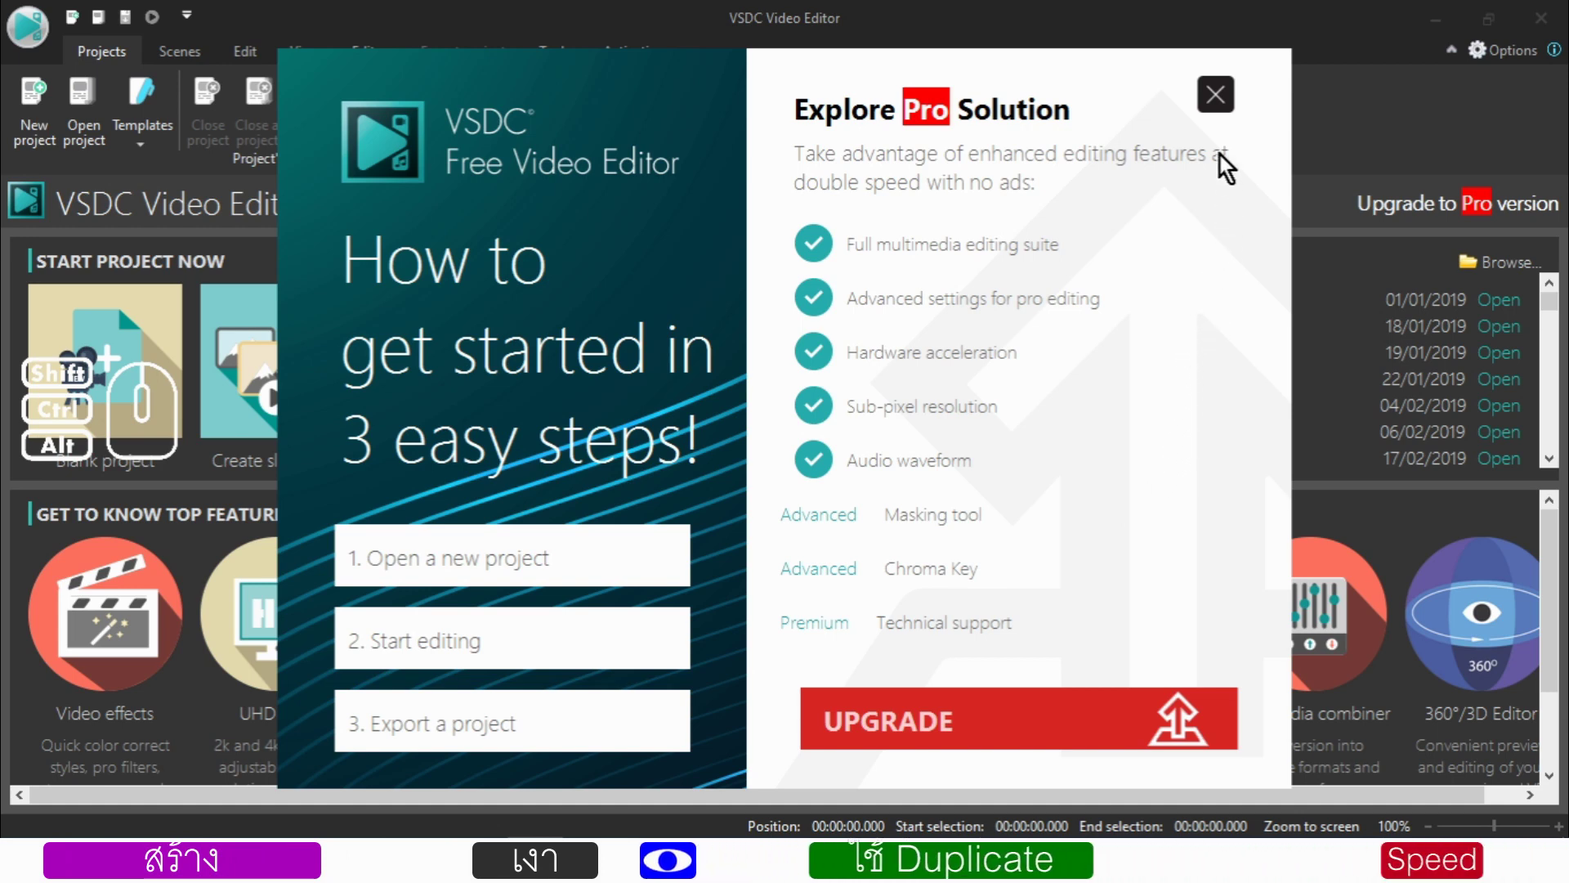
- Dismiss the 'Explore Pro Solution' upgrade popup to reach the start screen
click(1218, 112)
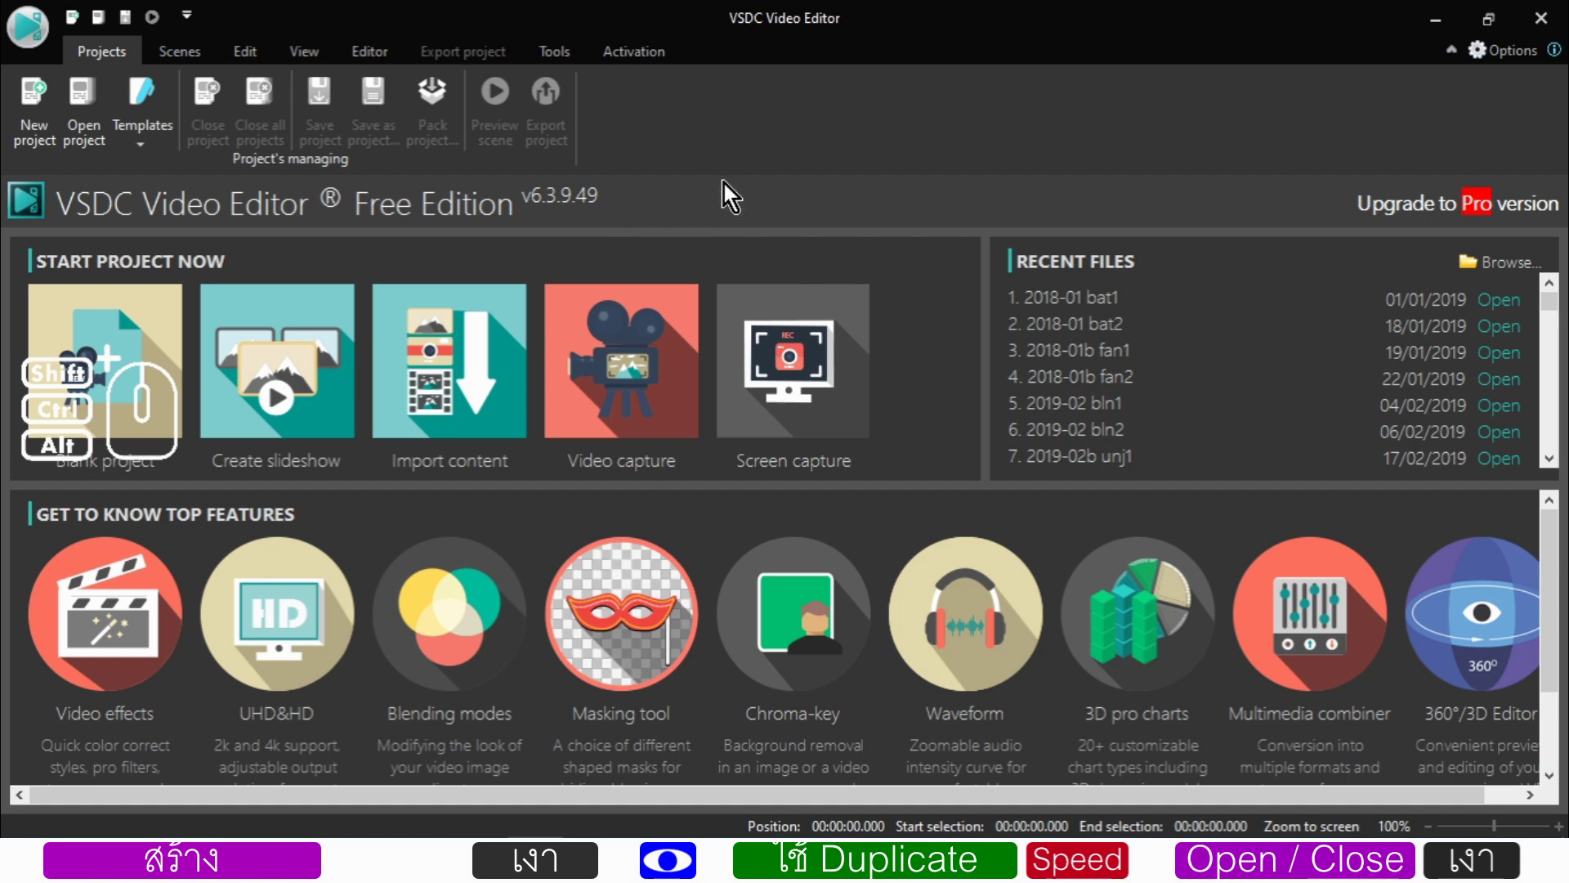
- Create a new Full HD 30 fps project with a cyan background colour
click(128, 346)
click(723, 535)
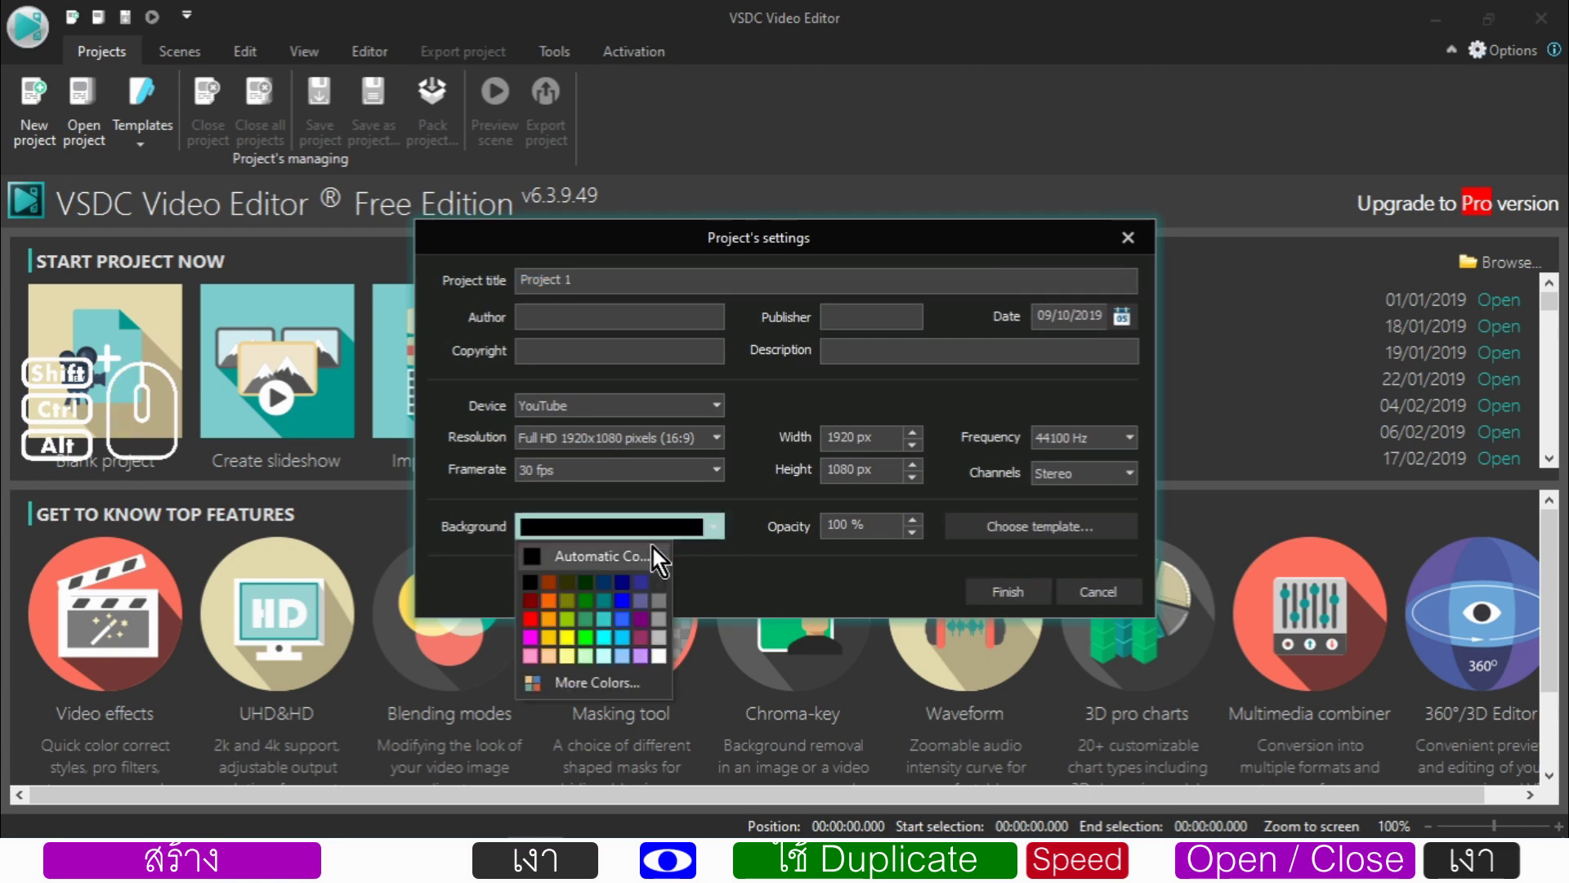
click(610, 629)
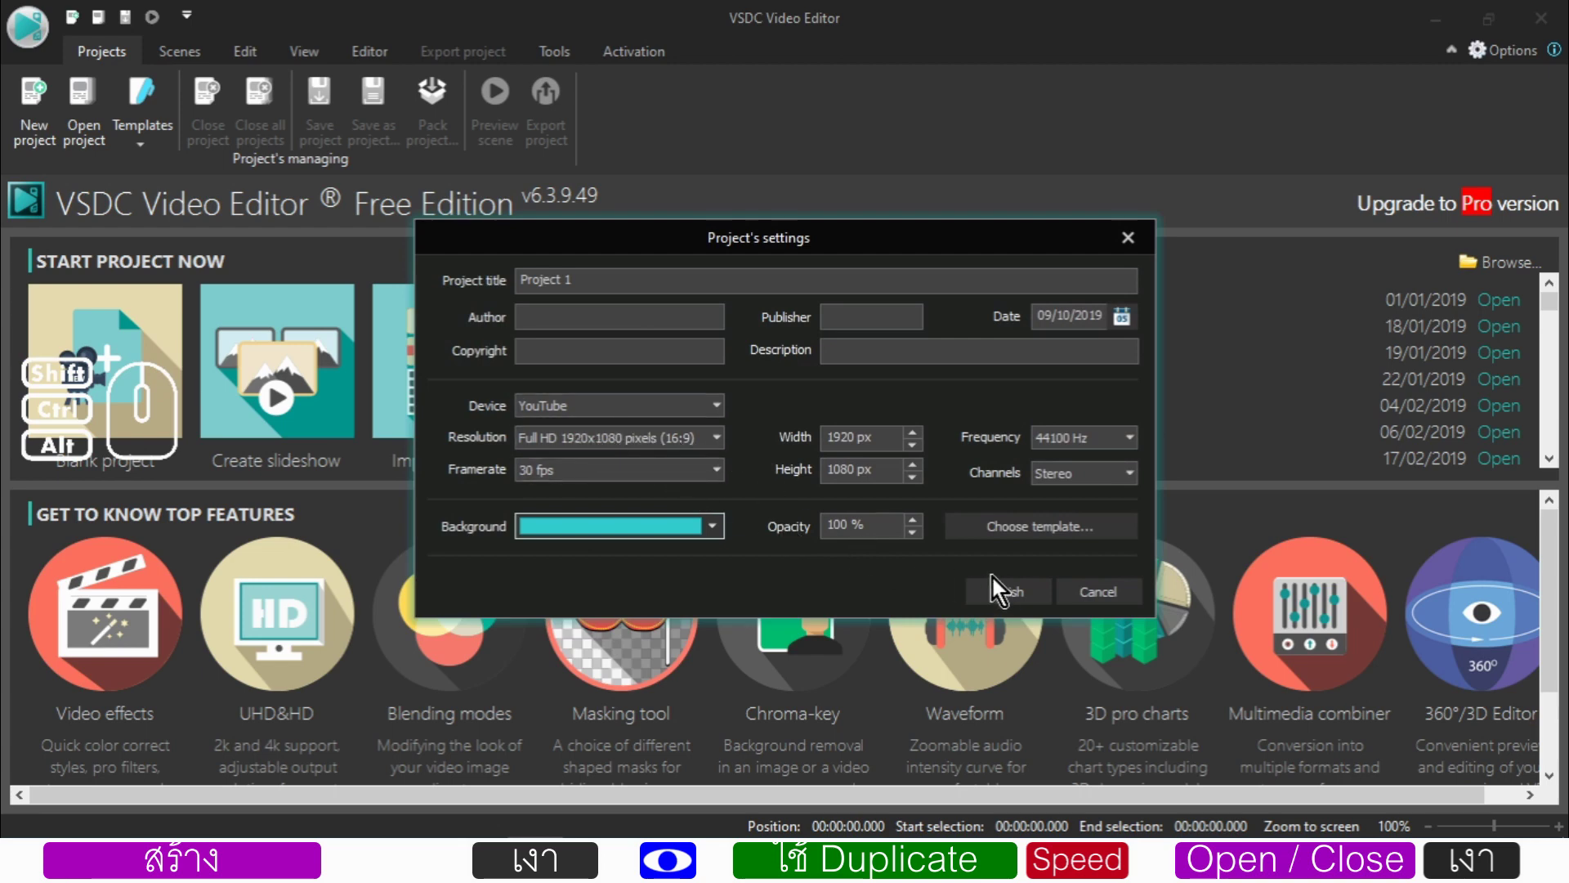
click(1006, 595)
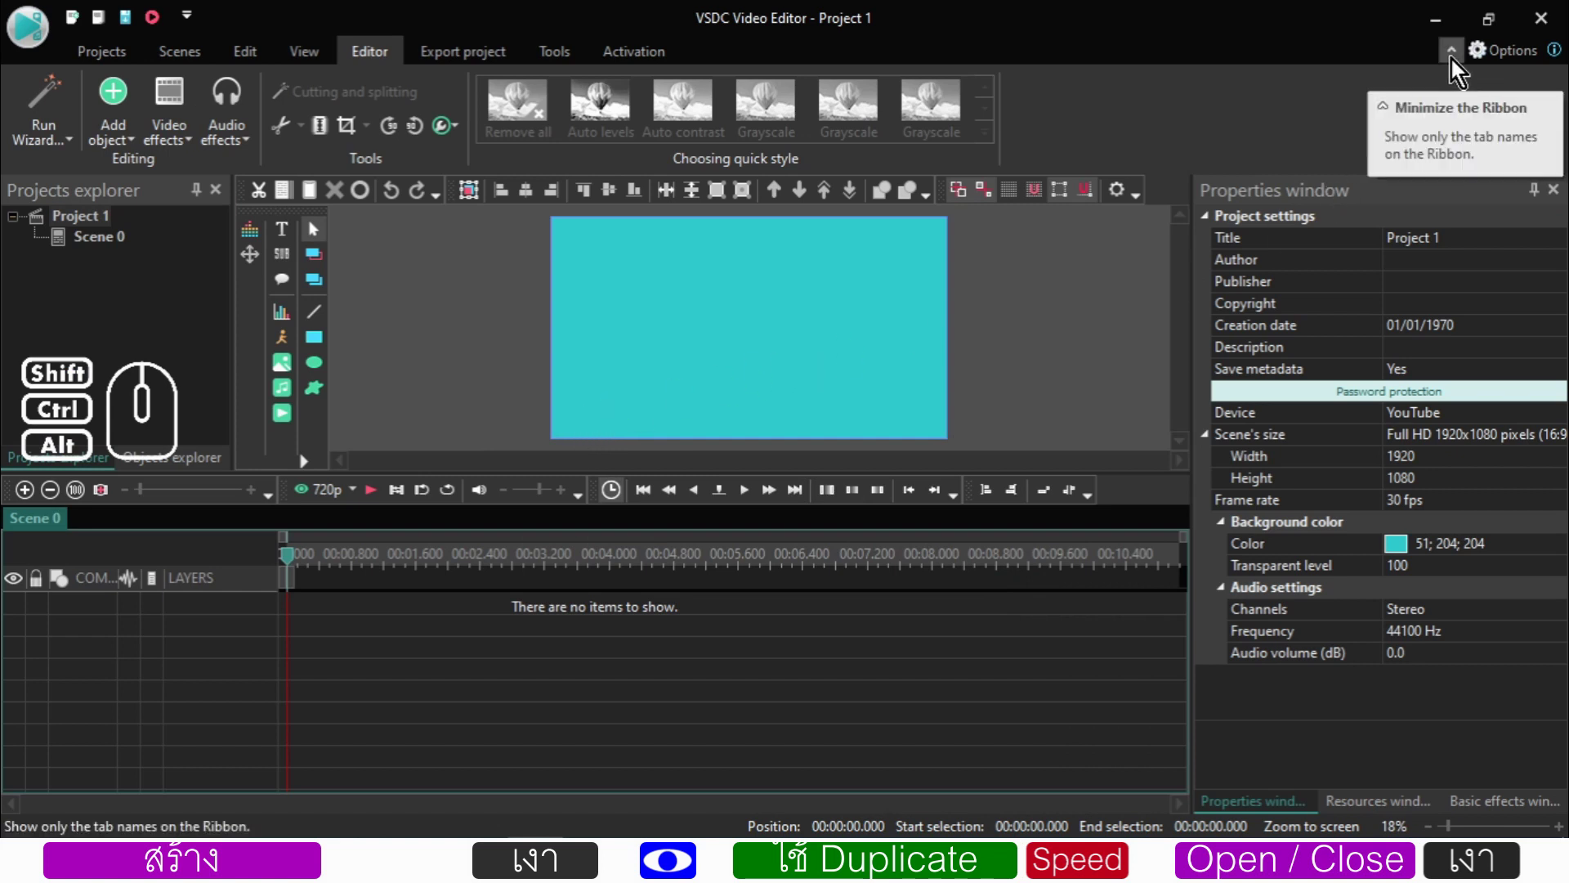
click(1495, 63)
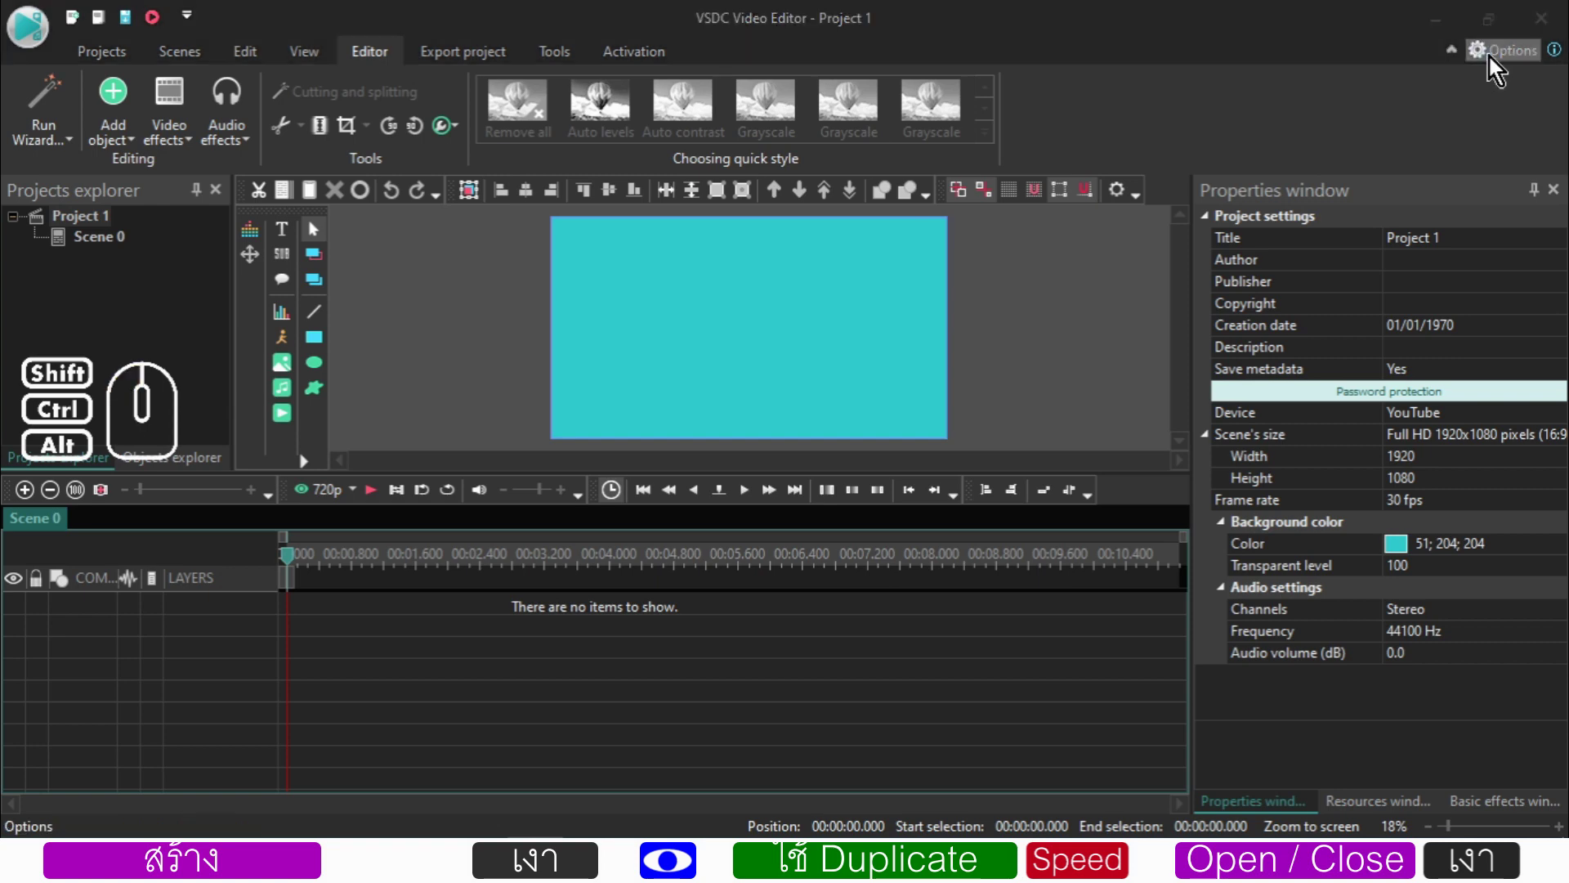
click(524, 232)
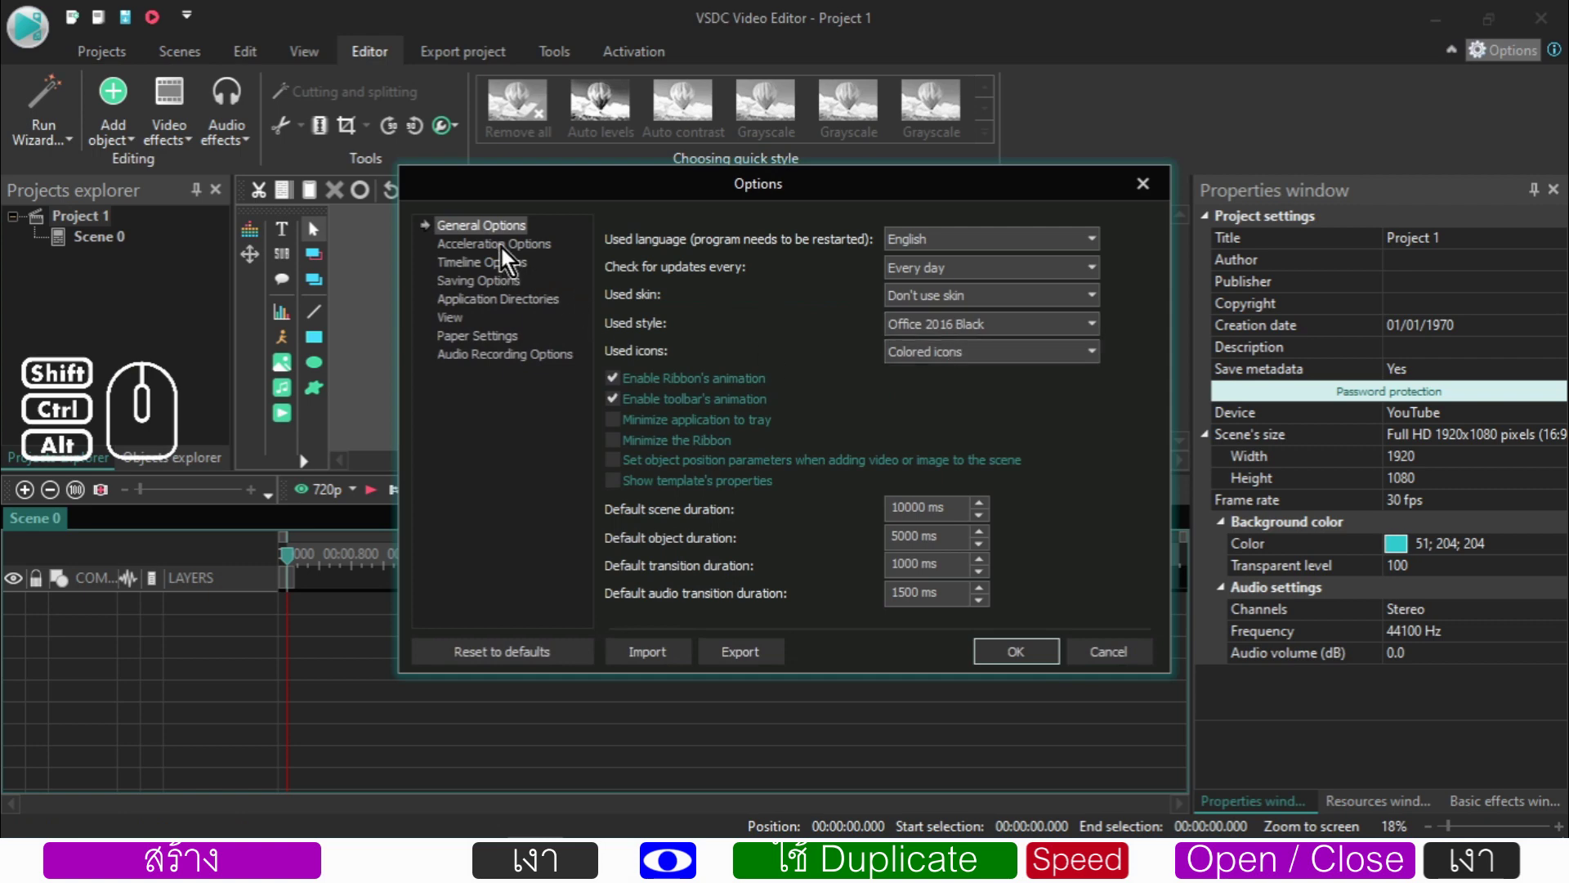
click(494, 270)
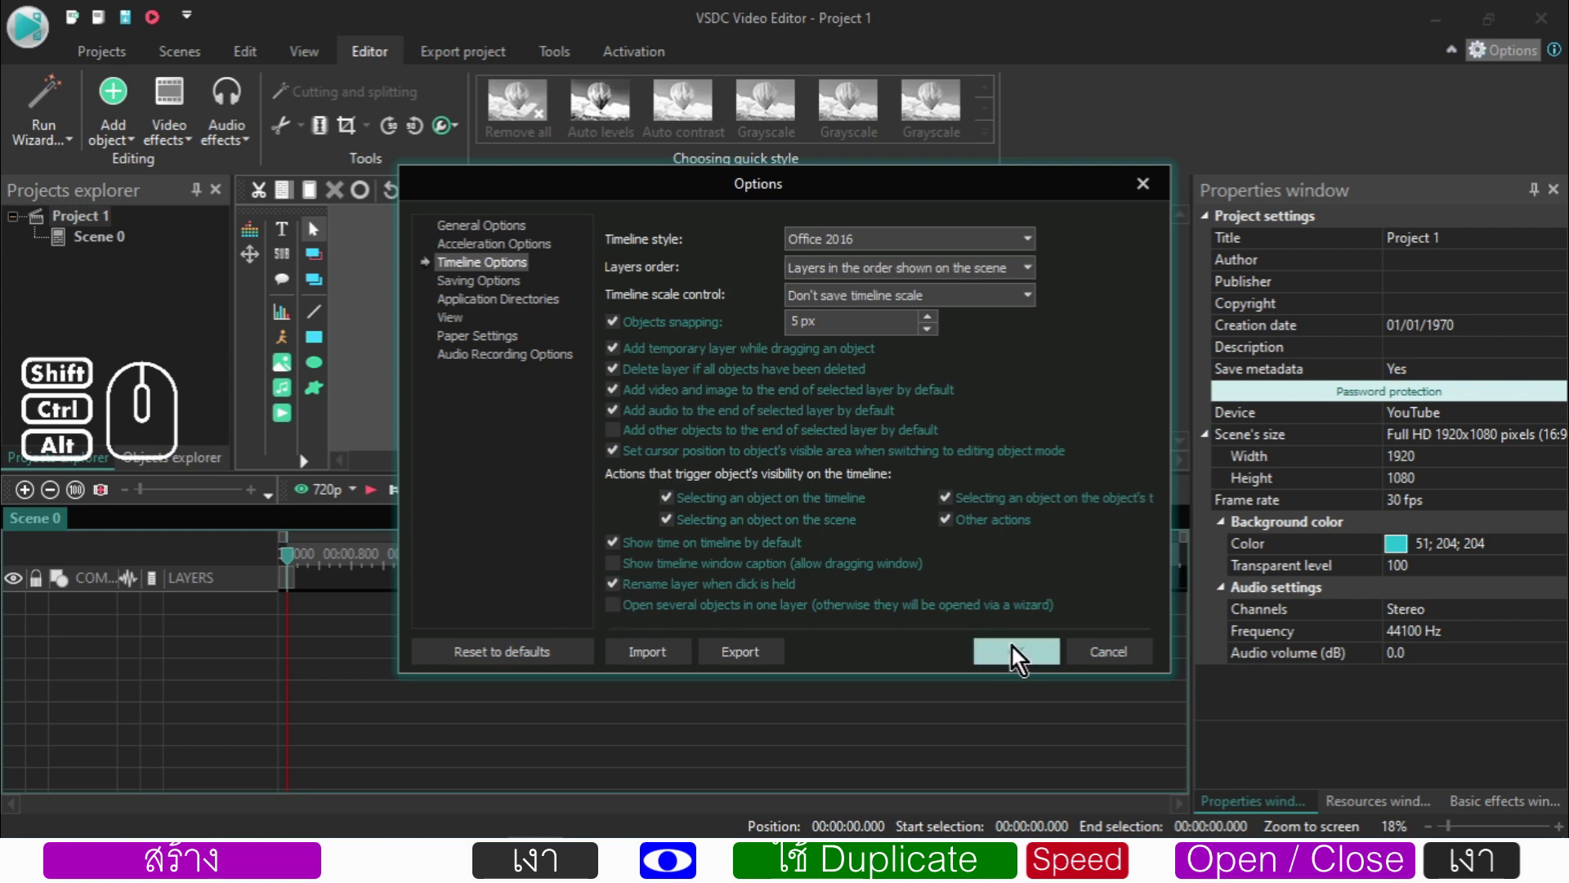
click(1018, 653)
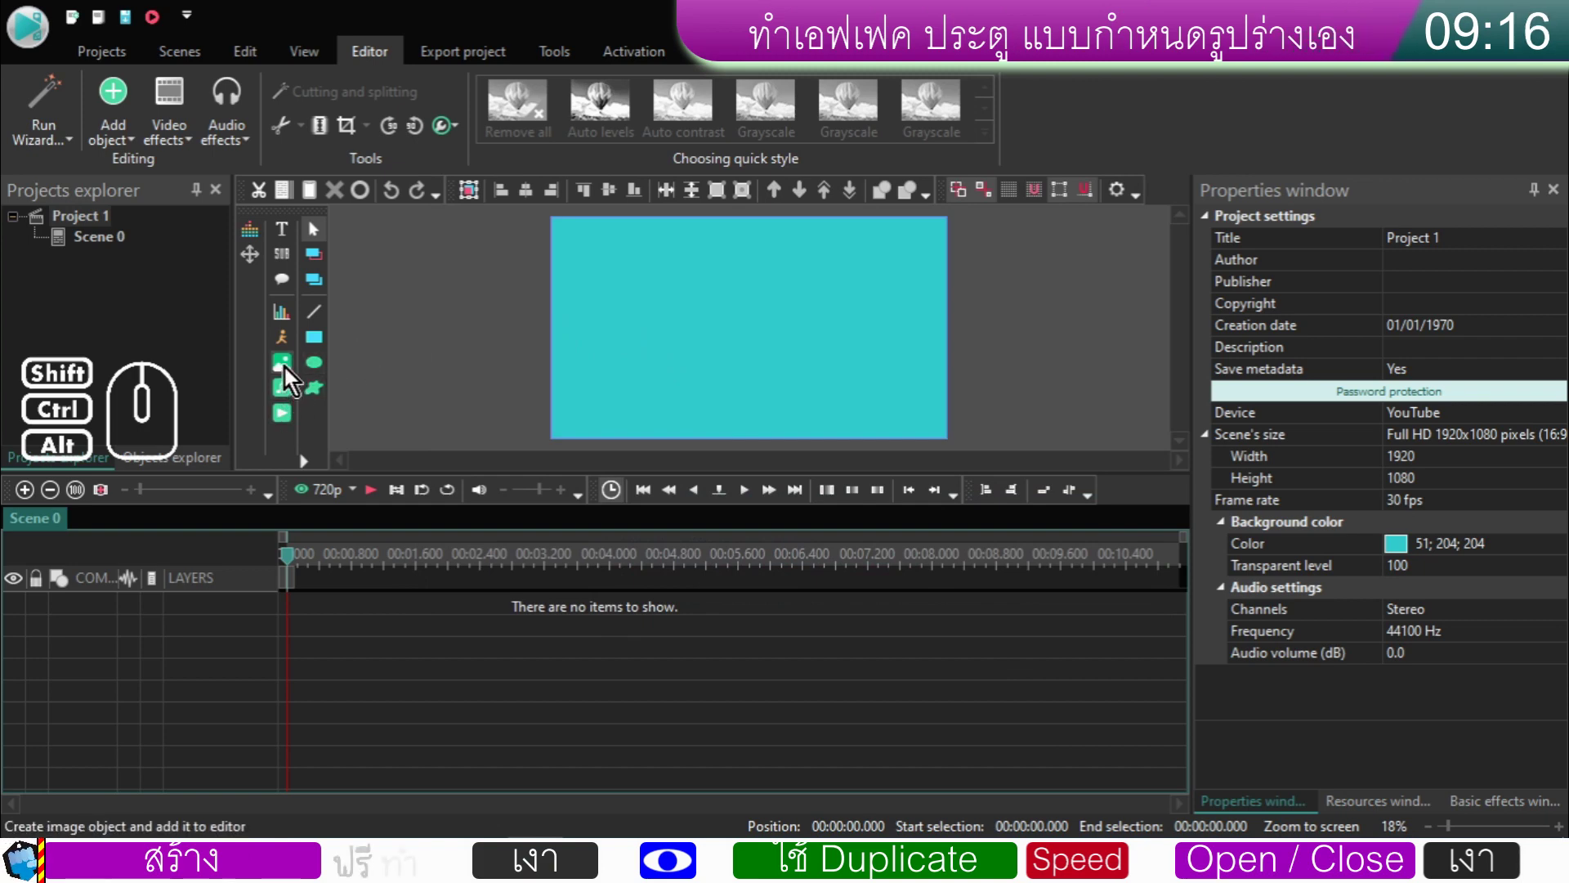
- Add the Pexels Eiffel Tower video from Downloads with default placement on Layer 1
click(284, 425)
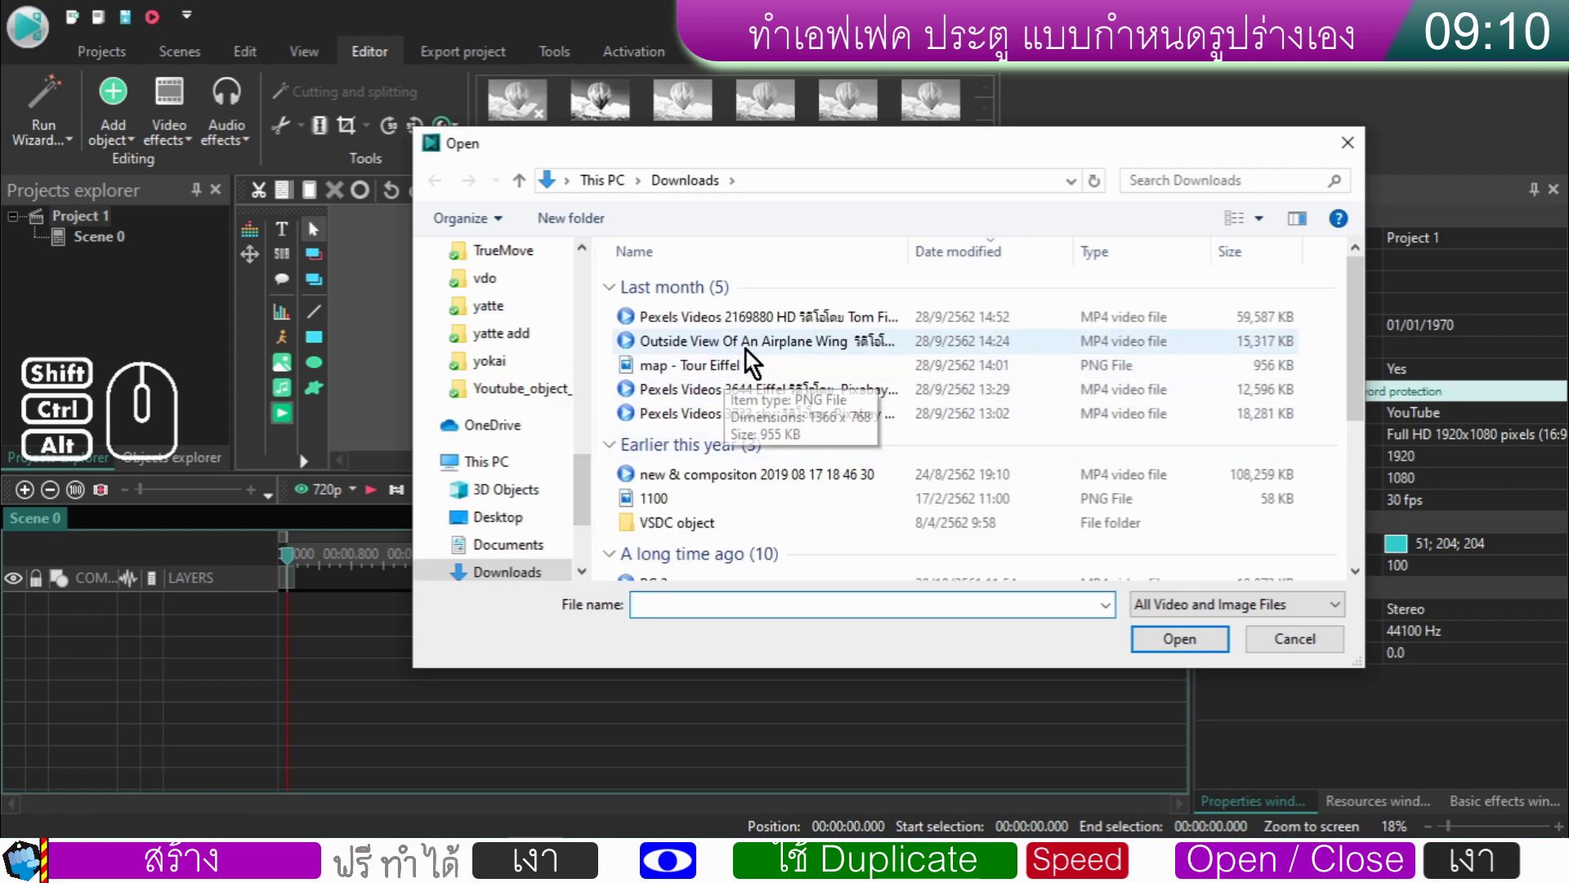
click(745, 400)
click(1186, 652)
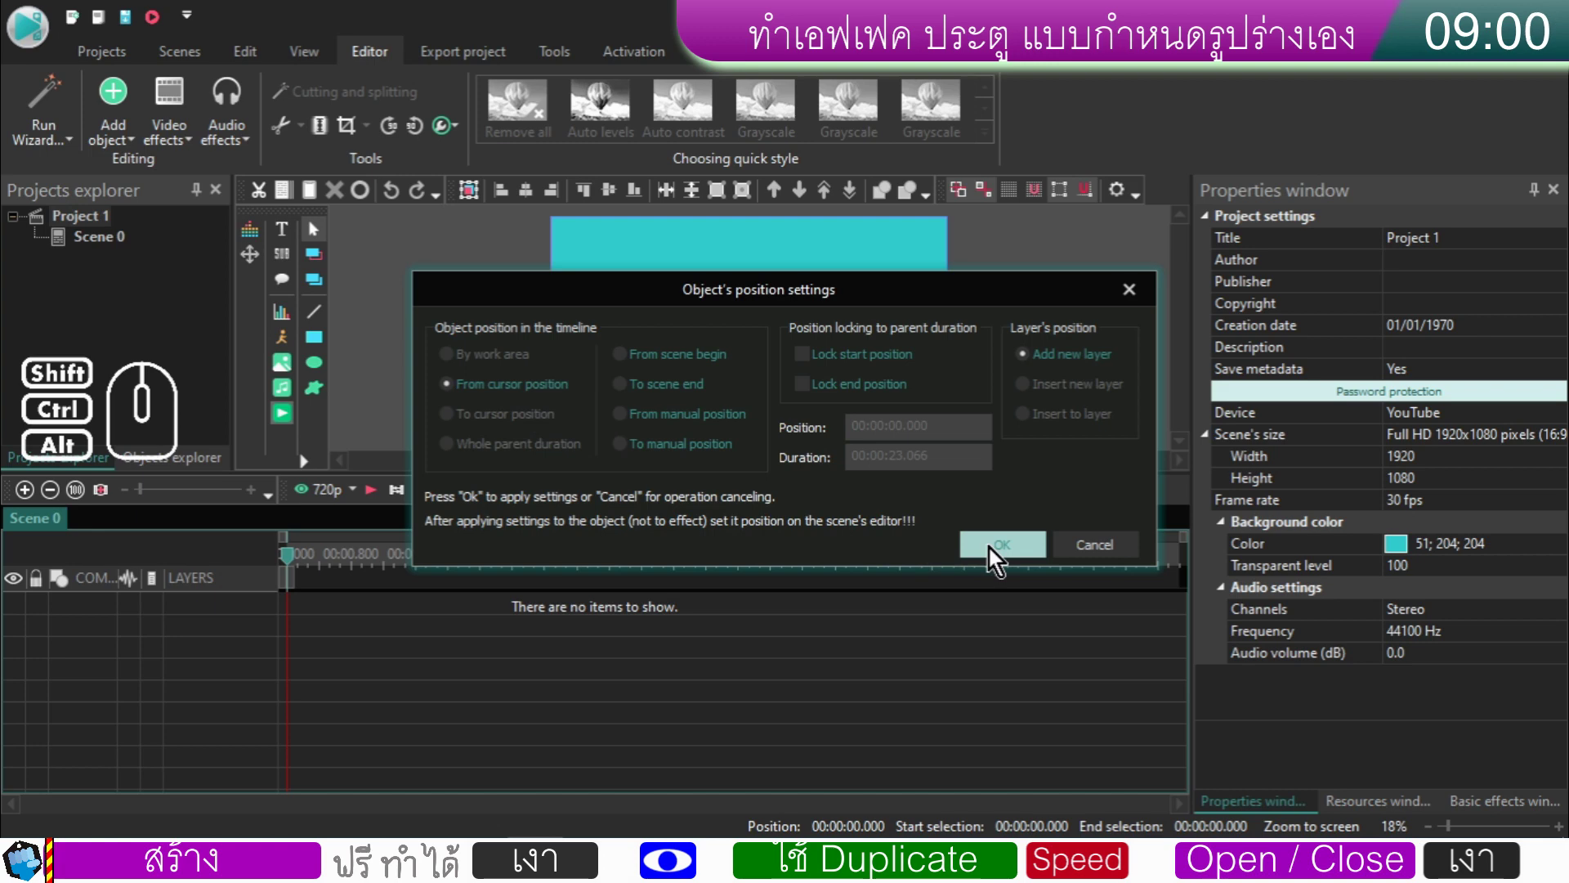
click(994, 553)
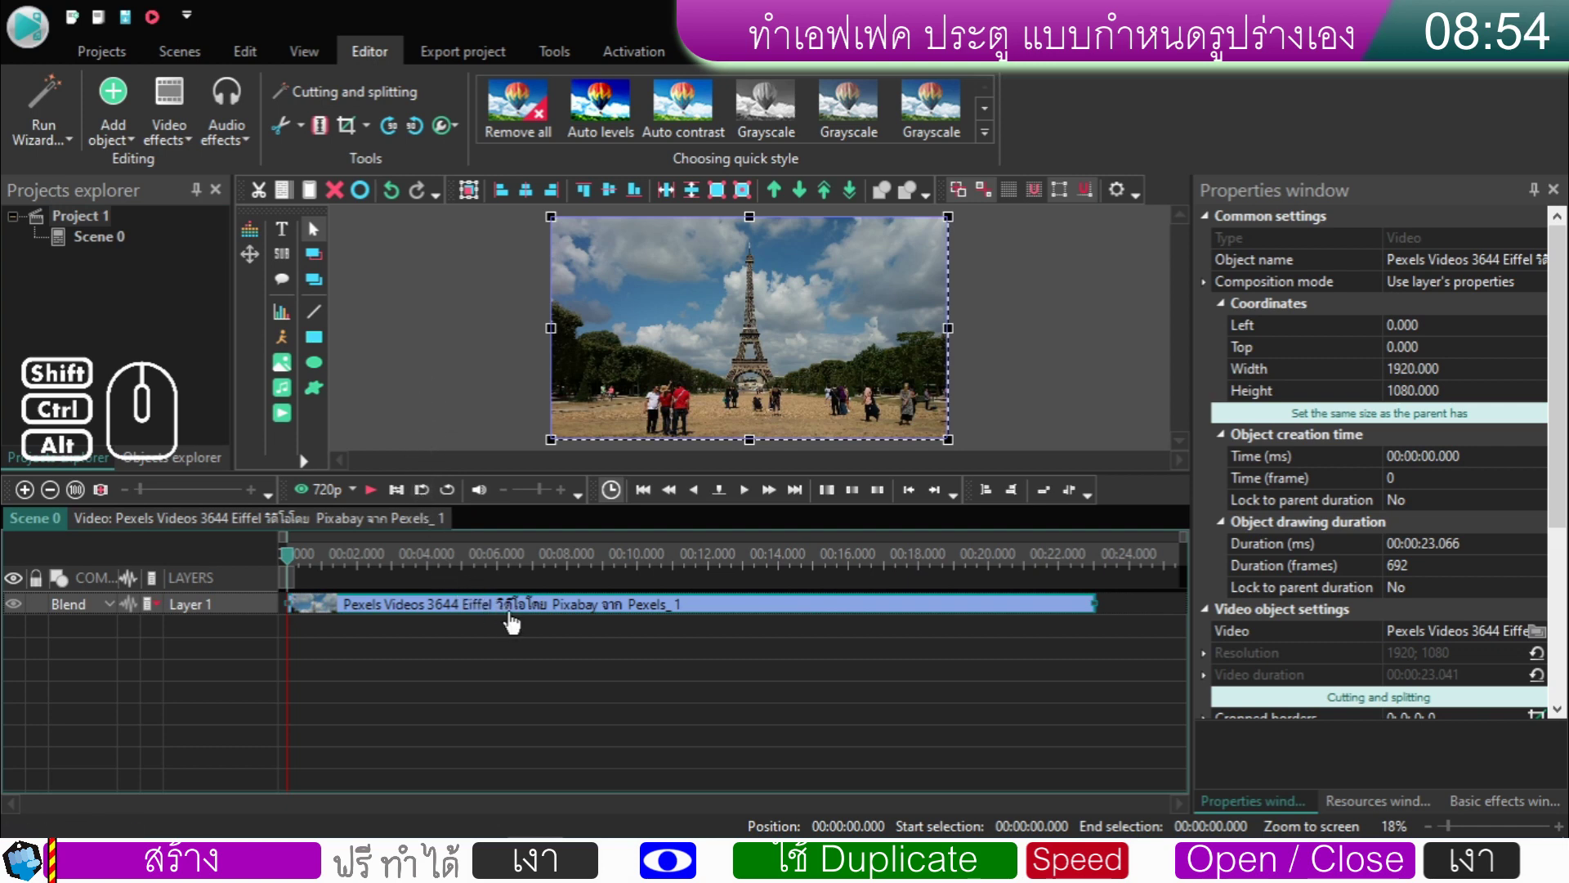
- Preview the Eiffel clip by playing and stopping it
click(379, 503)
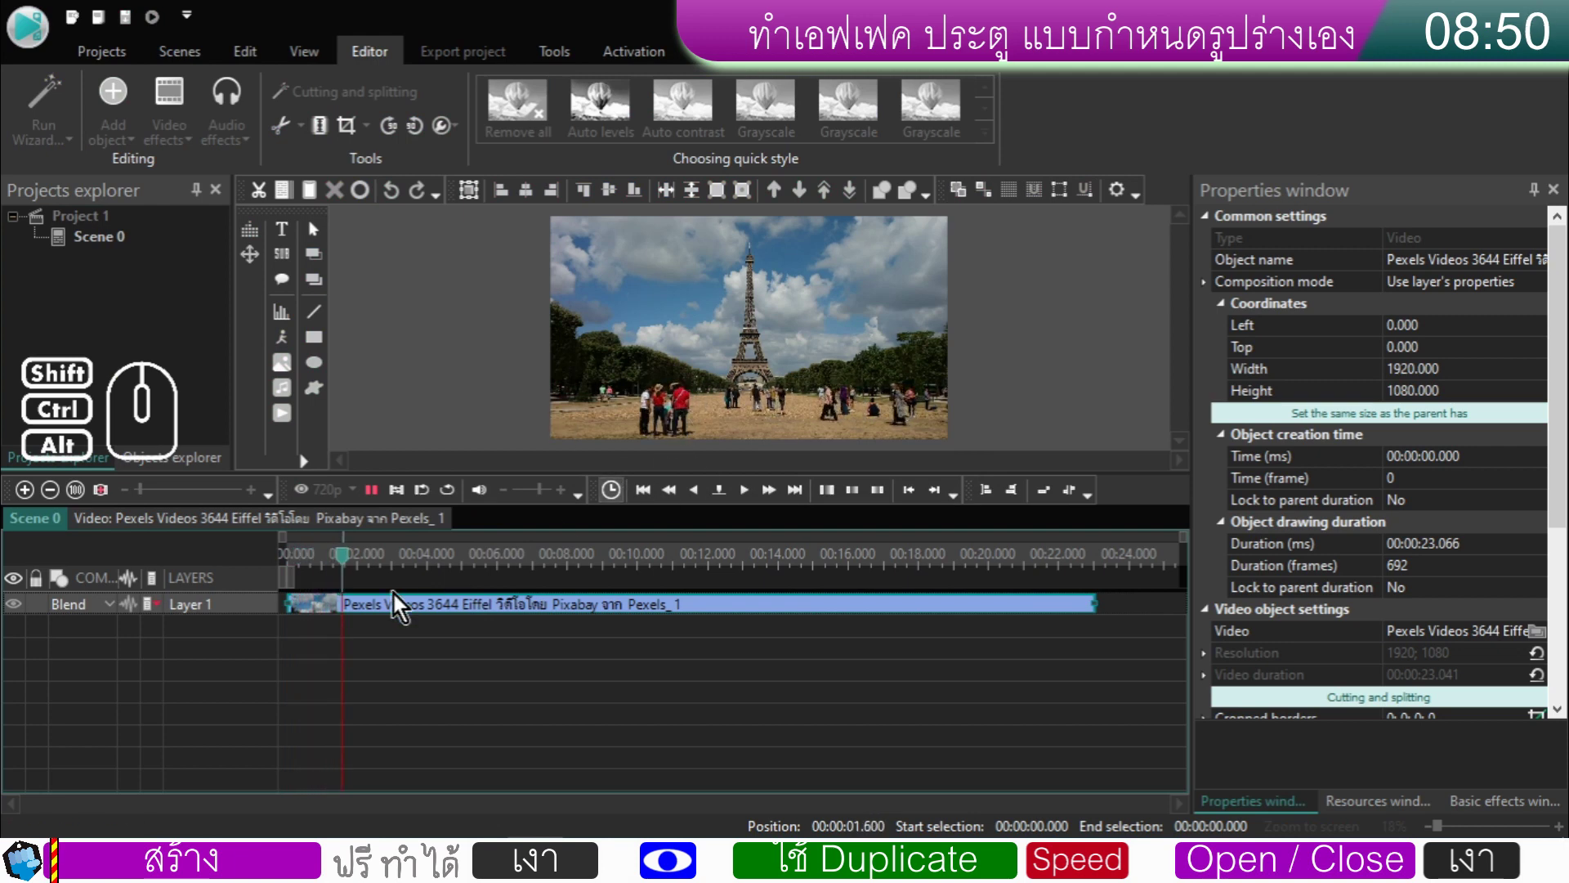
click(379, 502)
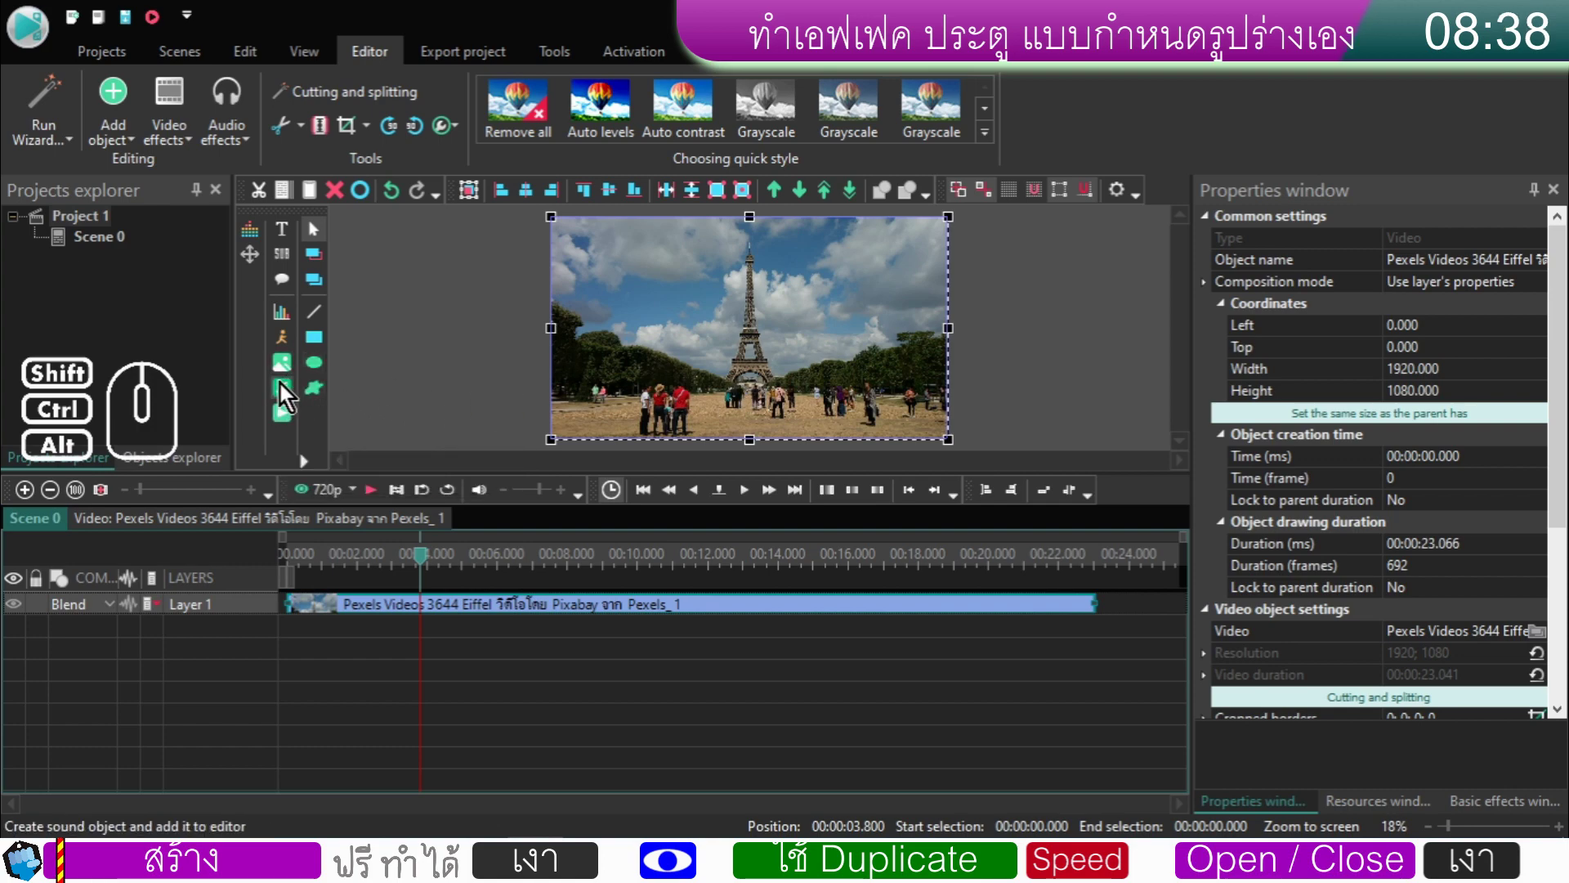
- Add the 'map - Tour Eiffel' image onto its own layer below the video
click(289, 378)
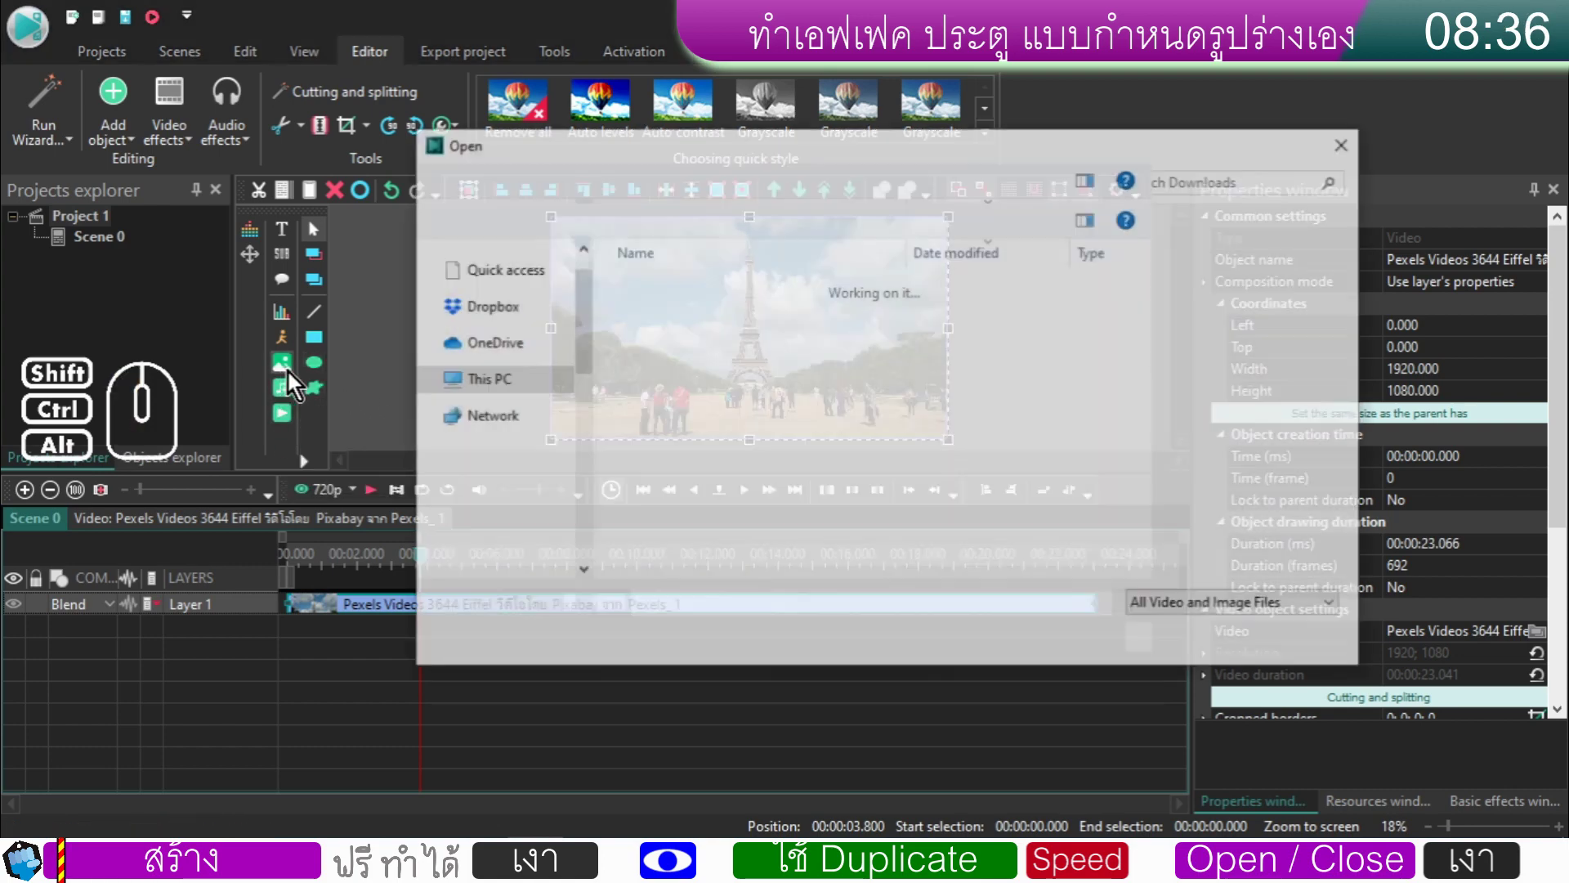
click(699, 379)
click(1196, 651)
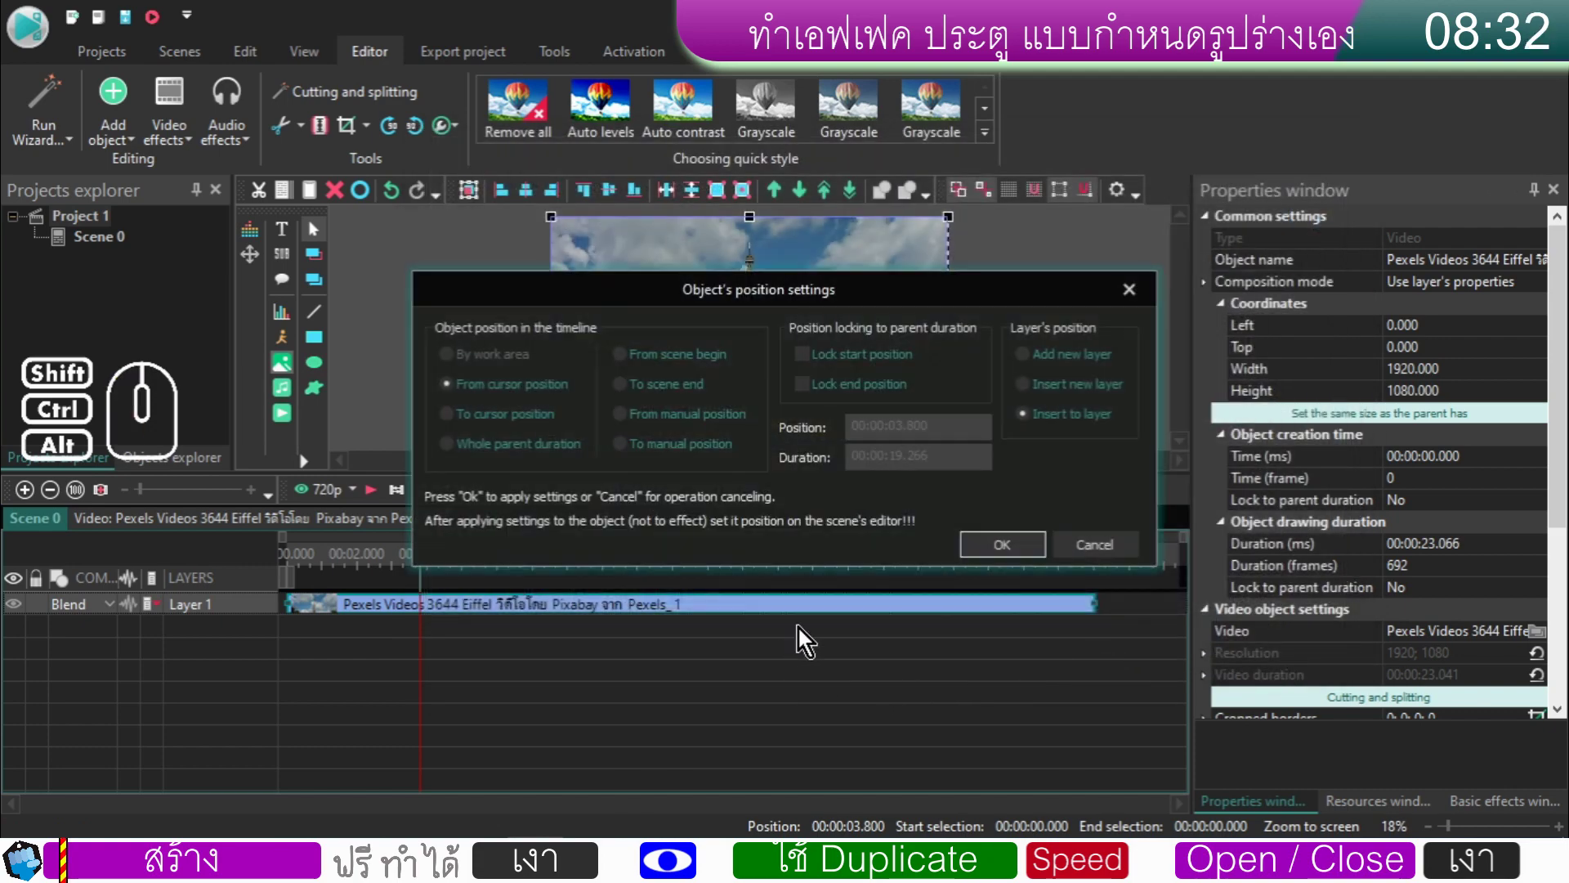
click(1015, 550)
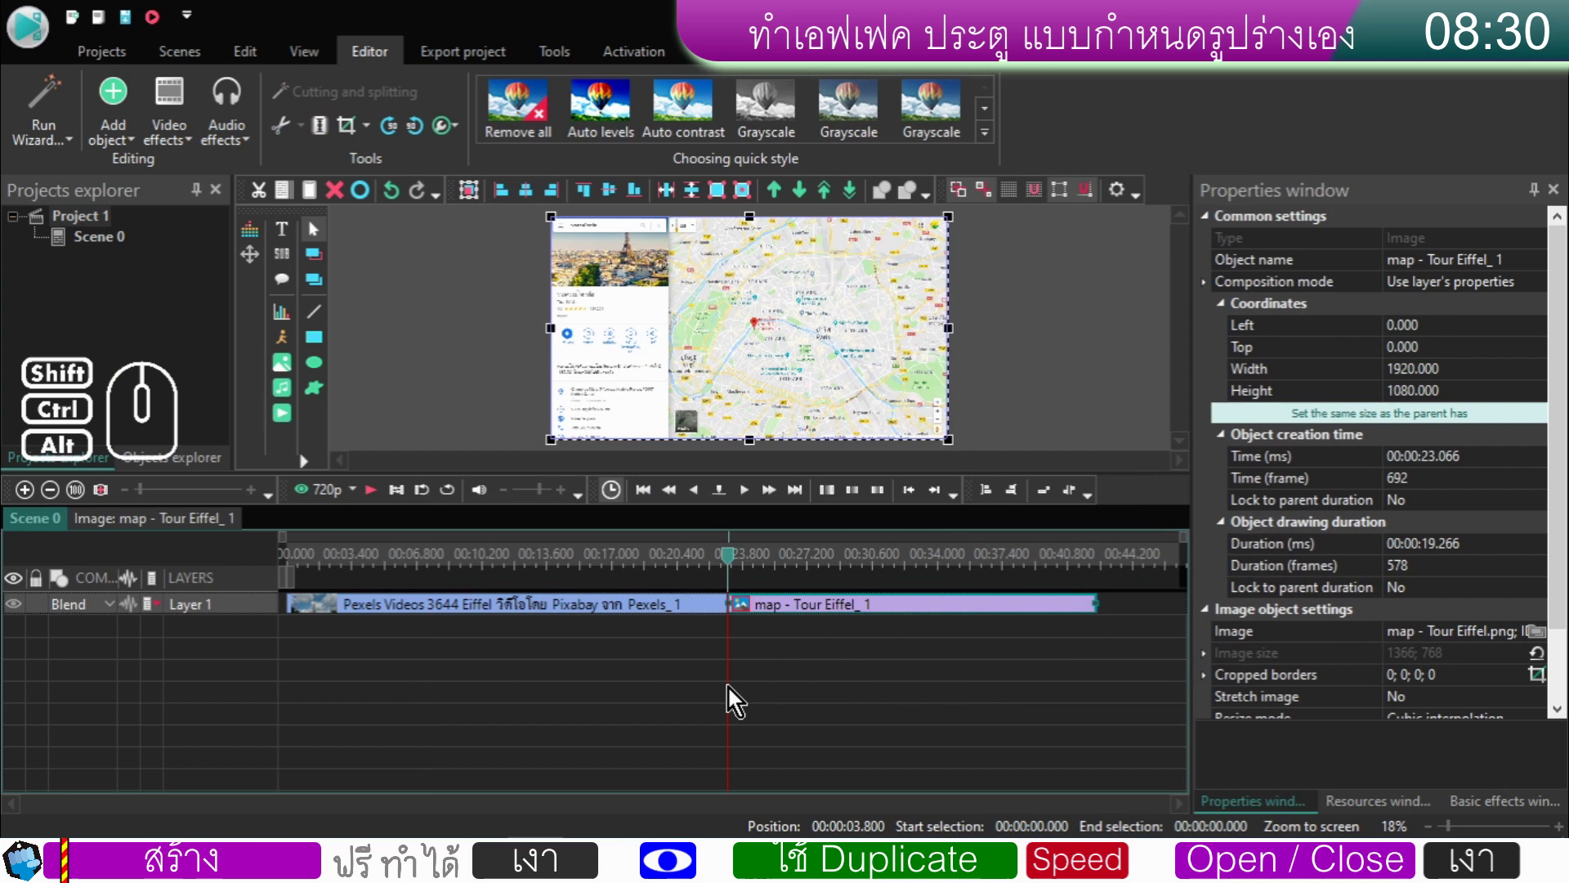
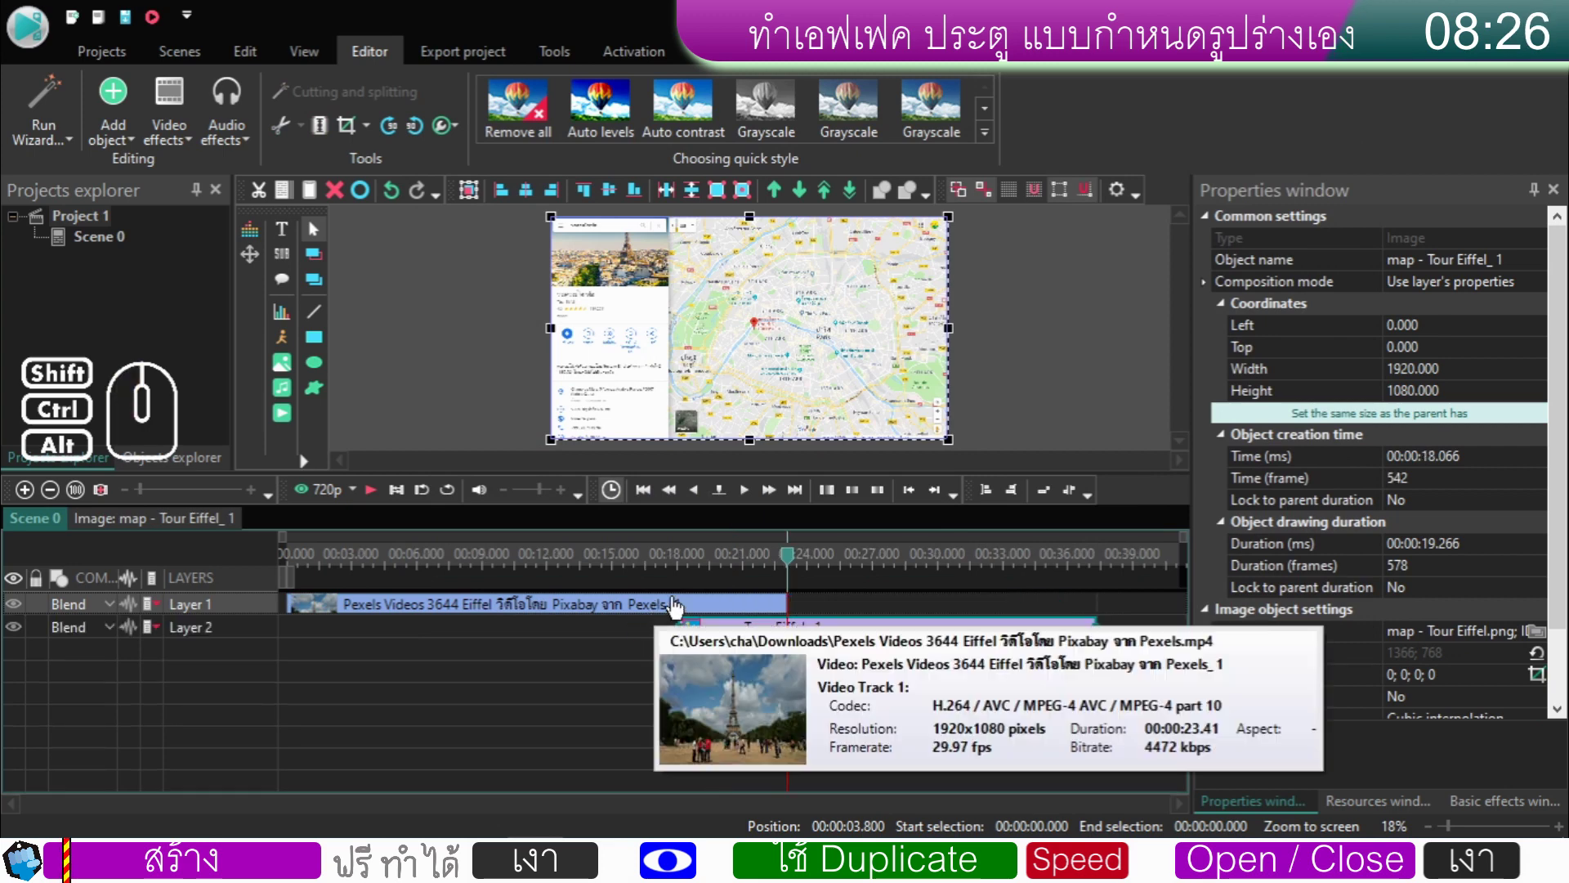
click(821, 566)
click(753, 560)
click(741, 614)
- Move the playhead to the video's end and step back five seconds to about 18 s
right_click(741, 614)
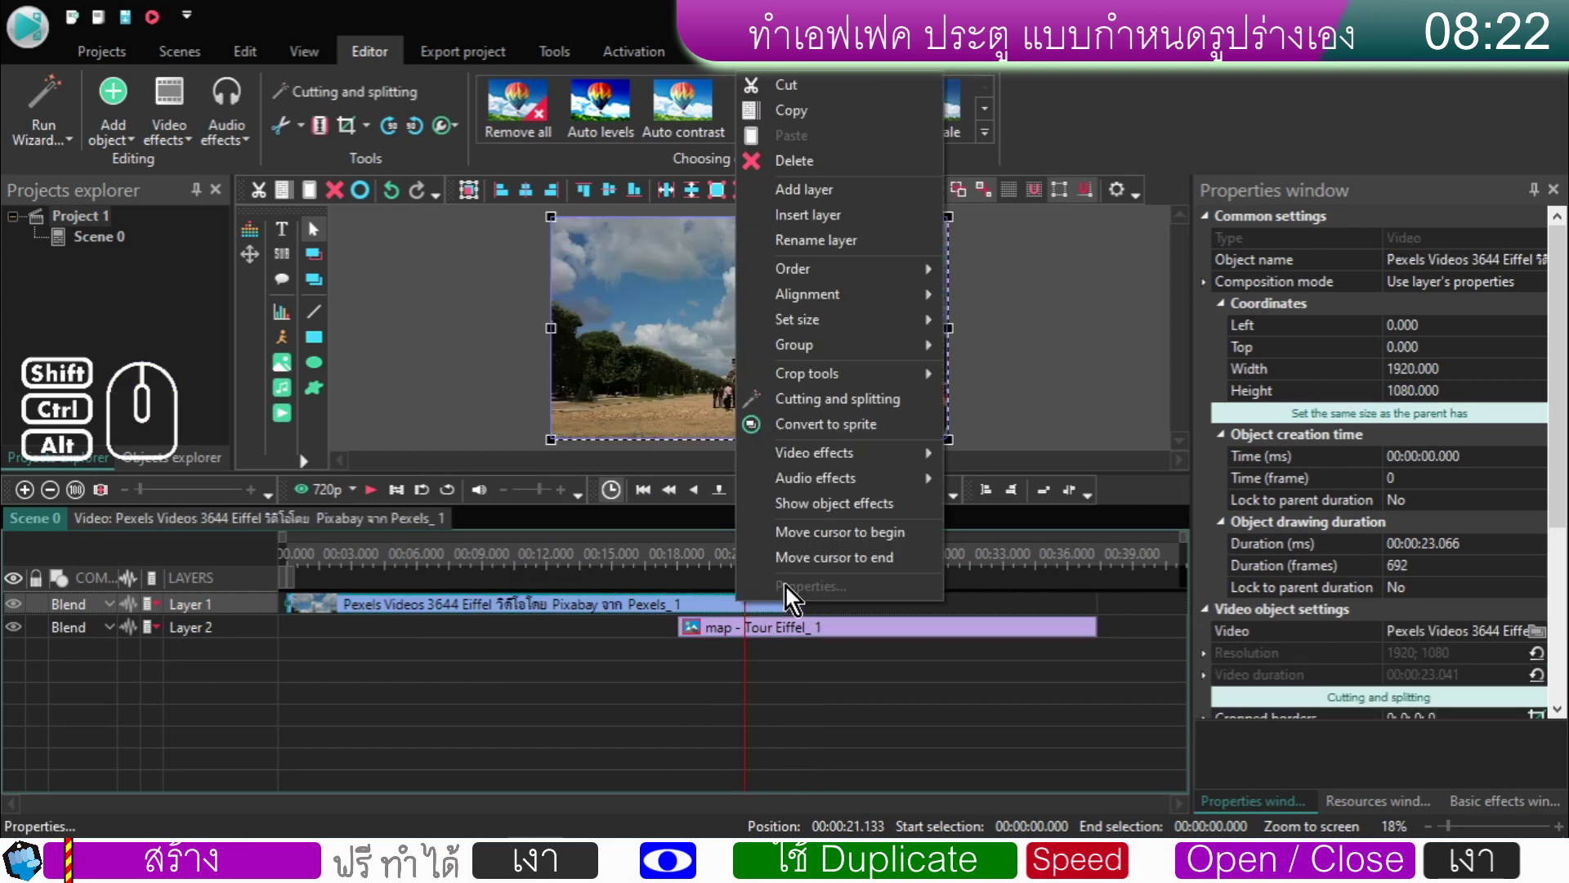
click(803, 573)
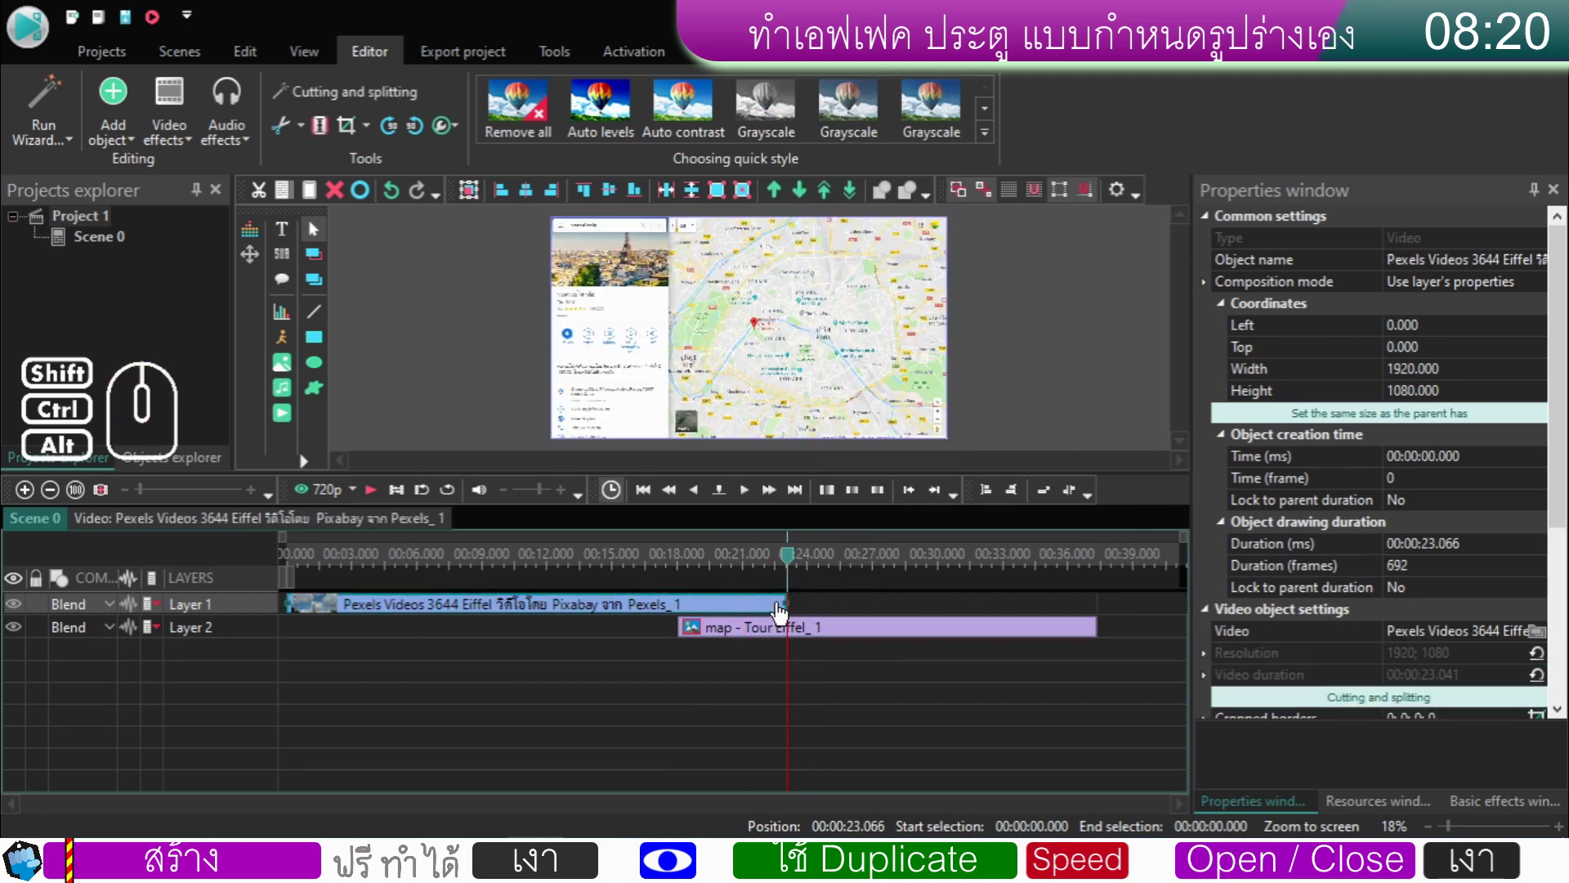
click(679, 501)
click(679, 502)
click(679, 502)
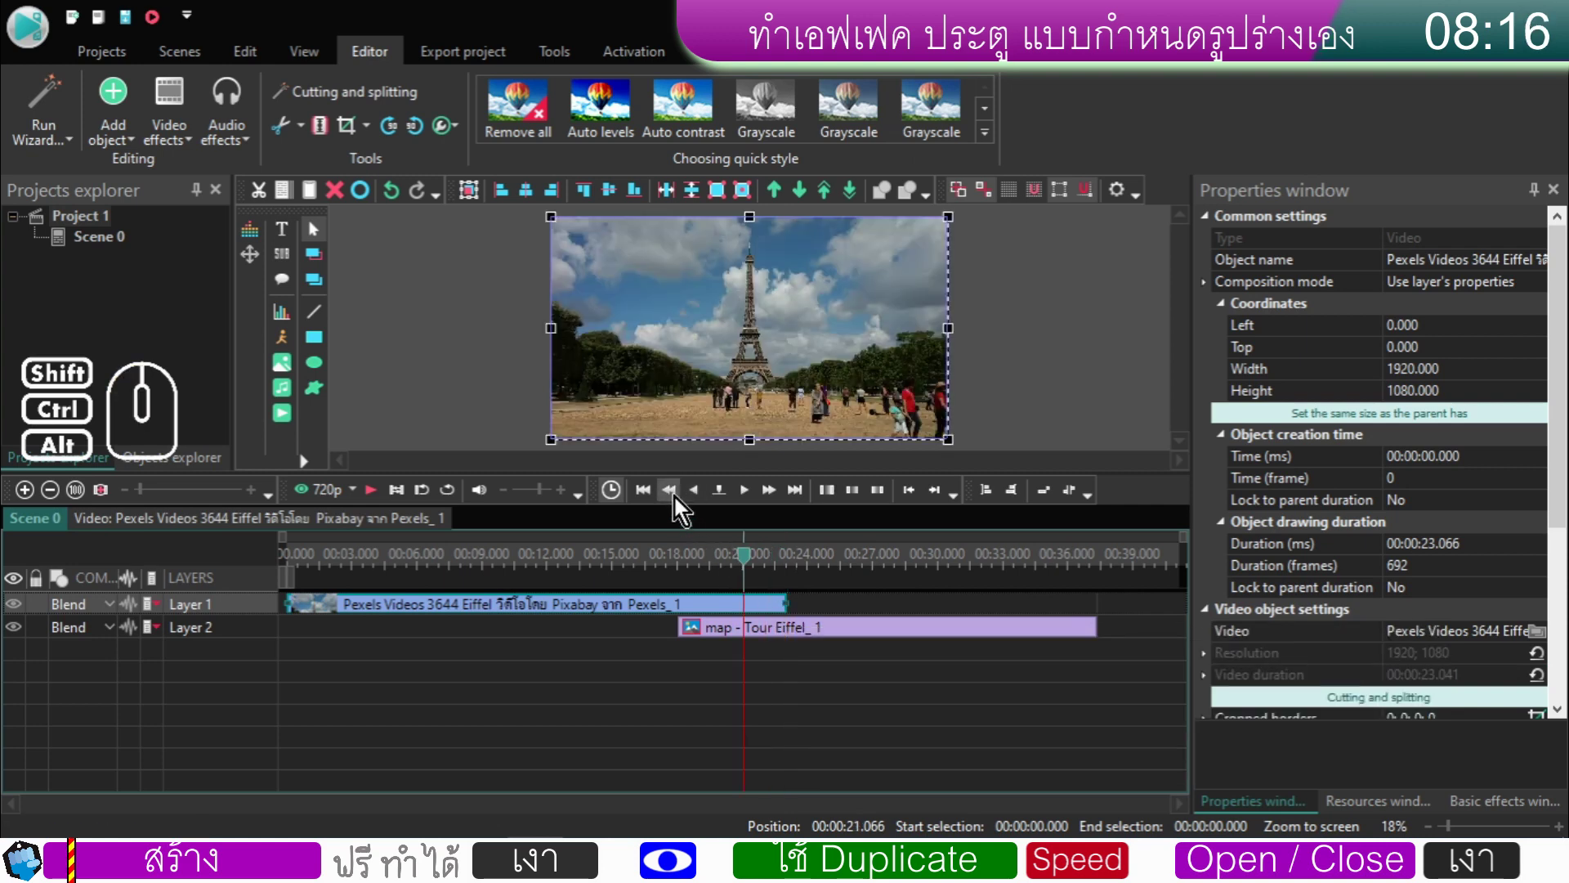
click(679, 502)
click(679, 502)
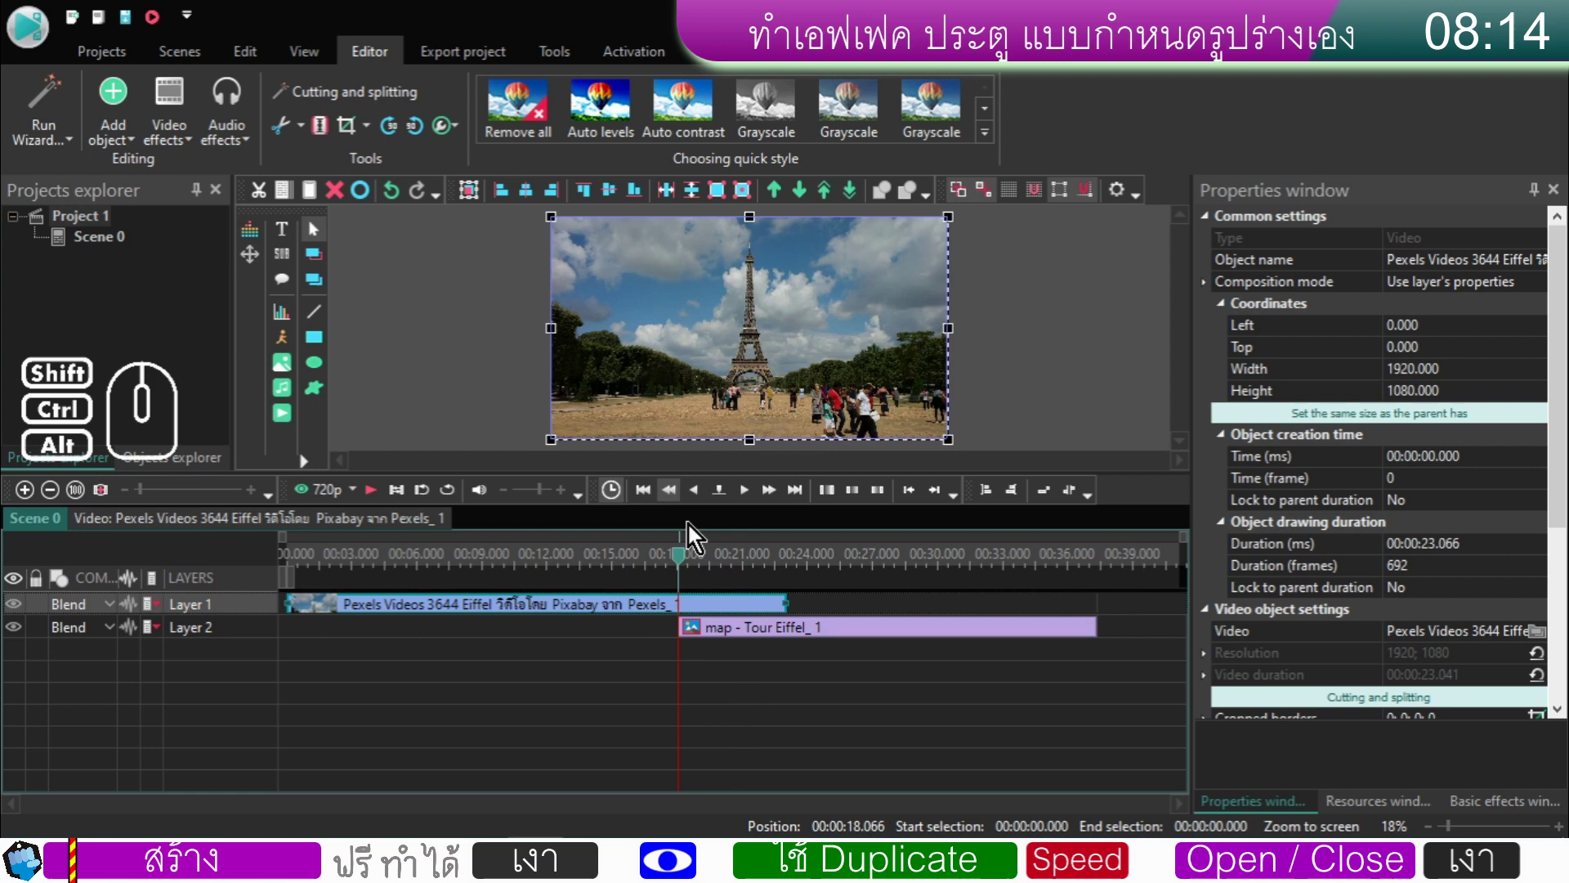
- Position the map clip to start at the 18.066 s playhead on Layer 2
drag(722, 640, 727, 643)
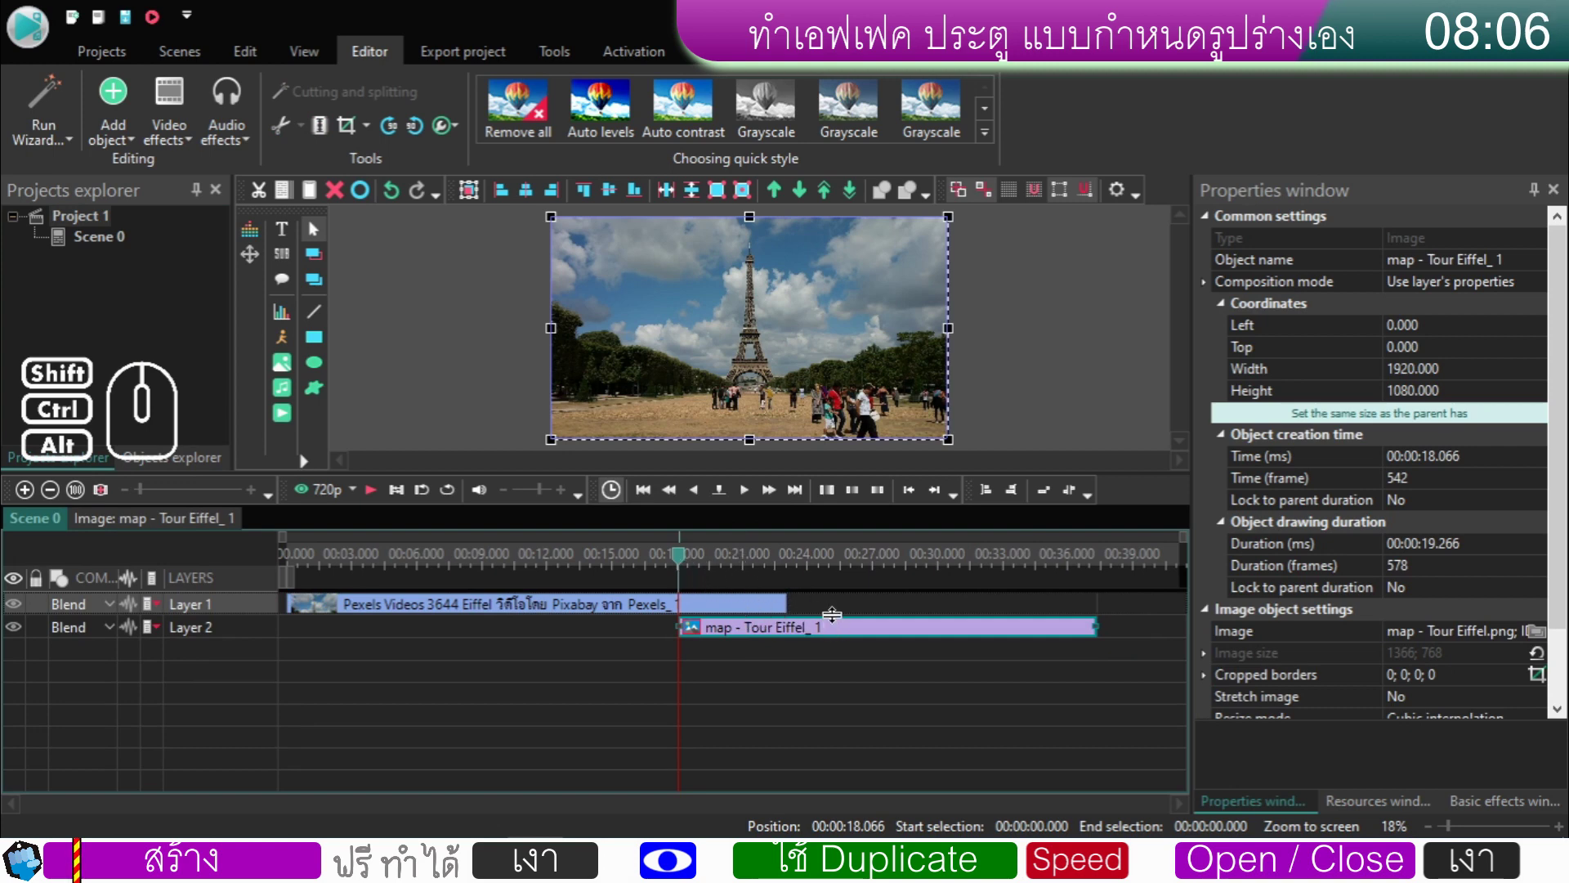
drag(682, 566, 662, 571)
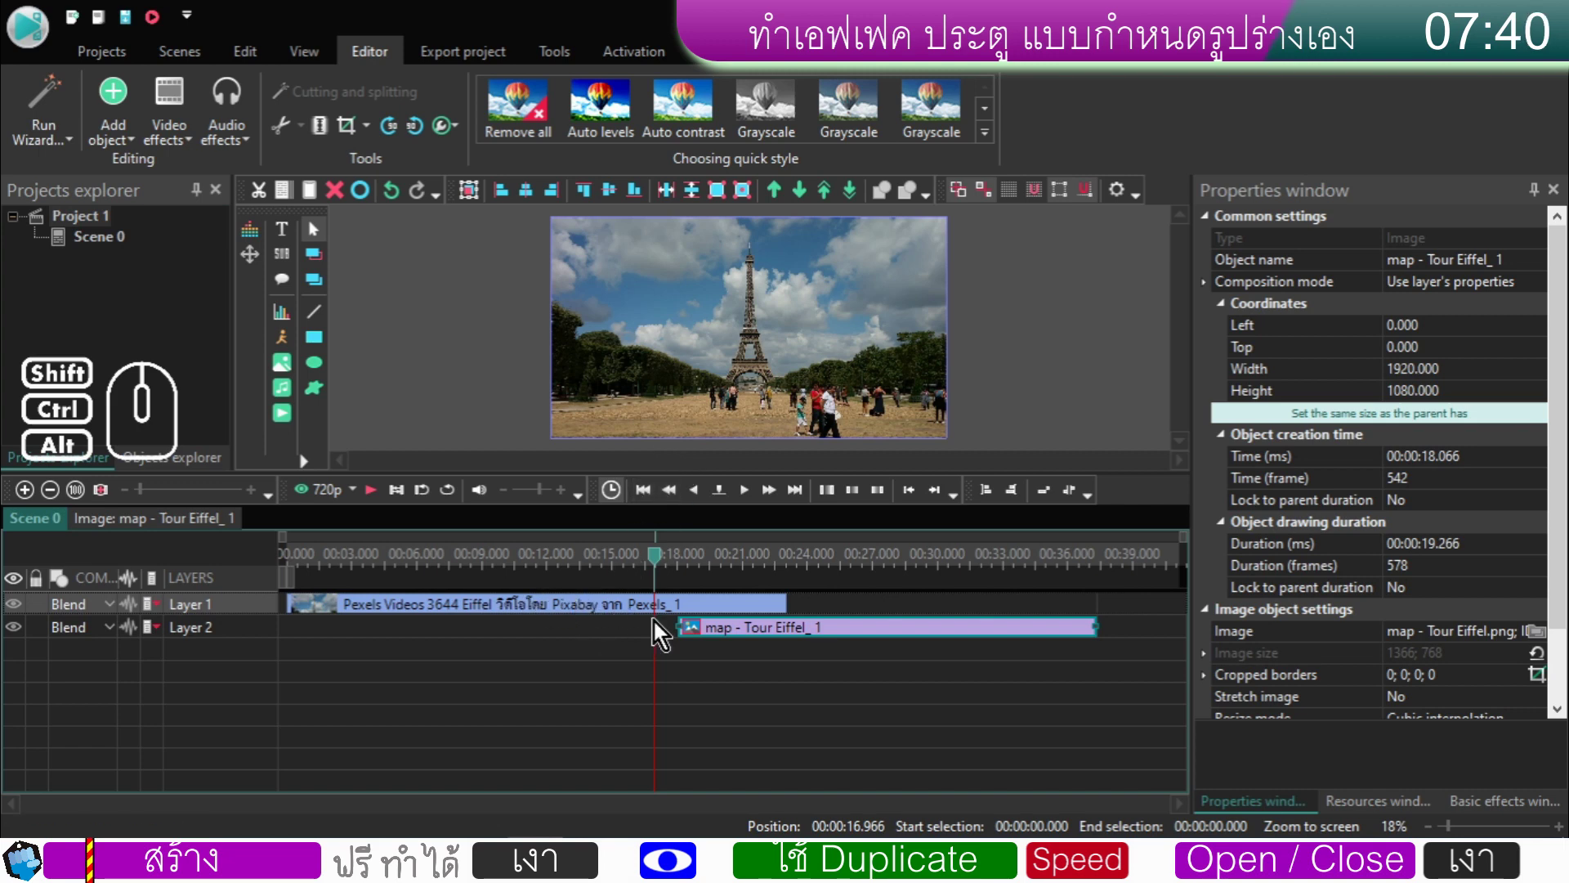
click(706, 634)
right_click(705, 634)
click(749, 561)
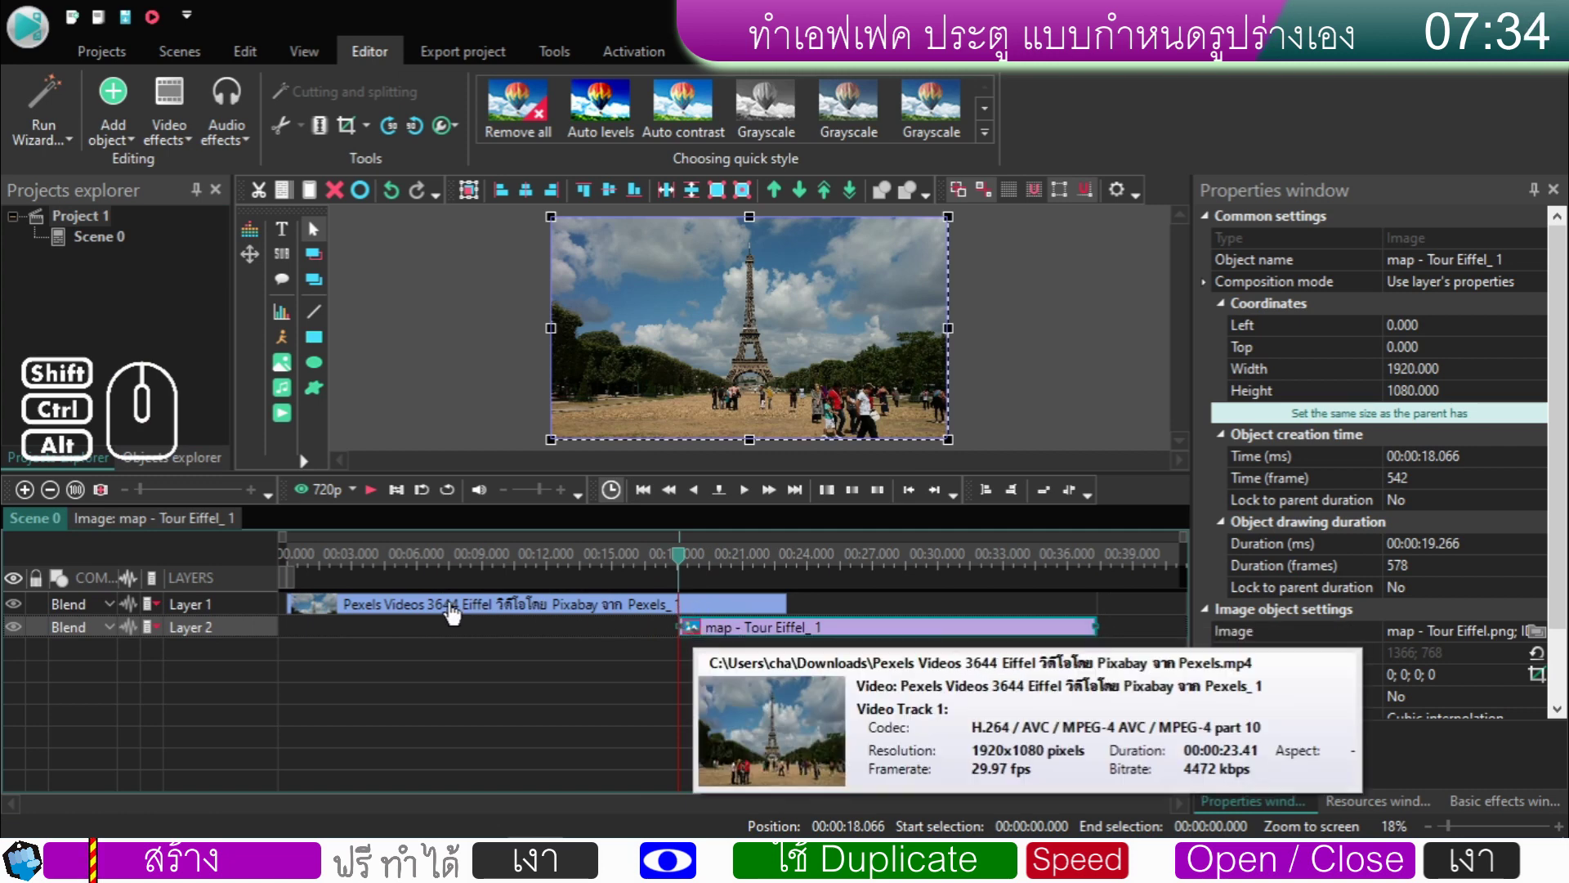
- Enter the Eiffel video clip's own inner timeline
double_click(456, 612)
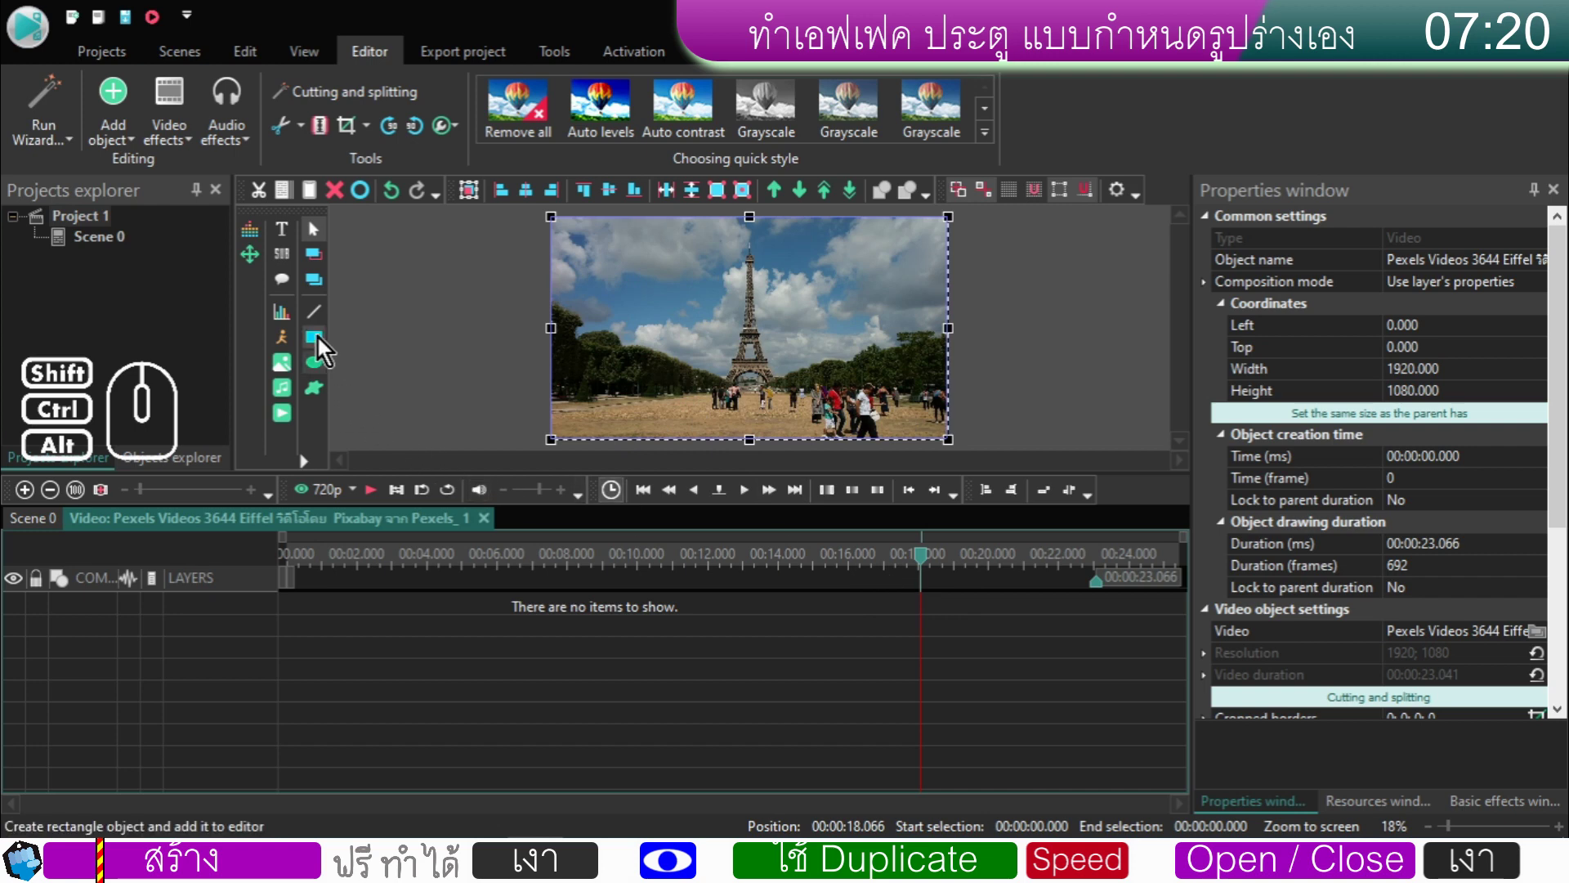
- Add a full-frame white rectangle at 18.066 s inside the video and enter its timeline
click(317, 341)
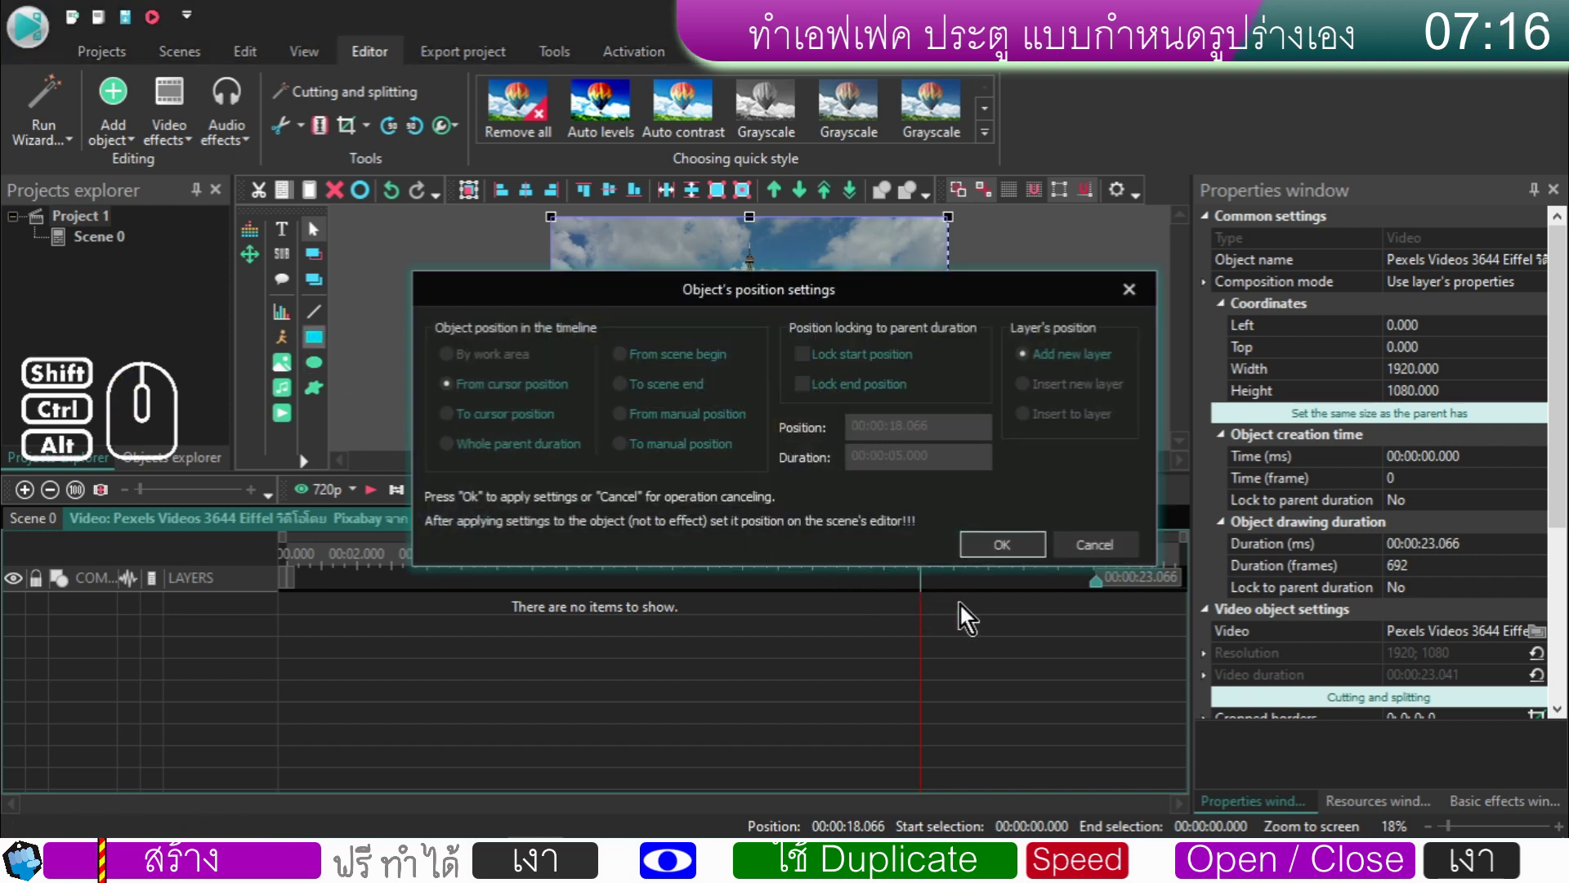
click(1020, 553)
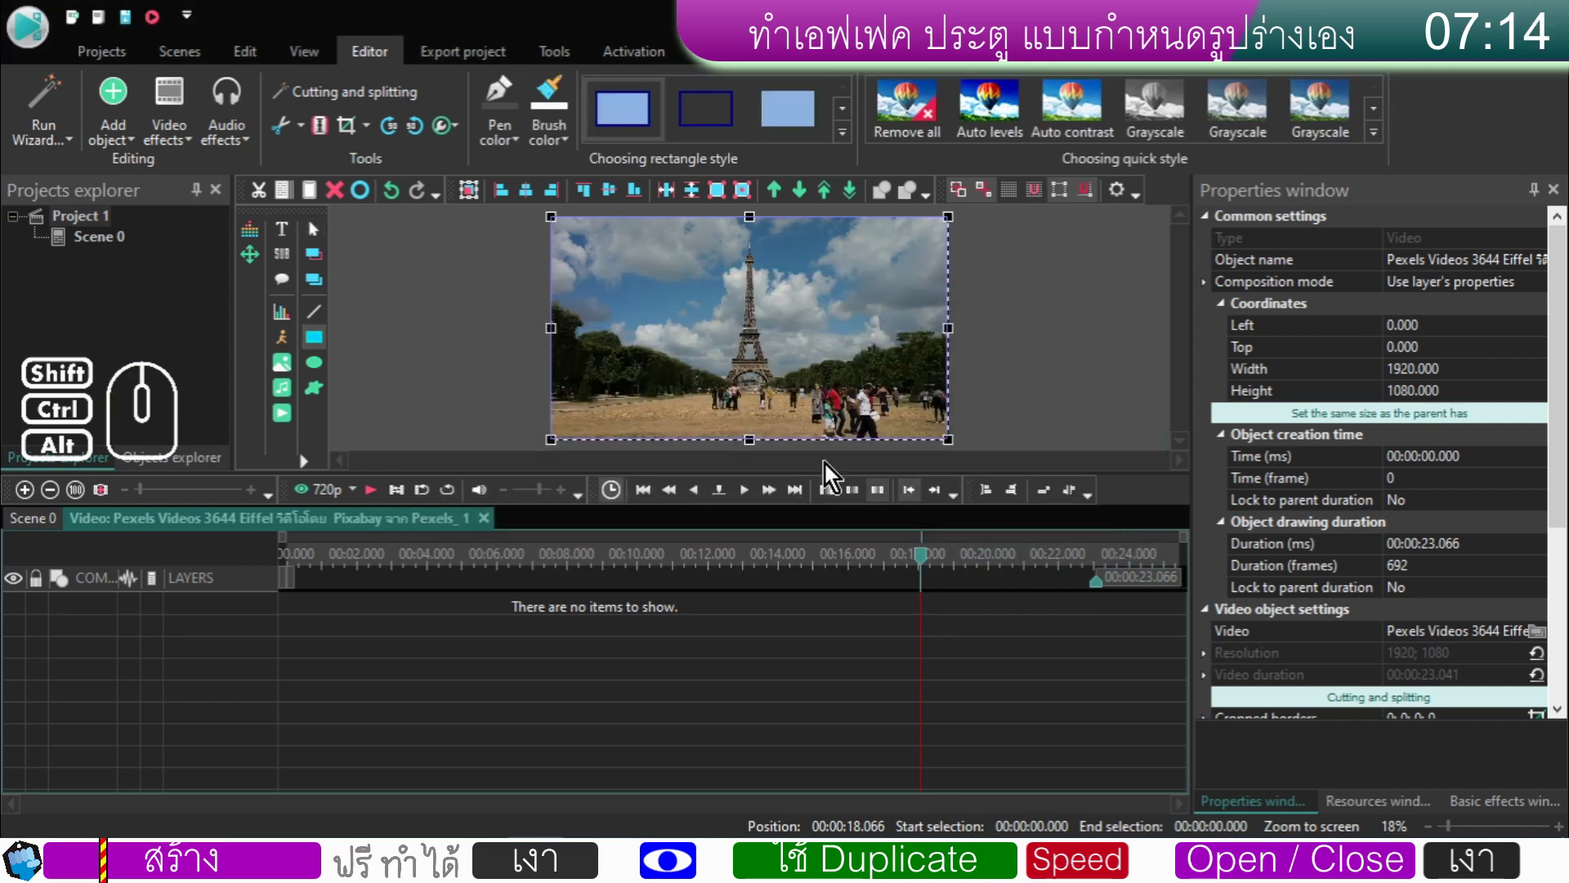
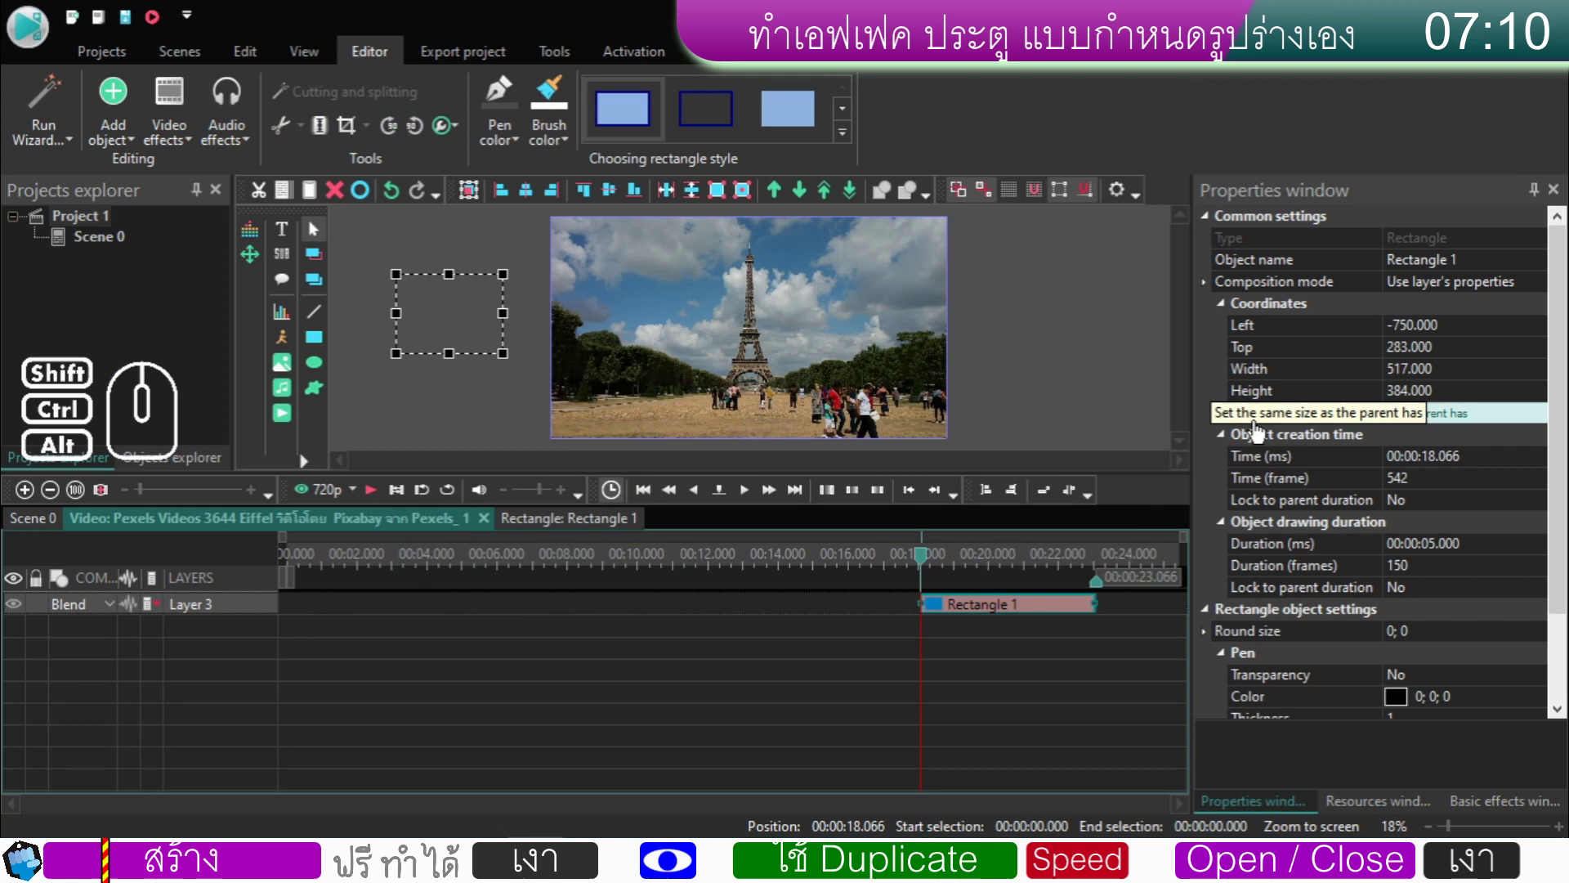
click(1275, 423)
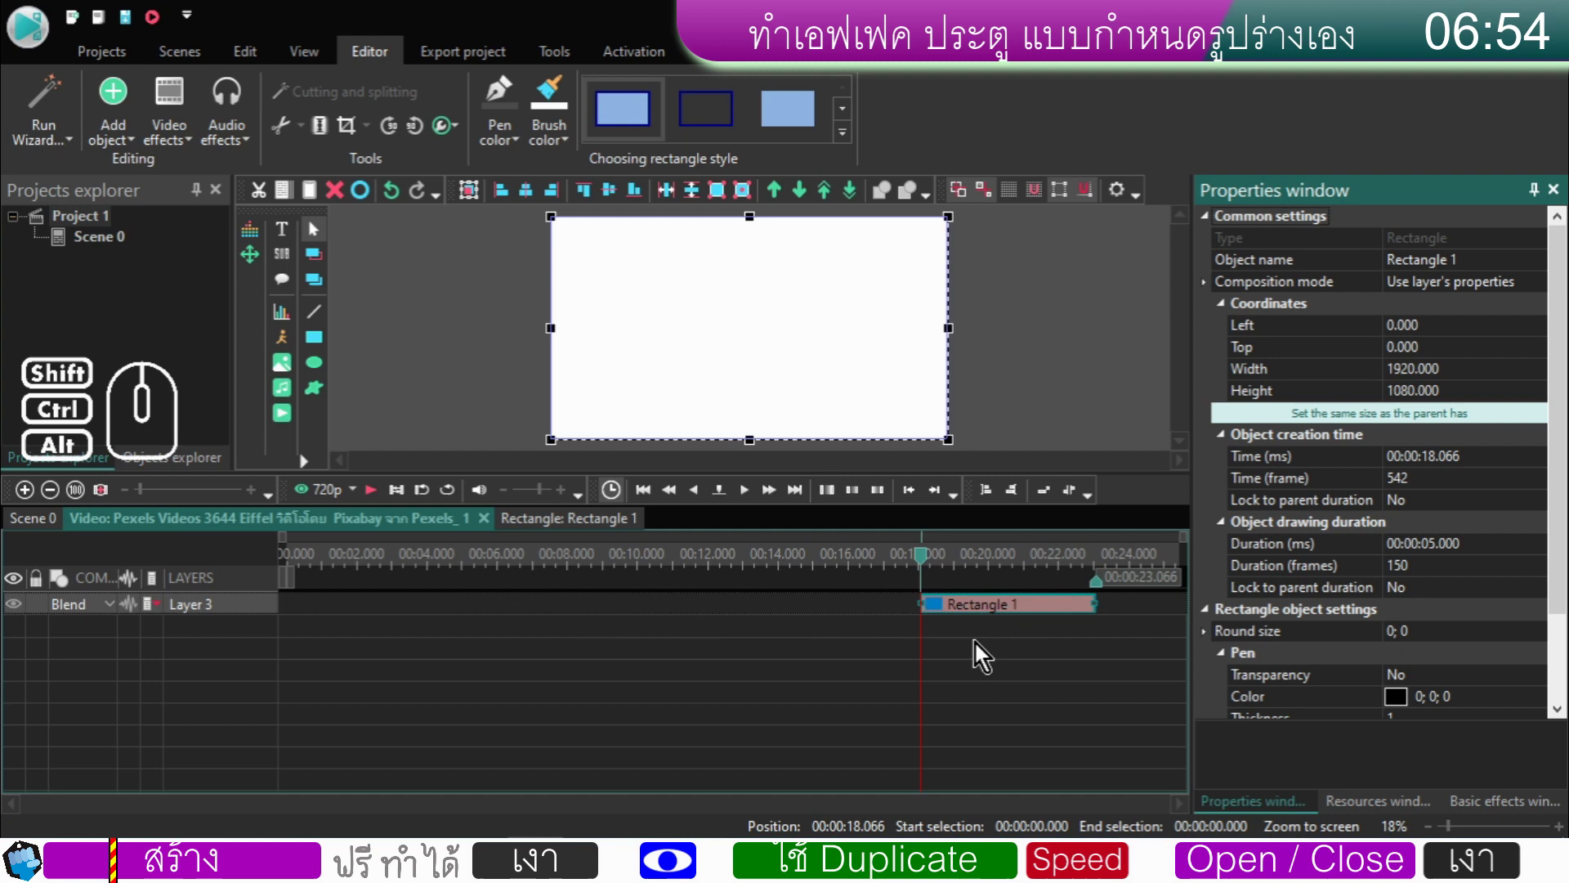
double_click(965, 617)
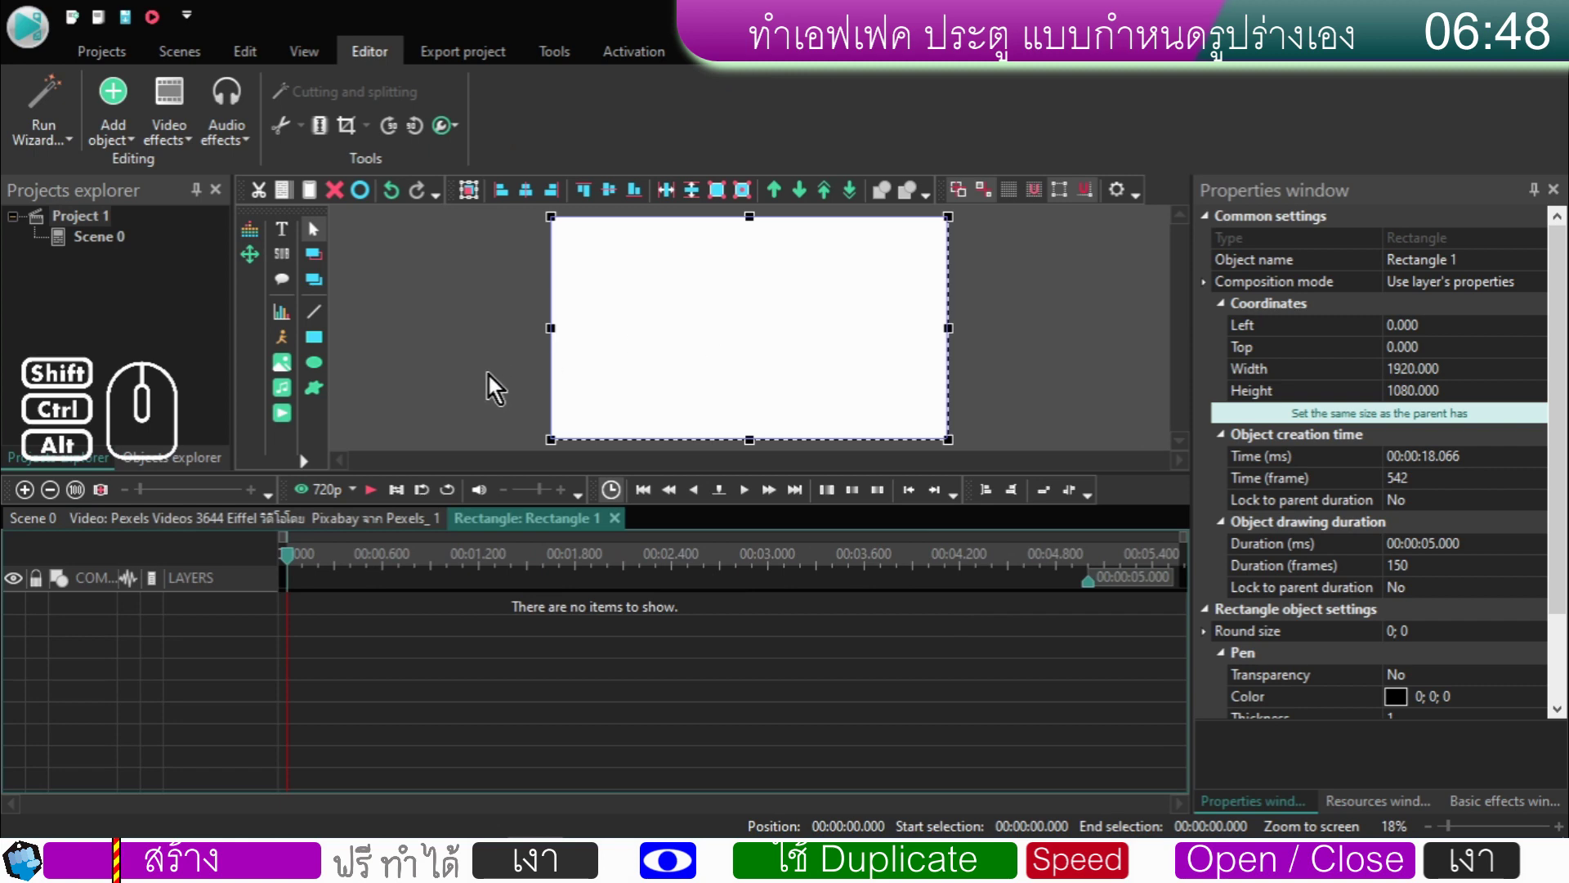
- Draw a 294×294 yellow square with thin black outline near the scene's top-left
click(325, 352)
click(983, 548)
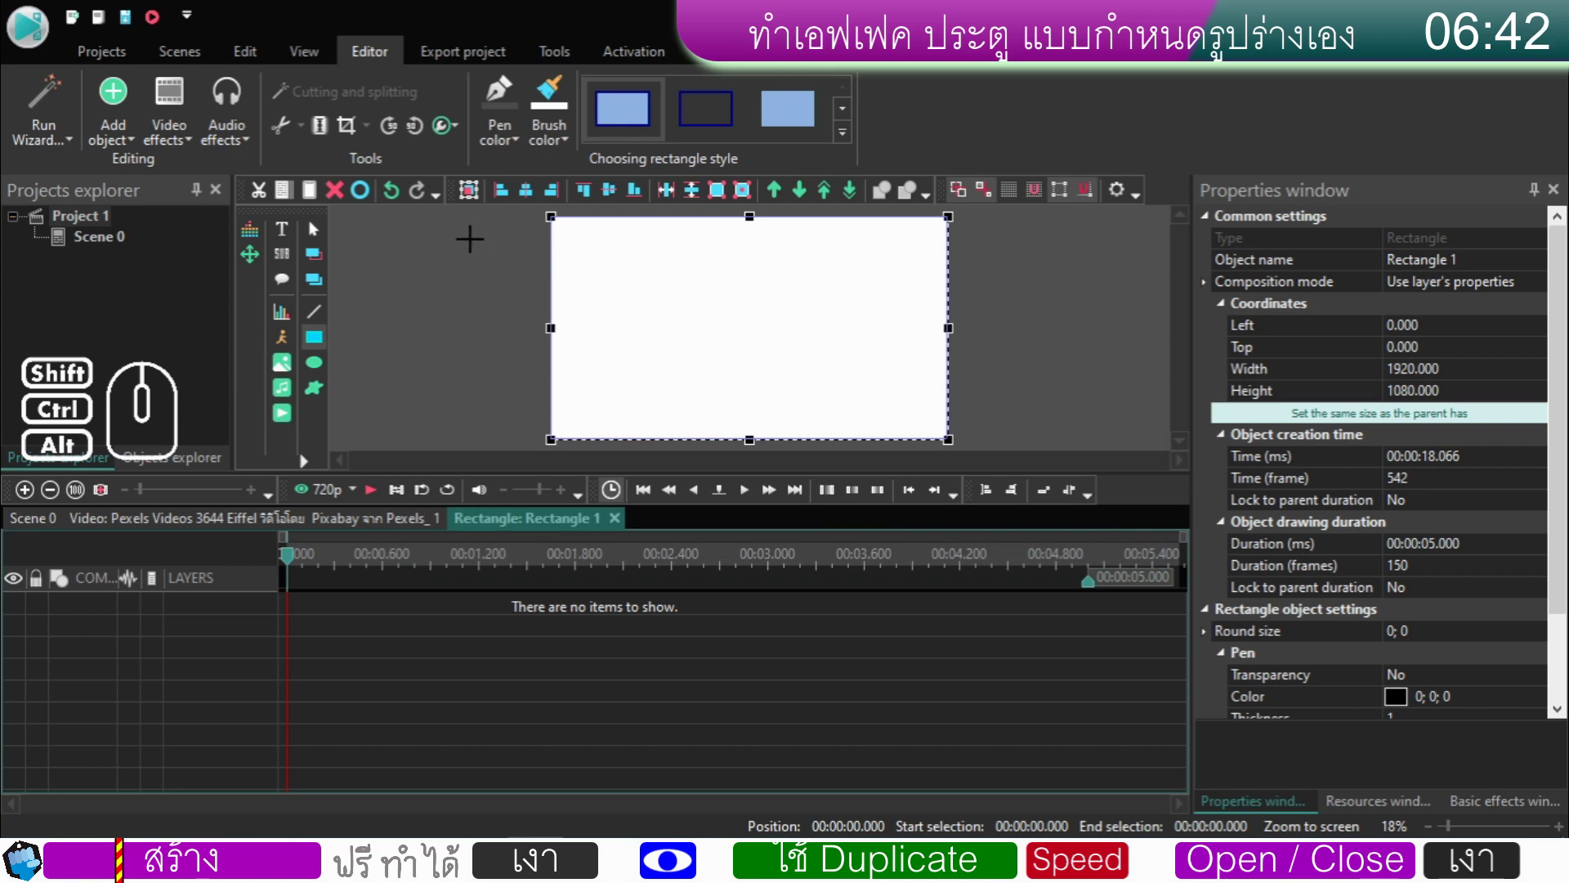
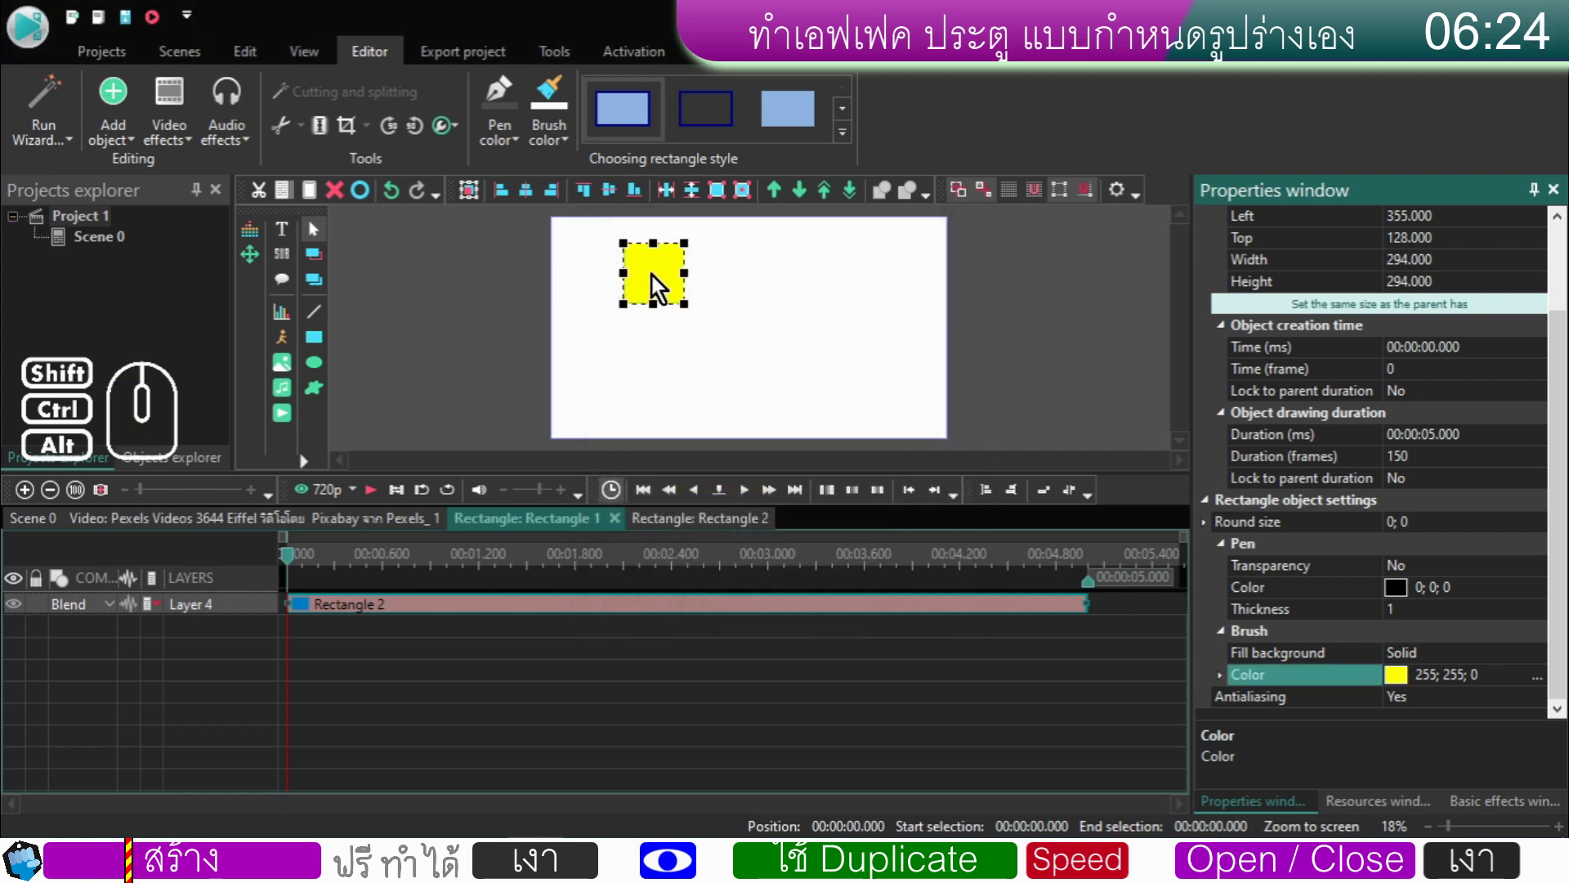
drag(658, 285, 675, 288)
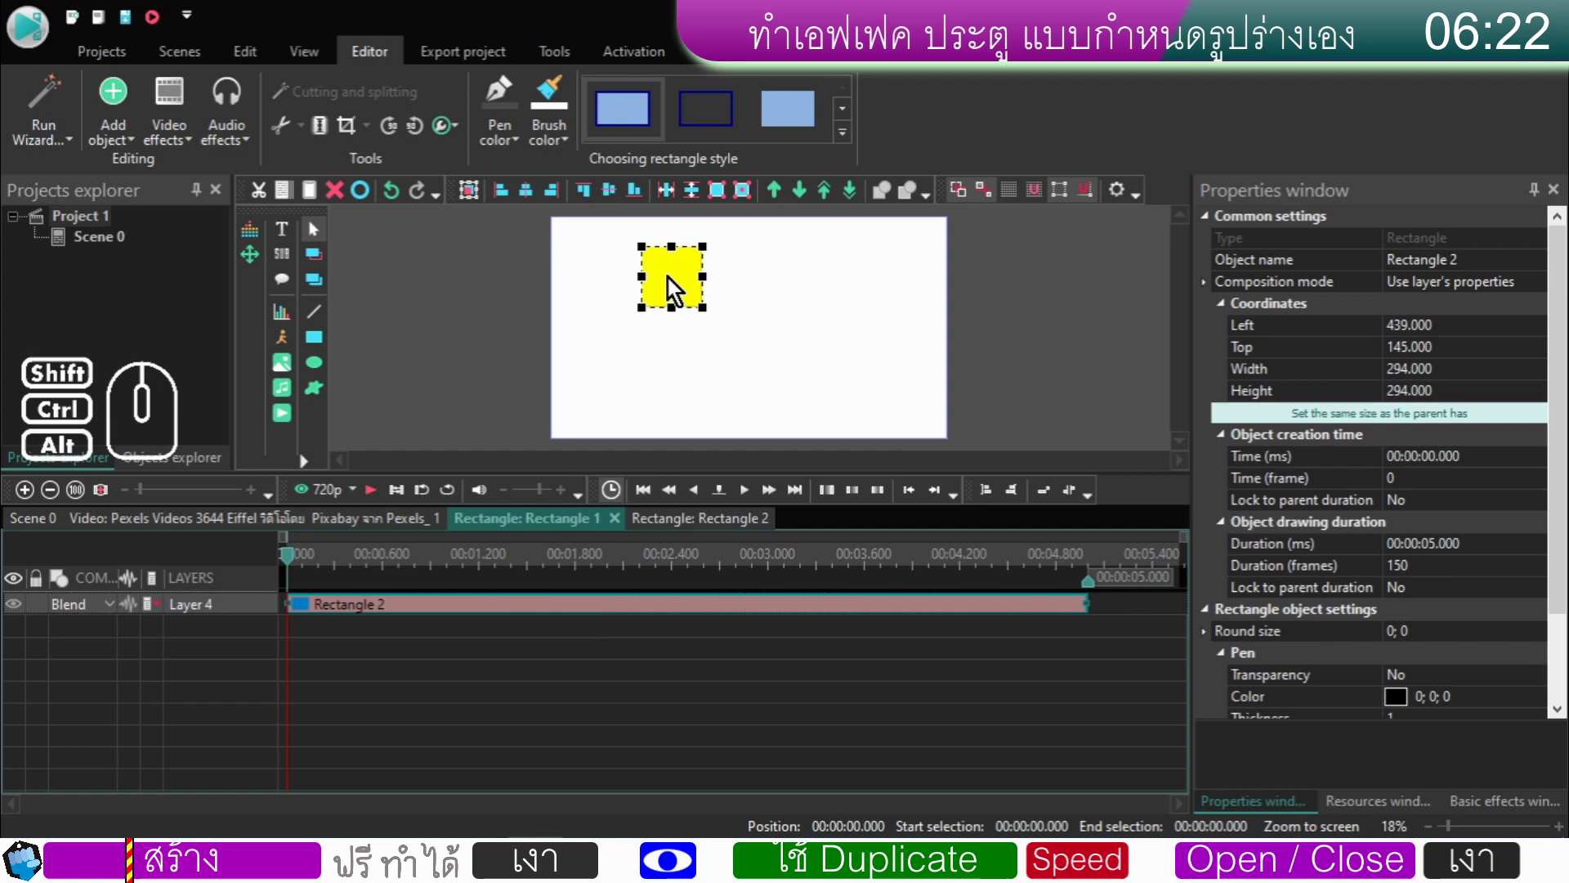
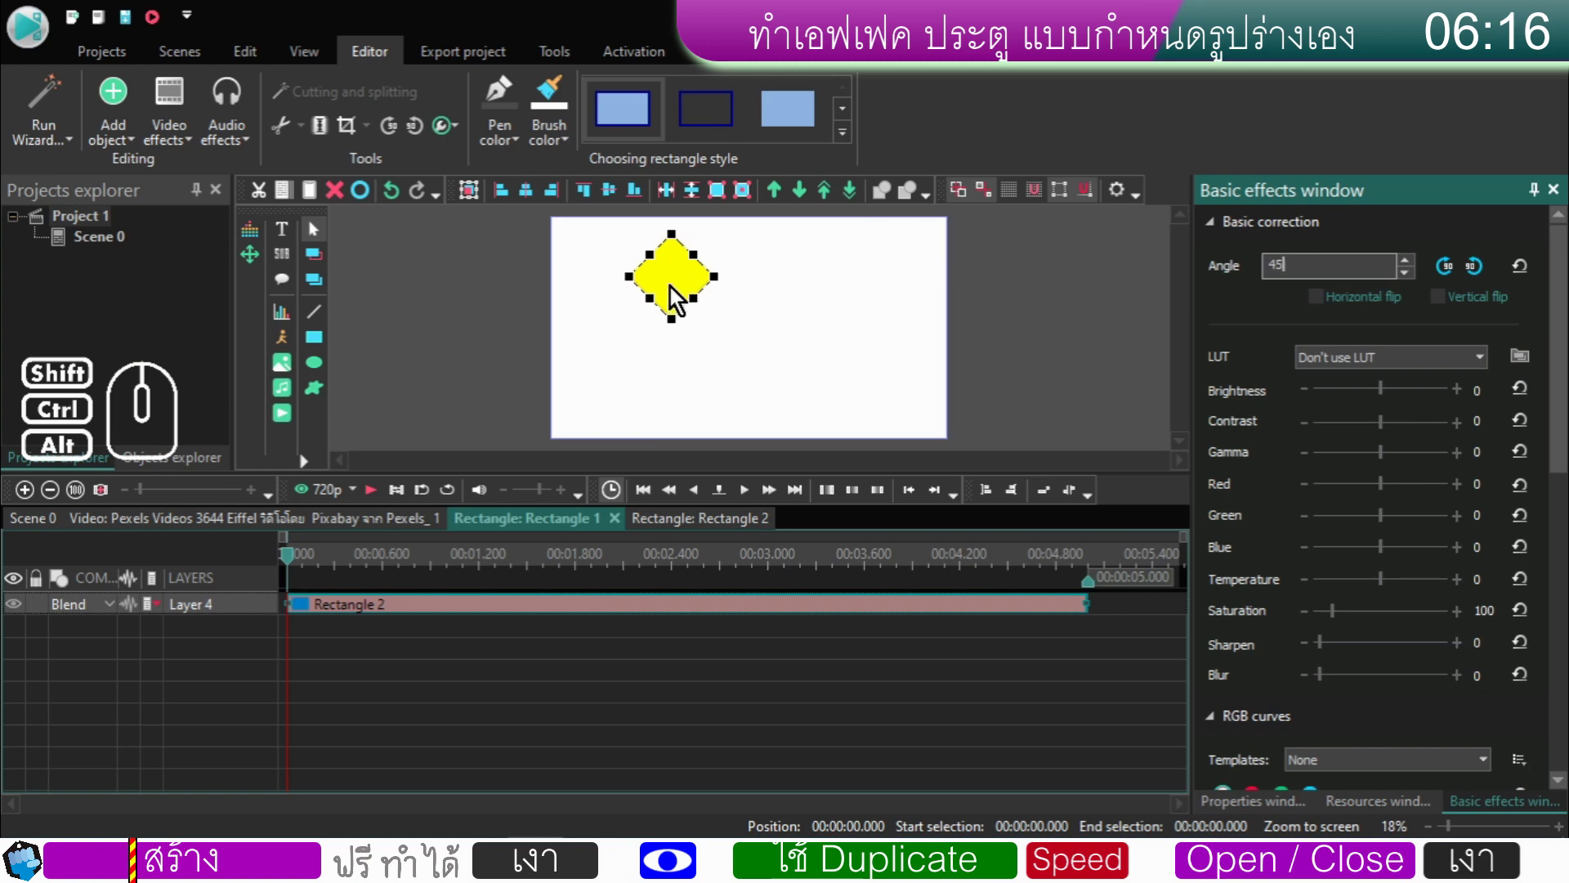
- Move the 45° diamond to the top edge and duplicate two copies stacked below it
drag(679, 293, 702, 256)
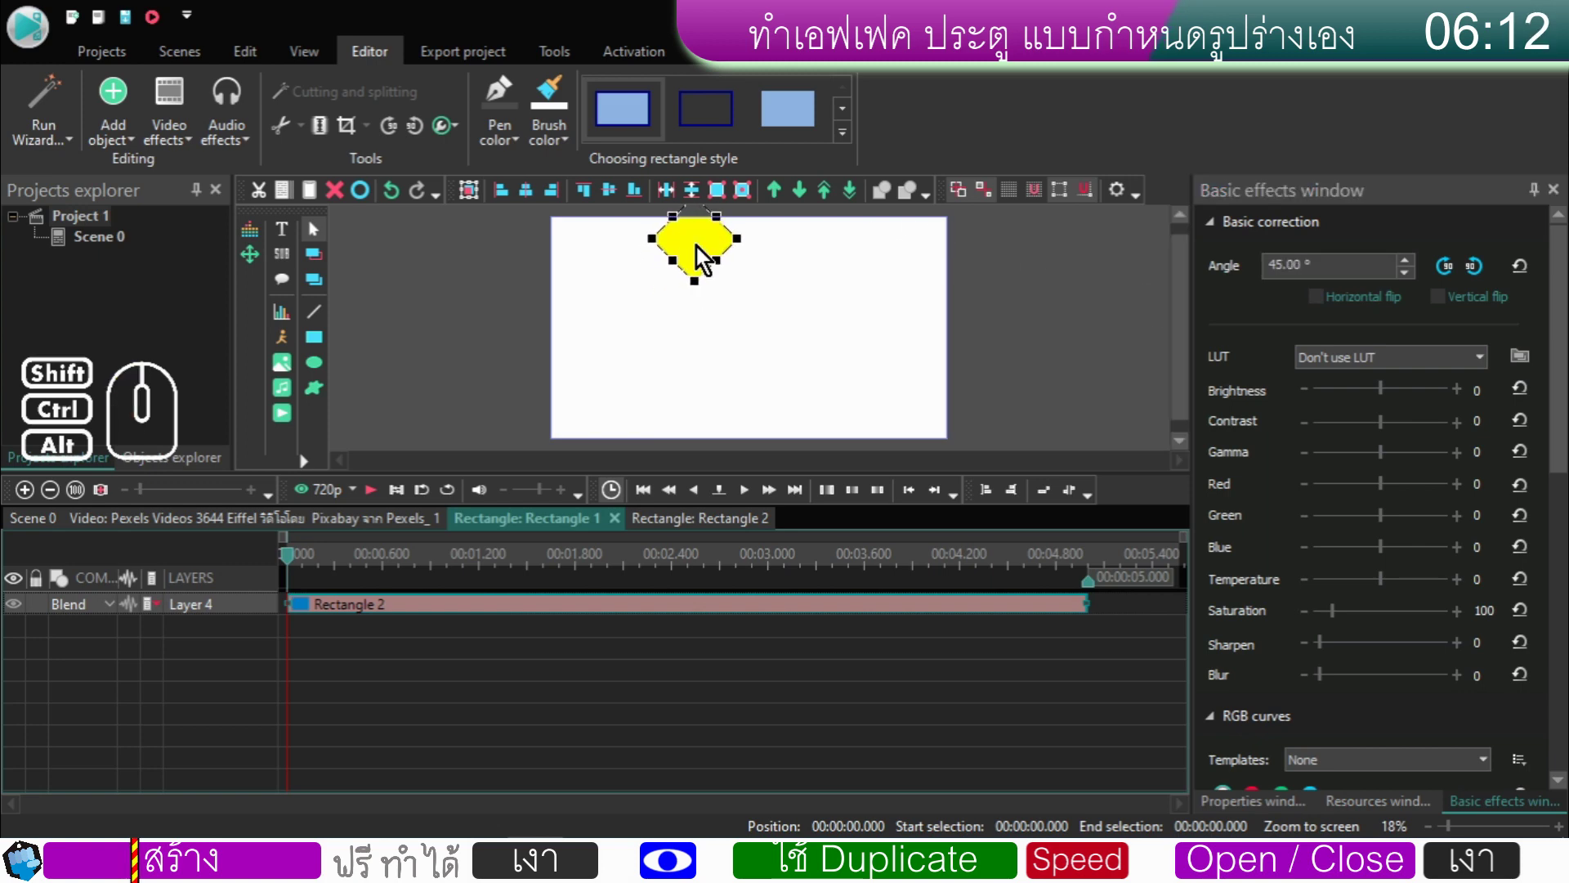
click(294, 199)
click(317, 199)
drag(697, 242, 698, 286)
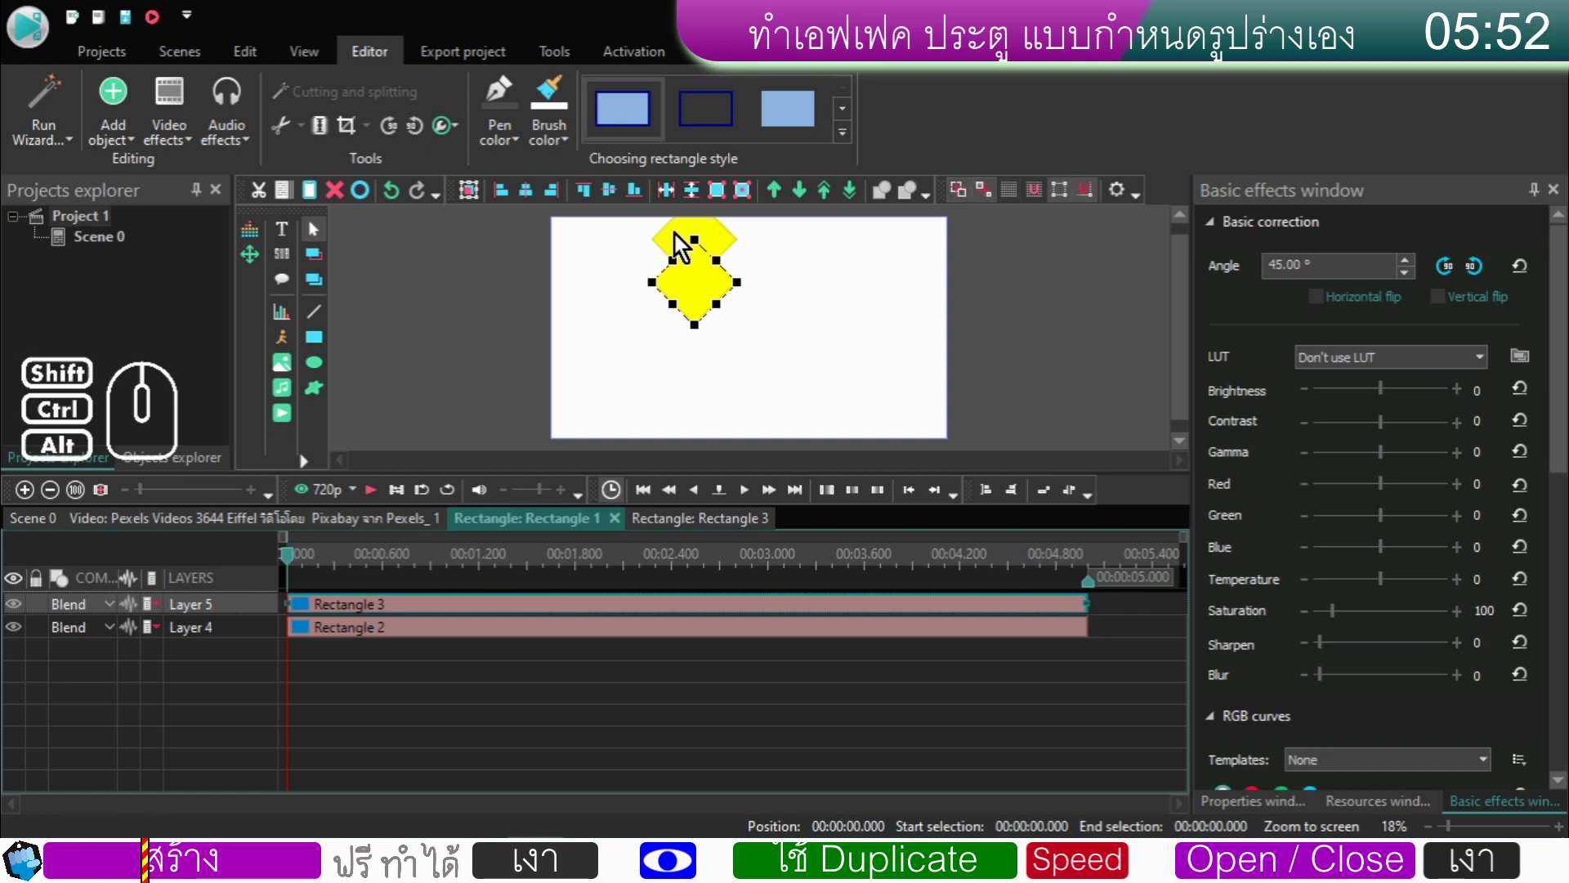
click(317, 193)
drag(694, 249, 699, 321)
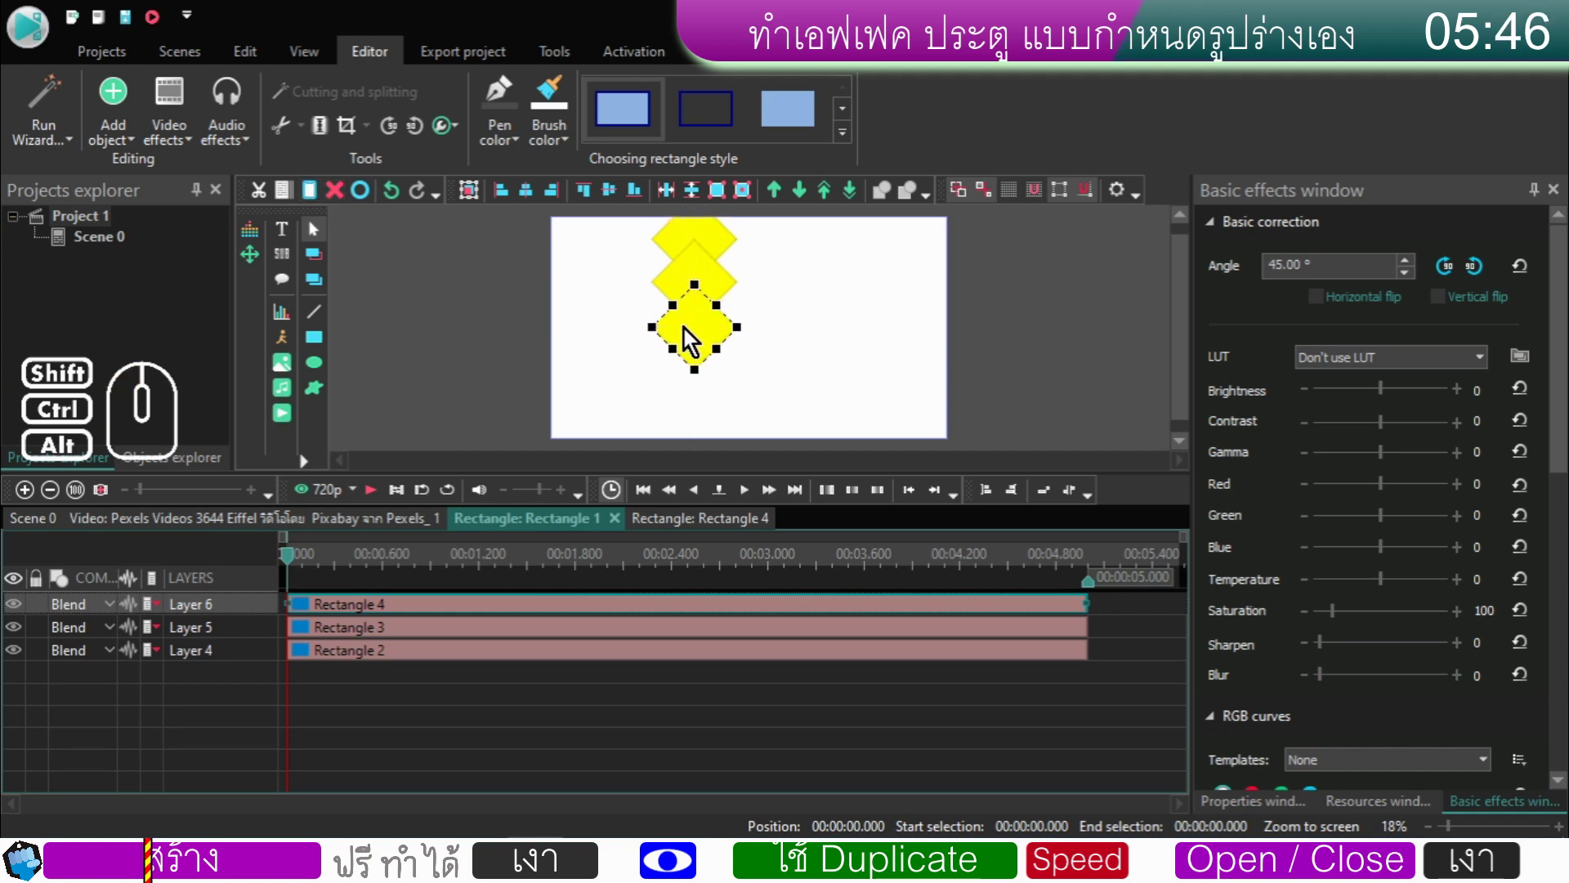
- Duplicate two more diamonds to complete a five-diamond column down to the bottom
click(319, 201)
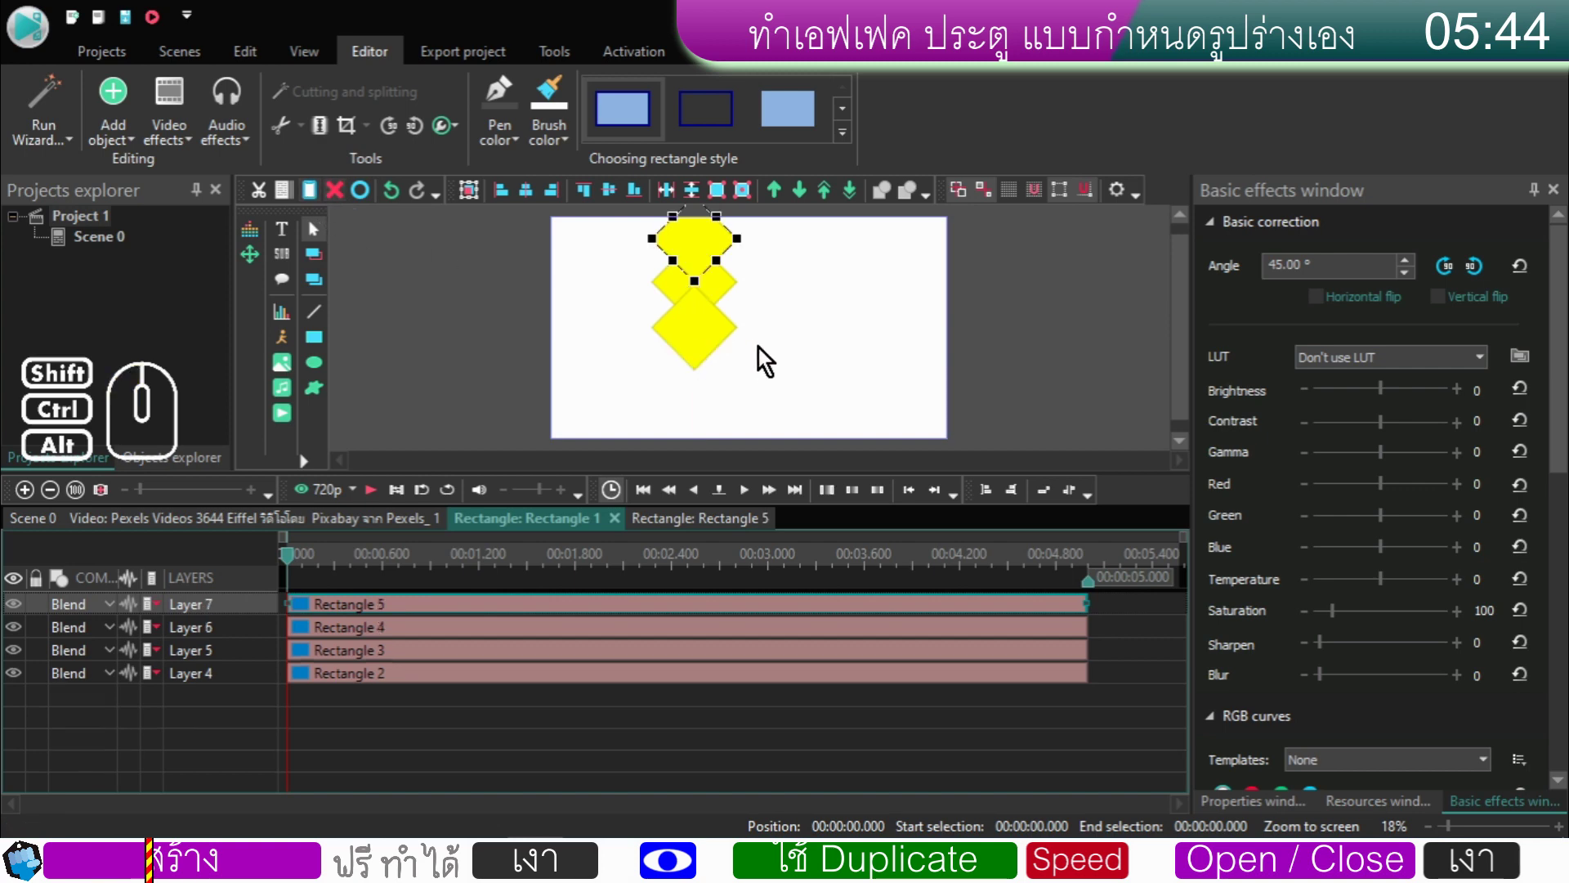
drag(709, 248, 708, 378)
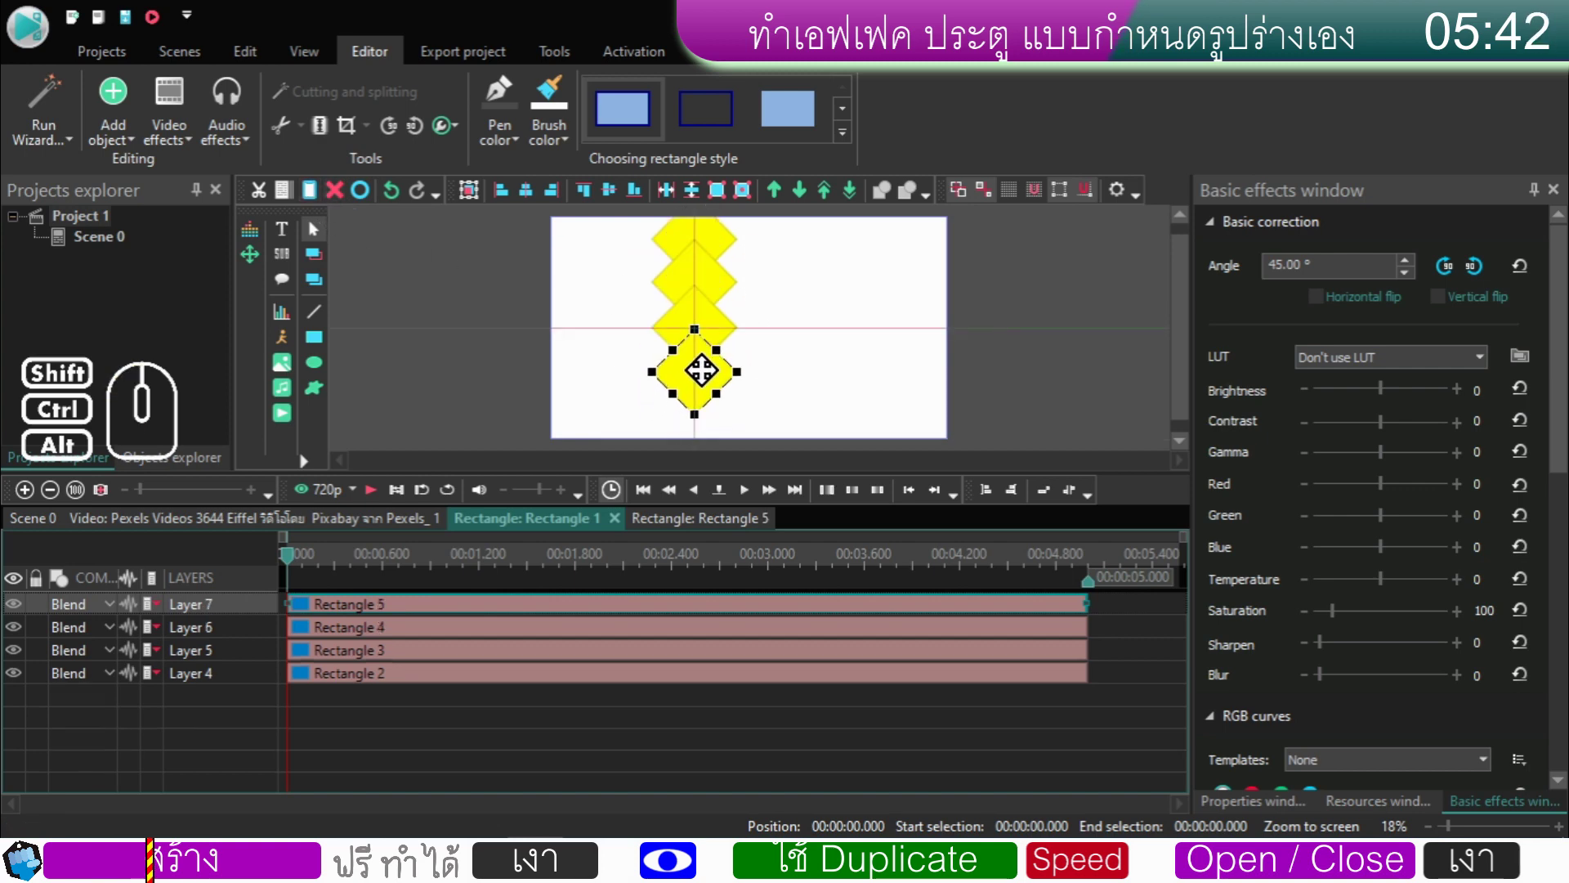
click(316, 194)
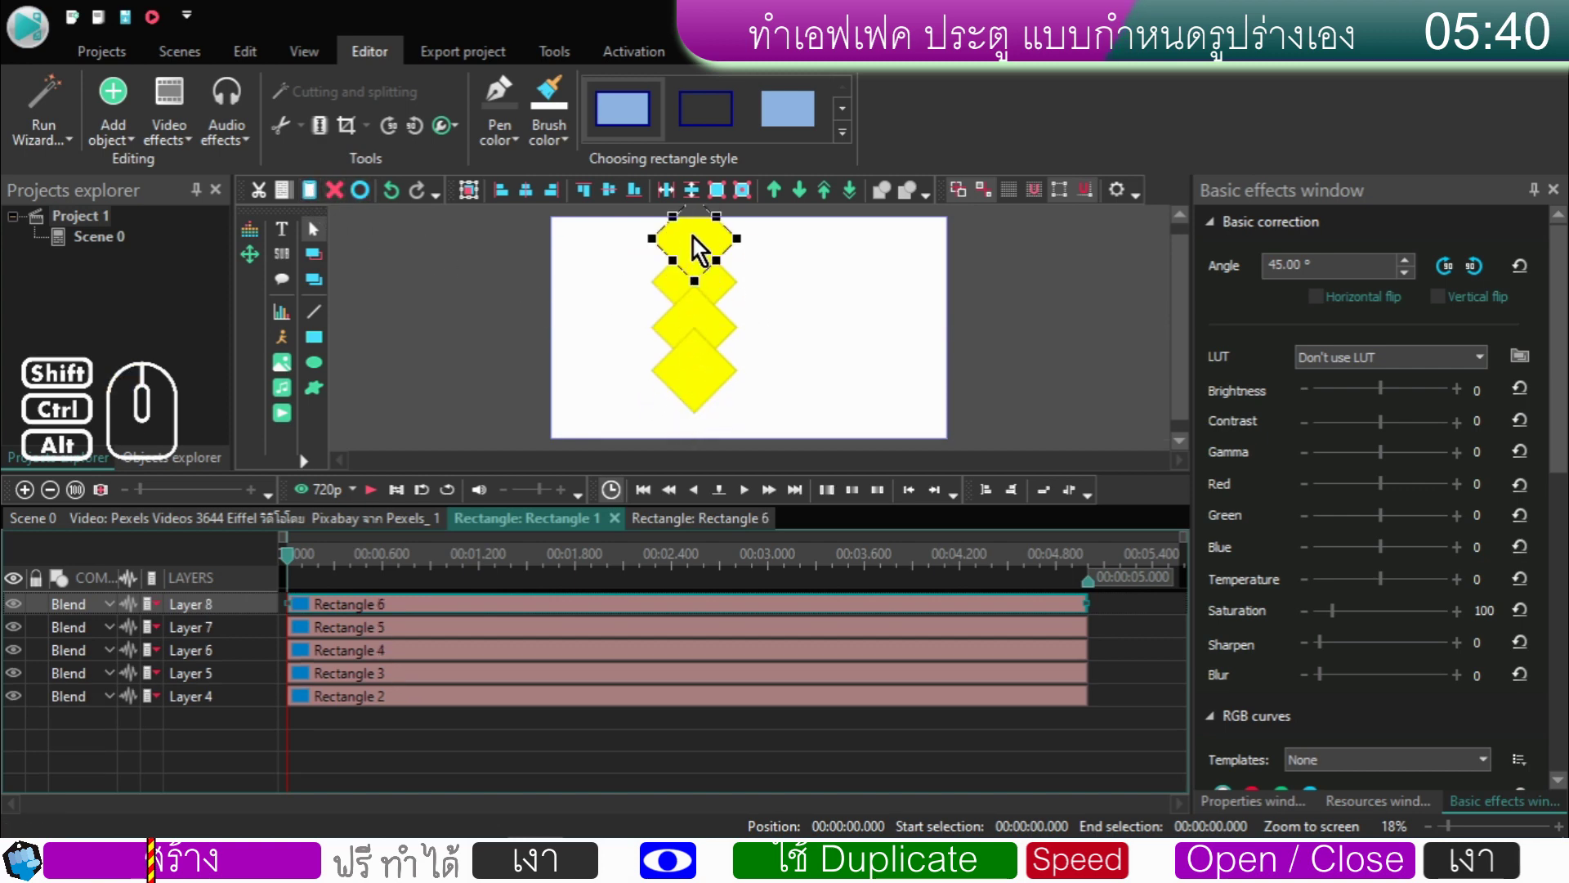
drag(700, 242, 698, 419)
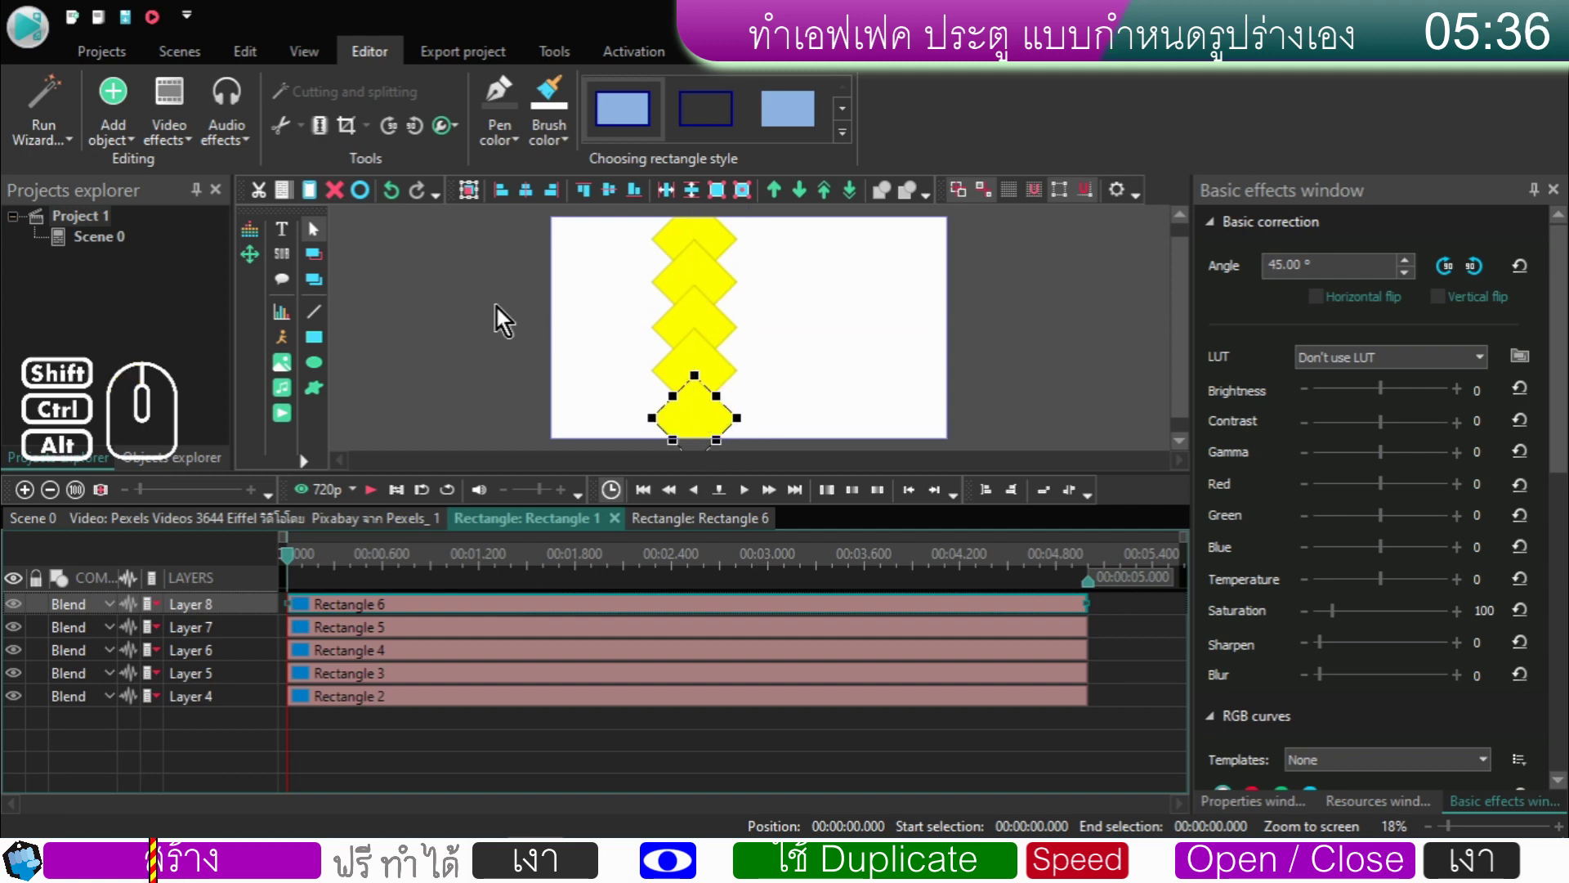
click(493, 320)
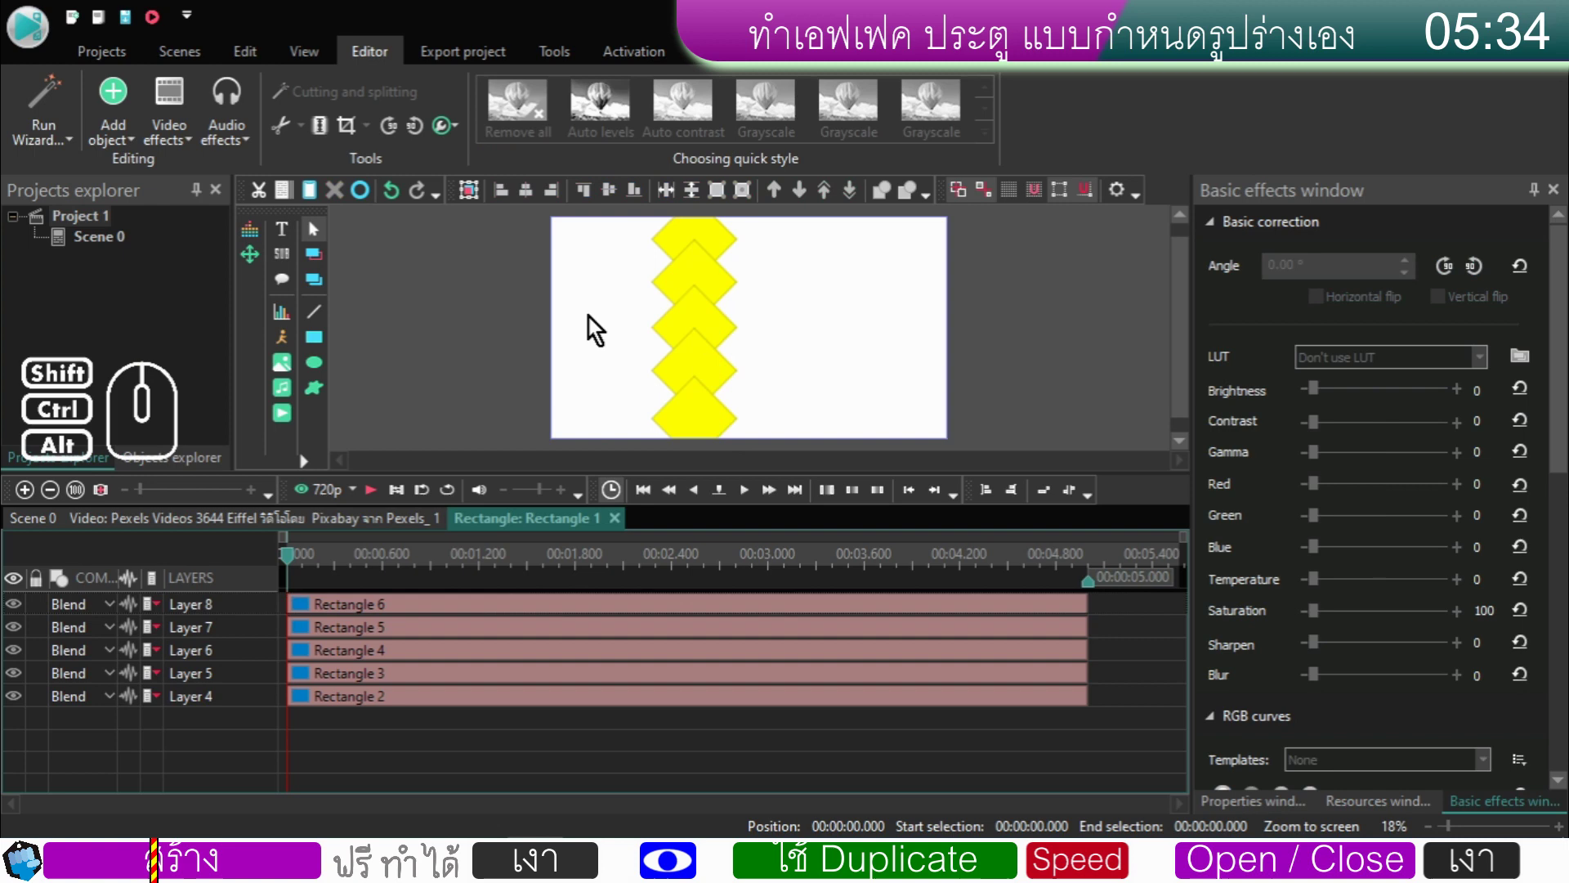
- Add an 827×1194 yellow rectangle covering the scene's left side up to the diamonds
click(319, 343)
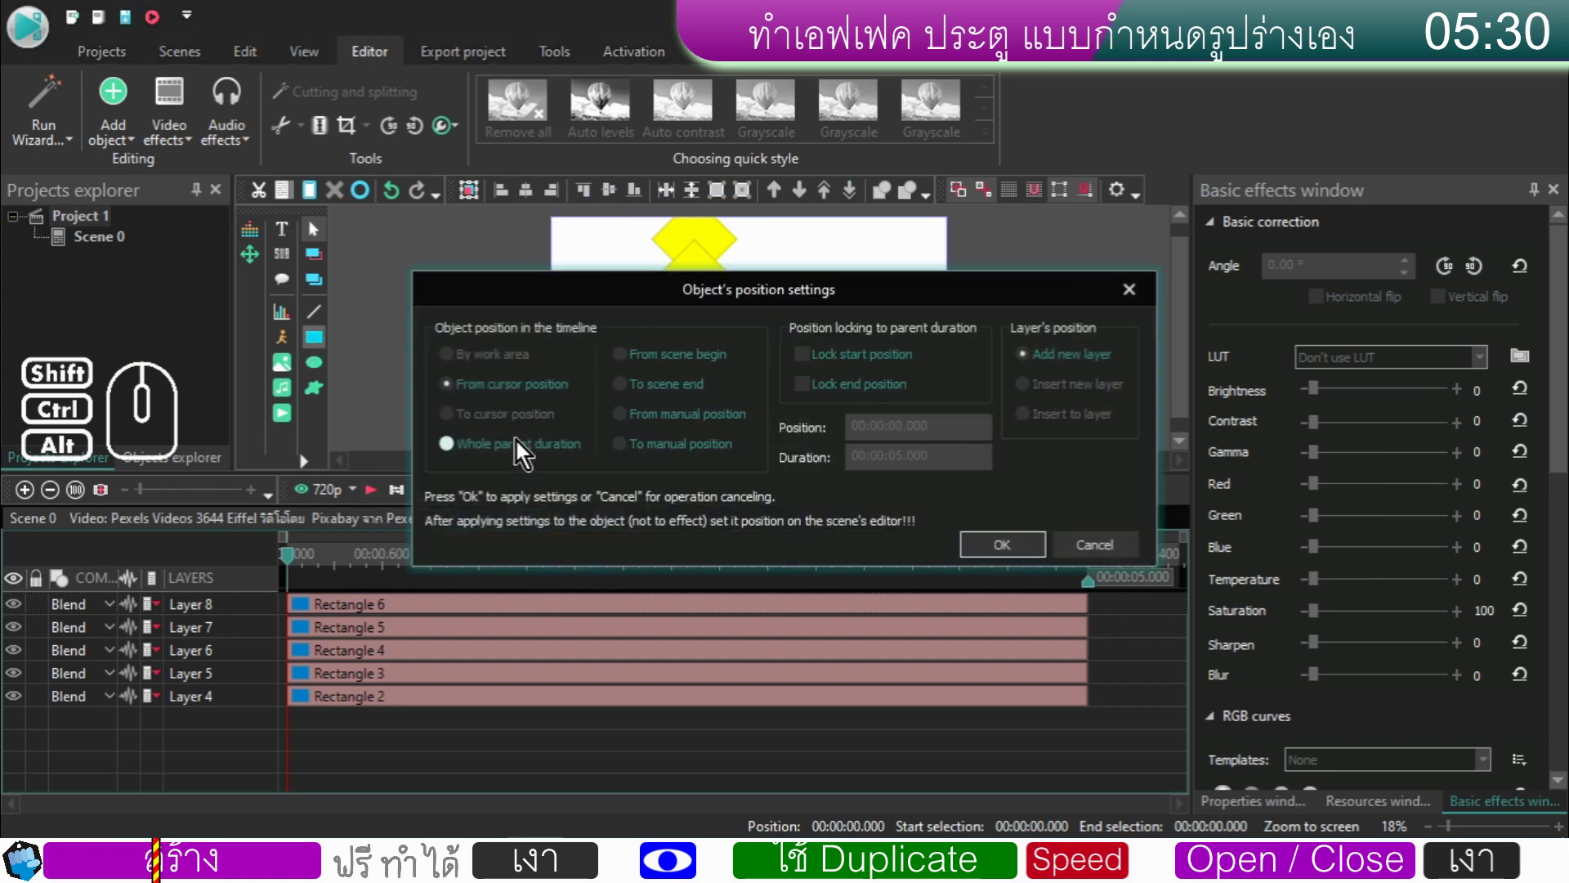
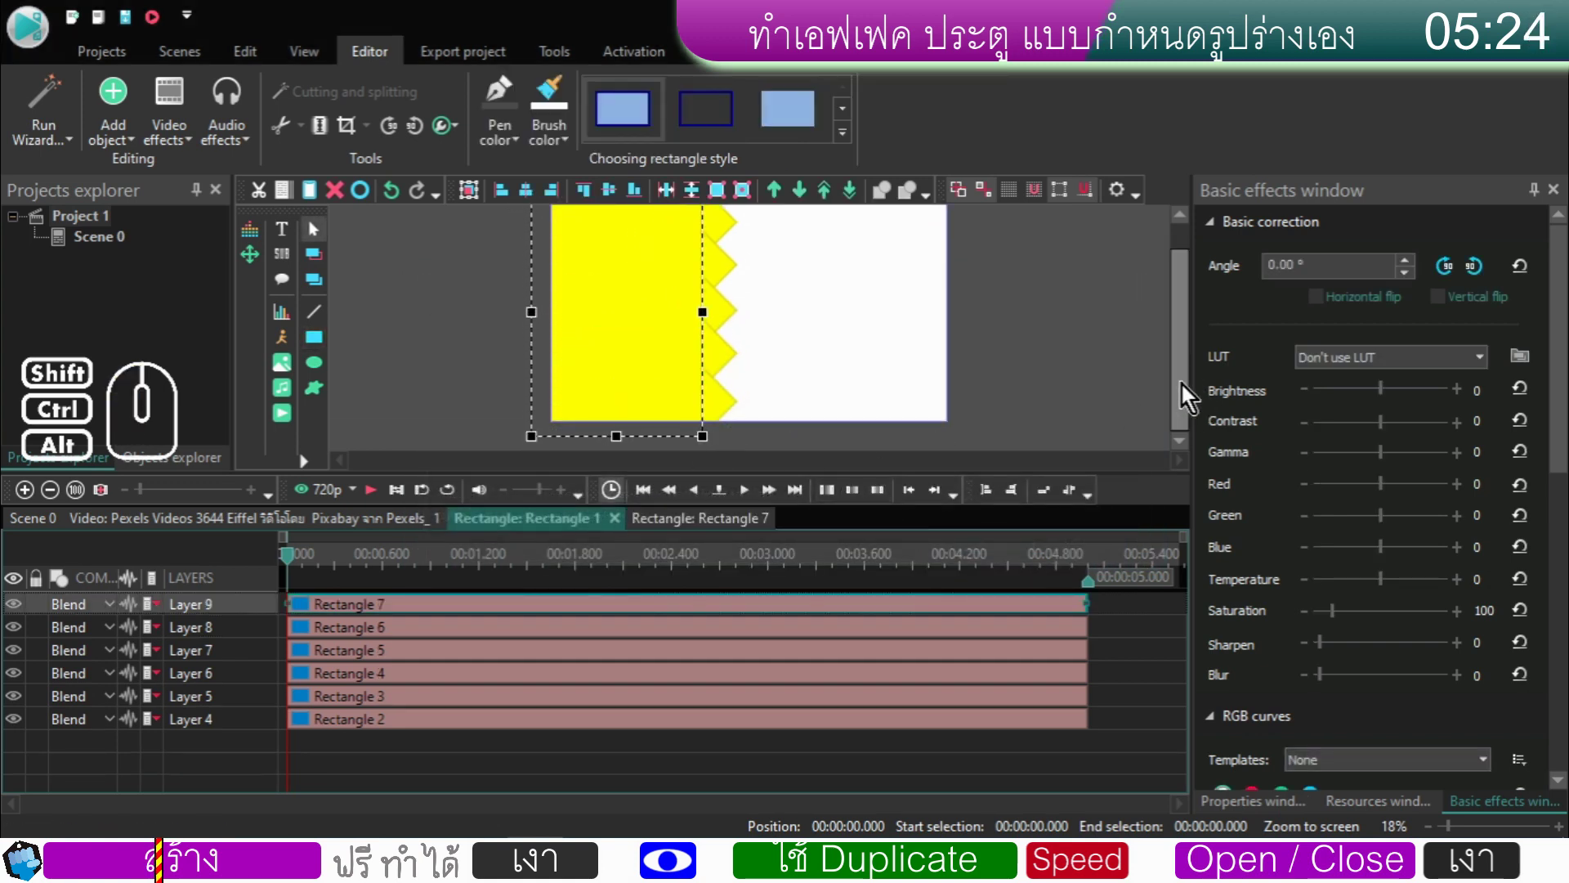
click(1186, 391)
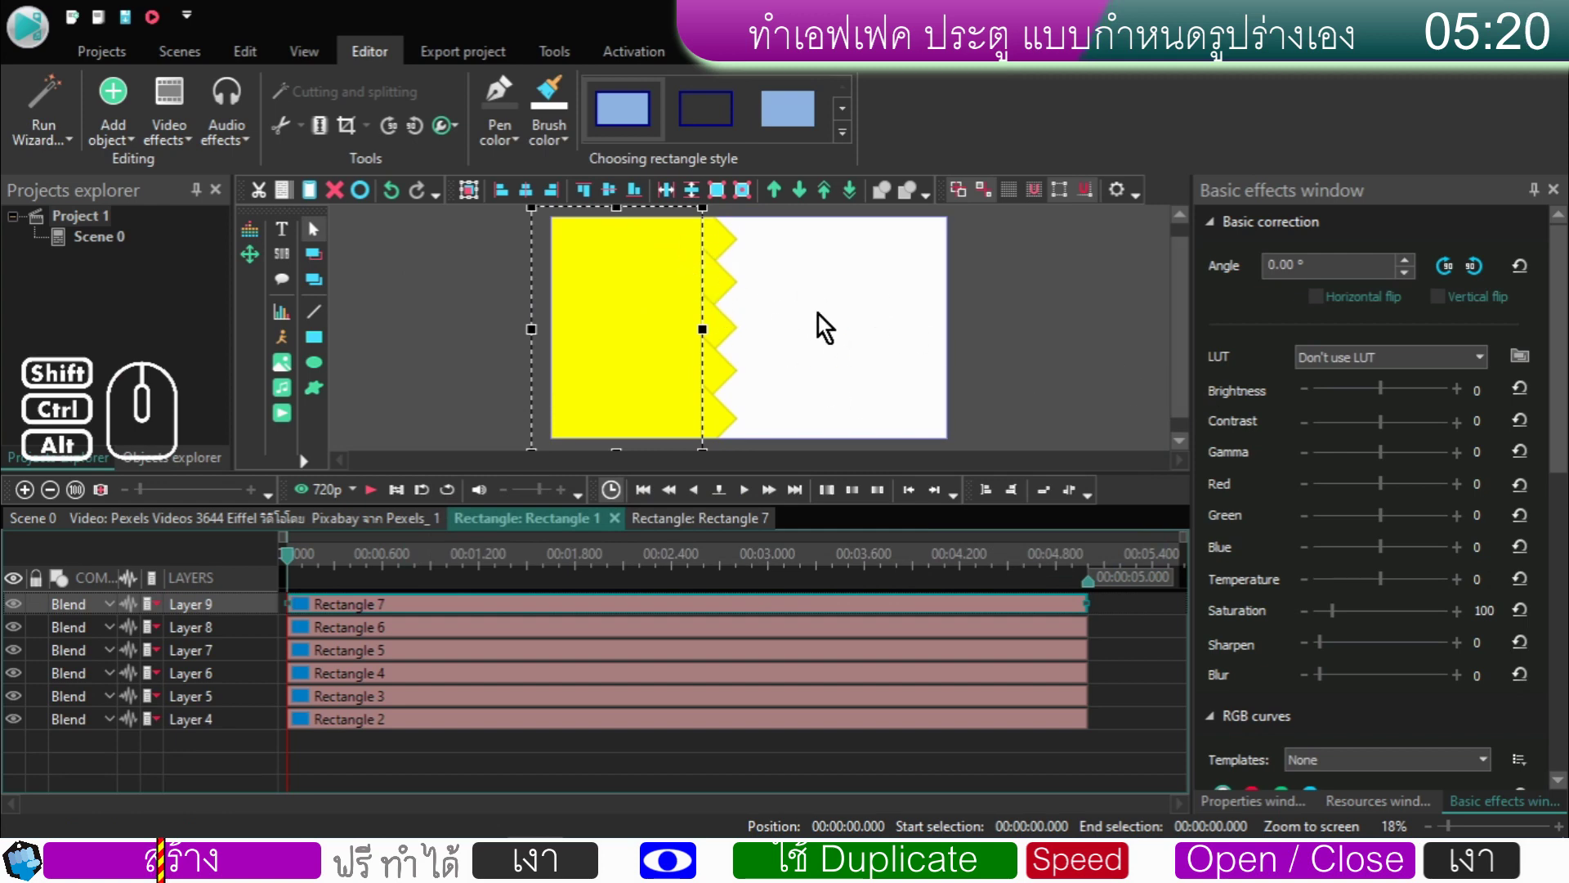
click(486, 347)
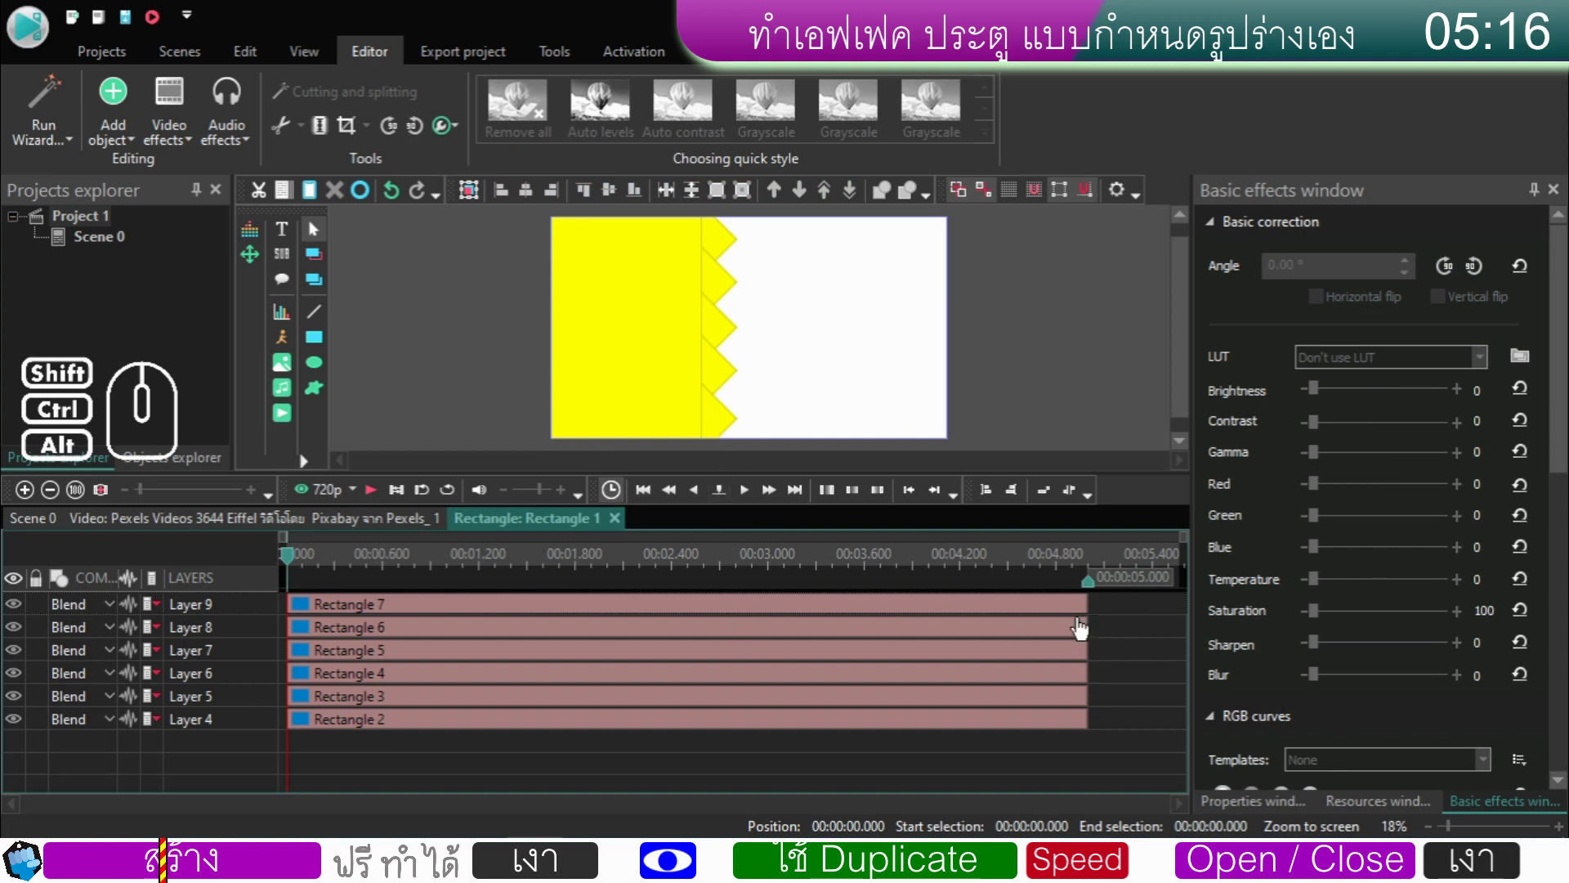
click(1260, 811)
- Set Lock to parent duration to Yes for Rectangles 6, 5, 4, 3 and 2
click(775, 618)
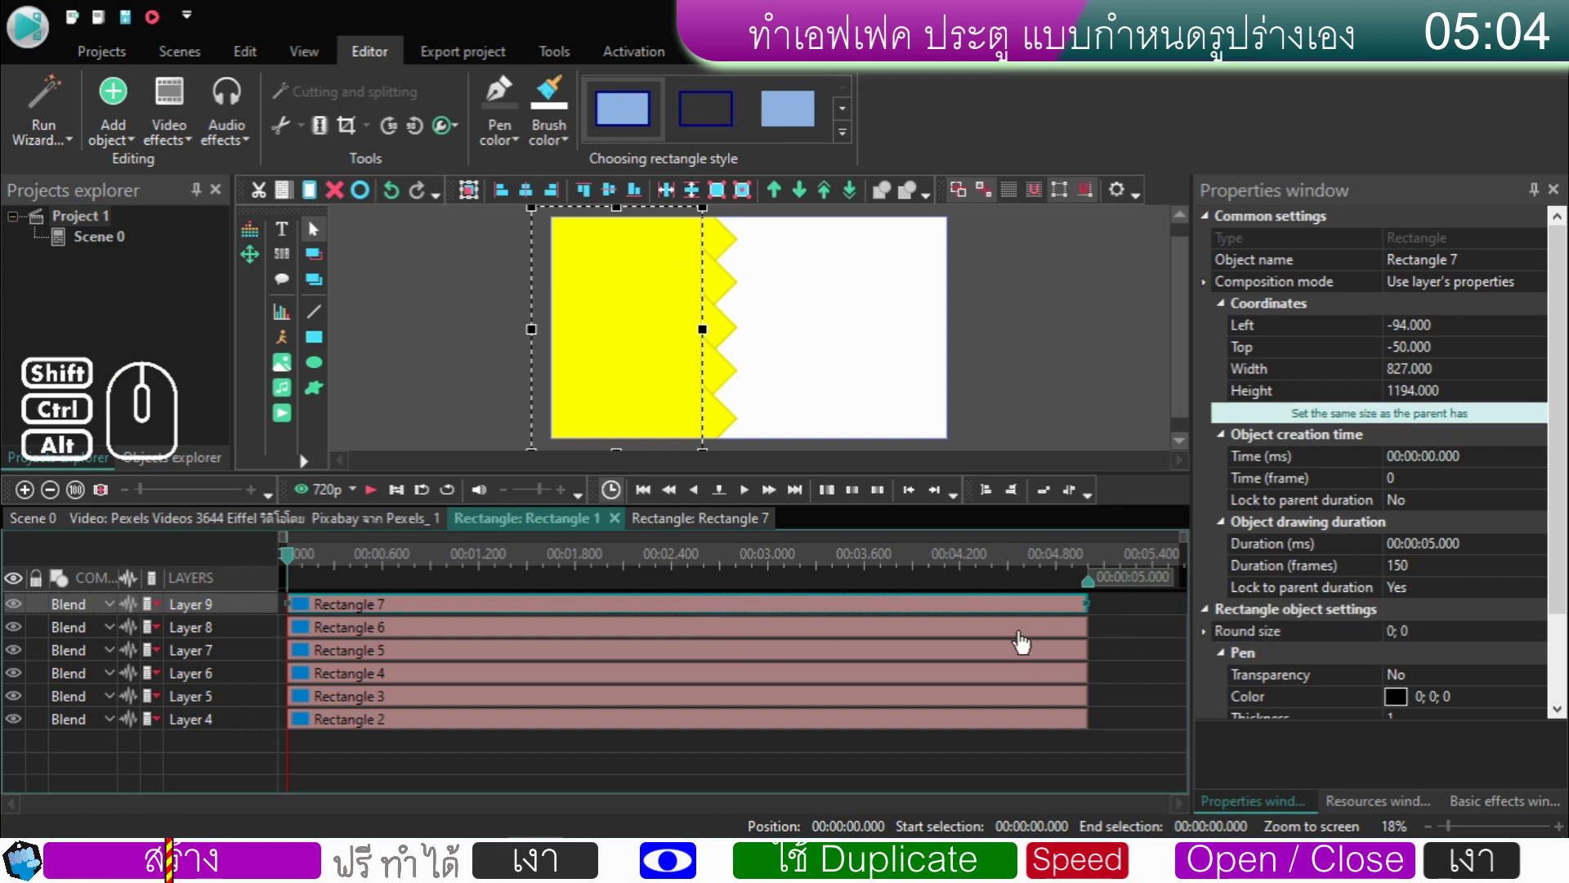
click(1026, 637)
double_click(1413, 599)
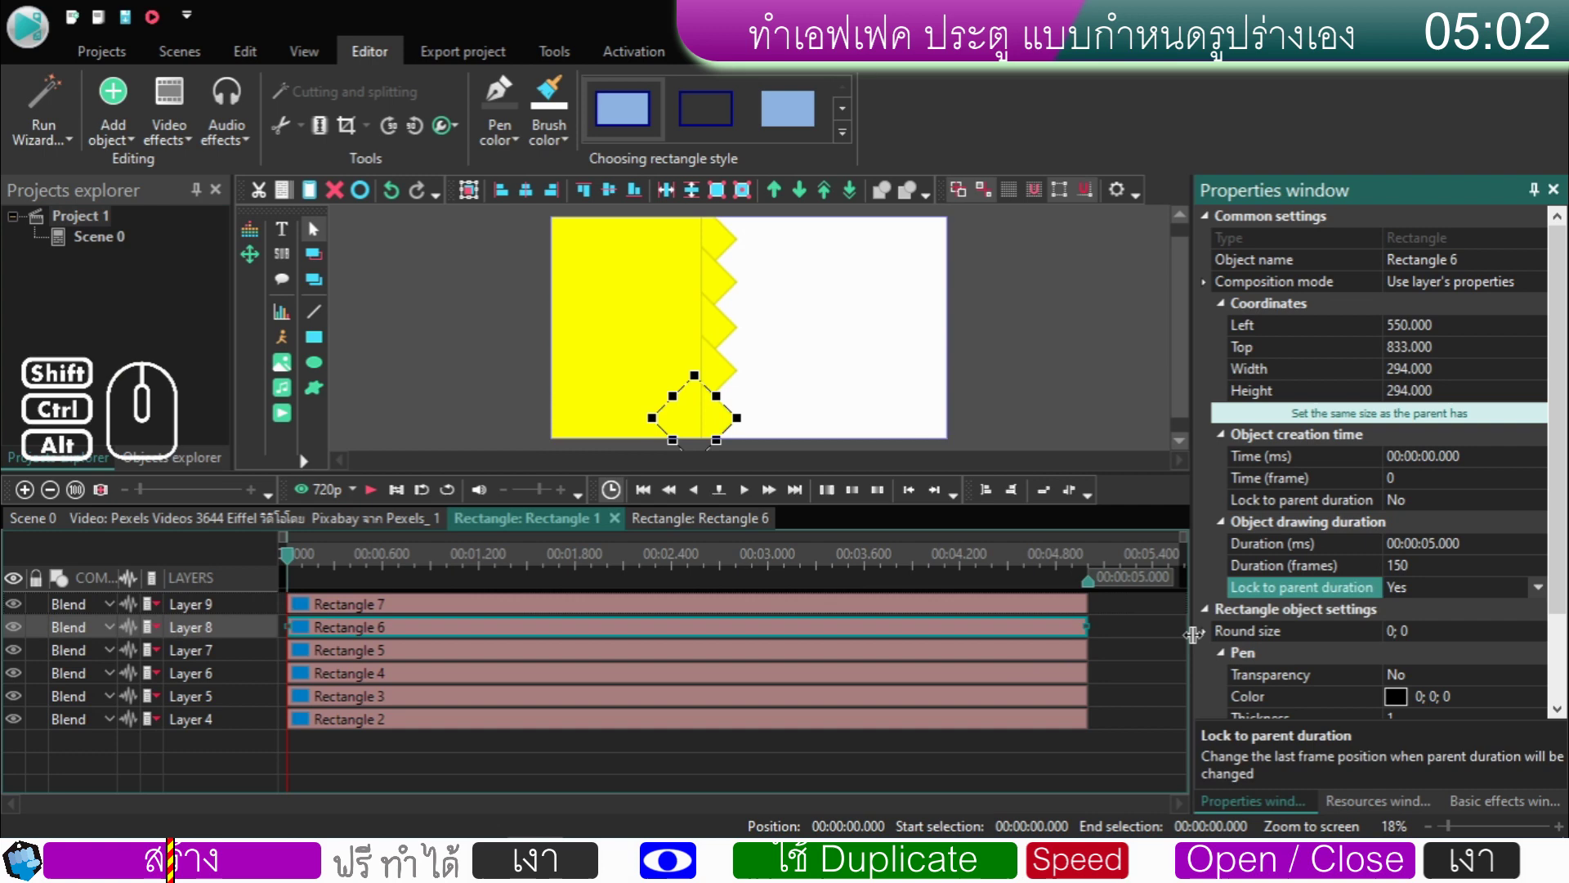
click(1013, 662)
double_click(1418, 593)
click(1022, 686)
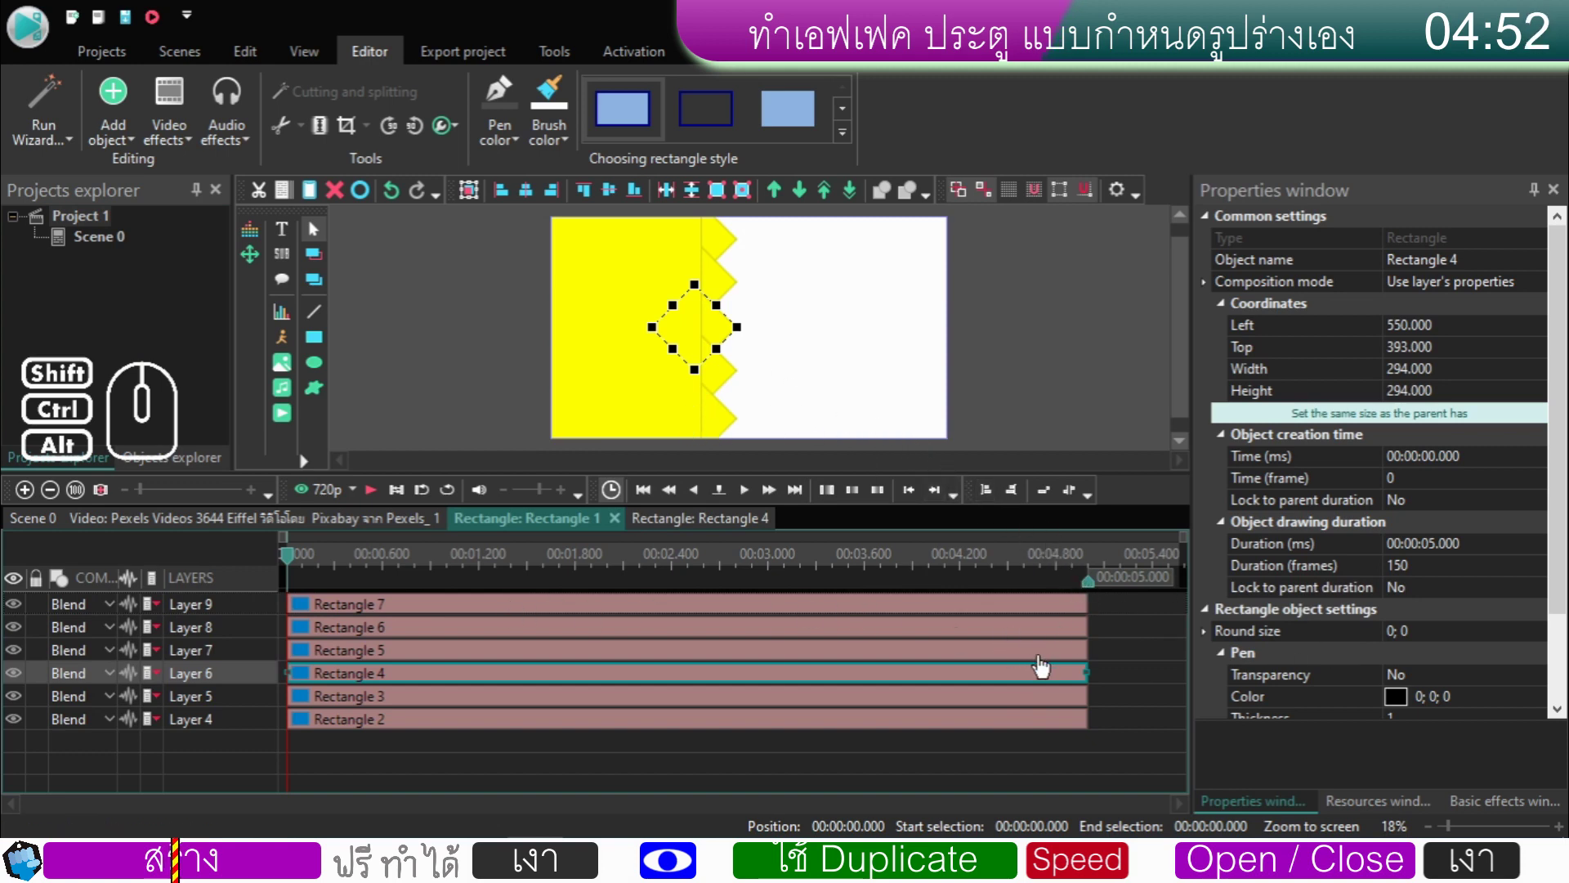
double_click(1424, 595)
click(1029, 705)
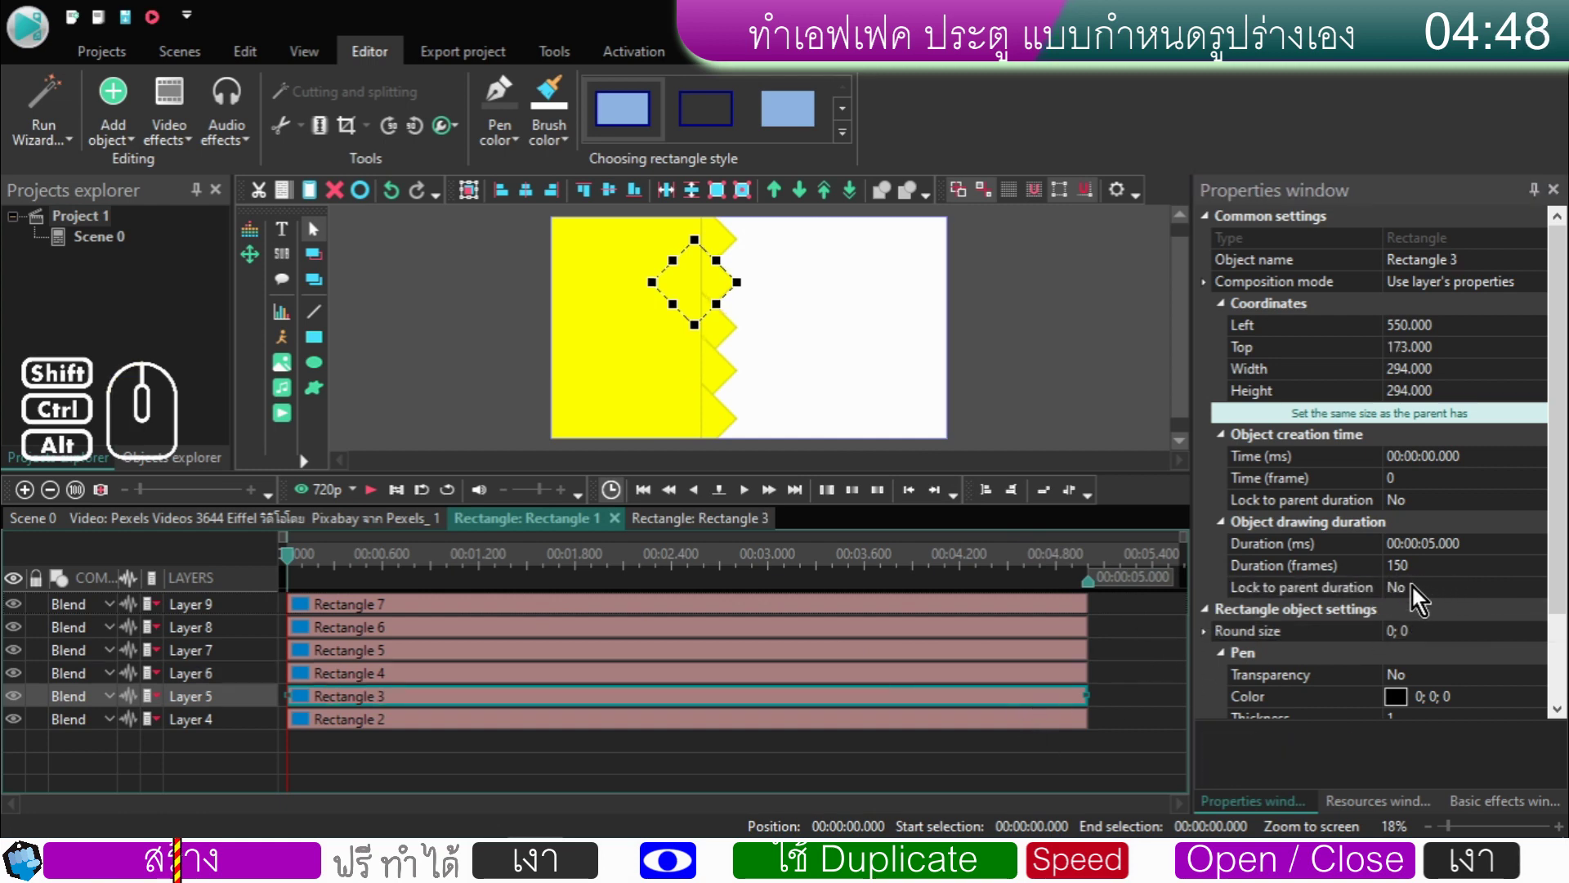
click(1418, 593)
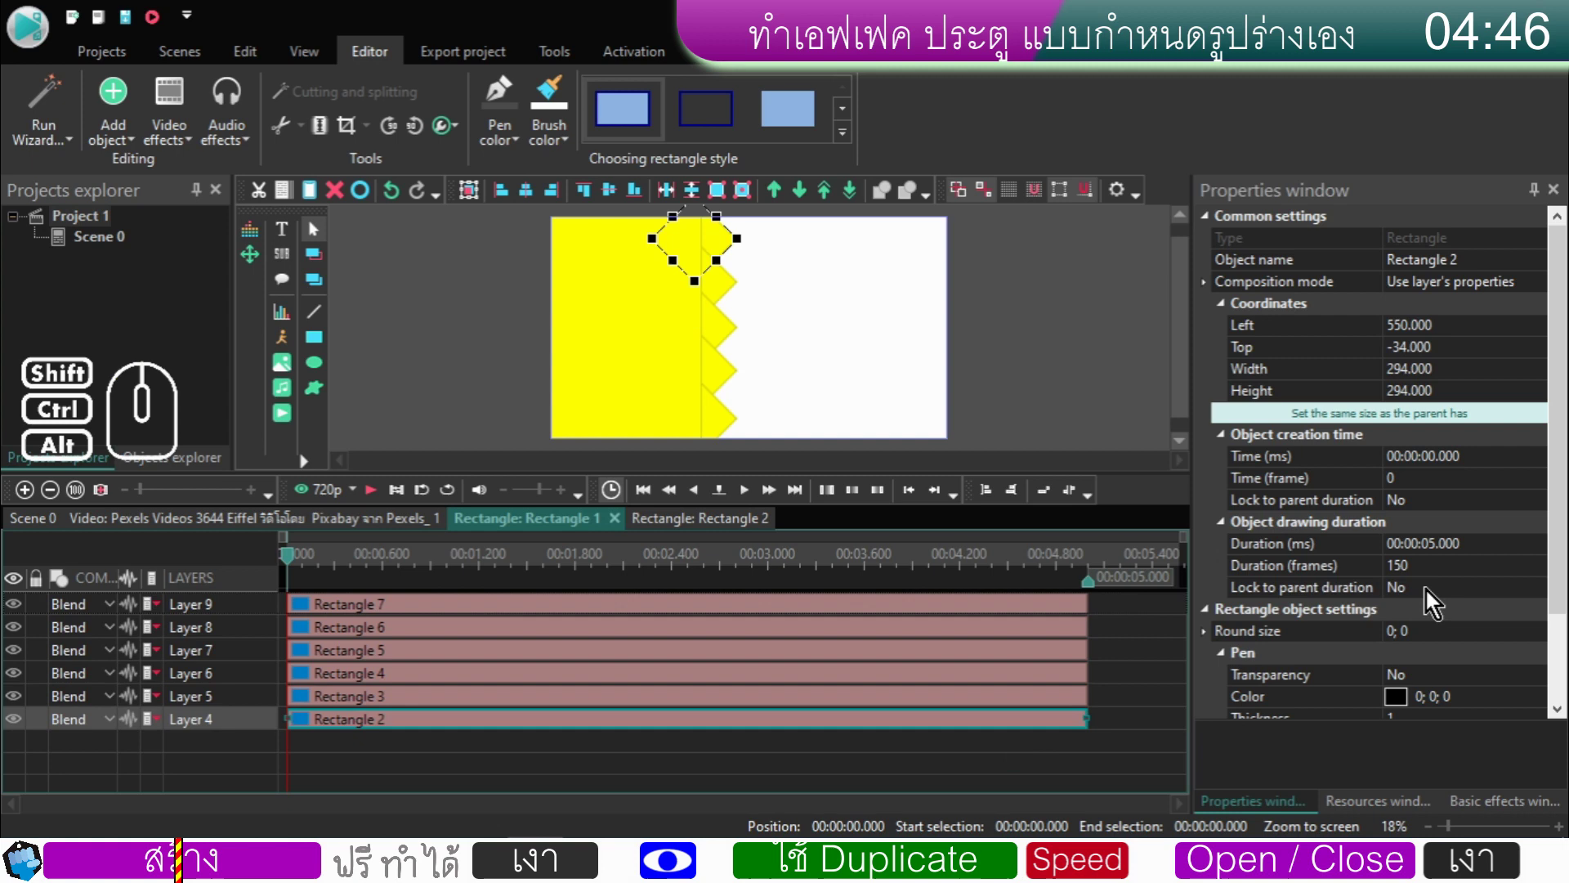
double_click(1431, 596)
- Return to the Eiffel clip's timeline with Rectangle 1 selected
click(1111, 640)
click(332, 529)
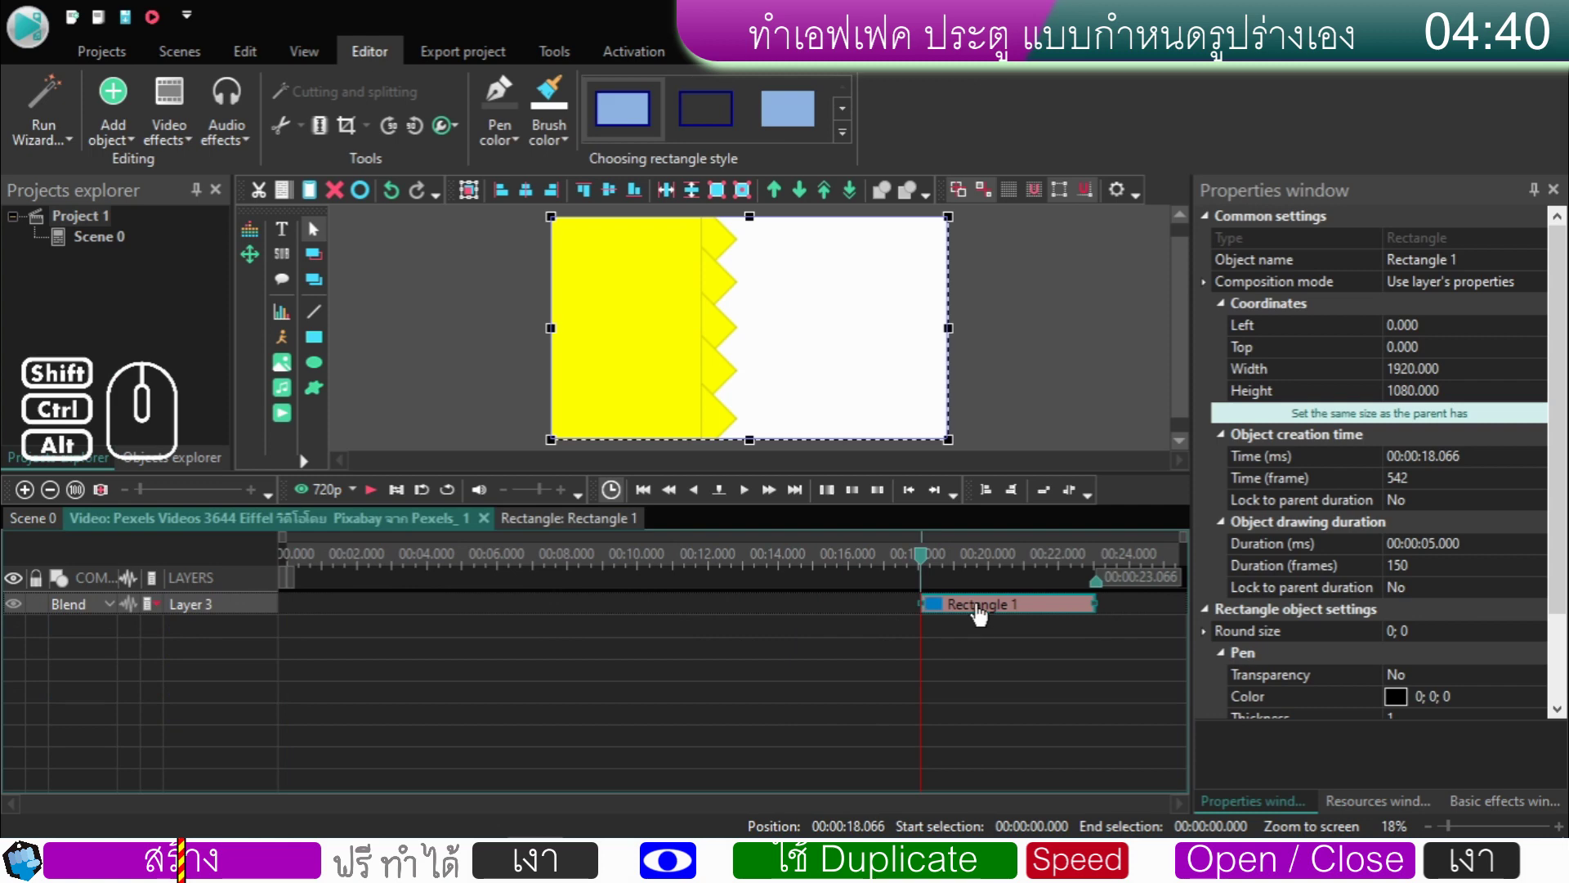
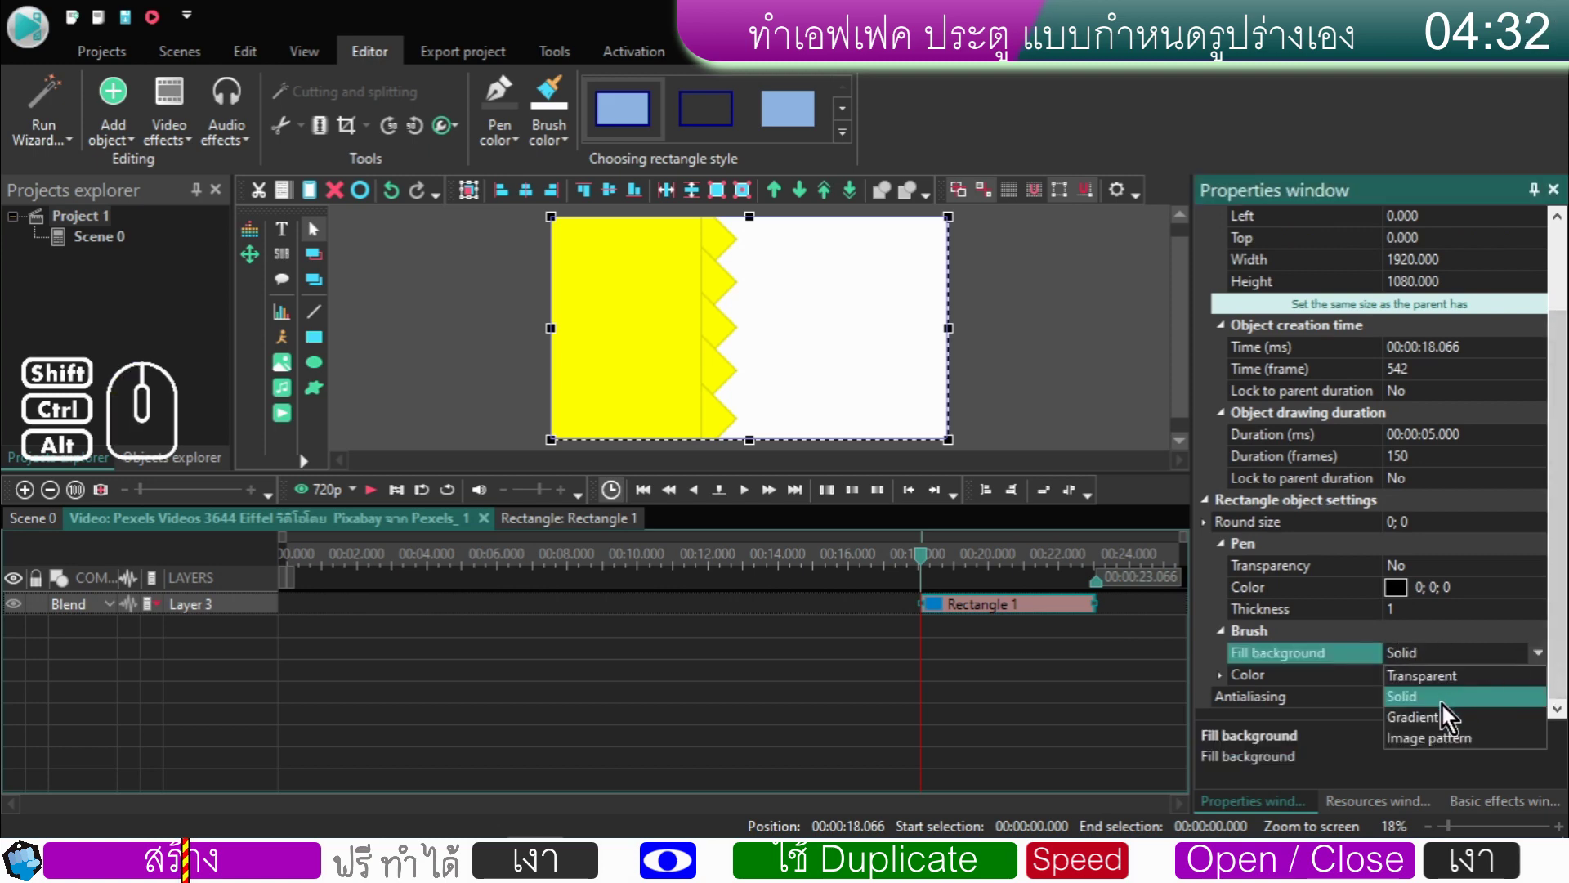
- Give Rectangle 1 a Transparent brush fill and a fully transparent pen outline
click(1447, 686)
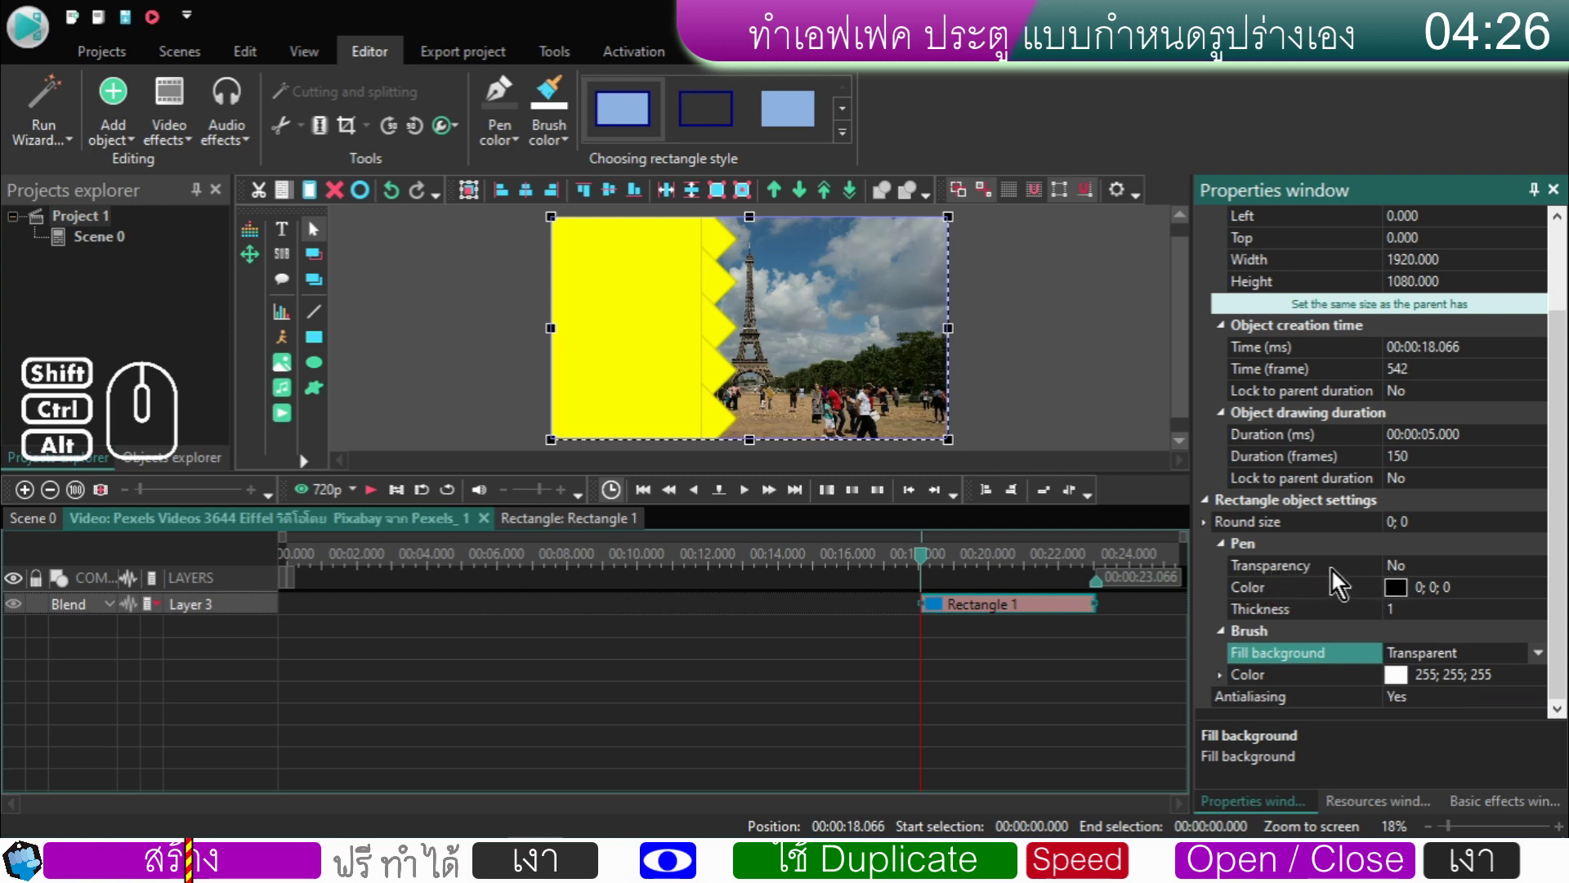
double_click(1422, 573)
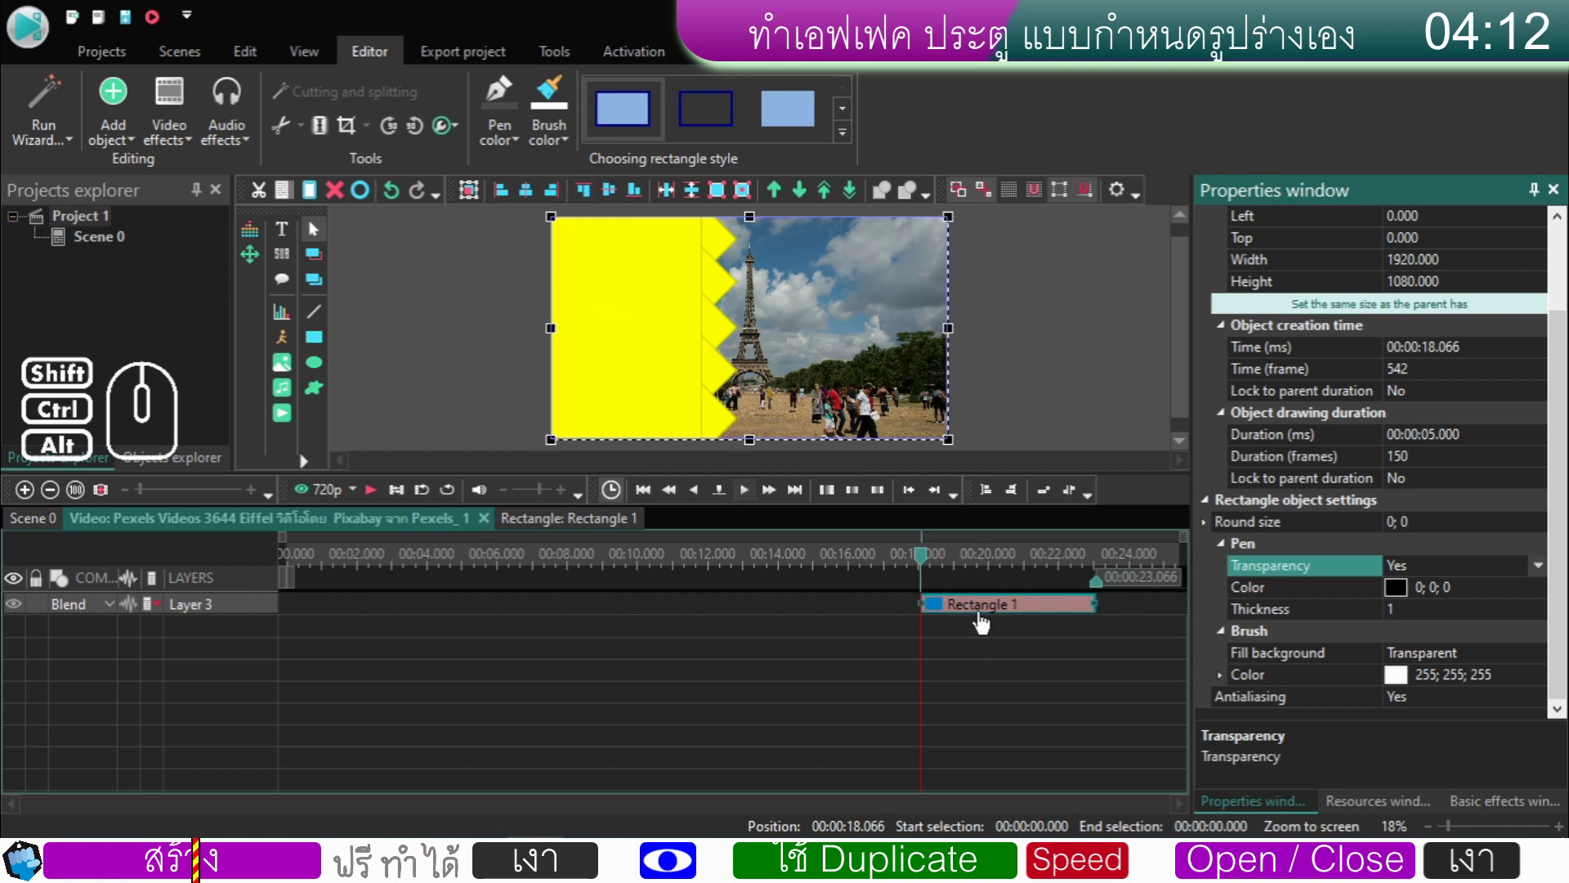
- Peek into Rectangle 1's contents, then return to the Eiffel video's main timeline
double_click(980, 621)
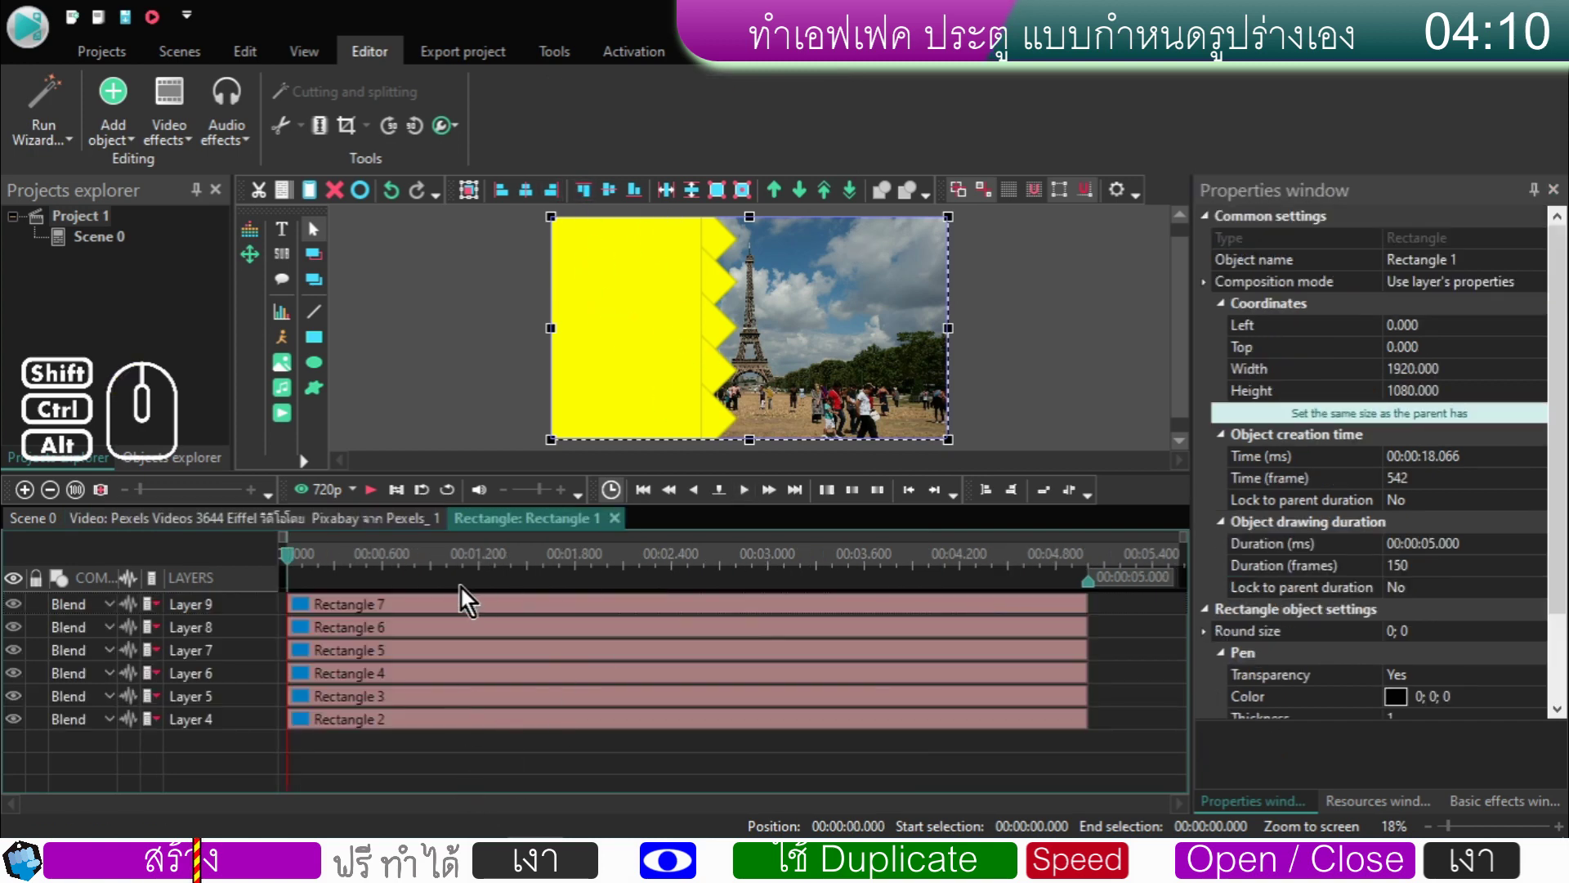
click(385, 527)
click(1014, 646)
click(974, 622)
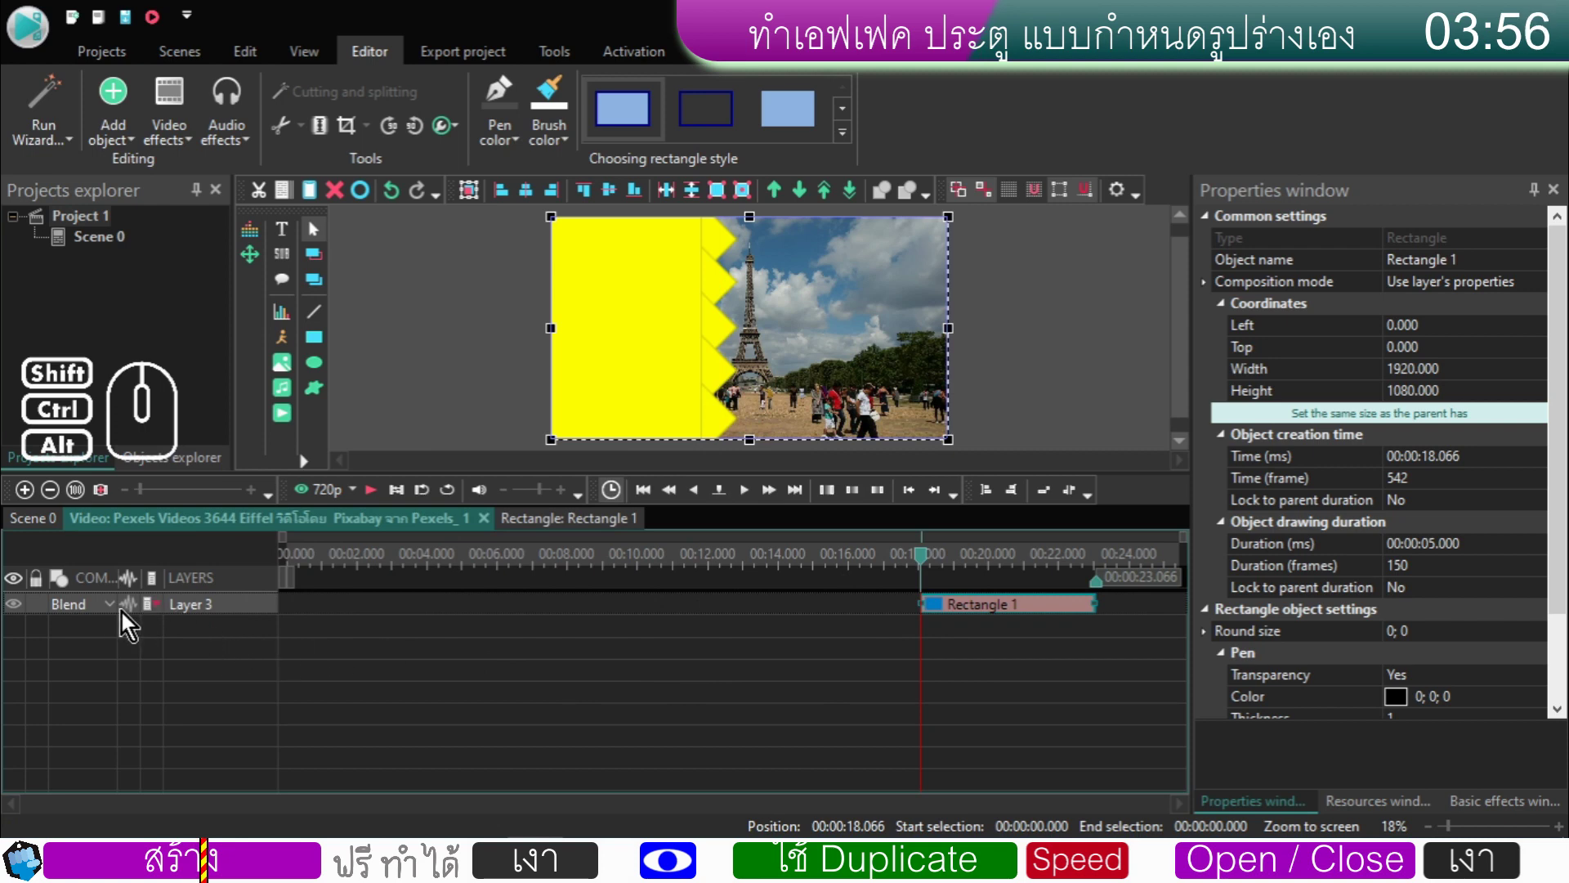
- Set Layer 3's blending mode to Destination in so footage shows only inside the zigzag shape
click(111, 613)
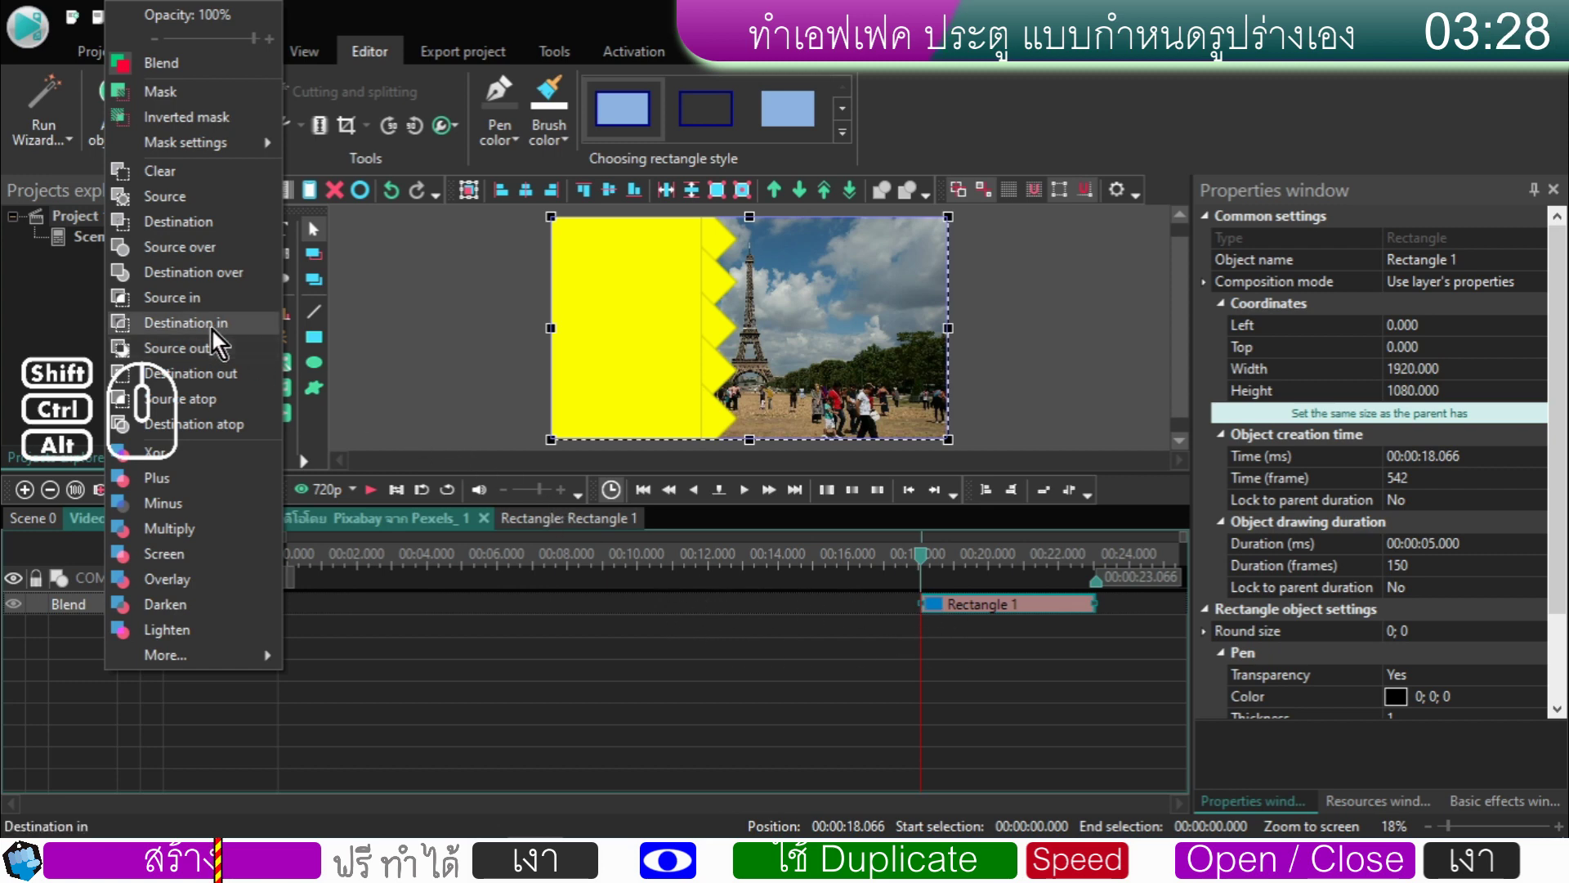
click(217, 336)
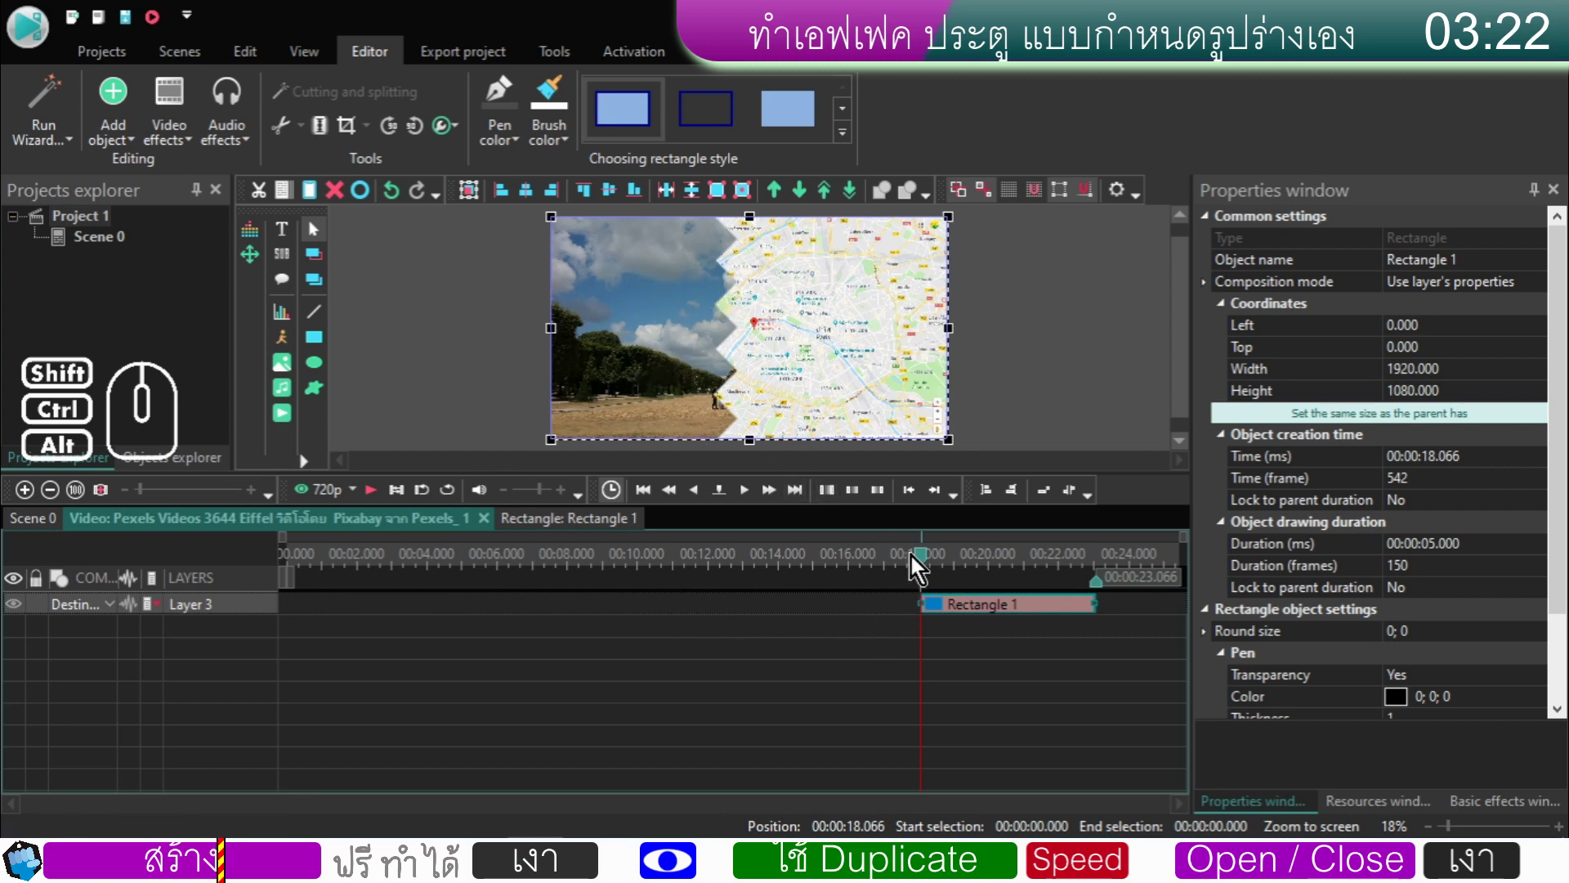
drag(931, 564, 951, 566)
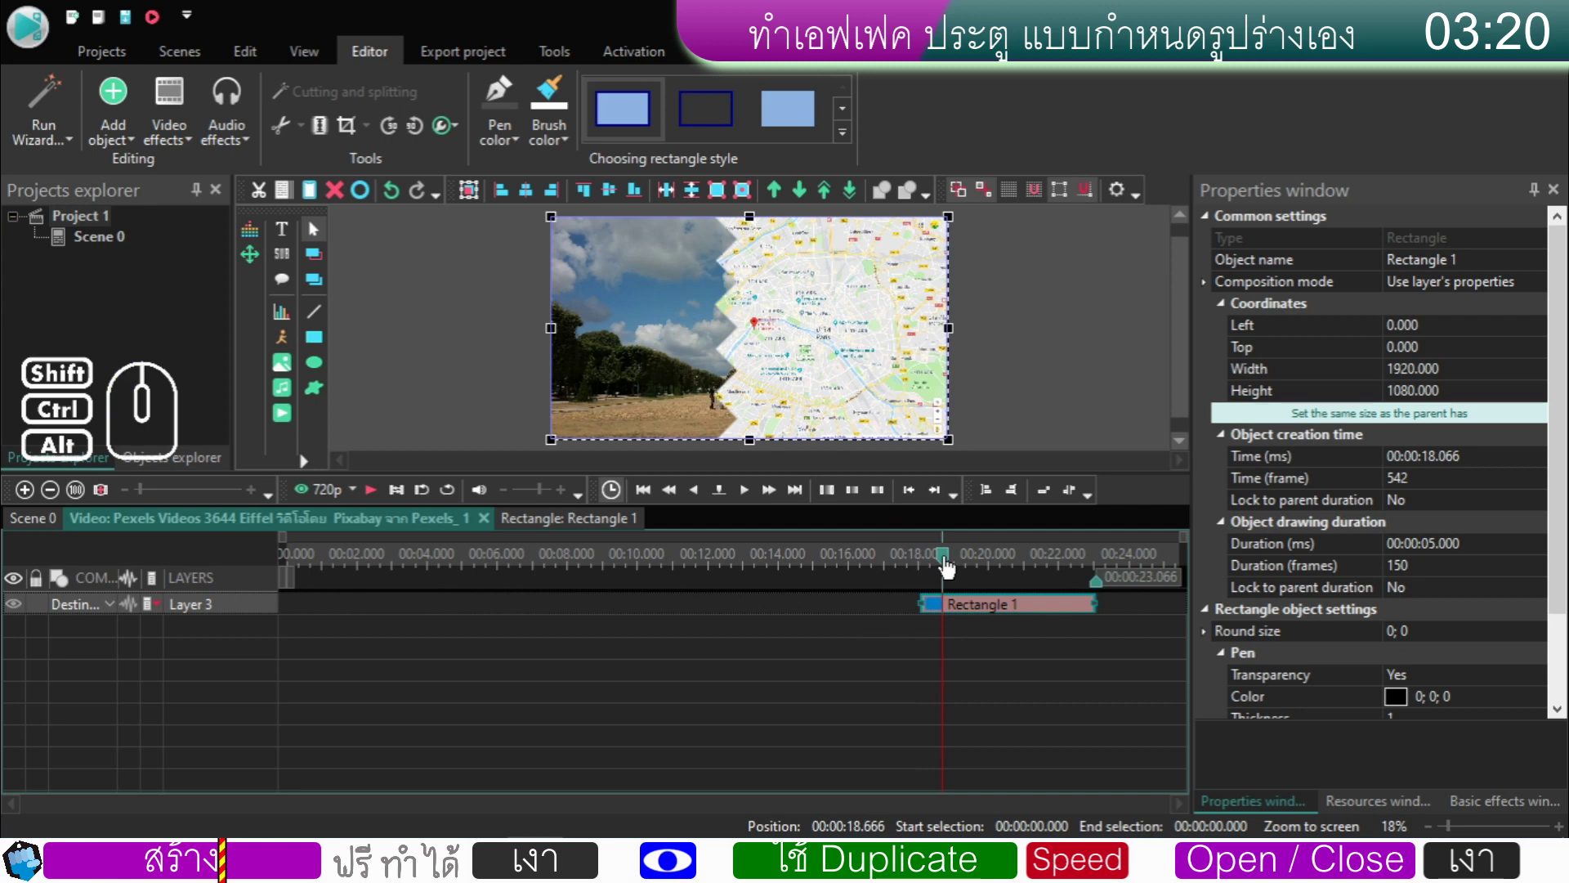
drag(951, 566, 925, 572)
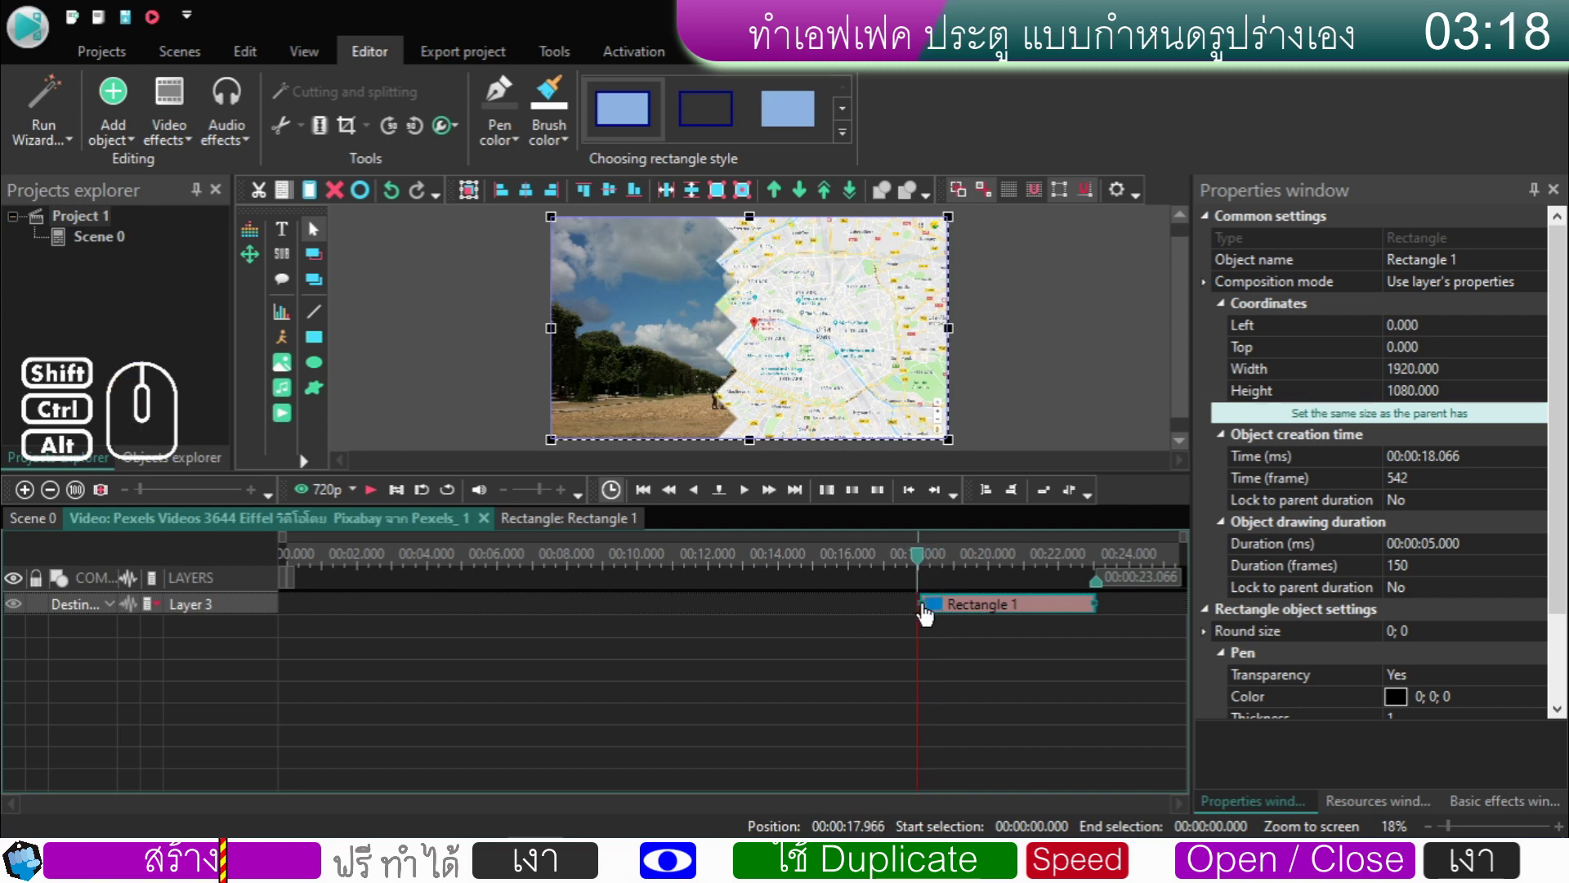
- Scrub around 18 s to check the map reveal and reselect Rectangle 1
click(953, 609)
click(929, 570)
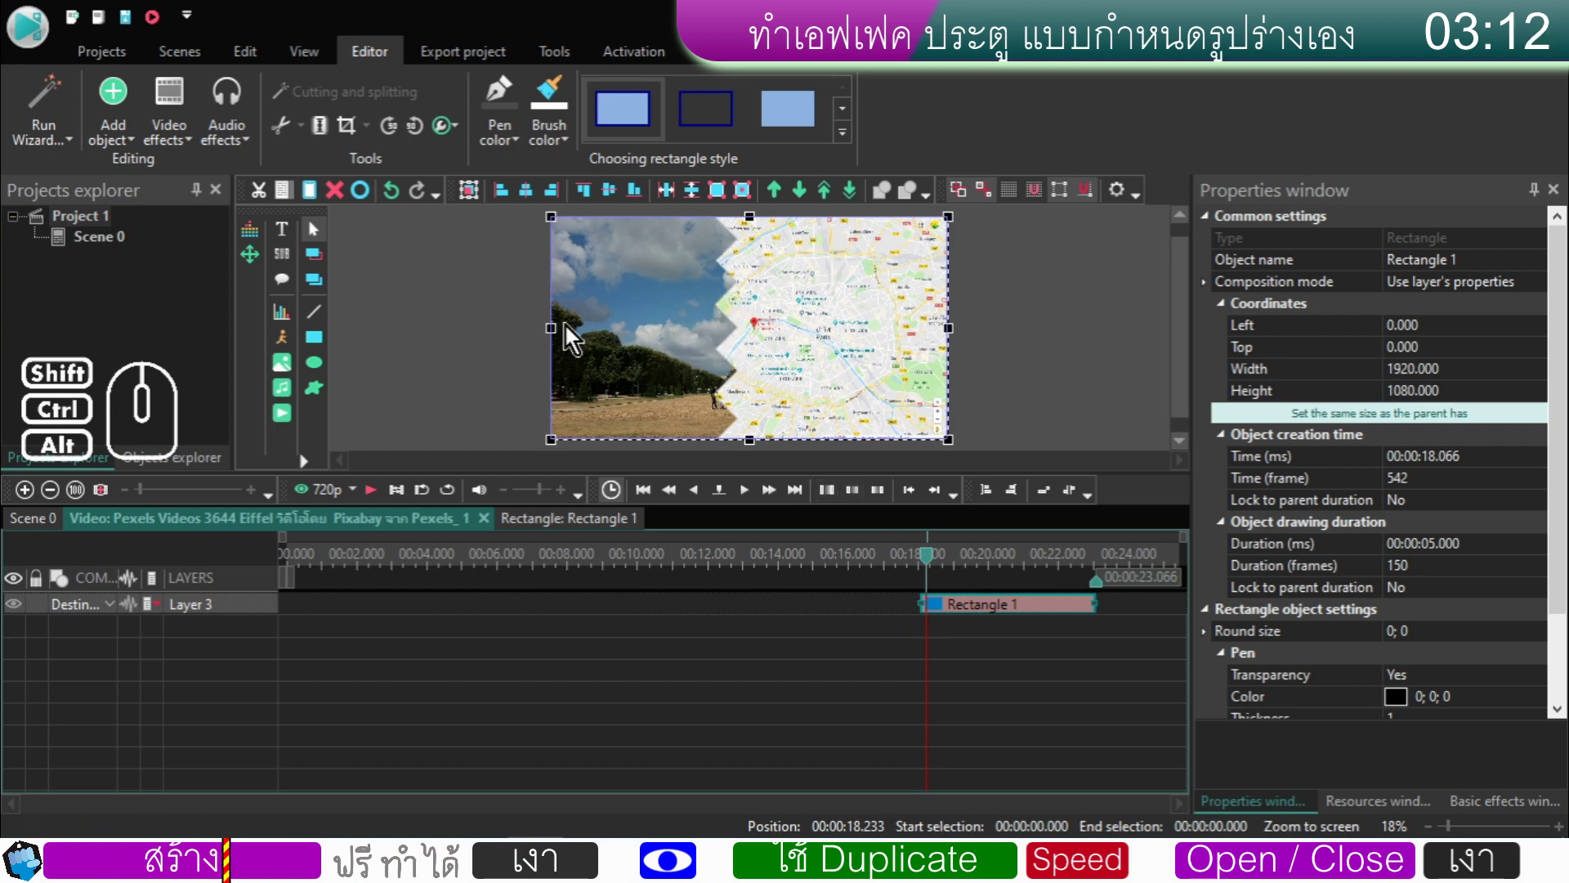
click(946, 611)
- Add a Push transition to Rectangle 1 via Video effects > Transitions
right_click(946, 611)
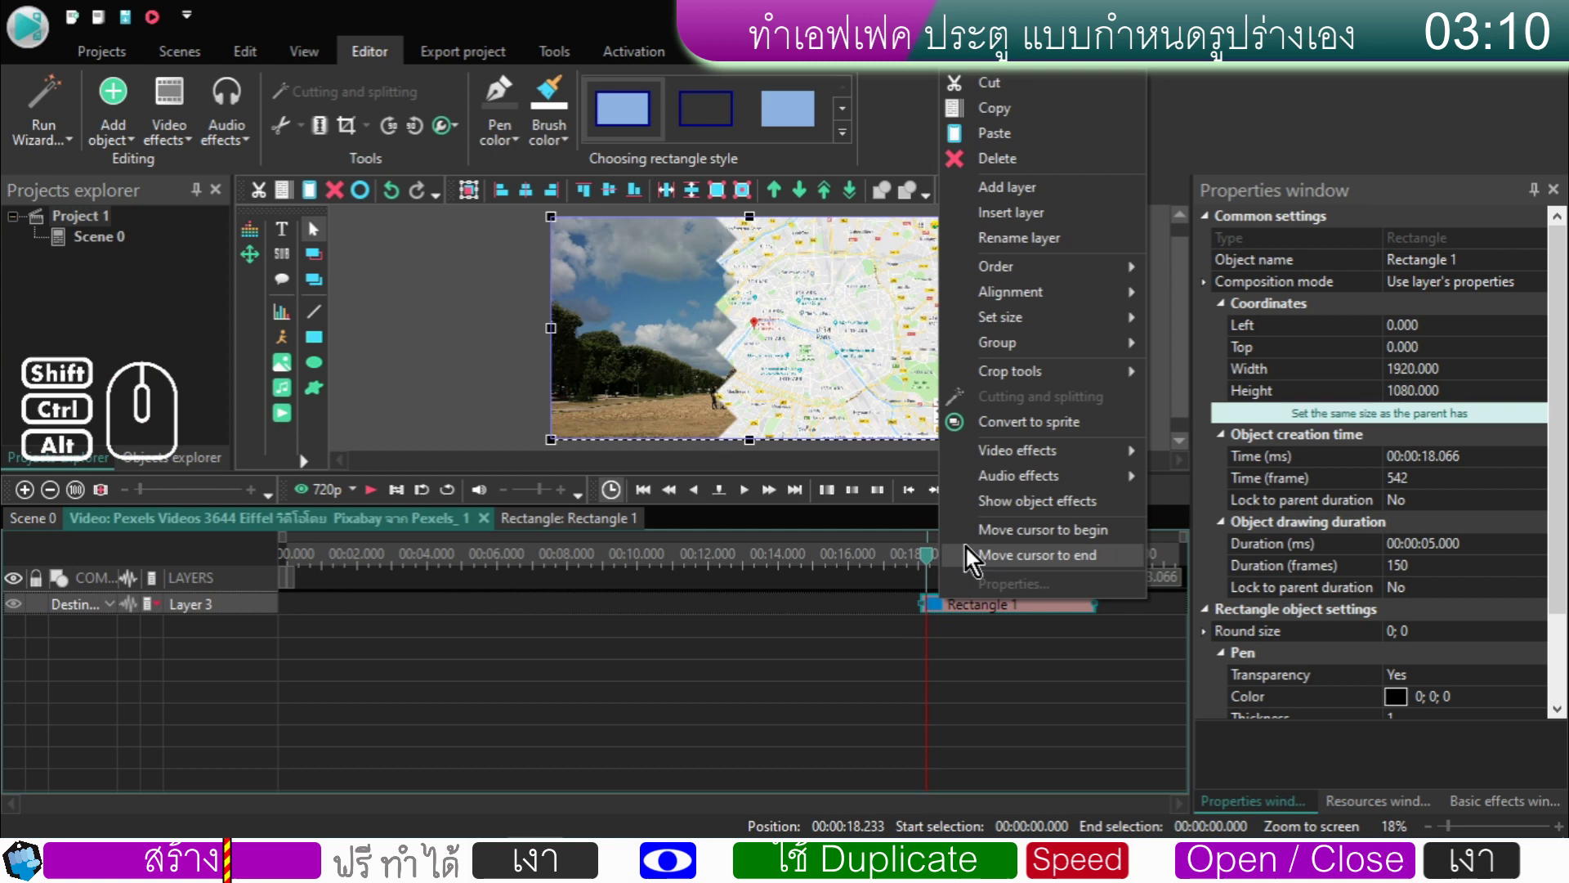
click(982, 537)
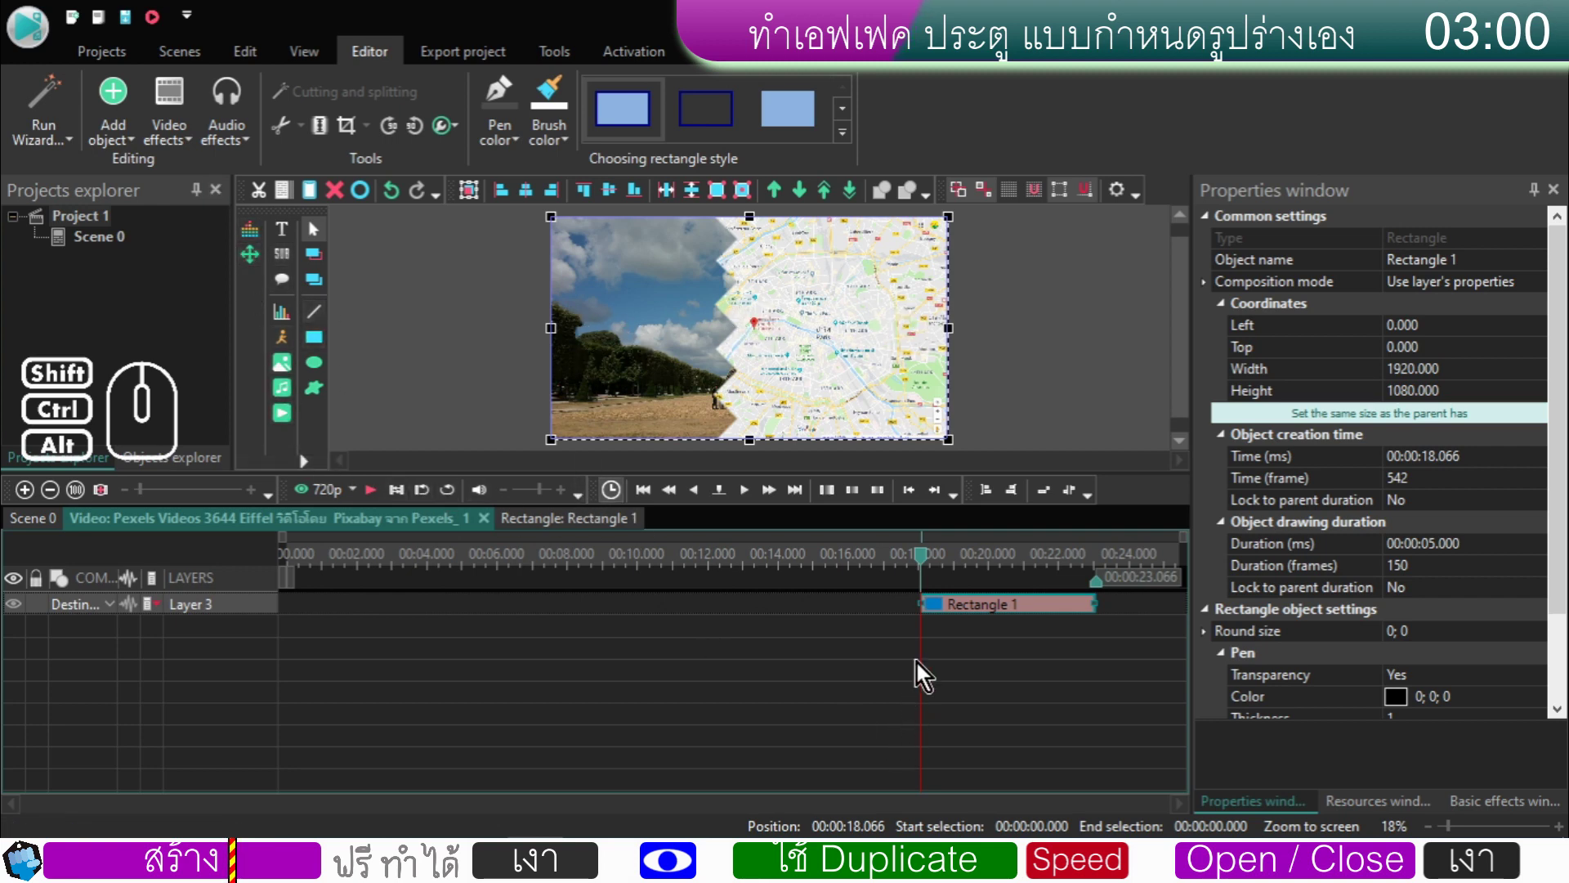
right_click(947, 616)
click(990, 550)
click(173, 135)
click(390, 421)
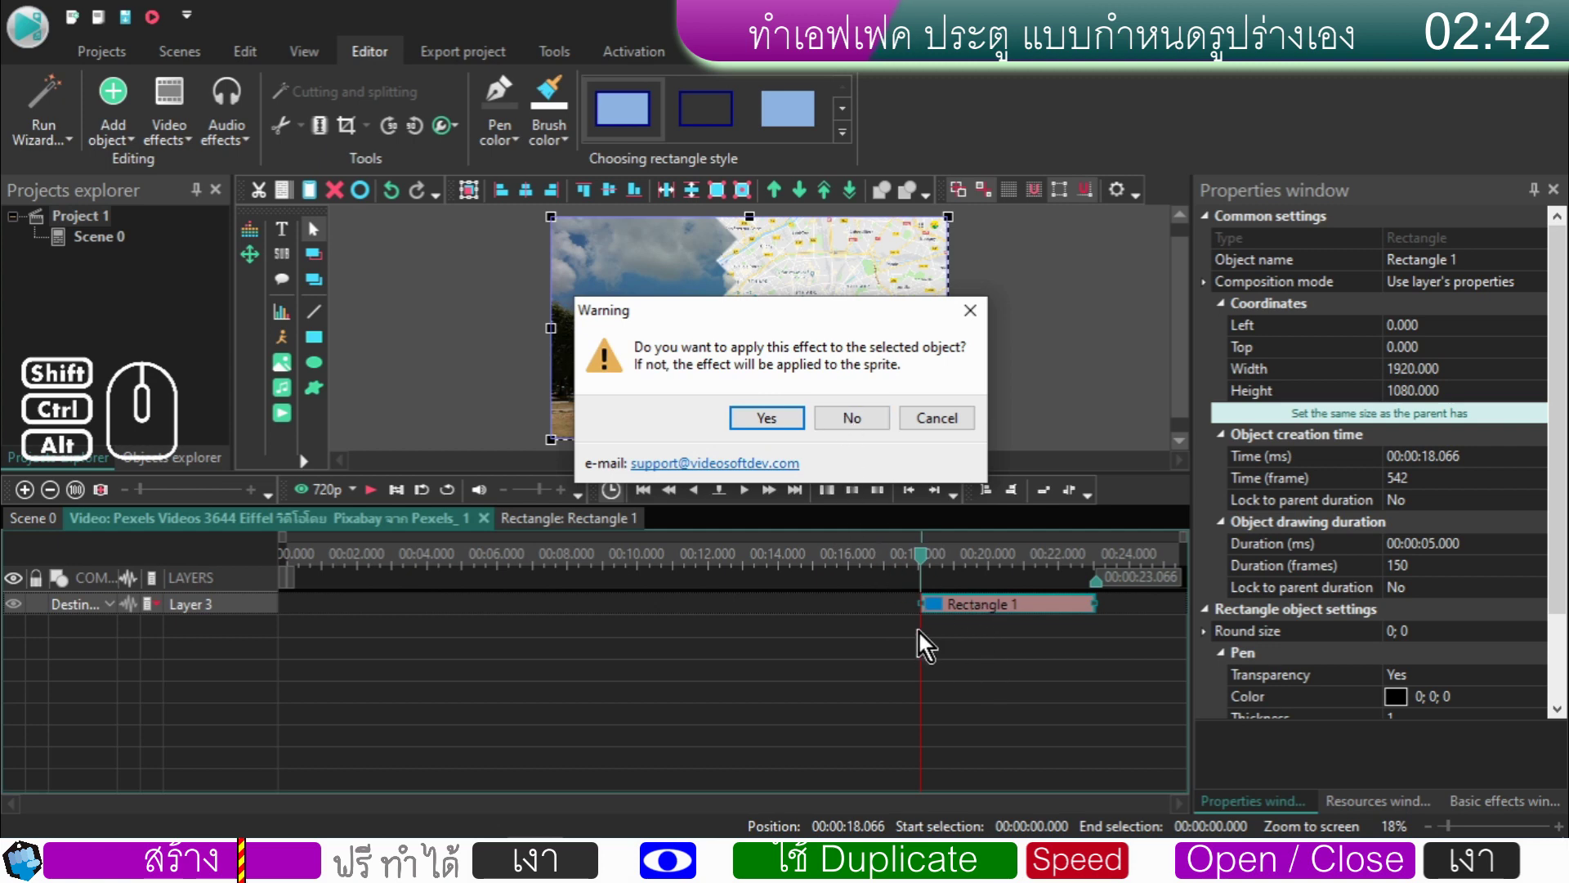
- Apply Push 1 to the selected rectangle starting From cursor position at 18.066 s
click(851, 432)
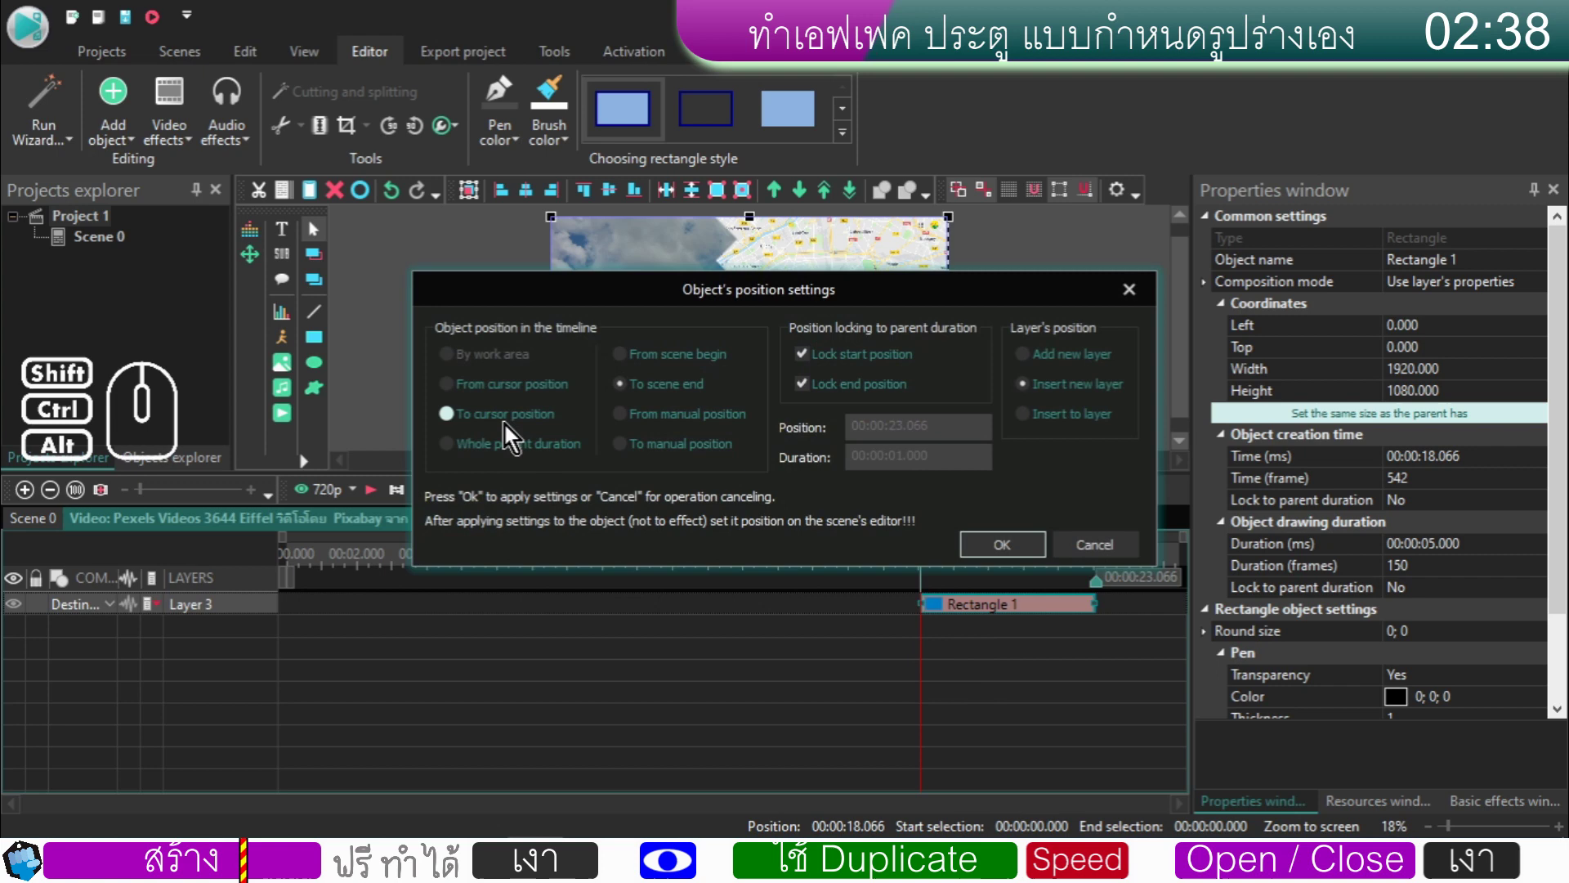
click(508, 399)
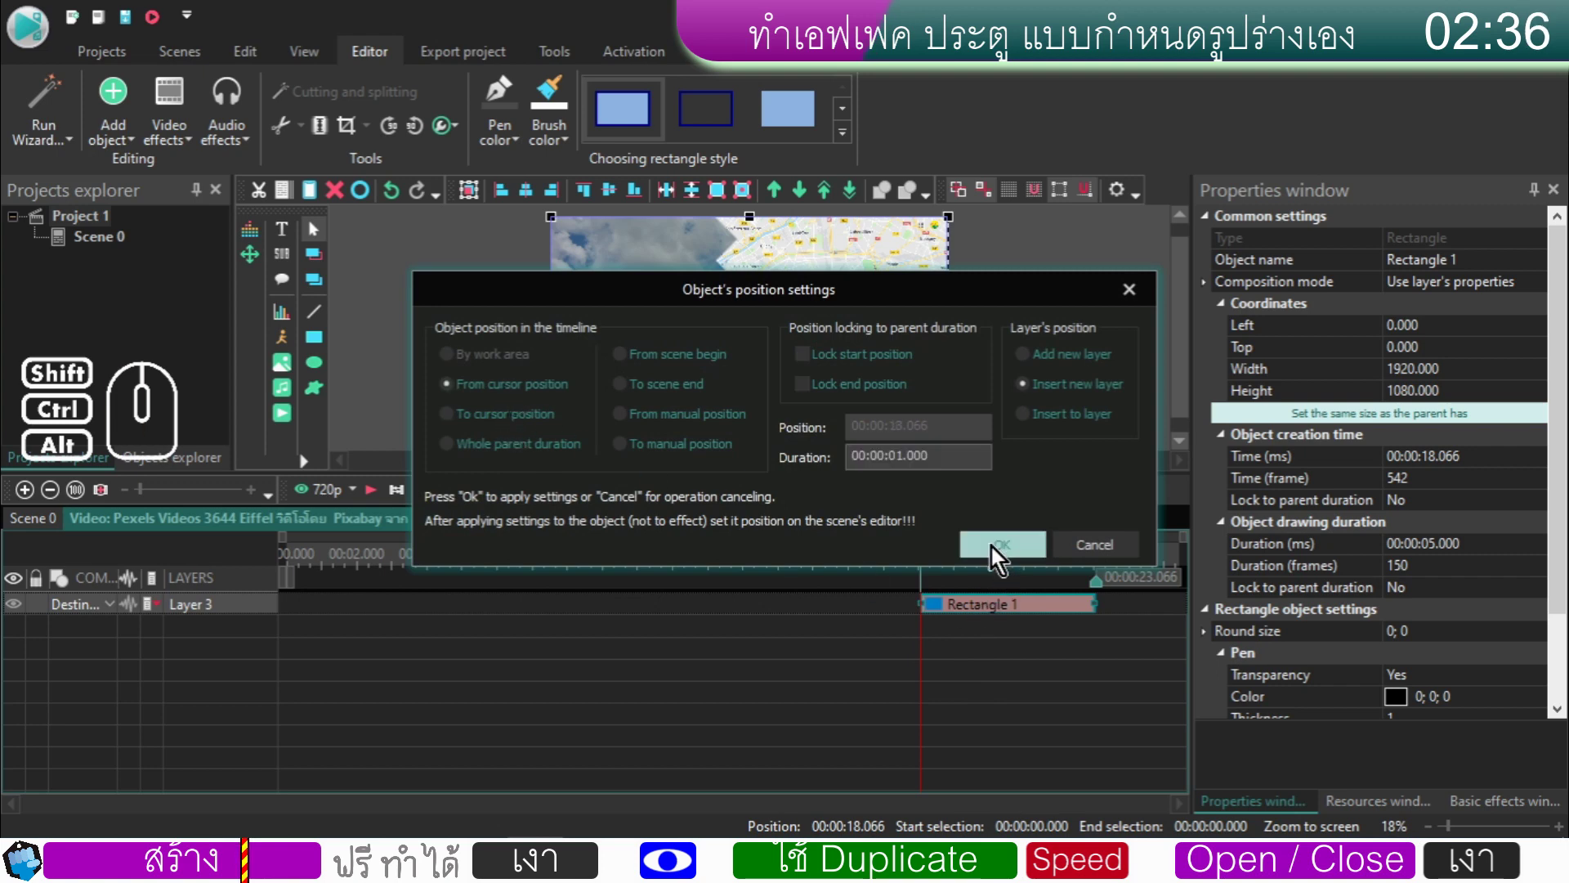
click(997, 553)
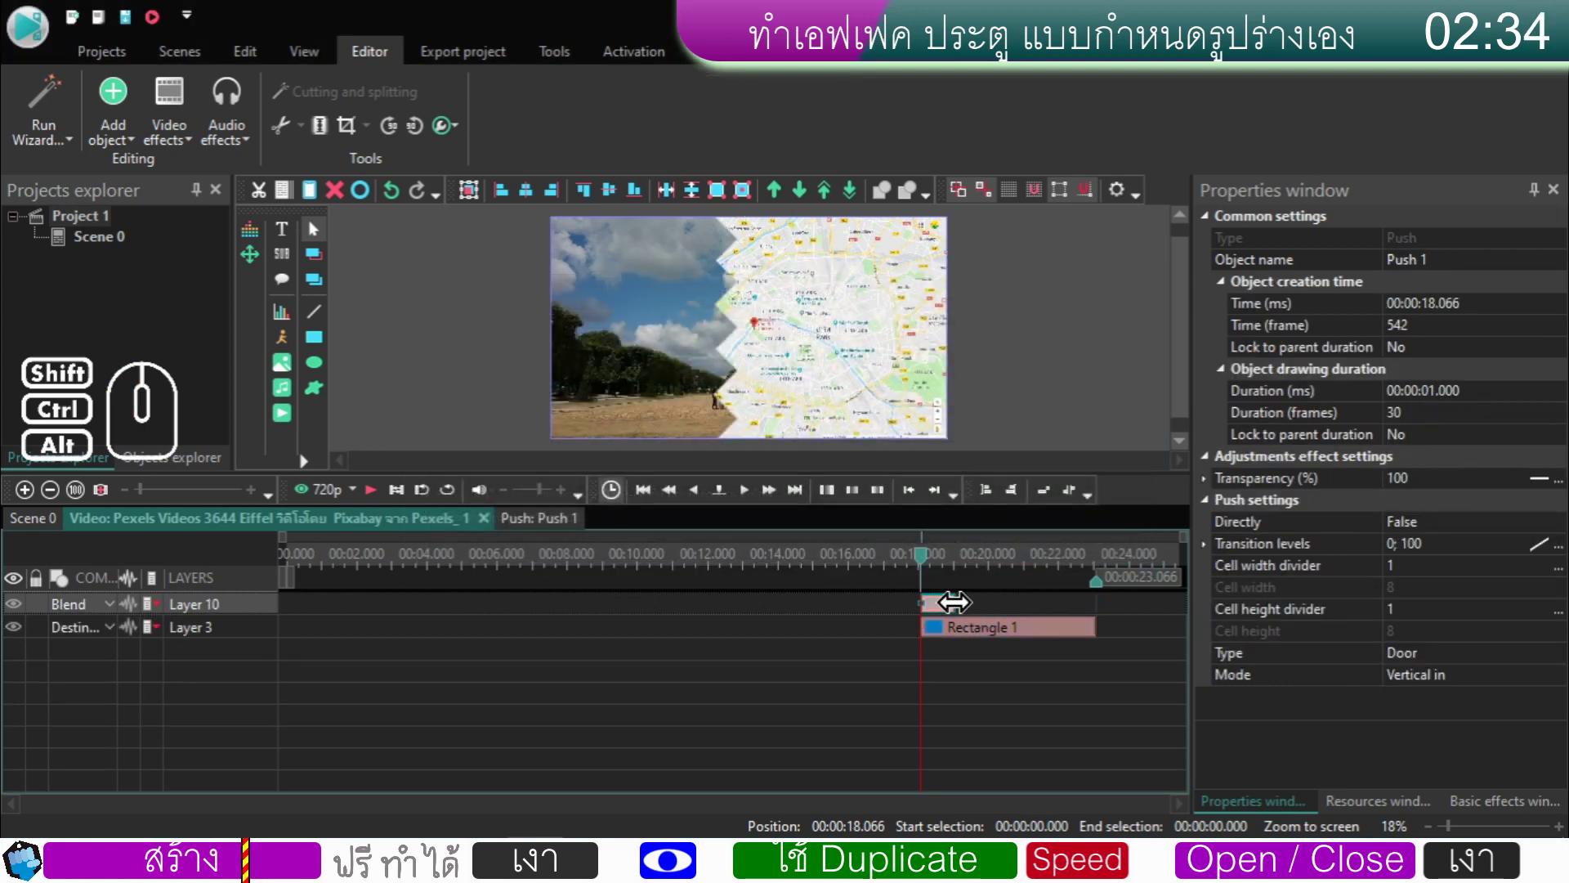
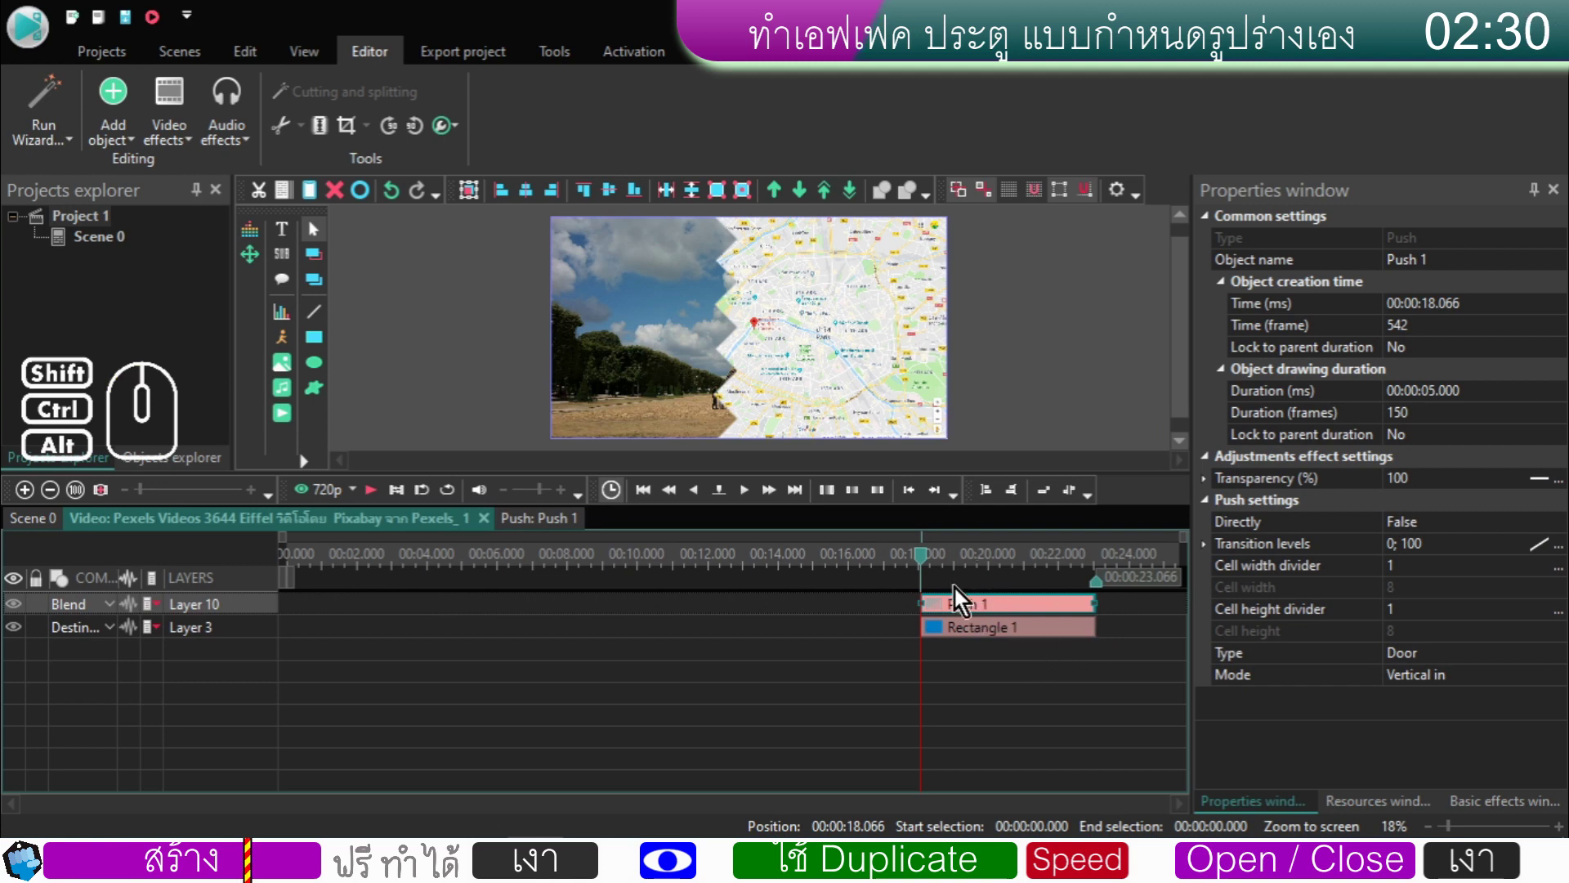
- Select Push 1 and set its Push settings Type to Side
click(959, 613)
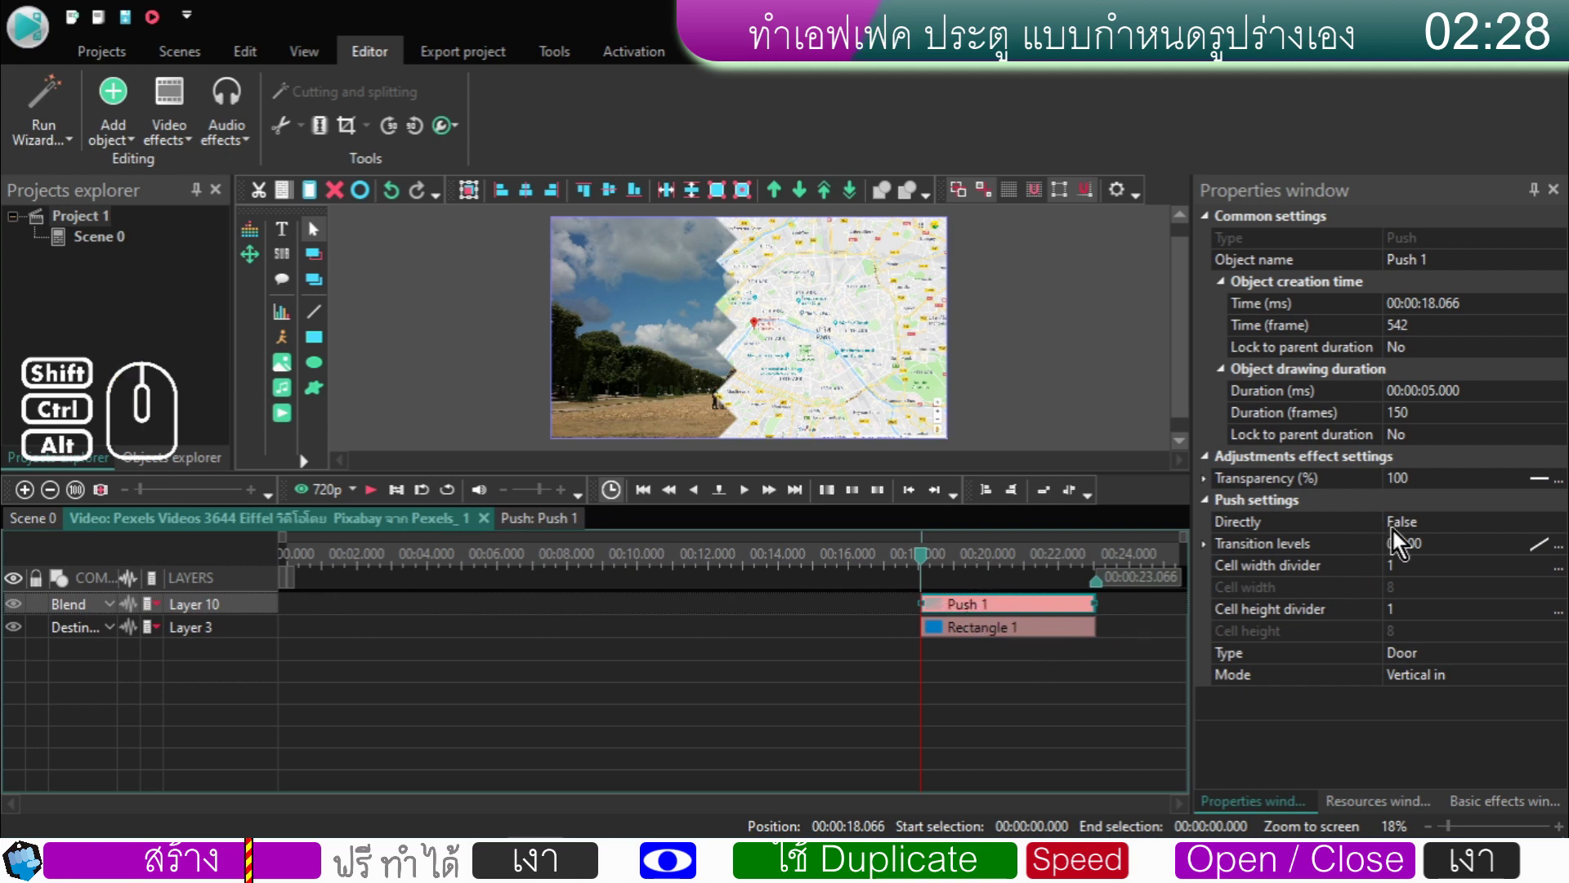
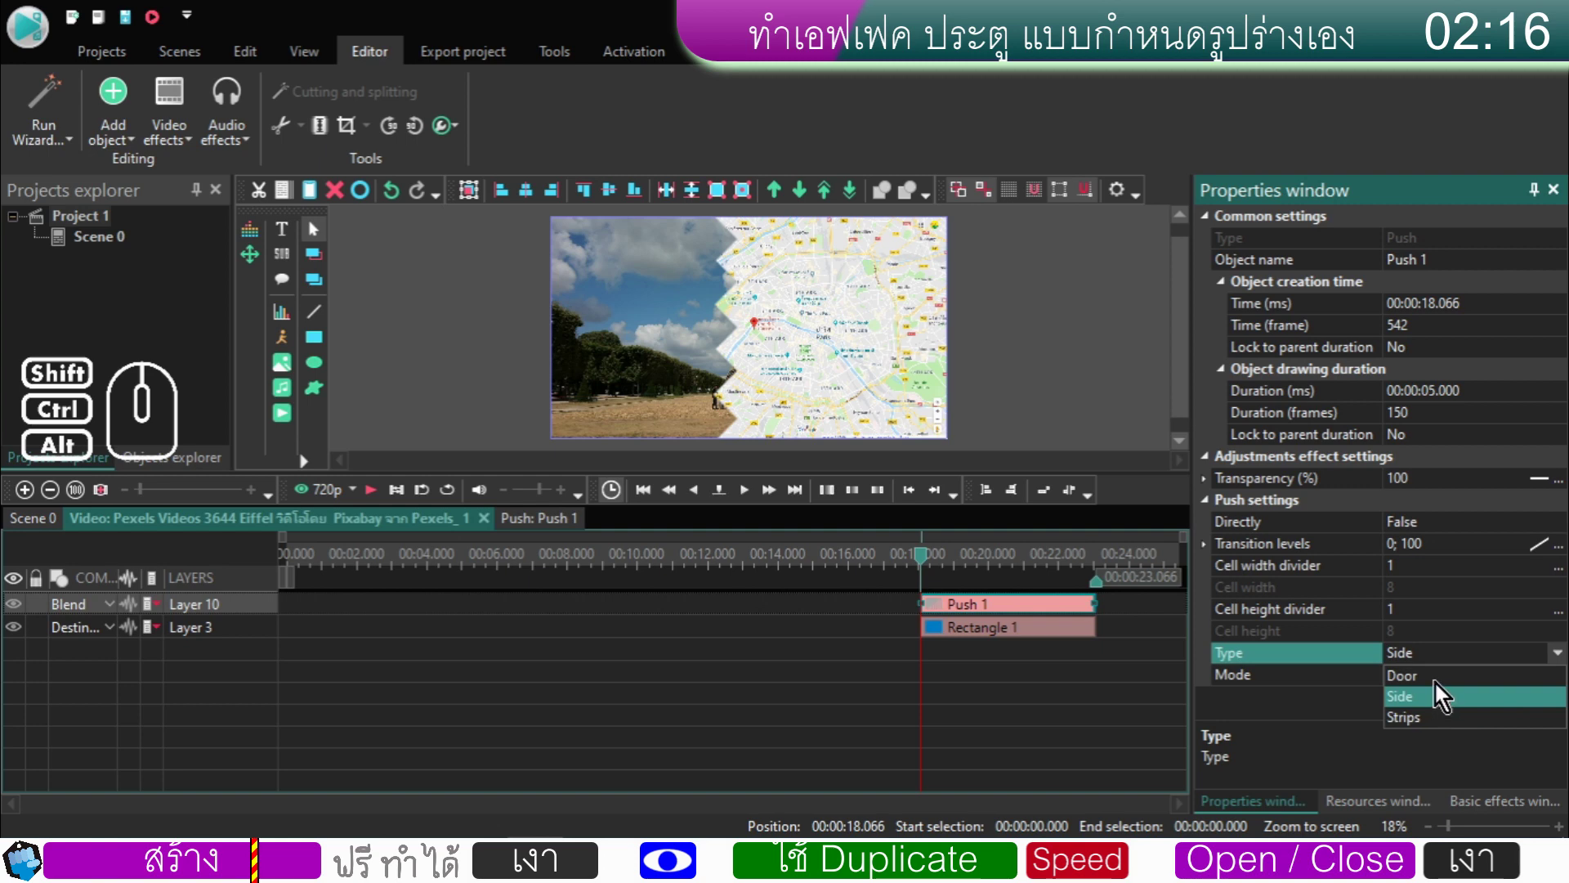
click(1428, 706)
click(1418, 647)
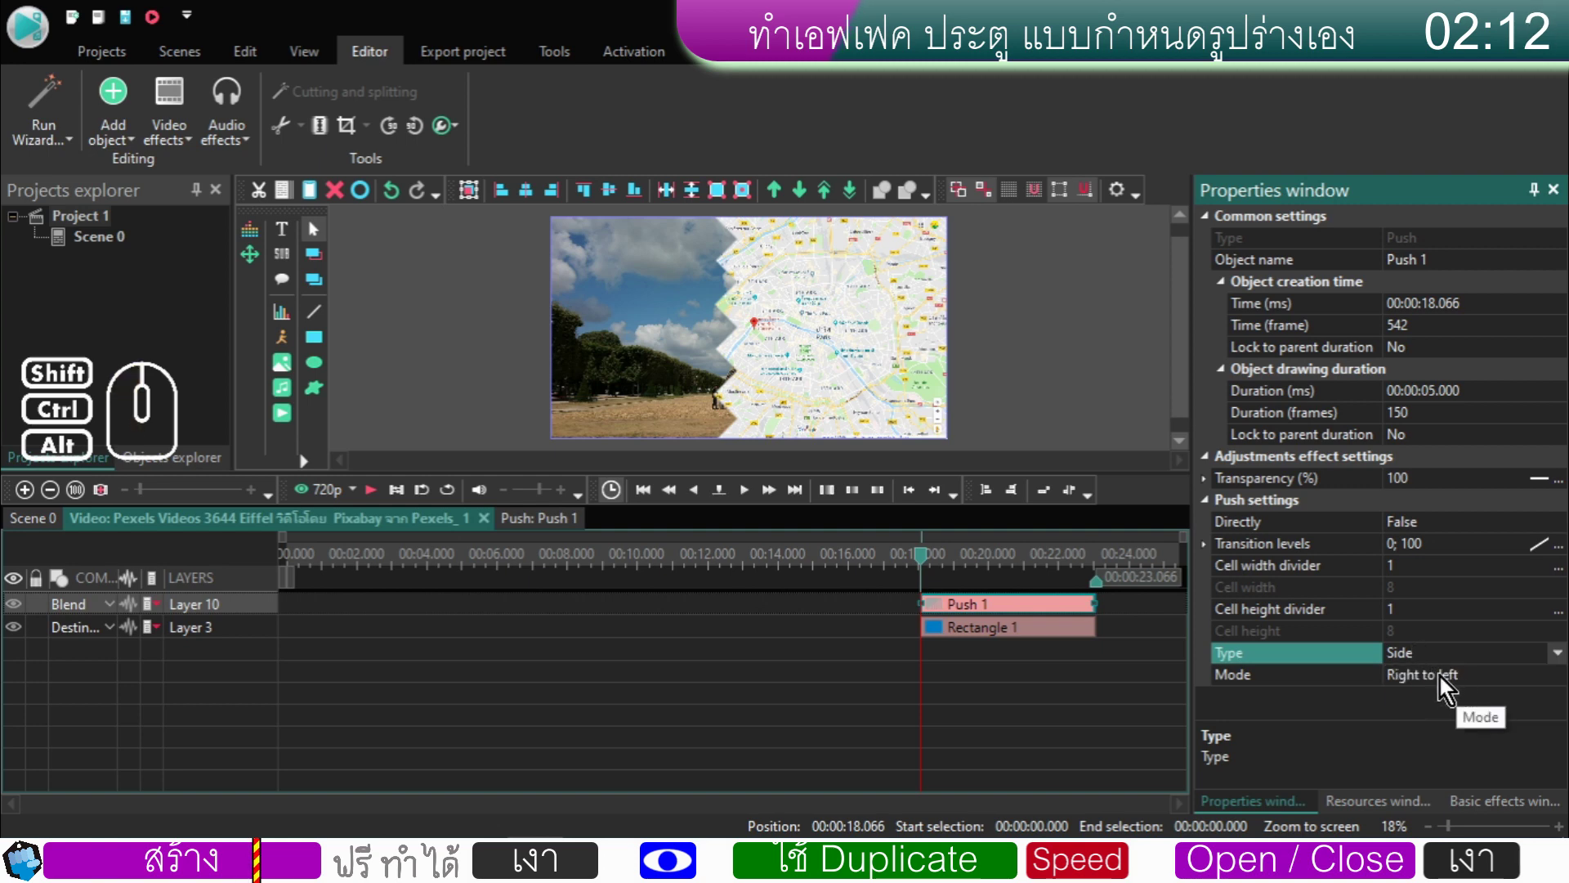
click(983, 565)
drag(983, 565, 956, 570)
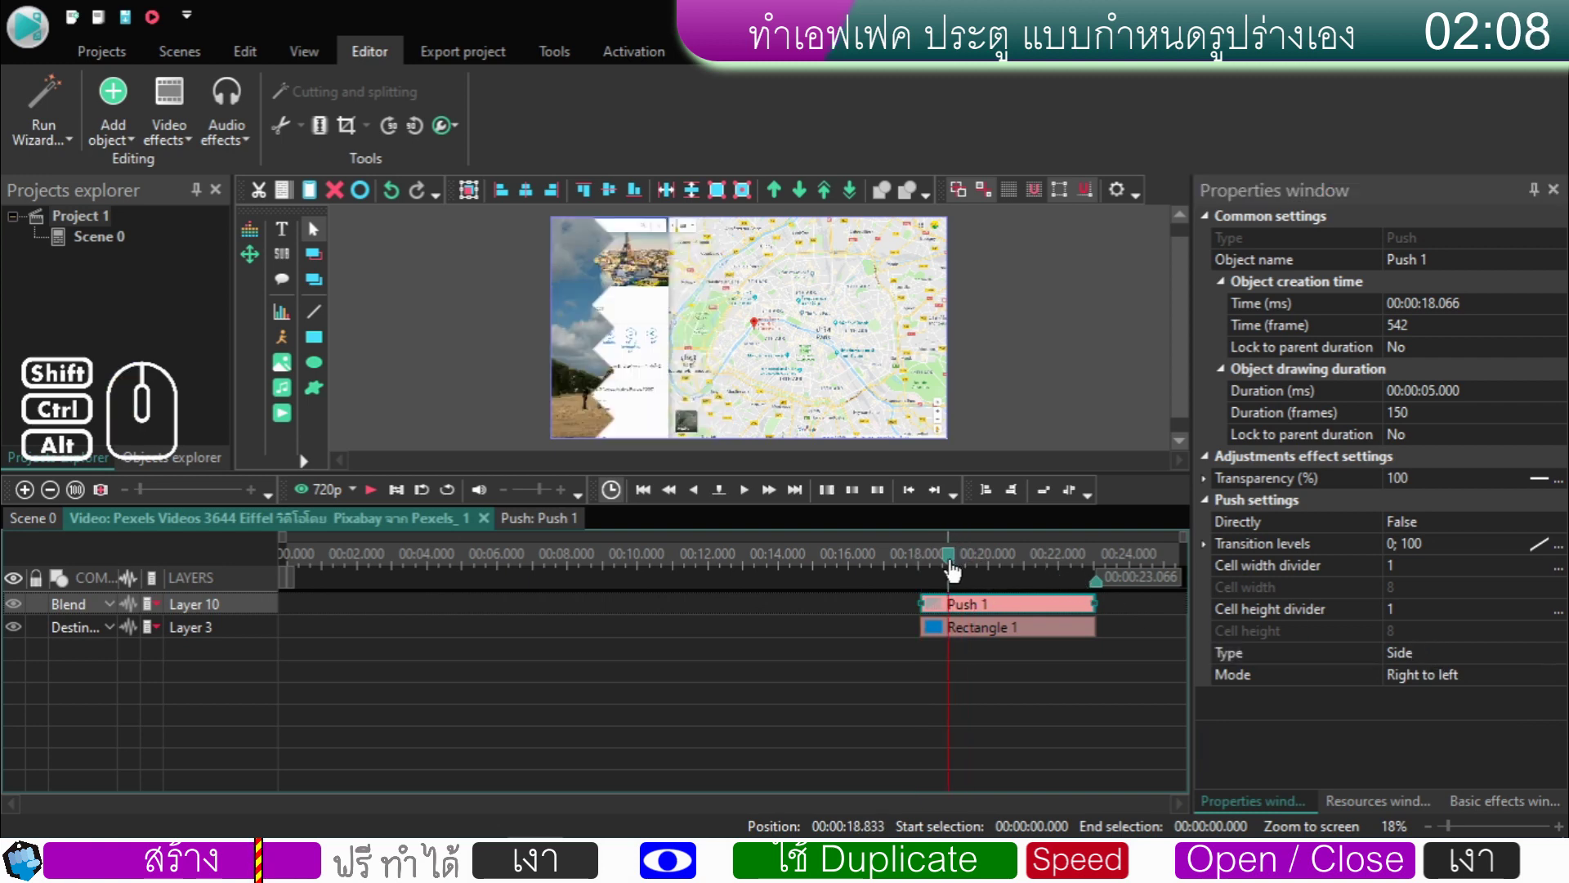
click(957, 570)
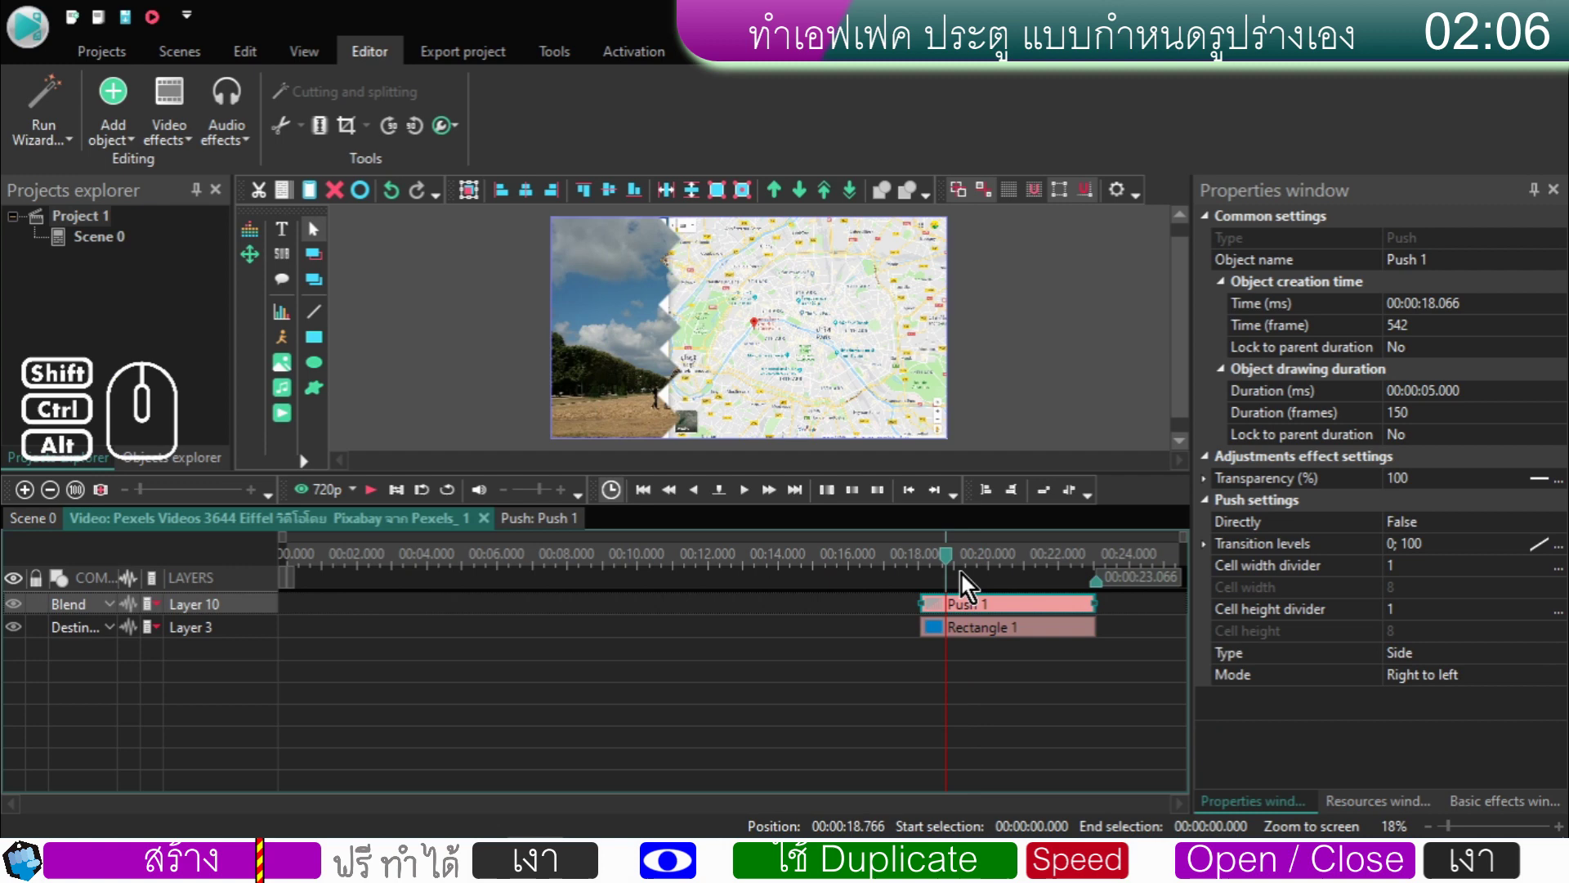
- Cycle Push 1's Mode until it reads Right to left
double_click(1475, 681)
double_click(1474, 682)
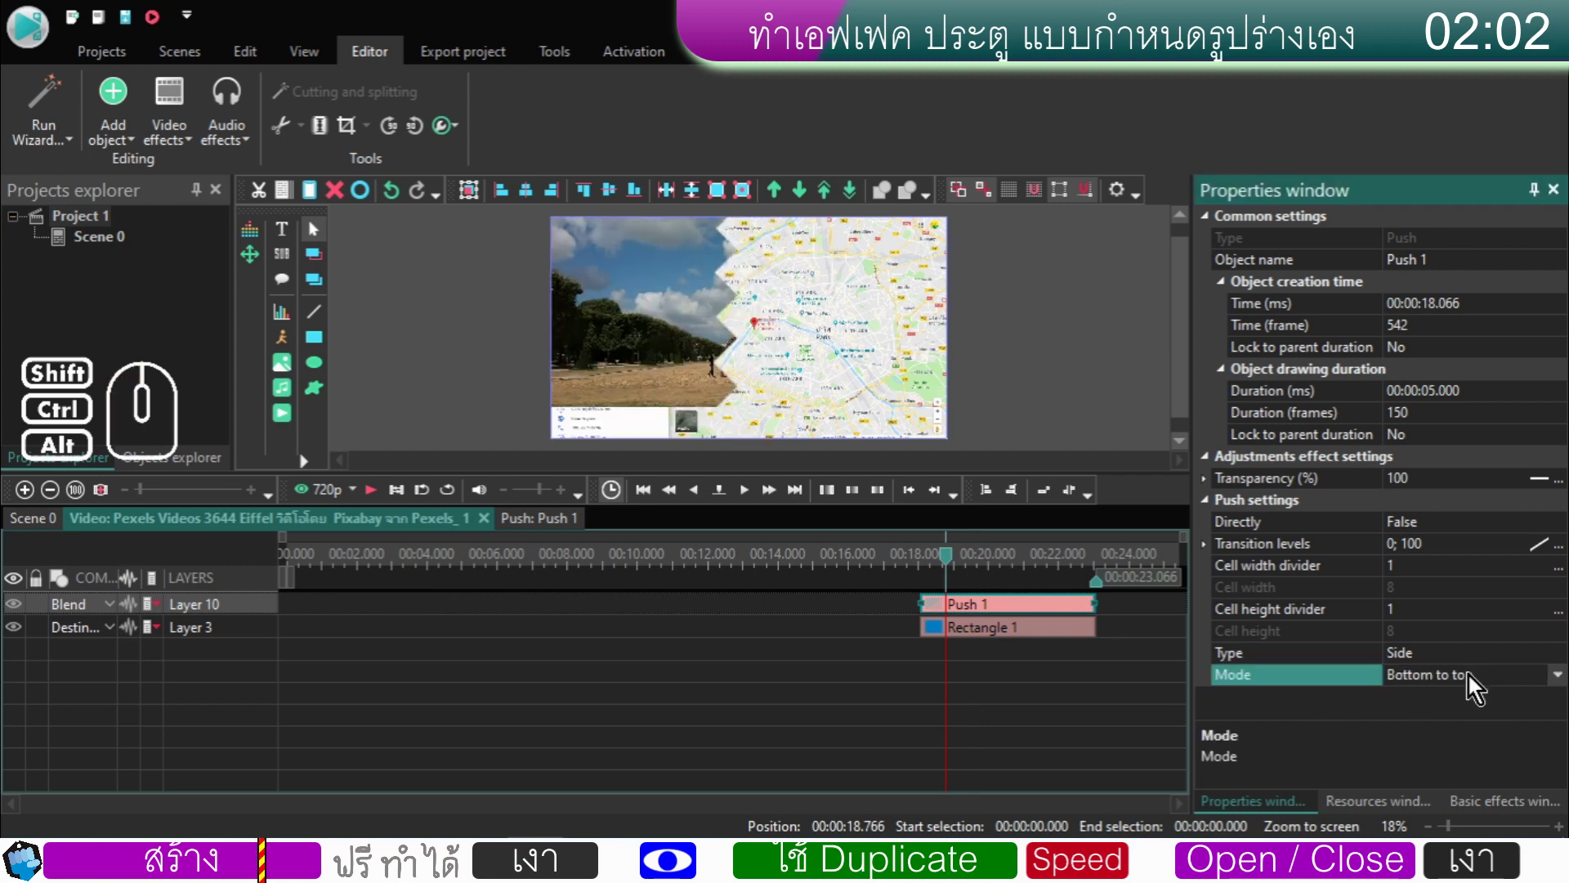
double_click(1474, 682)
double_click(1475, 682)
double_click(1475, 682)
double_click(1474, 682)
double_click(1474, 681)
double_click(1474, 681)
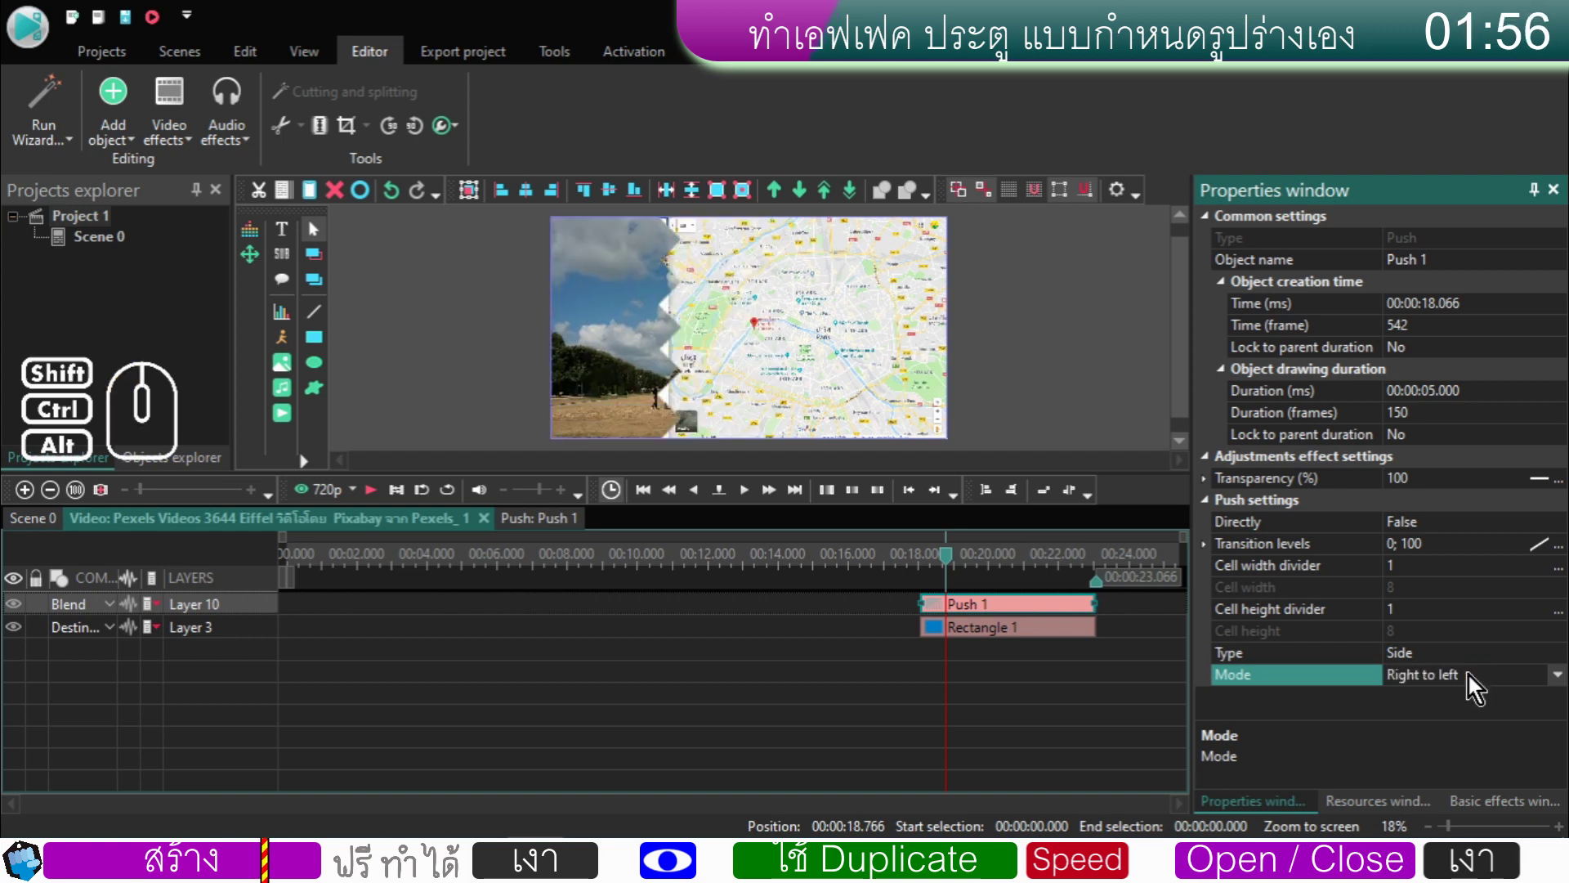
- Scrub back to the transition start and play the staircase reveal of the Paris map
click(375, 502)
click(375, 502)
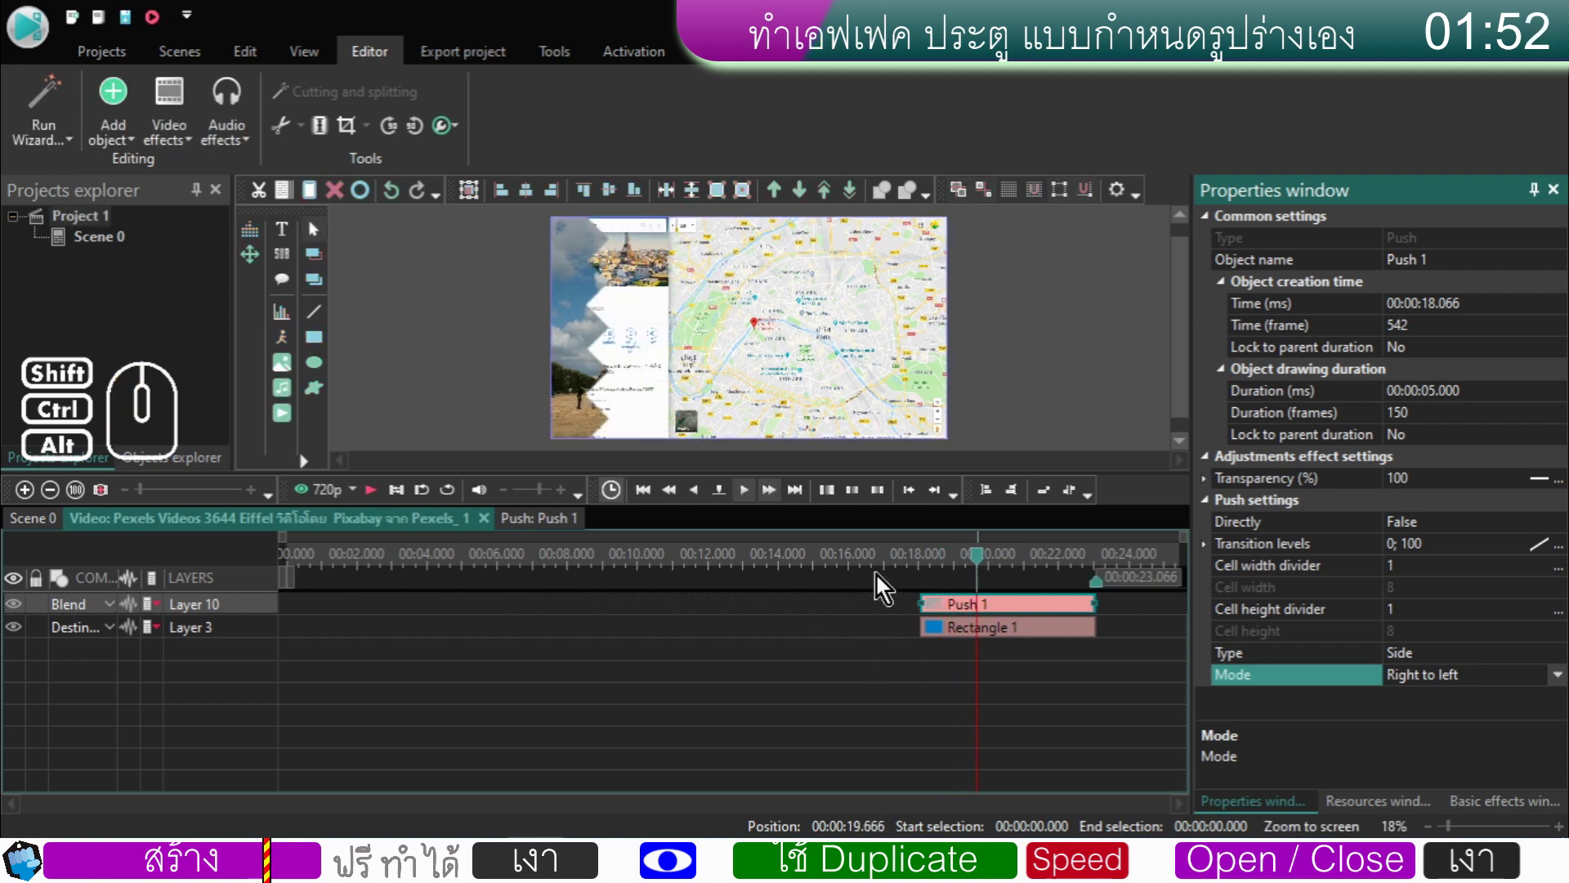
drag(983, 565, 926, 579)
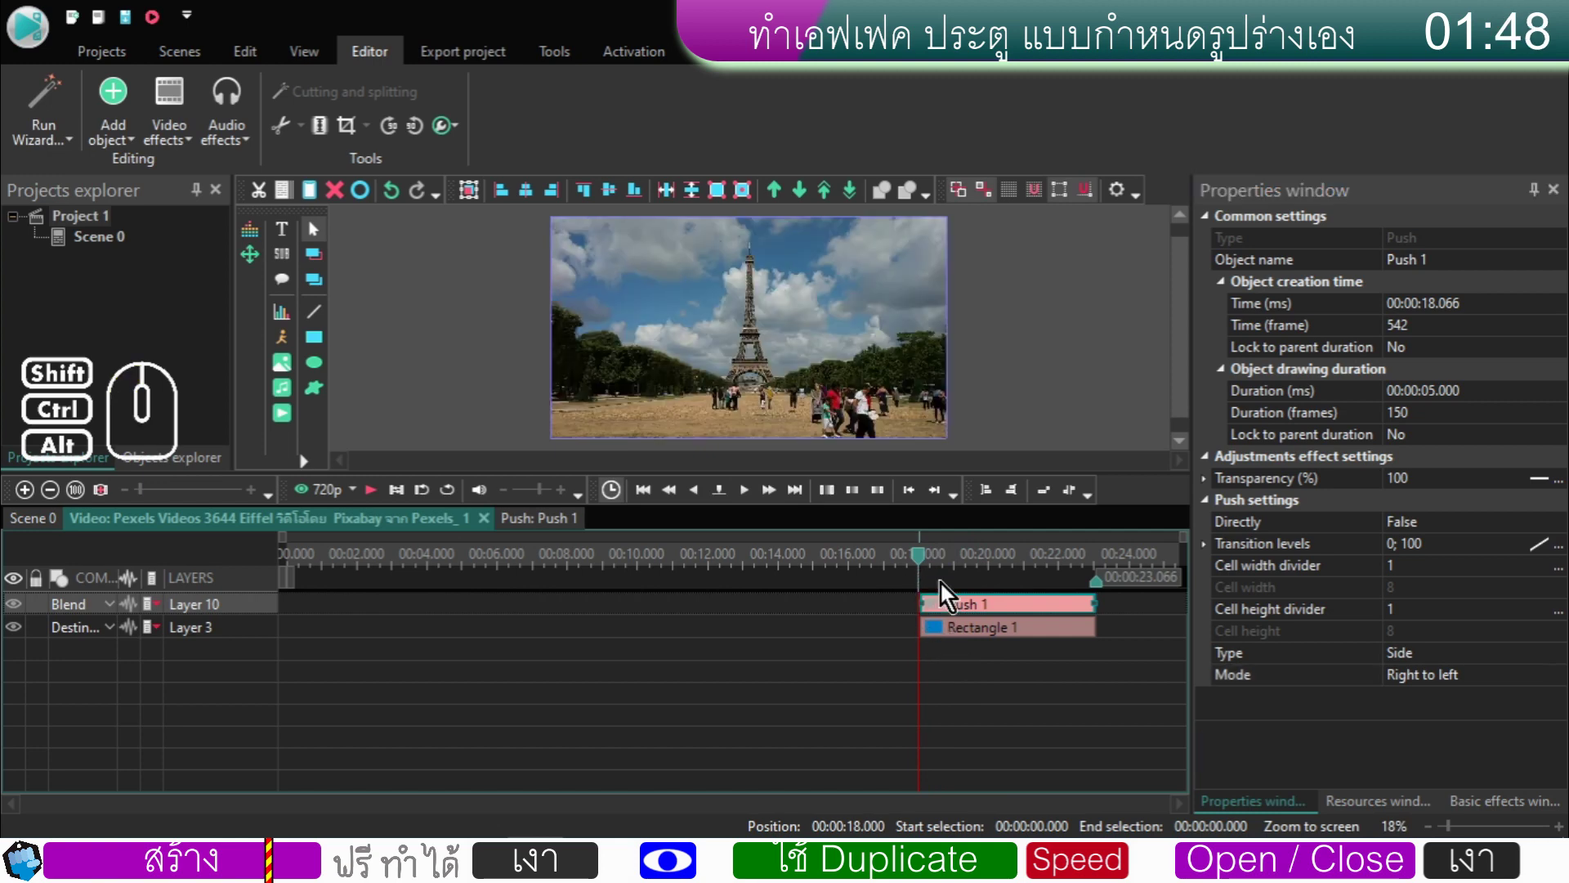
click(940, 575)
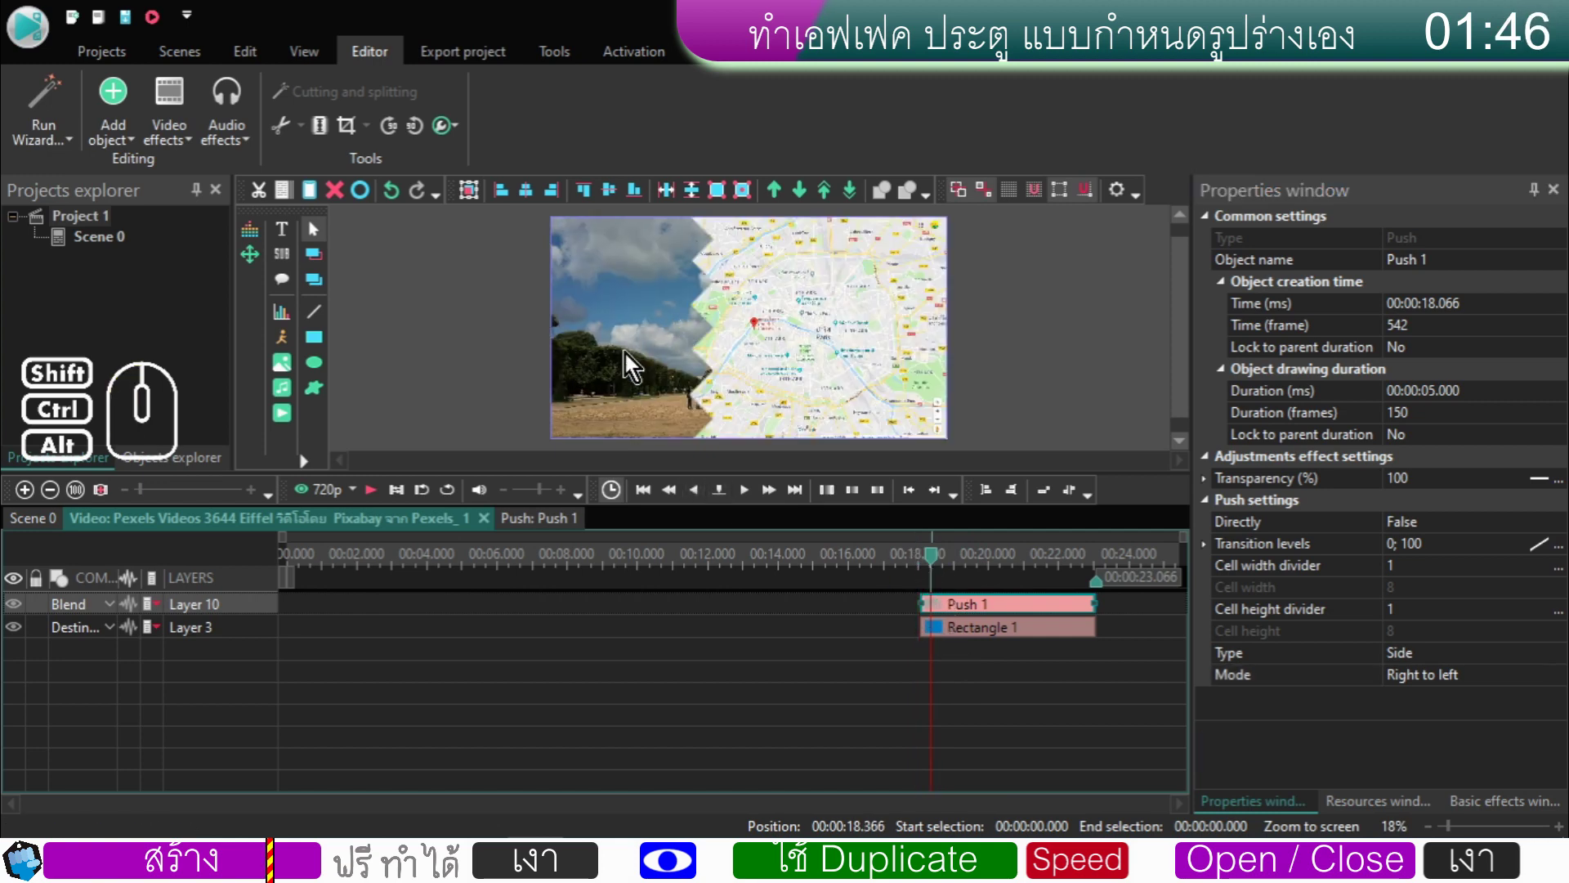
click(375, 496)
click(375, 496)
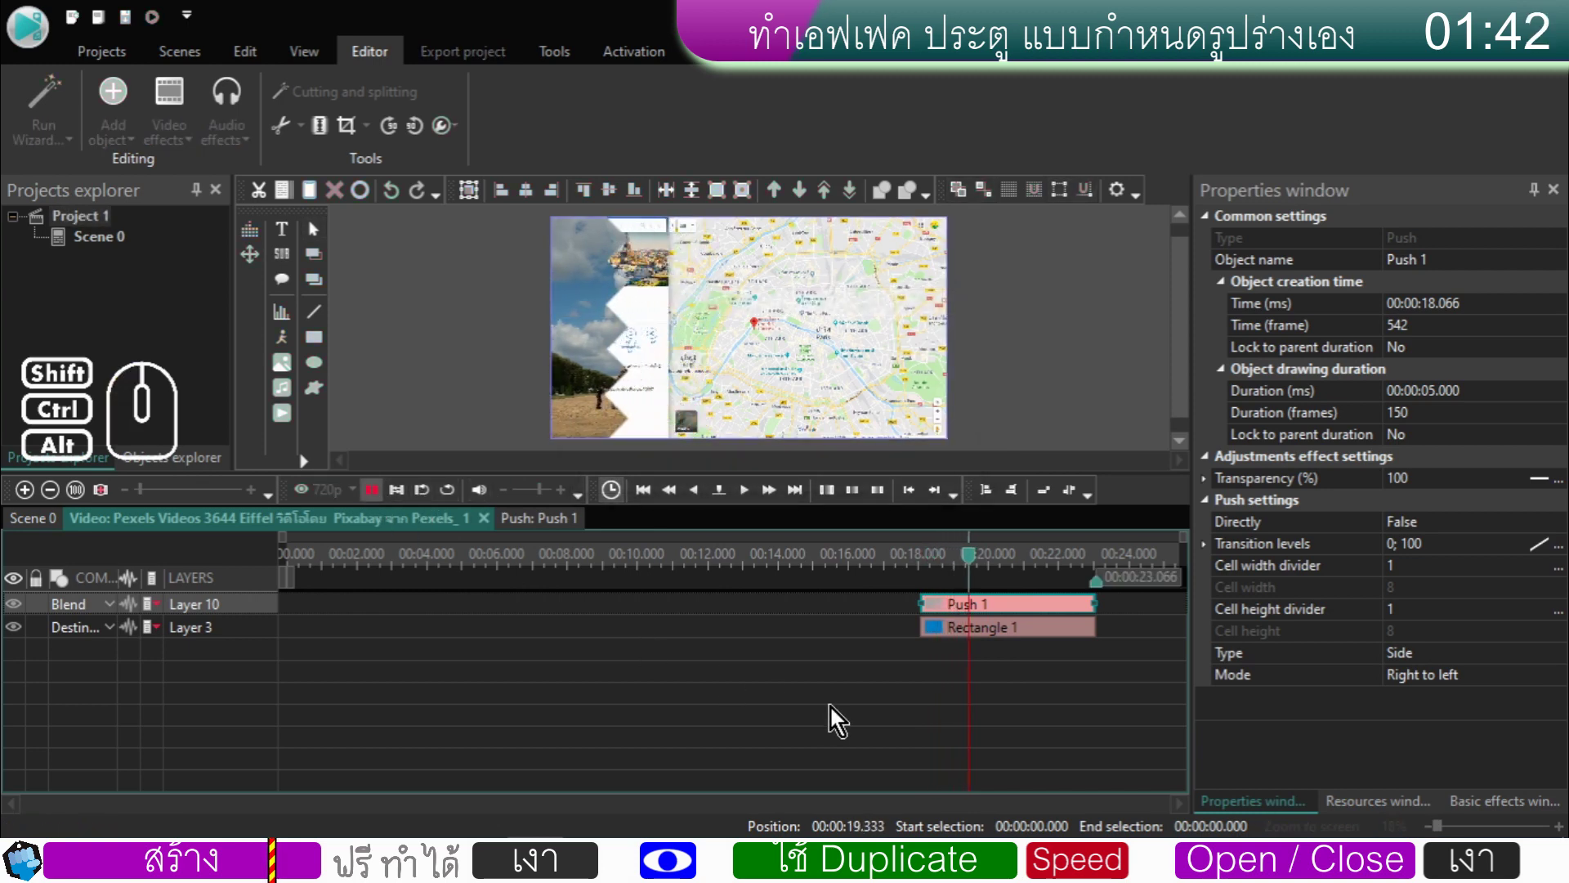
- Back in Scene 0, copy the Eiffel video clip and paste a duplicate as Pexels_2
click(885, 669)
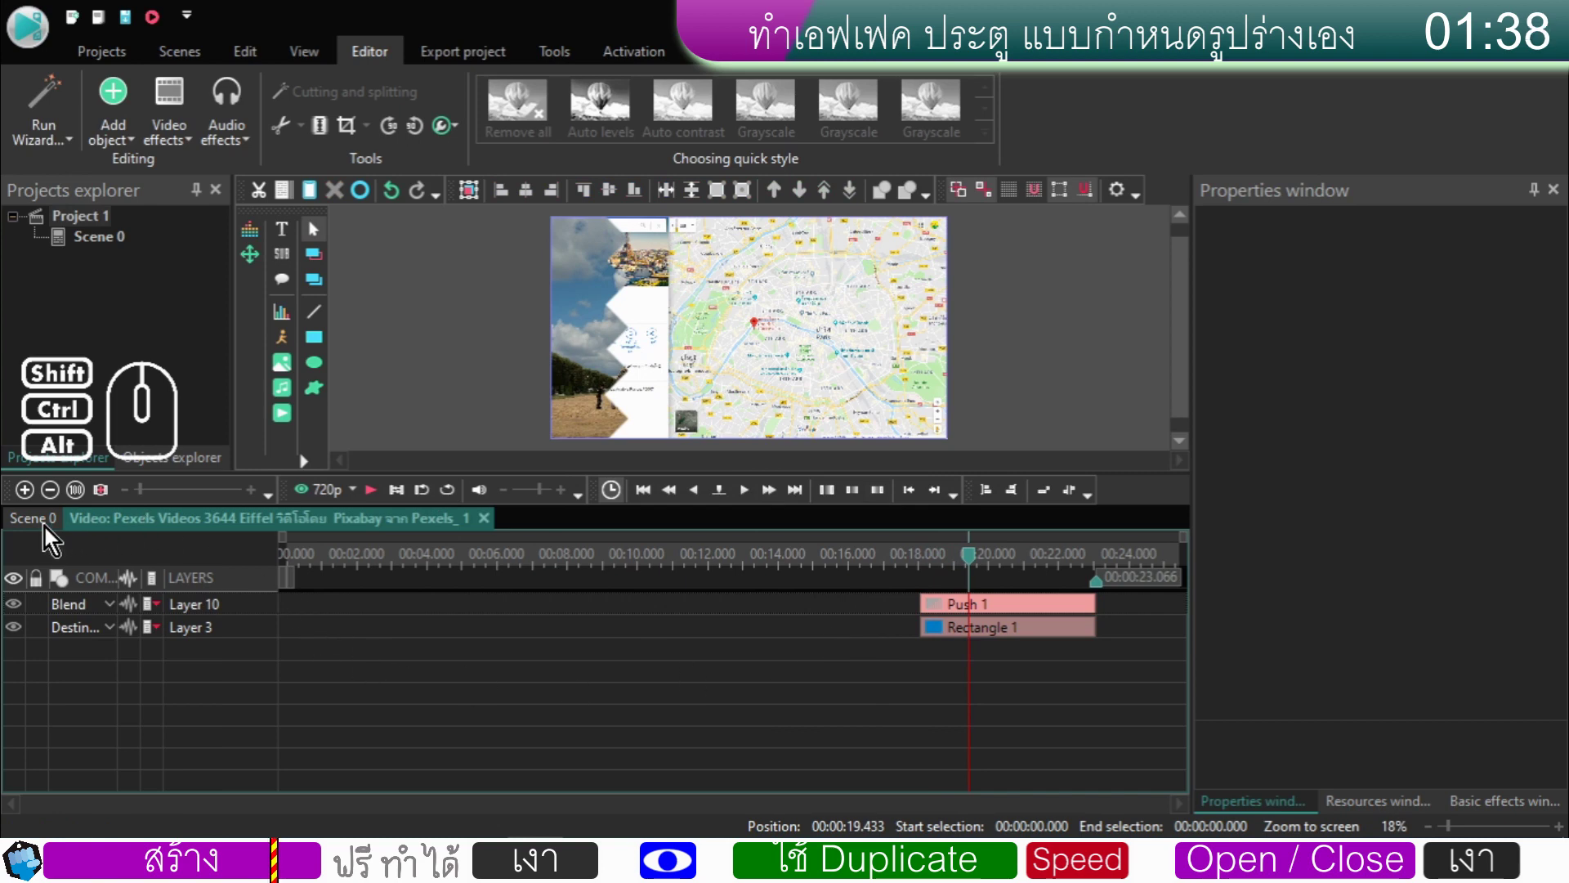
click(49, 532)
click(363, 640)
click(349, 612)
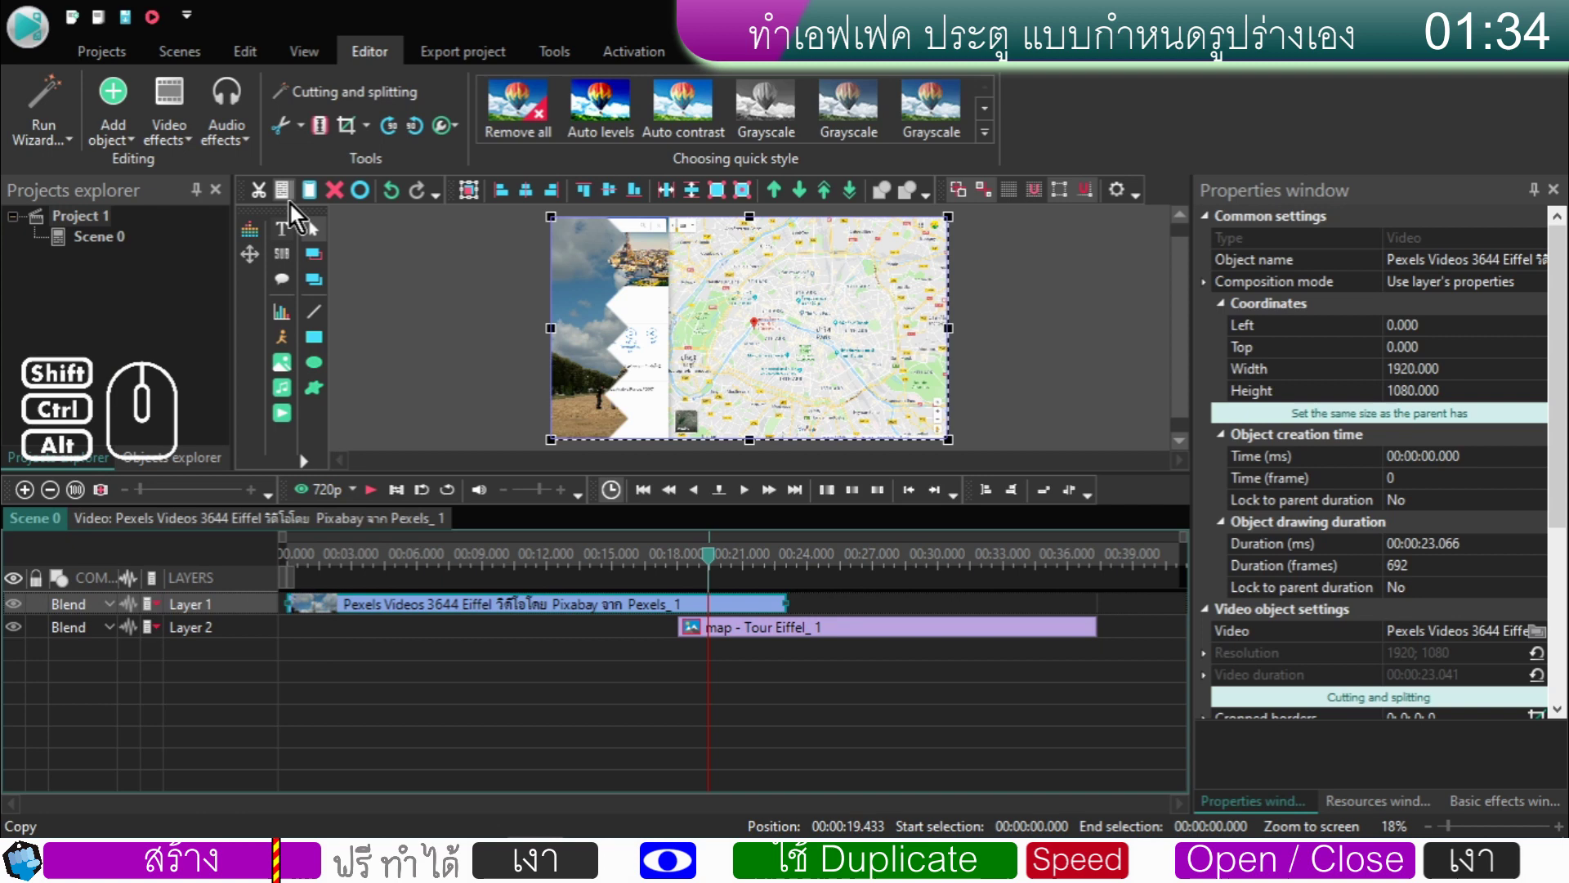
click(293, 200)
click(315, 201)
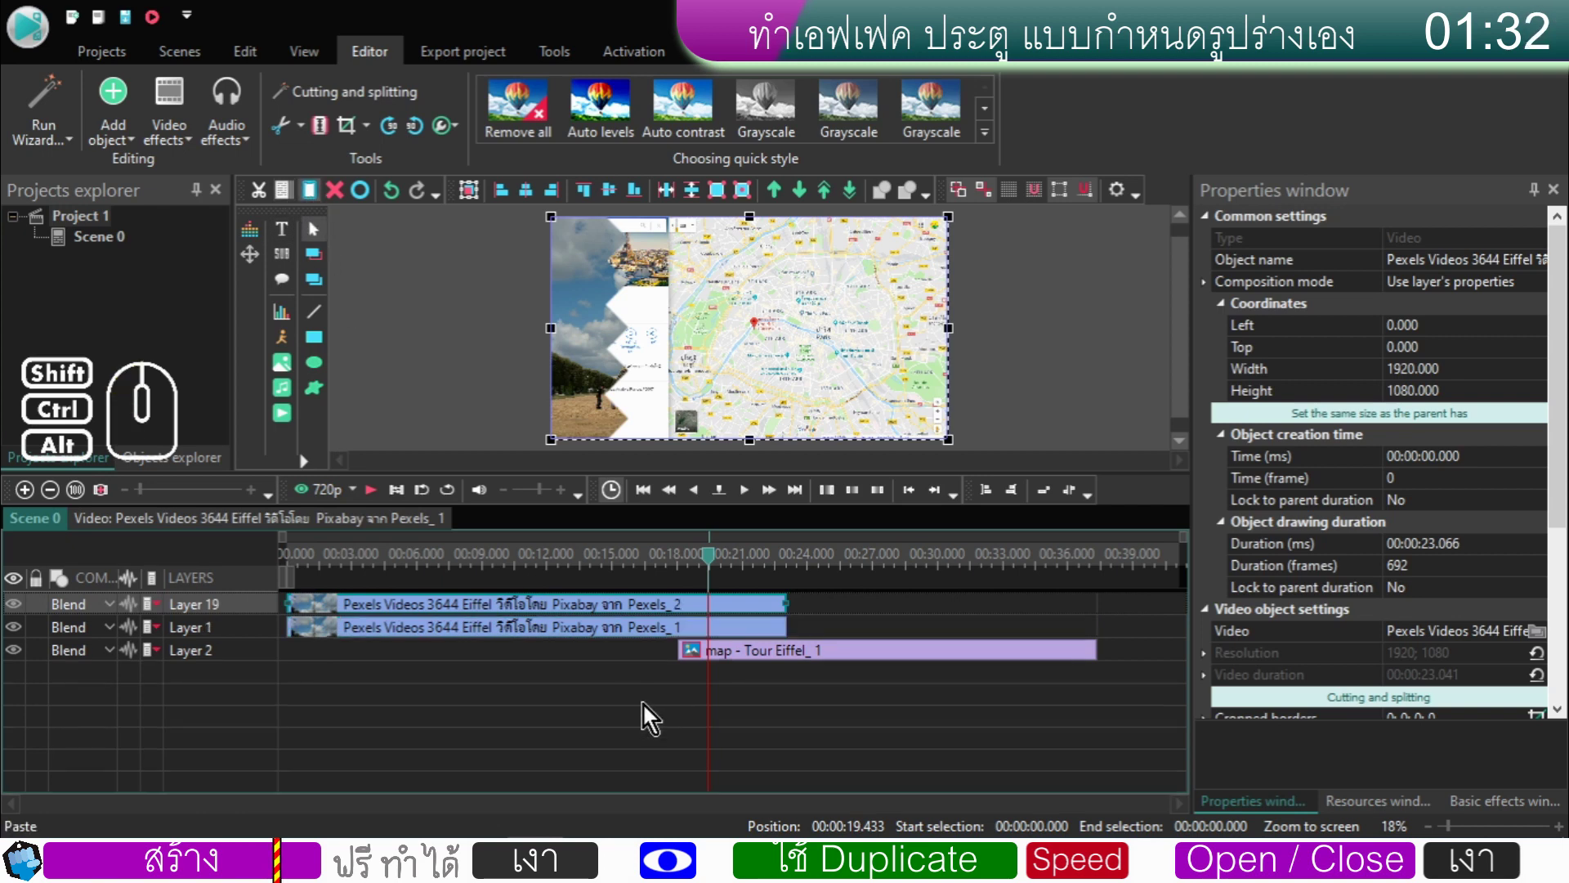
- Reorder the original clip above the duplicate and enter Pexels_2's inner timeline
click(654, 638)
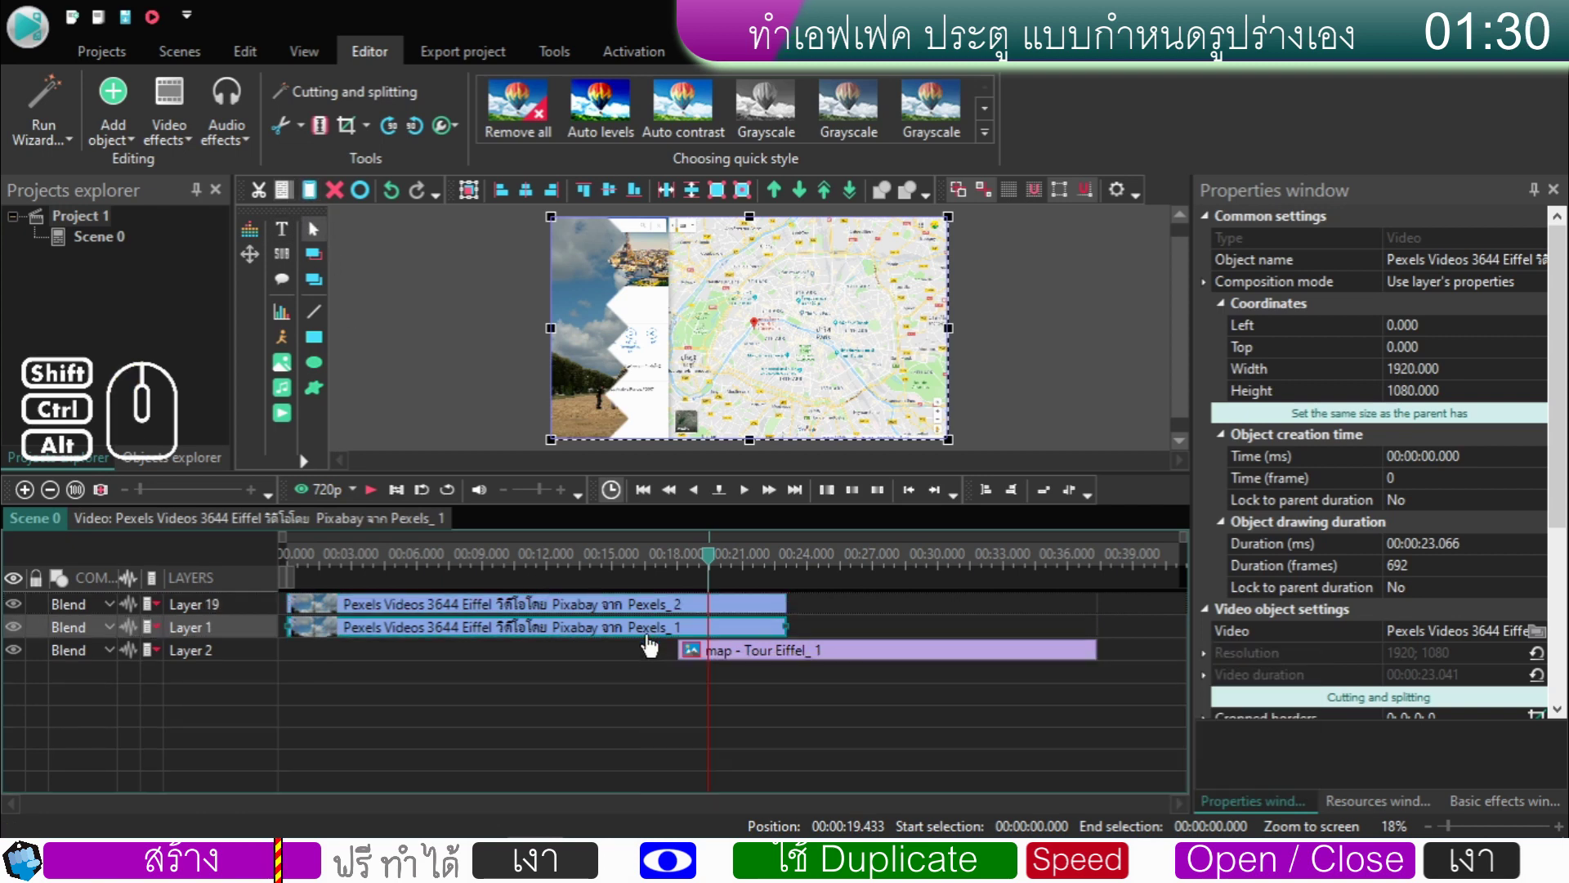
drag(260, 632, 264, 607)
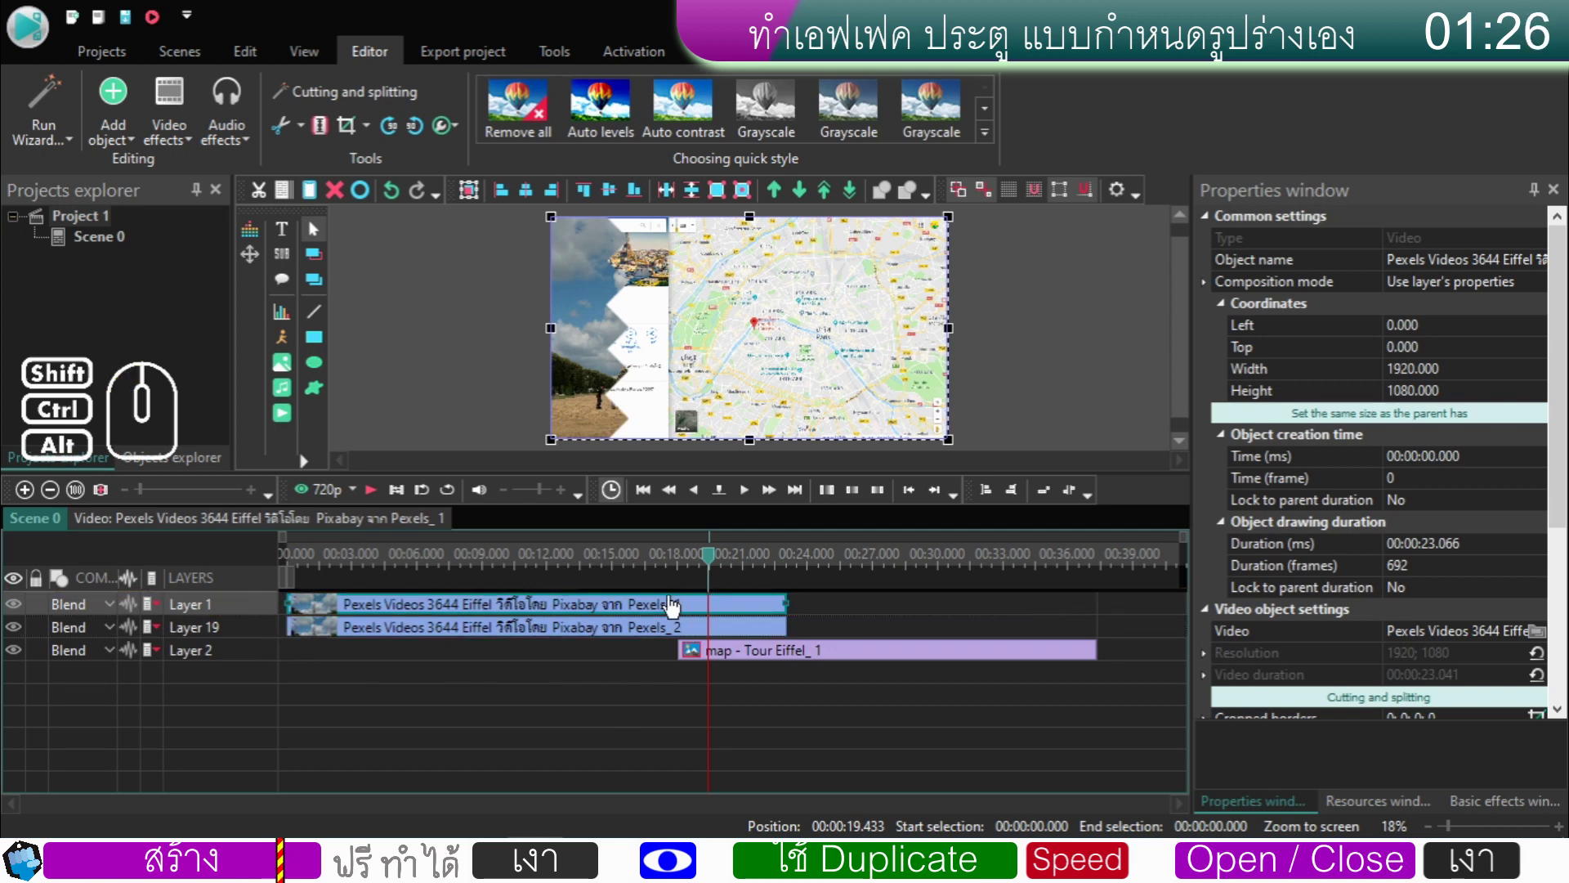
click(716, 634)
double_click(716, 634)
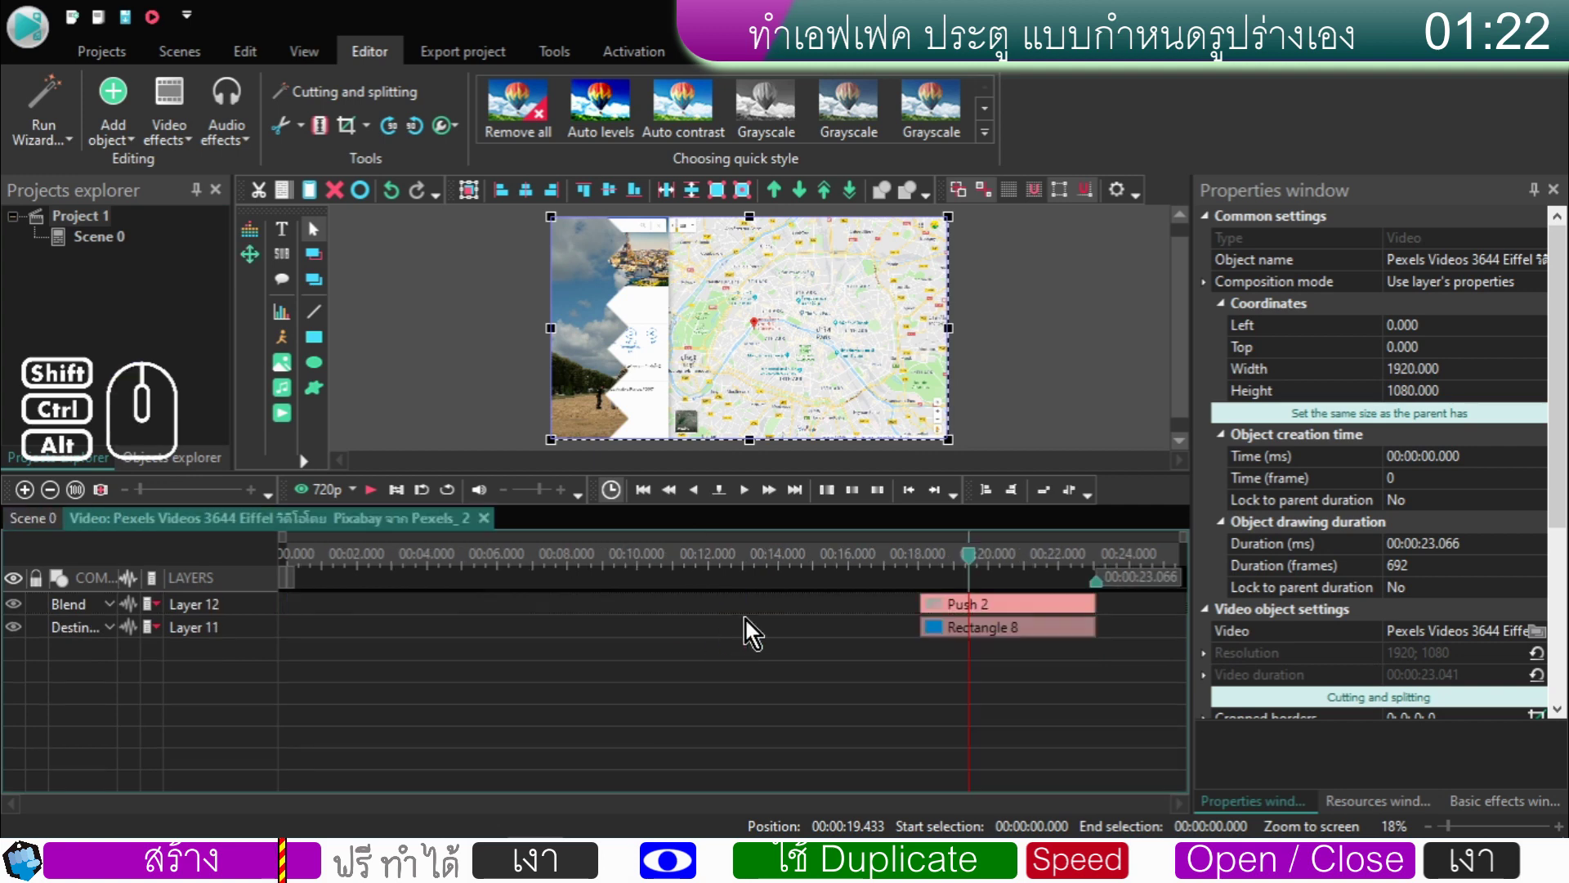
- Change Rectangle 8's layer blending and switch Push 2 to a Left-to-right Side push
click(997, 644)
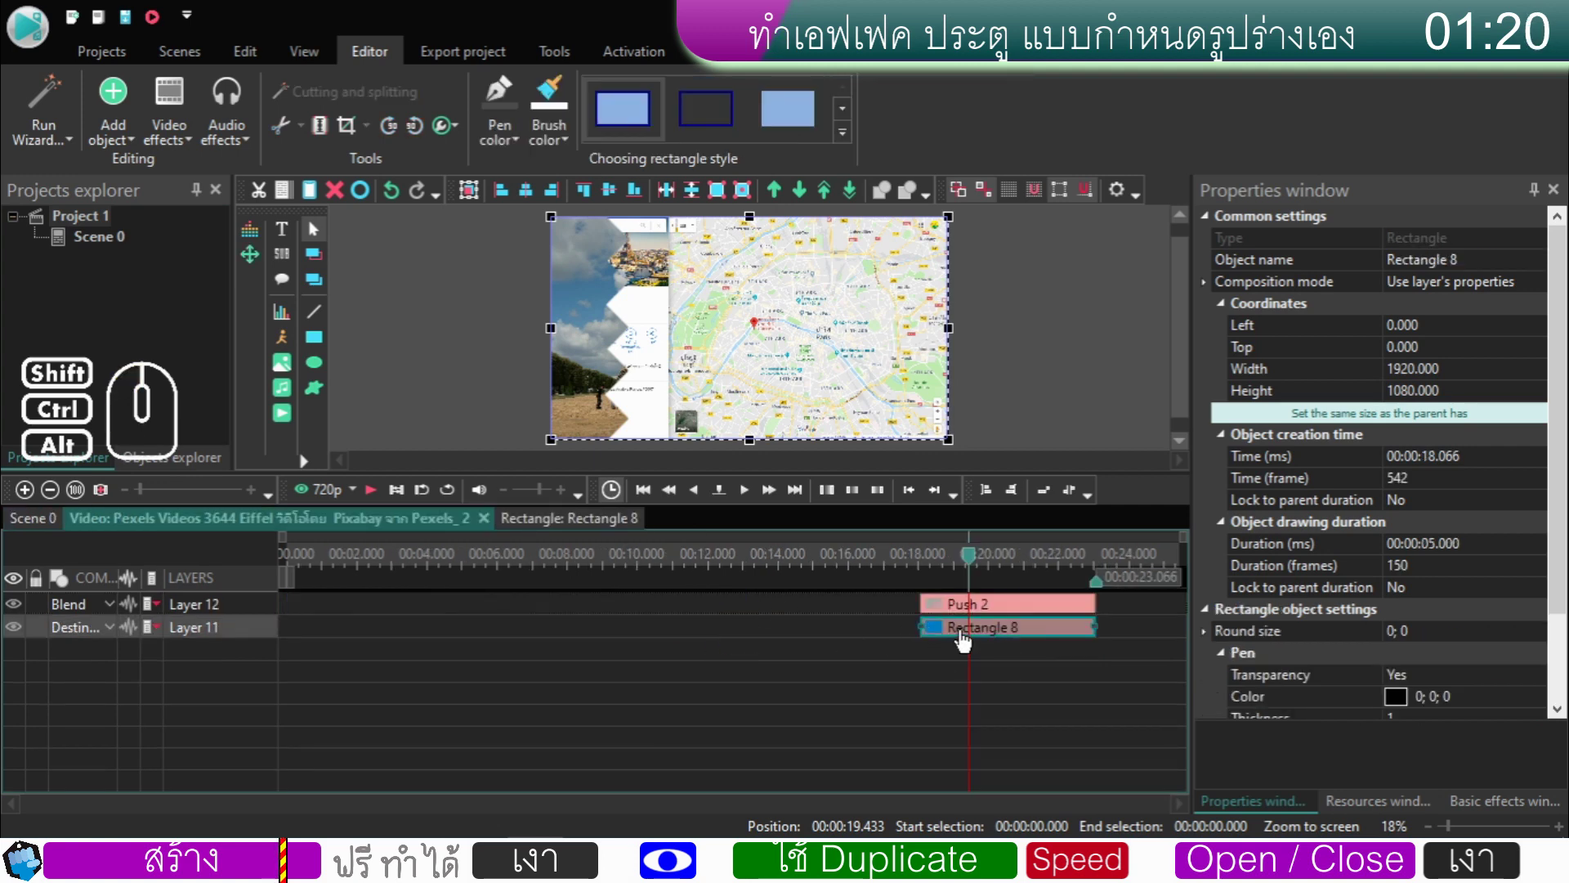
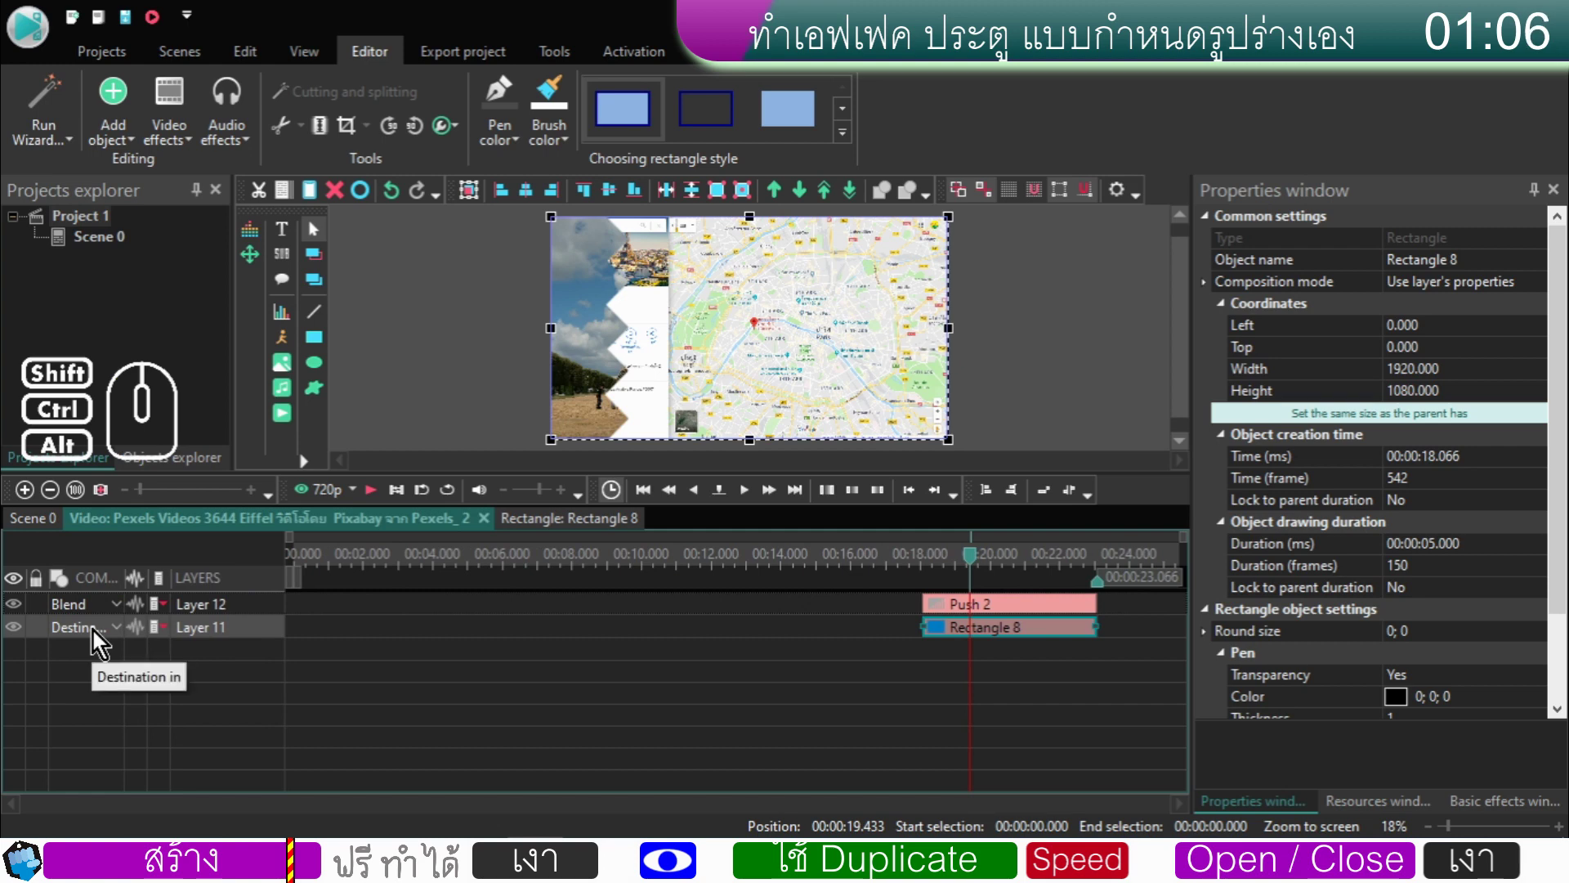
click(97, 635)
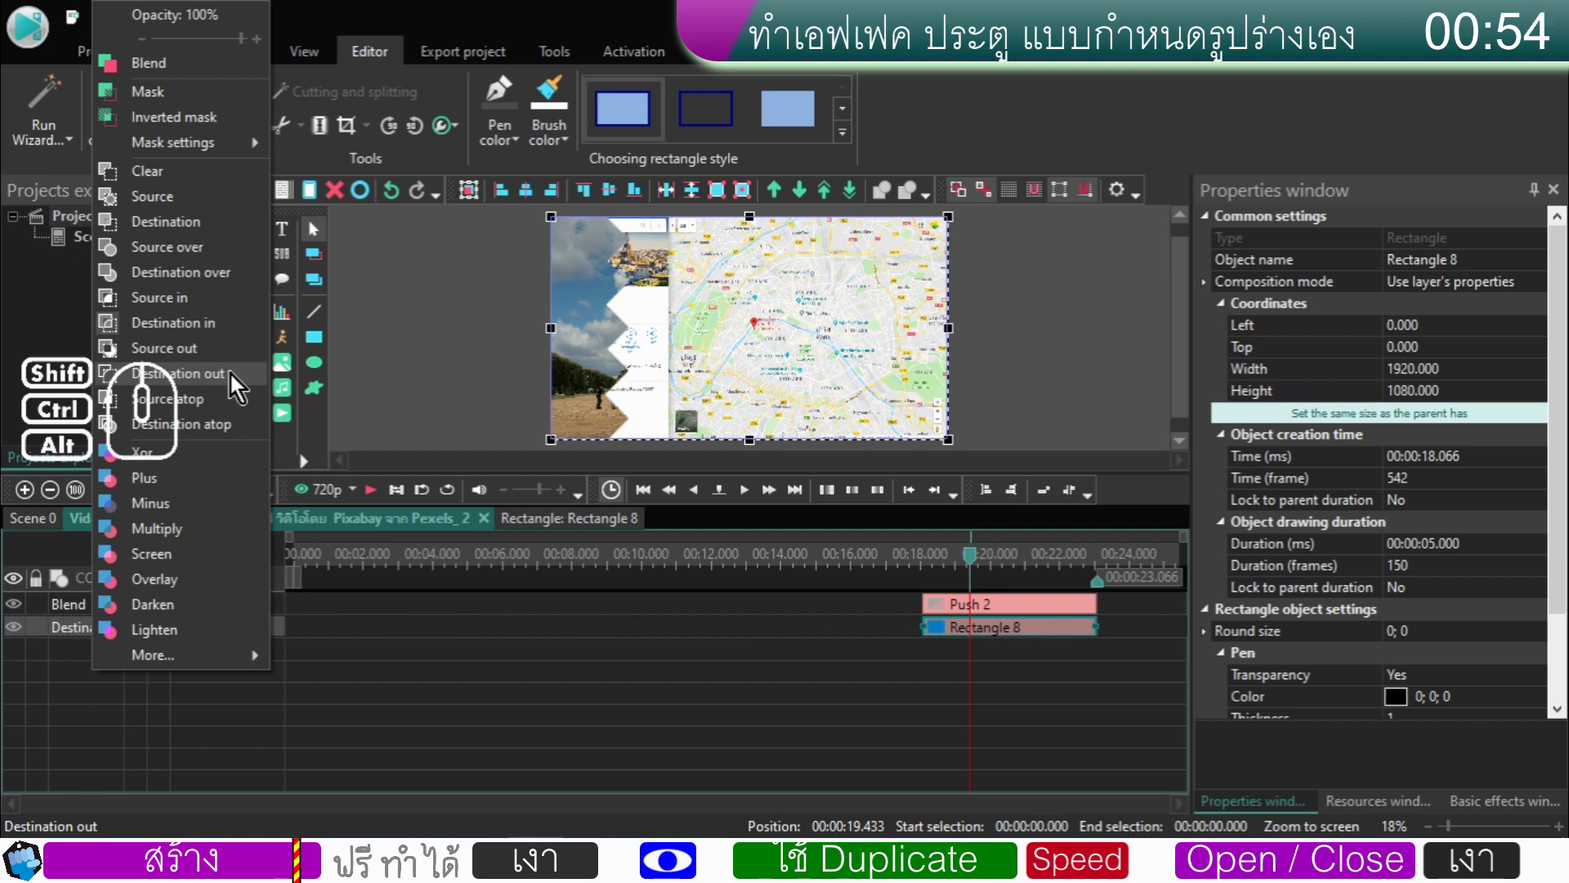
click(235, 379)
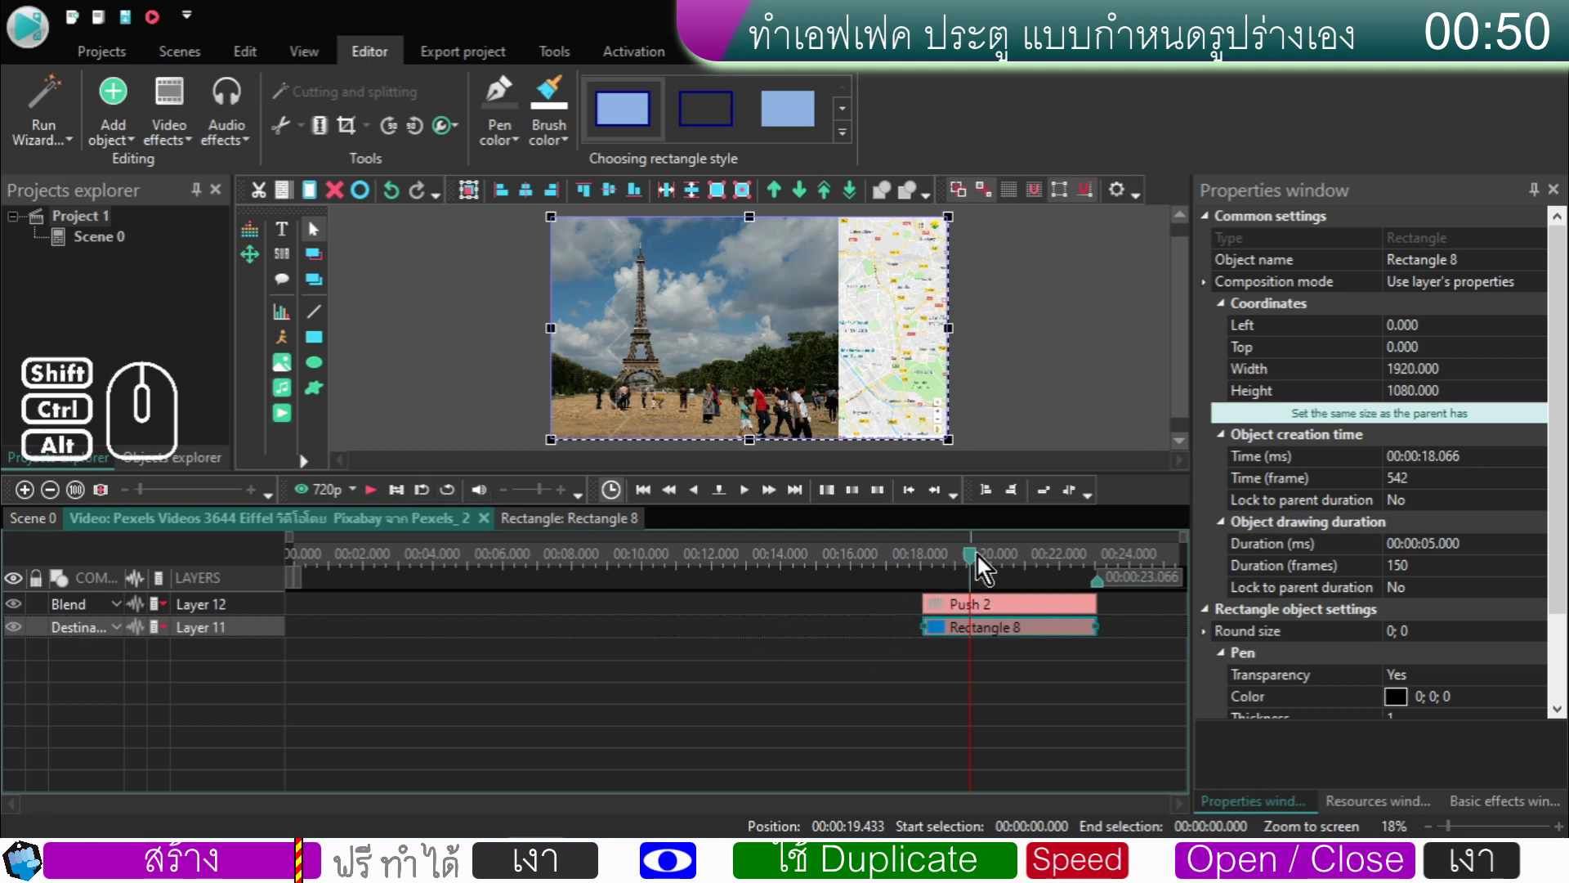
drag(980, 564, 971, 577)
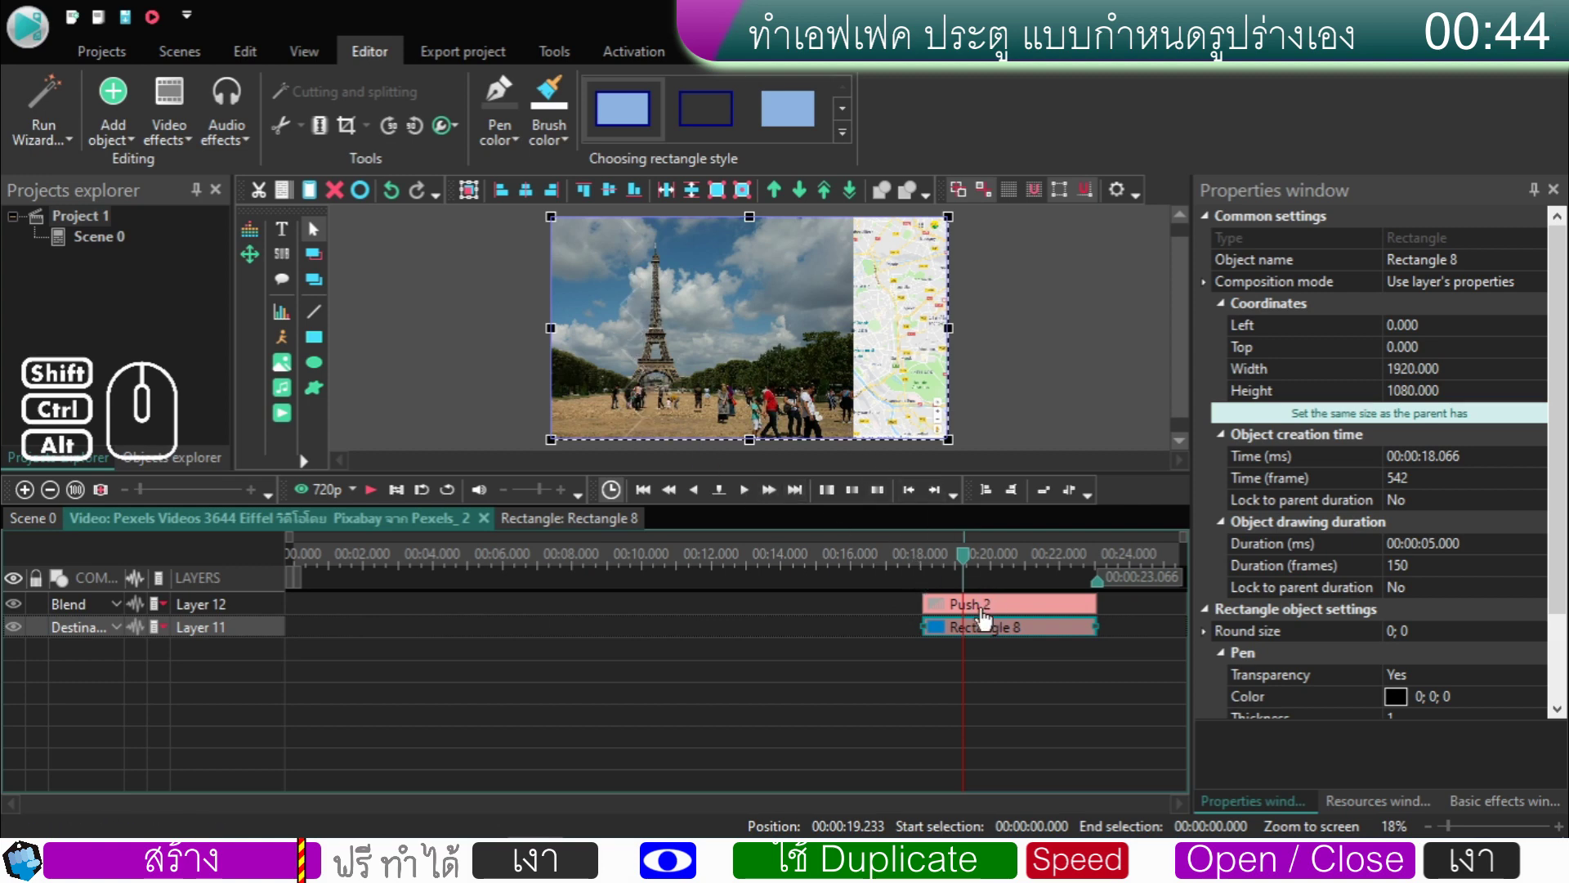
click(986, 617)
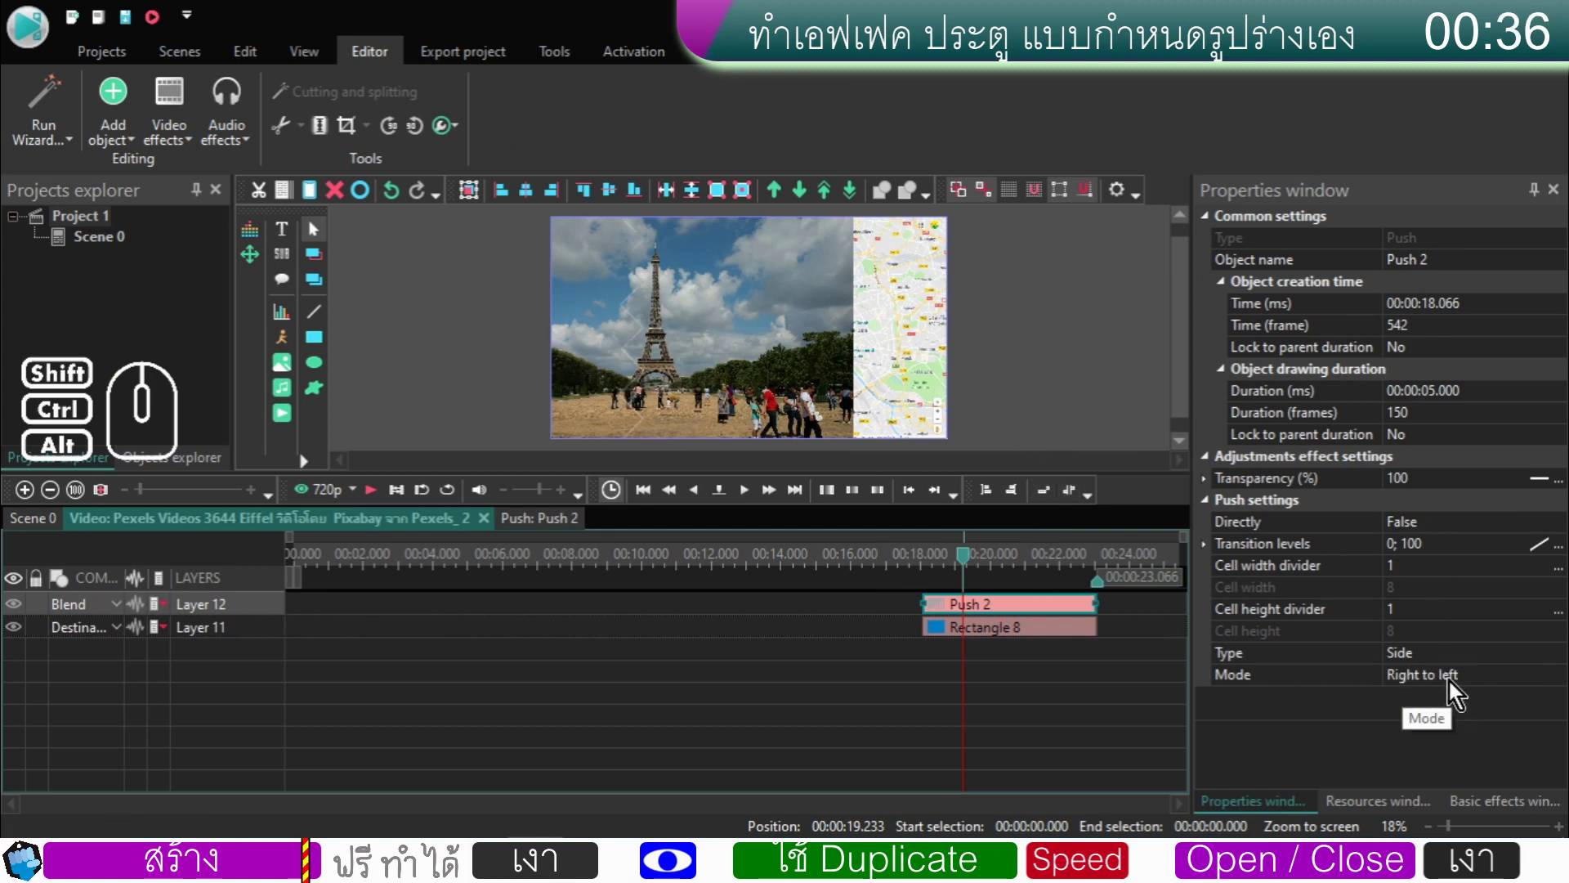
double_click(1472, 688)
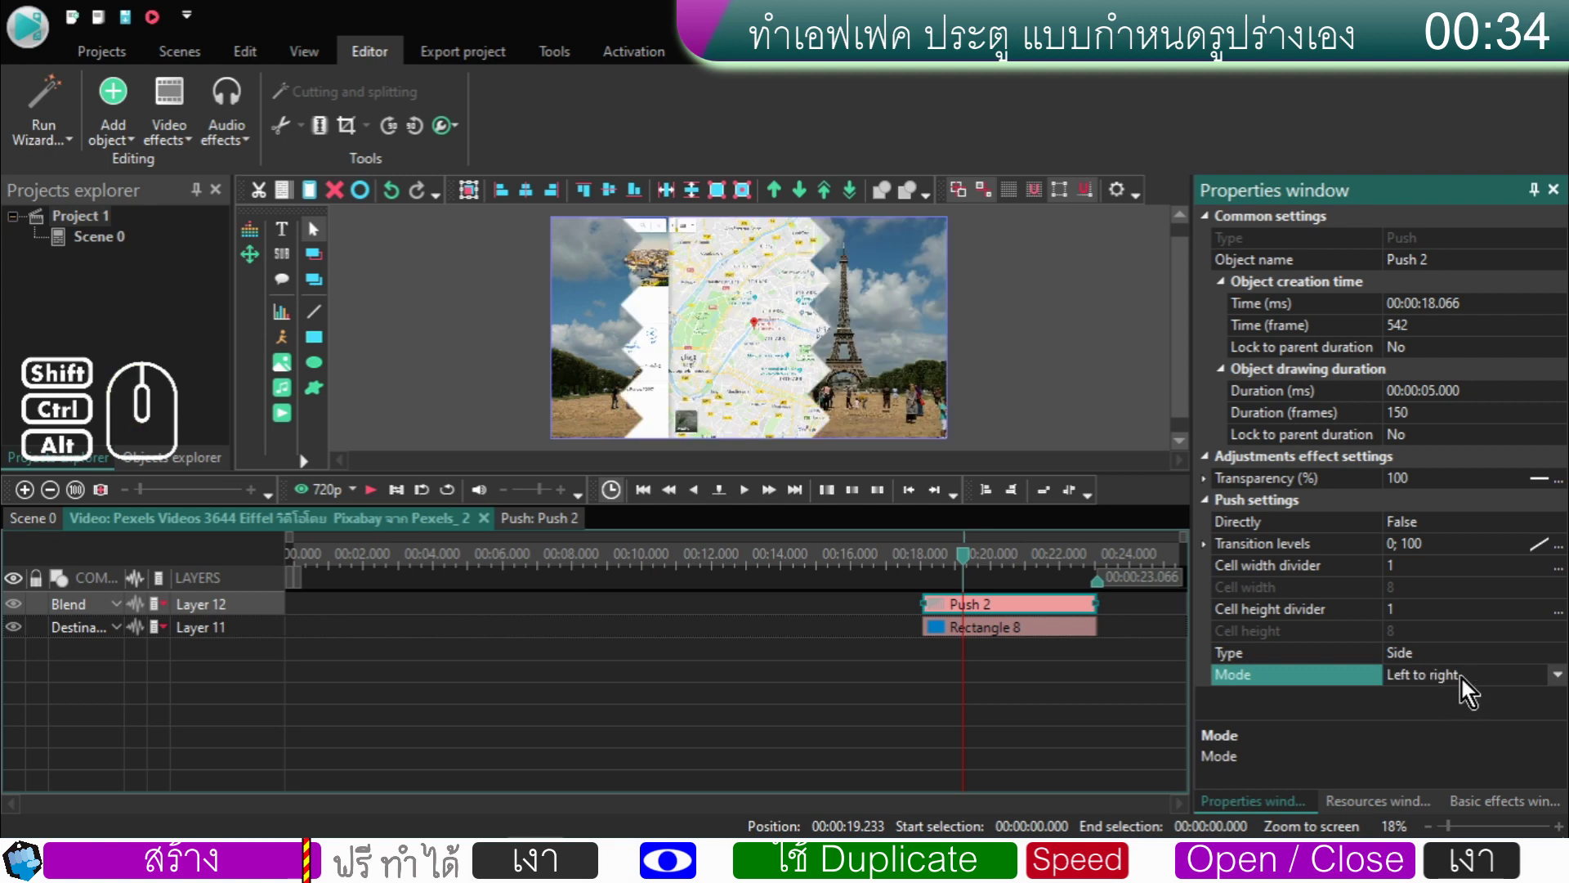
- Scrub and play through the staircase push wipe several times to check it
drag(973, 570, 925, 582)
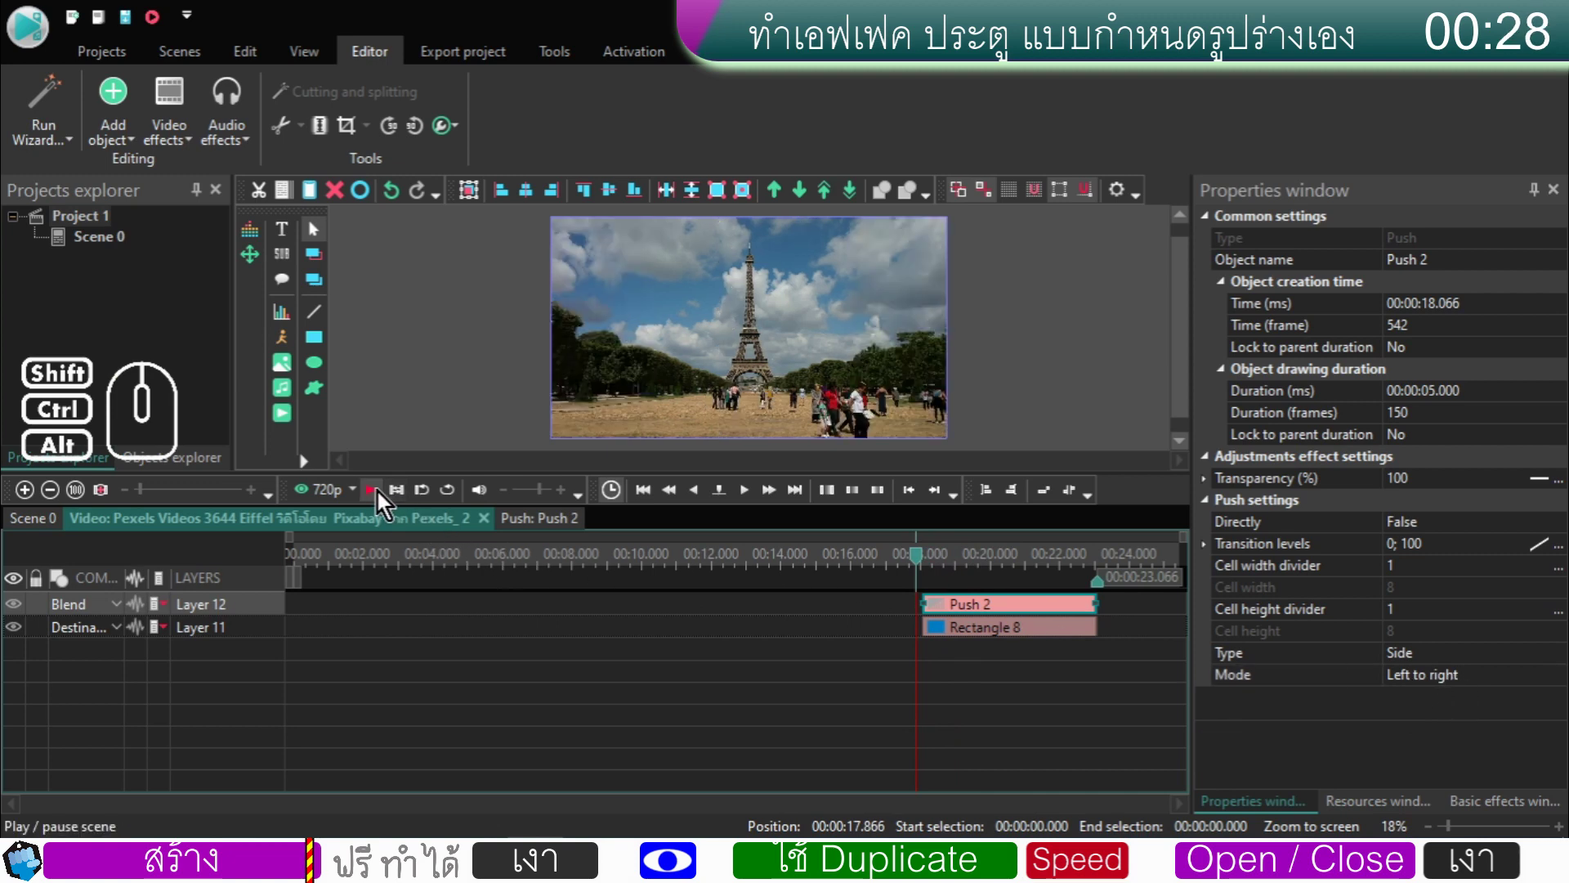
click(382, 496)
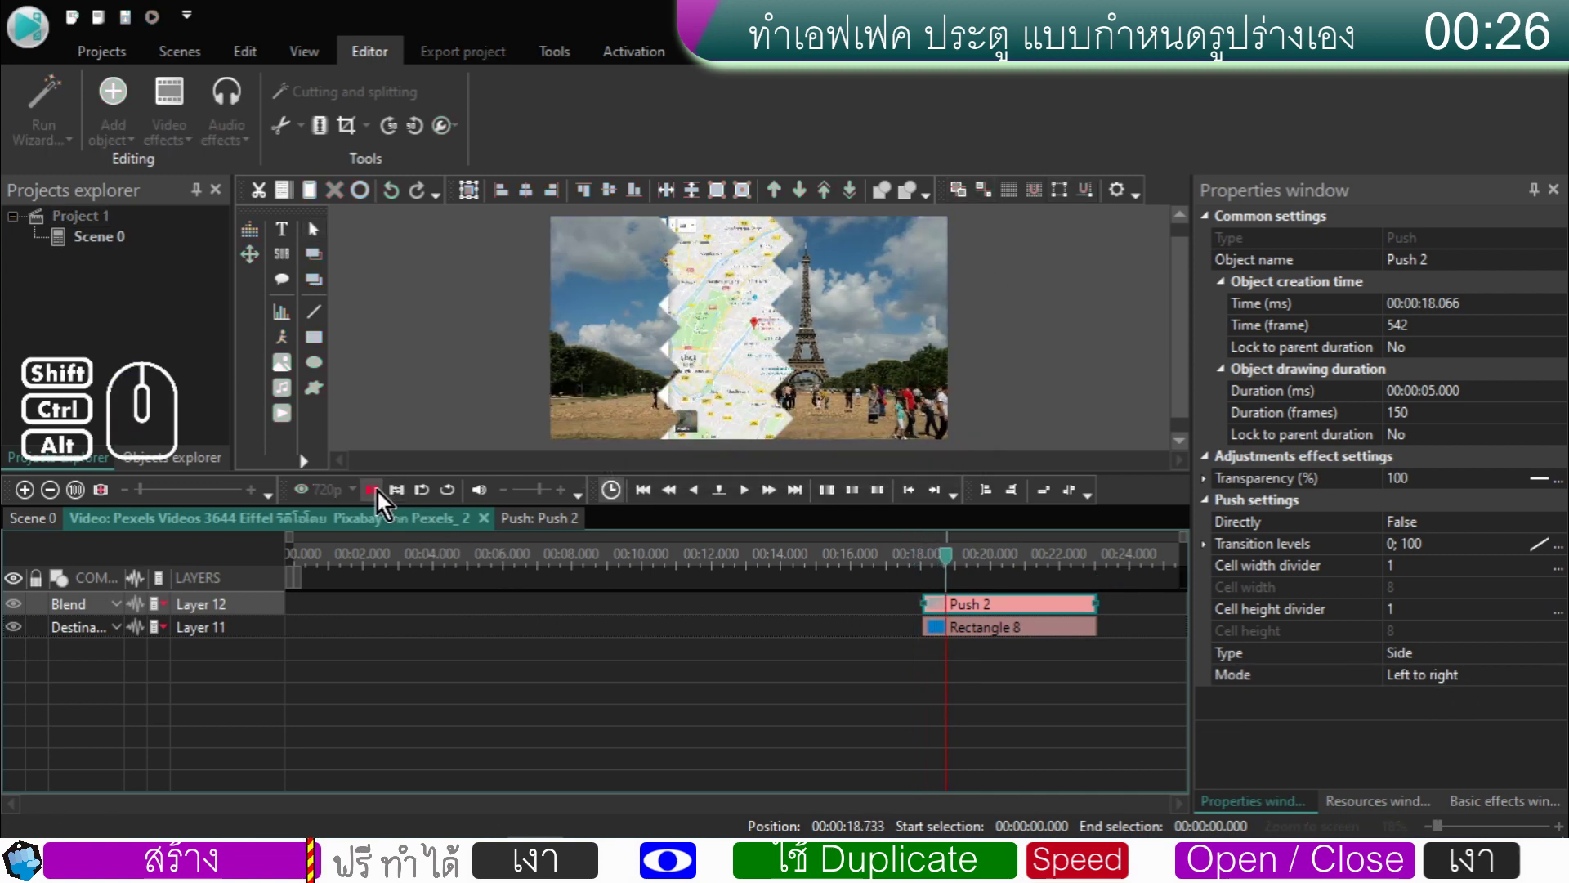
click(382, 496)
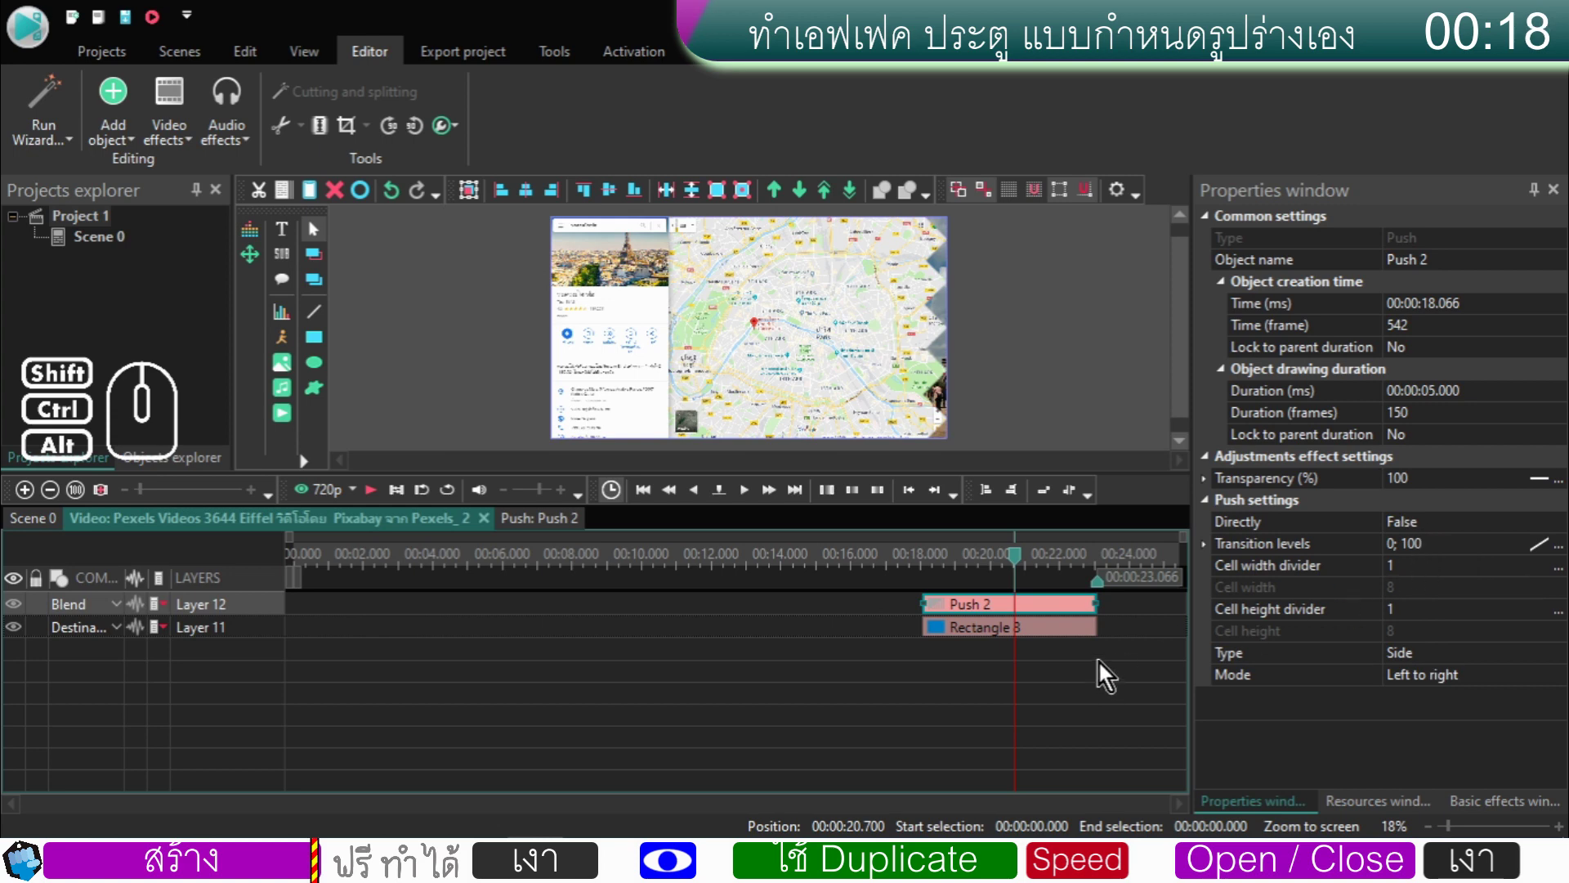
drag(1020, 561, 1363, 661)
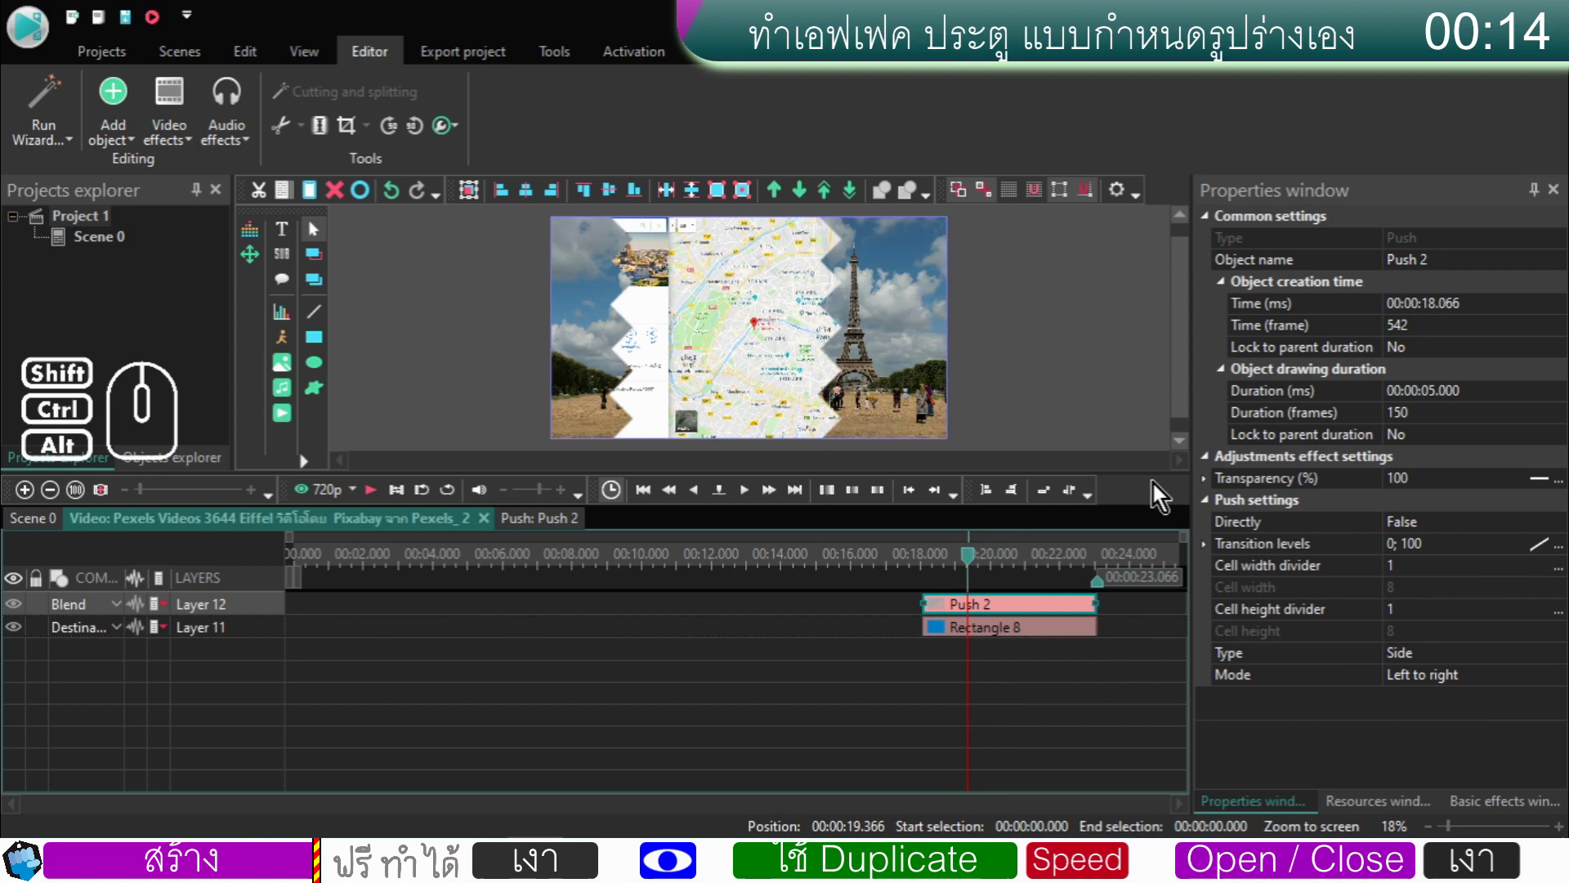
drag(977, 568, 961, 572)
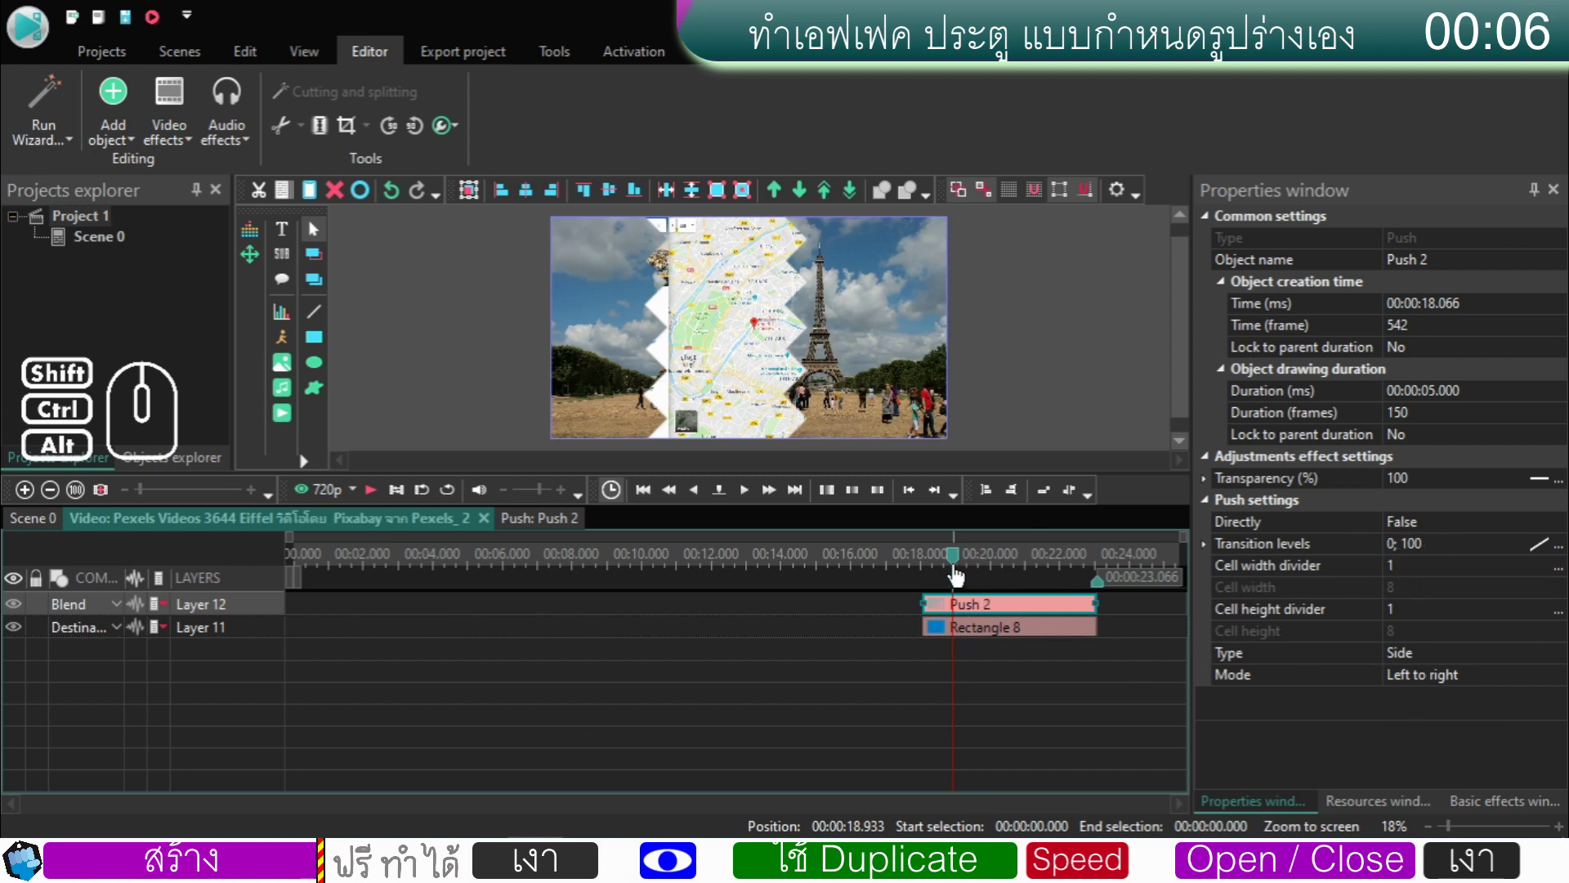
drag(960, 570, 927, 577)
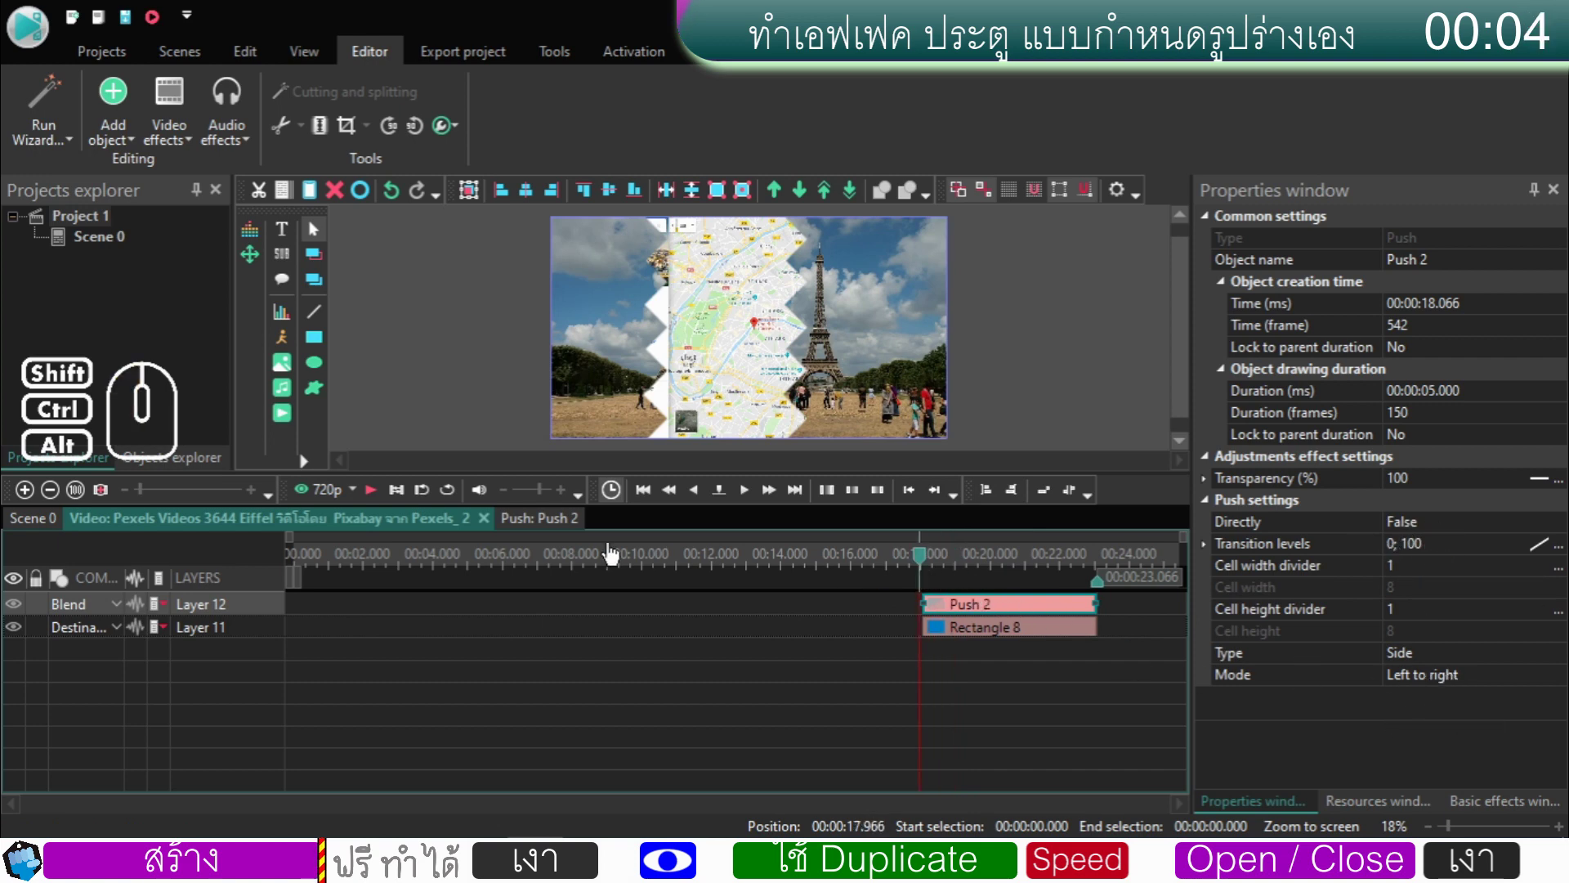
click(377, 498)
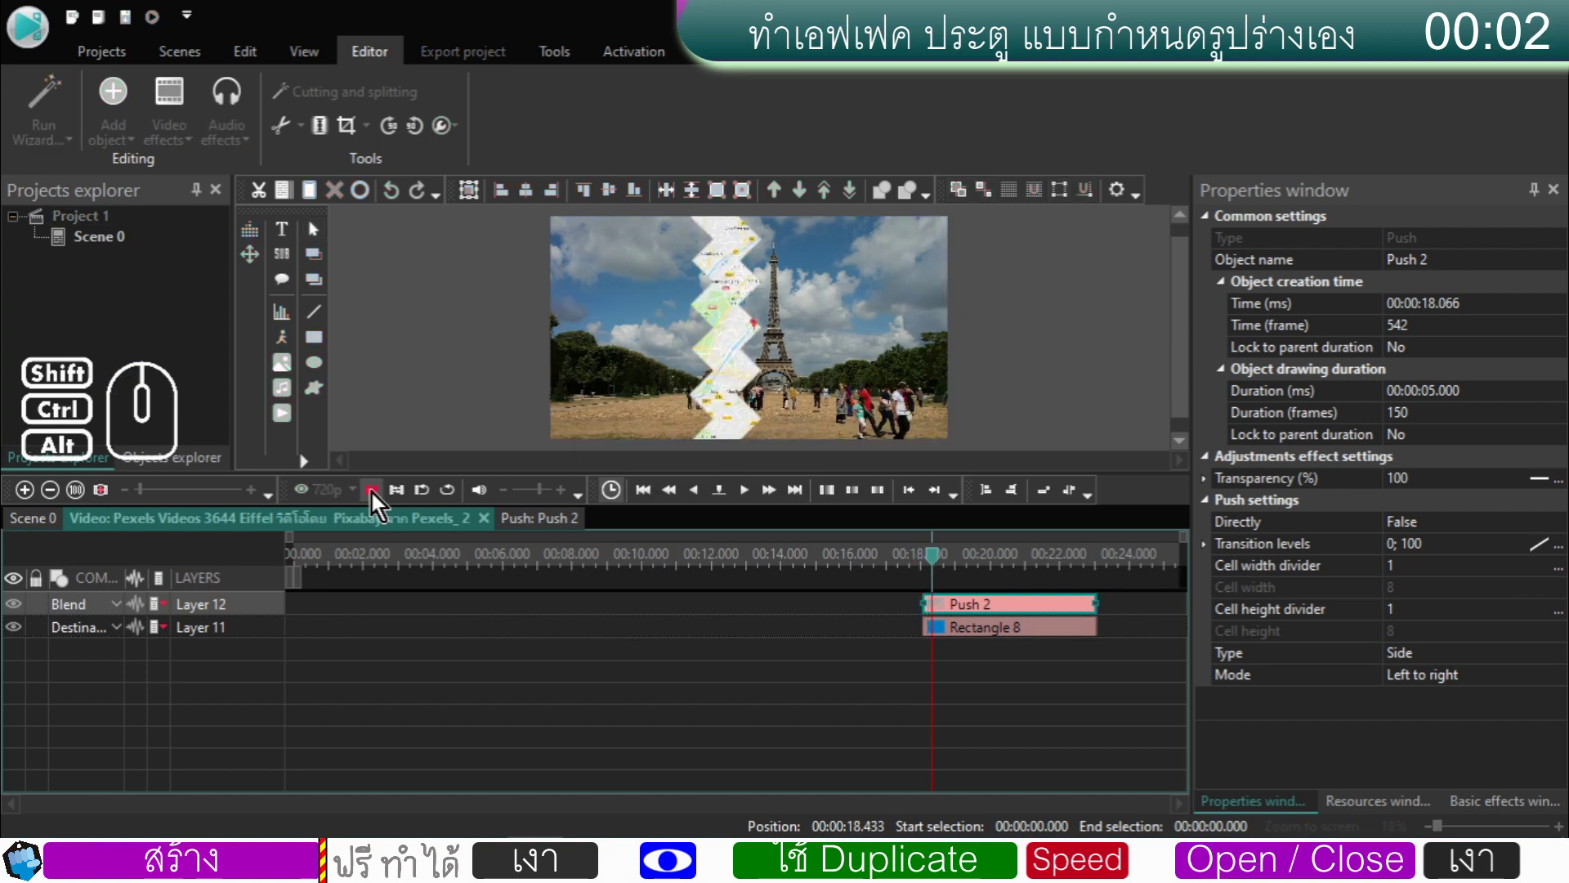
click(377, 499)
click(377, 498)
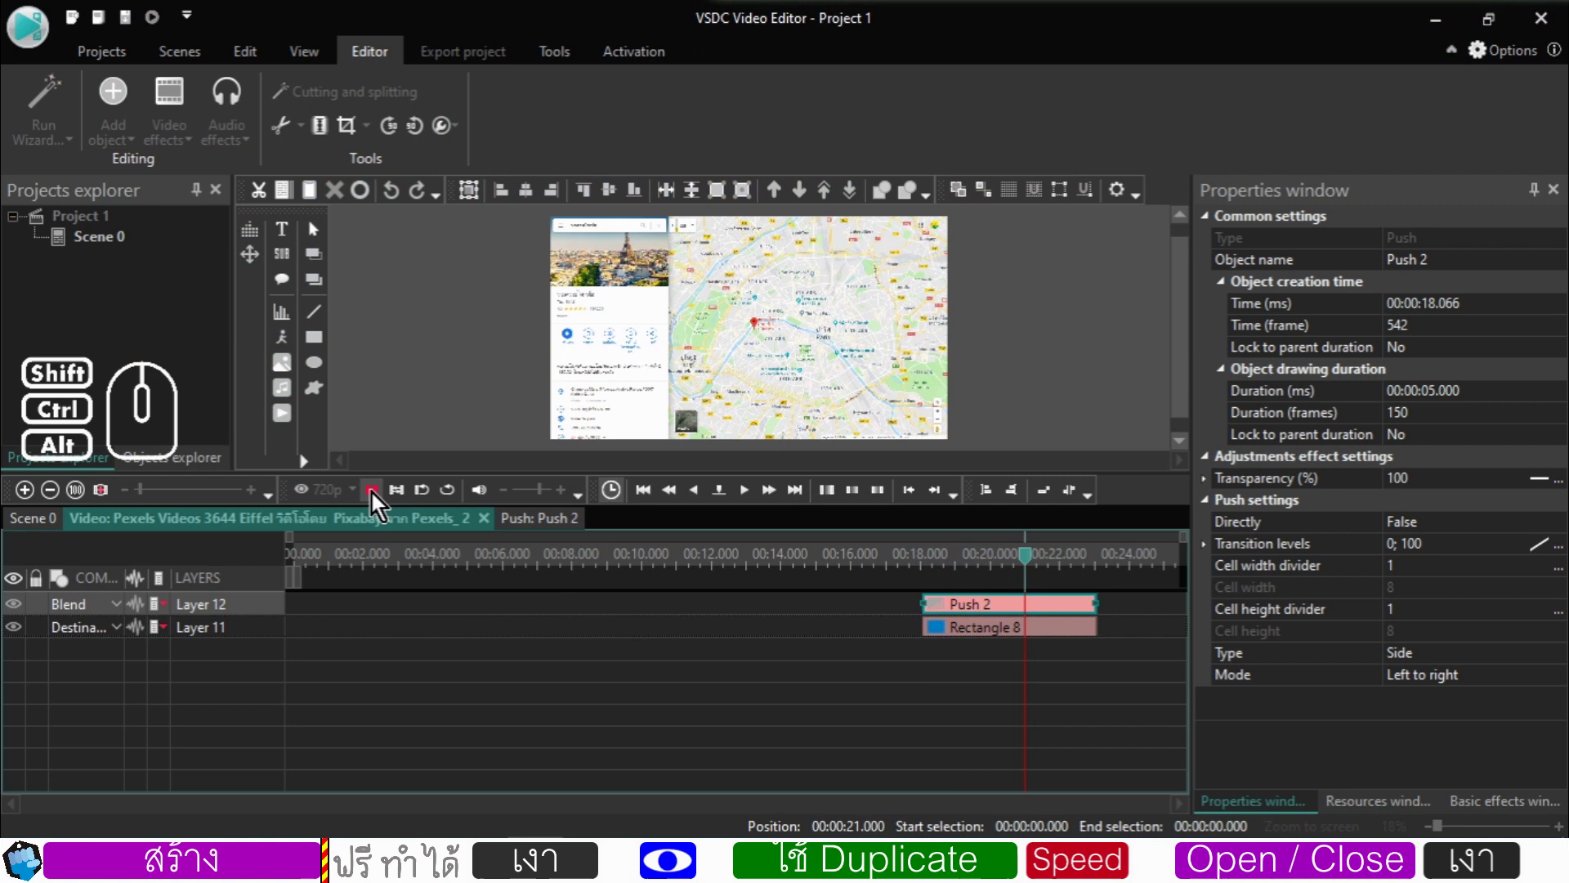
click(377, 499)
- Return to Scene 0 and select the Paris map image clip
click(57, 524)
click(702, 665)
- Open the map image's own object timeline from Scene 0
double_click(702, 665)
drag(441, 570, 241, 613)
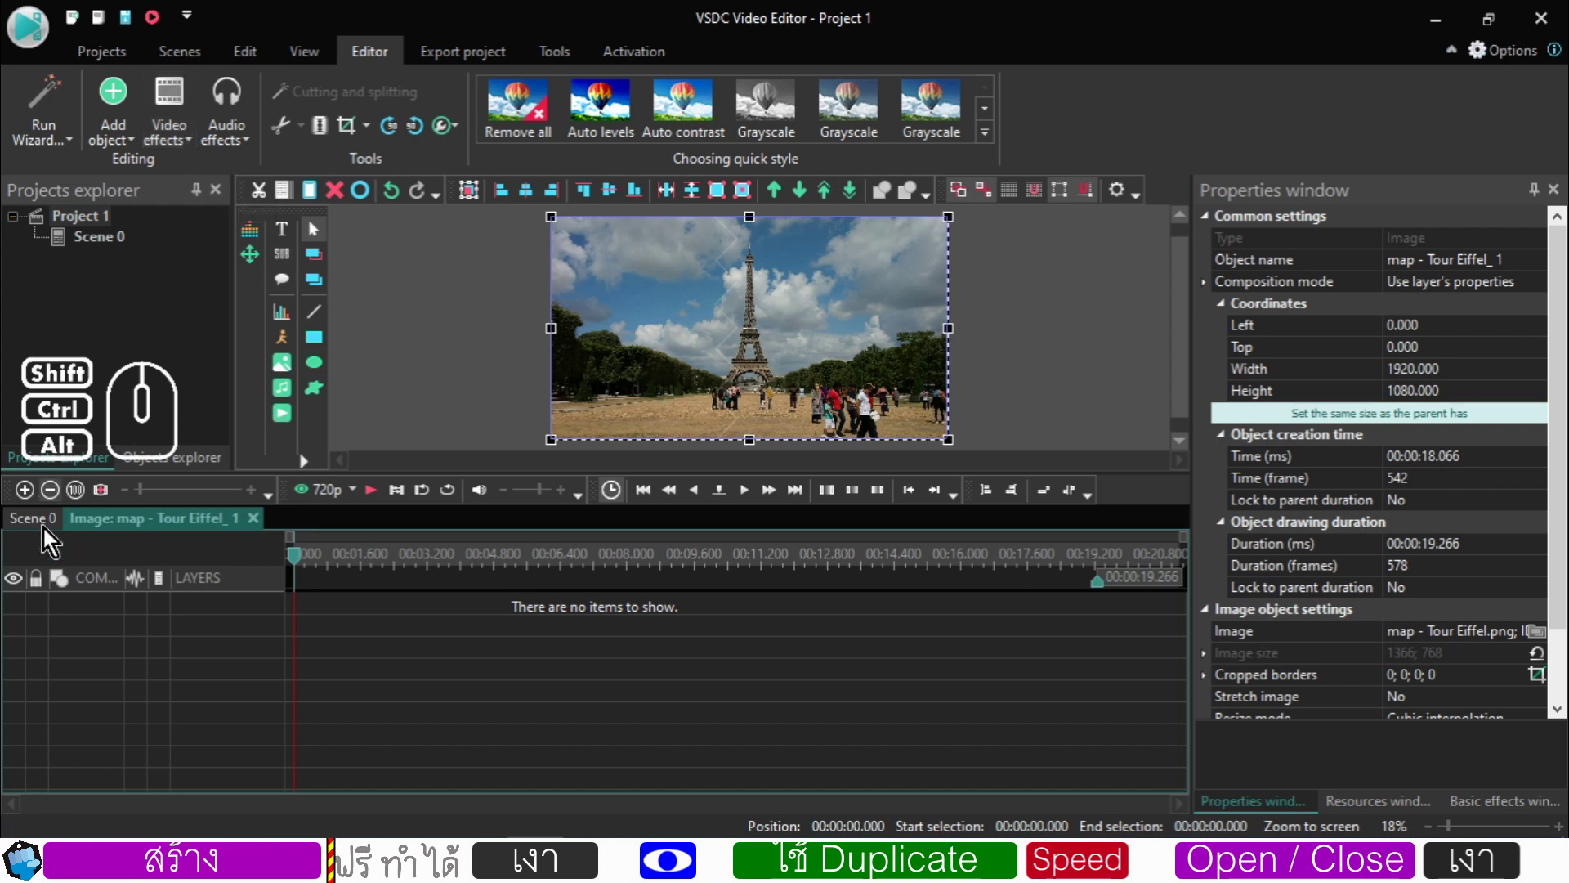
click(51, 524)
click(760, 697)
double_click(719, 661)
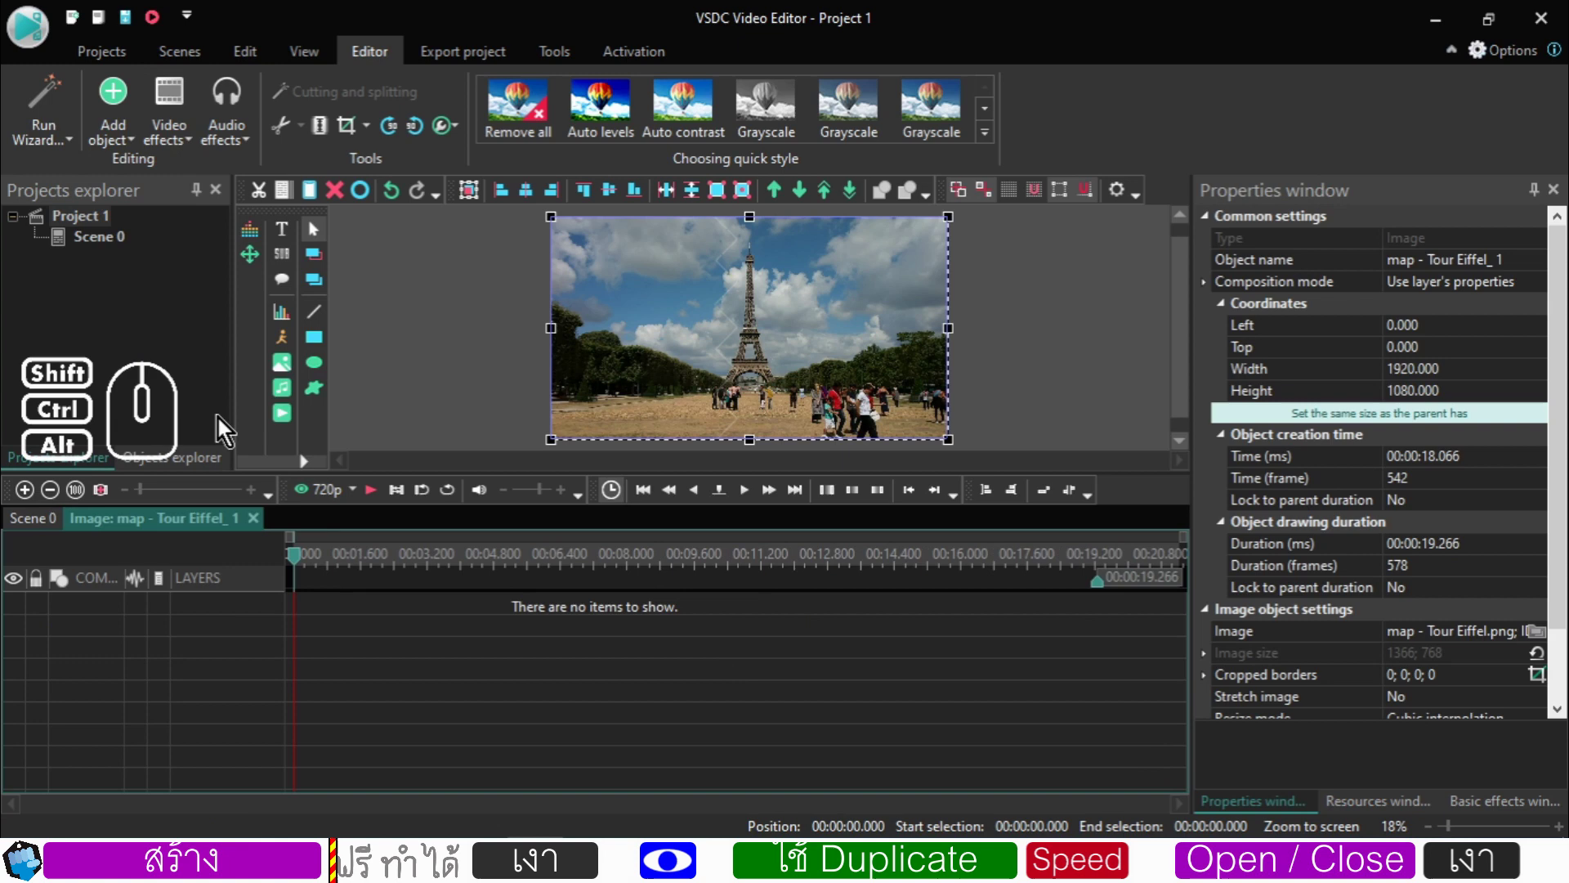
- Add a Zoom transform effect From cursor position and set its duration to 5 seconds
click(175, 117)
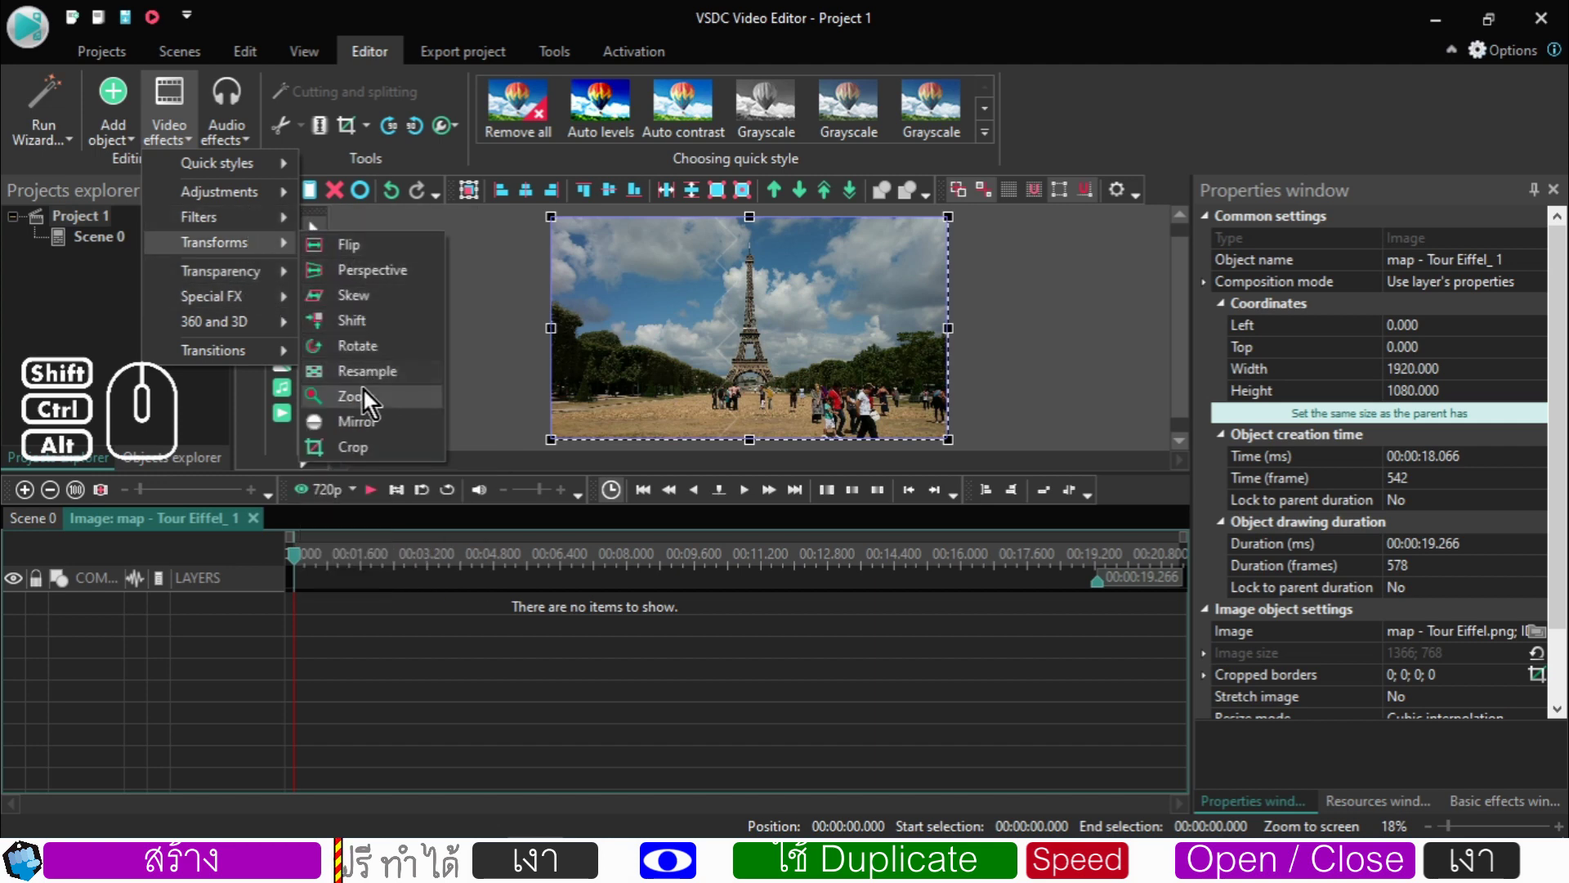
click(367, 403)
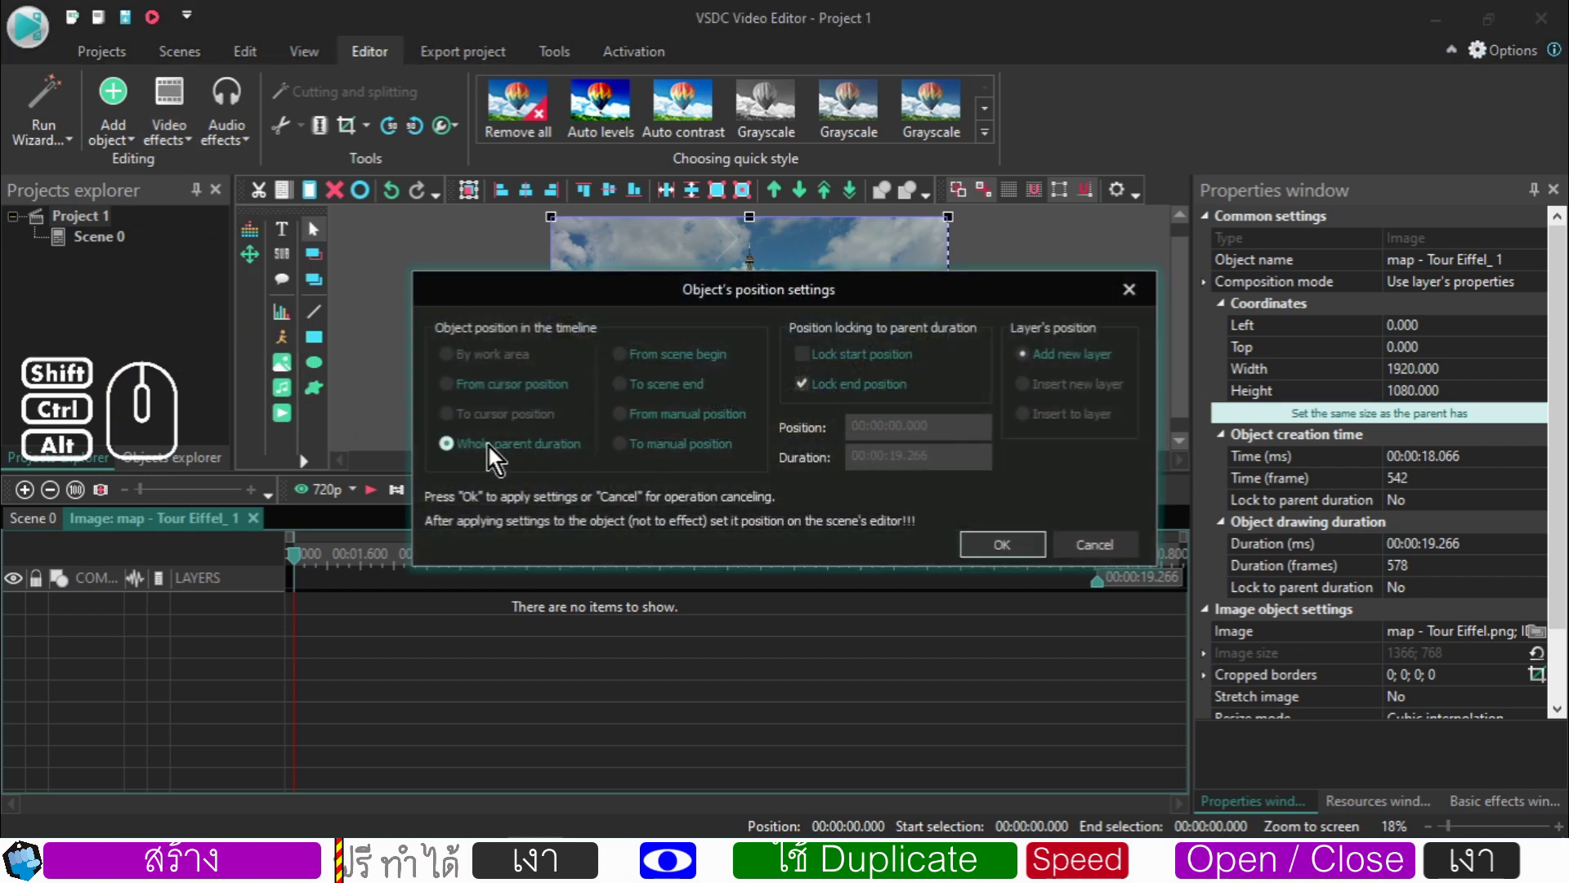
click(471, 397)
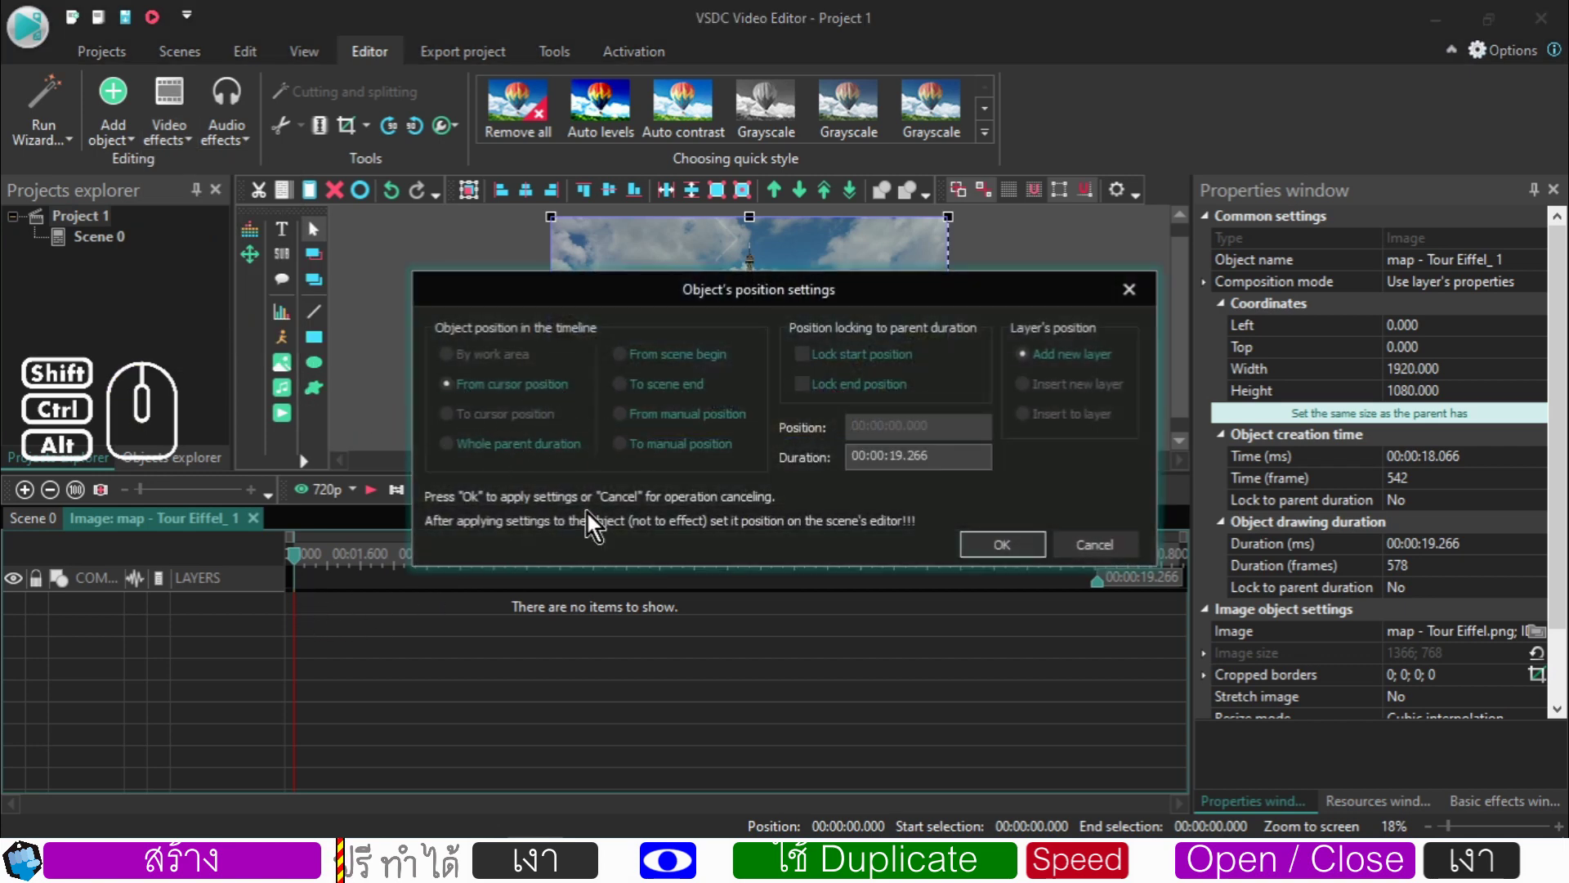
click(892, 450)
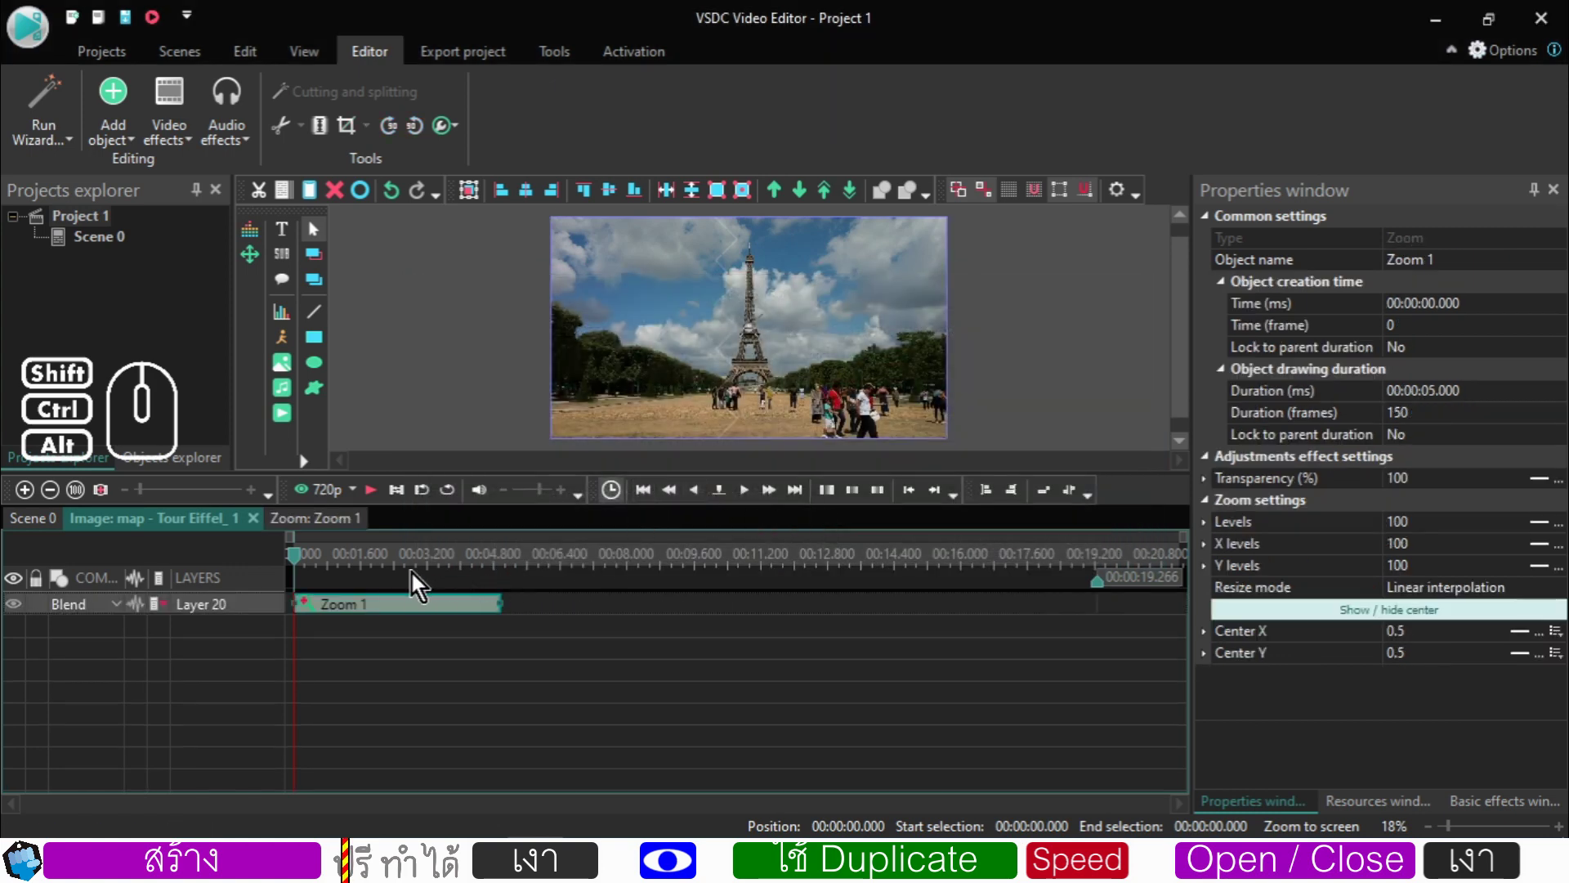
- Set Zoom 1's Levels Final value to 200 so the map grows from 100 to 200
click(410, 564)
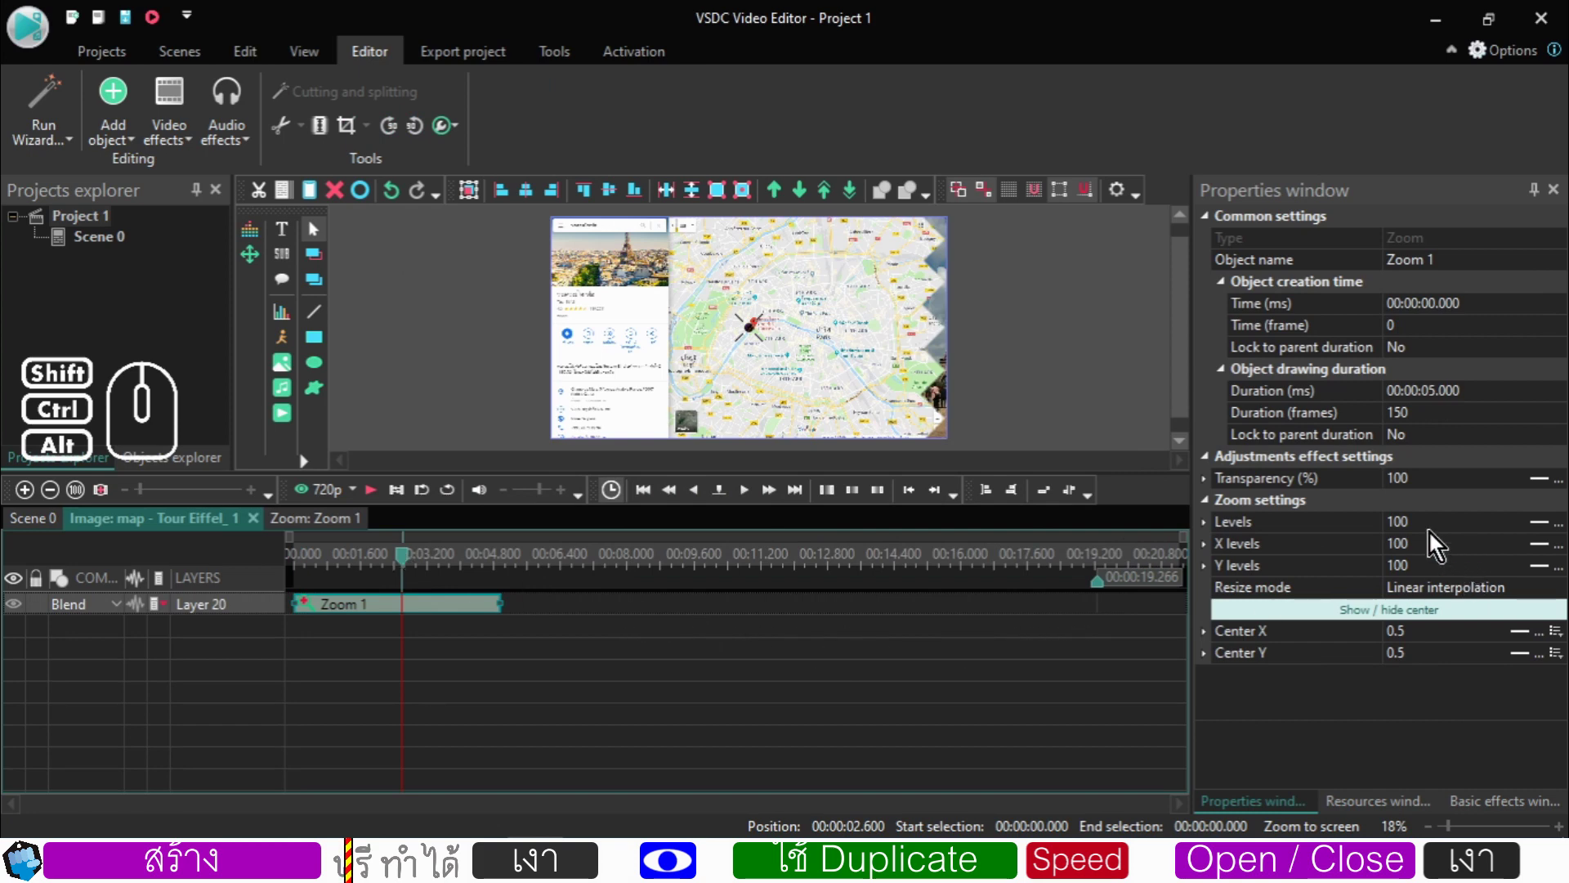
click(1435, 539)
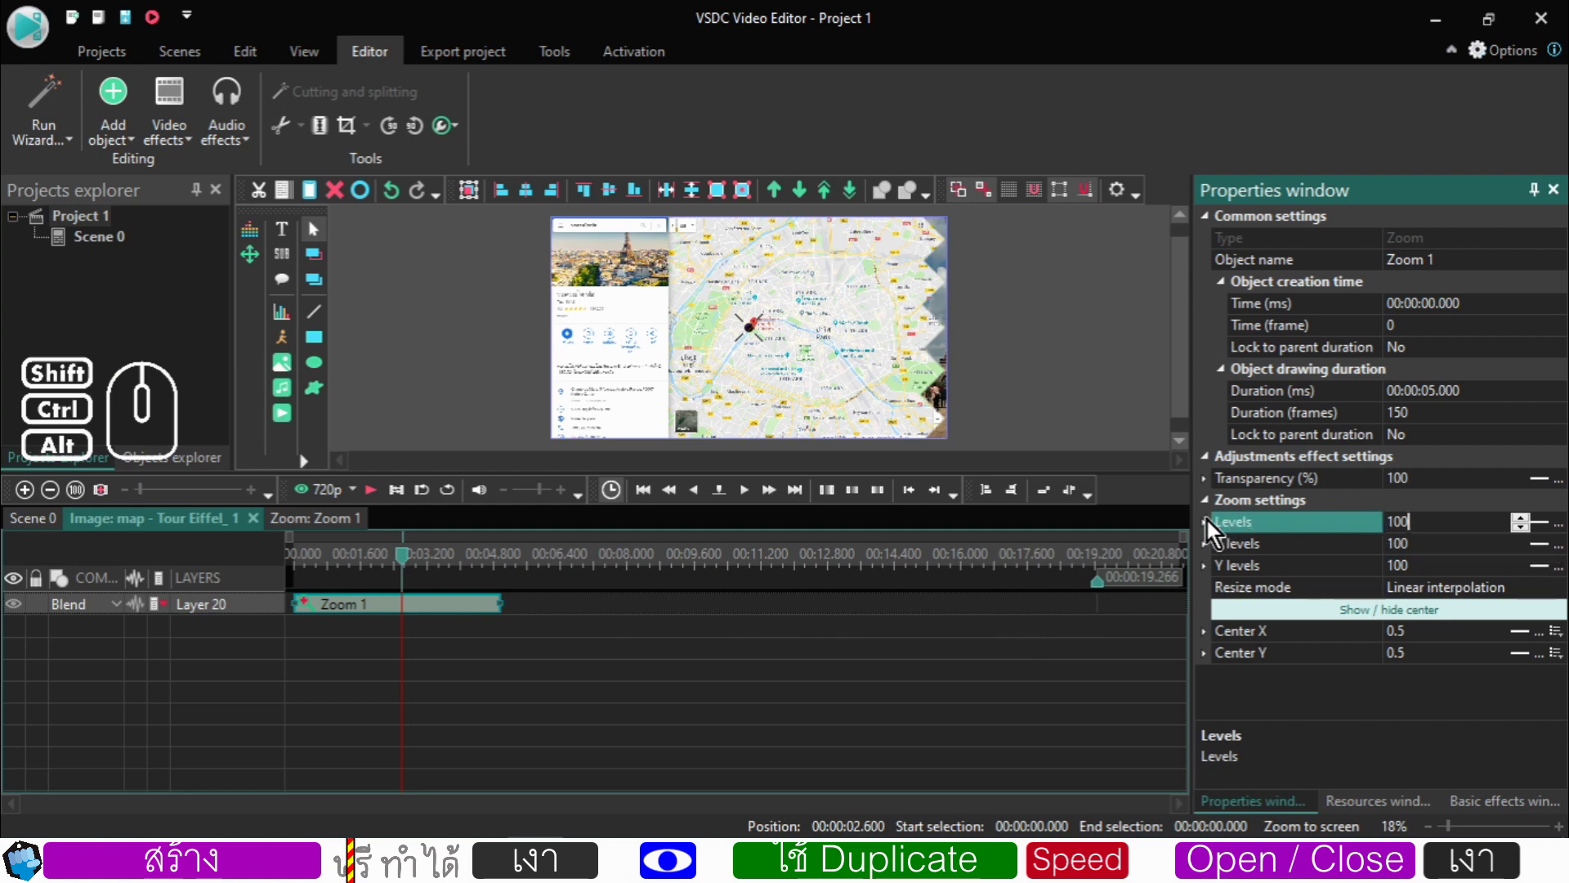
click(1208, 525)
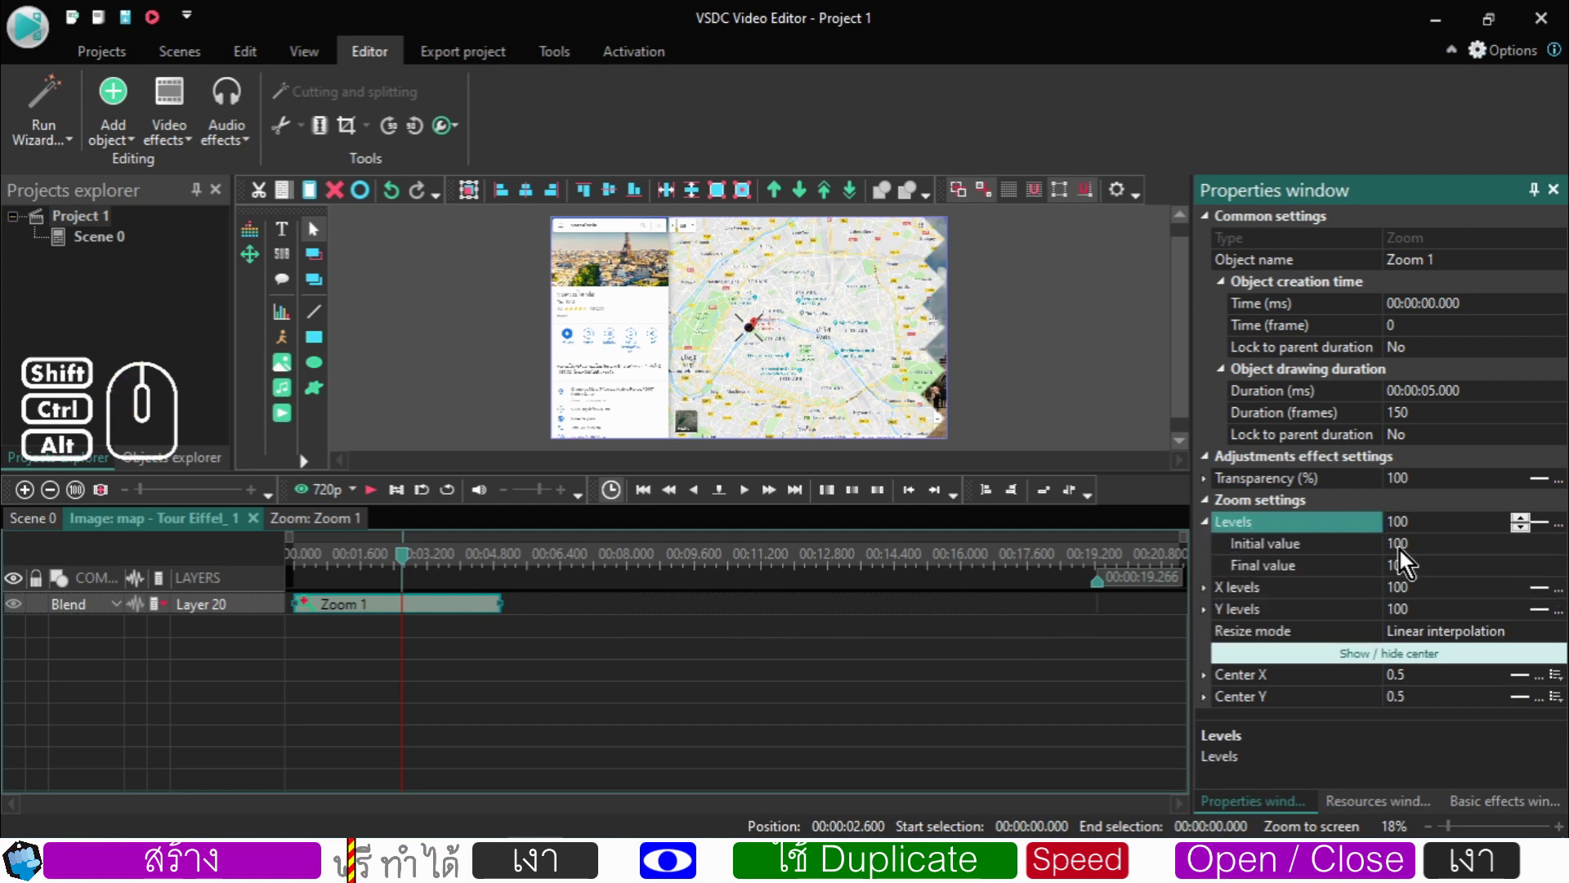
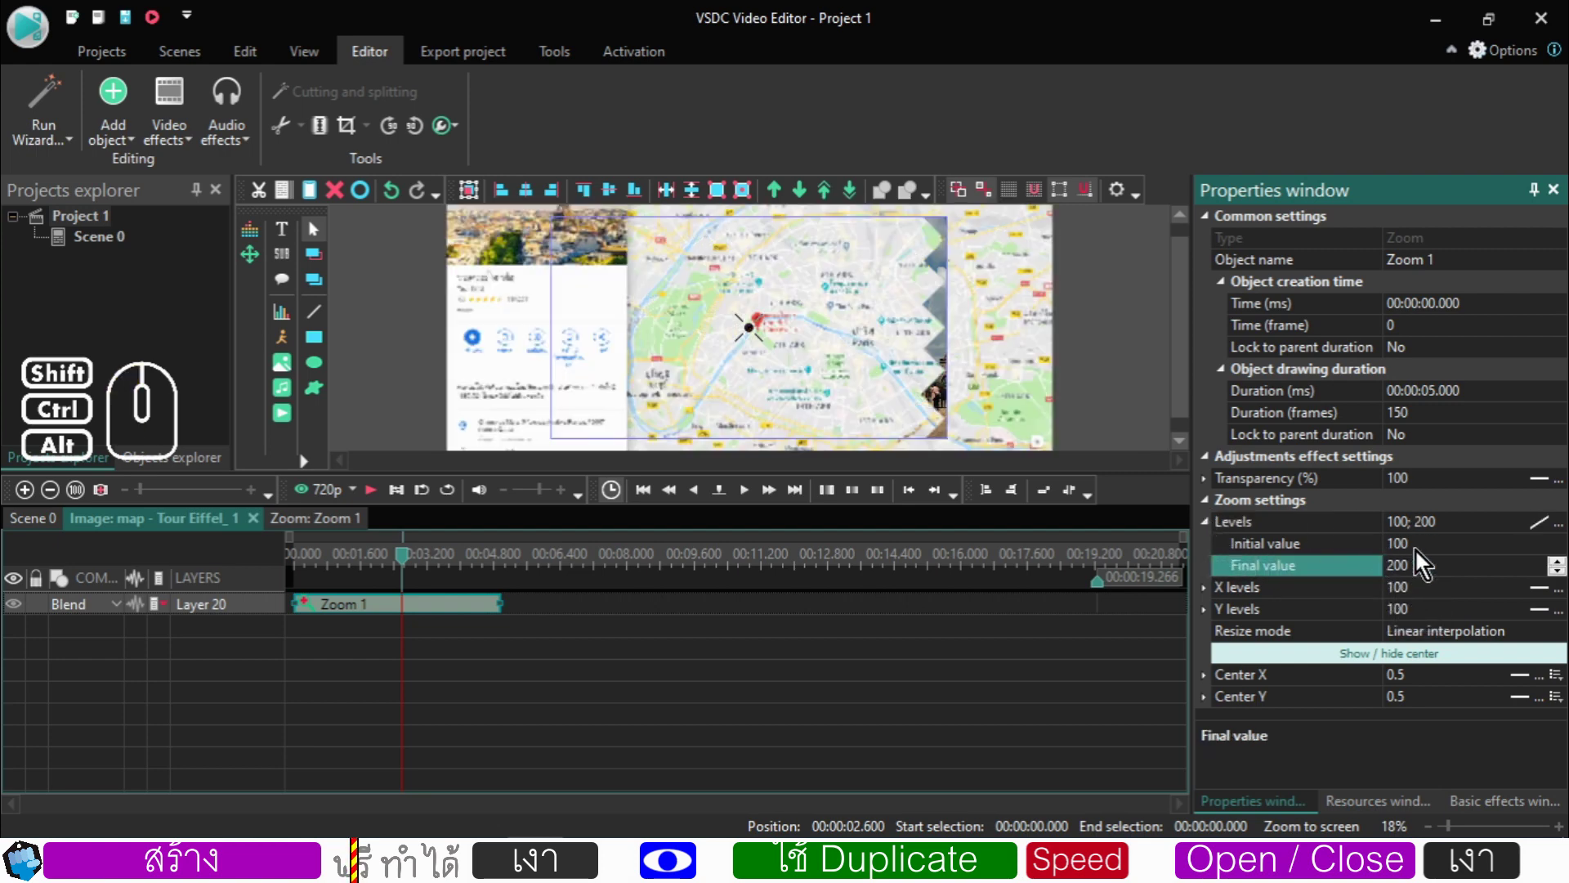
click(1216, 532)
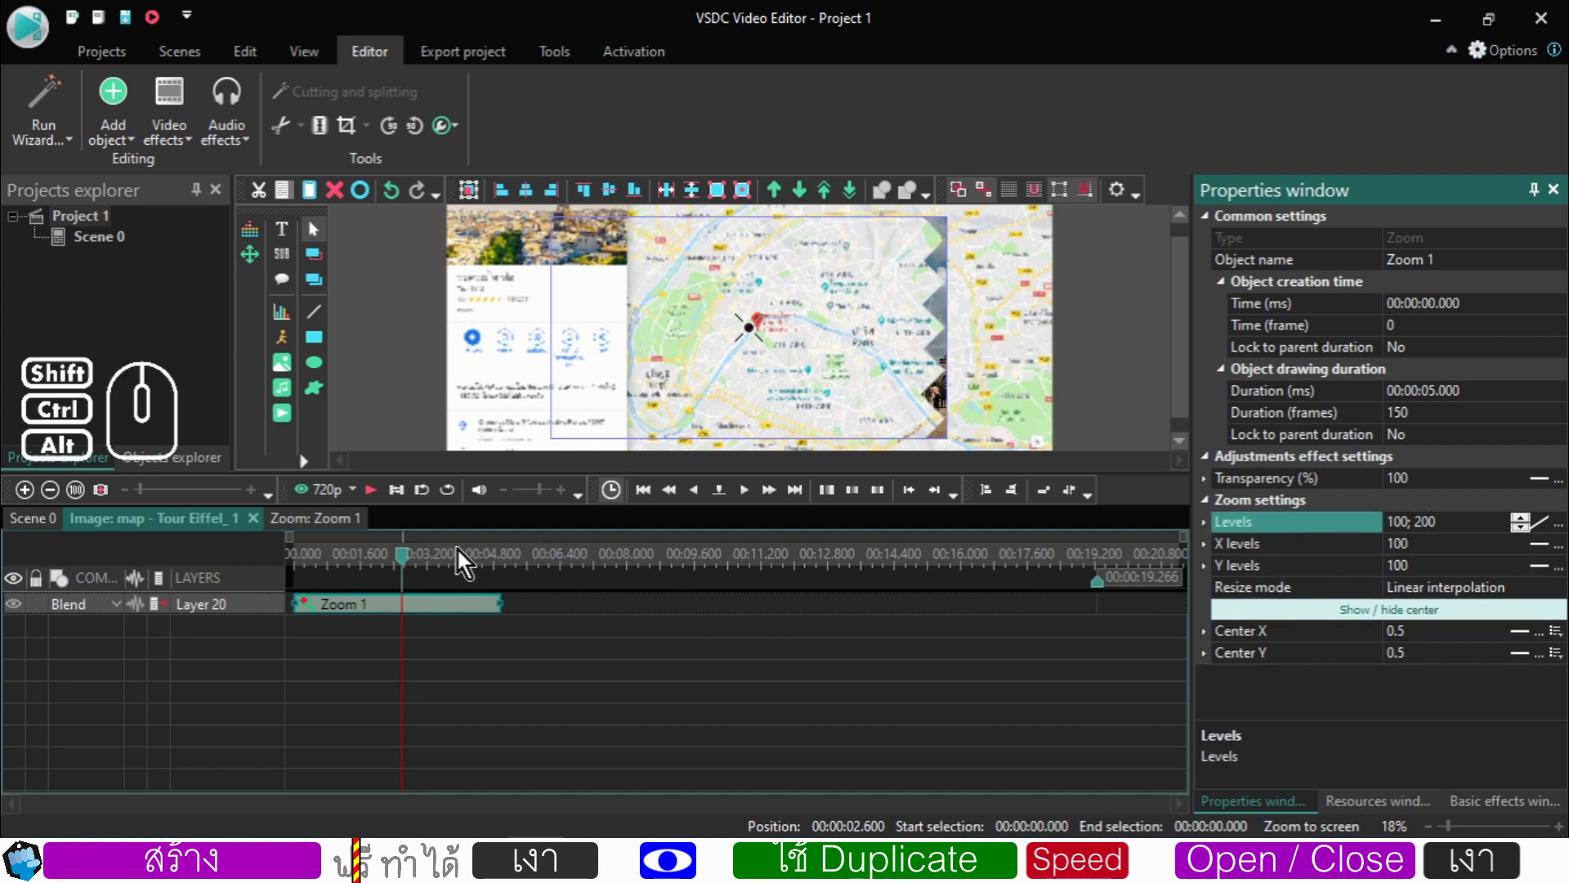
drag(415, 566, 280, 572)
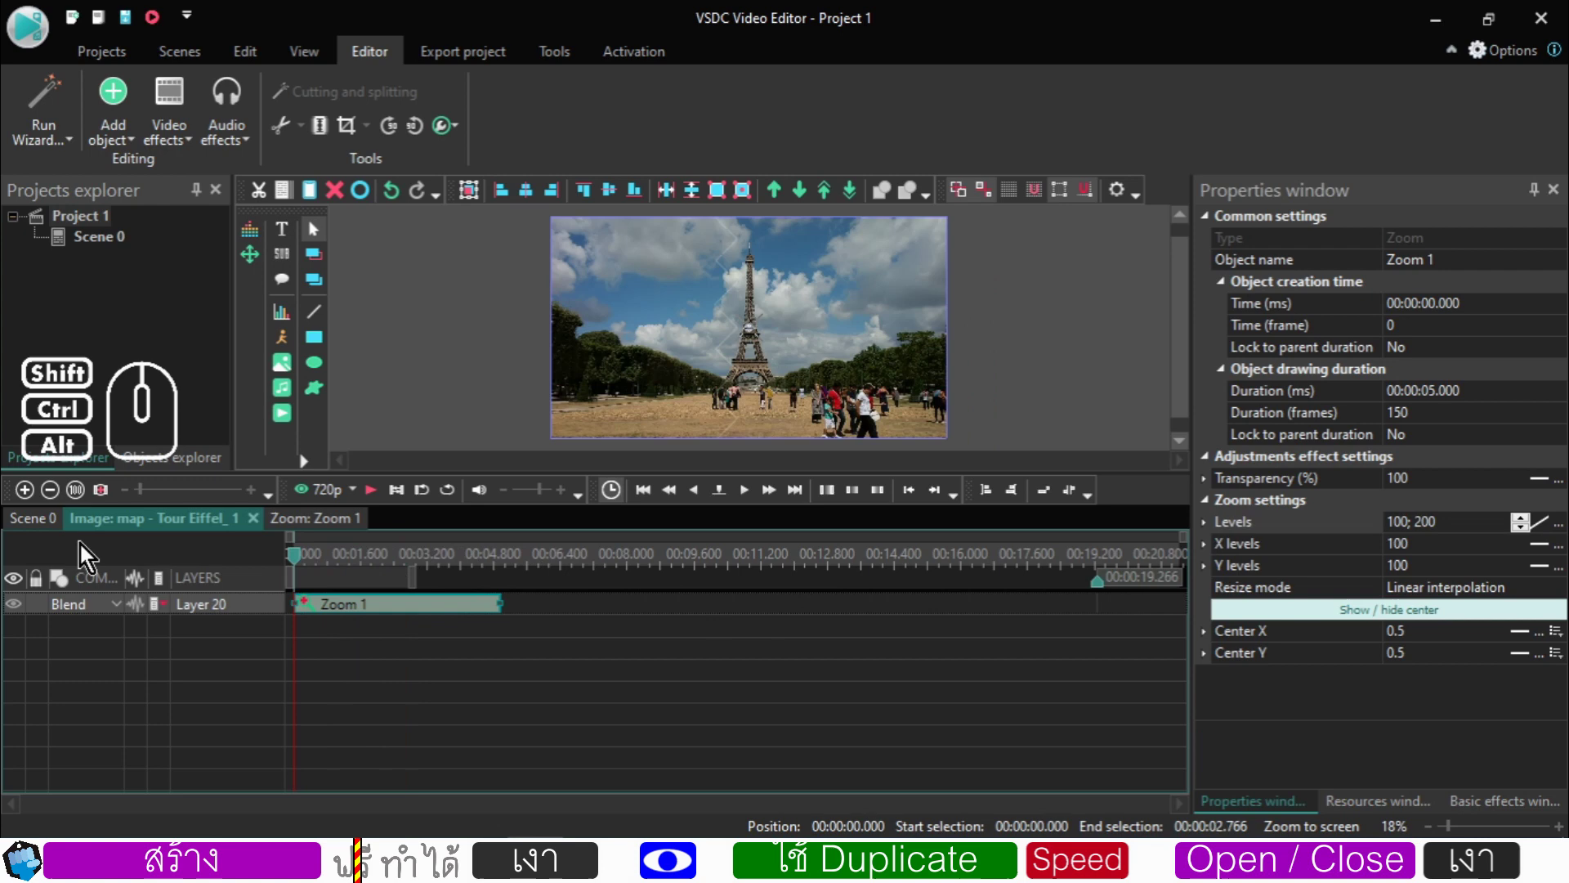
- Back in Scene 0, step frame by frame through the wipe around 19 seconds to preview it
click(45, 527)
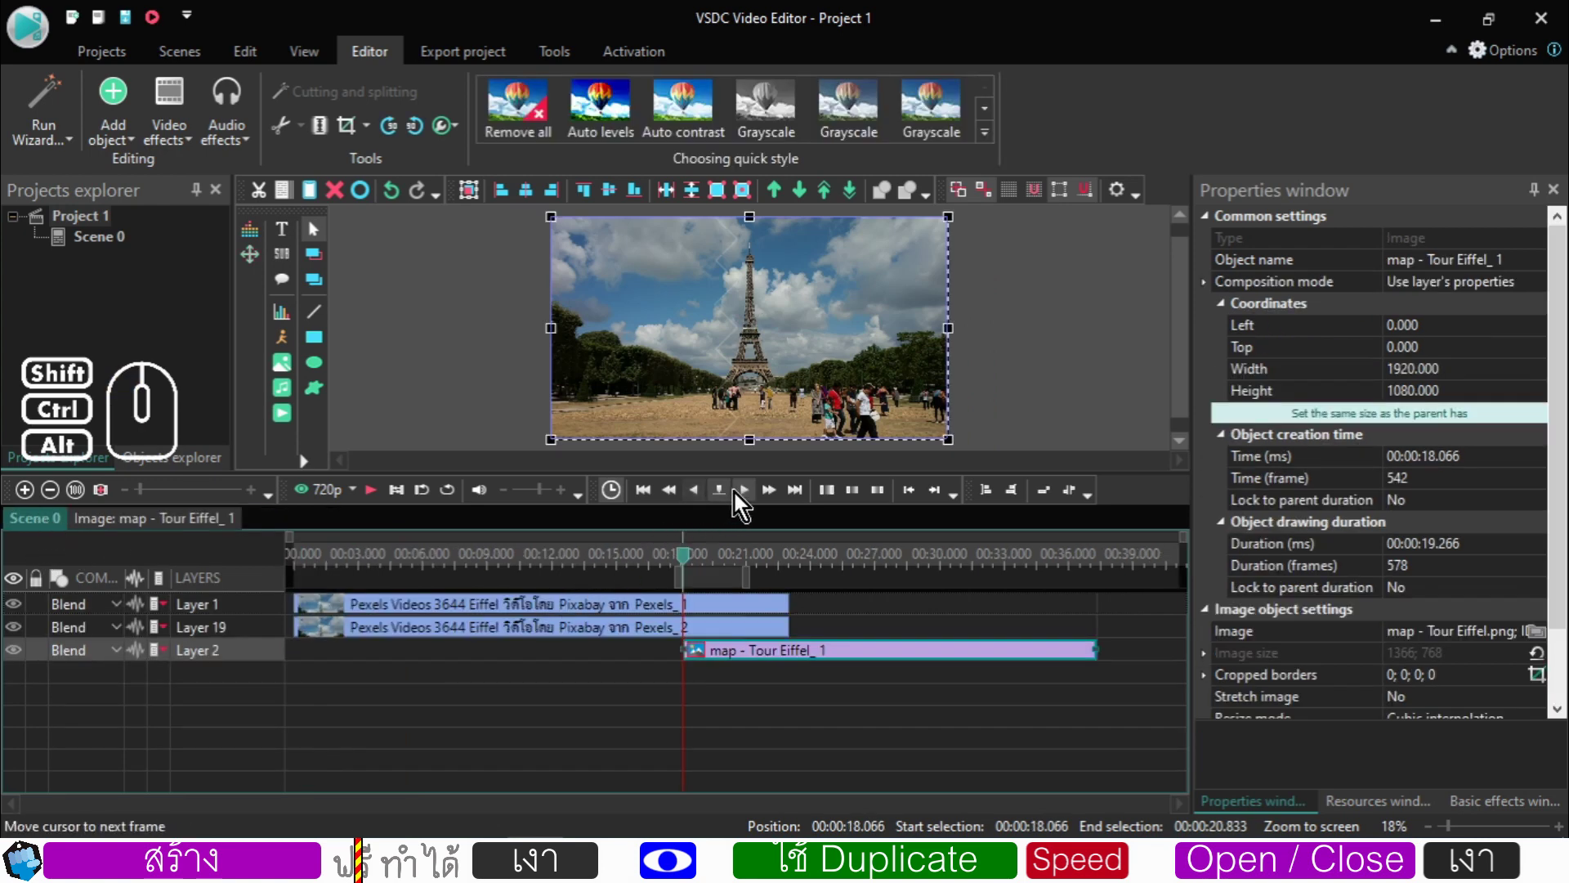
click(747, 497)
click(747, 497)
click(747, 497)
click(747, 497)
click(747, 497)
click(748, 497)
click(747, 497)
click(747, 497)
click(747, 497)
click(747, 497)
click(747, 497)
click(747, 497)
click(747, 497)
click(747, 497)
click(747, 497)
click(747, 497)
click(747, 497)
click(747, 497)
click(747, 497)
double_click(747, 497)
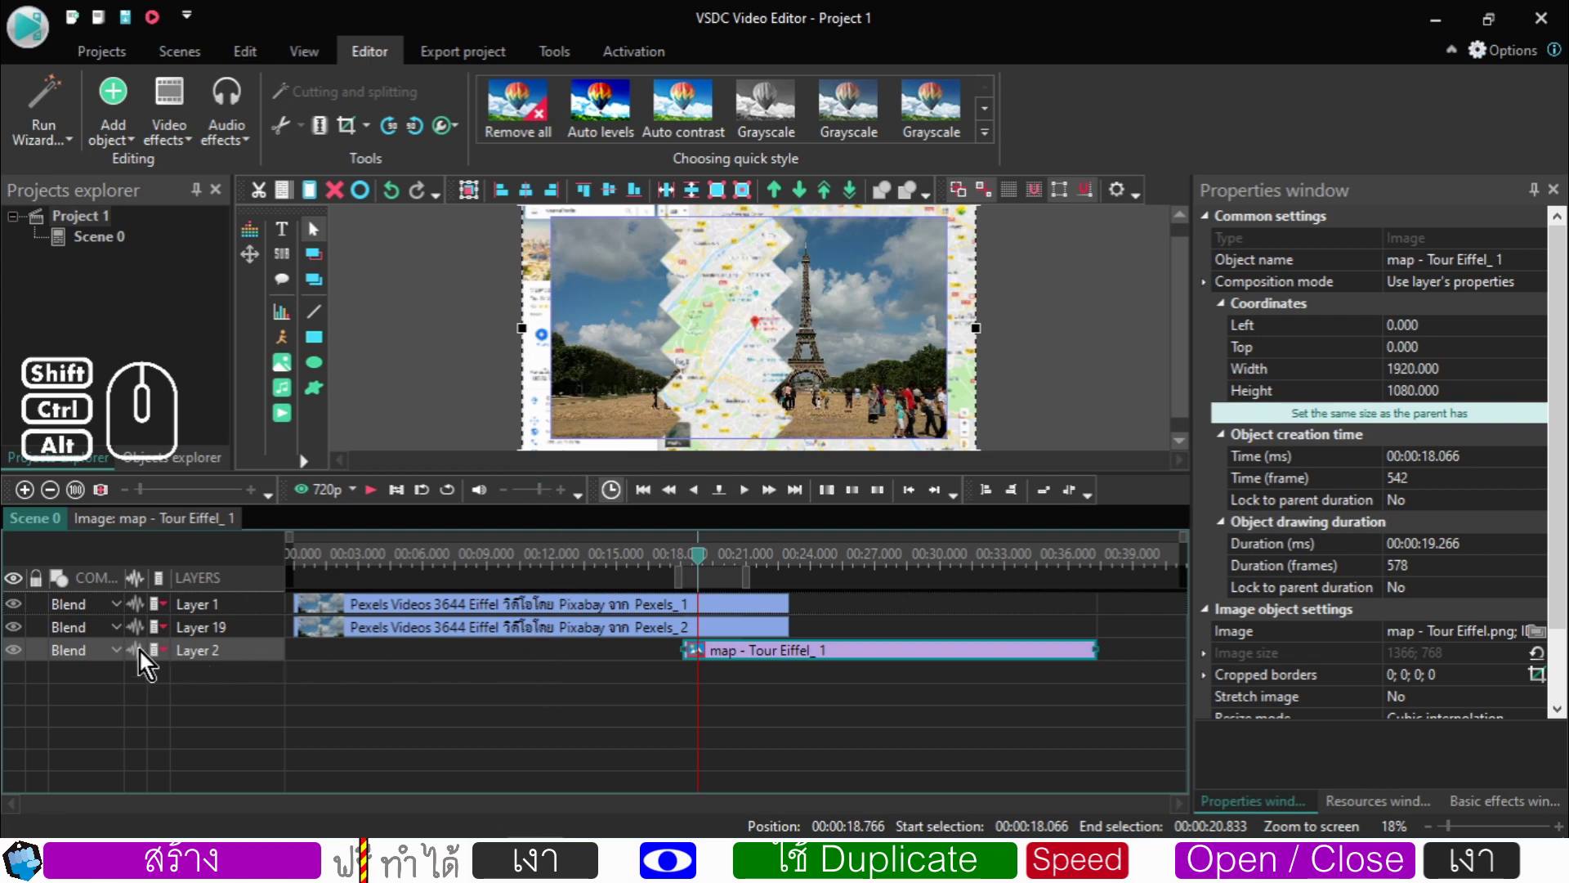
click(738, 681)
click(731, 660)
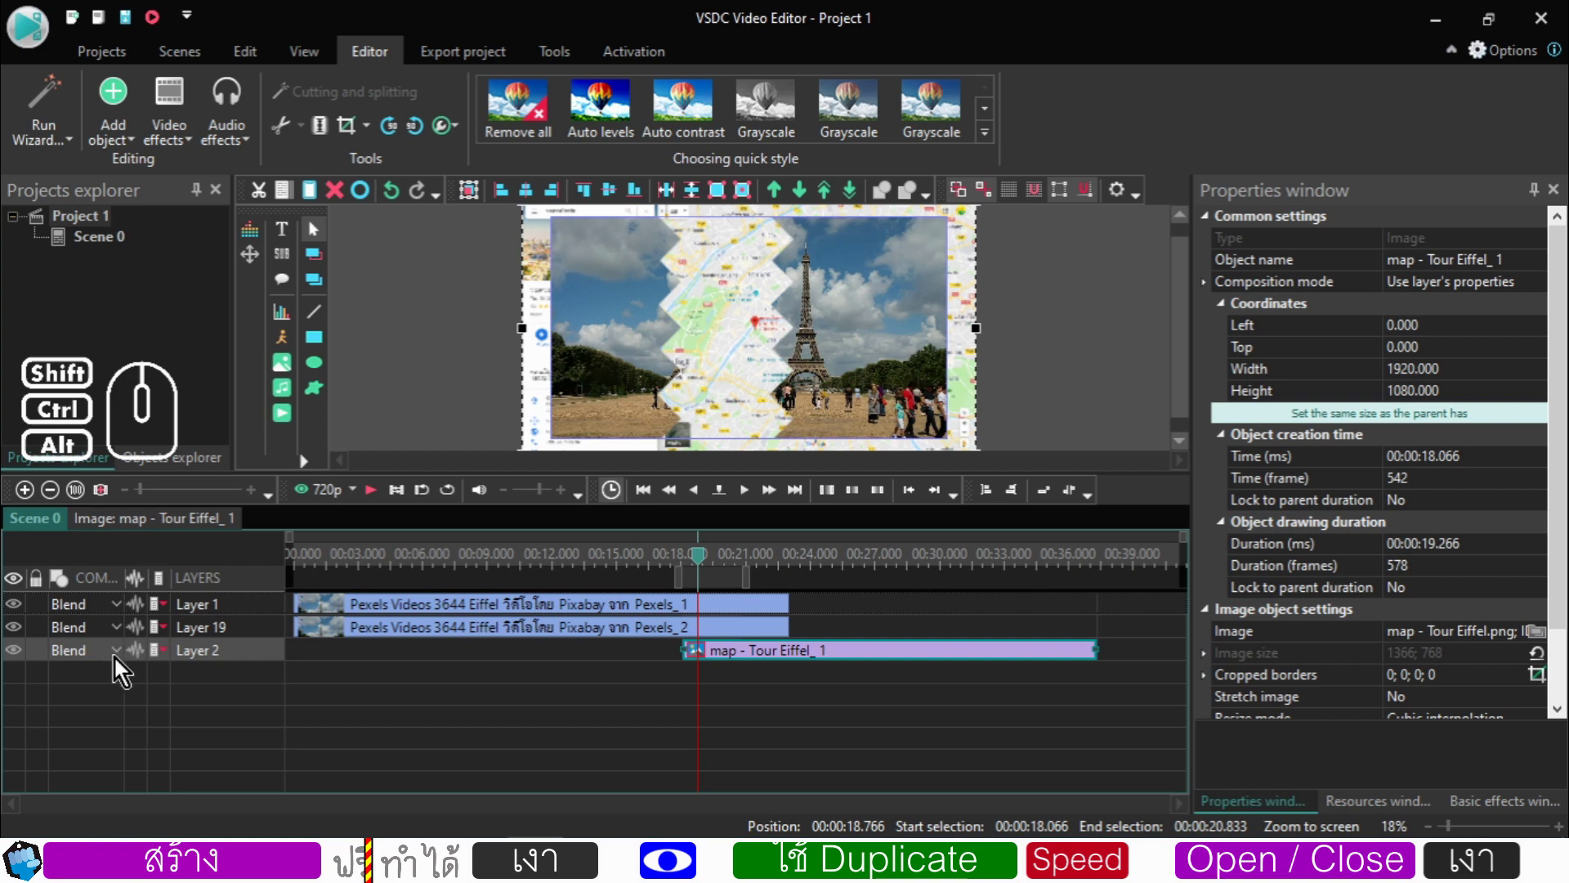
- Set the map layer's (Layer 2) composition mode to Source in and step frames to check it
click(121, 659)
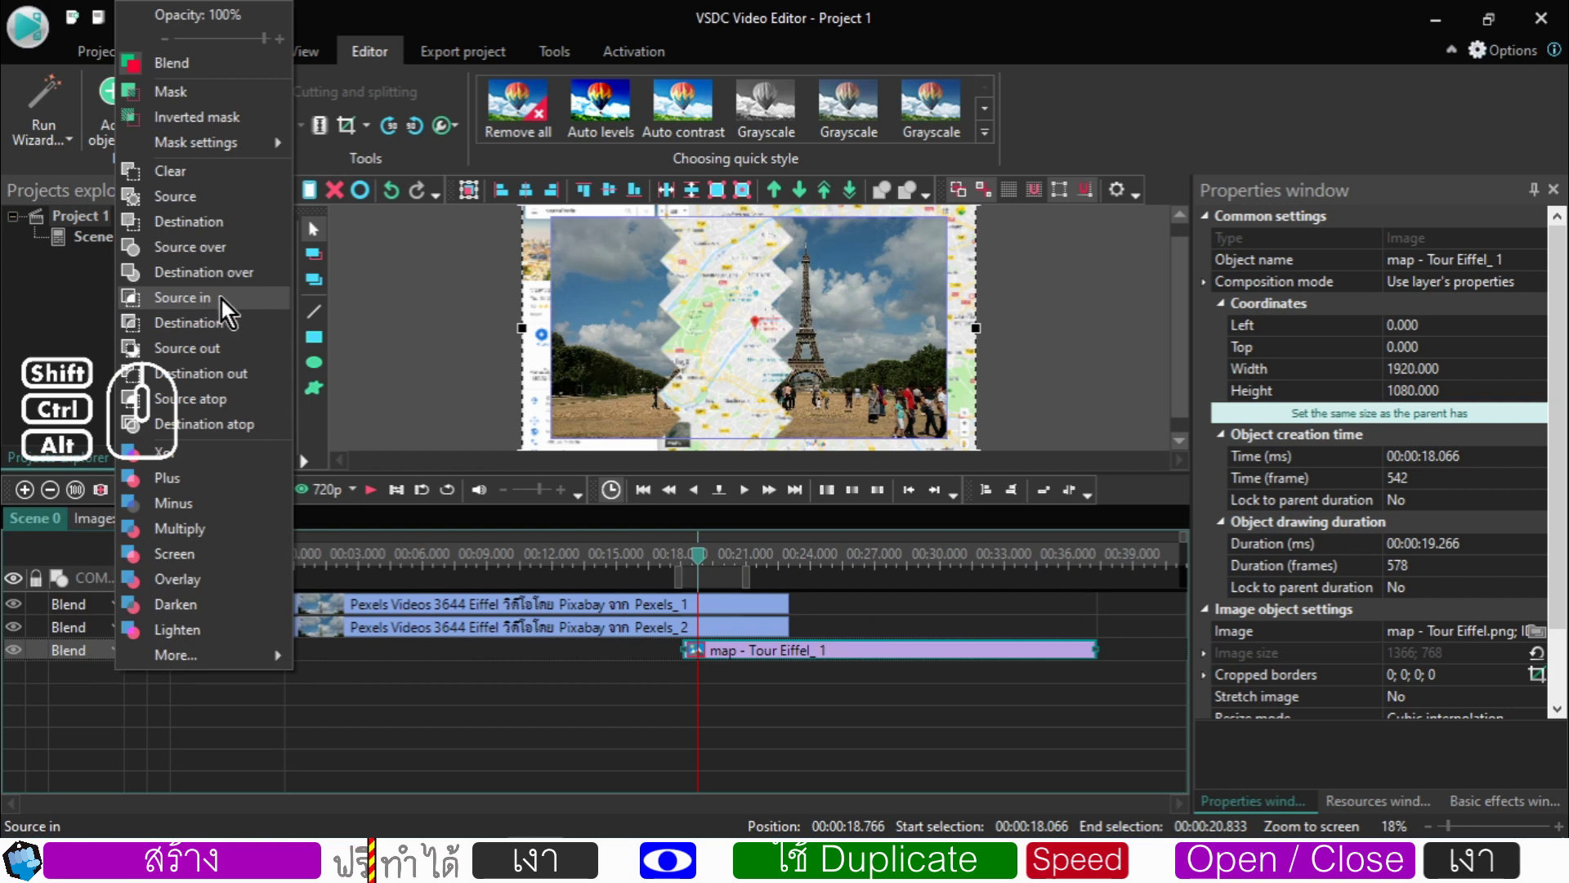
click(231, 304)
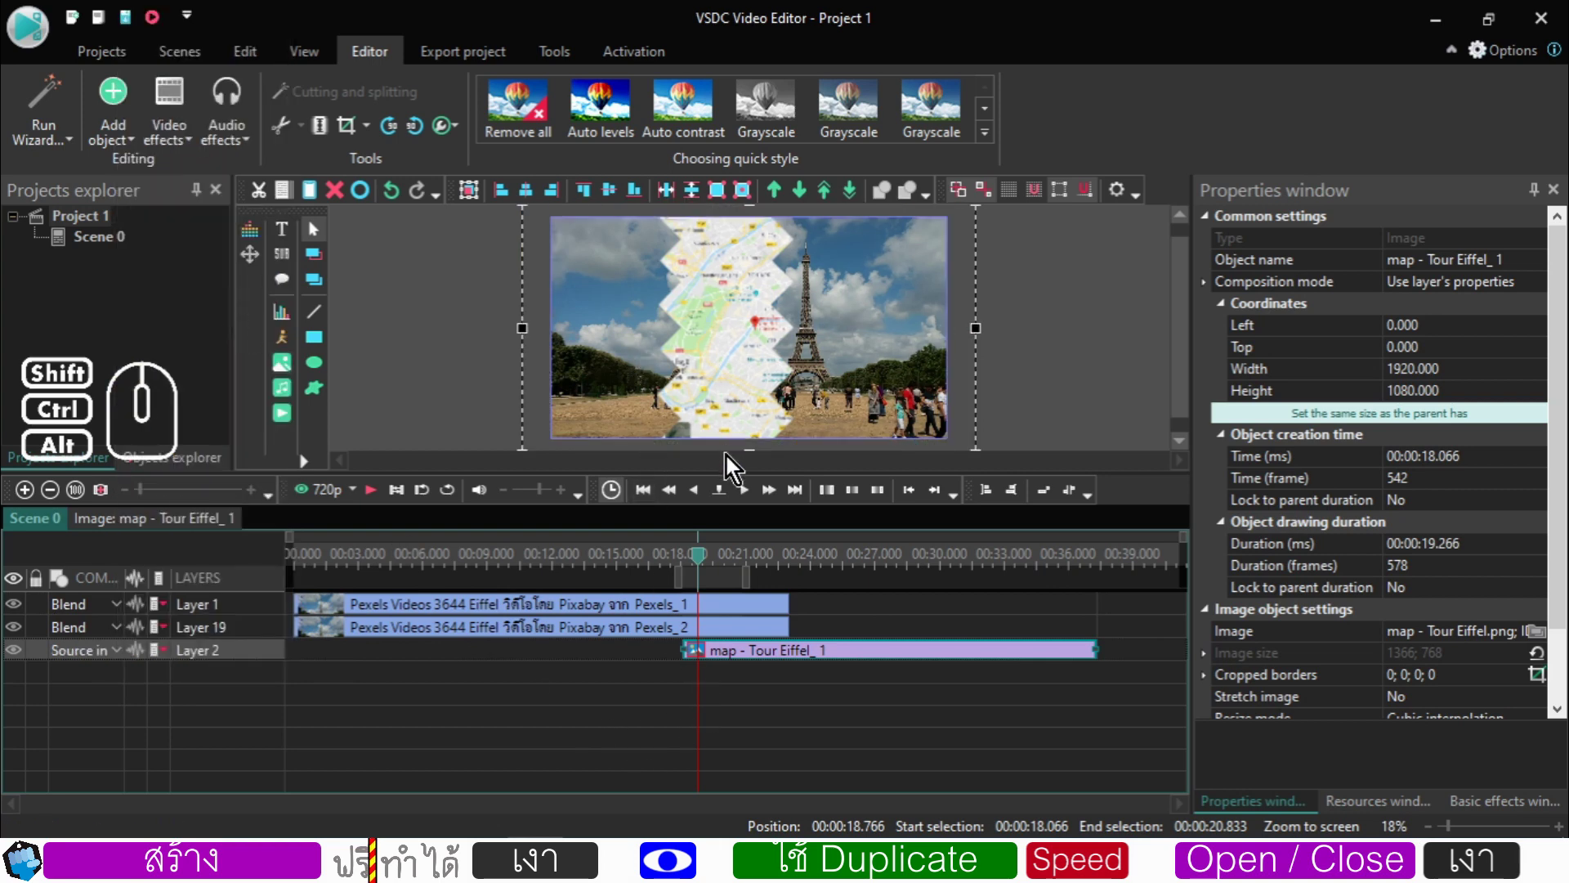
click(745, 501)
click(745, 502)
click(745, 501)
click(745, 501)
click(744, 501)
click(745, 501)
click(744, 501)
click(745, 501)
click(744, 501)
click(744, 501)
click(745, 501)
double_click(745, 501)
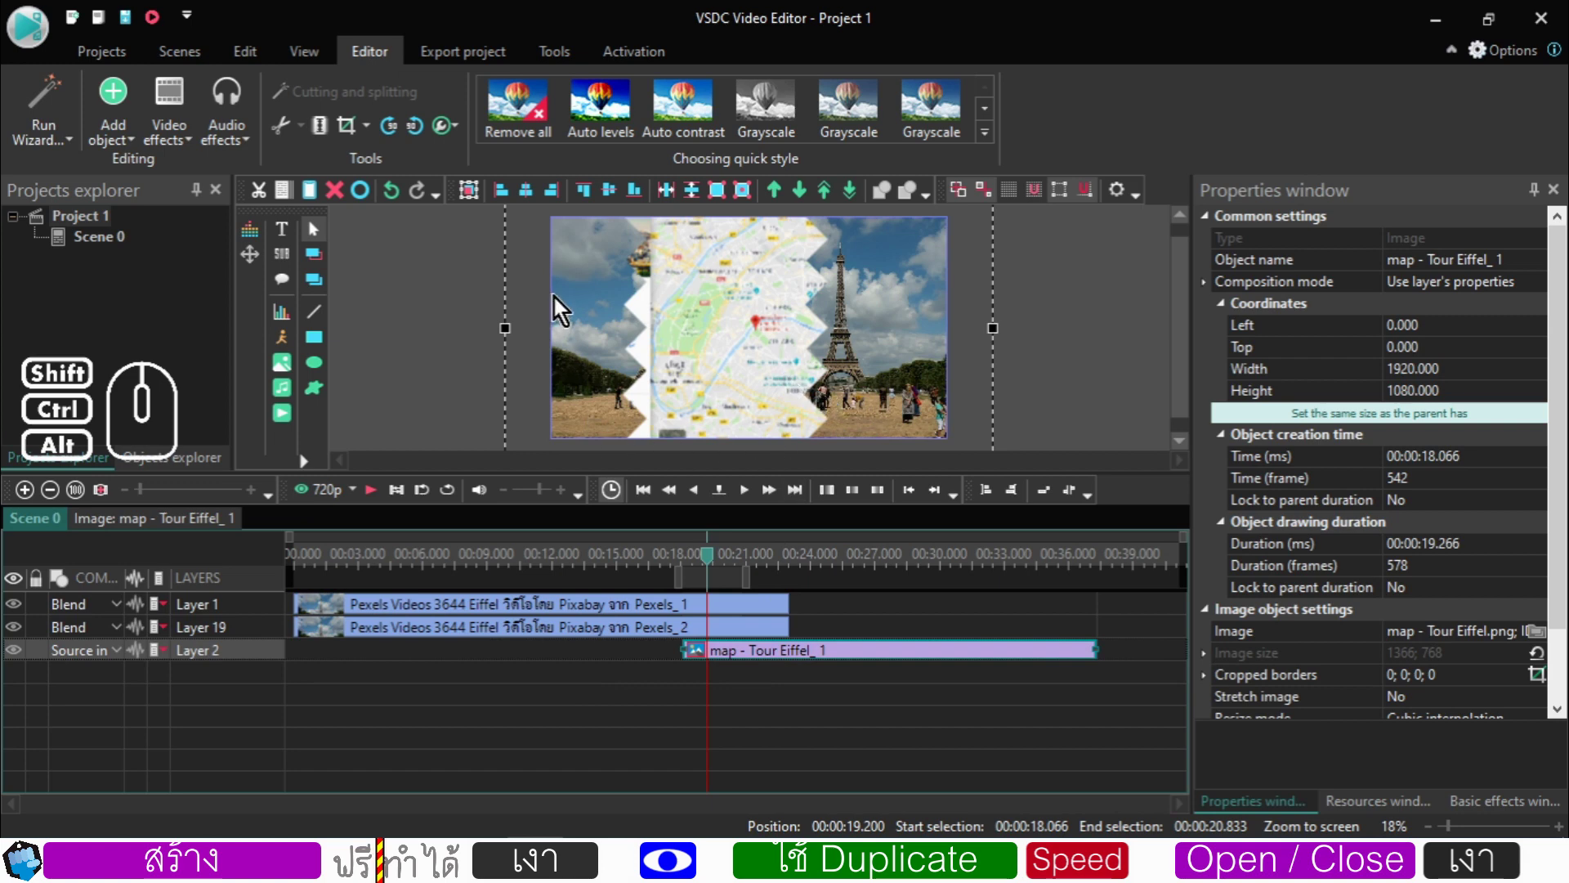
- Step further through the wipe, confirming the zooming map stays inside the zigzag panels
drag(714, 569, 708, 575)
click(755, 490)
click(755, 491)
click(755, 491)
click(756, 491)
click(755, 490)
click(755, 490)
click(755, 491)
click(755, 490)
click(755, 490)
click(756, 490)
click(755, 491)
click(755, 491)
click(756, 490)
click(755, 490)
click(756, 490)
click(755, 490)
click(755, 490)
click(755, 490)
click(755, 491)
click(755, 491)
click(755, 491)
double_click(756, 491)
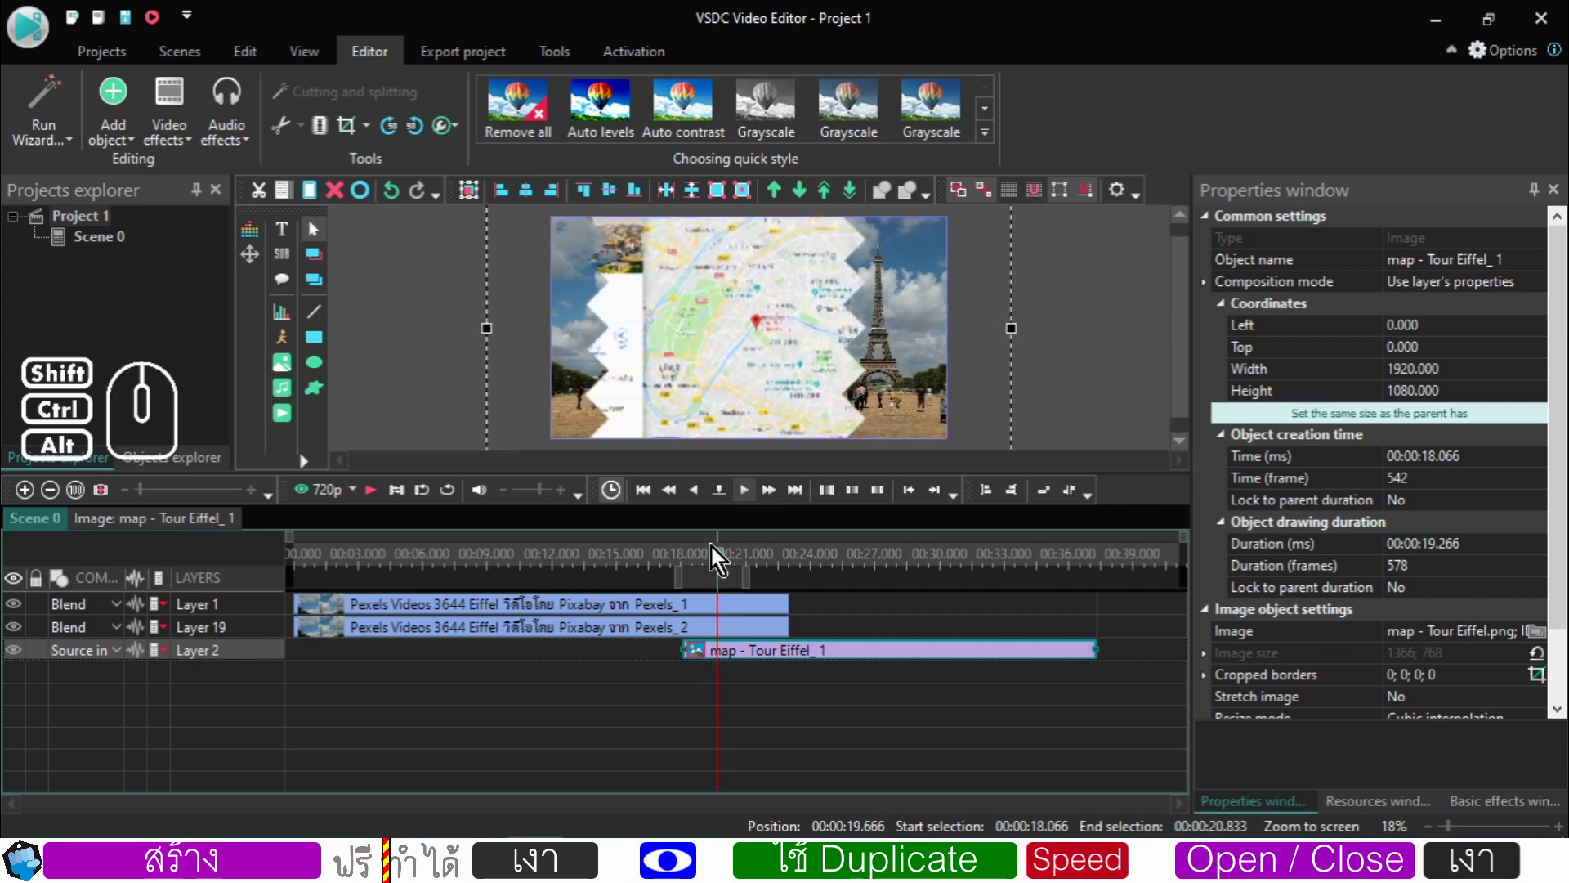
drag(727, 569, 659, 575)
click(375, 497)
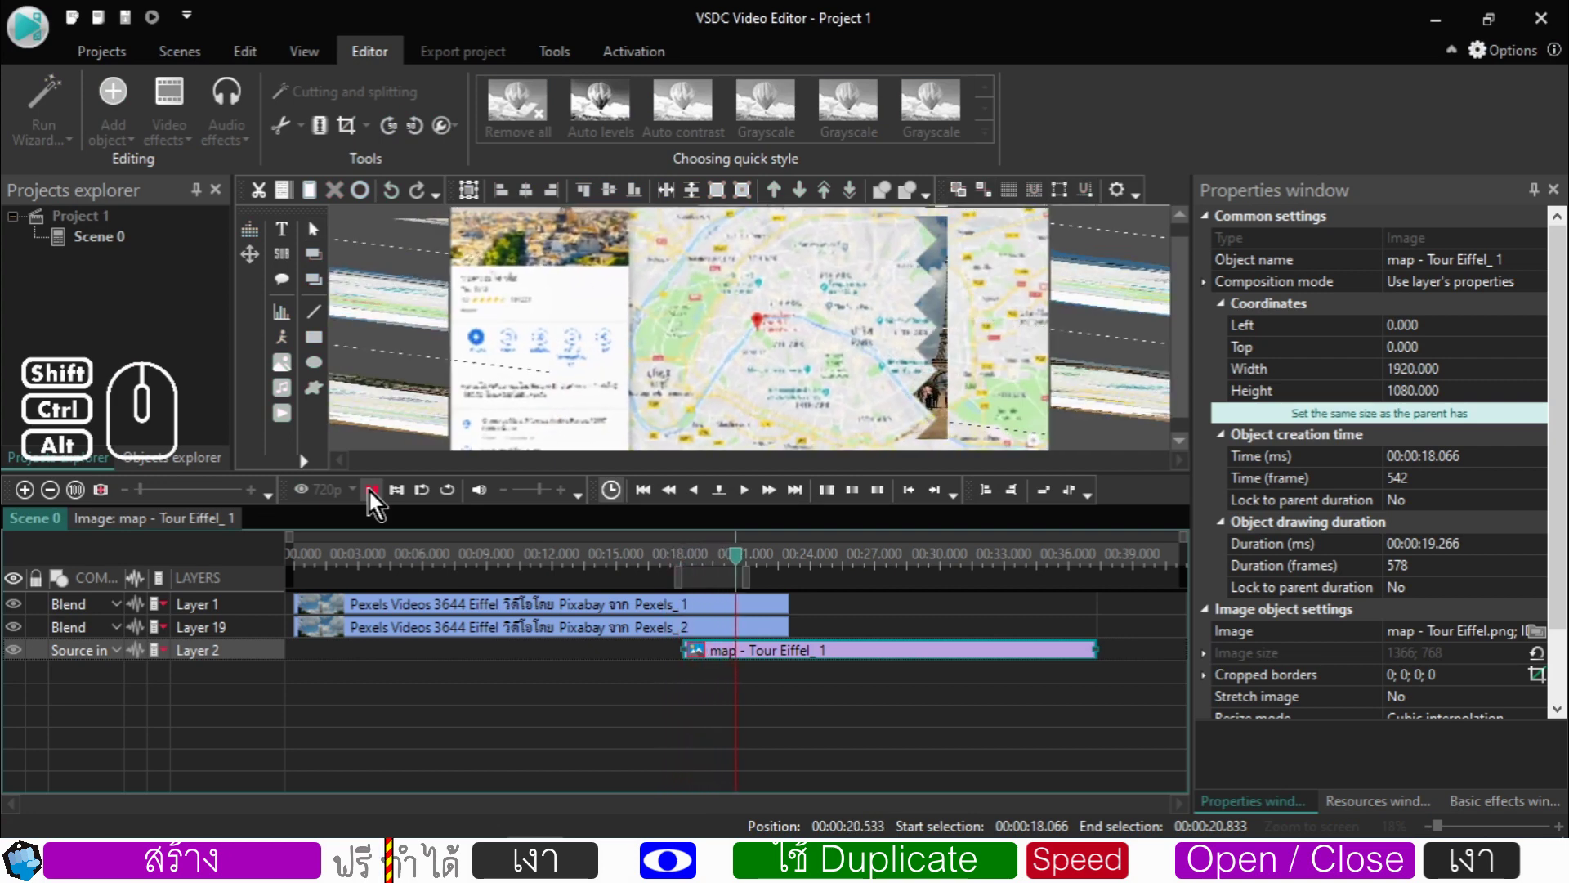
click(374, 497)
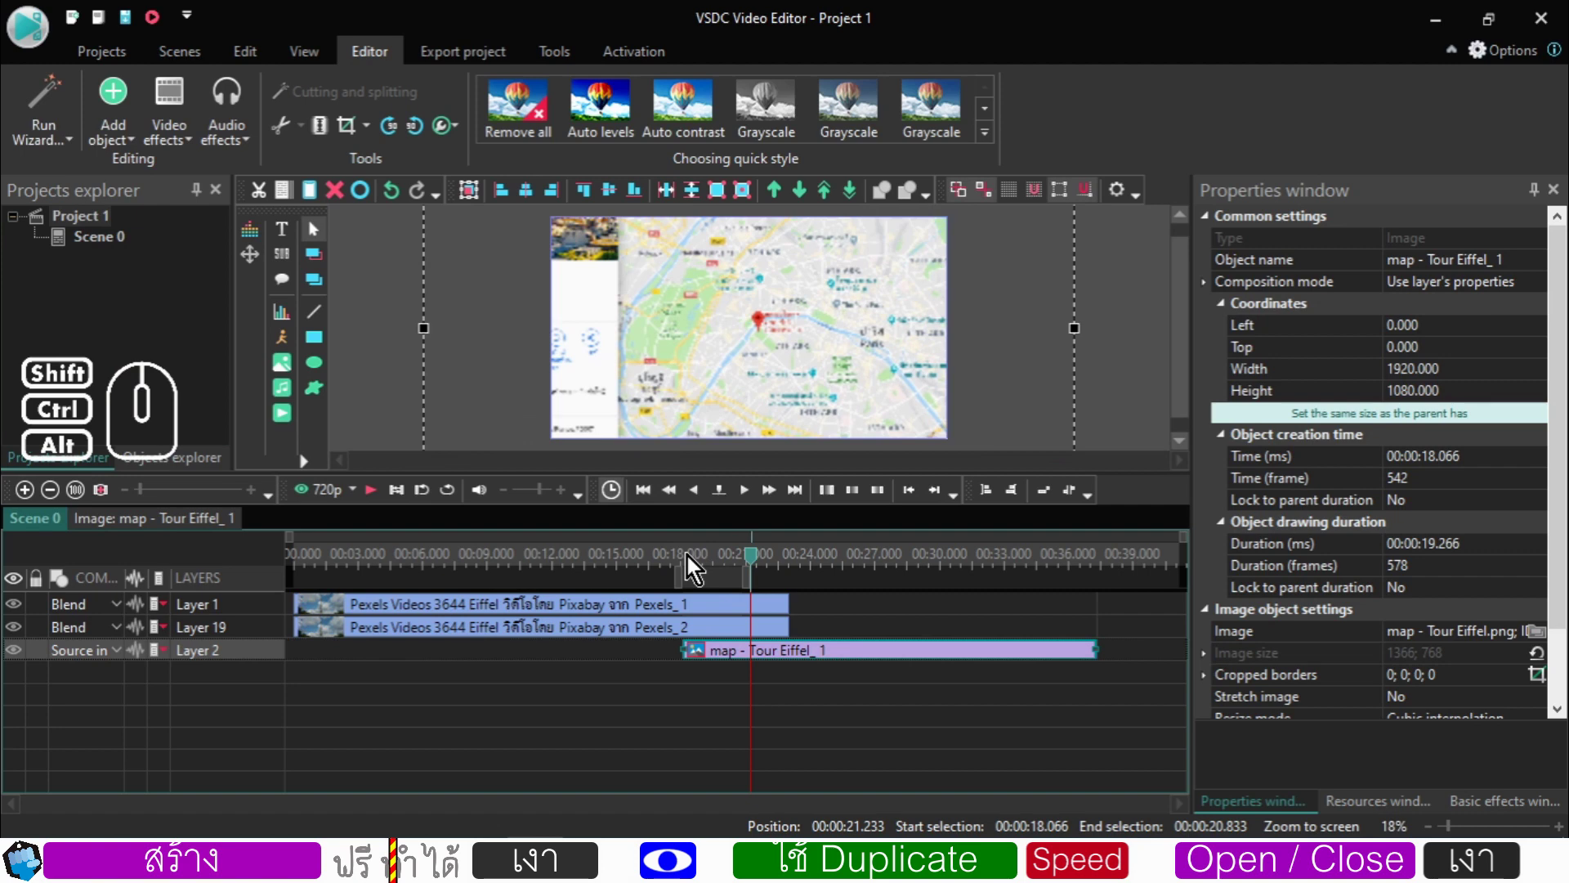
click(693, 564)
drag(693, 564, 713, 569)
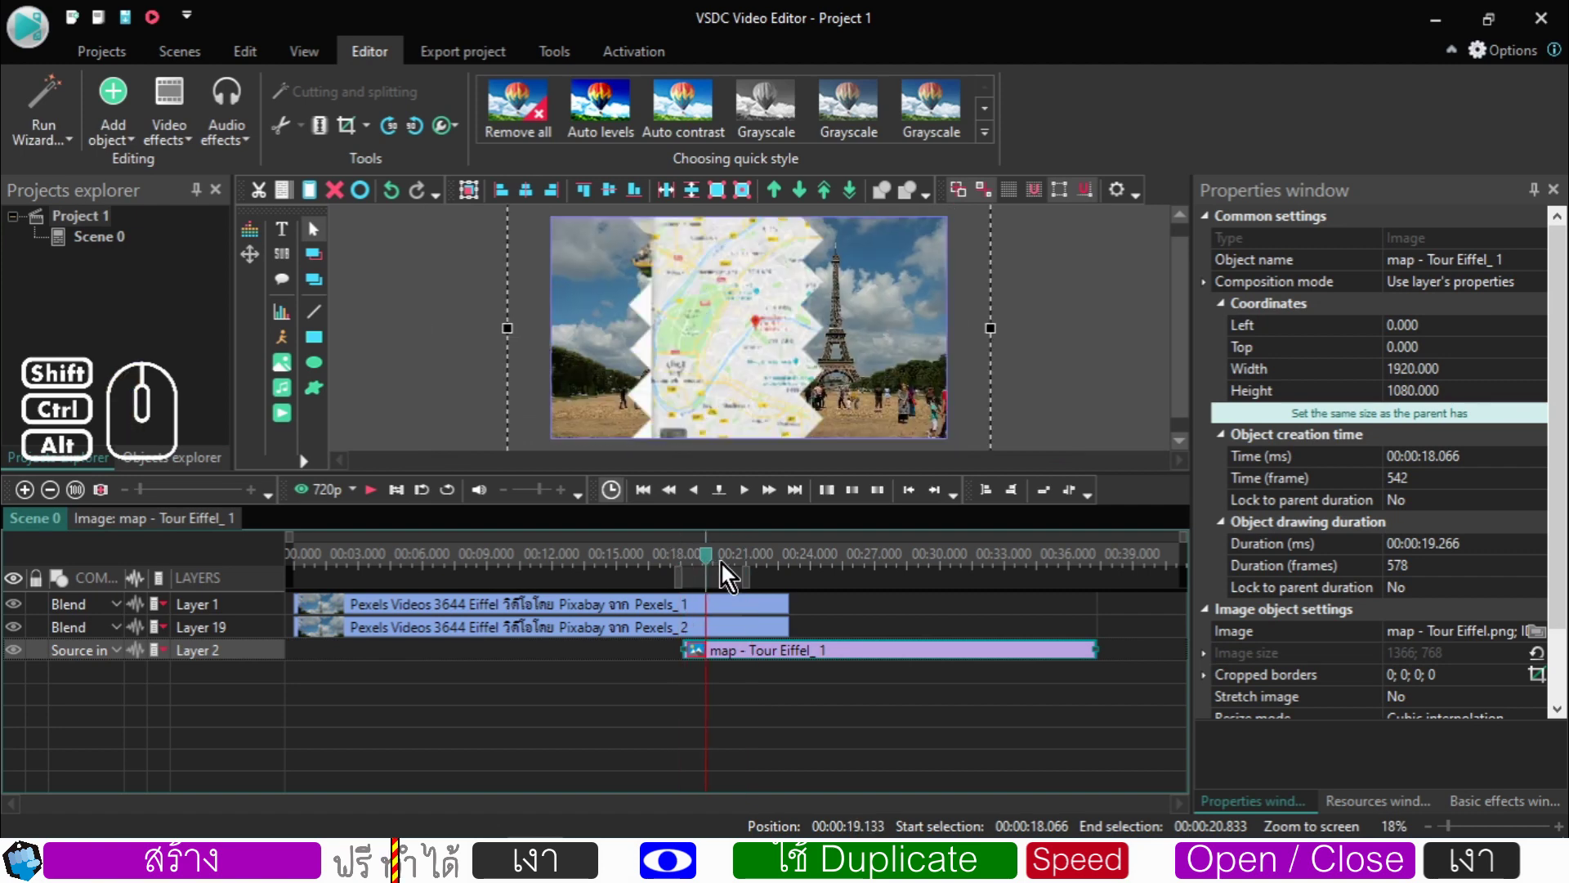
click(733, 572)
click(767, 562)
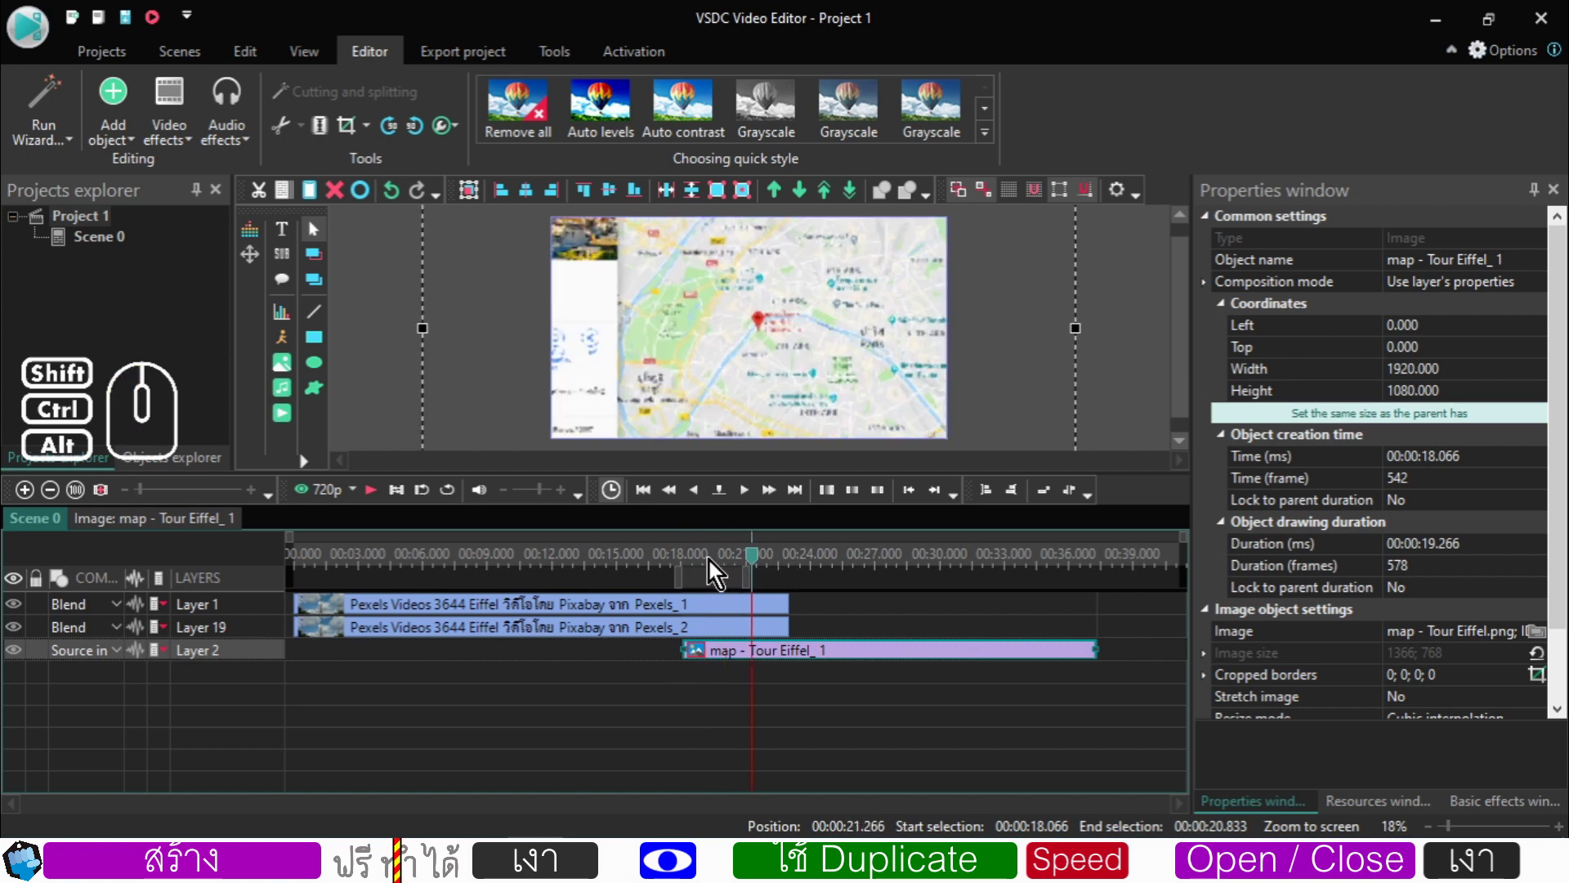
click(161, 26)
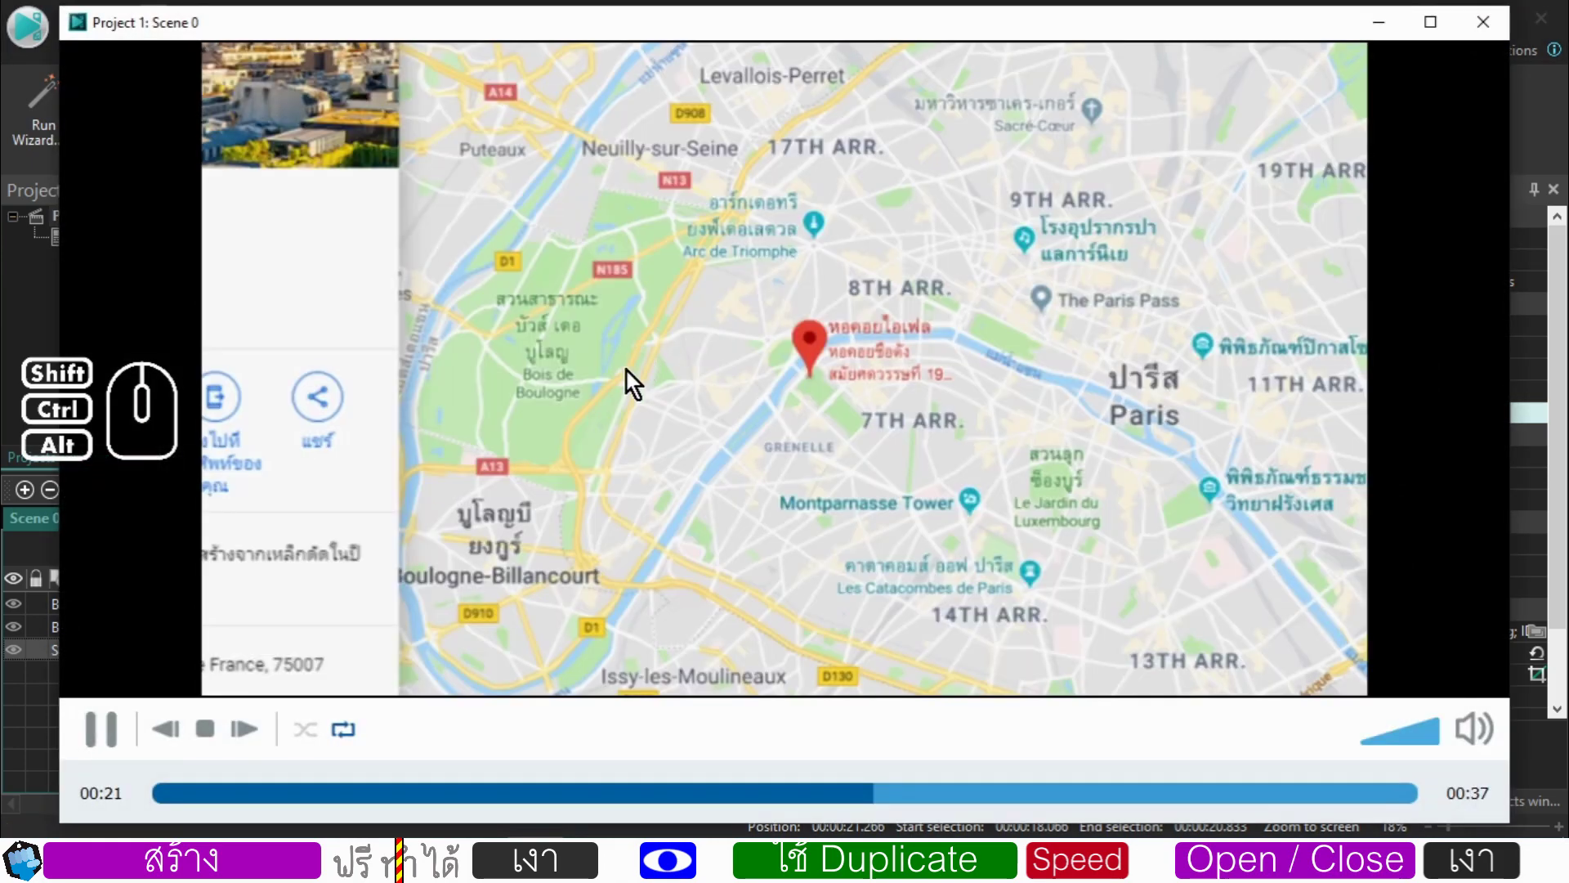
click(690, 804)
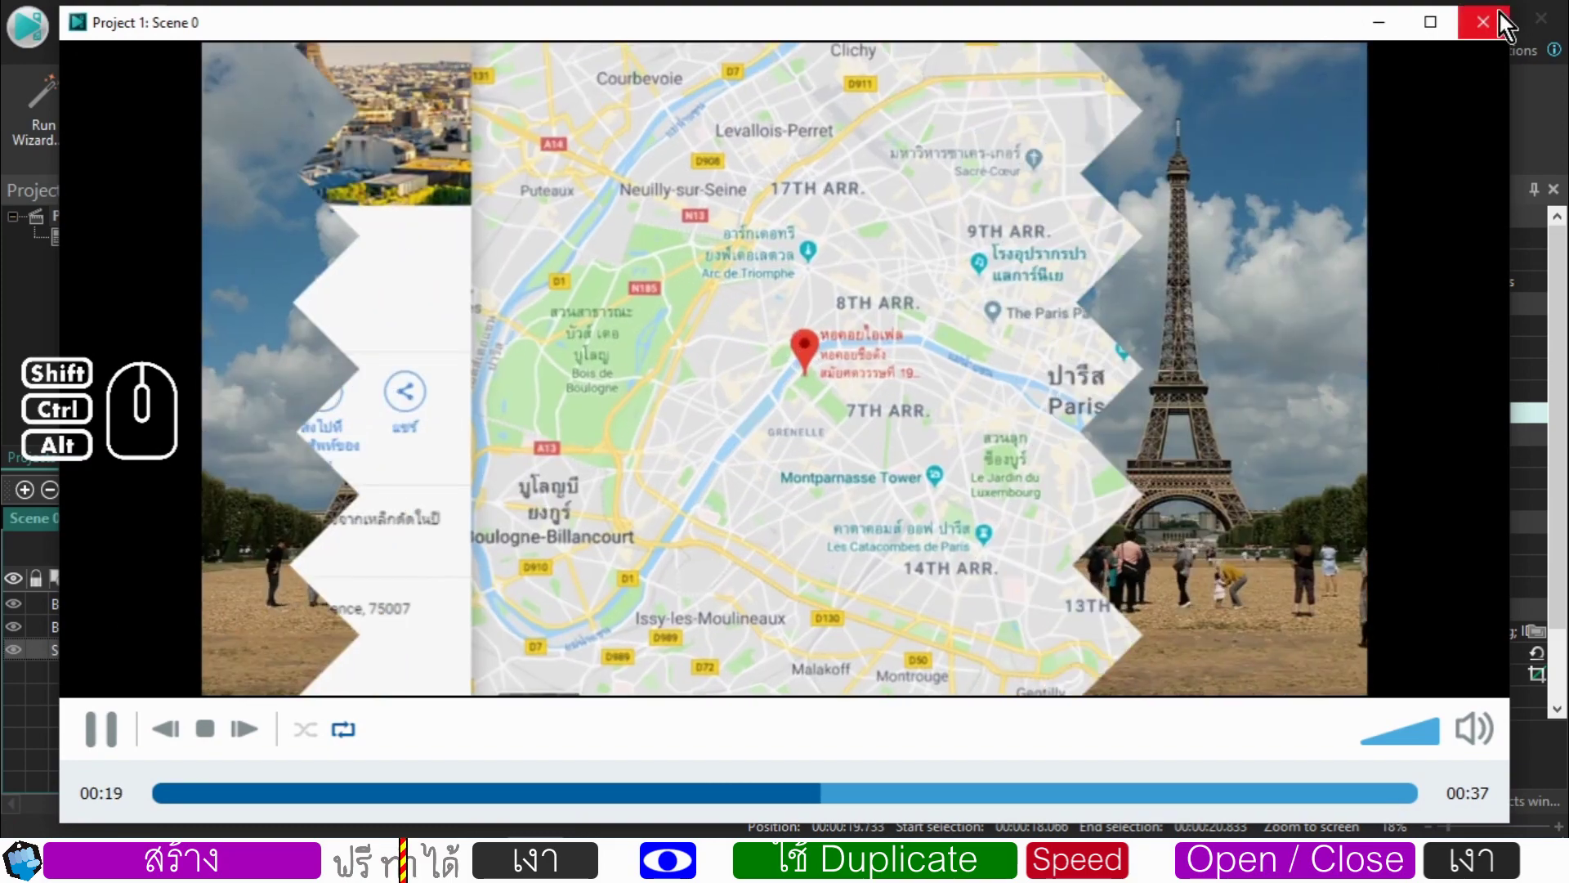
click(1486, 27)
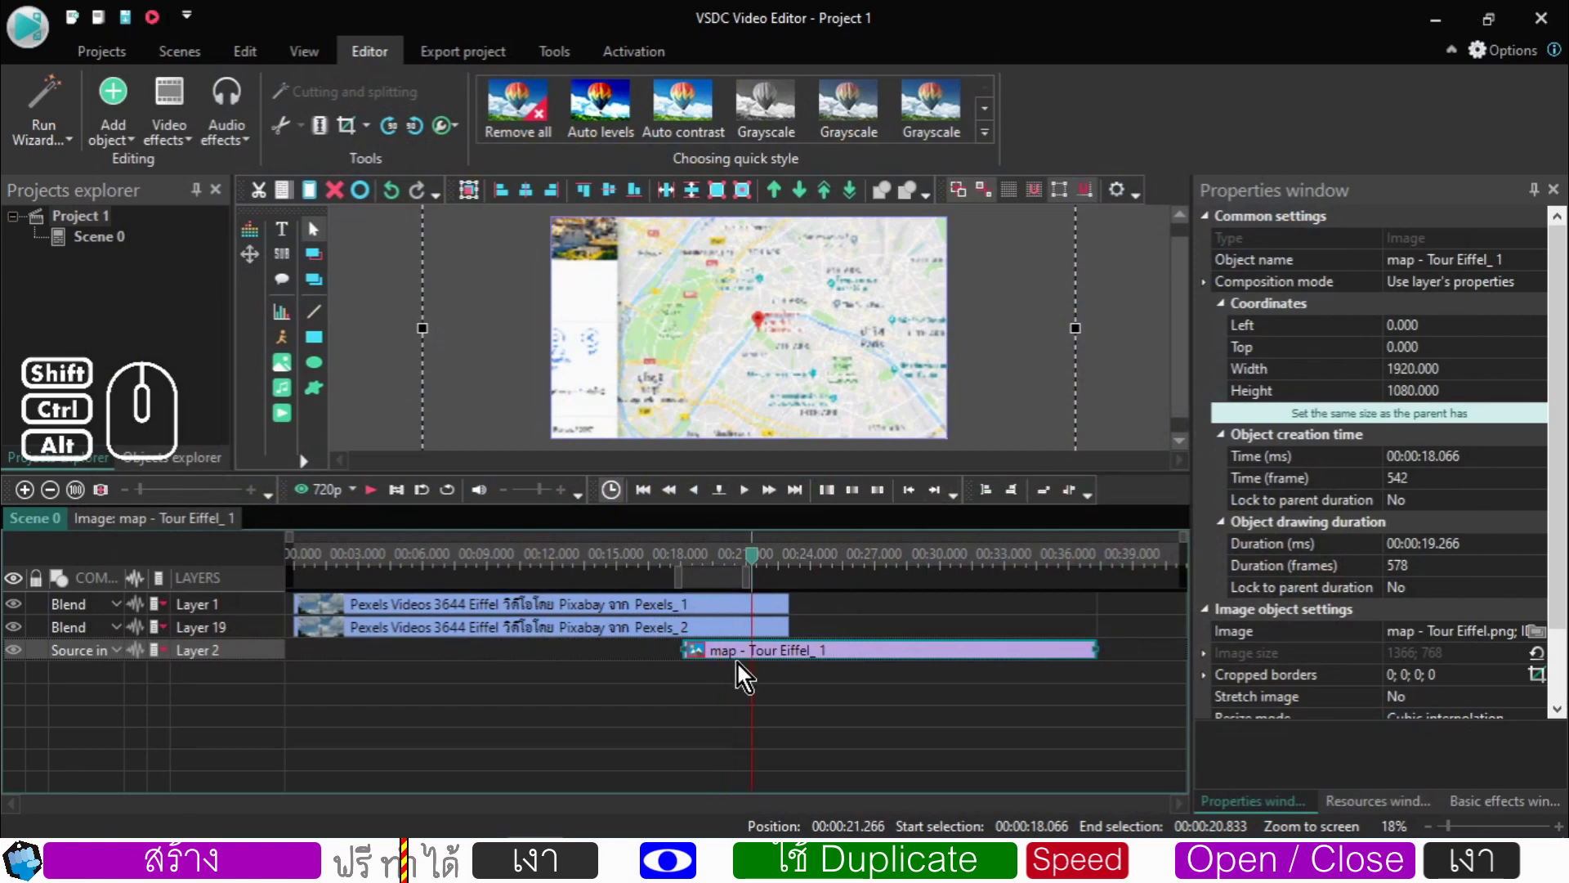
click(693, 569)
click(691, 564)
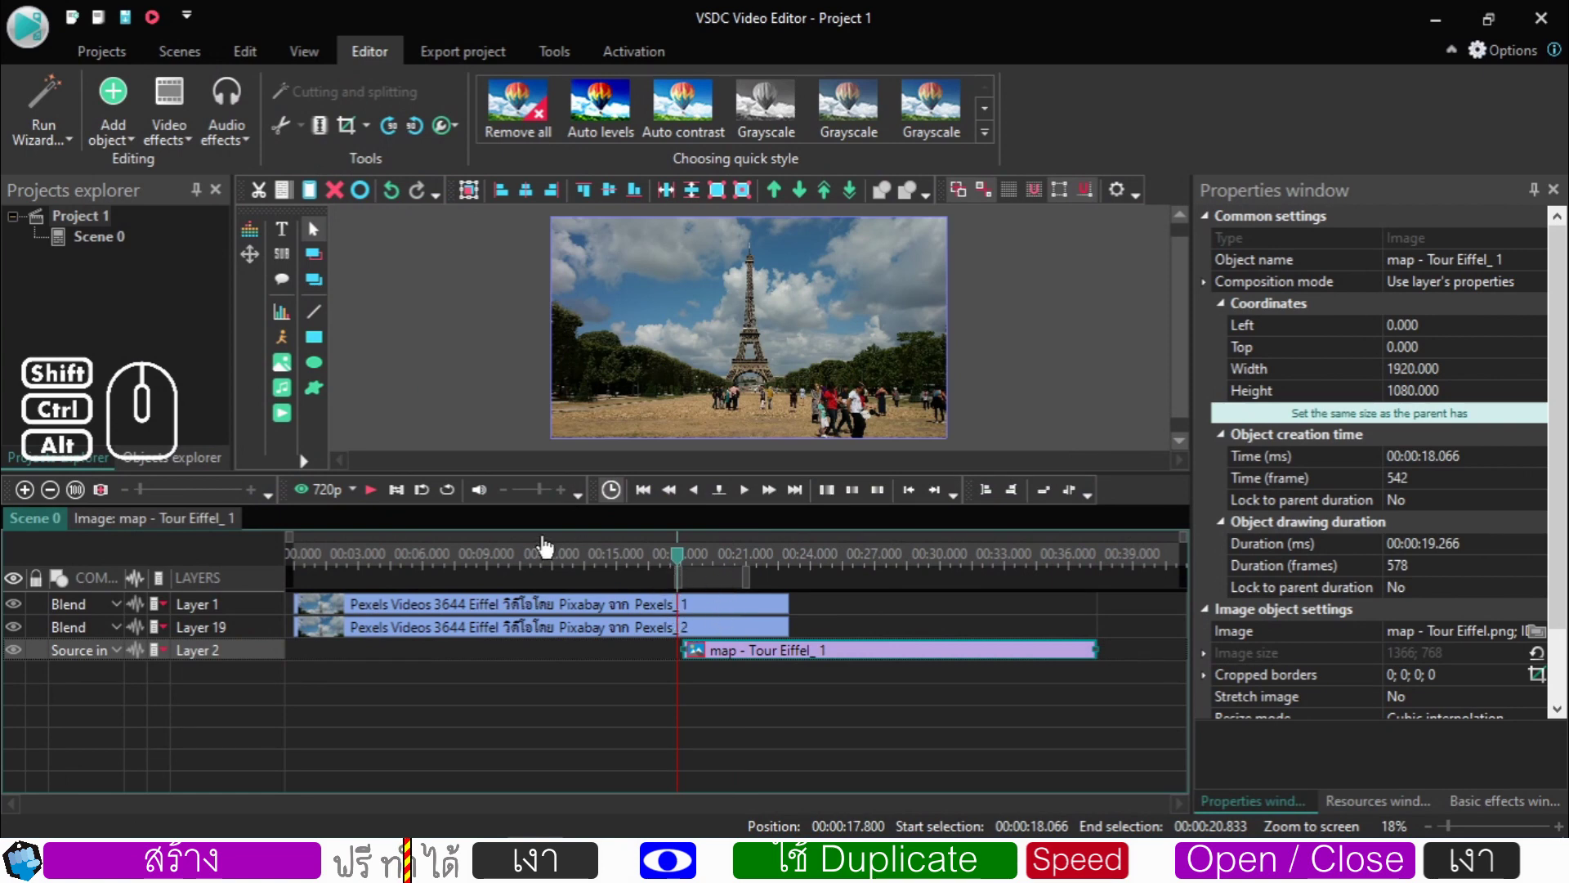
click(381, 503)
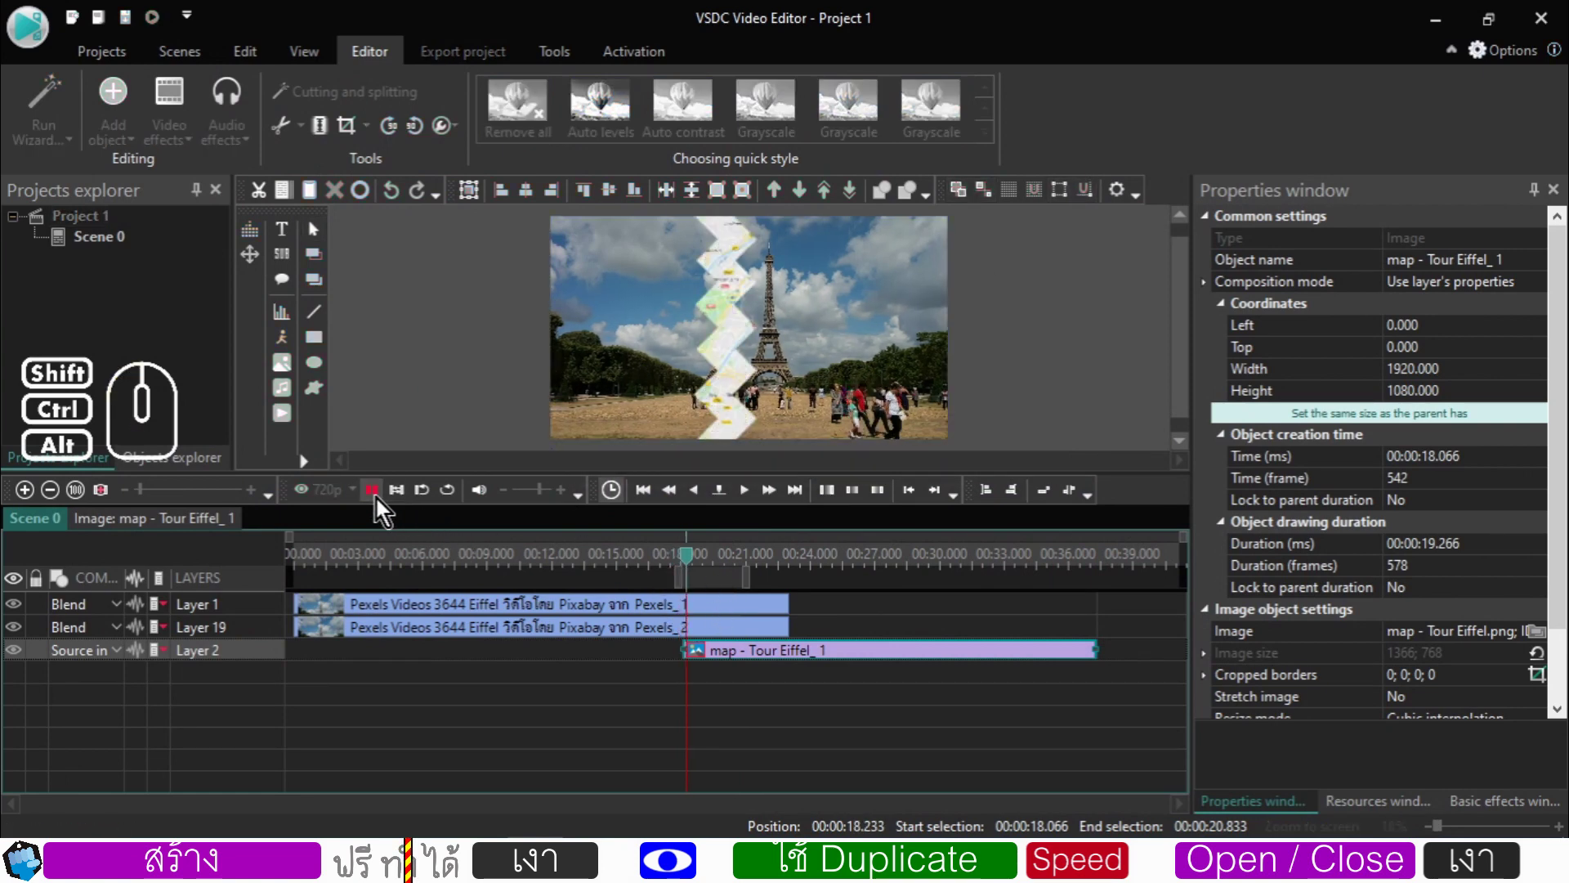
click(381, 503)
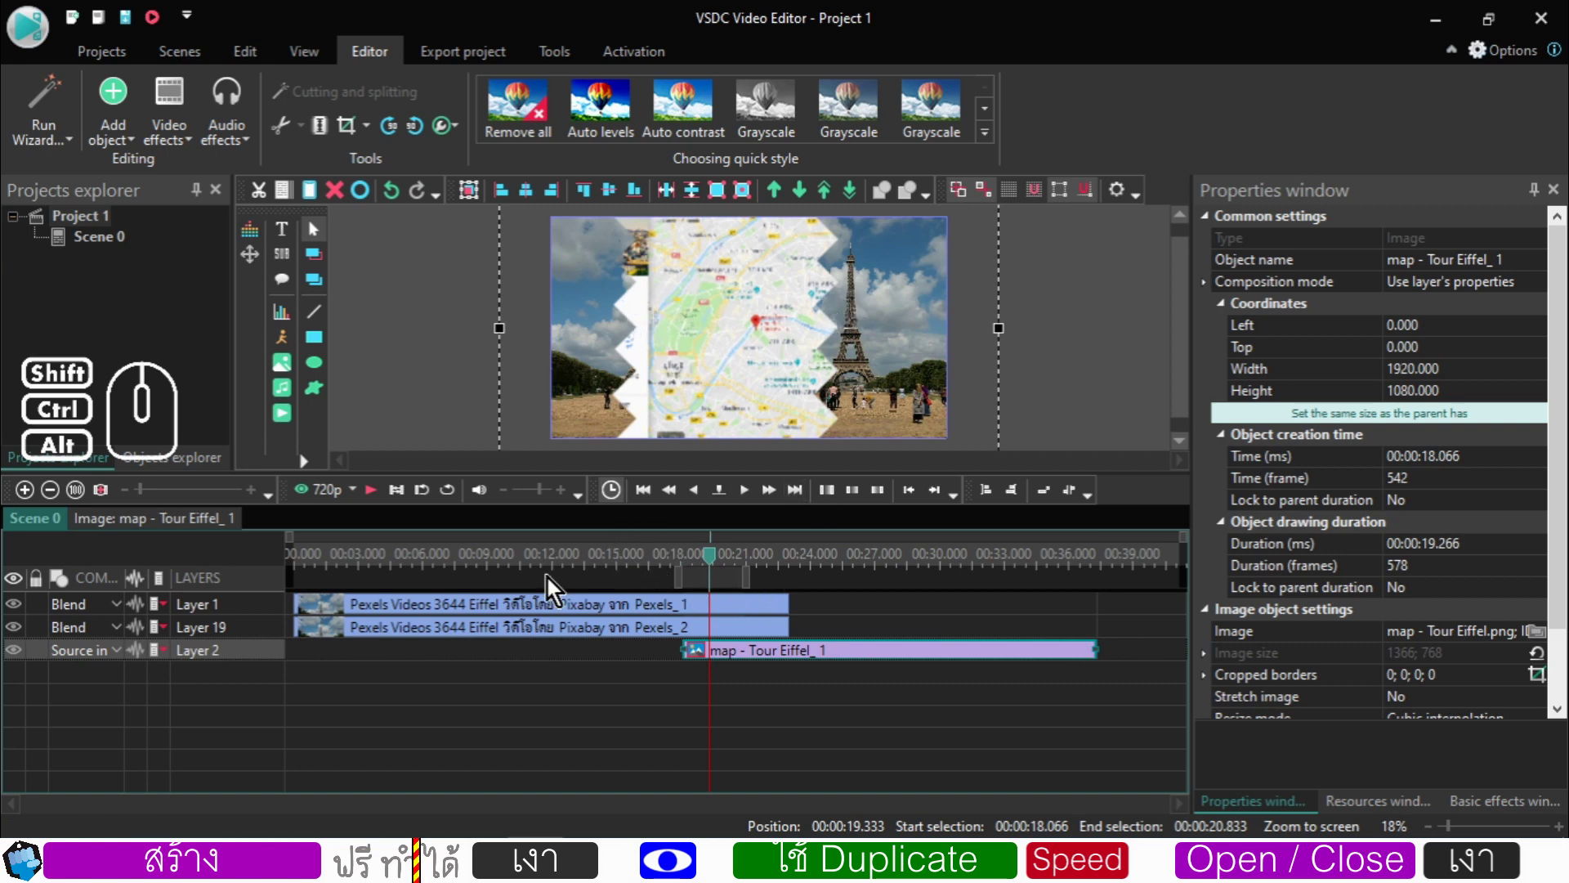
click(518, 571)
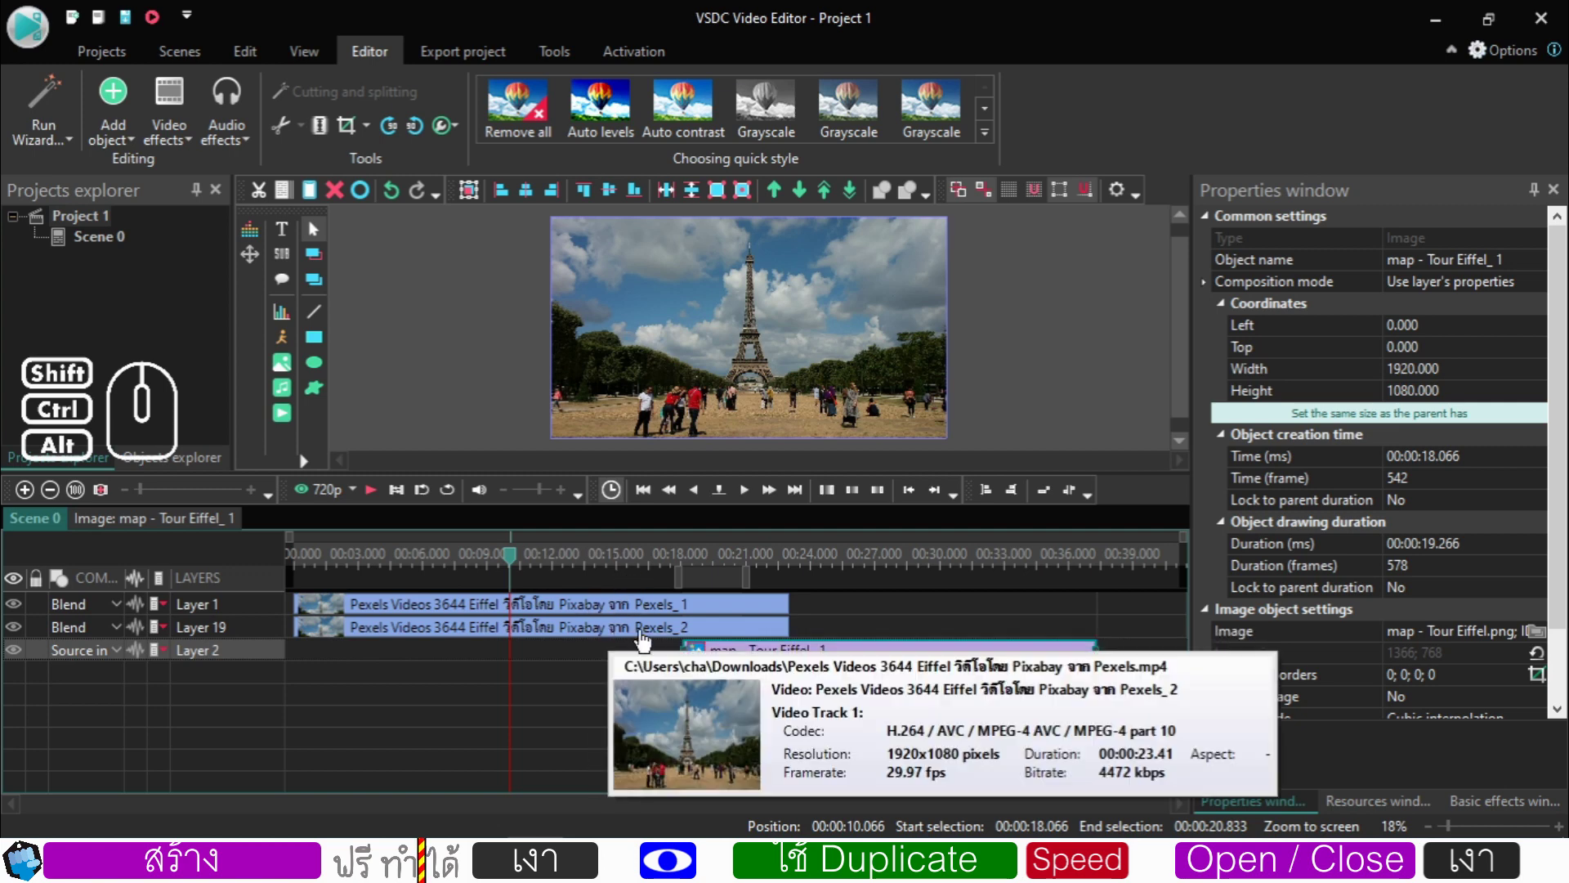
- Move the playhead to the map clip's start via its Move cursor to begin option
click(650, 640)
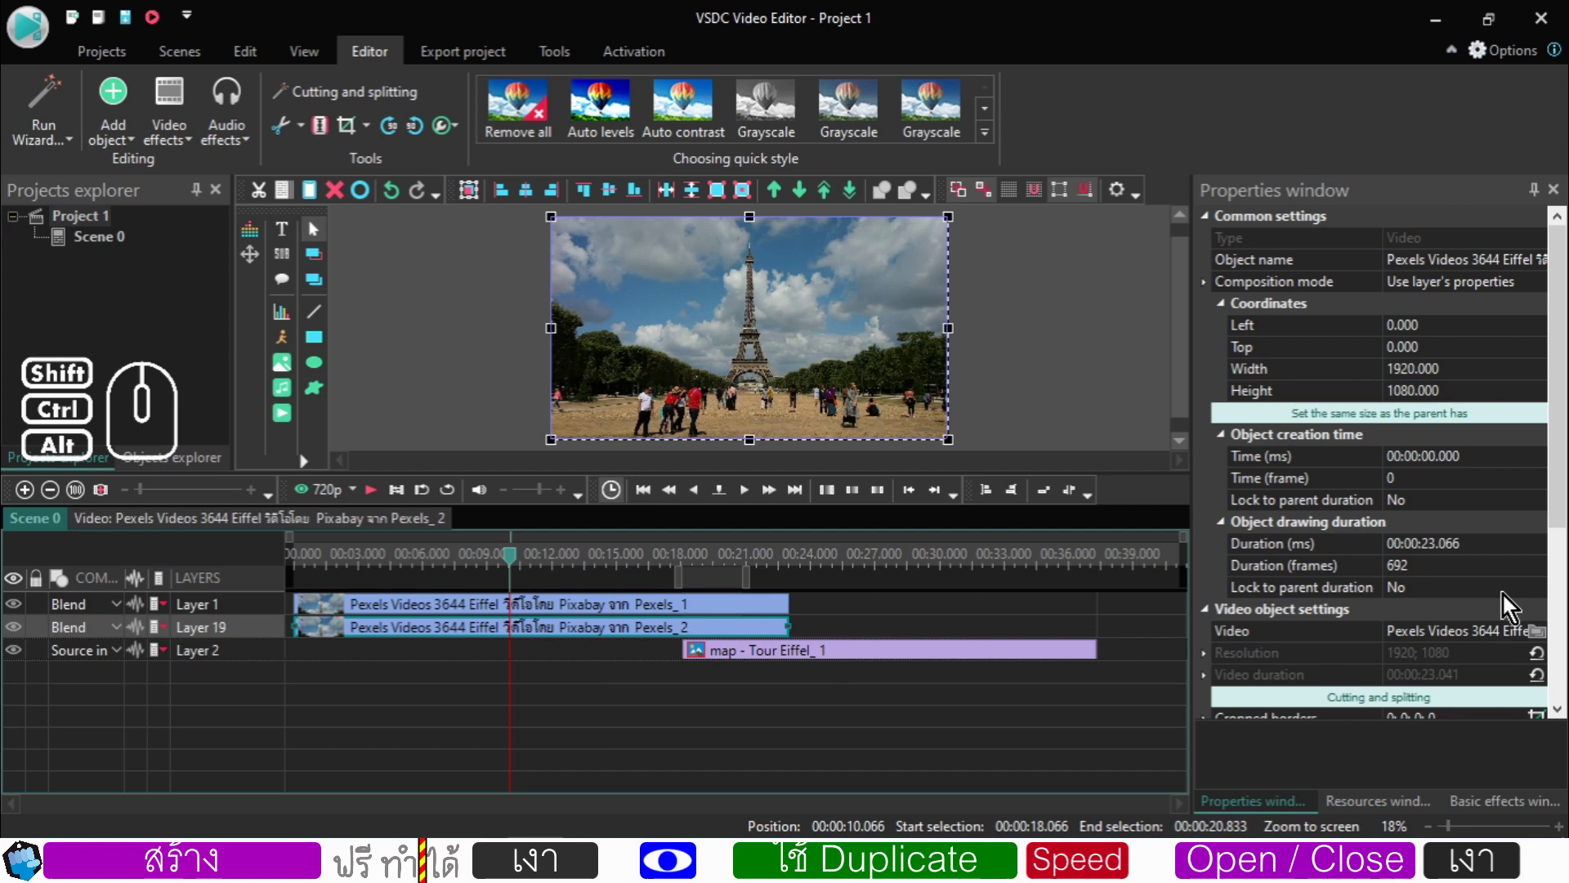
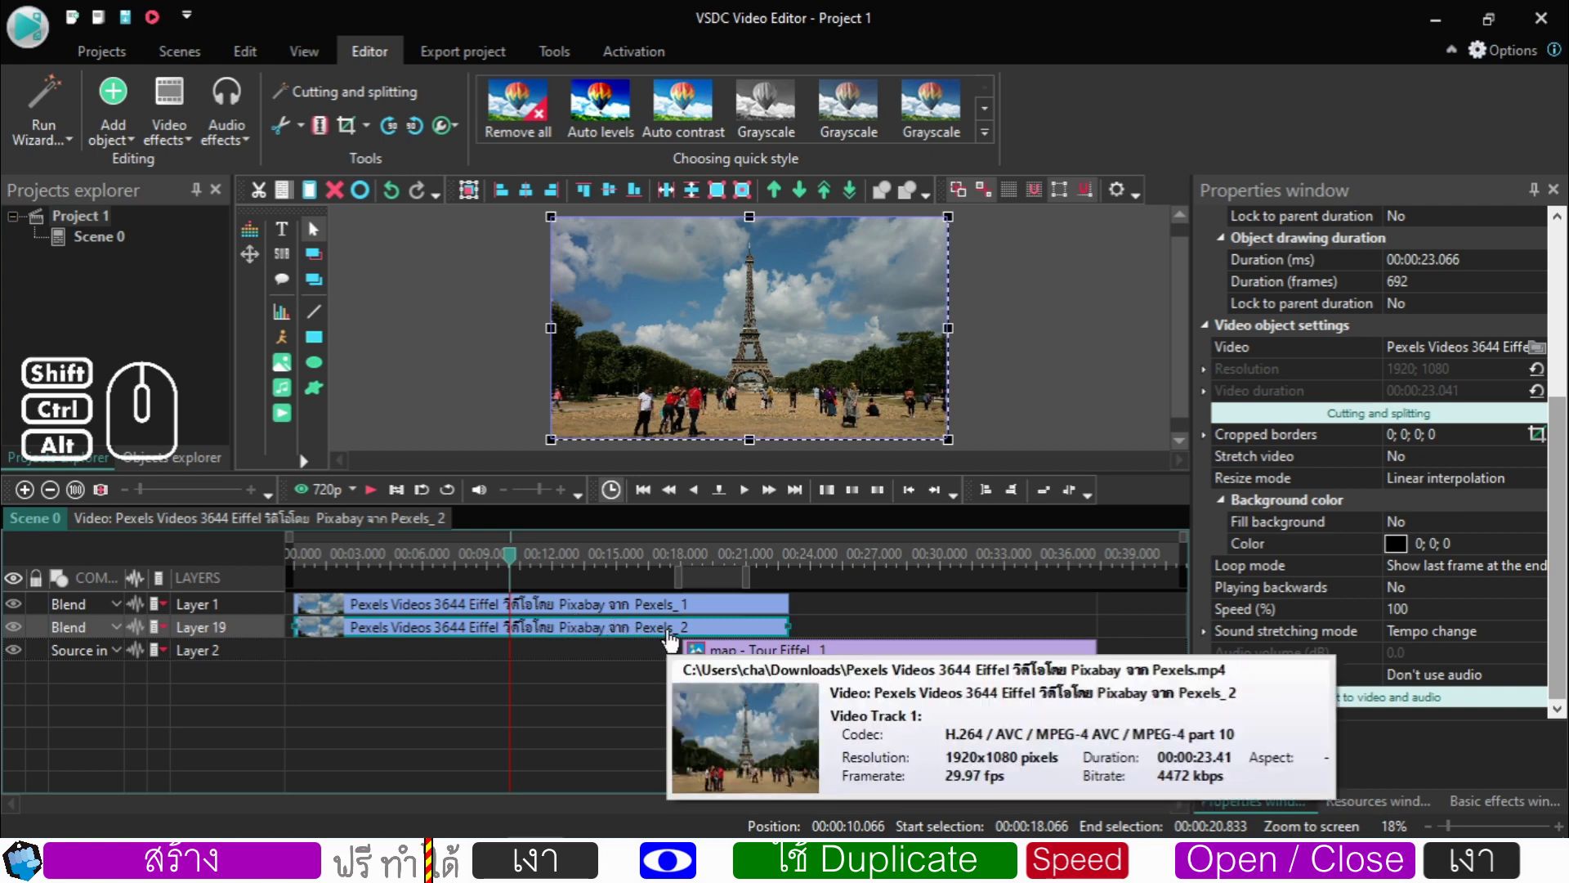
click(697, 564)
click(710, 566)
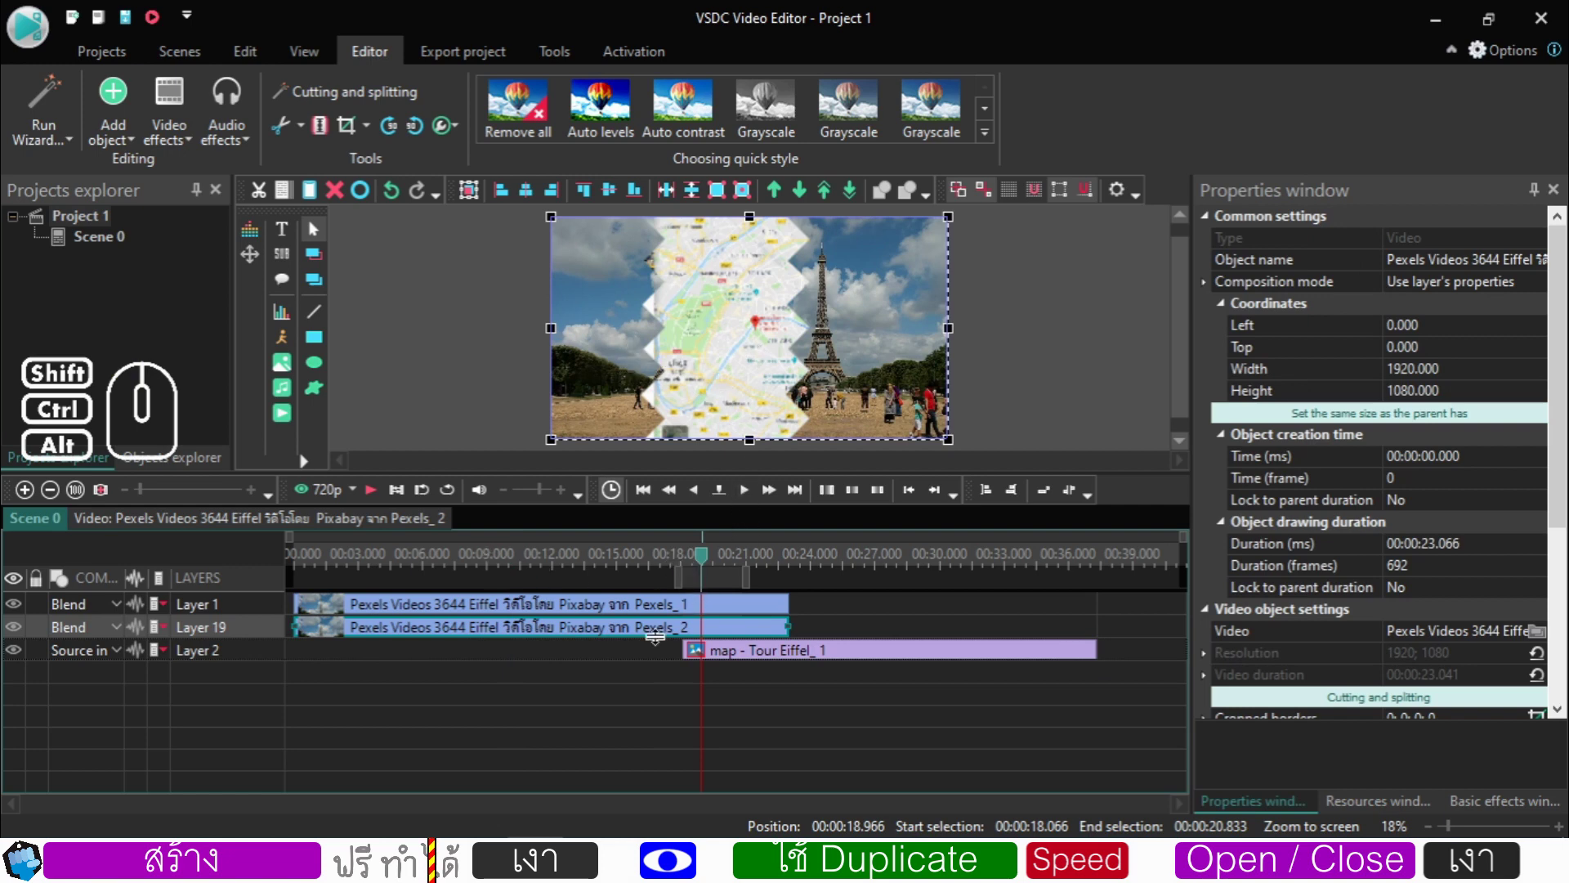
click(704, 657)
right_click(704, 657)
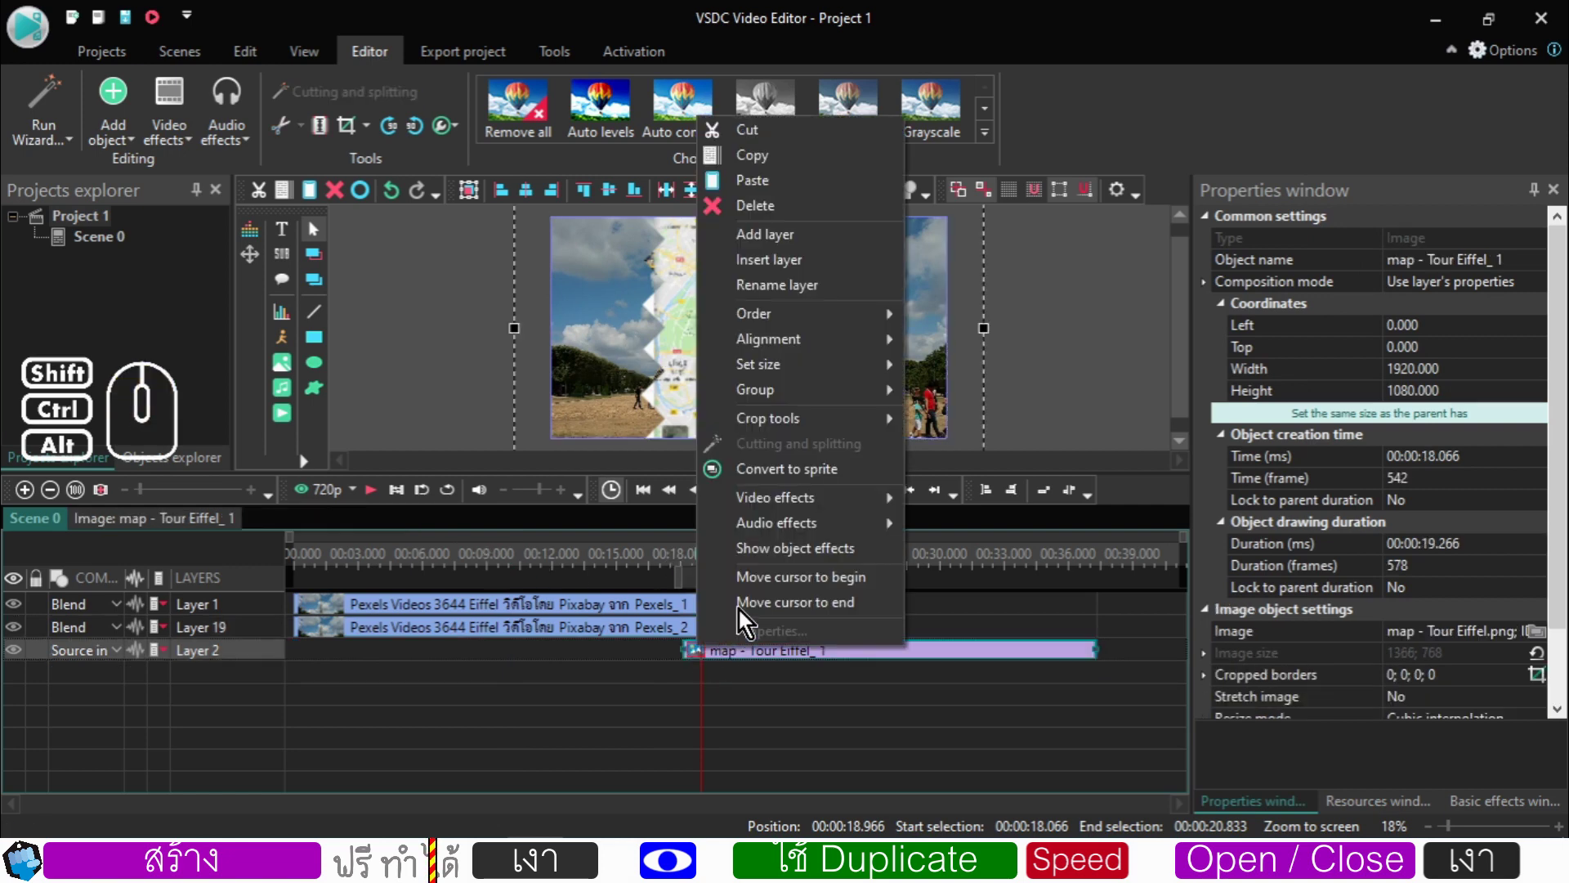
click(754, 590)
- Trim the start of the Pexels_2 Eiffel clip at the playhead, leaving five seconds from 18.066 s
click(693, 635)
click(667, 655)
click(674, 645)
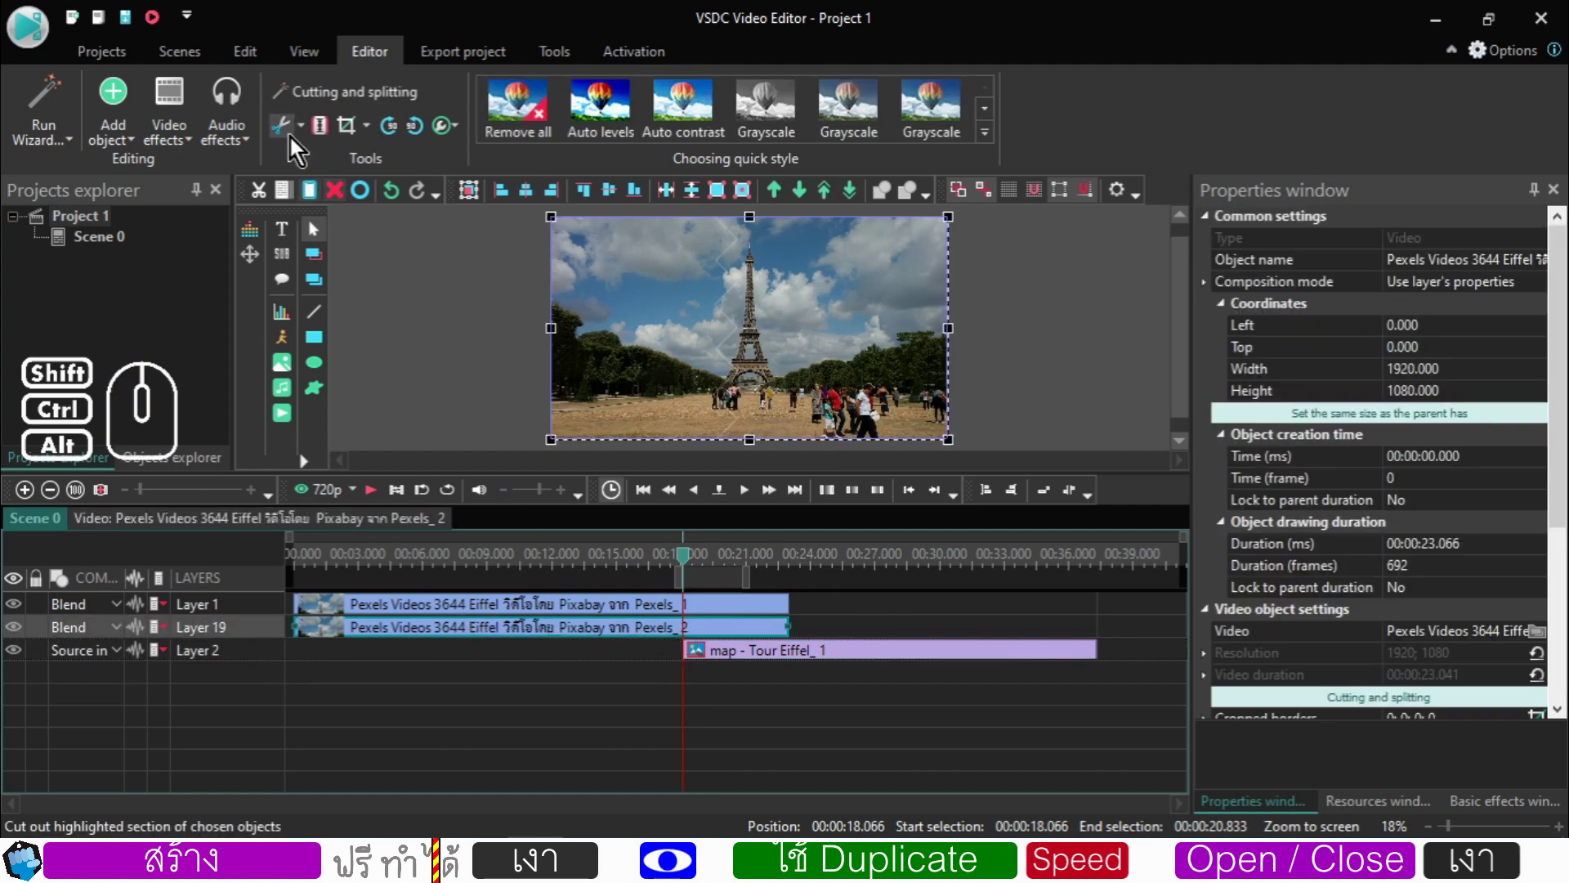
click(302, 137)
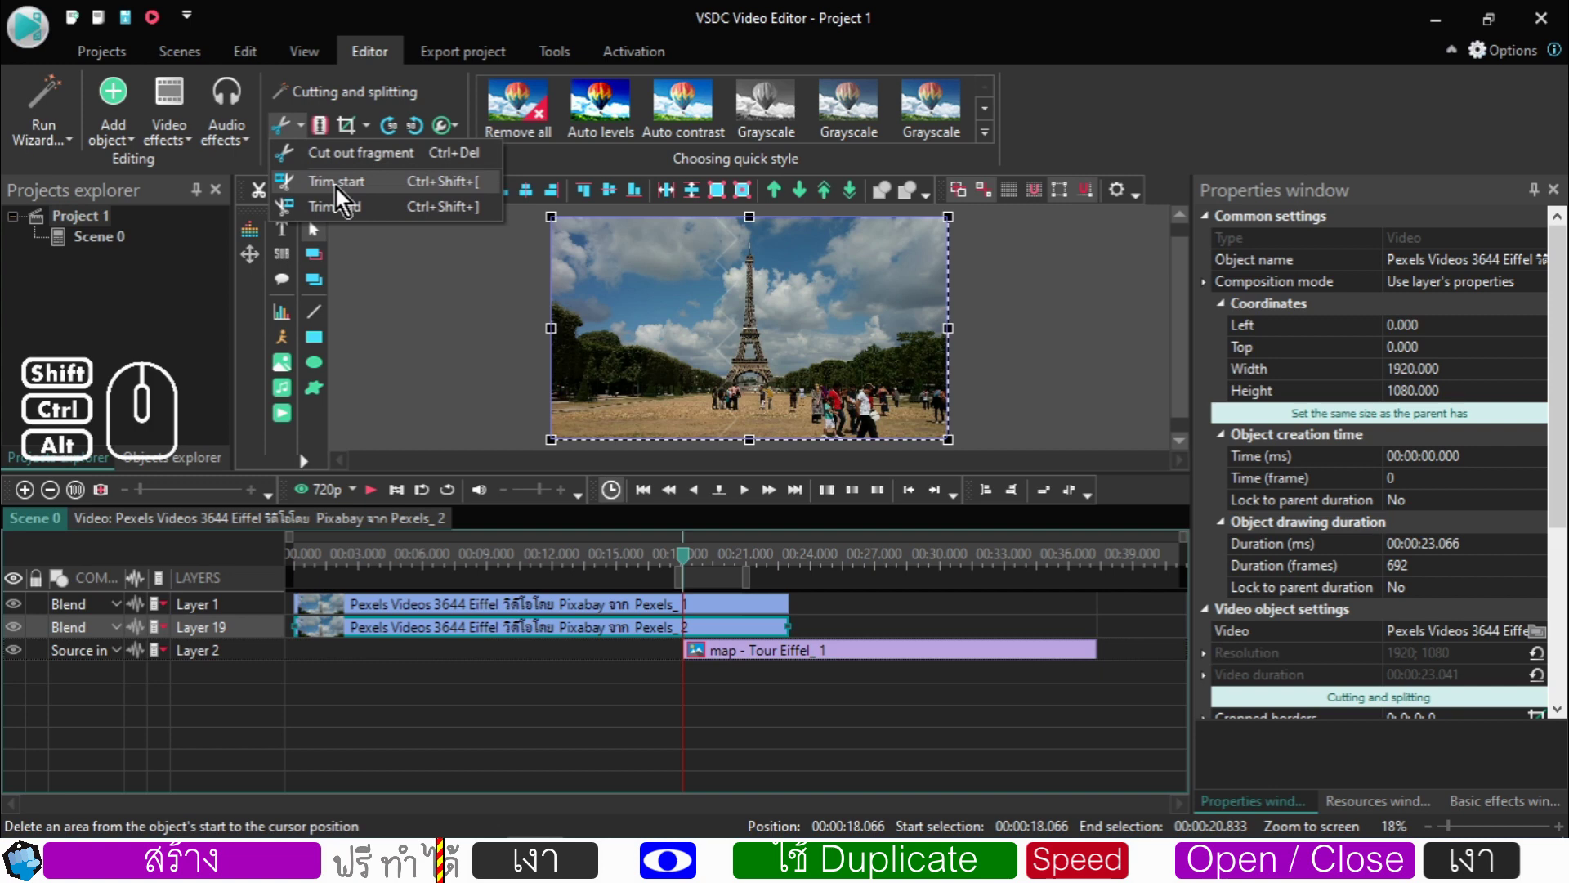
click(341, 193)
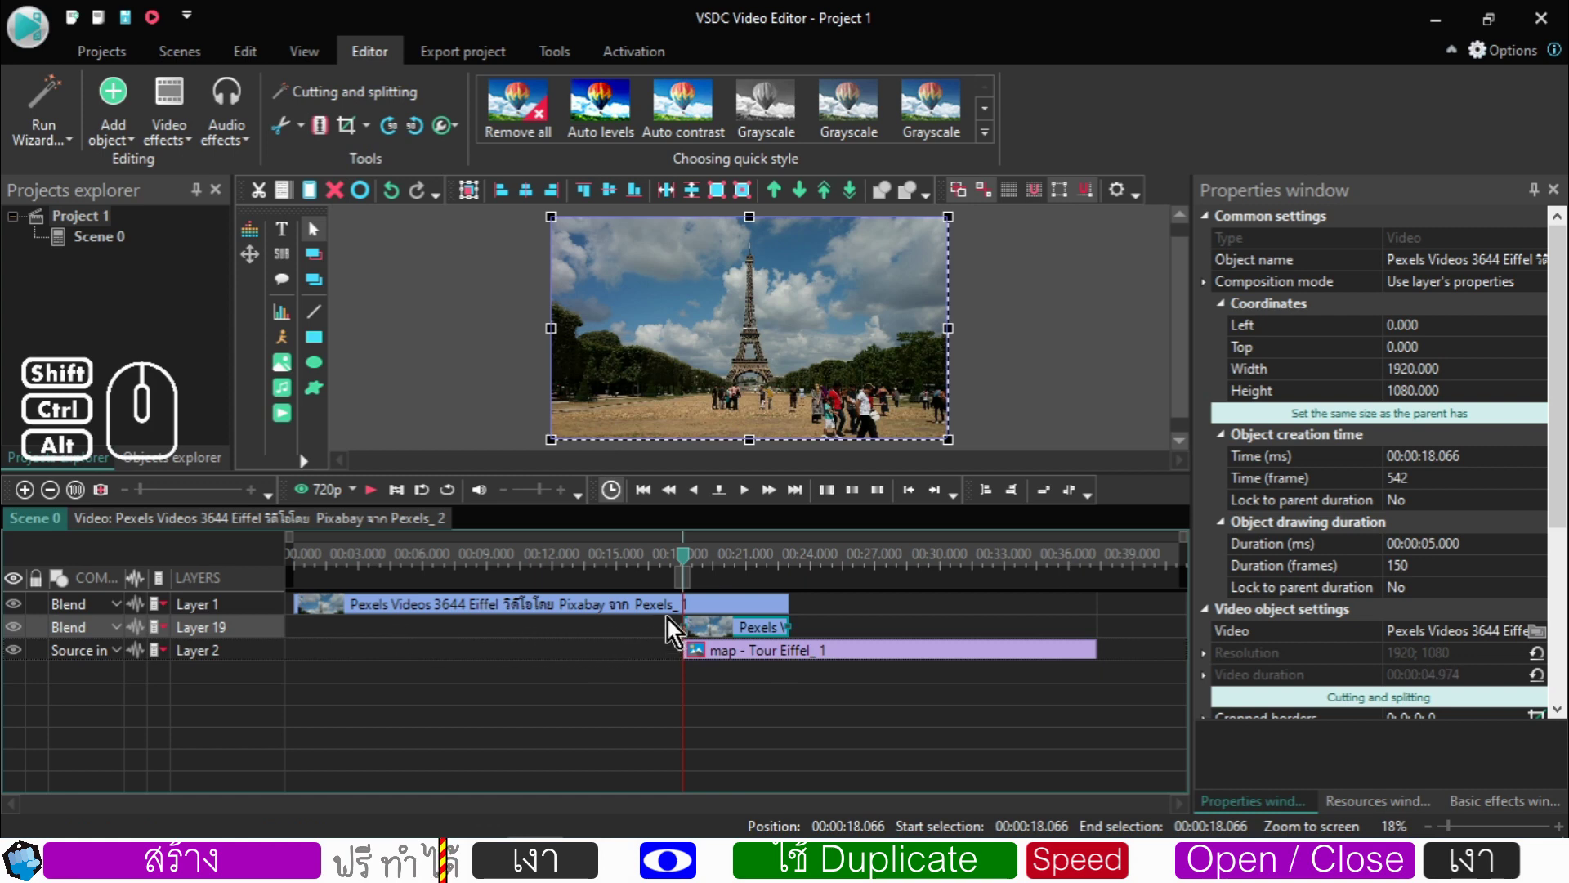
- Inside the trimmed clip's timeline, inspect the Push 2 effect's settings
double_click(707, 637)
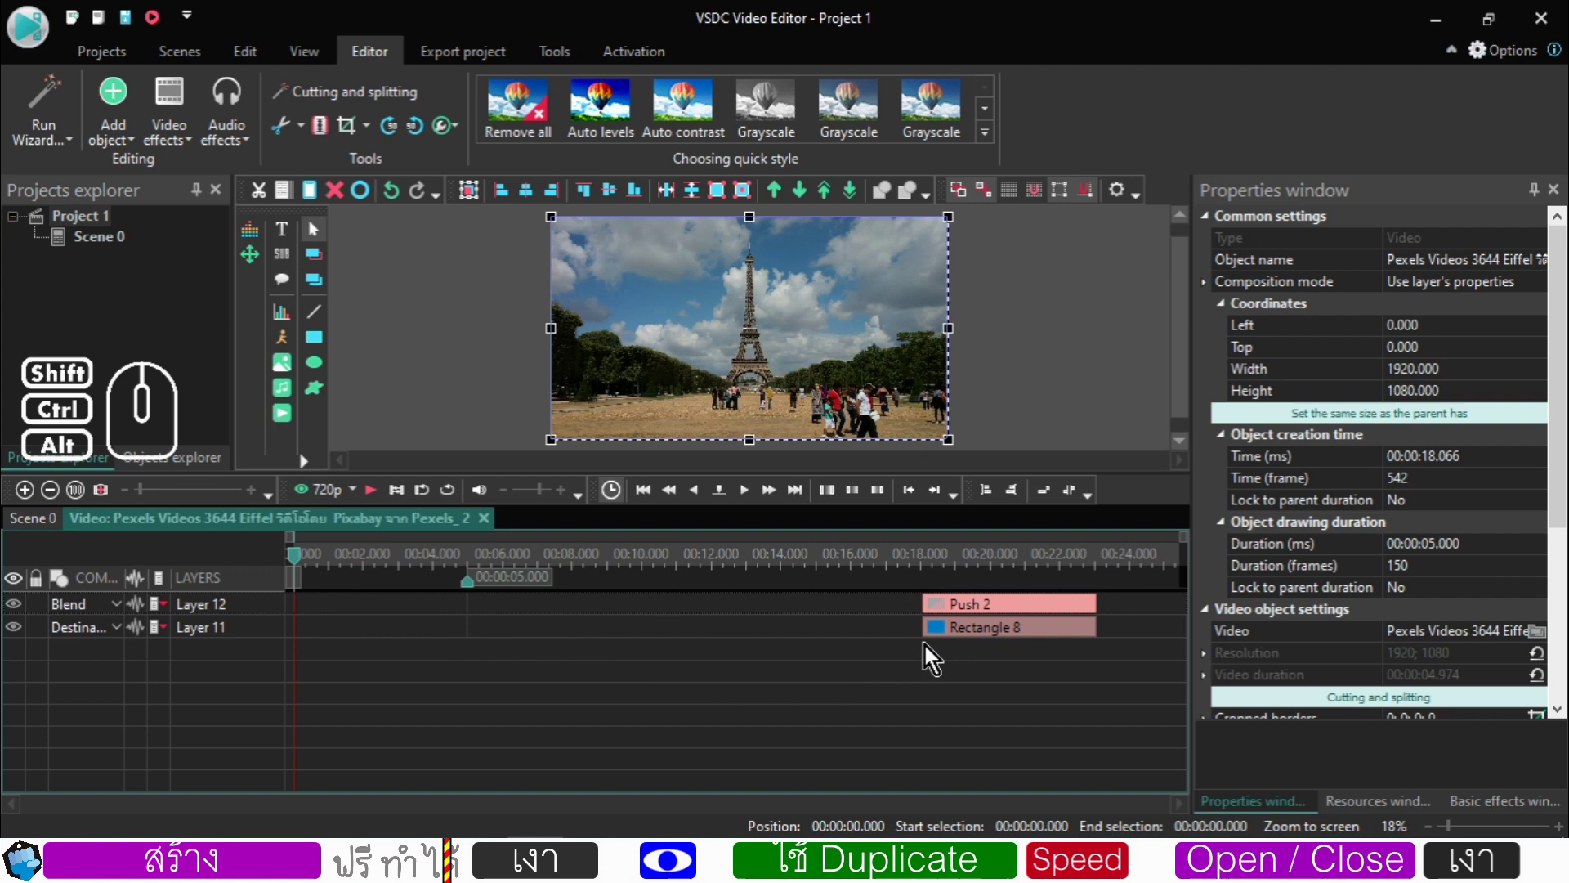
click(954, 616)
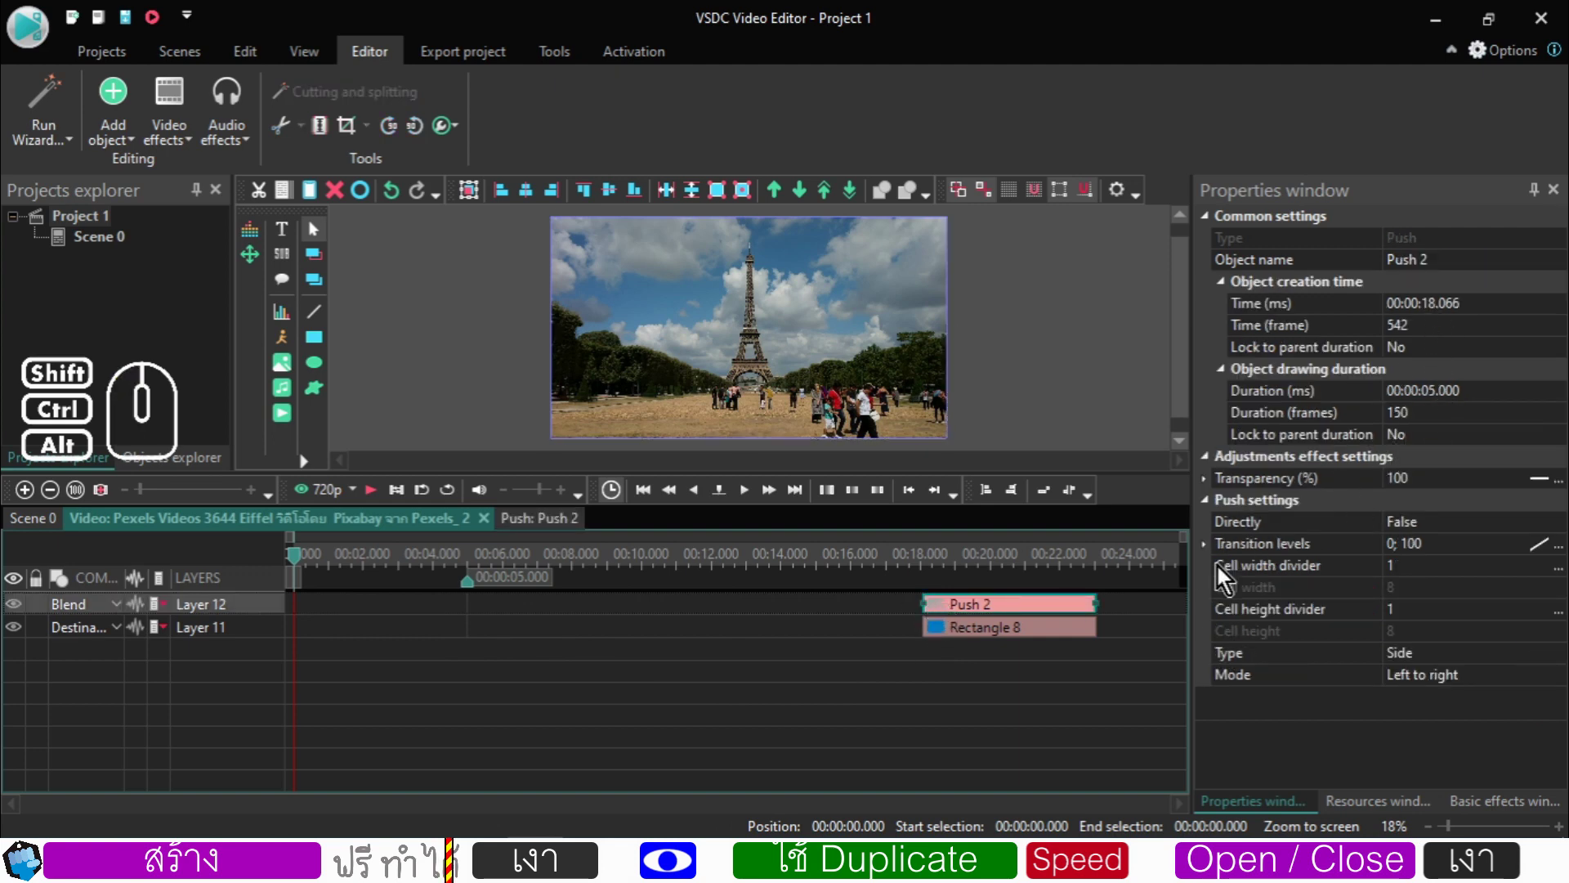
click(62, 528)
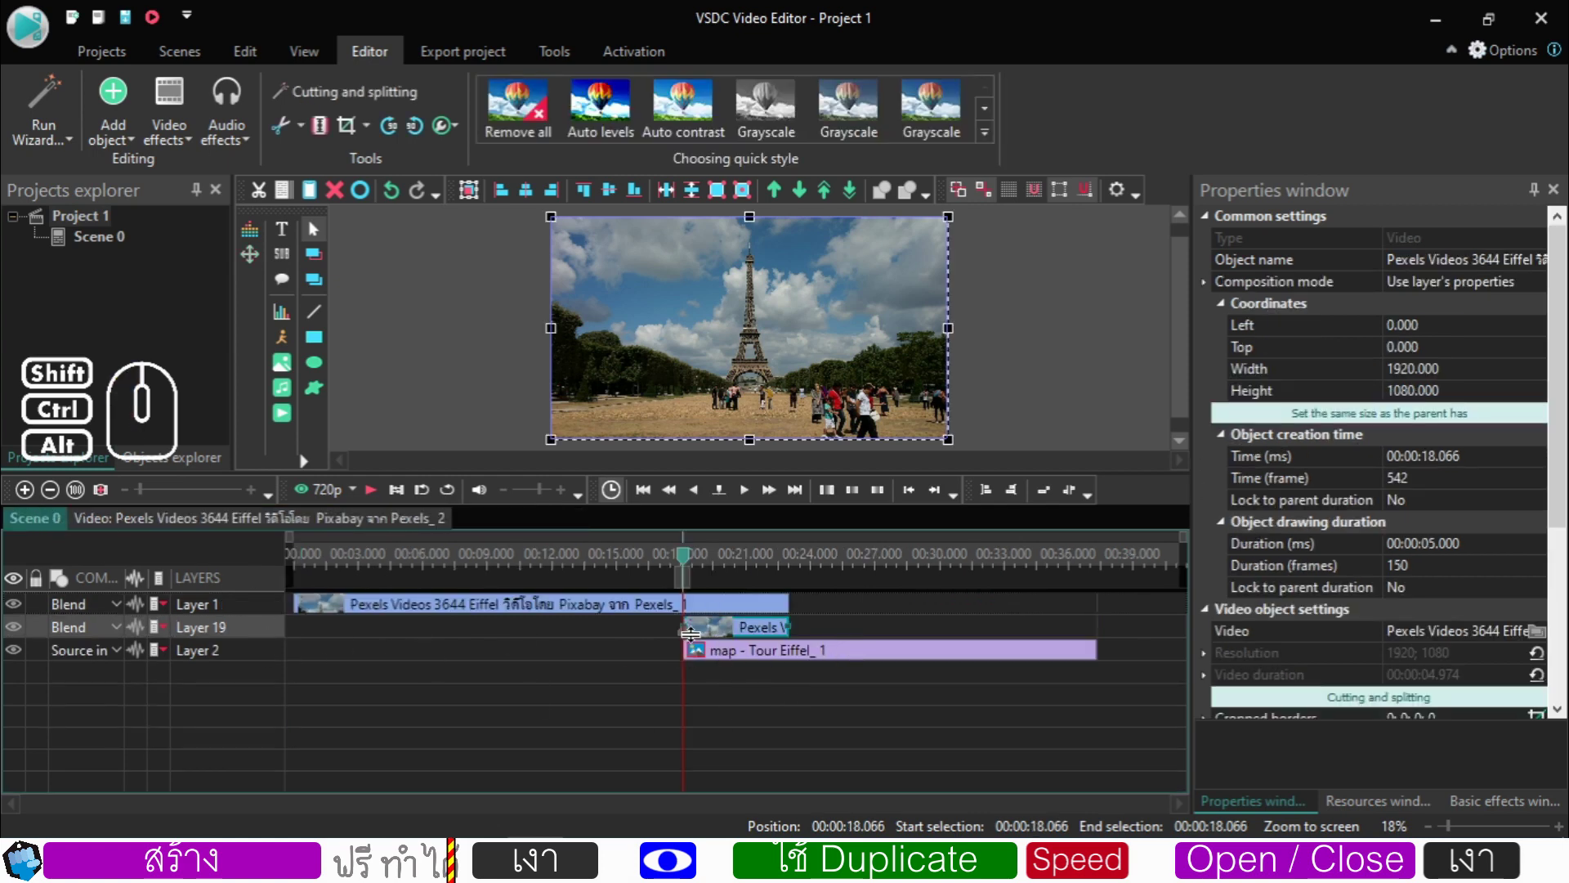
double_click(715, 637)
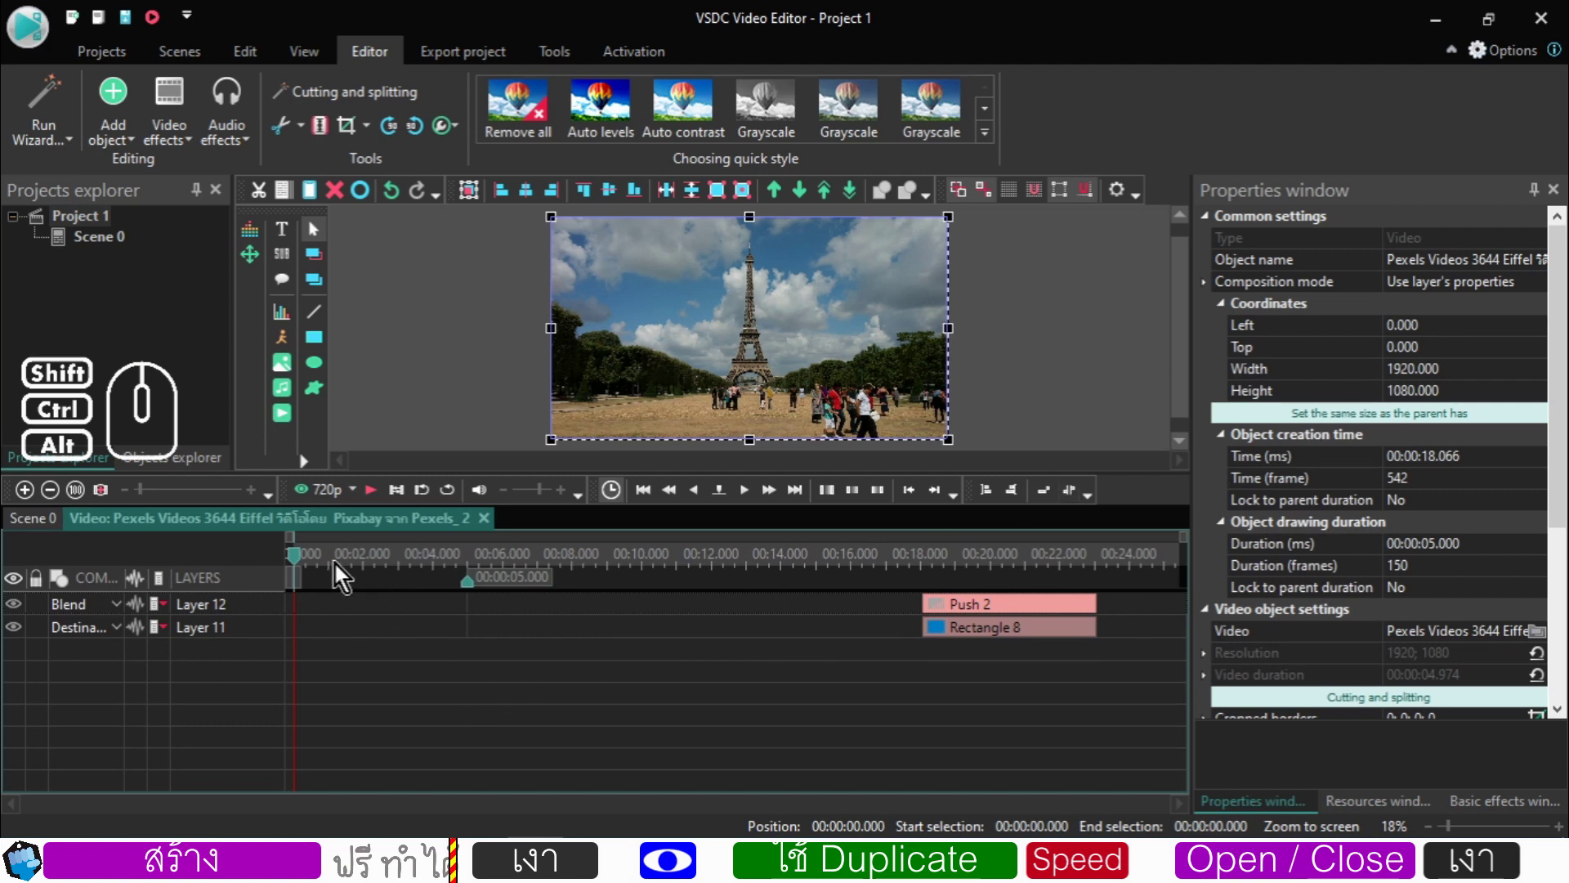
drag(301, 566, 262, 567)
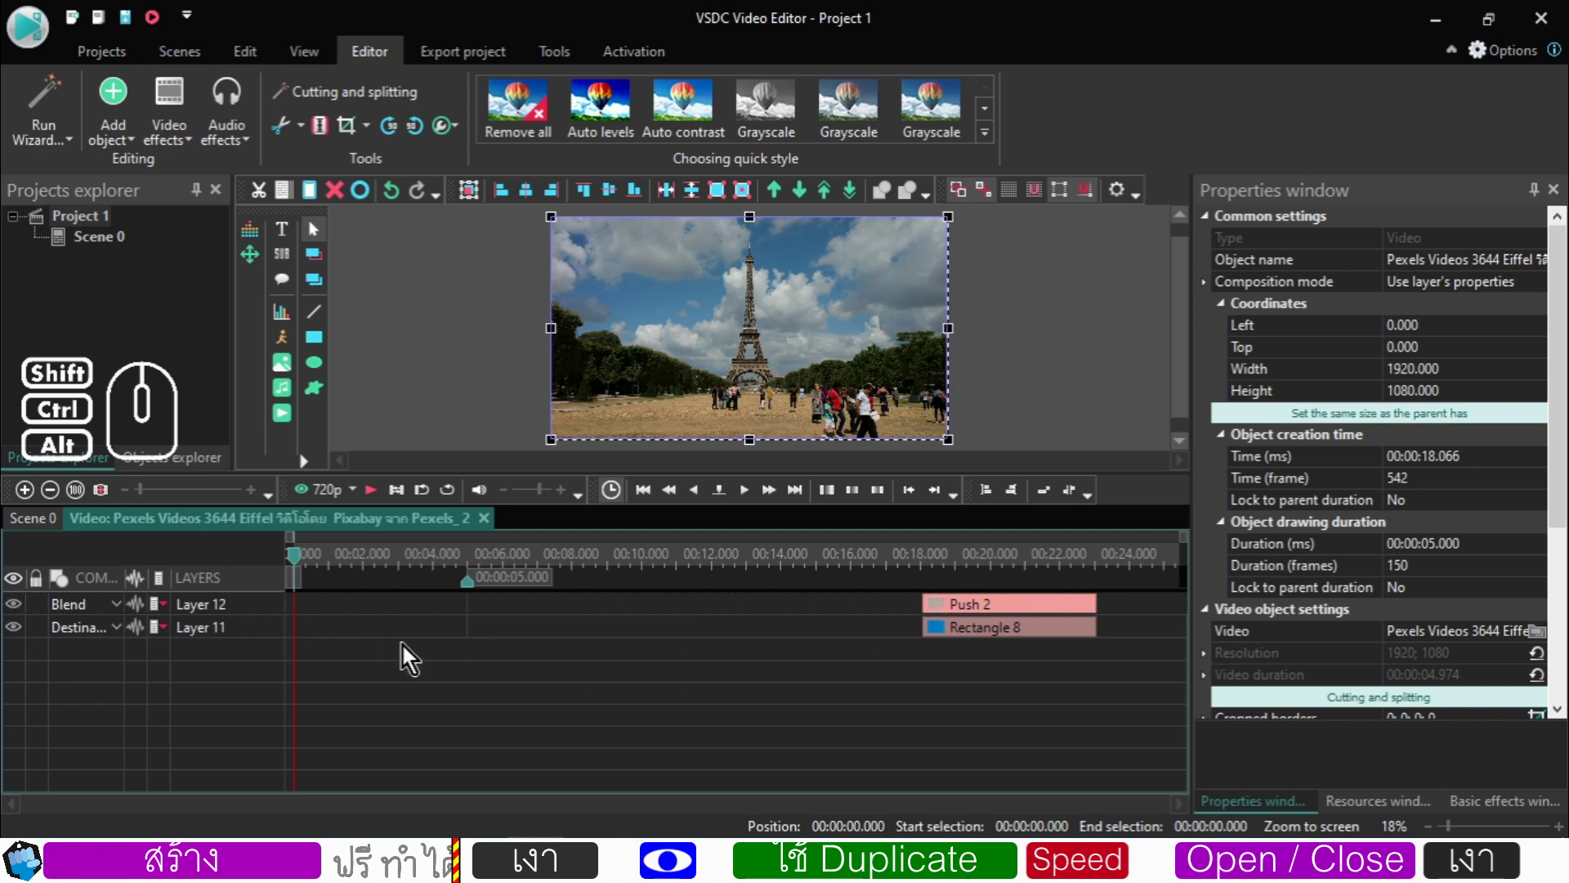
- Move Push 2 and Rectangle 8 to the clip's start at 0 s, then return to Scene 0
drag(1043, 716, 852, 575)
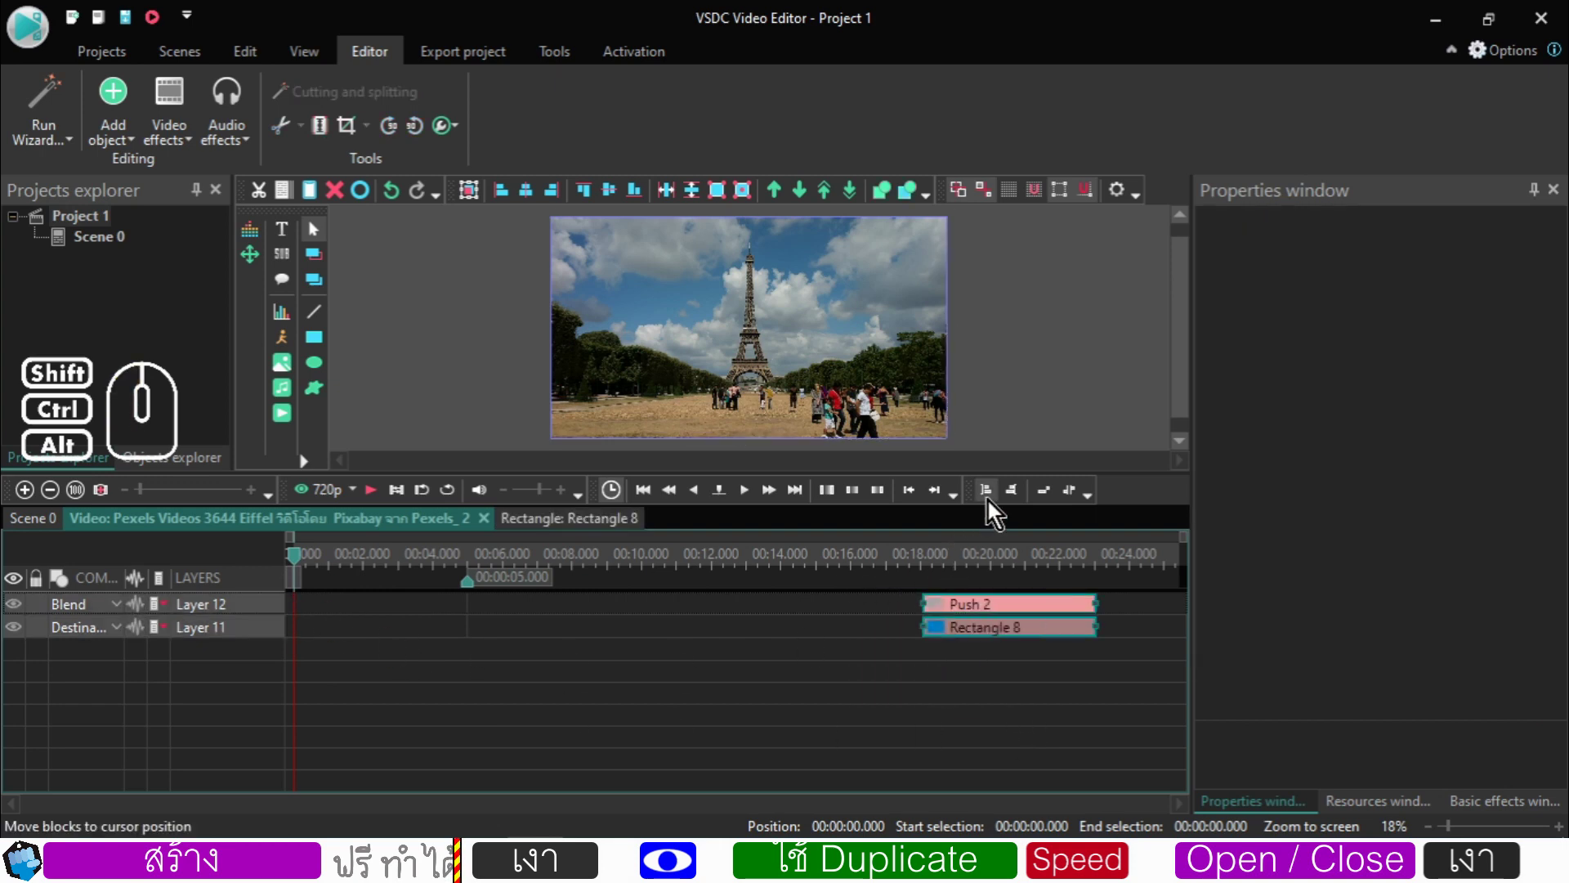
click(992, 505)
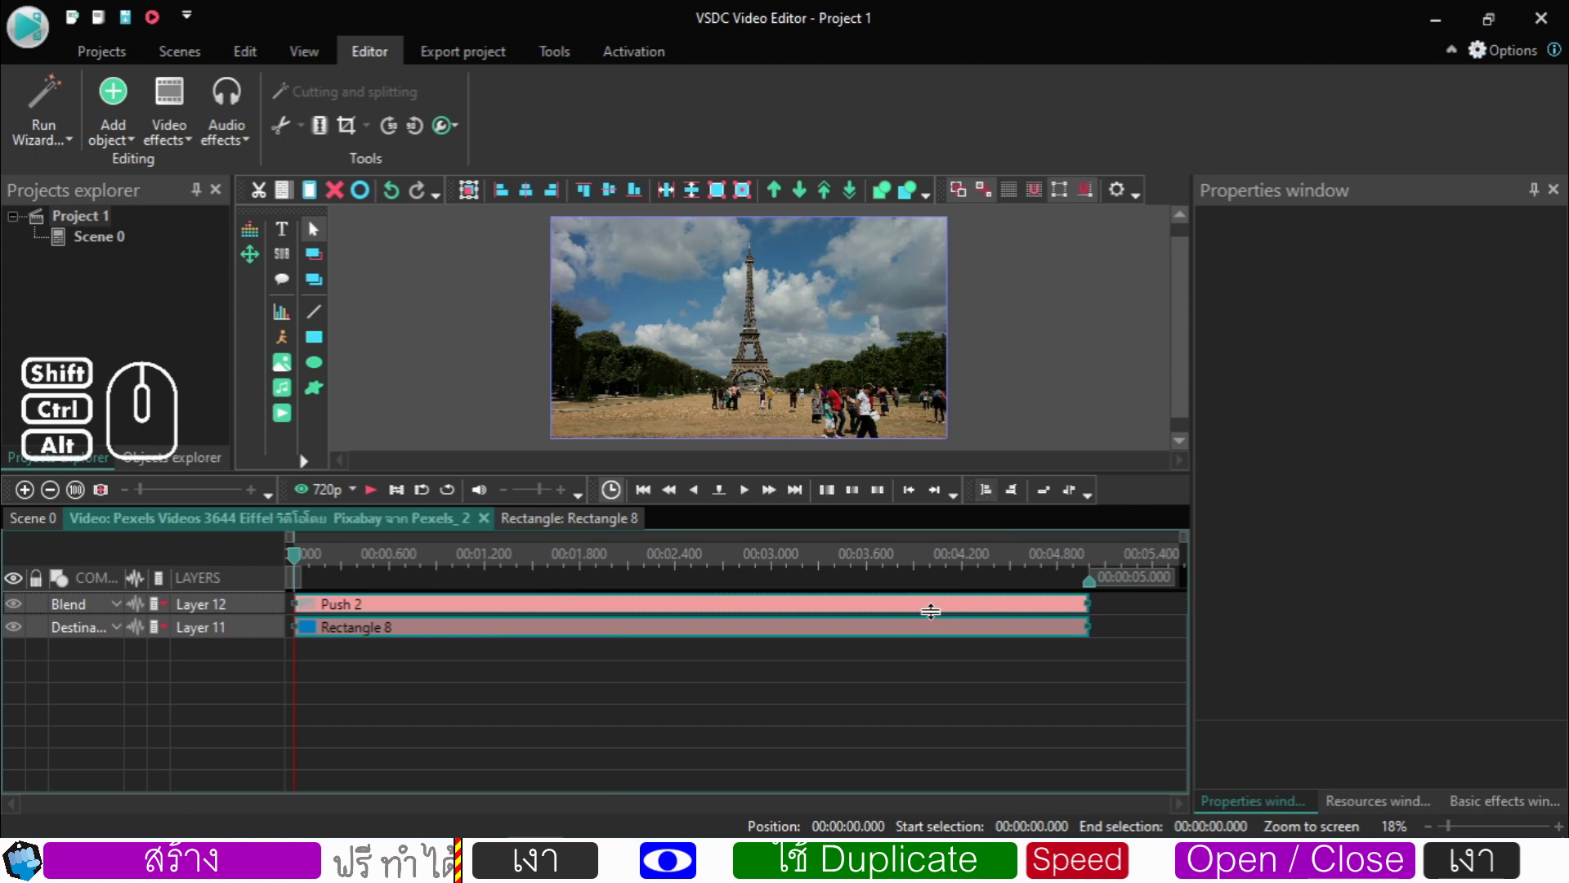
click(41, 532)
click(692, 563)
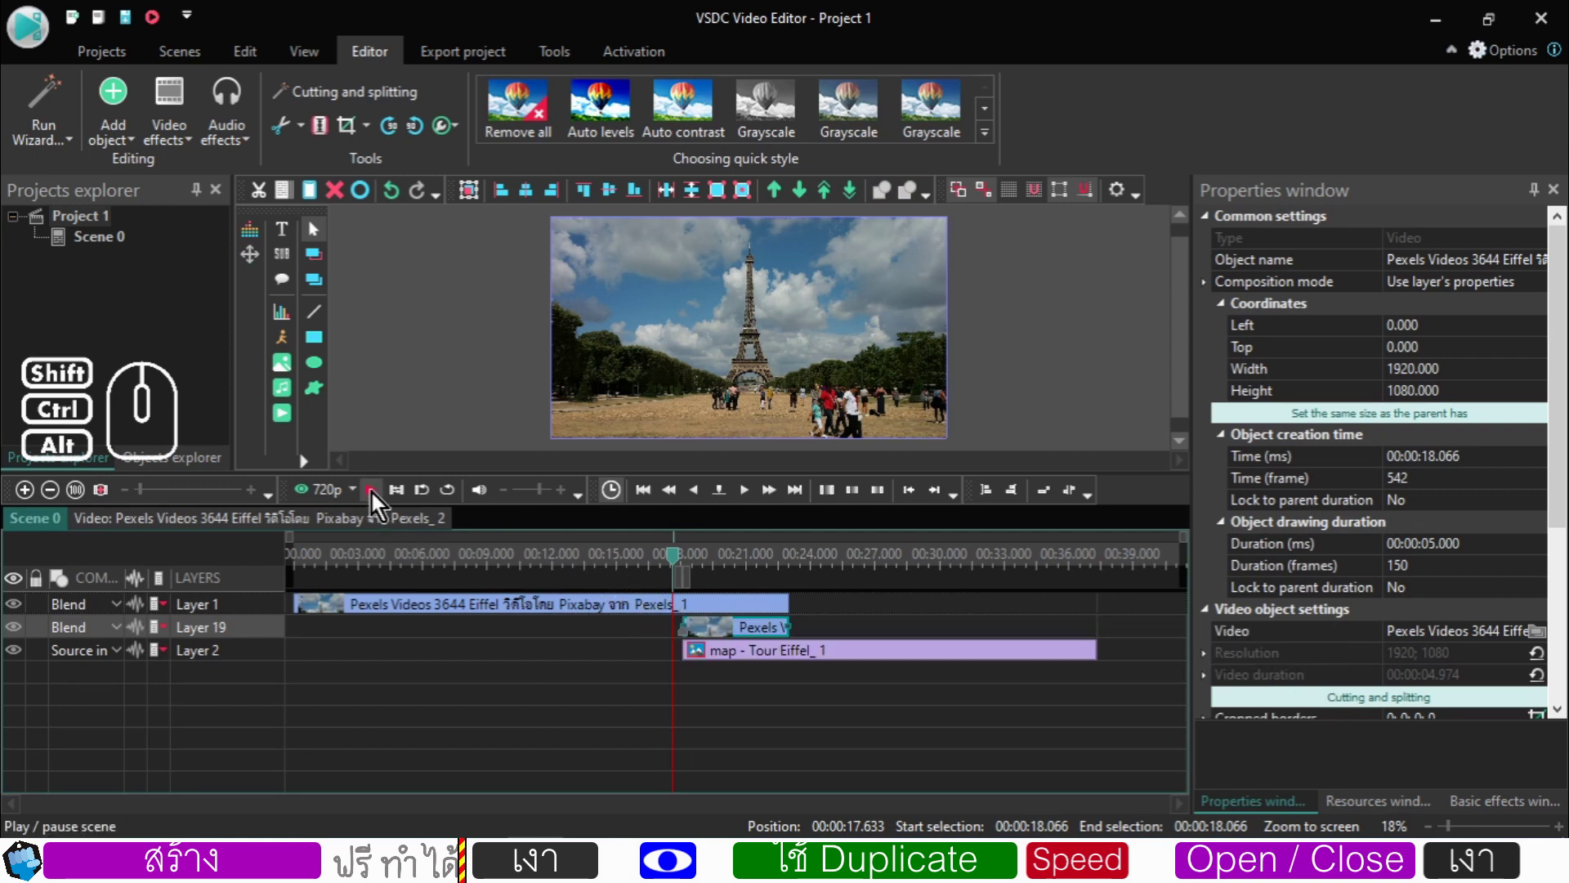
click(377, 499)
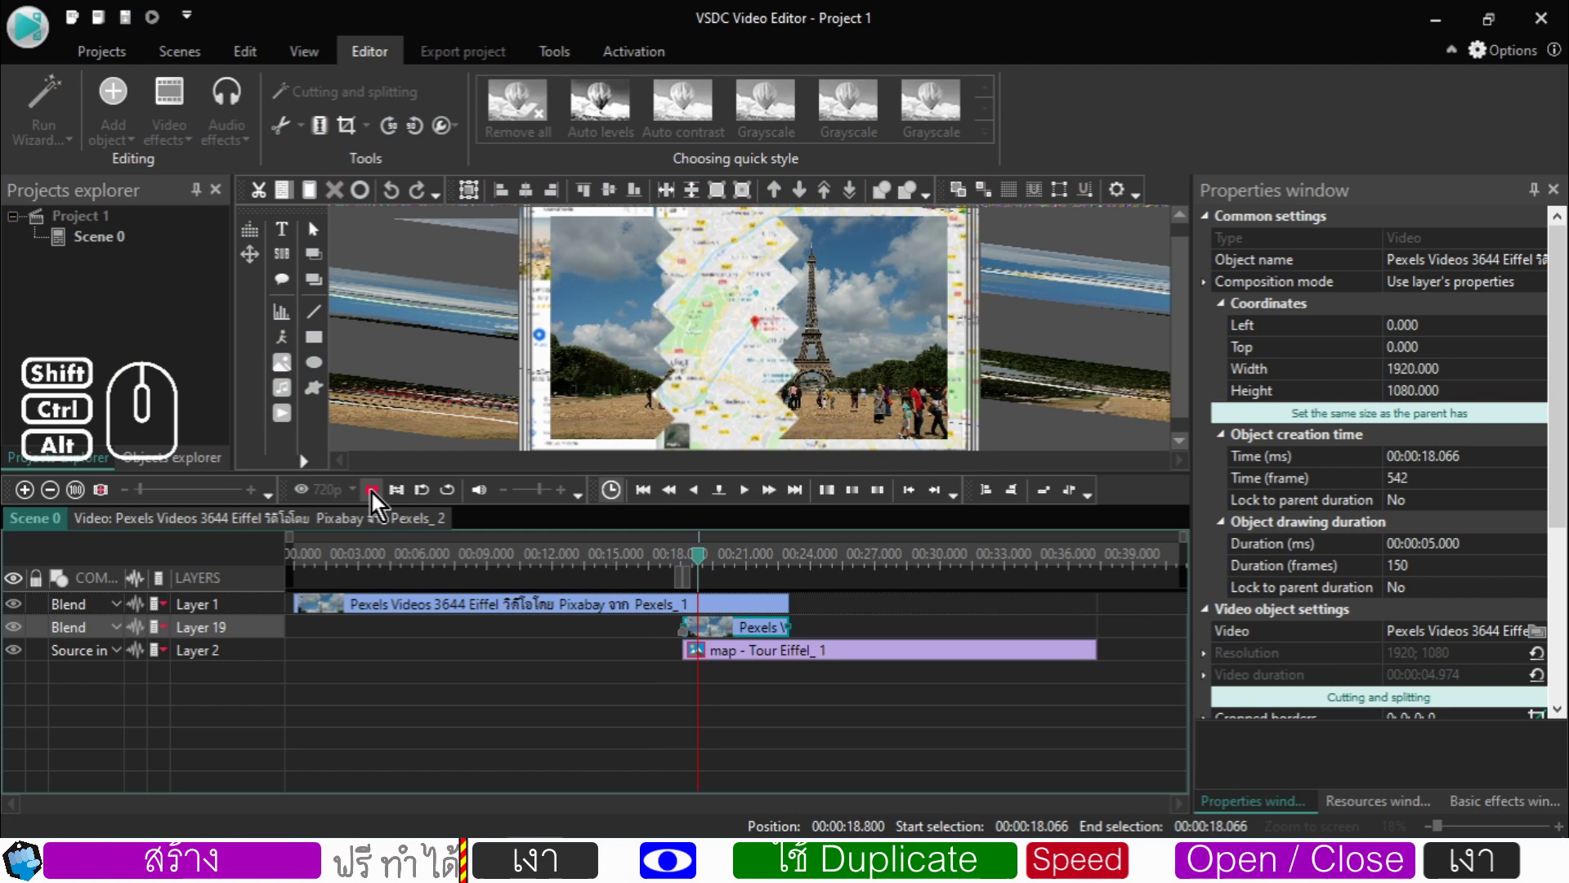
click(377, 499)
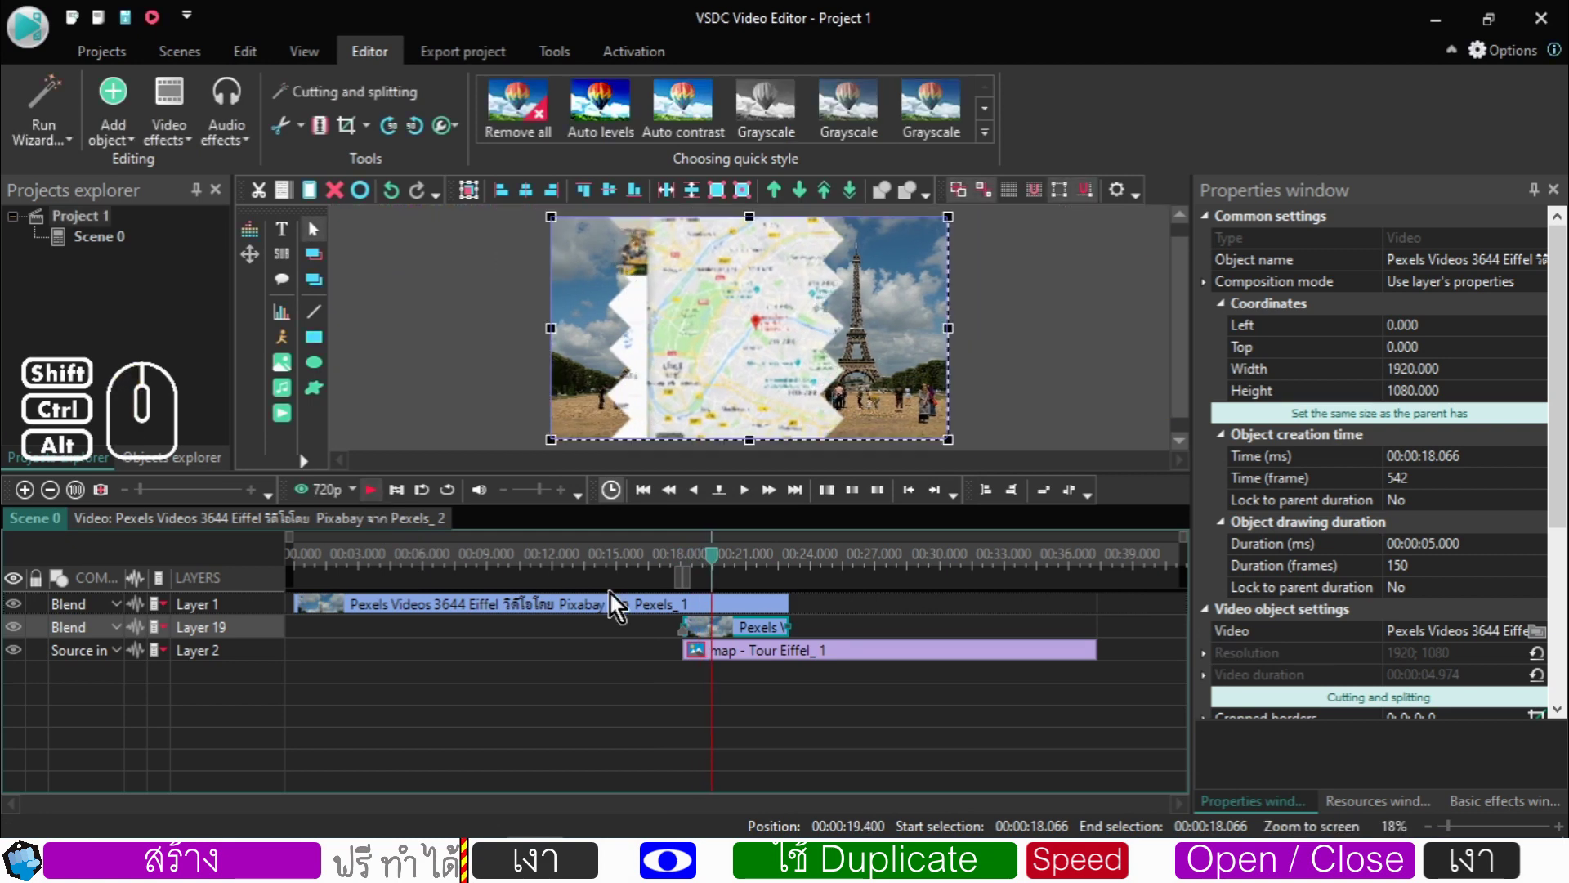
click(753, 497)
click(753, 497)
click(753, 497)
click(752, 497)
click(753, 497)
double_click(753, 497)
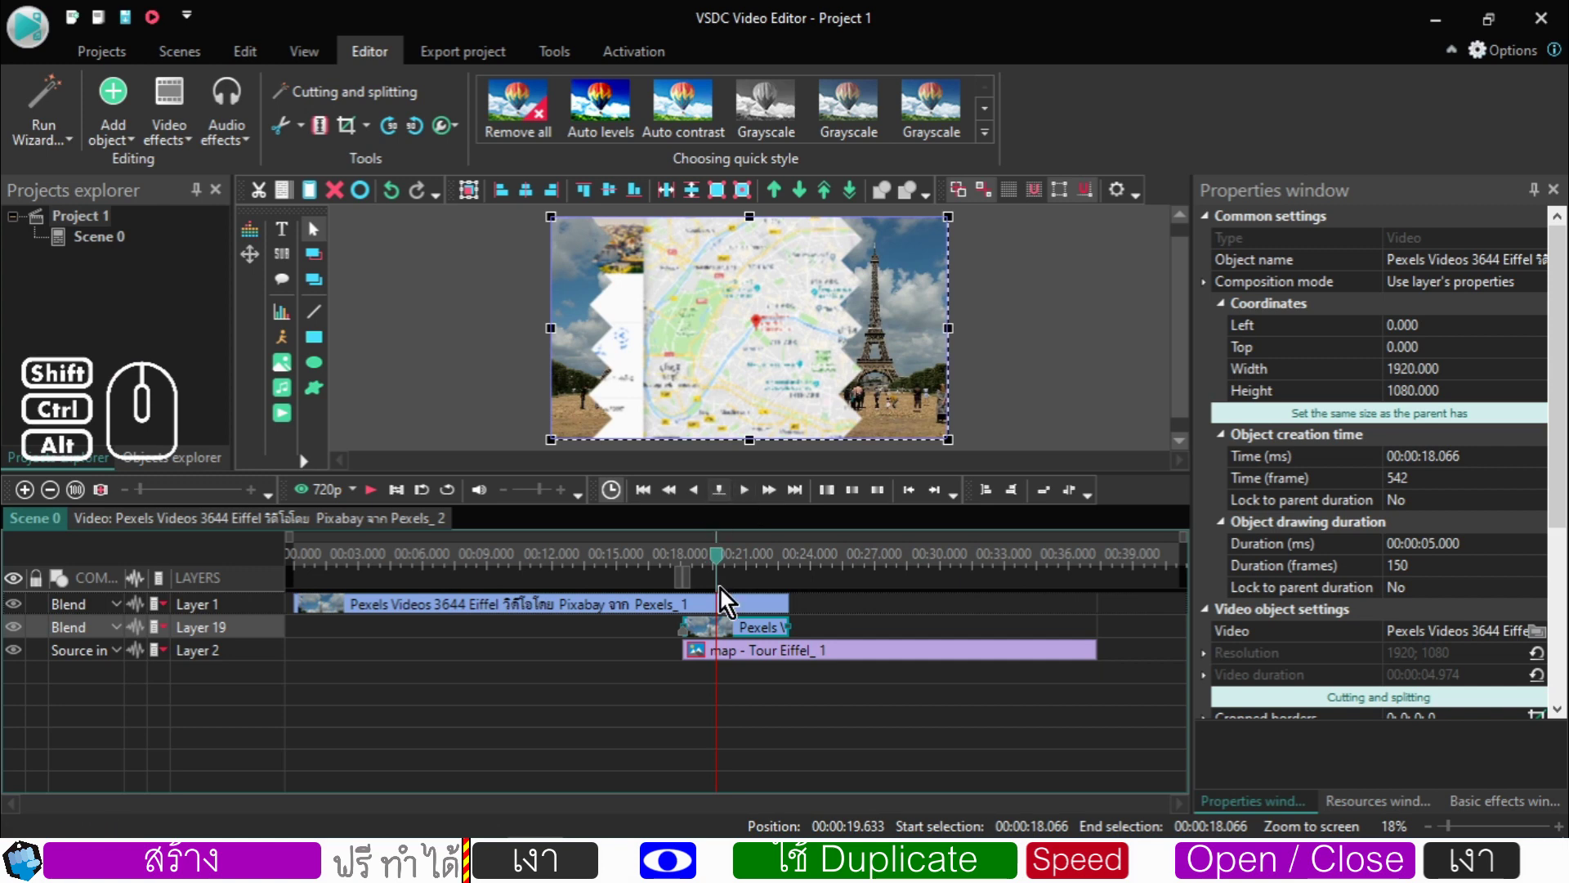
drag(725, 570, 692, 592)
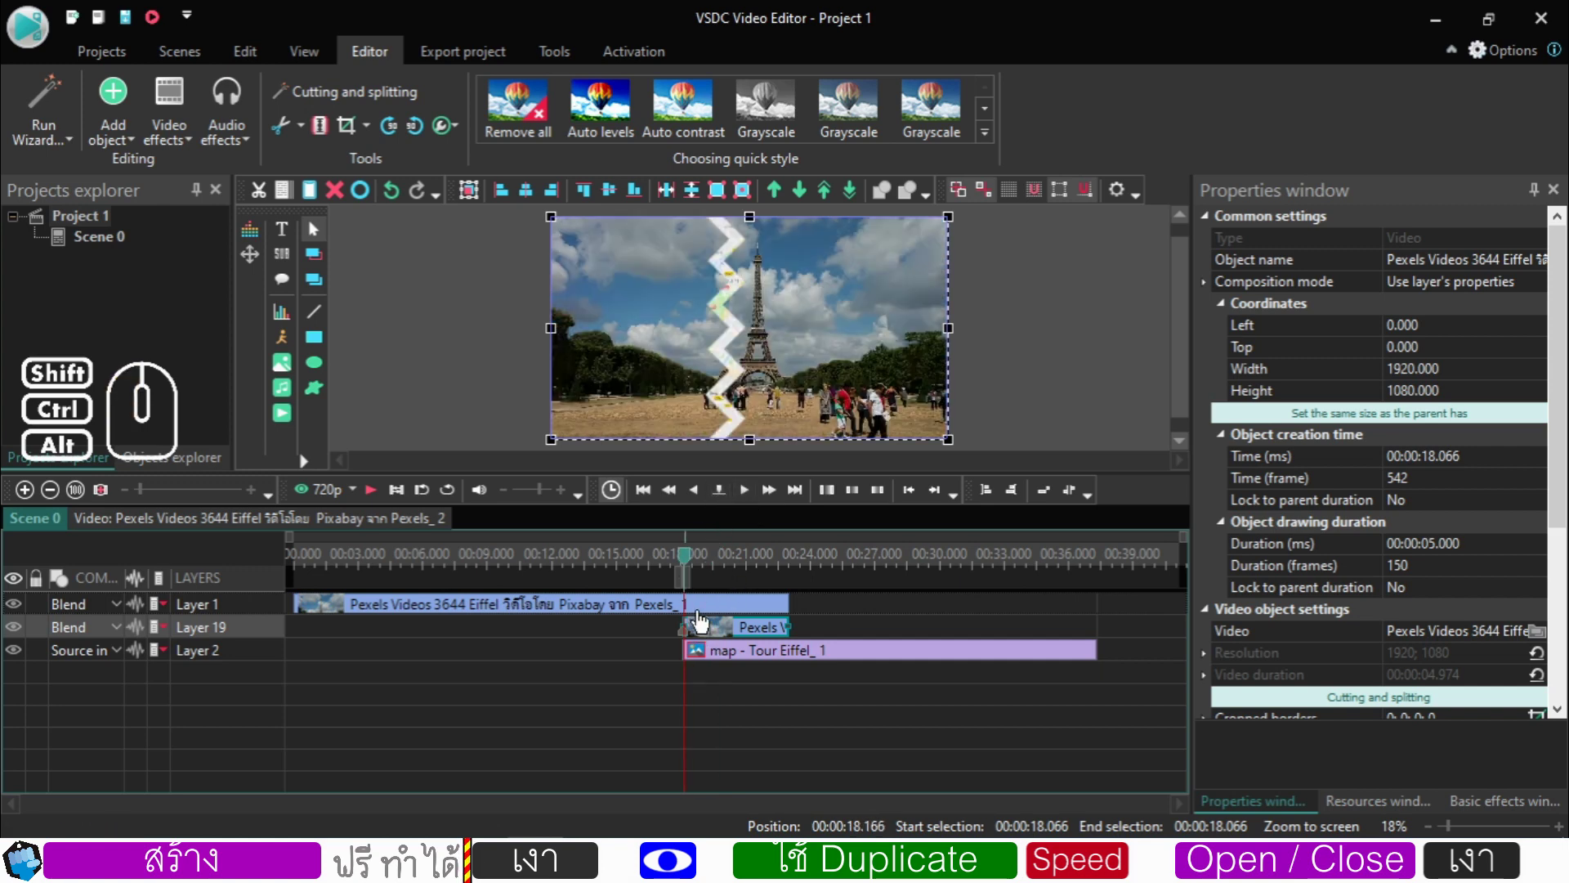
click(689, 563)
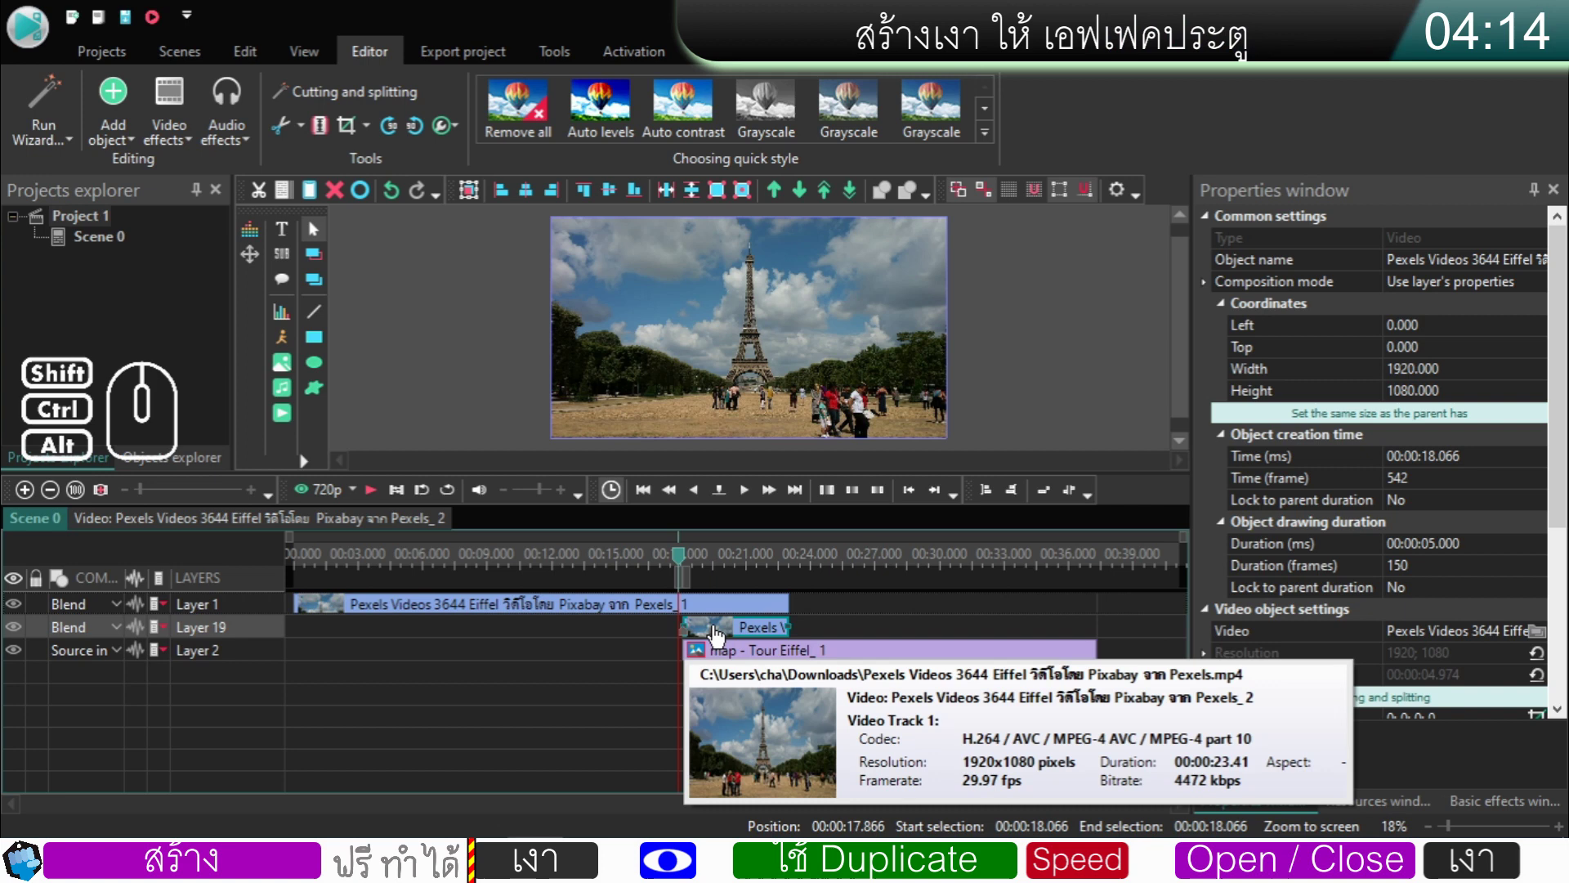
click(719, 637)
right_click(718, 637)
click(770, 561)
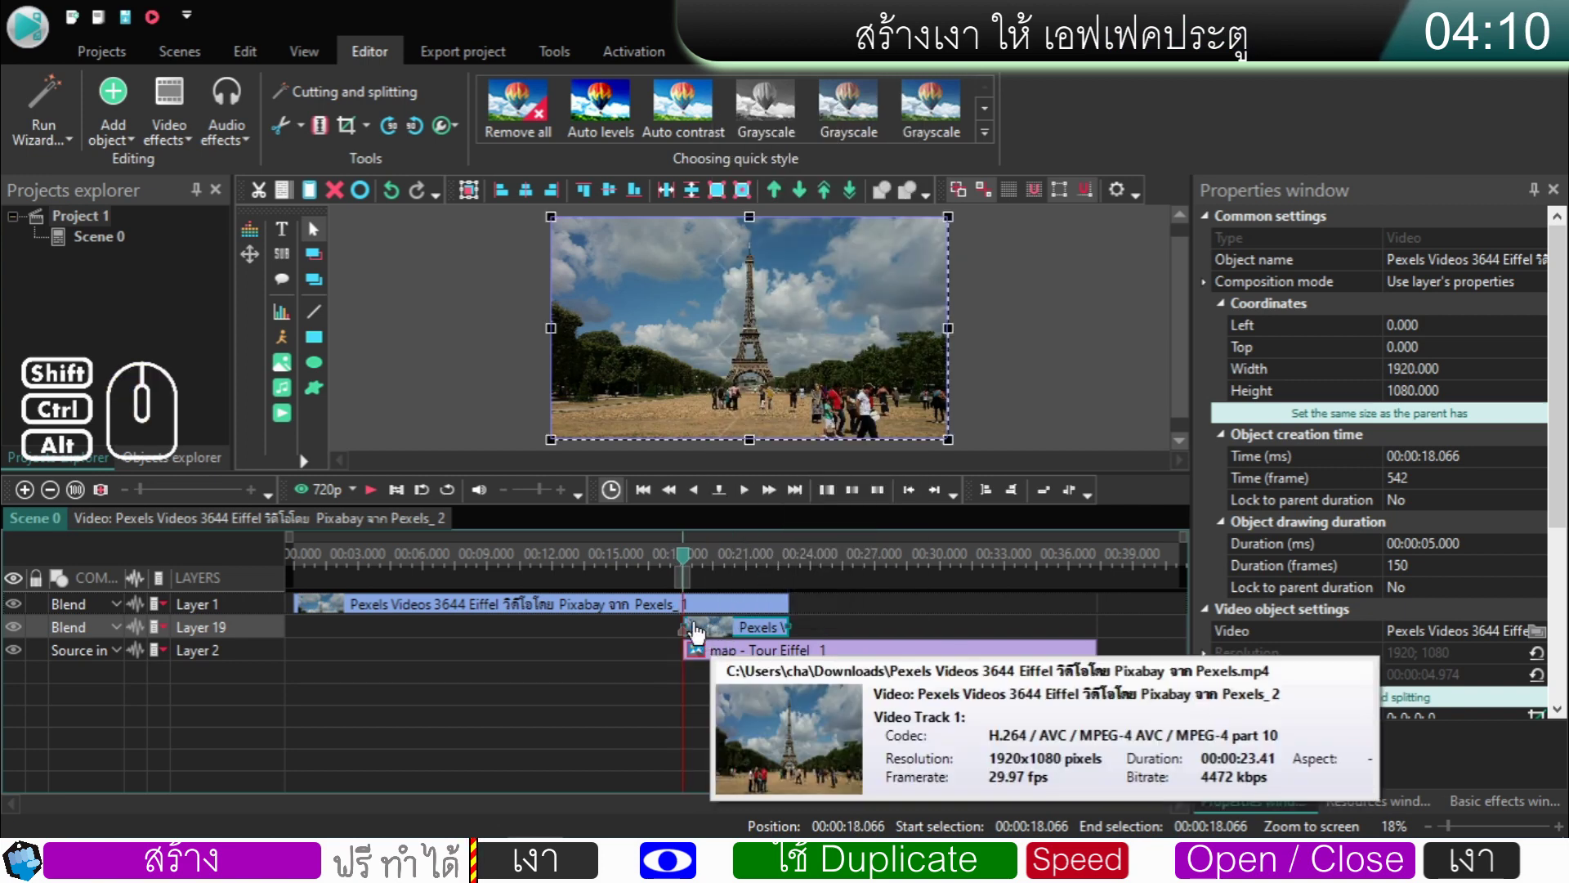
click(830, 502)
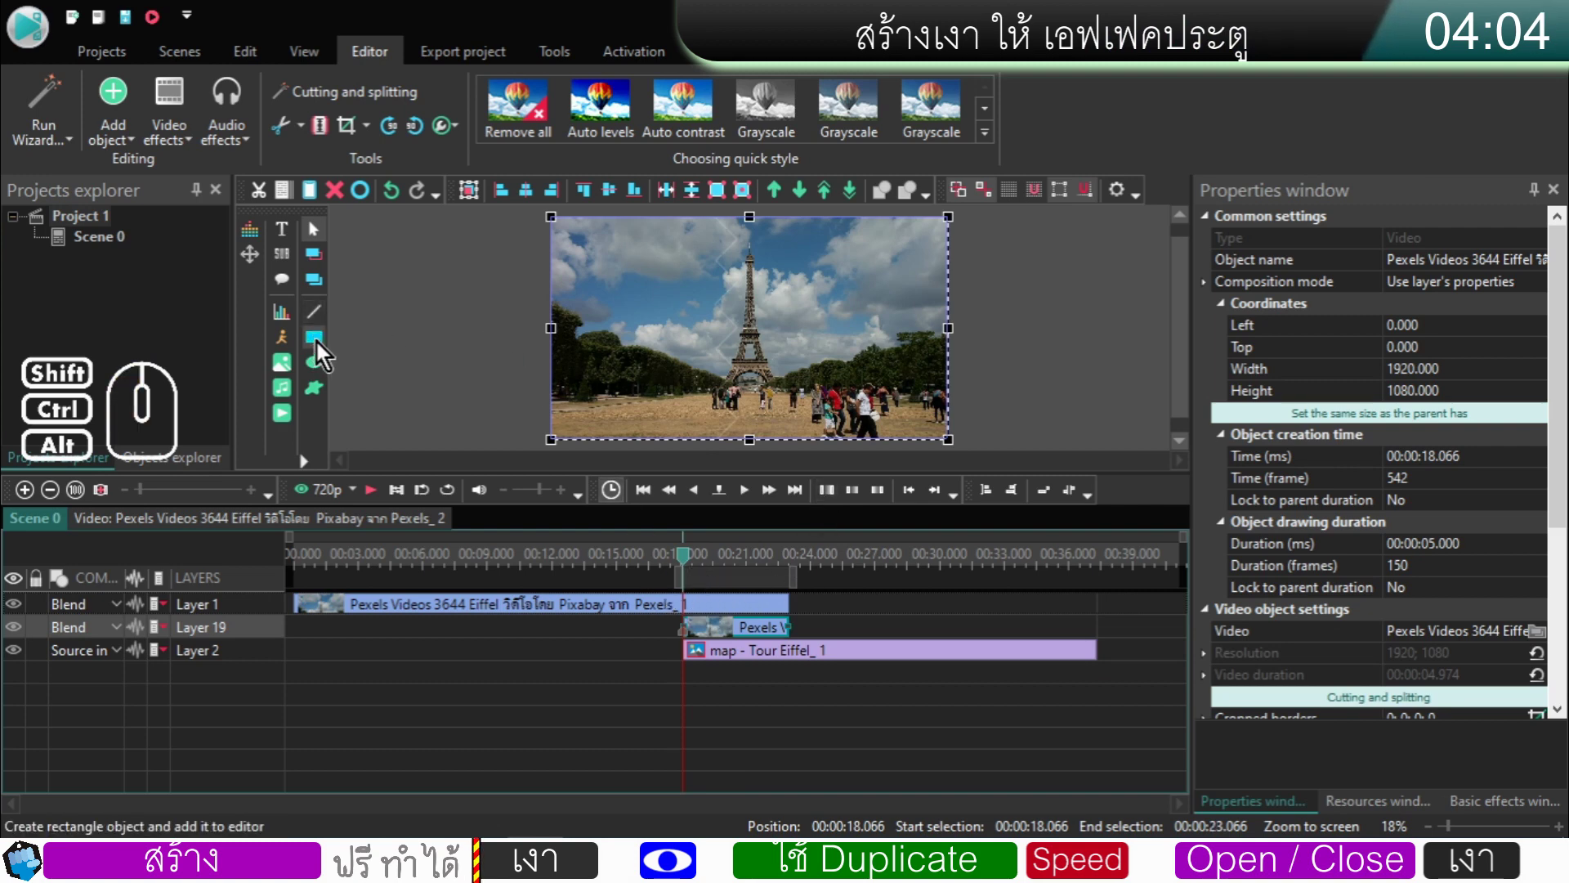
- Add Rectangle 15 by work area, sized 1920×1080 like its parent, with its layer above the Eiffel clips
click(321, 347)
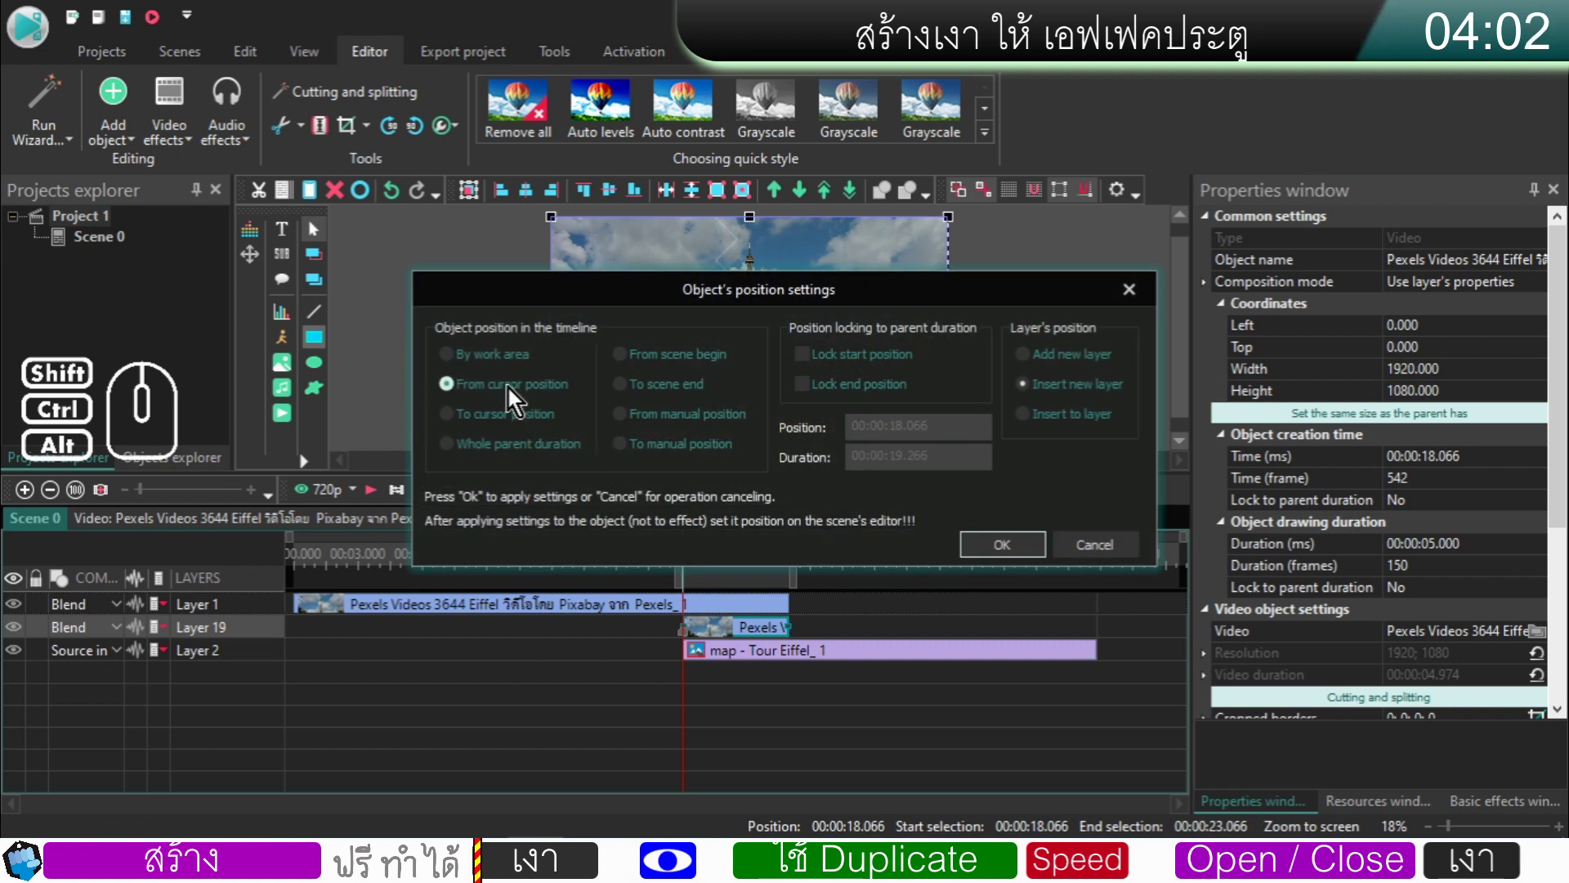
click(477, 370)
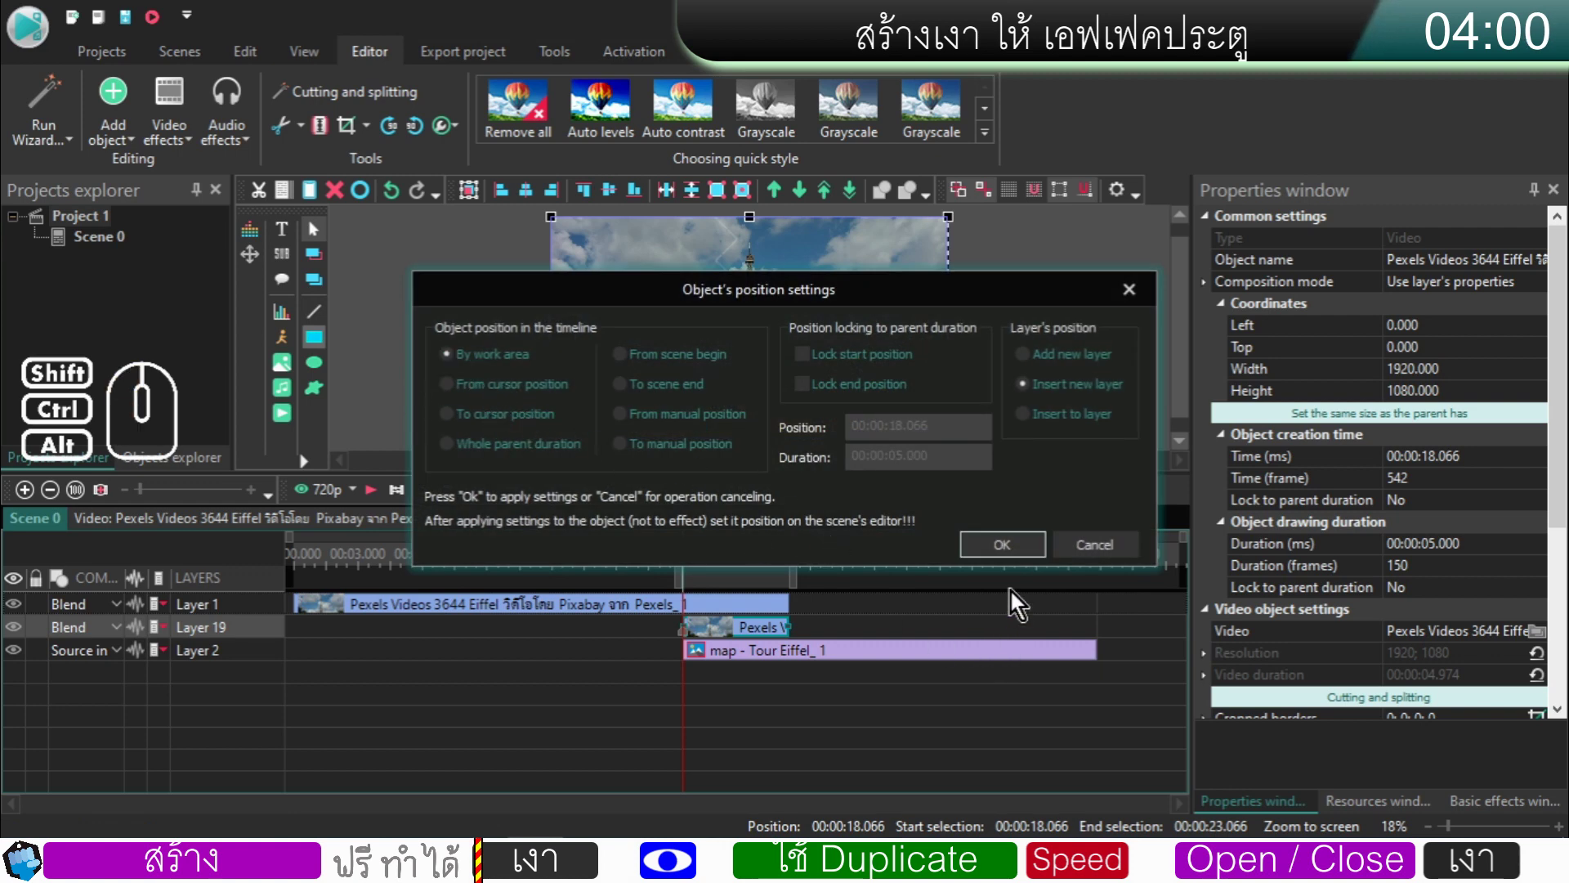
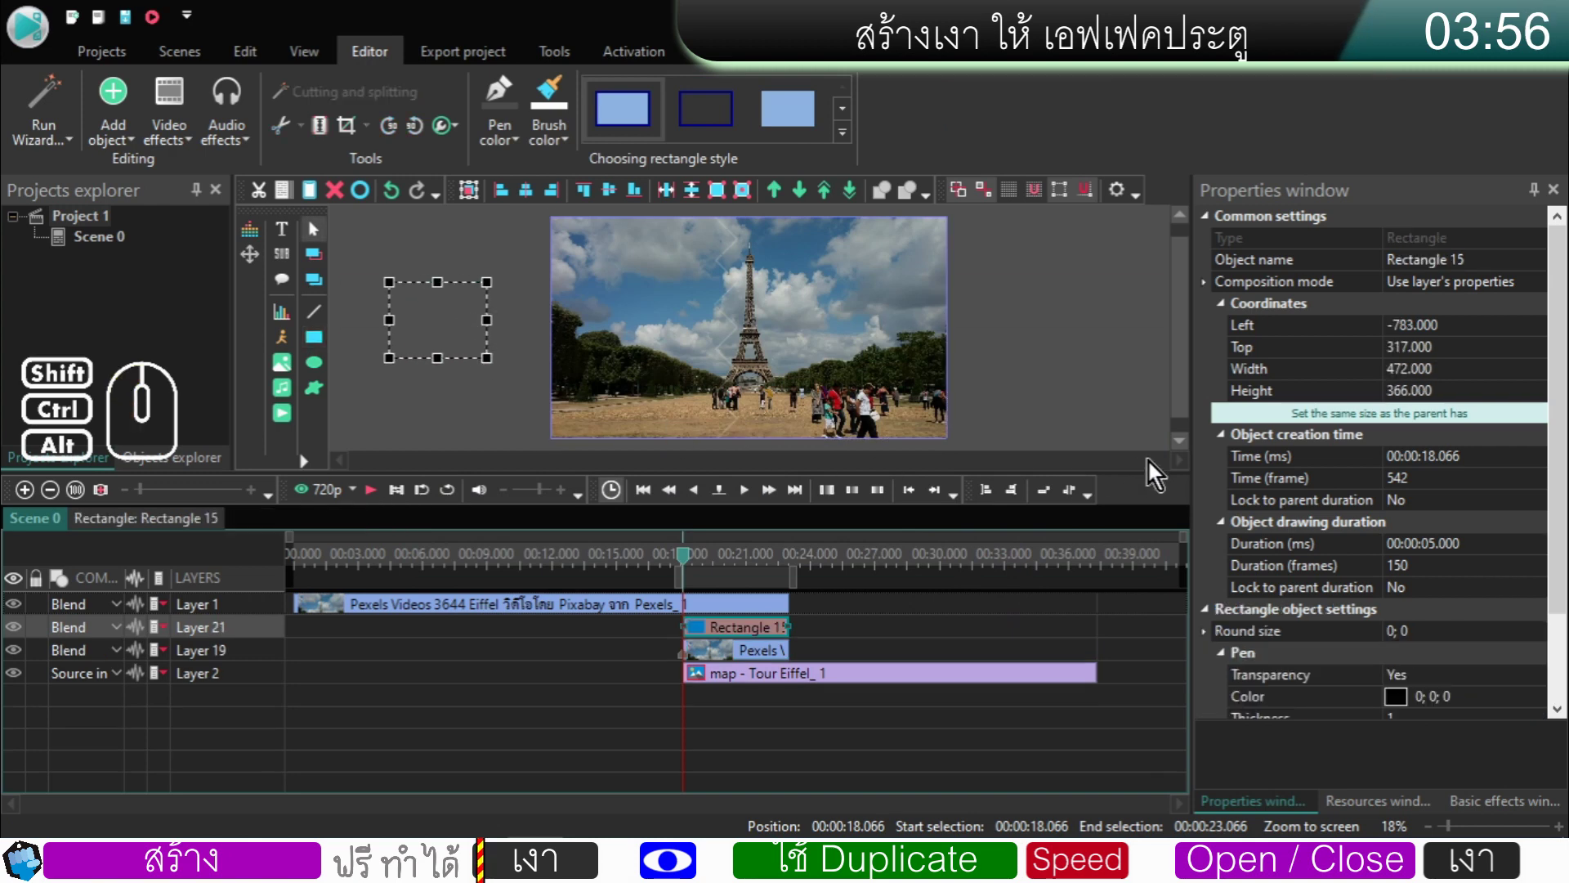
click(1245, 427)
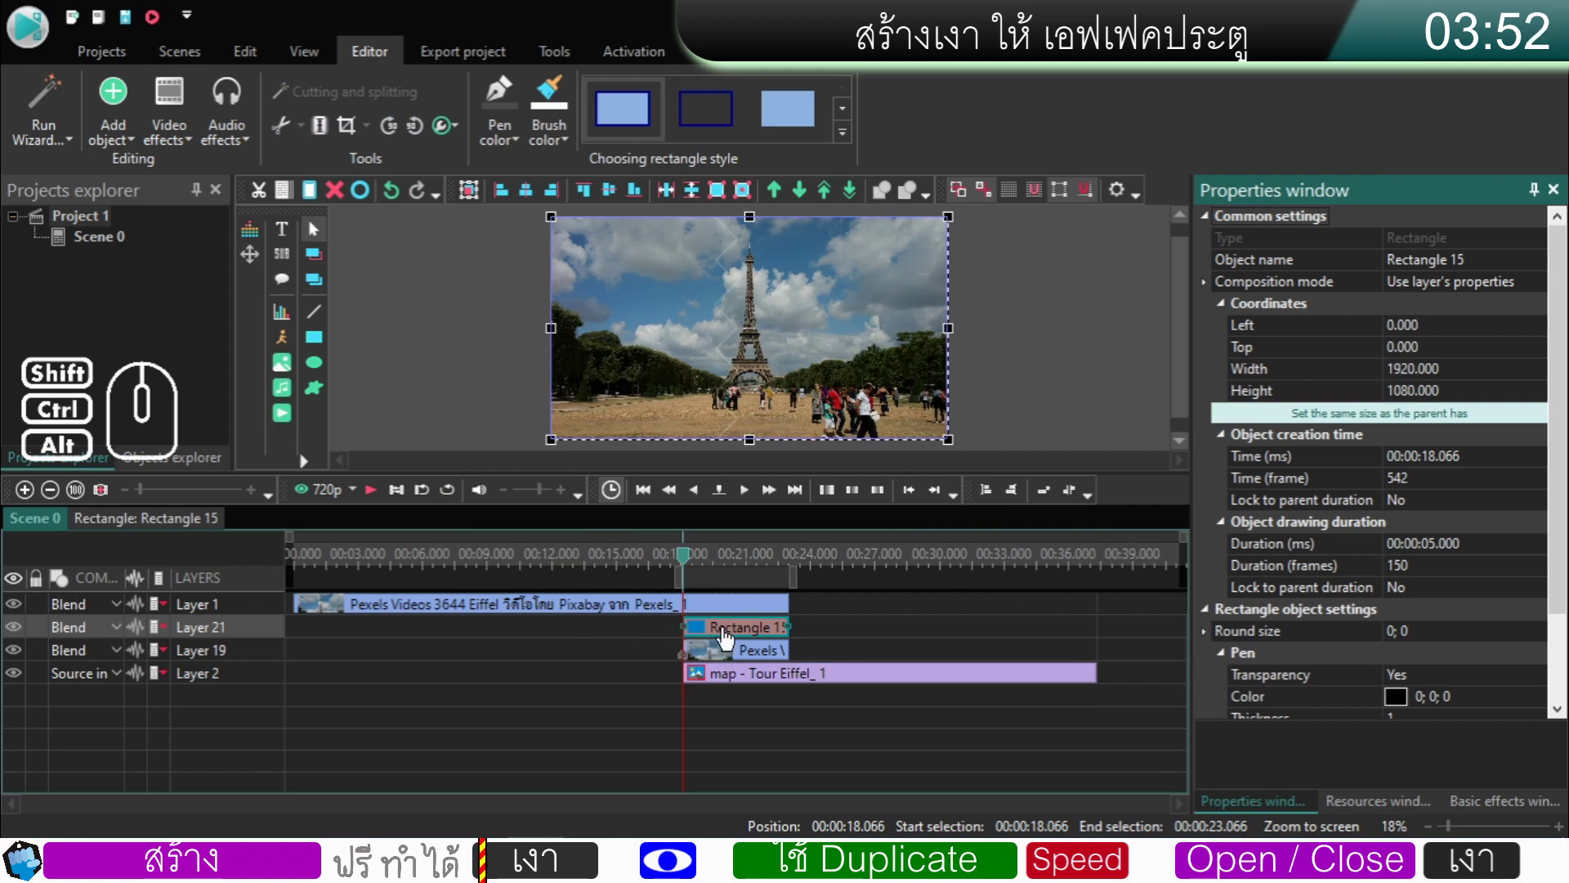
drag(257, 634, 261, 606)
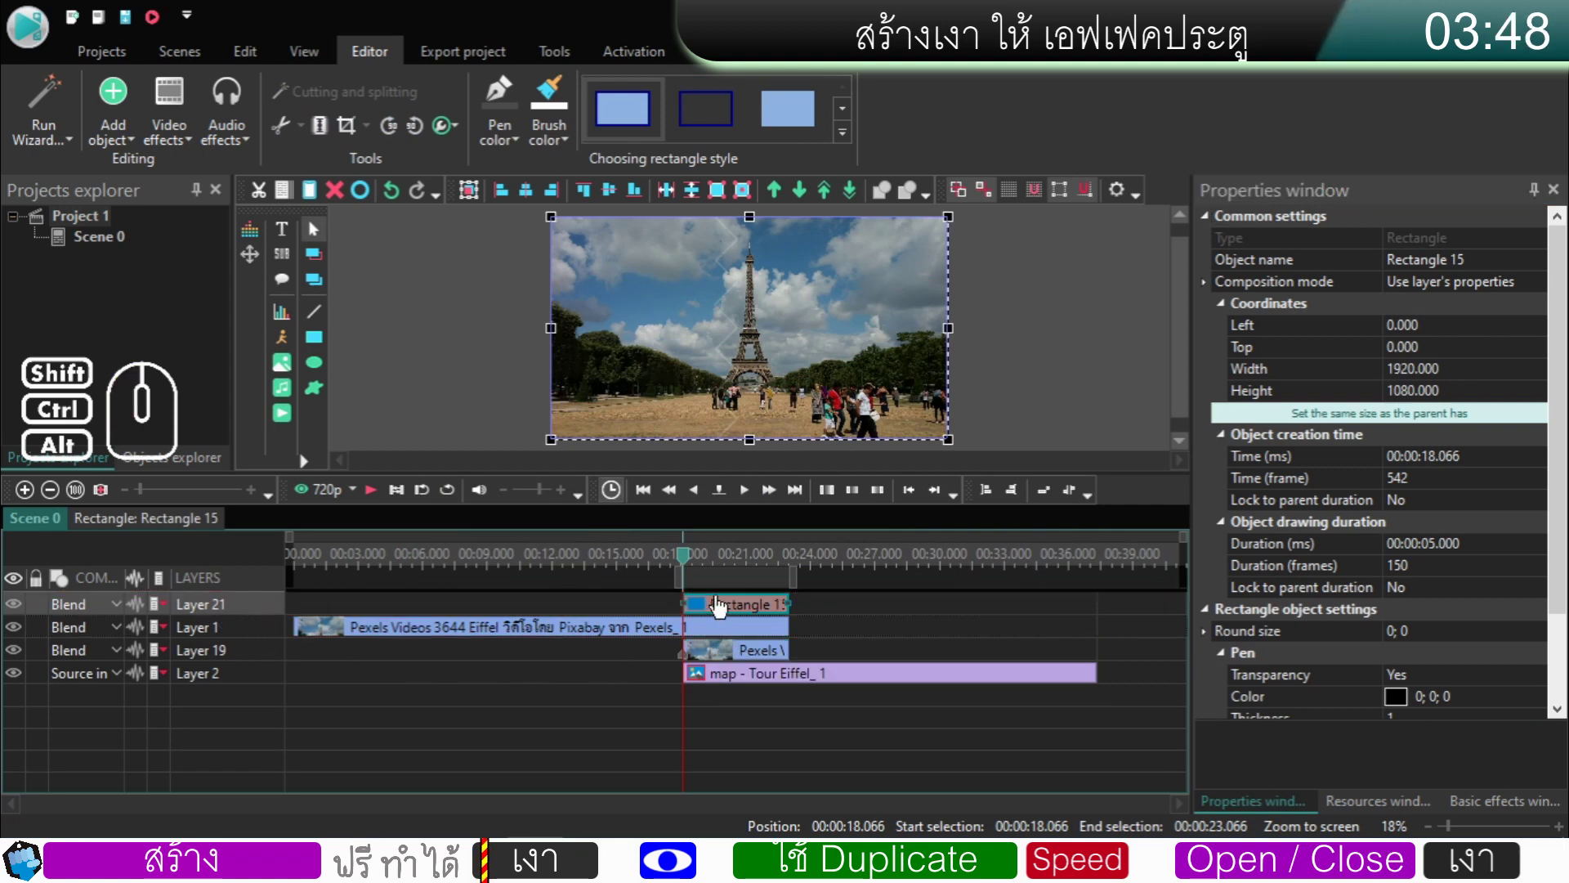
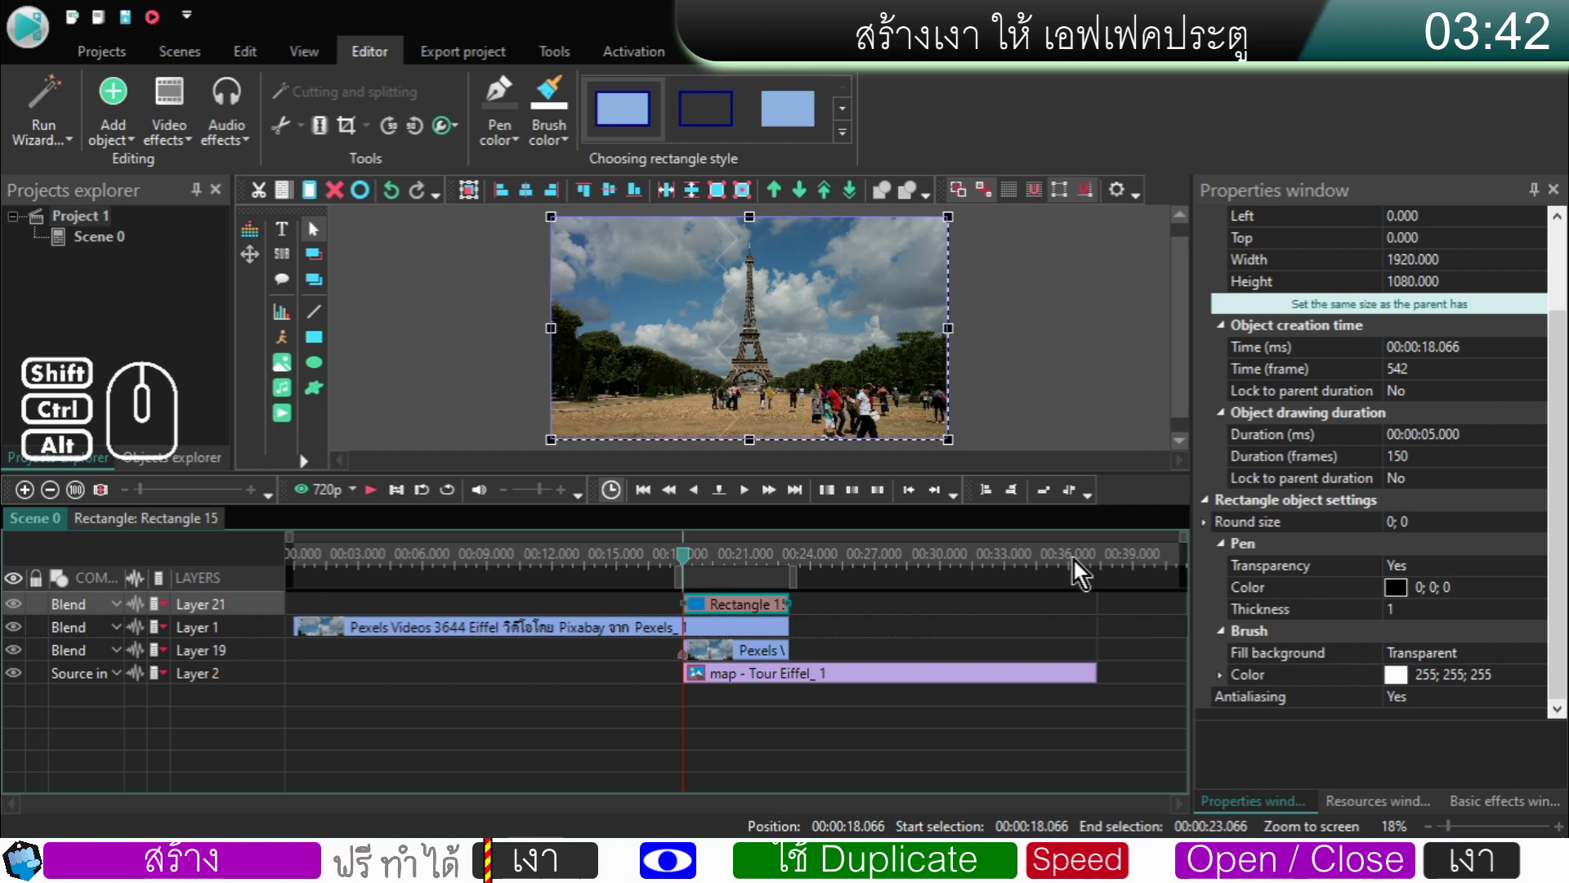
- Give Rectangle 15 a Solid fill background coloured black
click(1451, 665)
double_click(1473, 658)
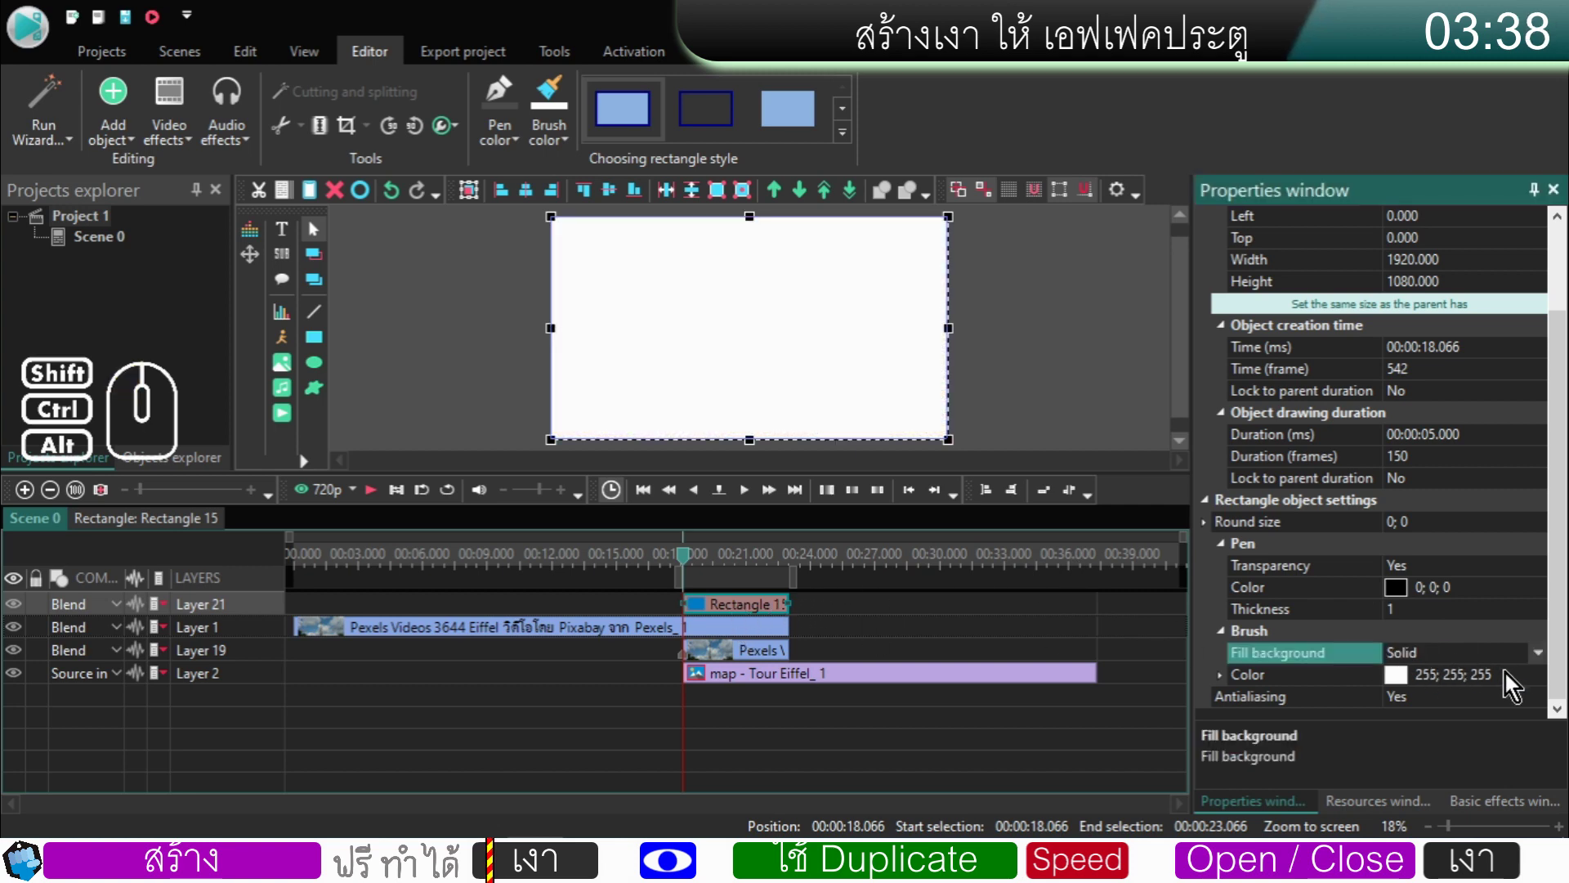
click(1519, 680)
click(1549, 687)
click(831, 538)
click(945, 302)
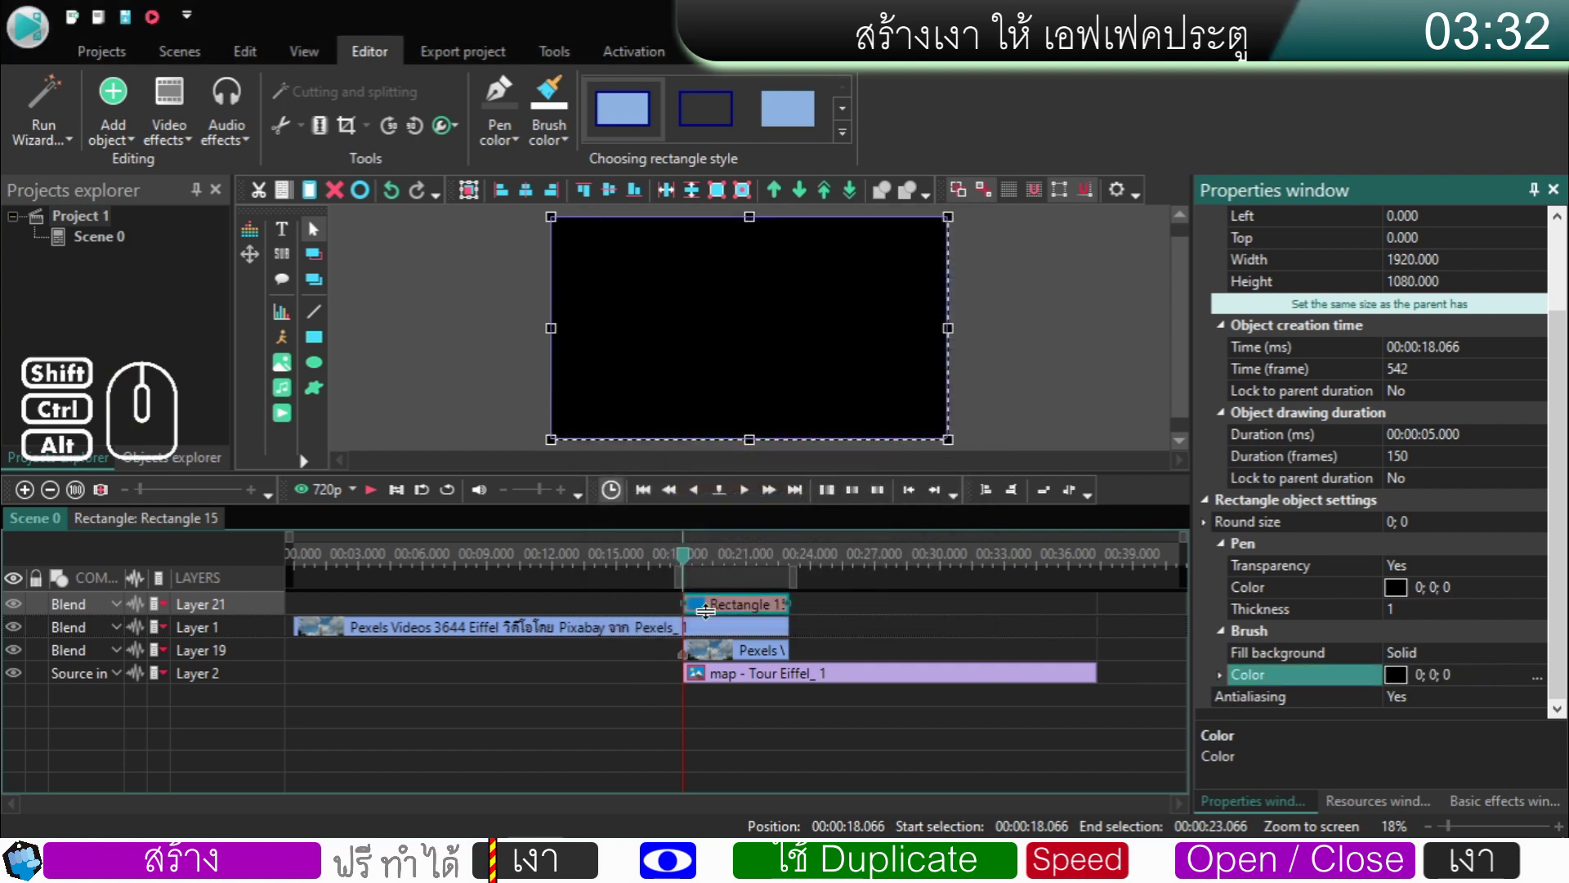
- Enter the original Eiffel clip's Rectangle 1 group, showing its Push 1 wipe layers
click(699, 638)
double_click(340, 640)
drag(1059, 707, 867, 595)
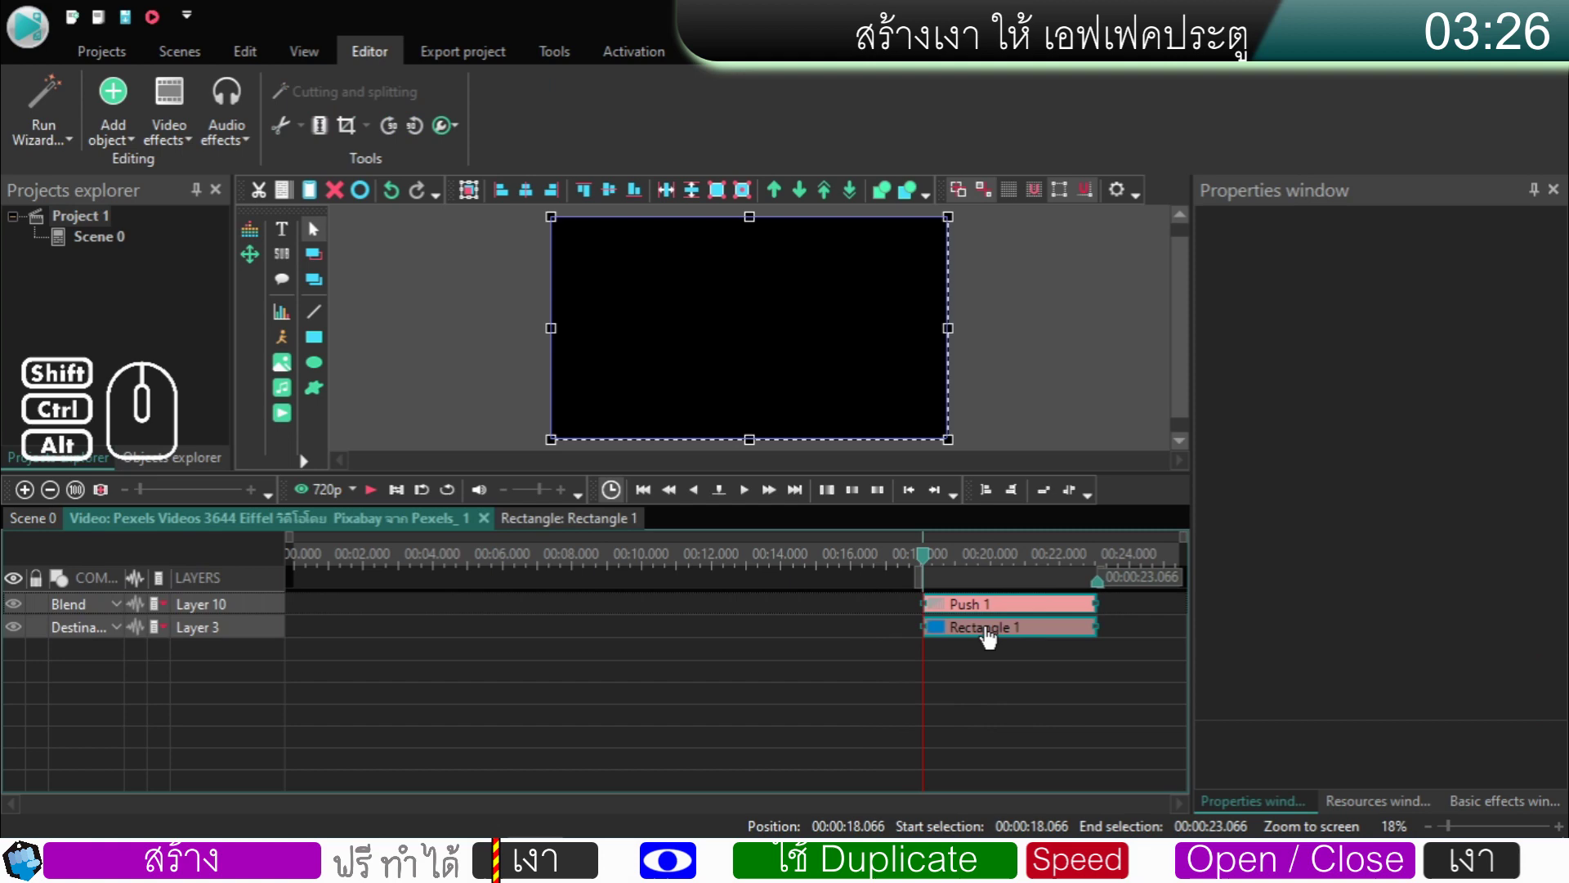
- Copy Push 1 and Rectangle 1 and paste them inside Rectangle 15
right_click(966, 614)
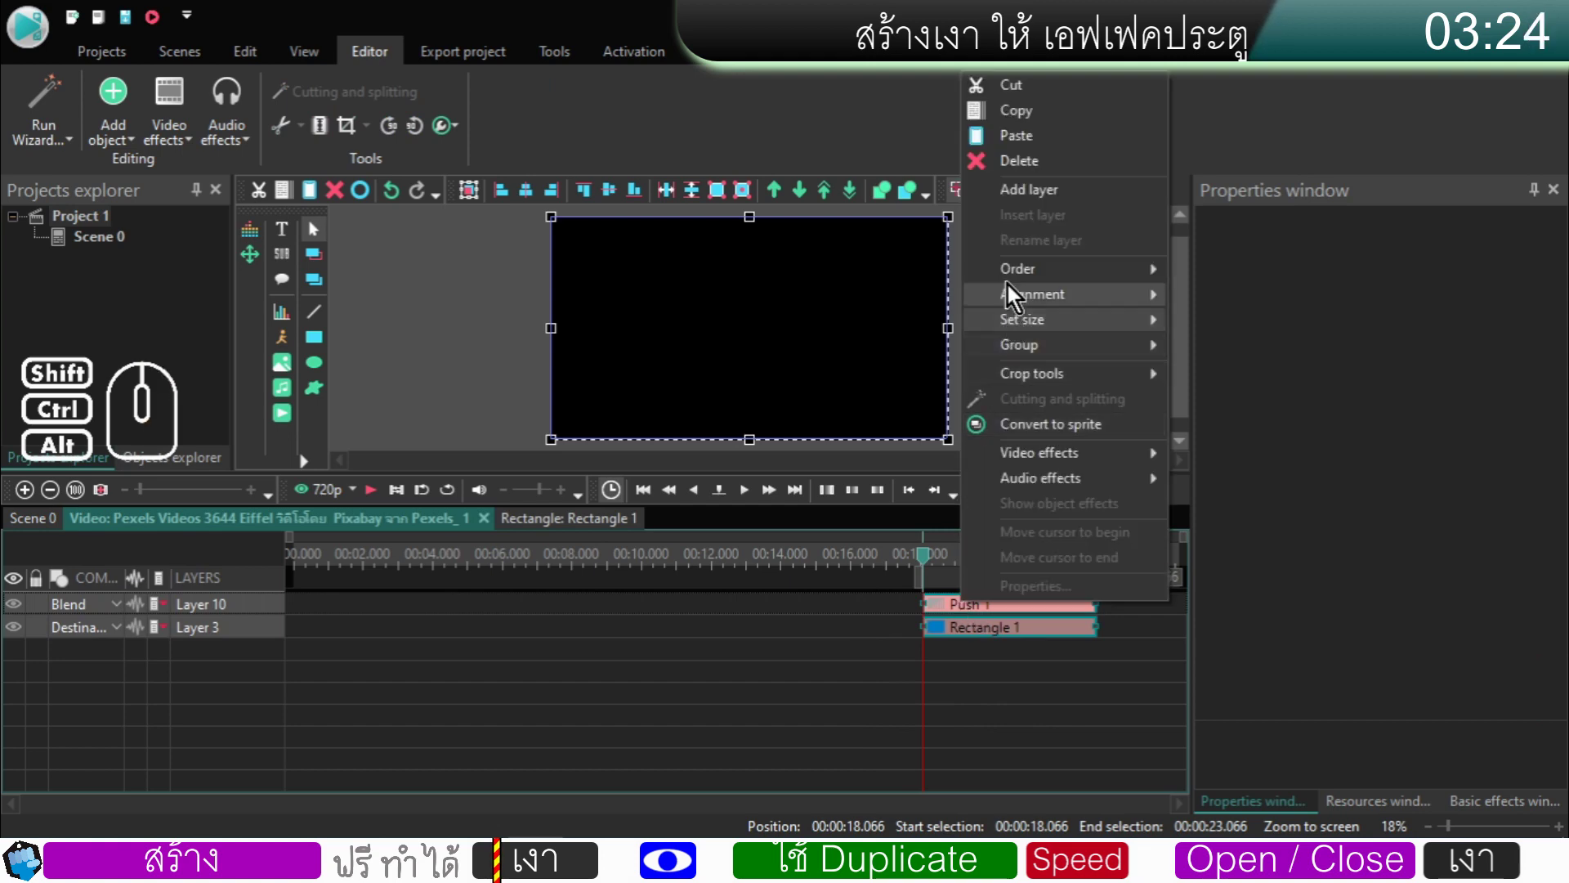
click(999, 120)
click(52, 531)
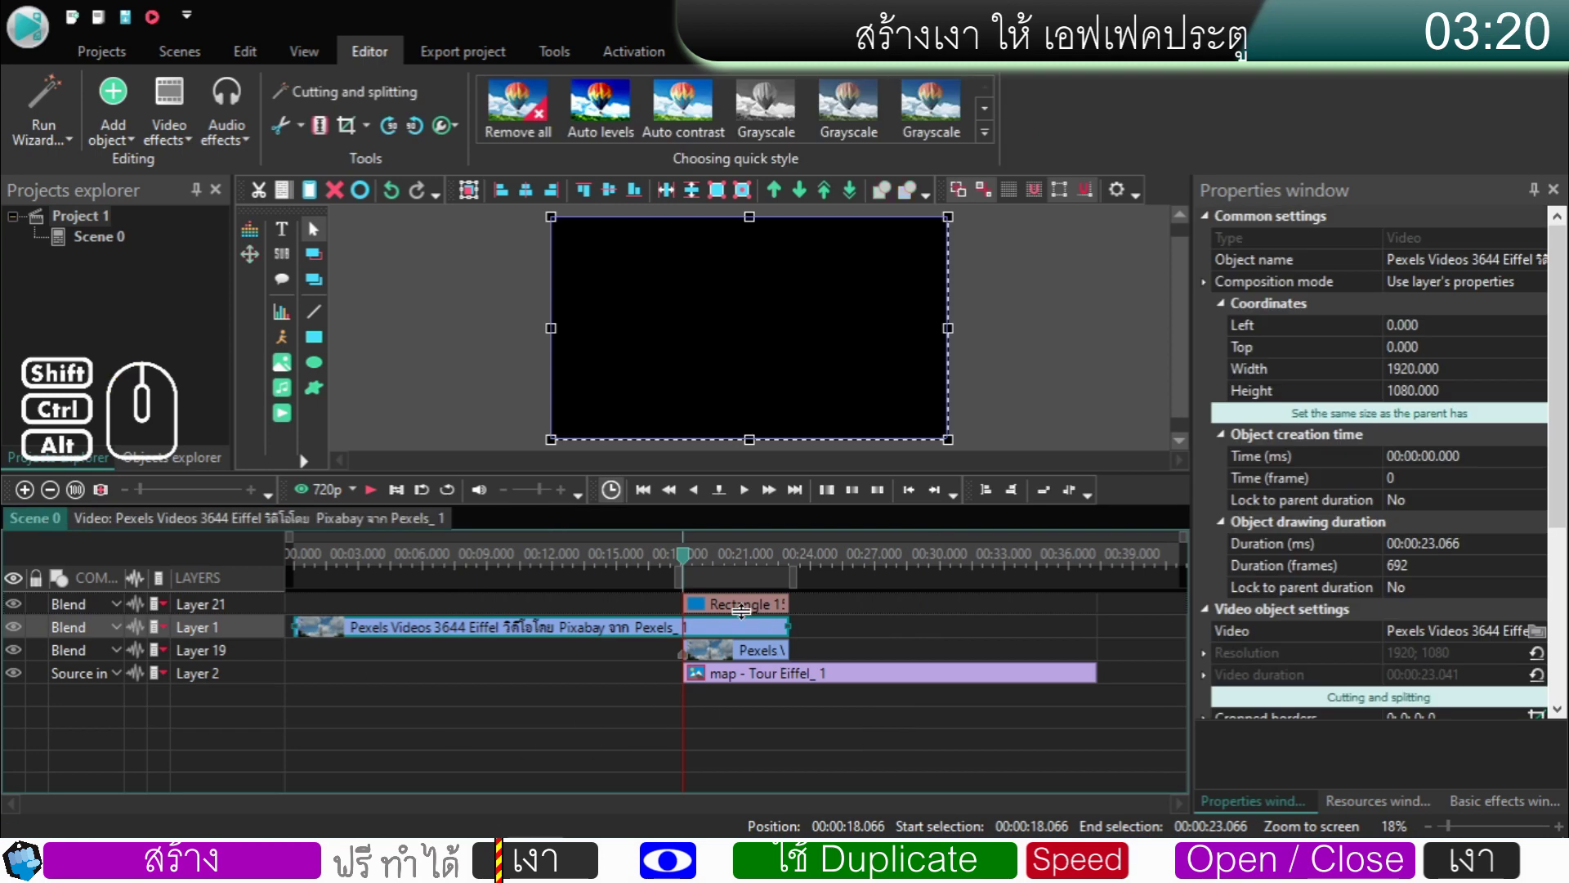
double_click(720, 615)
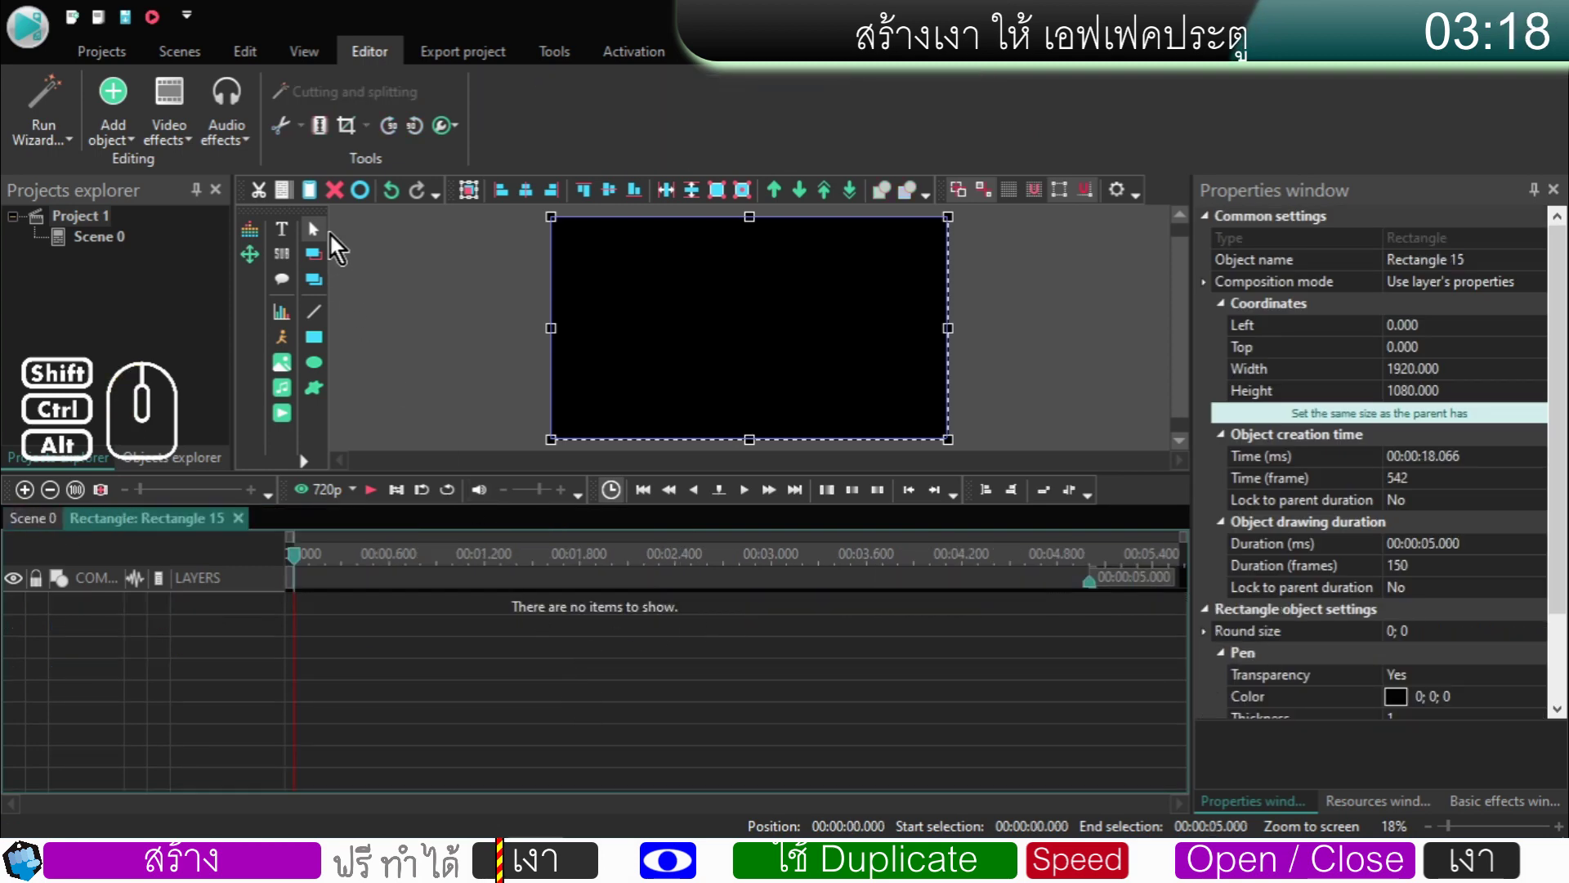
click(317, 198)
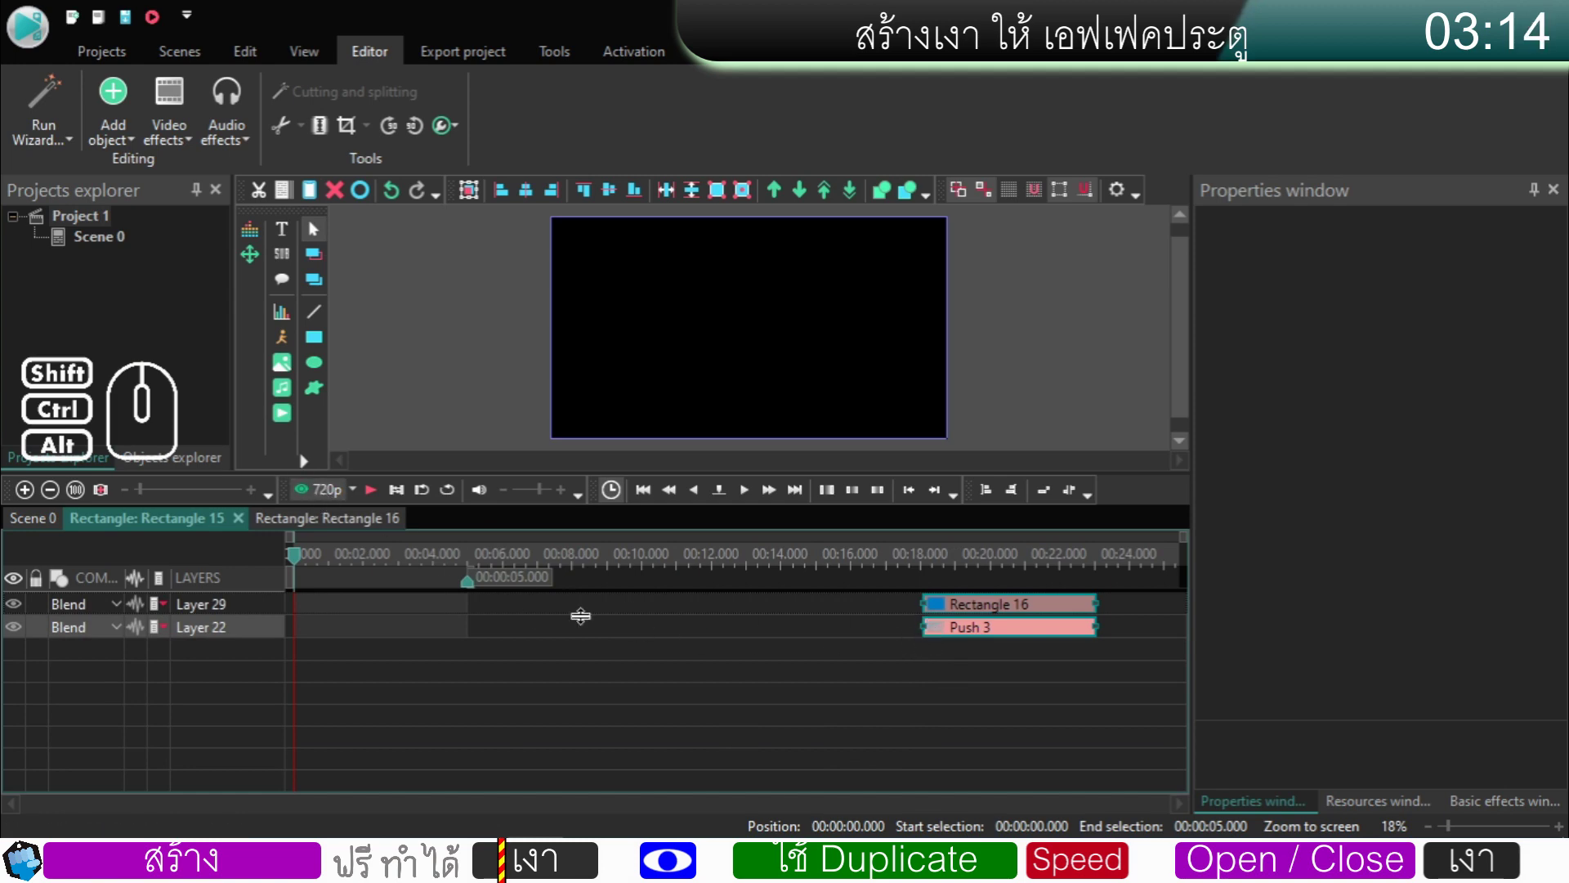
- Move the pasted Push 3 and Rectangle 16 layers to the group's start
click(916, 610)
click(948, 609)
click(1041, 723)
drag(1054, 706, 875, 604)
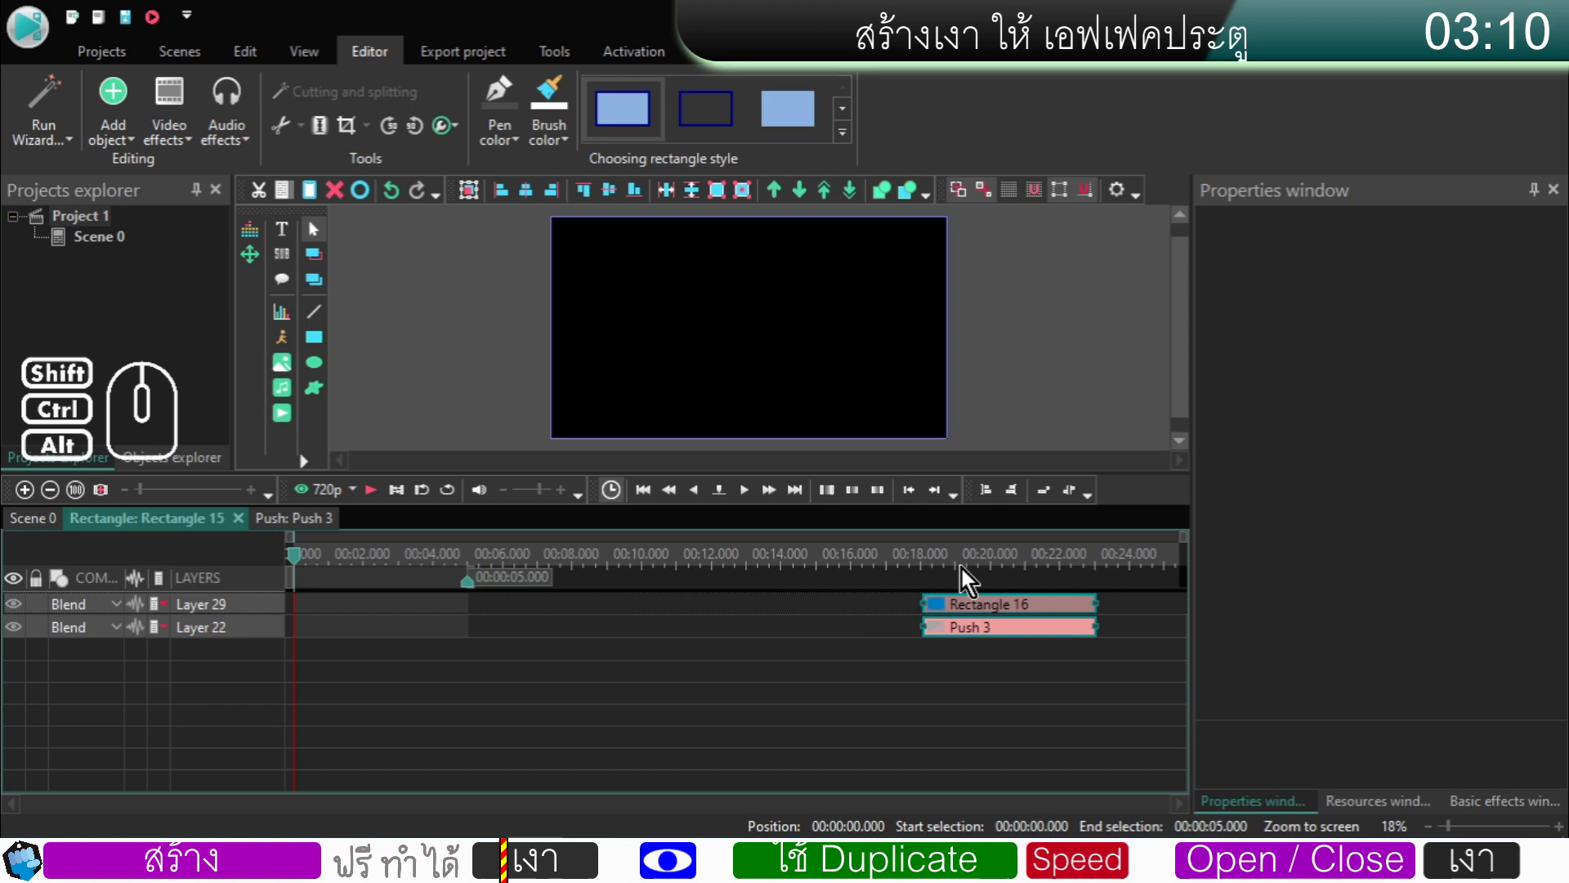
click(996, 502)
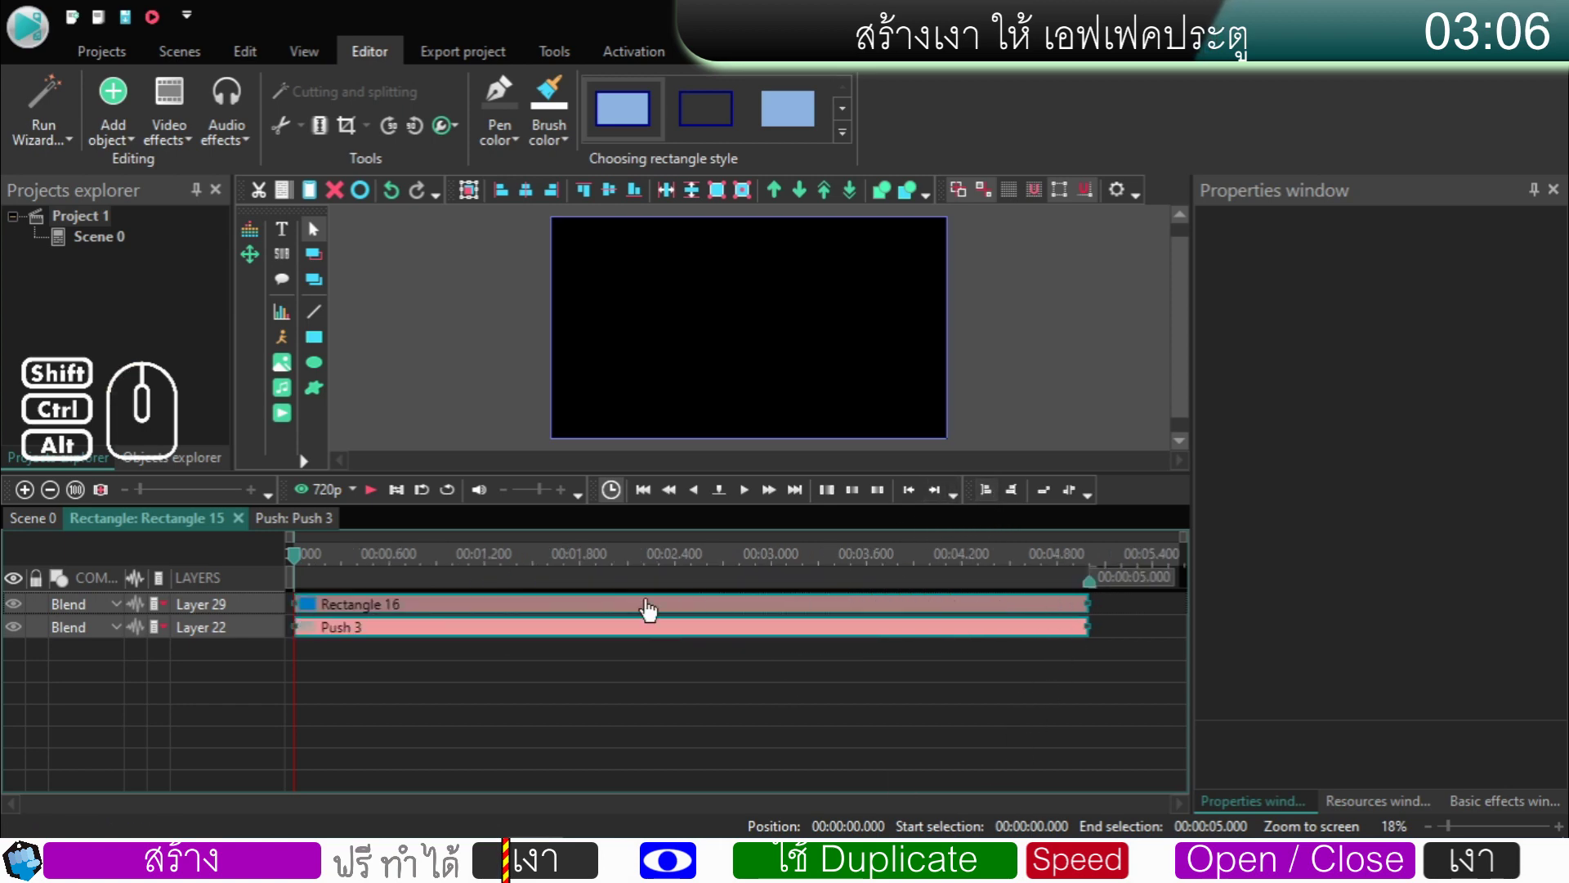
- Place Push 3 above Rectangle 16, set Rectangle 16's layer to Destination, and return to Scene 0
click(378, 652)
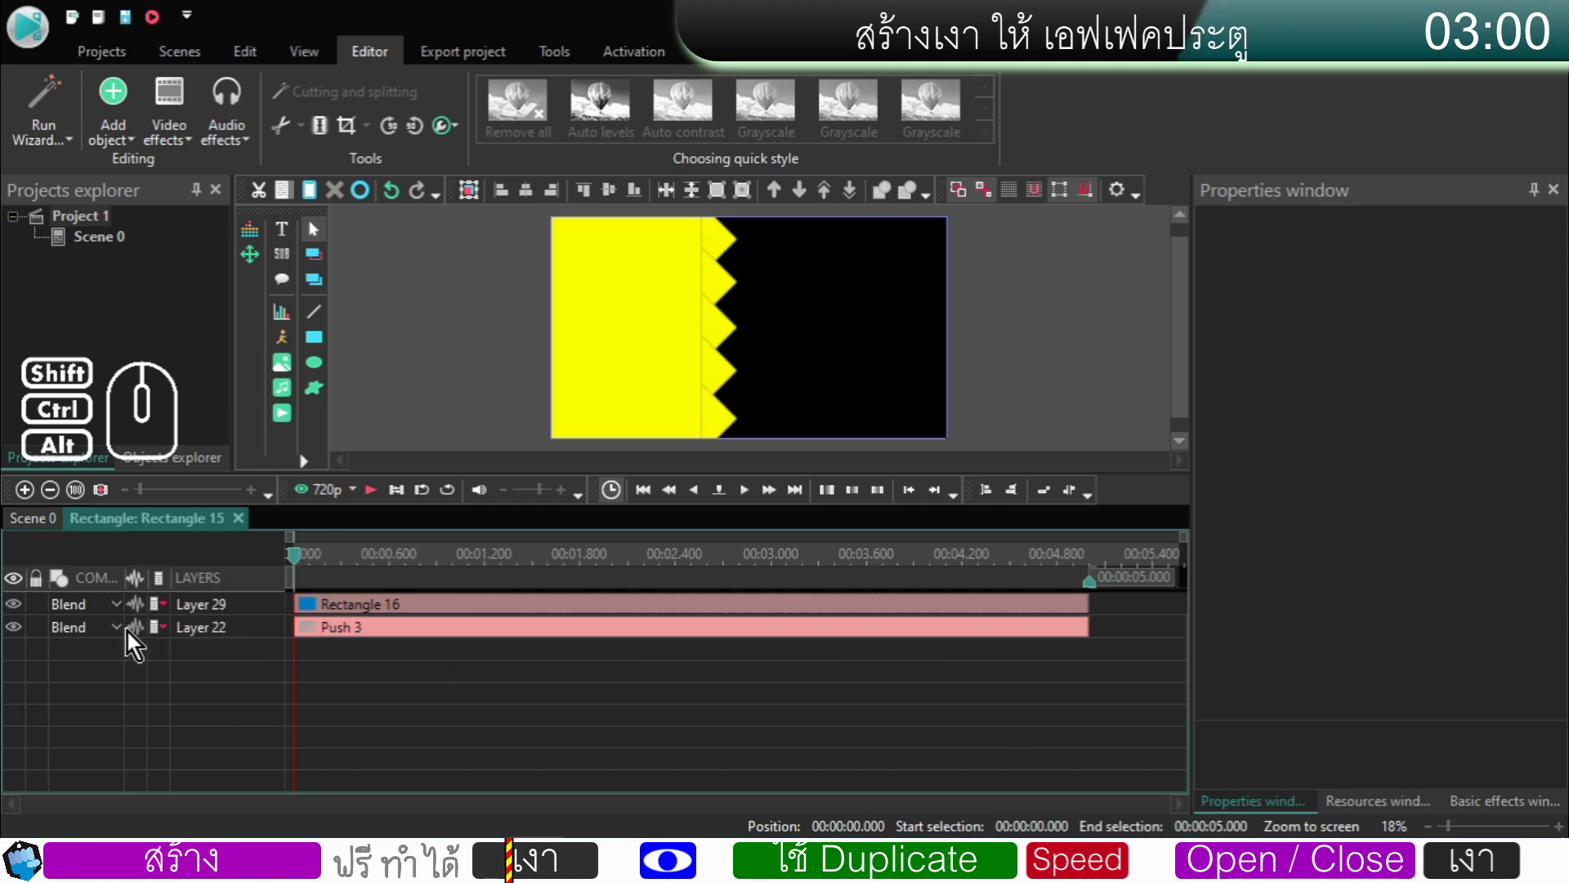
click(261, 613)
drag(270, 612, 263, 647)
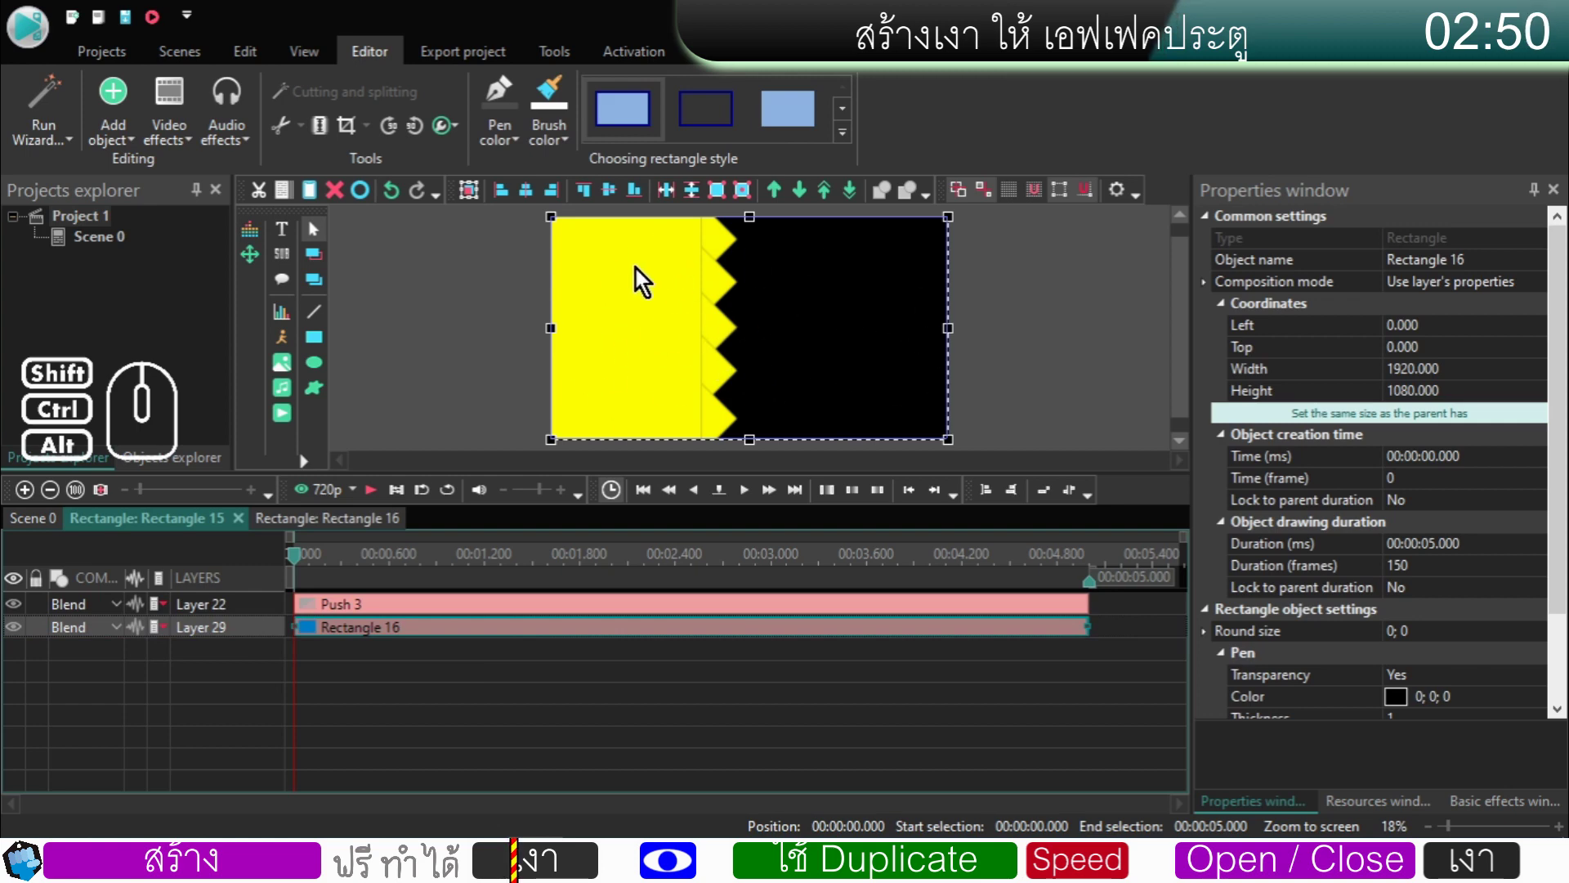
click(117, 631)
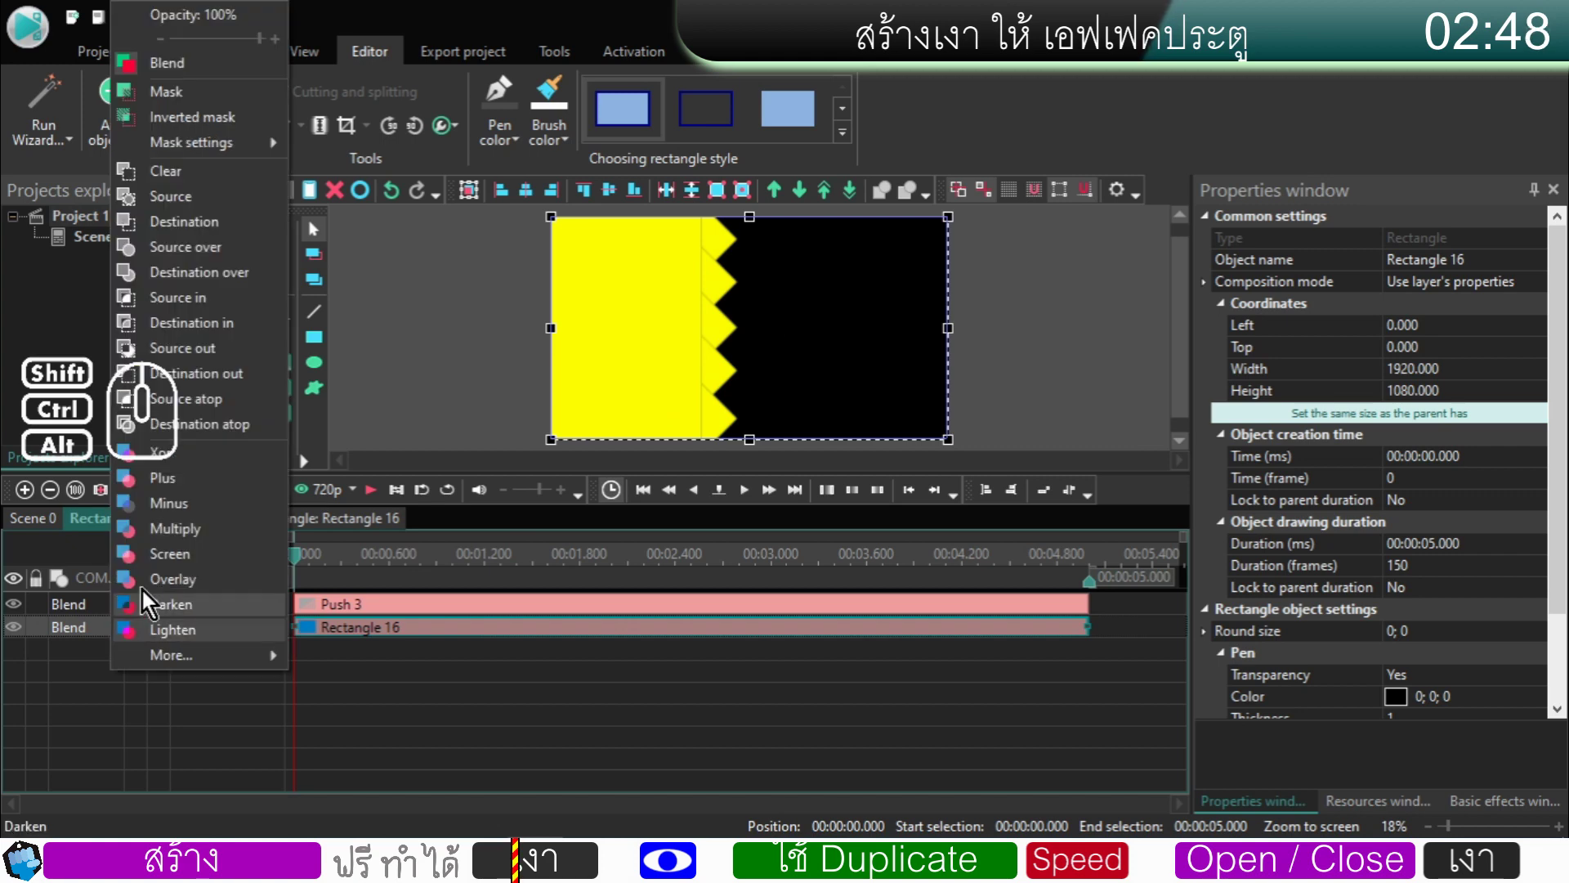
click(205, 335)
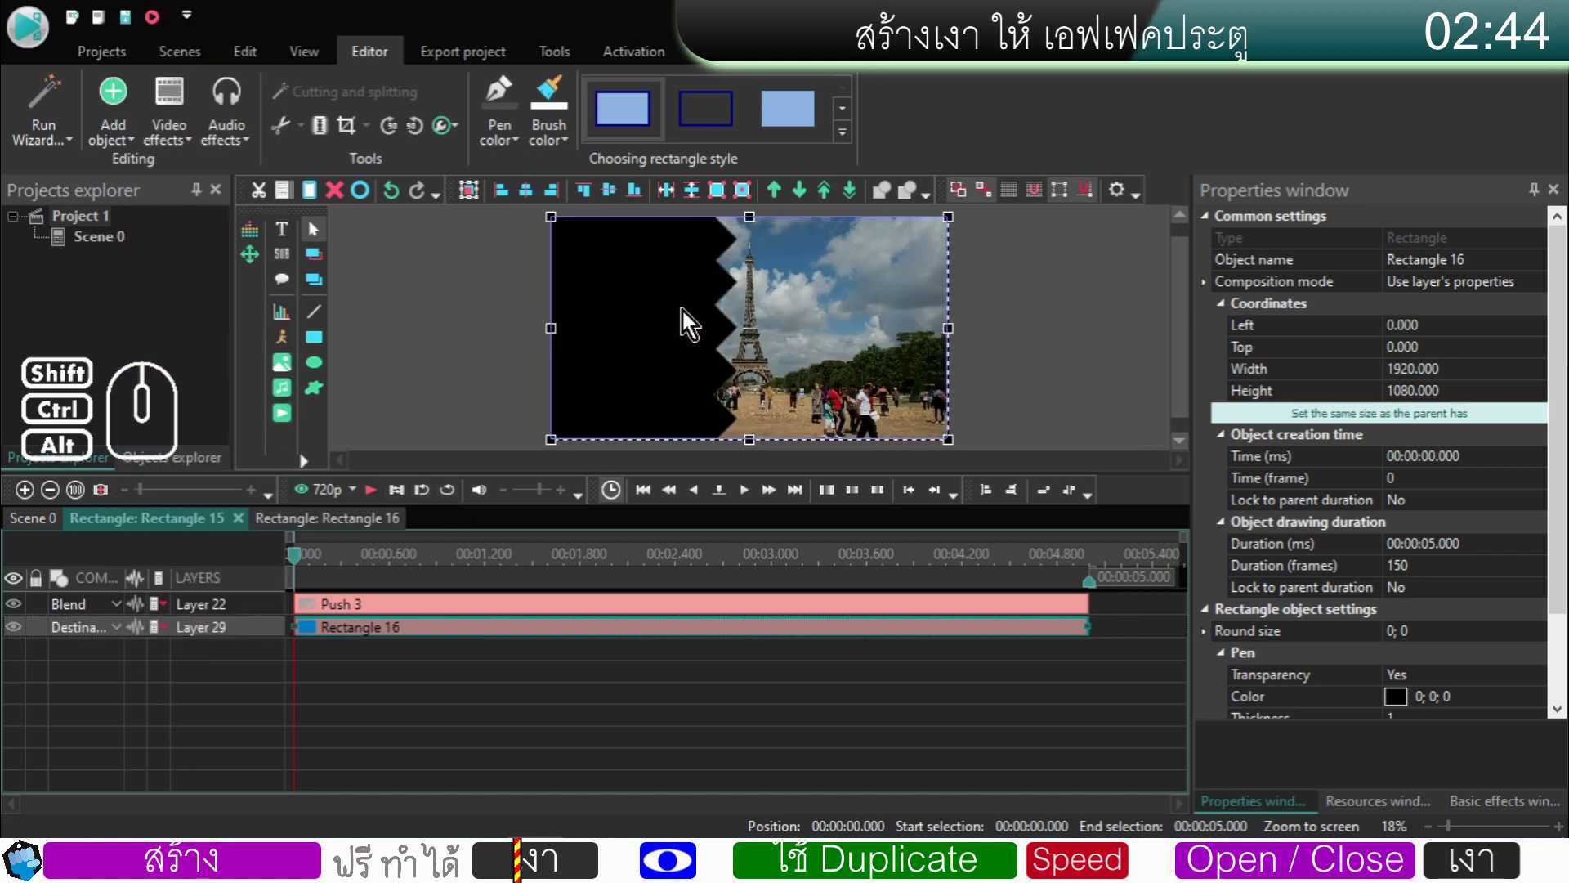
click(44, 527)
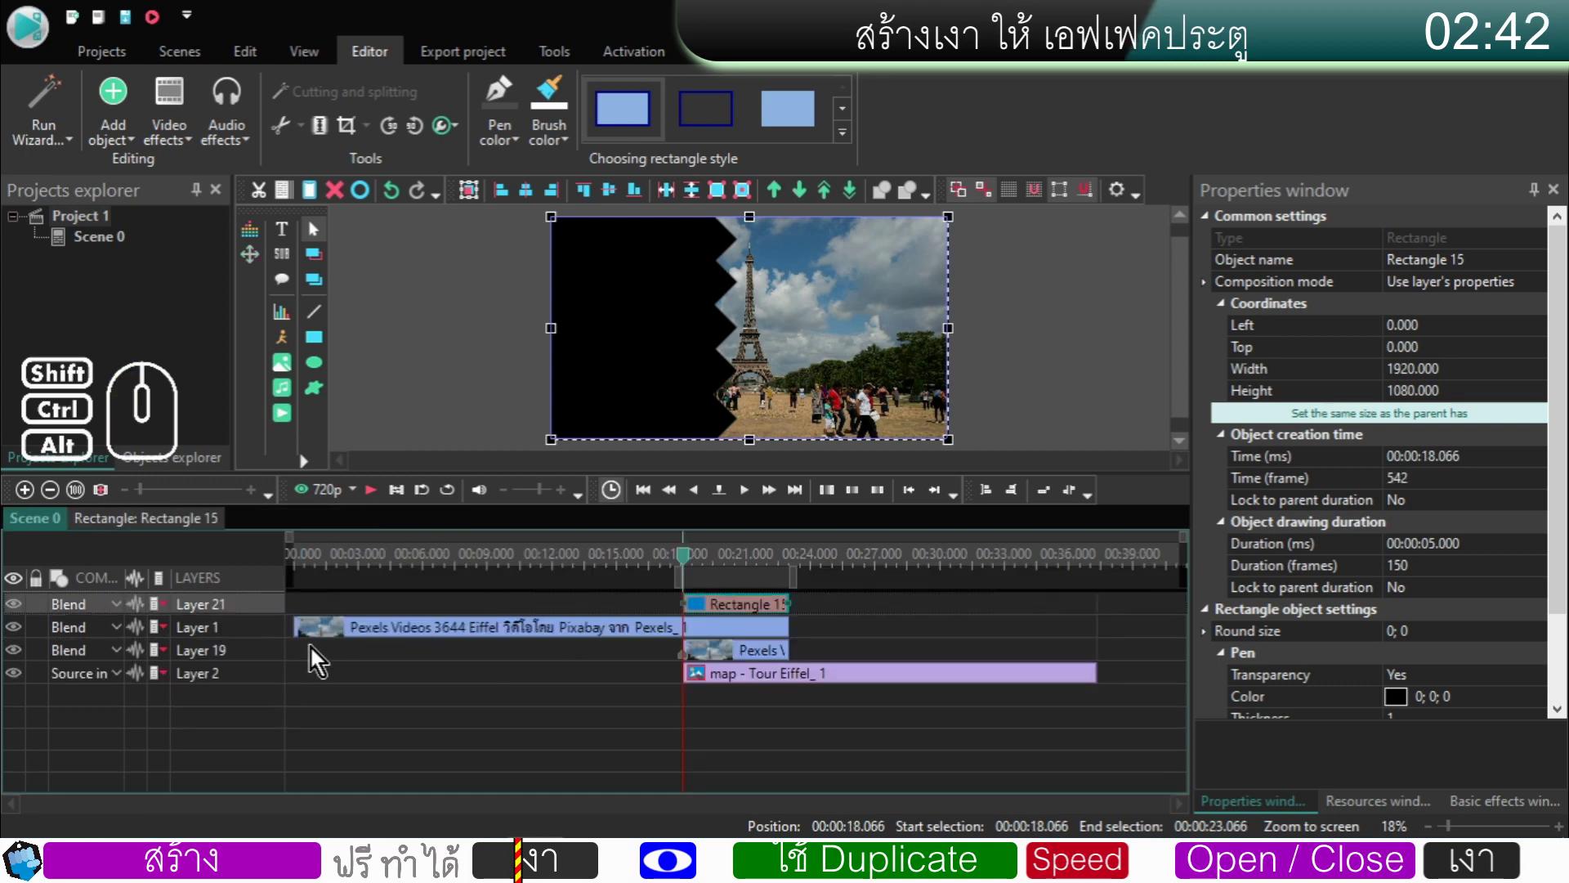
- Drop Rectangle 15's layer below the Pexels clips, preview the wipe edge near 19 s, and reopen Rectangle 15
drag(263, 616, 267, 669)
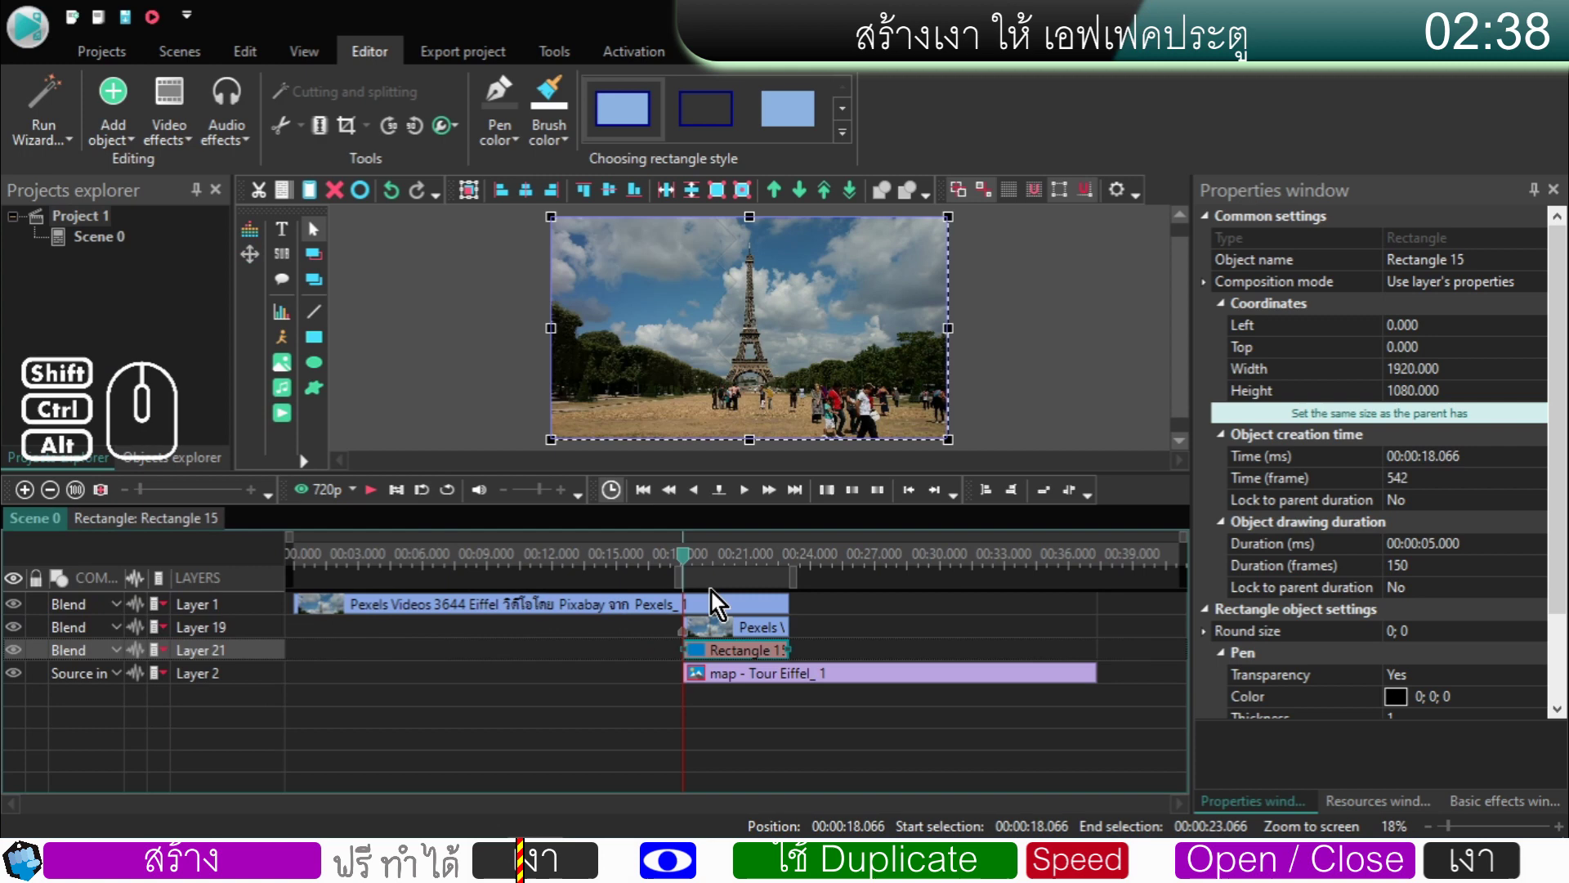
click(710, 563)
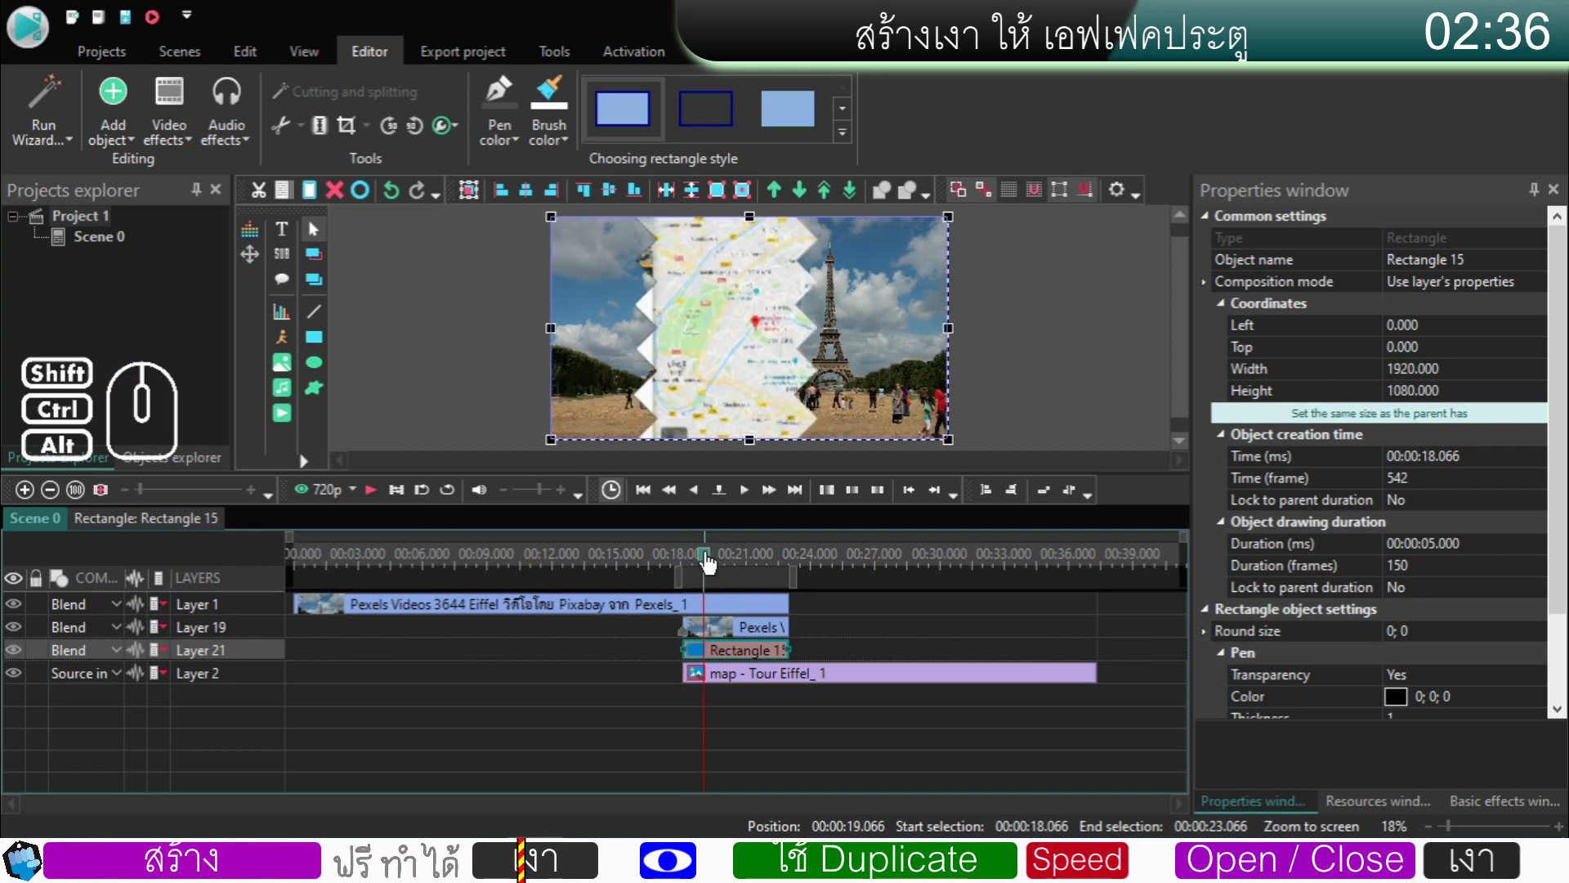
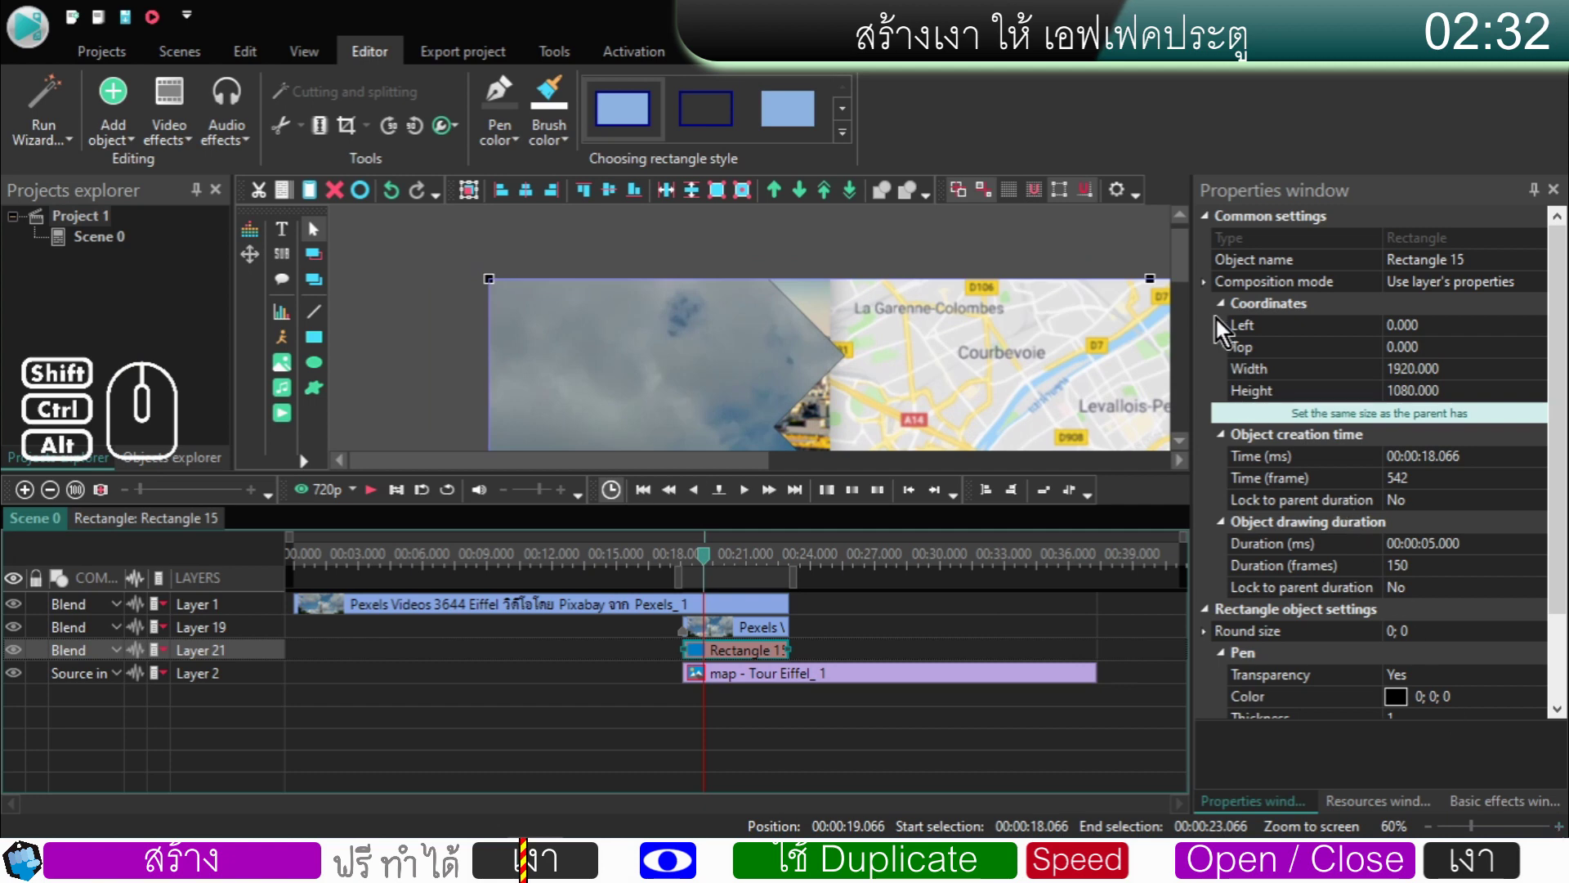
drag(1187, 268, 1183, 301)
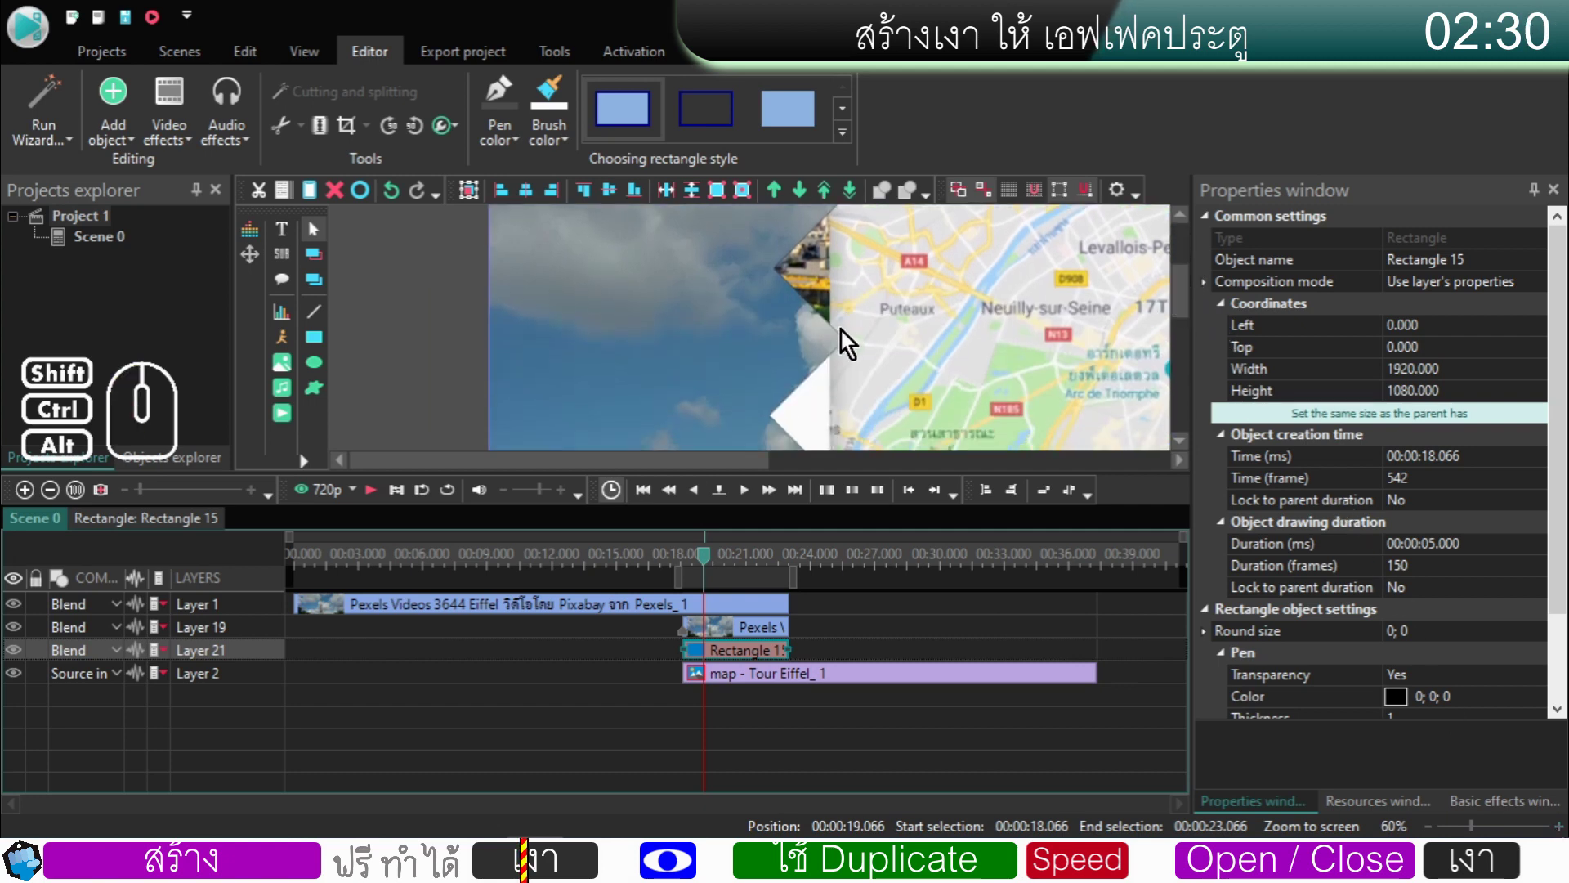
click(678, 661)
double_click(716, 663)
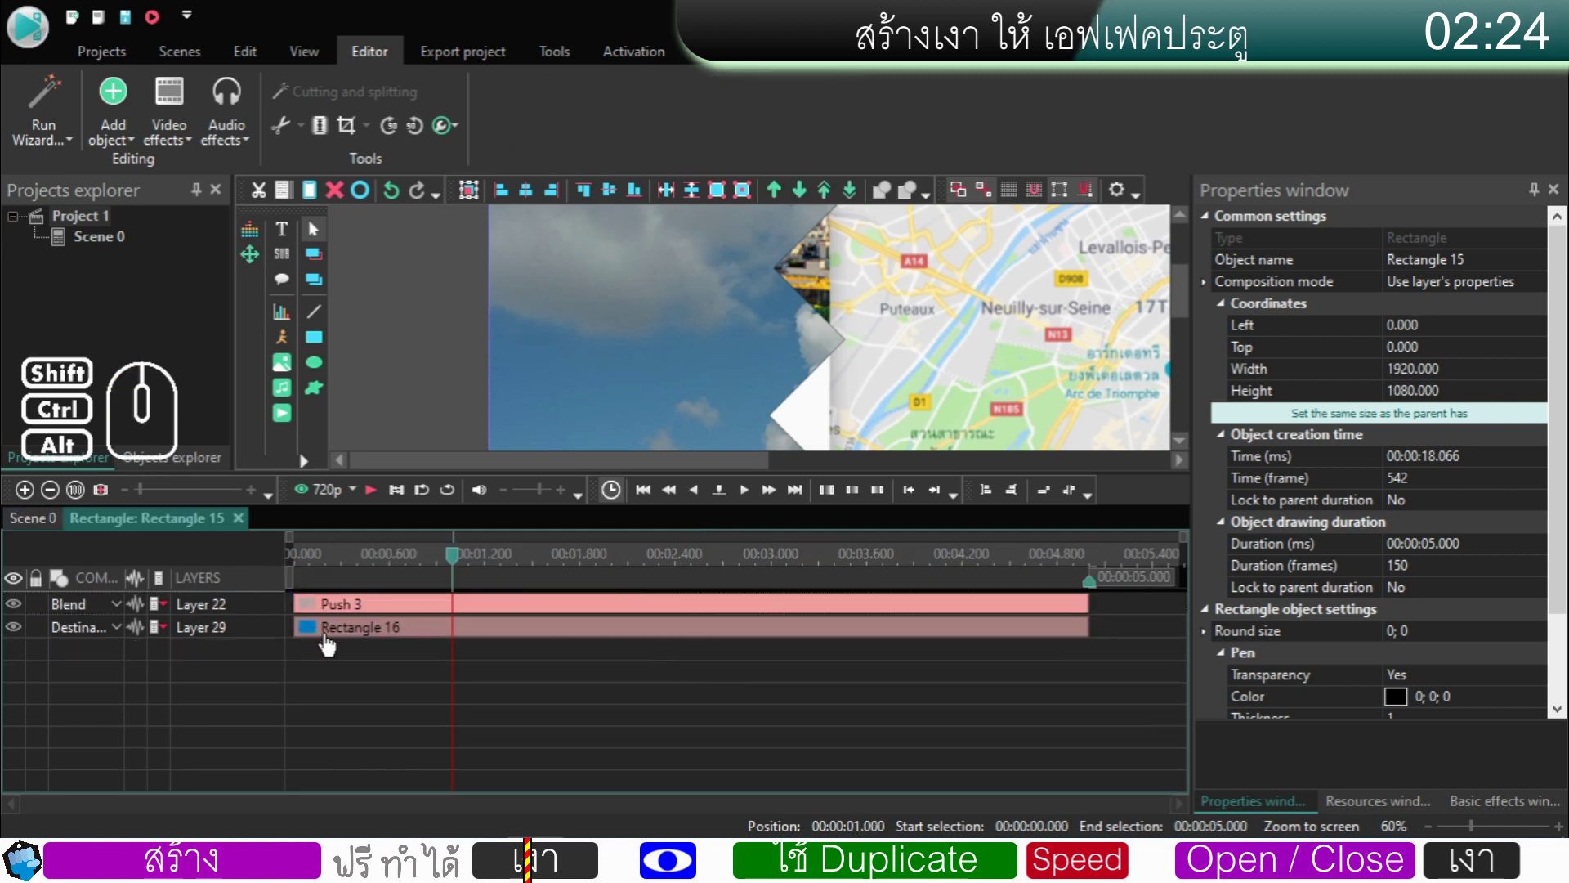
- Set Rectangle 16's Left coordinate to 15, leaving a thin black edge along the wipe
click(331, 641)
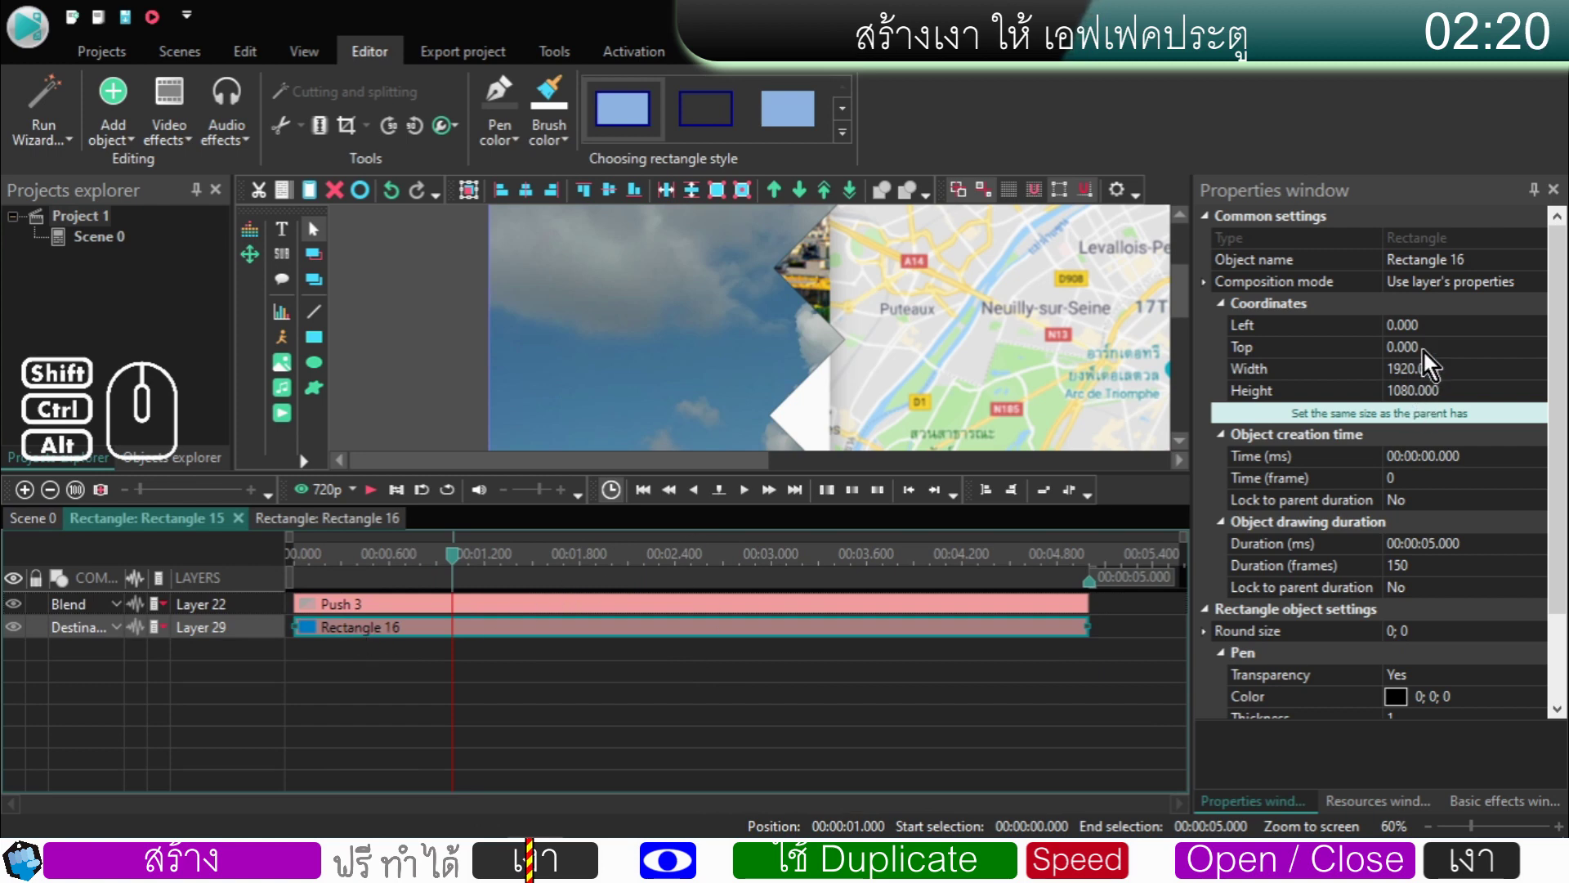
click(1434, 332)
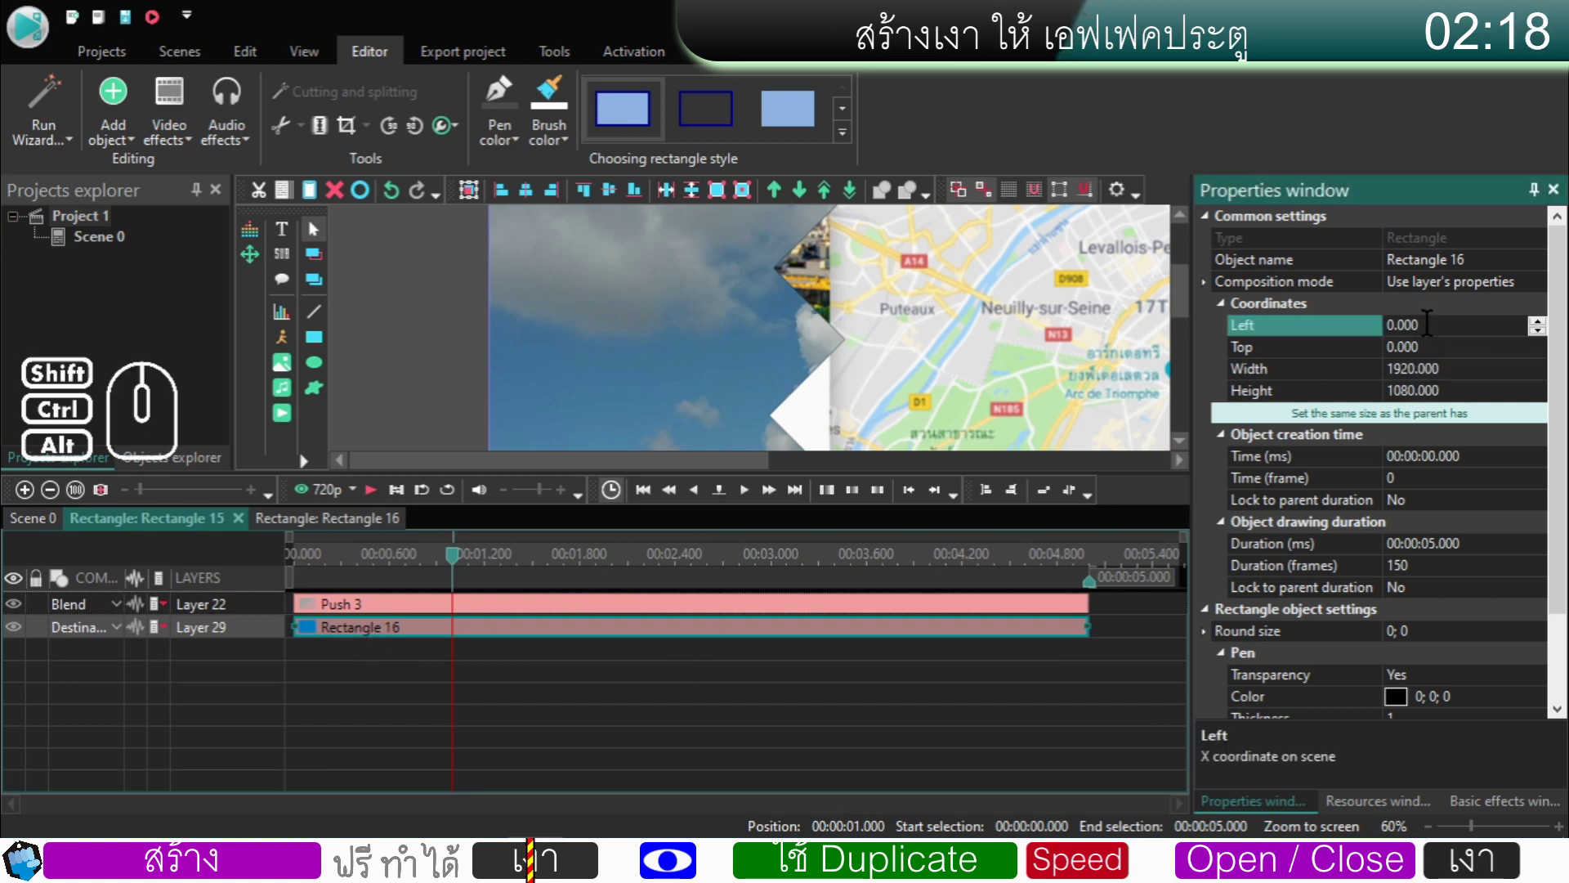
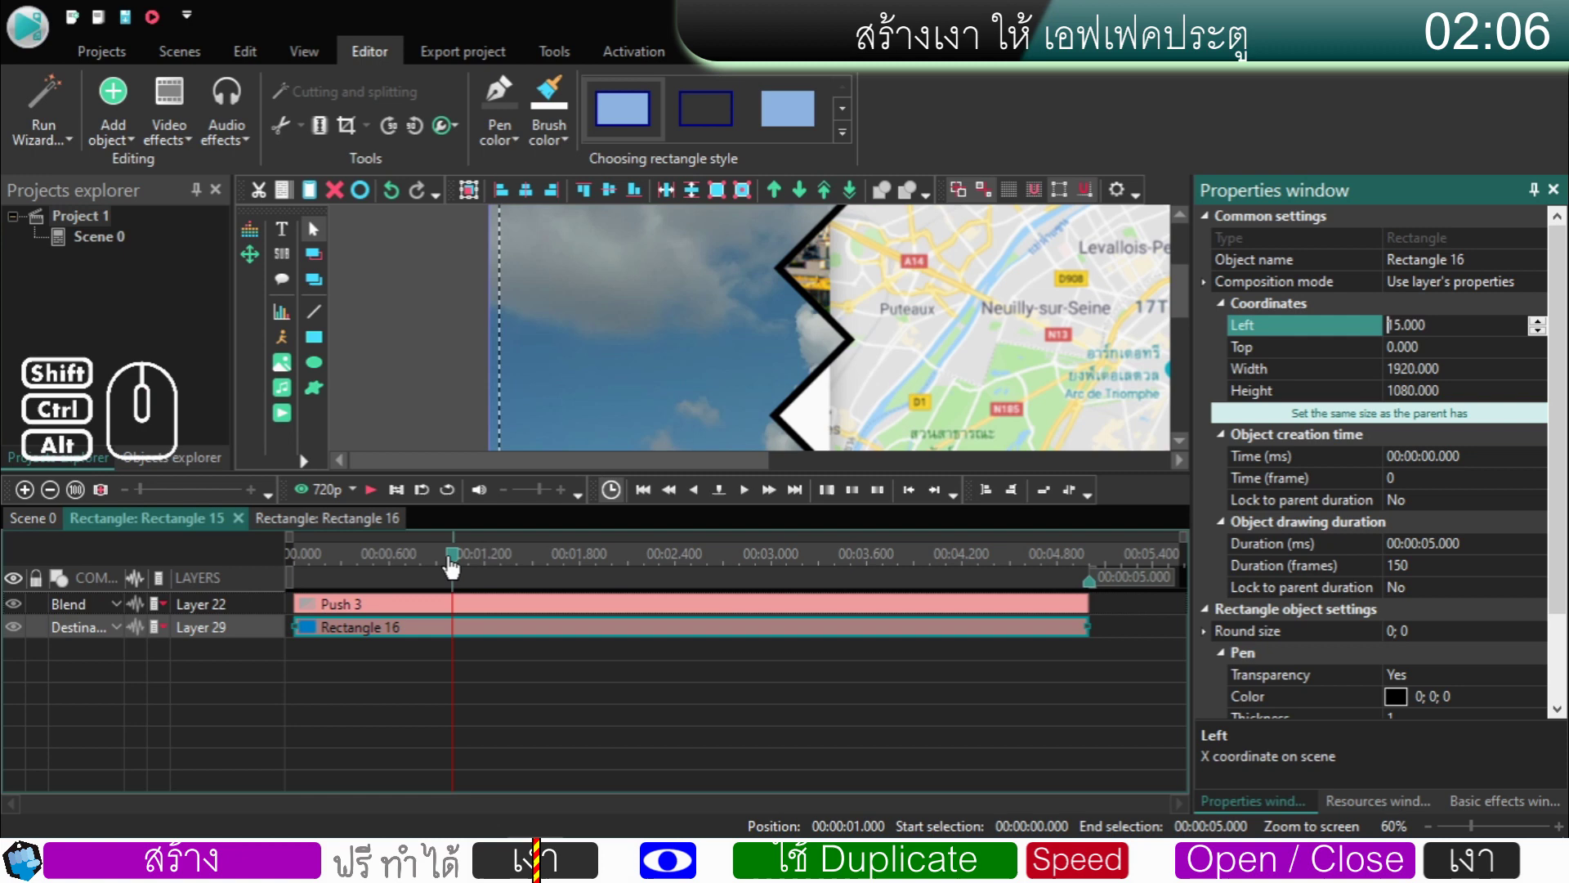
drag(461, 566, 252, 587)
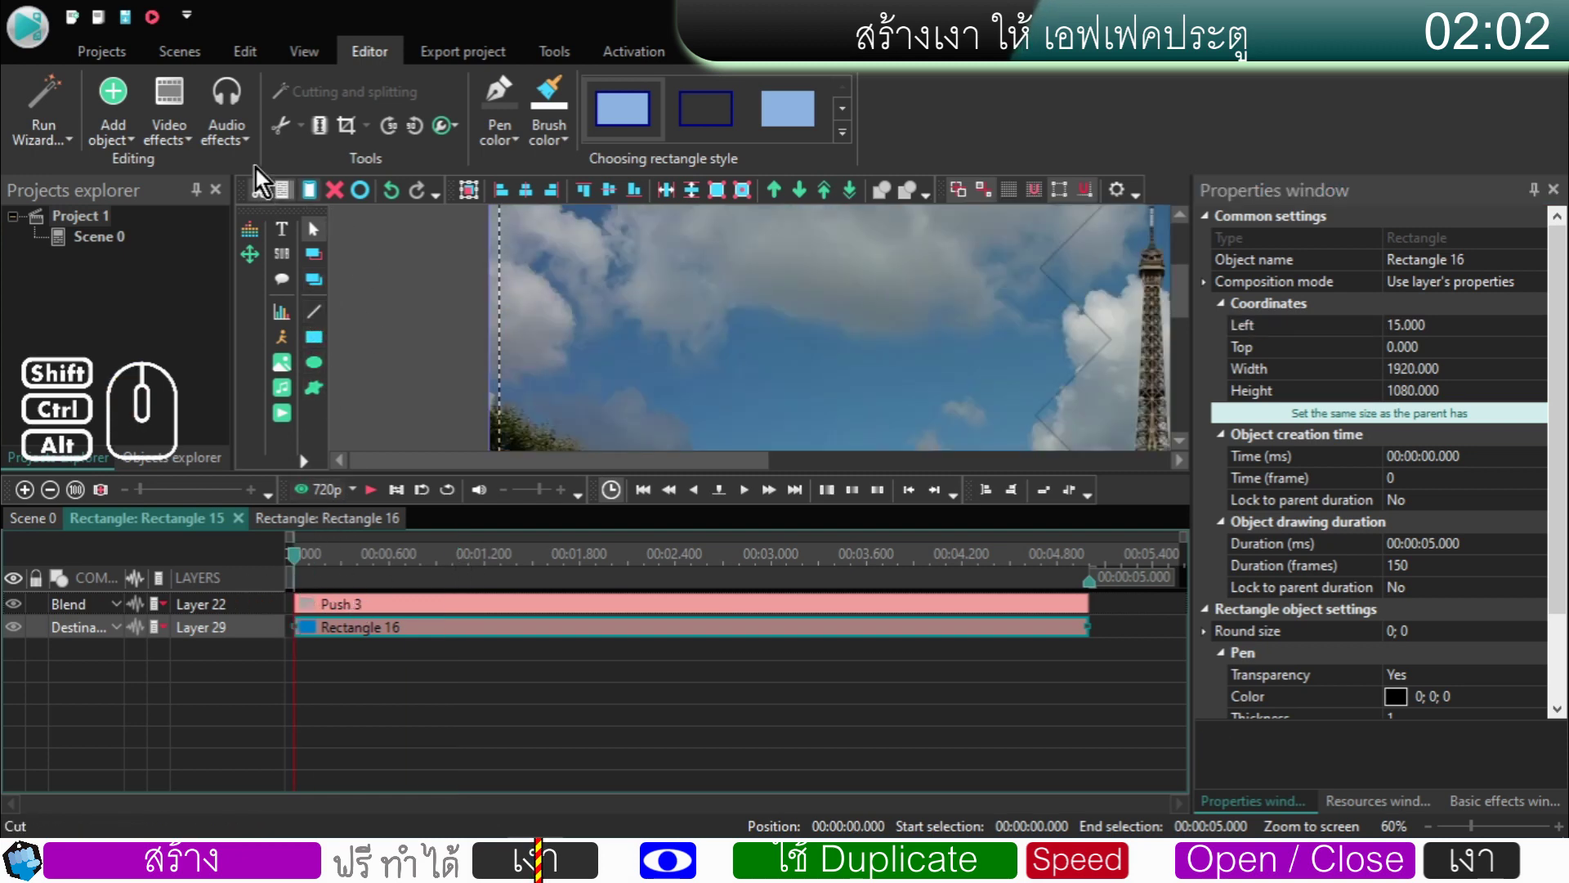
- Add a Gaussian blur video effect to the shadow rectangle itself
click(177, 143)
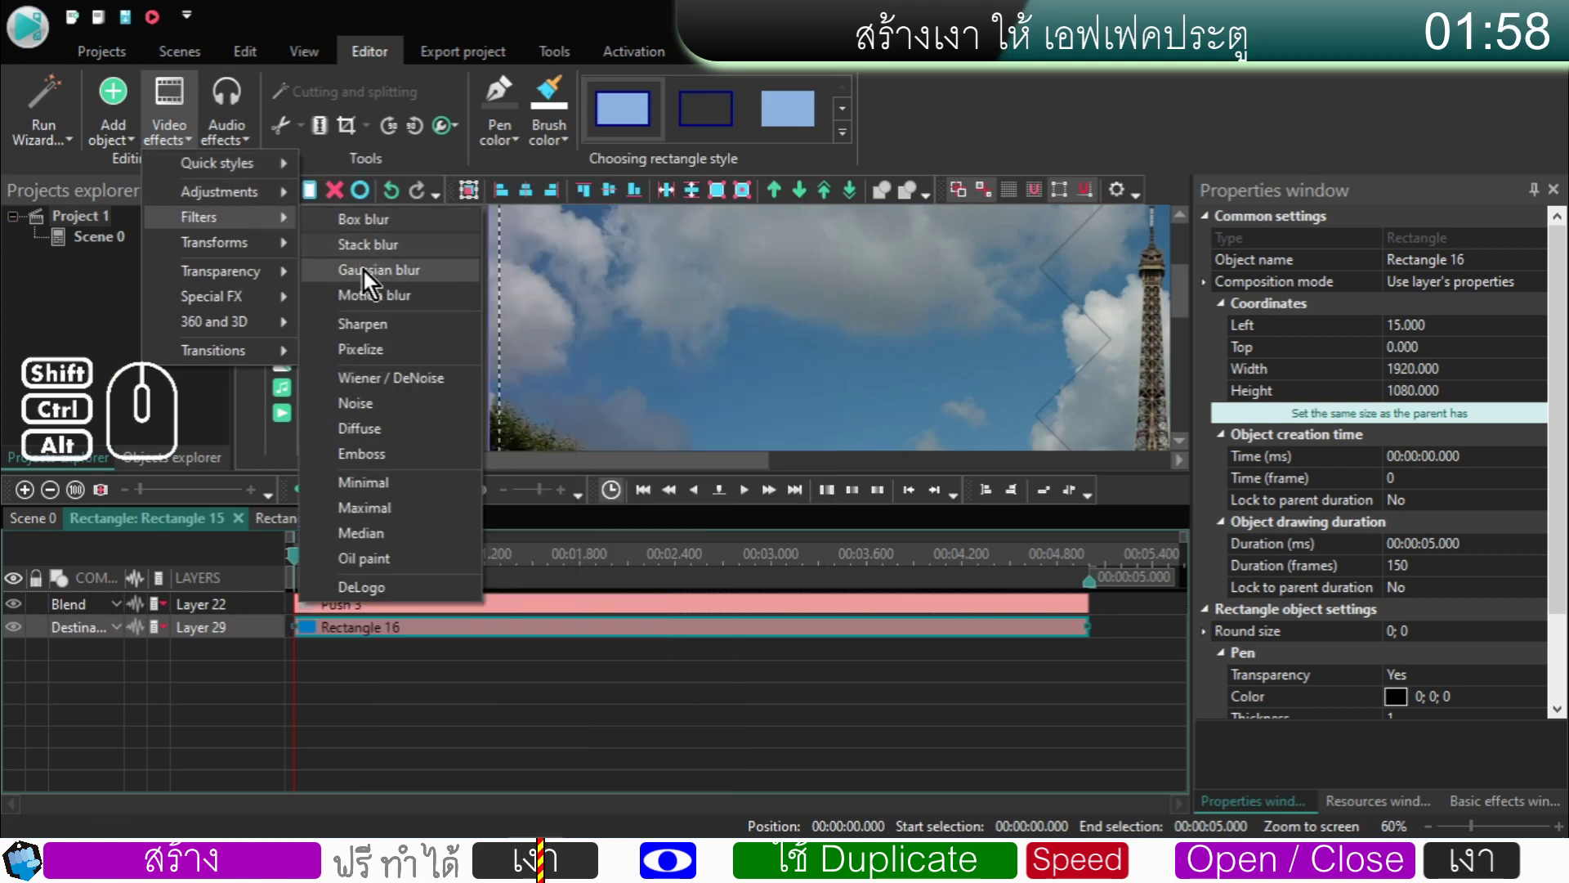
click(367, 278)
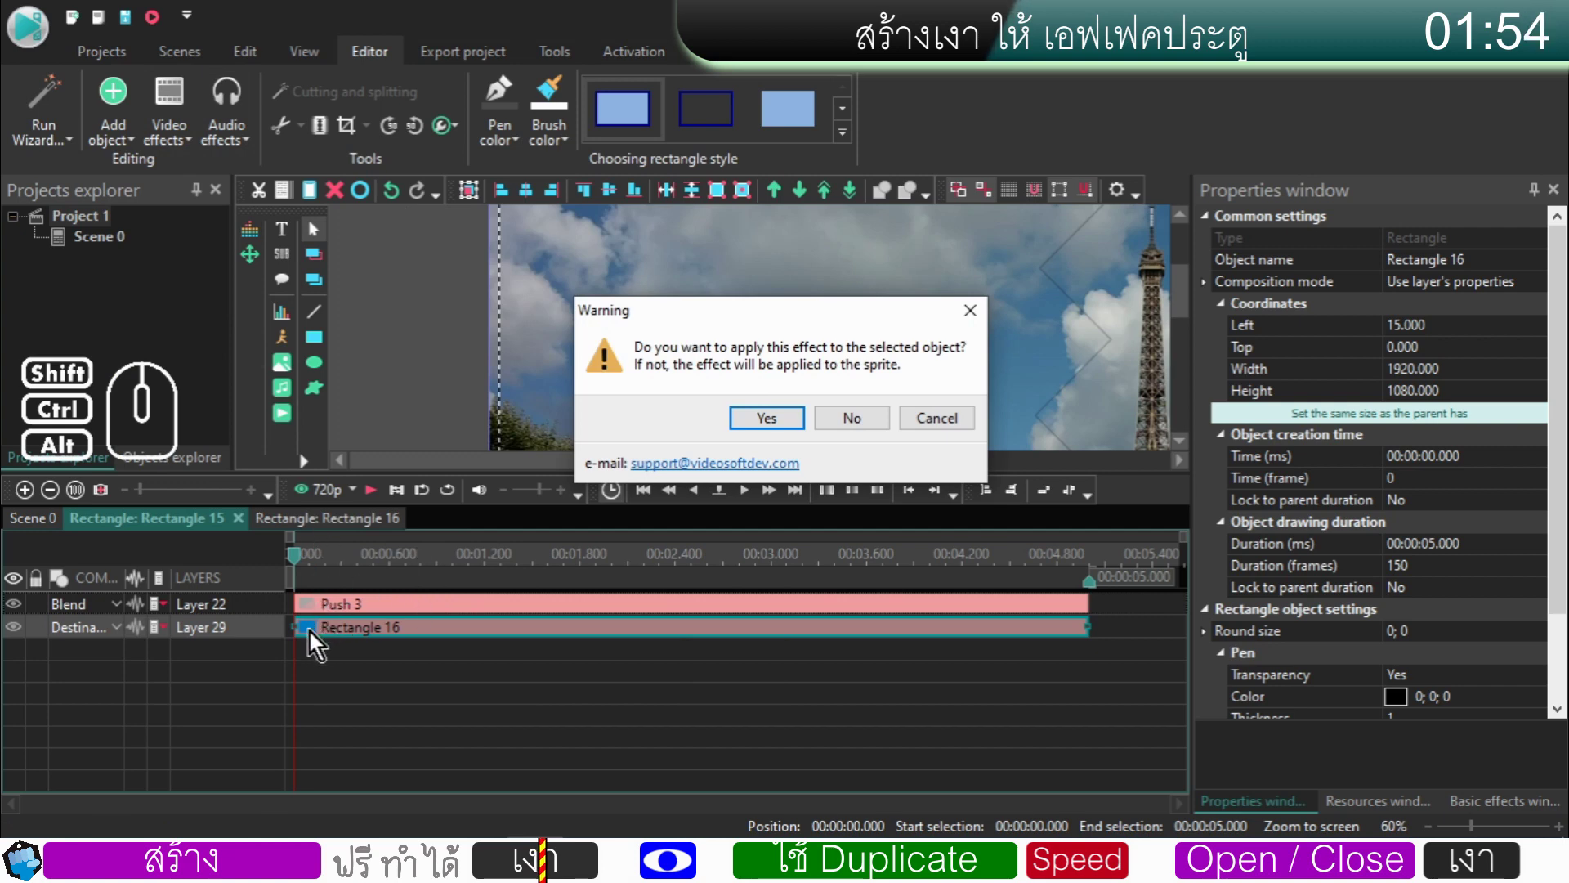
click(851, 423)
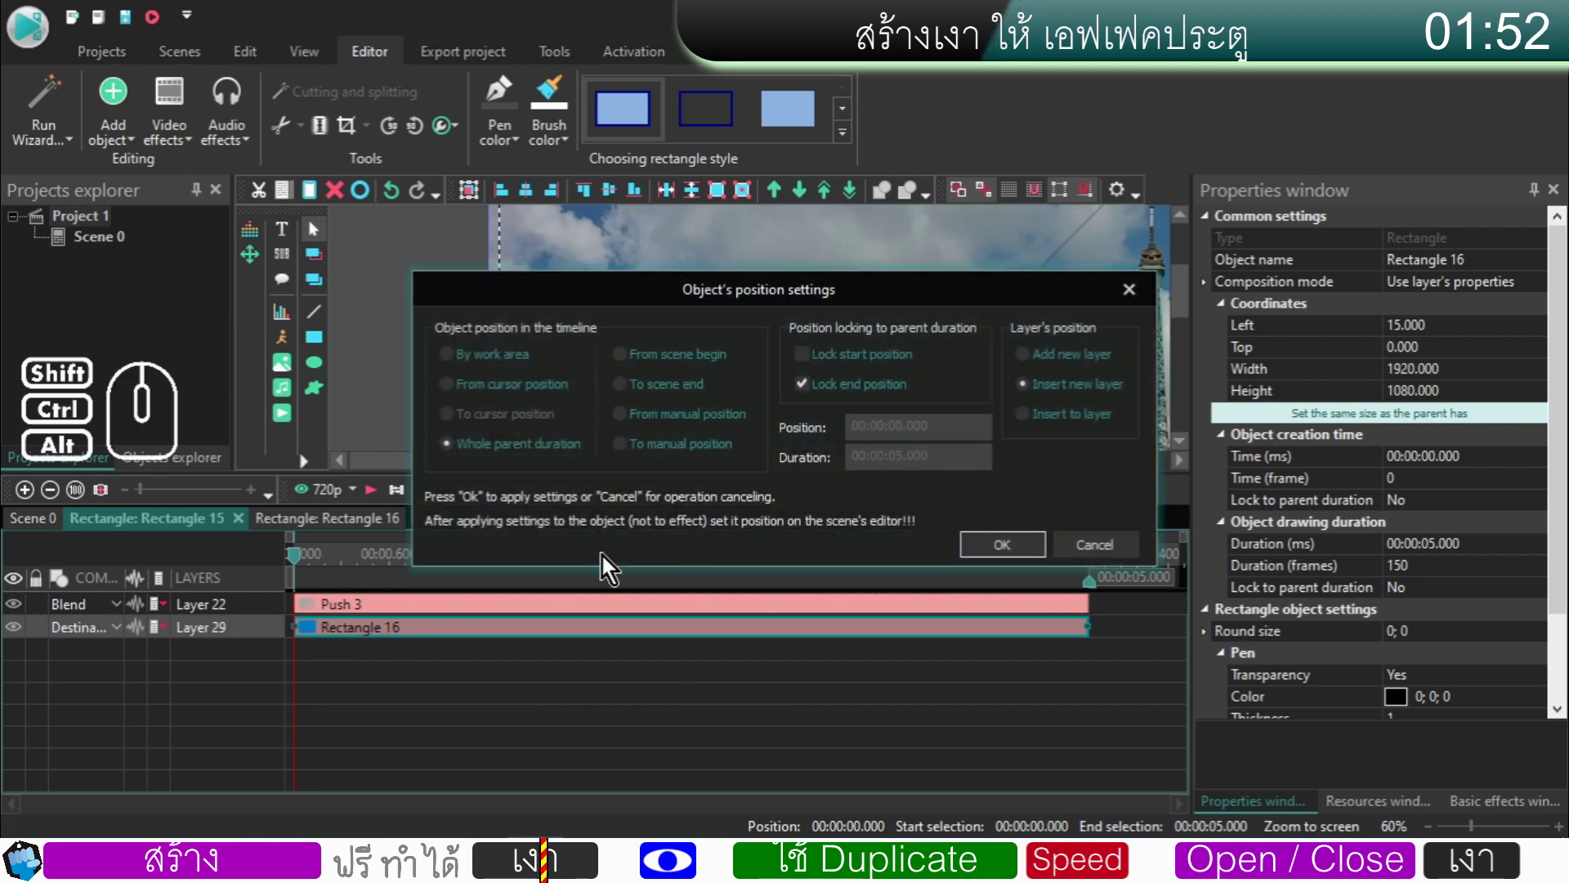
click(471, 457)
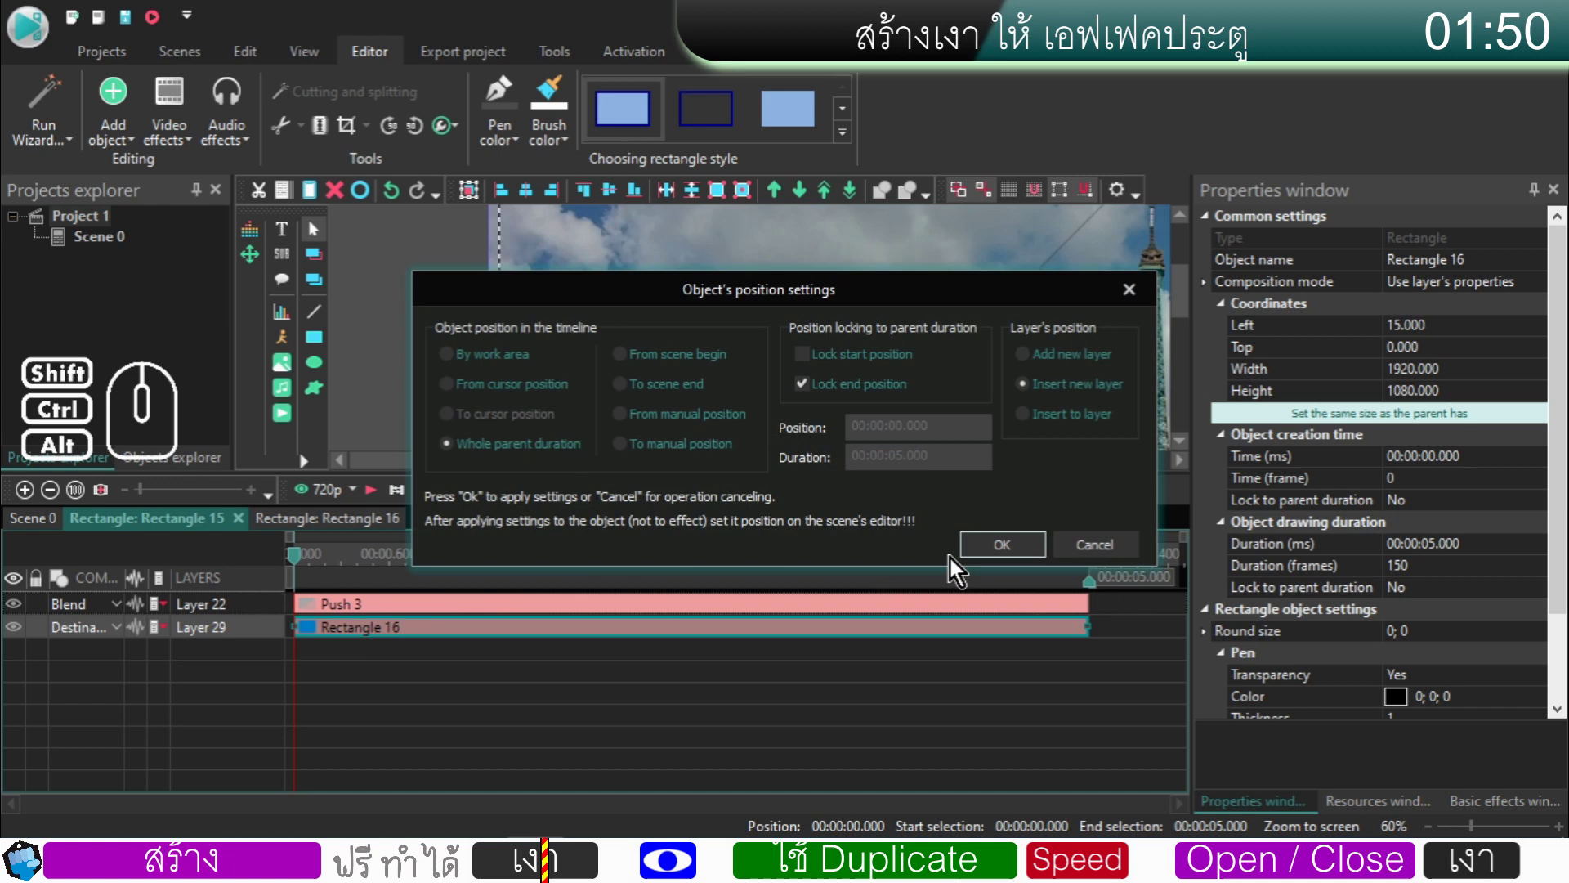
click(974, 548)
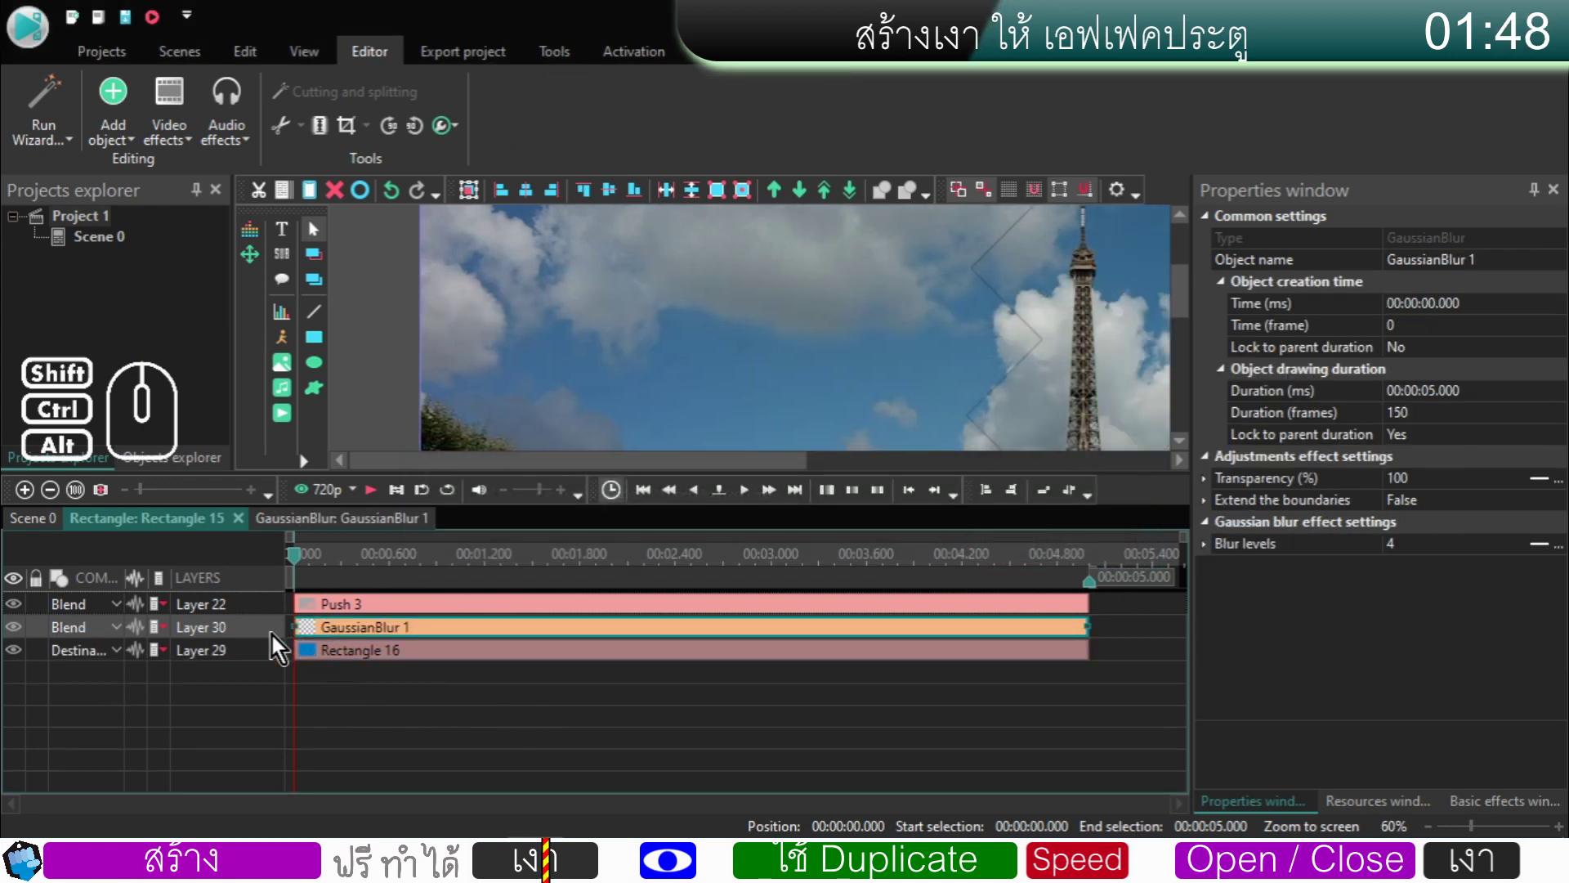
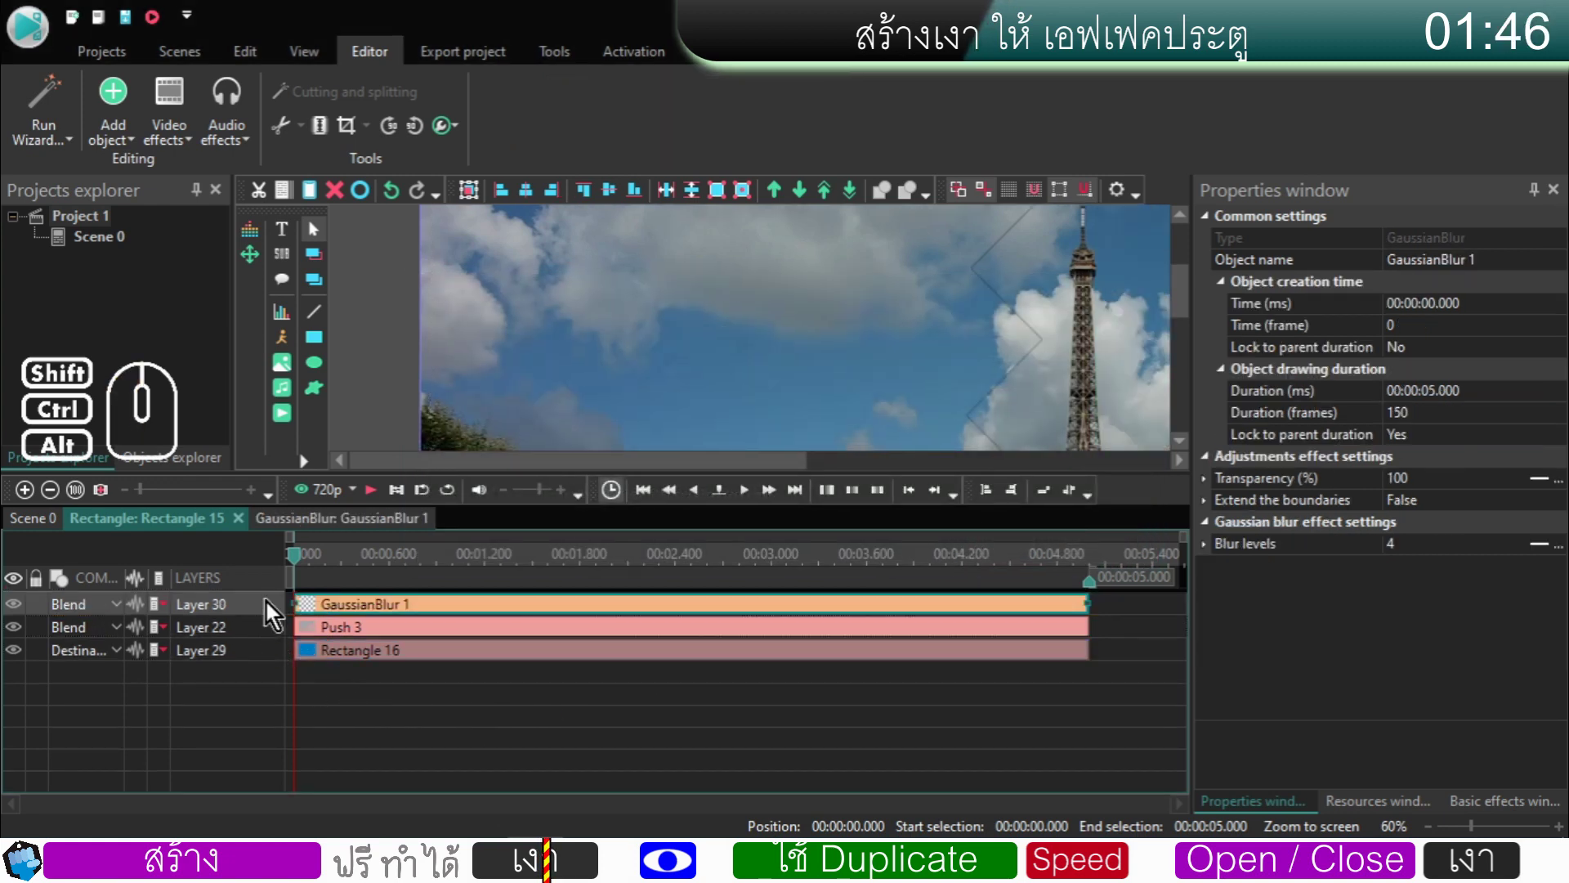
- Set GaussianBlur 1's Blur levels to 20 and return to Scene 0
click(329, 570)
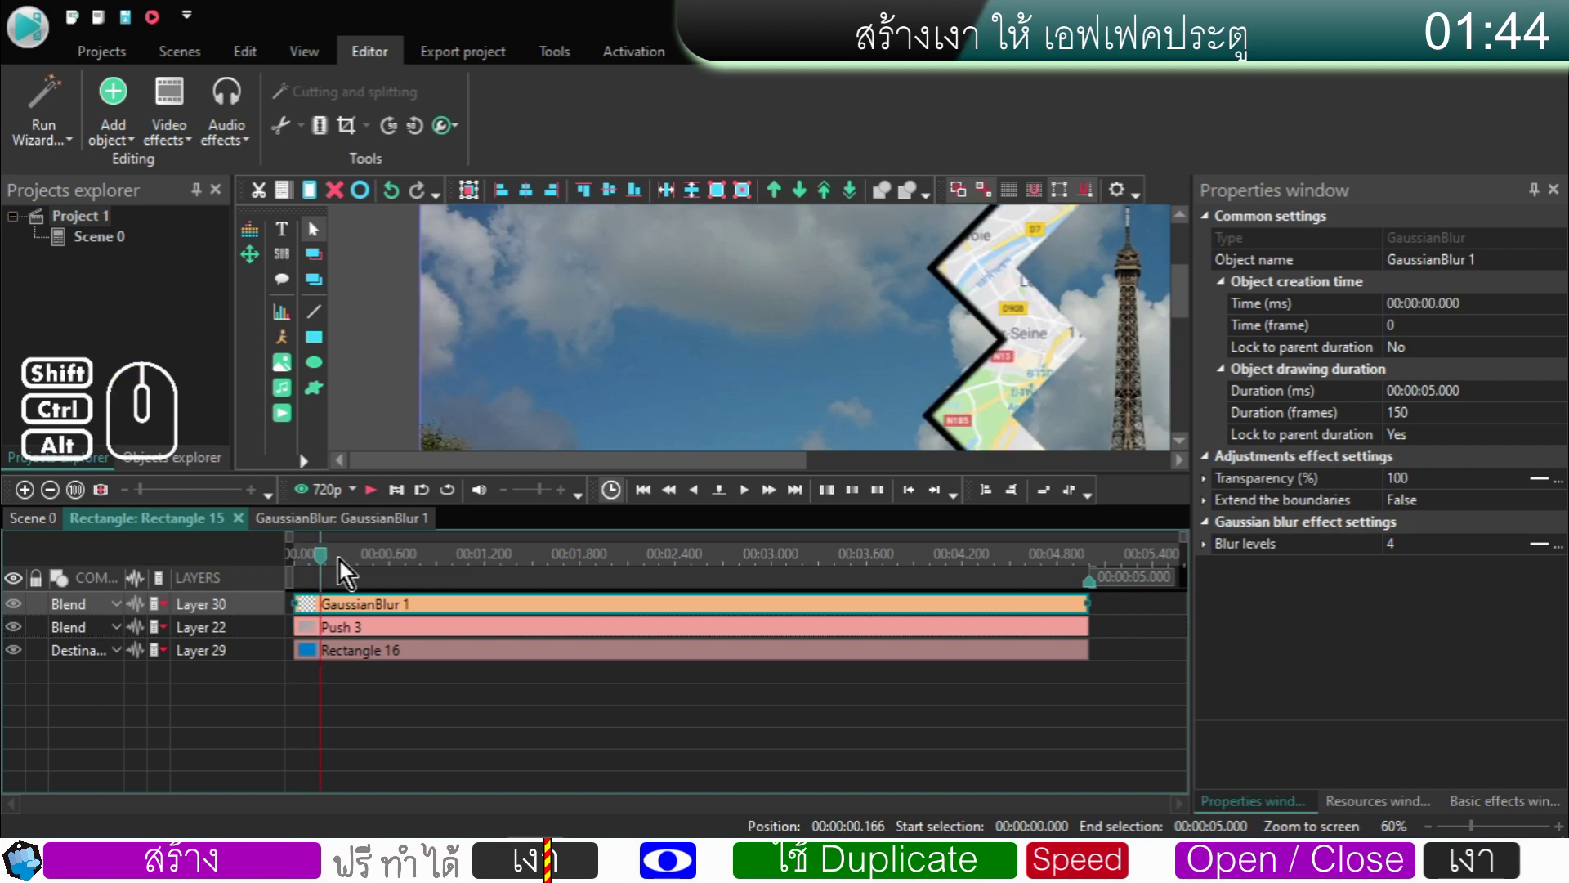
click(355, 566)
click(369, 566)
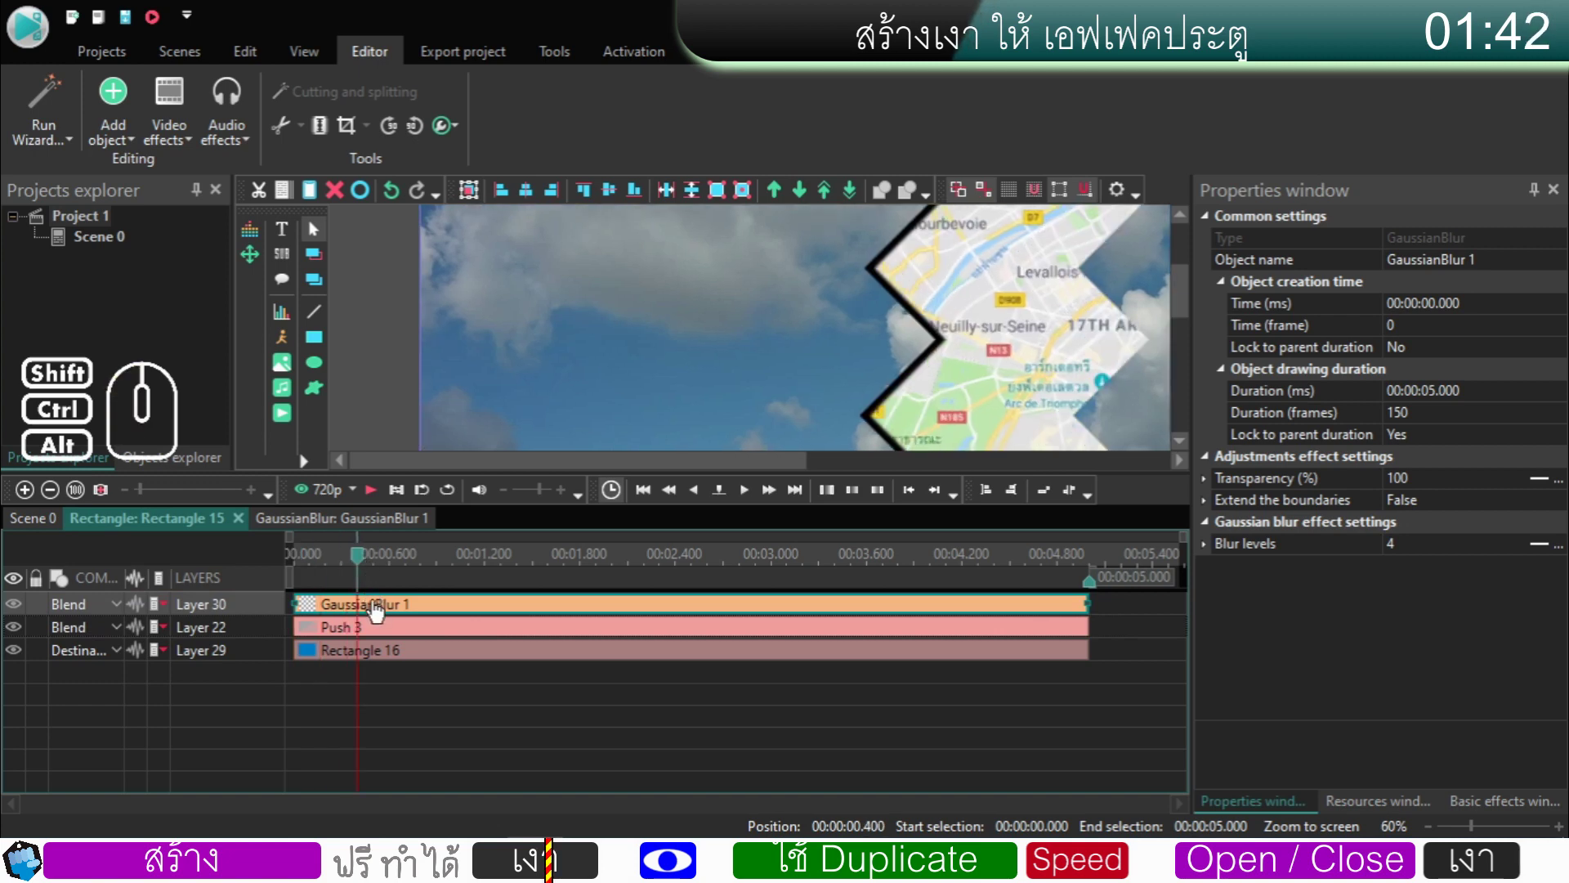
click(377, 611)
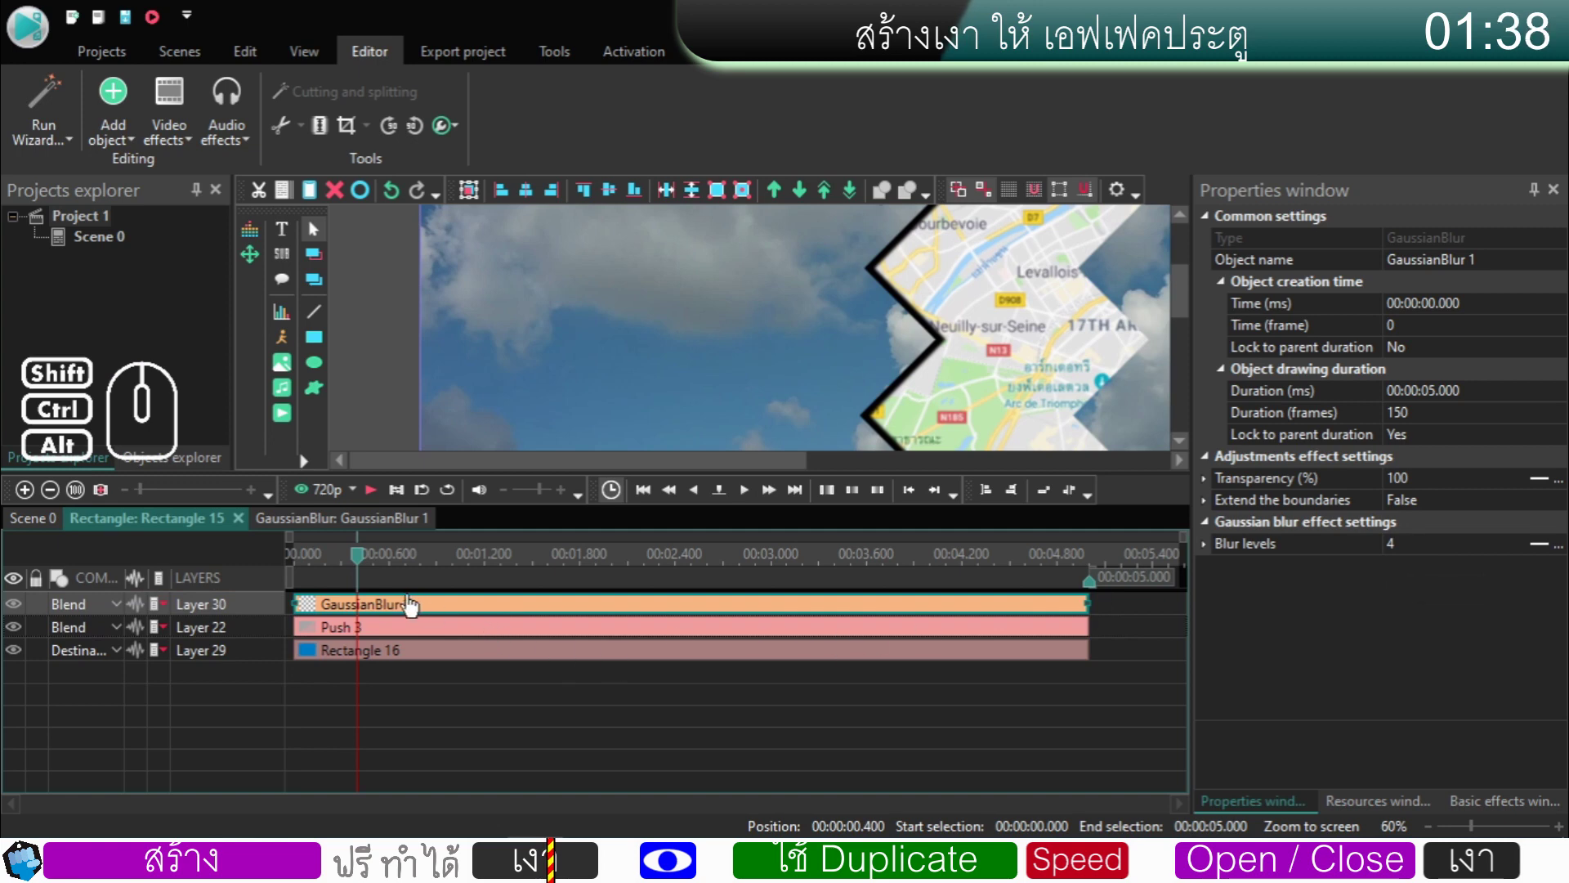
click(407, 615)
click(1414, 551)
scroll(up, 3)
scroll(up, 3)
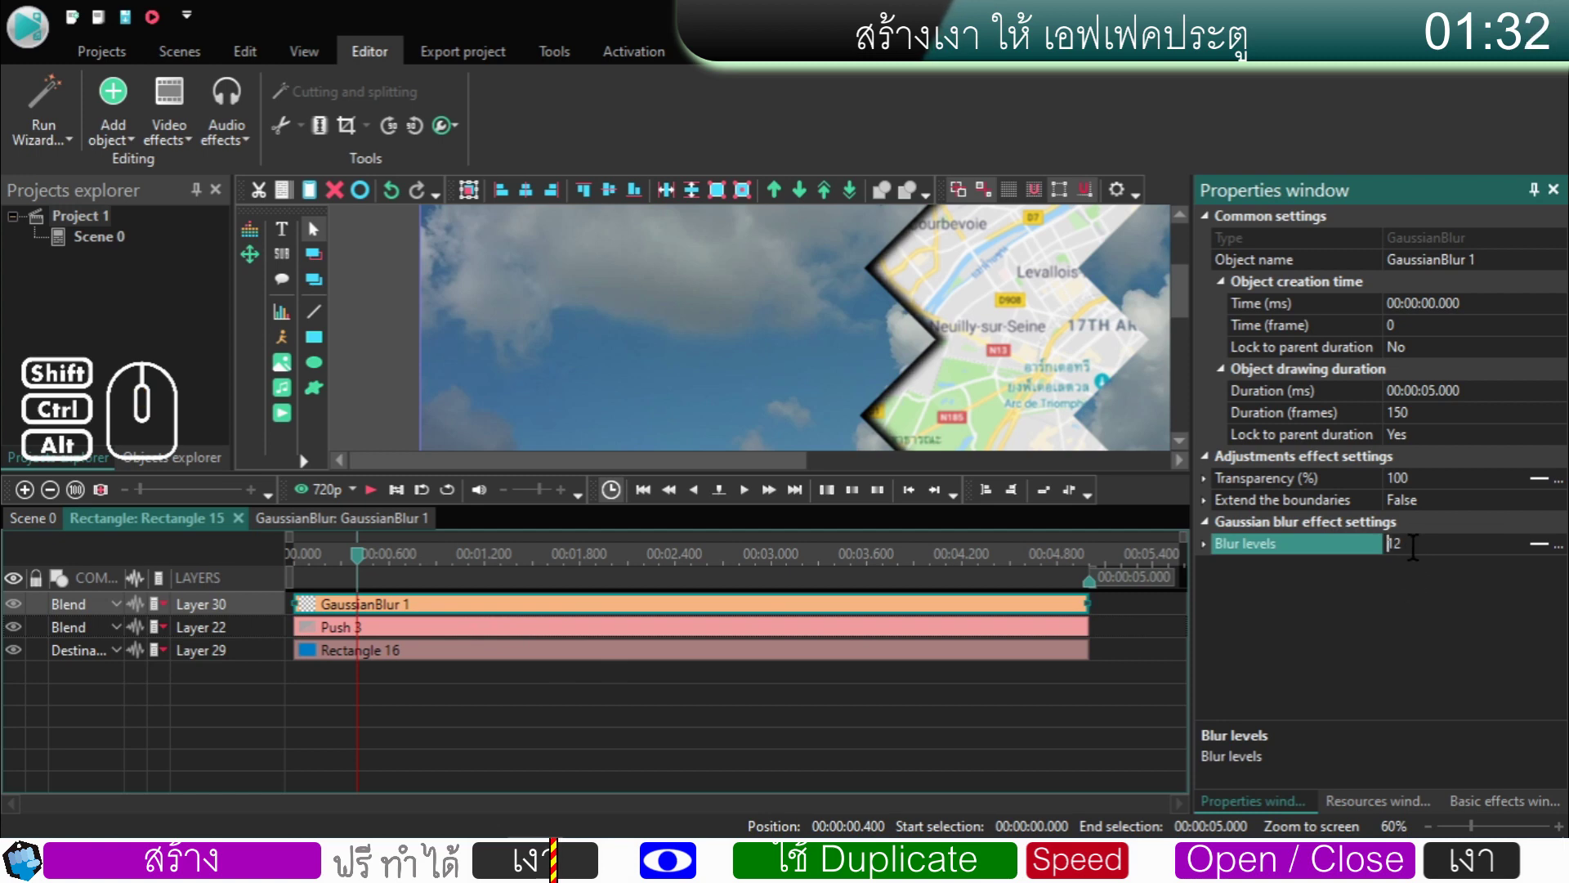
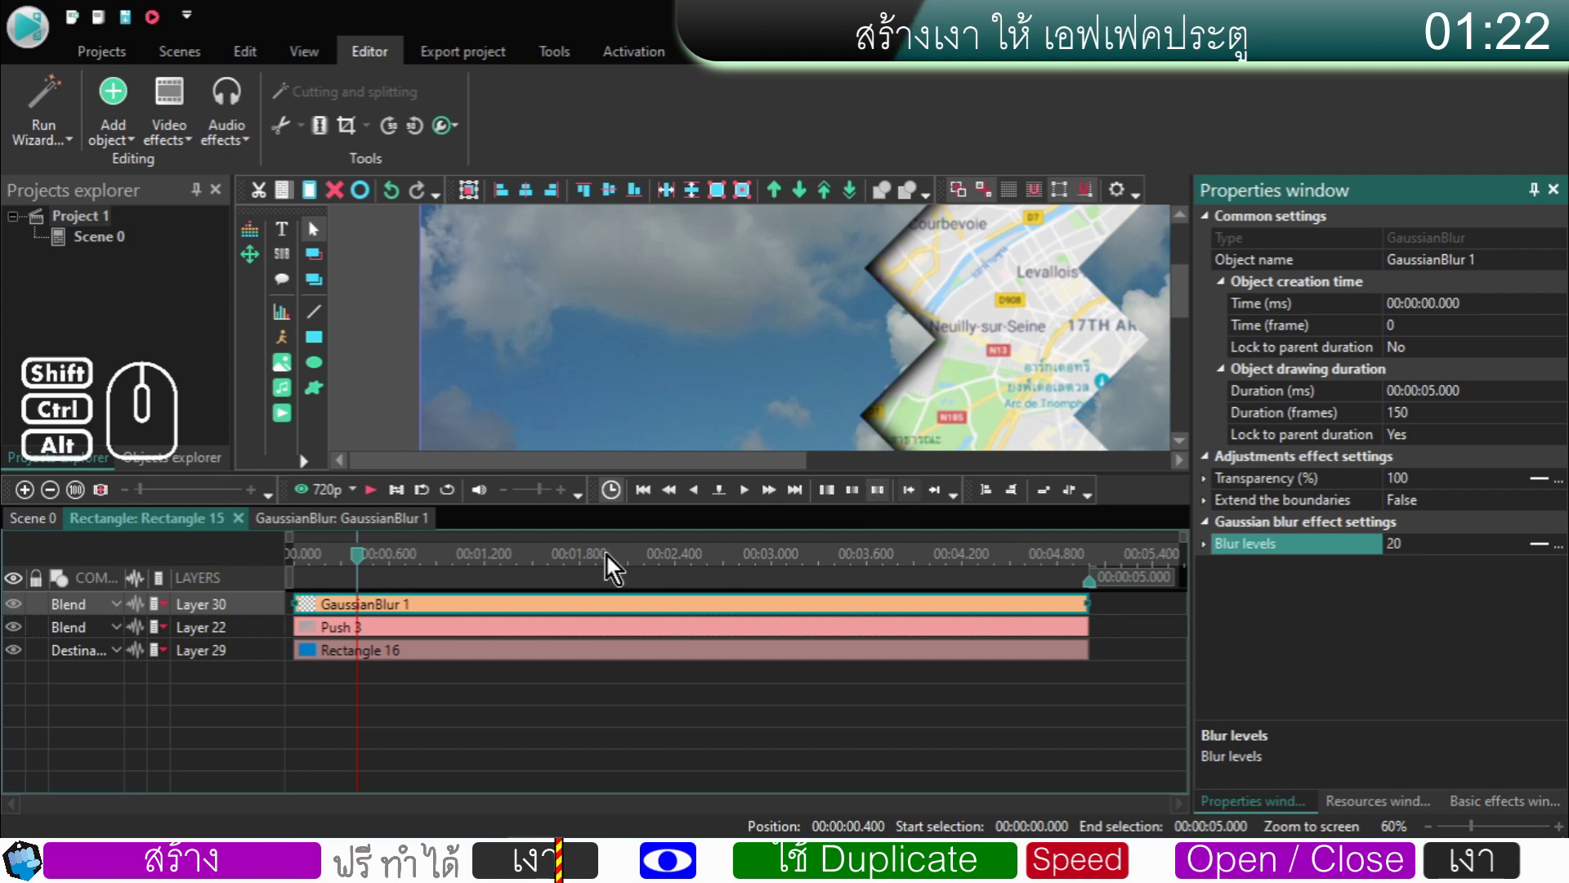
click(57, 528)
- Rename Rectangle 15 to sha L, name its duplicate sha R, and enter sha R's timeline
drag(792, 466, 917, 479)
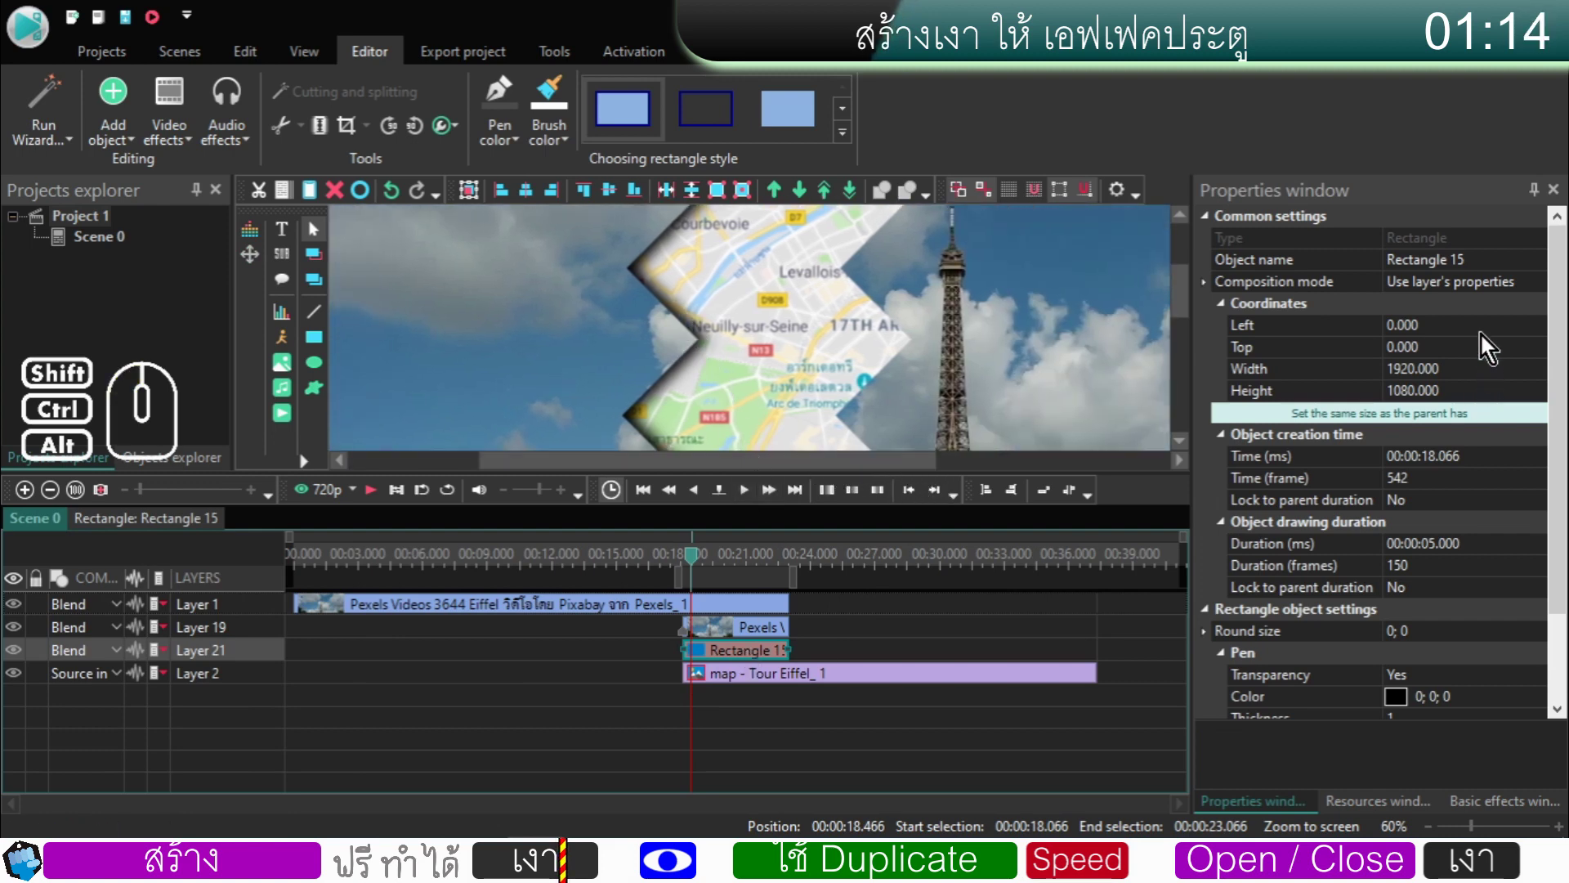
double_click(1483, 271)
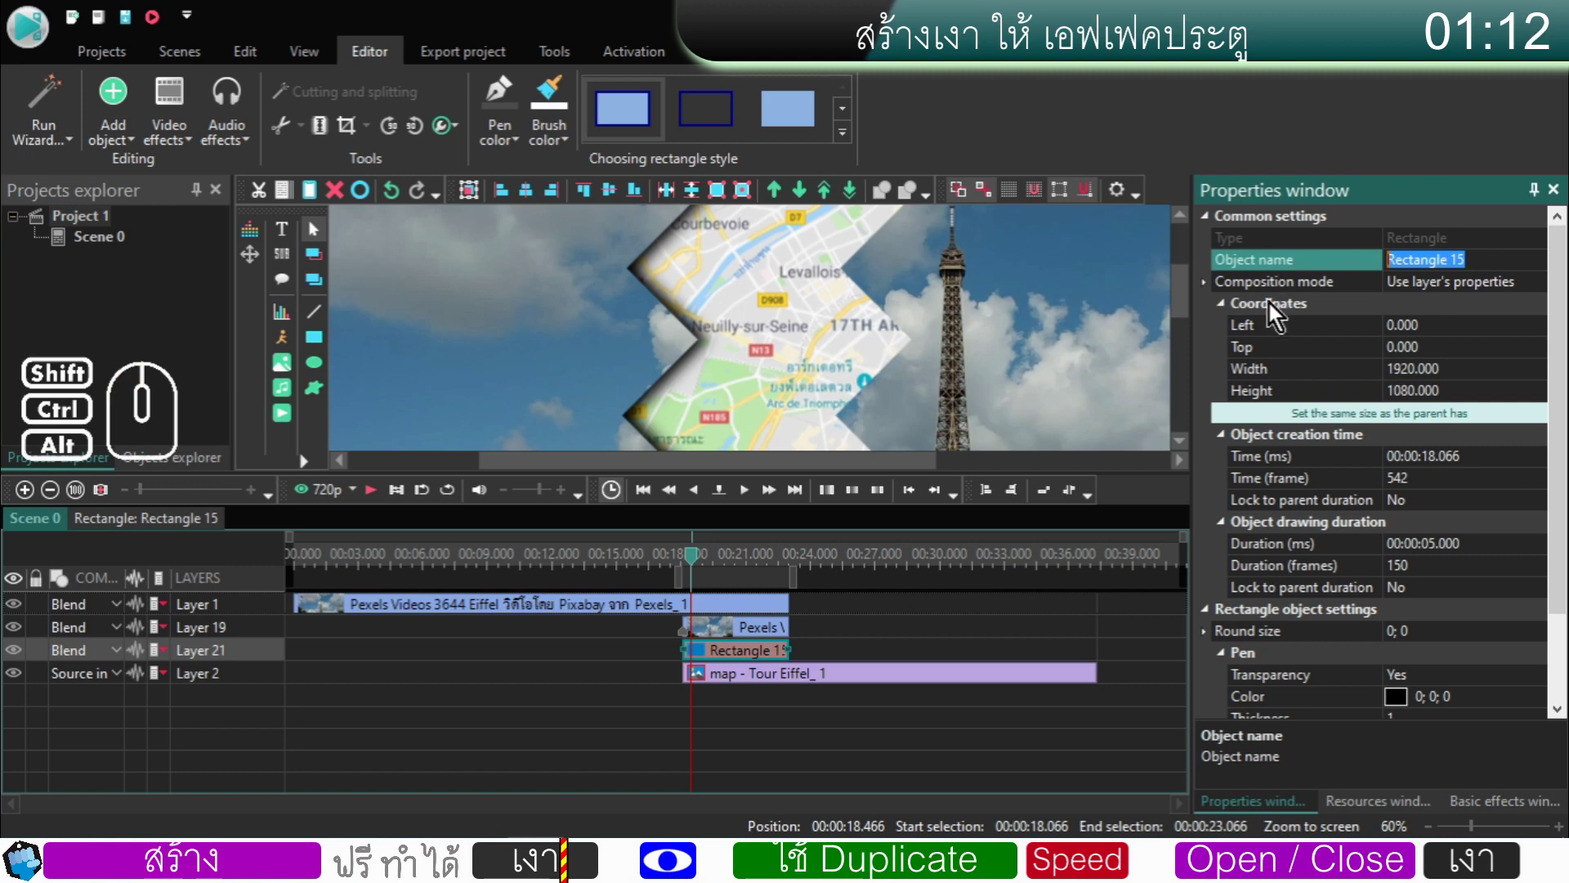
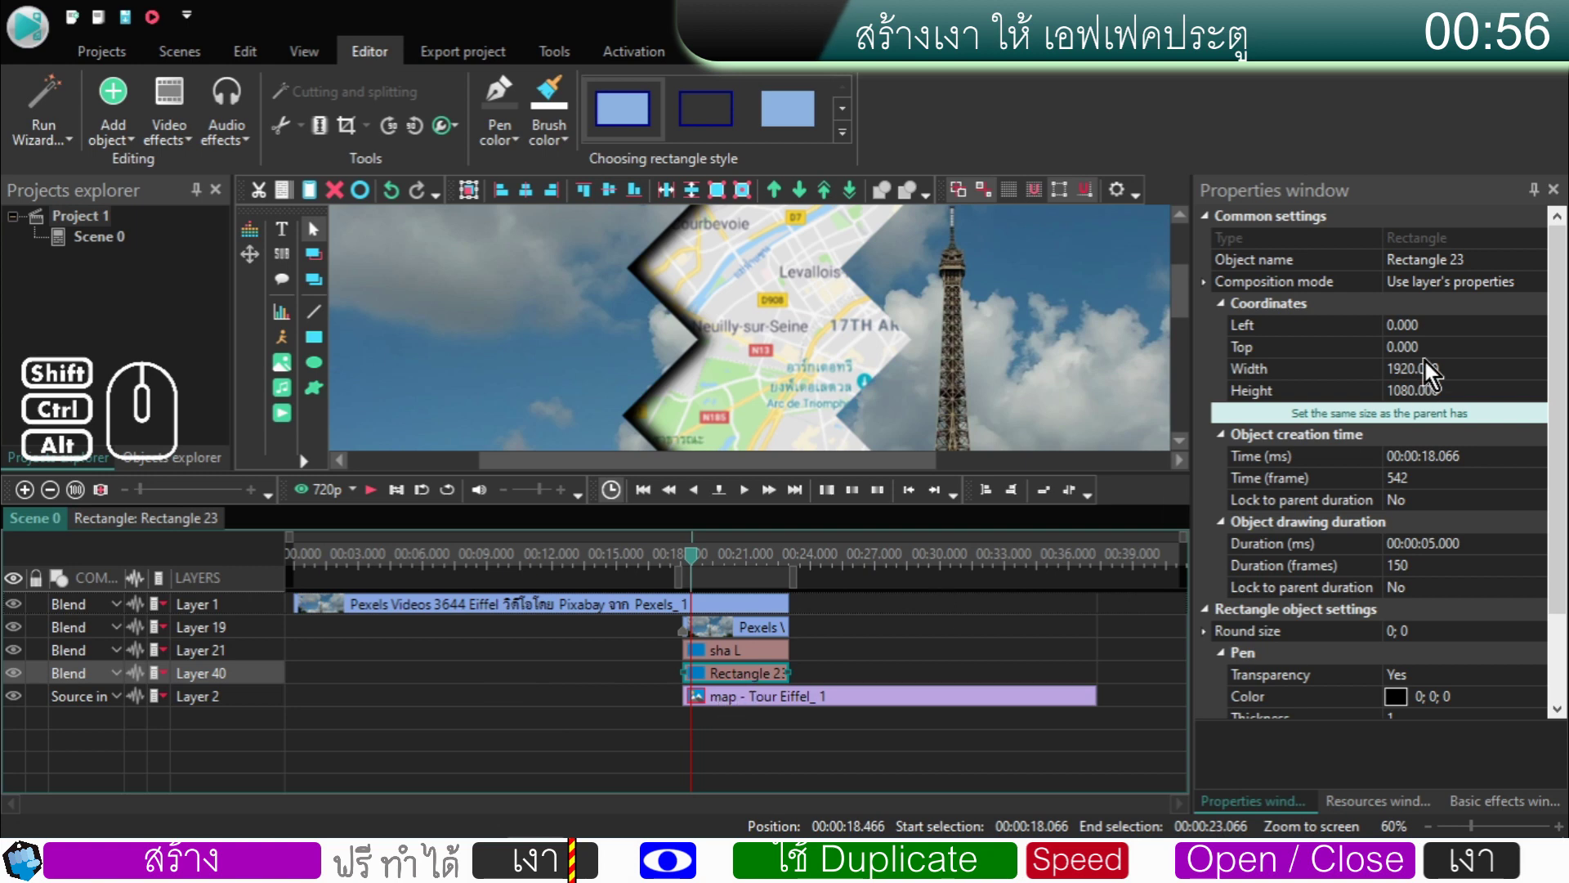
double_click(1478, 278)
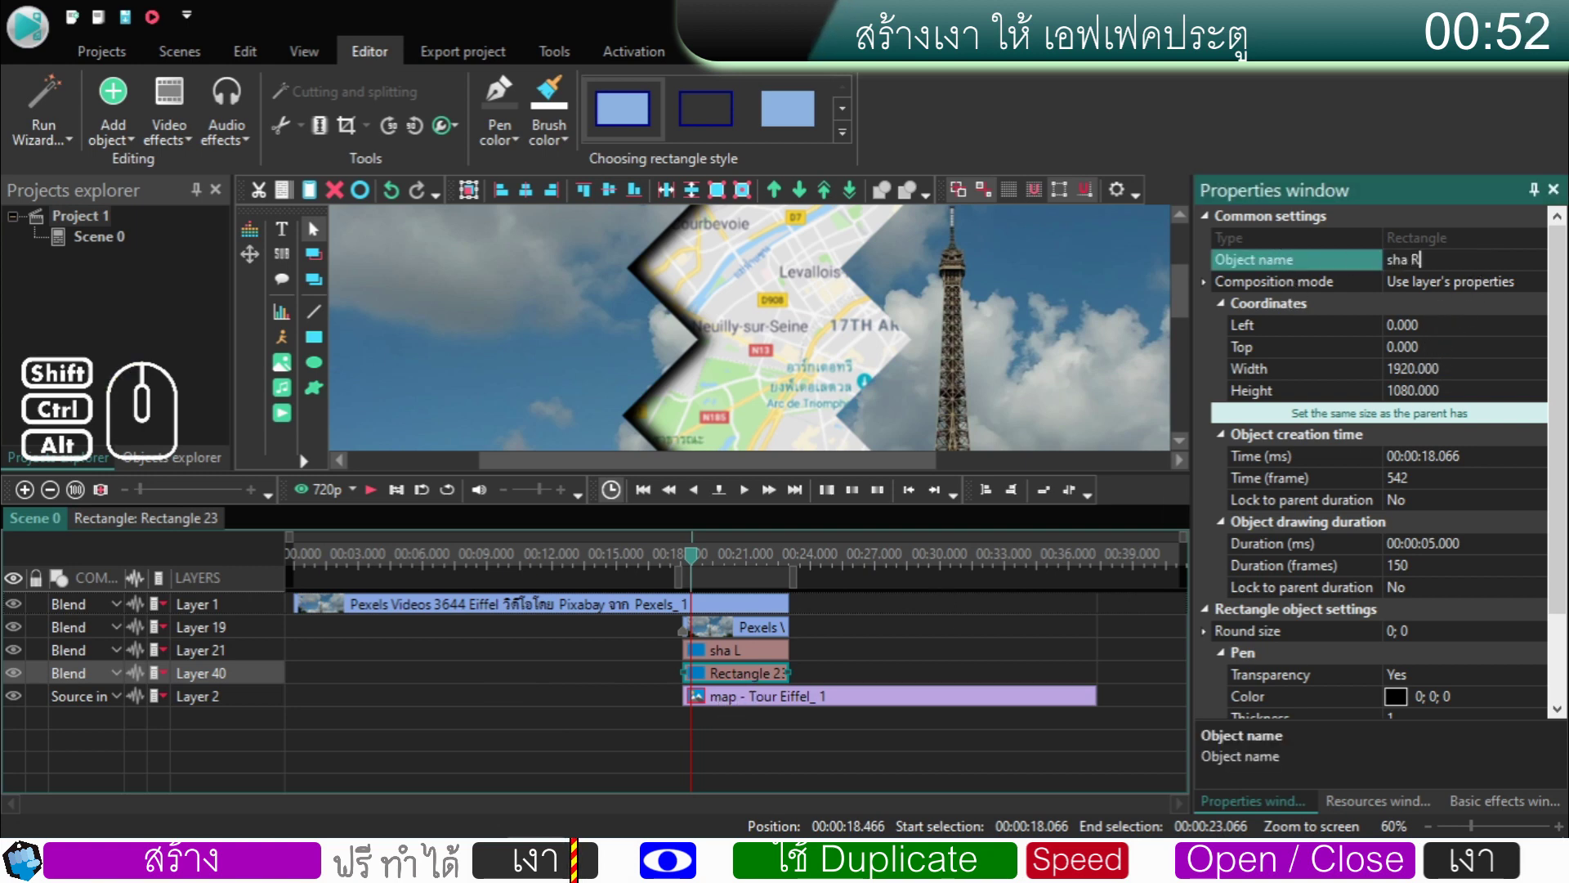
click(820, 667)
click(818, 682)
double_click(750, 685)
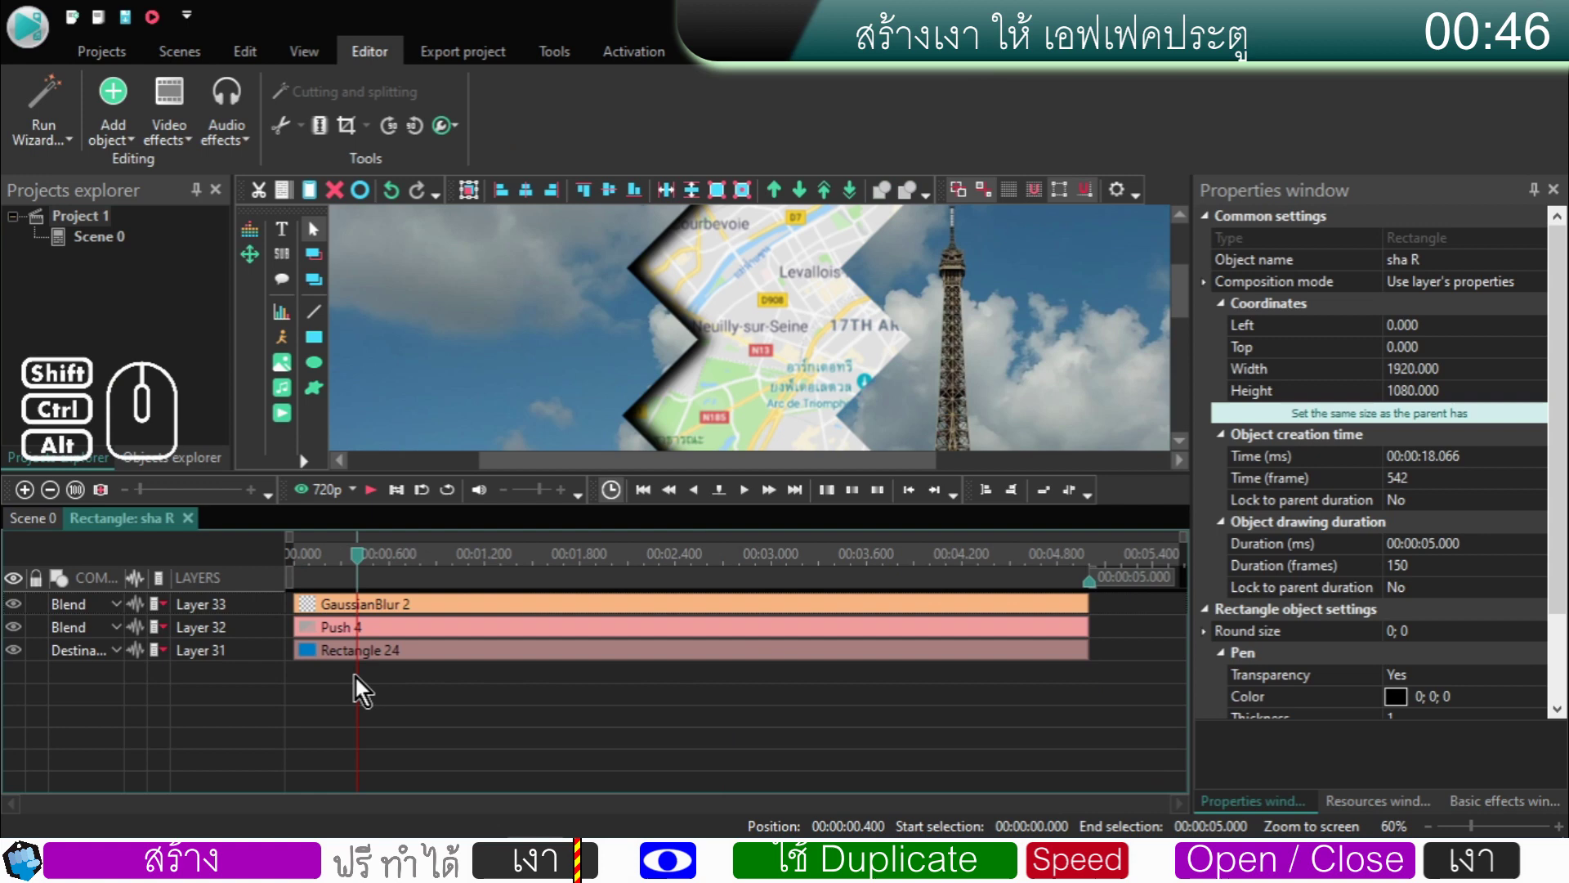
- Move sha R's black Rectangle 24 back to start at 0 on its timeline
click(316, 657)
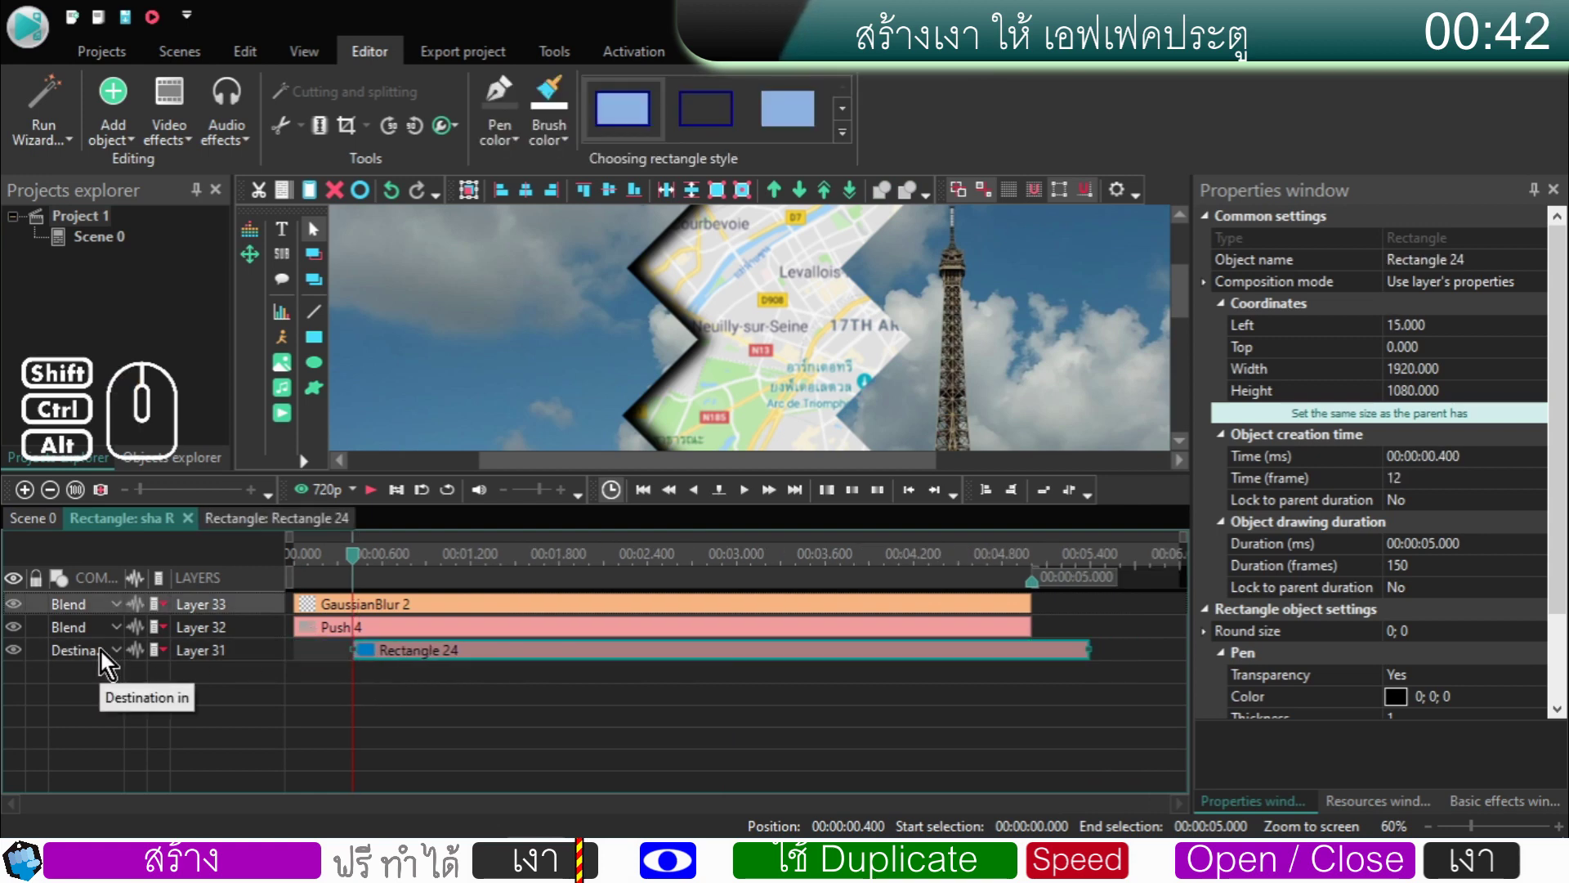
drag(381, 659, 282, 671)
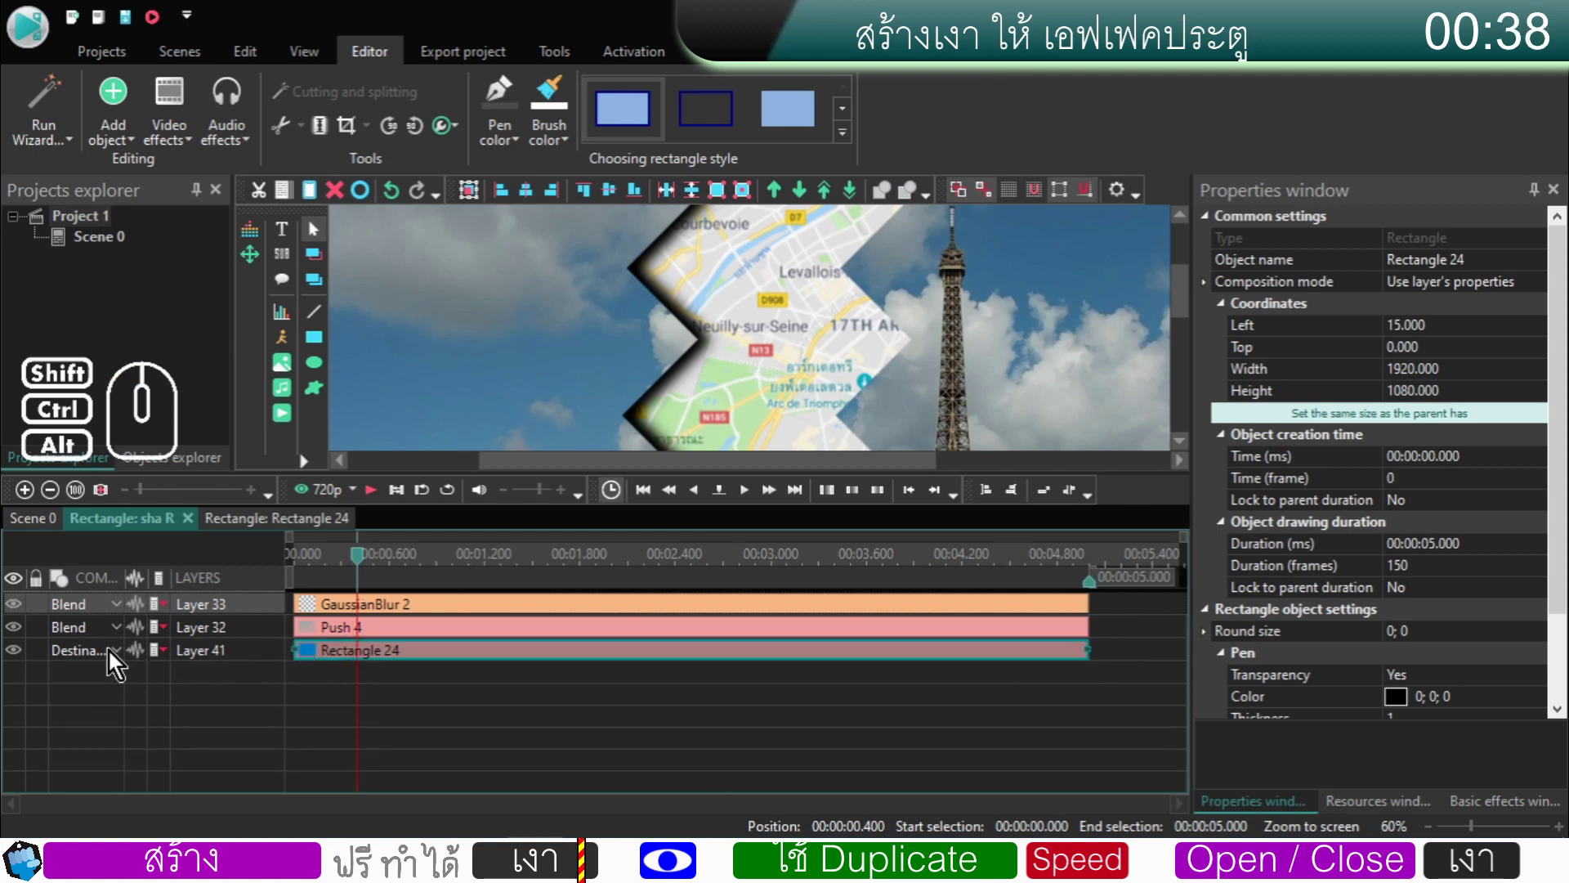
click(112, 660)
click(232, 381)
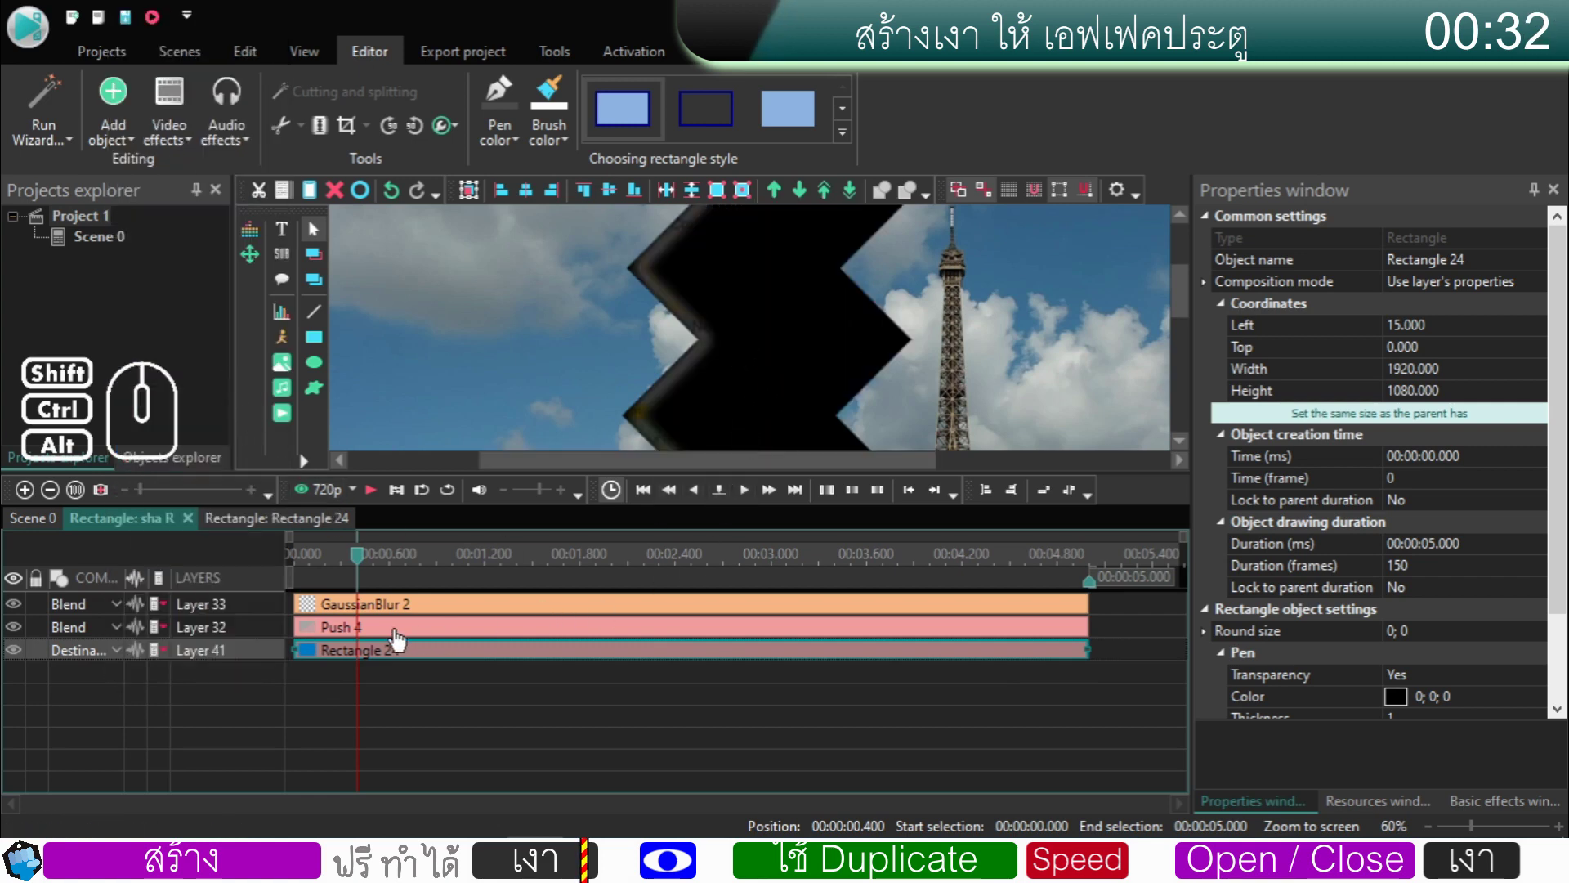
- Set Push 4's mode to Left to right
click(401, 639)
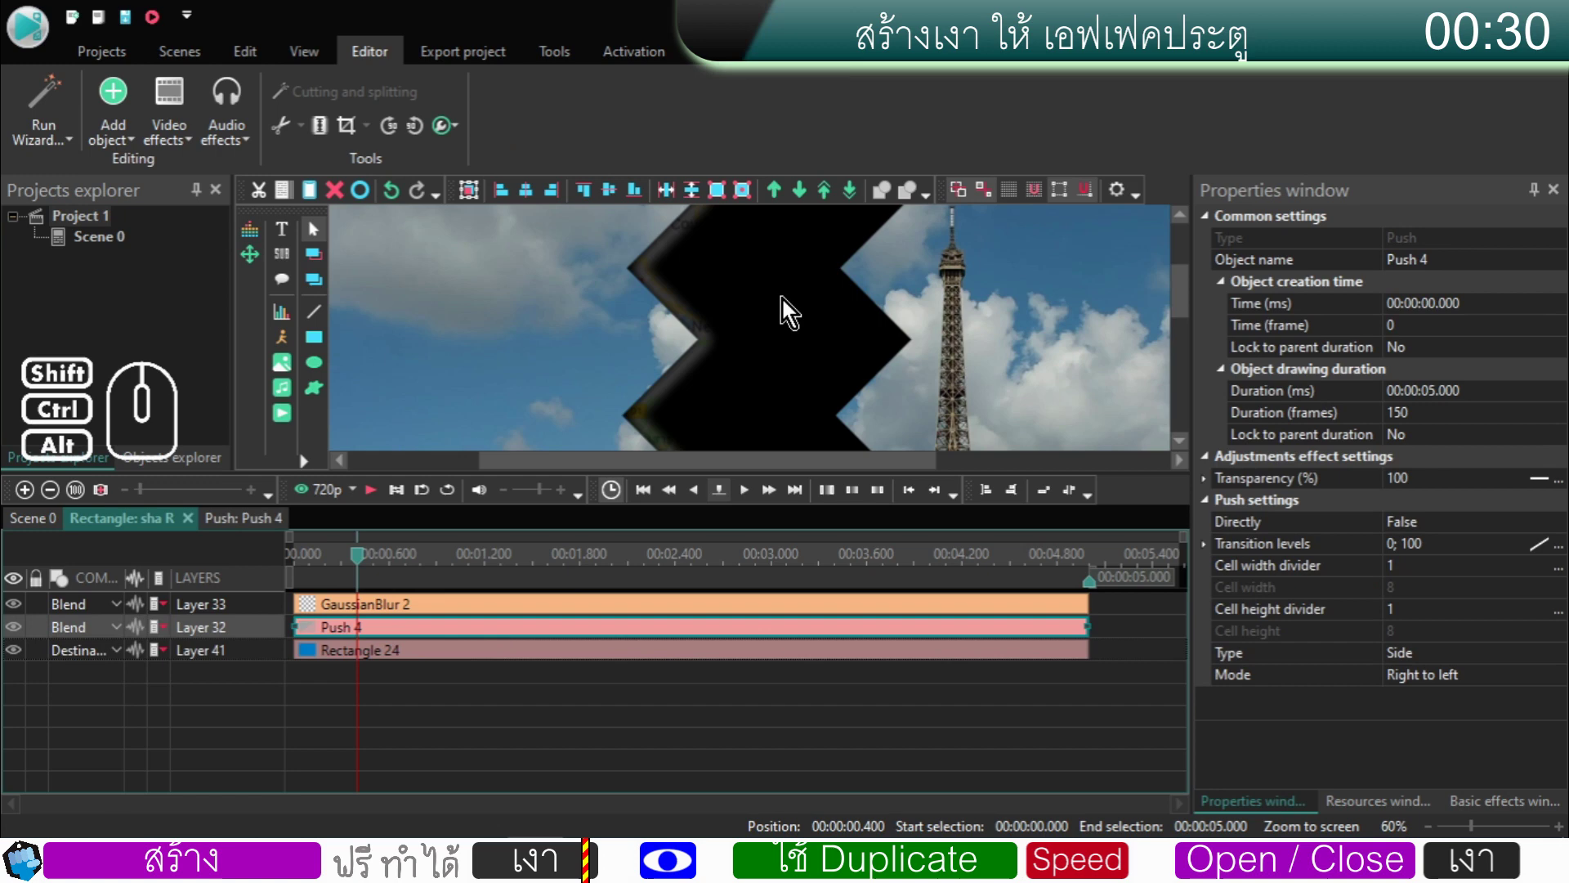
double_click(1440, 683)
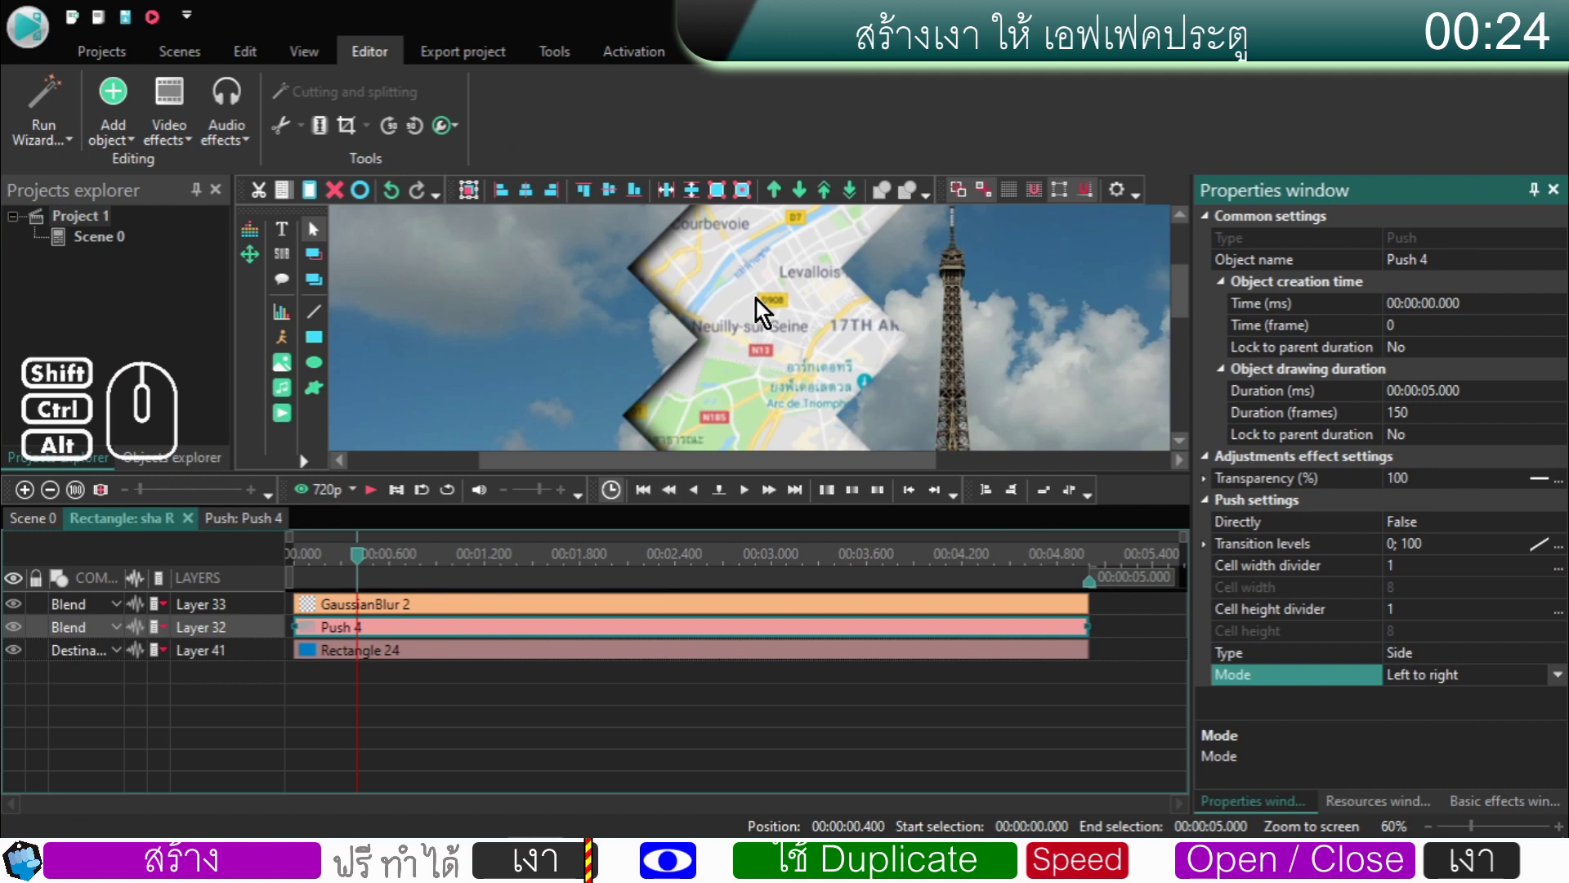
click(510, 677)
- Set Rectangle 24's Left coordinate to -15 and return to Scene 0
click(511, 663)
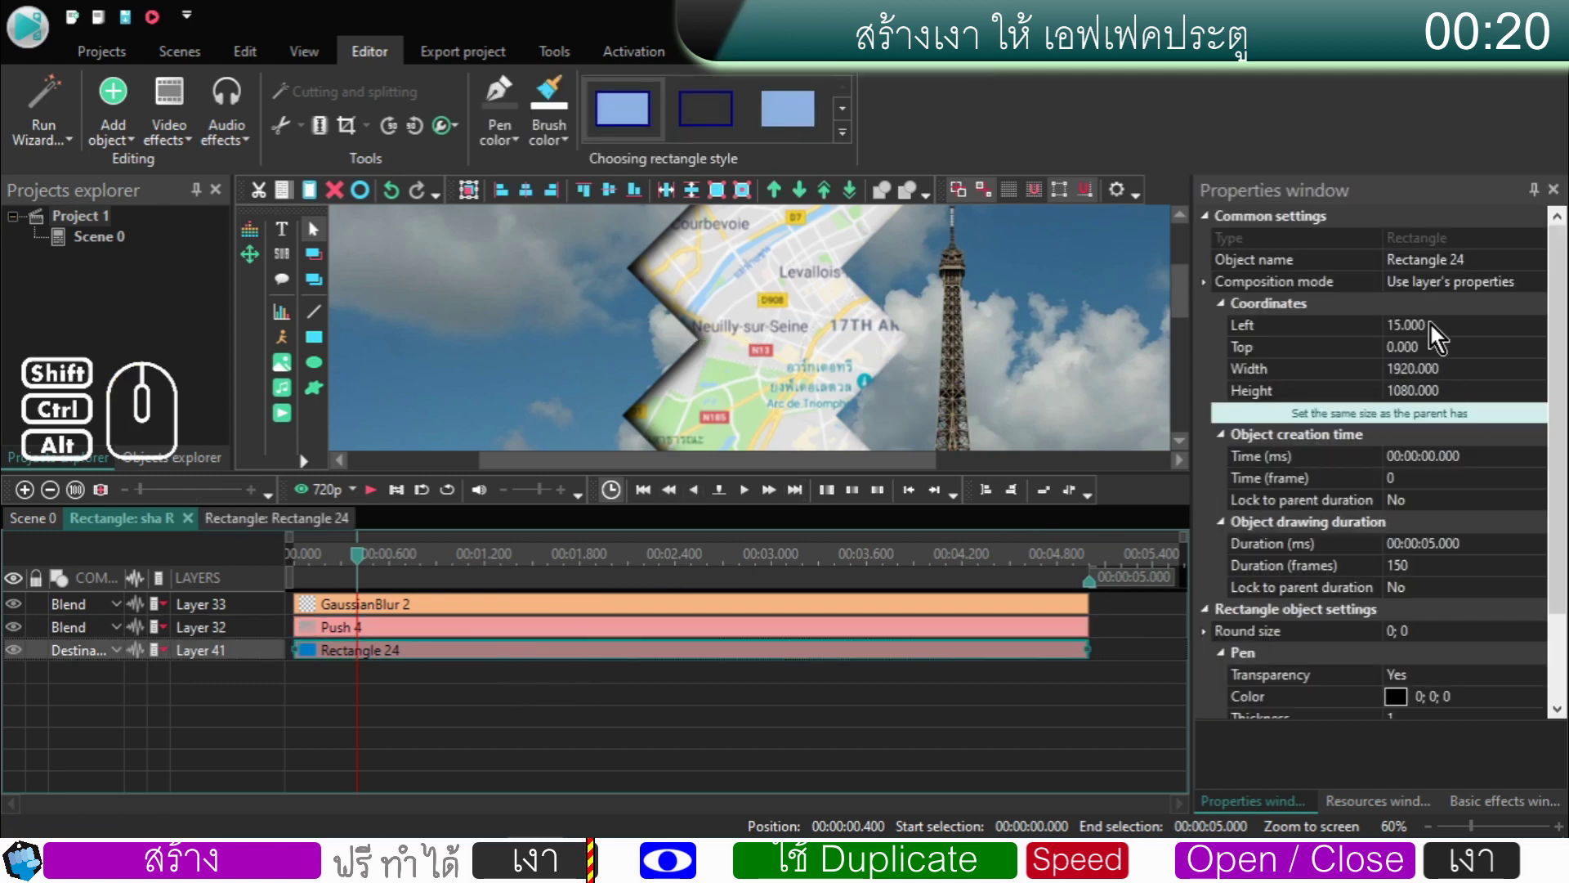
click(1400, 339)
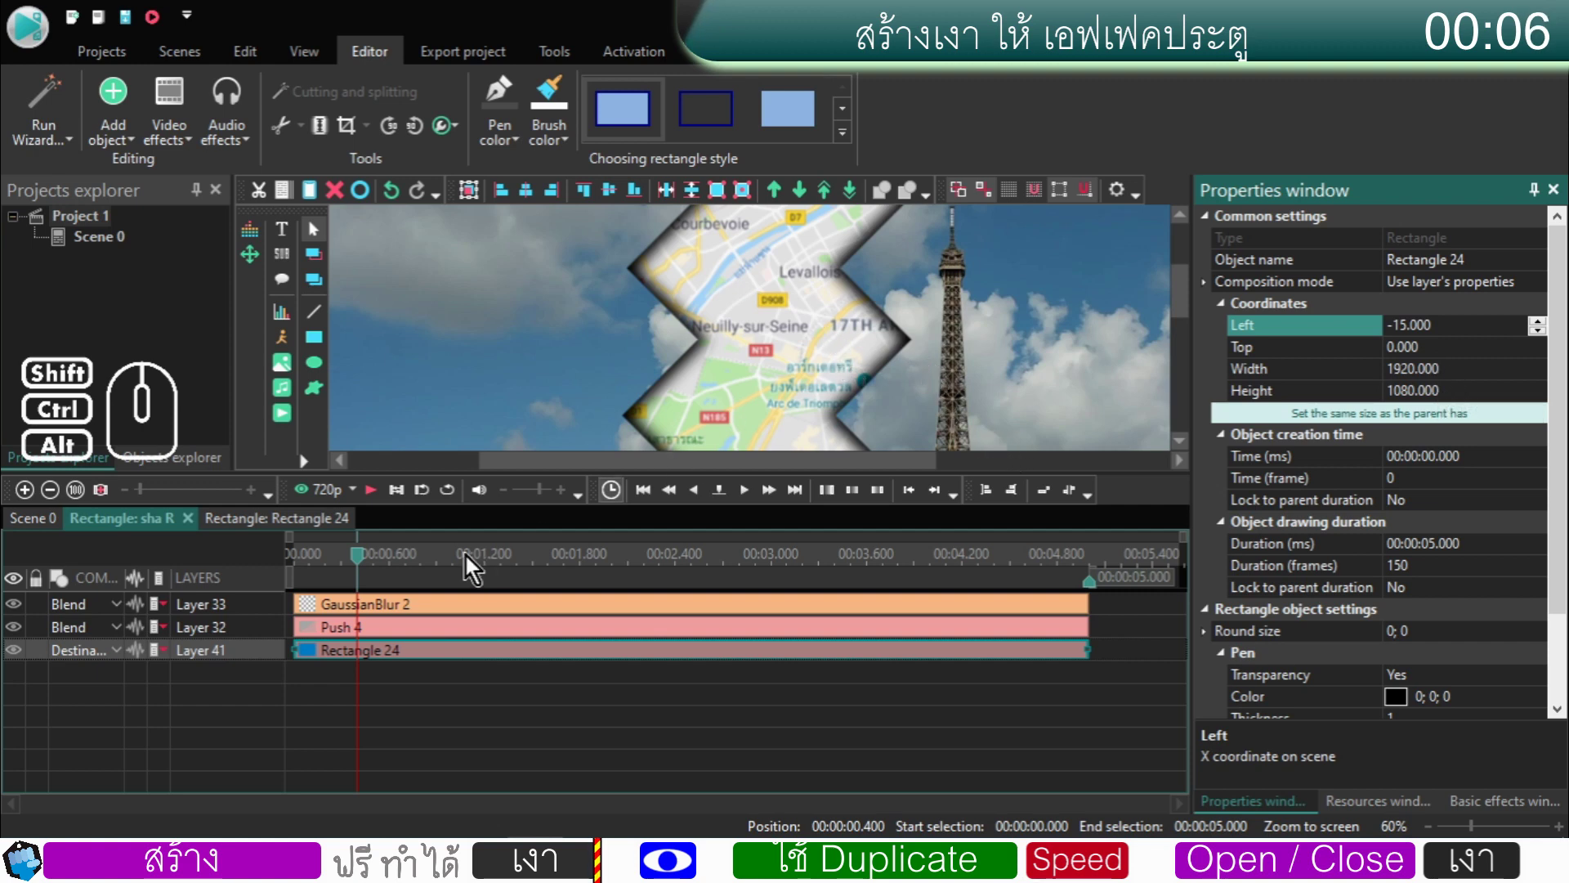
click(49, 523)
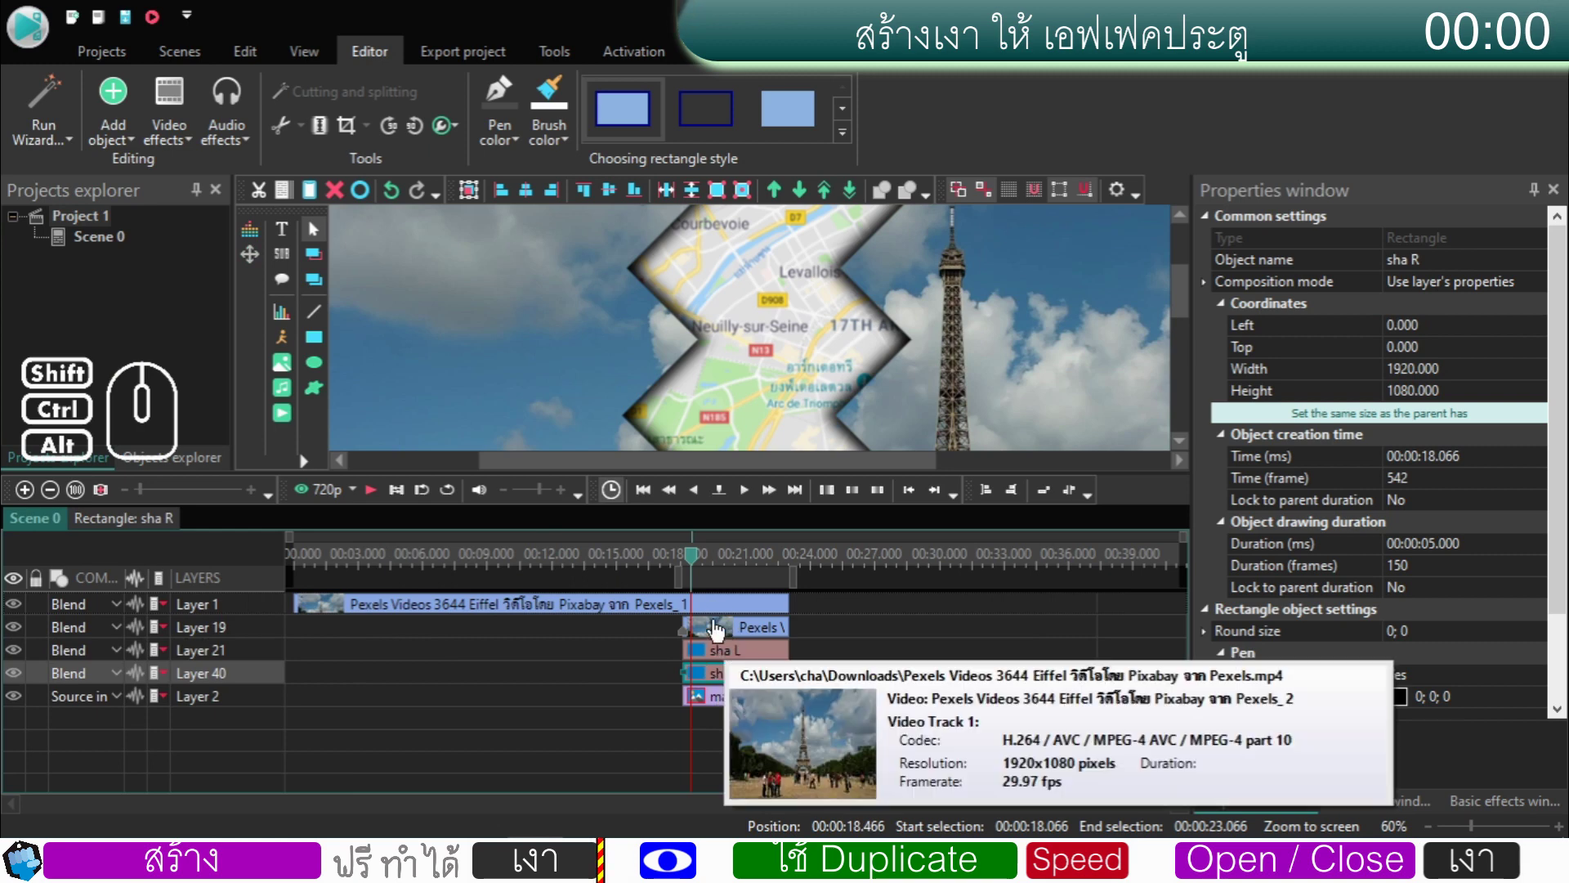
- Add the Et_Voila.mp3 music file on its own layer starting at 0
click(696, 567)
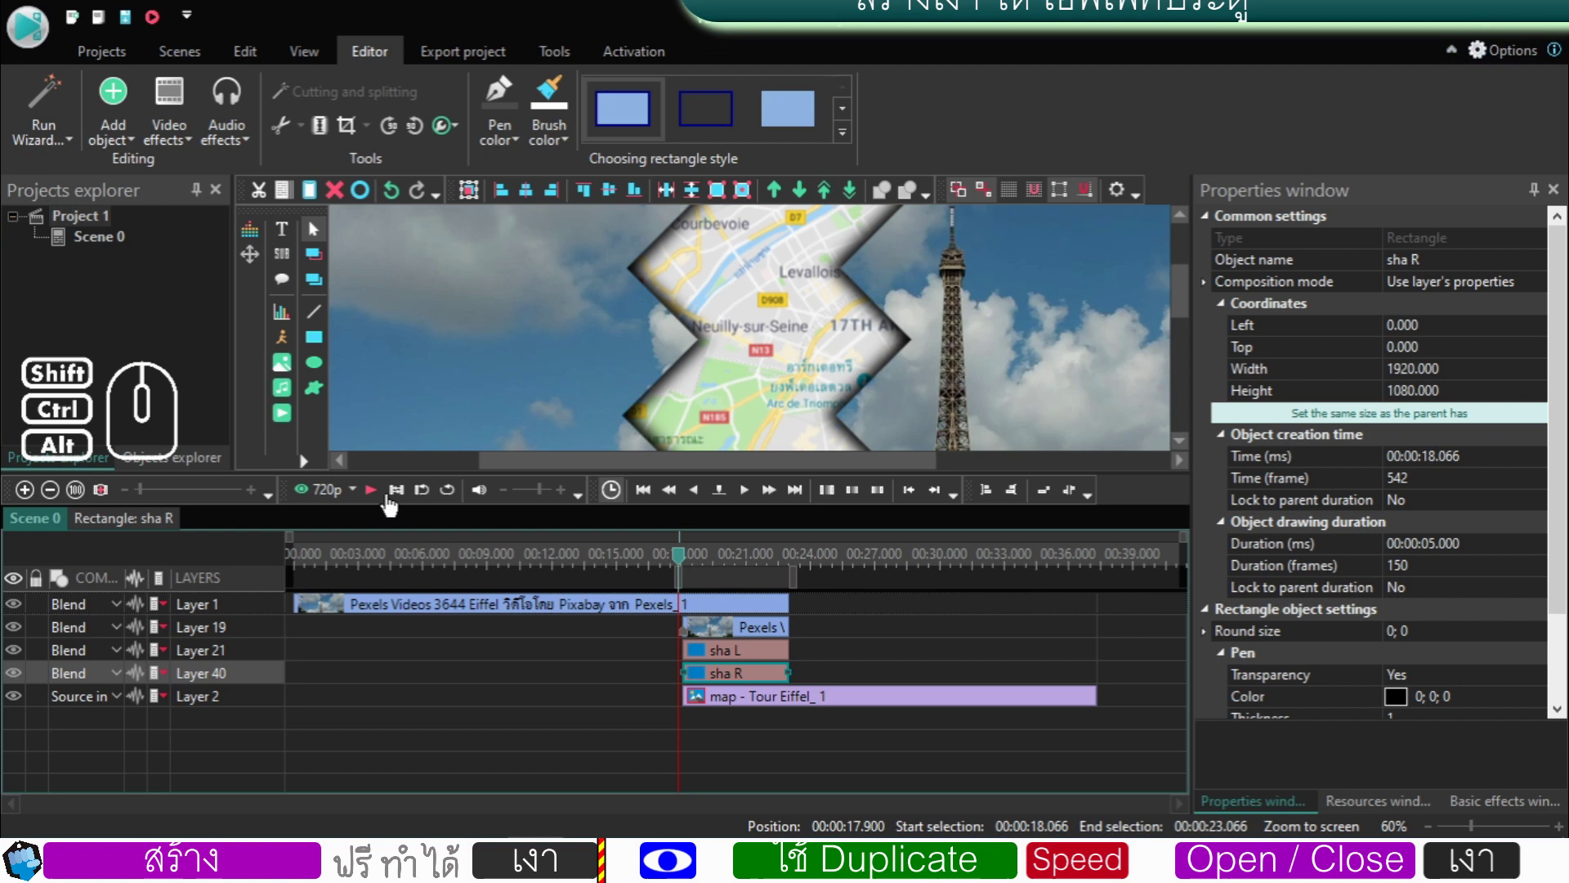
click(688, 567)
drag(702, 563, 238, 615)
click(288, 400)
click(682, 327)
click(1189, 649)
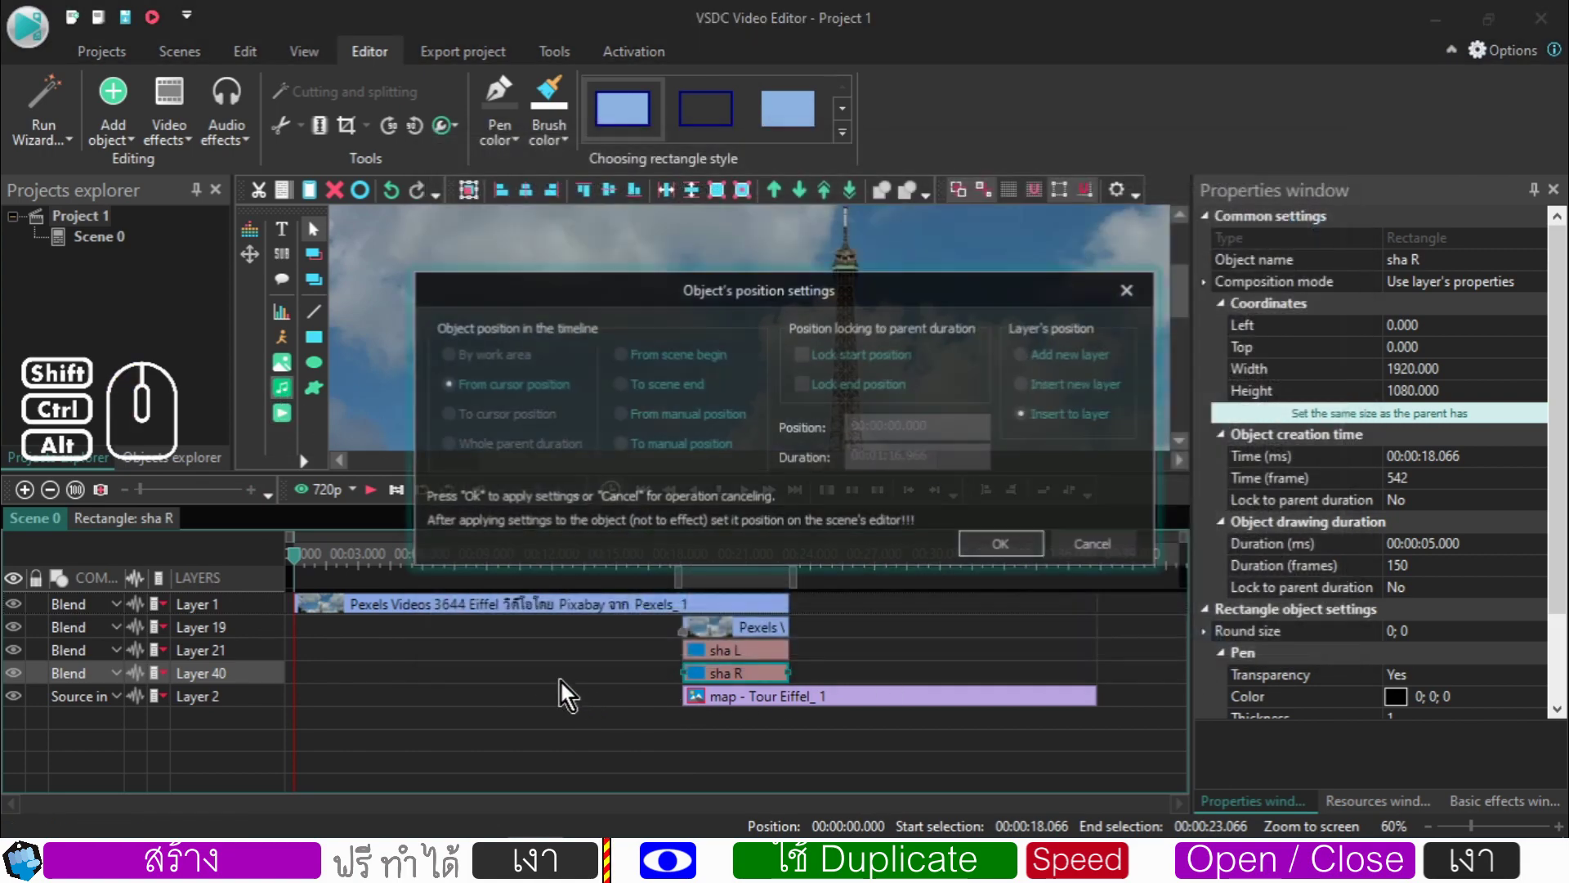
click(996, 558)
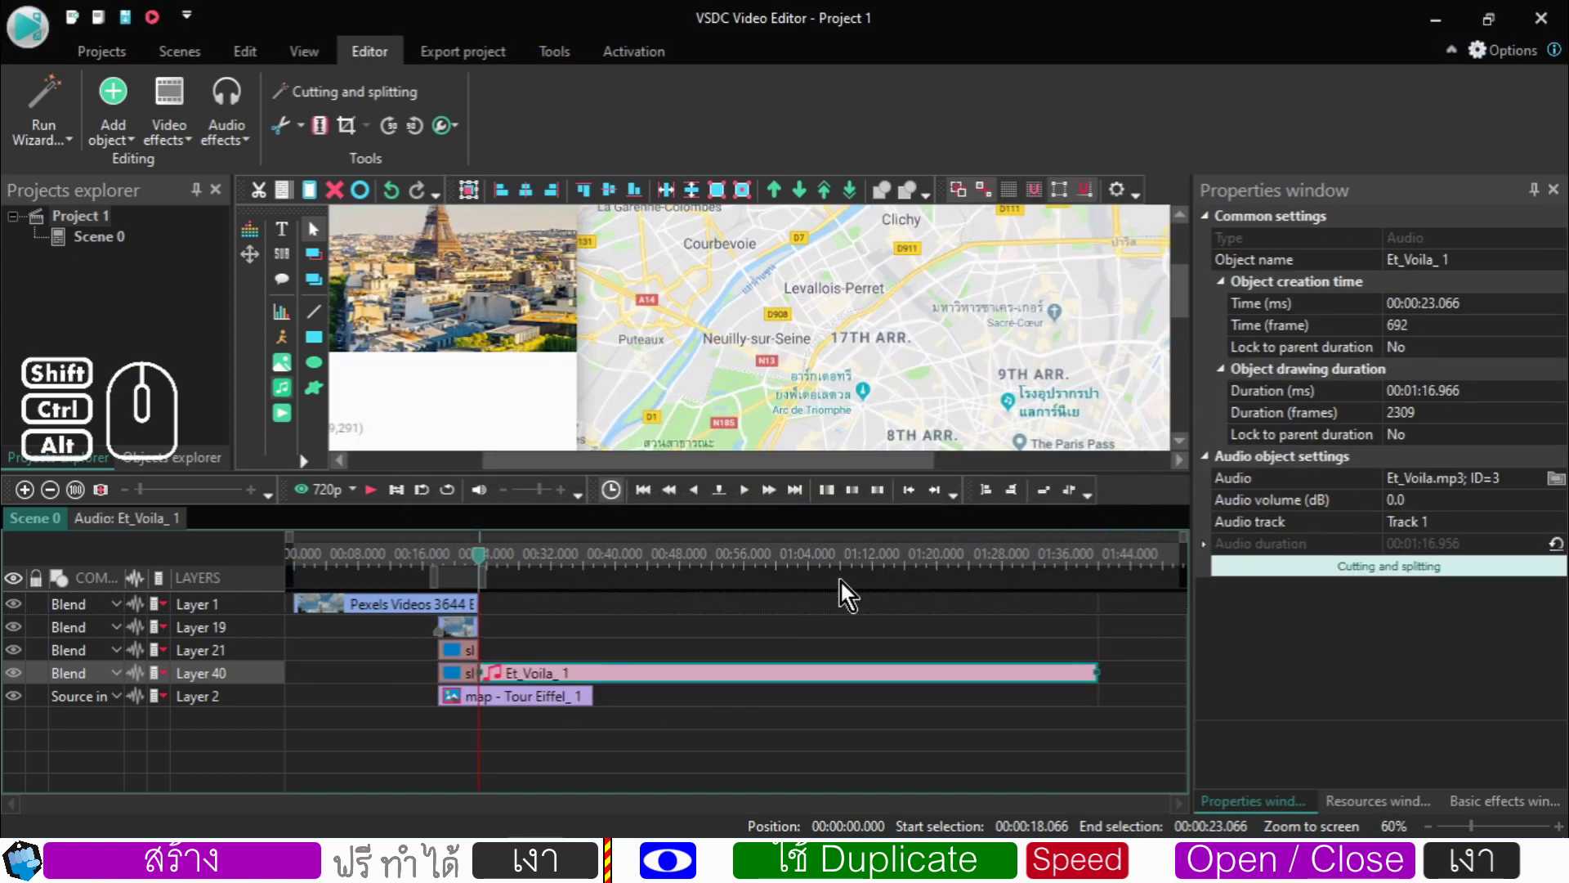
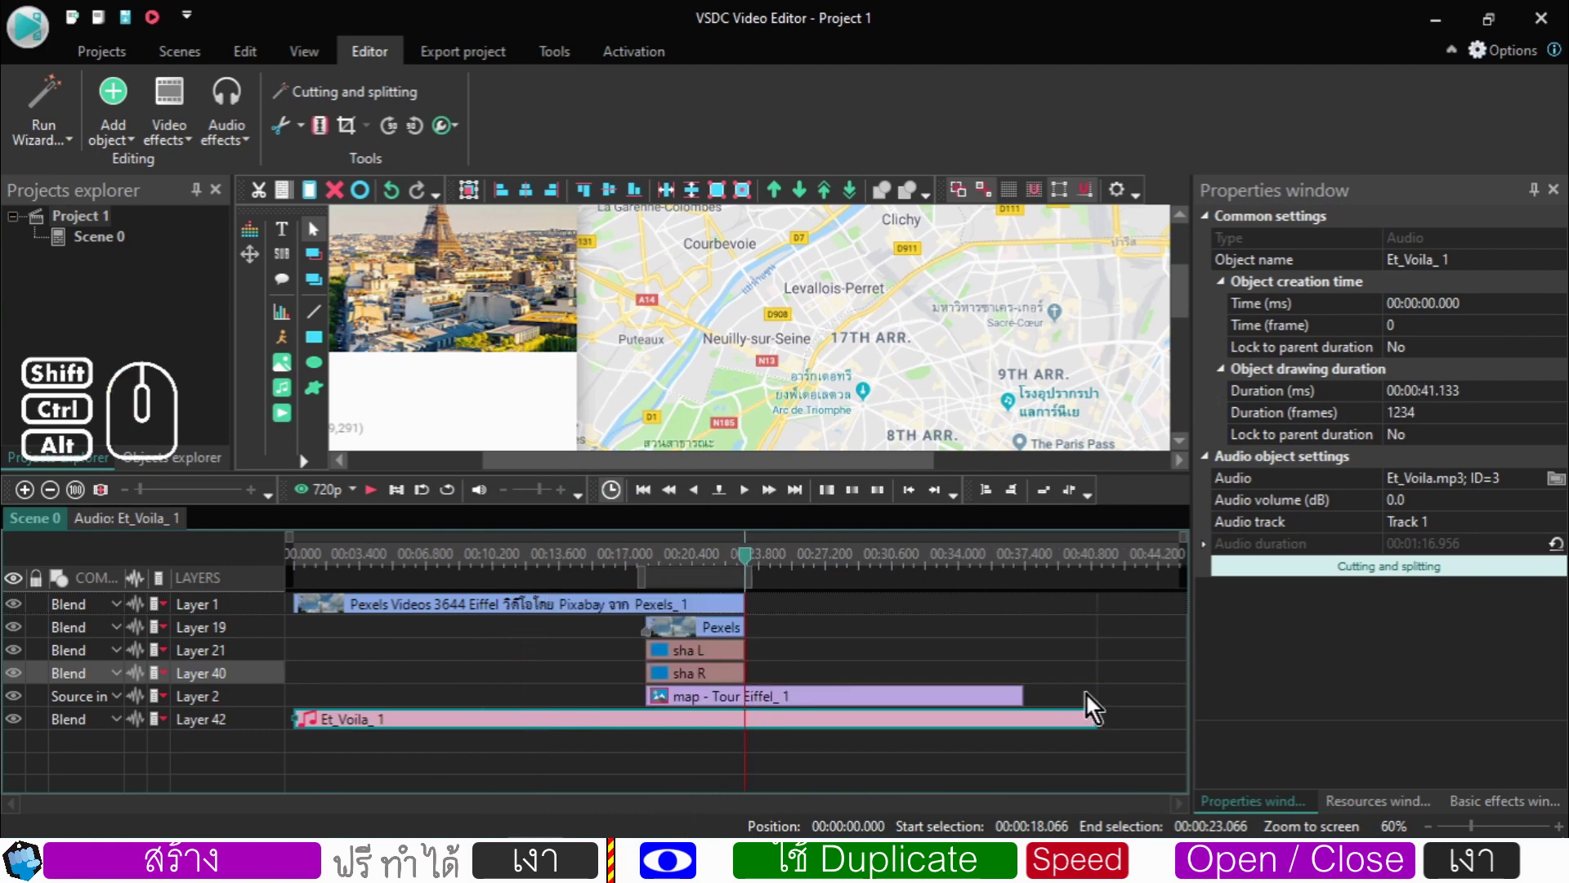
- Trim the music track to 37.333 s so it ends with the map clip
click(991, 706)
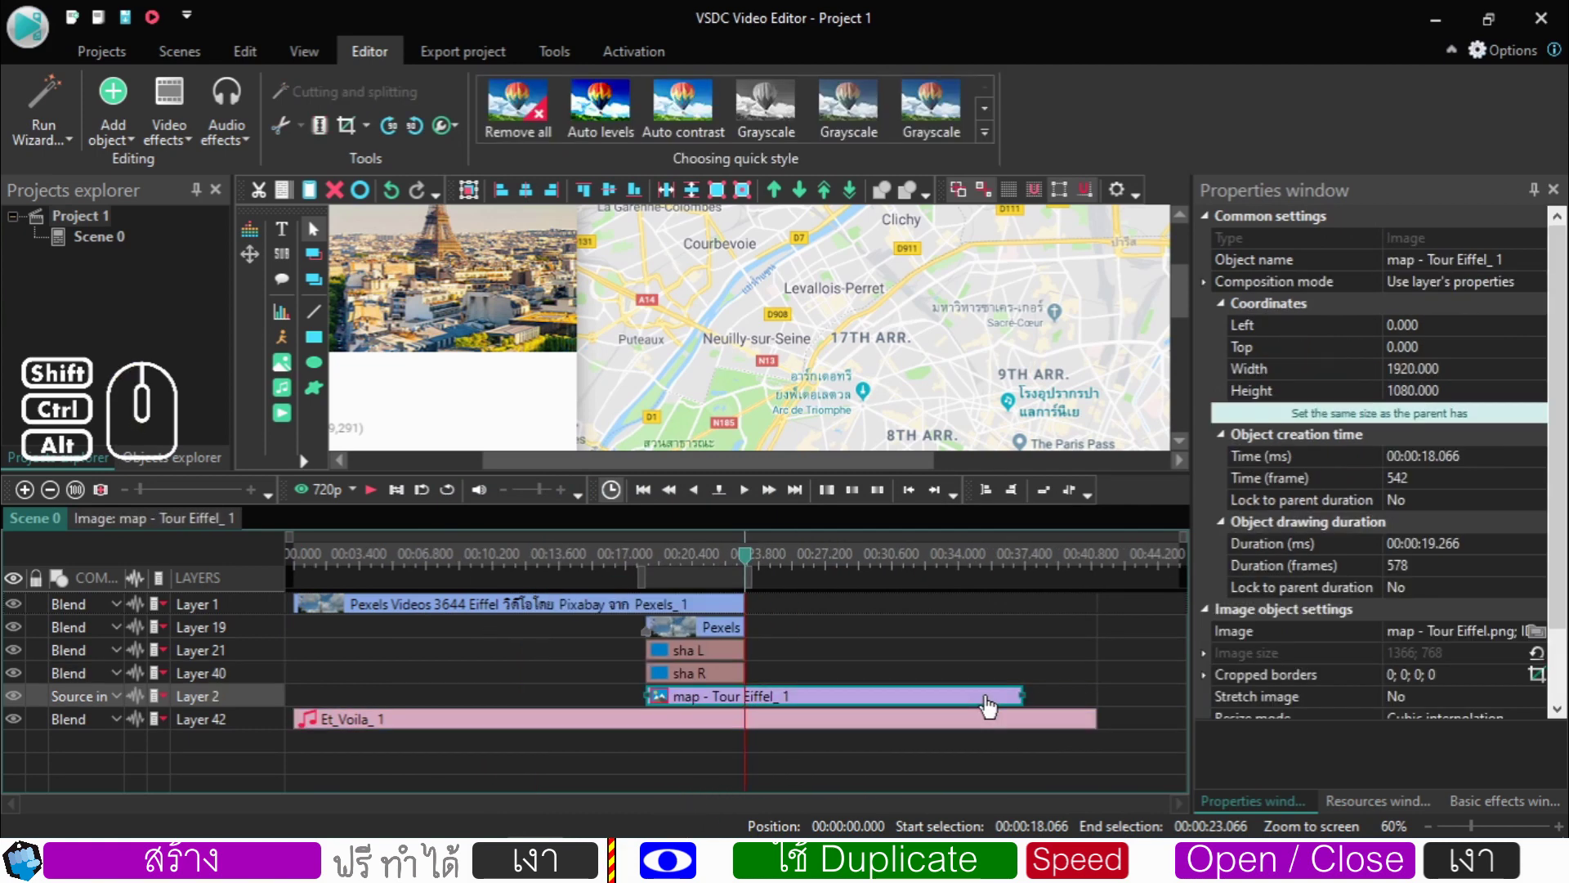
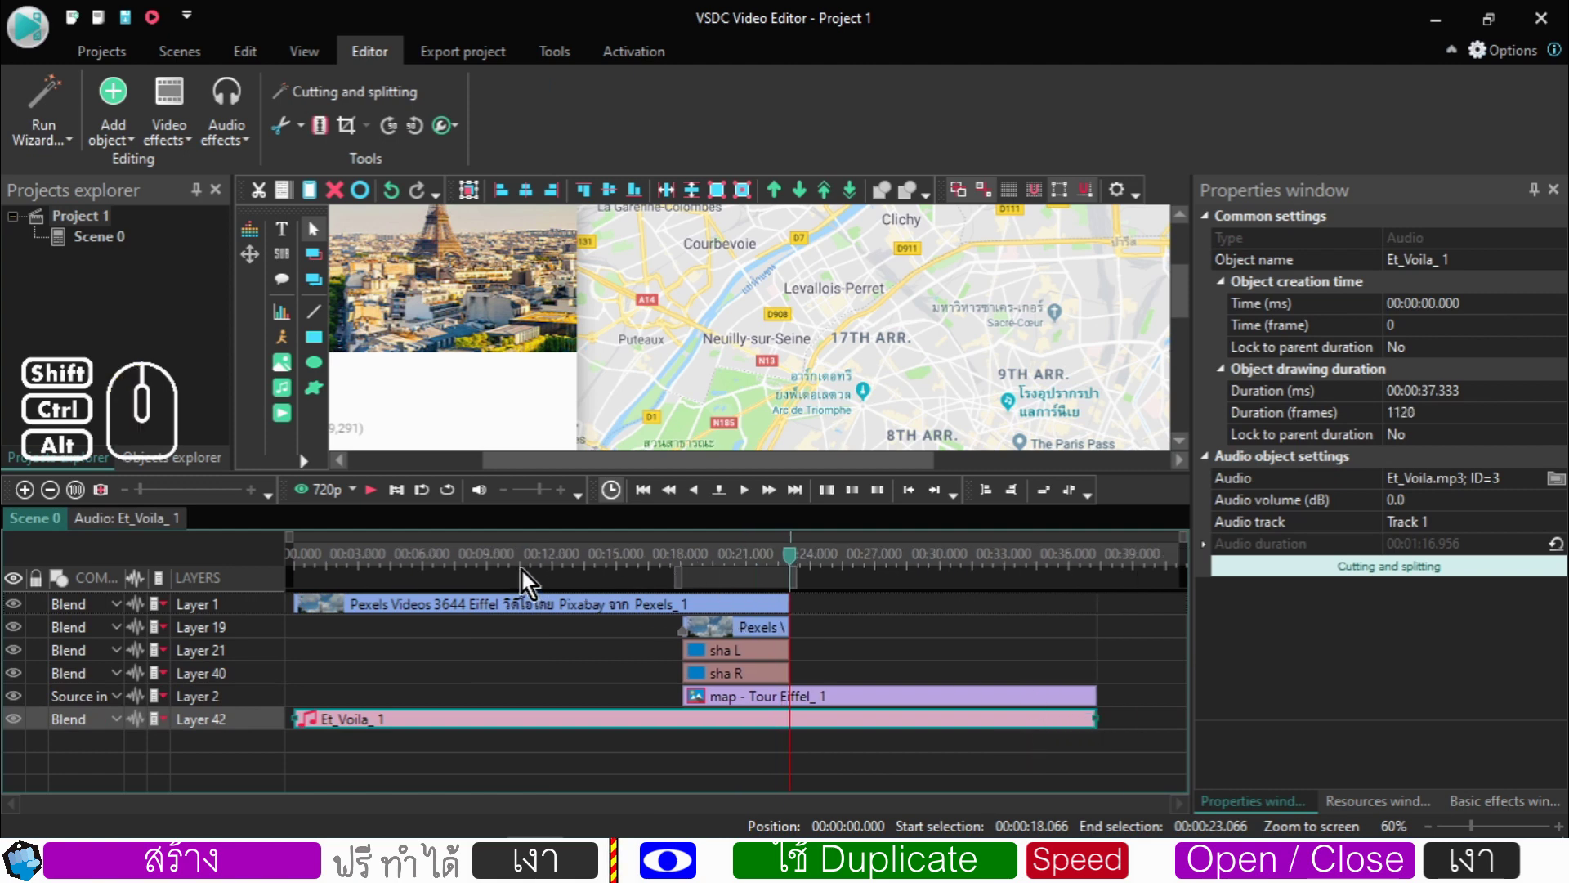
click(486, 574)
drag(486, 565, 787, 575)
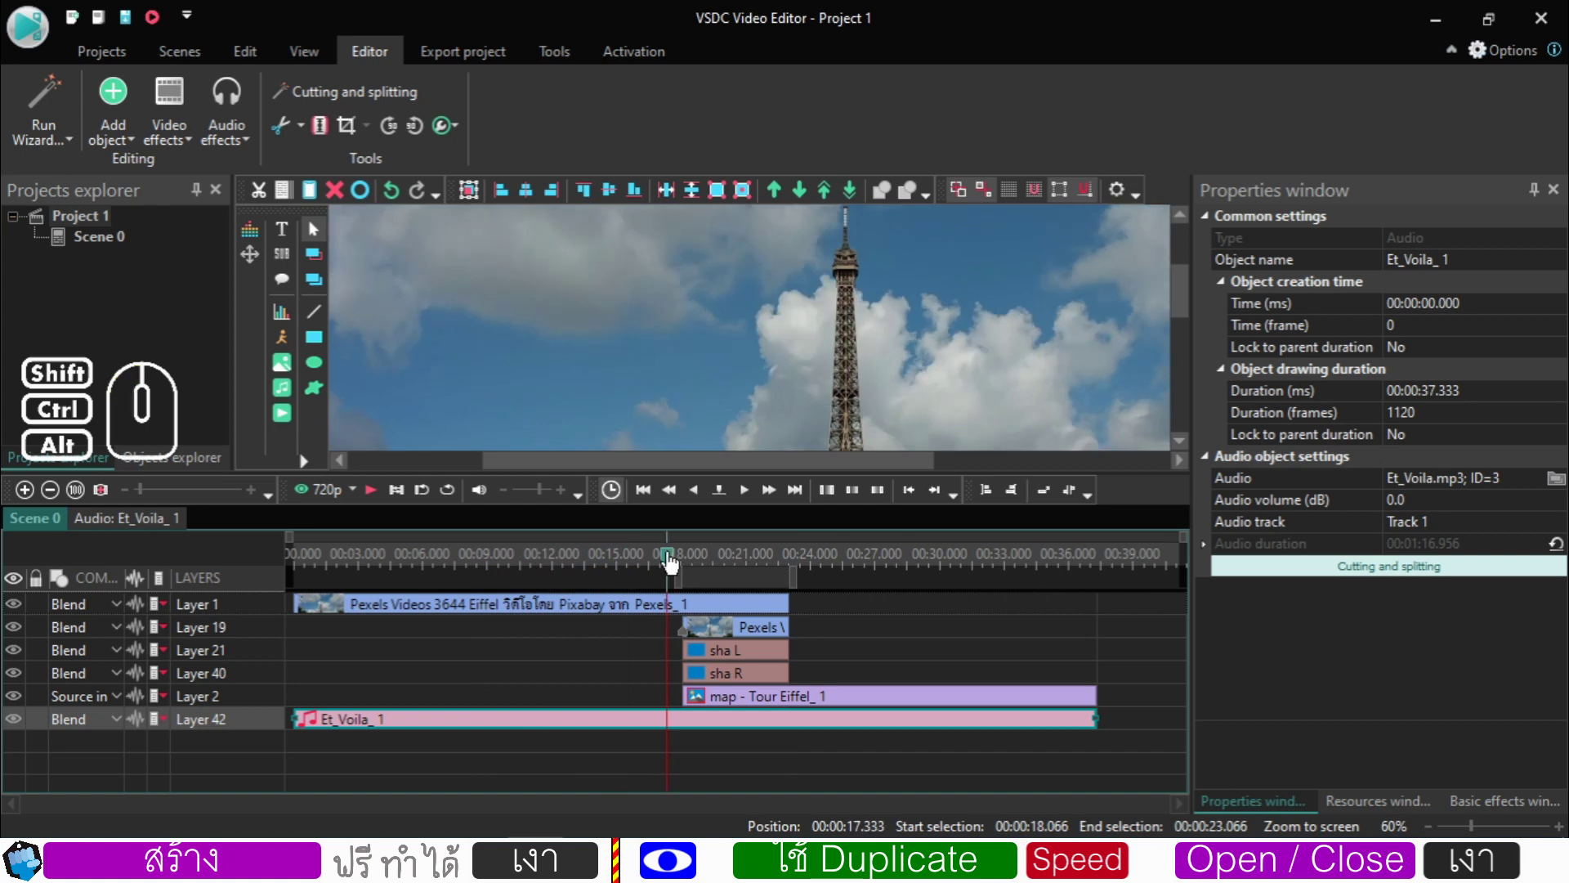
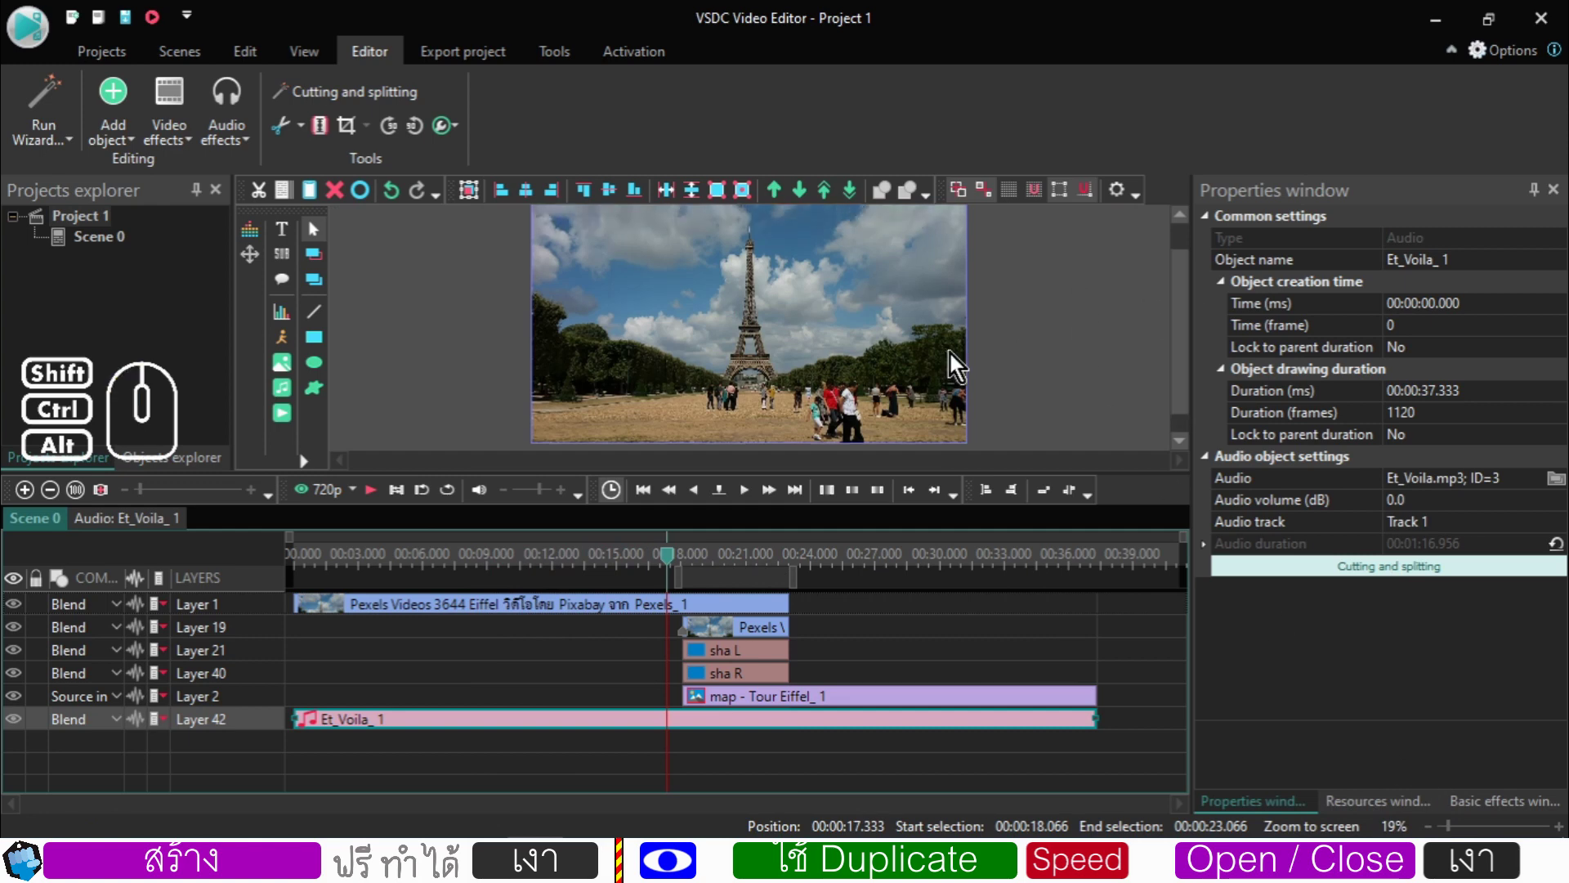
- Lower preview quality to 360p and play the scene to check the wipes
click(356, 502)
click(353, 621)
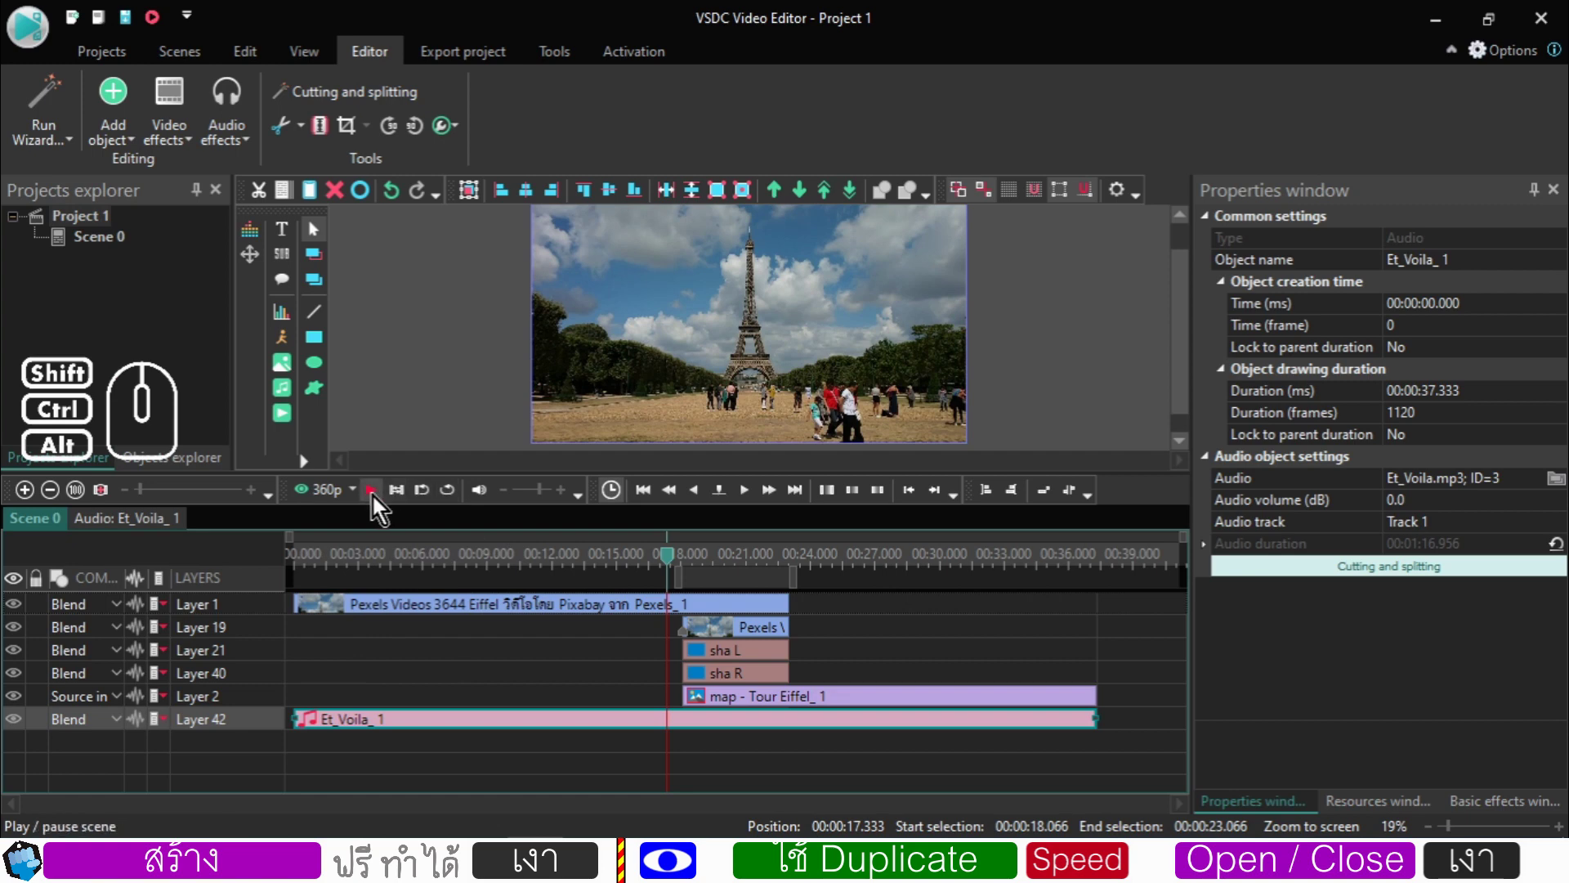
click(378, 502)
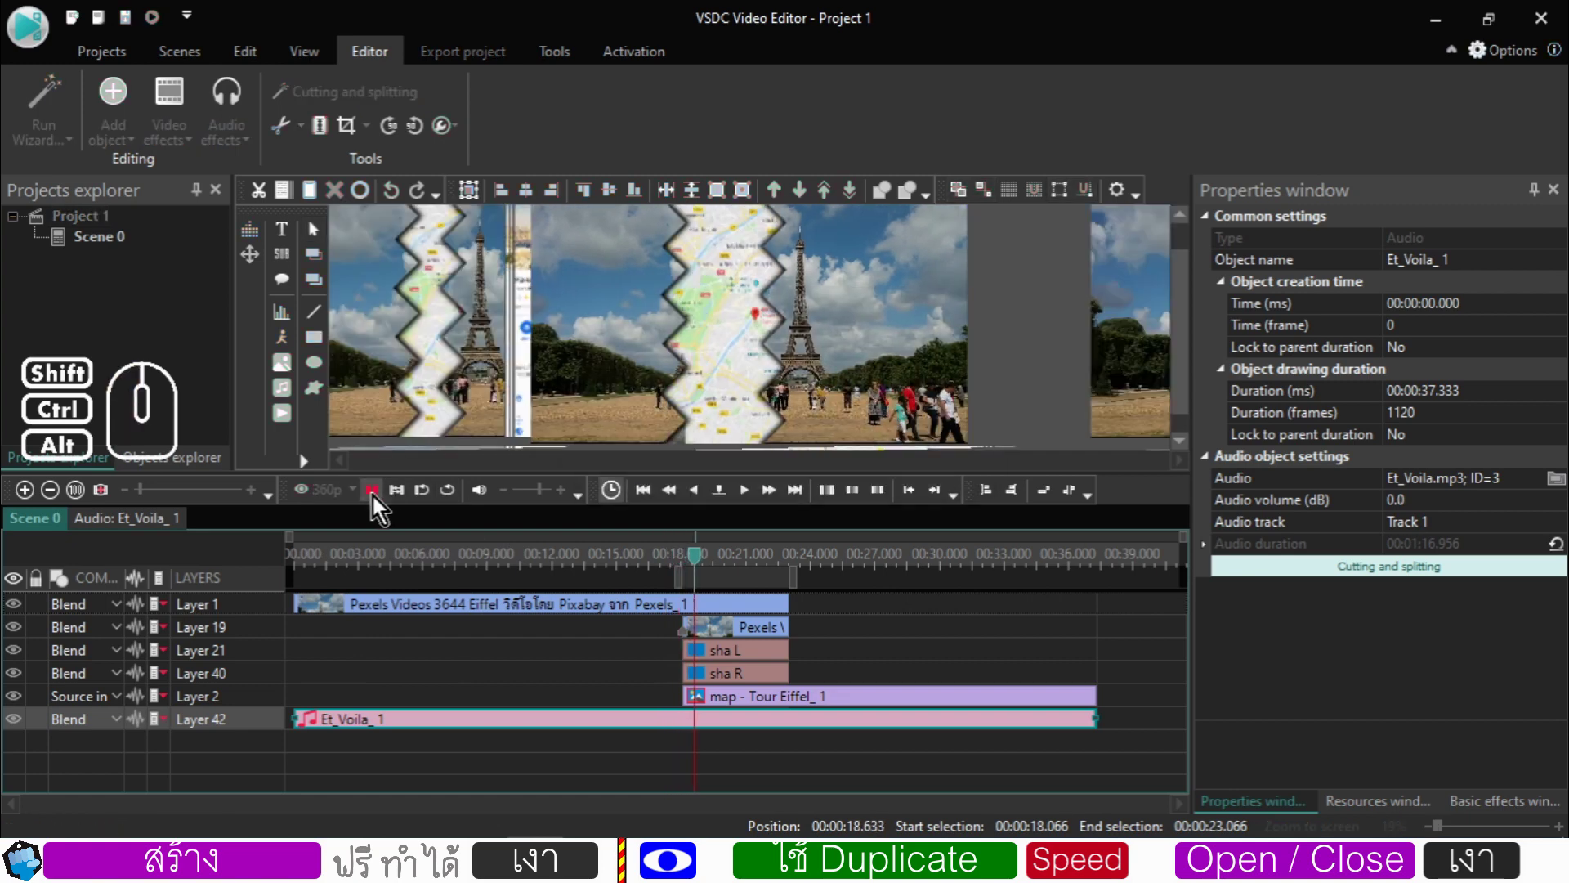
click(377, 502)
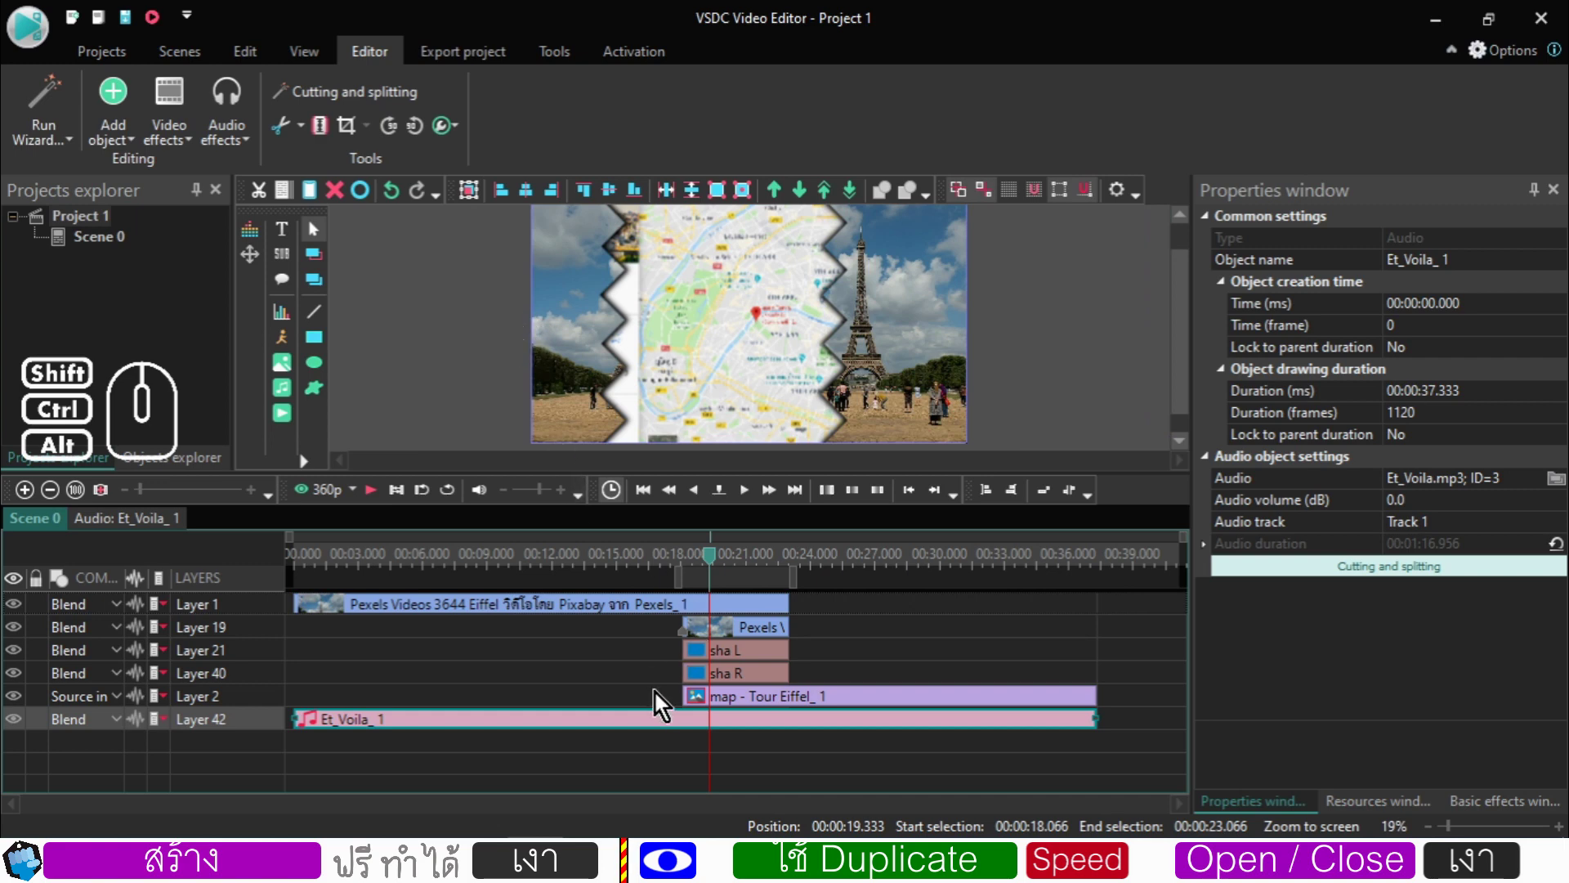
- View the scene in the separate preview window, then close it
click(165, 27)
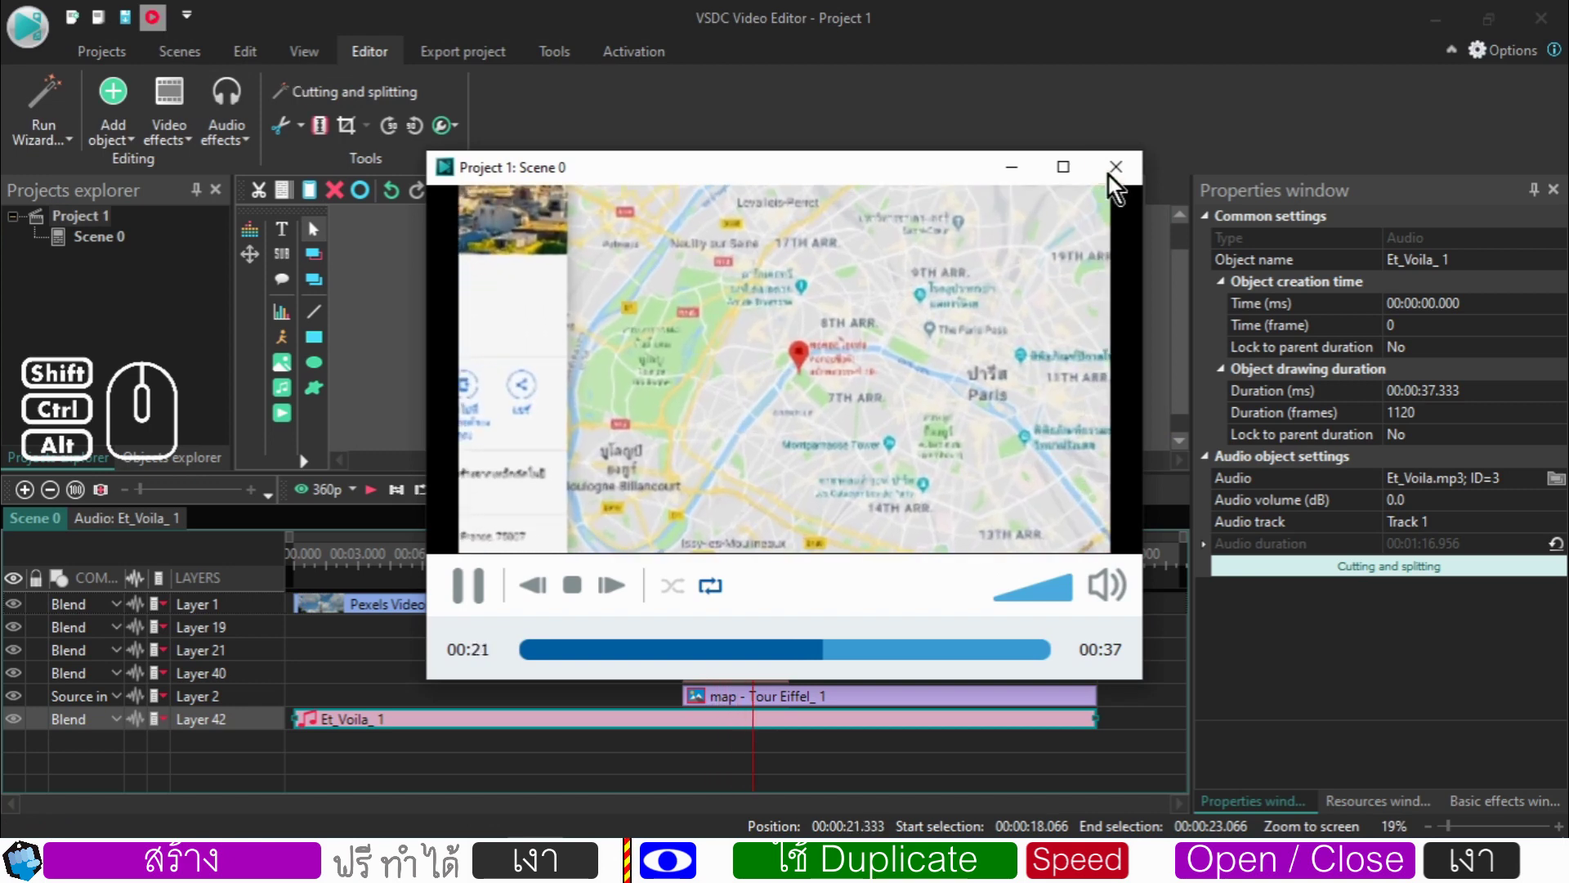
click(1124, 179)
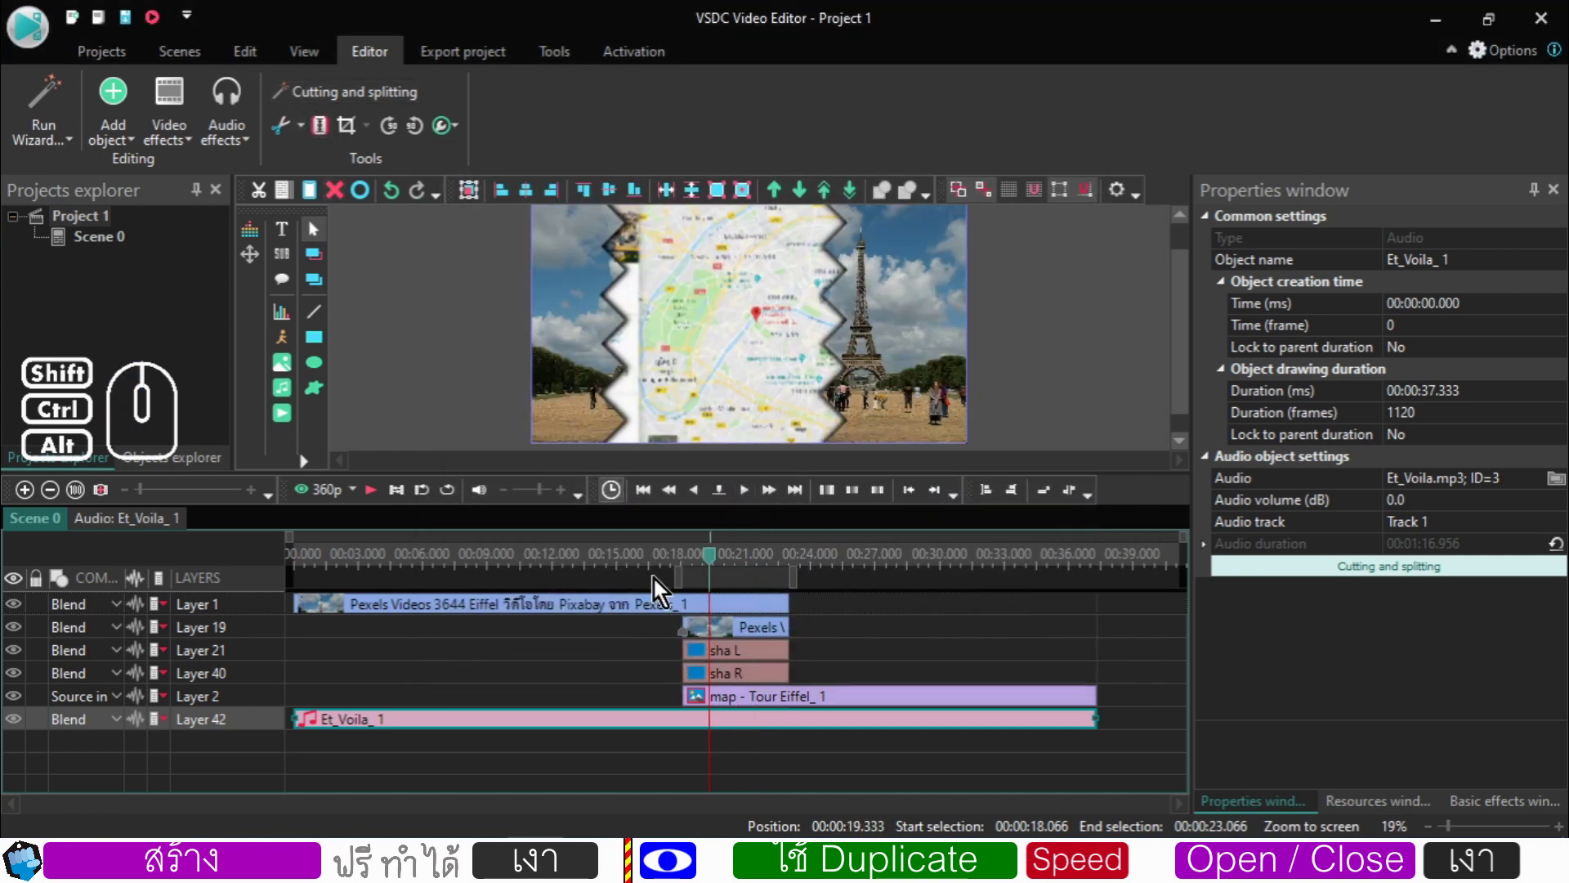
click(668, 570)
click(169, 26)
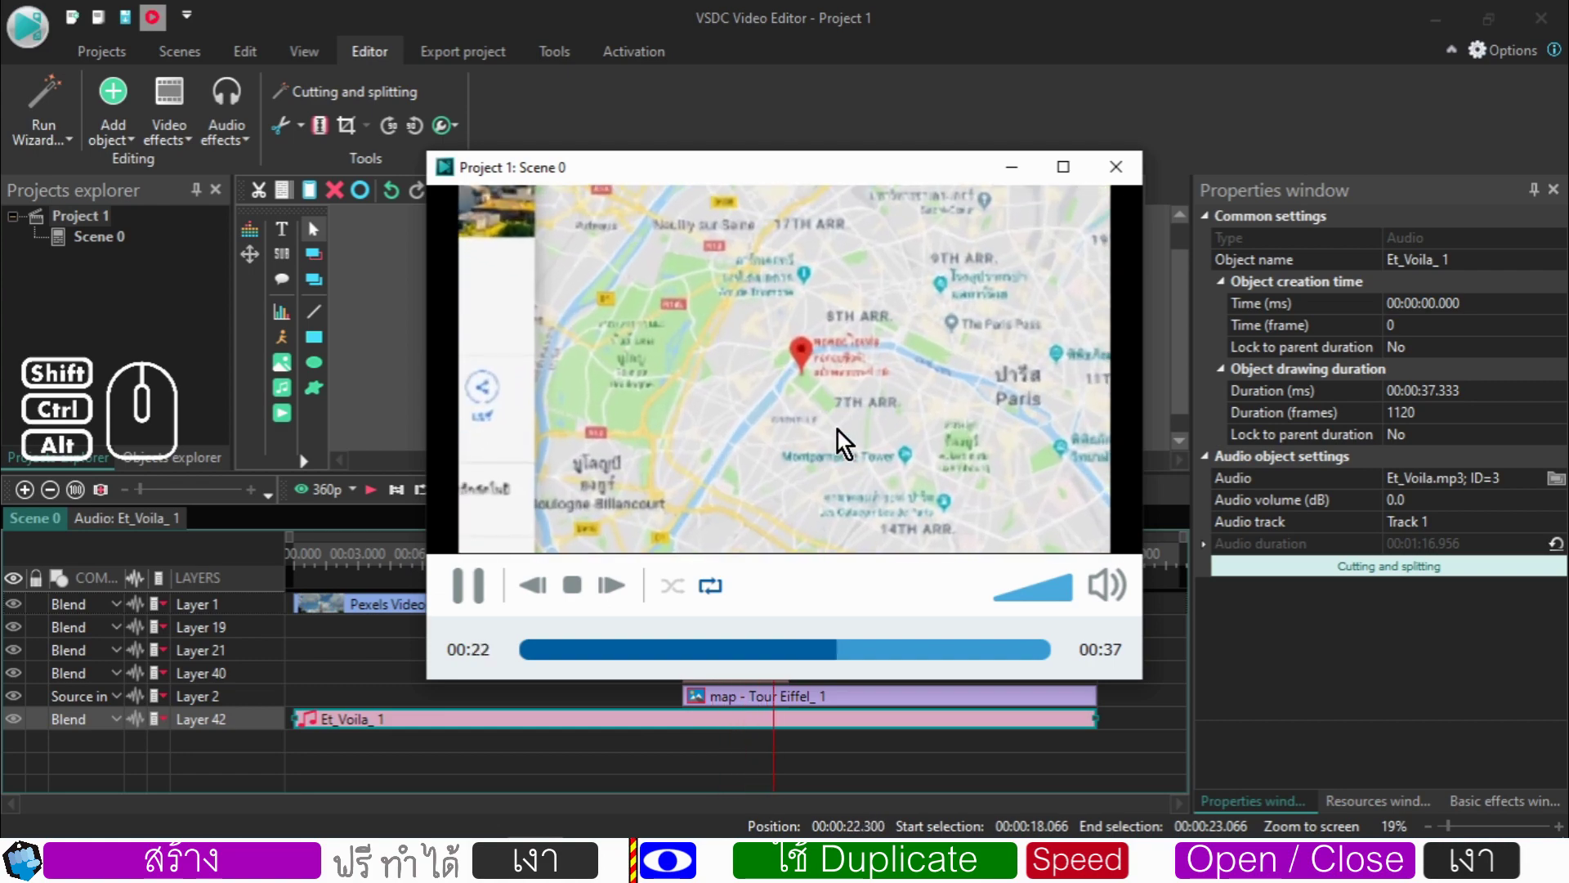
click(1135, 175)
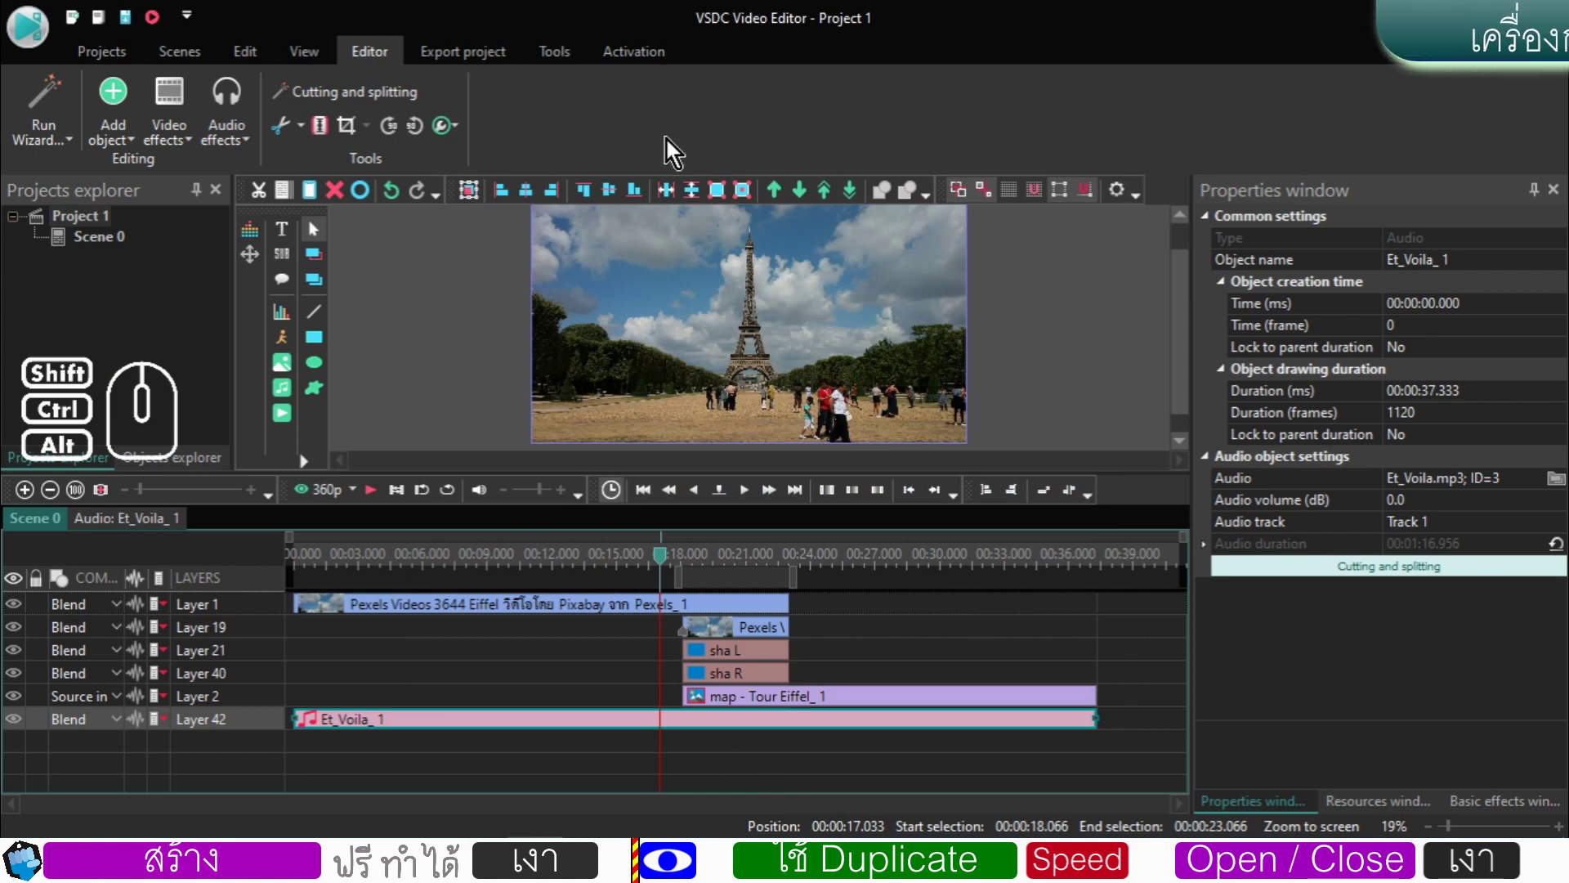
- Export Project 1 as Full HD MP4, replacing the existing file and declining the YouTube upload
click(471, 63)
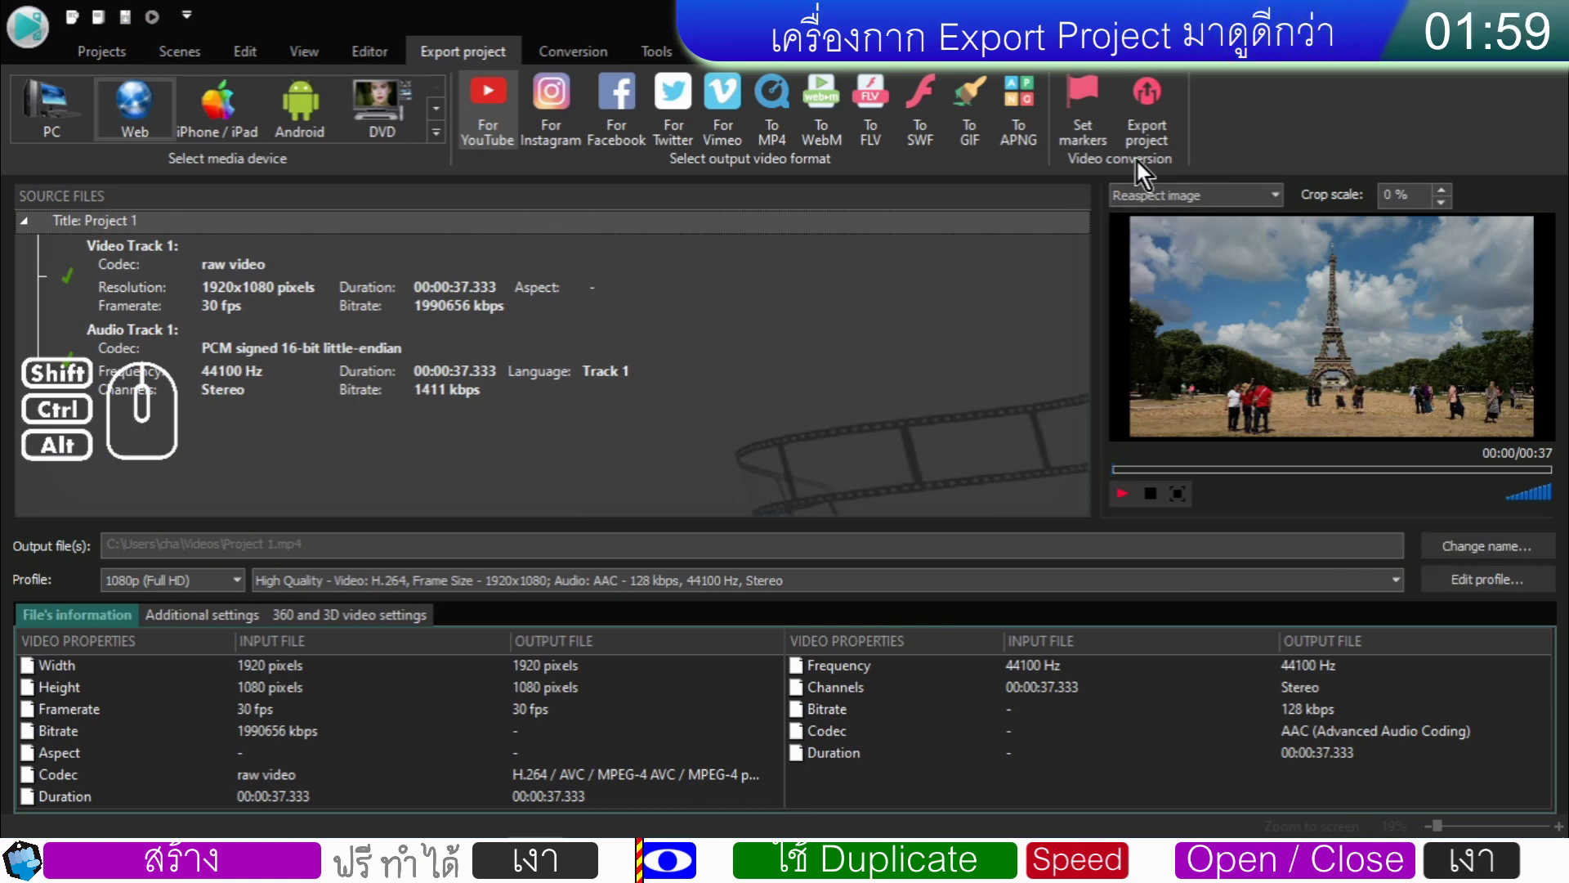
click(1149, 146)
click(867, 727)
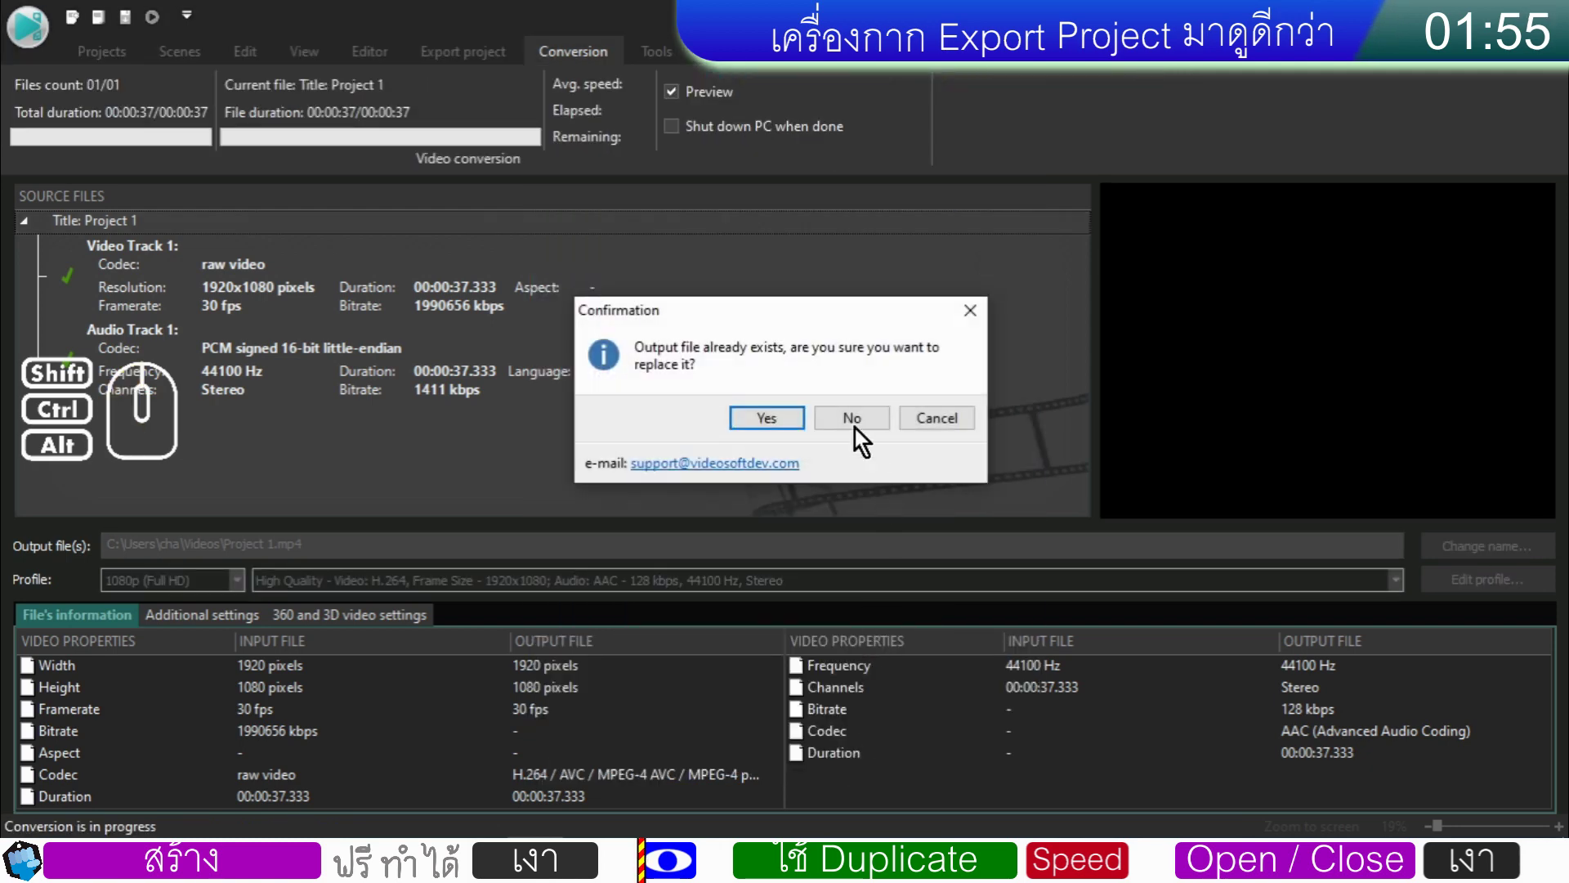
click(787, 421)
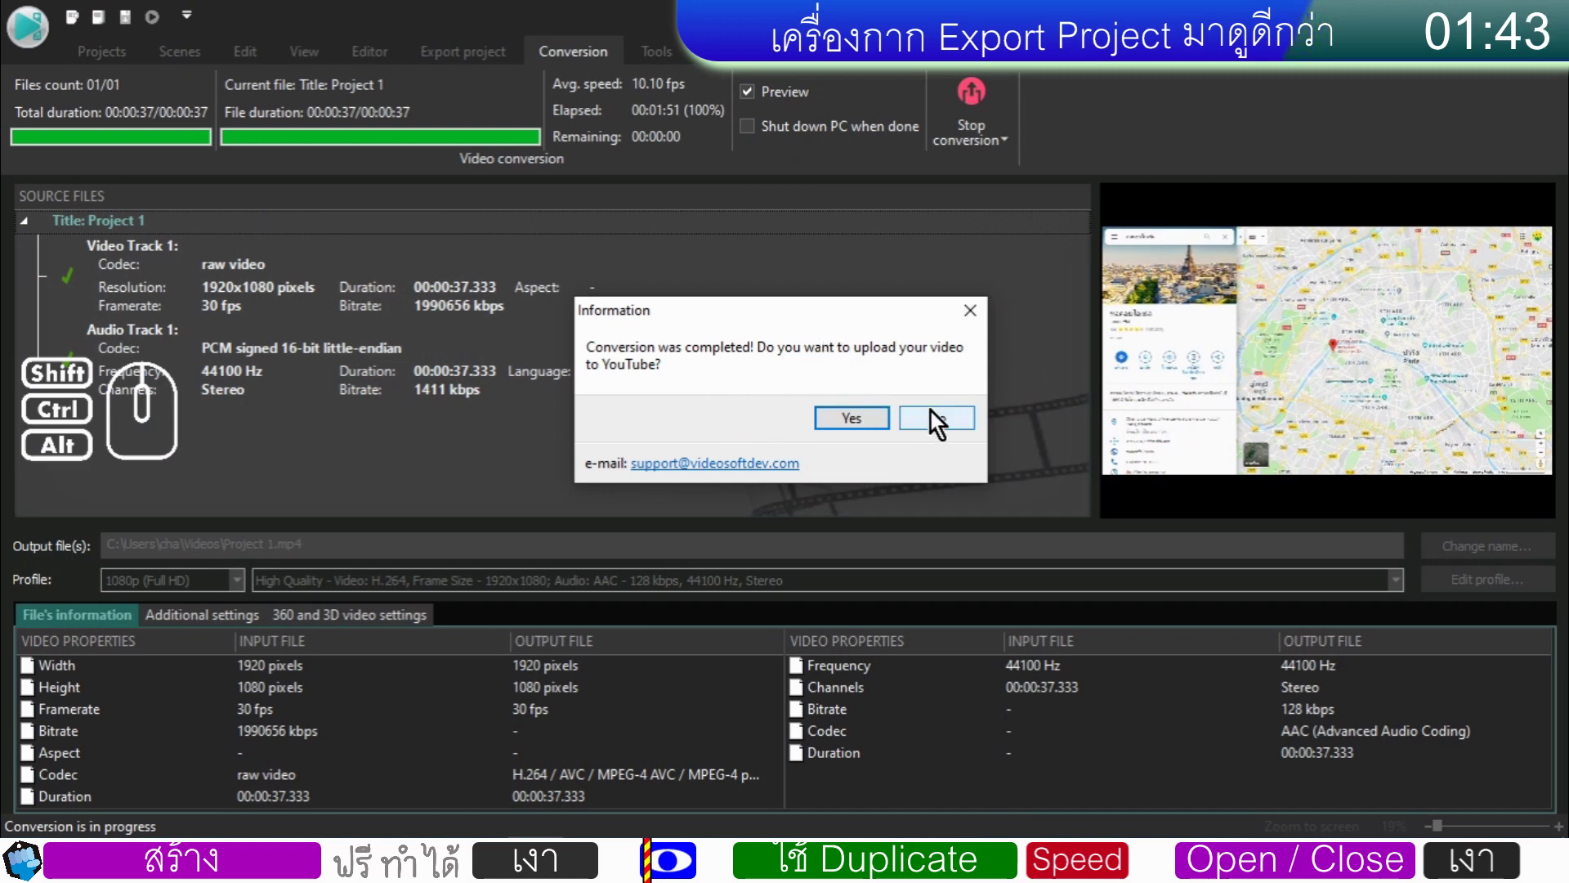
click(936, 420)
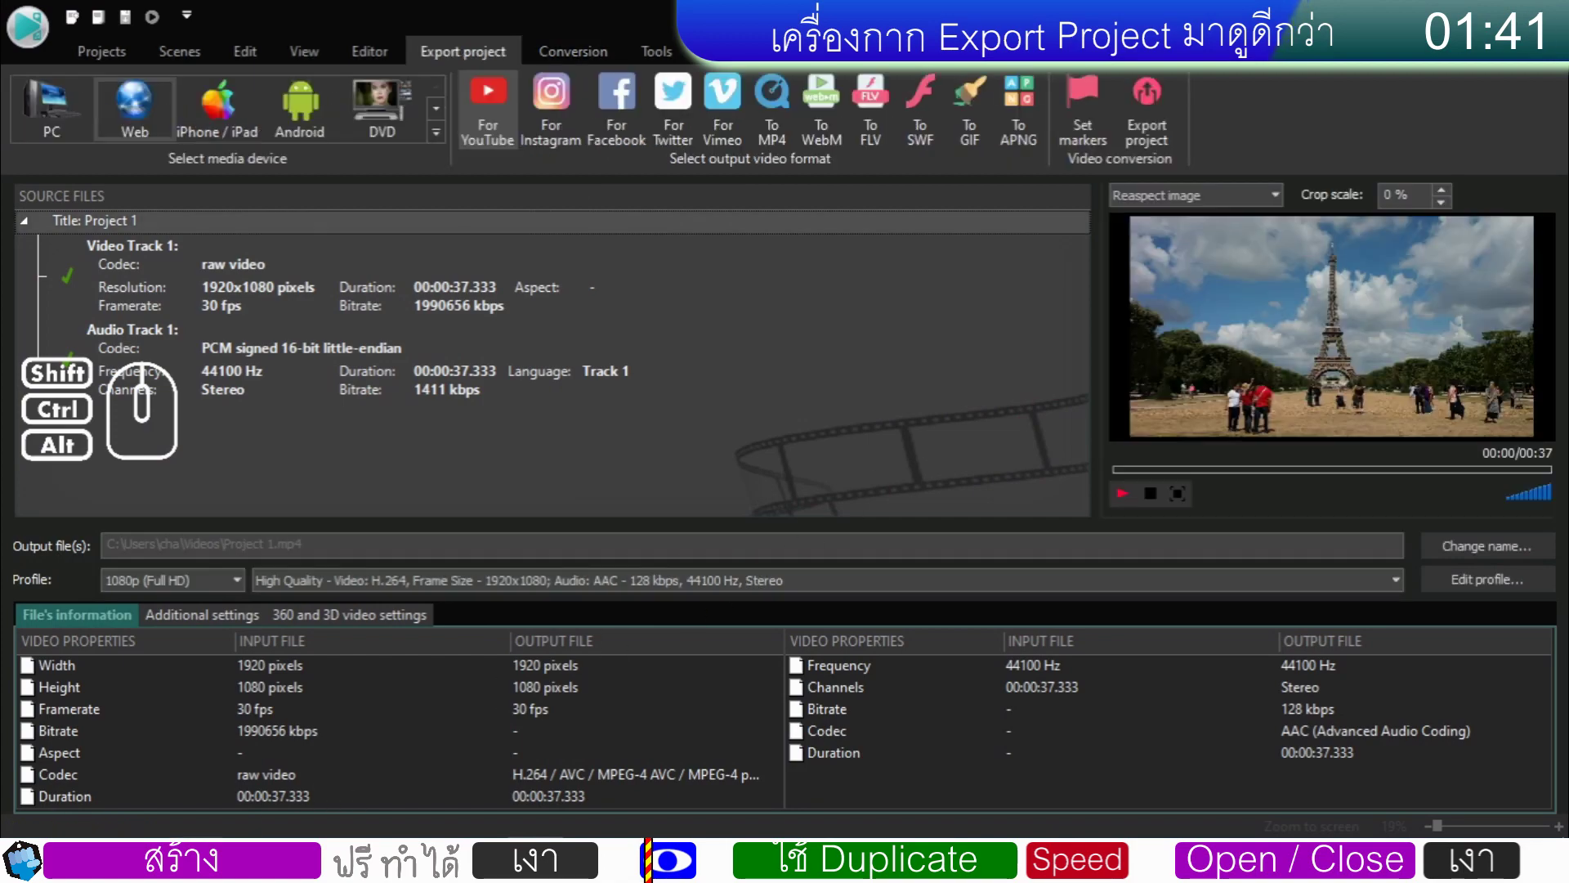
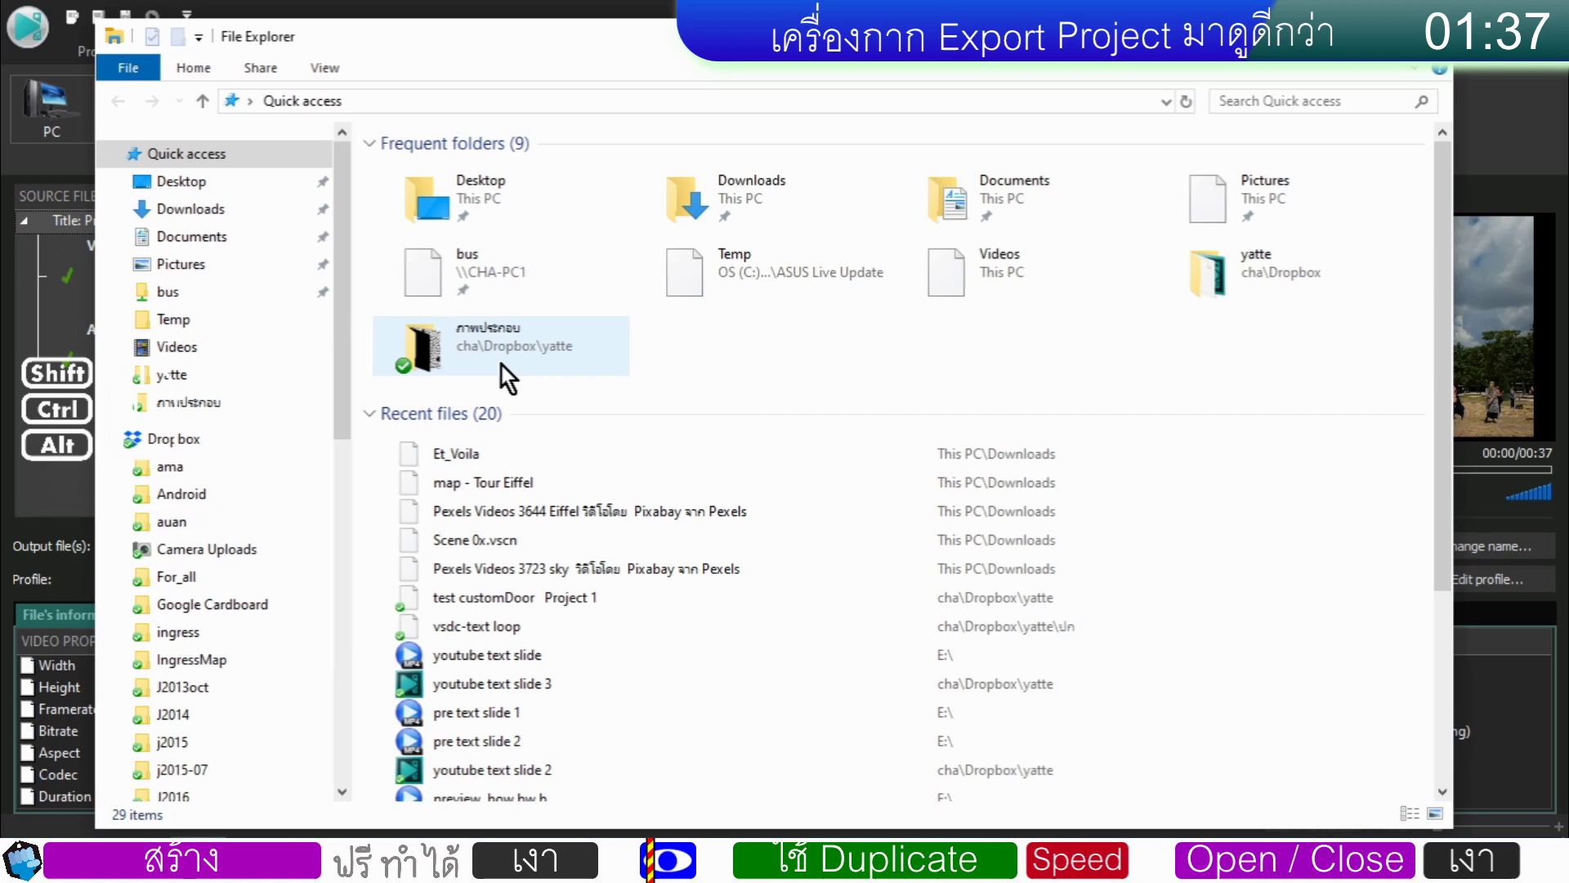
- Show the Videos folder in File Explorer re-sorted by date
click(239, 358)
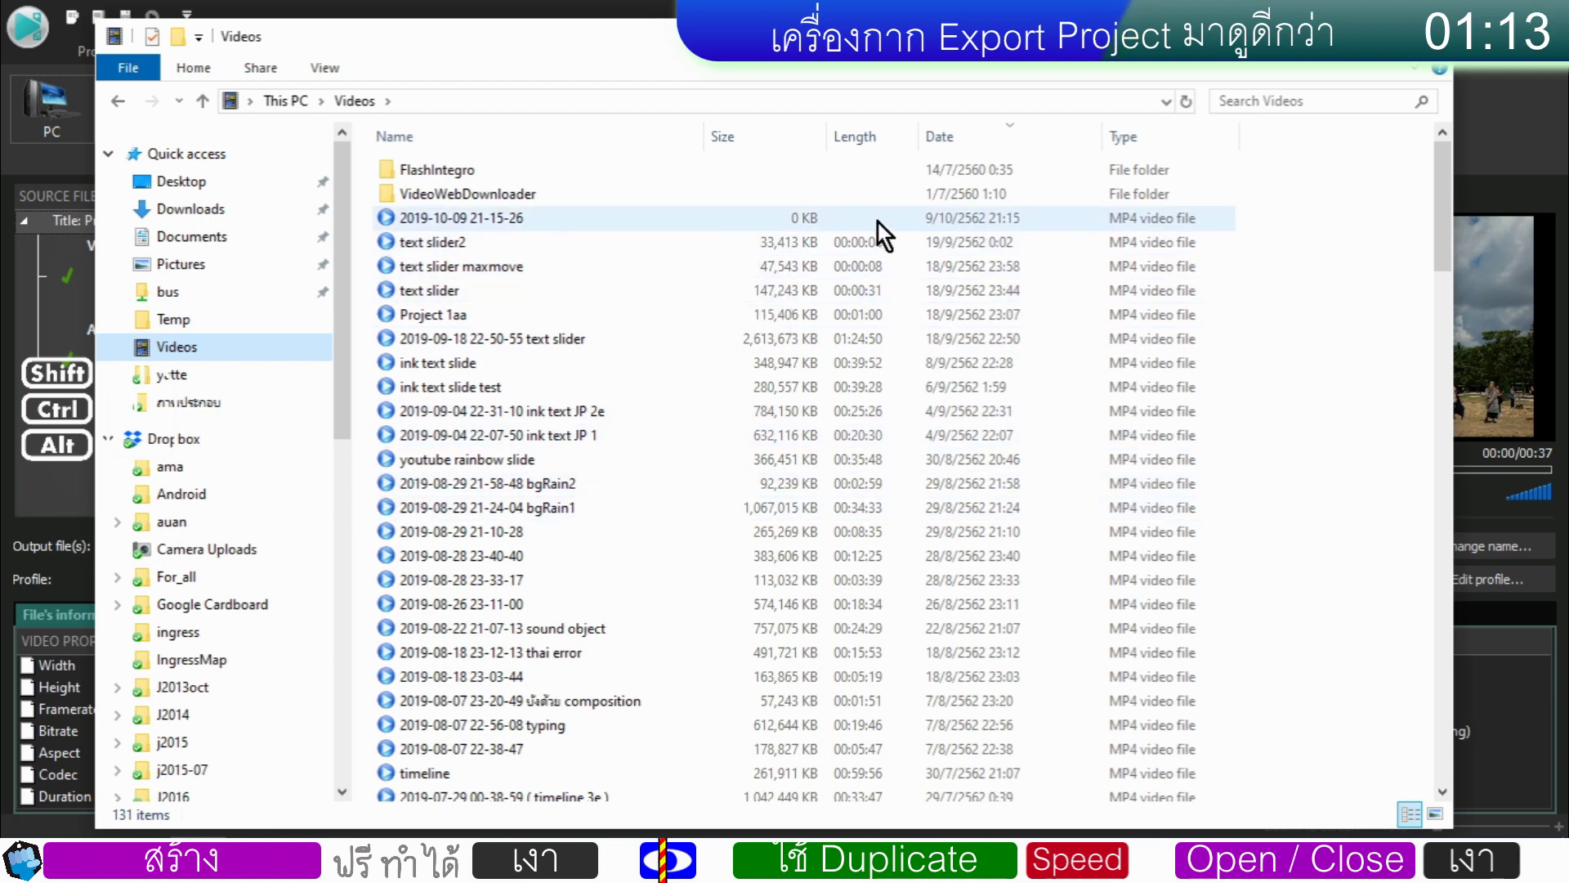
click(1015, 149)
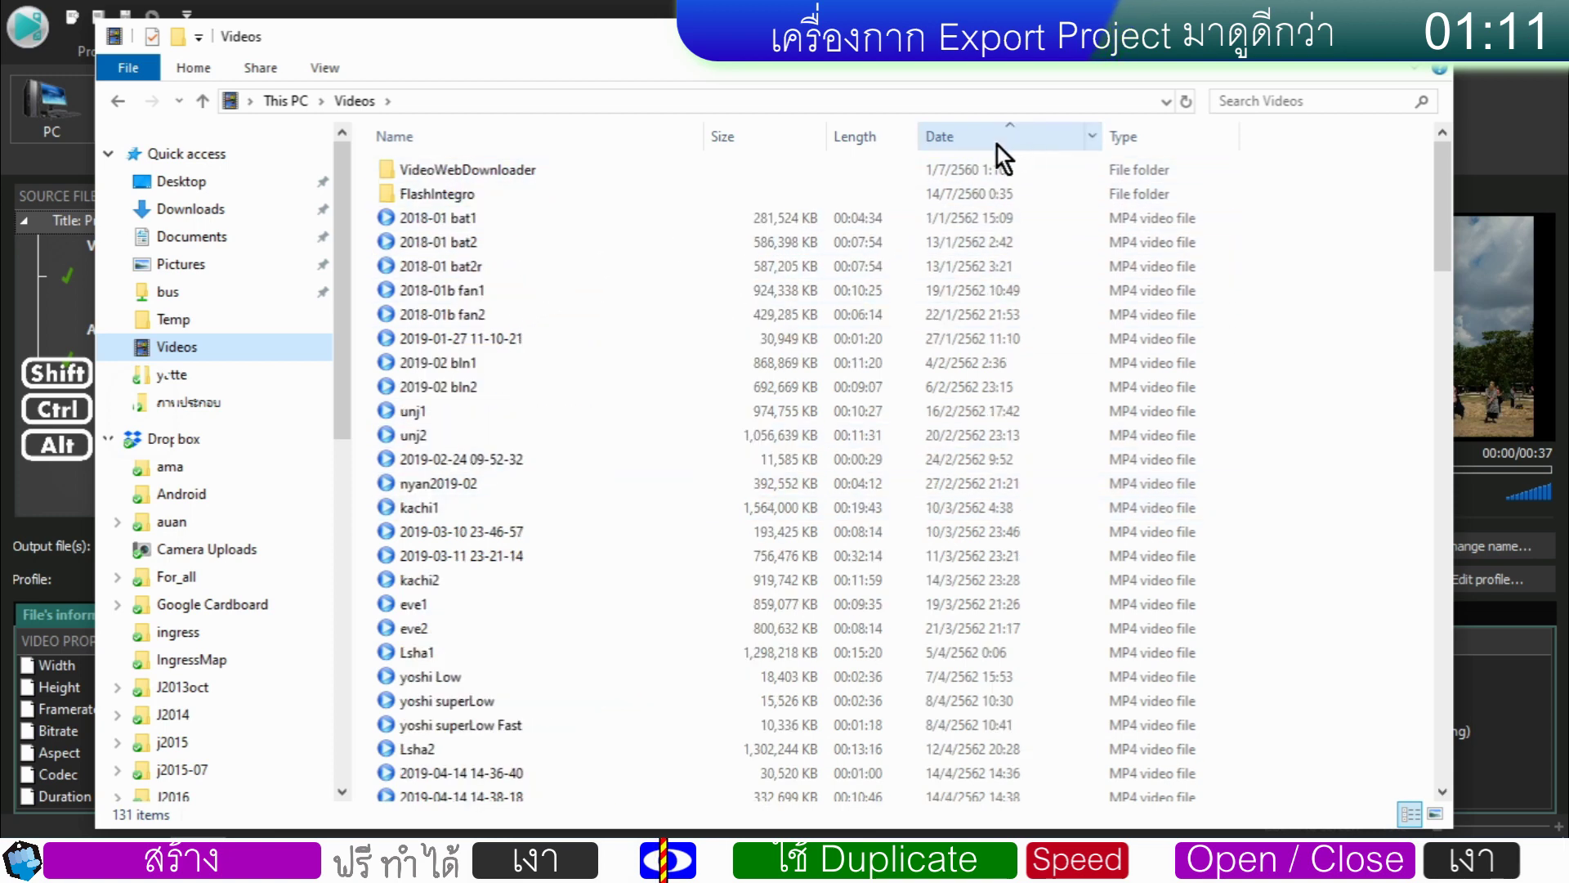
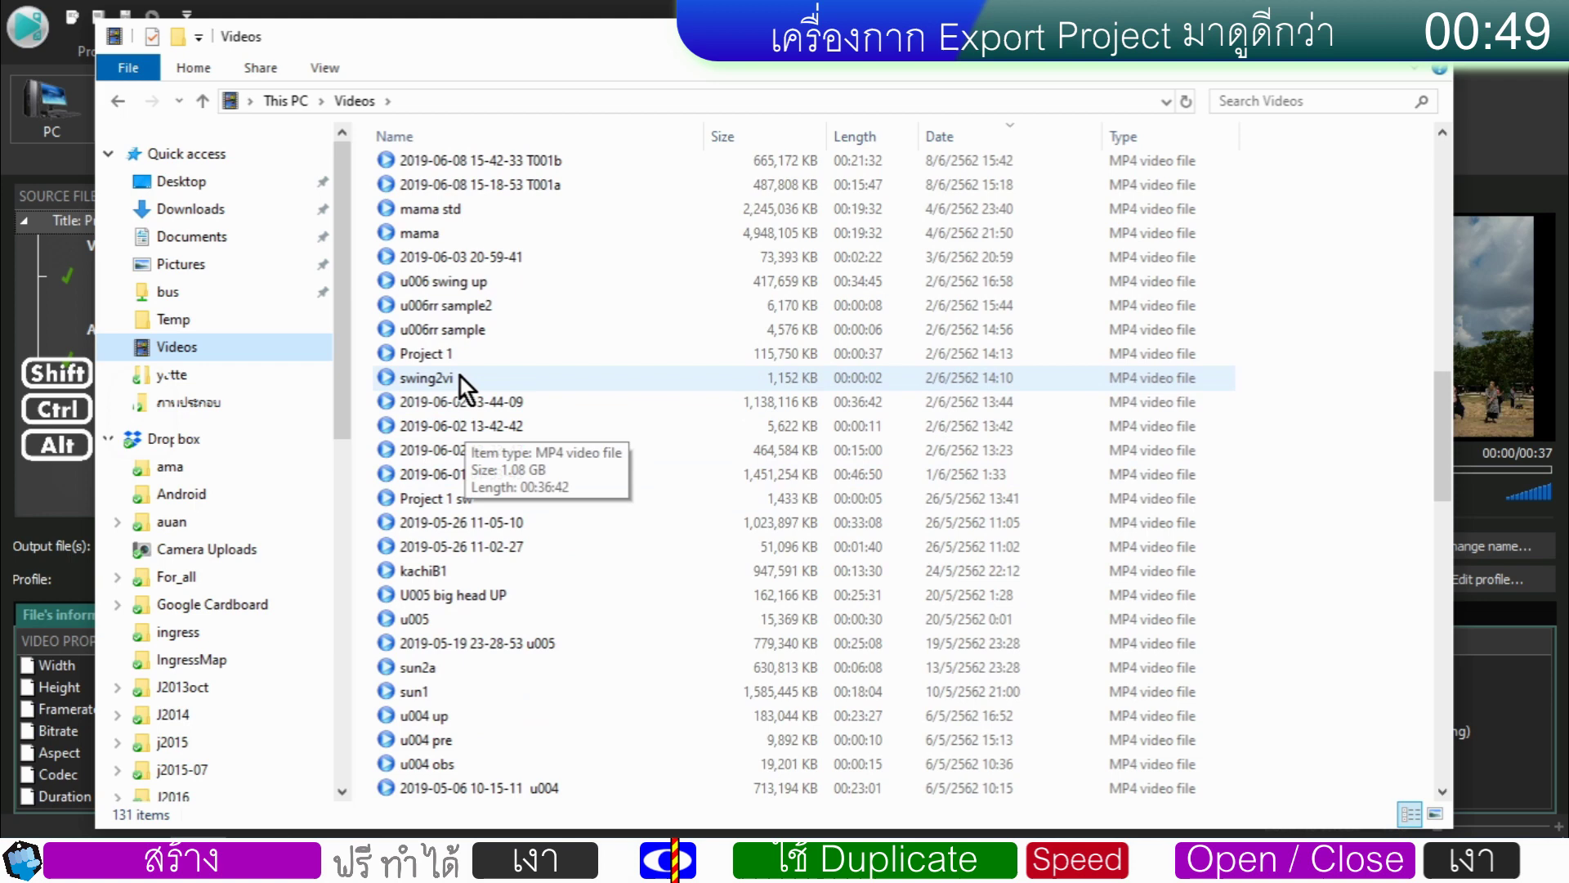
- Play the exported Project 1.mp4 in MPC-Star with volume at about 48%
double_click(458, 369)
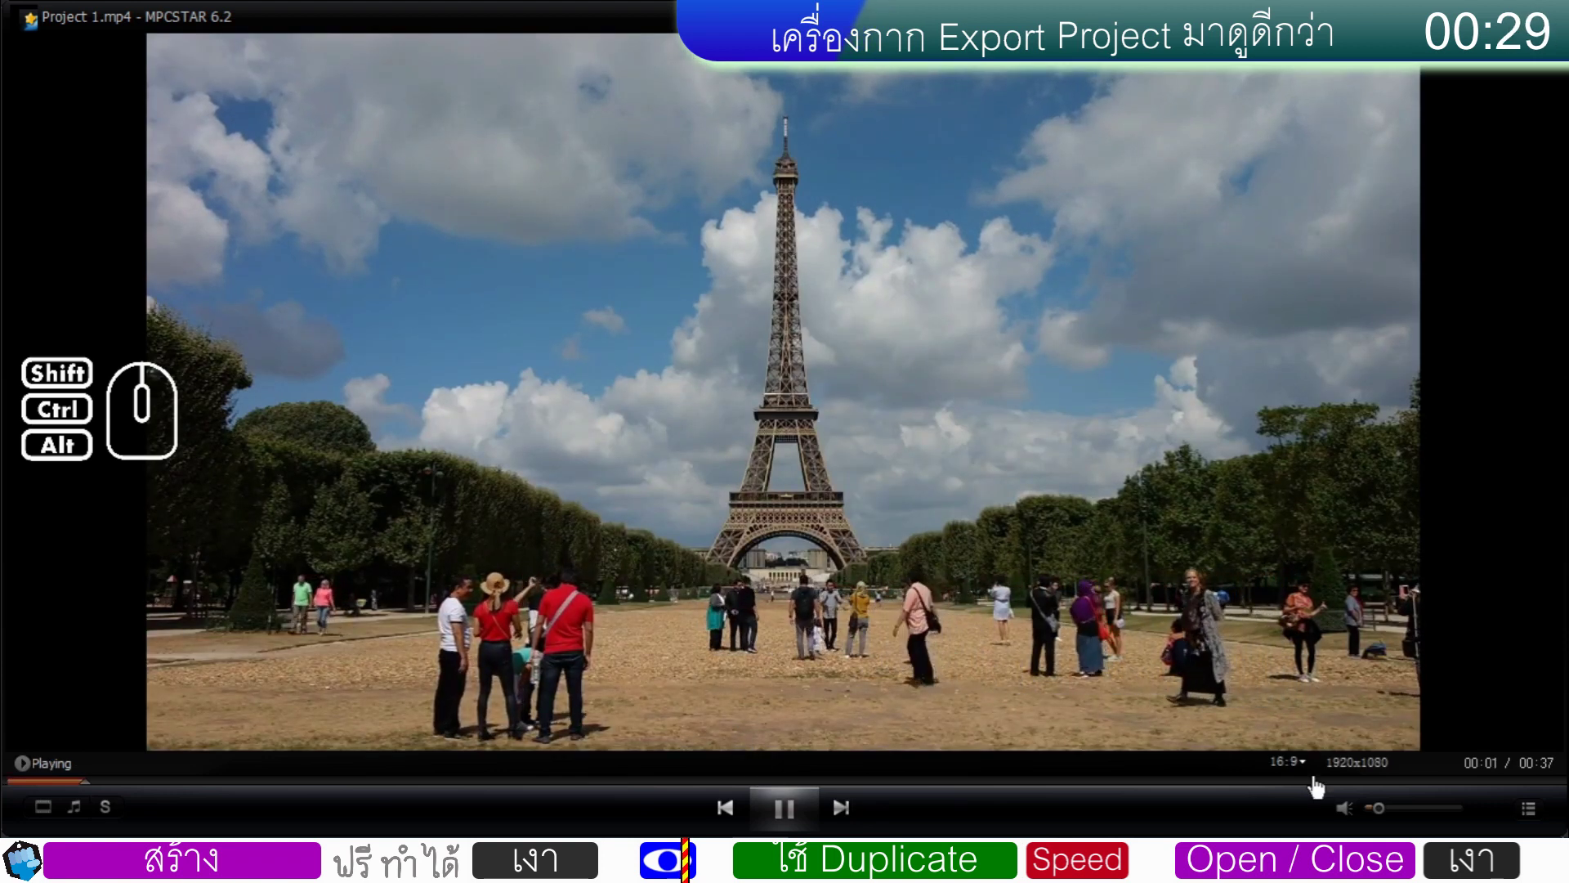
click(1411, 820)
click(1415, 819)
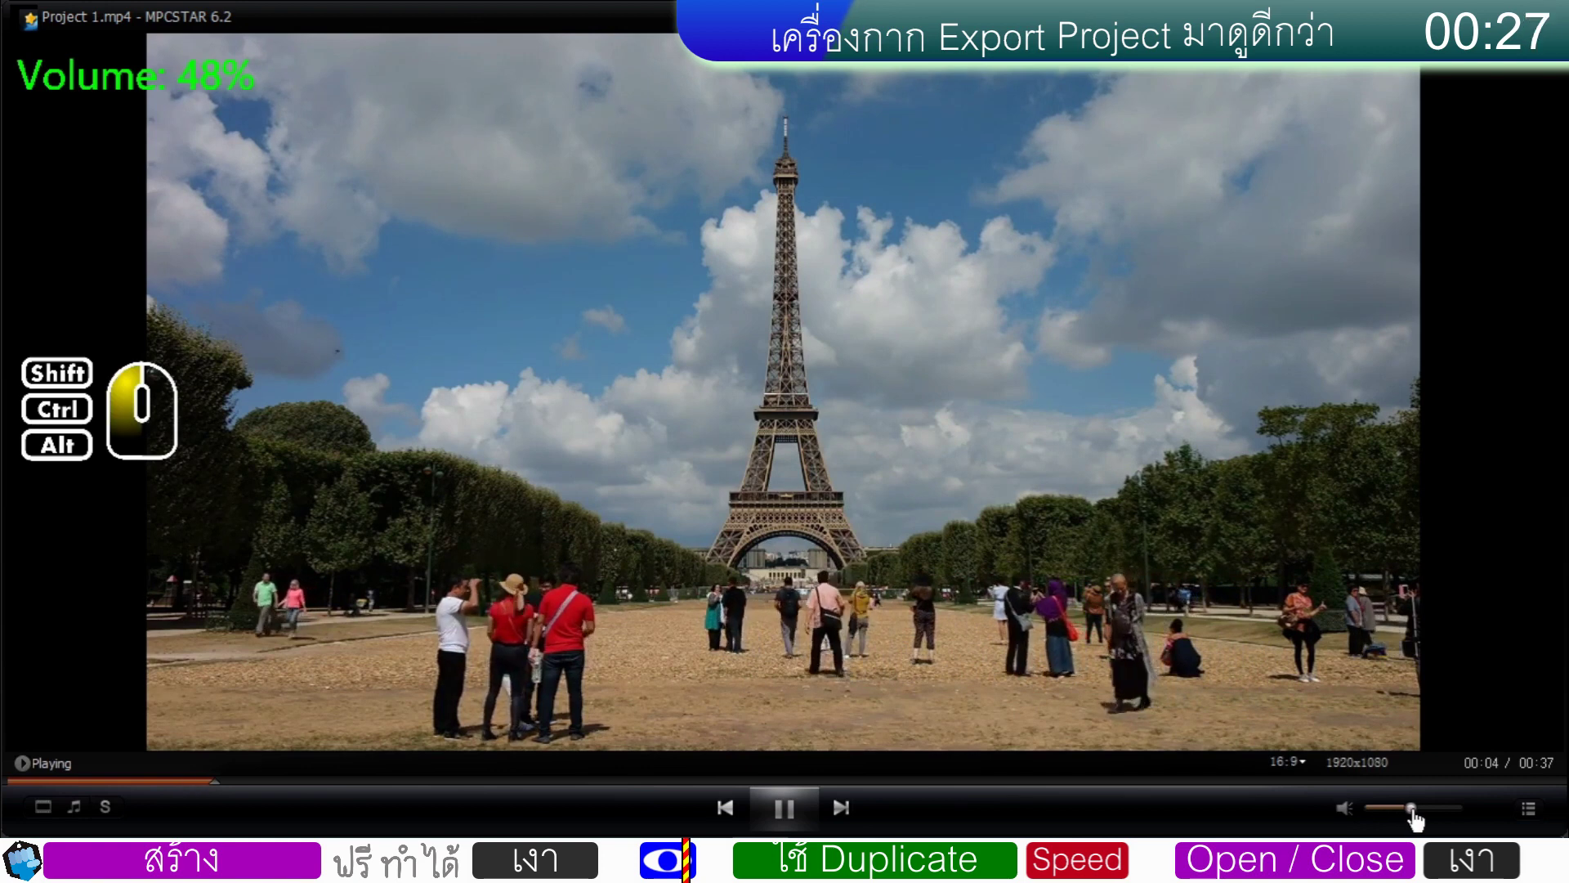
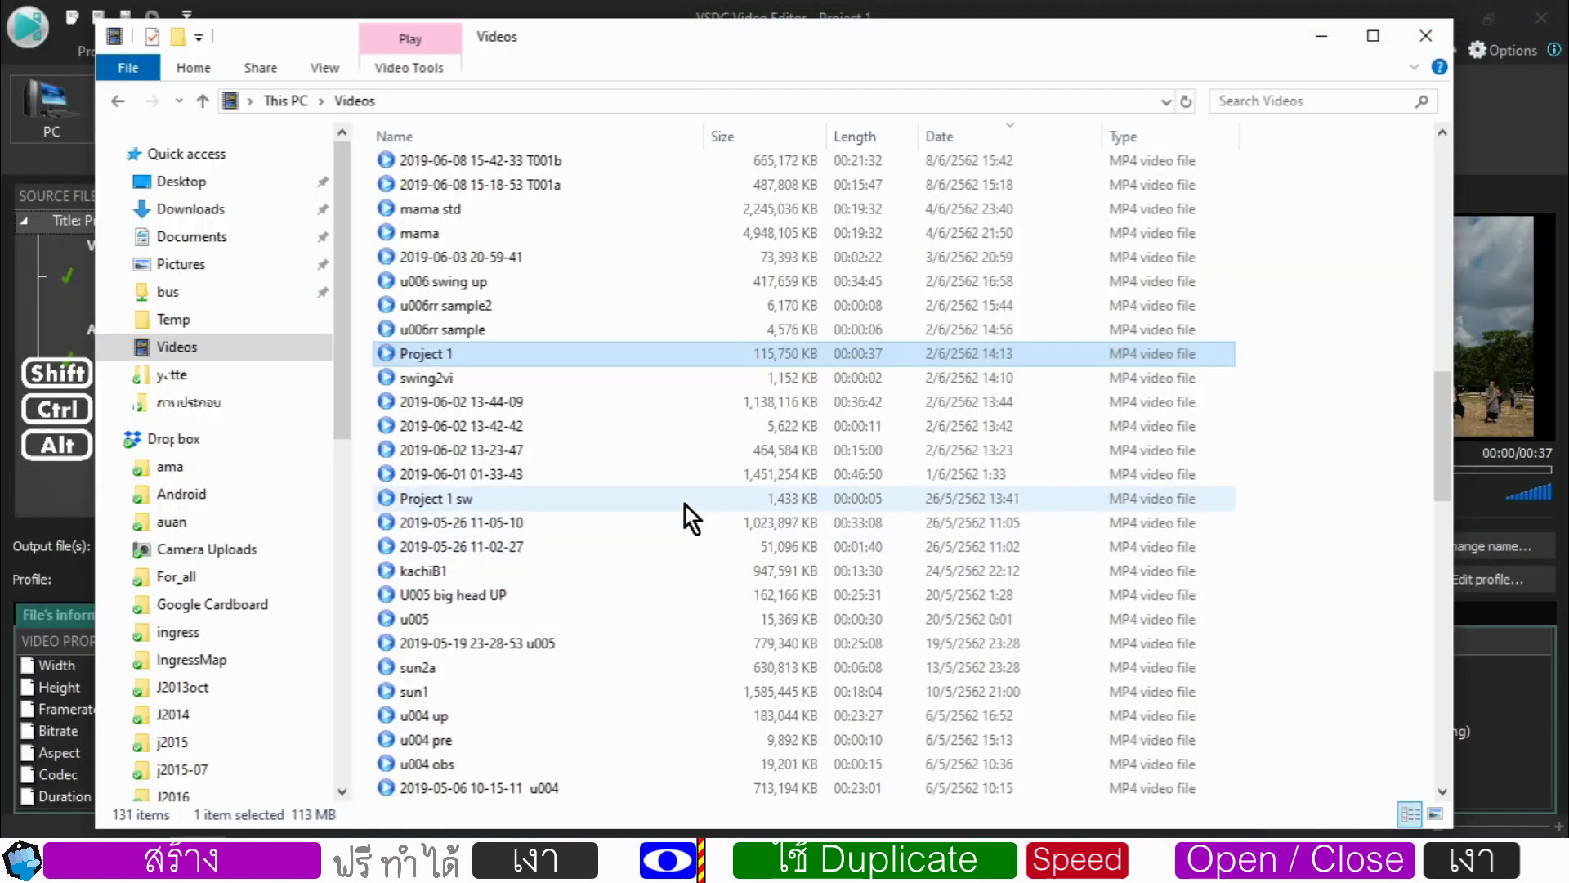
- Close Explorer, return to the Editor workspace and select the map - Tour Eiffel_1 clip
click(1165, 10)
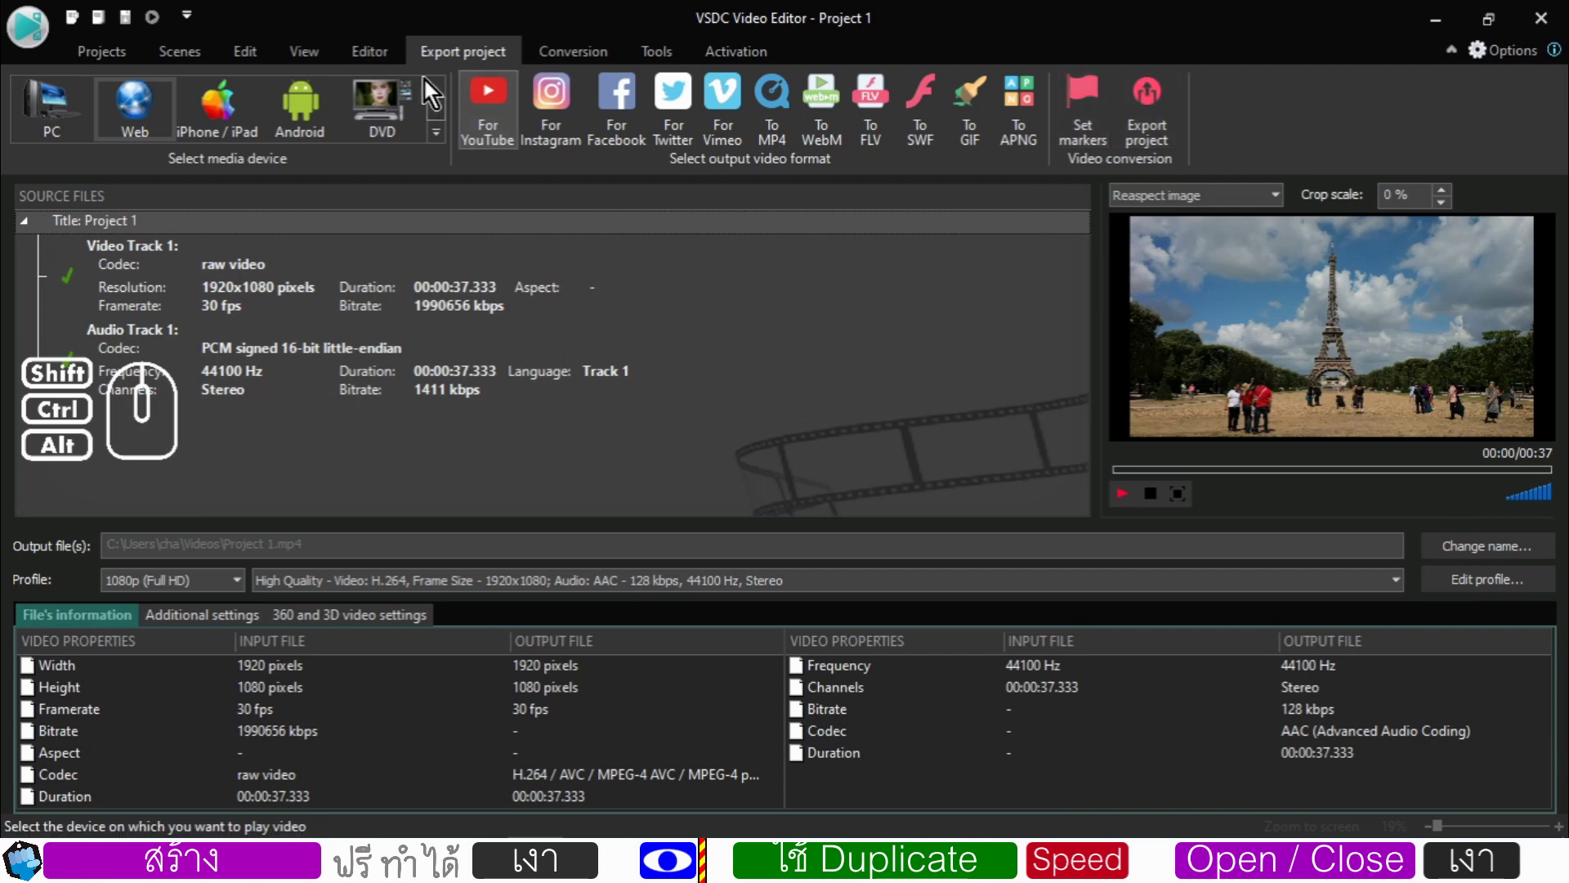
click(386, 63)
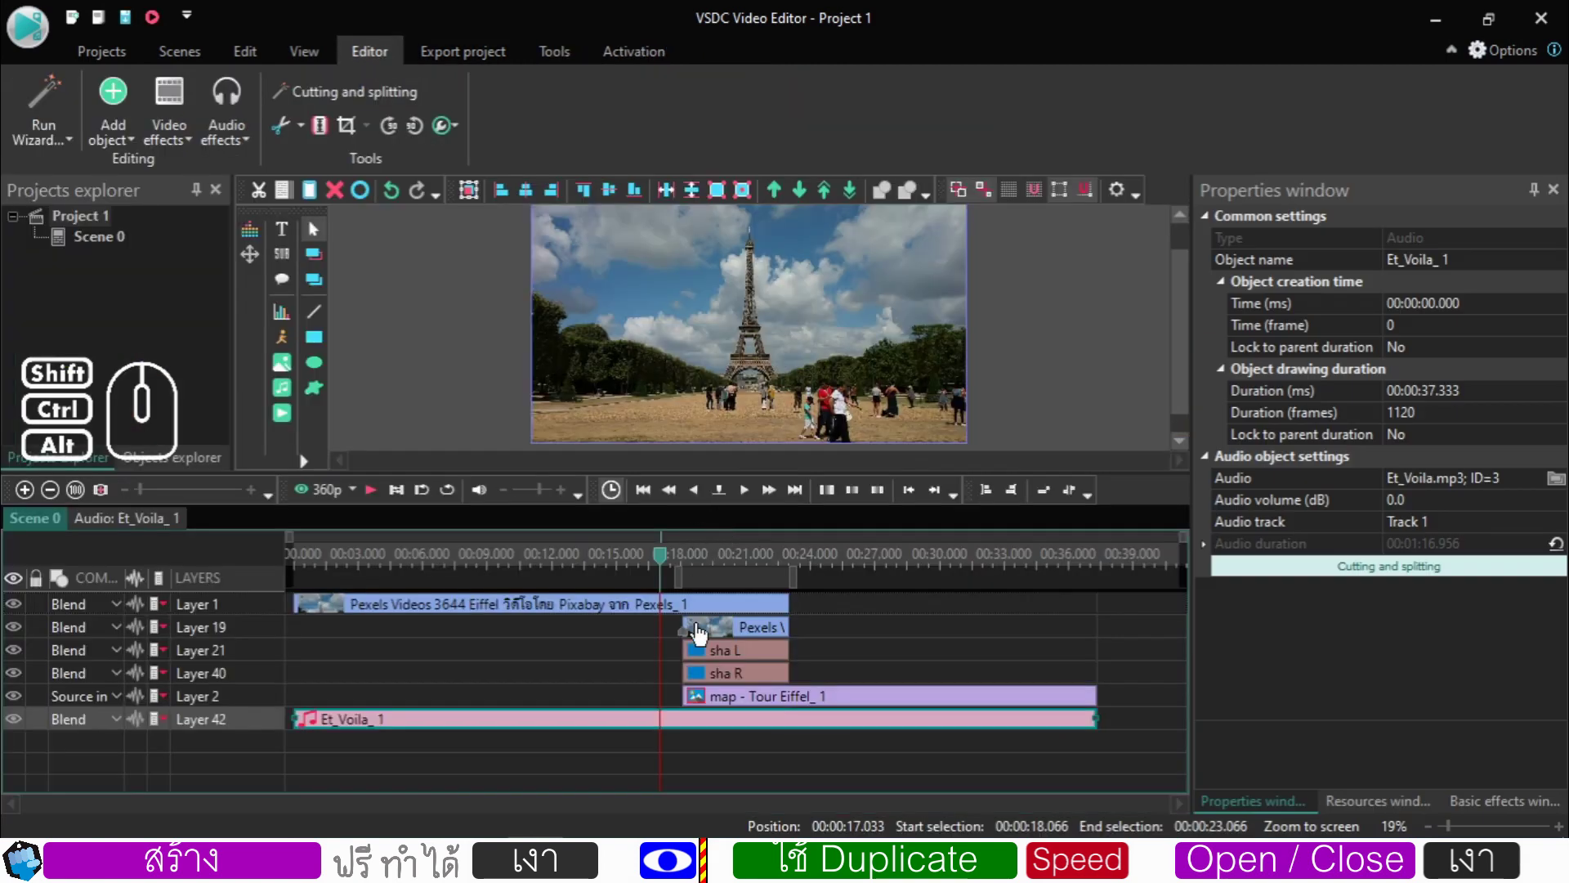
click(738, 708)
- Inspect where the map's Zoom 1 effect ends by stepping the preview past it
double_click(738, 708)
click(406, 622)
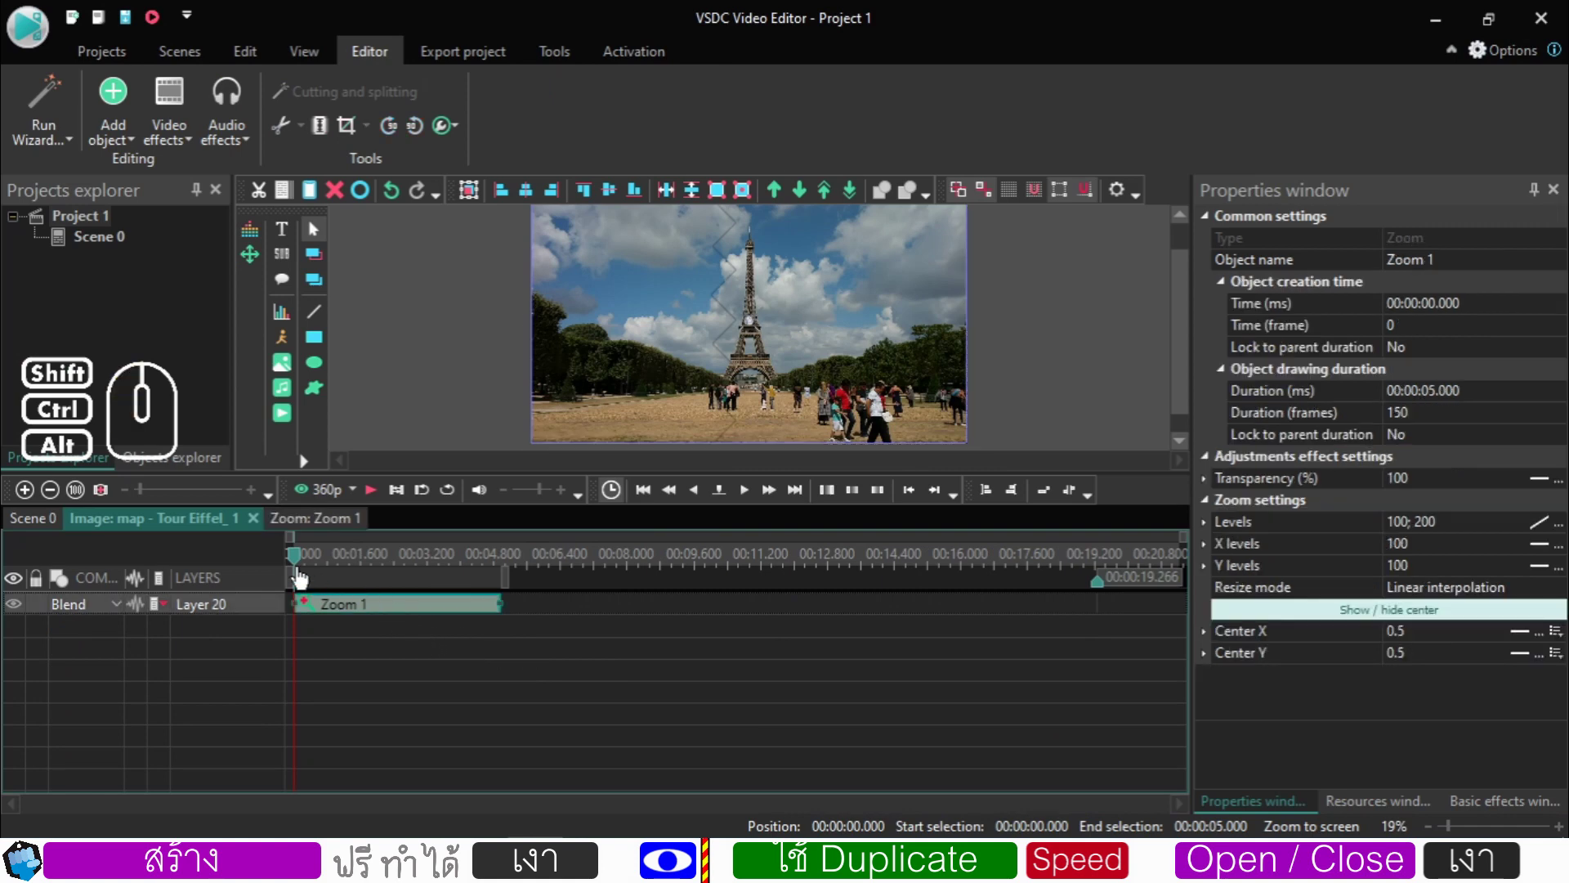
drag(302, 566, 506, 577)
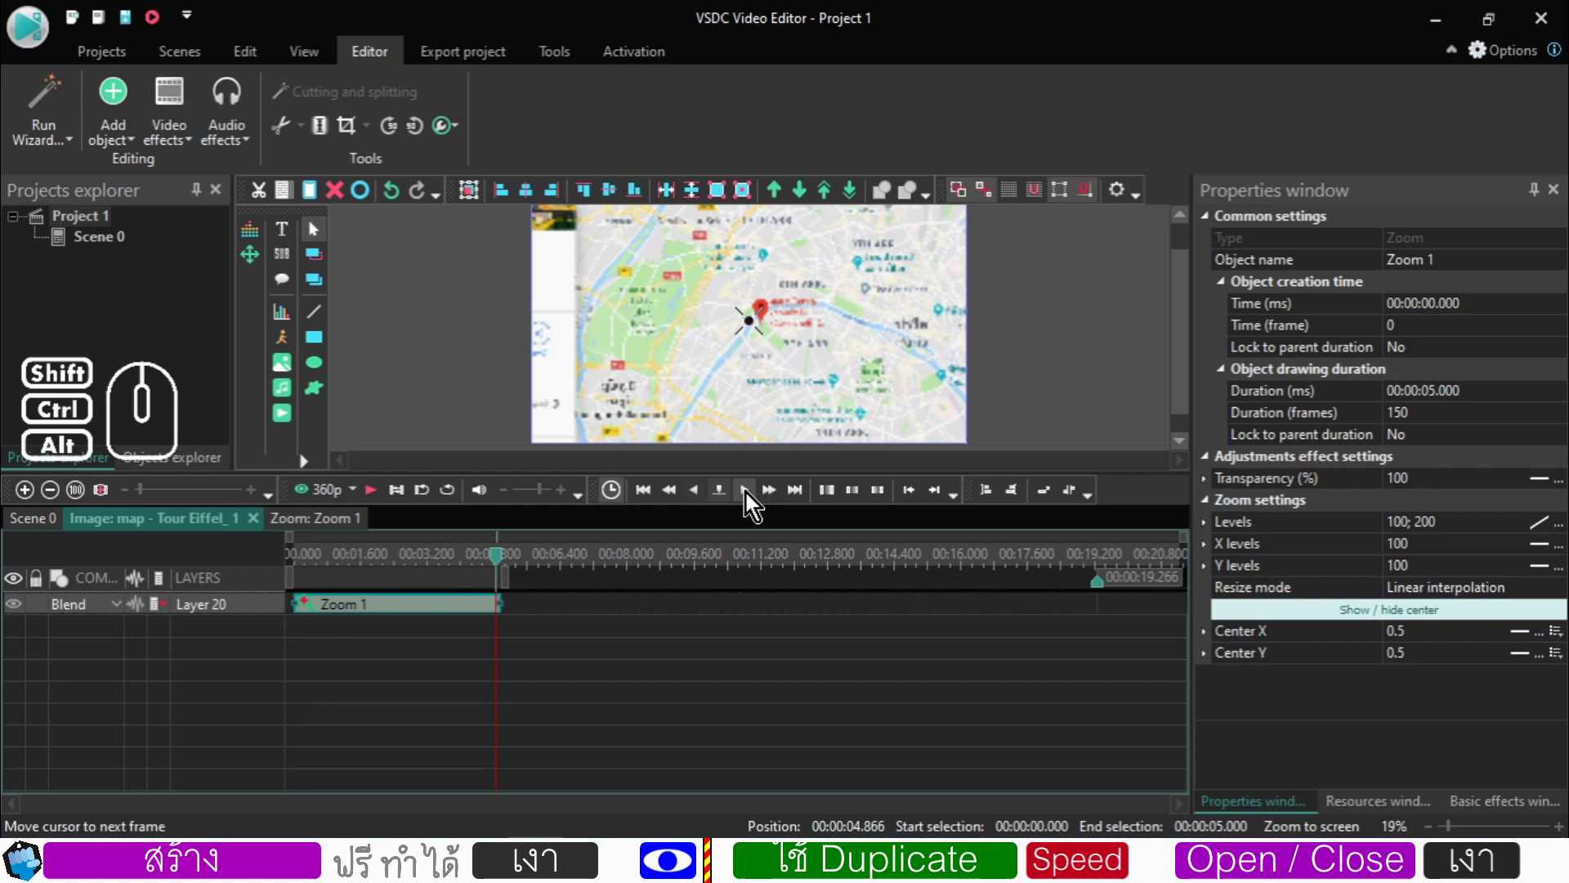
click(751, 497)
click(751, 497)
click(750, 497)
double_click(751, 497)
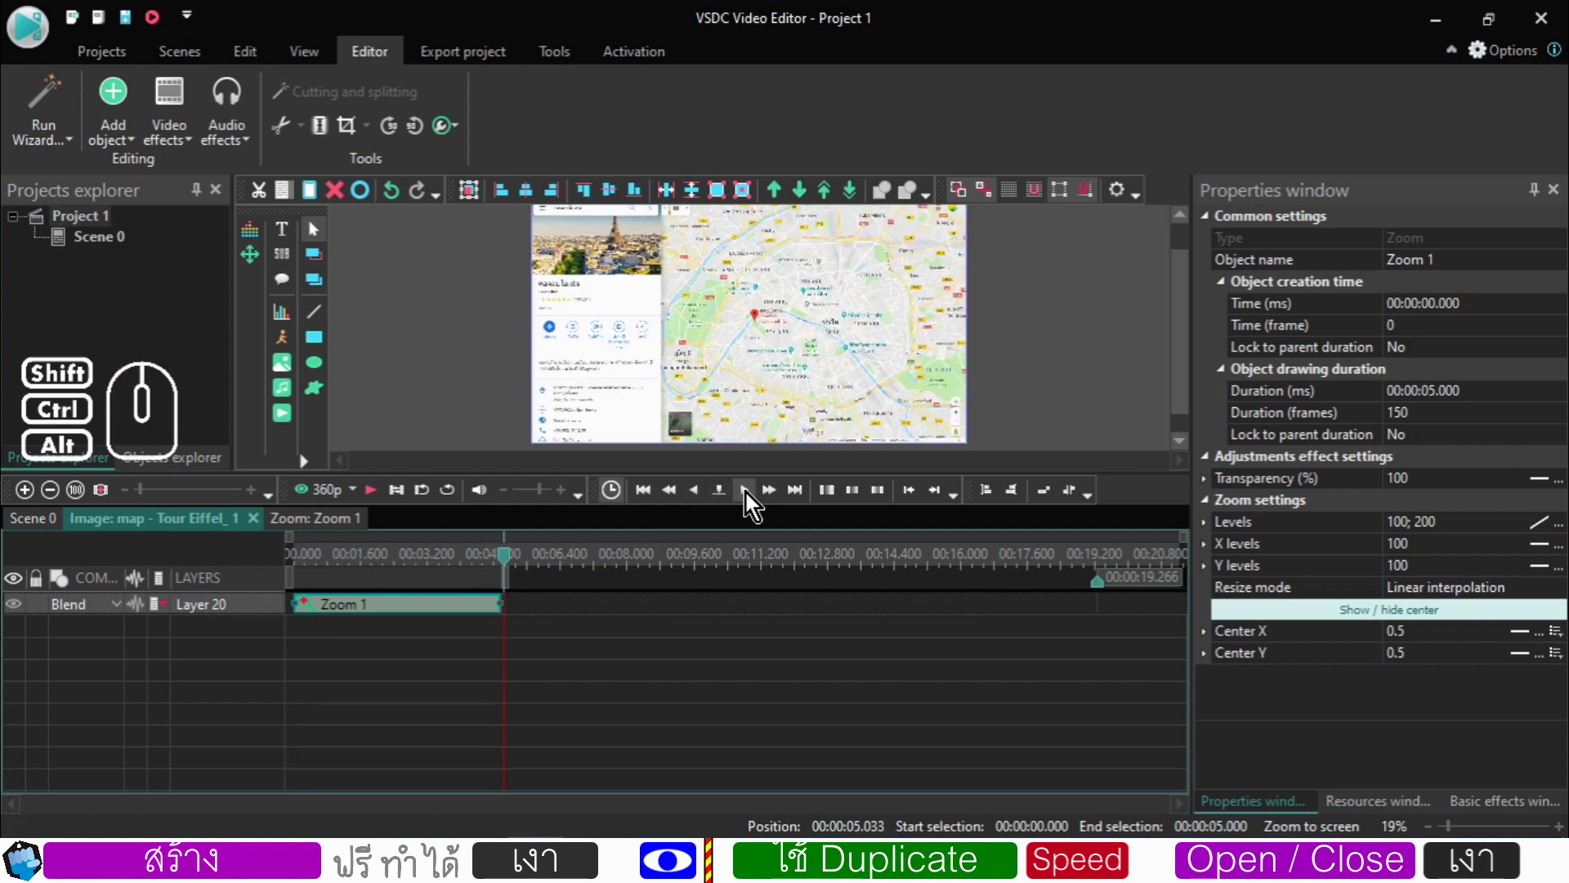
click(565, 606)
click(463, 605)
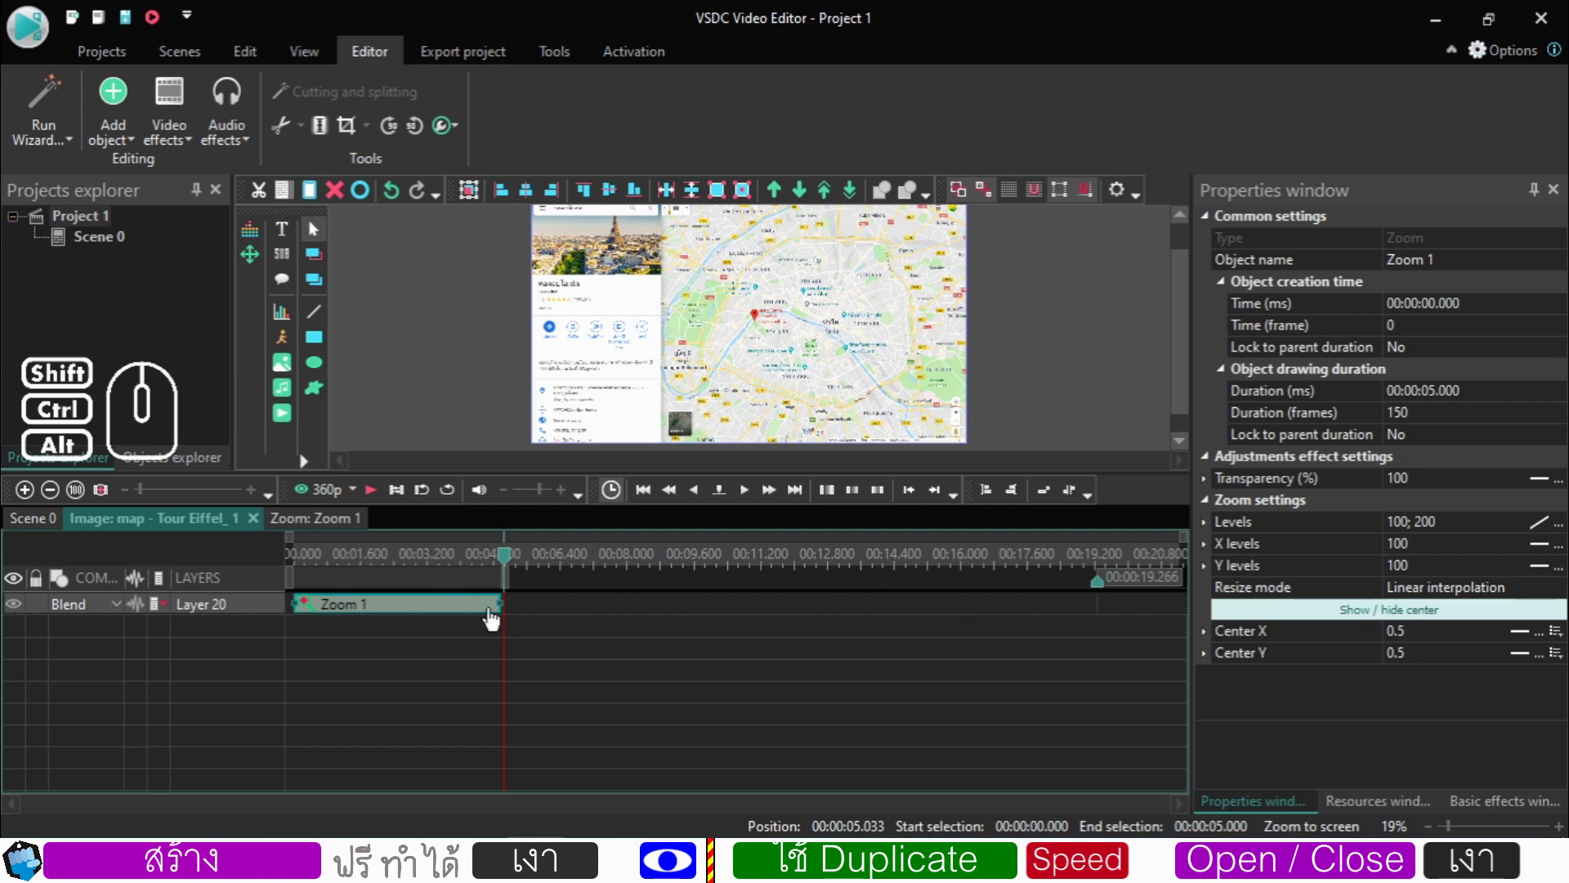
- Duplicate the zoom effect and place the copy after the first at 5 s with level 200
click(486, 629)
click(488, 614)
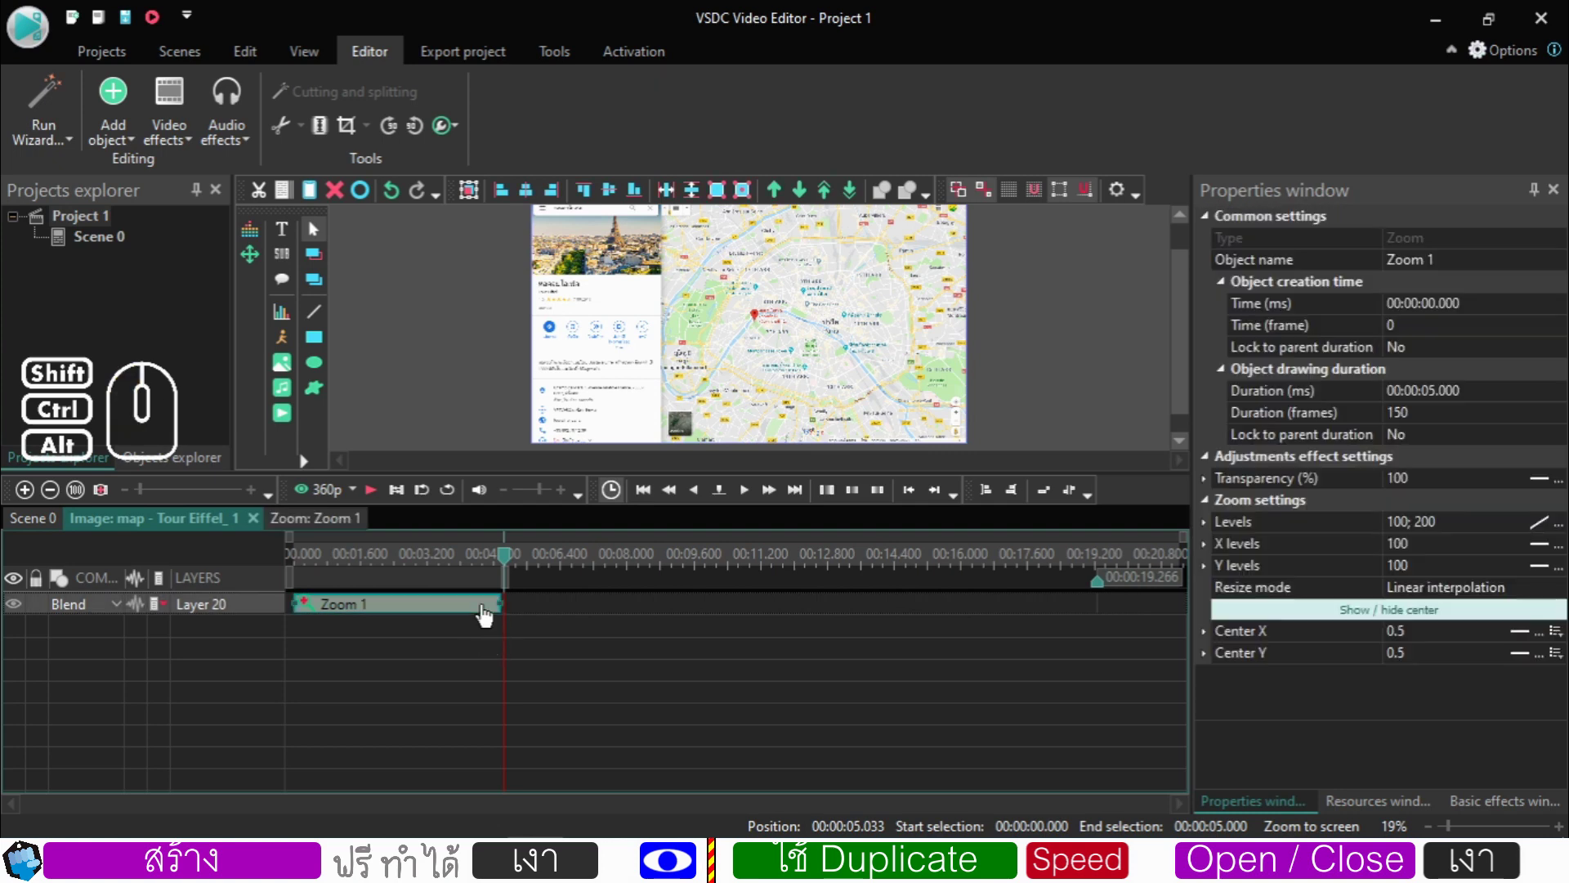
click(291, 200)
click(318, 196)
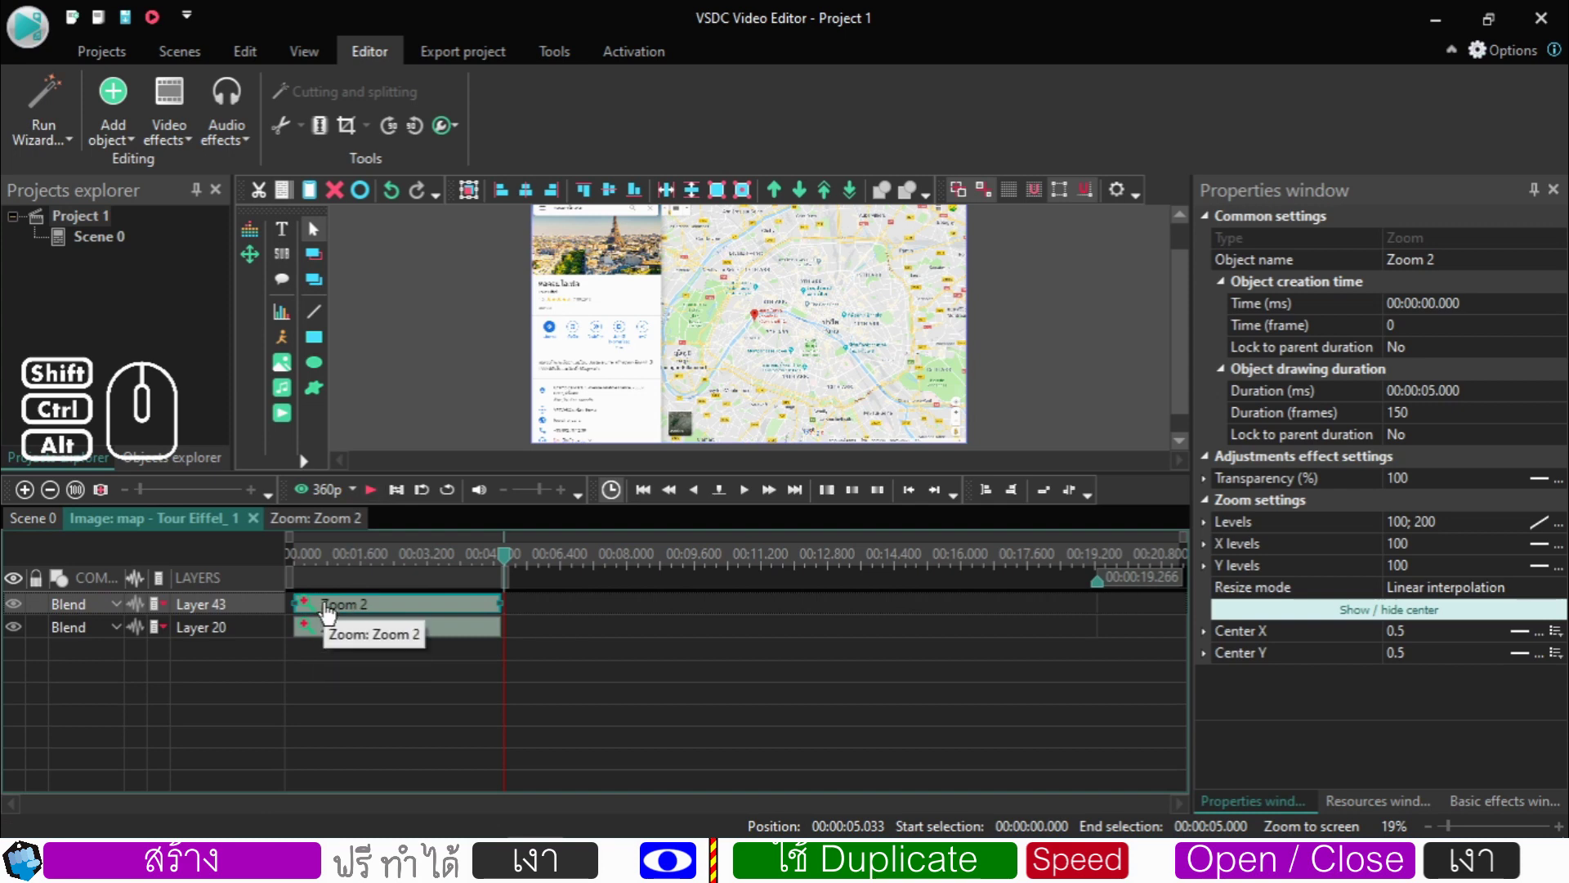
drag(323, 638, 515, 617)
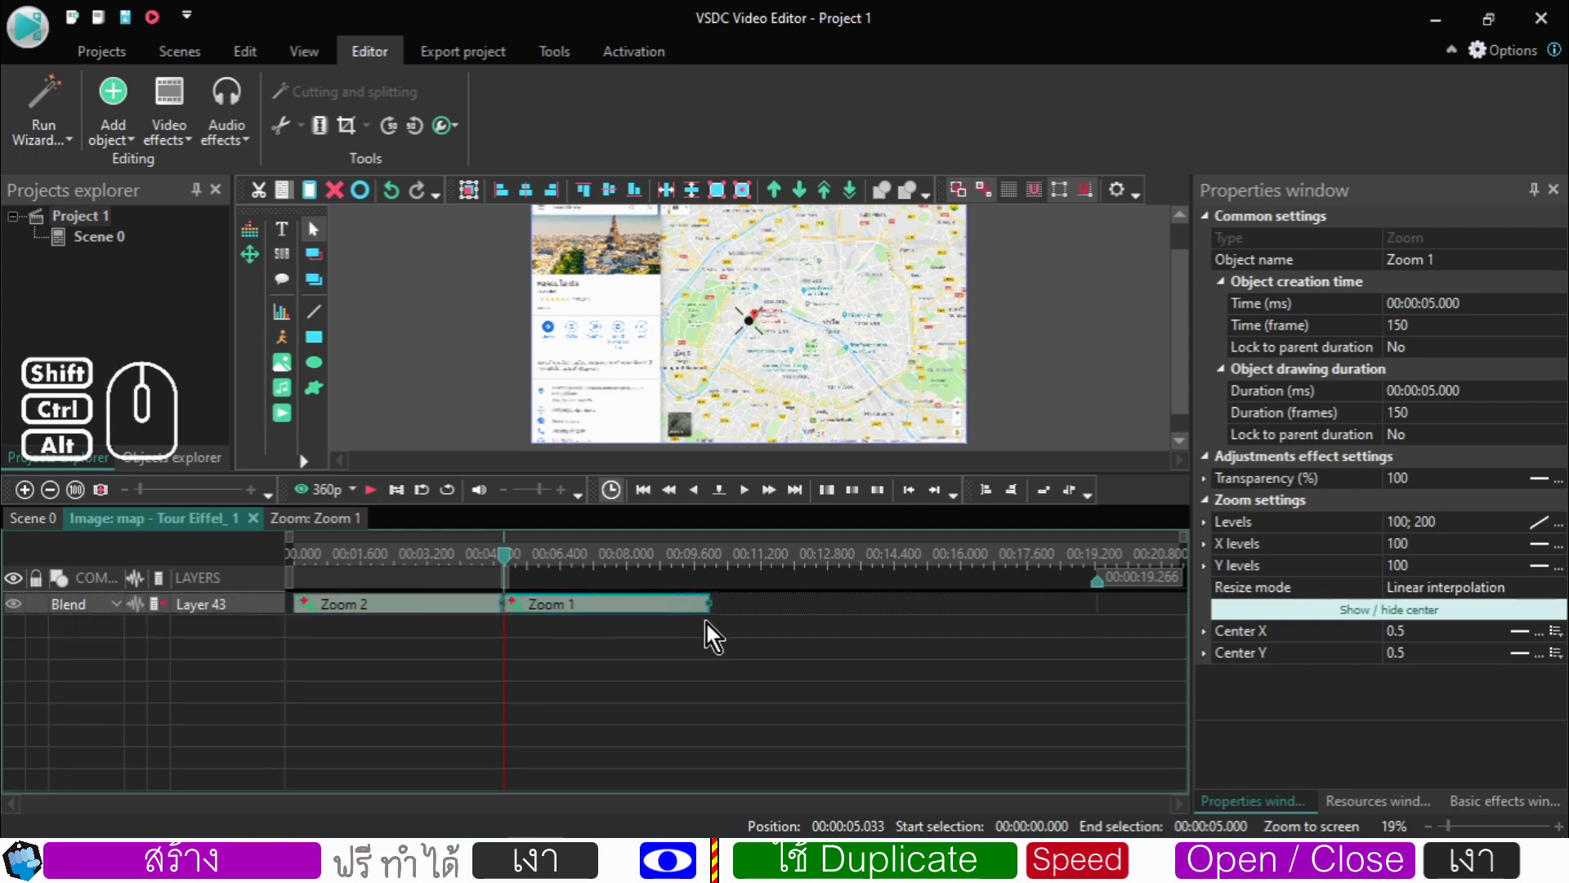
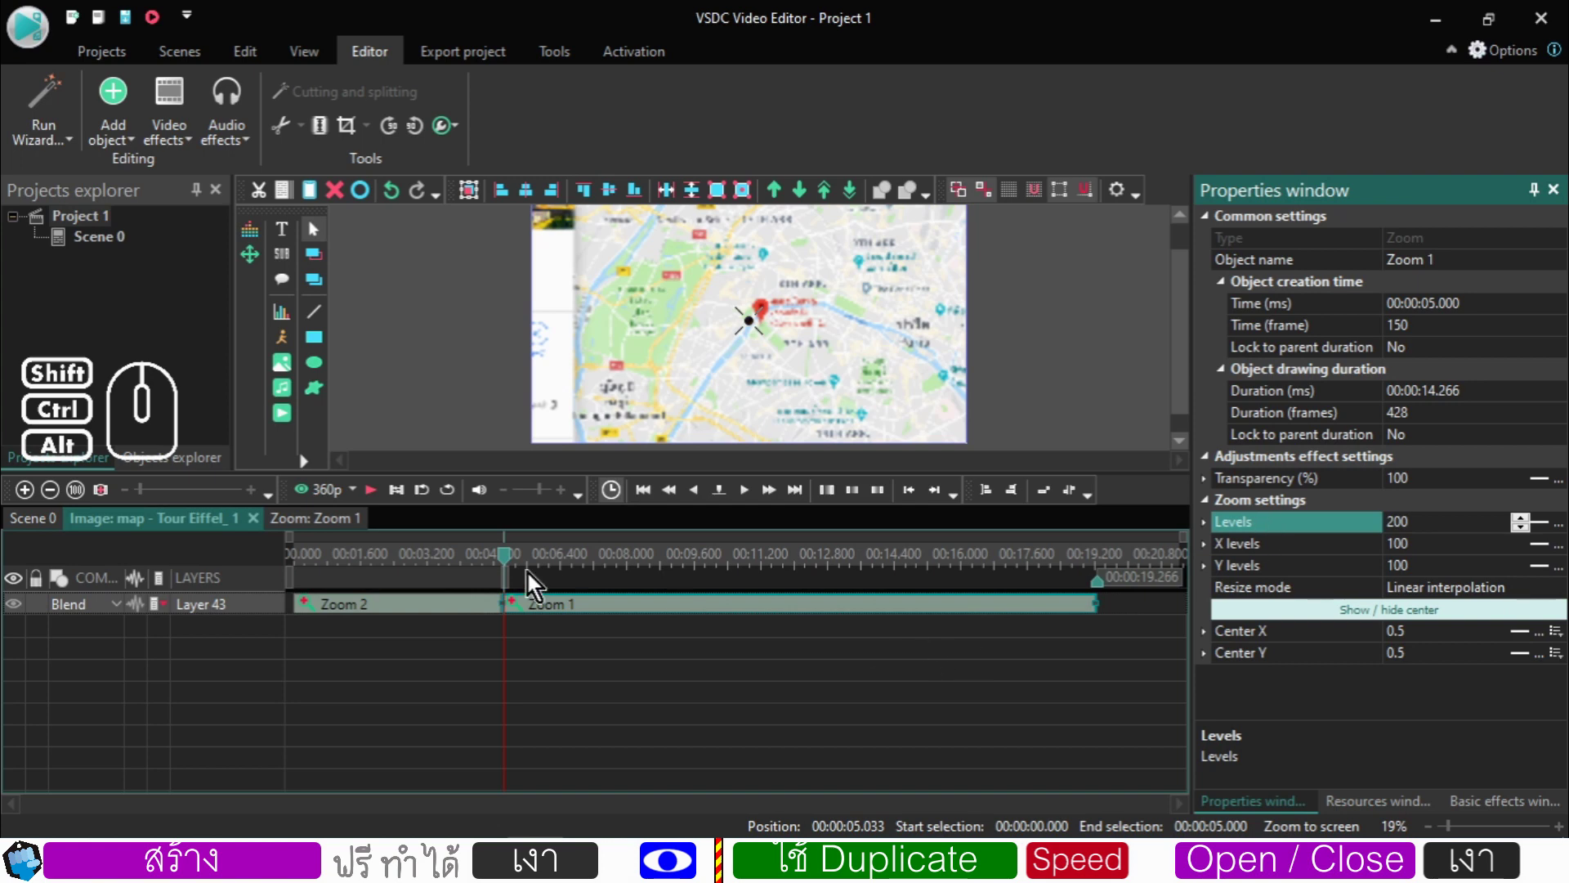
click(507, 565)
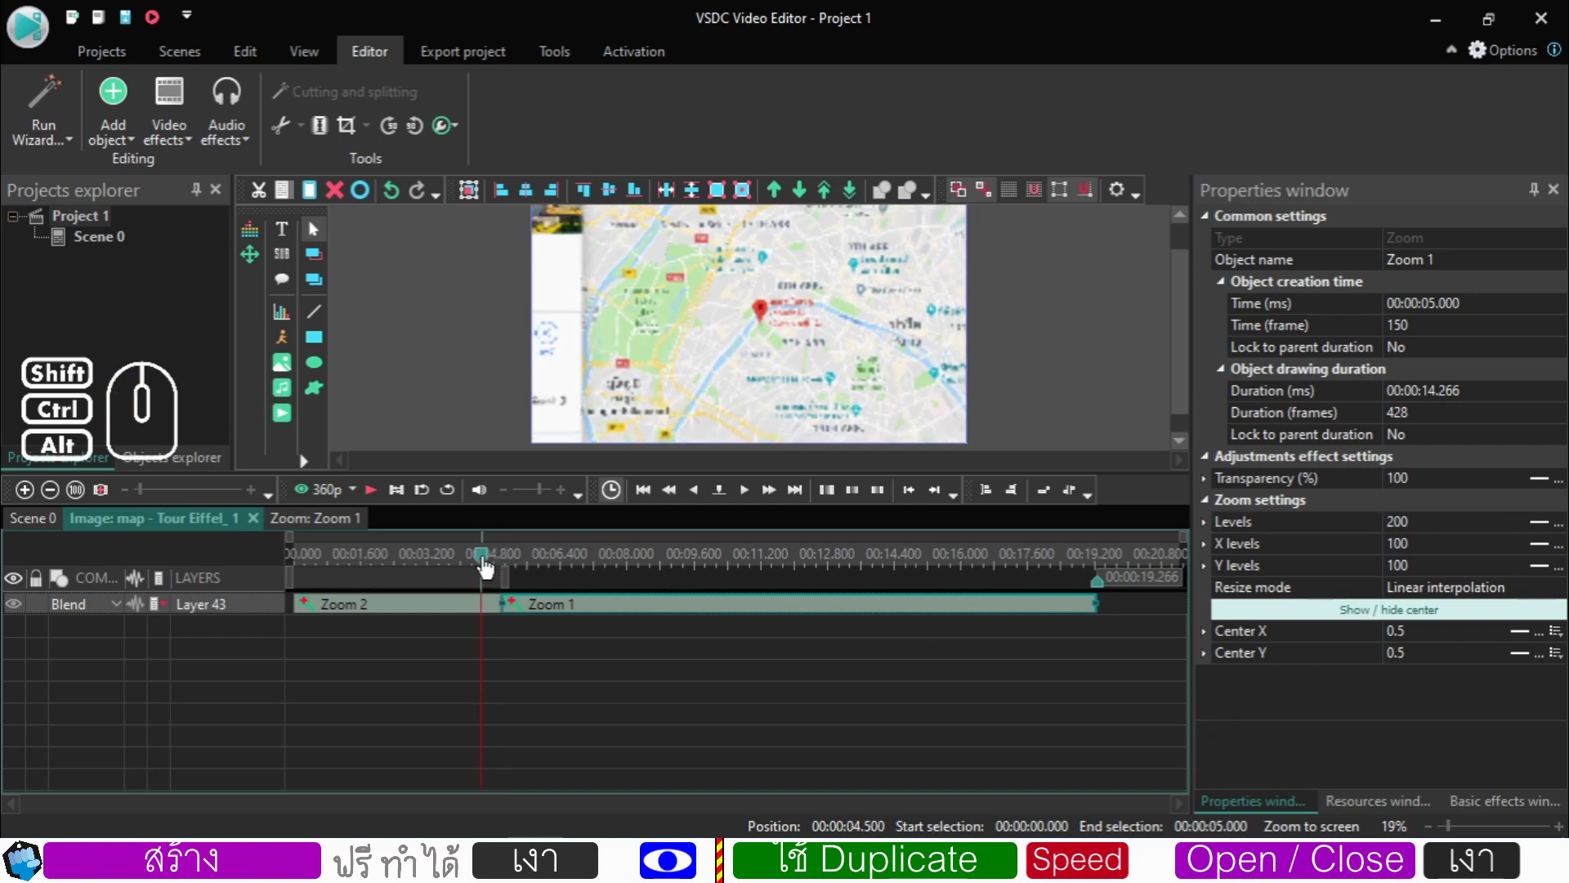
- Check the held zoom through 15 s and lock its end to the map's parent duration
drag(489, 564, 583, 567)
click(679, 566)
click(849, 575)
click(942, 570)
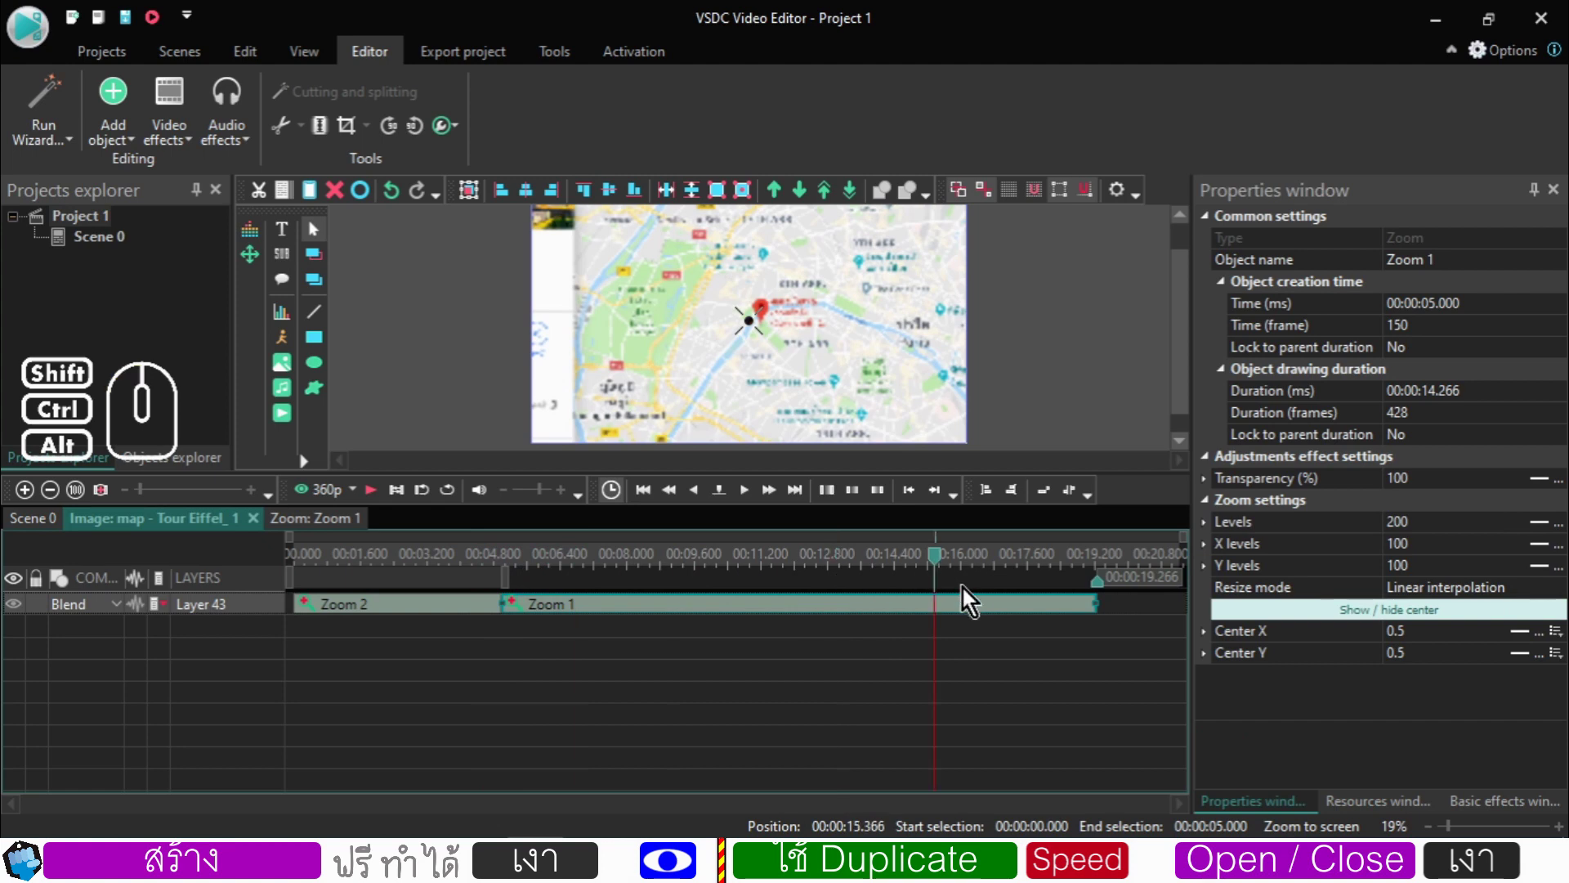
click(1064, 640)
click(1091, 614)
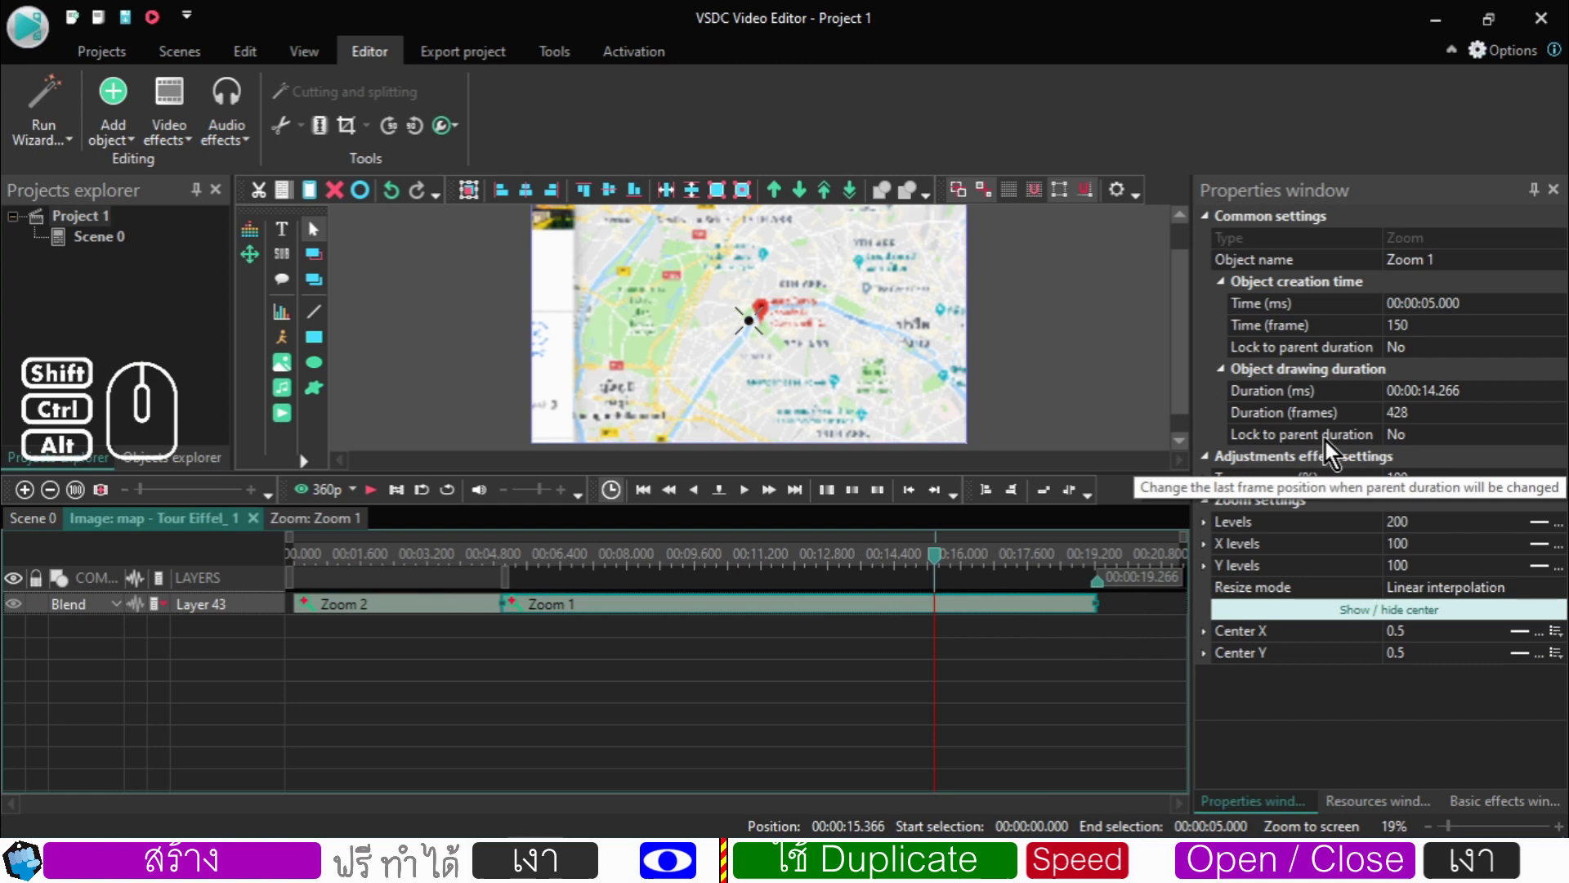
double_click(1429, 441)
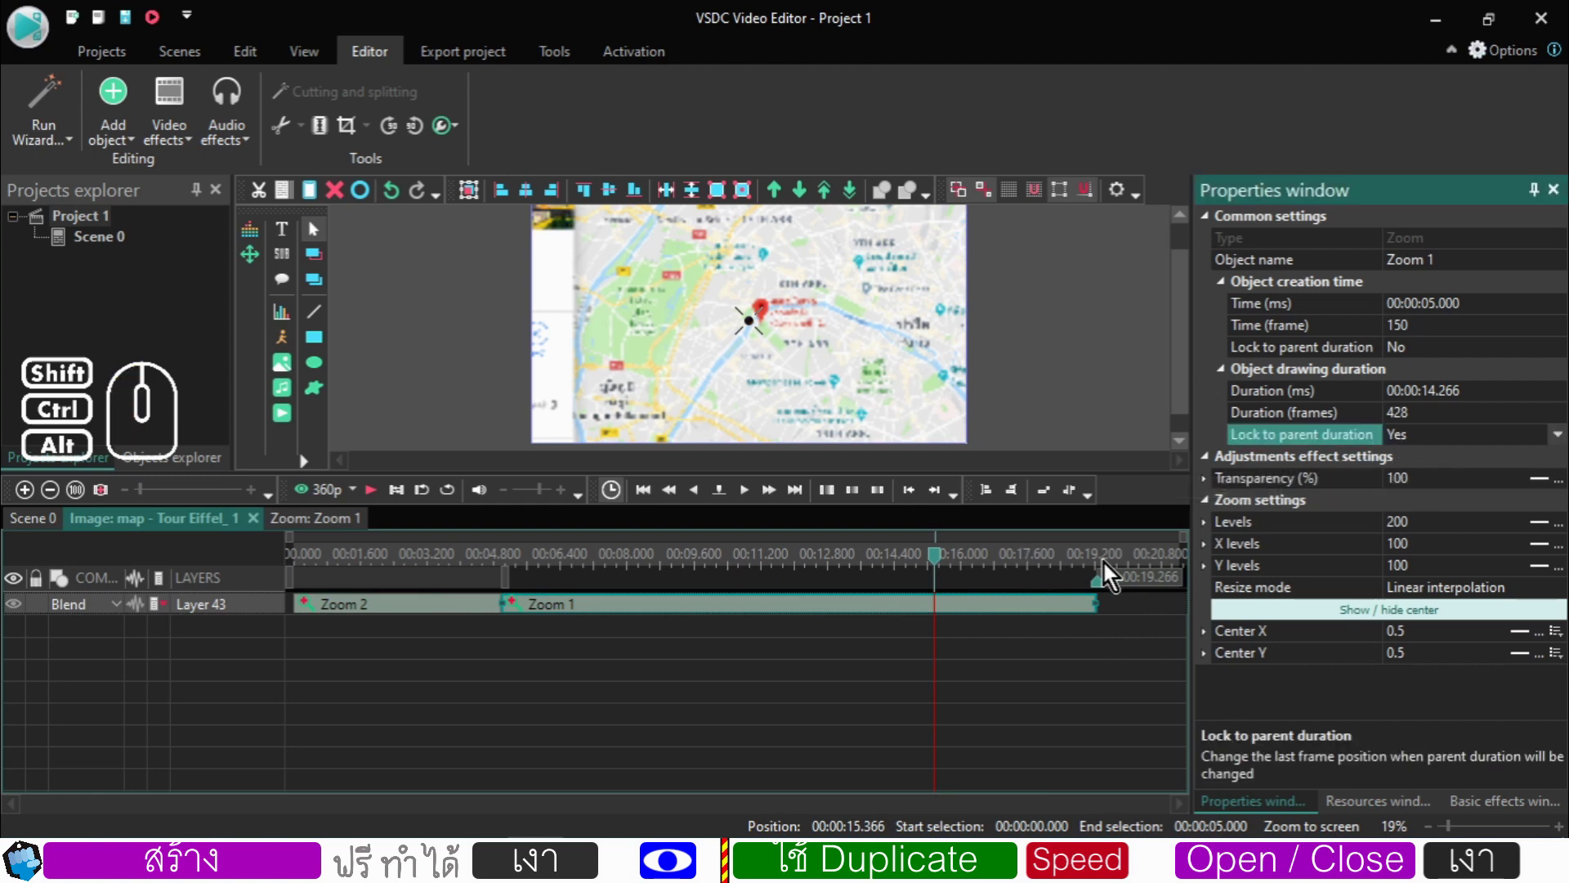
- Back on Scene 0, preview the wipe around 18.9 s and enter the Pexels_1 Eiffel clip
click(46, 527)
click(680, 568)
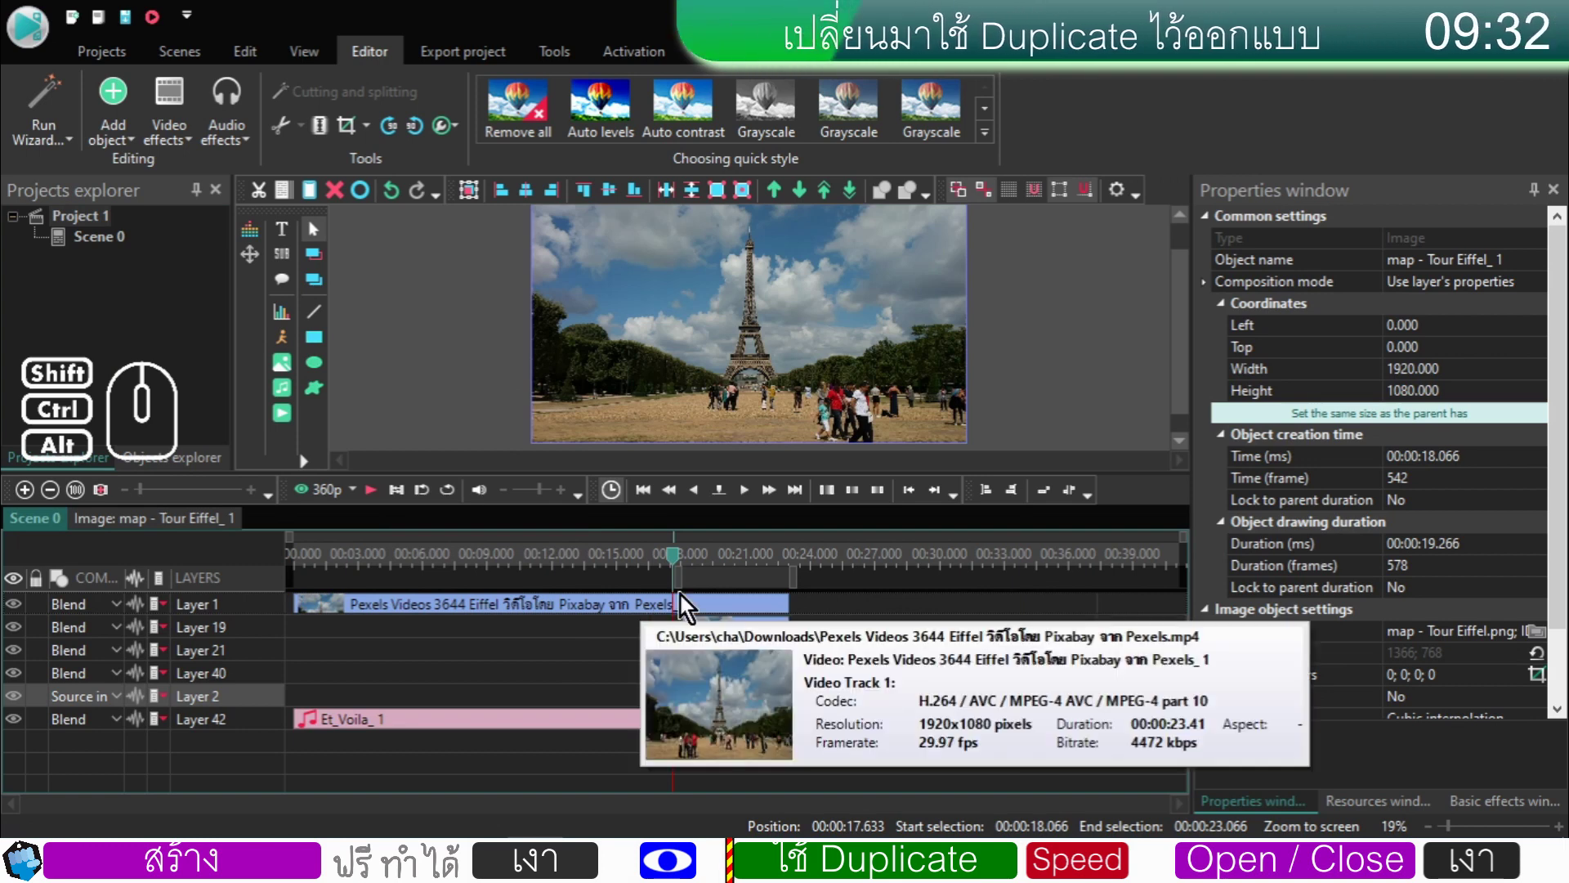
click(708, 569)
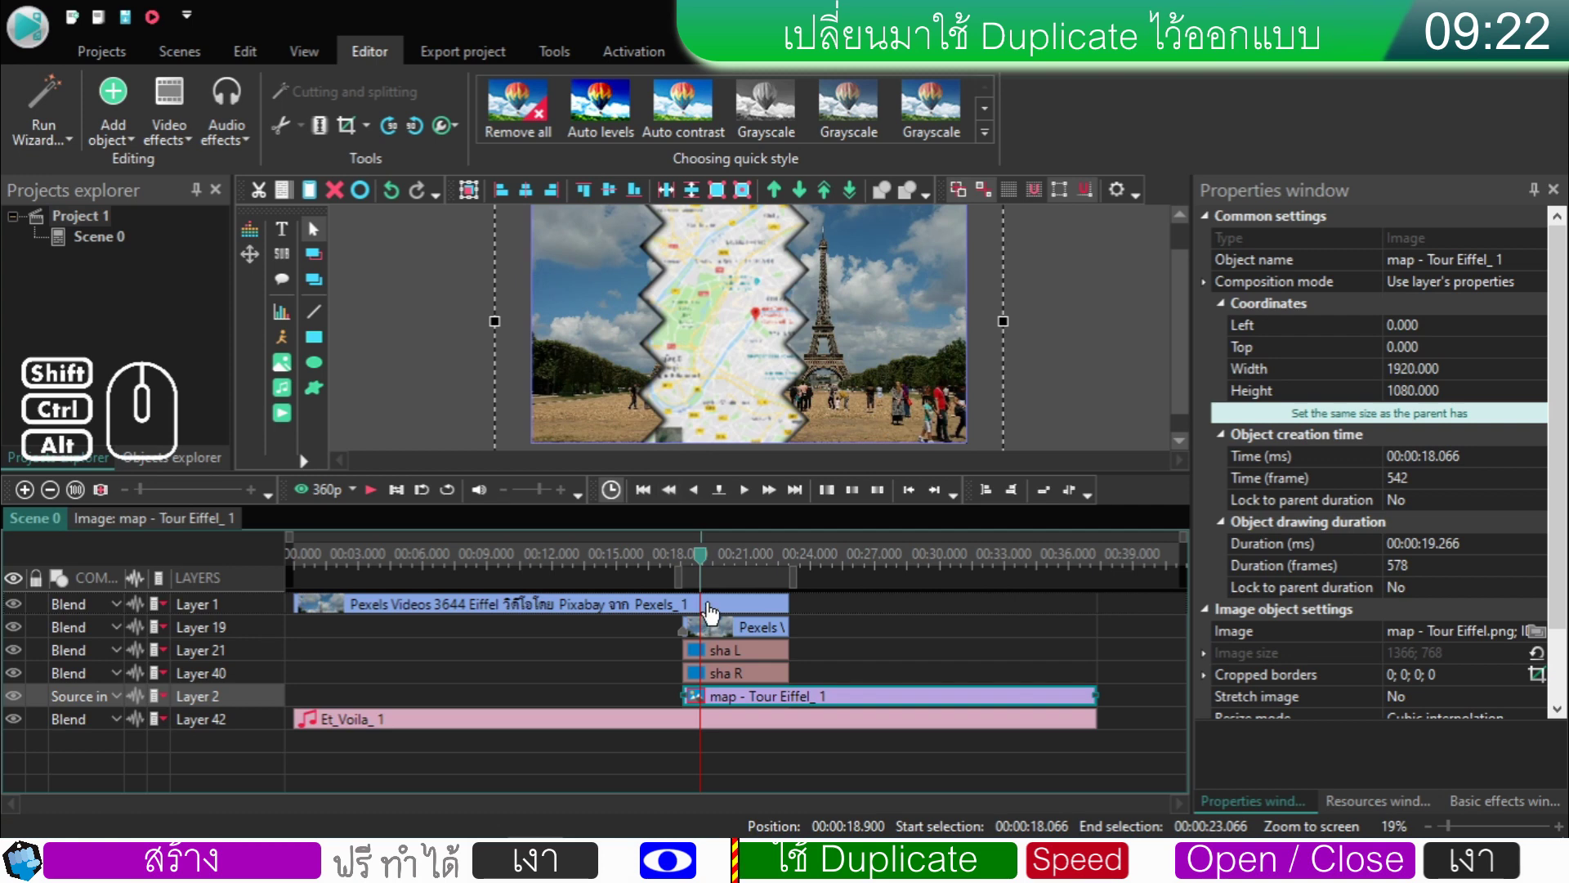
double_click(713, 613)
- Enter the duplicated Pexels_2 Eiffel clip and select Rectangle 8 beneath Push 2
click(966, 638)
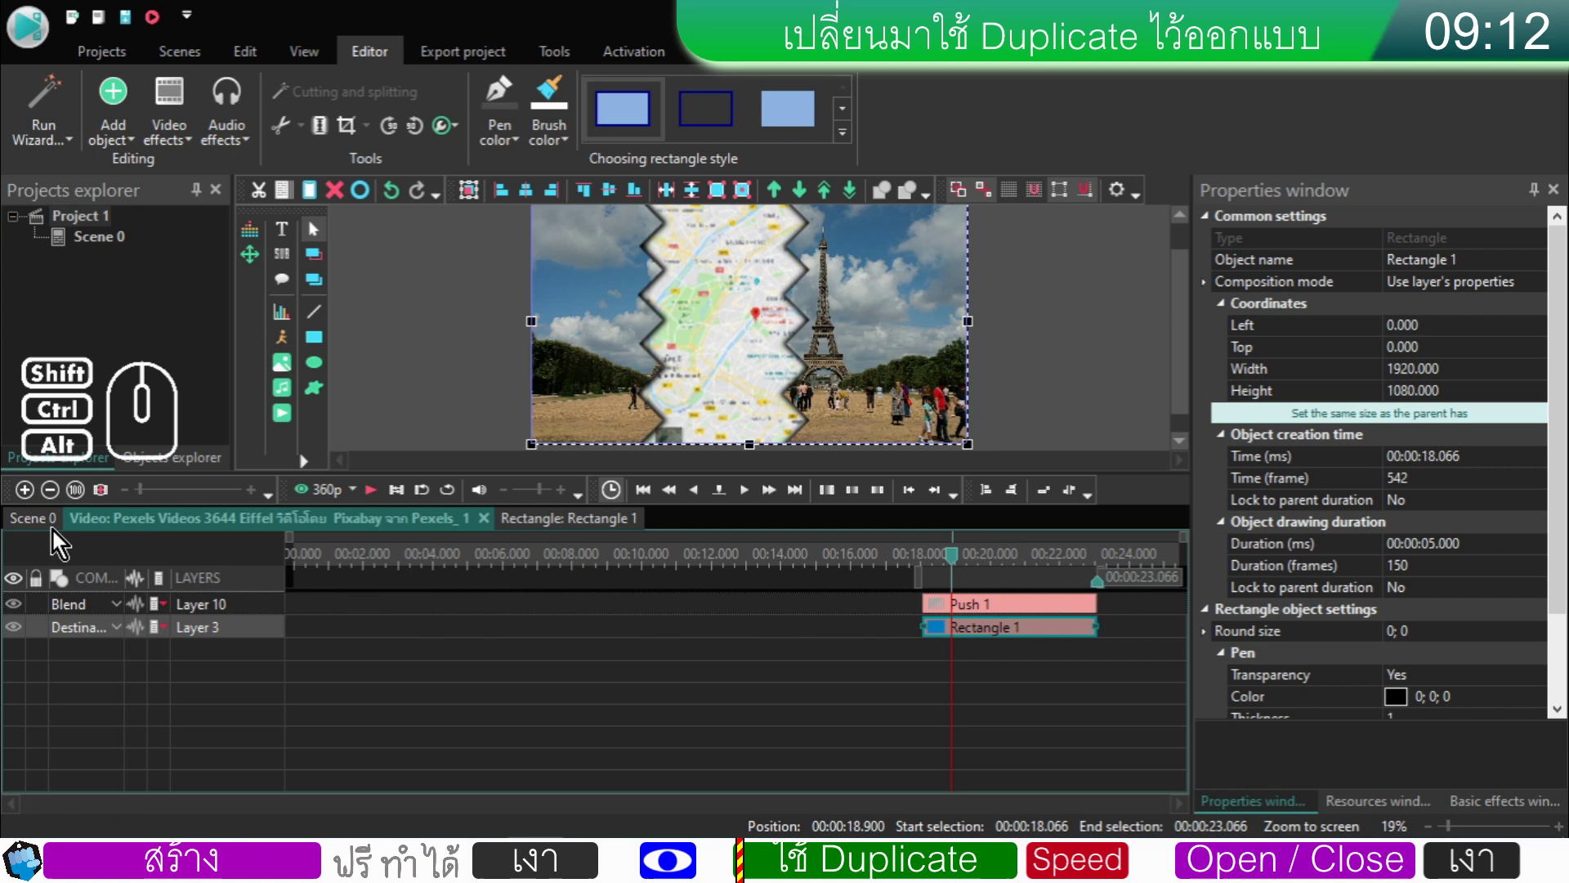
click(41, 525)
double_click(630, 611)
click(962, 642)
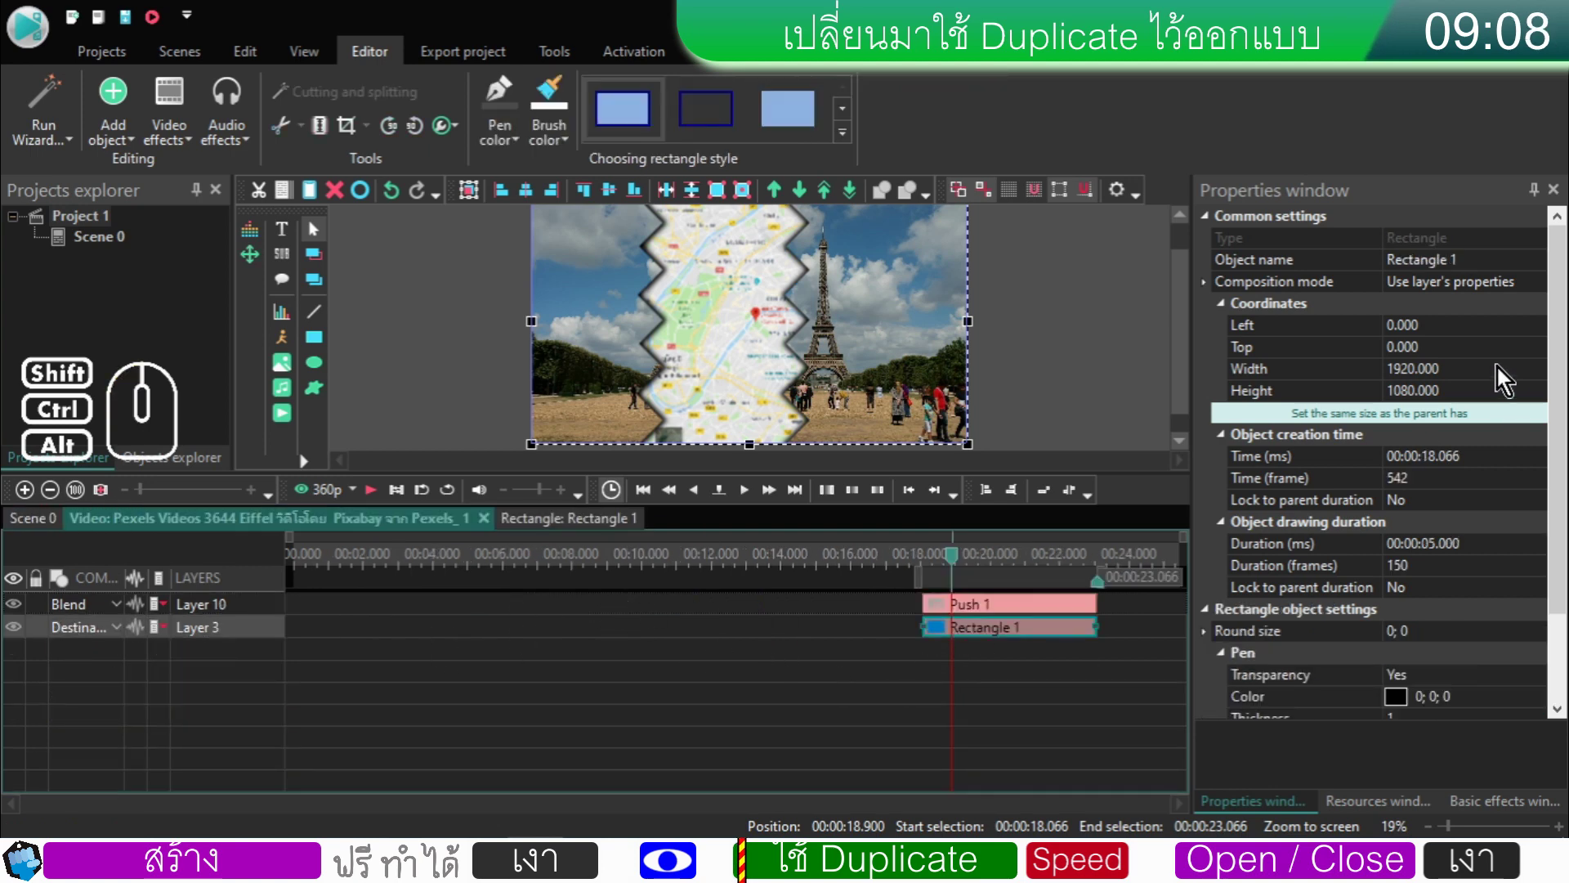
double_click(1481, 273)
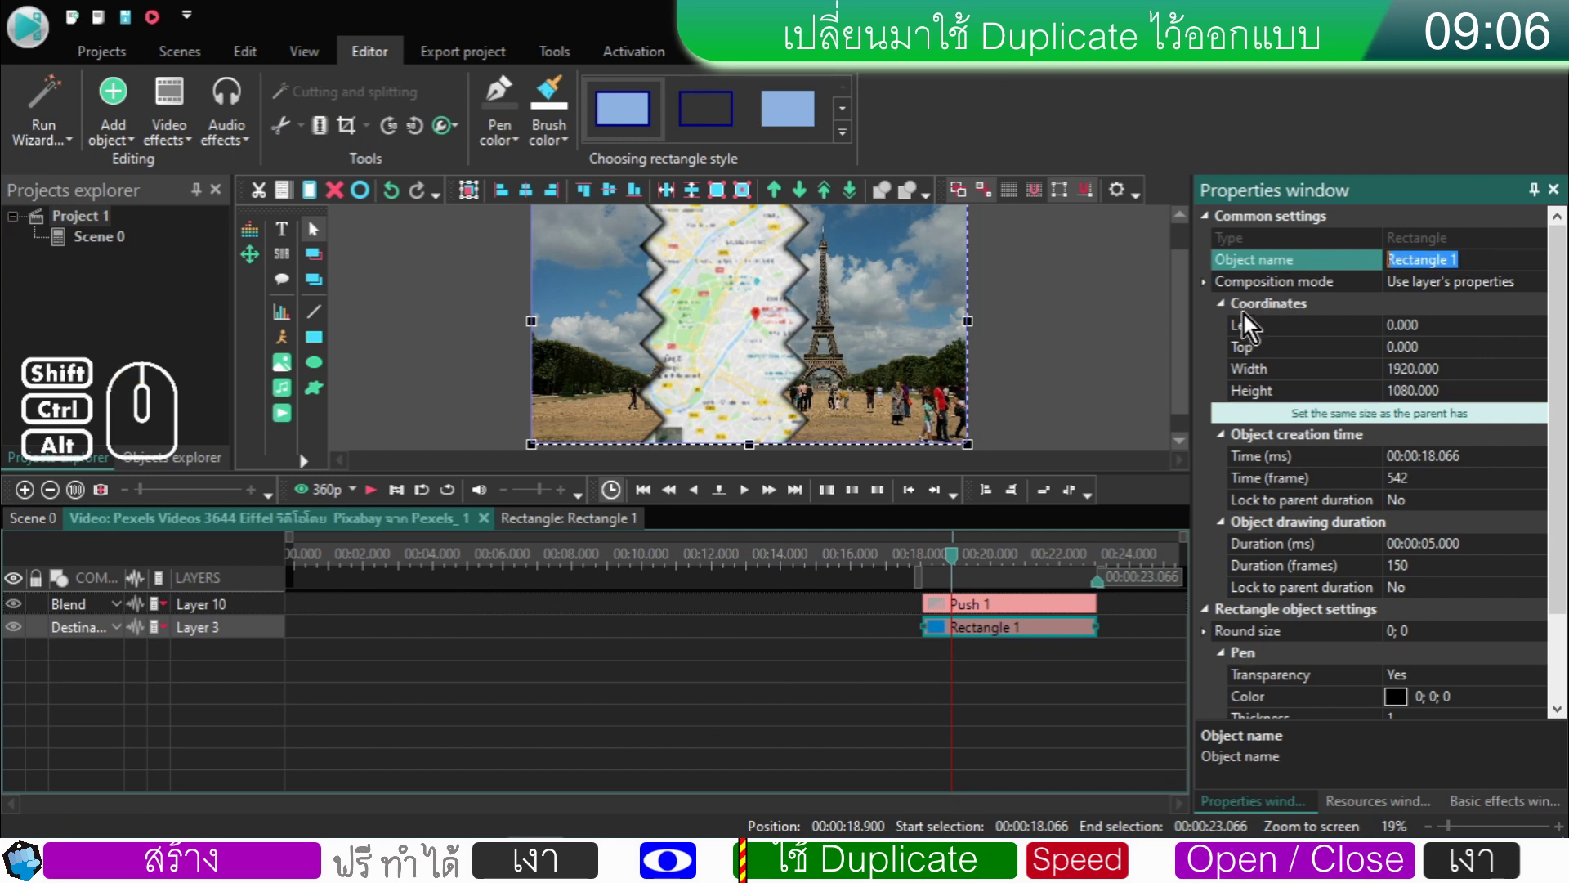
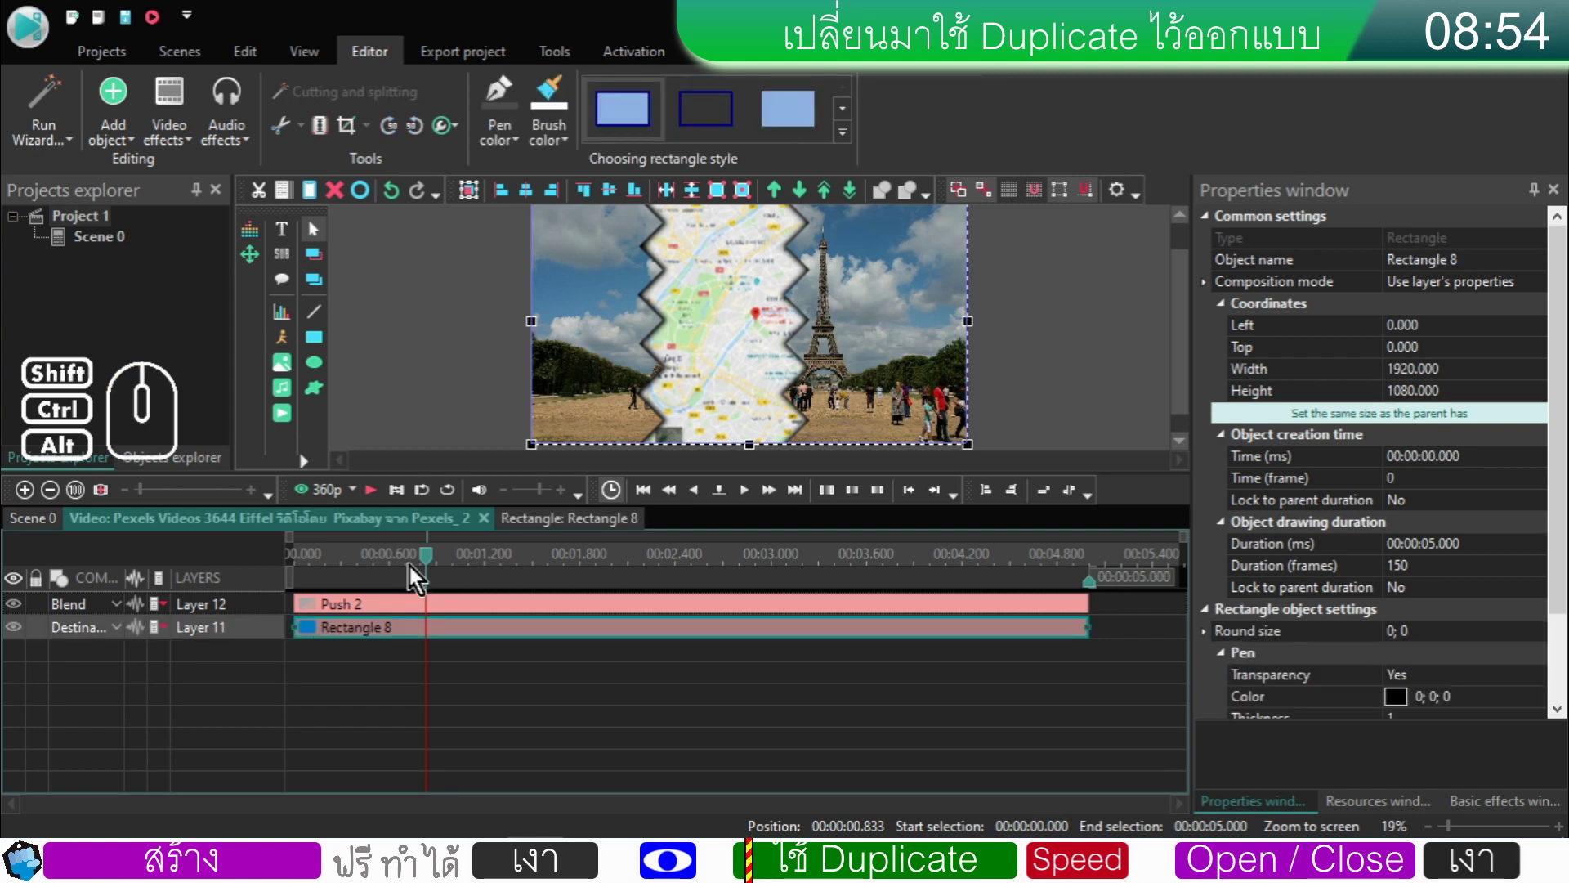
- Set Rectangle 8 to span the whole parent duration with its end position locked
drag(434, 560, 261, 595)
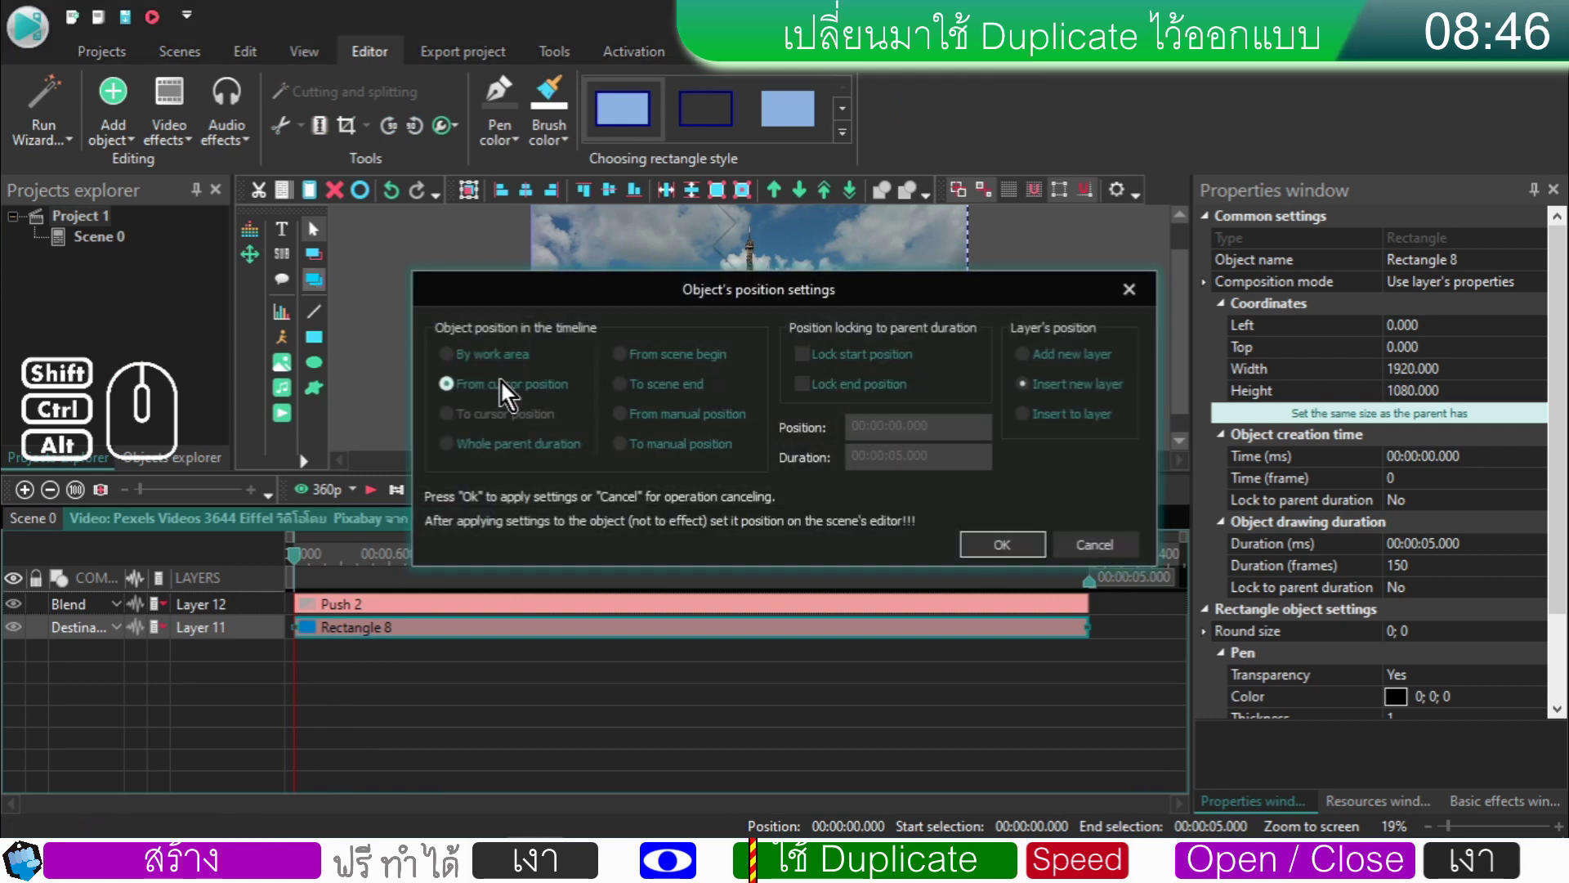
click(471, 458)
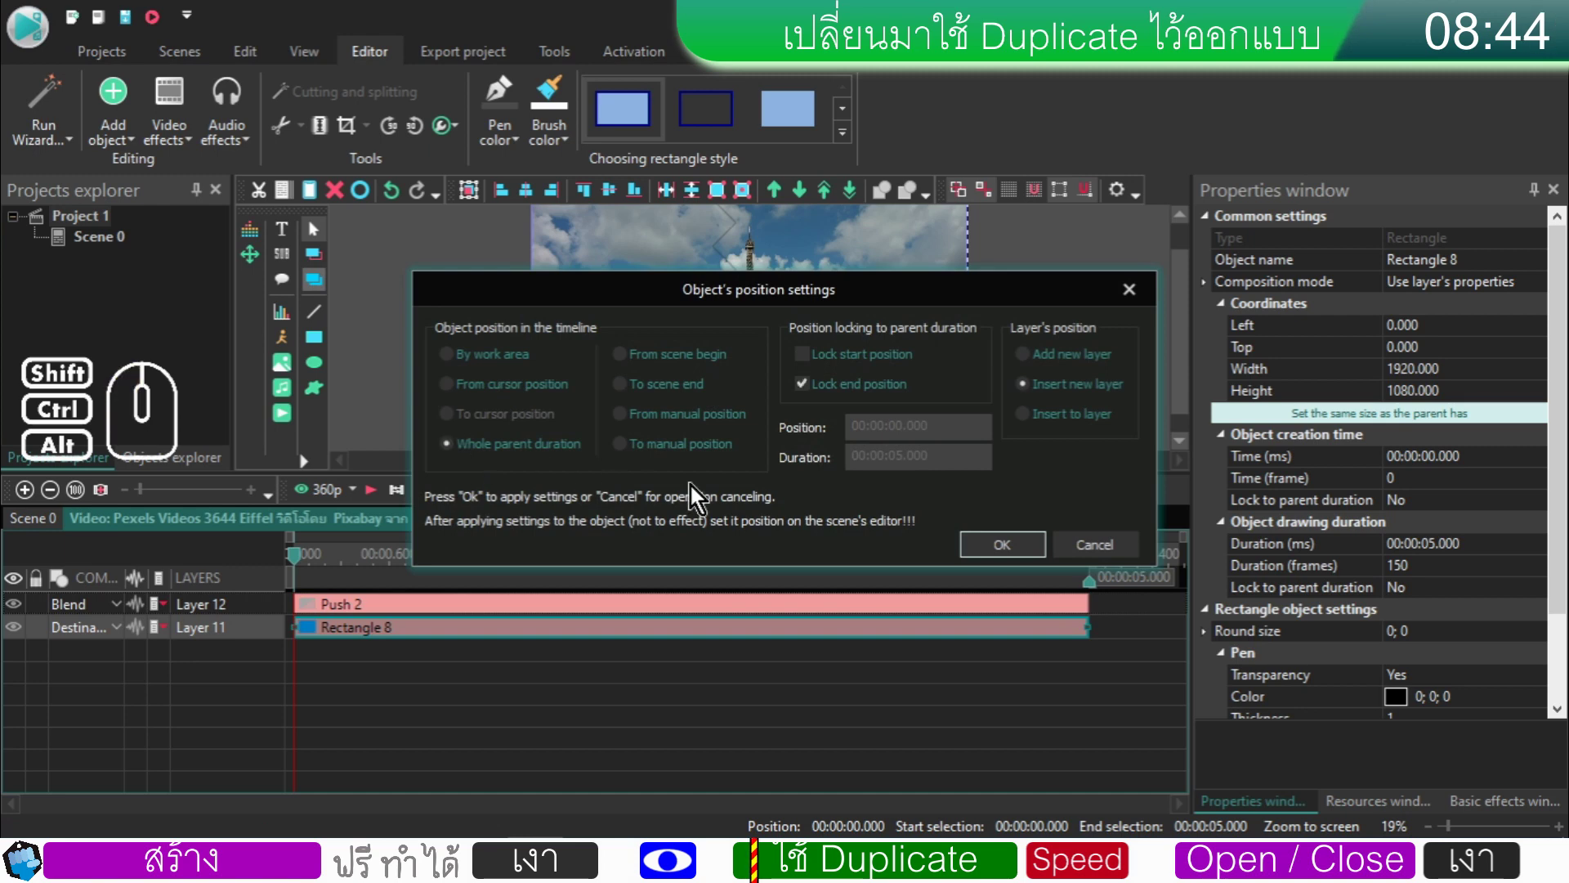
click(979, 553)
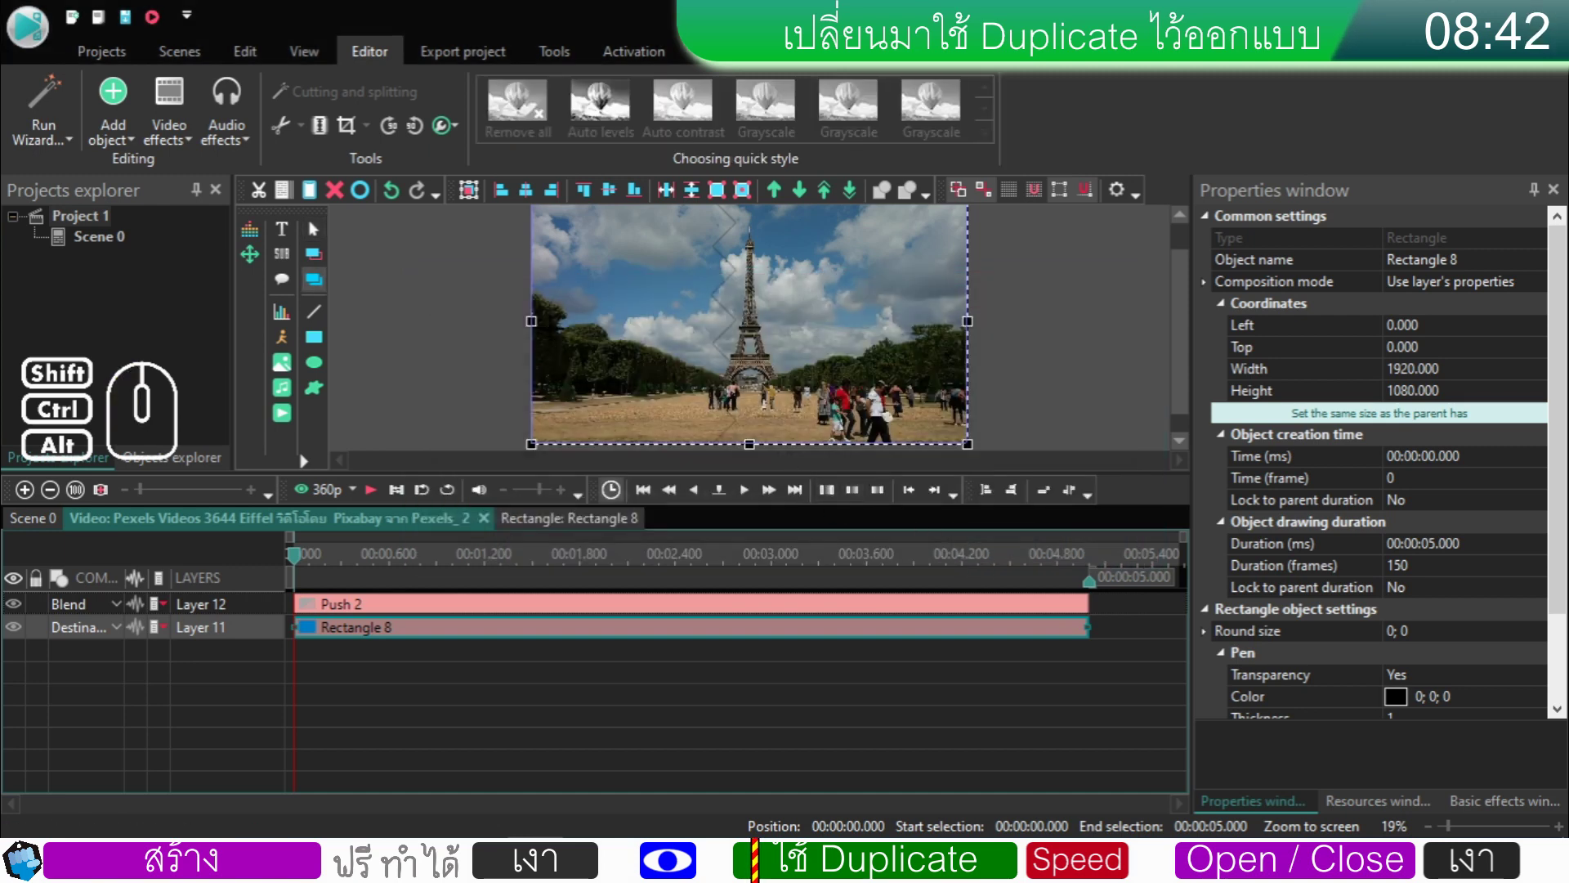
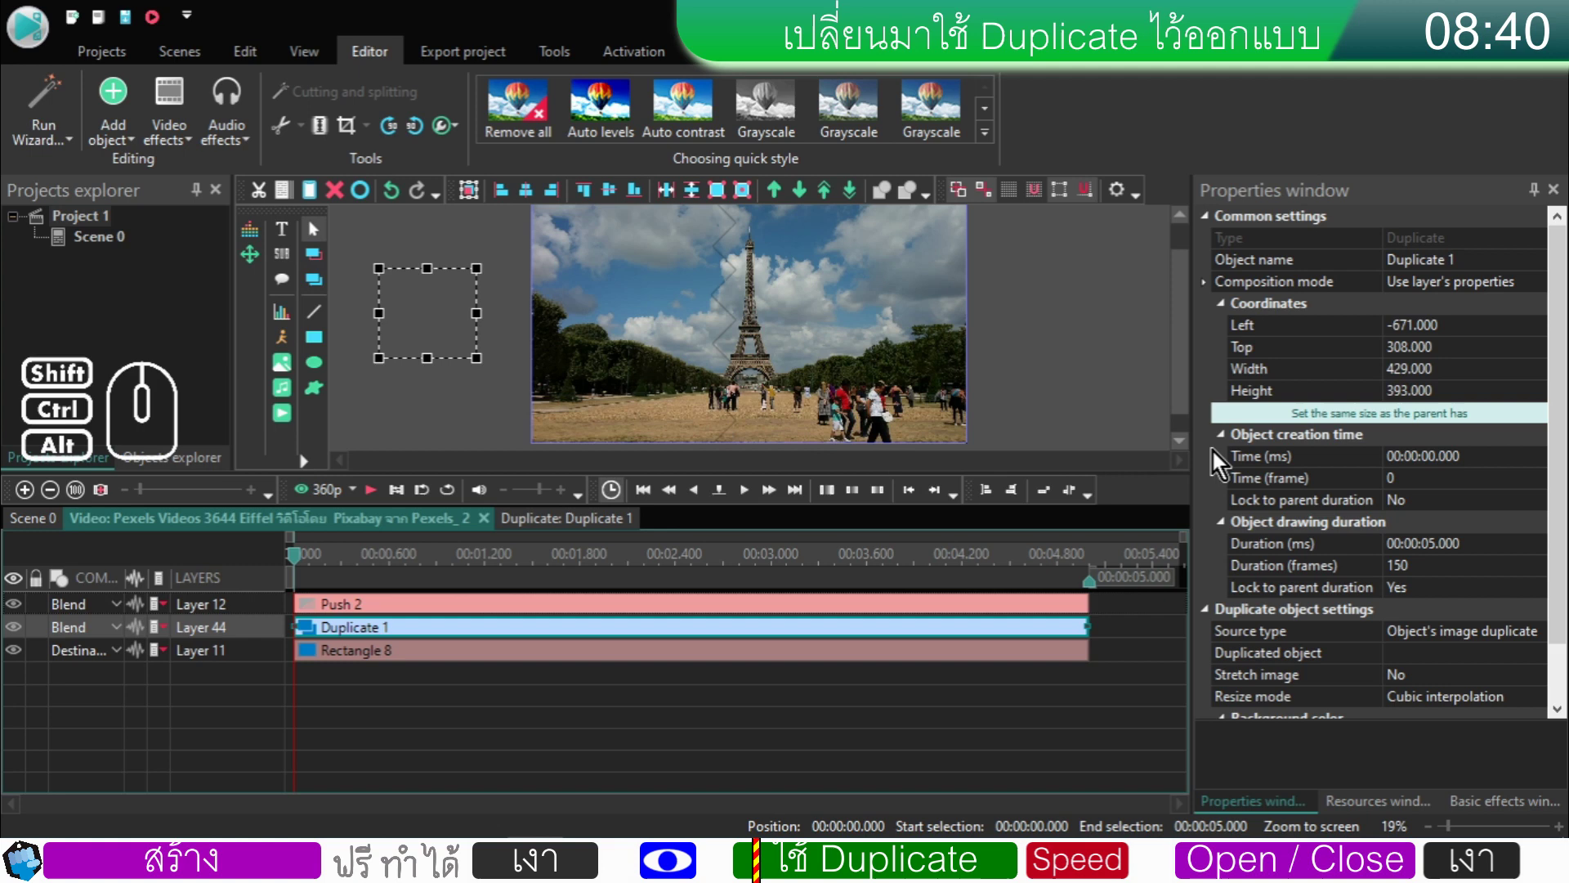
- Size Duplicate 1 to the full 1920×1080 parent frame and set Source type to Object duplicate
click(1316, 422)
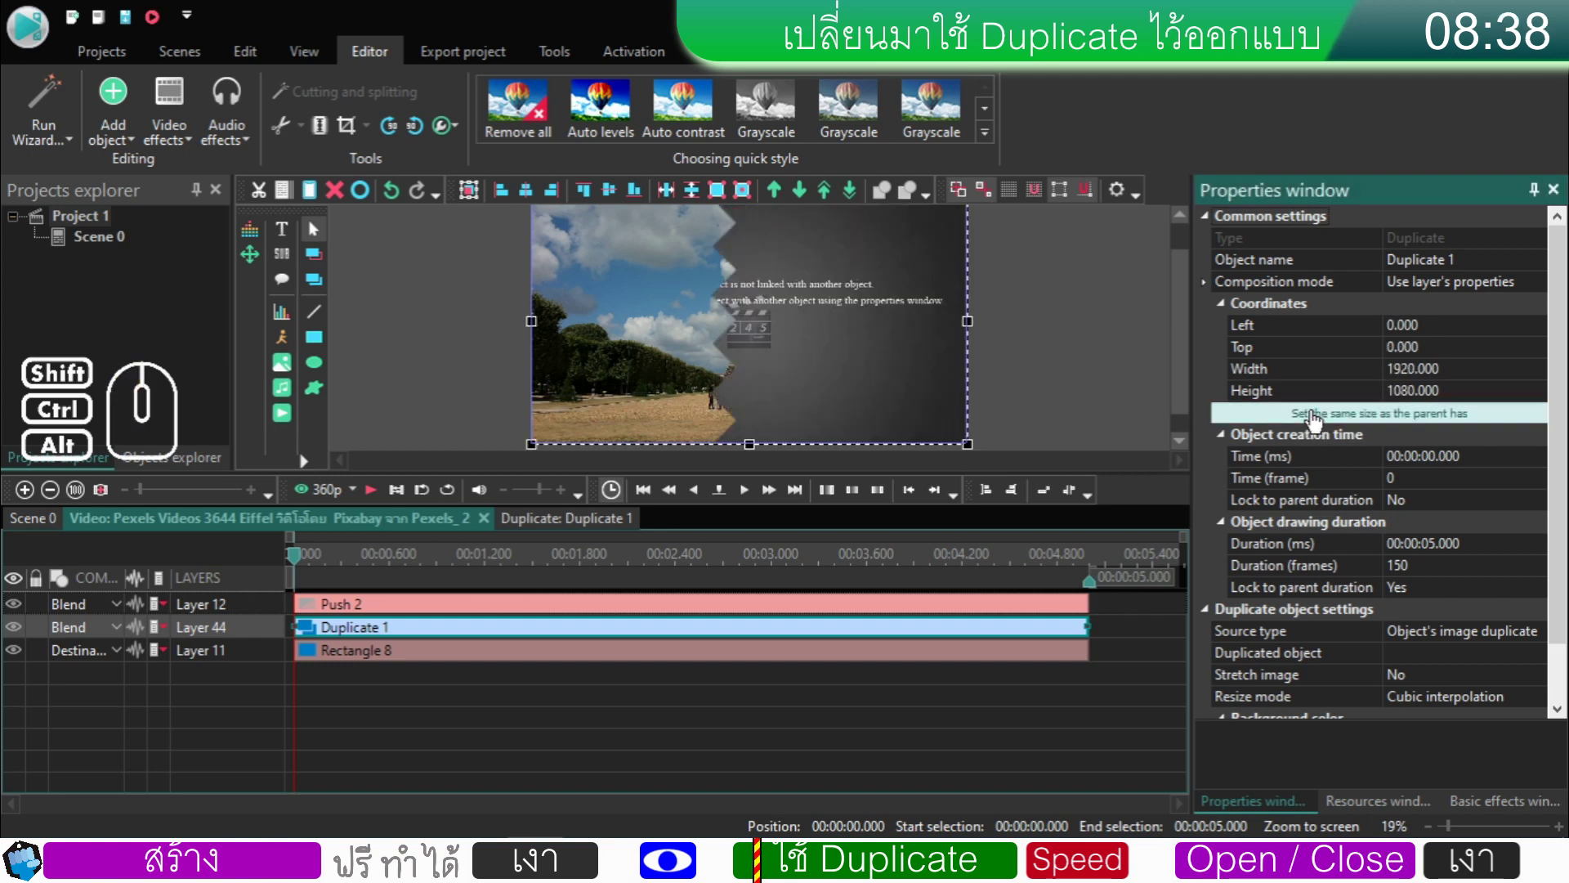
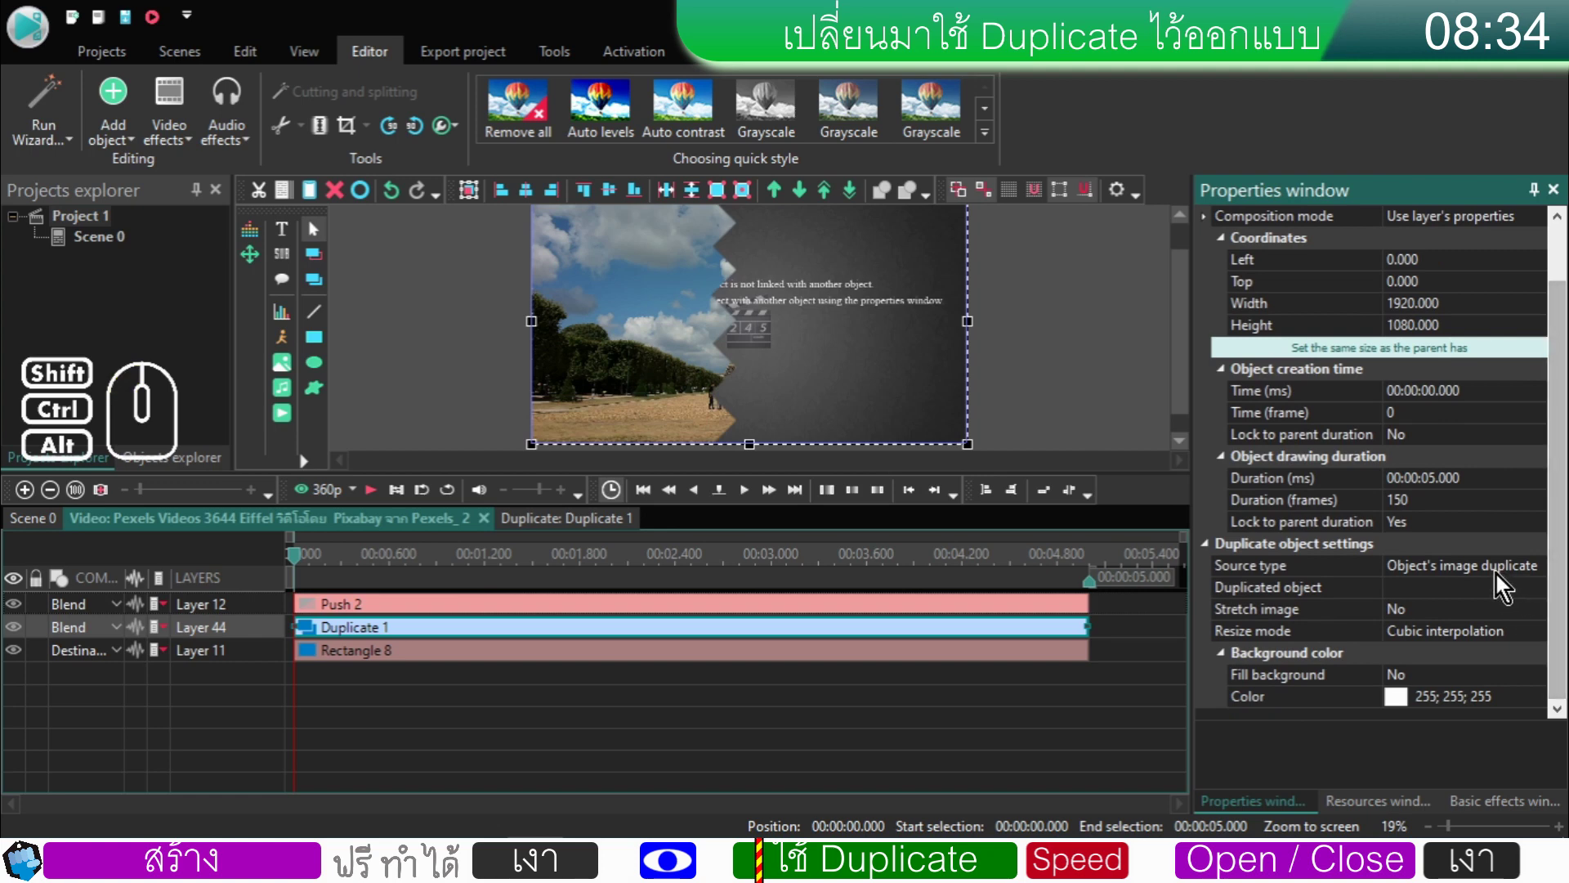
click(1506, 577)
click(1550, 577)
click(1450, 615)
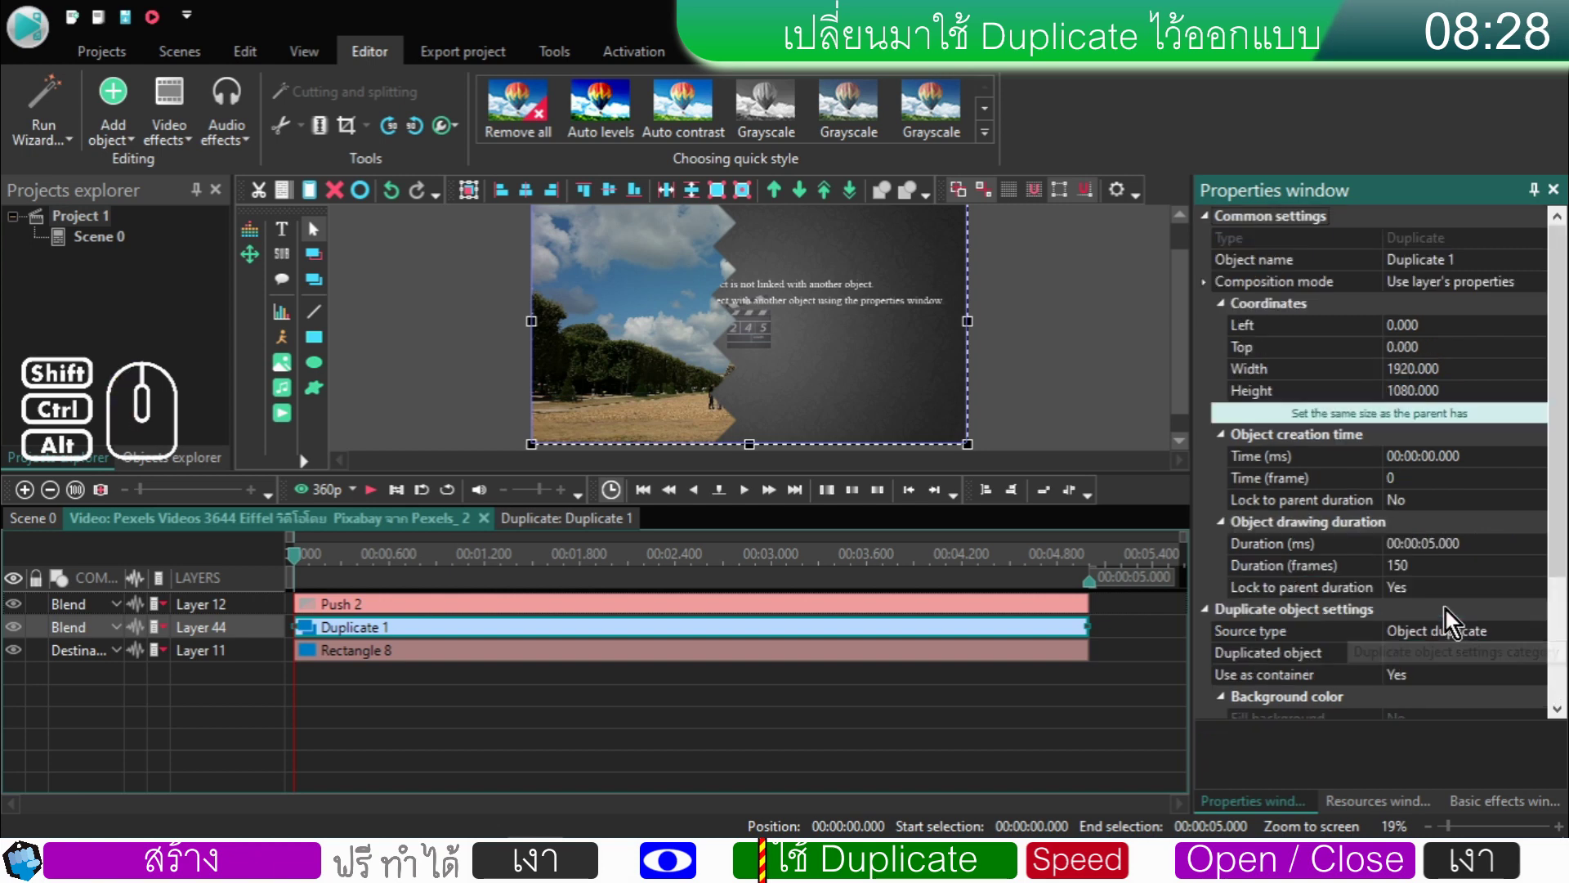
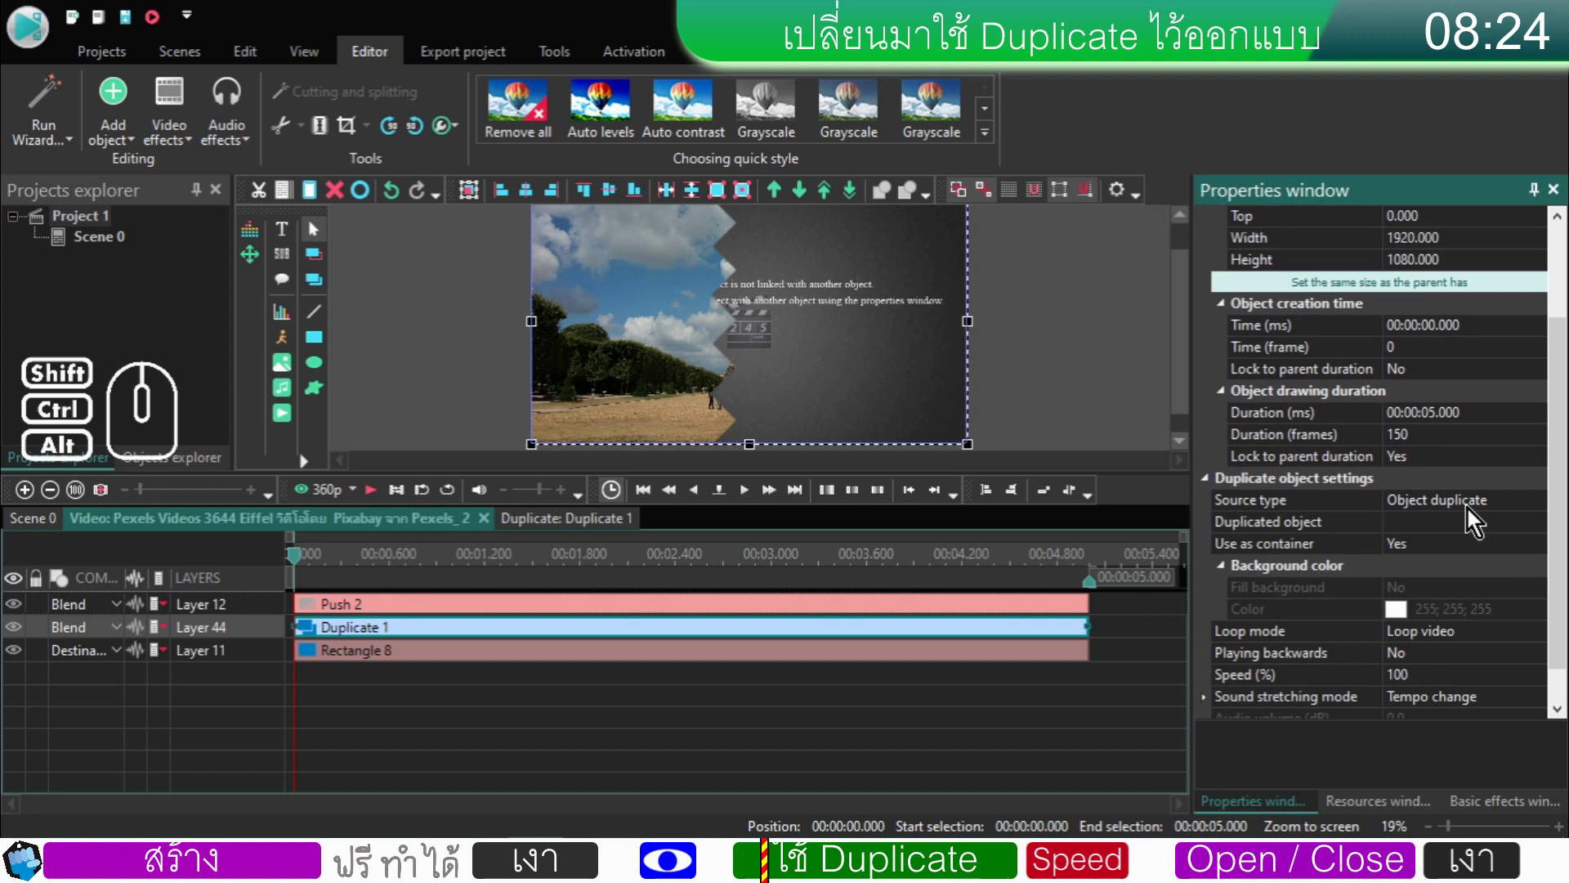
- Choose Rectangle: ORG as the Duplicated object
click(1470, 533)
click(1542, 532)
scroll(down, 3)
scroll(down, 3)
click(1295, 611)
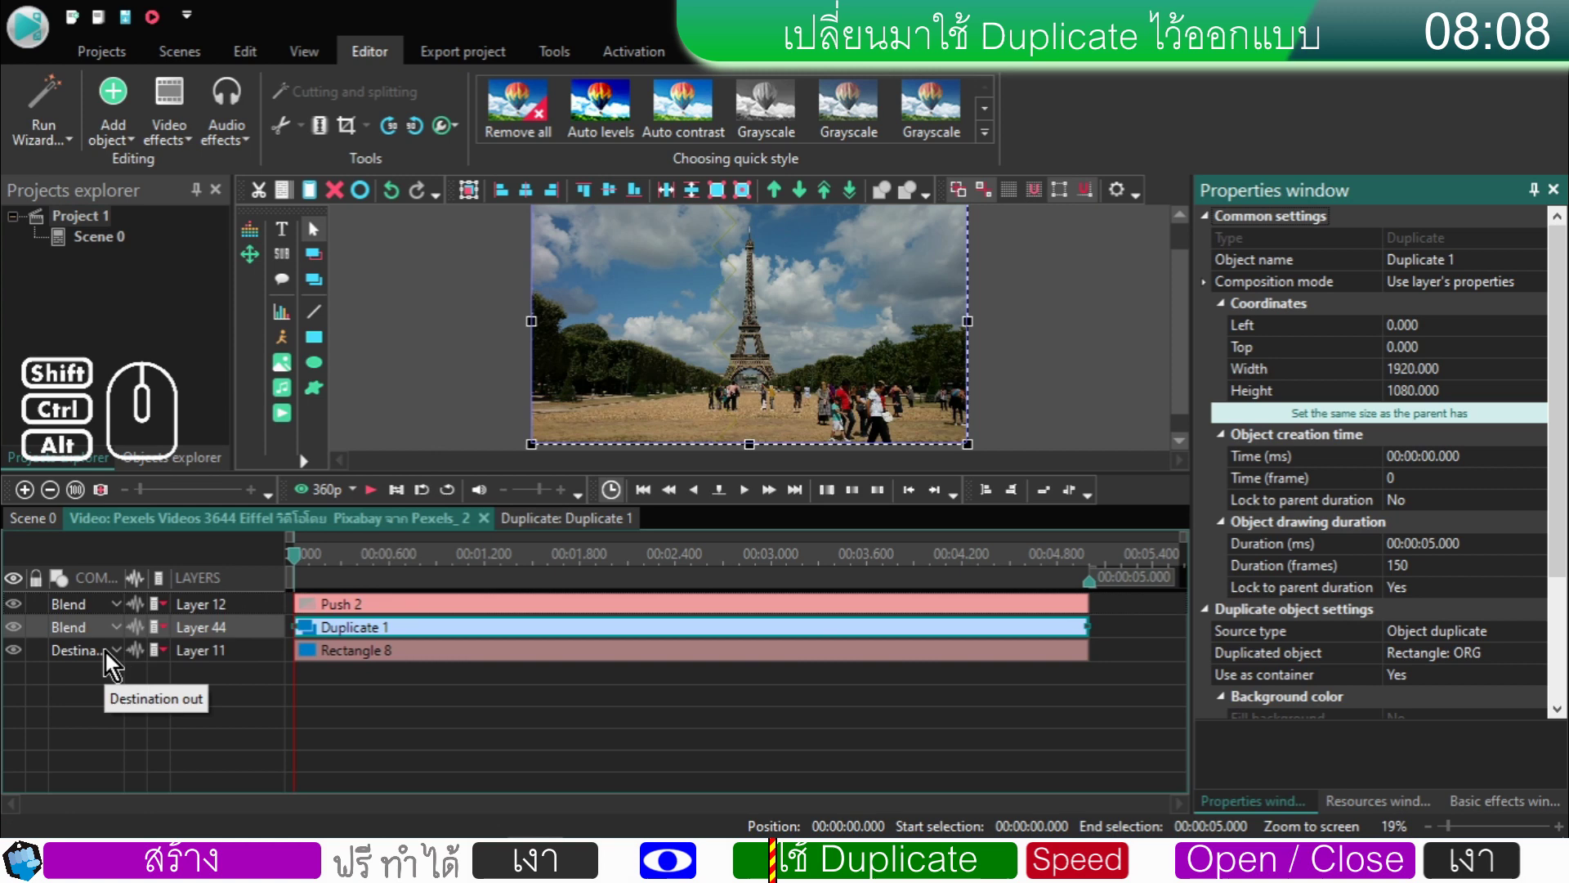
- Set Duplicate 1's composition mode to Destination out and delete the Rectangle 8 layer
click(111, 640)
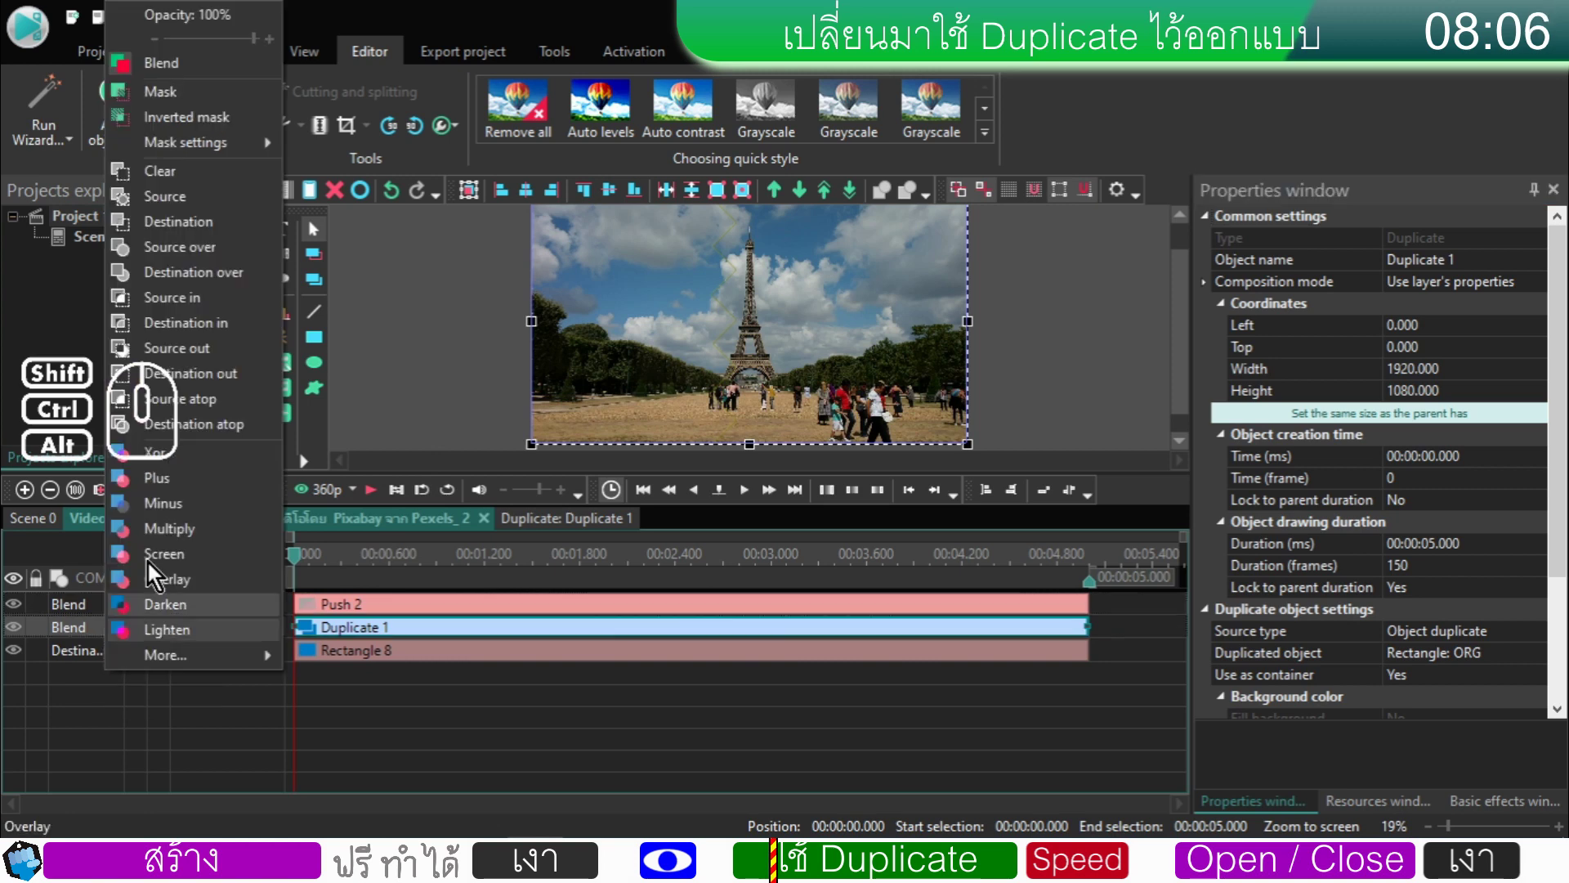
click(187, 381)
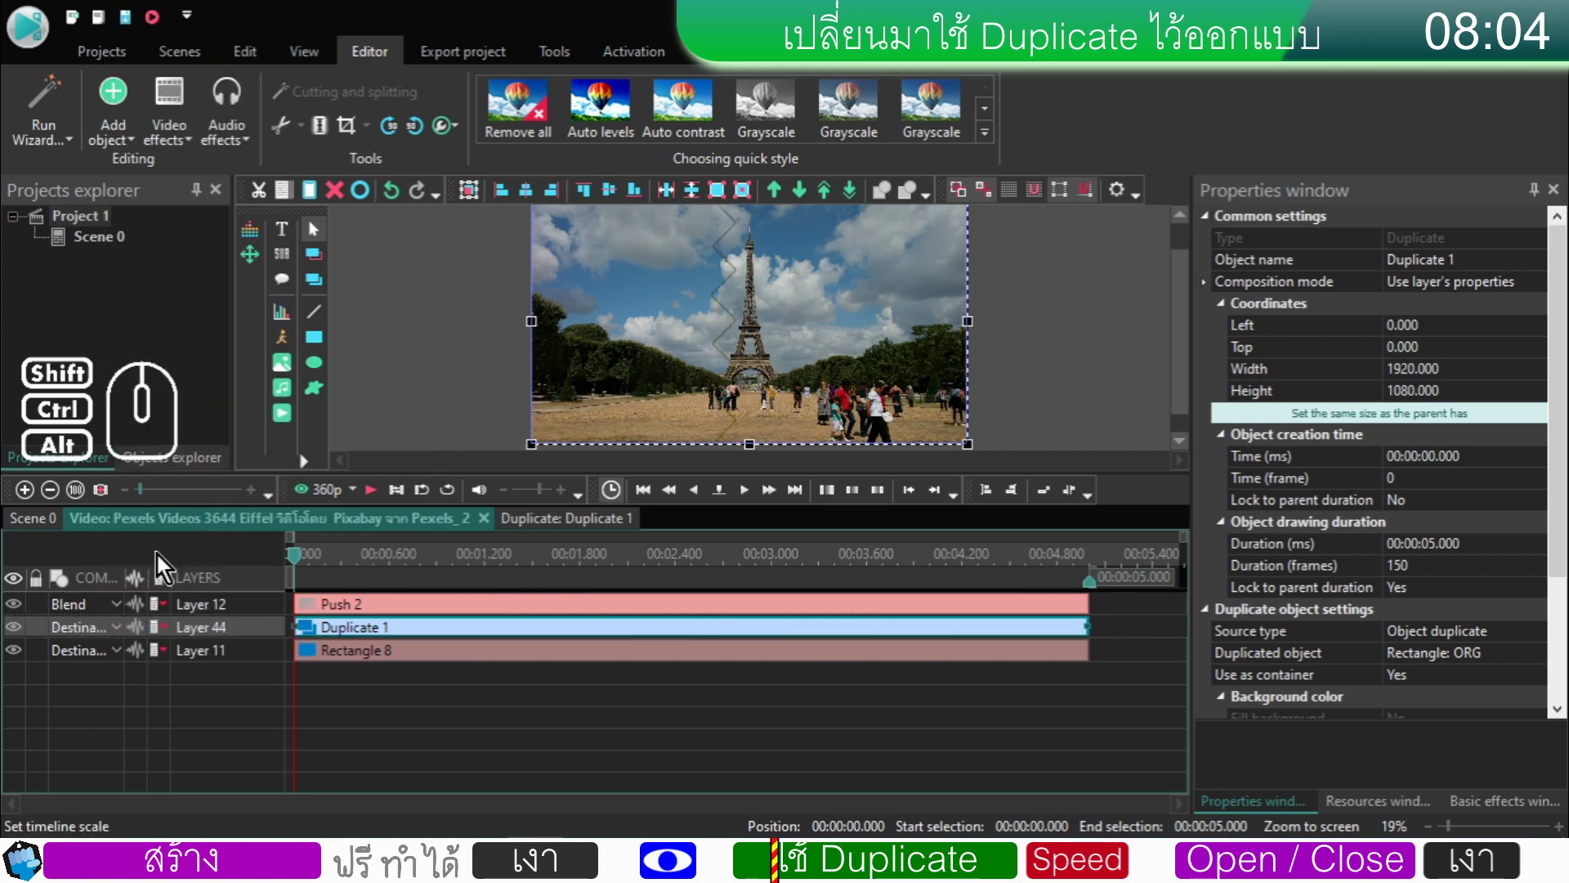
click(241, 675)
click(260, 654)
right_click(260, 654)
click(345, 203)
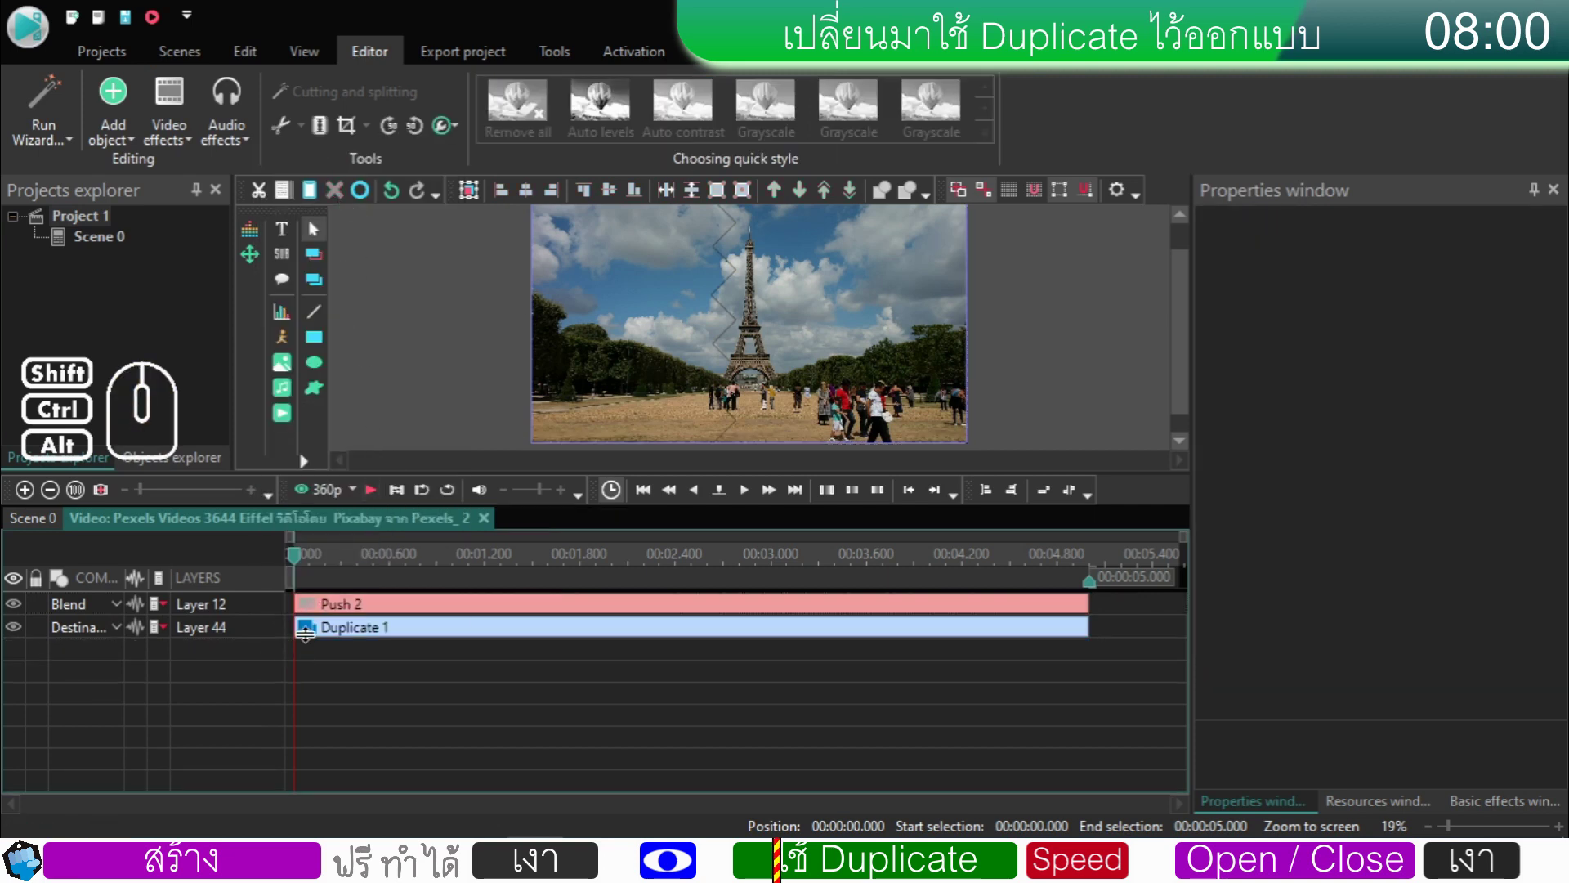
- Preview the wipe revealing the Paris map between zigzag edges, then reselect Duplicate 1
click(374, 494)
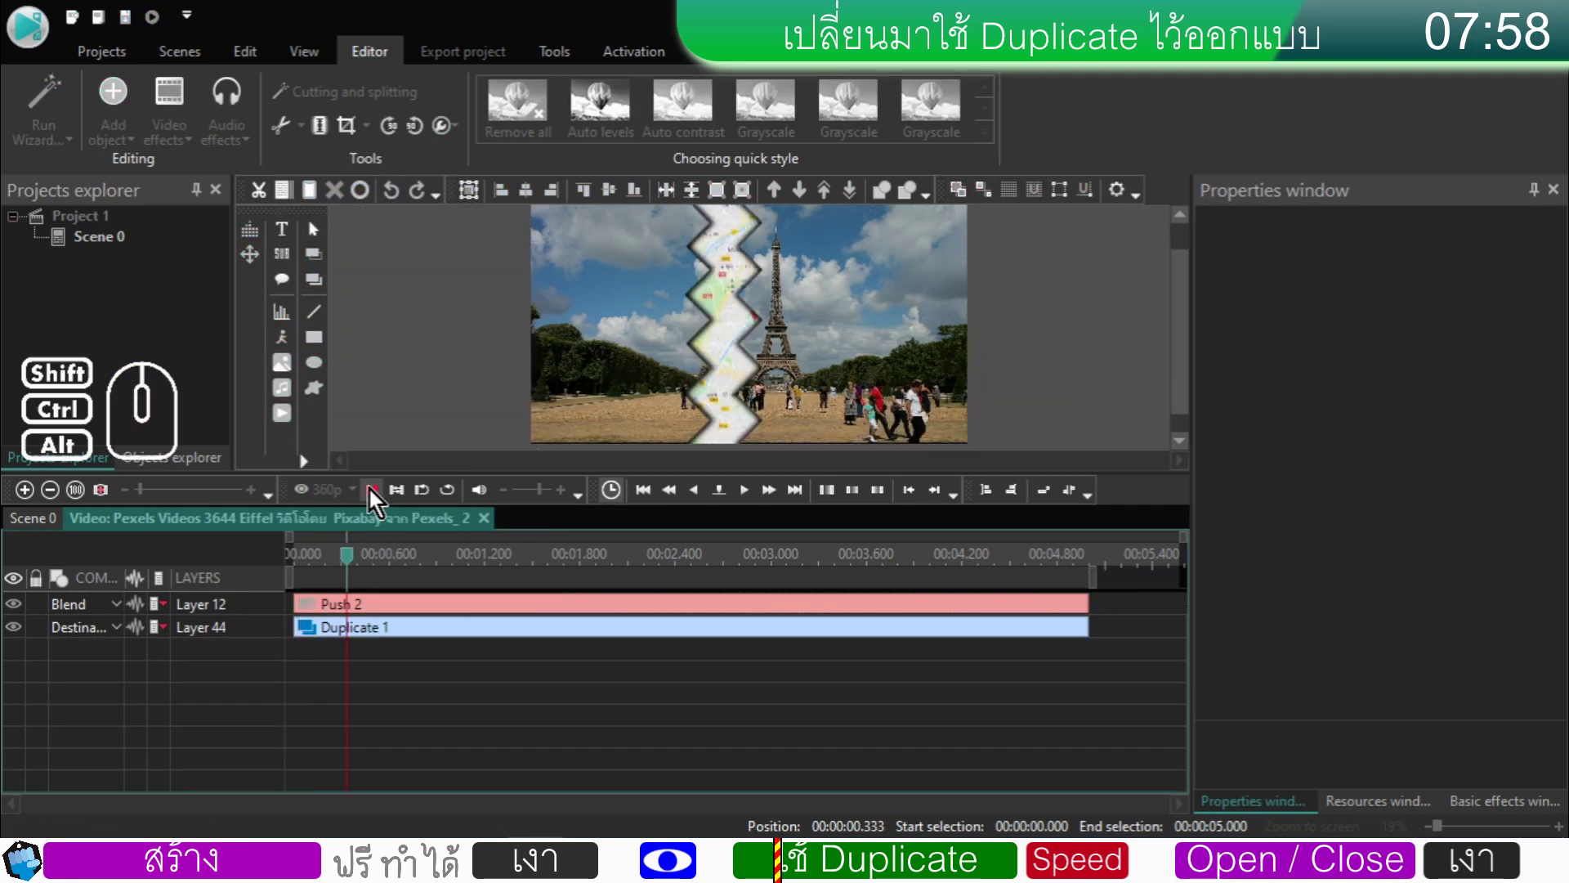
click(373, 493)
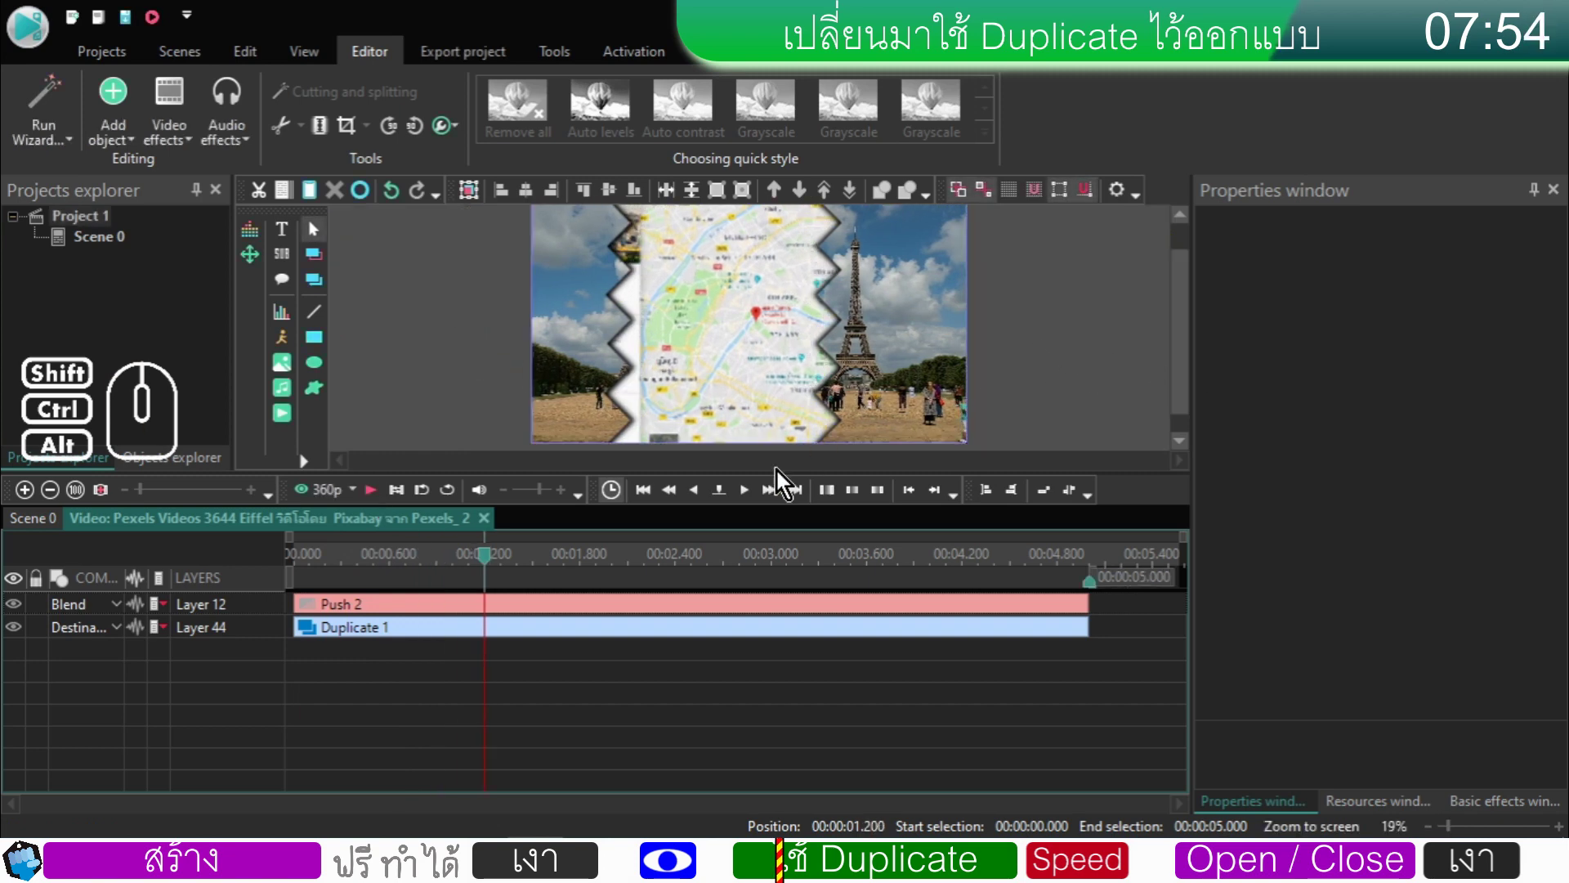
click(329, 658)
click(335, 636)
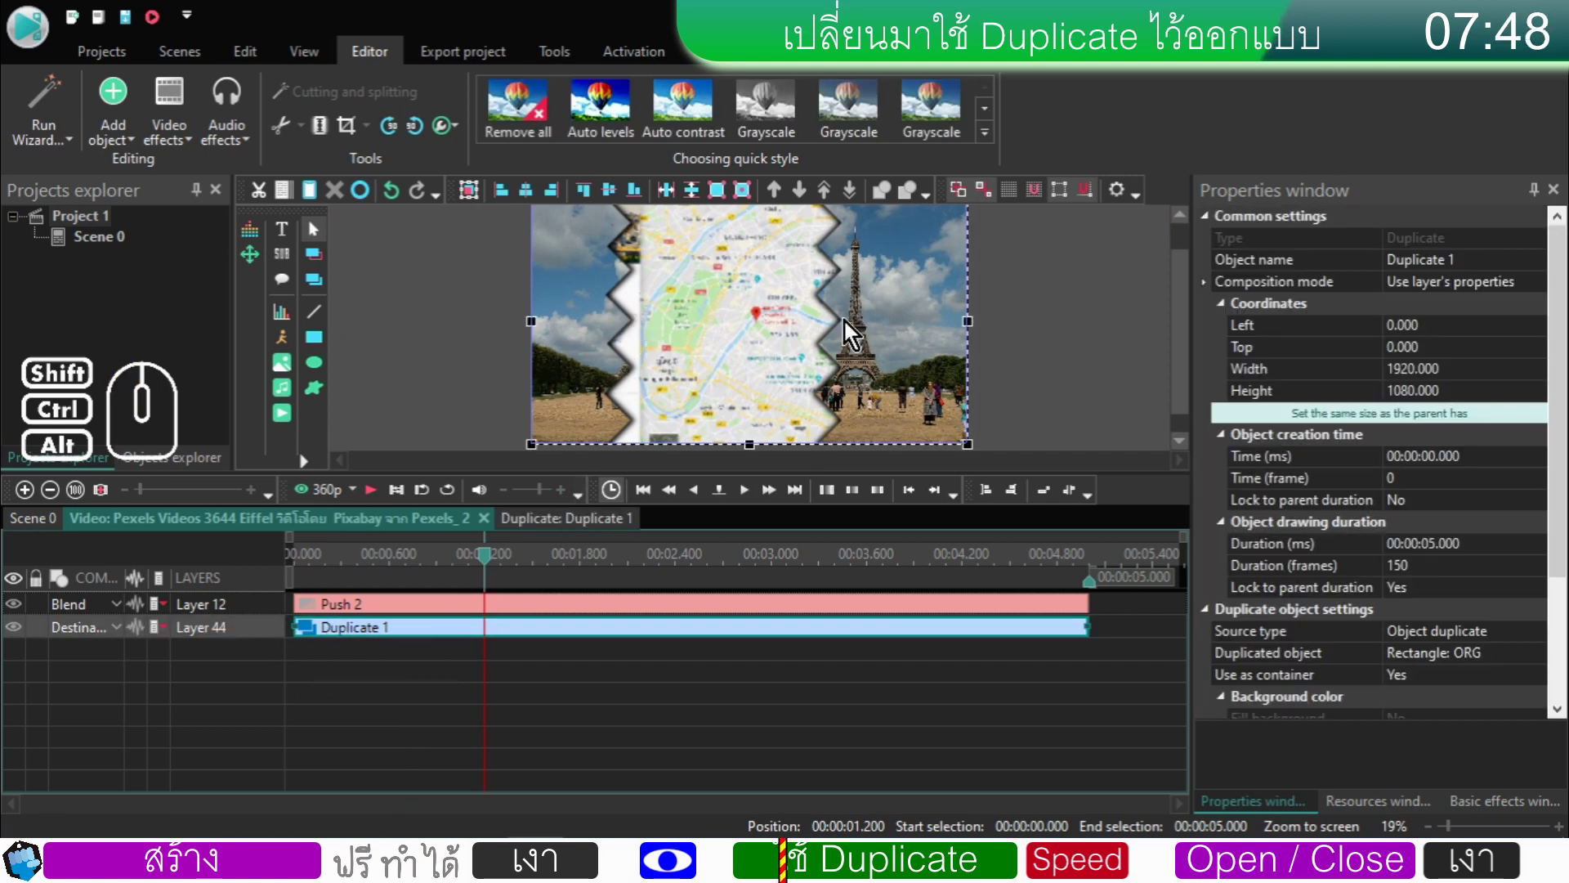
click(318, 634)
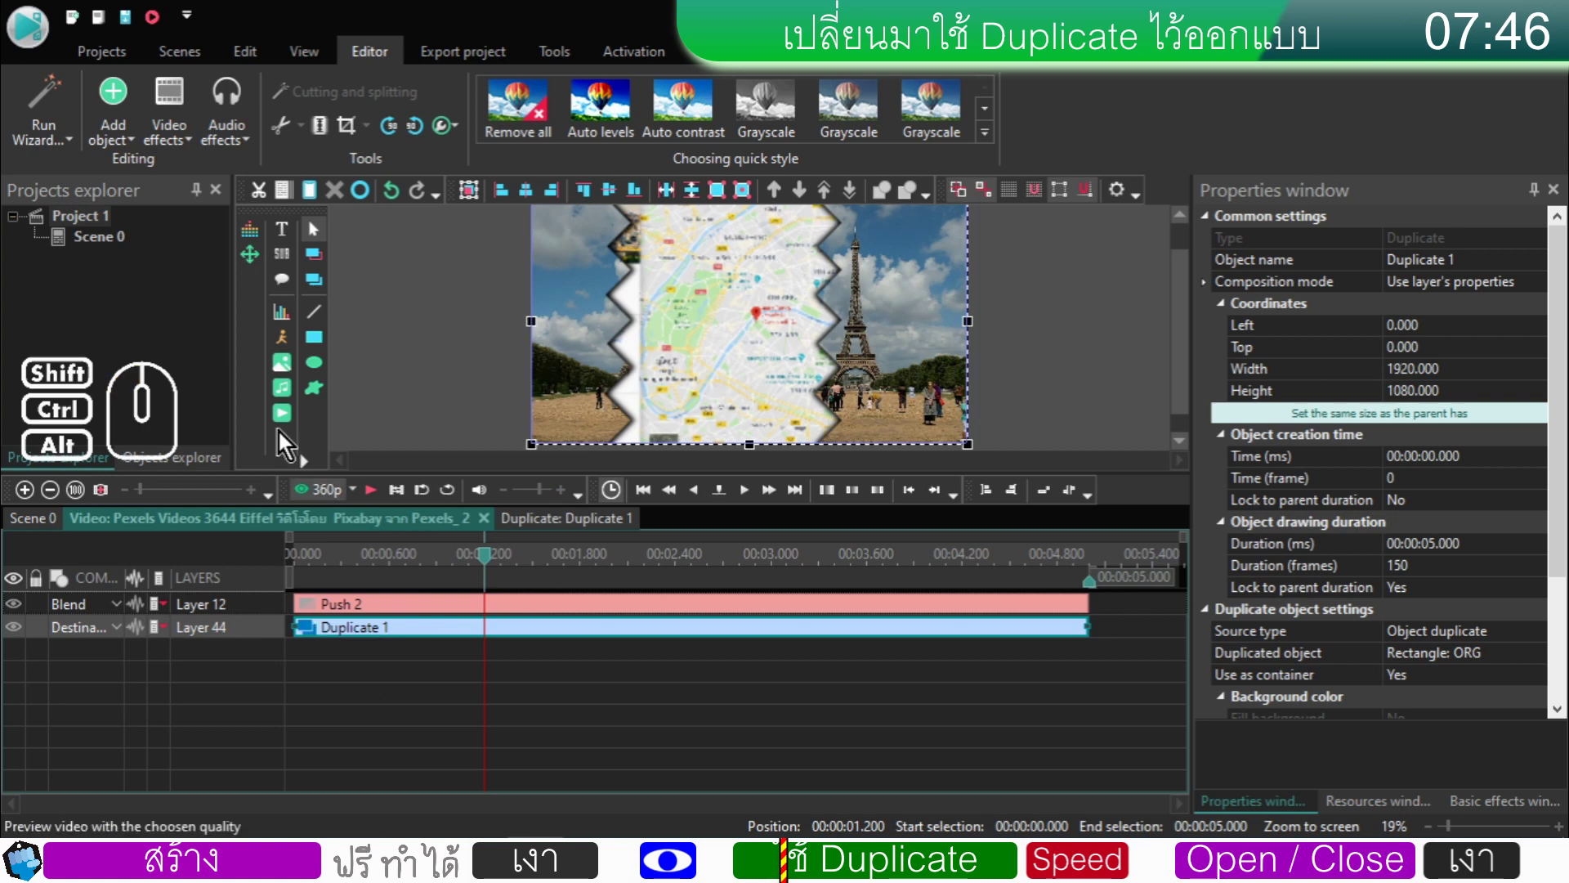
click(291, 202)
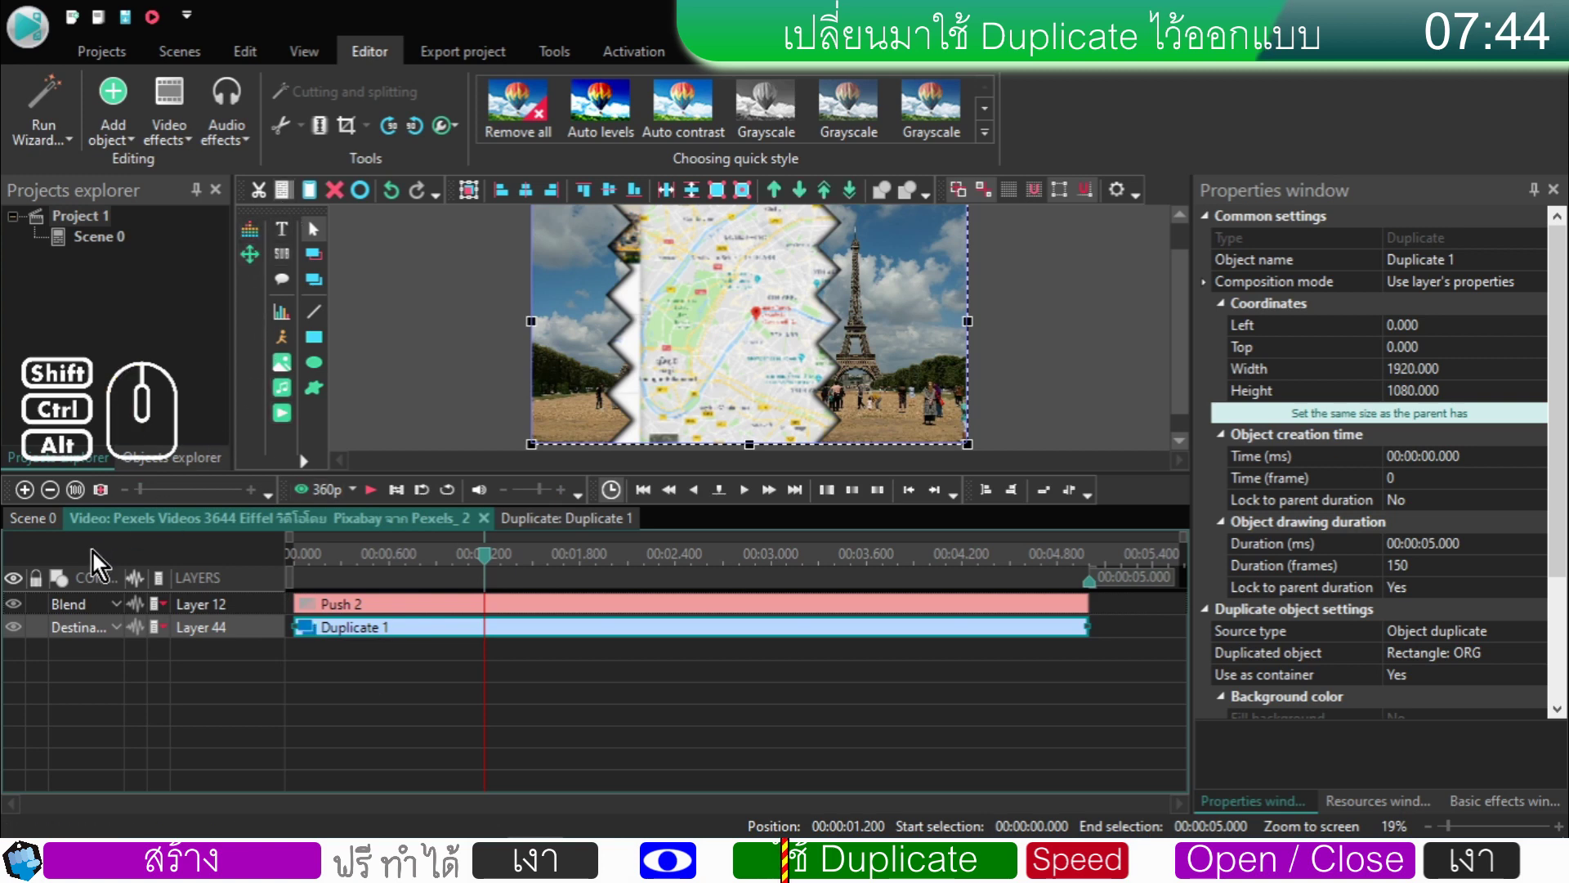
- Inside sha L, add Duplicate 2 and set its composition mode to Destination out
click(27, 526)
double_click(719, 653)
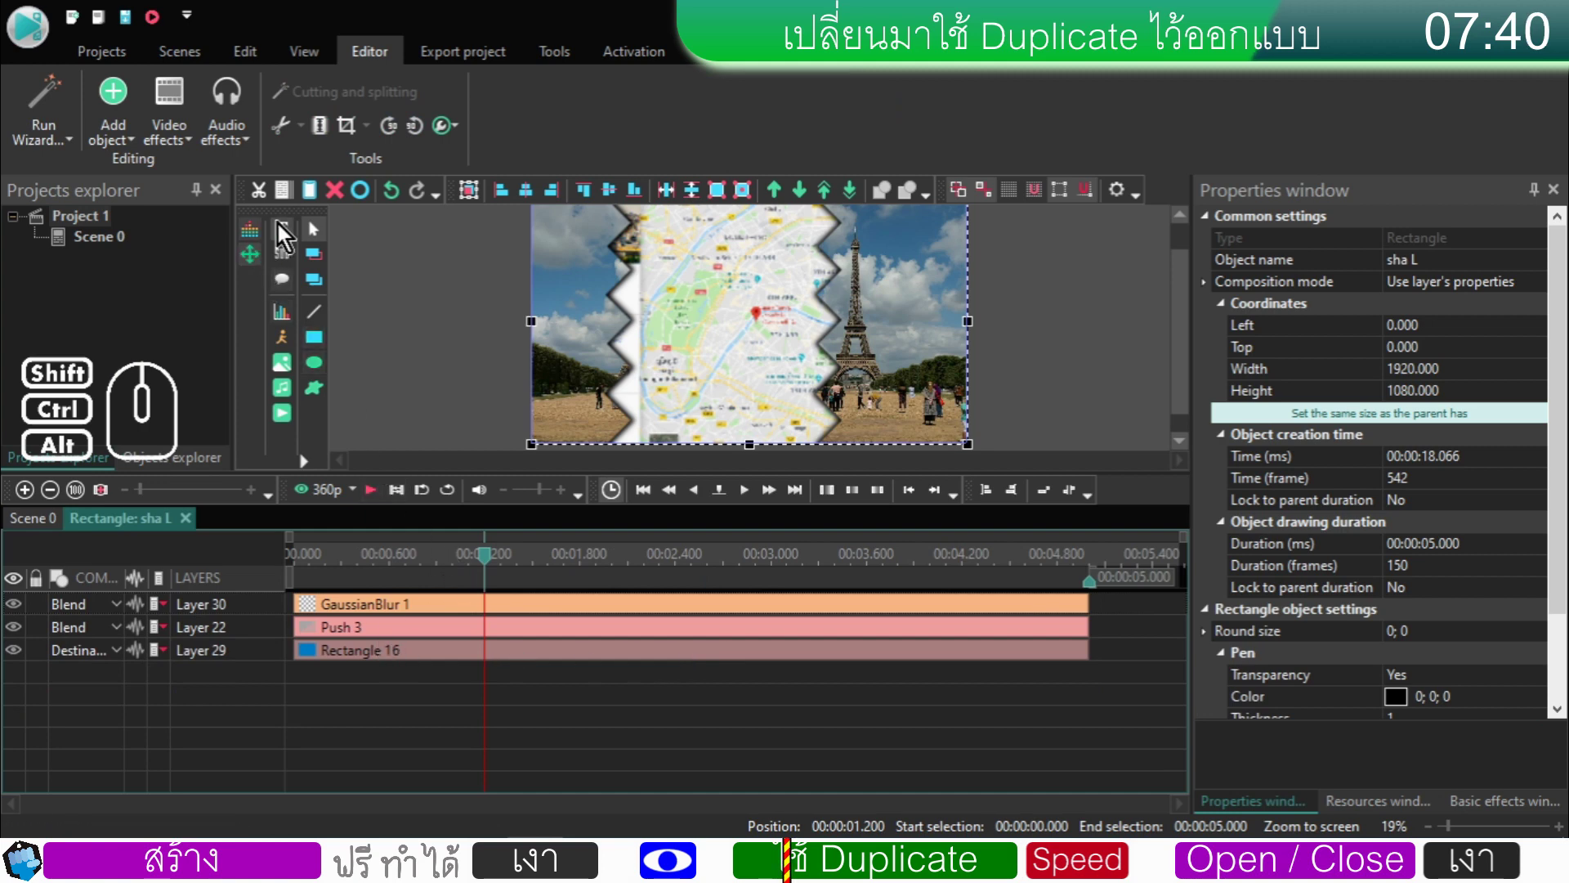
click(318, 199)
click(265, 615)
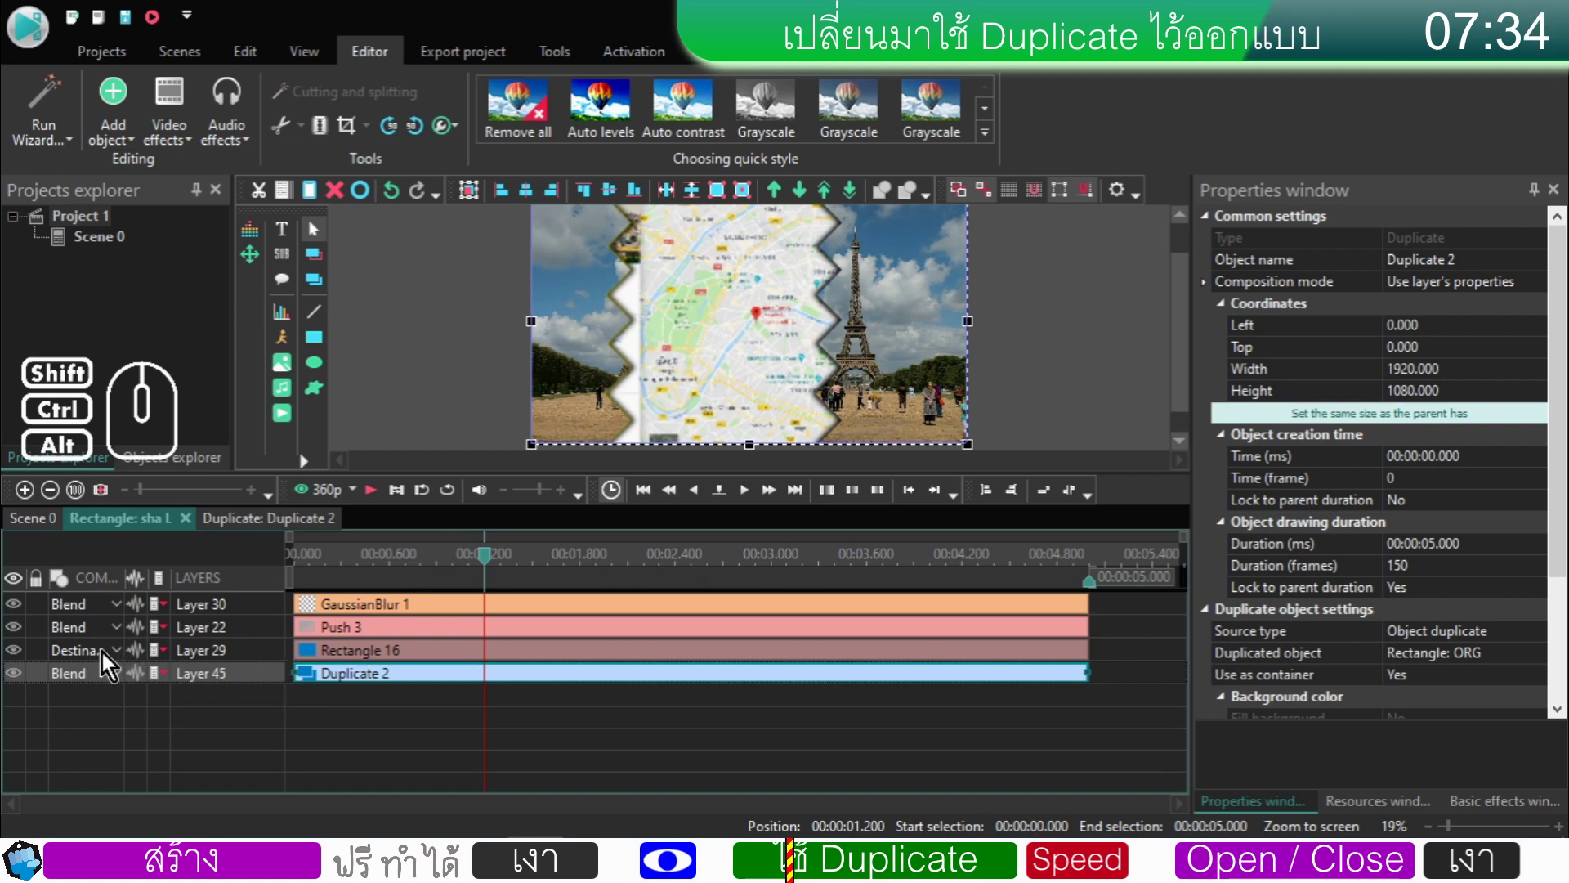
click(102, 680)
click(213, 332)
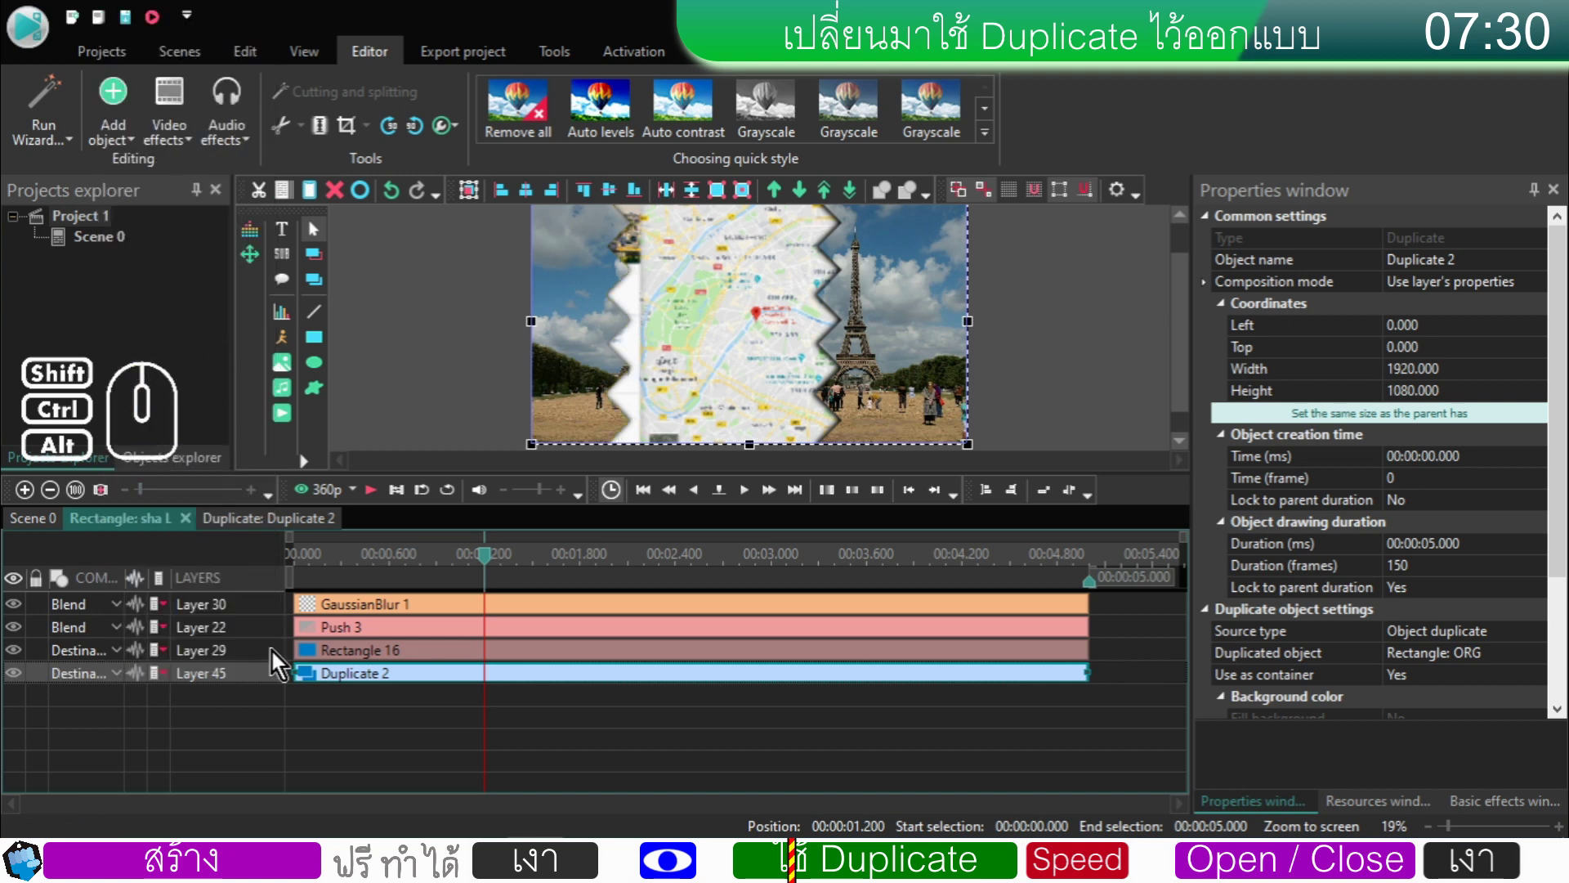
- Delete Rectangle 16 from sha L and review Duplicate 2's properties
click(321, 659)
right_click(320, 660)
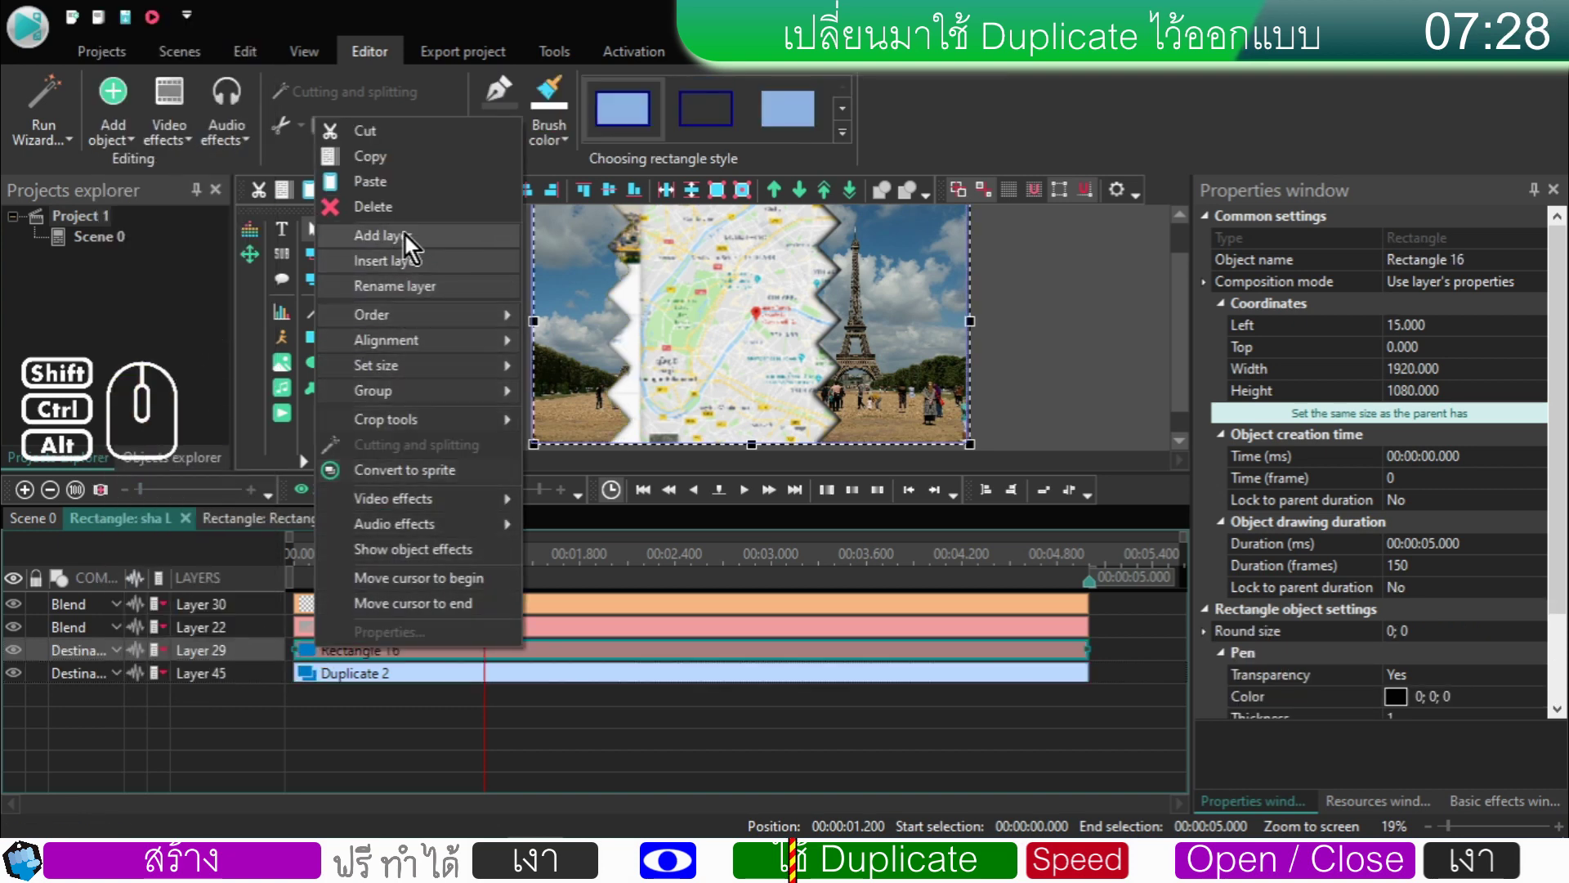
click(409, 220)
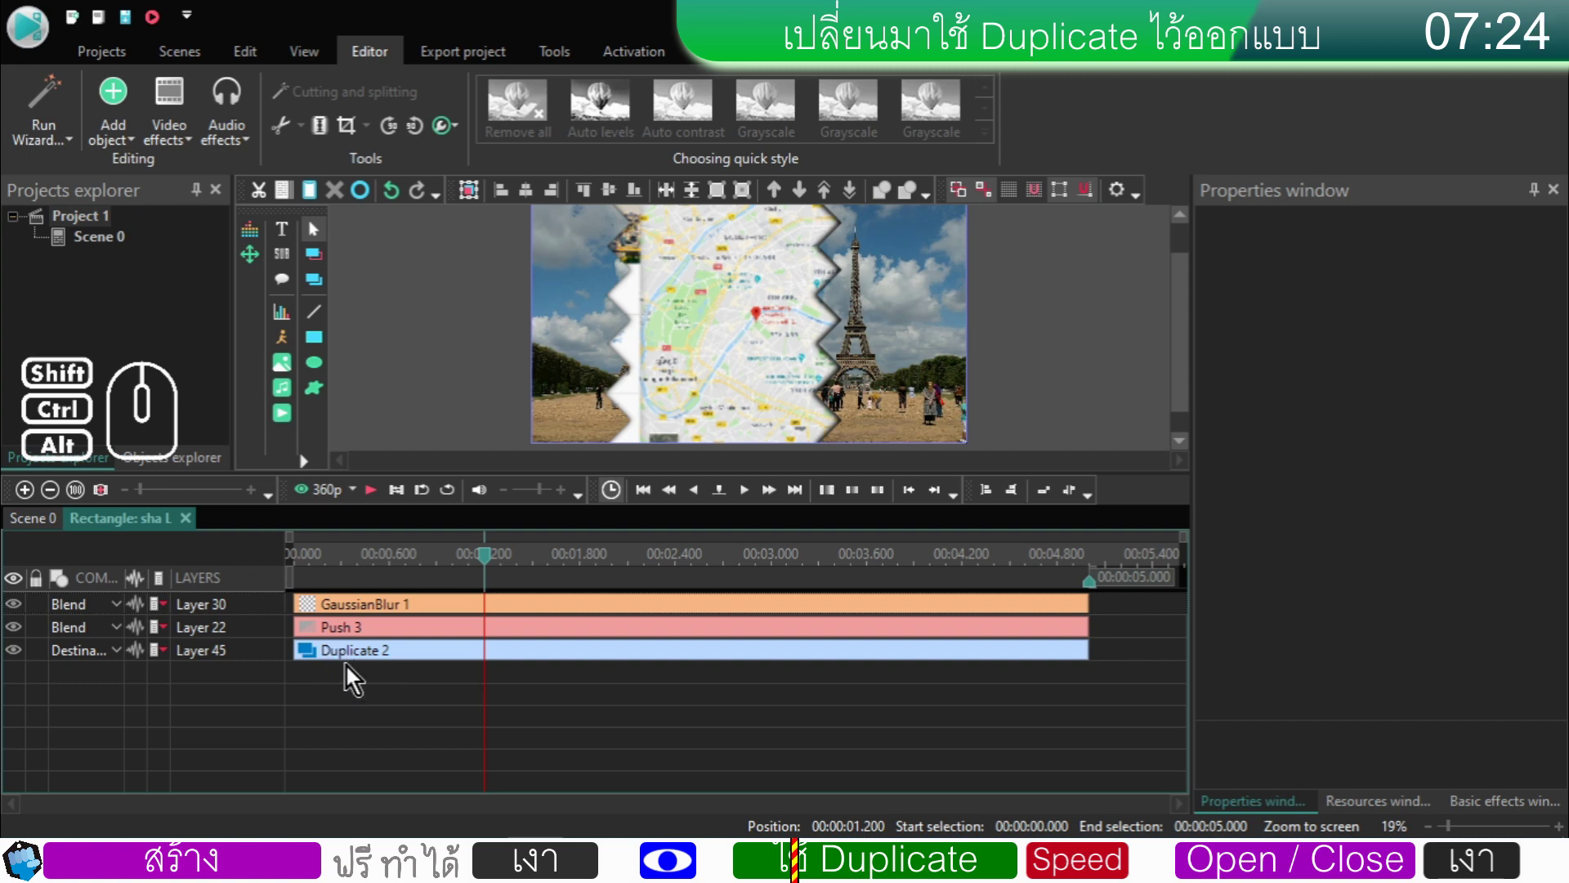
click(352, 678)
click(357, 664)
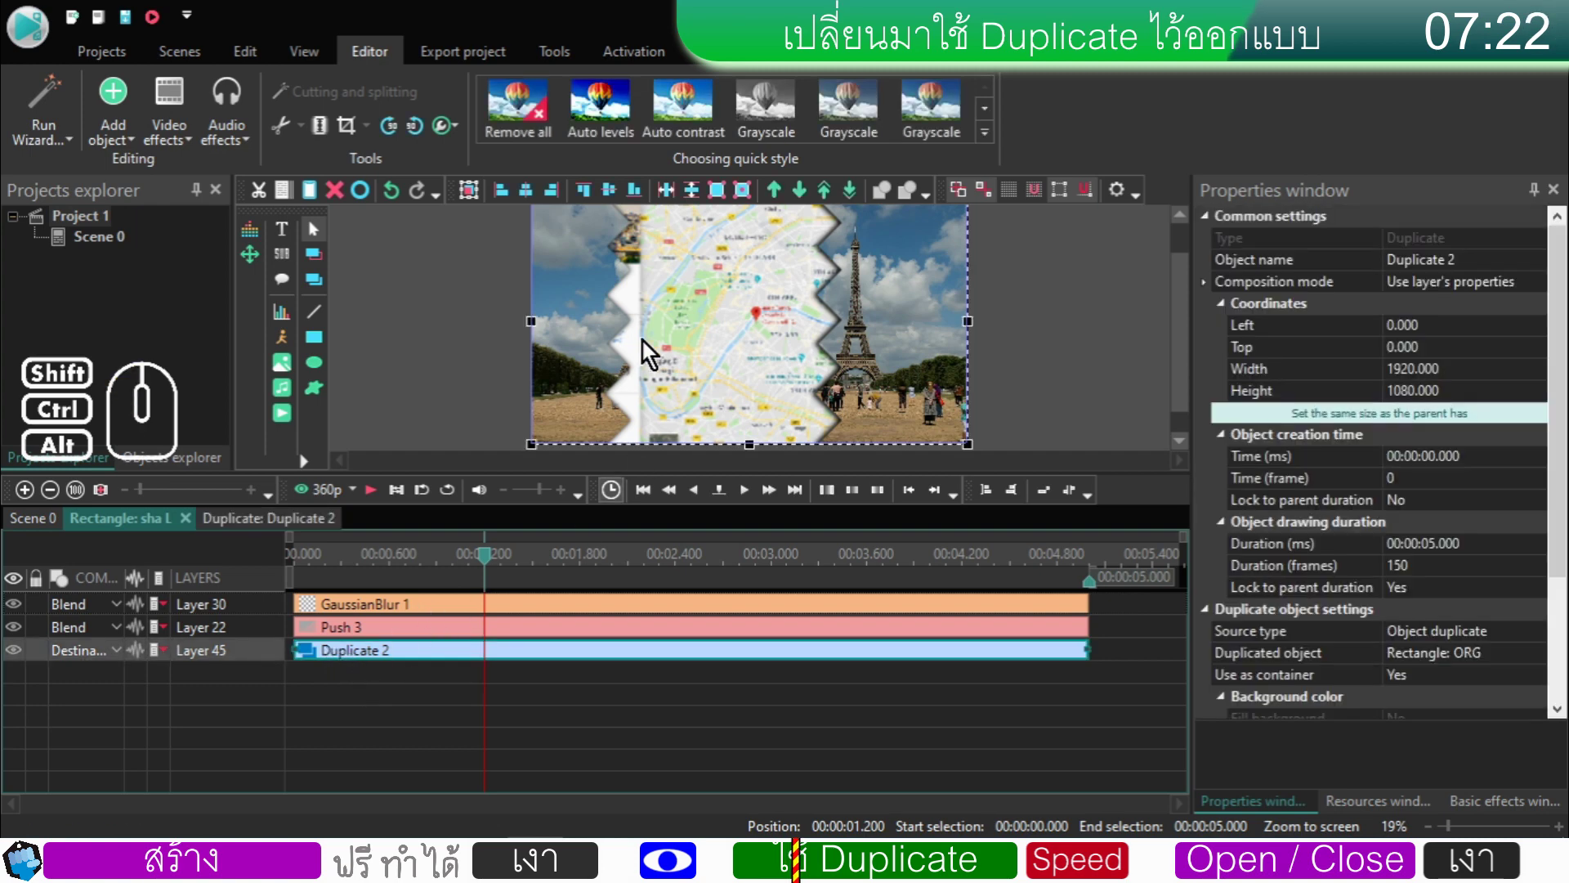
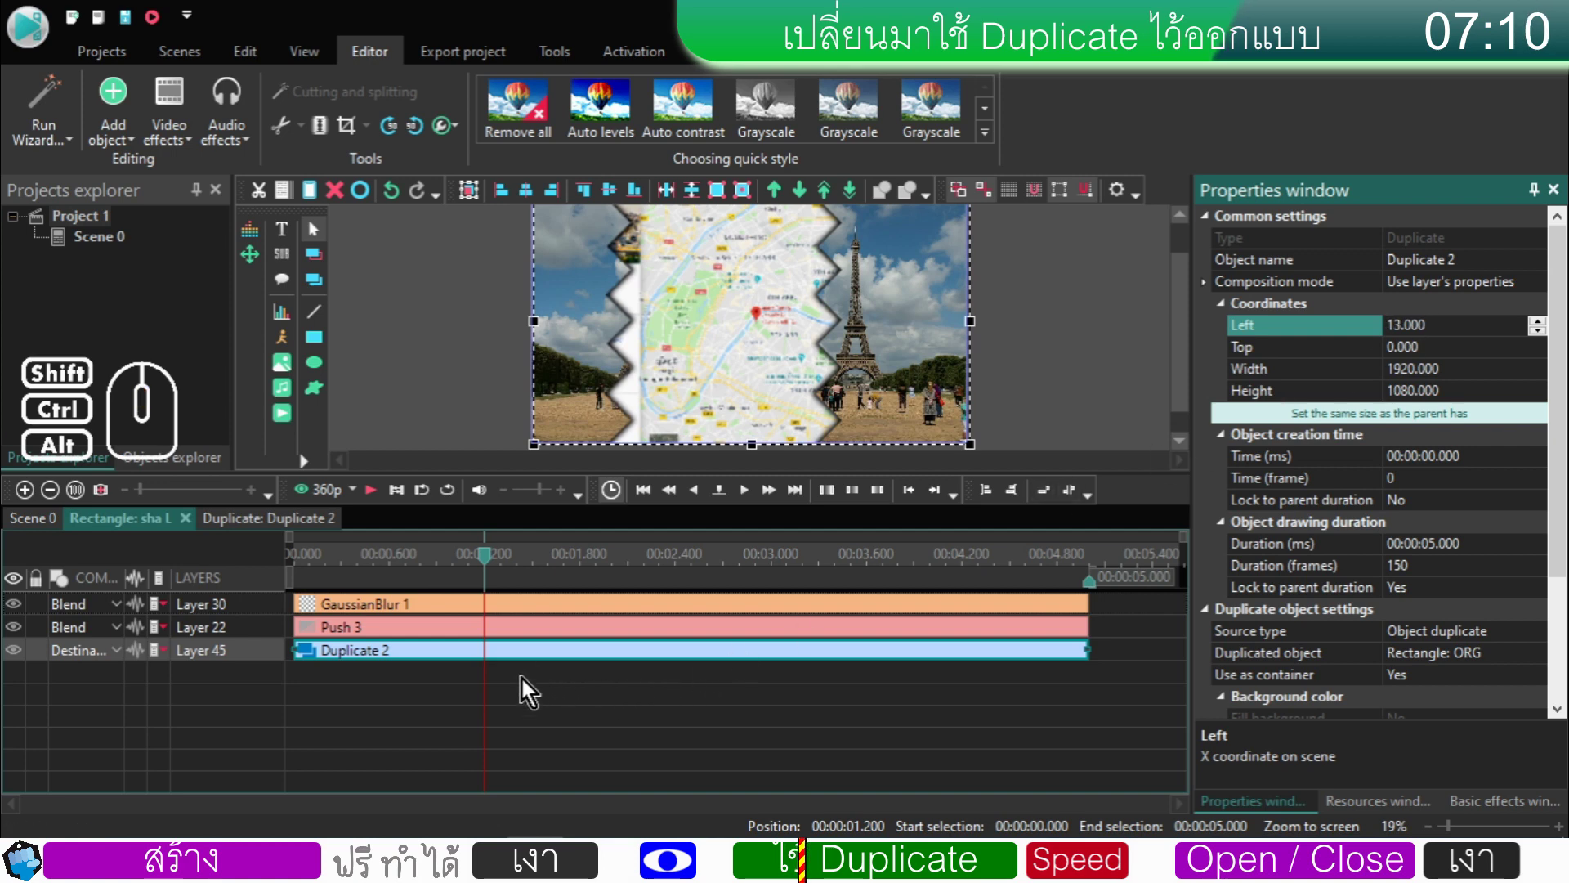
click(527, 683)
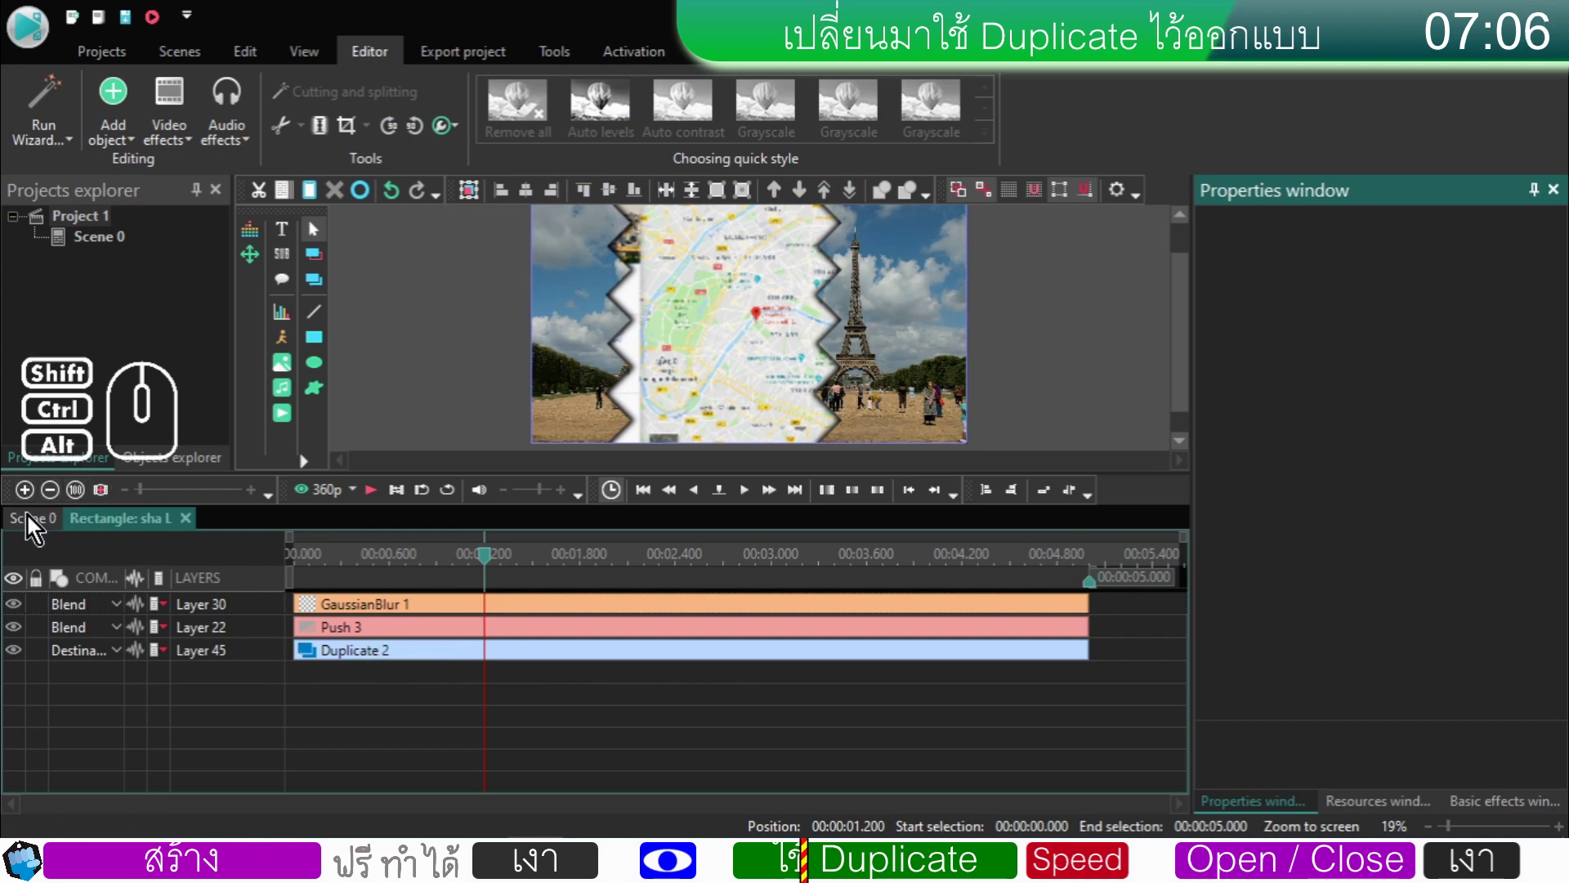
- Inside sha R, add another duplicate object, Duplicate 3
click(29, 525)
double_click(727, 683)
click(316, 199)
- Move Duplicate 3 to the bottom layer, set it to Destination out and give it Left −15
click(269, 612)
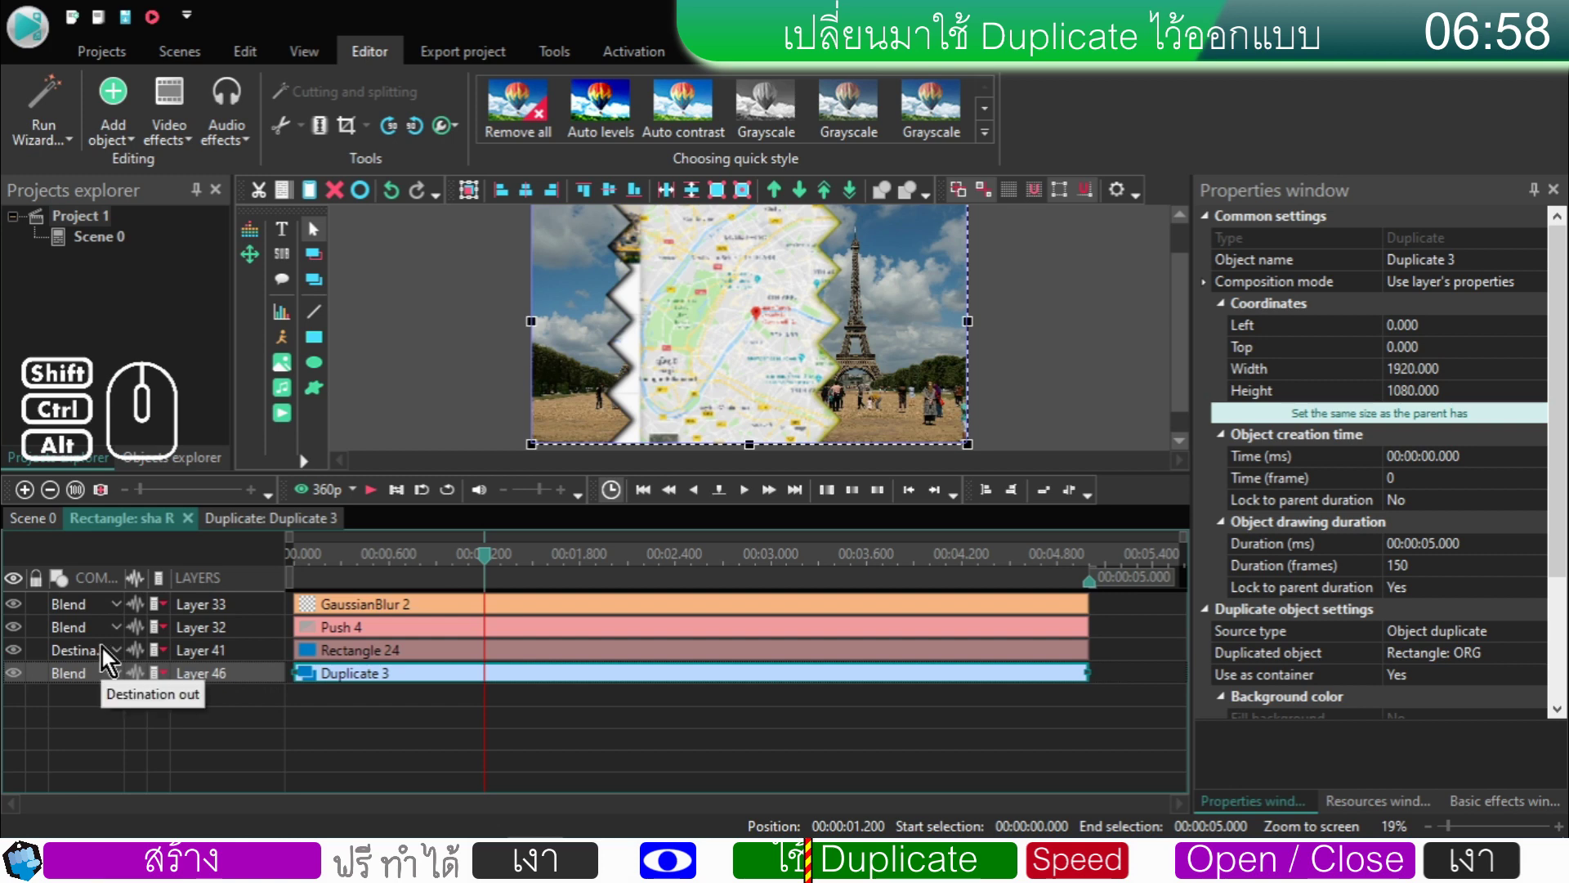
click(107, 674)
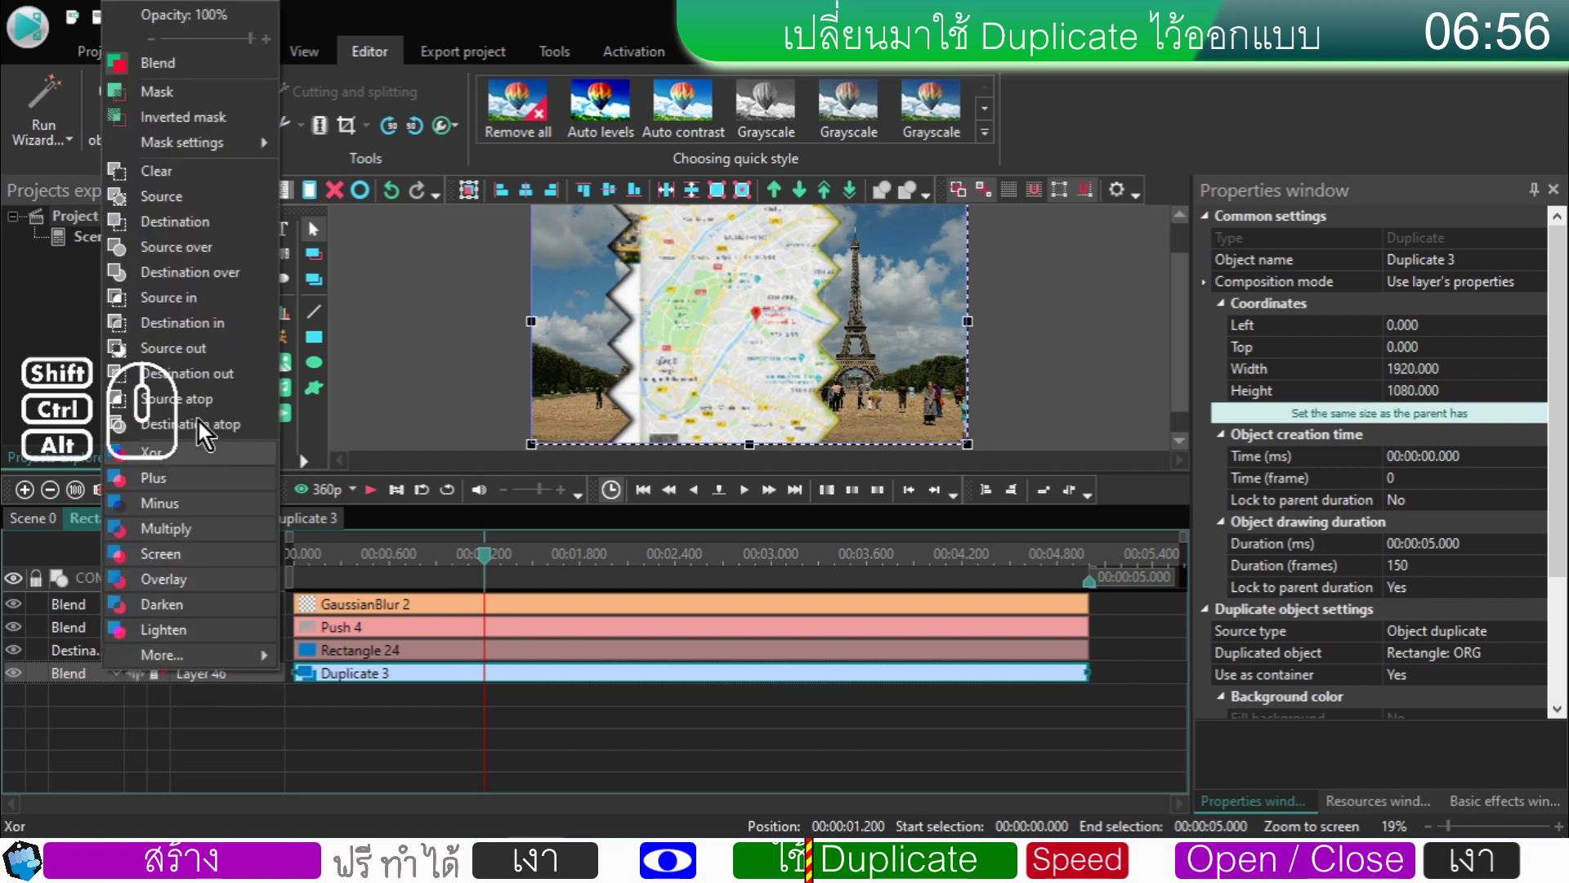
click(203, 375)
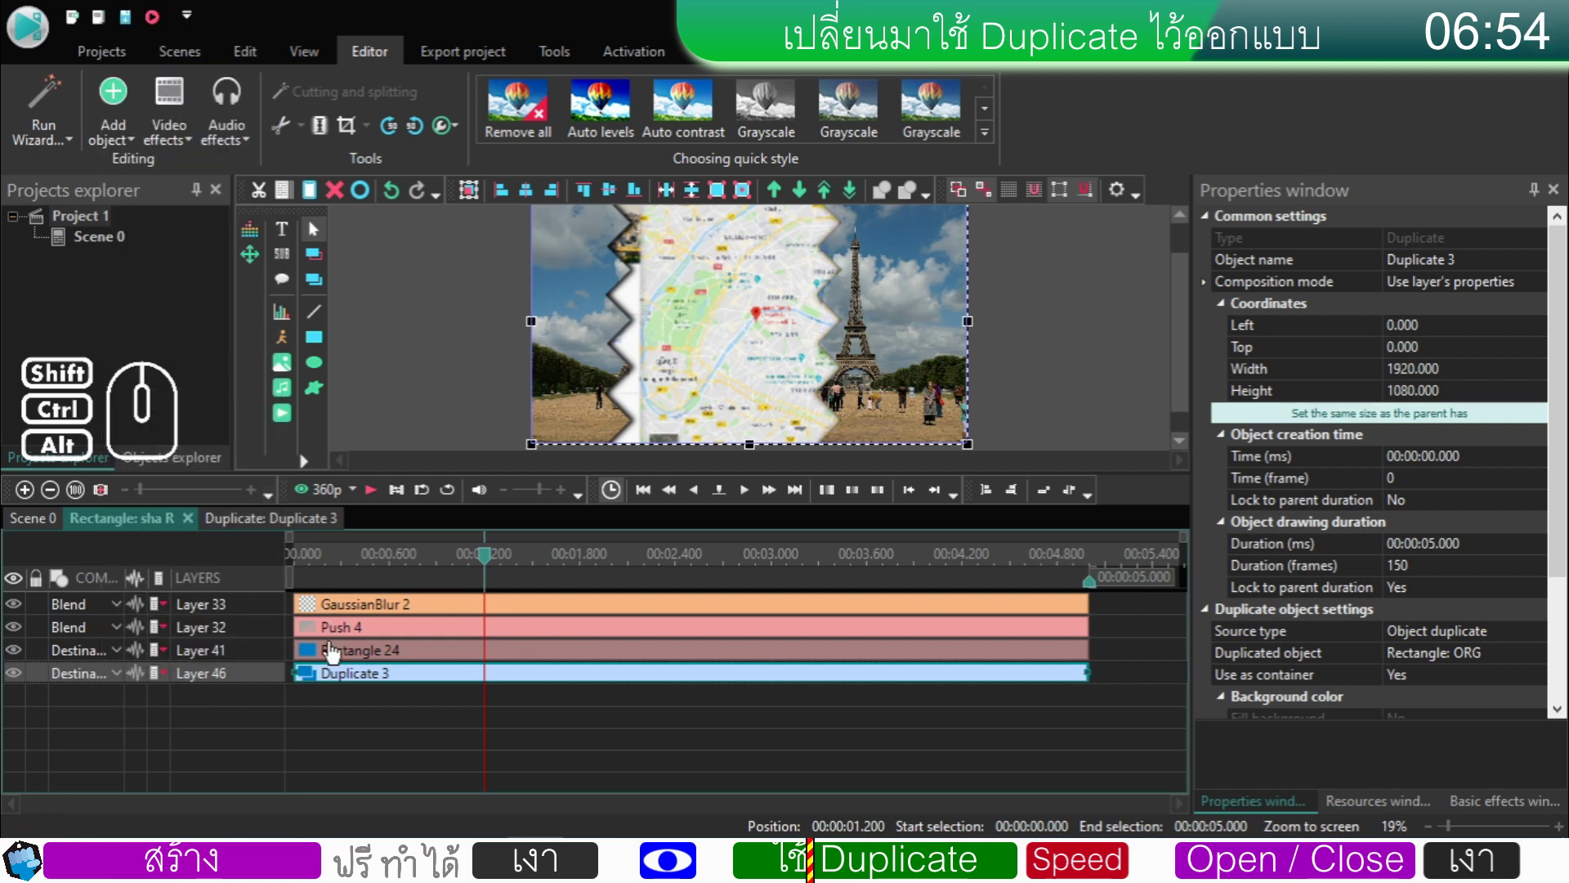
click(330, 660)
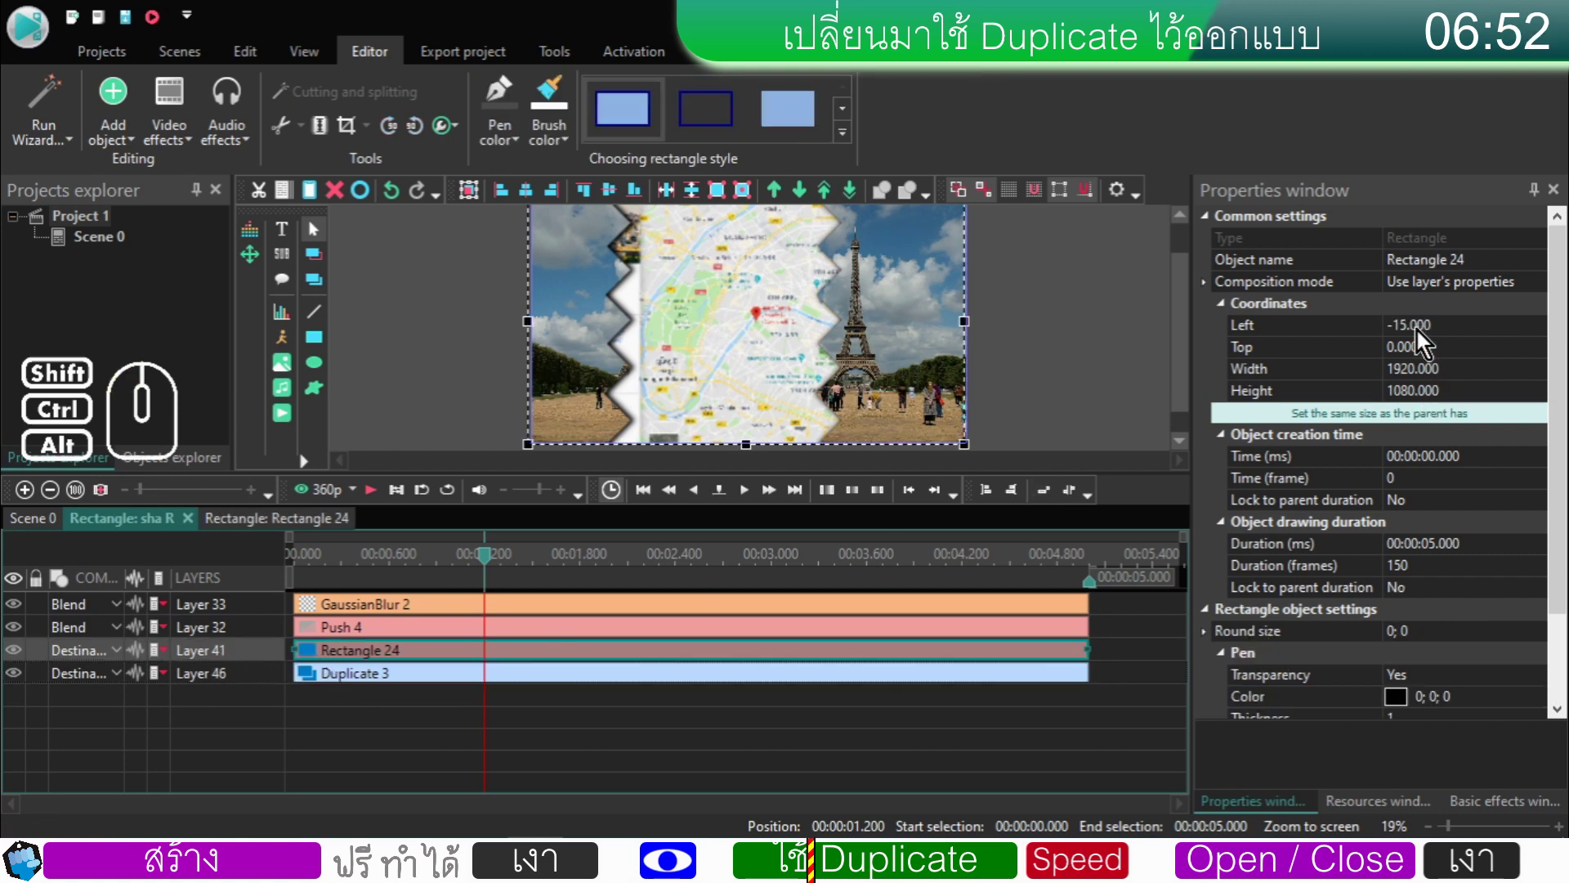
click(393, 686)
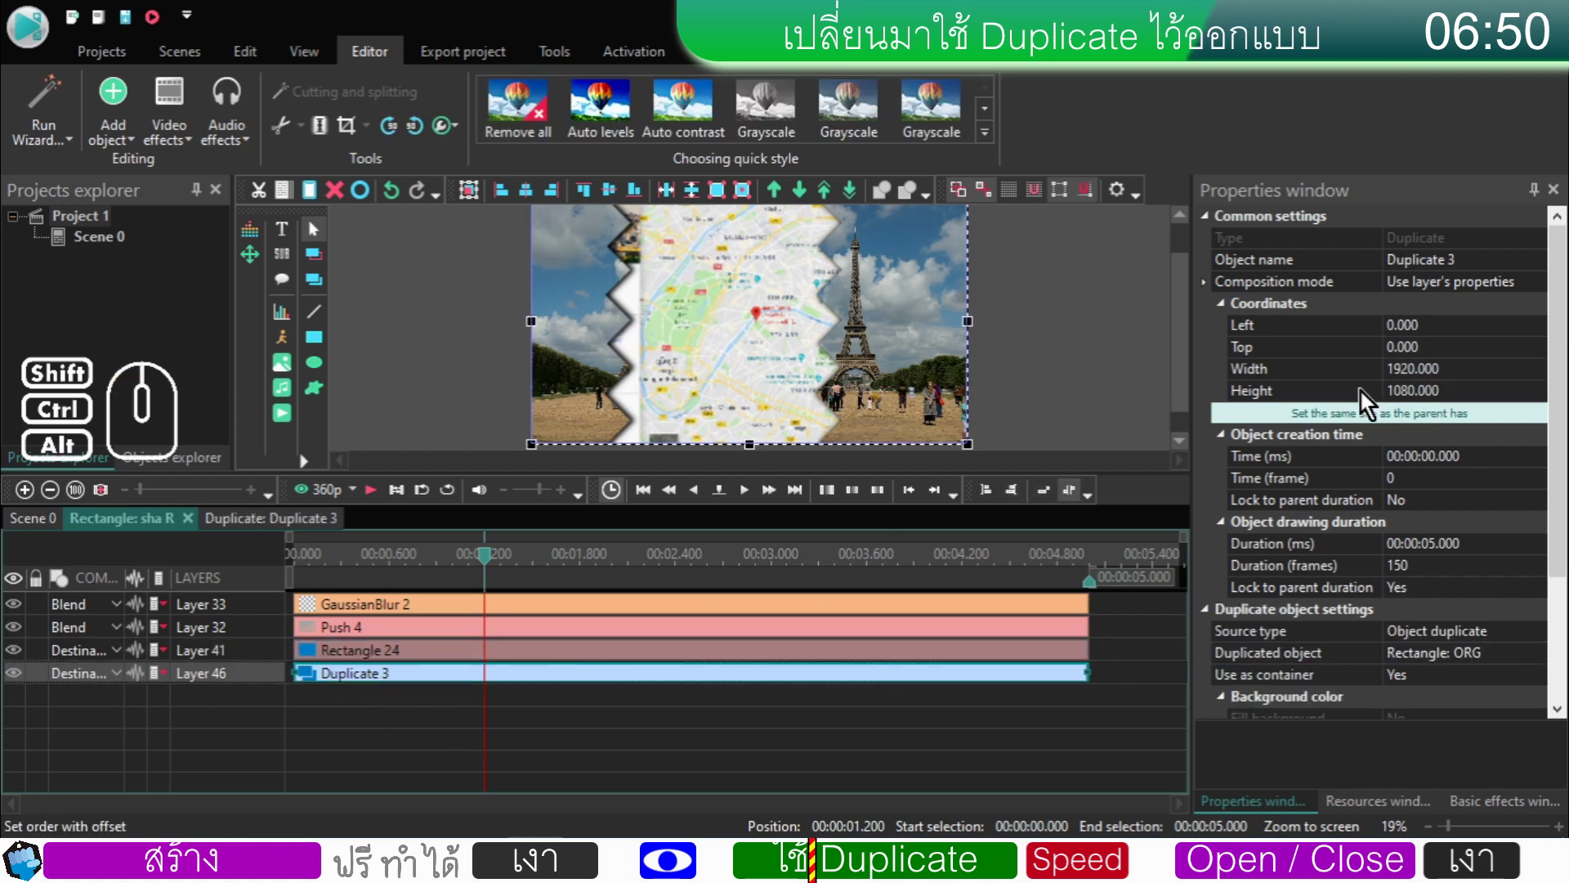
click(1427, 332)
drag(1439, 322, 1278, 348)
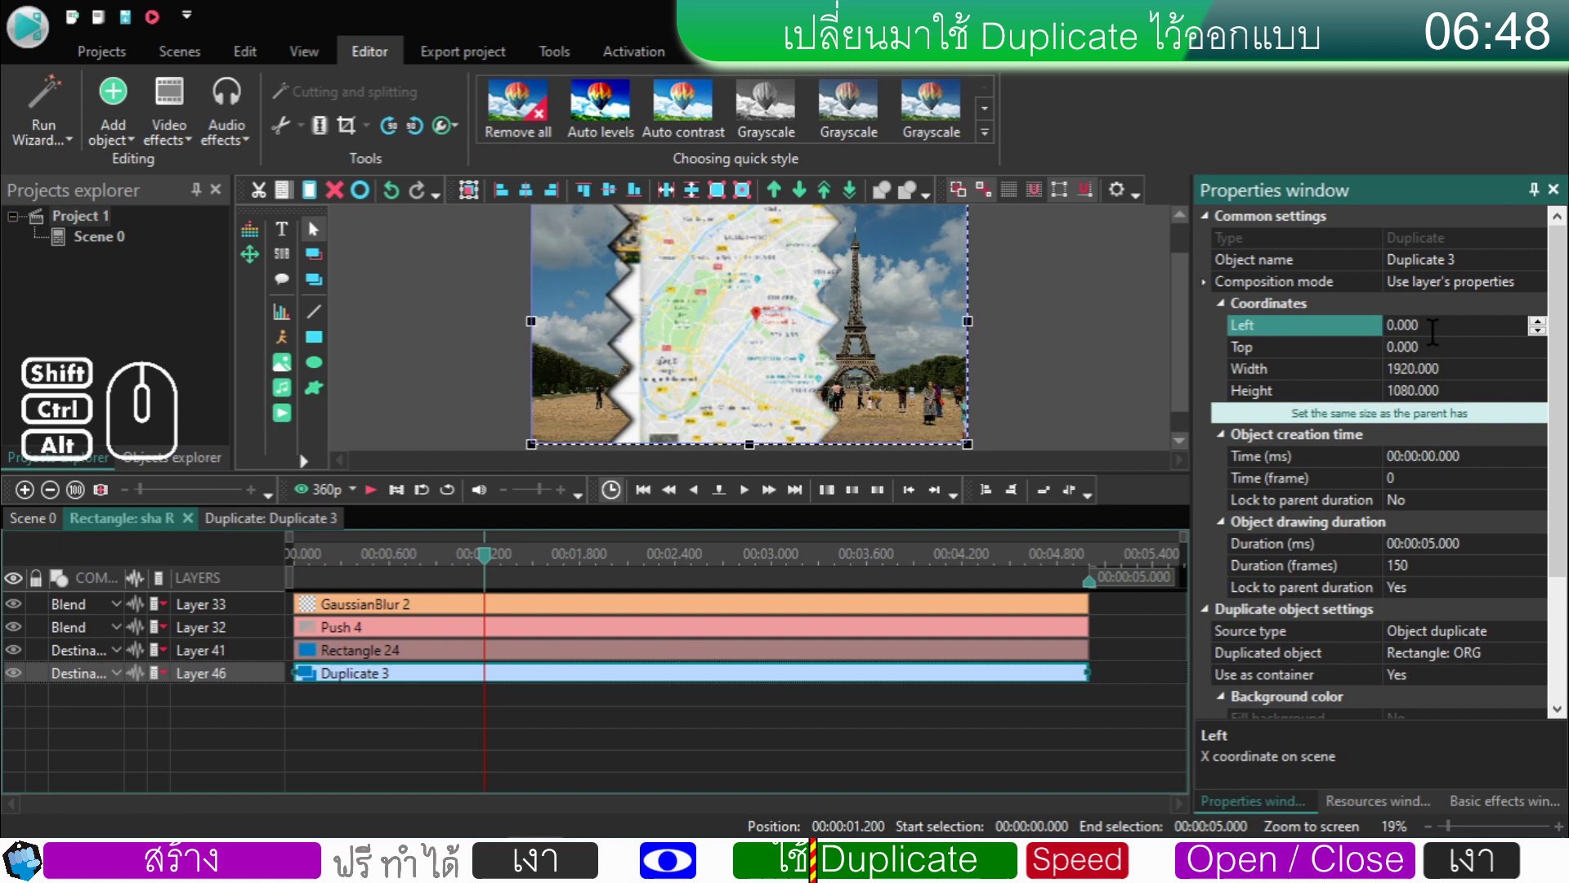
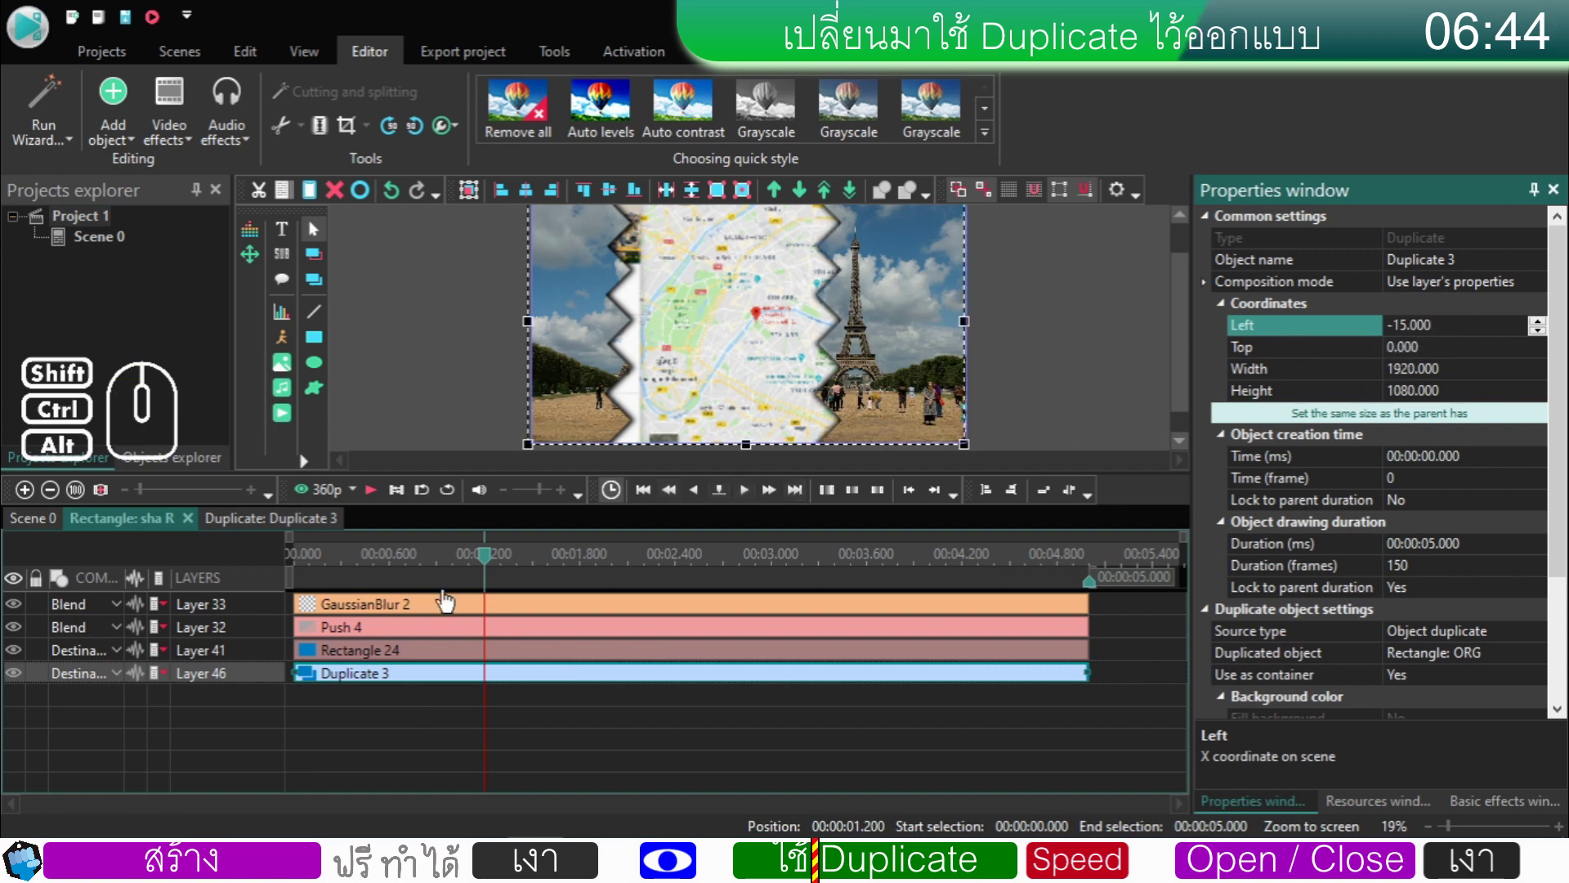
- Delete the Rectangle 24 layer from sha R
click(411, 654)
right_click(412, 654)
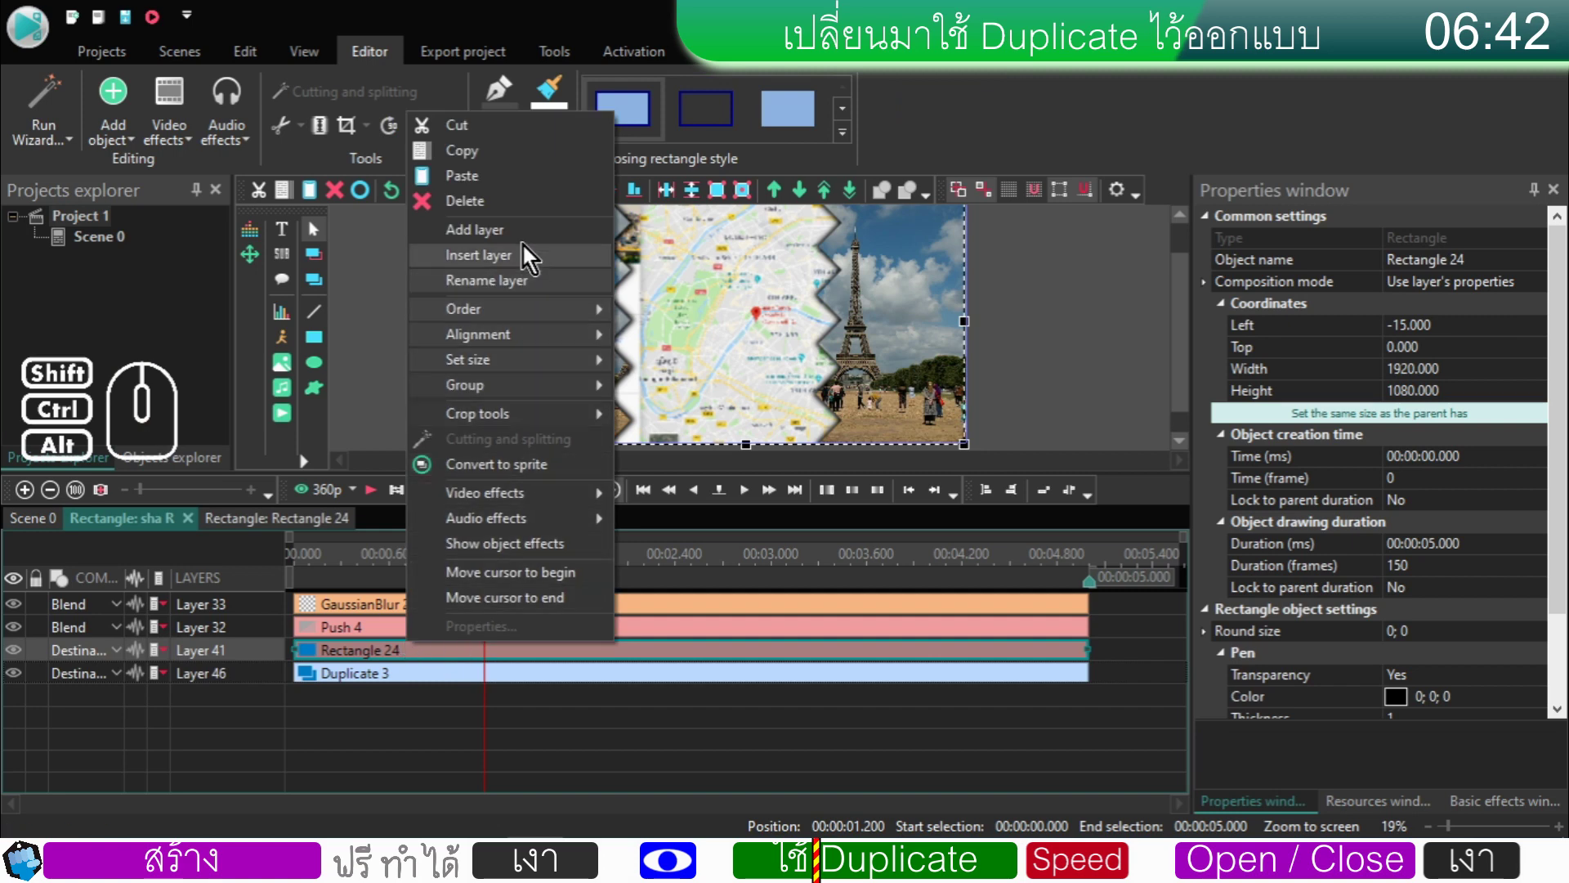
click(530, 217)
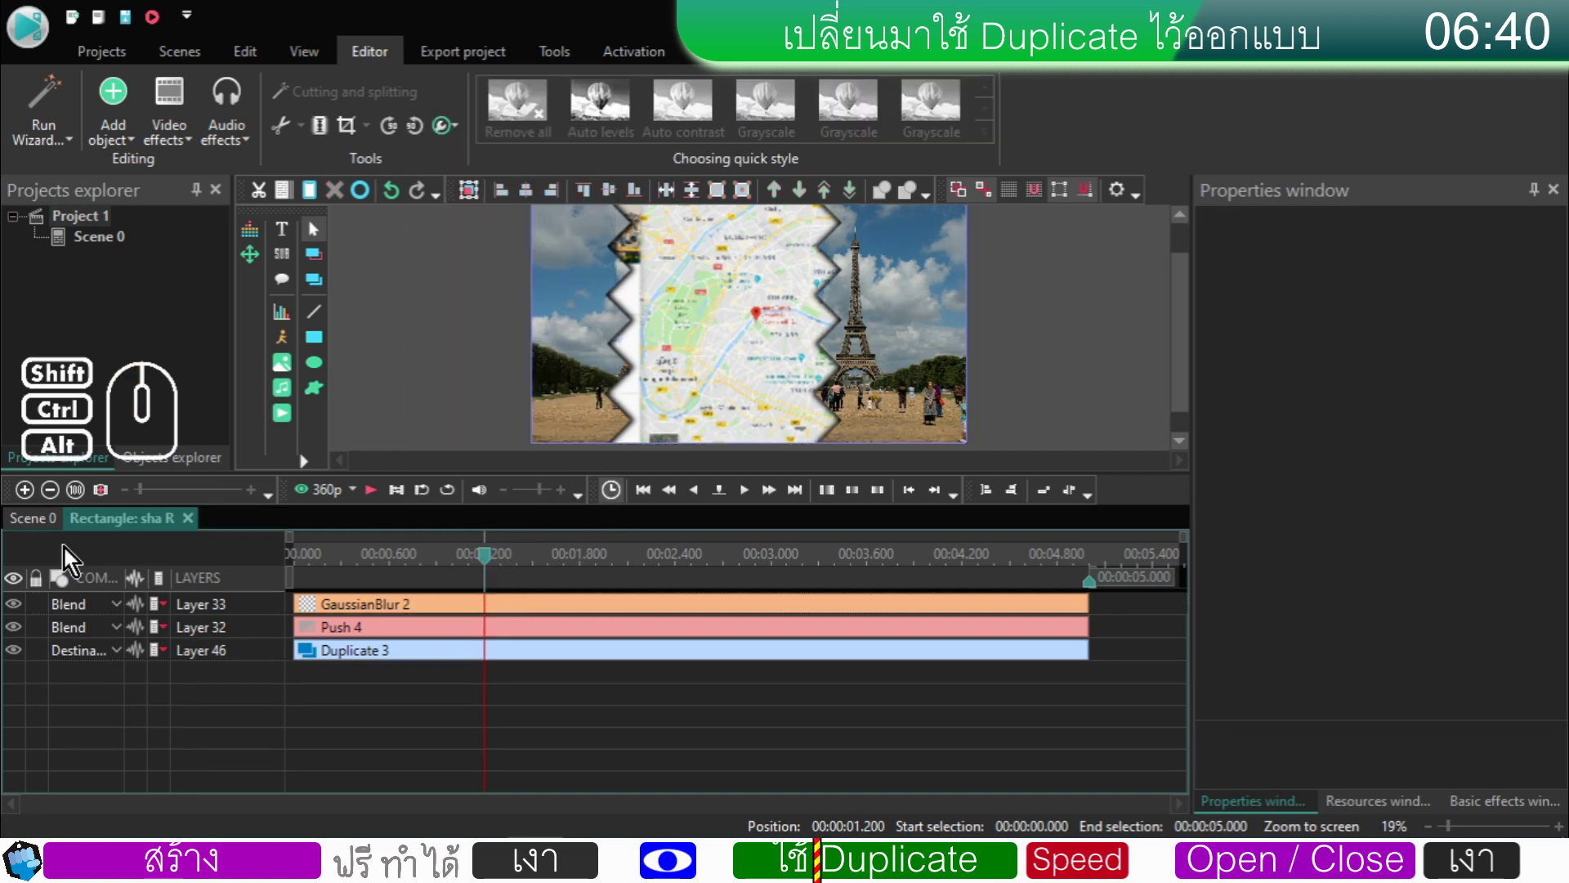
- From Scene 0, enter the Eiffel video object and open the ORG group with its six rectangles
click(44, 527)
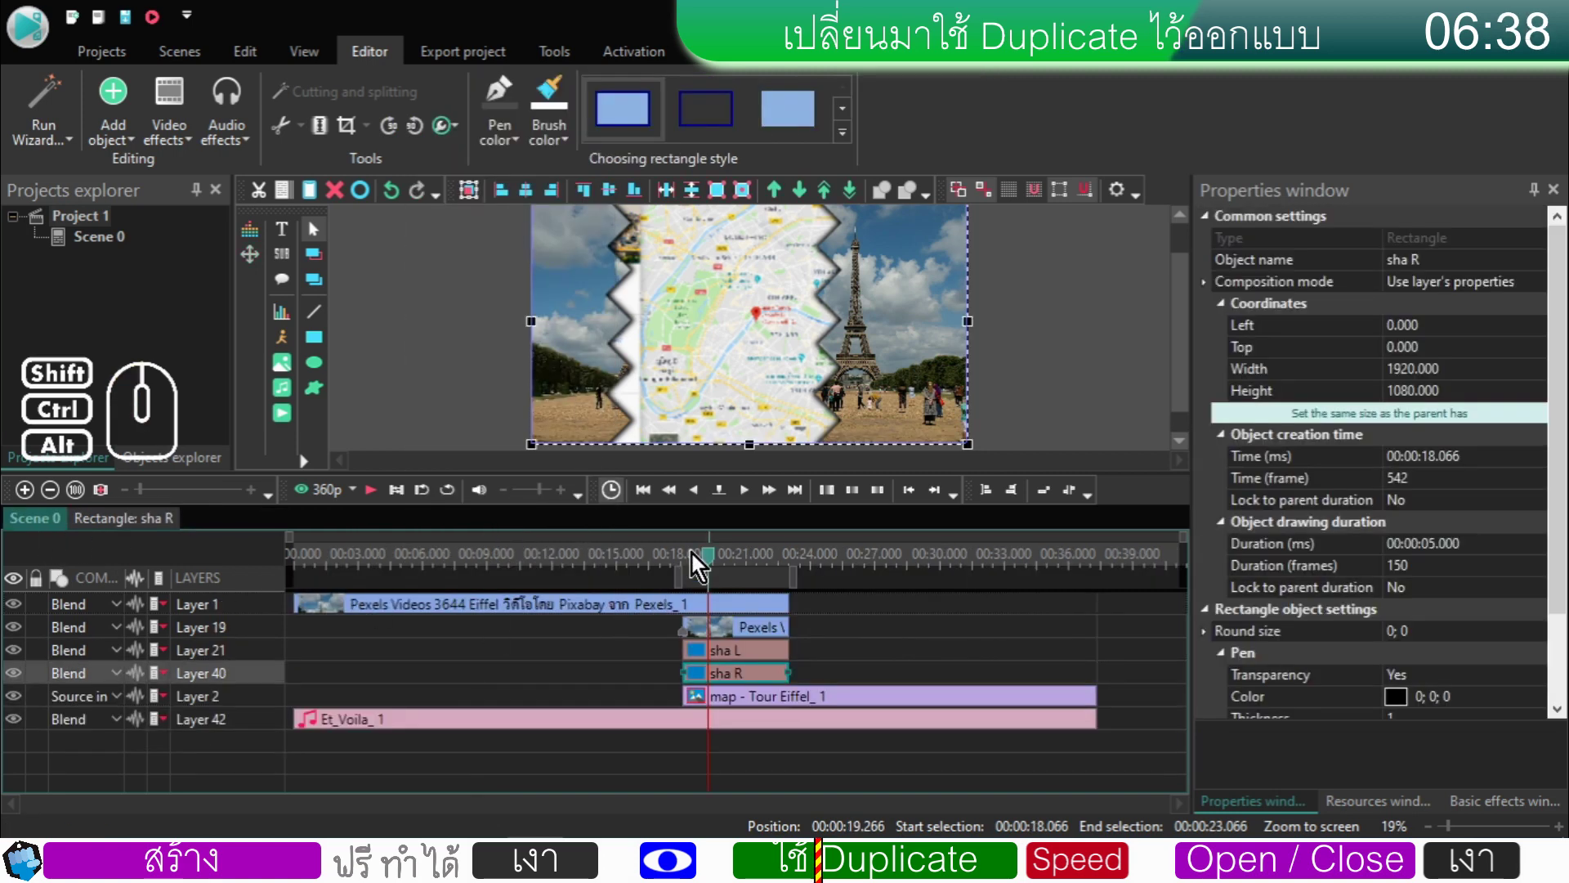
click(697, 563)
click(378, 499)
click(378, 499)
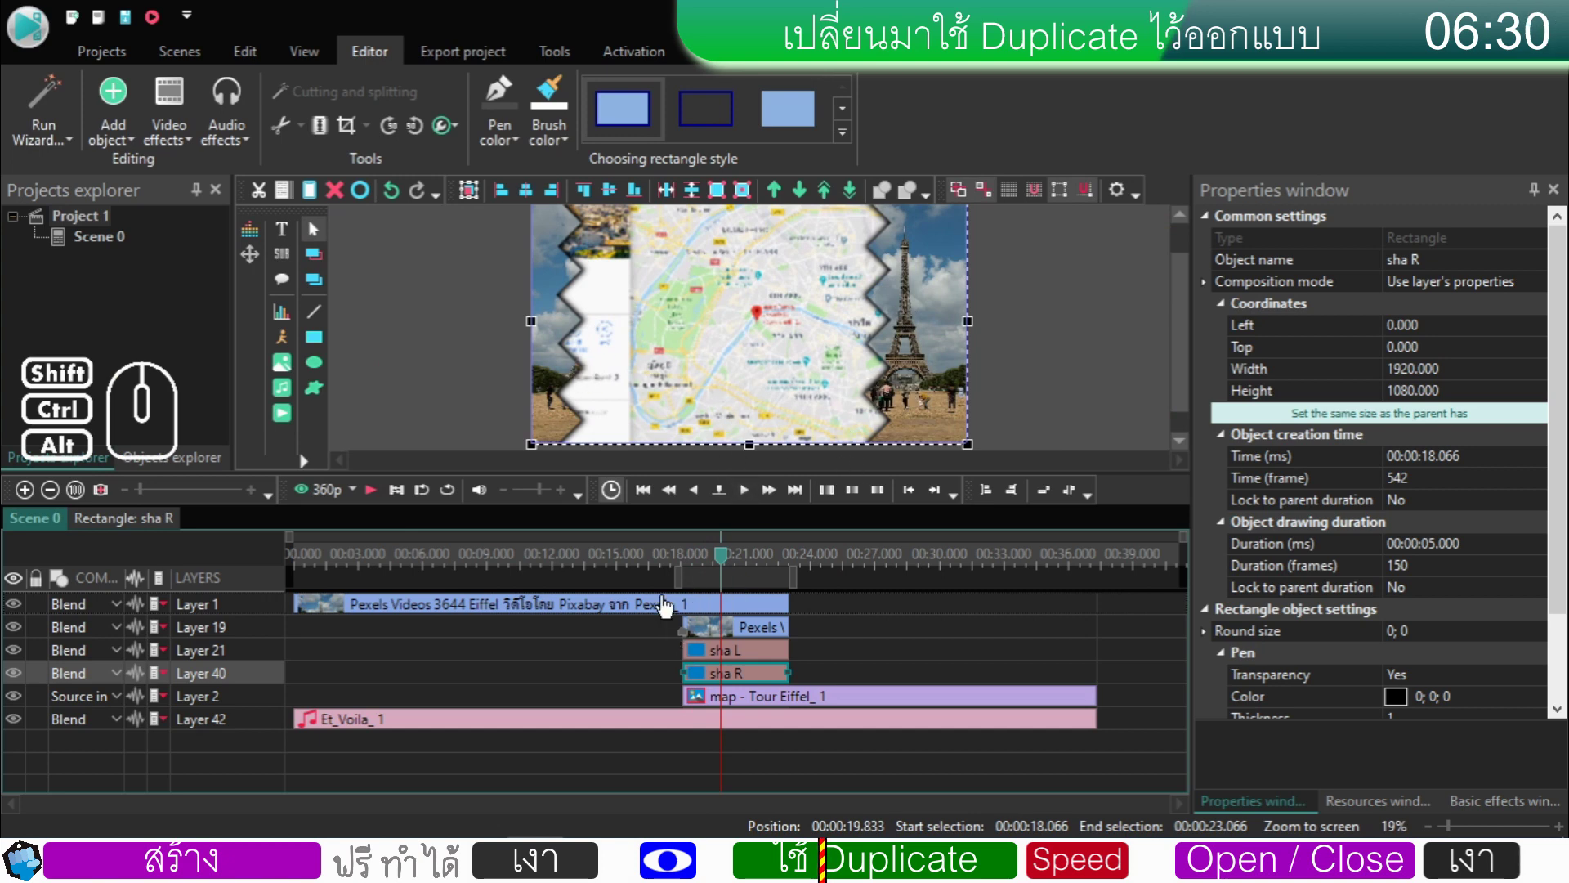
double_click(668, 606)
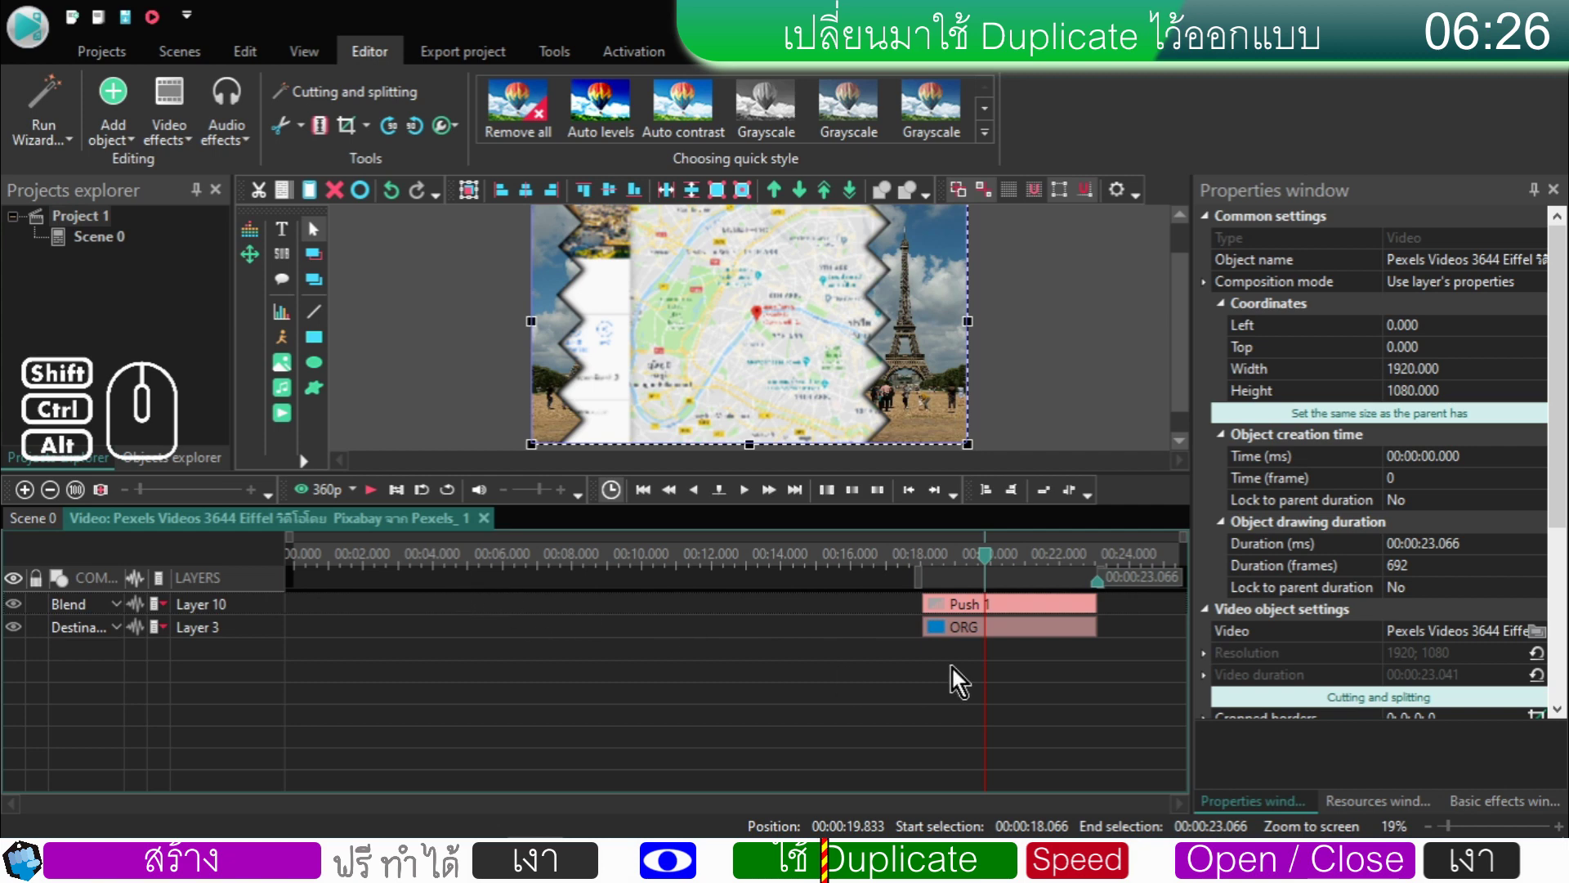
double_click(974, 642)
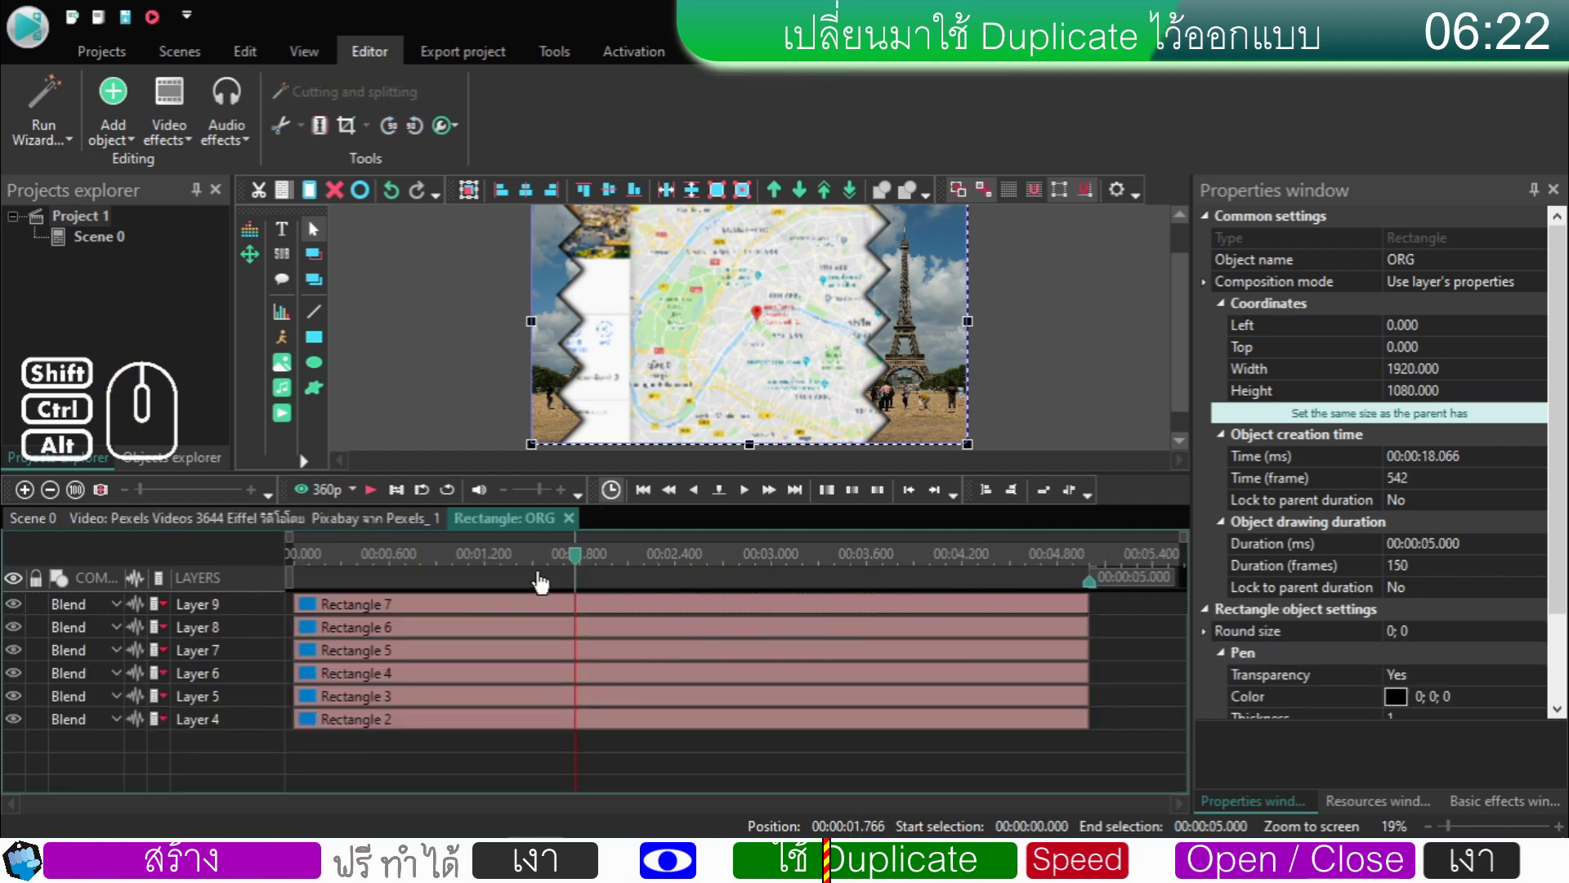
- At time 0, marquee-select all six ORG rectangles in the preview
drag(583, 569, 267, 595)
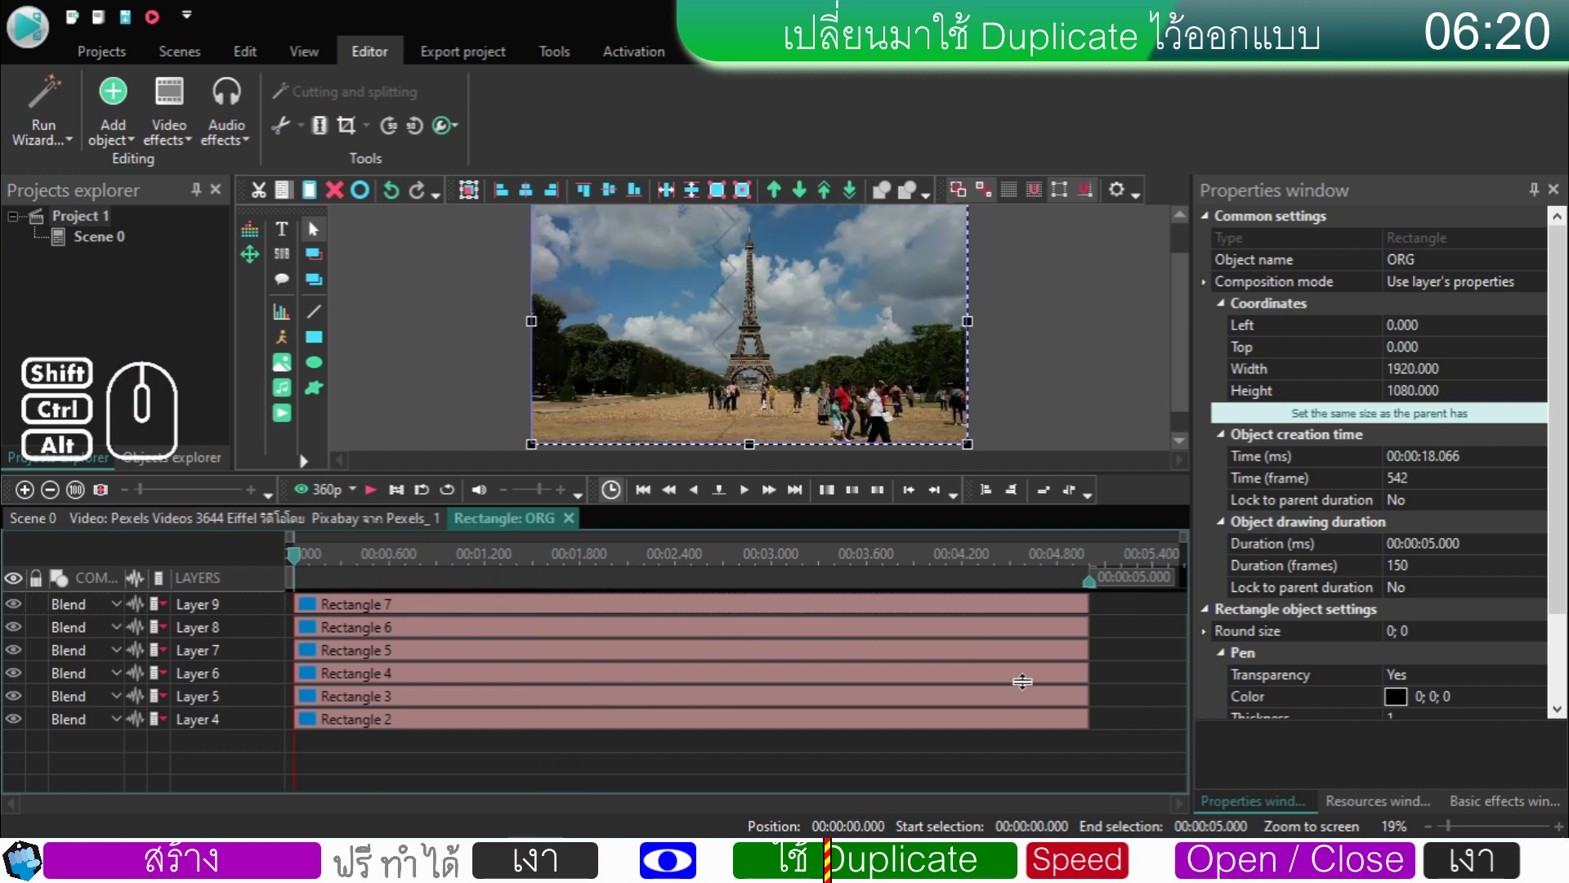
click(1124, 743)
drag(1125, 758, 934, 586)
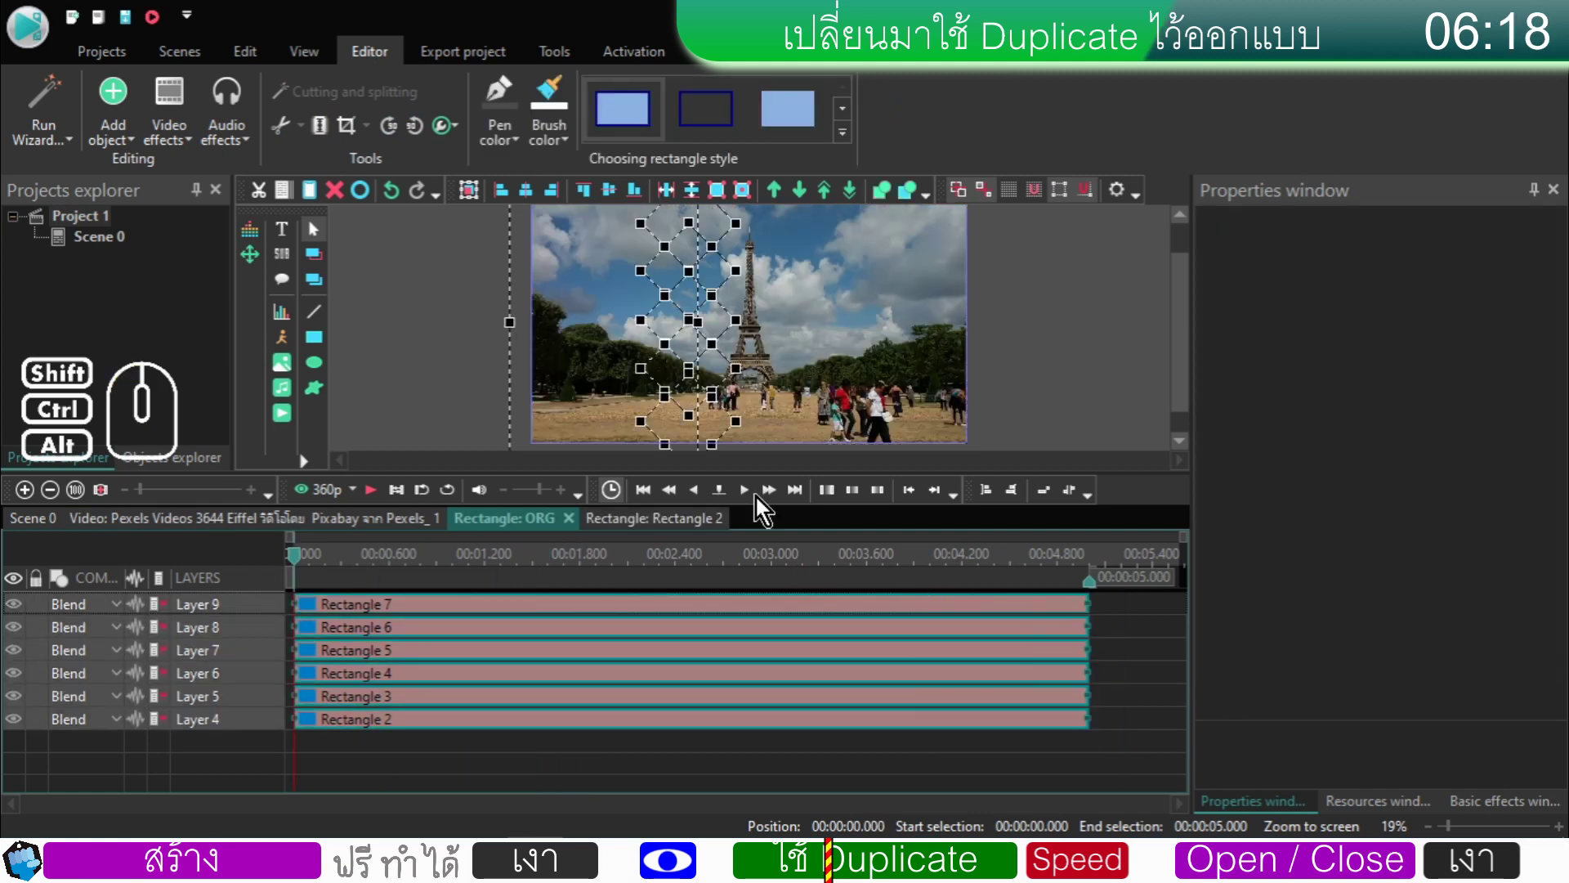
click(1117, 632)
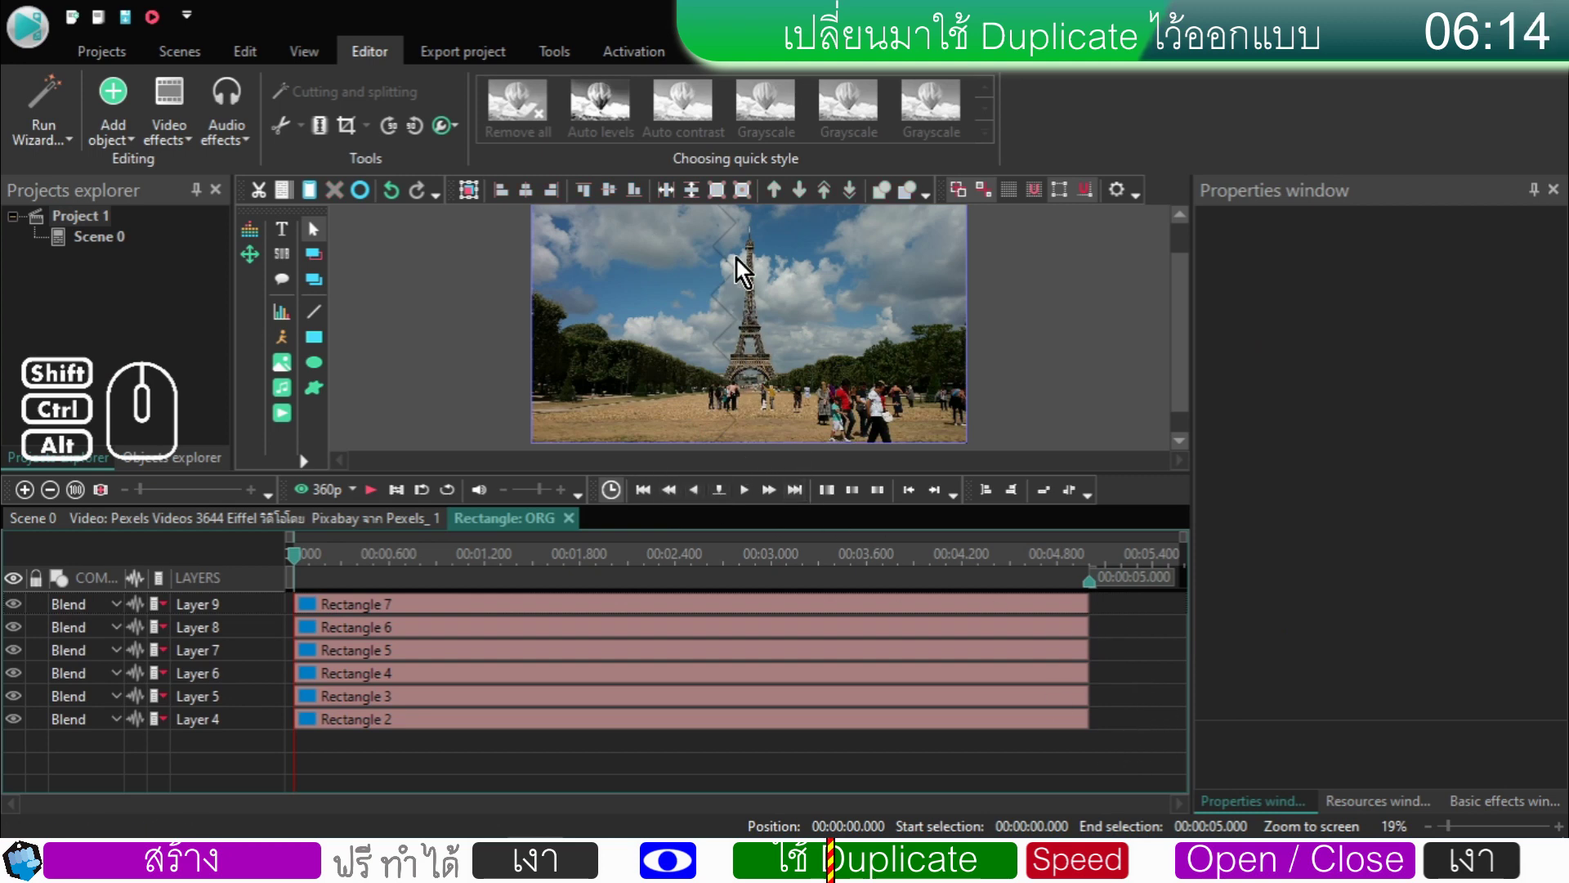
drag(1132, 769, 1038, 610)
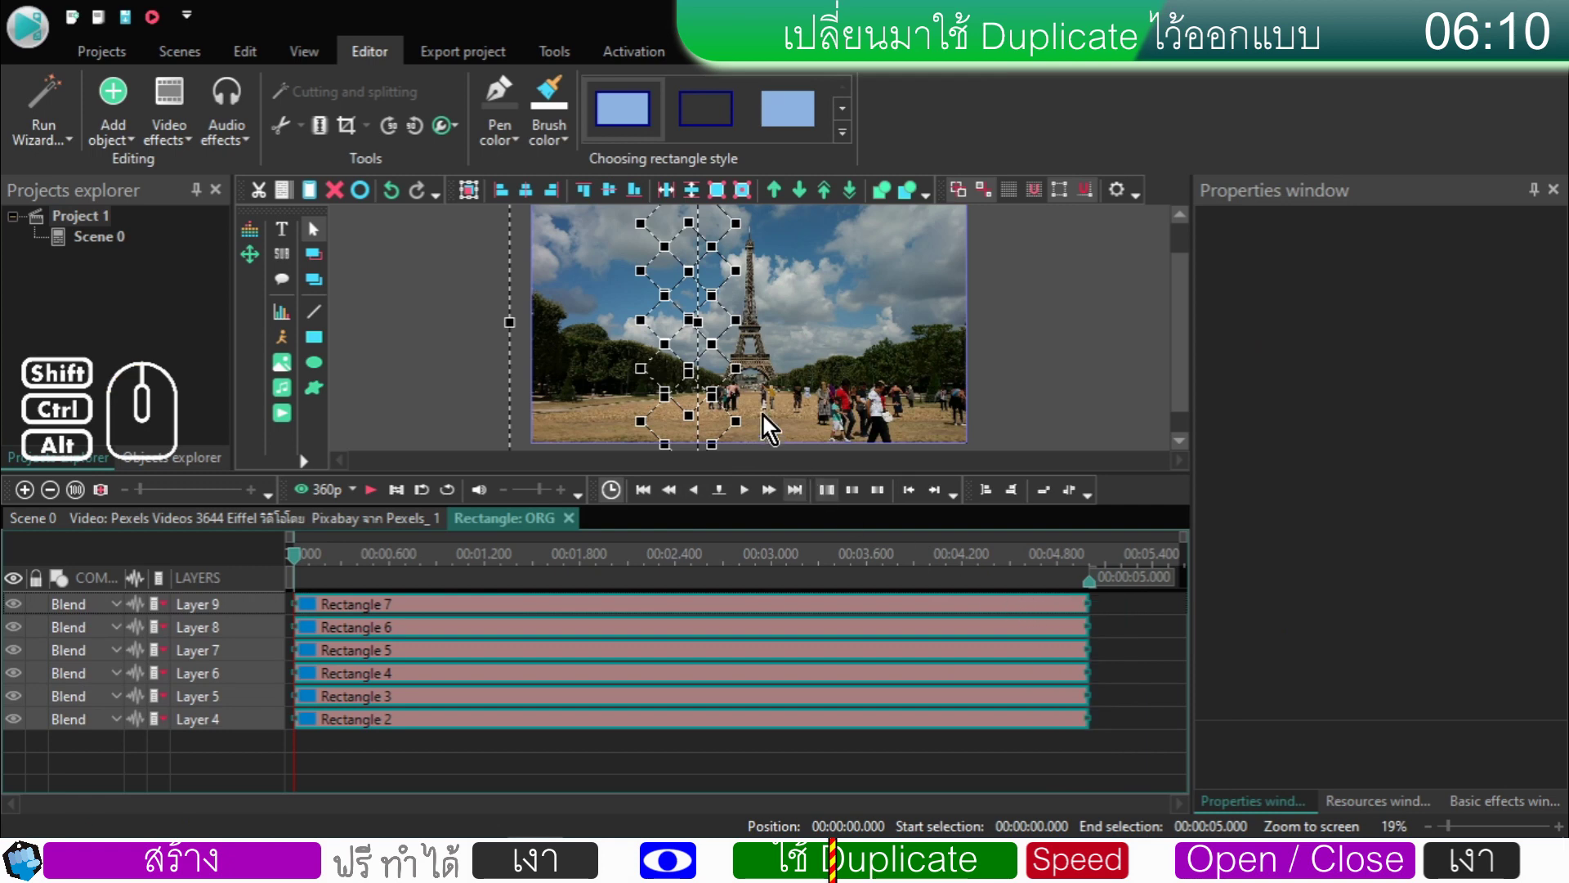
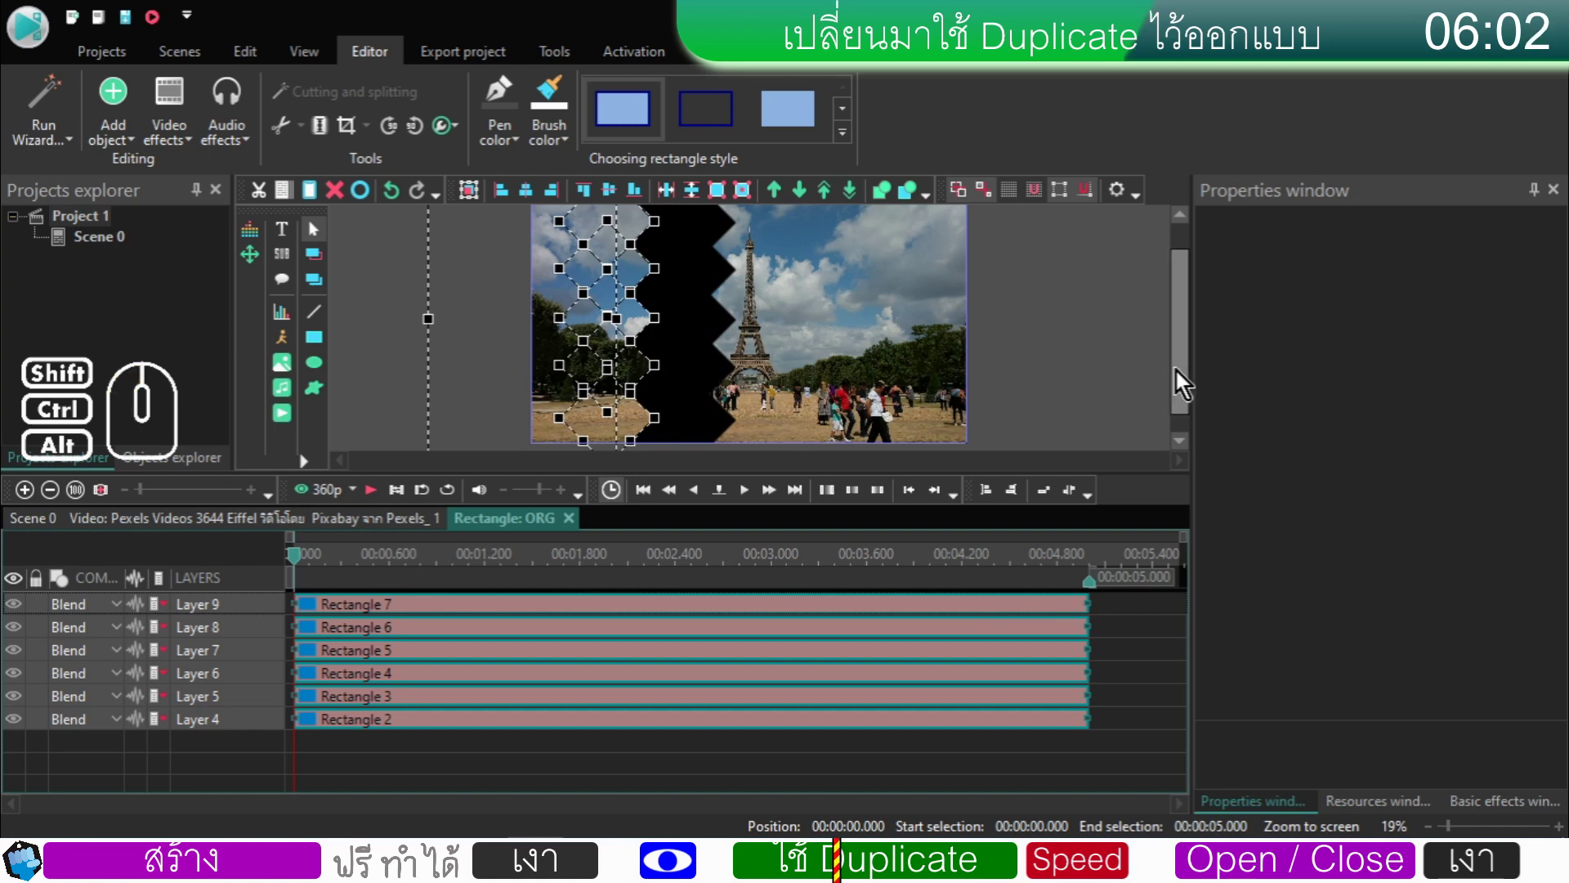
- Shift the rectangle staircase left to form the black zigzag band, then select all again
drag(1183, 376, 1177, 366)
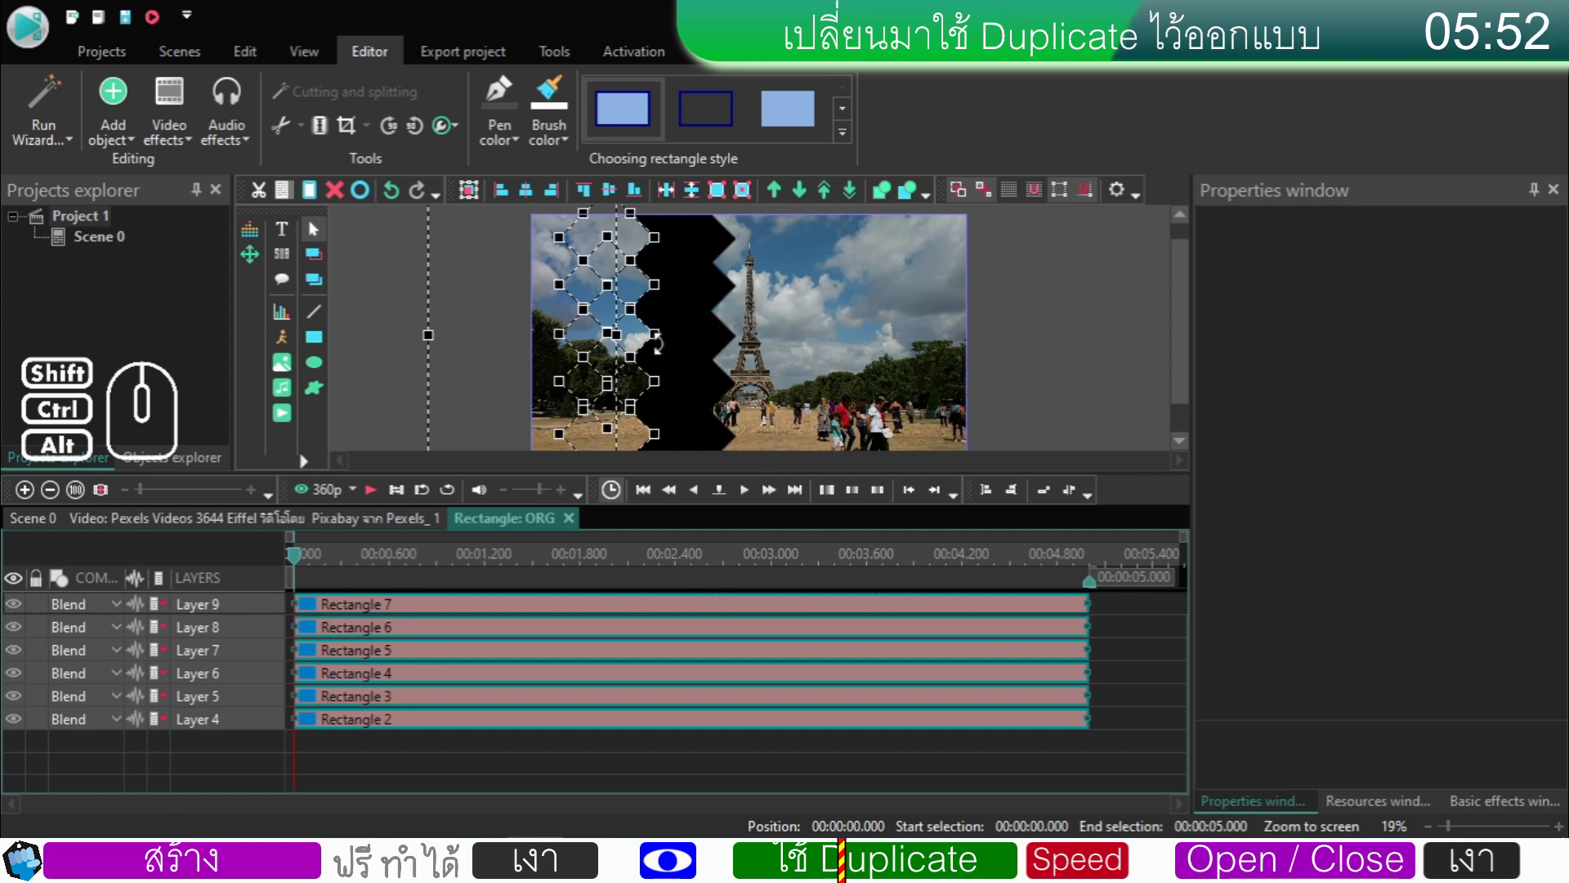
click(1041, 329)
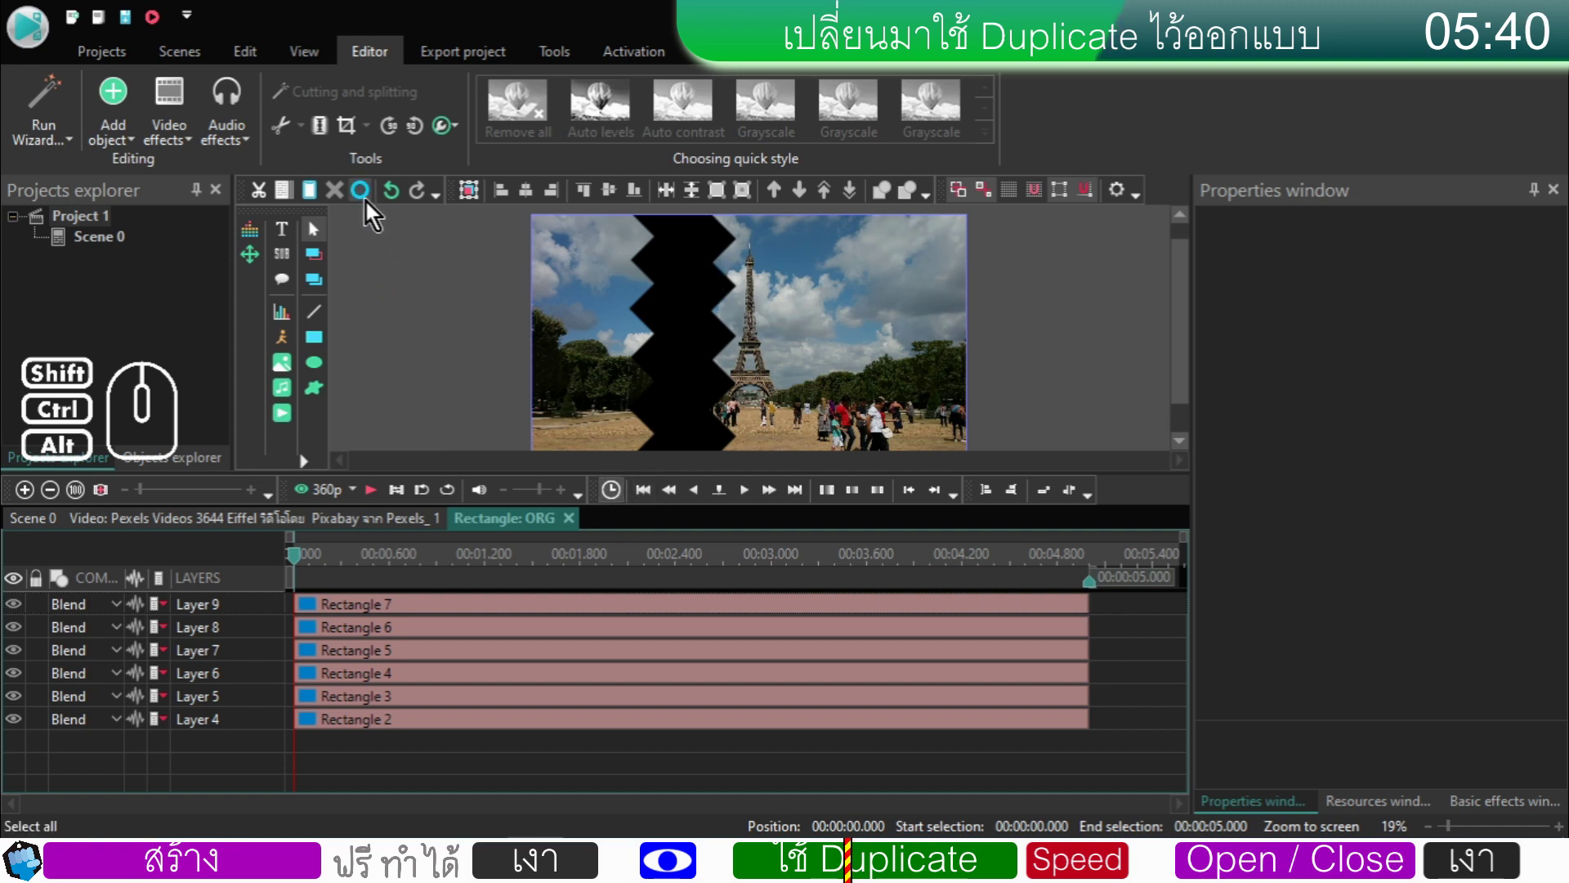
click(368, 197)
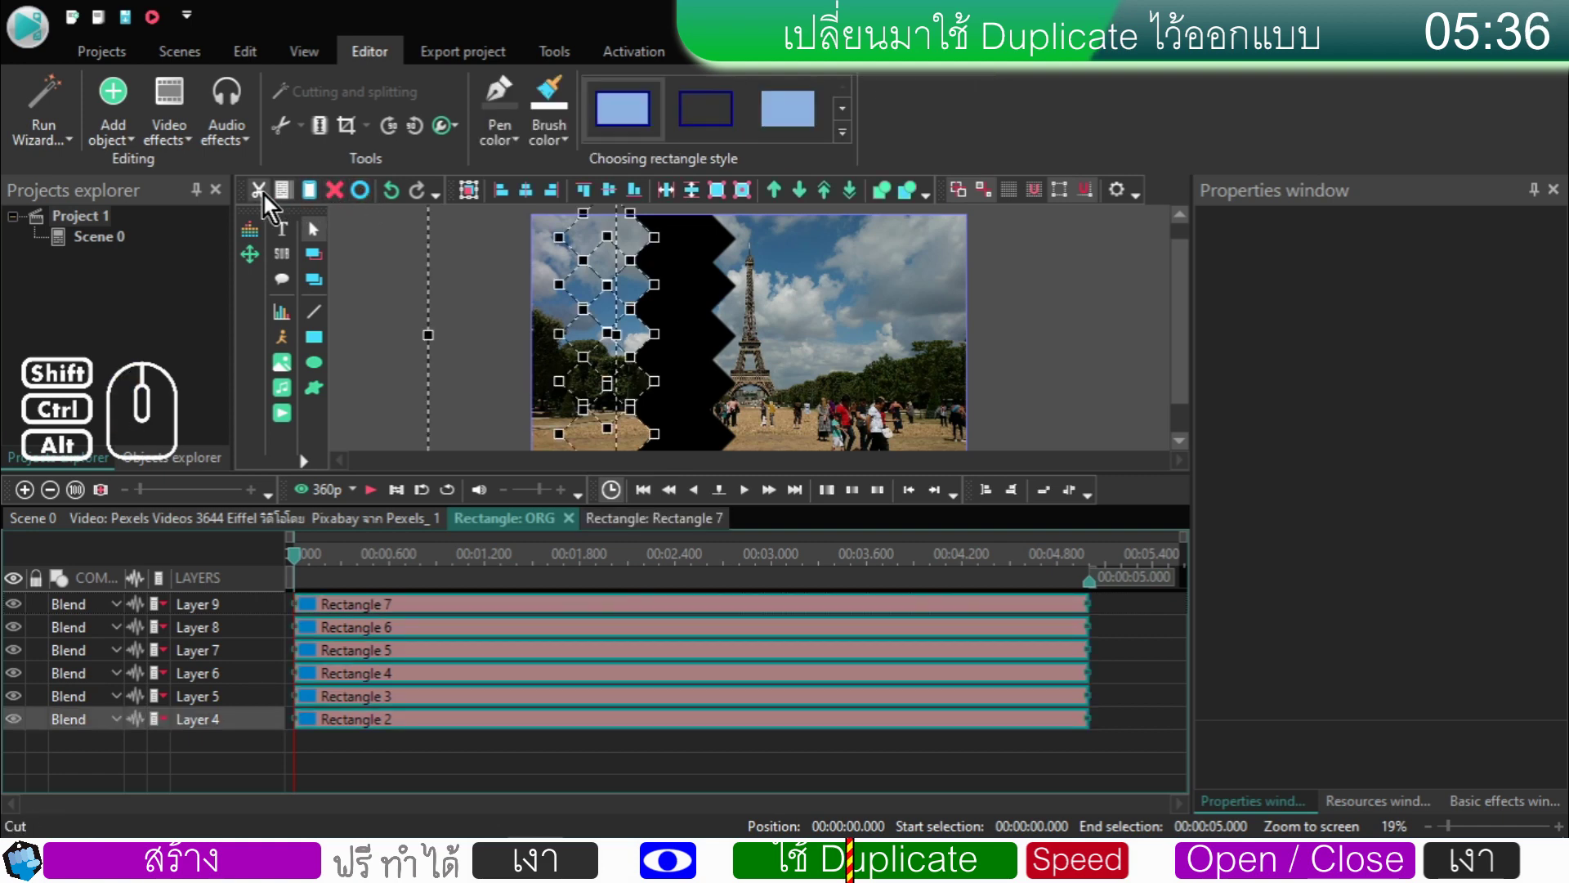
- Cut and re-paste the ORG rectangles as layers 47–52, preview the wipe and return to Scene 0
click(269, 200)
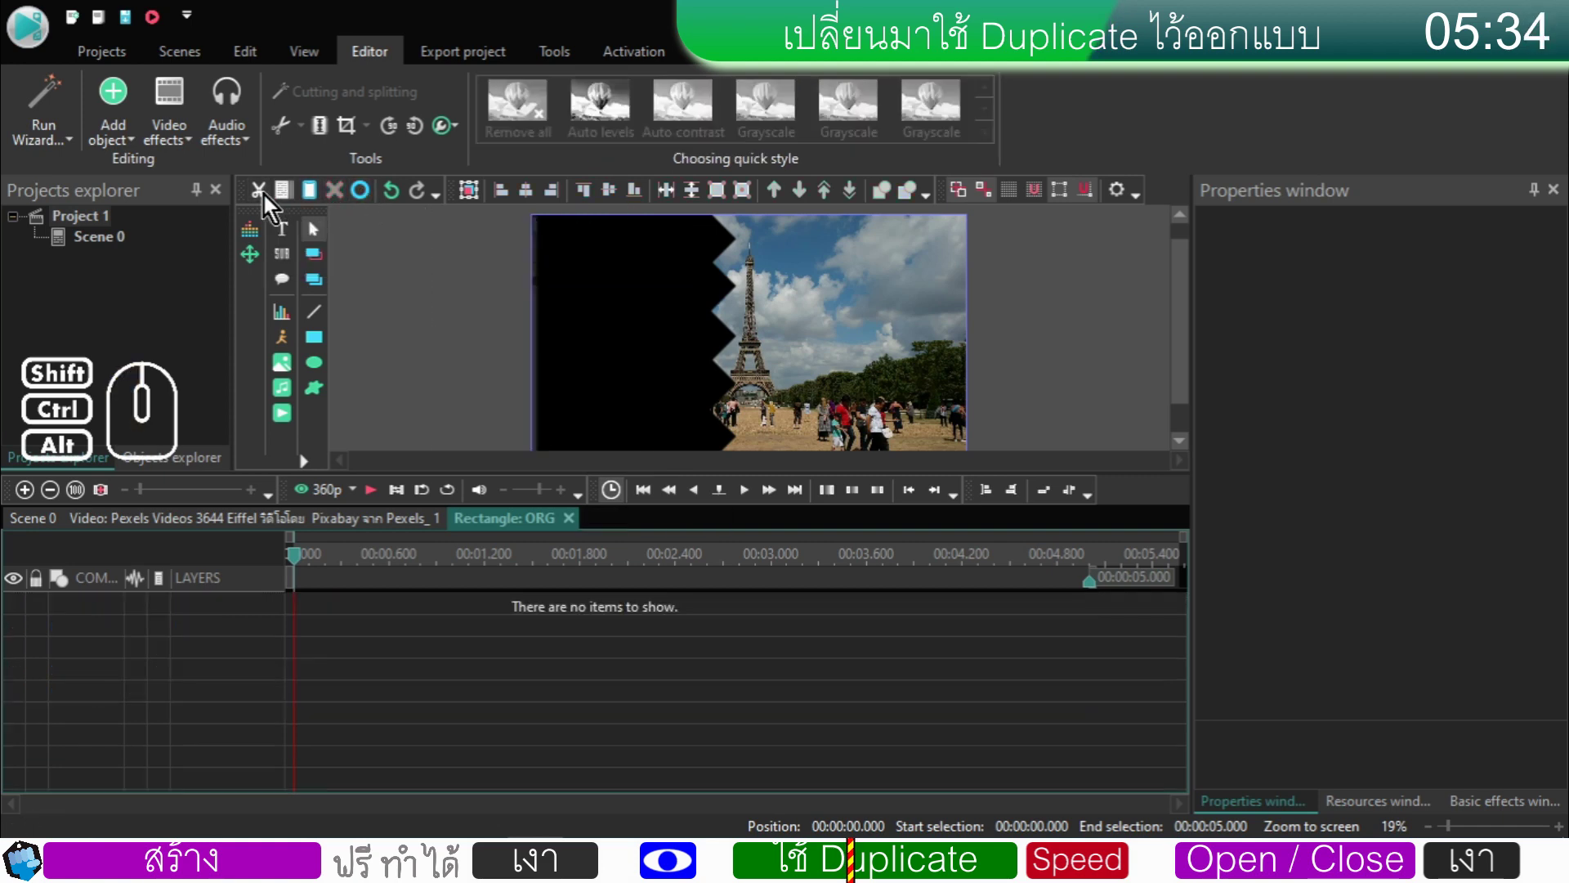
click(321, 200)
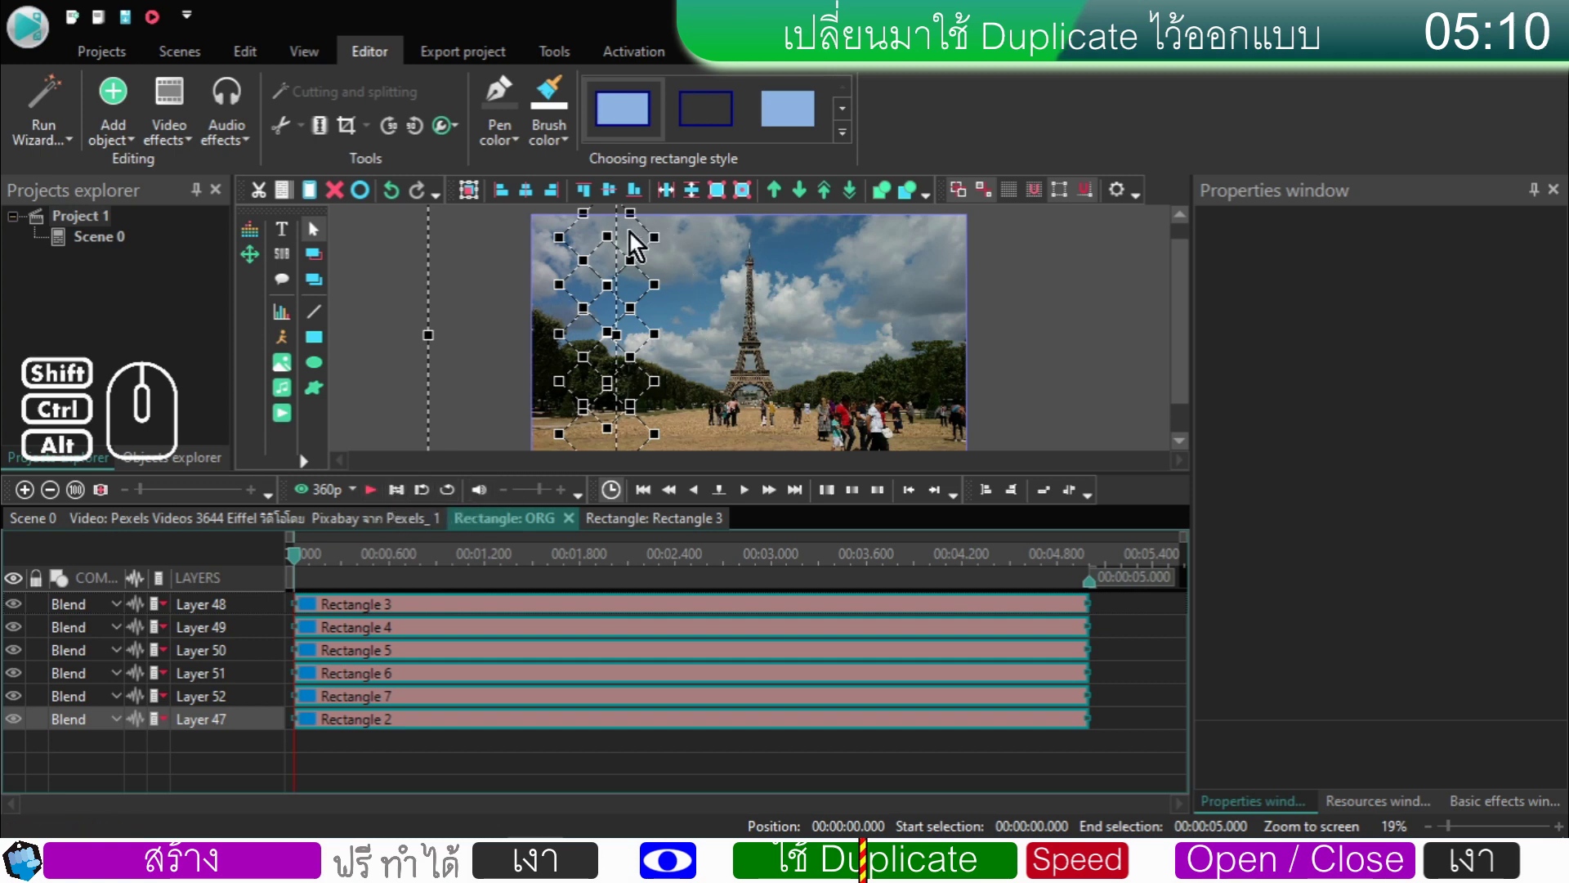
click(378, 500)
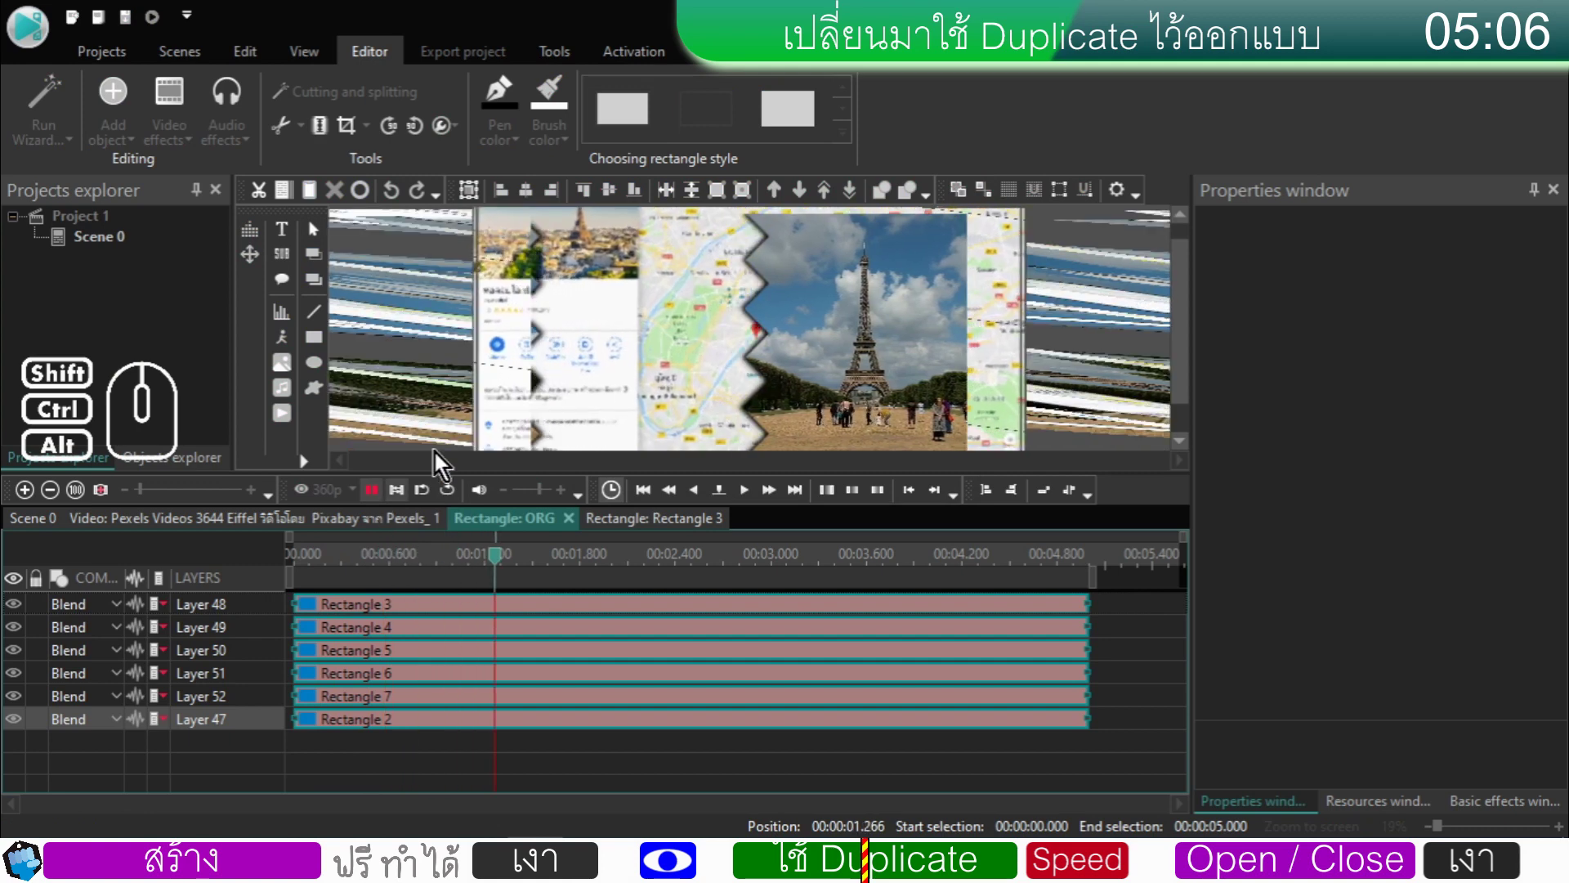
click(383, 495)
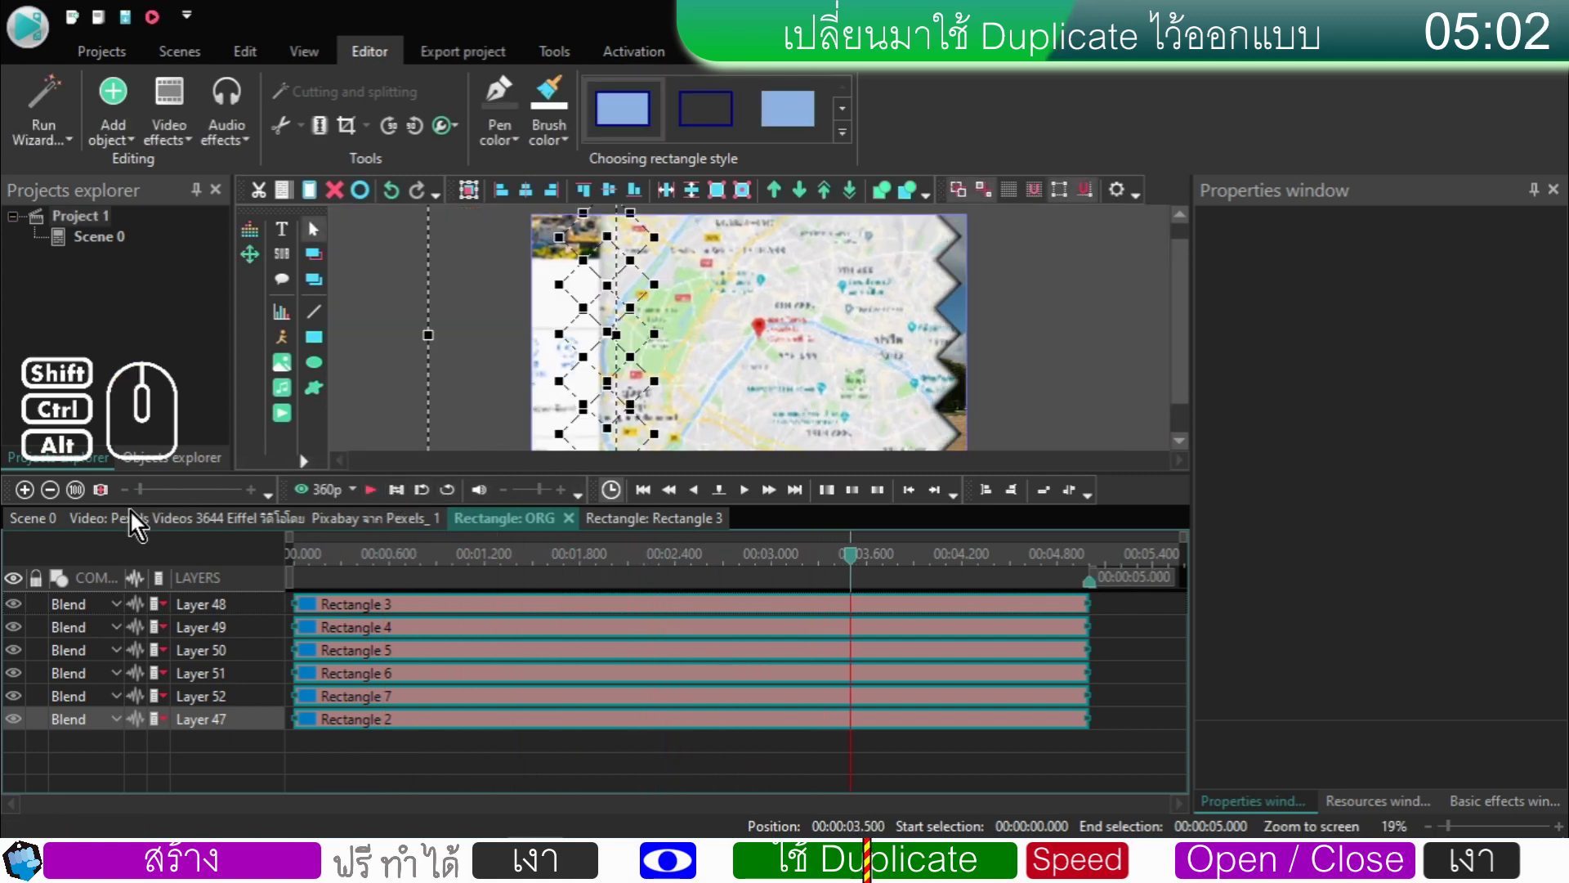
click(57, 523)
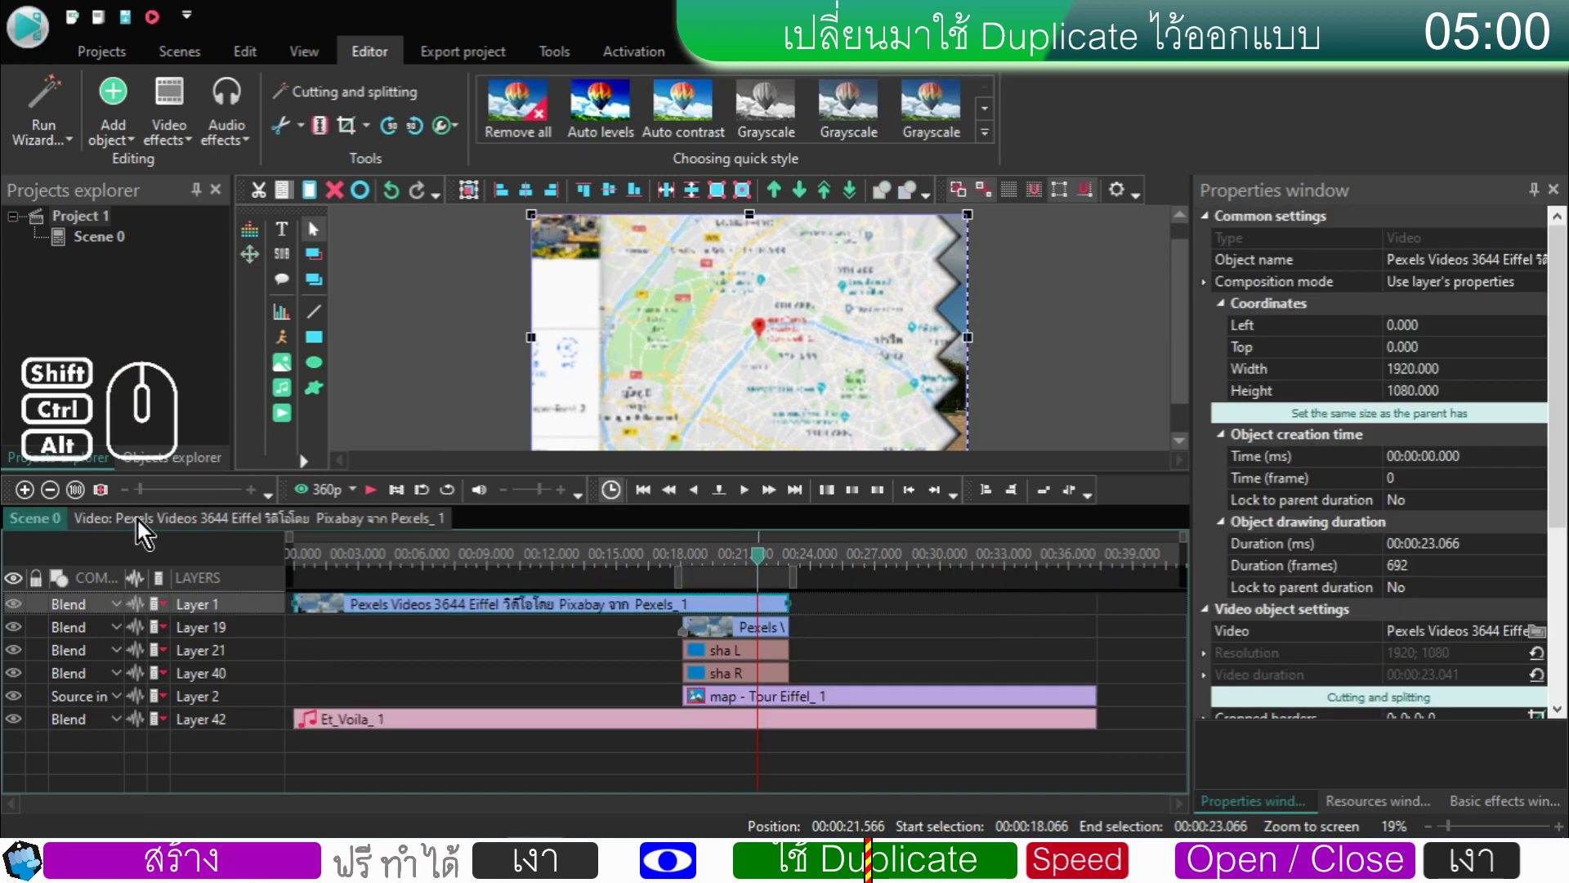
- Add Rectangle 31 at the cursor position and size it to the whole frame
click(647, 707)
click(711, 703)
right_click(710, 703)
click(774, 640)
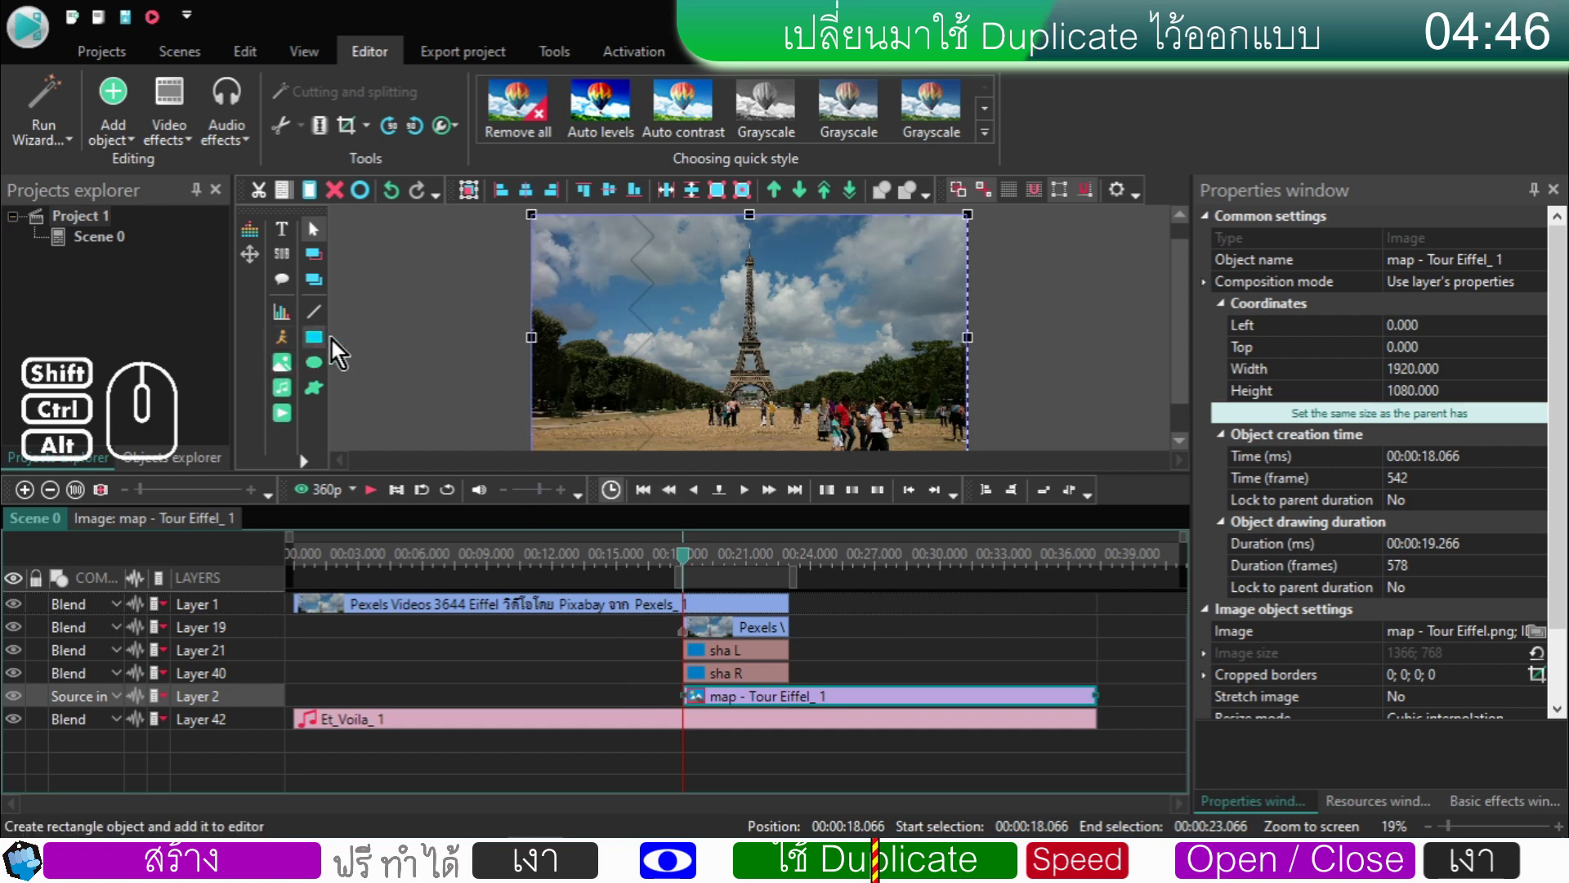
click(323, 346)
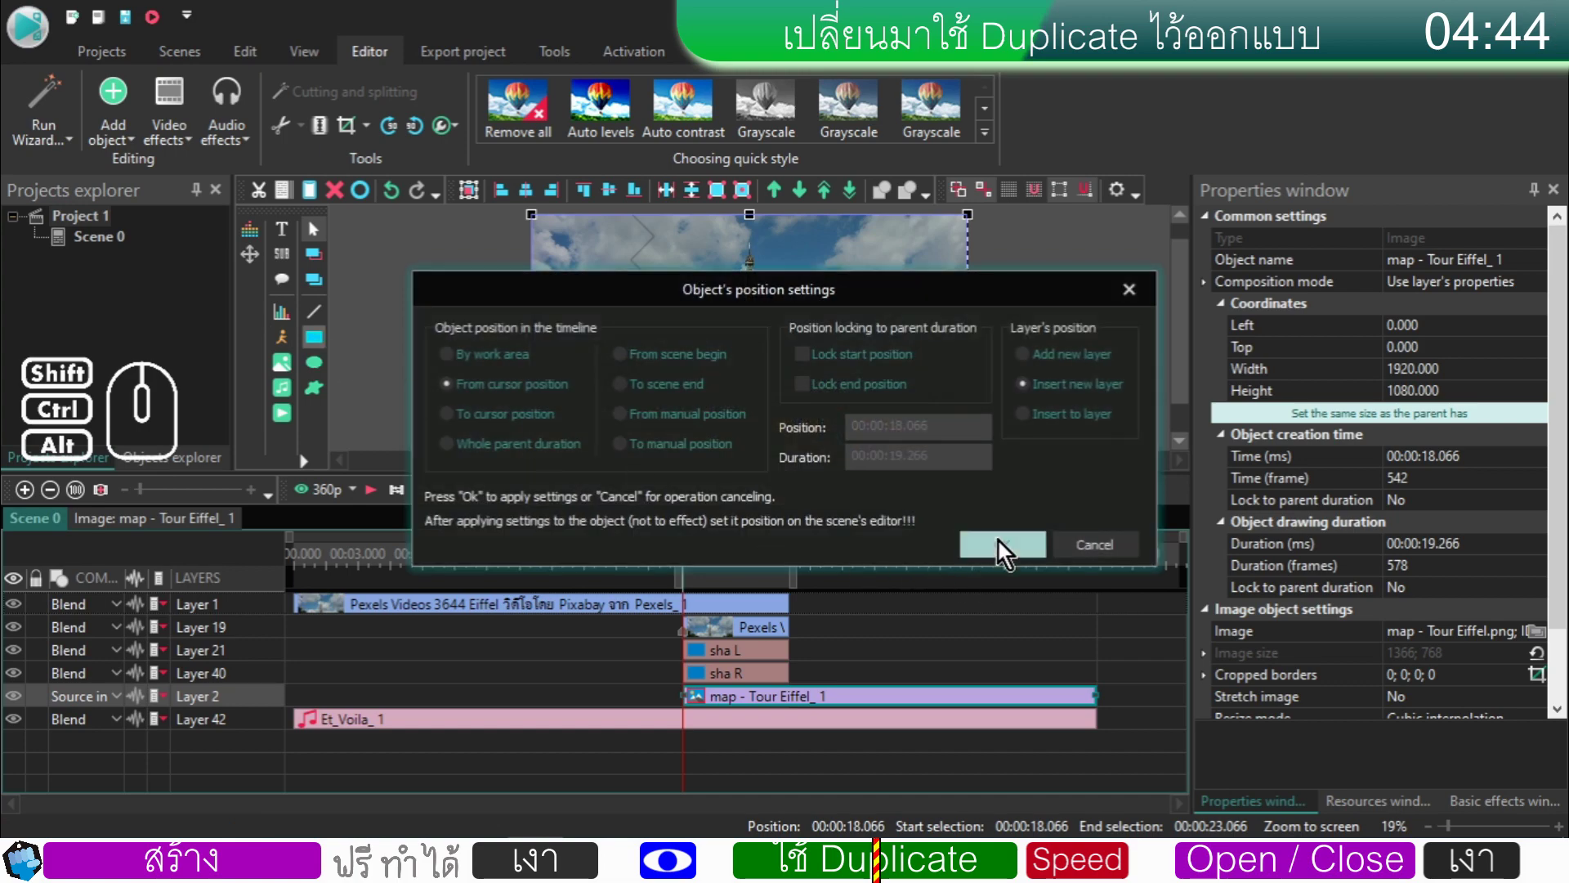
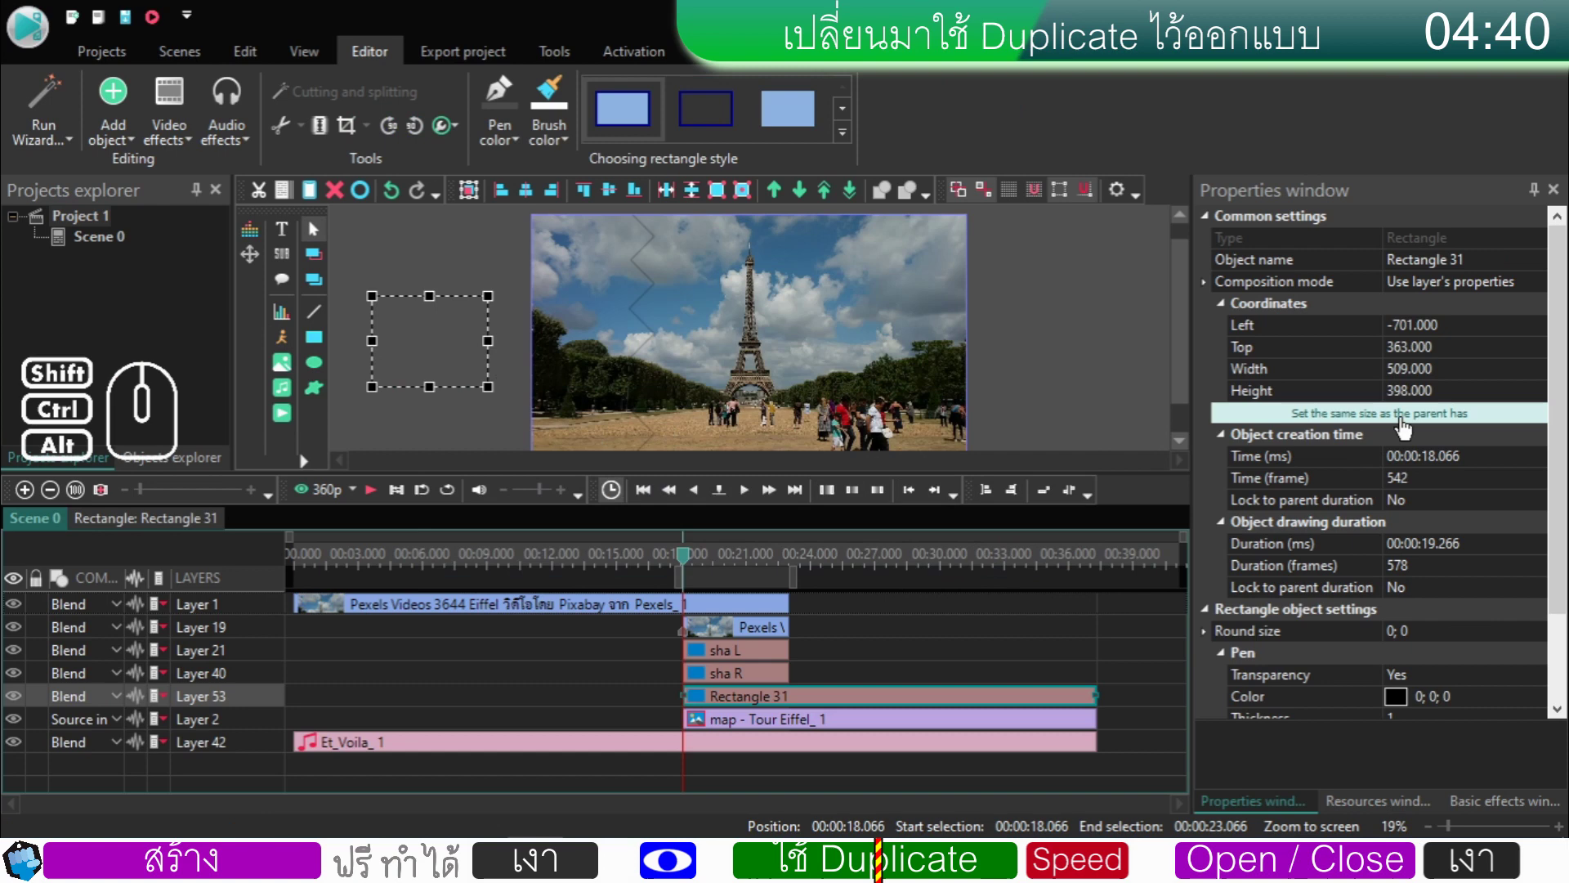
click(1406, 422)
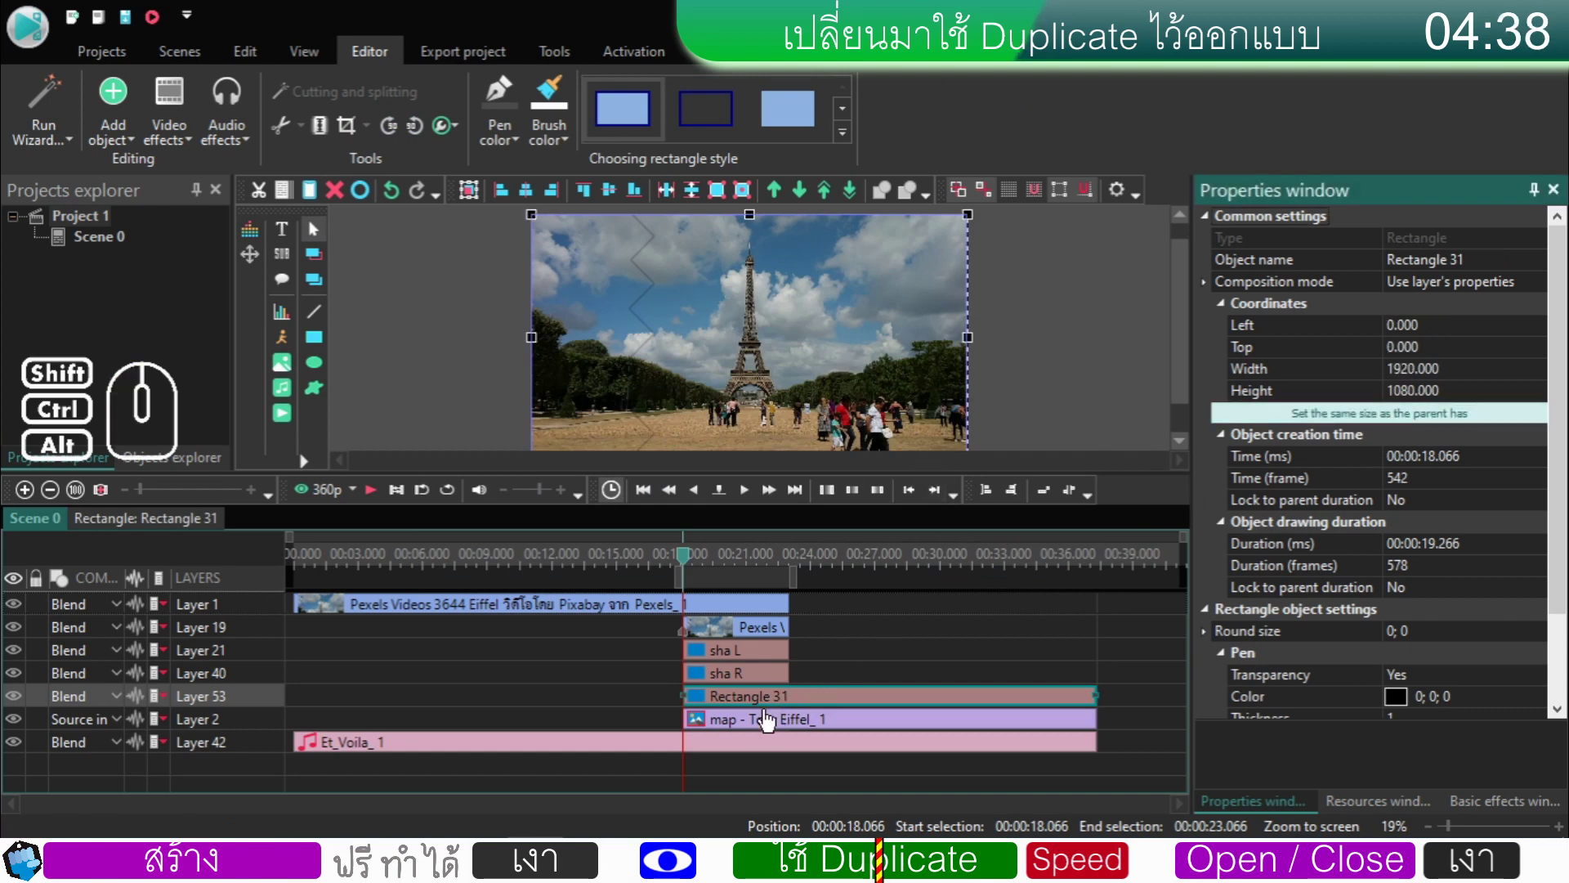
- Cut the Tour Eiffel map image from the scene
click(756, 730)
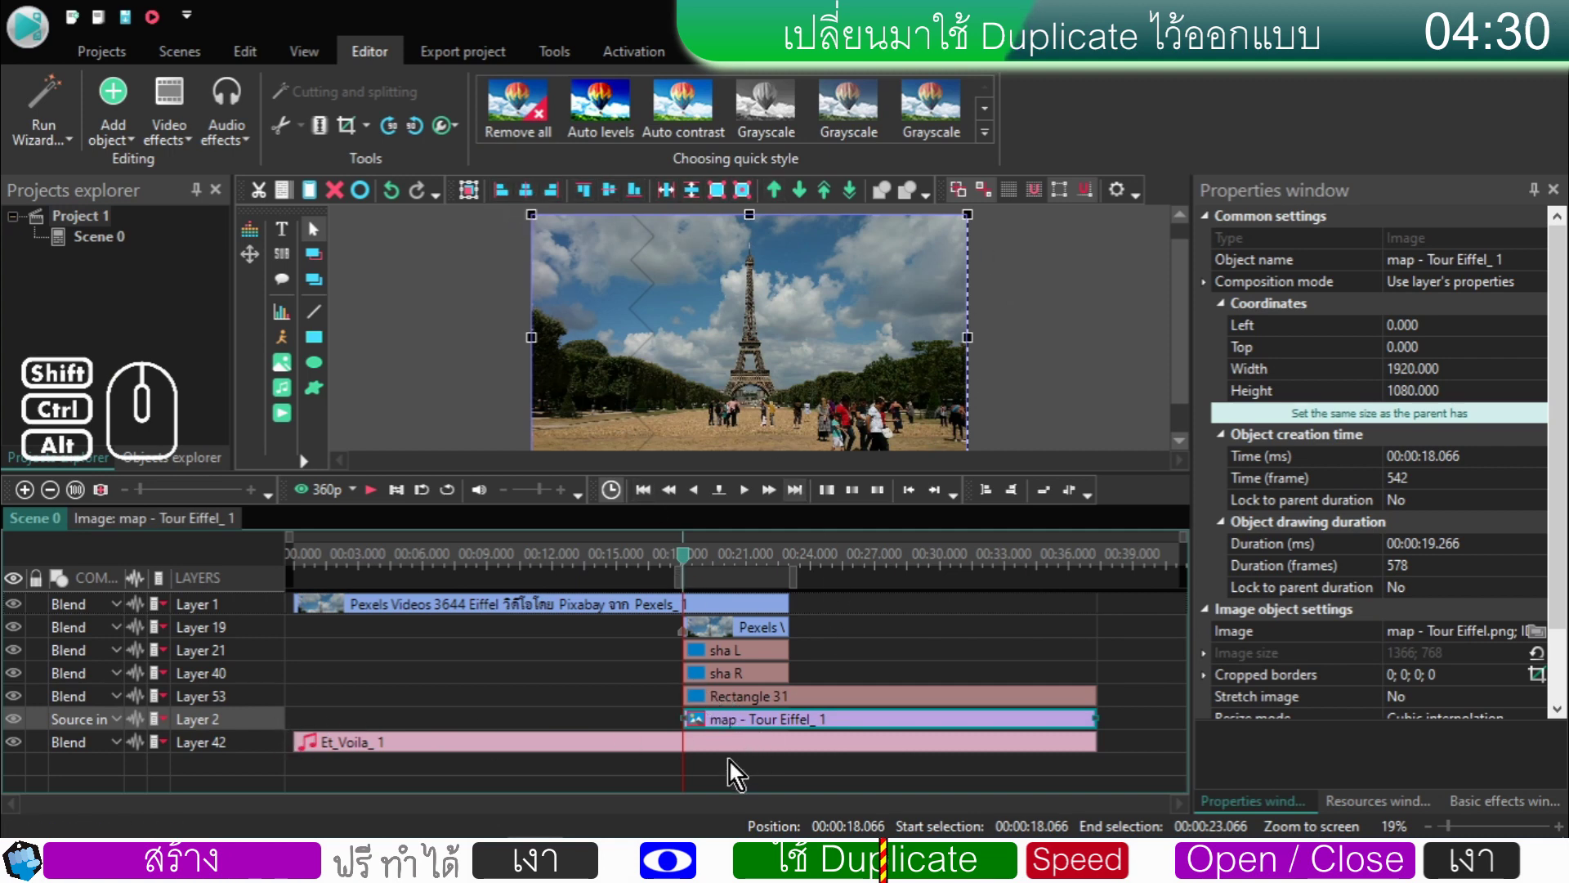
right_click(705, 728)
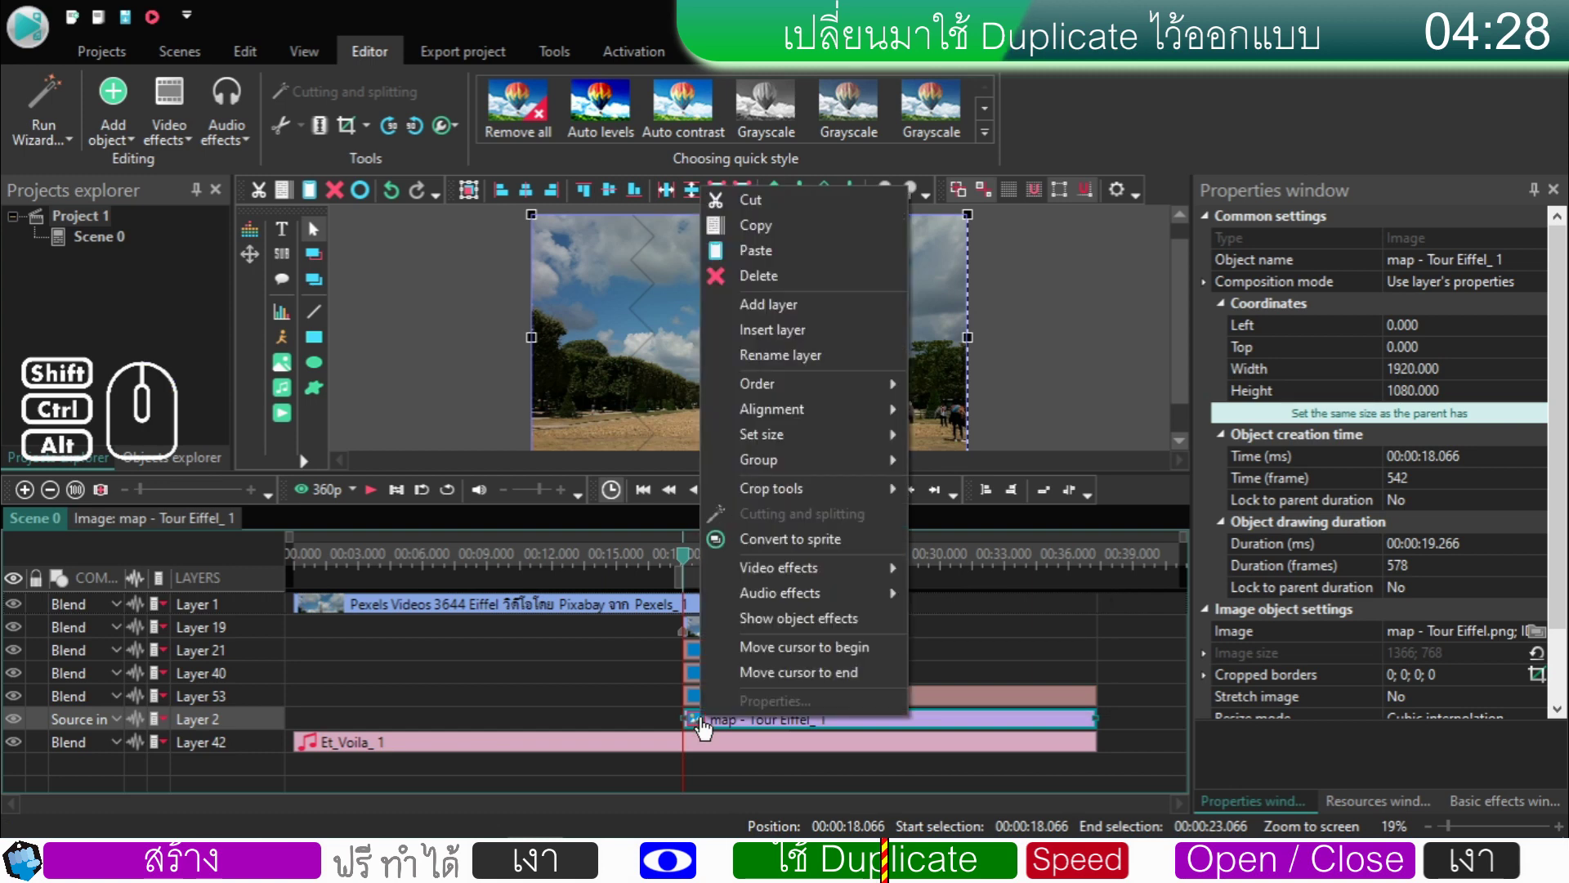
click(797, 205)
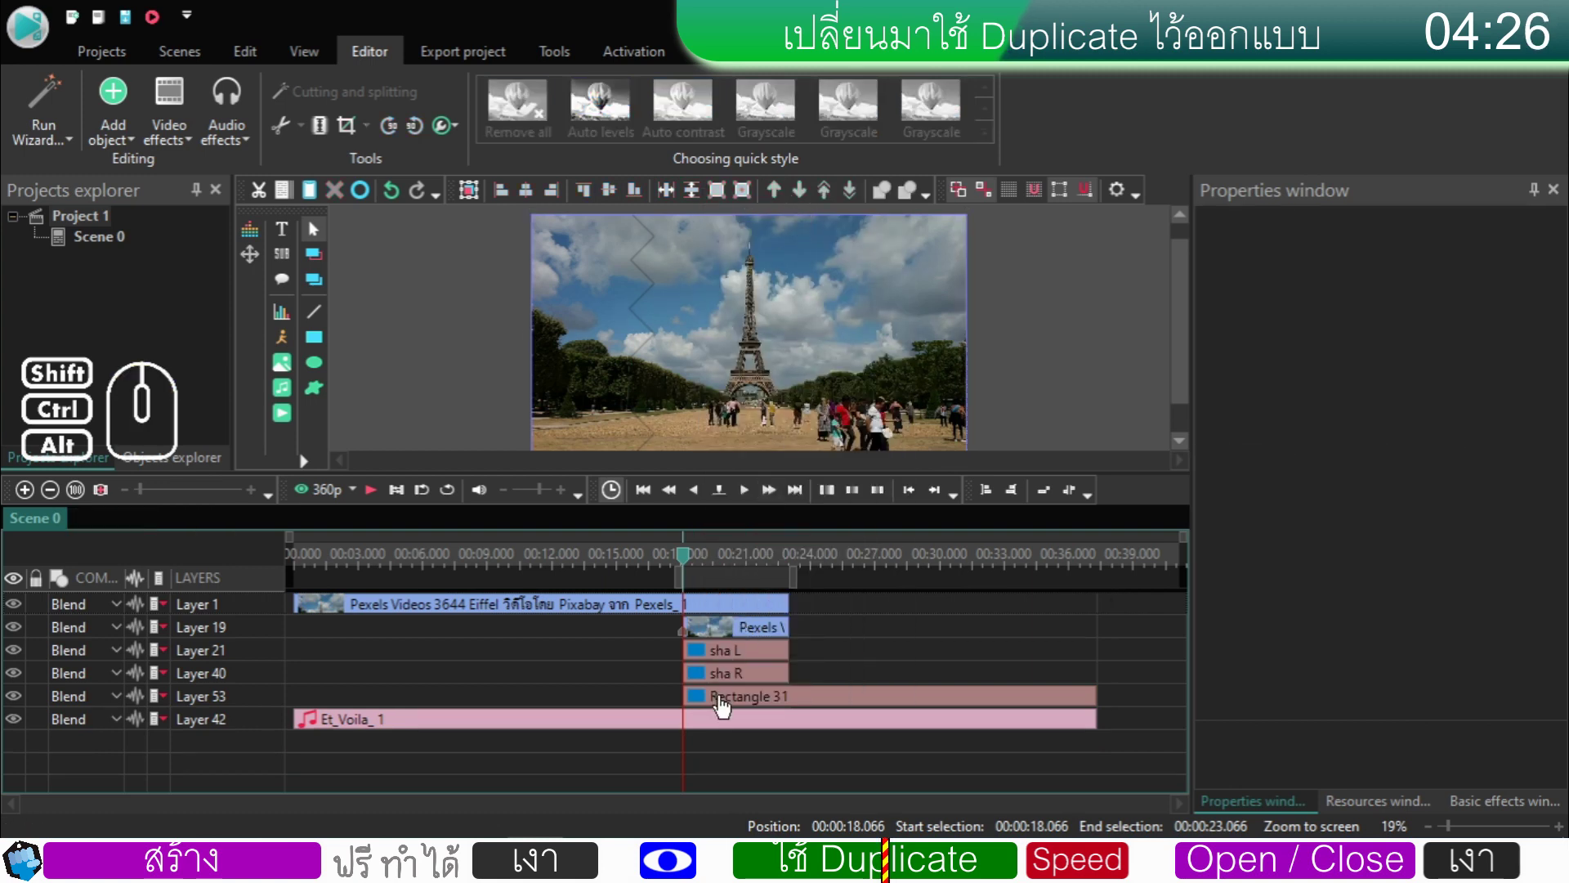
- Paste the Tour Eiffel map inside Rectangle 31, moved to its start, and return to Scene 0
double_click(724, 711)
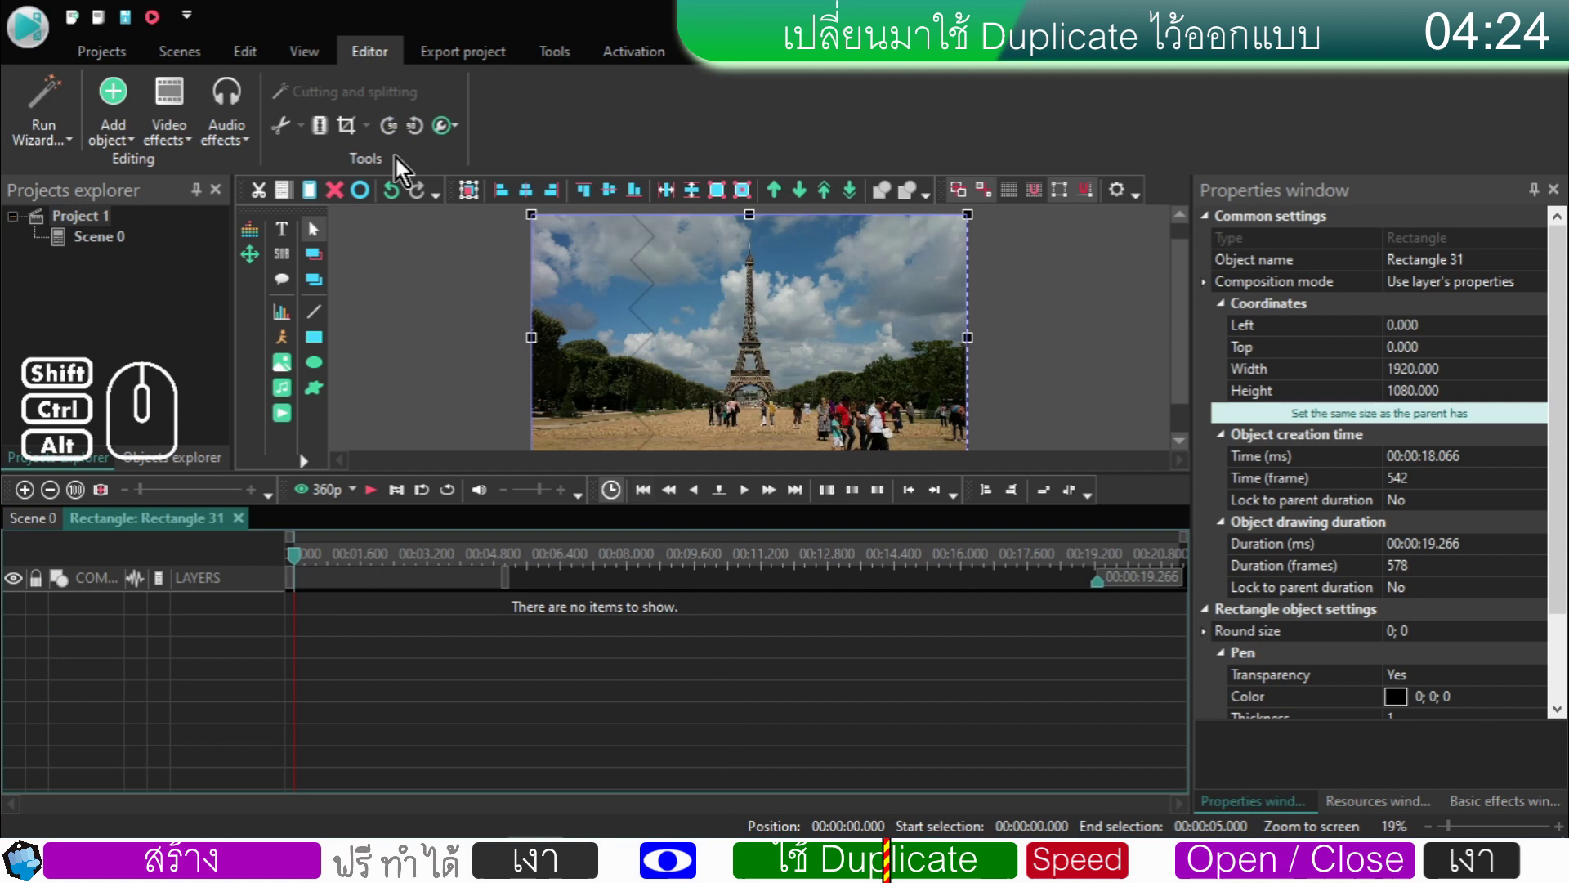
click(318, 195)
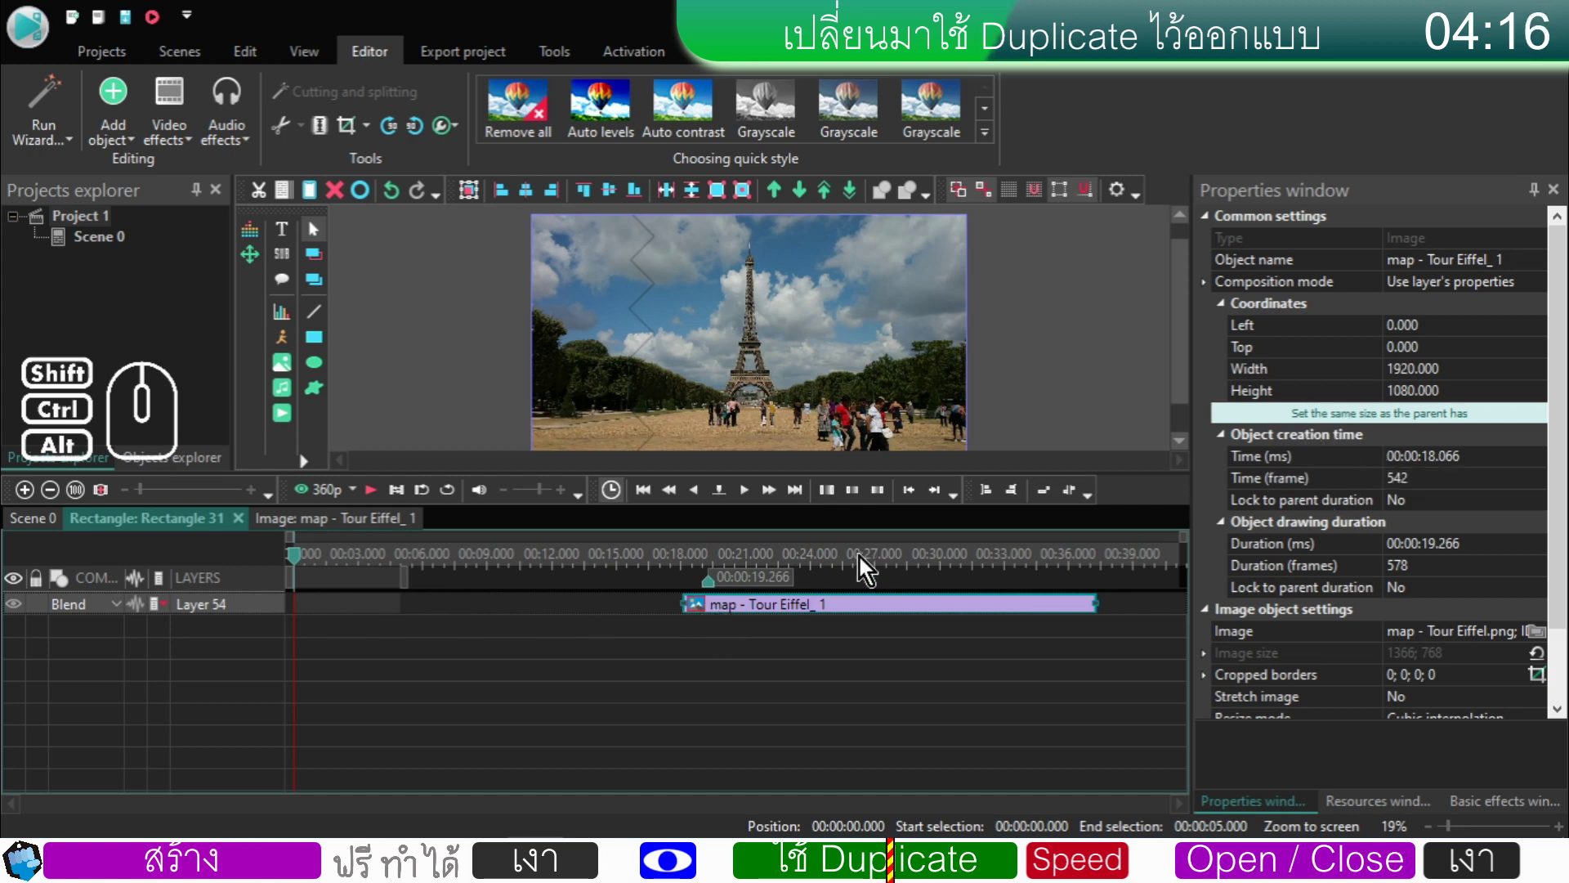
click(995, 504)
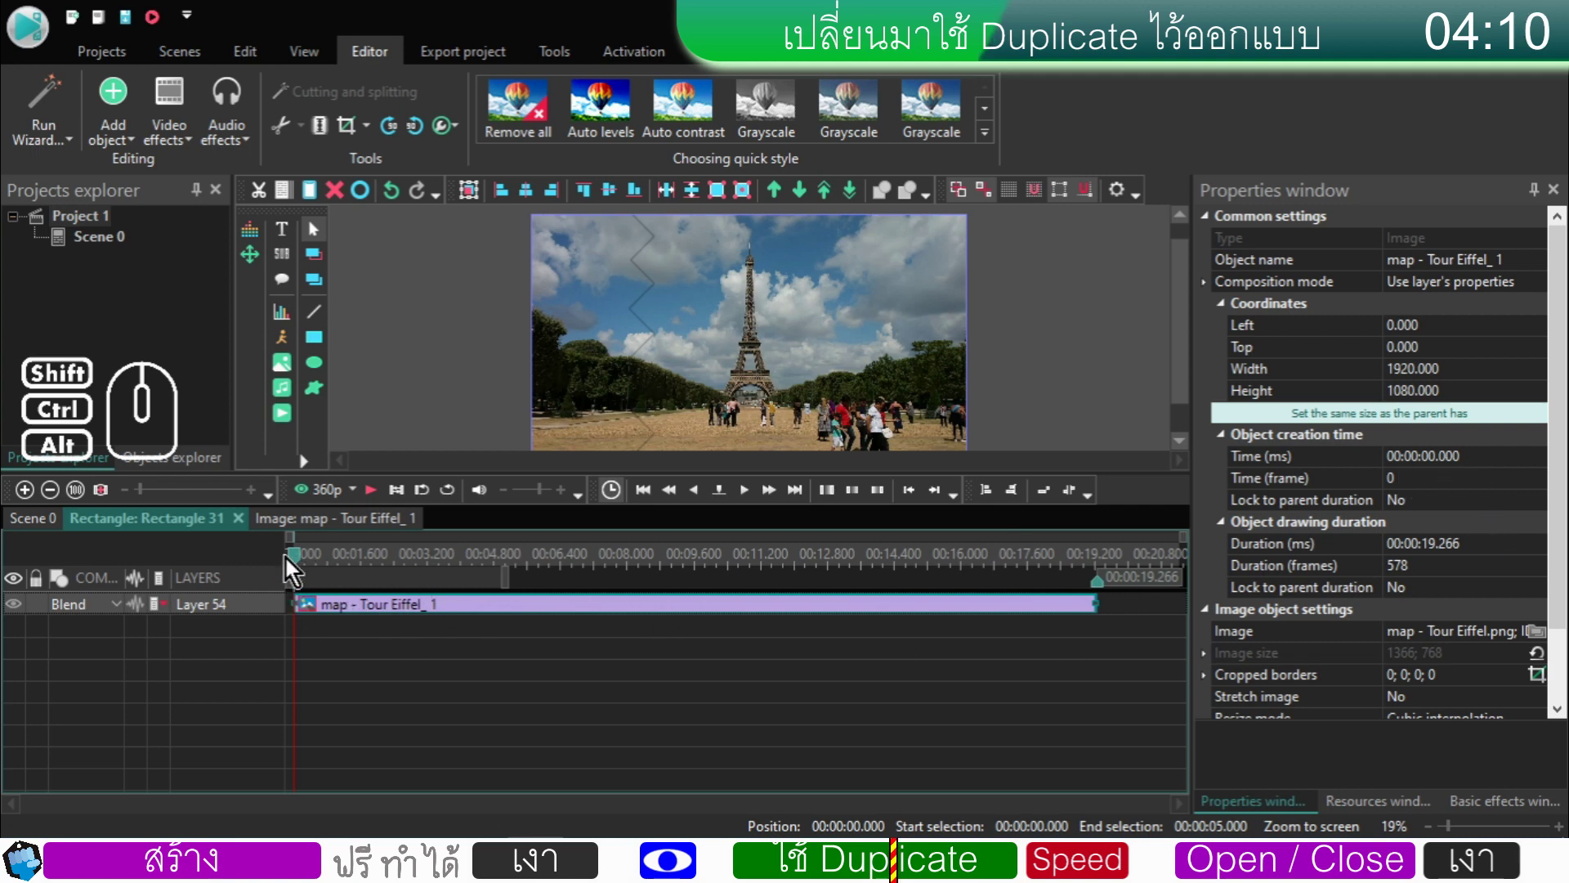
click(50, 530)
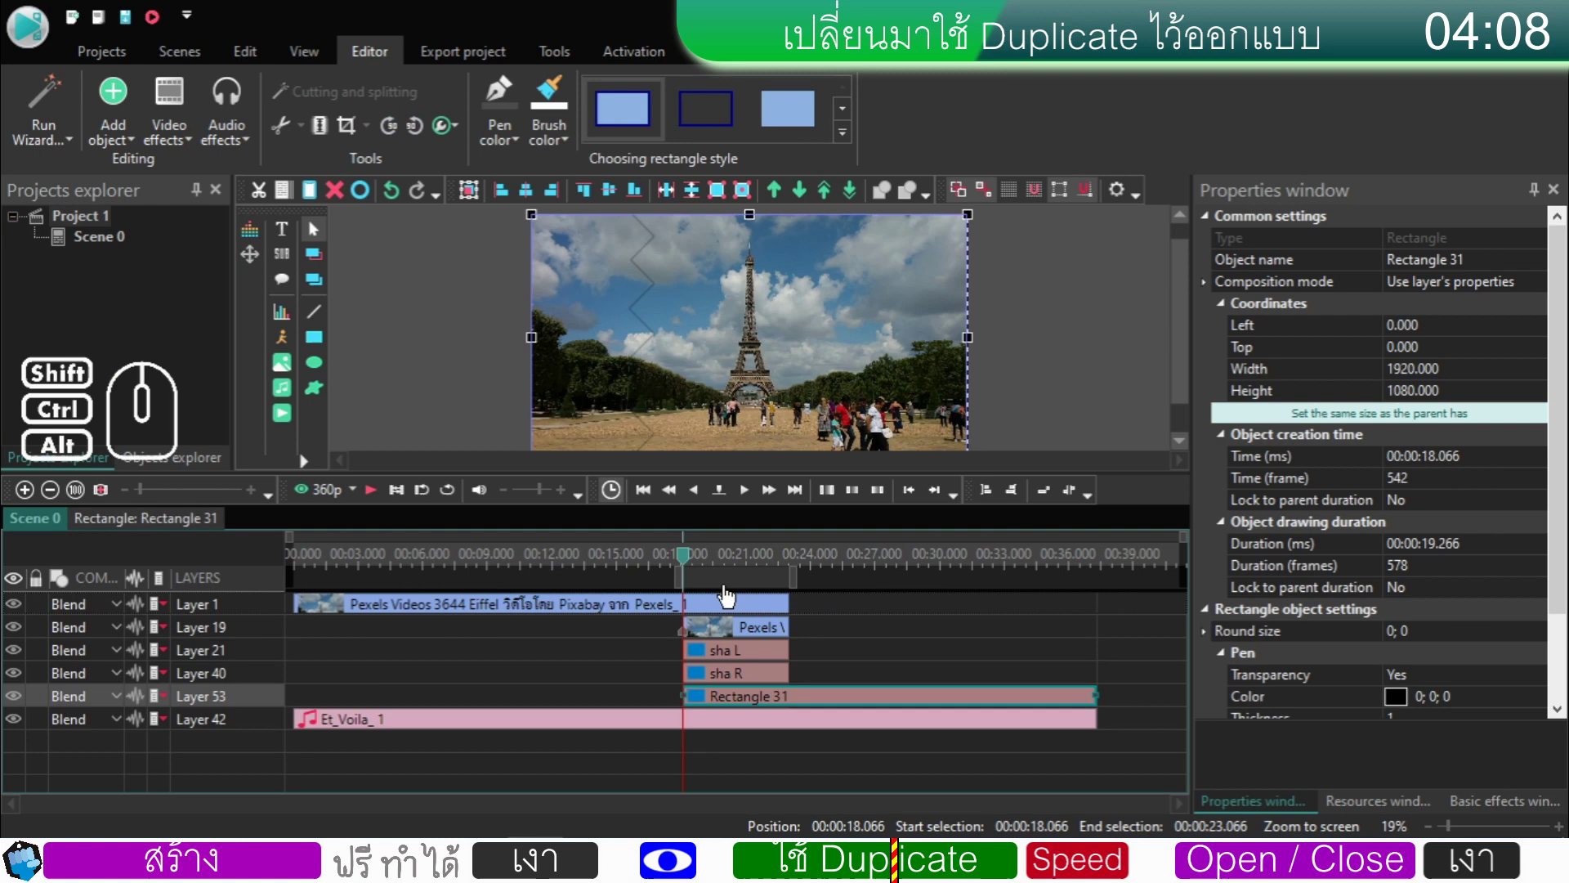
- Preview the wipe into the map from just before it appears
click(372, 497)
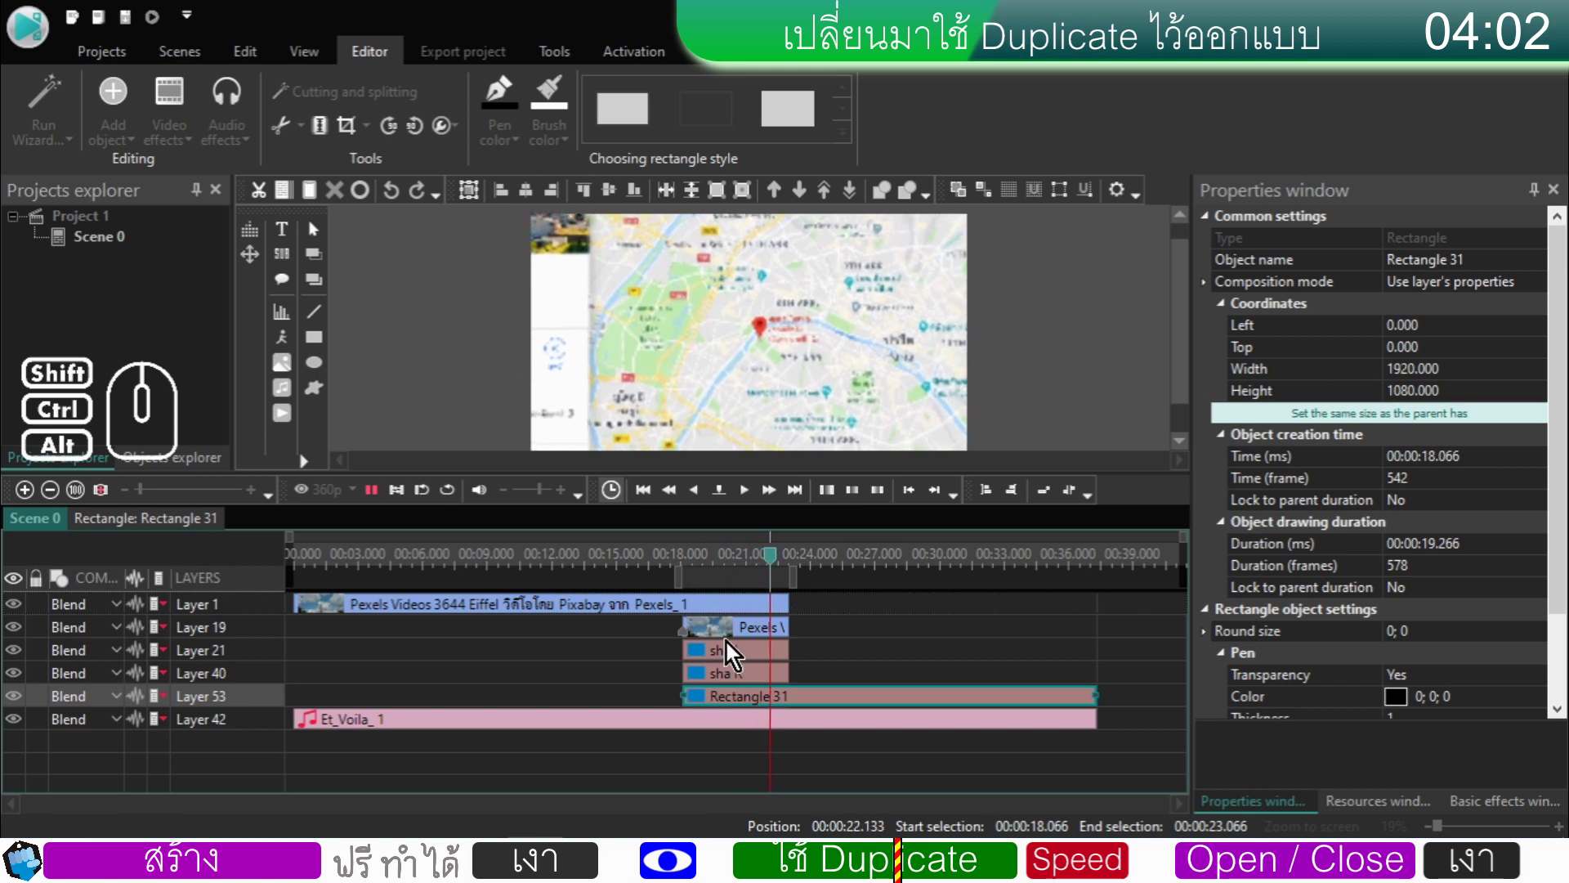
click(673, 564)
click(380, 496)
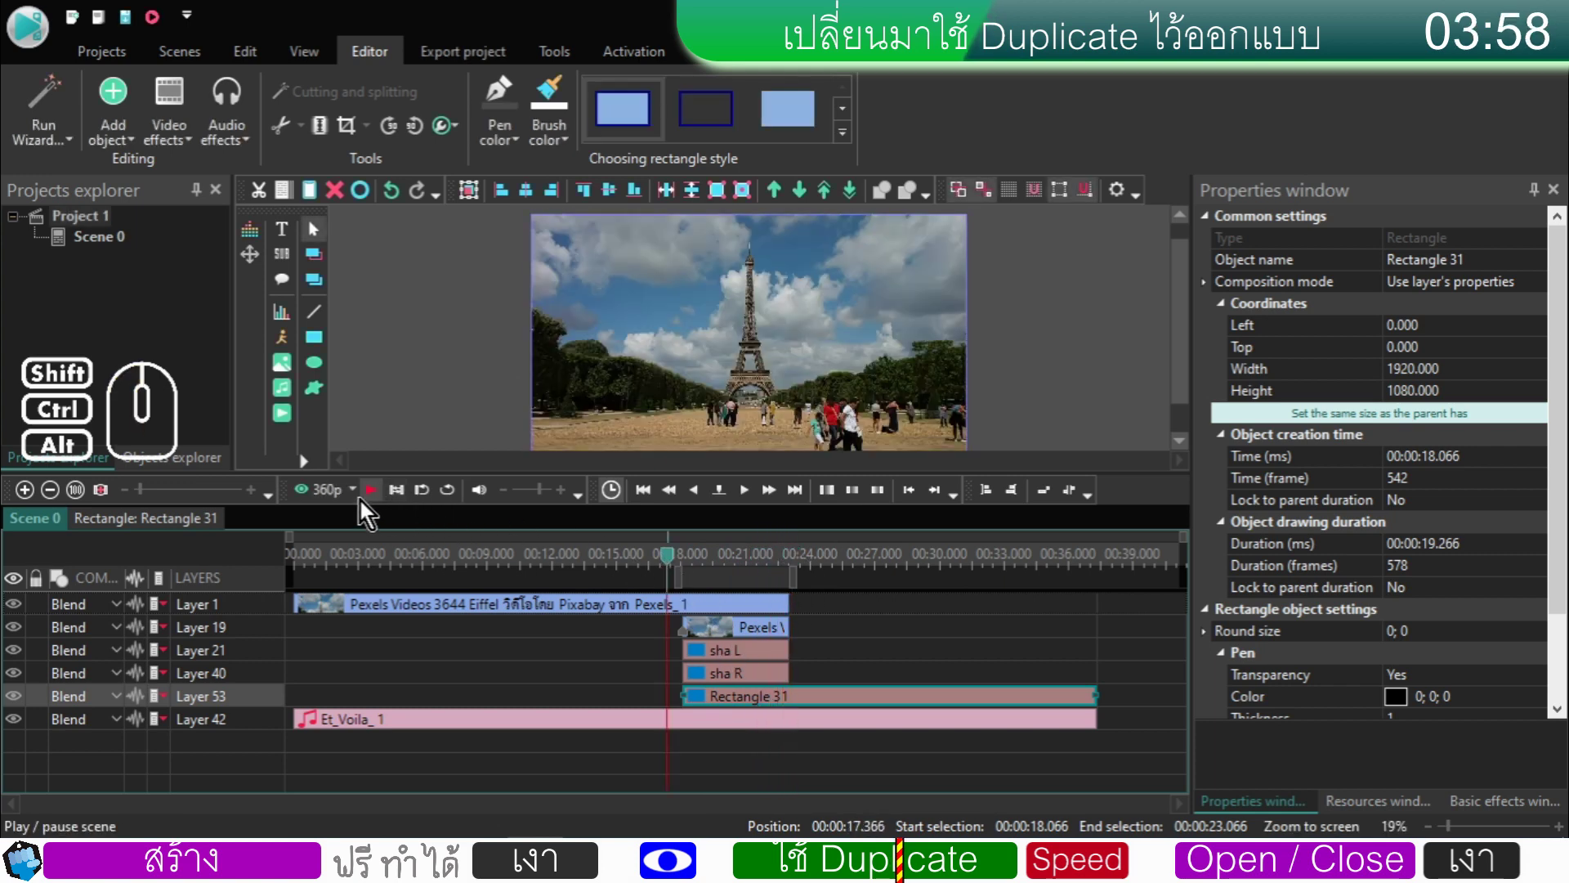
click(374, 502)
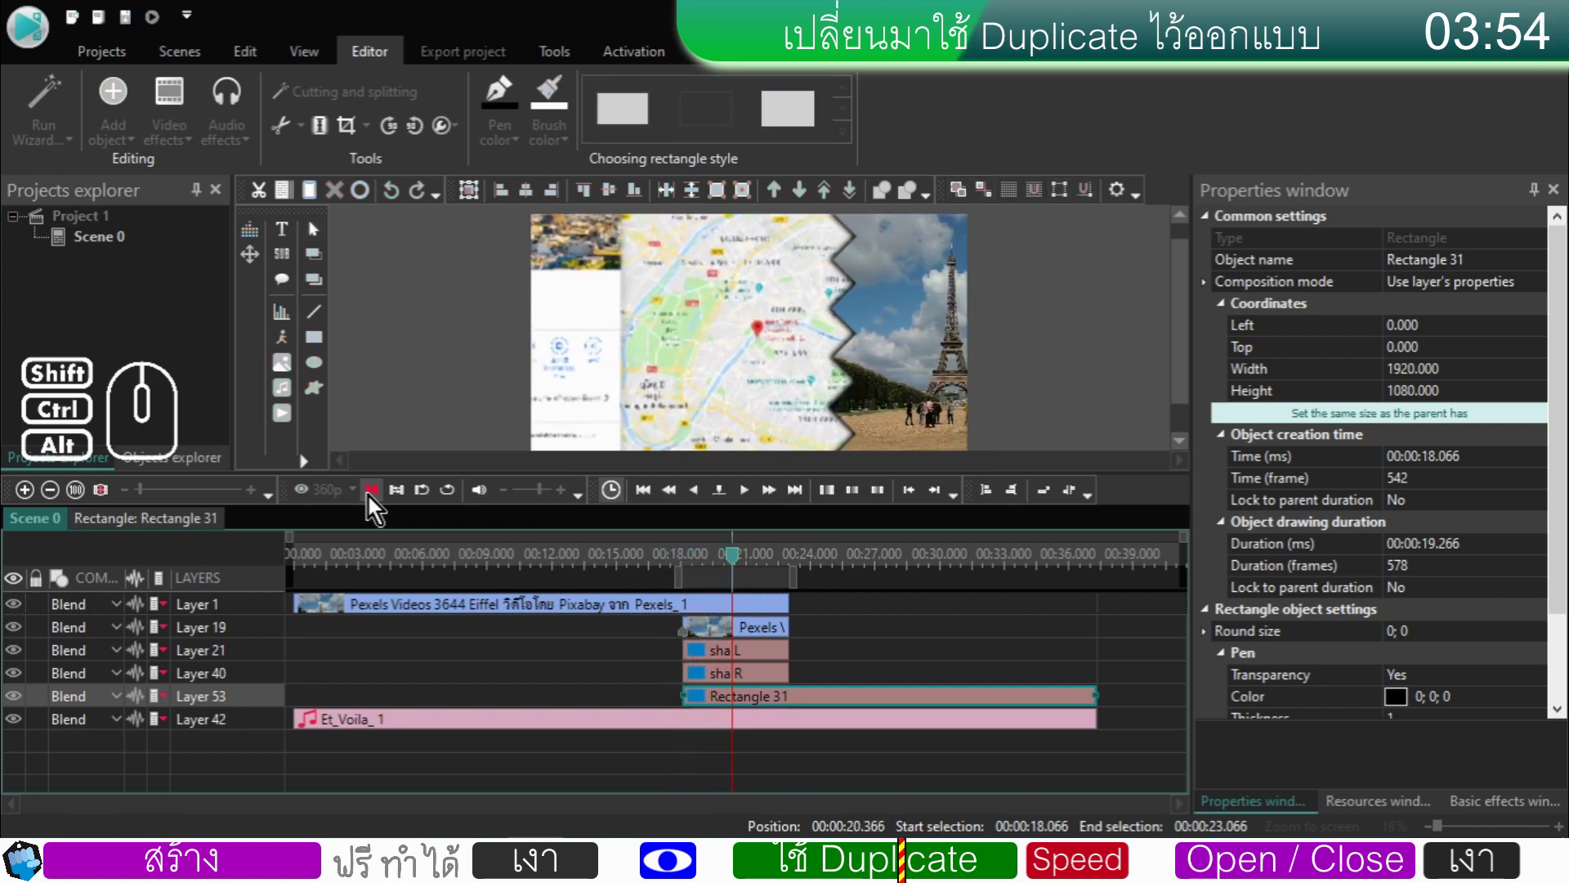
click(374, 502)
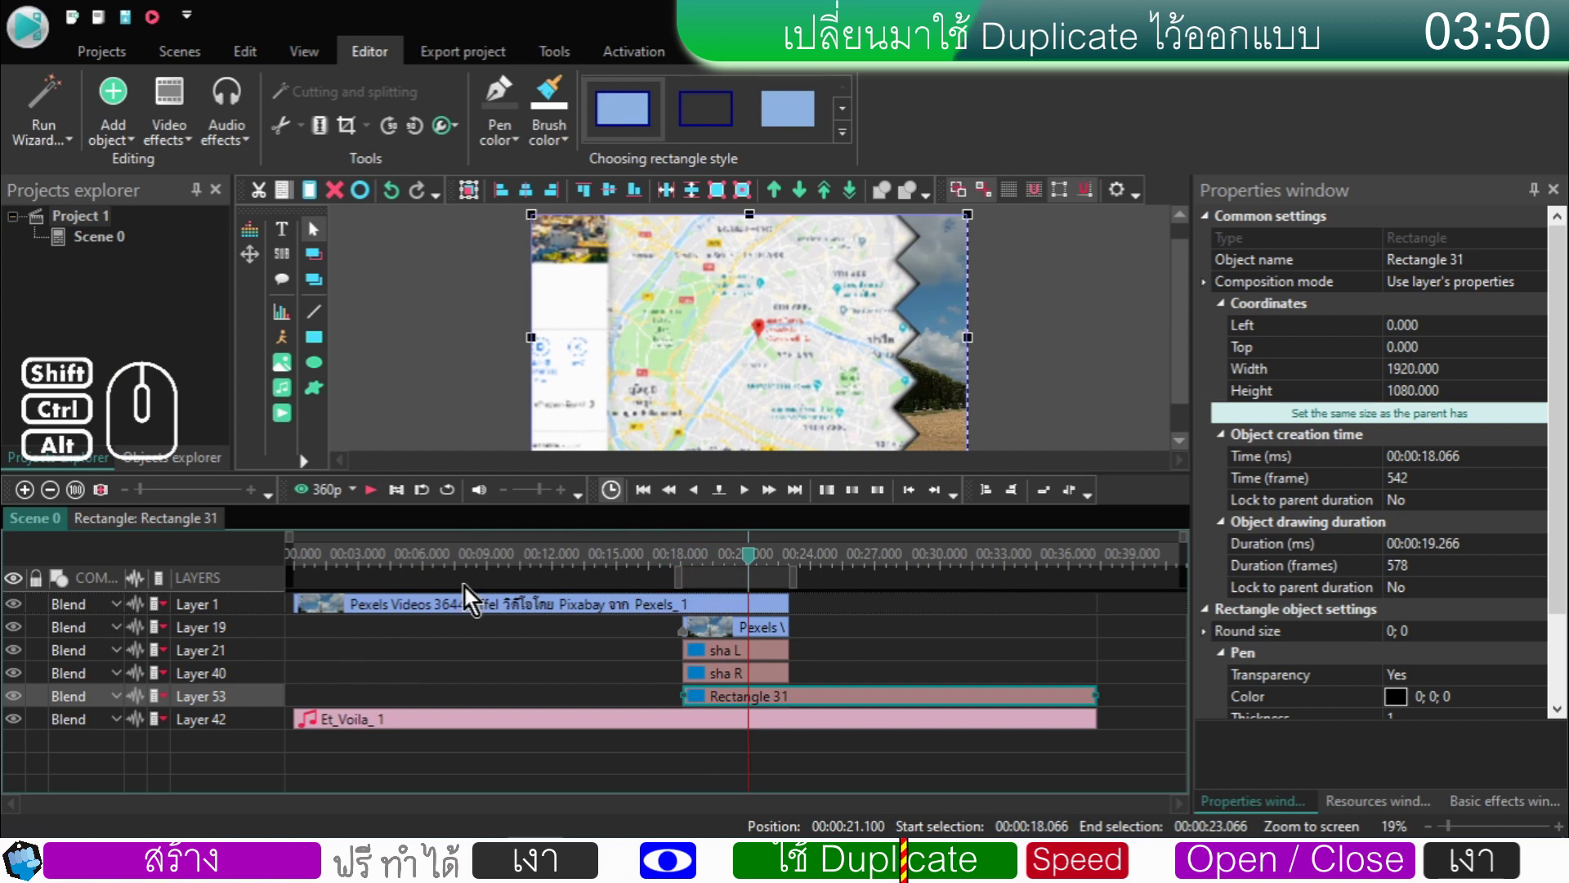
- Reopen ORG inside the Eiffel video and scrub partway through the wipe
double_click(458, 618)
double_click(988, 635)
click(1125, 677)
drag(784, 569, 622, 570)
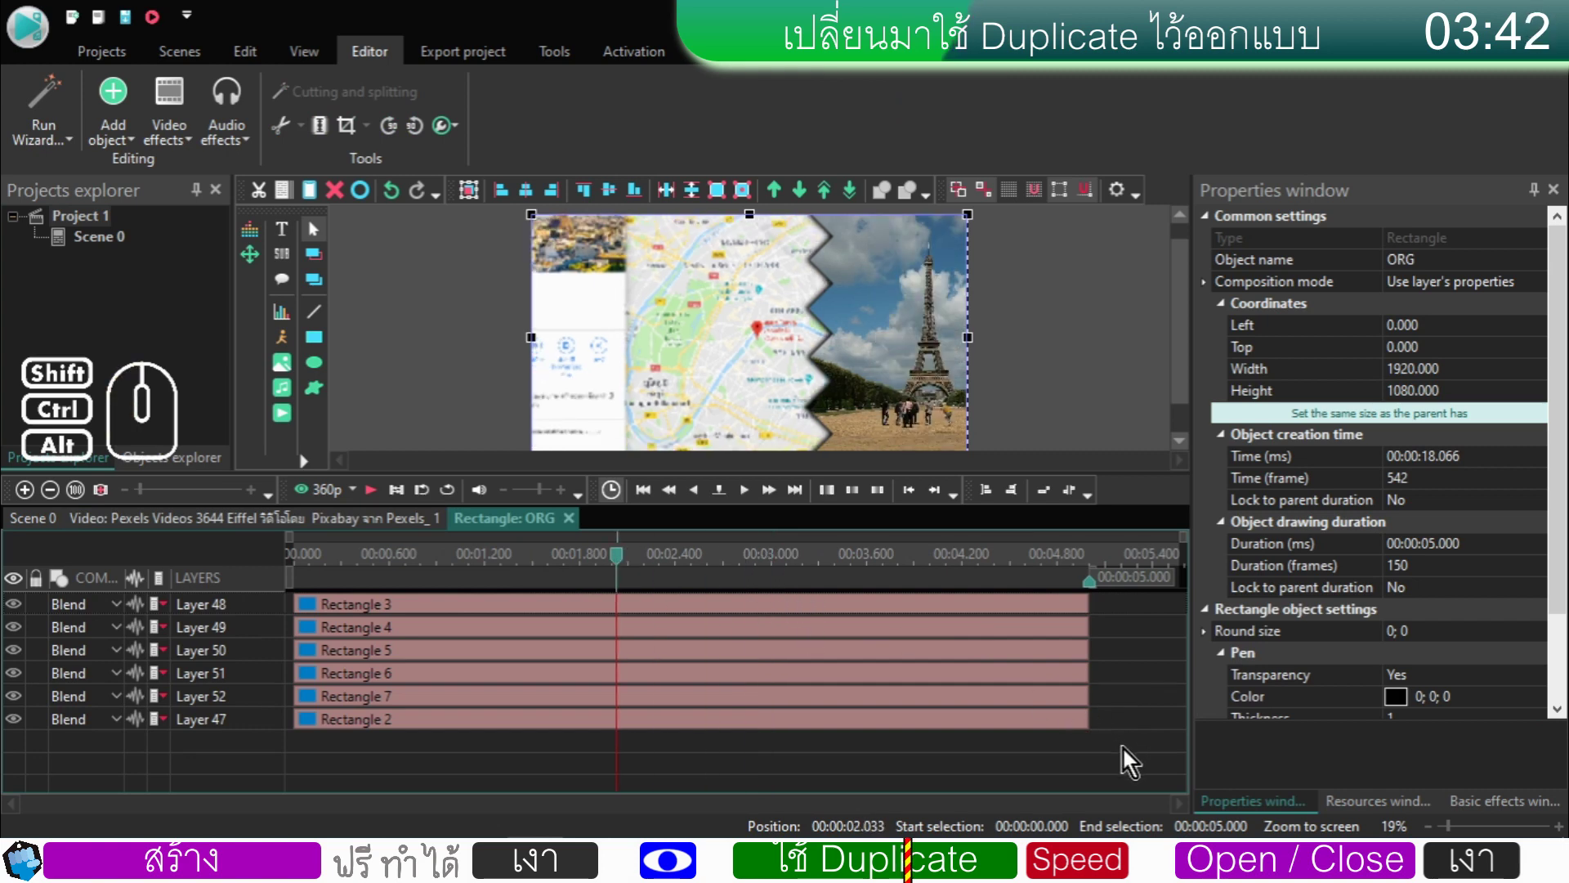
- Clear ORG's rectangles, return to time 0 and start placing a new ellipse object
drag(1128, 757, 918, 609)
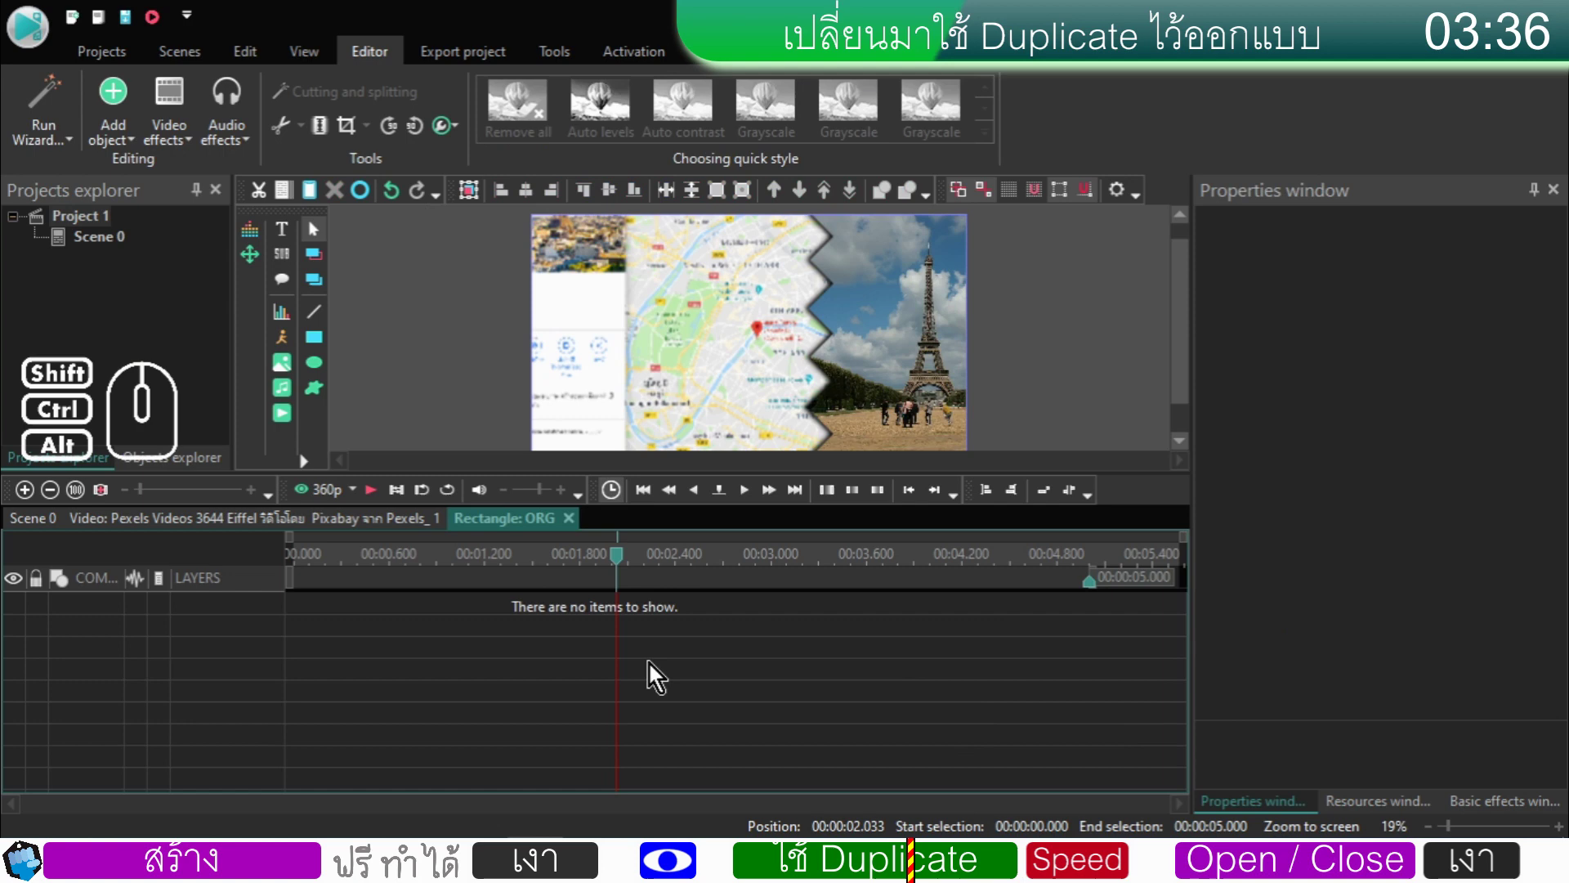
drag(622, 560, 275, 593)
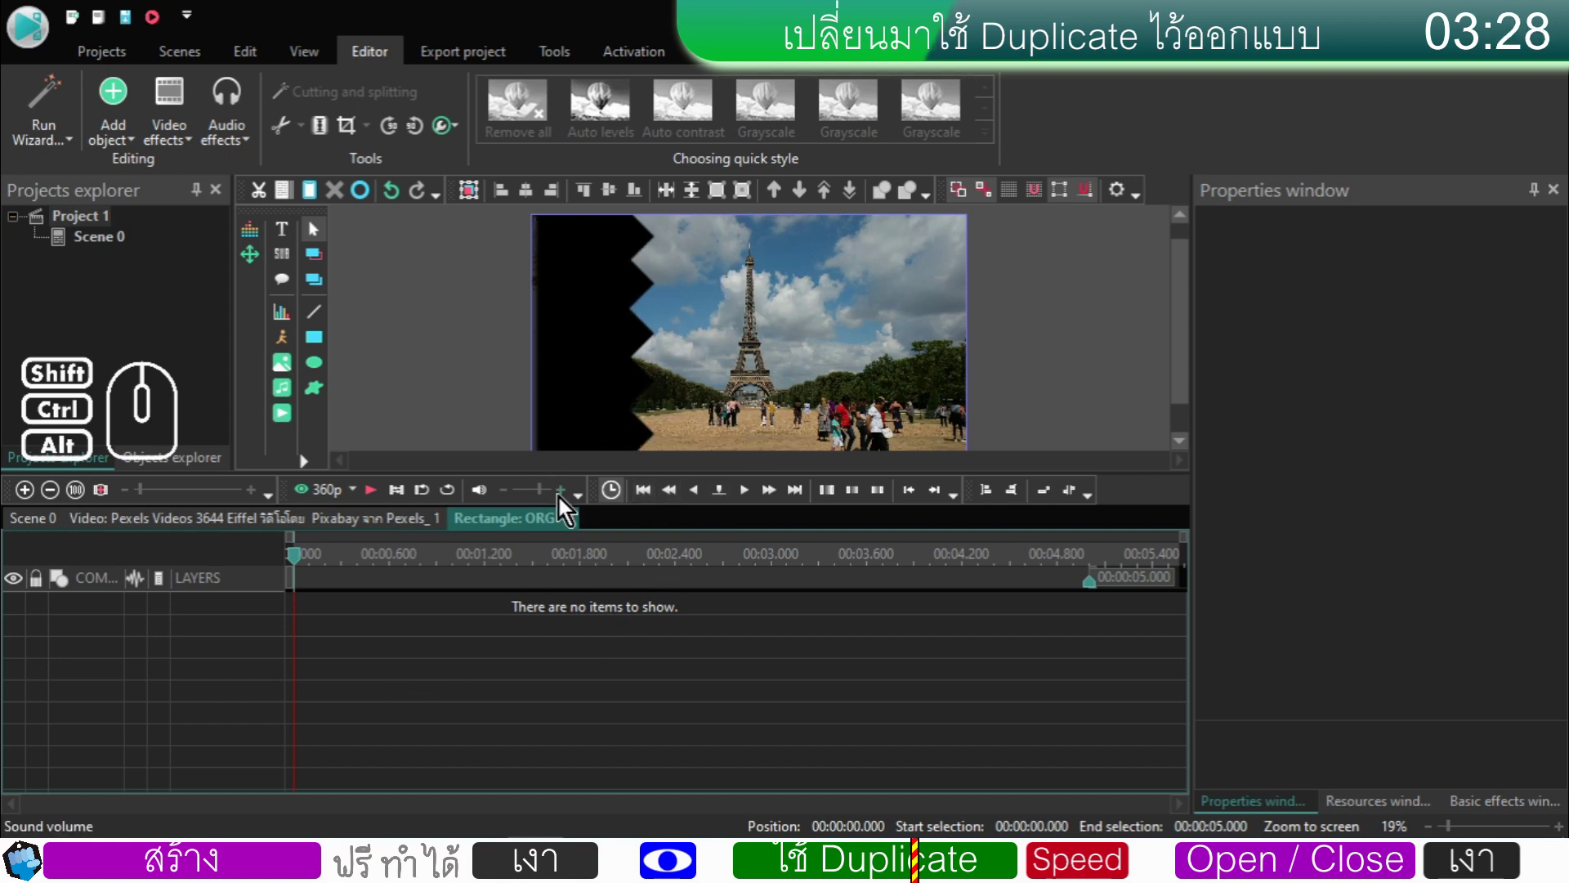
click(324, 374)
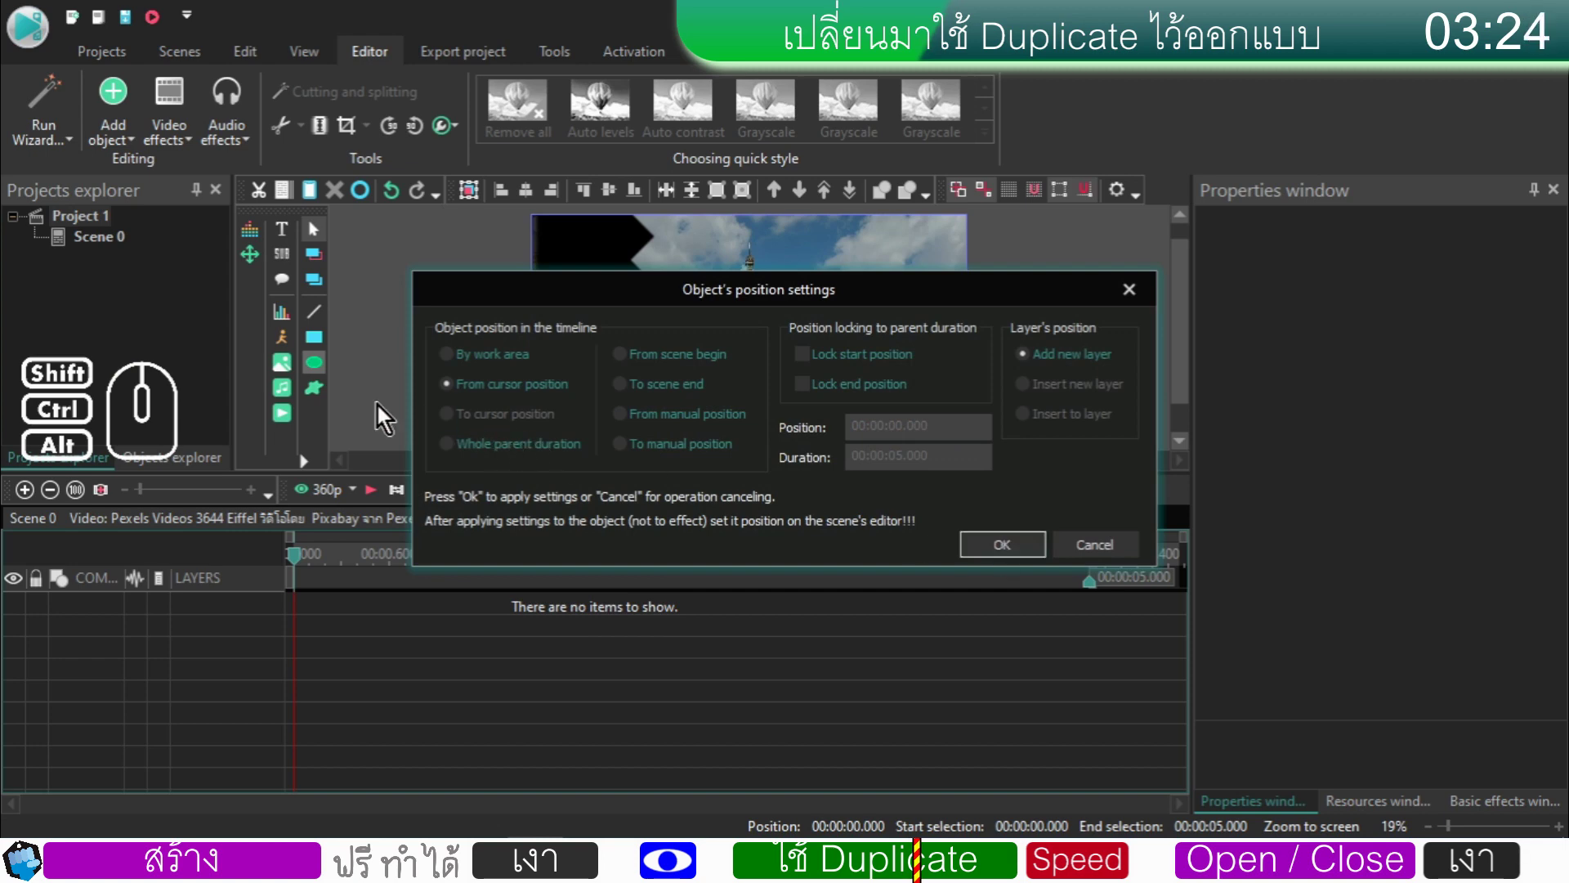
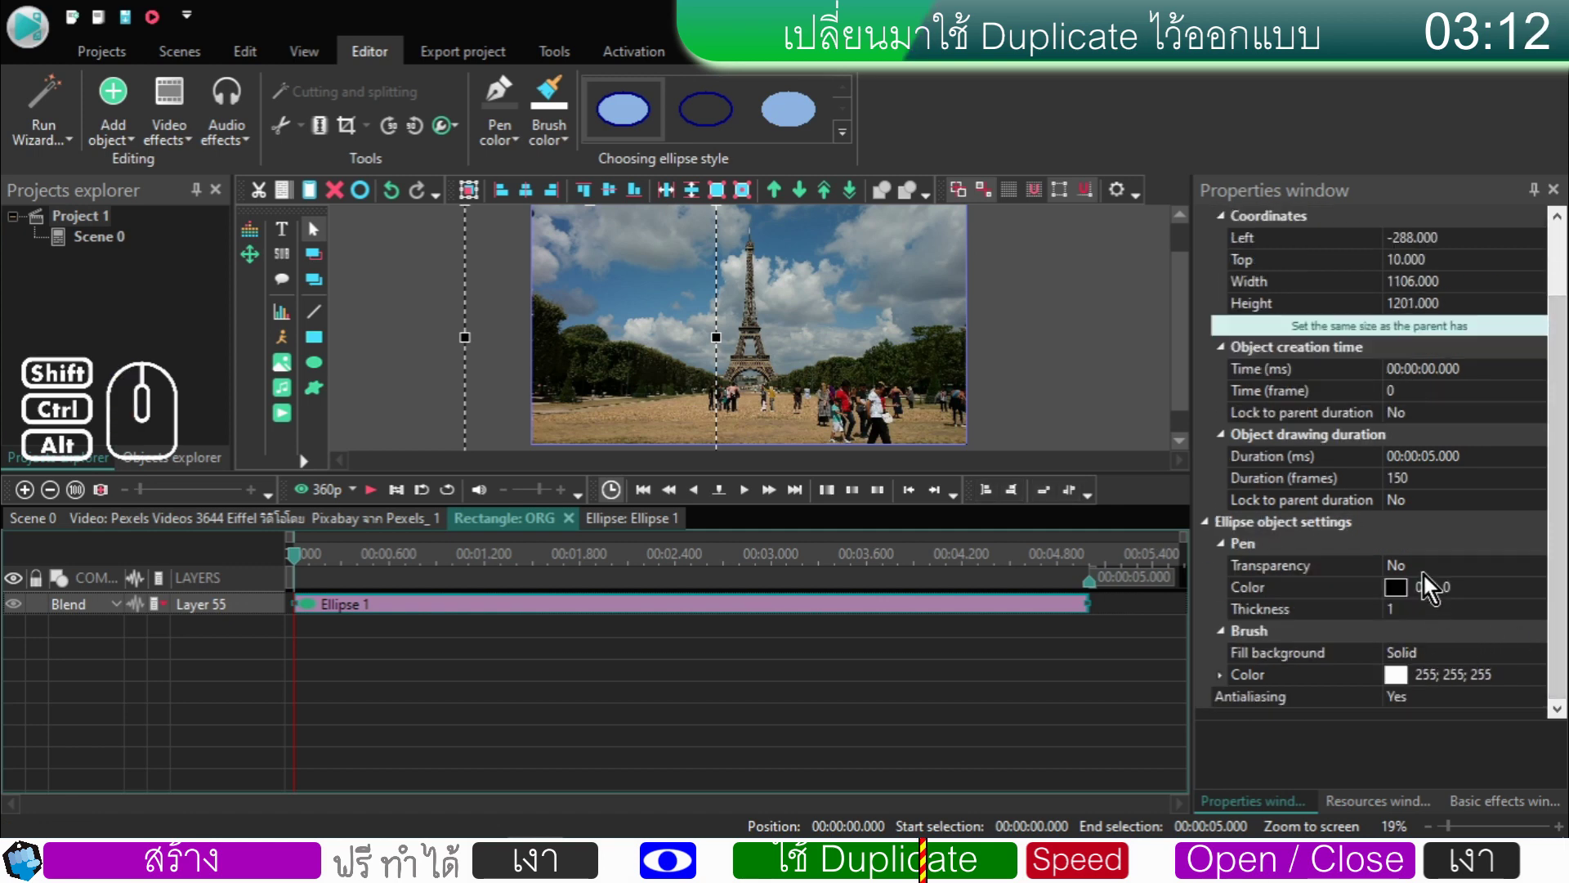
- Nudge Ellipse 1 upward and play/scrub the wipe to check its curved edge
drag(612, 370, 614, 351)
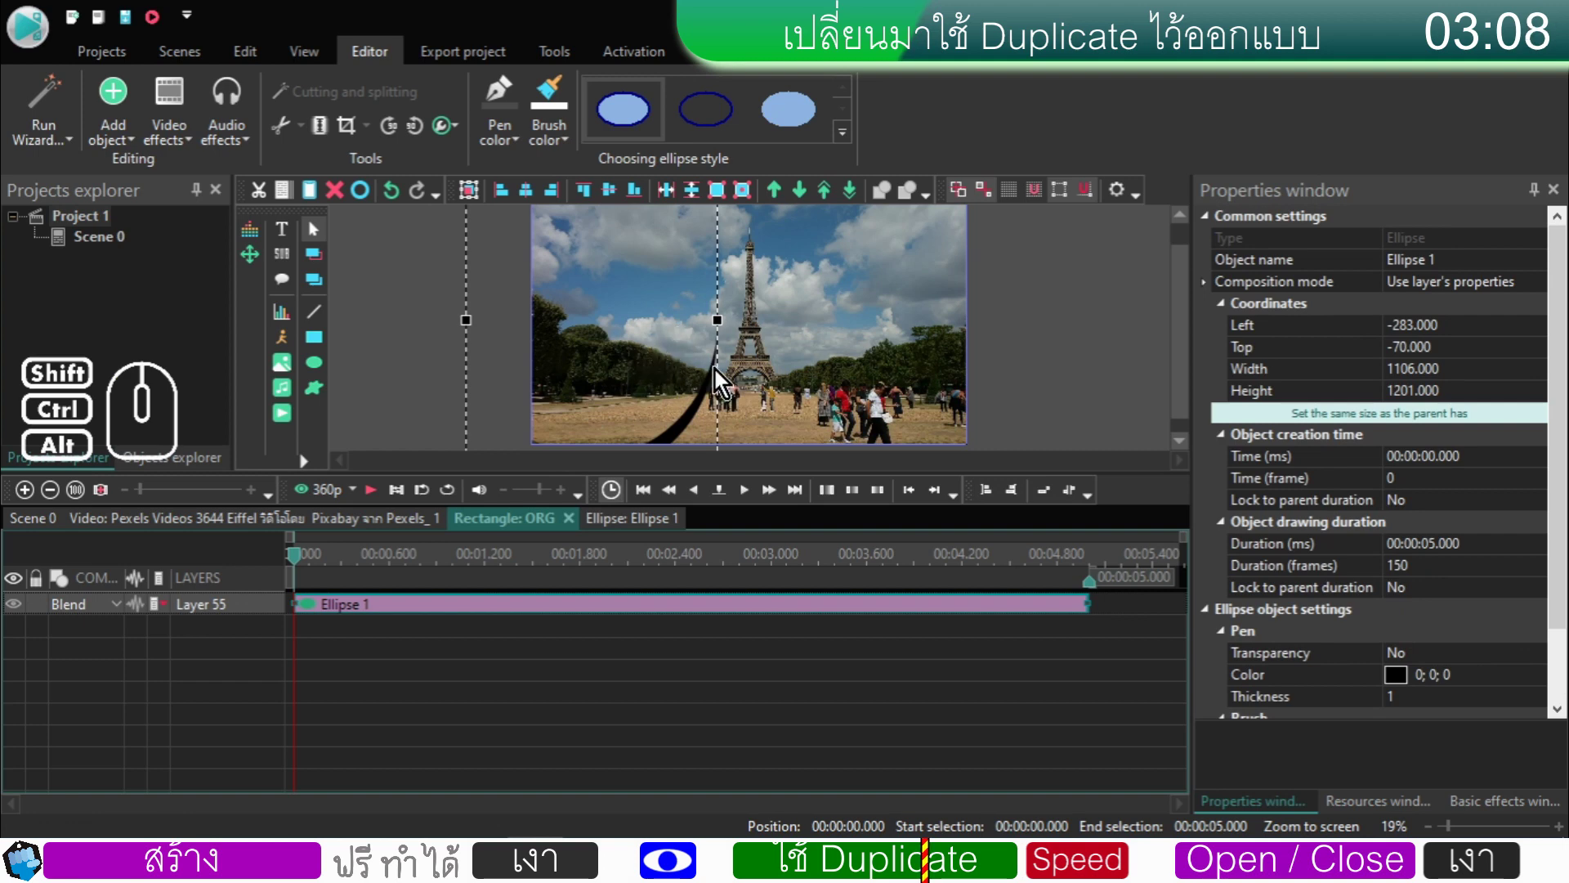
click(571, 612)
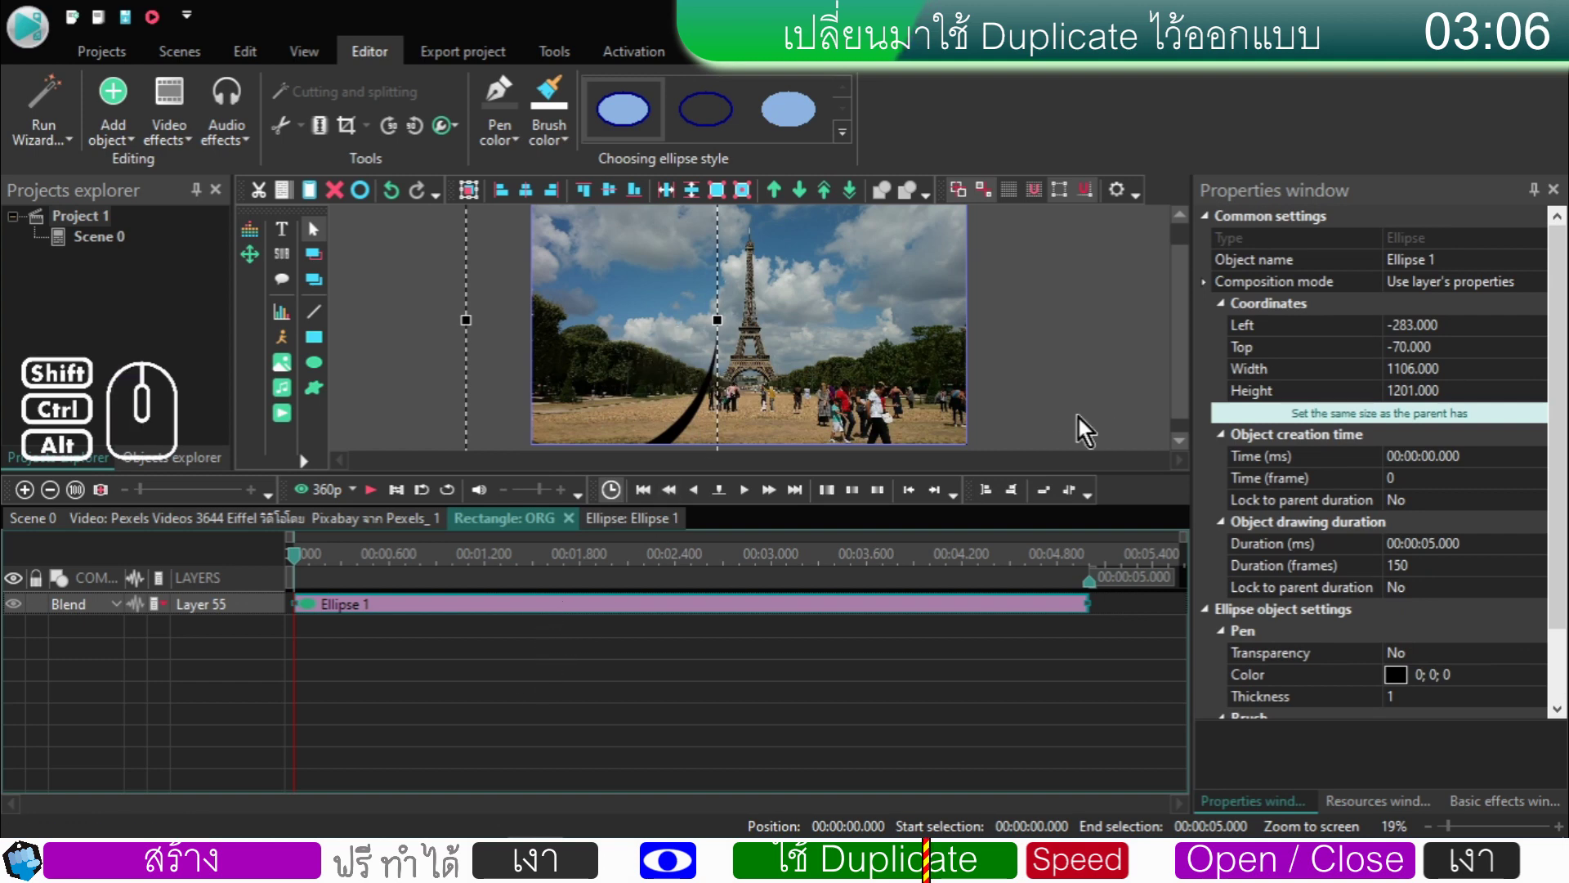
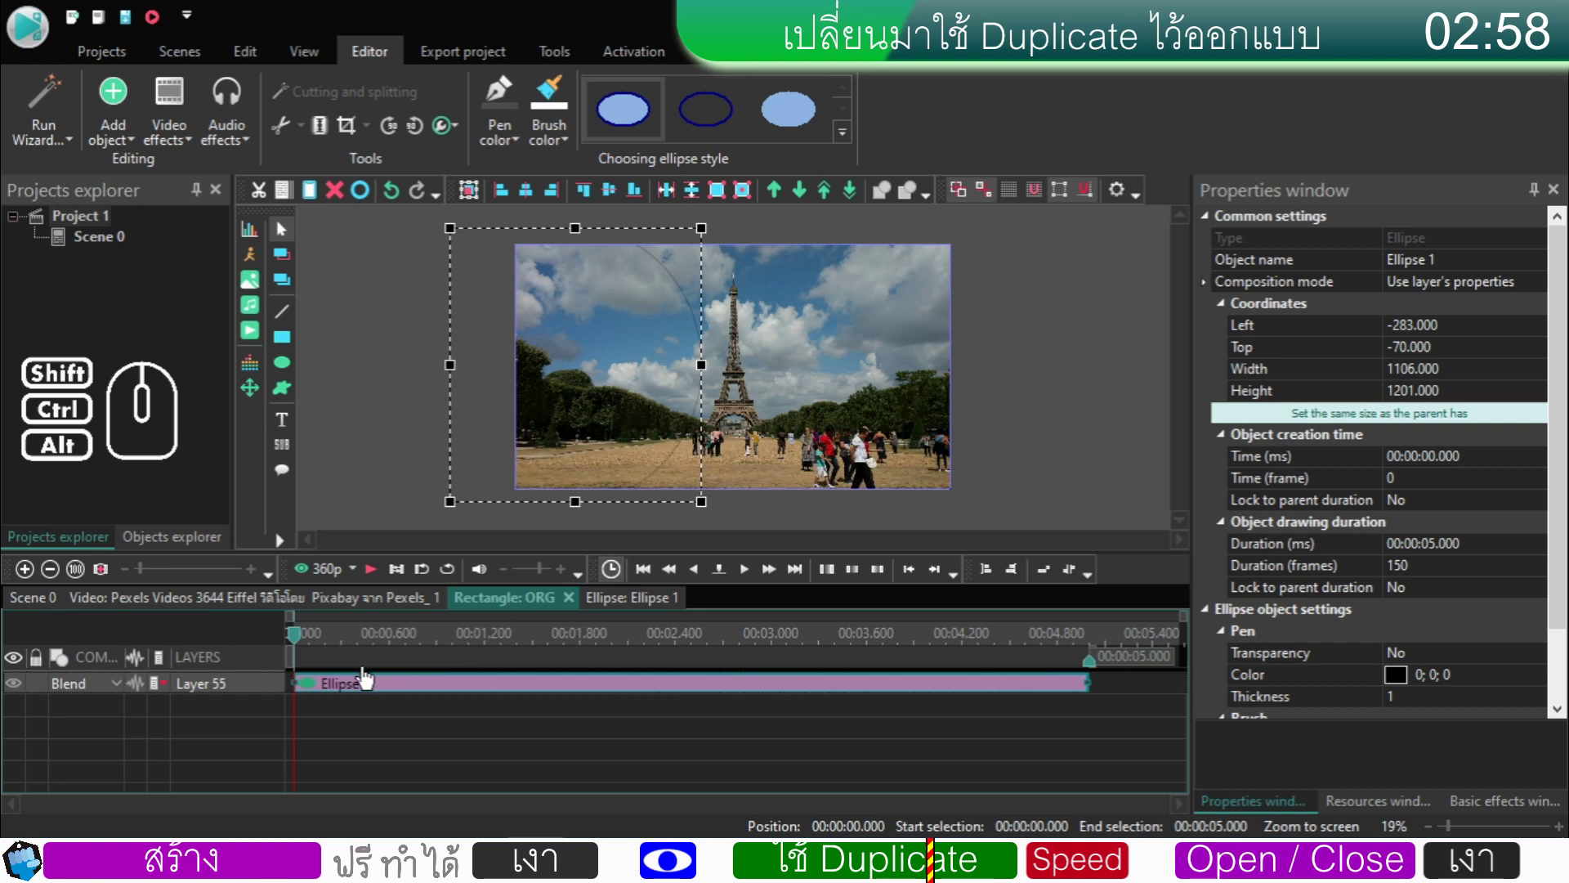
click(381, 579)
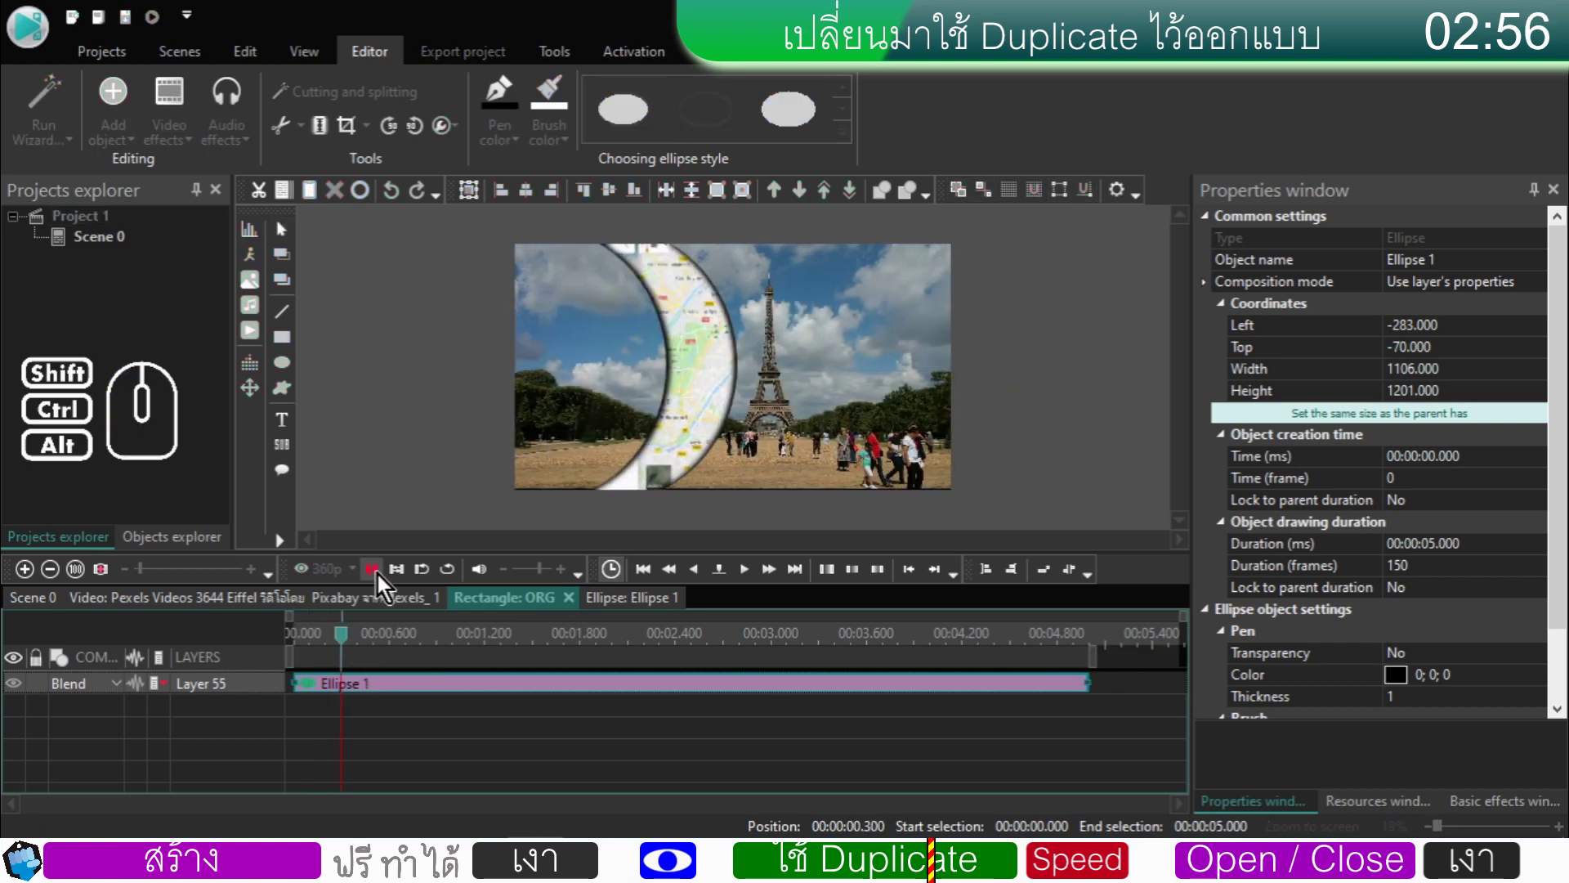
click(381, 578)
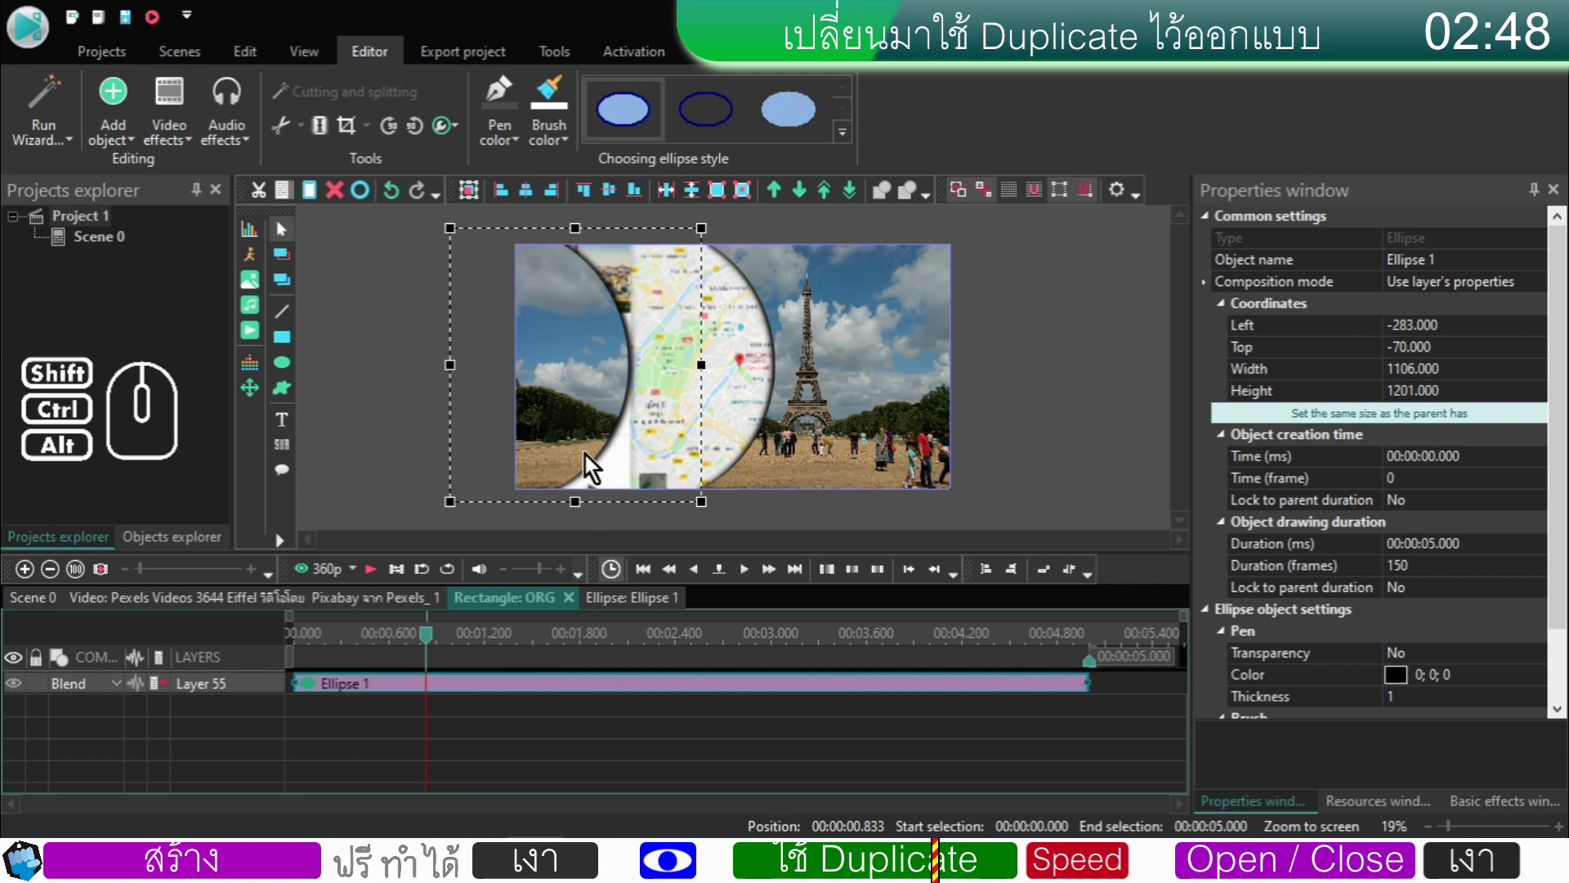
drag(429, 645, 233, 645)
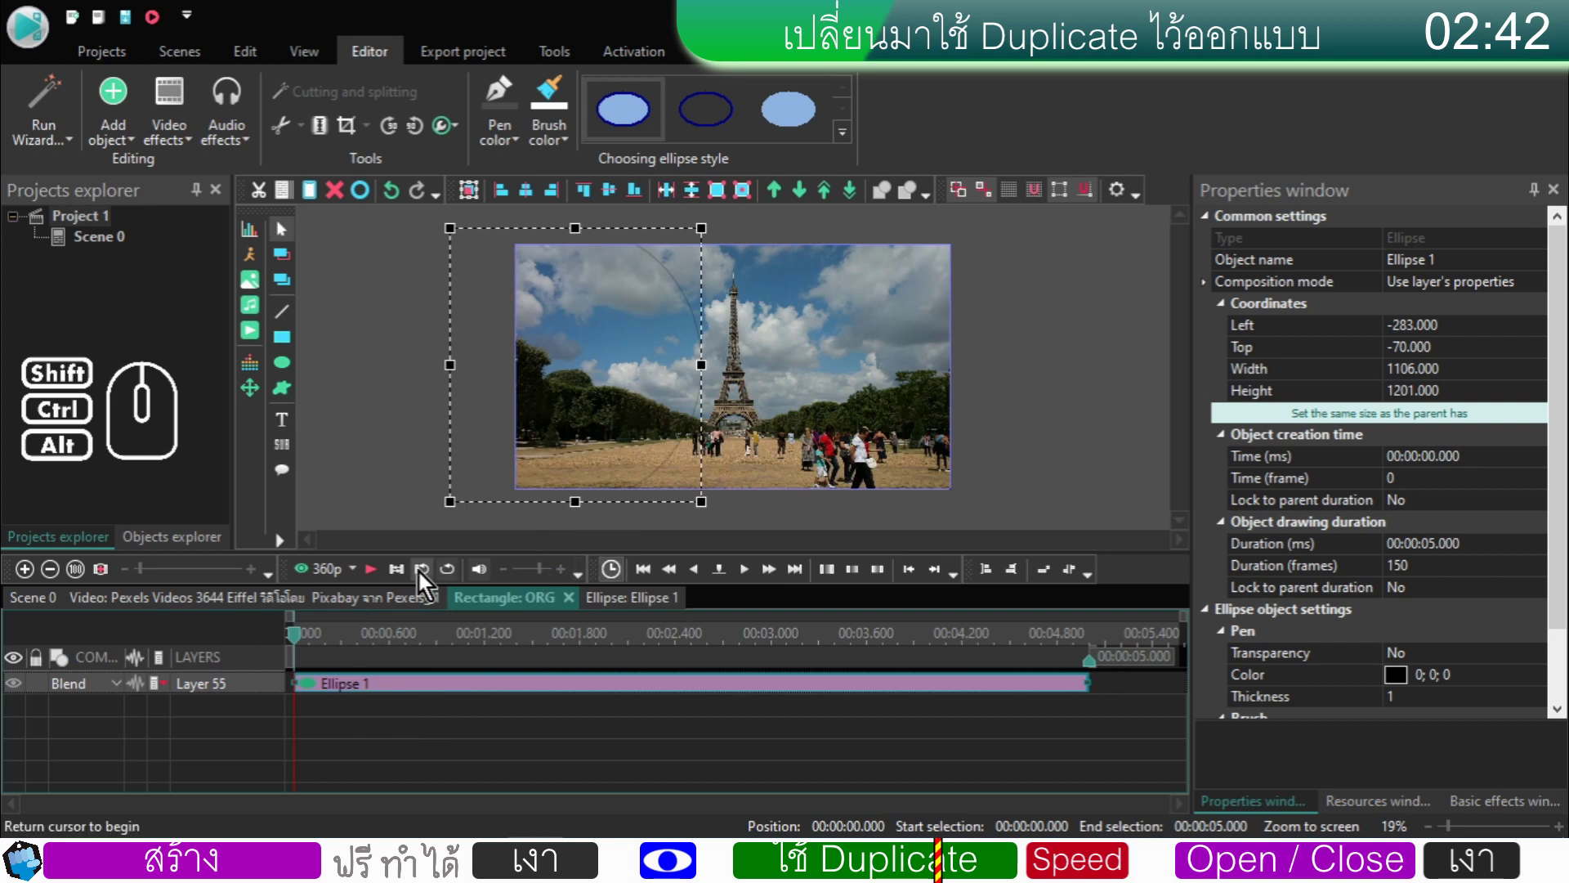
- Replay, then shift the ellipse right and upward and preview the curved map edge
click(382, 583)
click(382, 583)
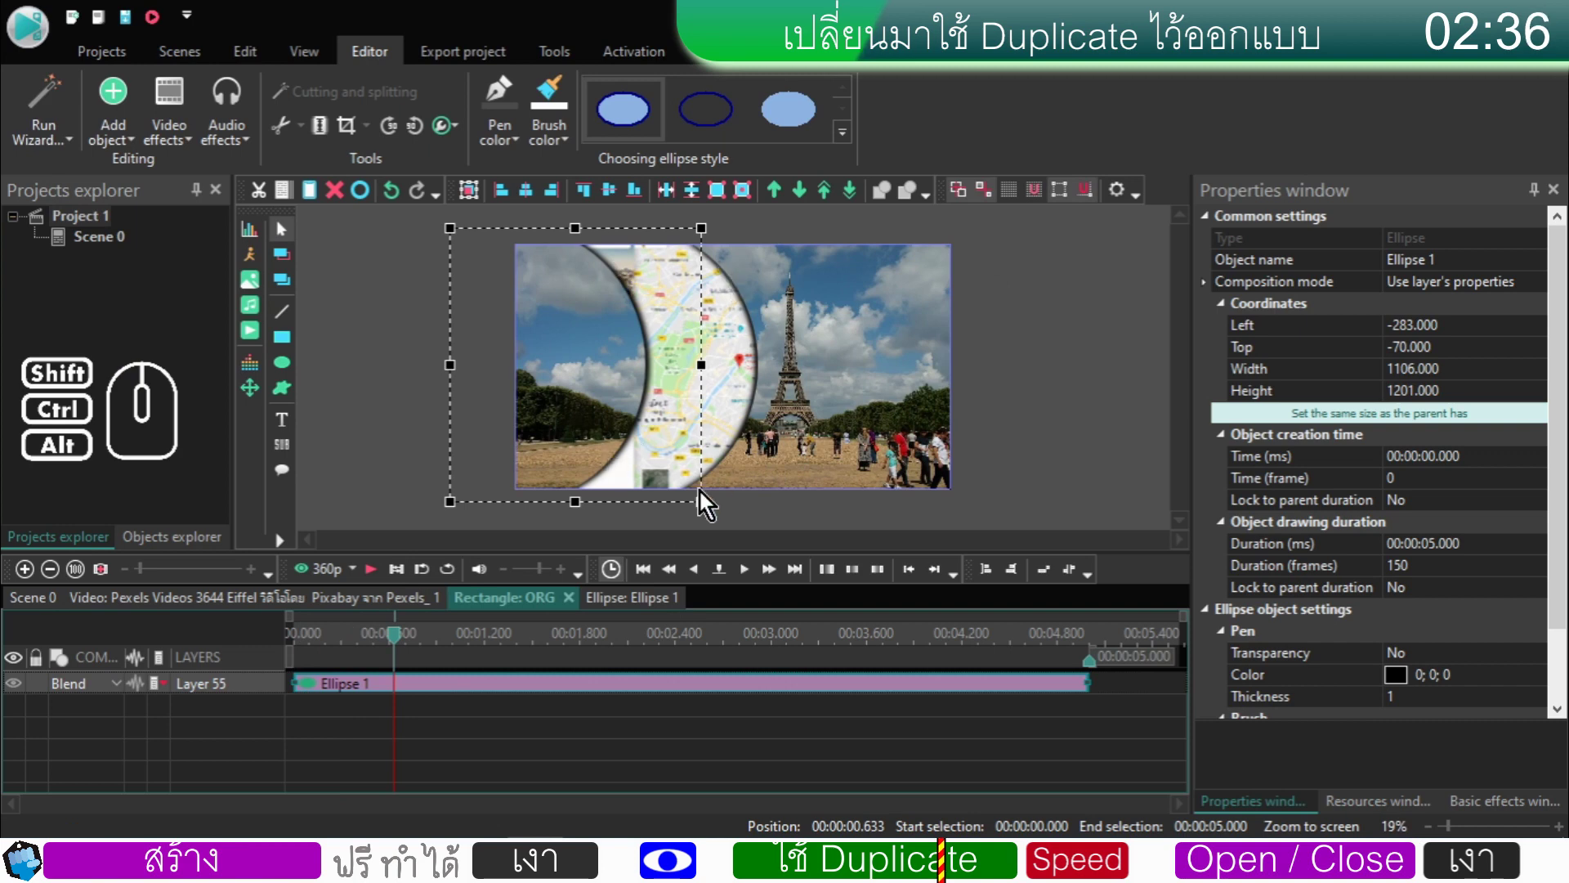
drag(568, 390, 623, 347)
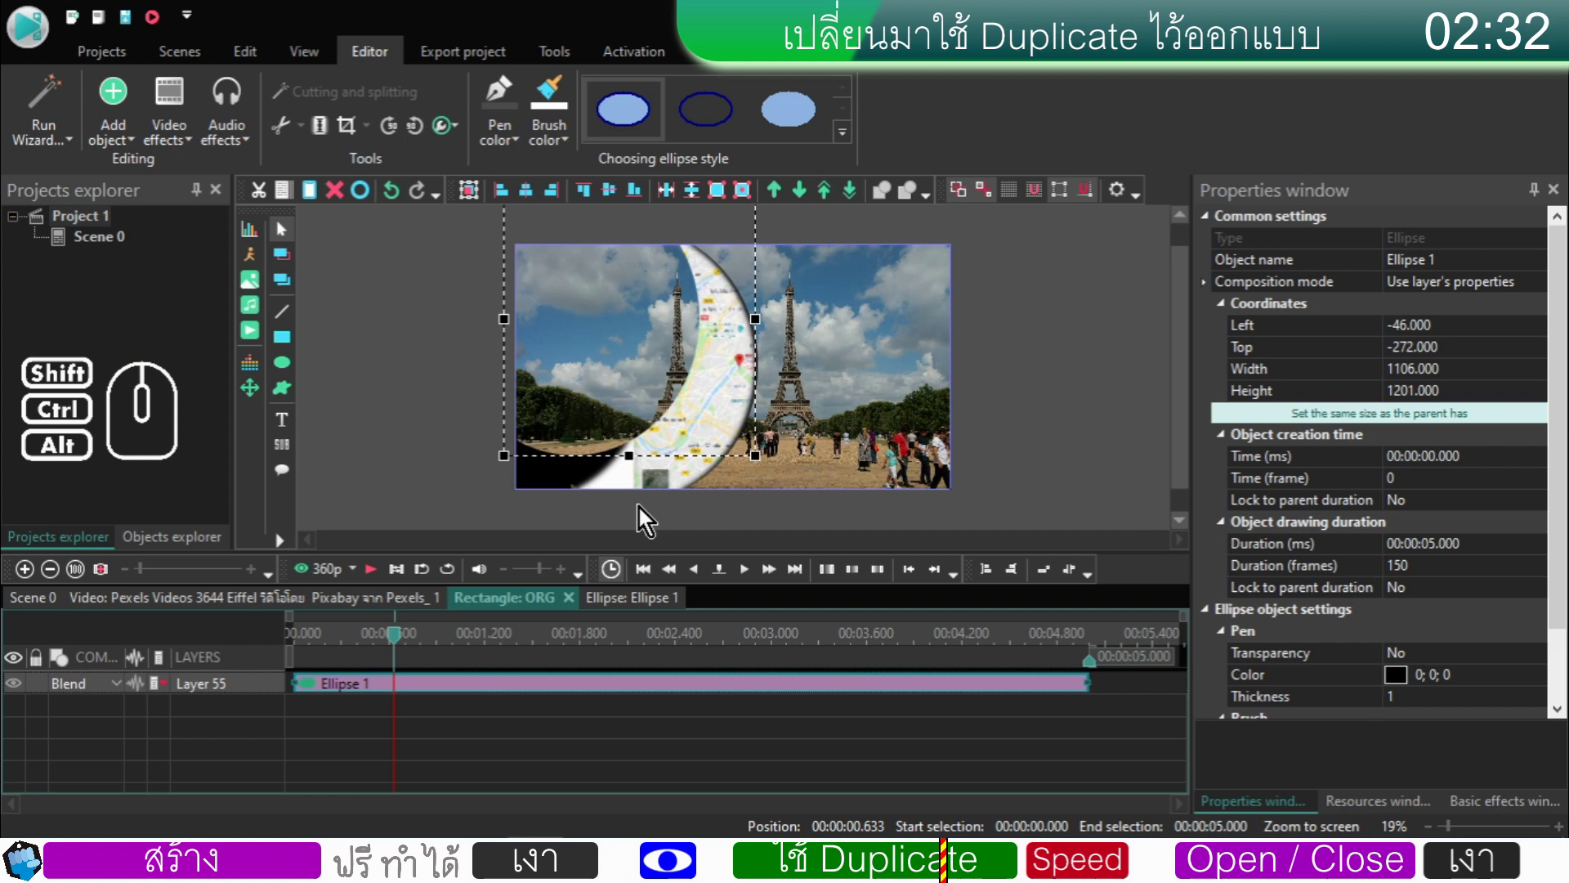
click(465, 484)
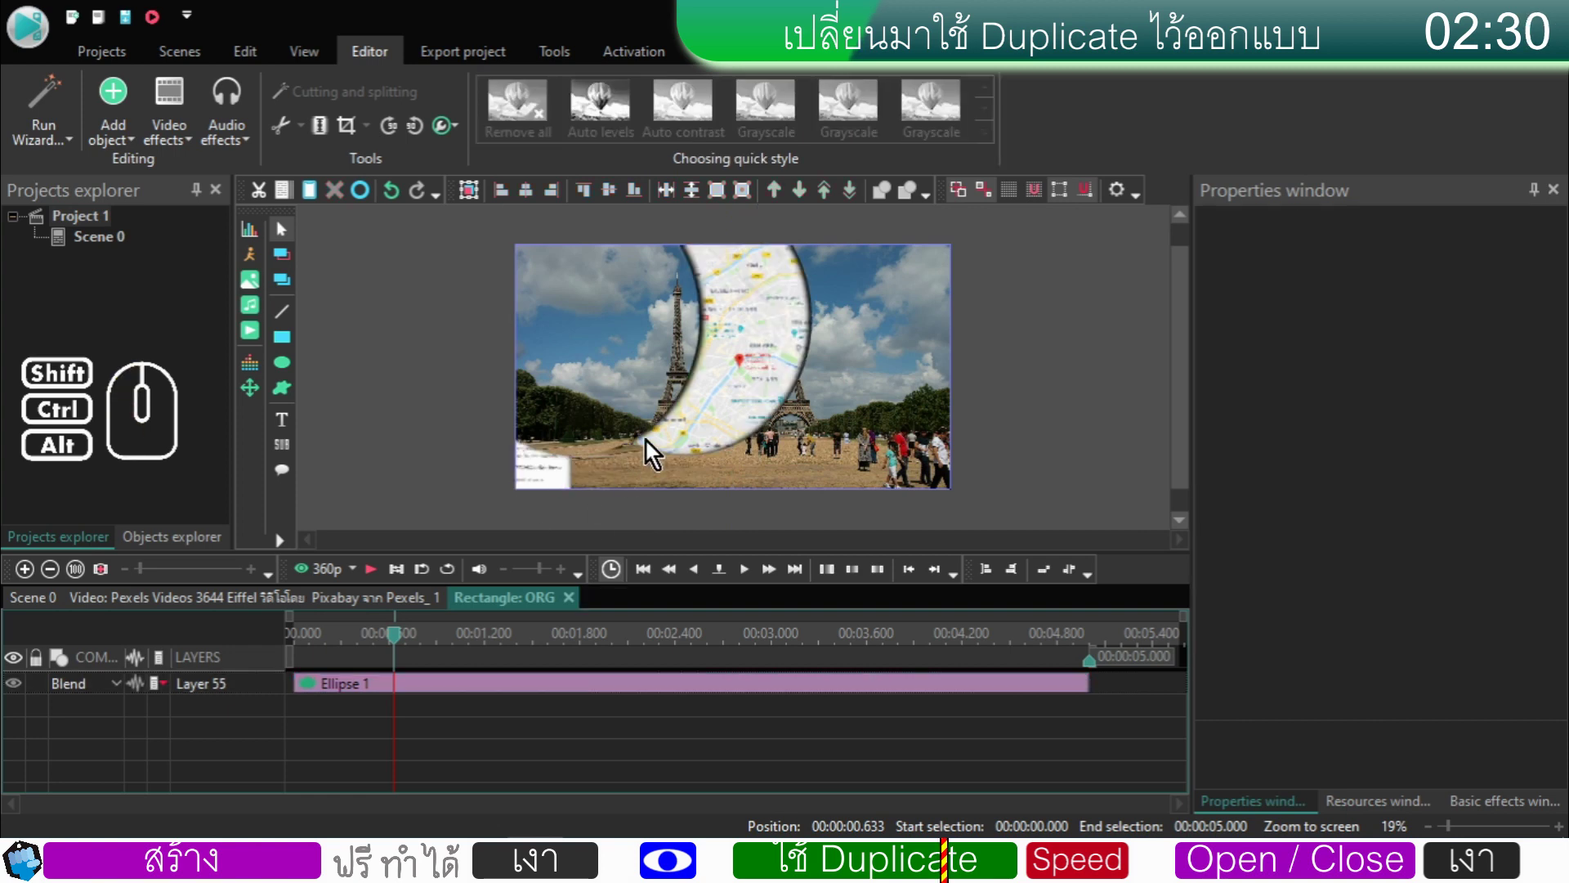
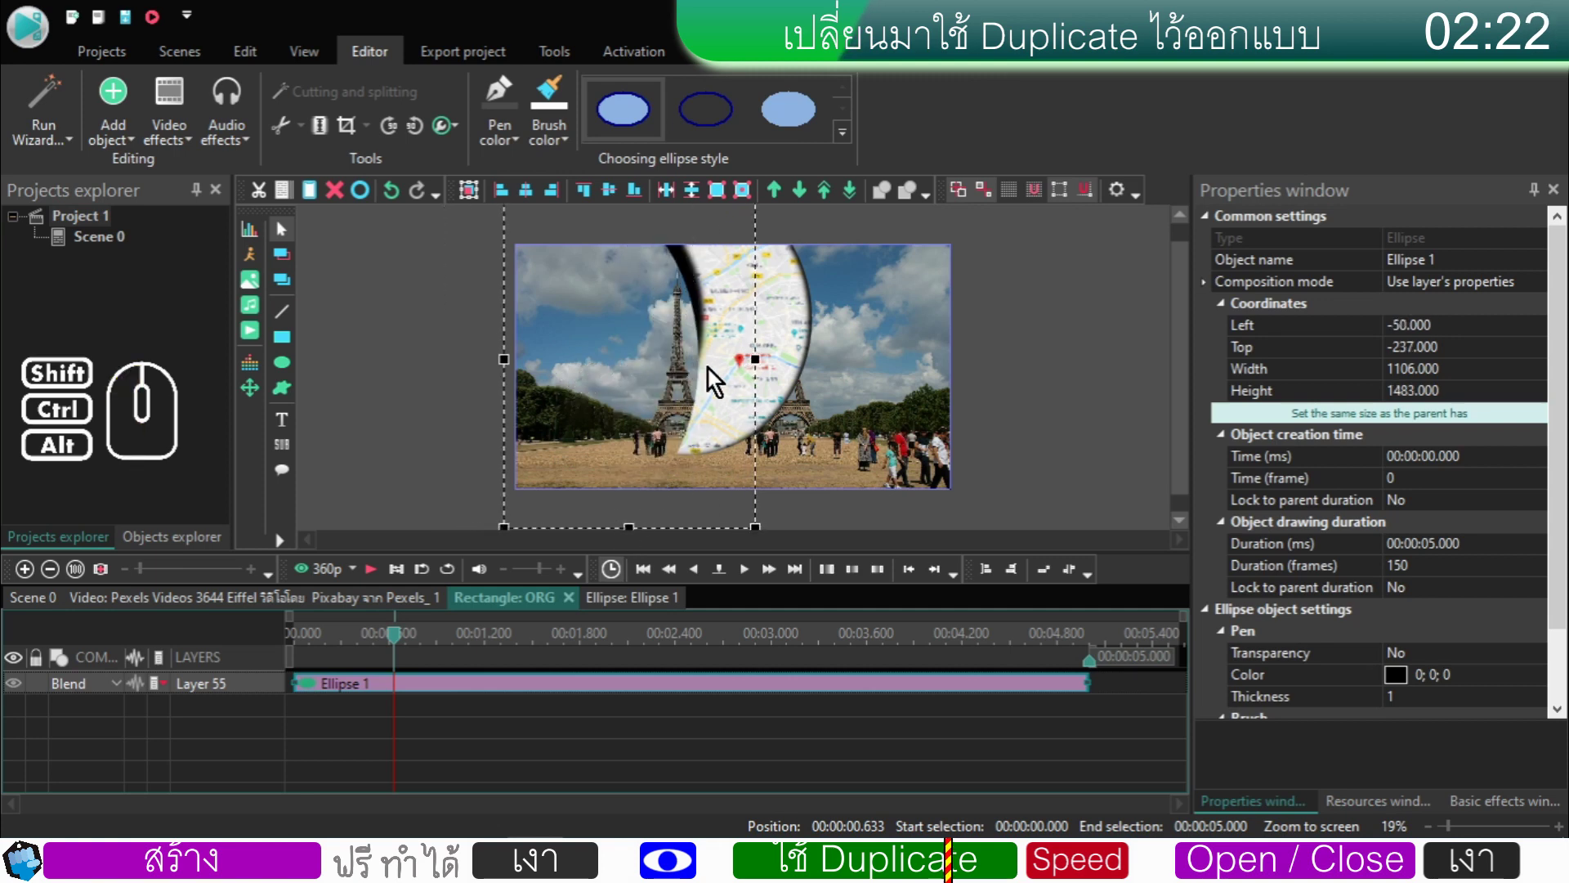
- Copy Ellipse 1 and paste it as a new layer, then play the wipe from the start
click(376, 685)
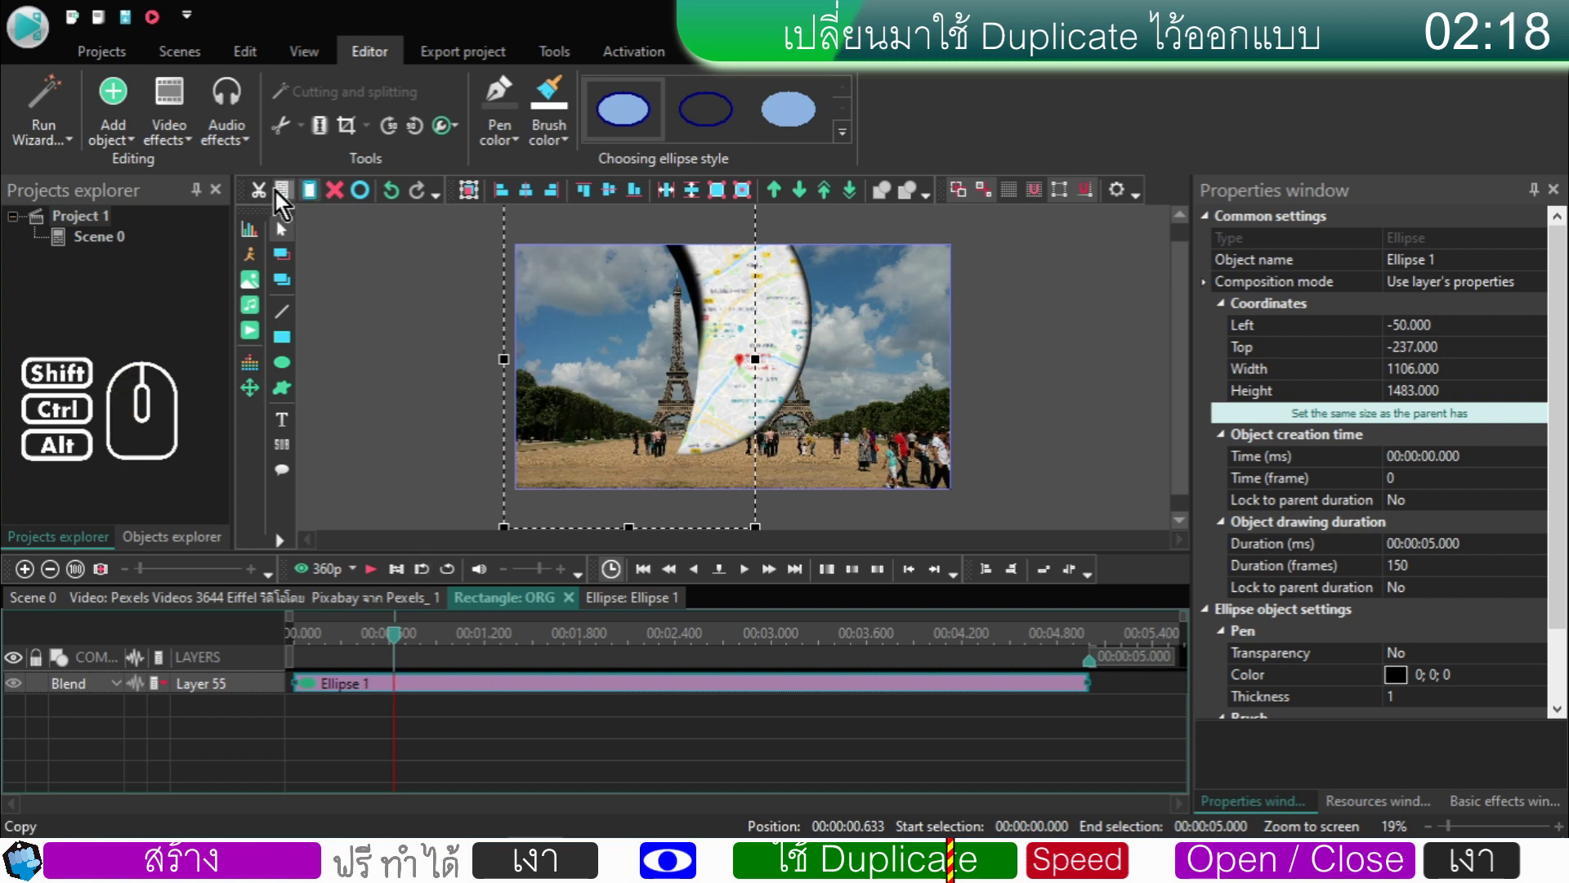
click(261, 197)
click(315, 193)
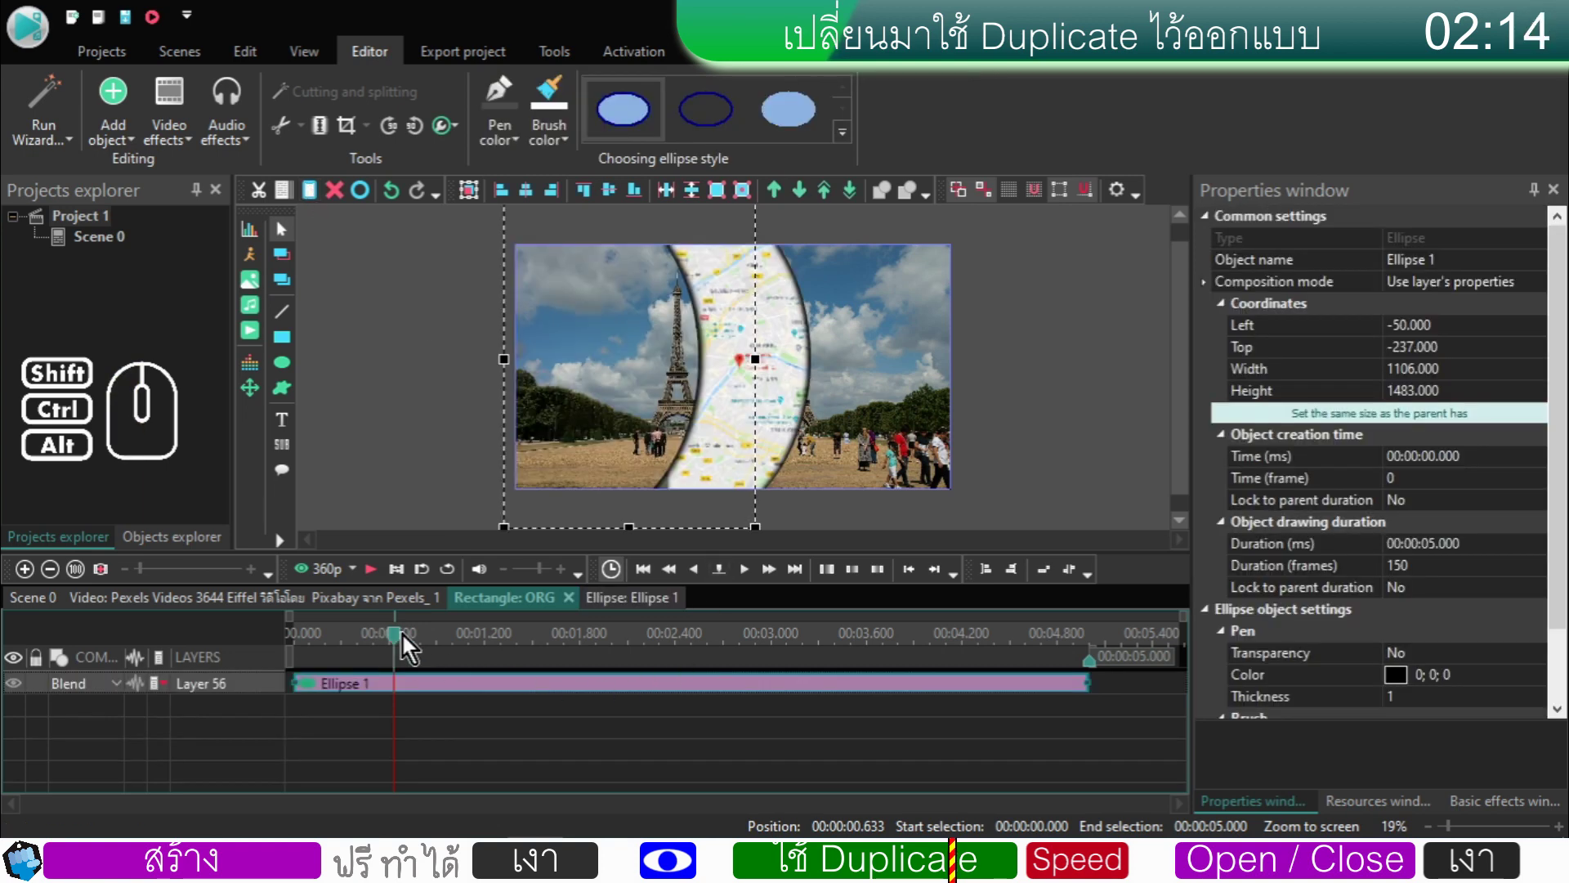
drag(401, 645, 247, 643)
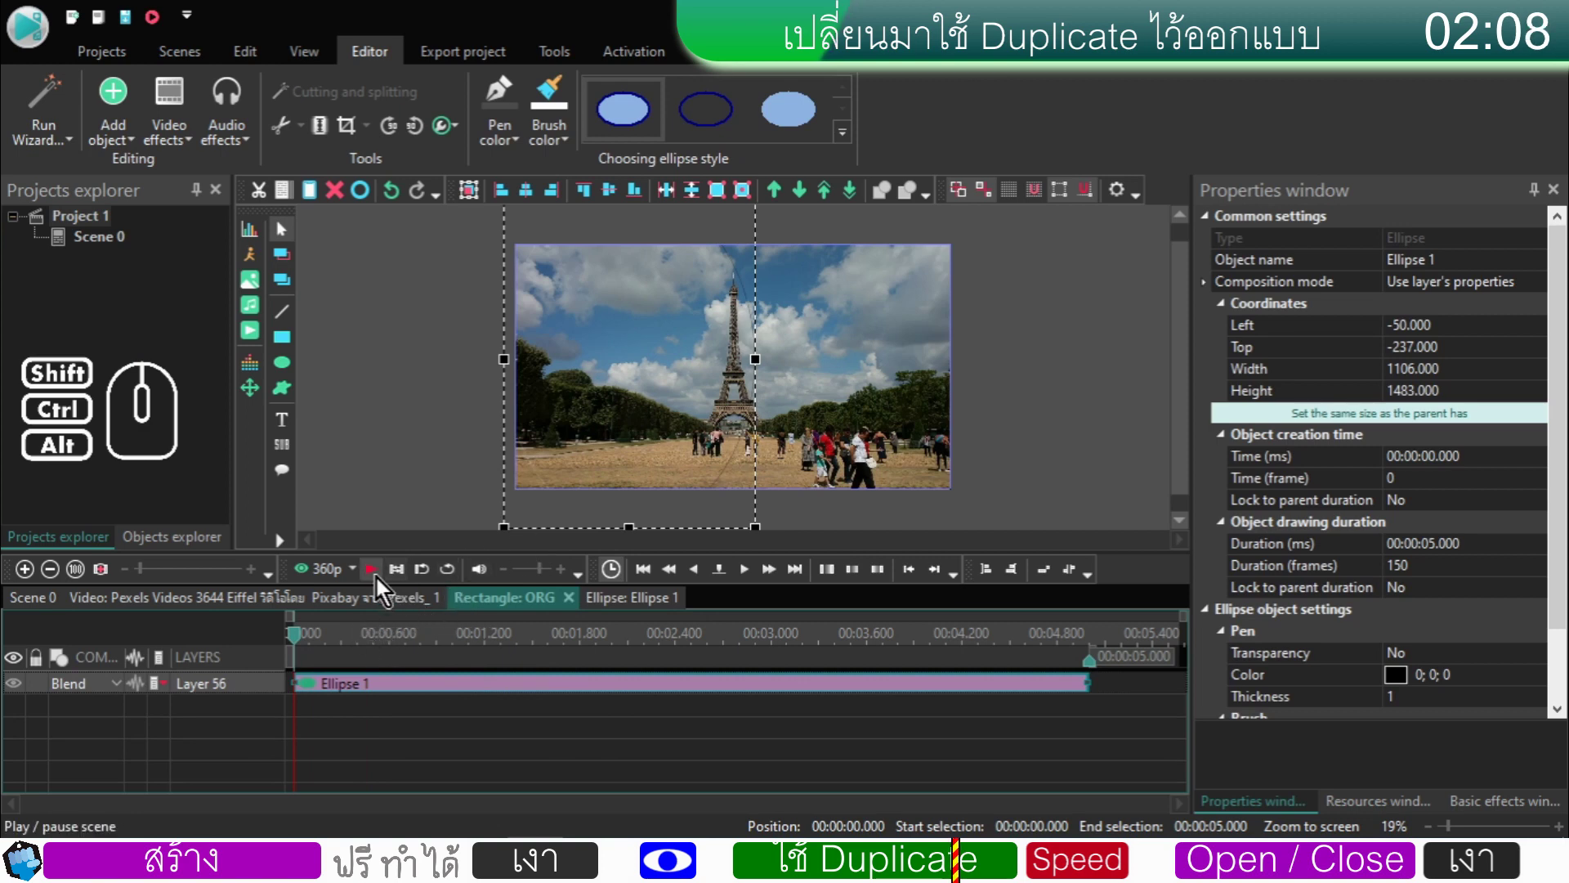
click(381, 582)
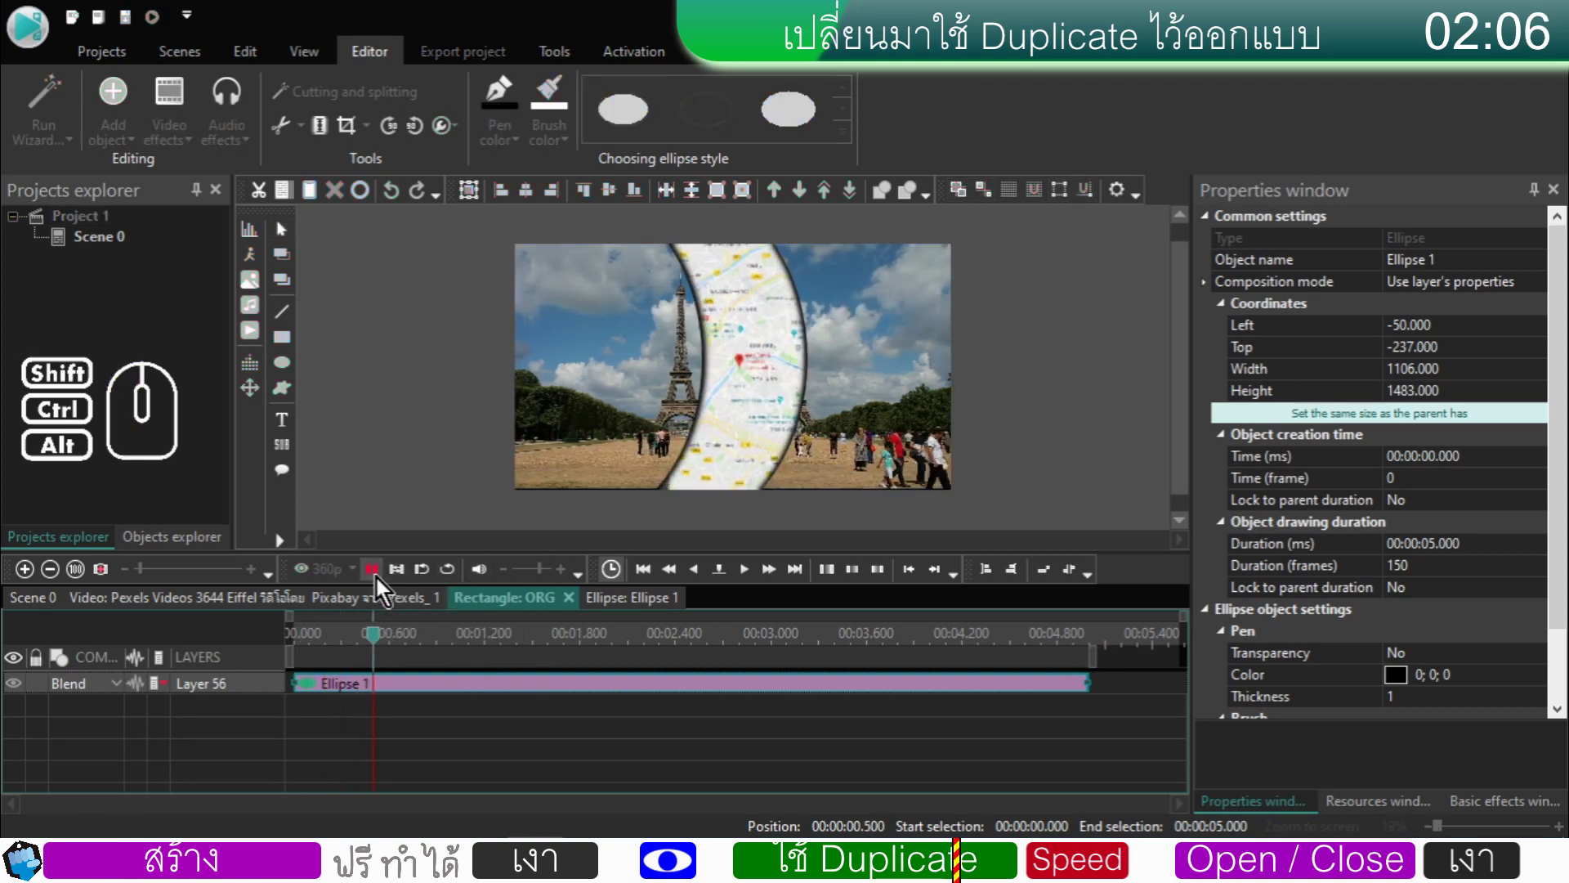
click(382, 584)
- Move the ellipse further left (Left -338) so the wipe opens from a dark left edge
drag(472, 645, 250, 642)
click(669, 445)
drag(681, 374, 616, 375)
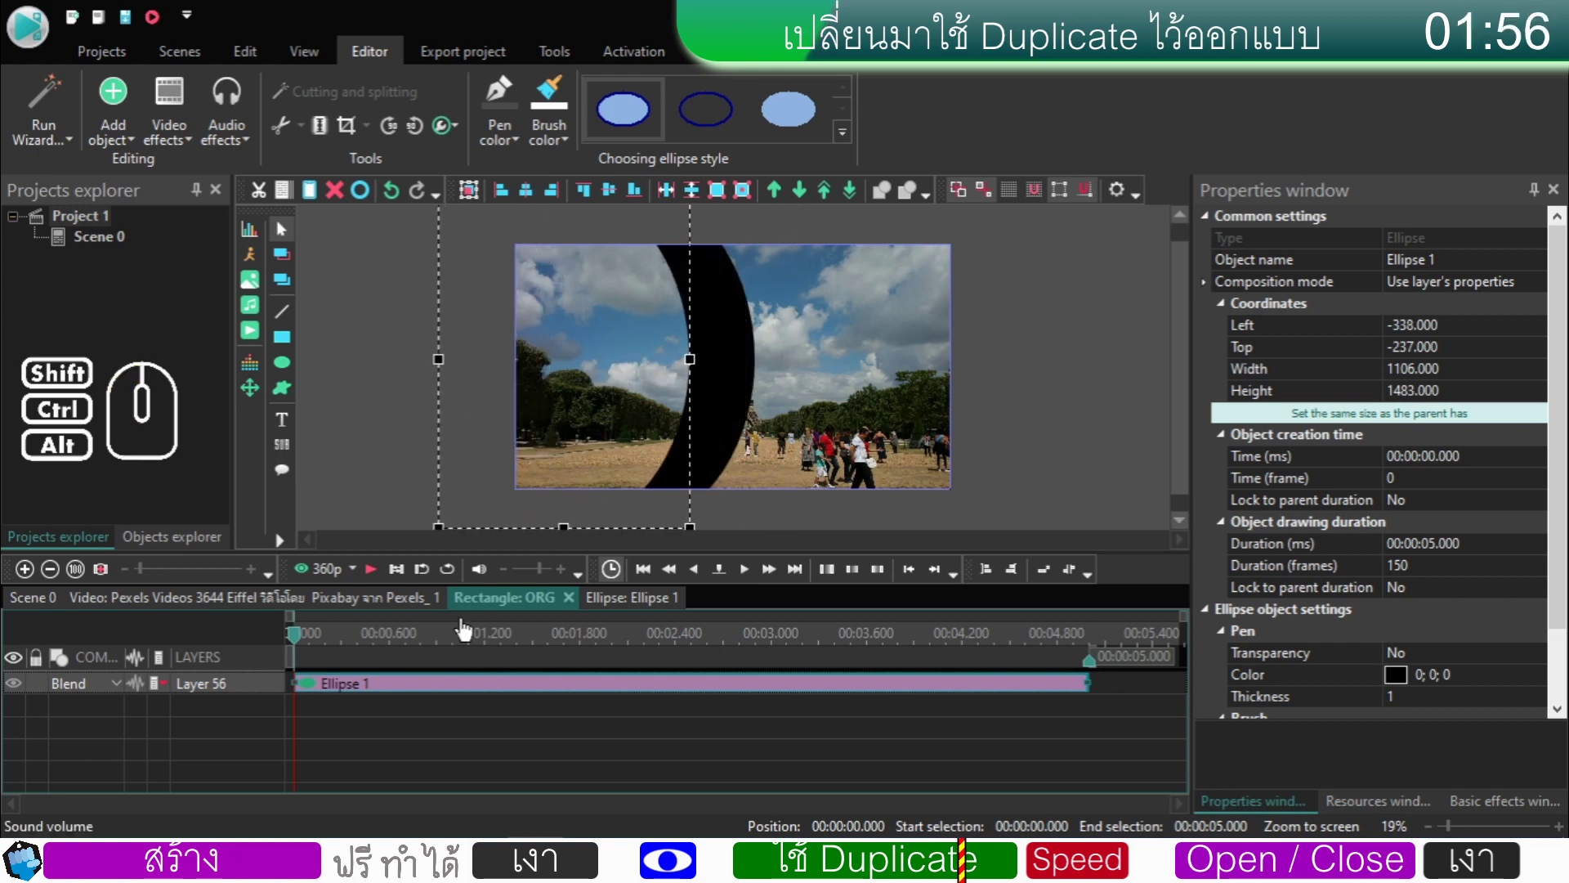
click(369, 581)
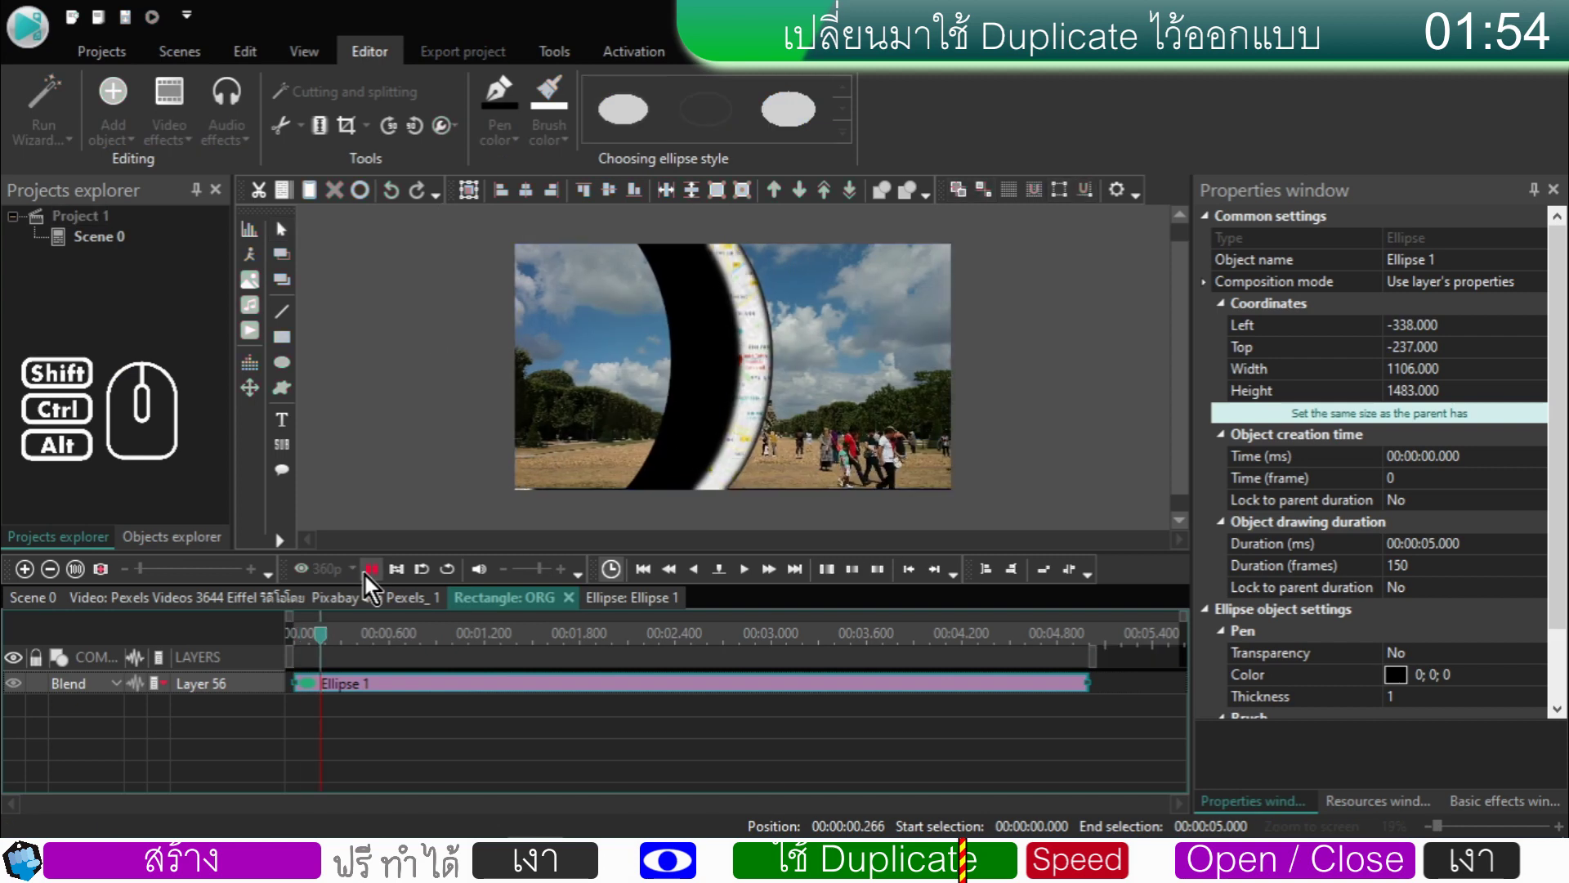
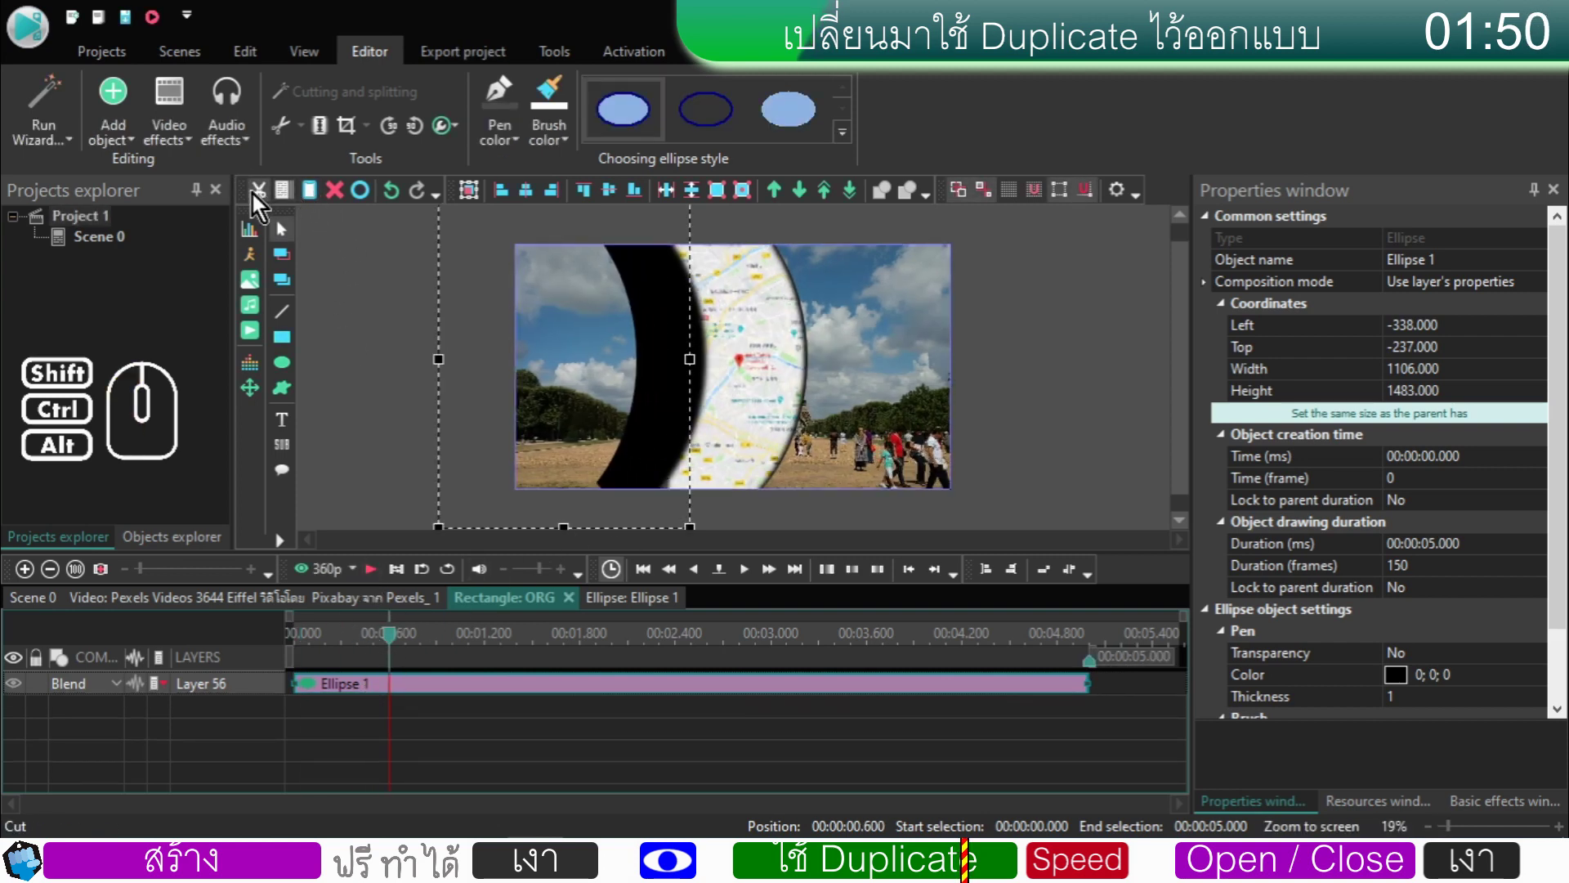
- Cut and paste the ellipse back as a new layer, preview, then leave its timeline with the playhead near the start
click(268, 204)
click(313, 204)
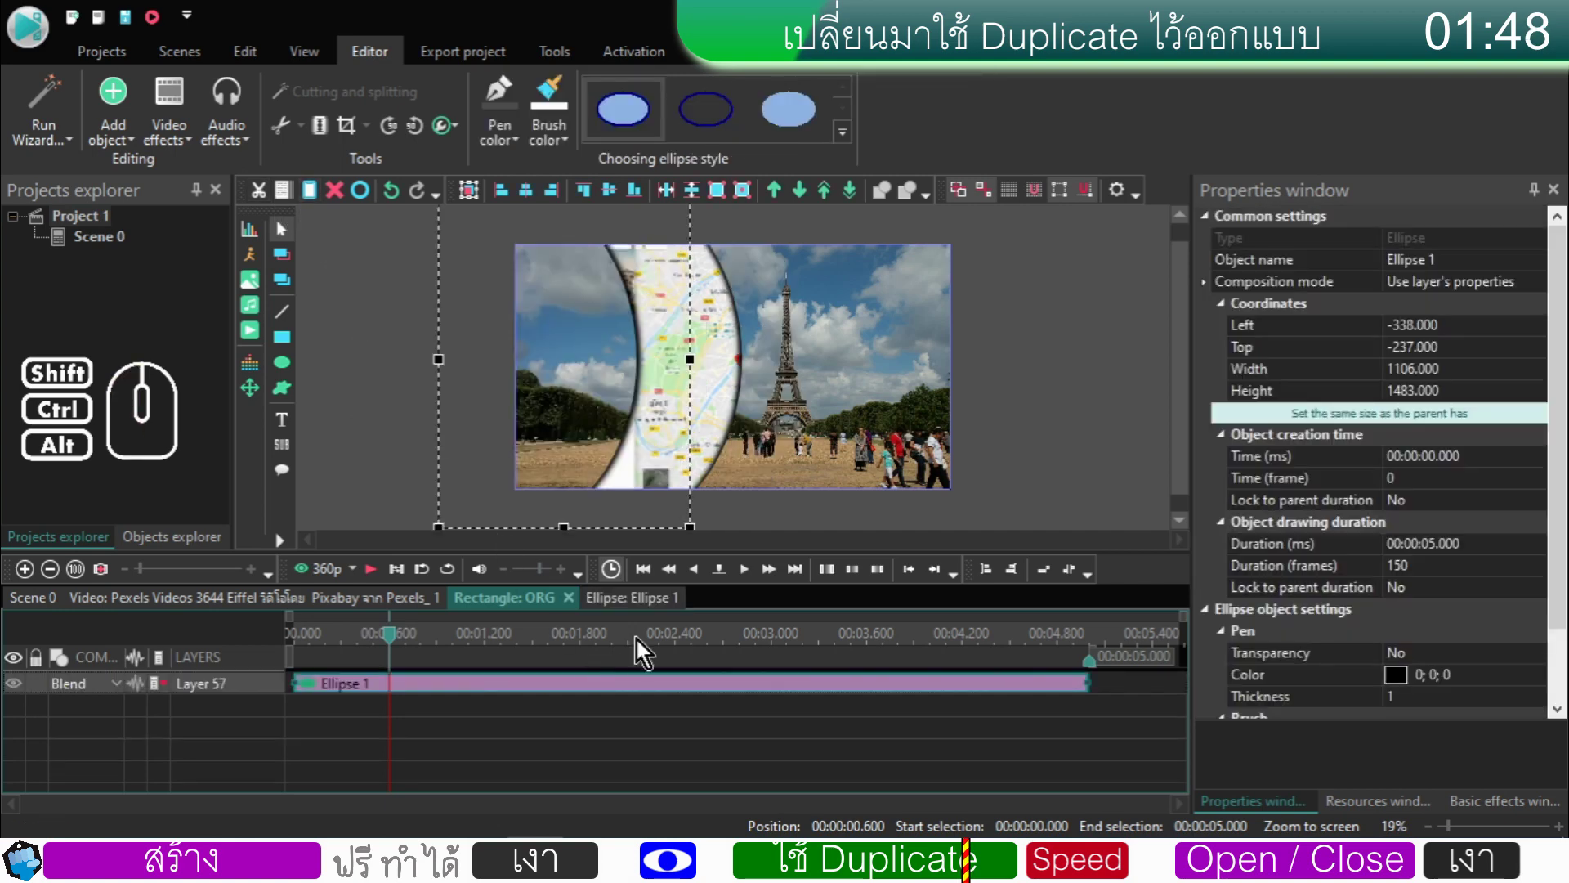
drag(398, 646, 315, 646)
click(375, 579)
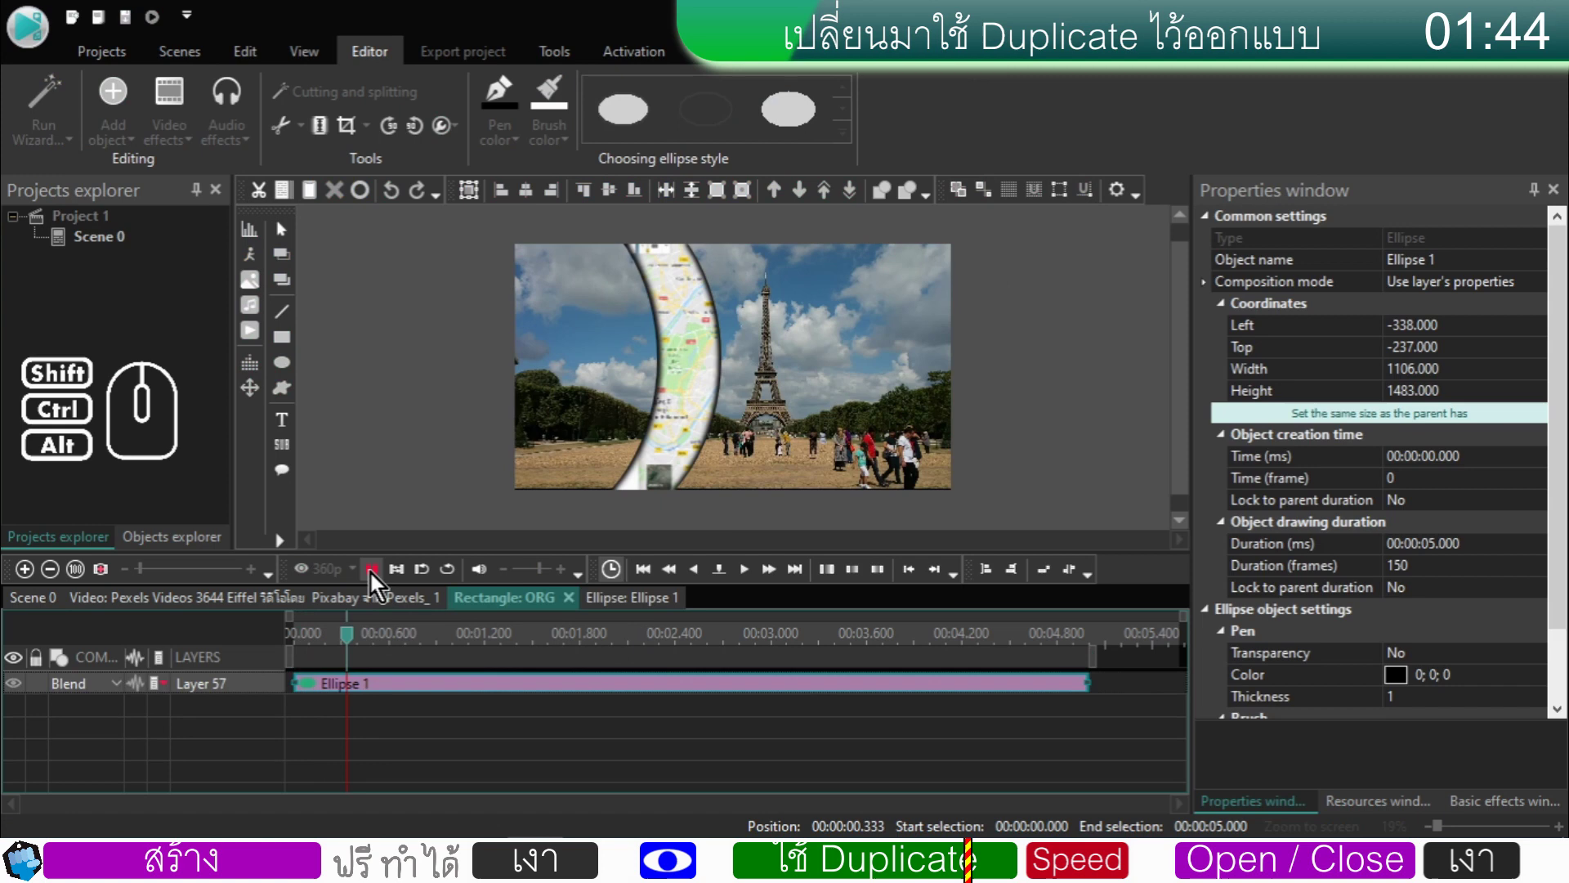
click(375, 578)
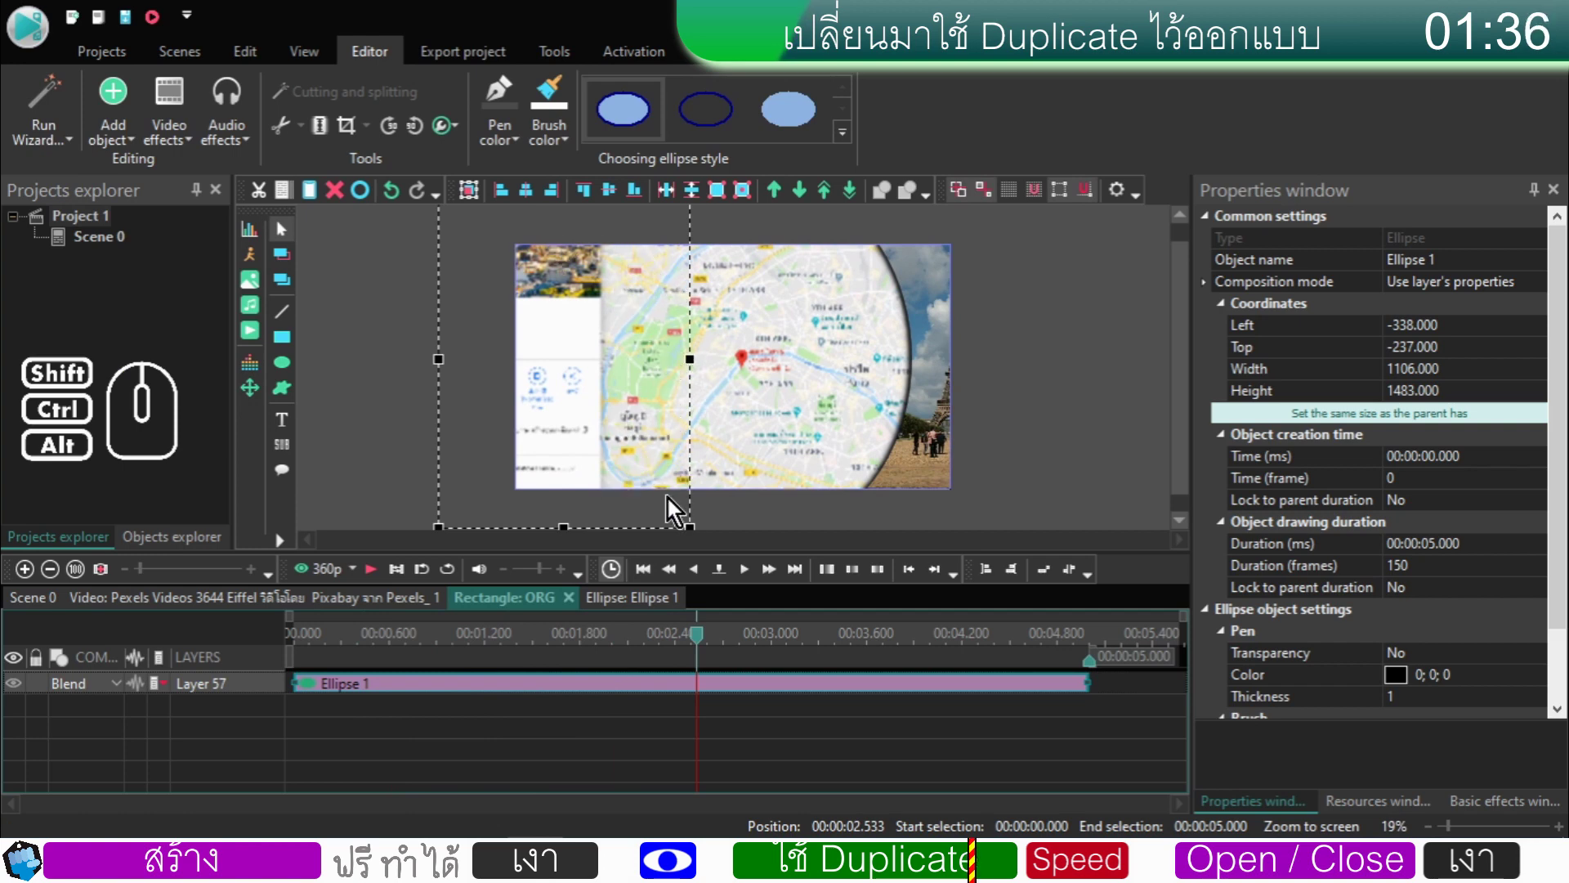
drag(701, 645, 355, 627)
click(804, 722)
drag(898, 734, 770, 677)
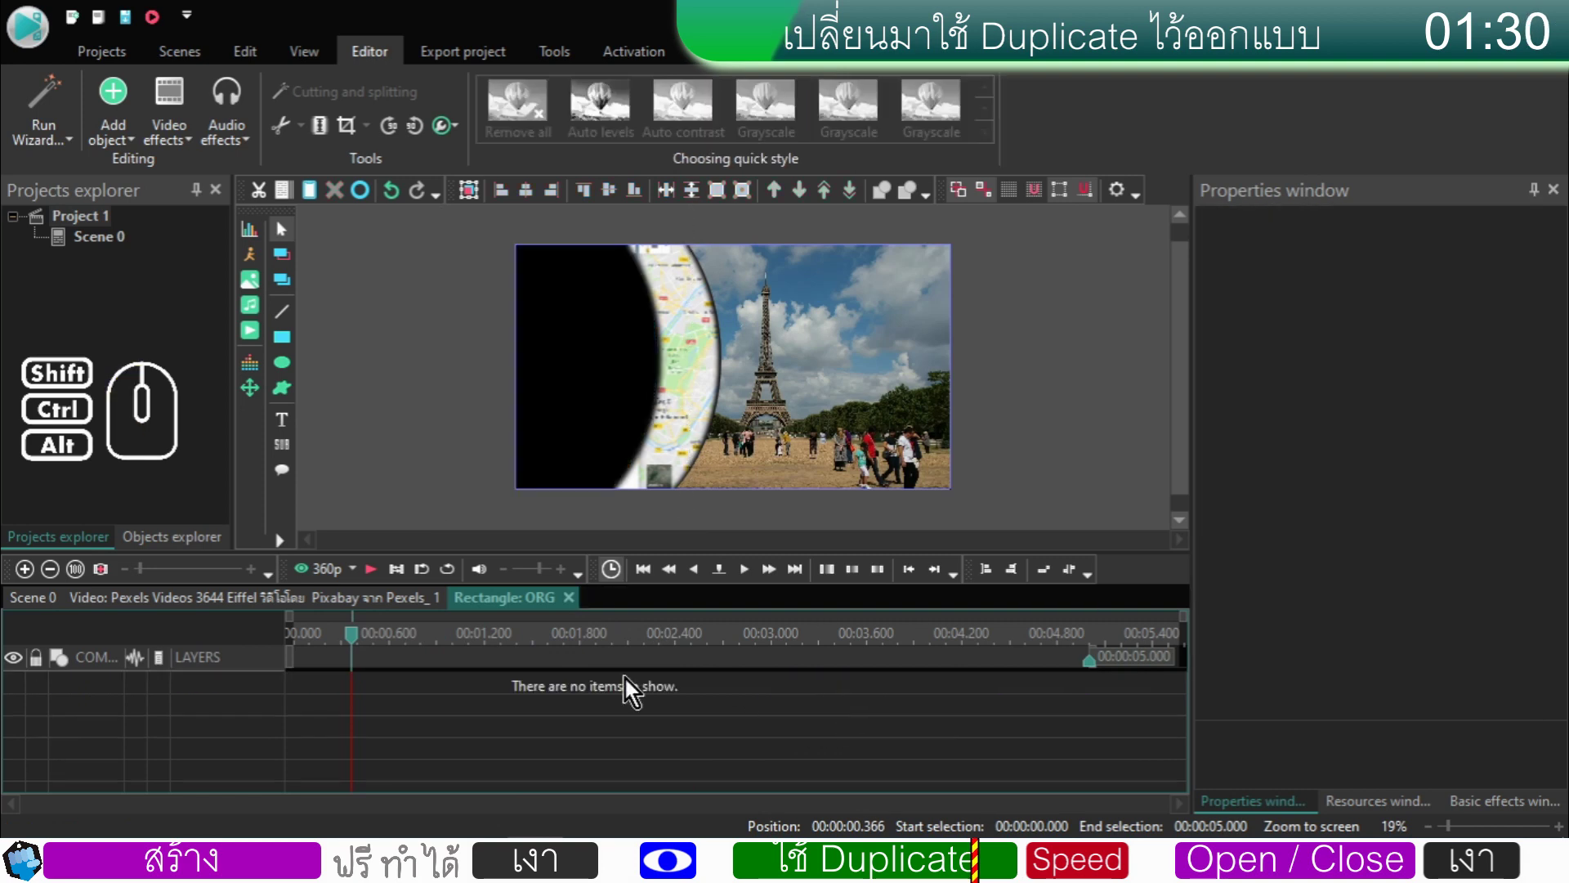
- Add a rectangle inside ORG lasting the whole parent duration
click(291, 349)
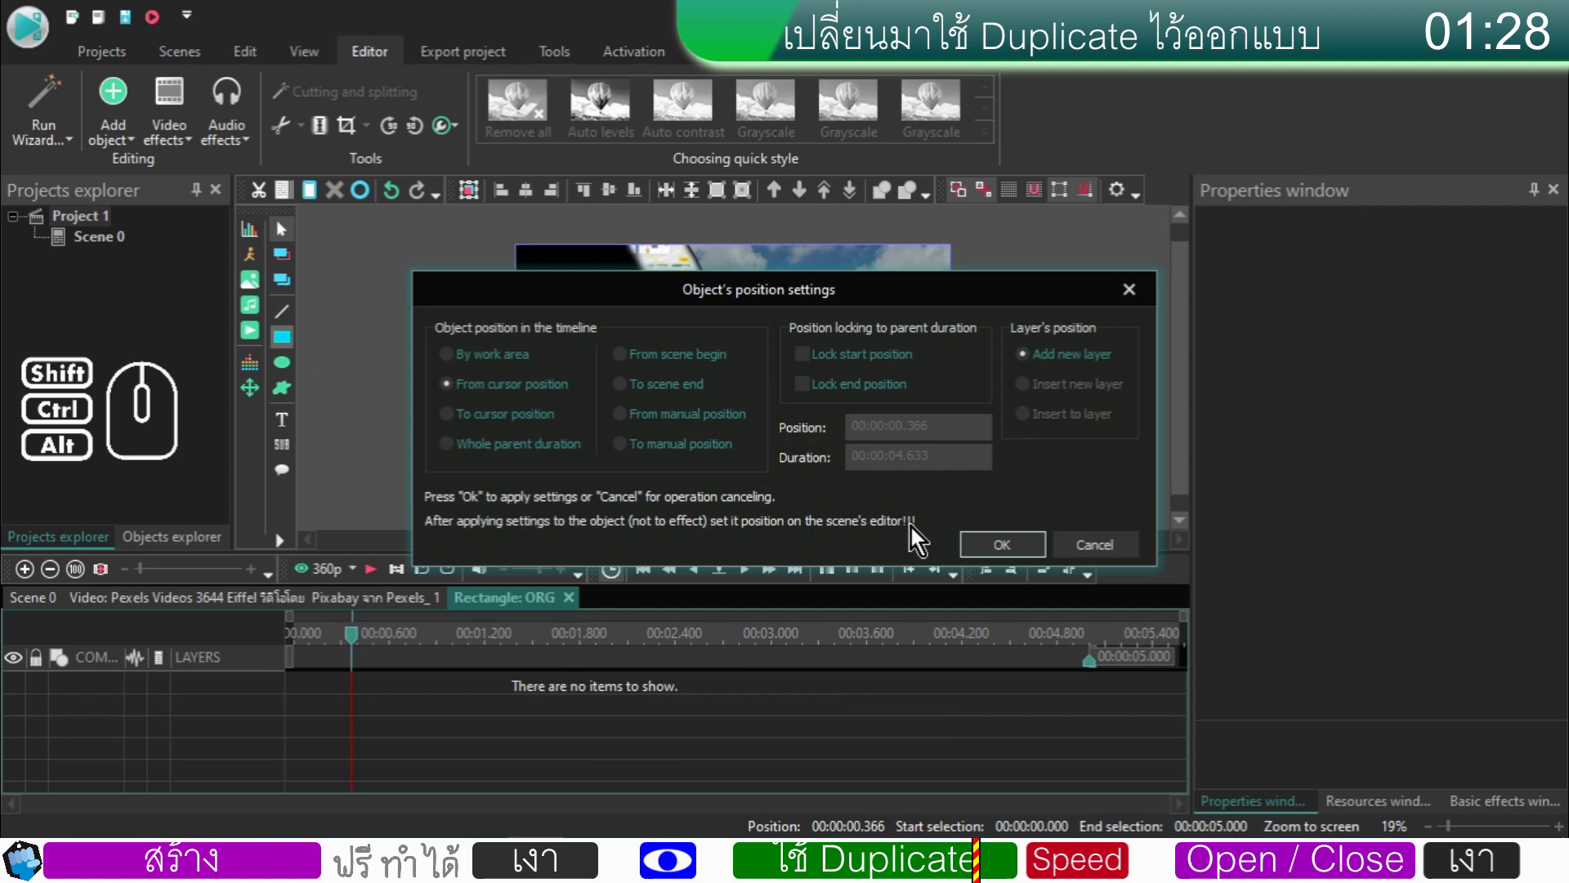
click(474, 453)
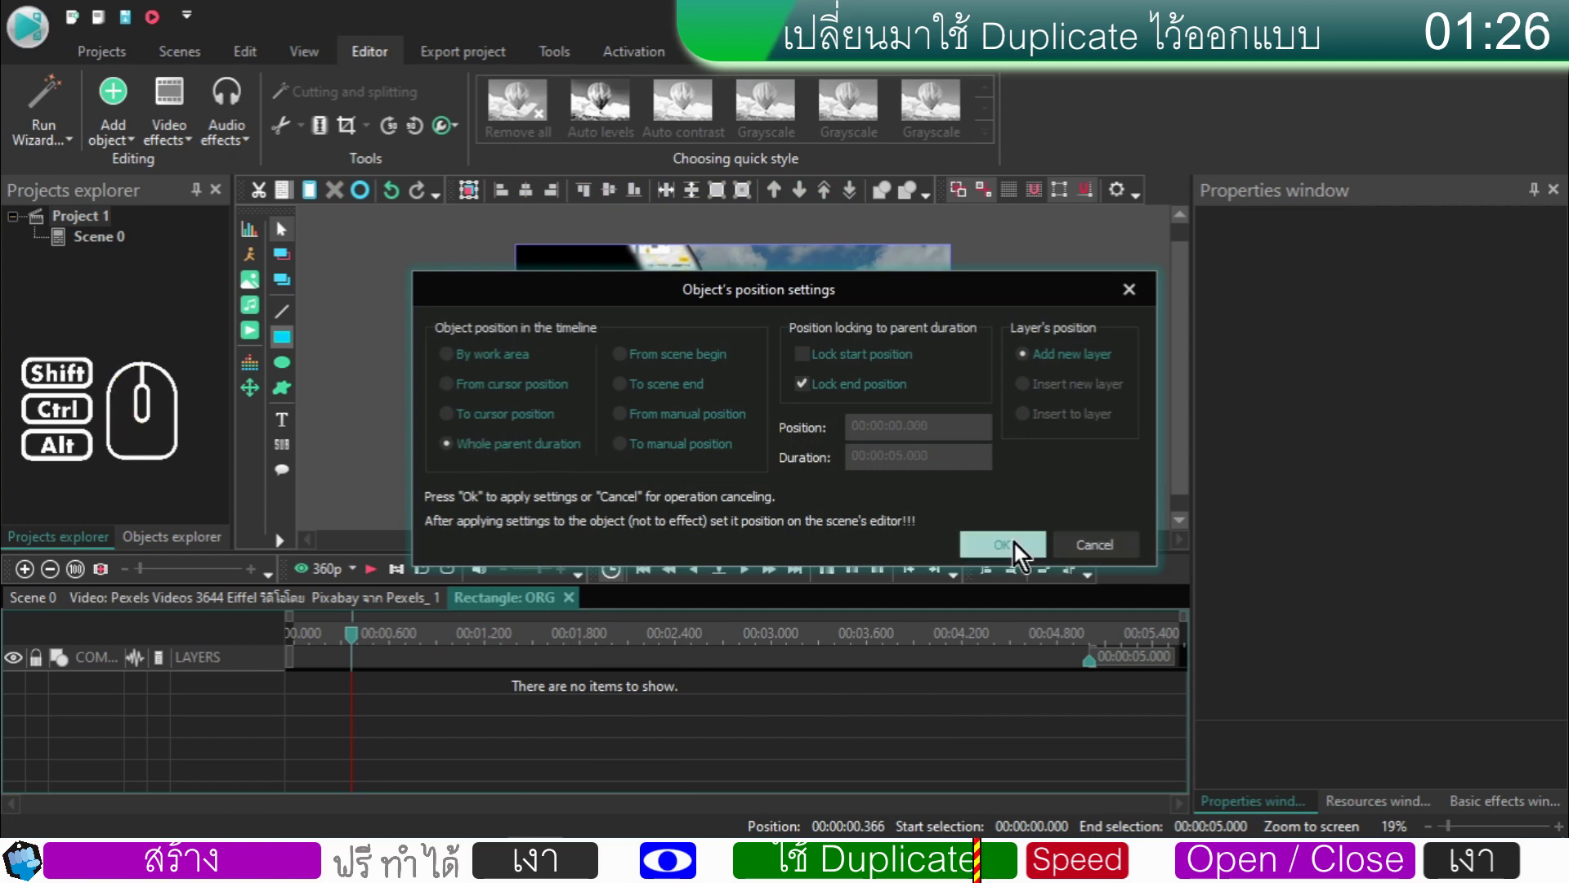
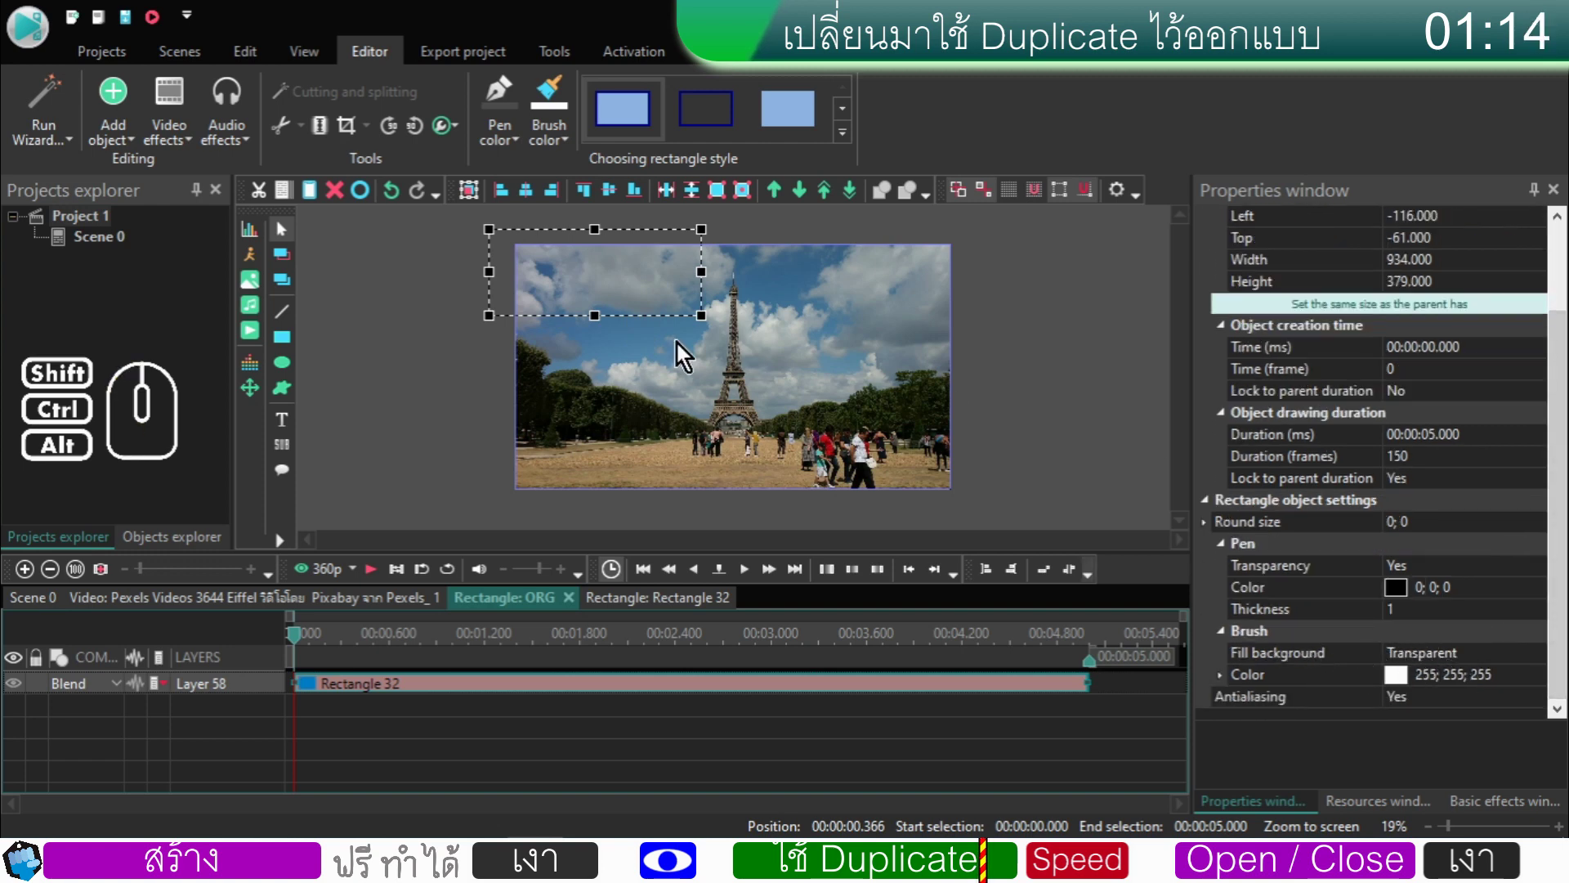
- Give the rectangle a solid fill and position it along the top edge over the sky
double_click(1463, 659)
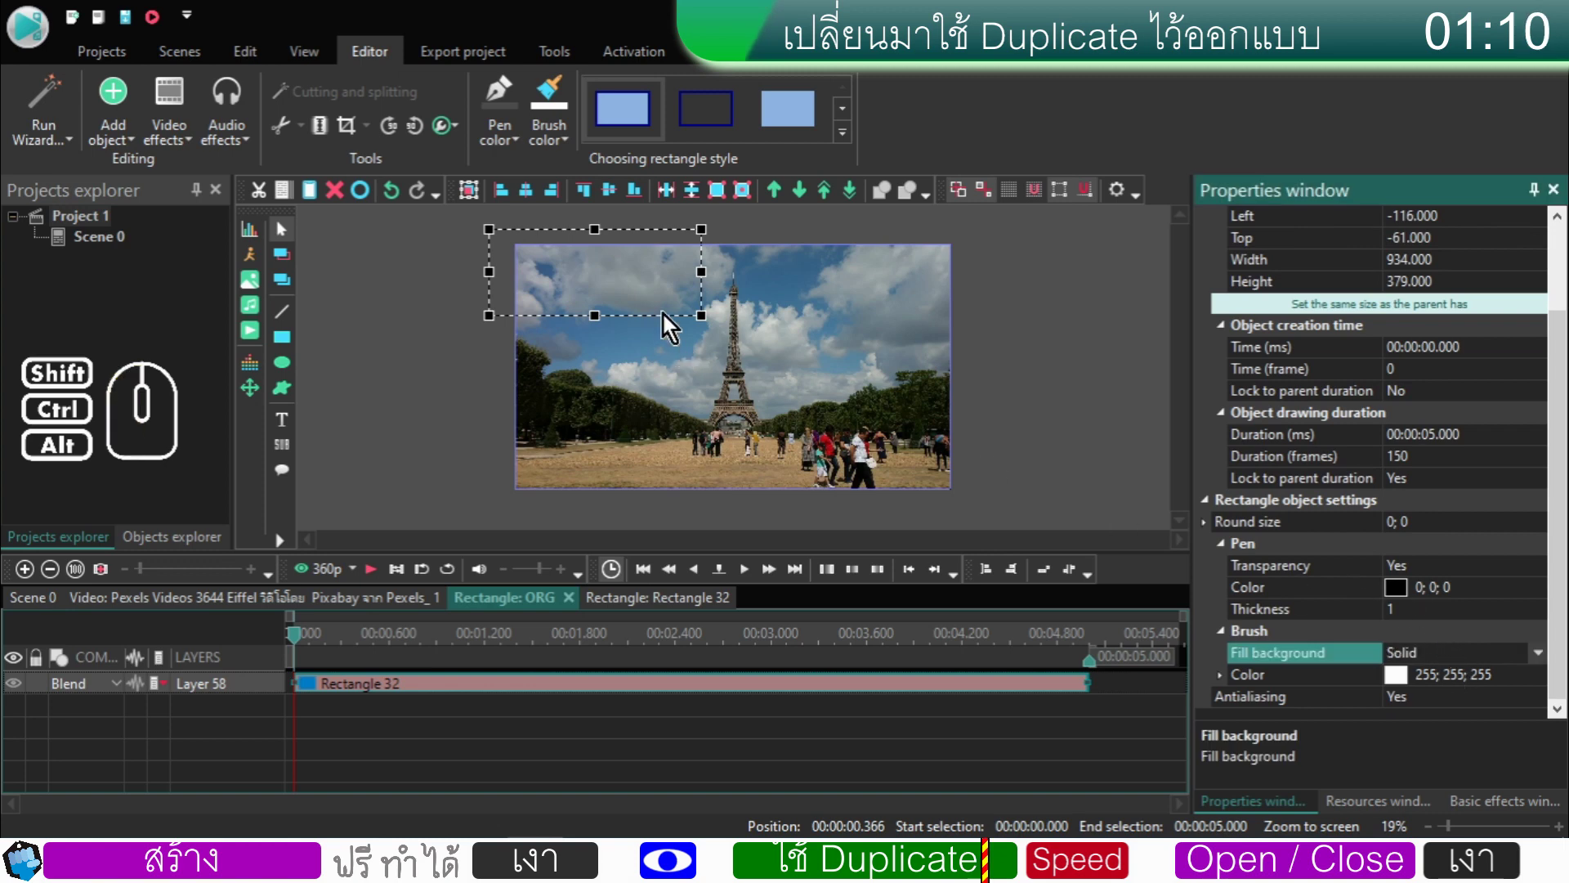
drag(595, 288, 587, 281)
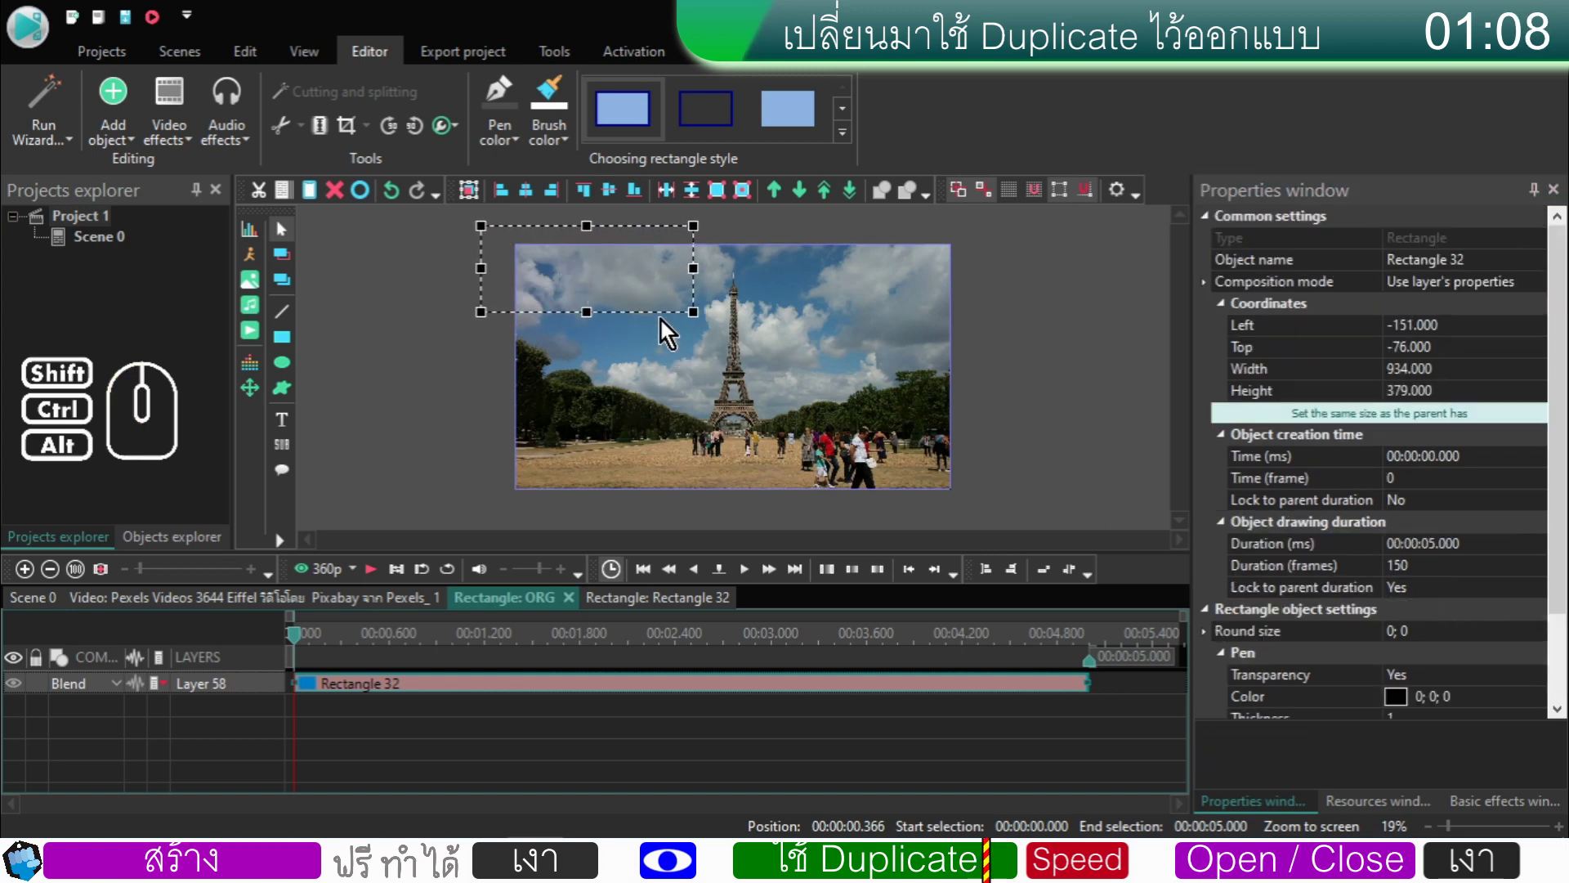
click(378, 582)
click(377, 582)
drag(455, 648, 268, 641)
click(466, 349)
click(600, 281)
drag(630, 281, 646, 280)
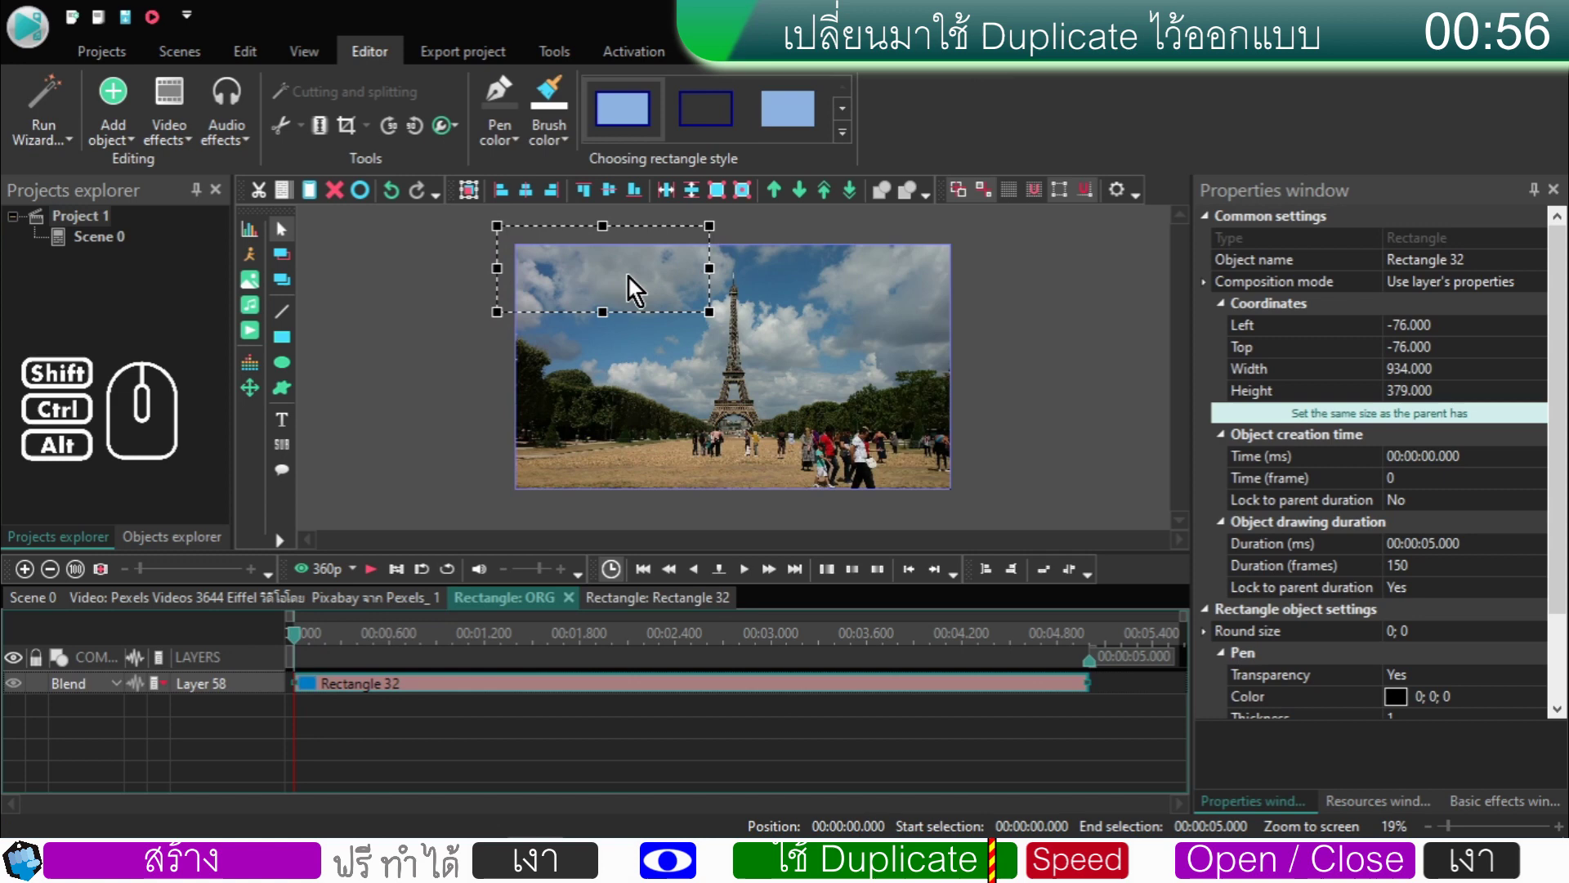
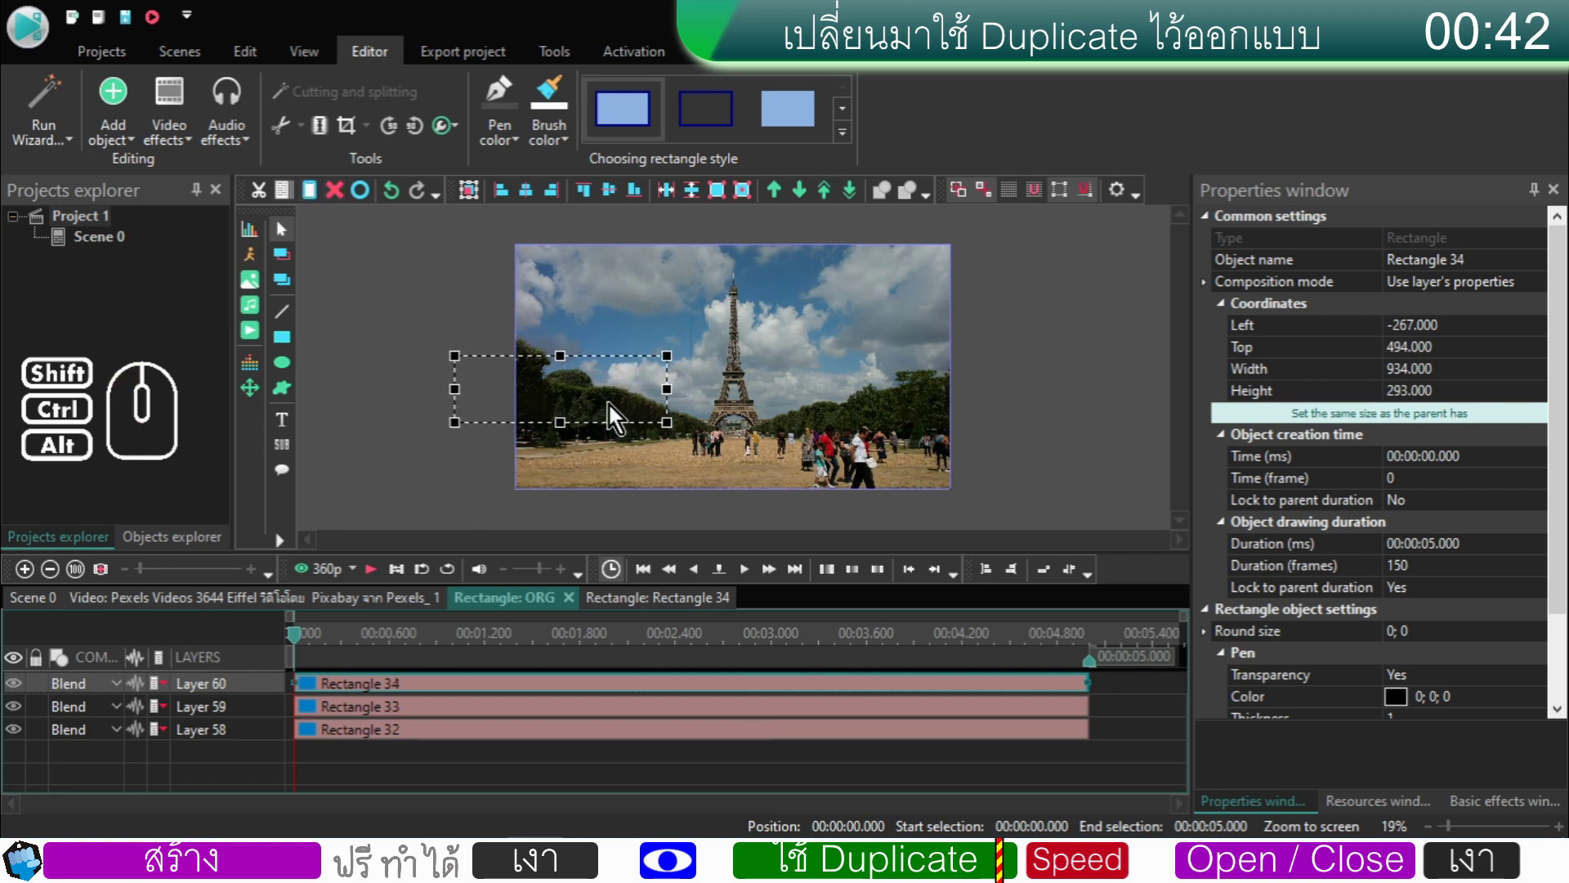
- Duplicate the rectangle and drag the copies down-left as the next staircase steps
click(320, 200)
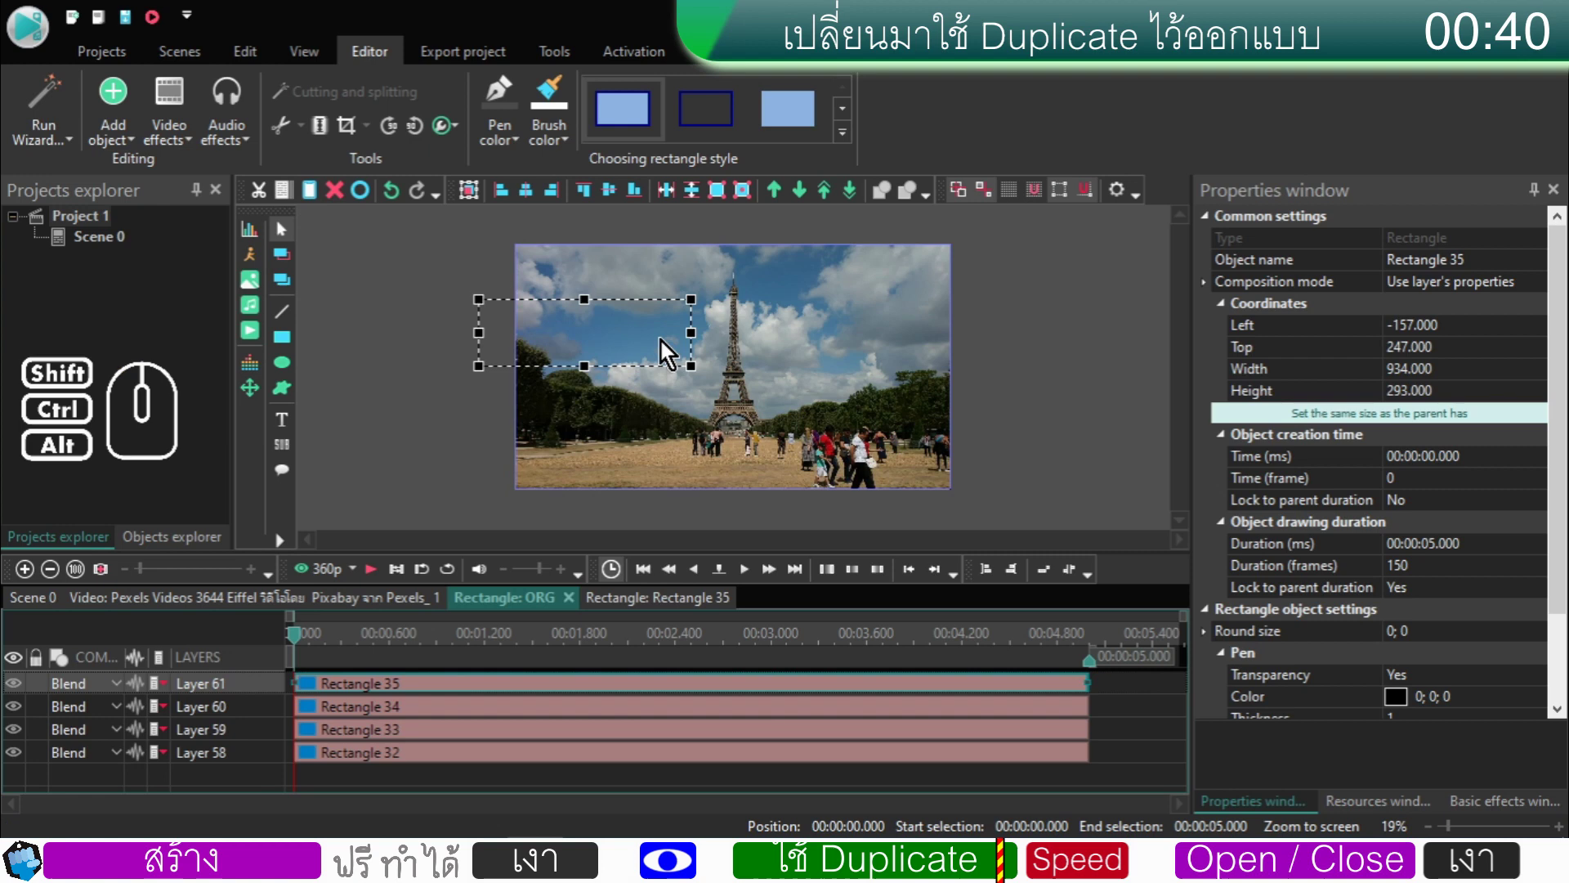
drag(660, 332, 617, 434)
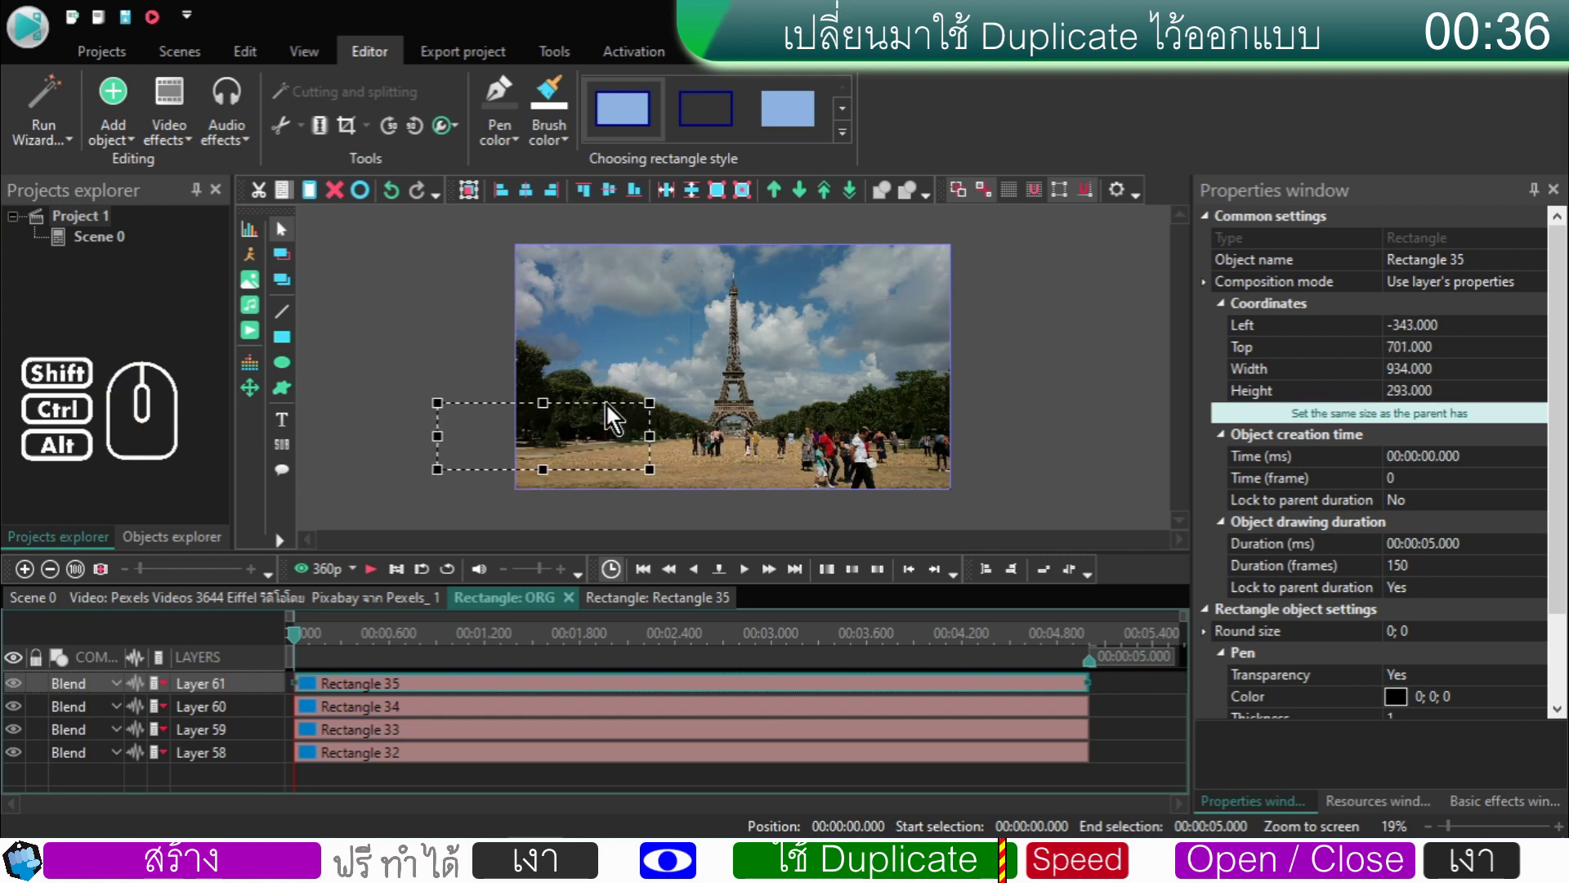
click(319, 203)
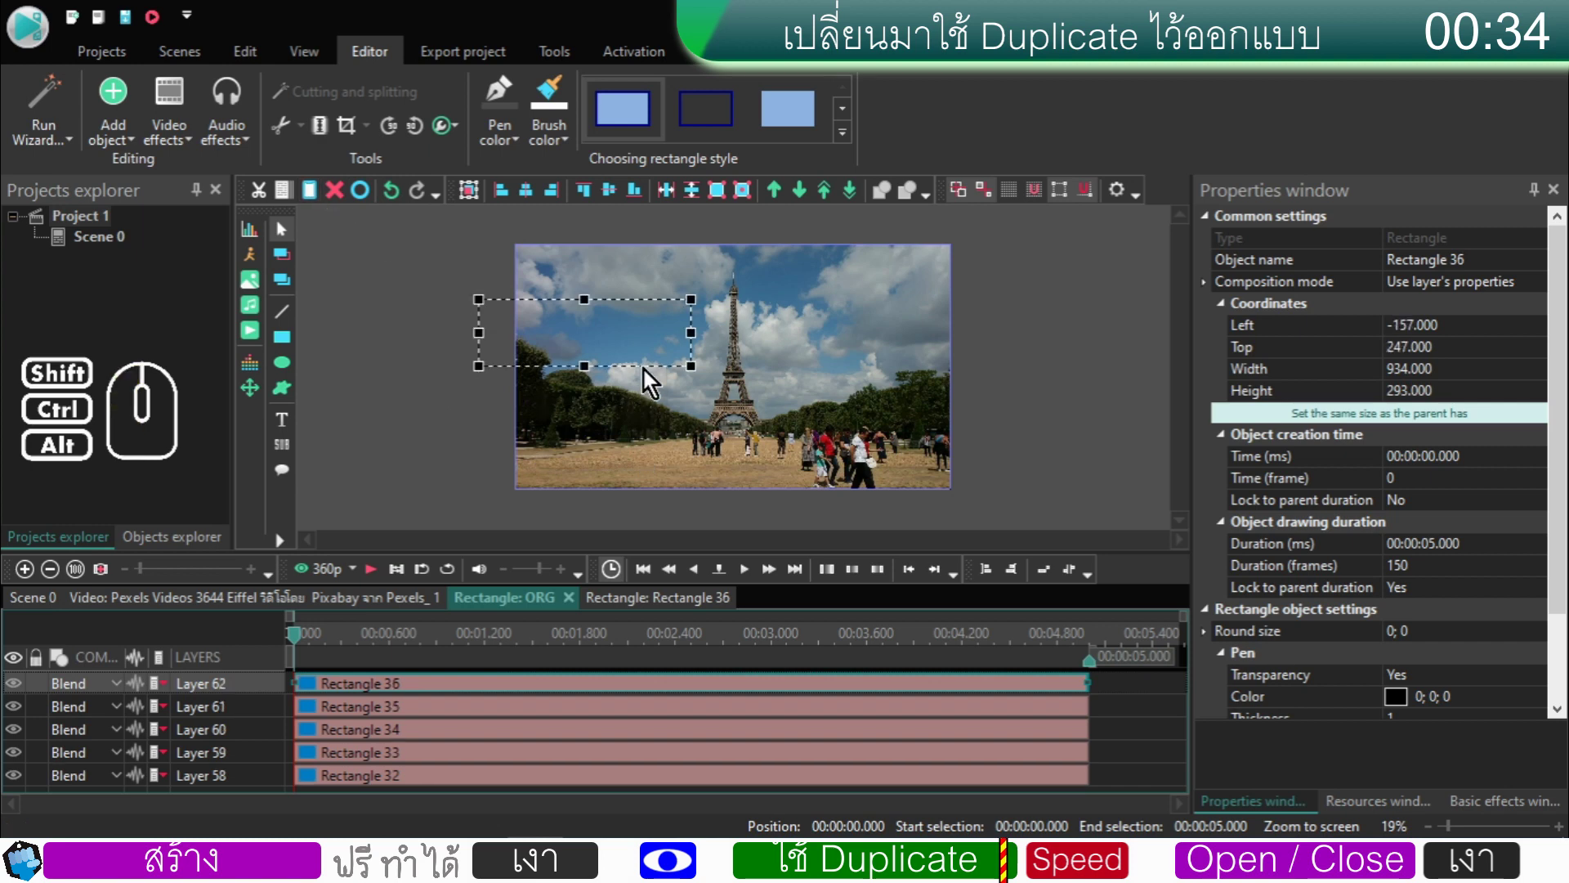
drag(652, 322, 580, 476)
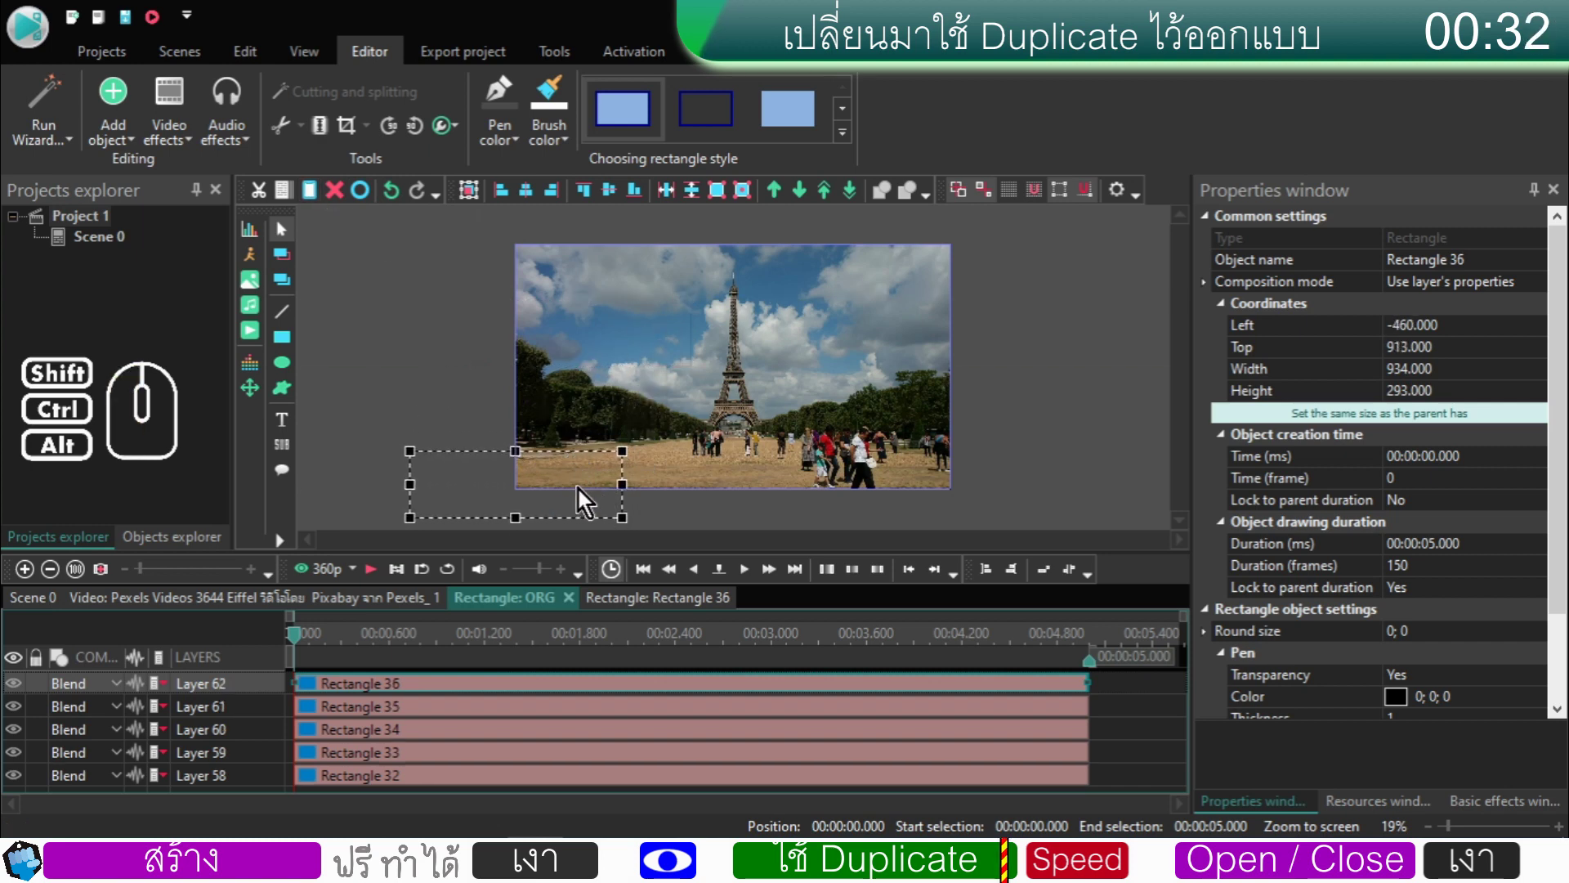
- Preview the staircase, then select all five rectangles (Rectangle 32–36)
click(452, 419)
click(625, 512)
click(383, 578)
click(383, 578)
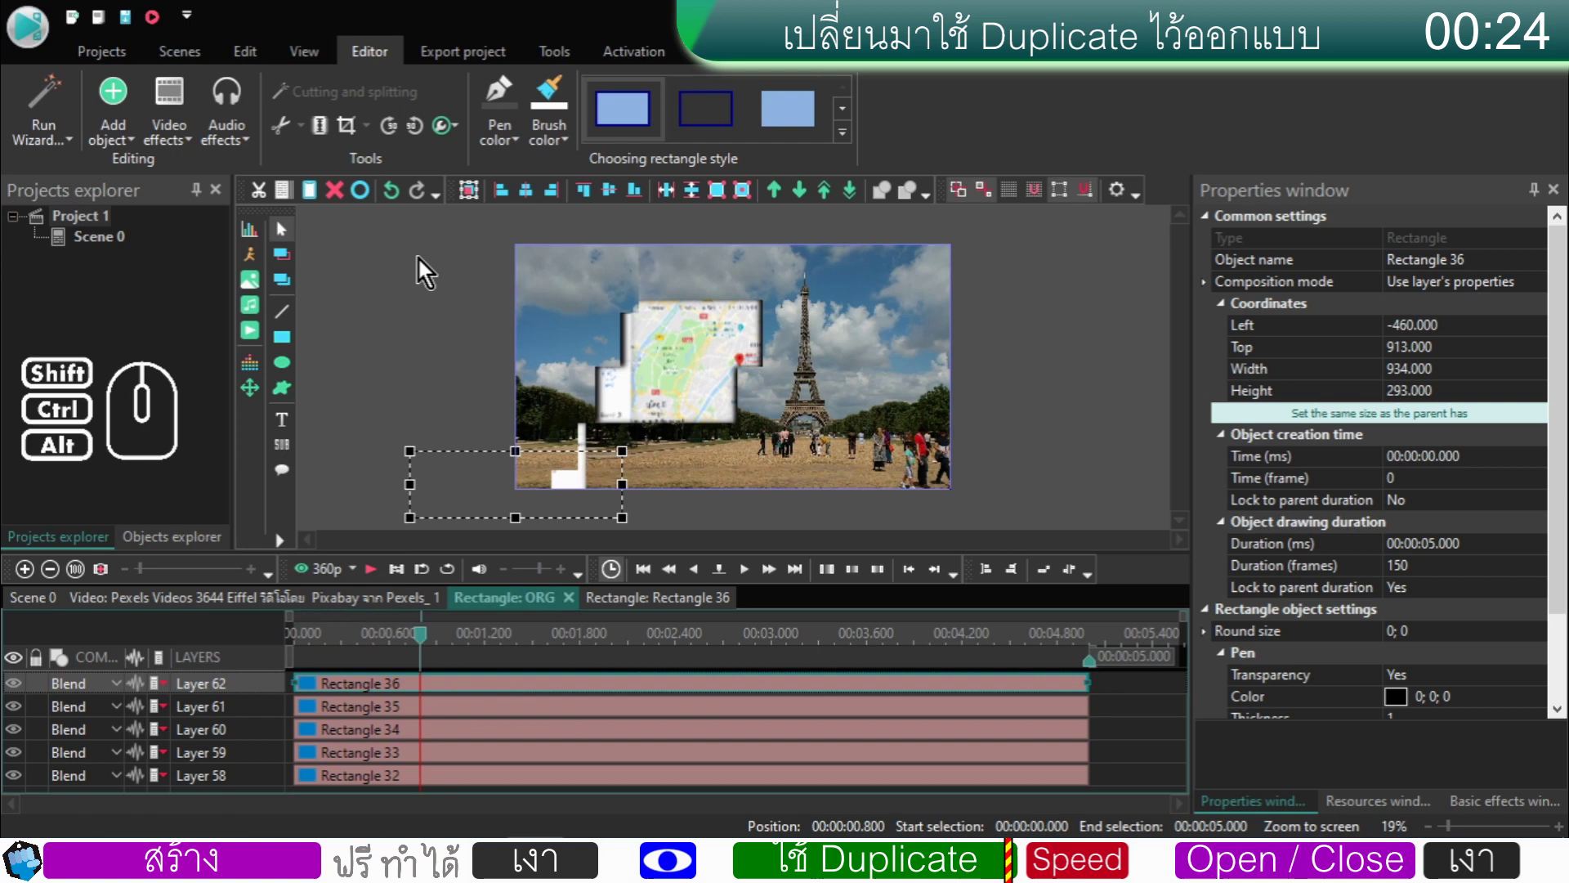
click(369, 207)
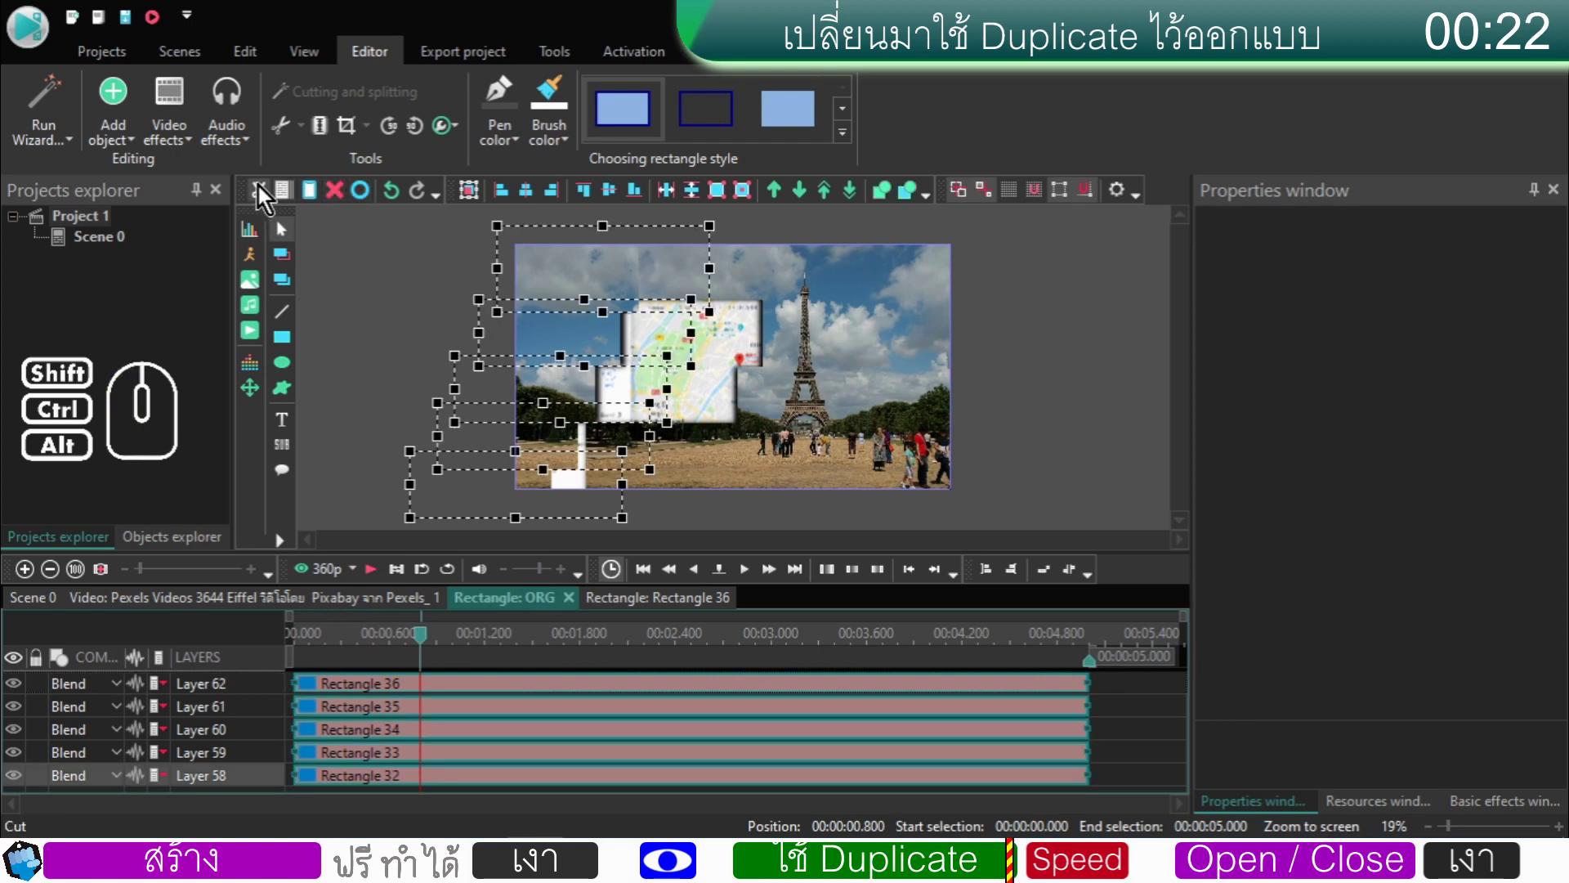
- Cut the five rectangles and paste them back in reversed layer order, then preview the stepped opening onto the map
click(265, 192)
click(324, 193)
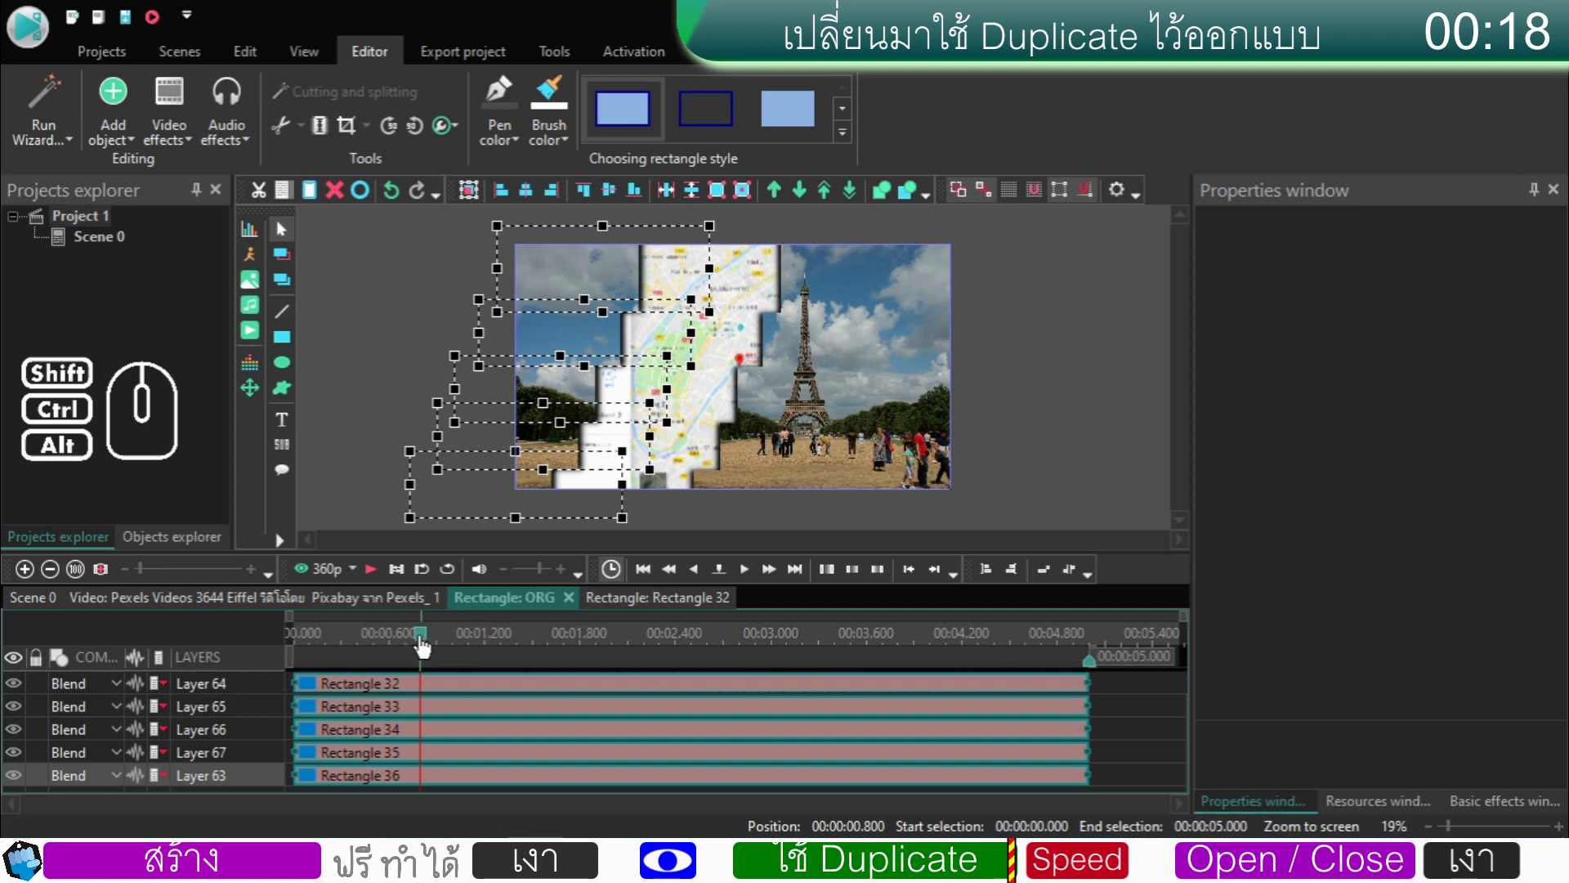
click(1115, 735)
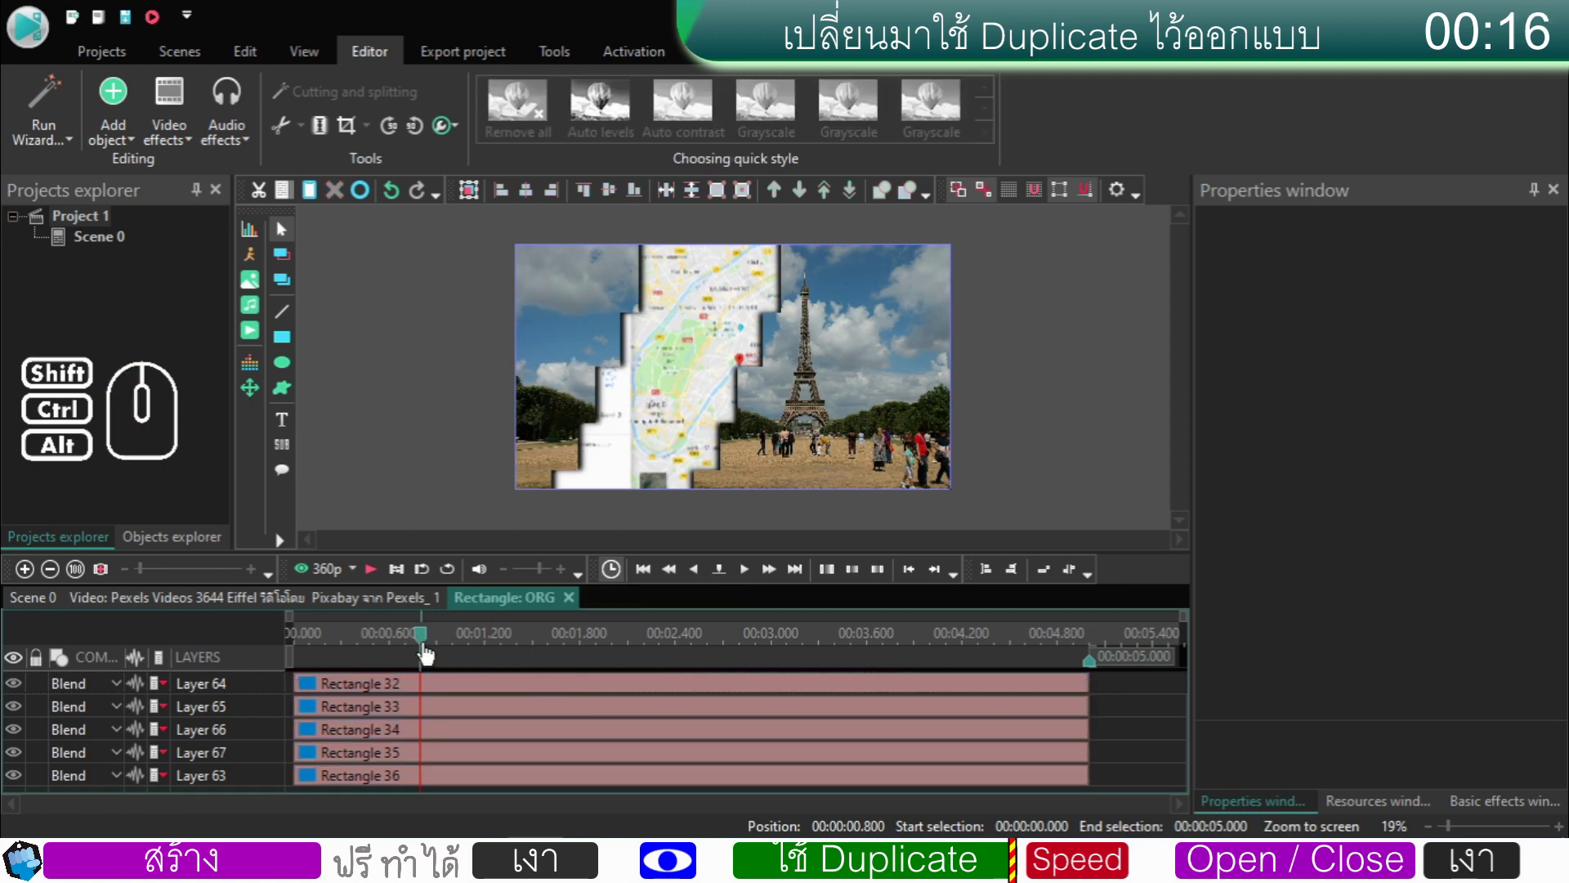
drag(421, 643, 275, 644)
click(373, 577)
click(373, 576)
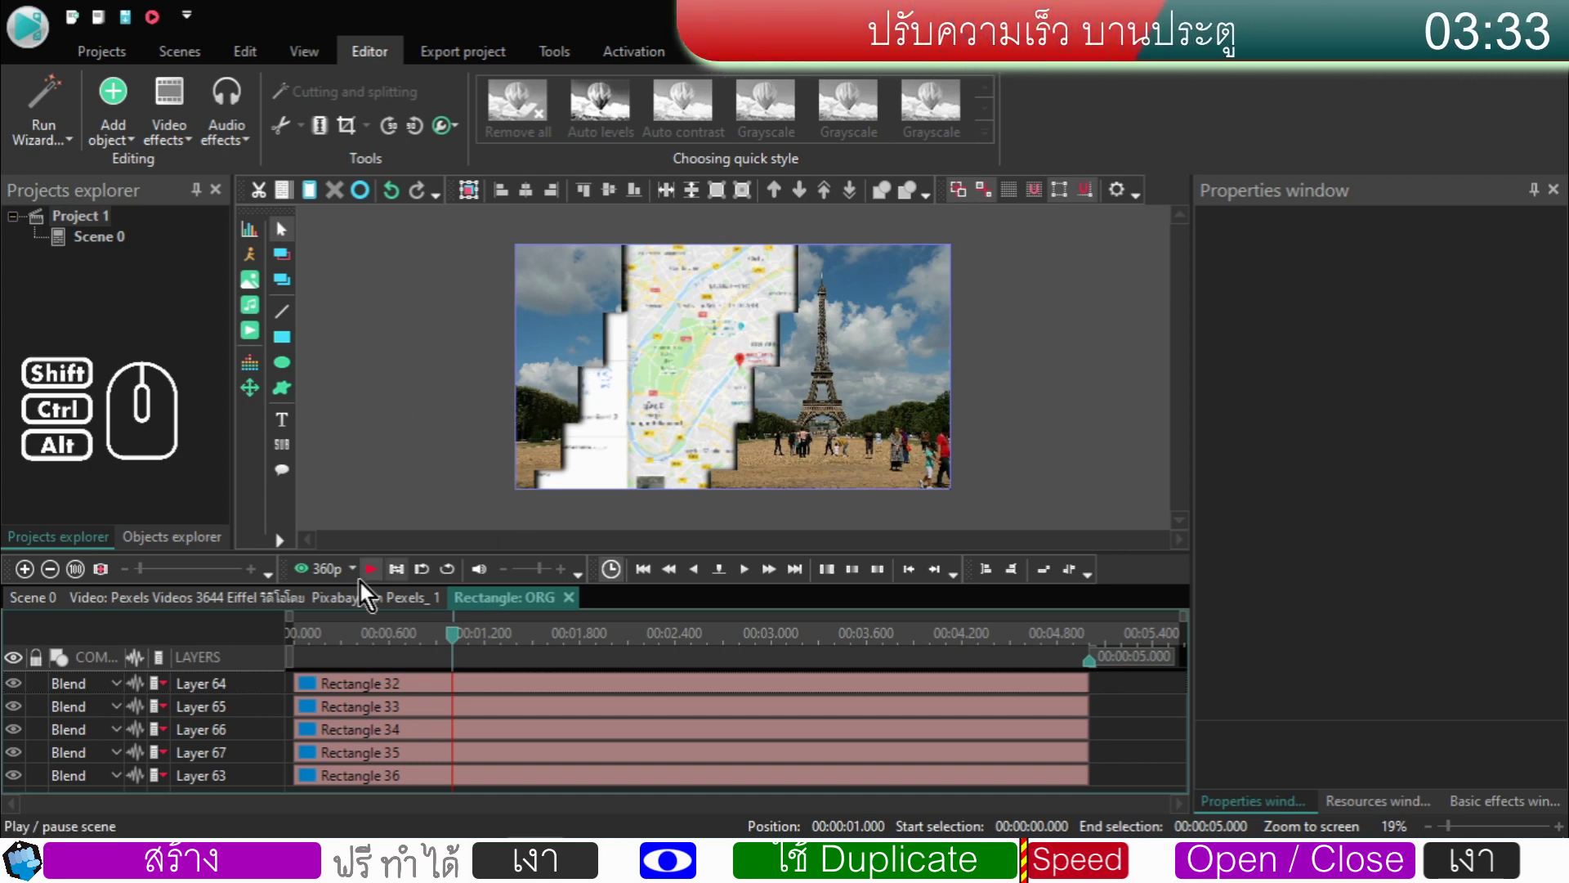
- Return to the Eiffel video's timeline and set the preview time at the Push 1 transition
click(142, 600)
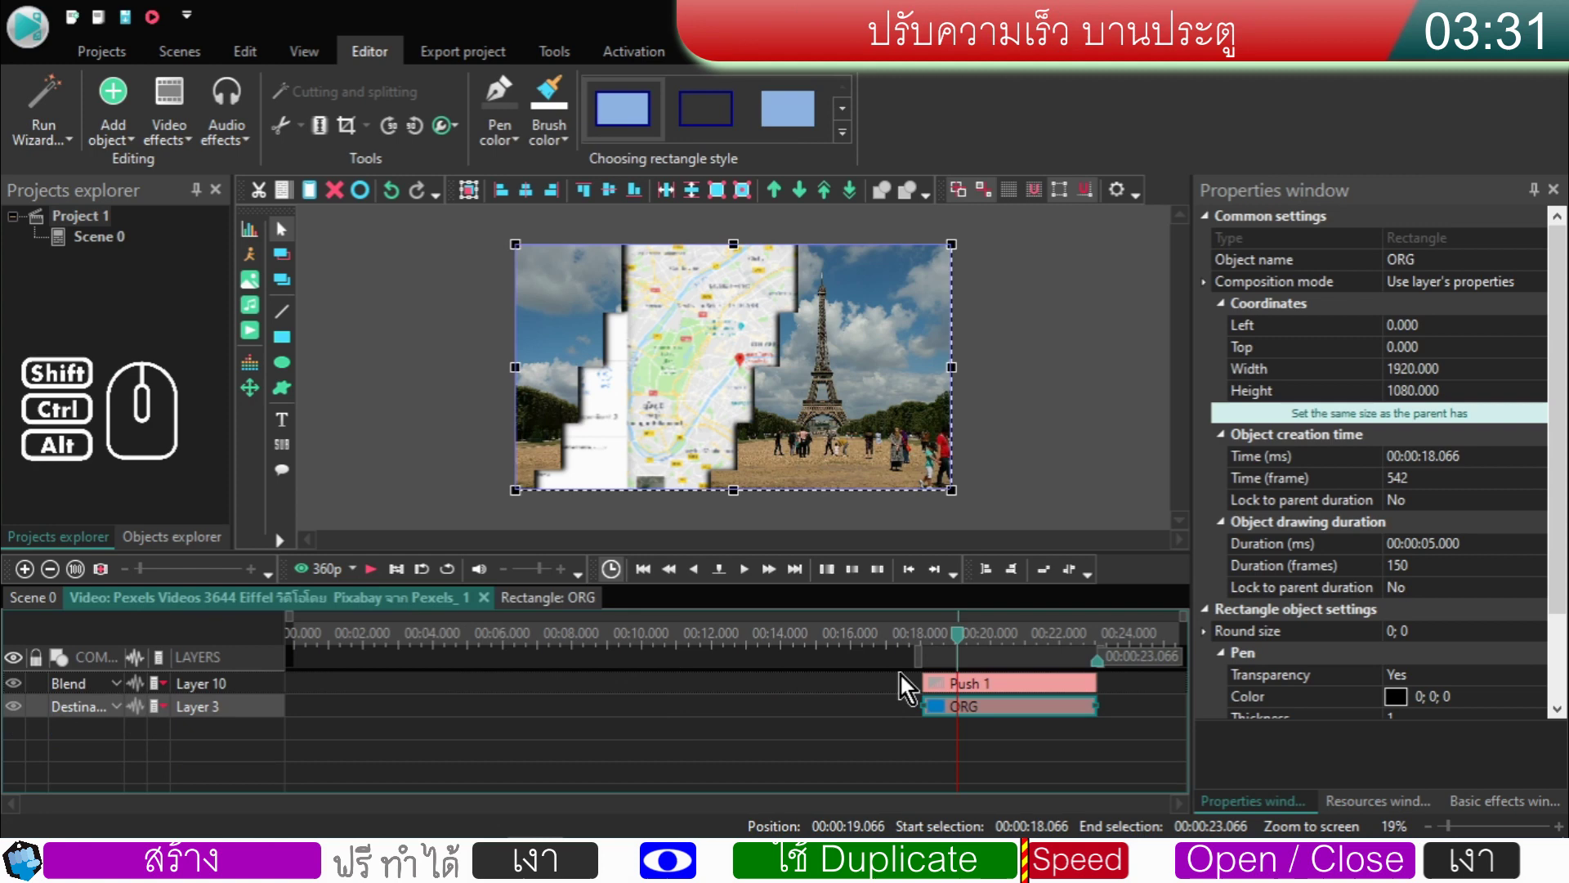
click(932, 645)
click(932, 645)
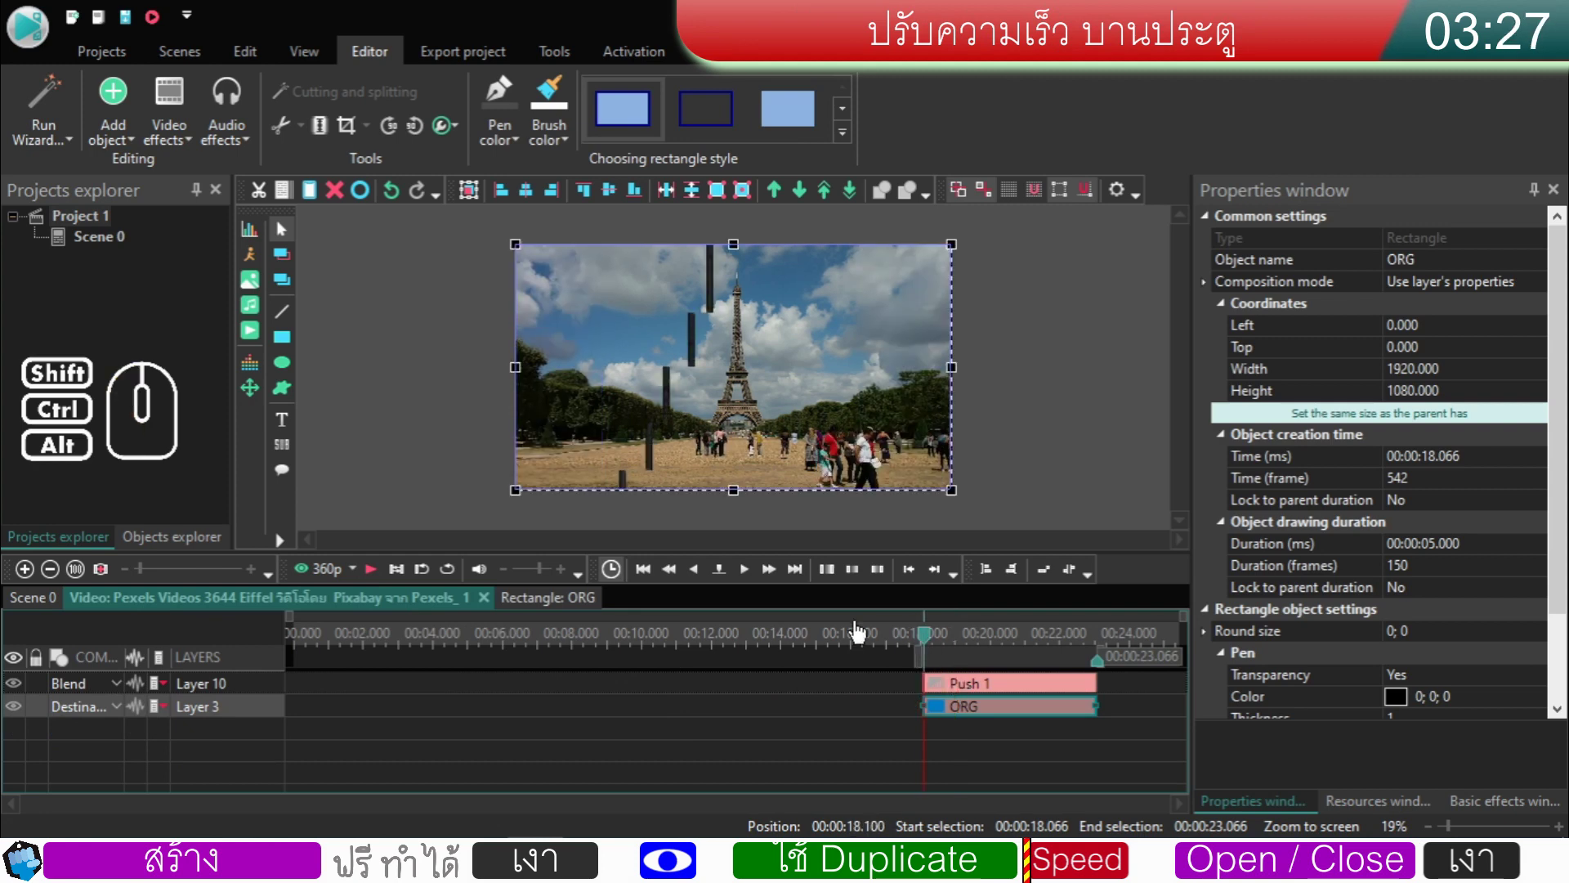
- Step through the staircase wipe frame by frame, then return the preview to its start at 18.066 s
click(747, 584)
click(748, 584)
click(747, 584)
click(747, 584)
click(747, 584)
click(747, 584)
double_click(747, 584)
click(744, 587)
double_click(744, 587)
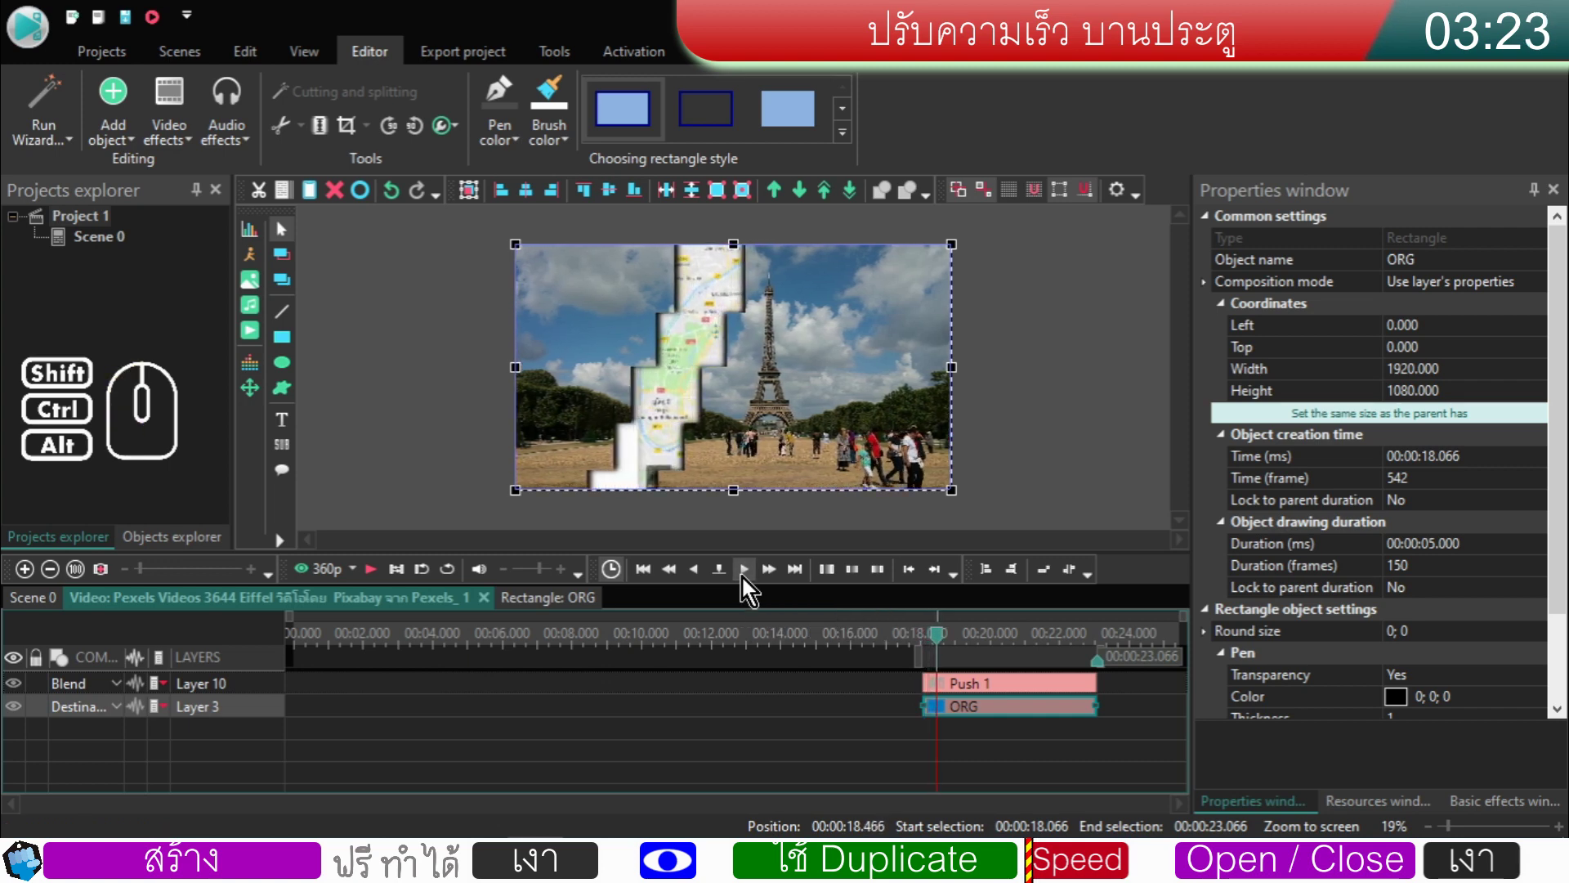
click(745, 587)
click(745, 587)
click(744, 587)
click(745, 587)
double_click(745, 587)
click(776, 587)
click(750, 590)
click(751, 590)
click(751, 589)
click(750, 590)
click(750, 589)
click(750, 590)
click(751, 589)
click(750, 590)
click(750, 589)
click(751, 589)
click(750, 590)
click(751, 589)
click(750, 589)
double_click(753, 585)
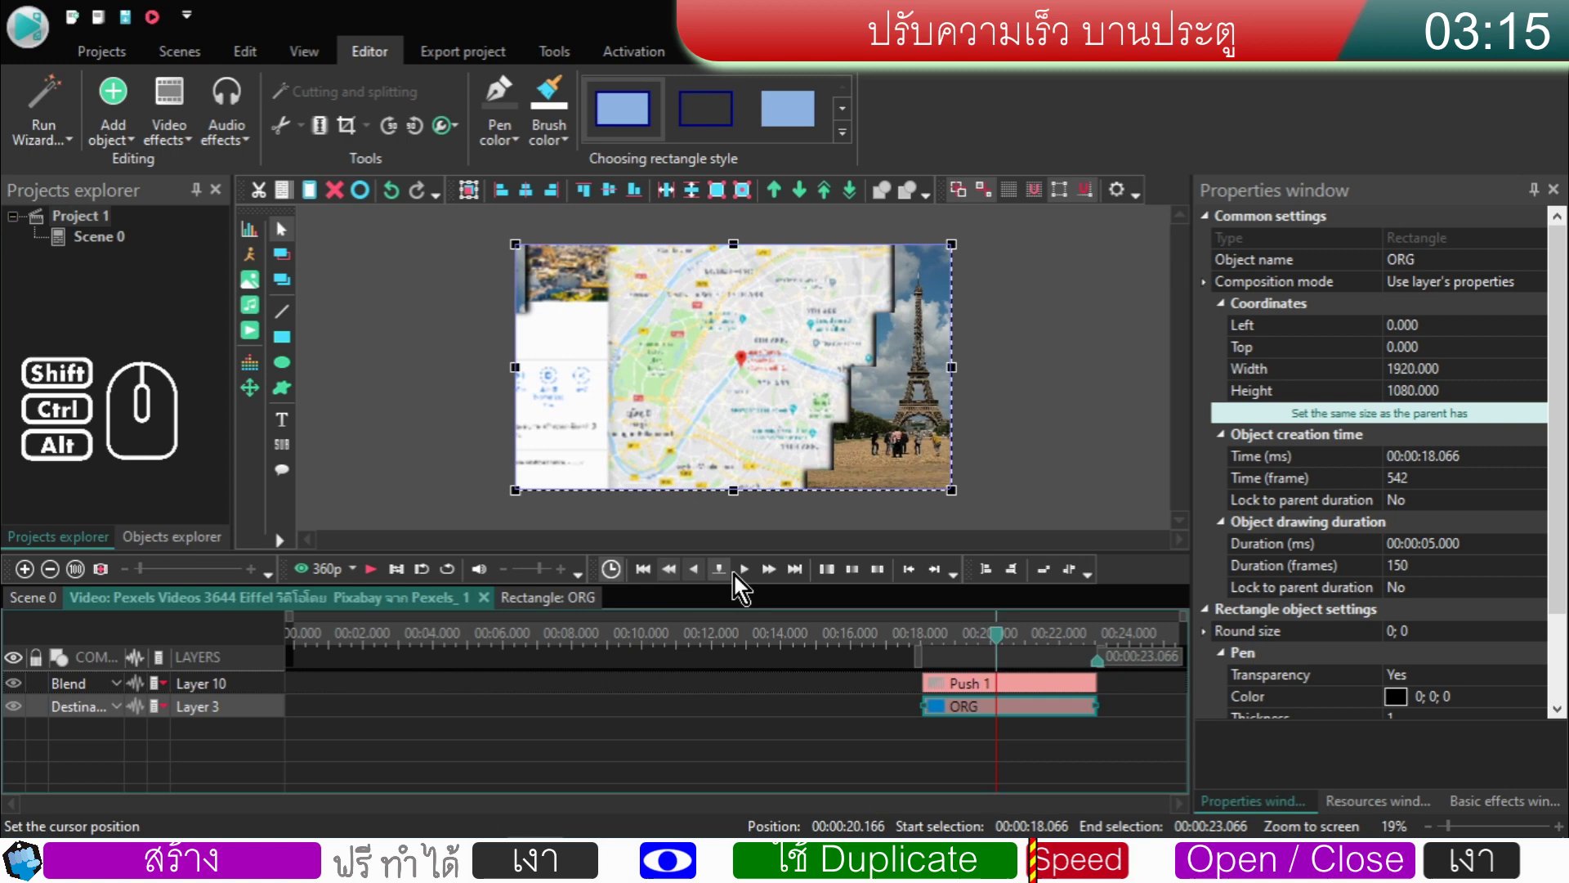
click(746, 581)
click(747, 581)
click(746, 581)
click(746, 582)
click(746, 581)
double_click(746, 581)
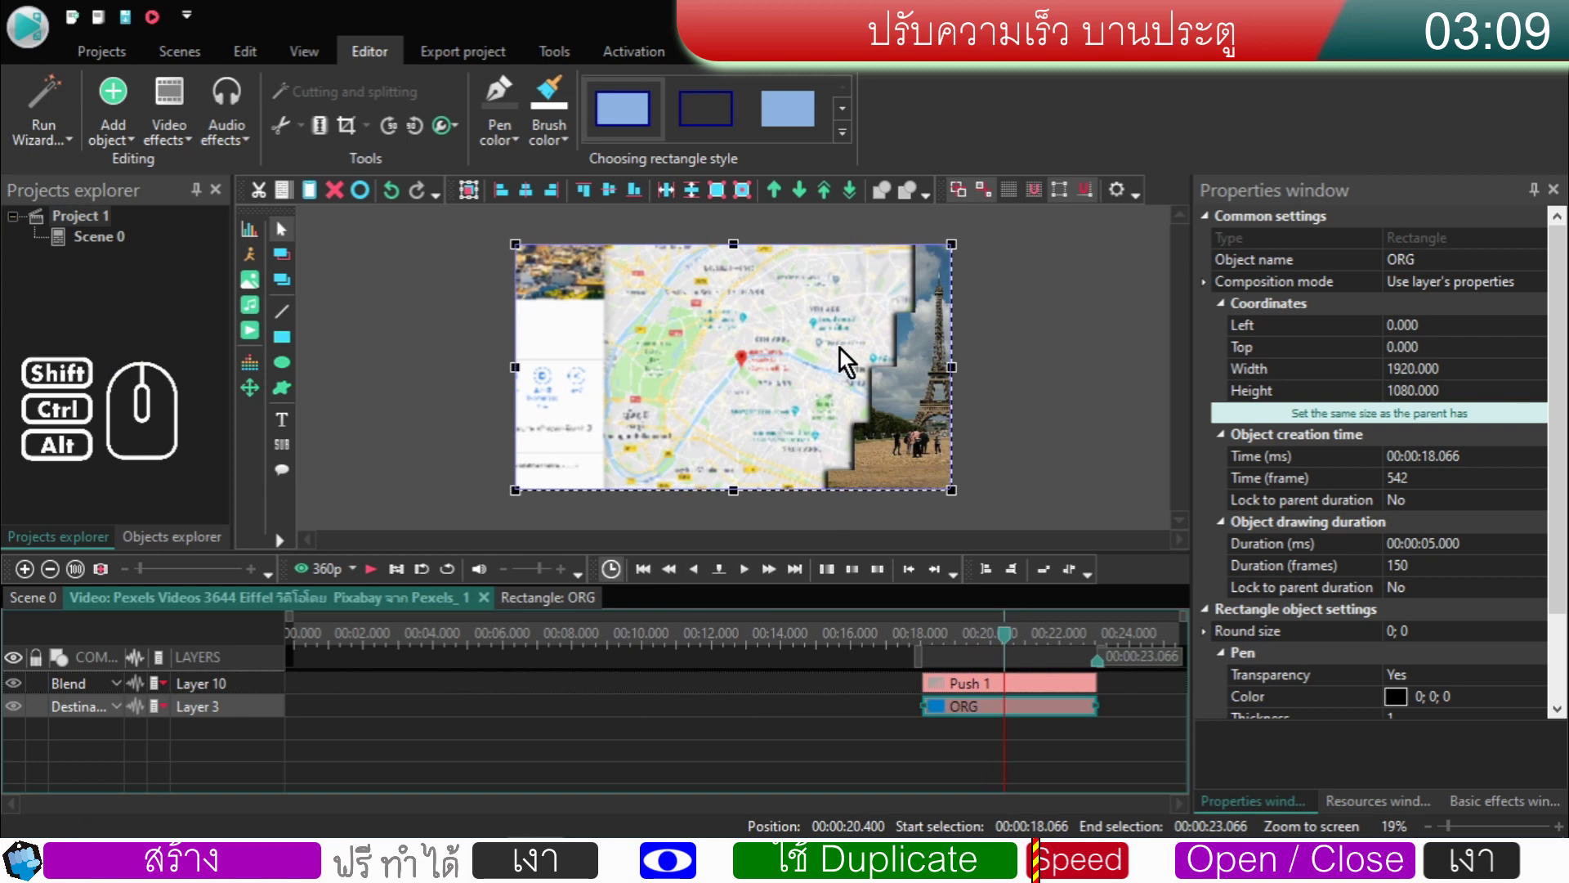
drag(1012, 645, 931, 659)
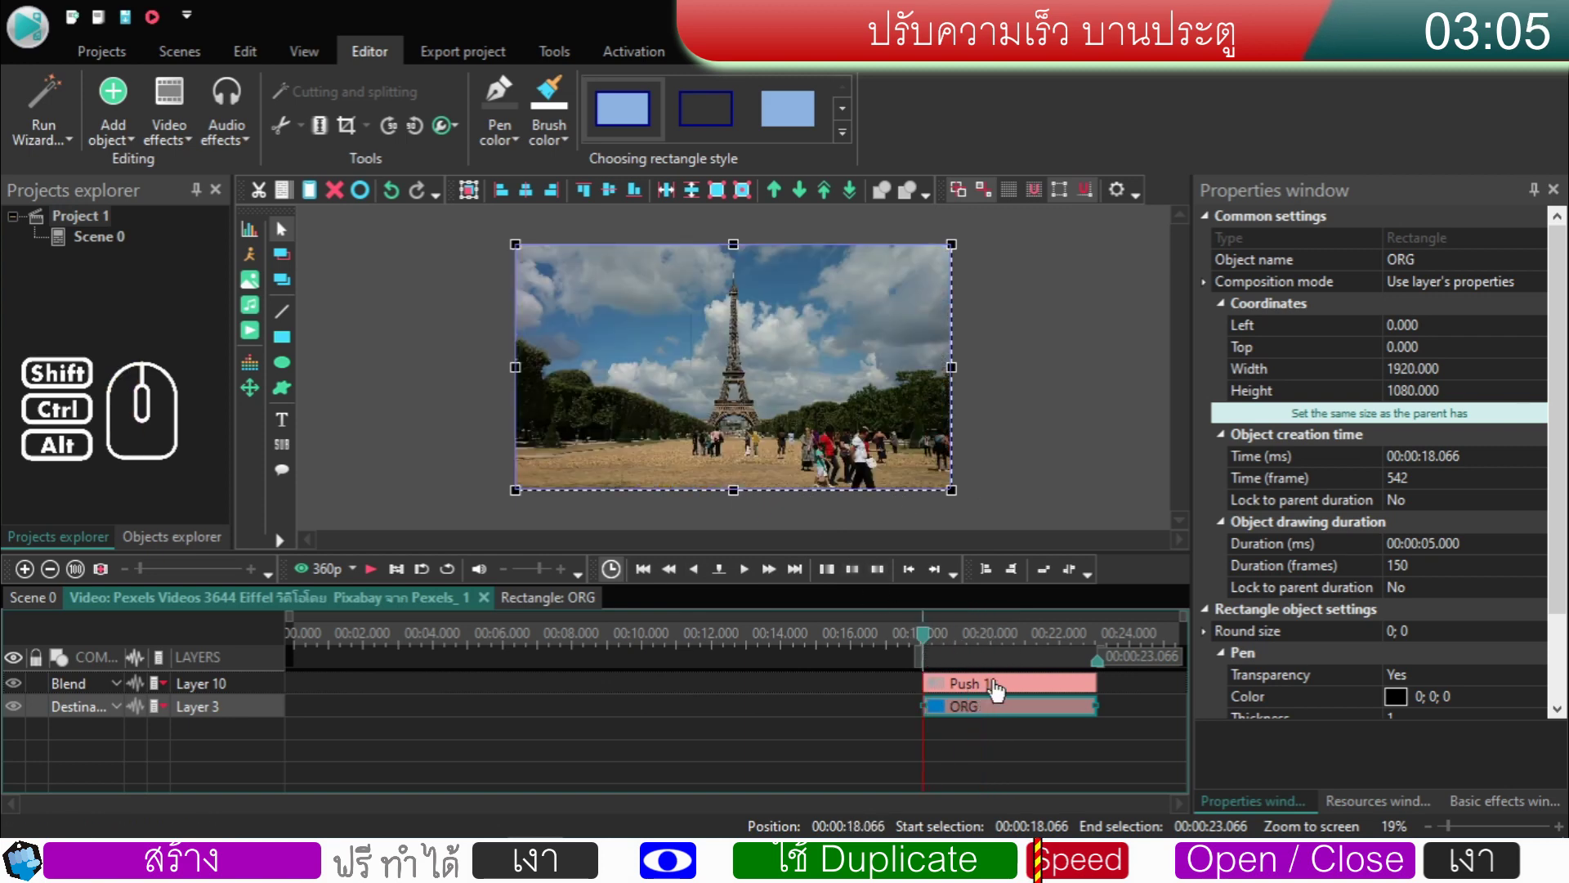
click(999, 691)
click(994, 643)
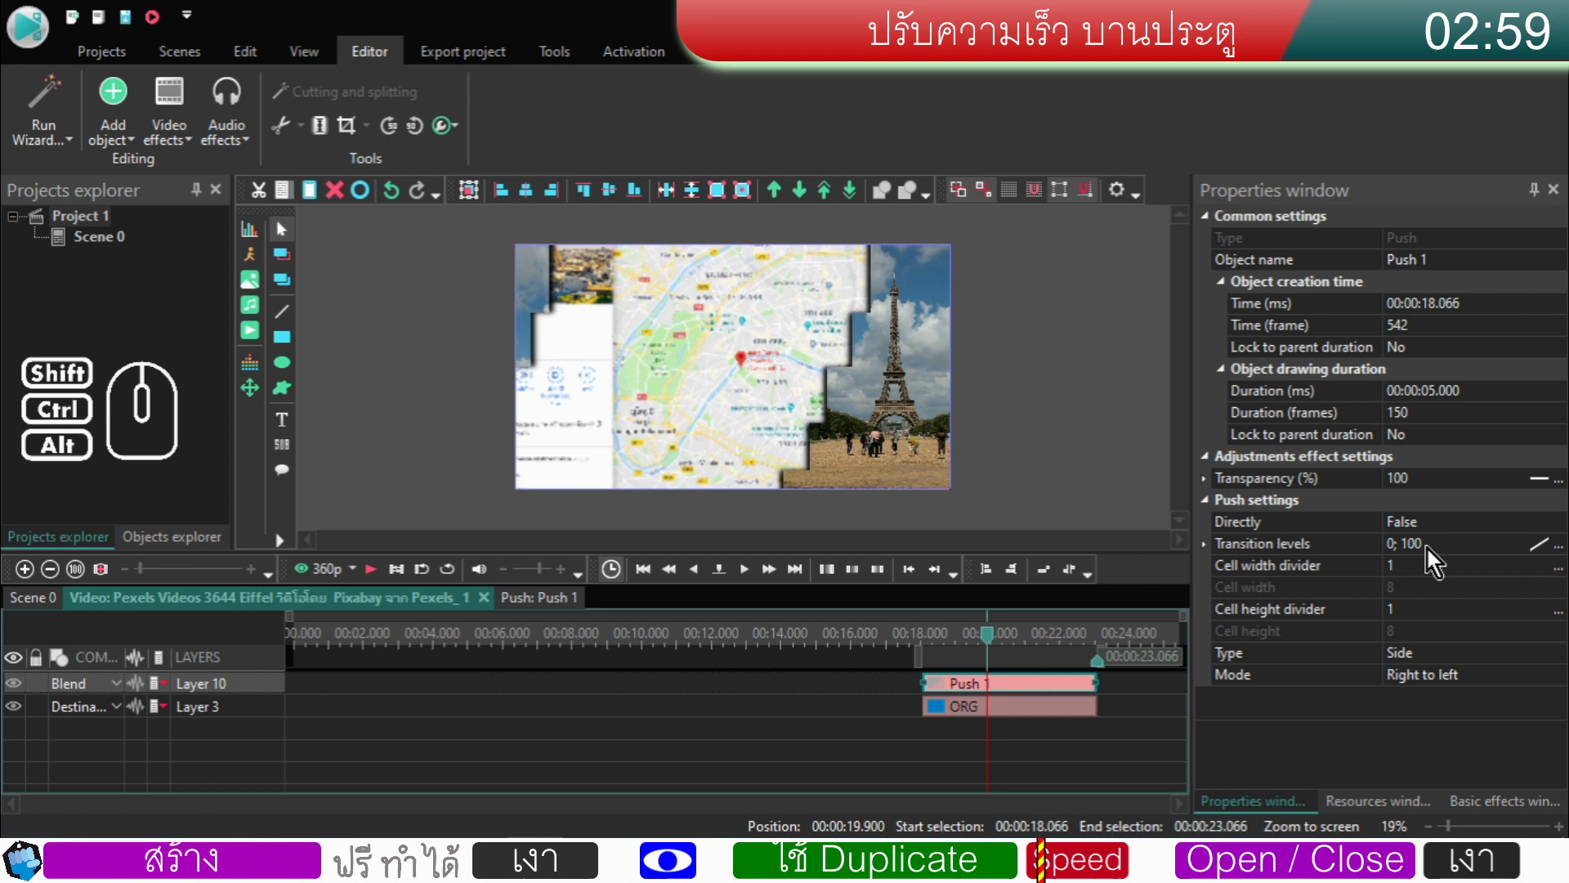
drag(994, 645, 929, 666)
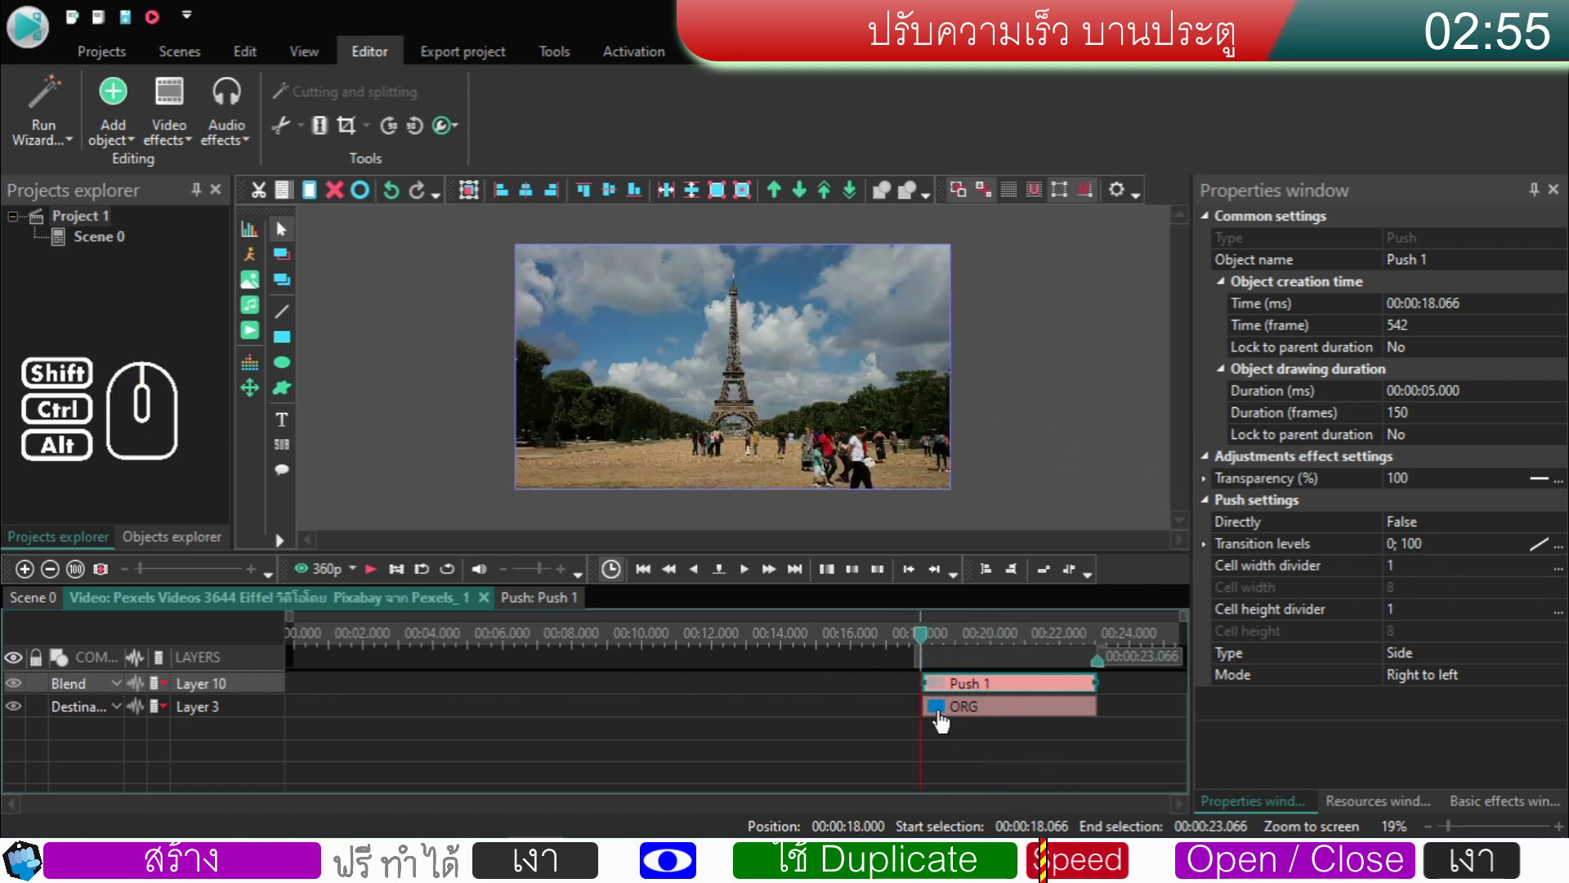
click(945, 721)
right_click(945, 721)
click(999, 652)
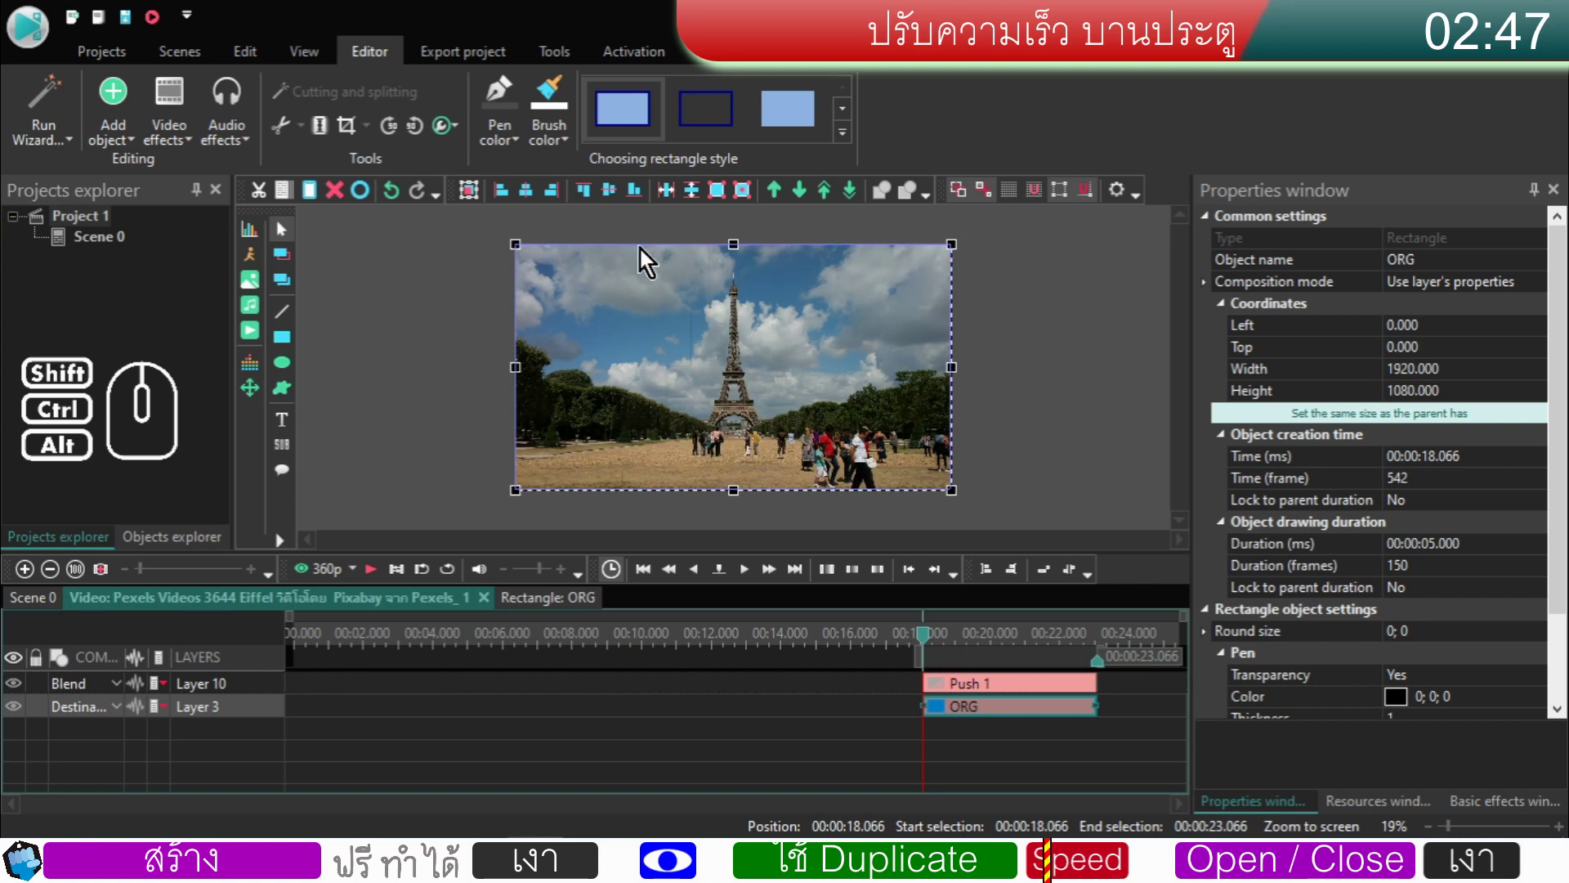
click(963, 641)
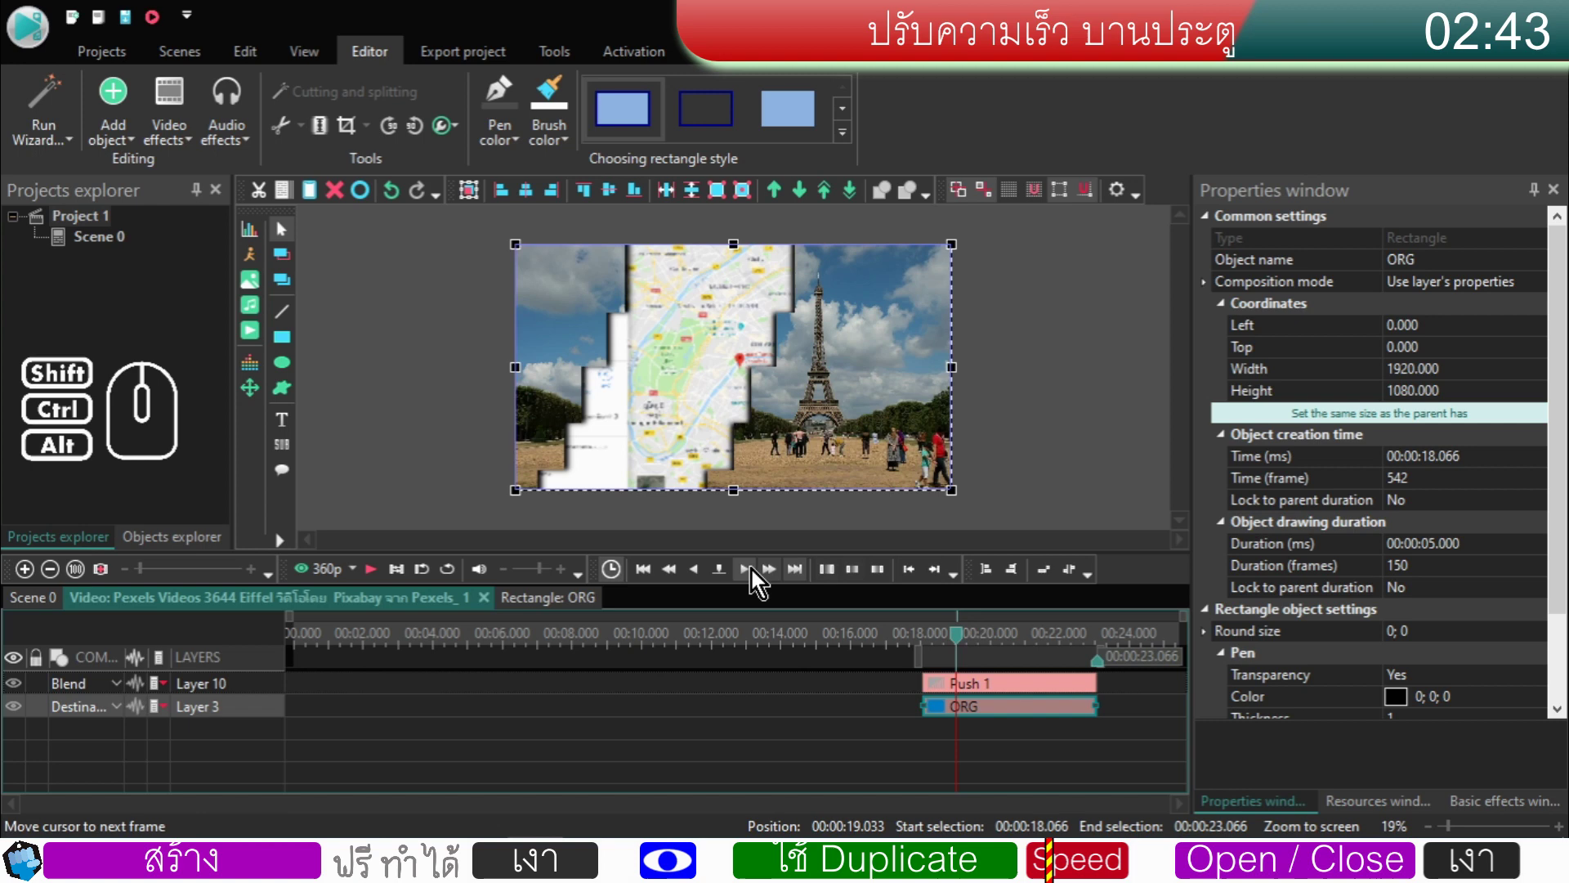
click(748, 575)
click(748, 576)
click(749, 575)
click(749, 576)
click(749, 575)
click(749, 575)
click(749, 575)
click(749, 575)
click(749, 575)
click(749, 575)
click(749, 576)
click(749, 576)
click(749, 576)
click(748, 576)
click(748, 576)
click(748, 576)
click(749, 575)
click(748, 576)
click(748, 575)
click(749, 575)
click(748, 576)
double_click(748, 575)
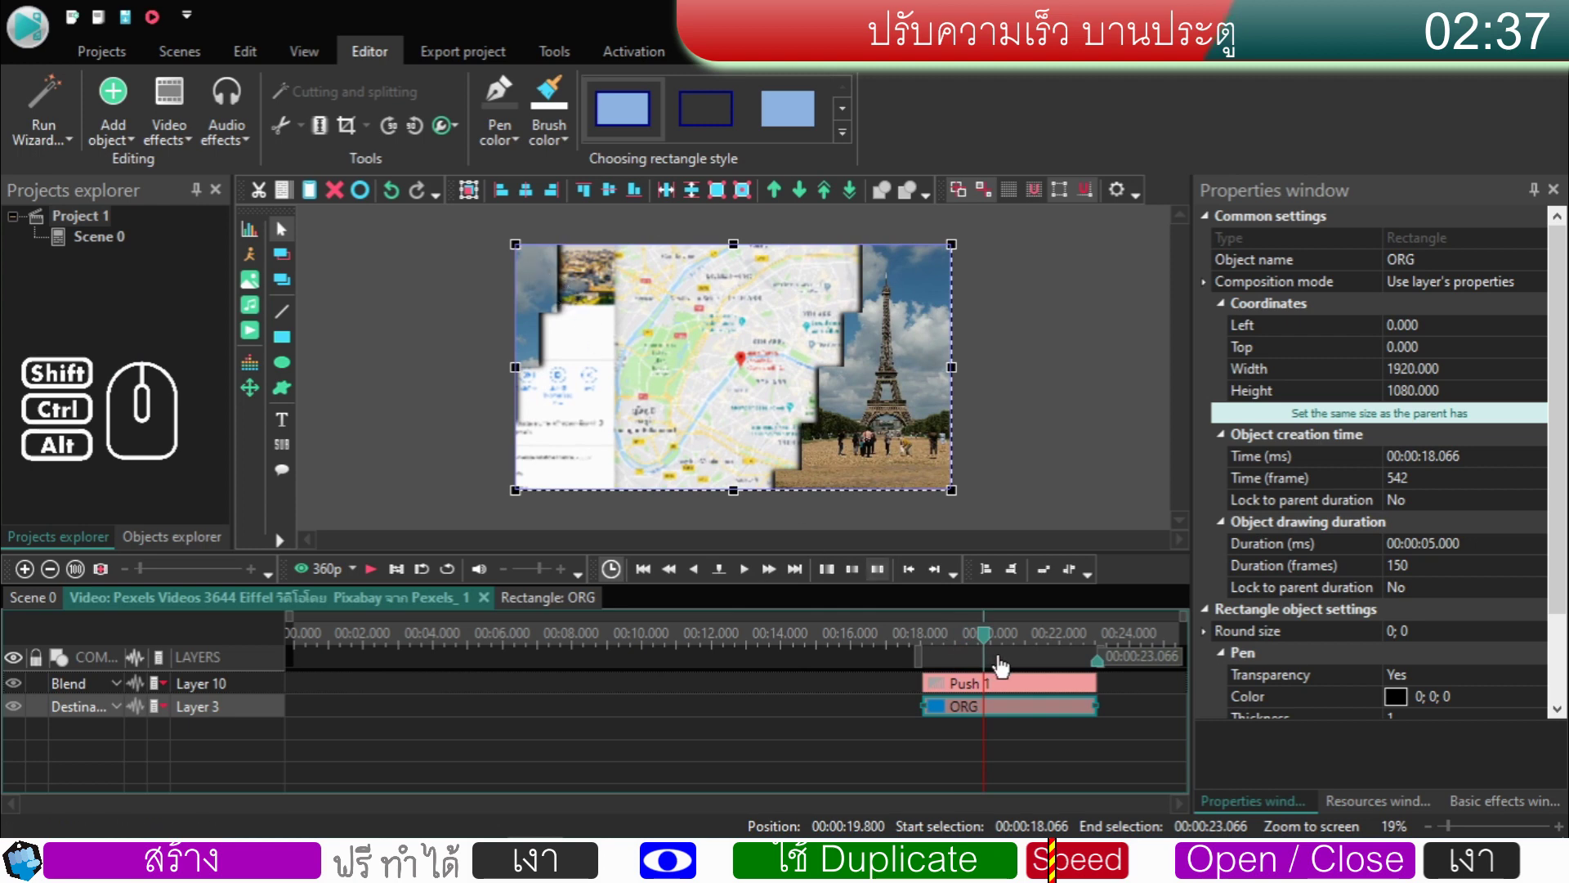
- Set the Push 1 transition levels to 0; 46
click(1013, 694)
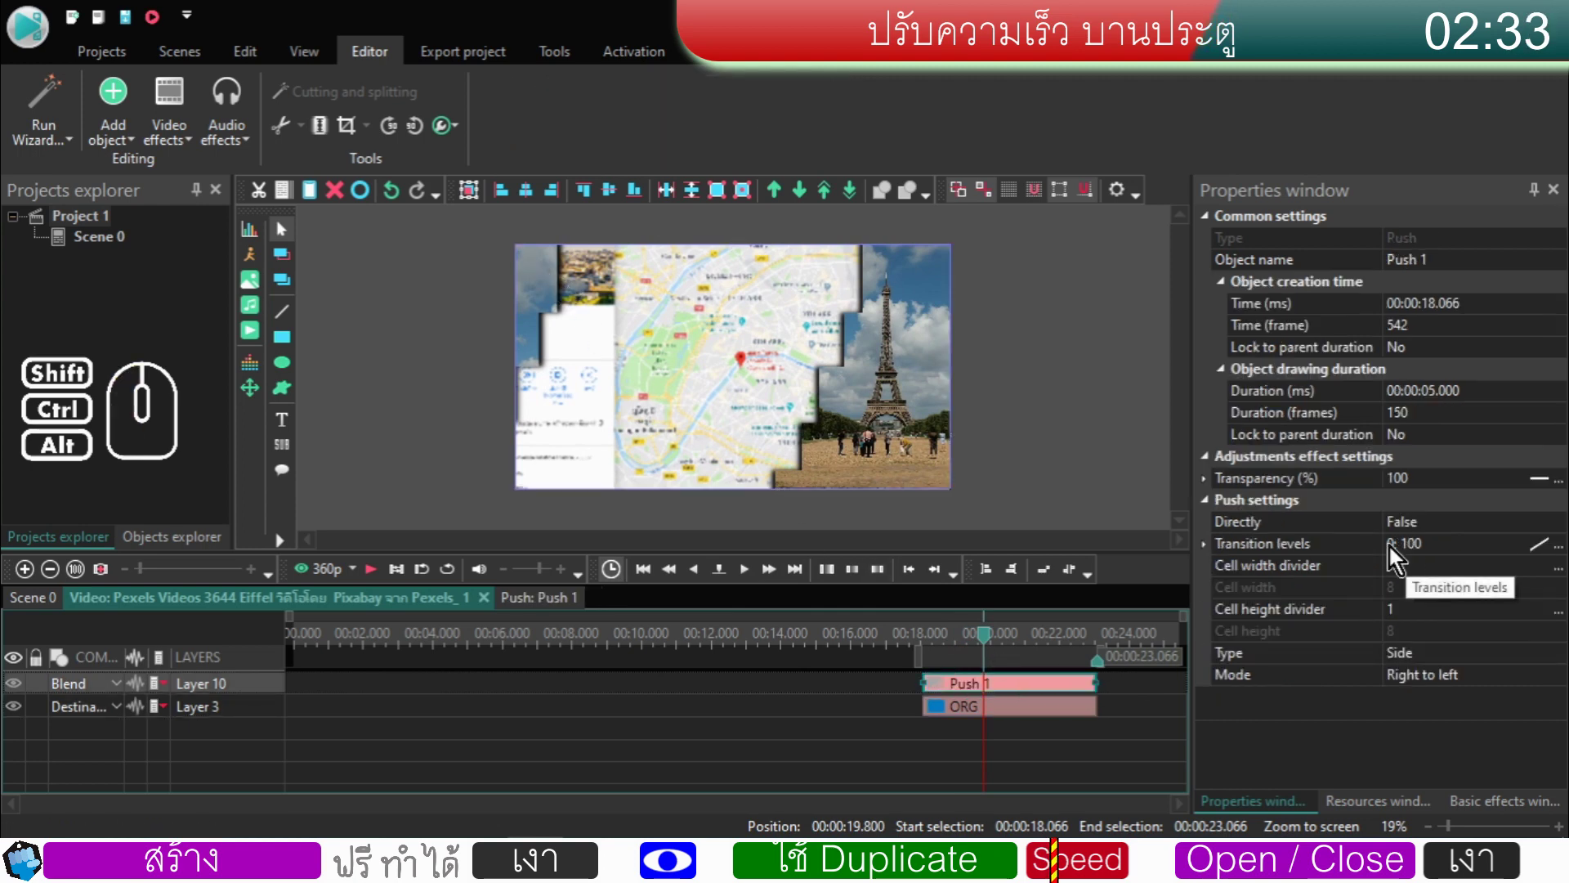
click(1454, 554)
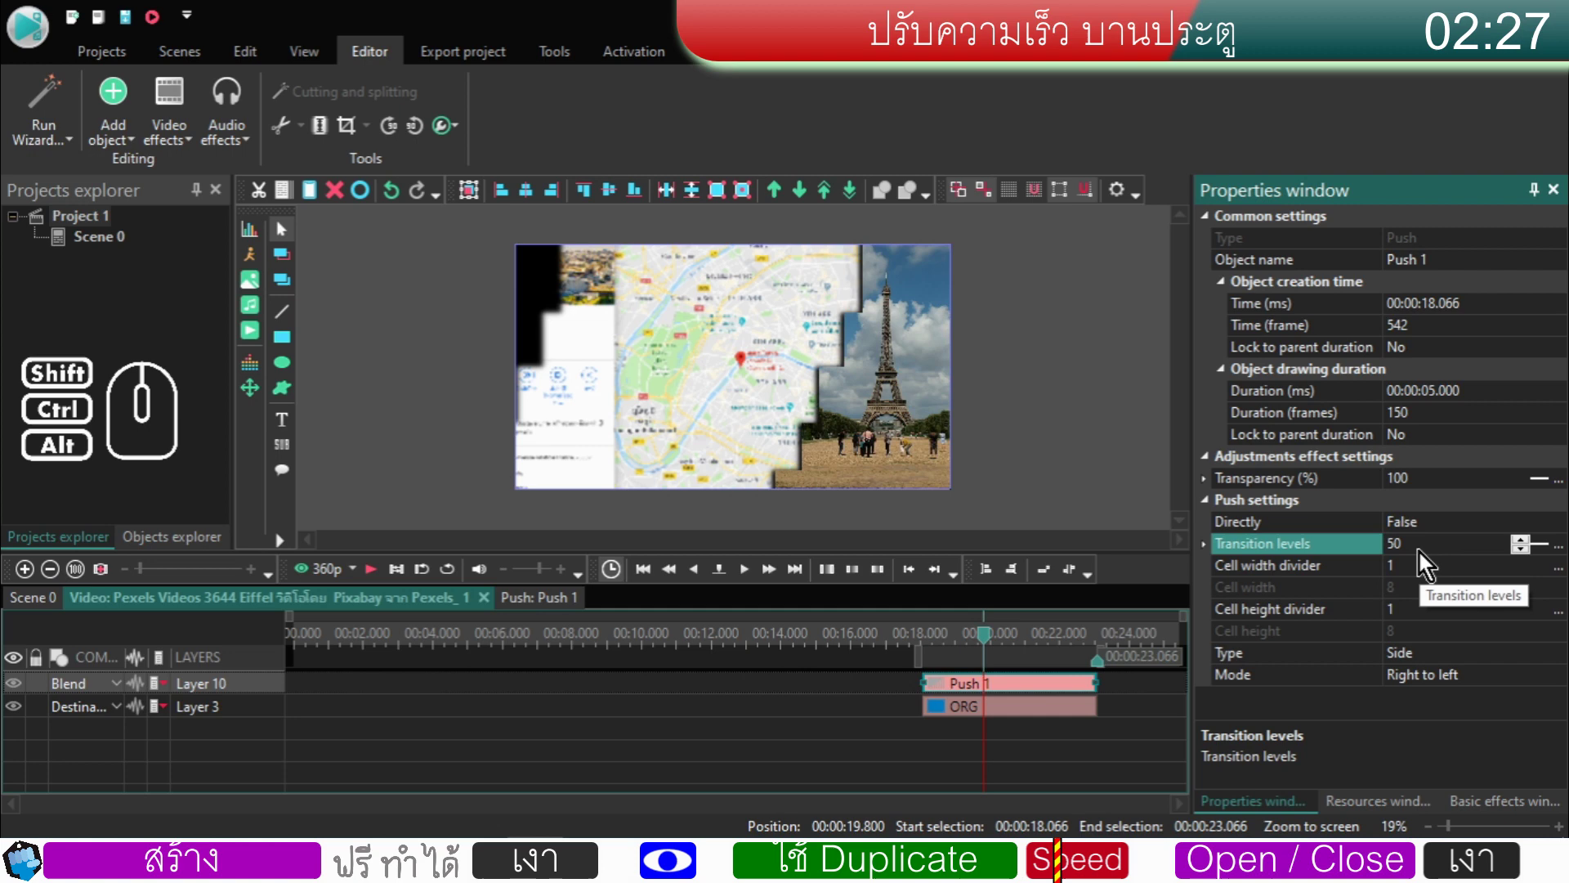
click(1423, 555)
scroll(up, 3)
scroll(down, 3)
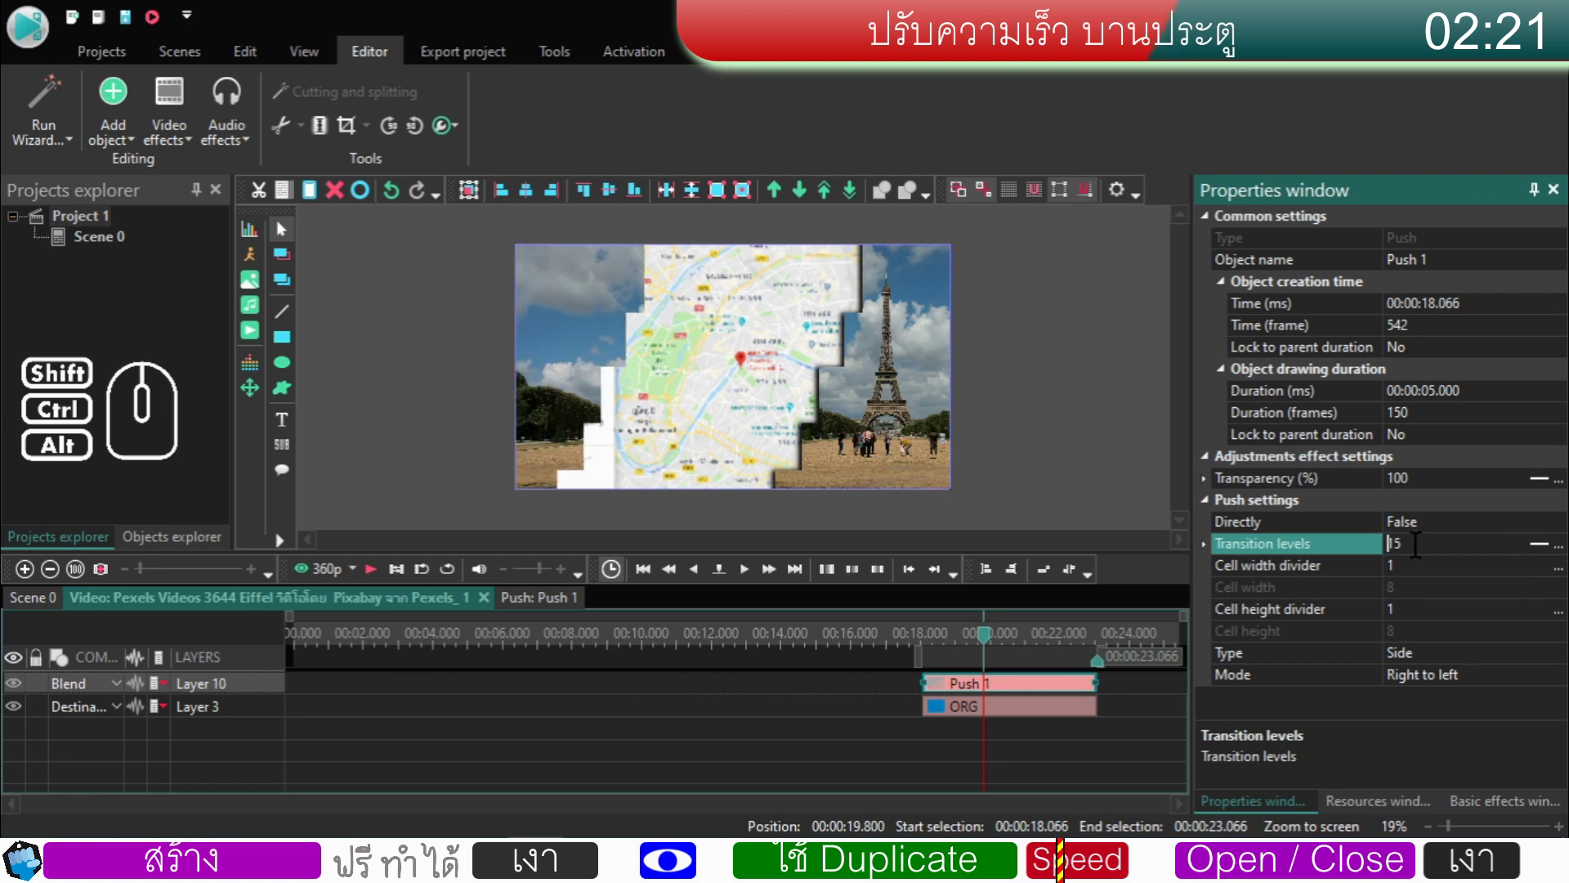
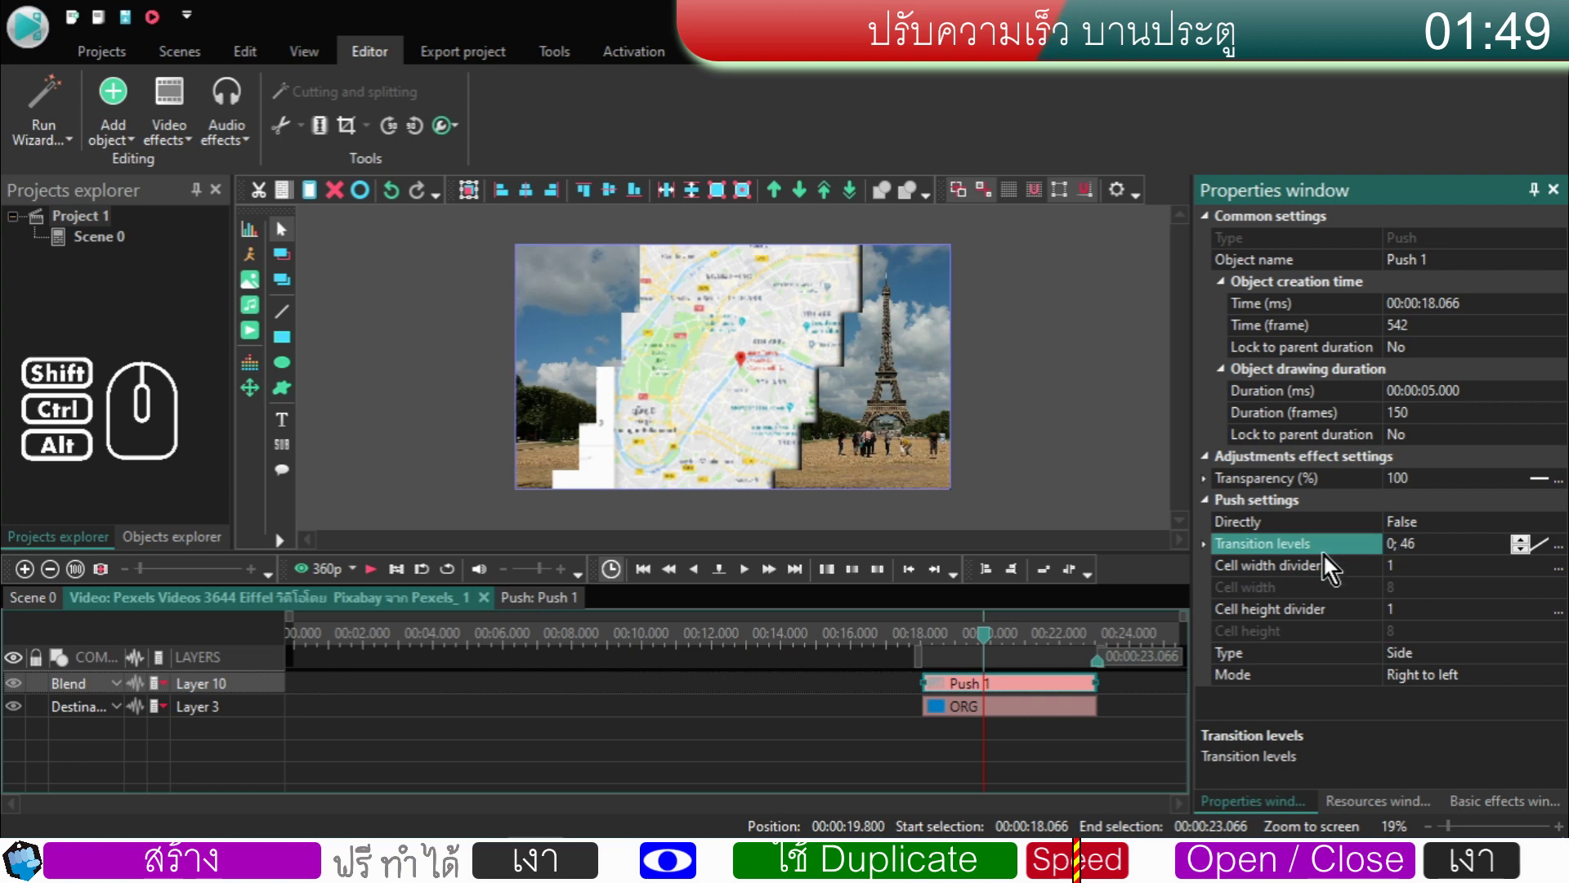
- Play and frame-step through the adjusted wipe, then return to the Scene 0 timeline
drag(993, 642, 931, 670)
click(378, 578)
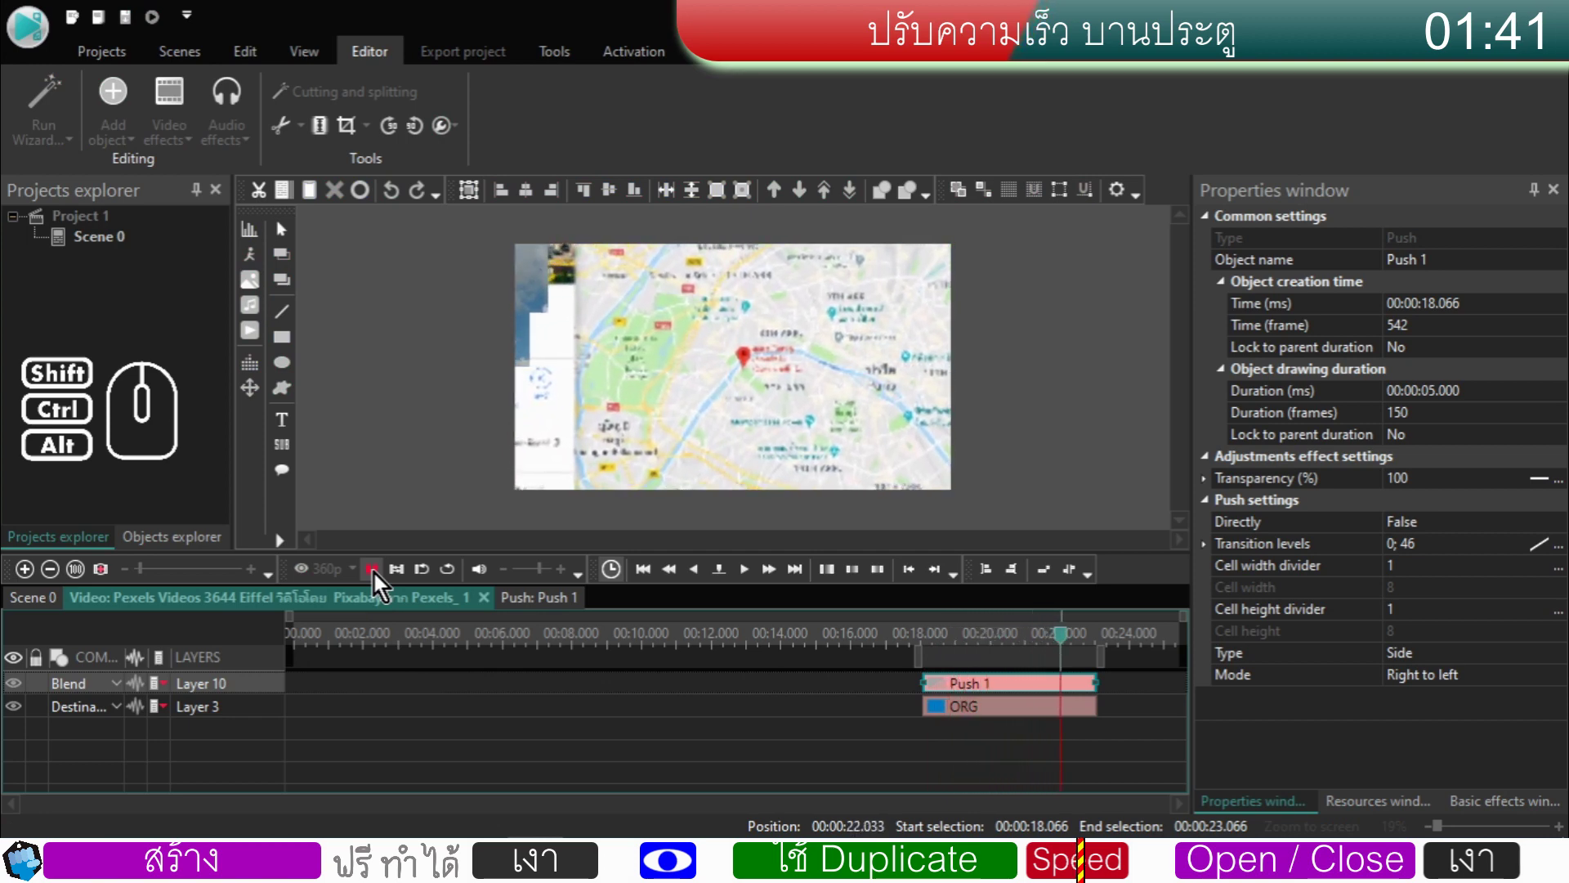
click(379, 578)
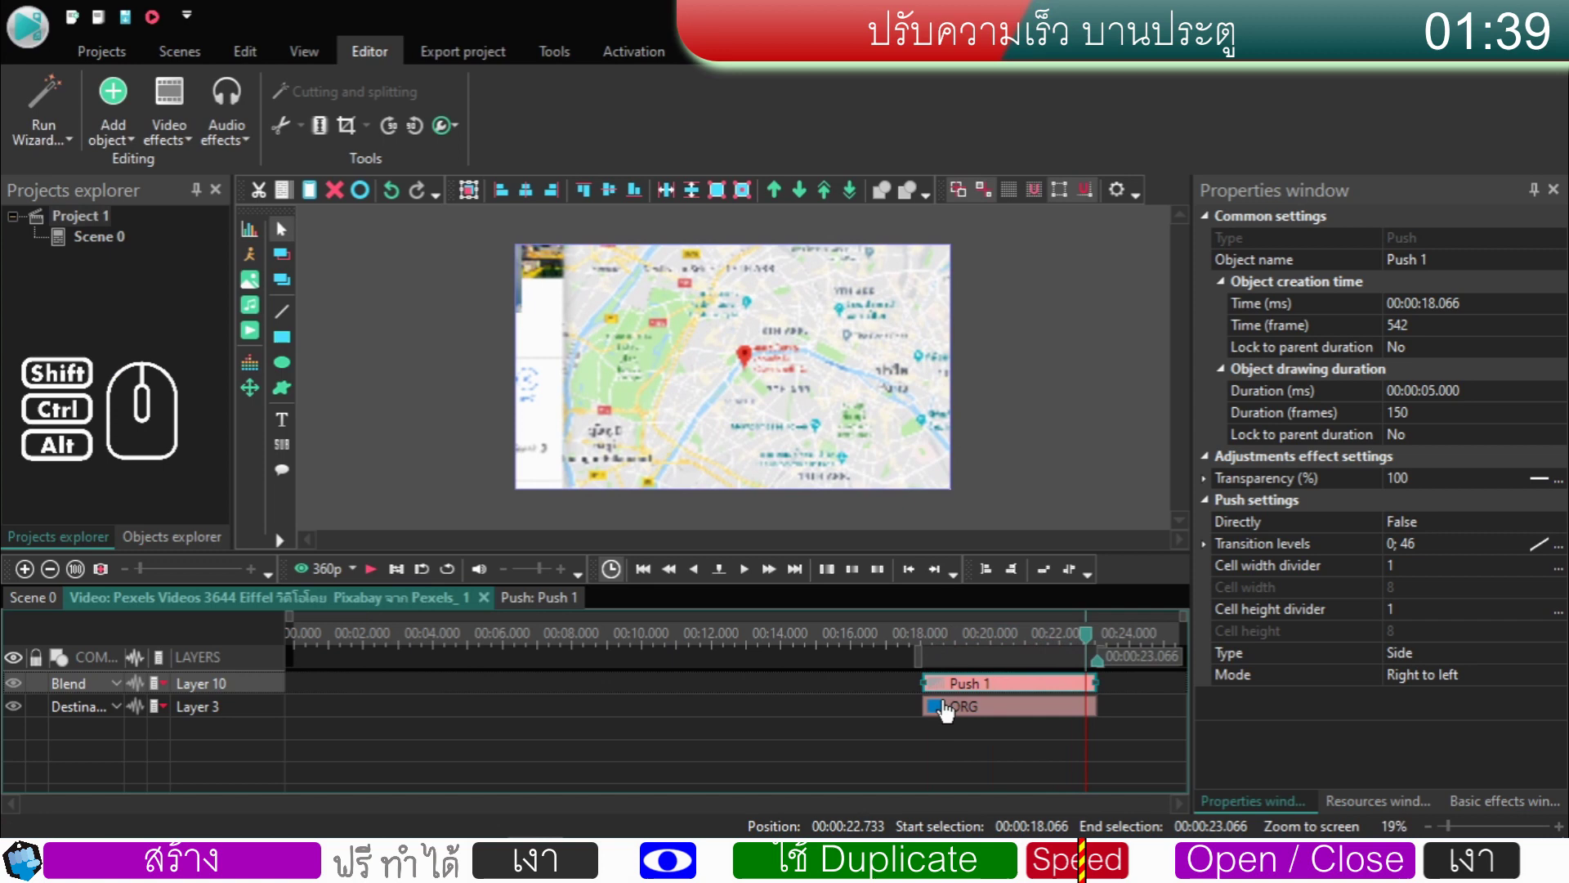
click(986, 646)
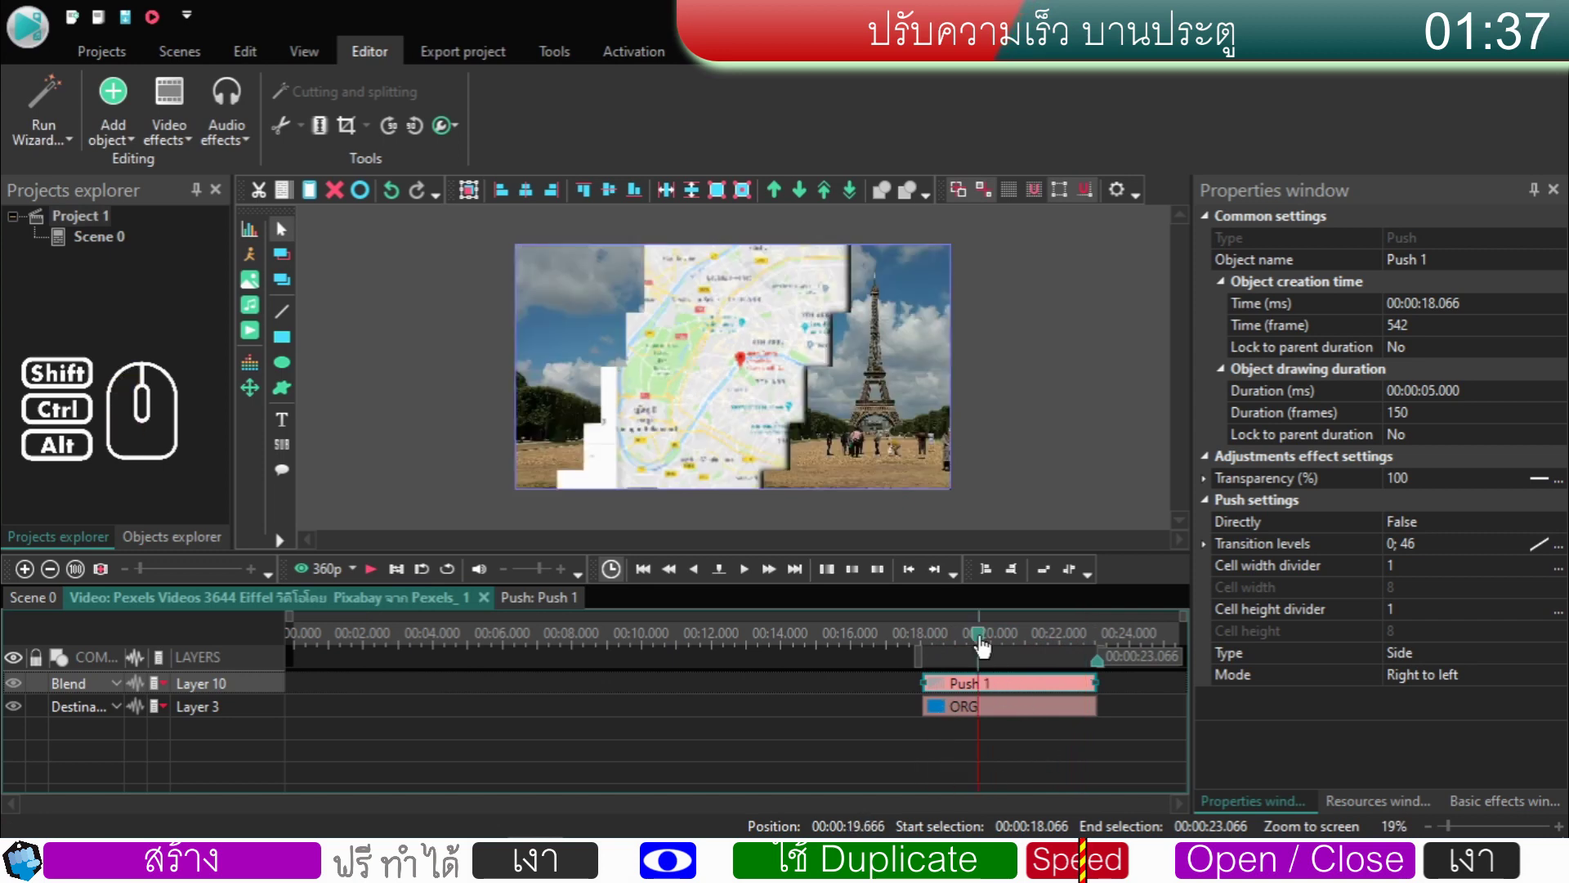
drag(985, 646, 933, 654)
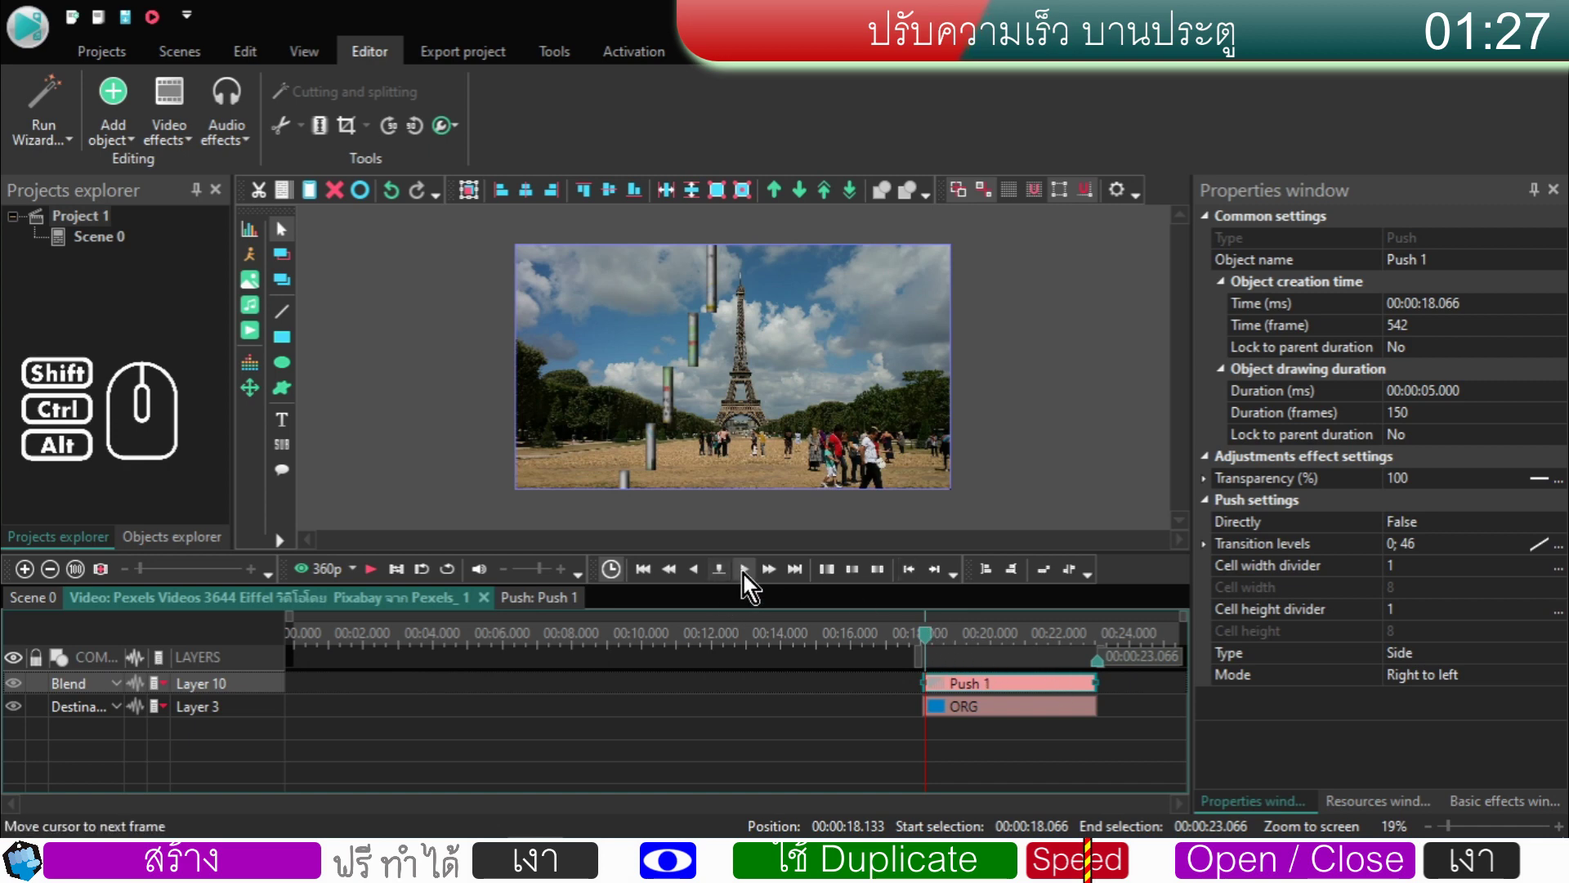
click(749, 581)
click(749, 580)
click(748, 580)
click(749, 580)
click(748, 580)
double_click(748, 580)
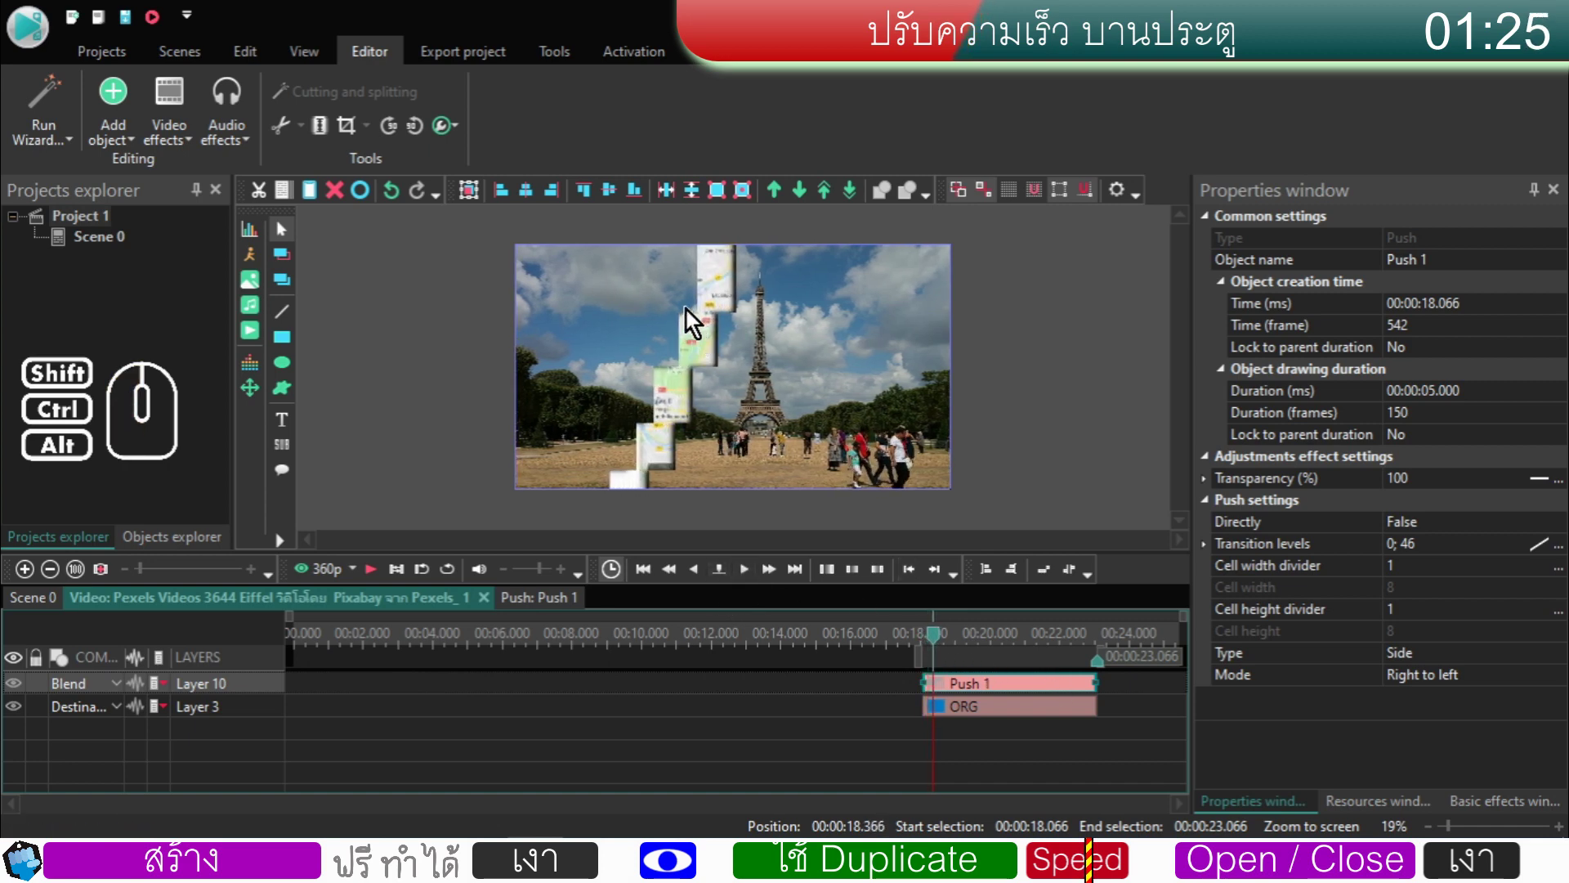
click(1004, 689)
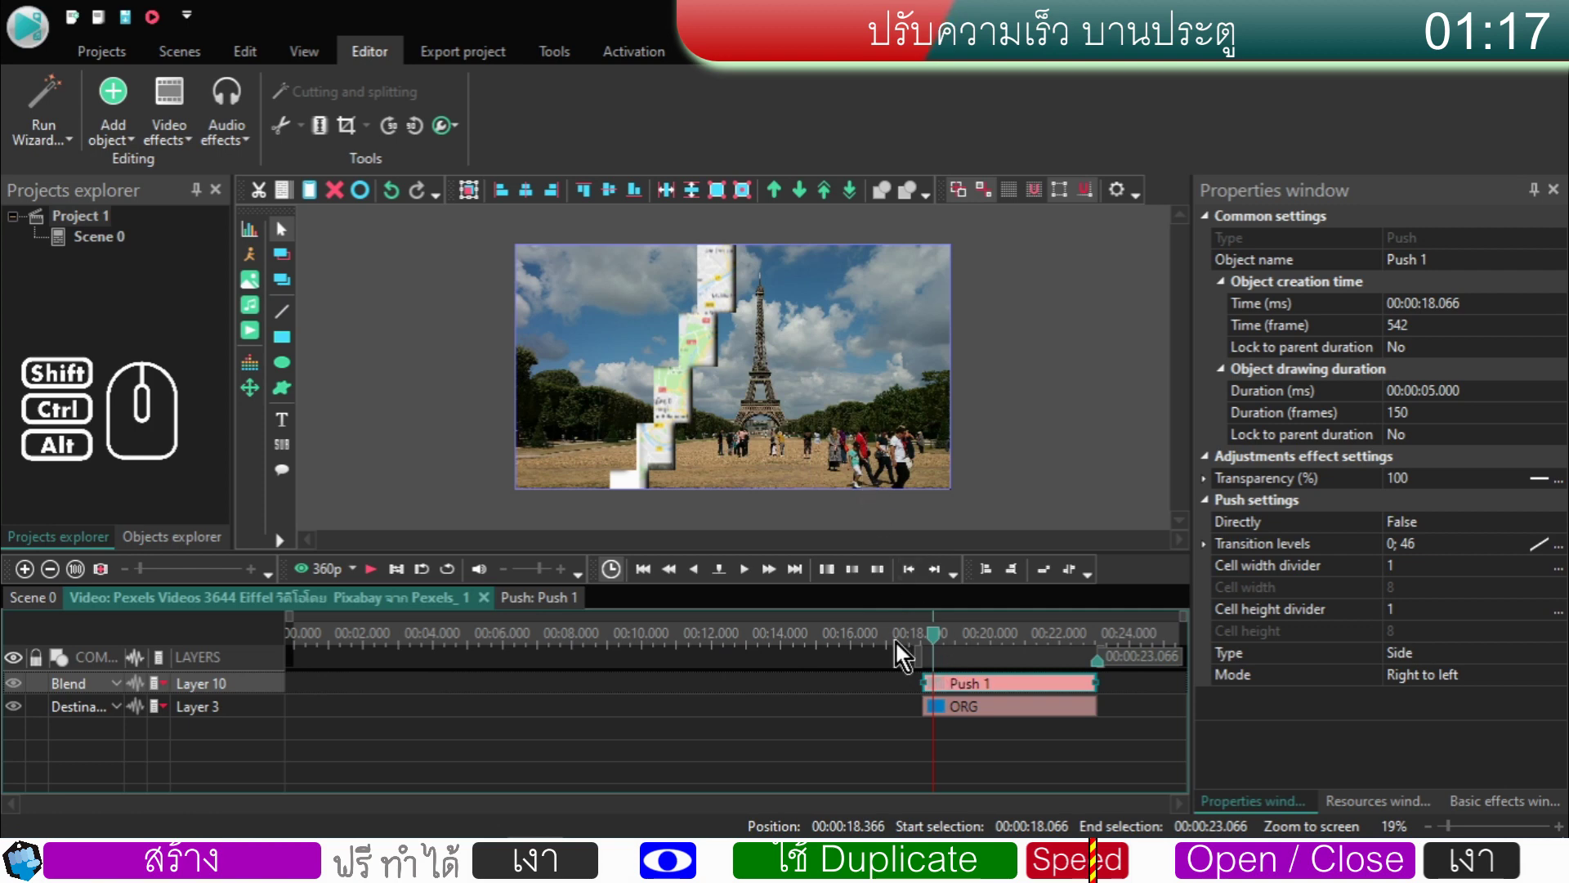
click(40, 601)
- Inside the duplicated clip, set Push 2's transition levels to 0; 75 and play the wipe
double_click(745, 718)
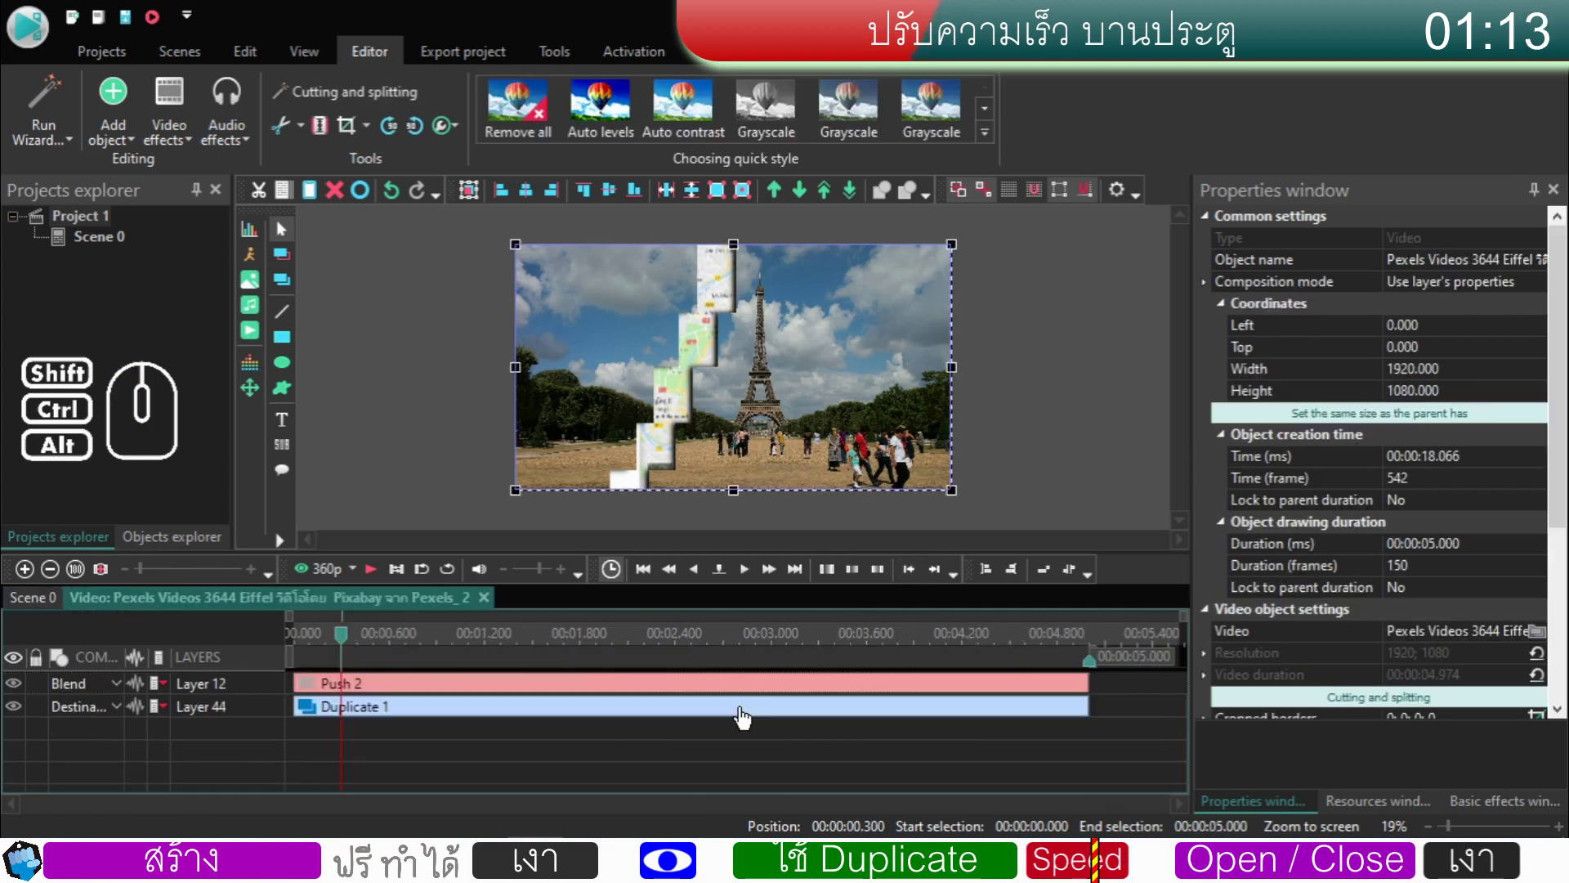
click(540, 685)
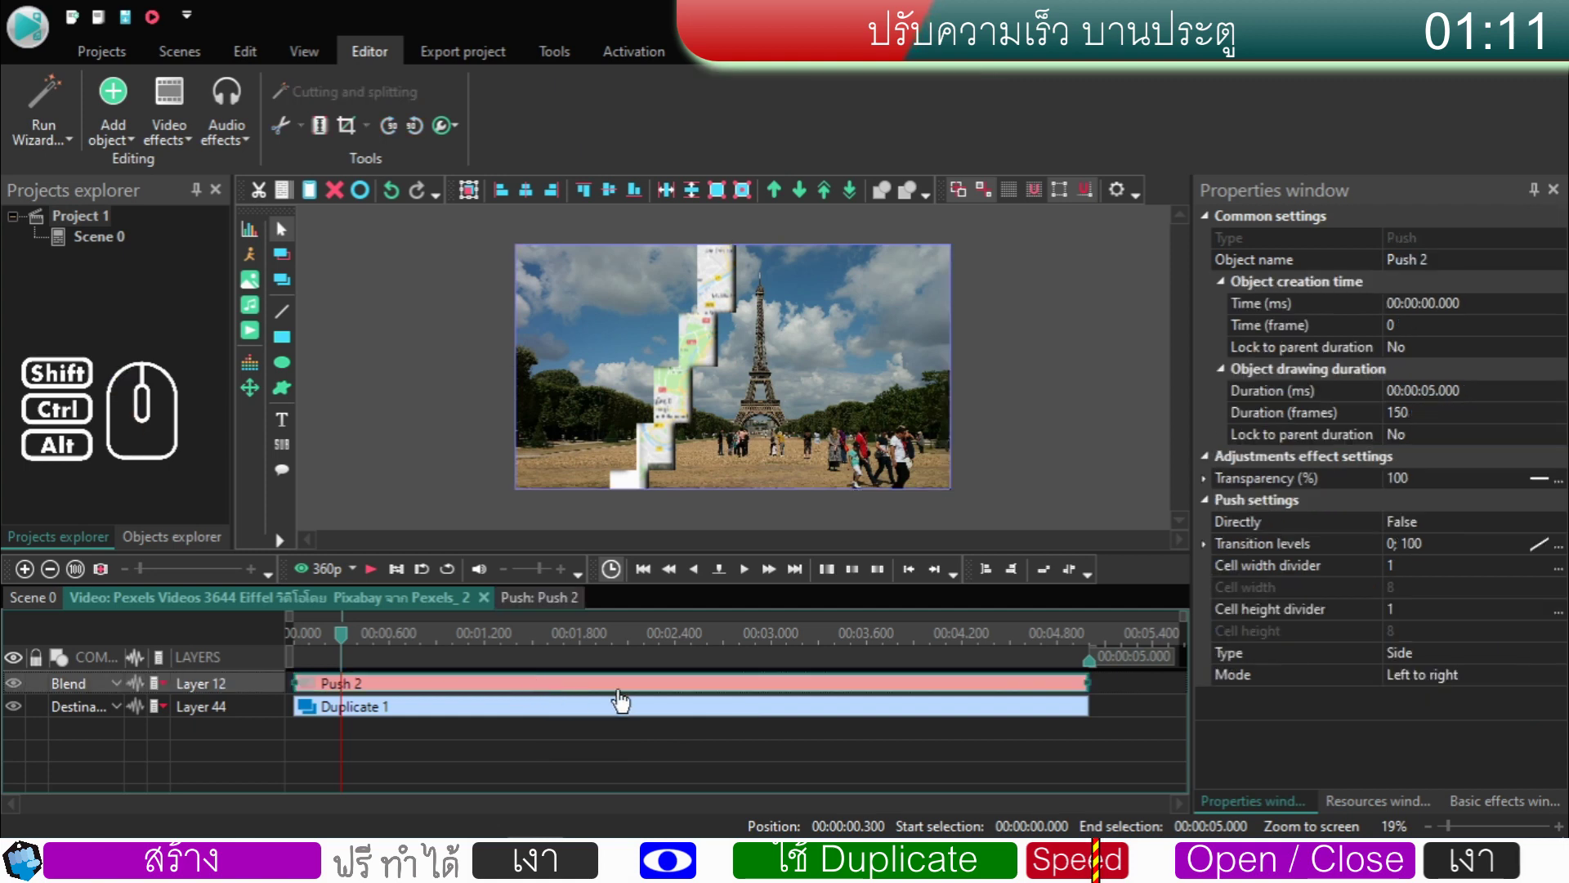
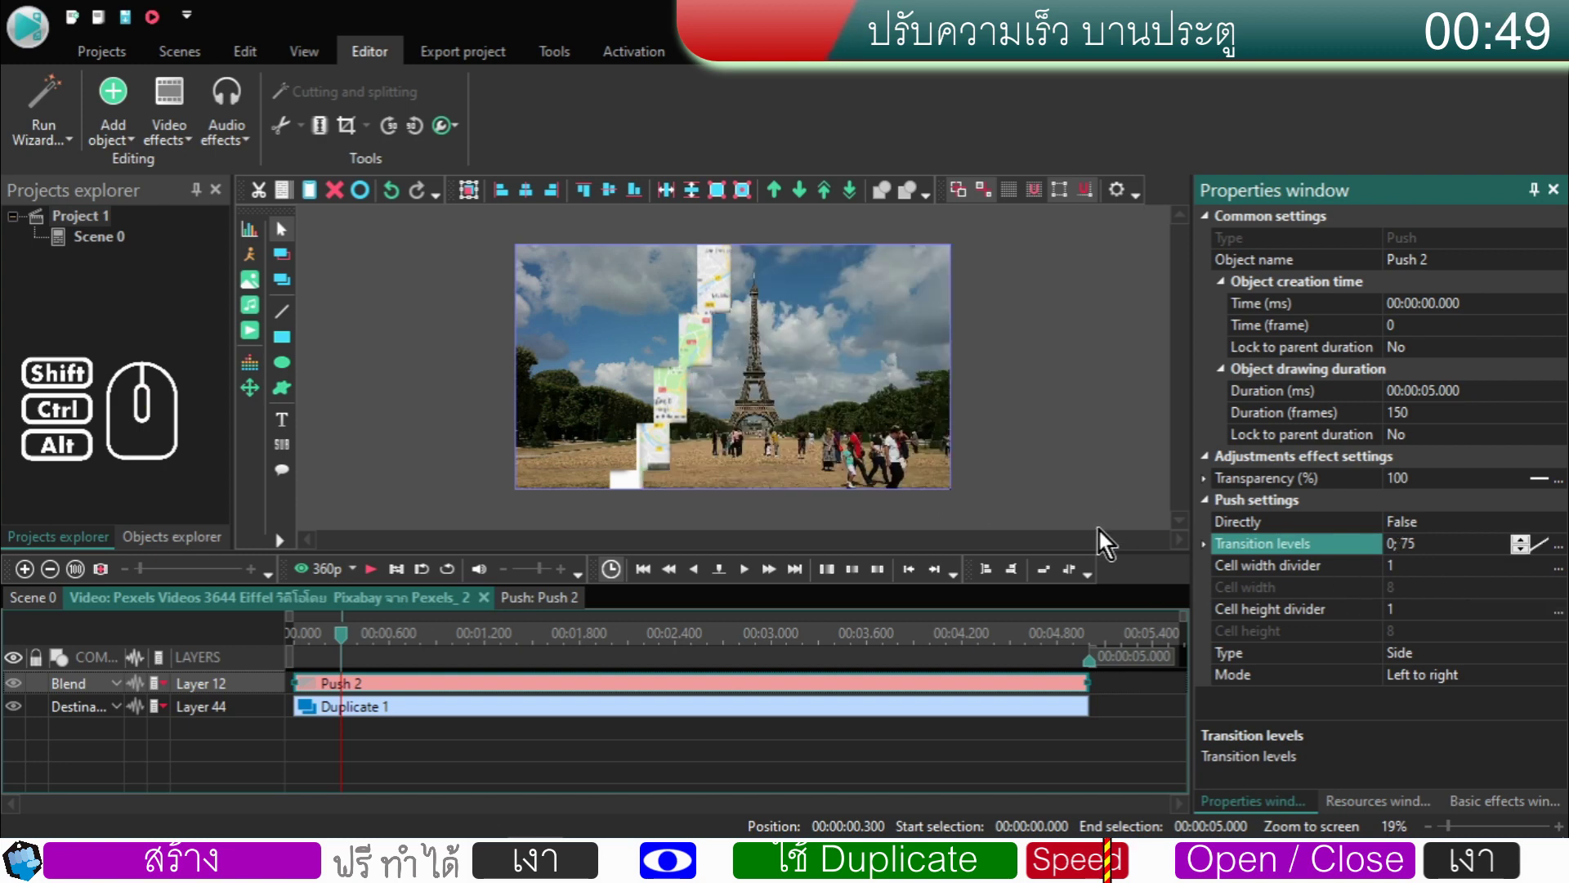
drag(349, 649, 287, 665)
click(377, 575)
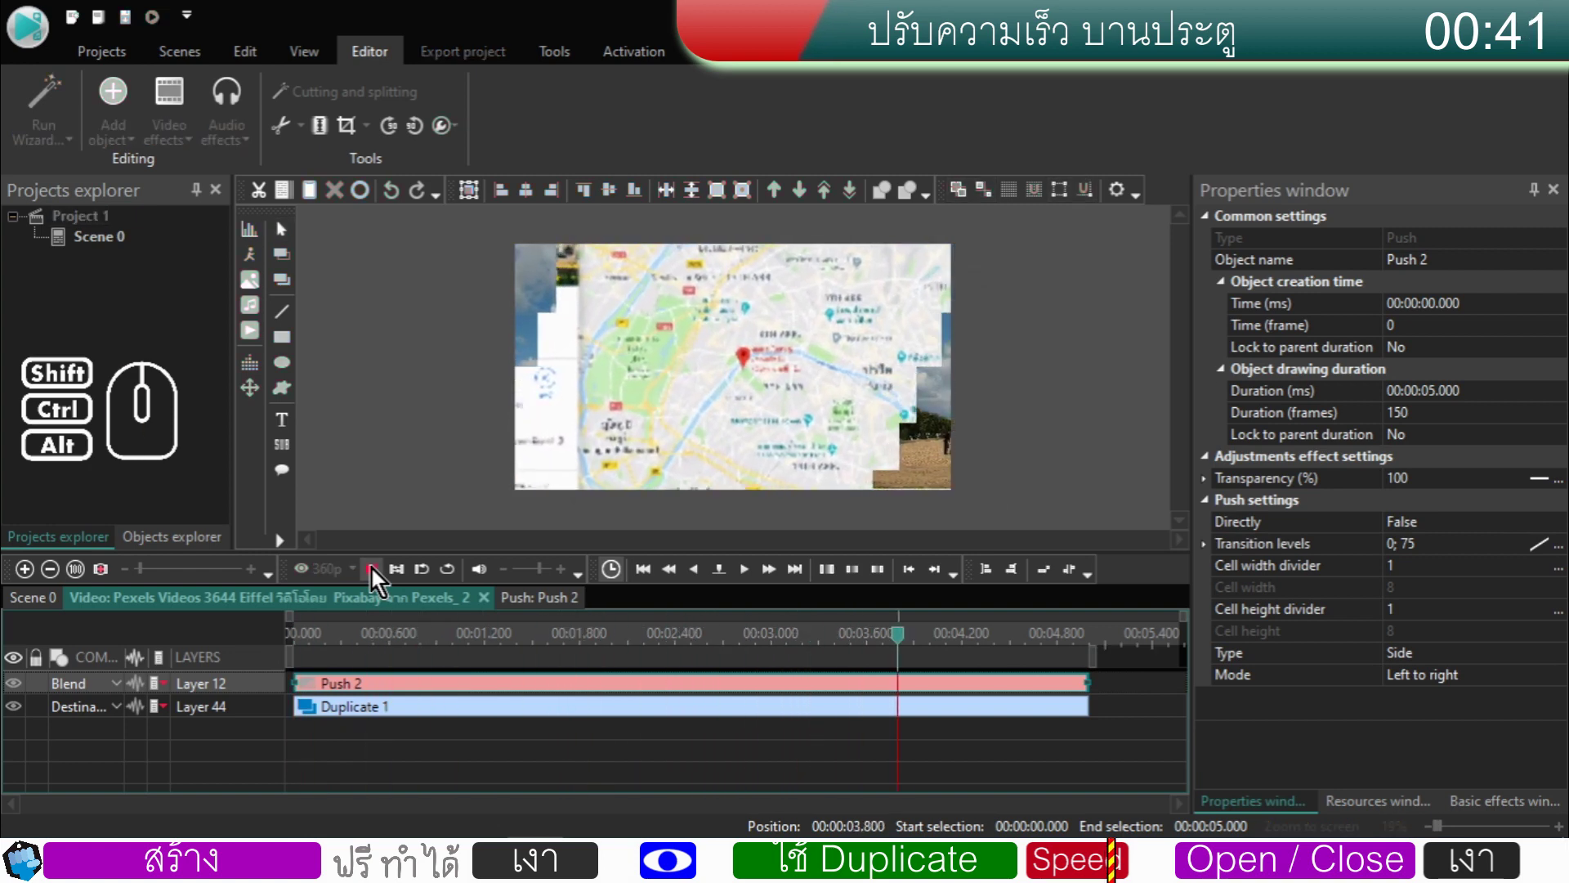
click(376, 575)
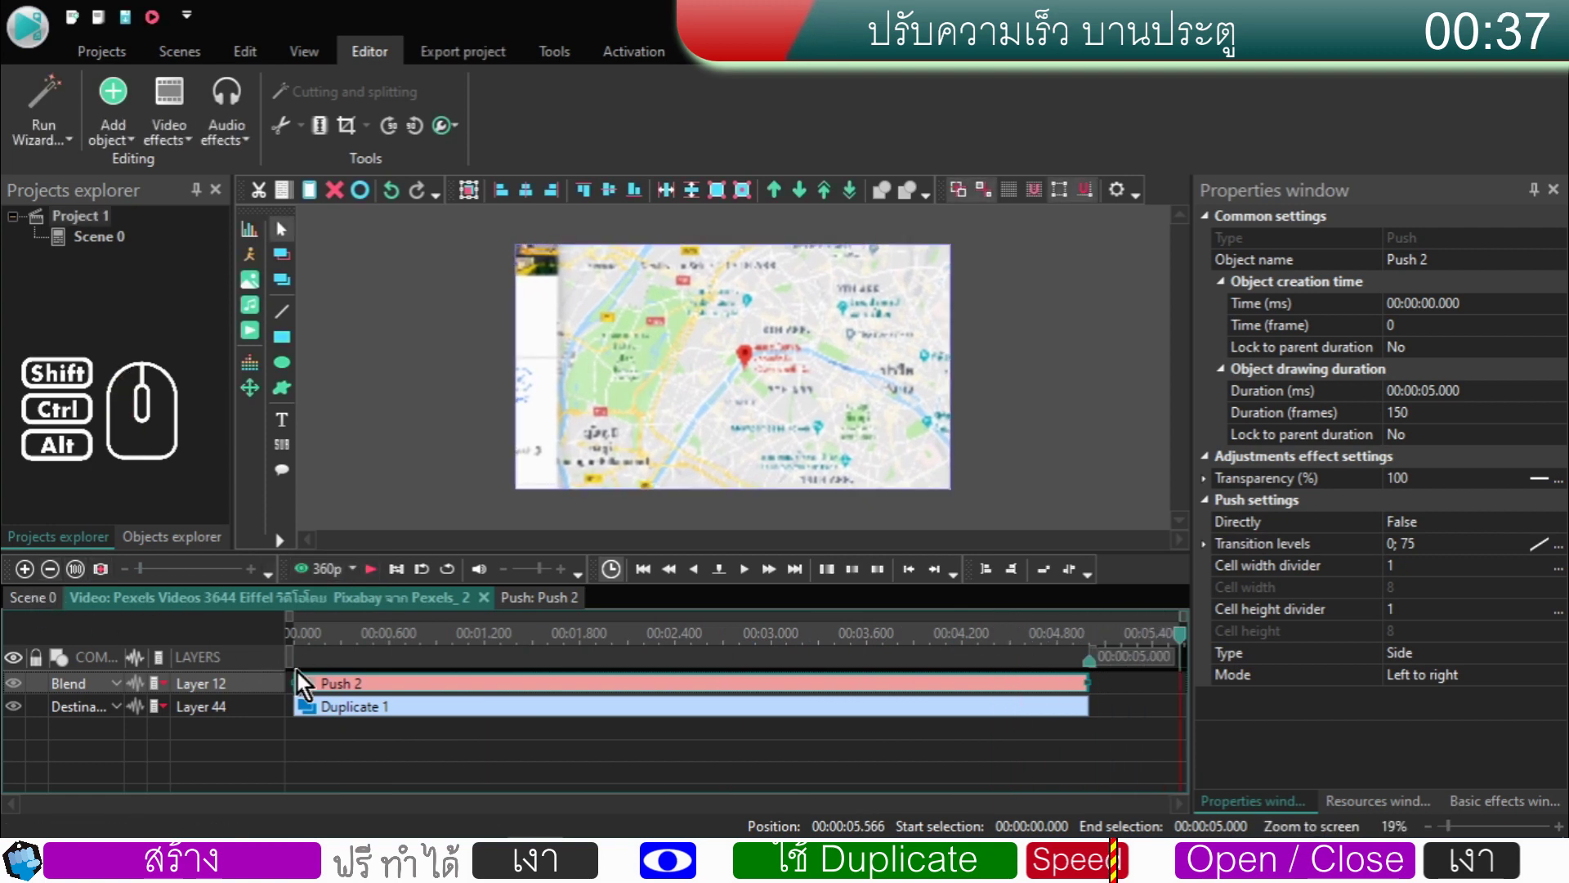
- Go back to the main Scene 0 timeline and reselect clips there
click(518, 743)
click(516, 688)
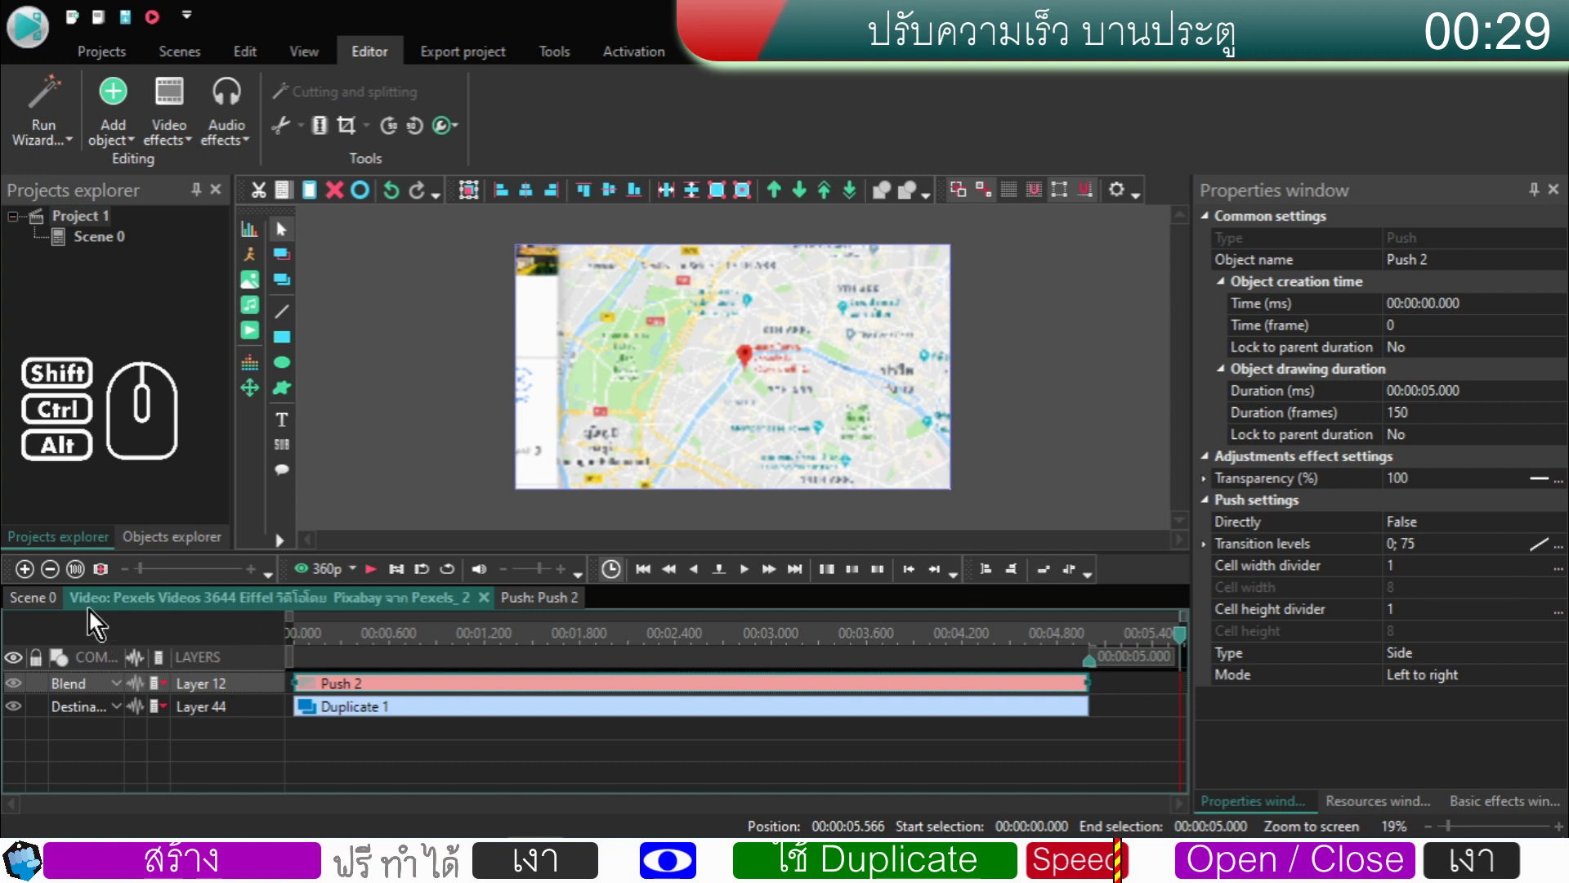
click(37, 601)
click(750, 693)
double_click(750, 693)
click(951, 688)
- Inside sha L, edit the Push 3 wipe's transition levels
click(43, 615)
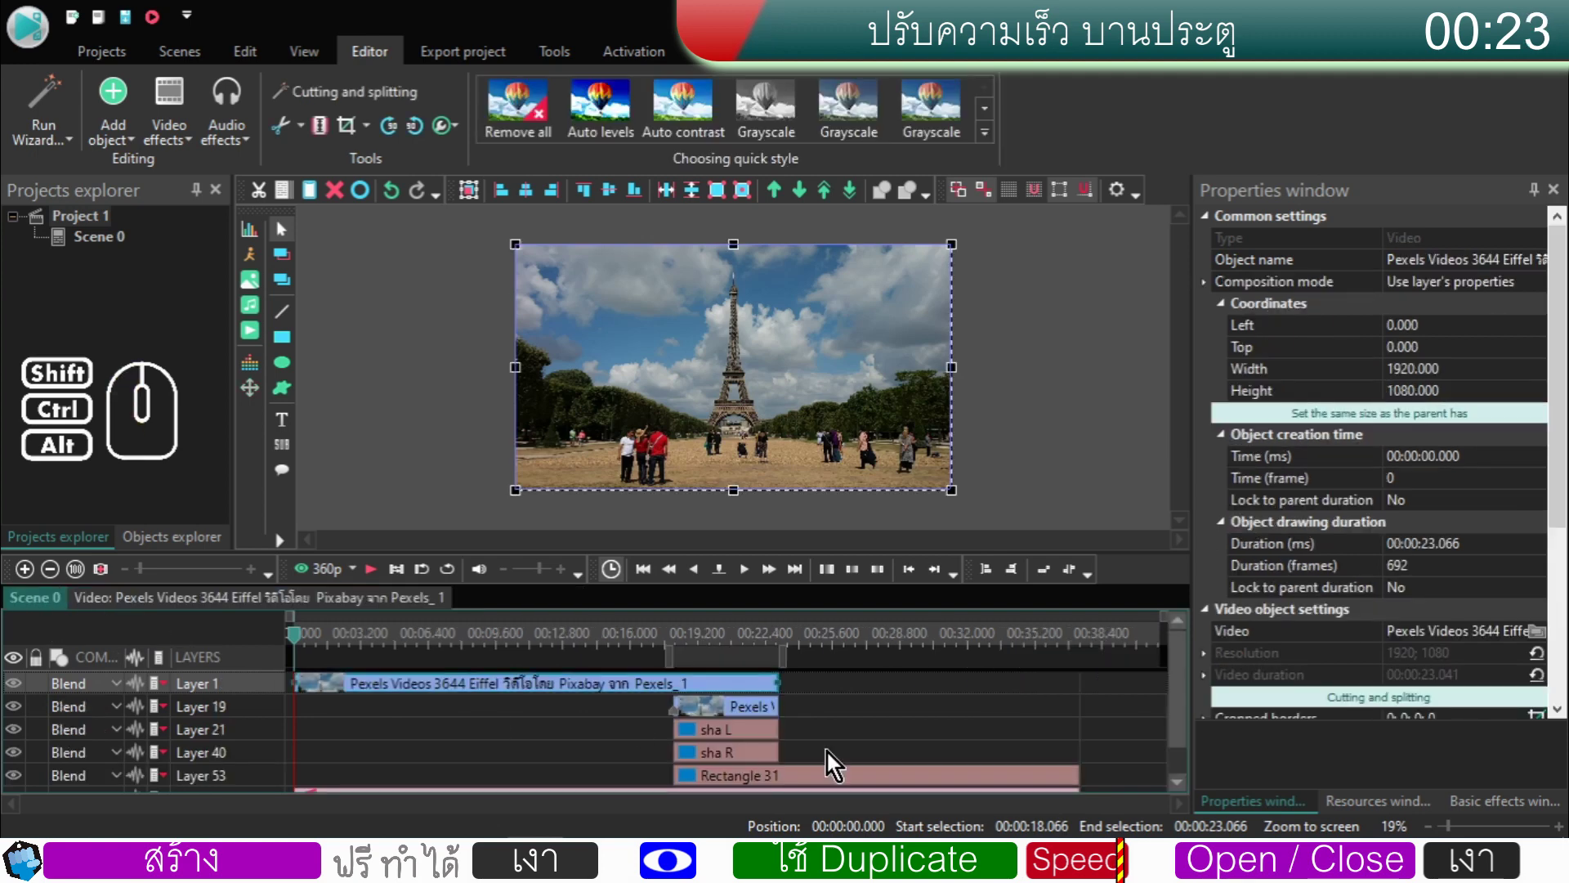
double_click(770, 731)
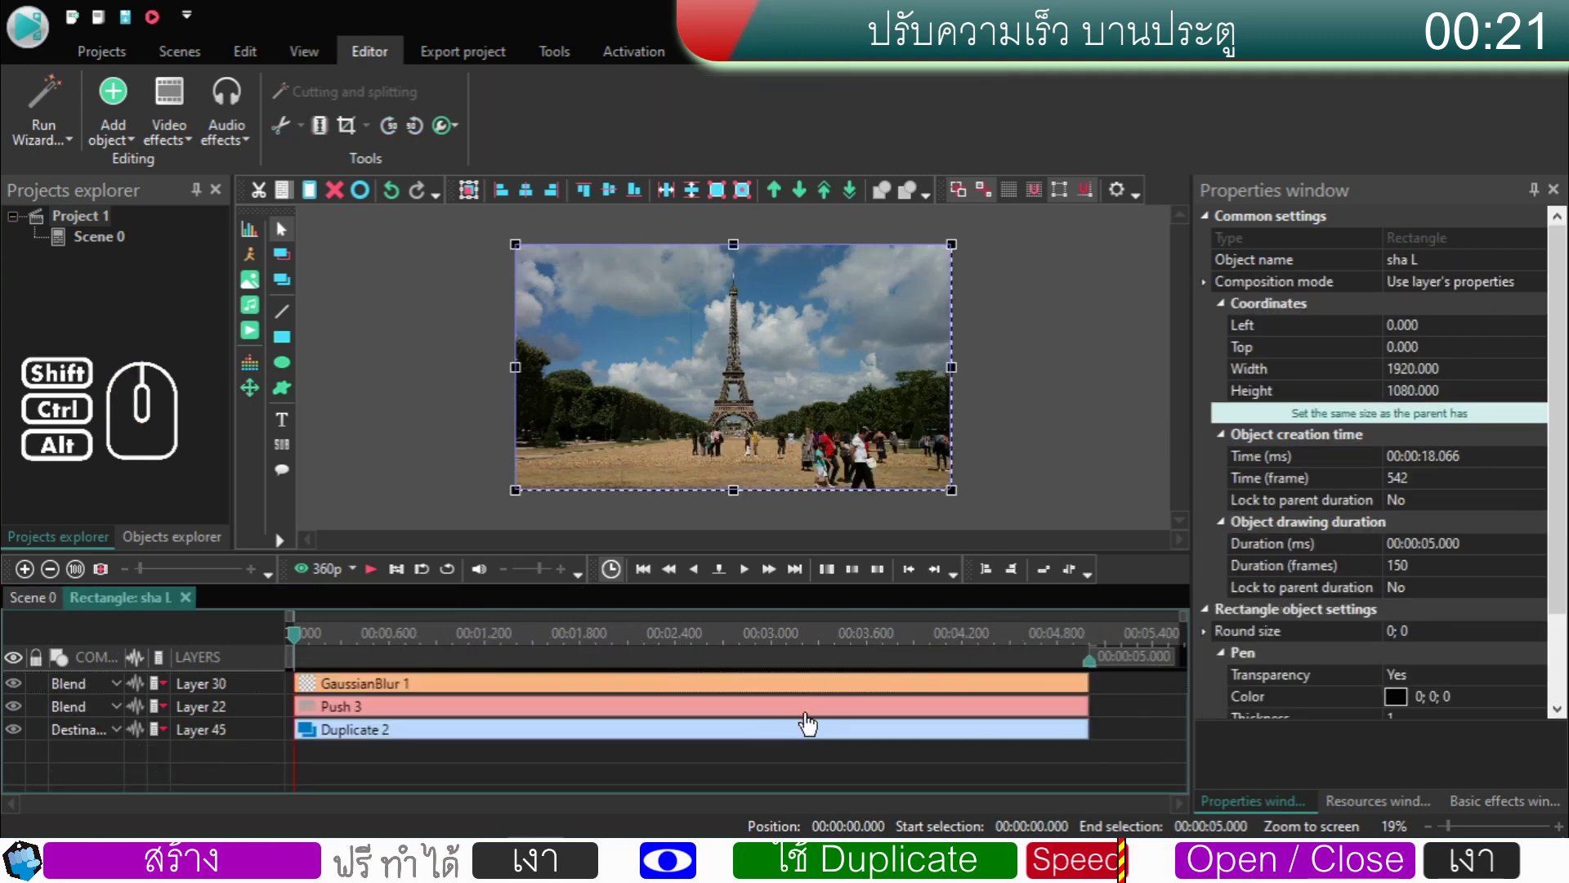
click(811, 722)
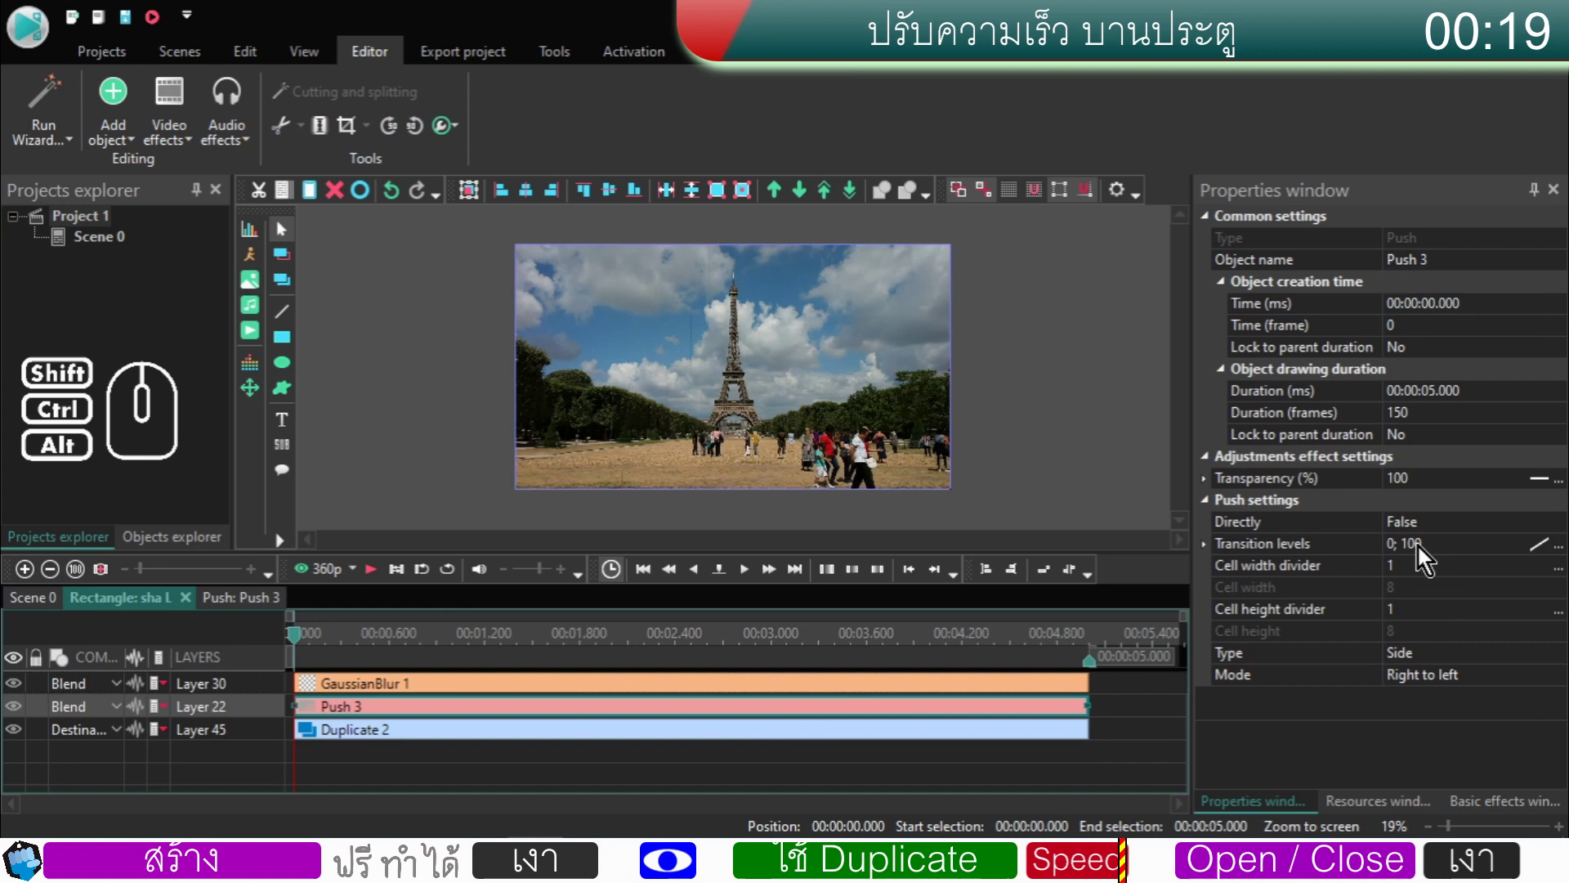
double_click(1424, 553)
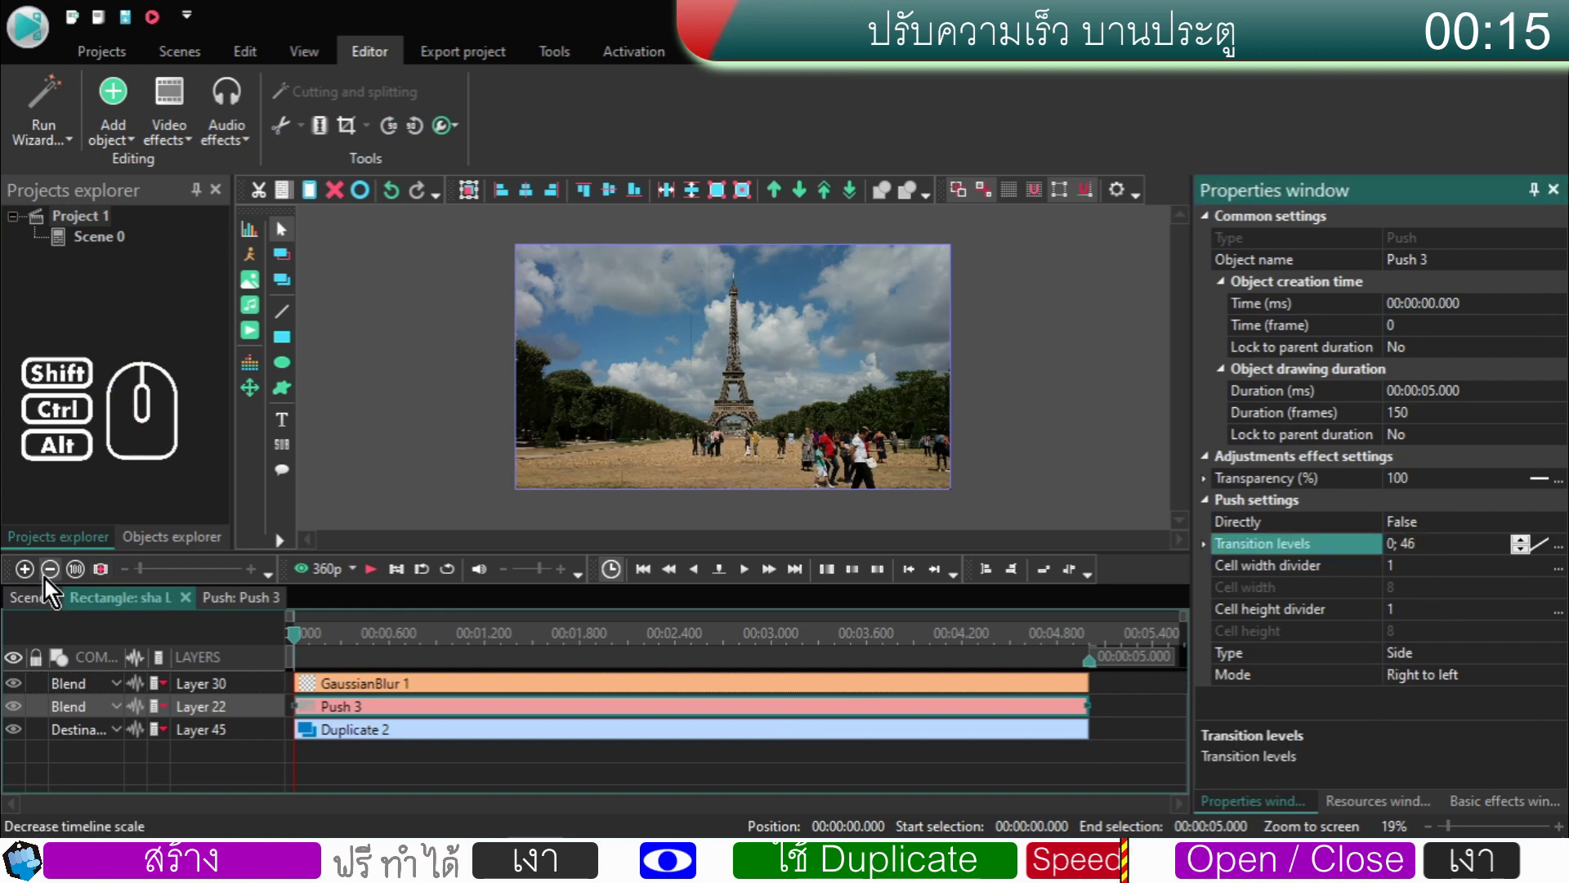
- Inside sha R, set the Push 4 wipe's transition levels to 0; 75
click(43, 609)
double_click(729, 767)
click(736, 712)
double_click(1422, 554)
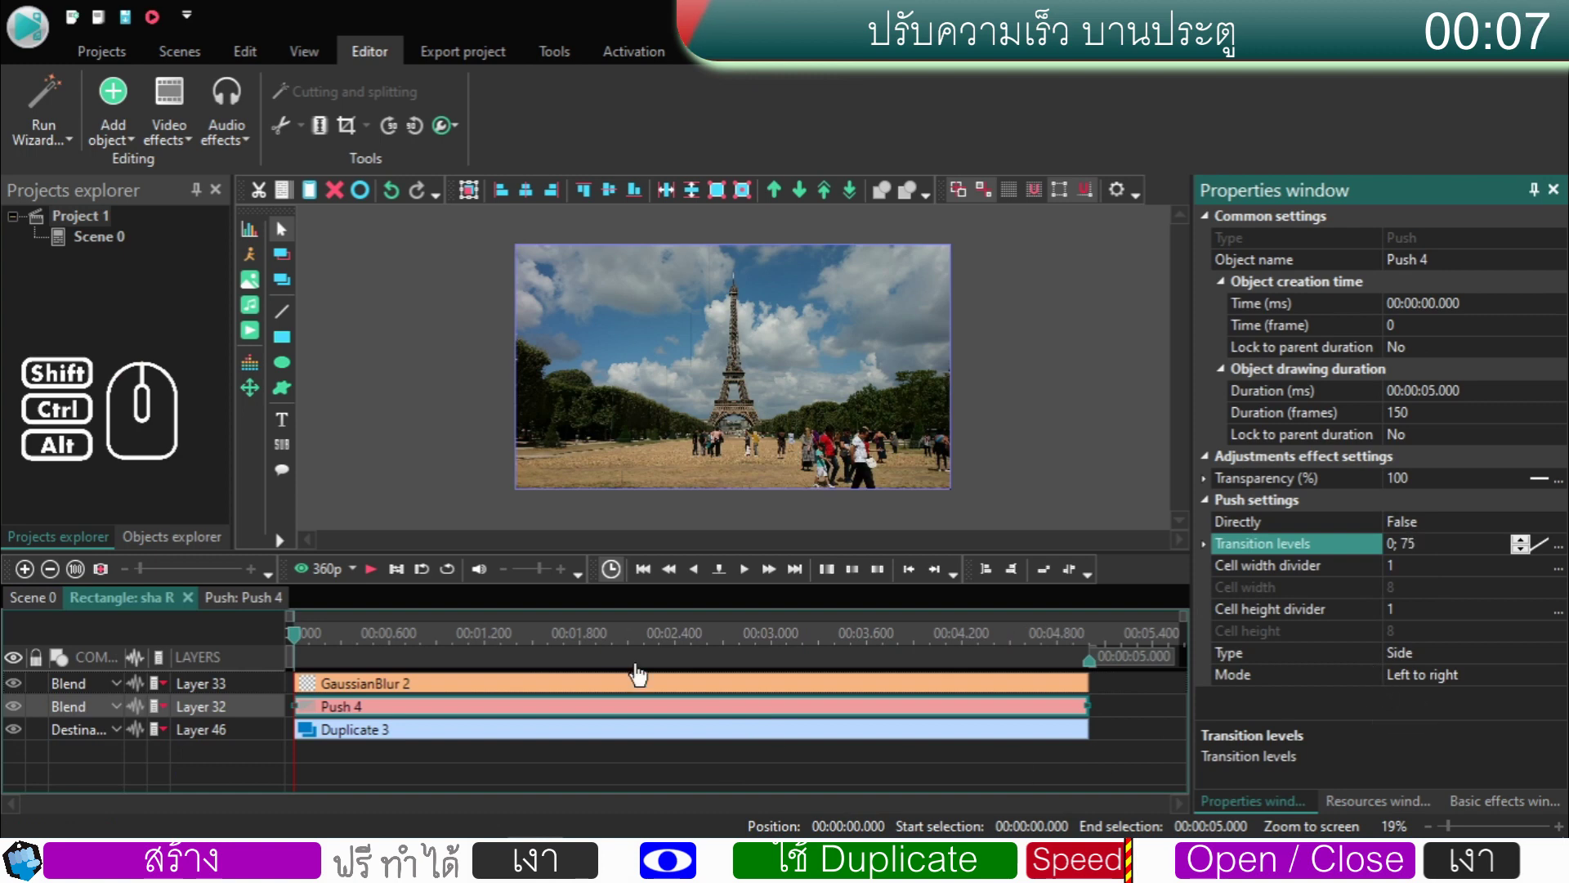
- Play and scrub the Push 4 wipe to check the map framed by stepped edges, then deselect it
click(383, 587)
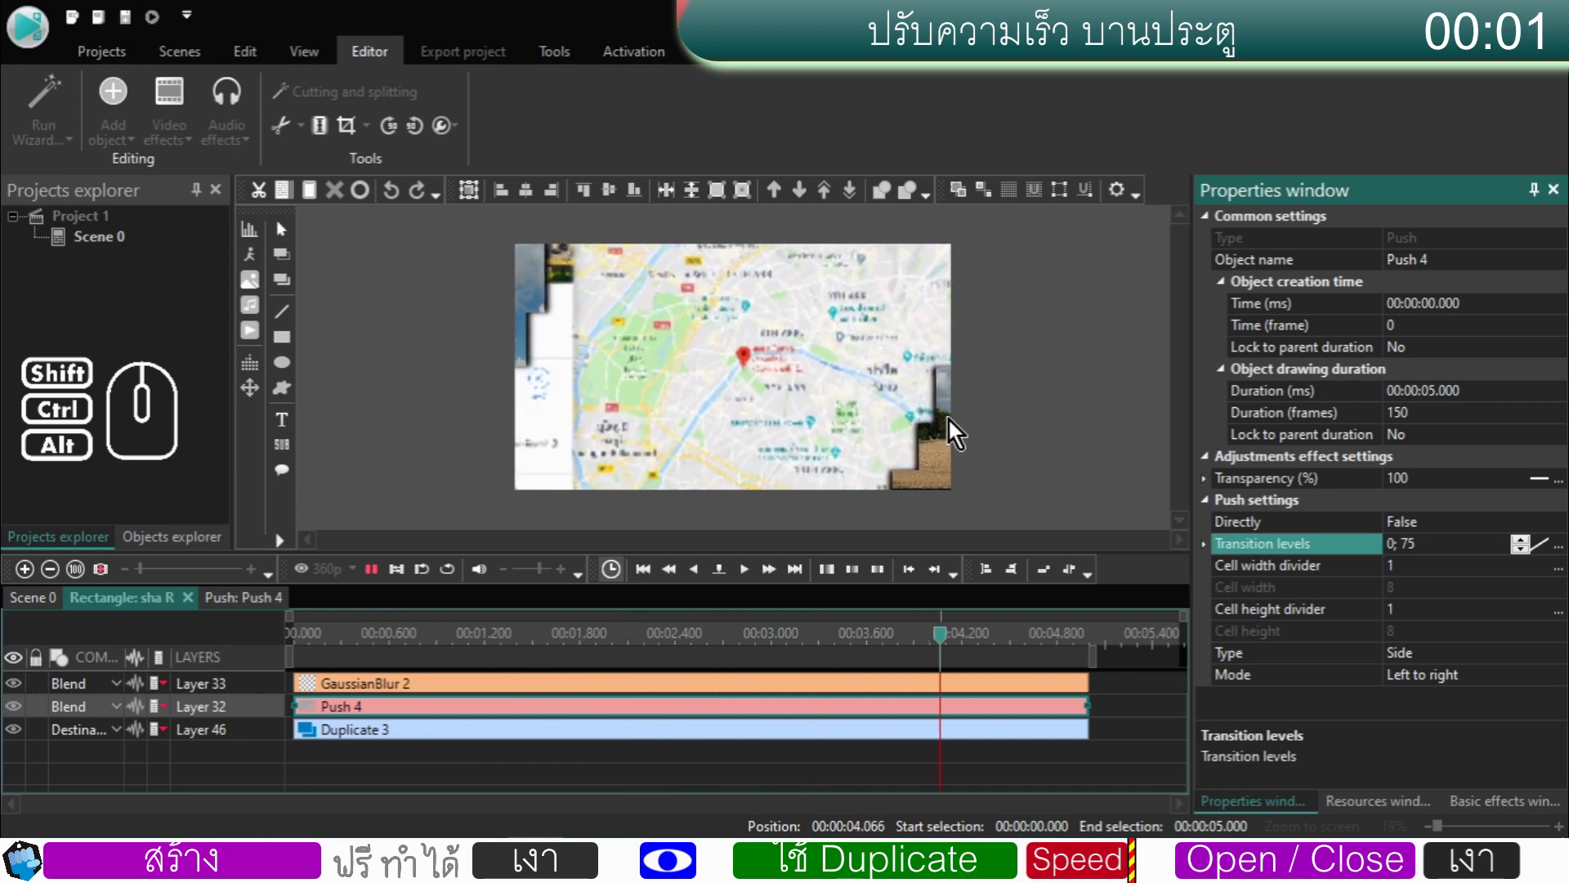
click(374, 584)
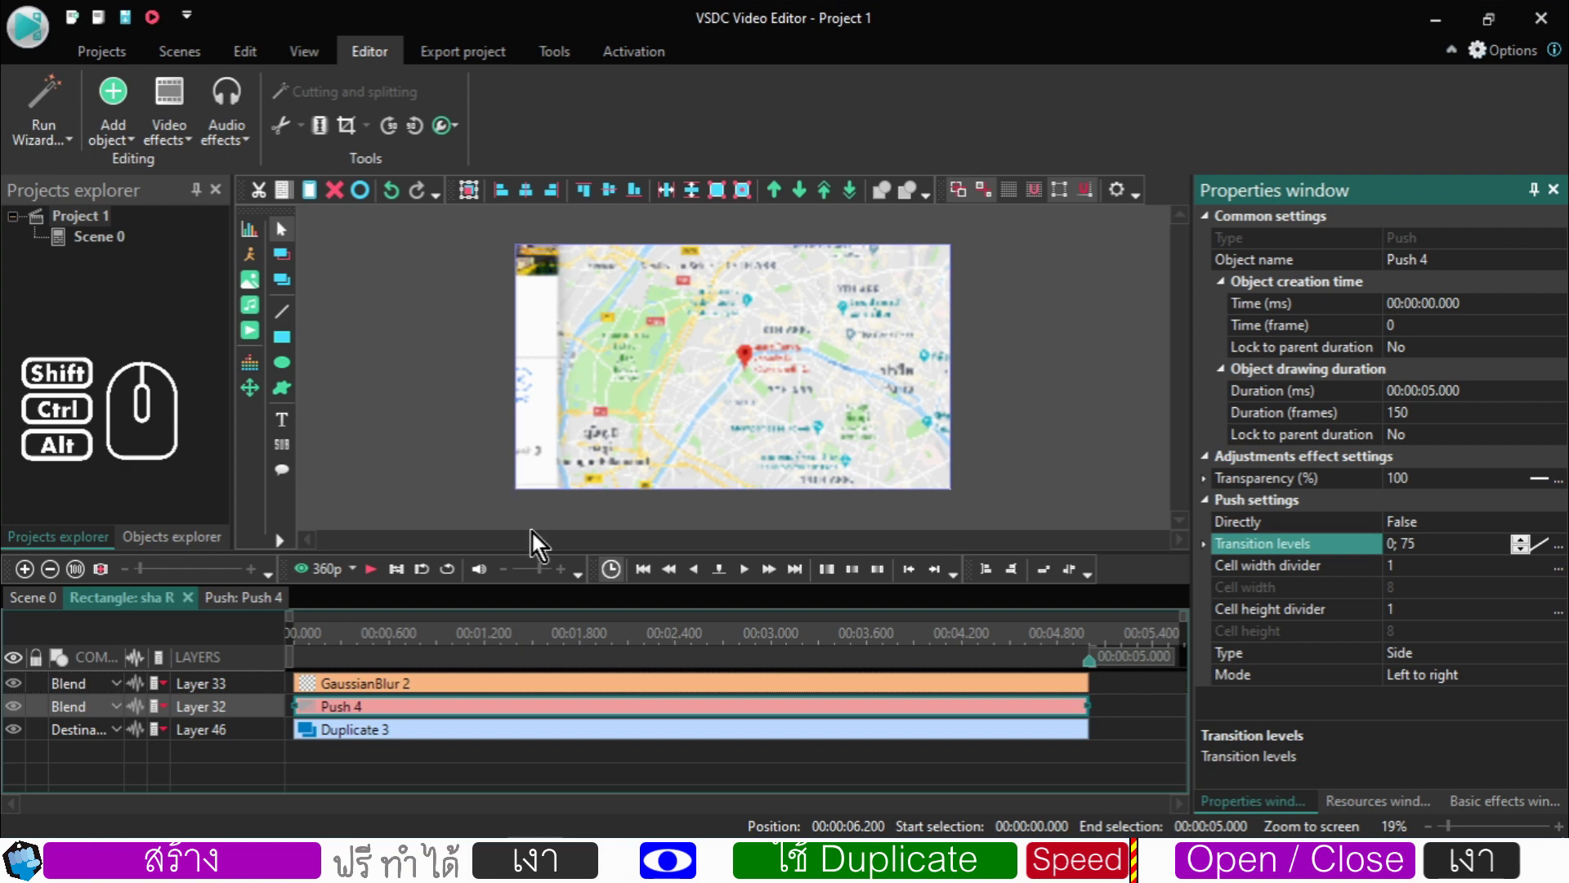
click(654, 648)
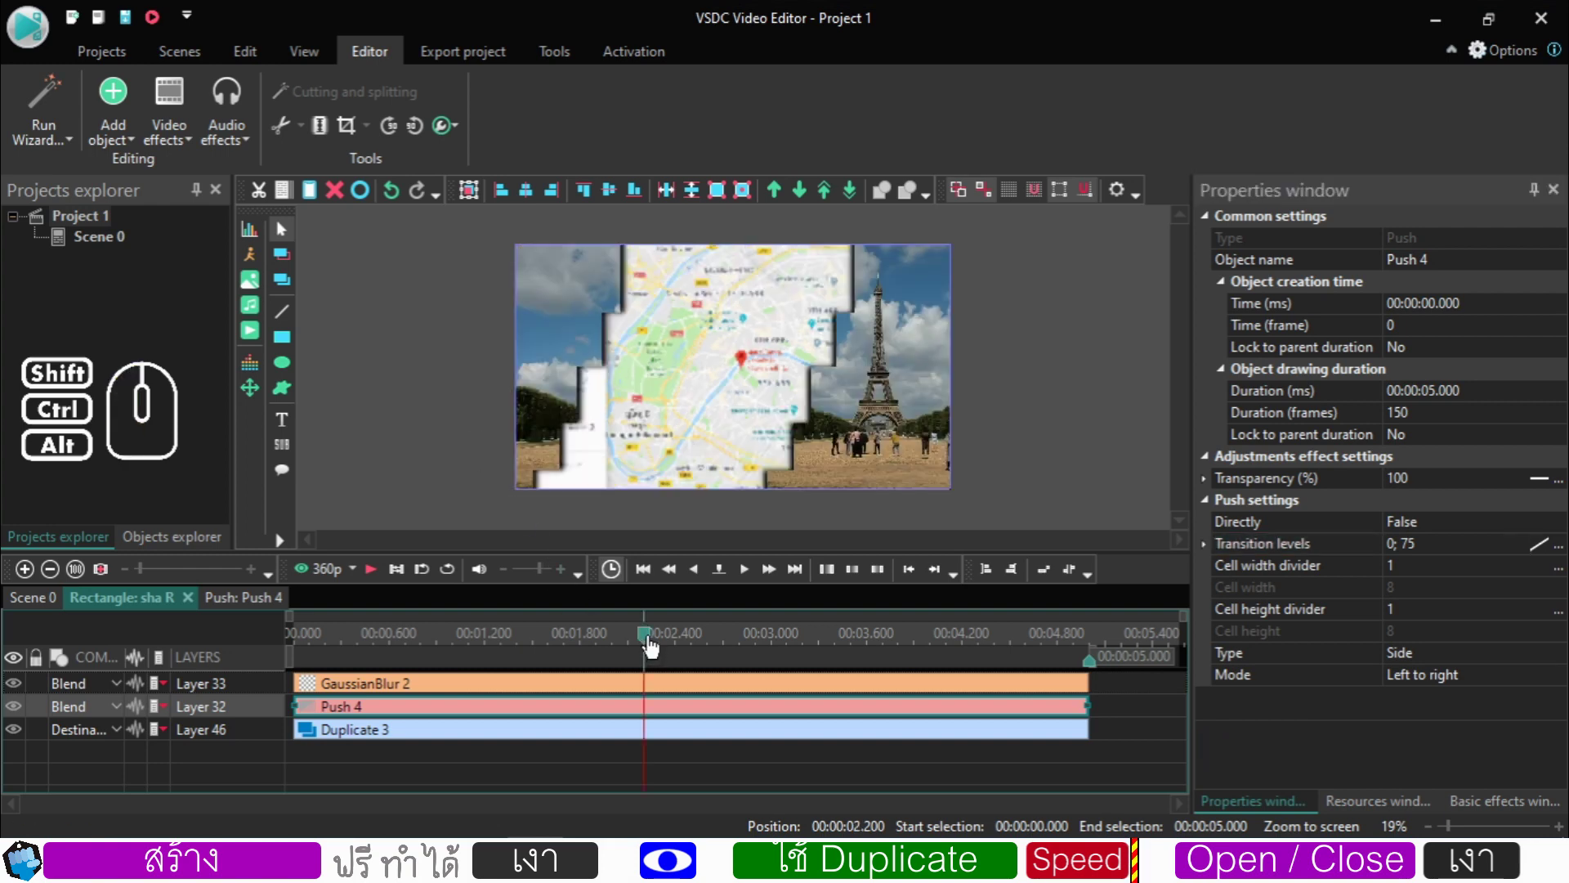
drag(653, 646, 724, 645)
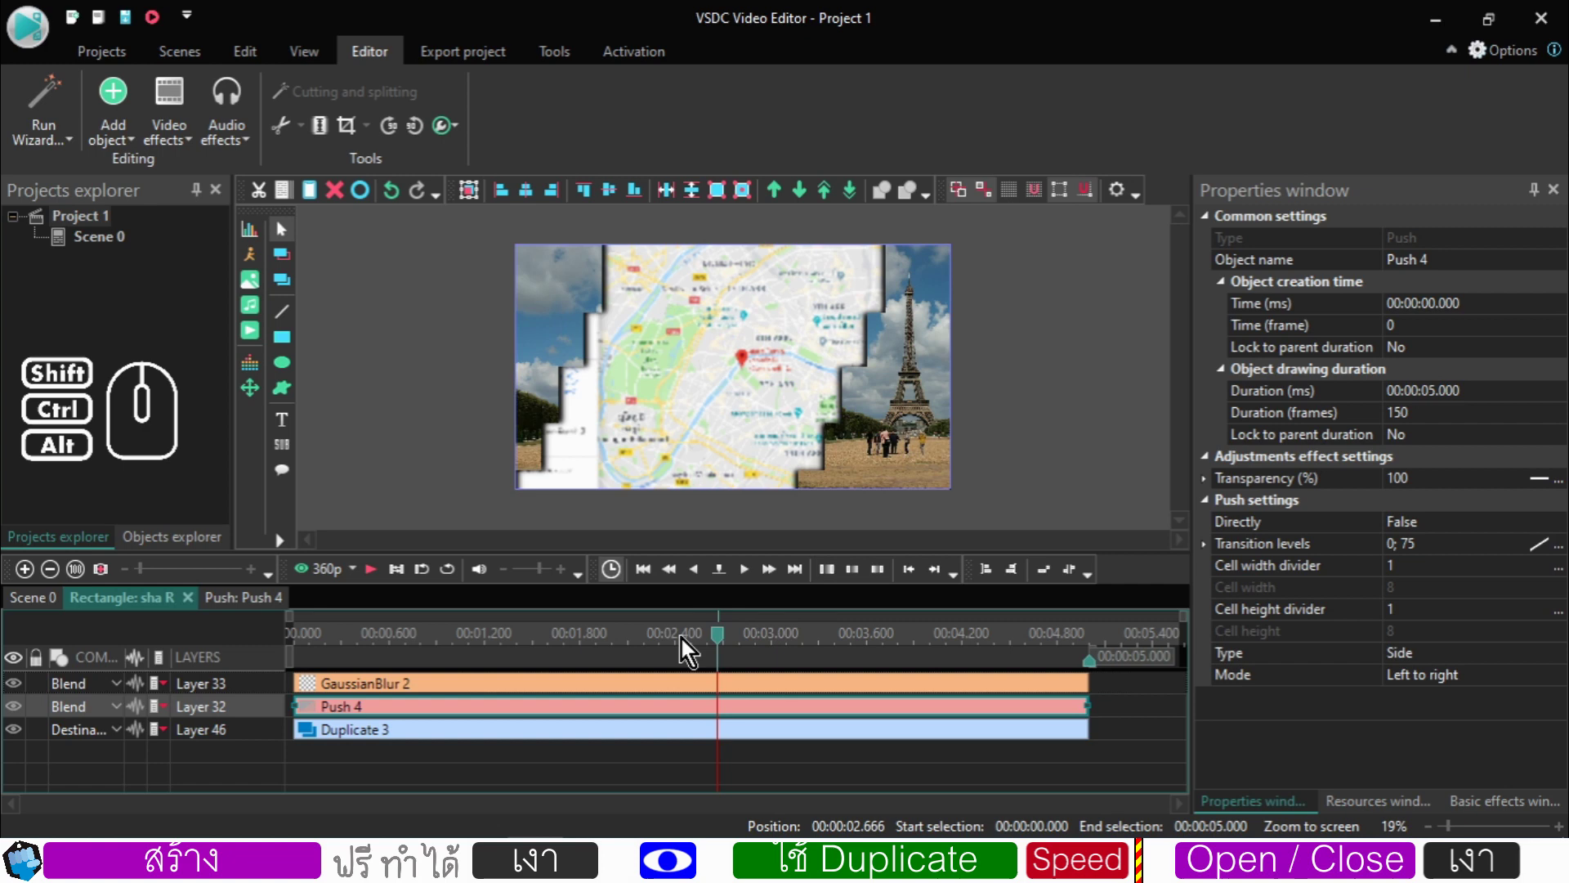
click(642, 651)
drag(636, 642, 657, 642)
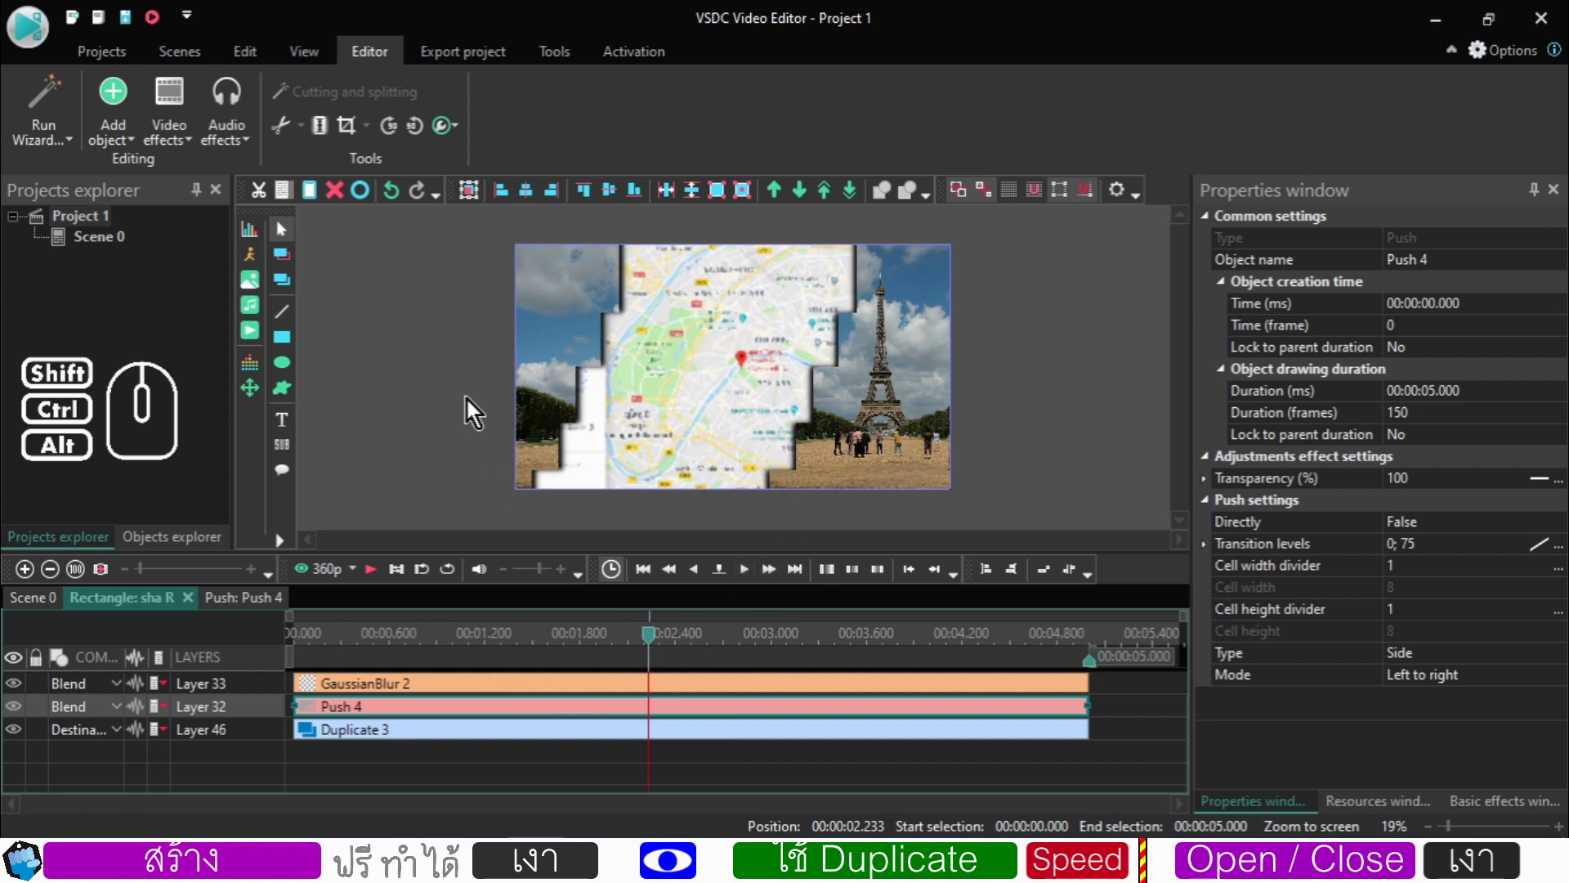
click(472, 405)
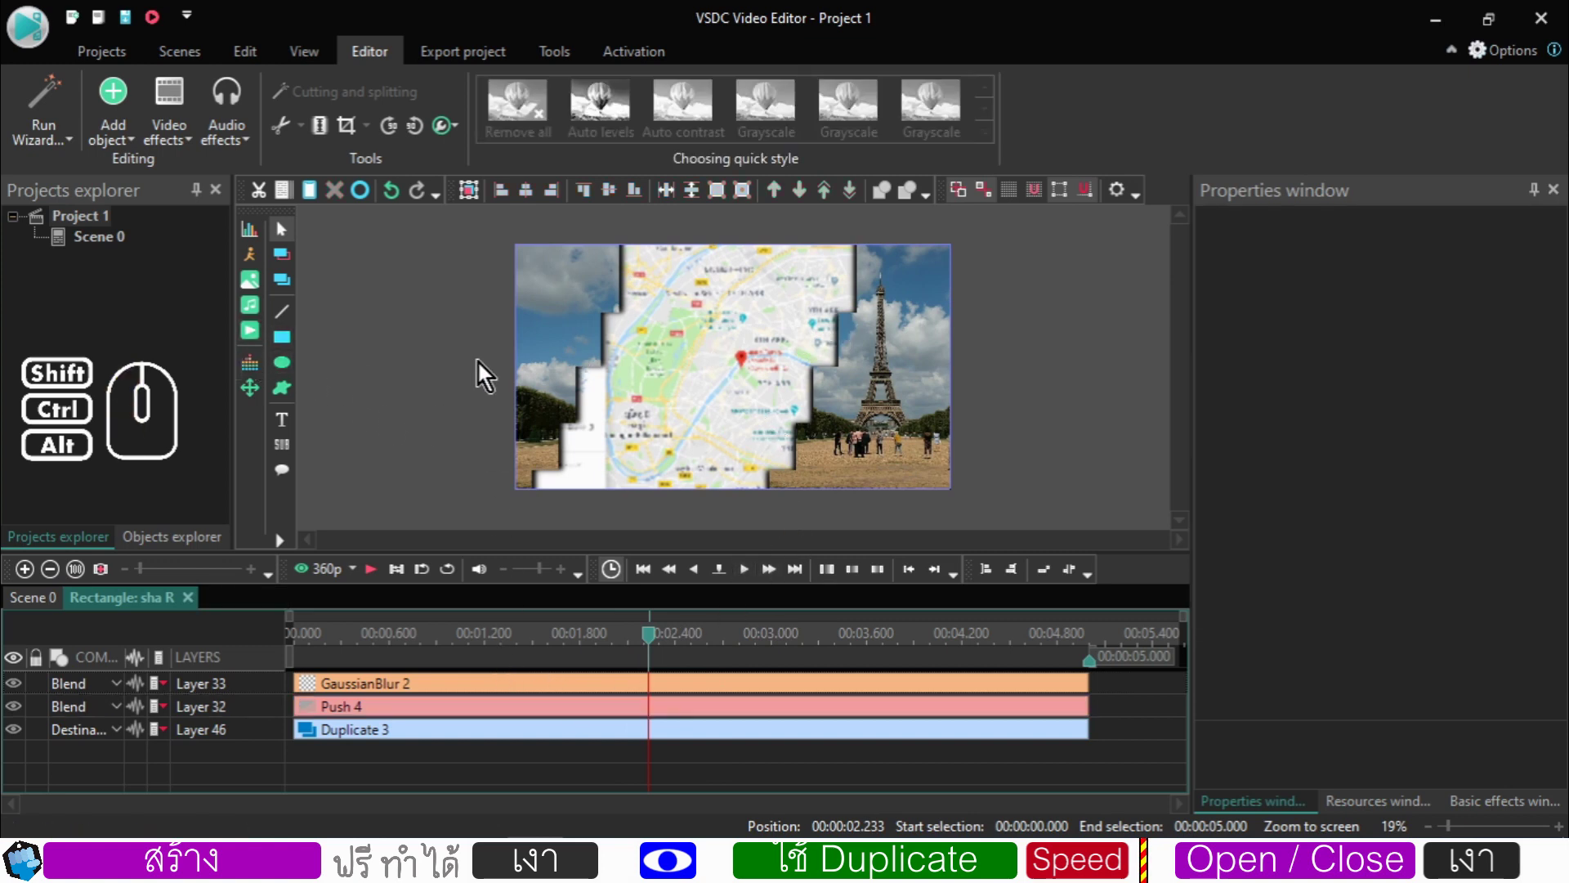
- Save Scene 0 as Scene 0x.vscn in Downloads, replacing the earlier file
click(96, 242)
right_click(89, 250)
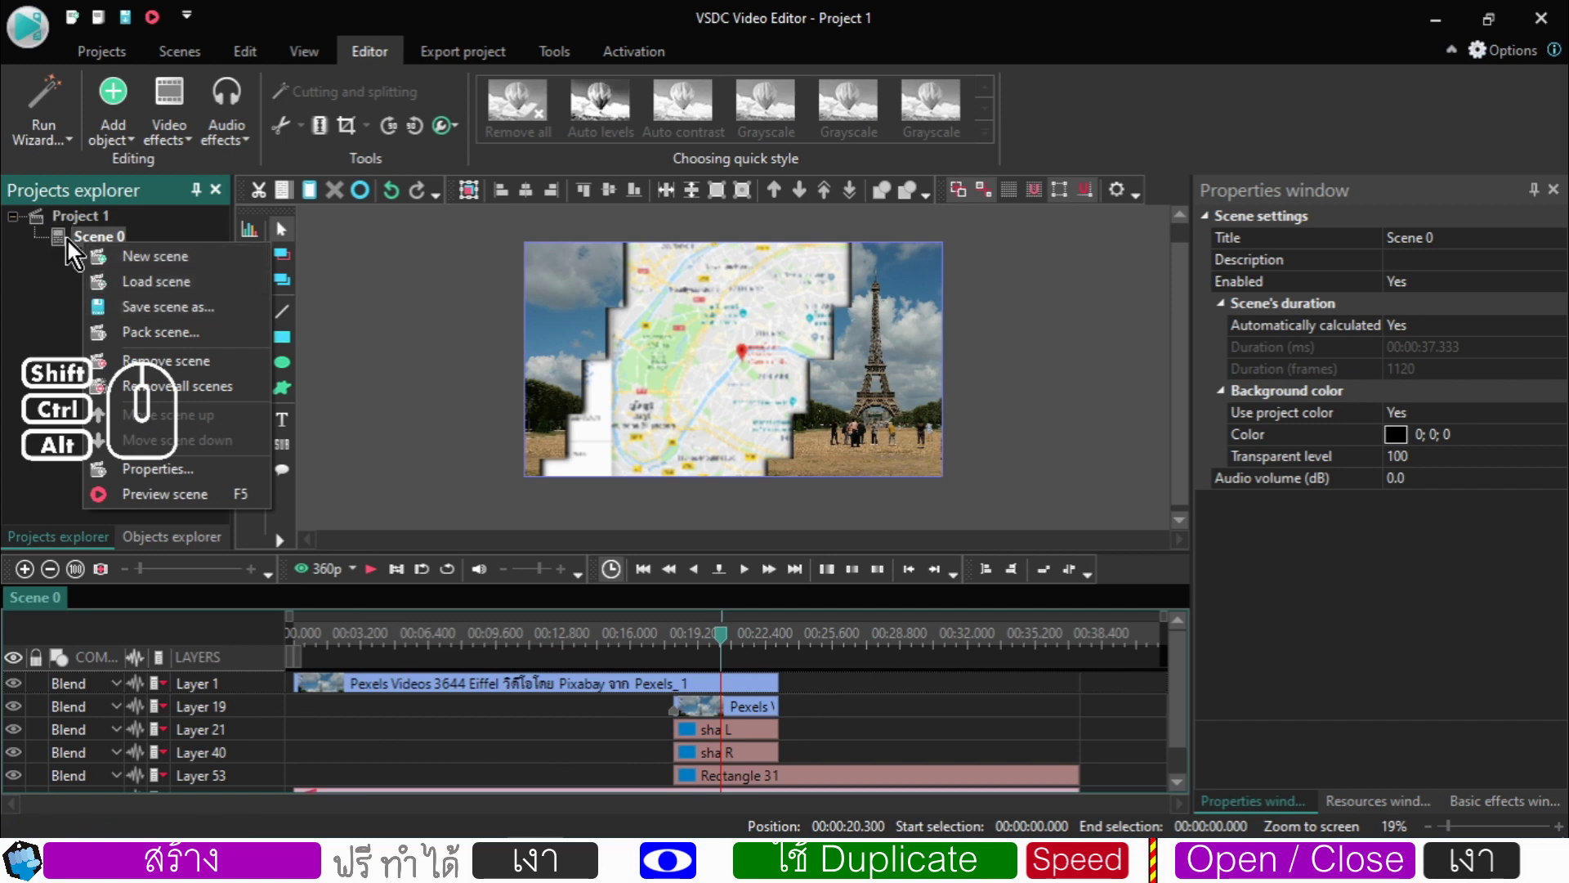
click(145, 320)
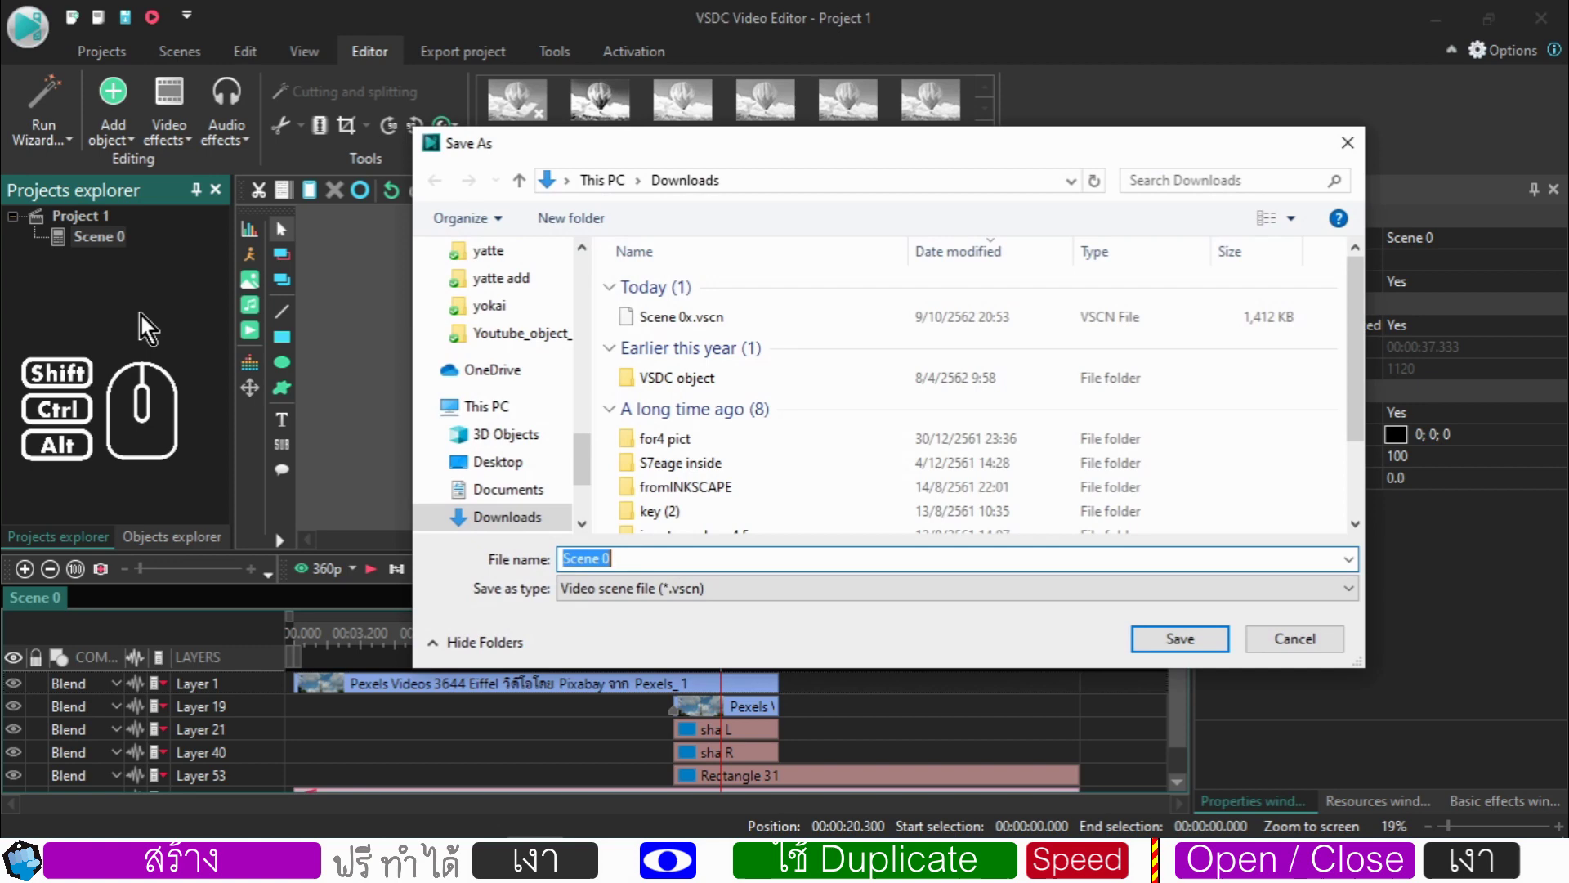
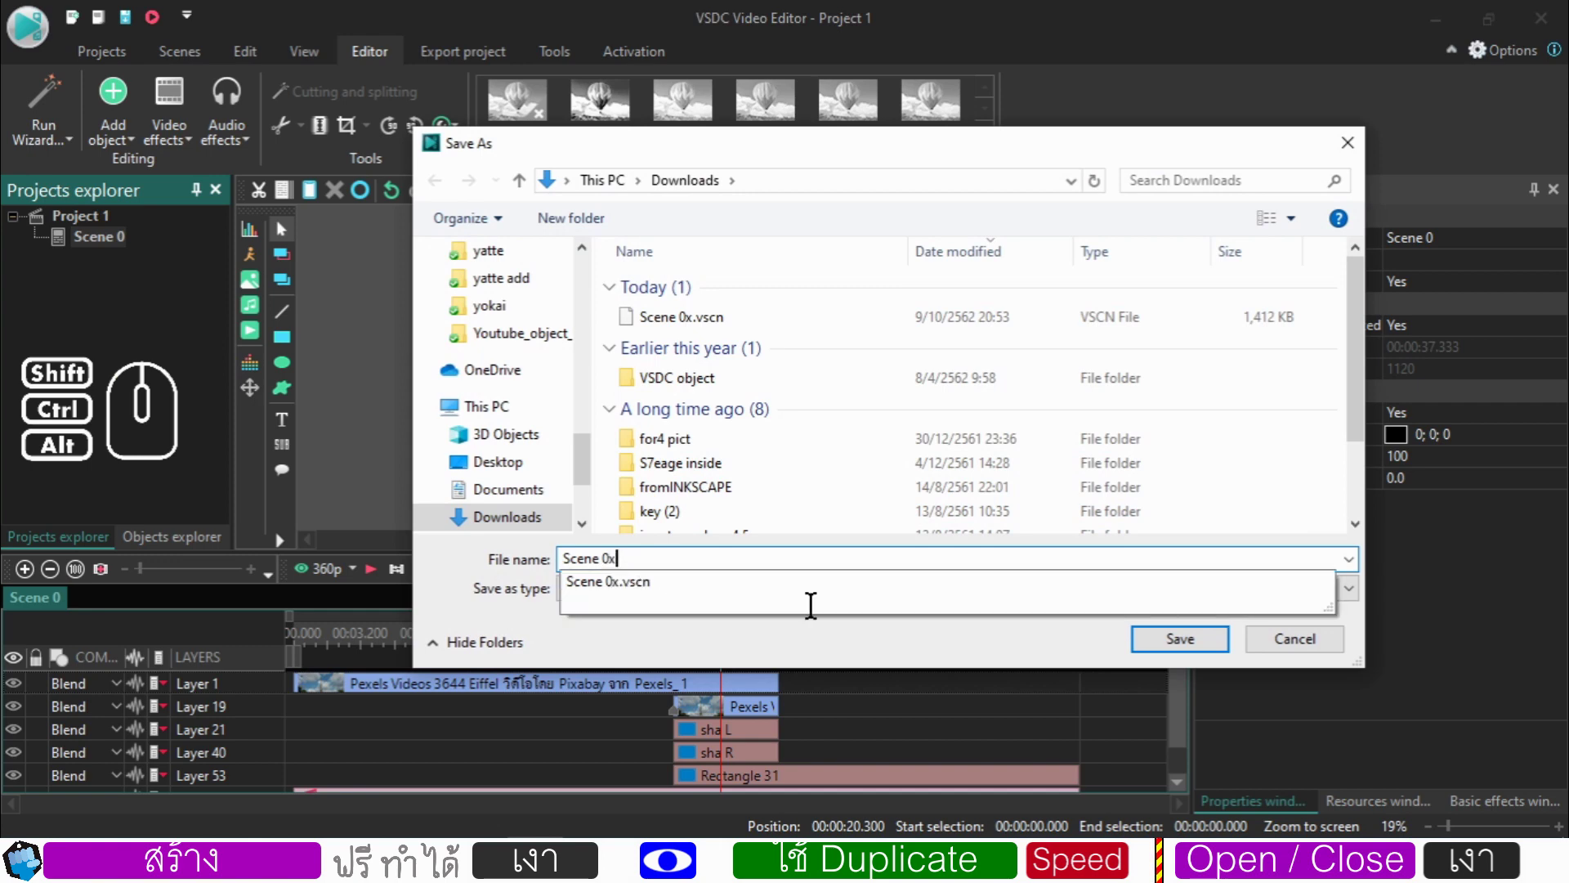
click(872, 446)
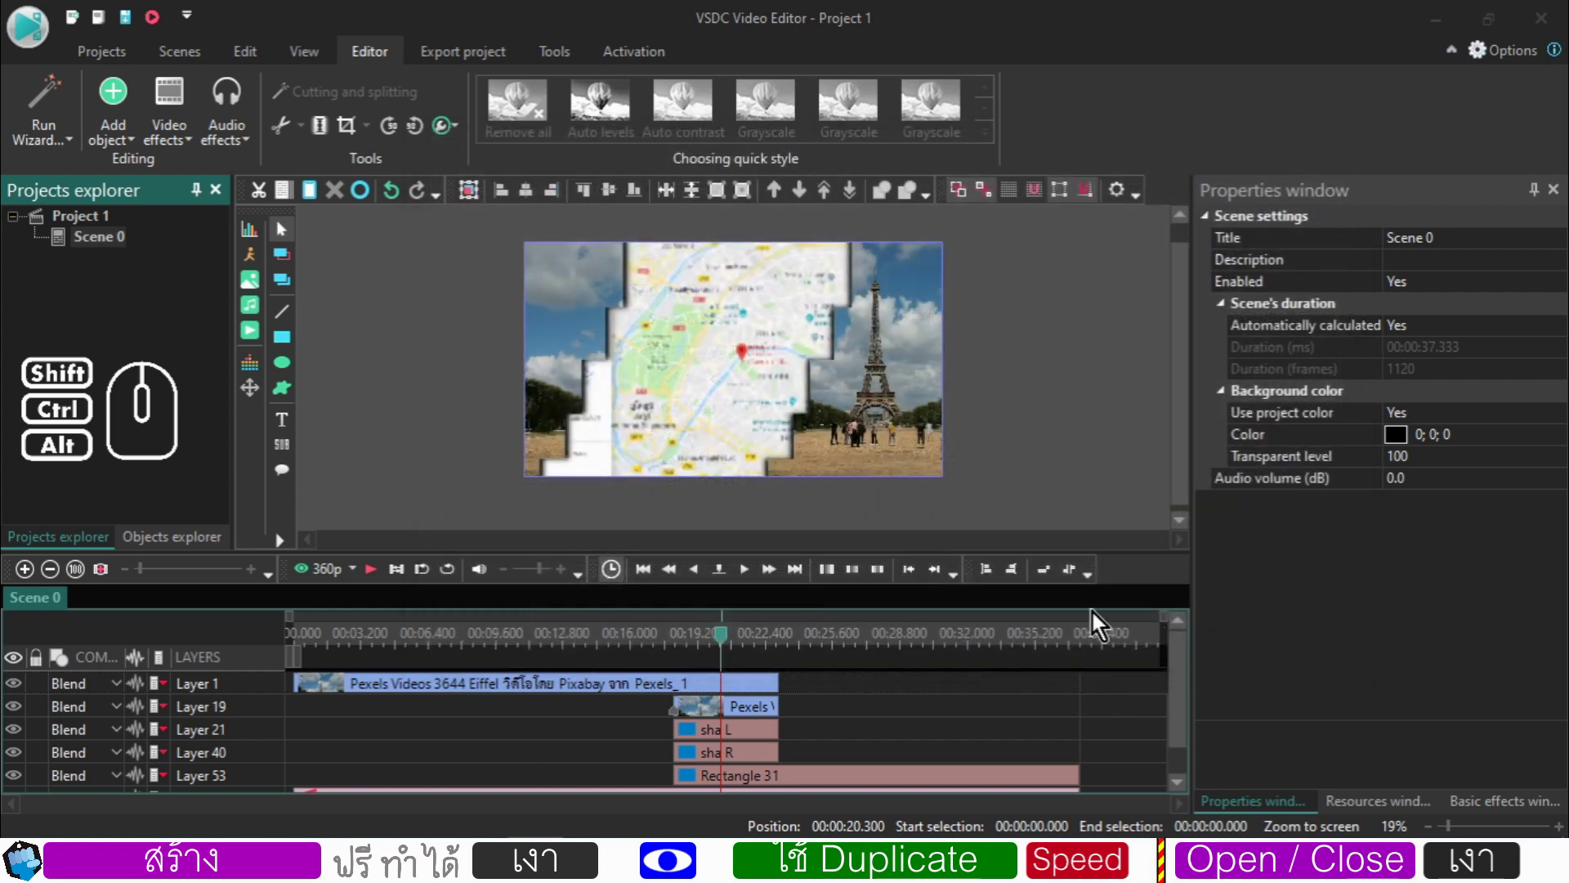
click(105, 286)
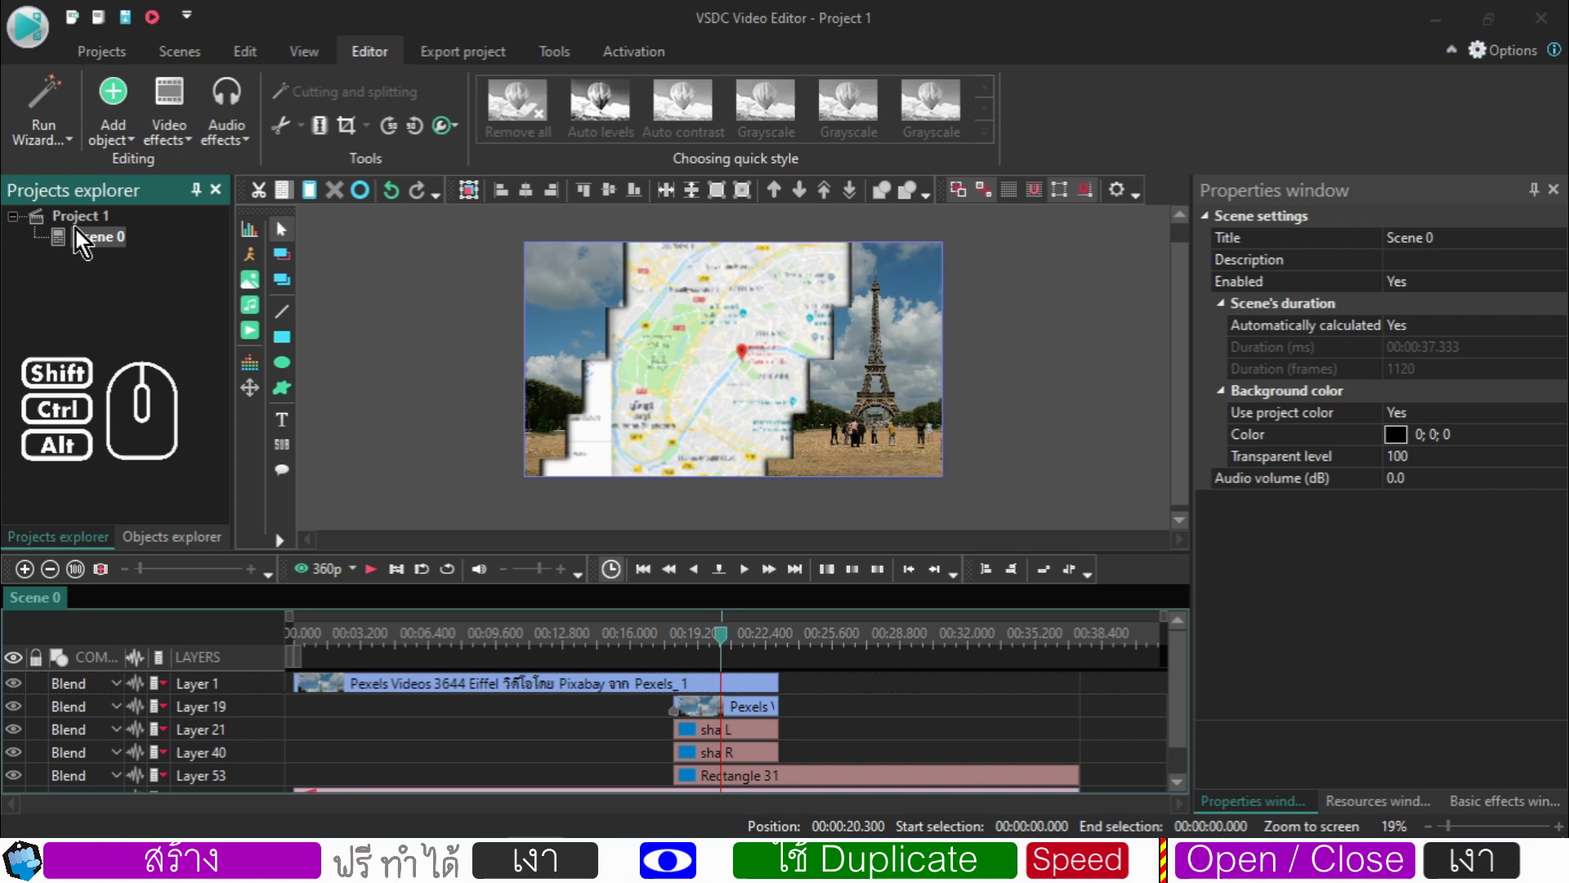
- Load the saved Scene 0x.vscn file from Downloads into the project as a second scene
right_click(71, 249)
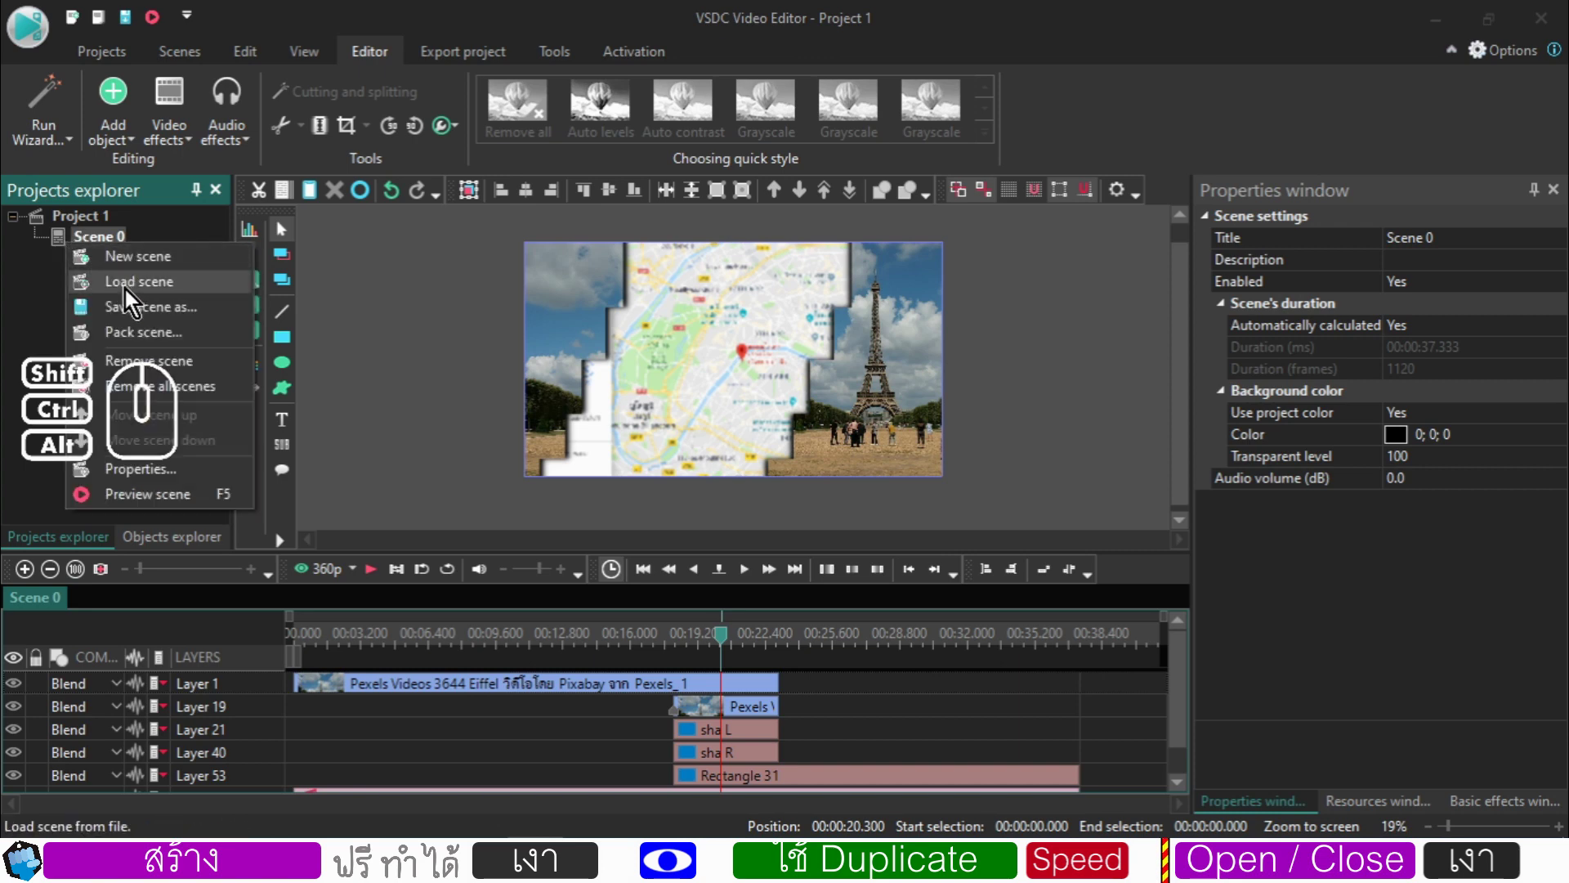
click(129, 294)
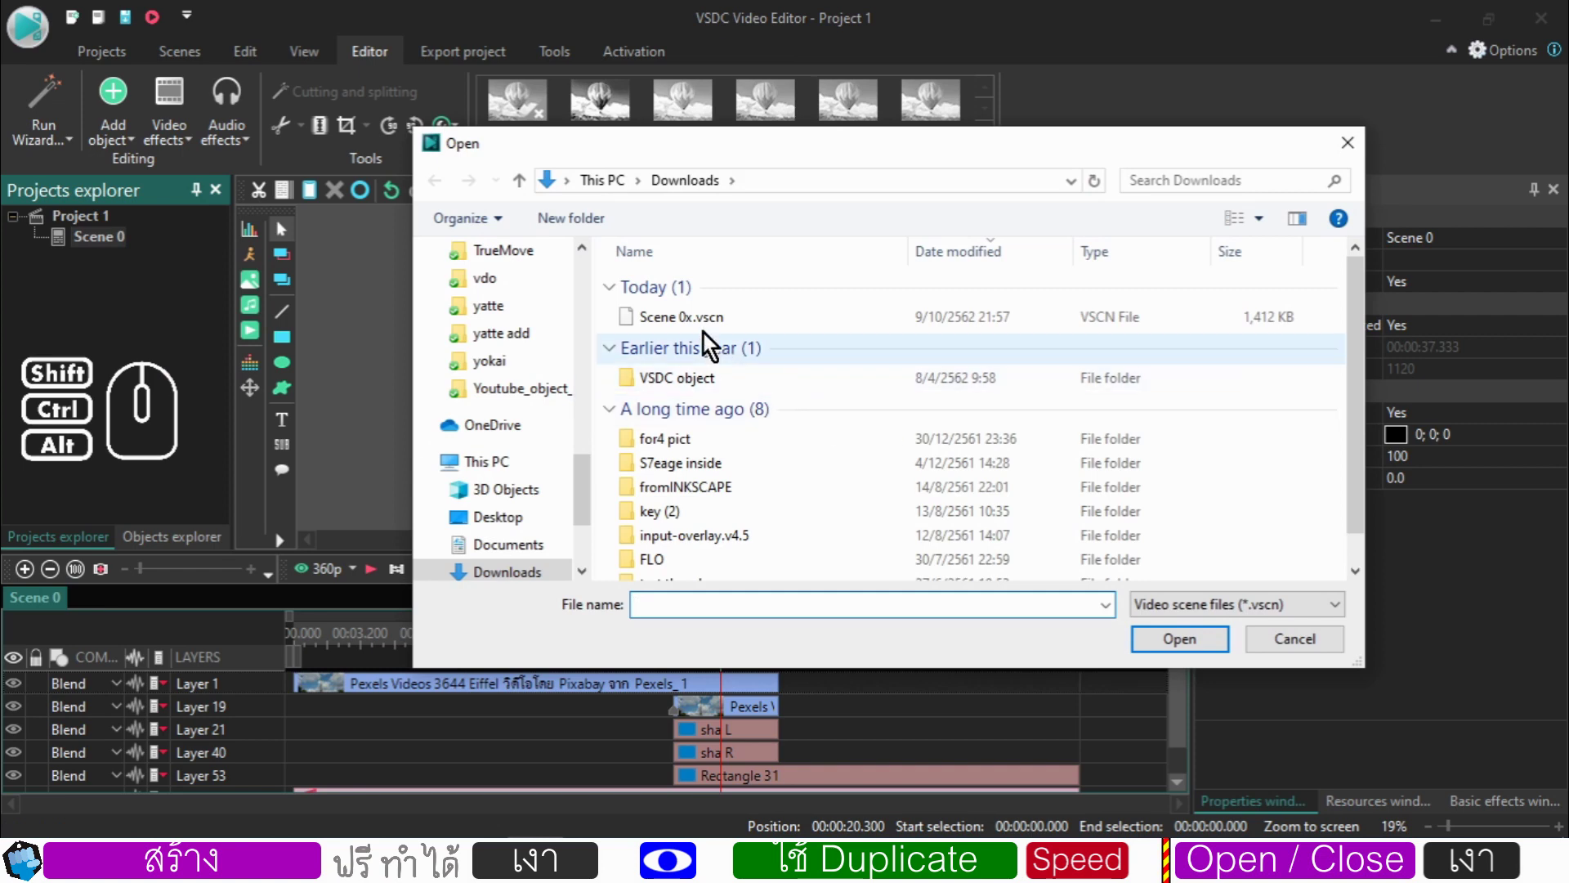
click(697, 328)
click(1177, 648)
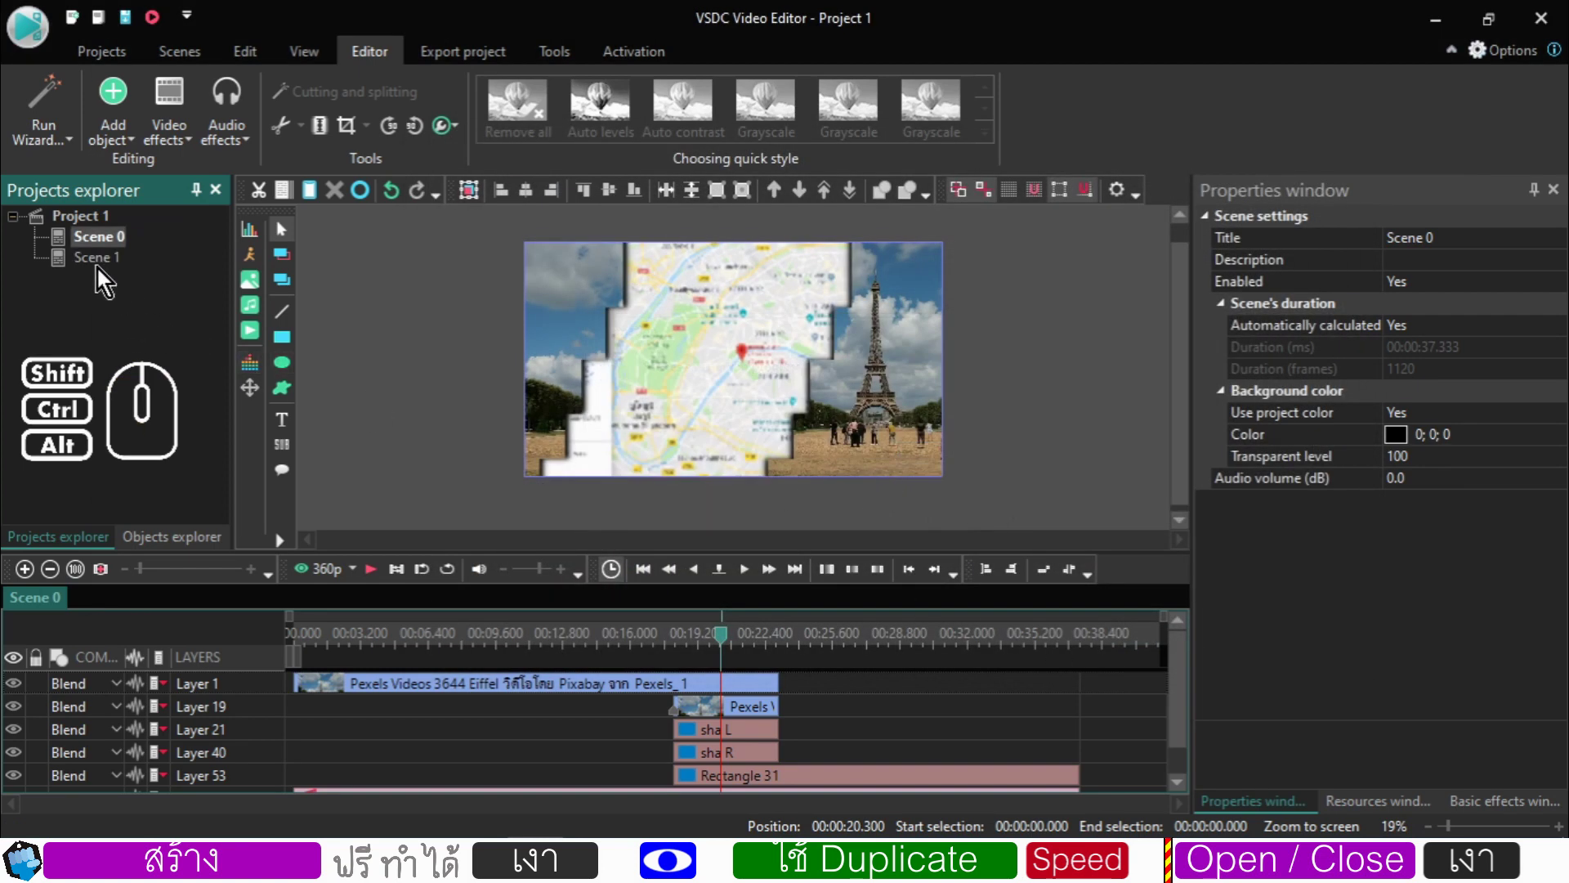
- Switch to the newly added Scene 1 and expand its list of objects in Projects explorer
click(100, 278)
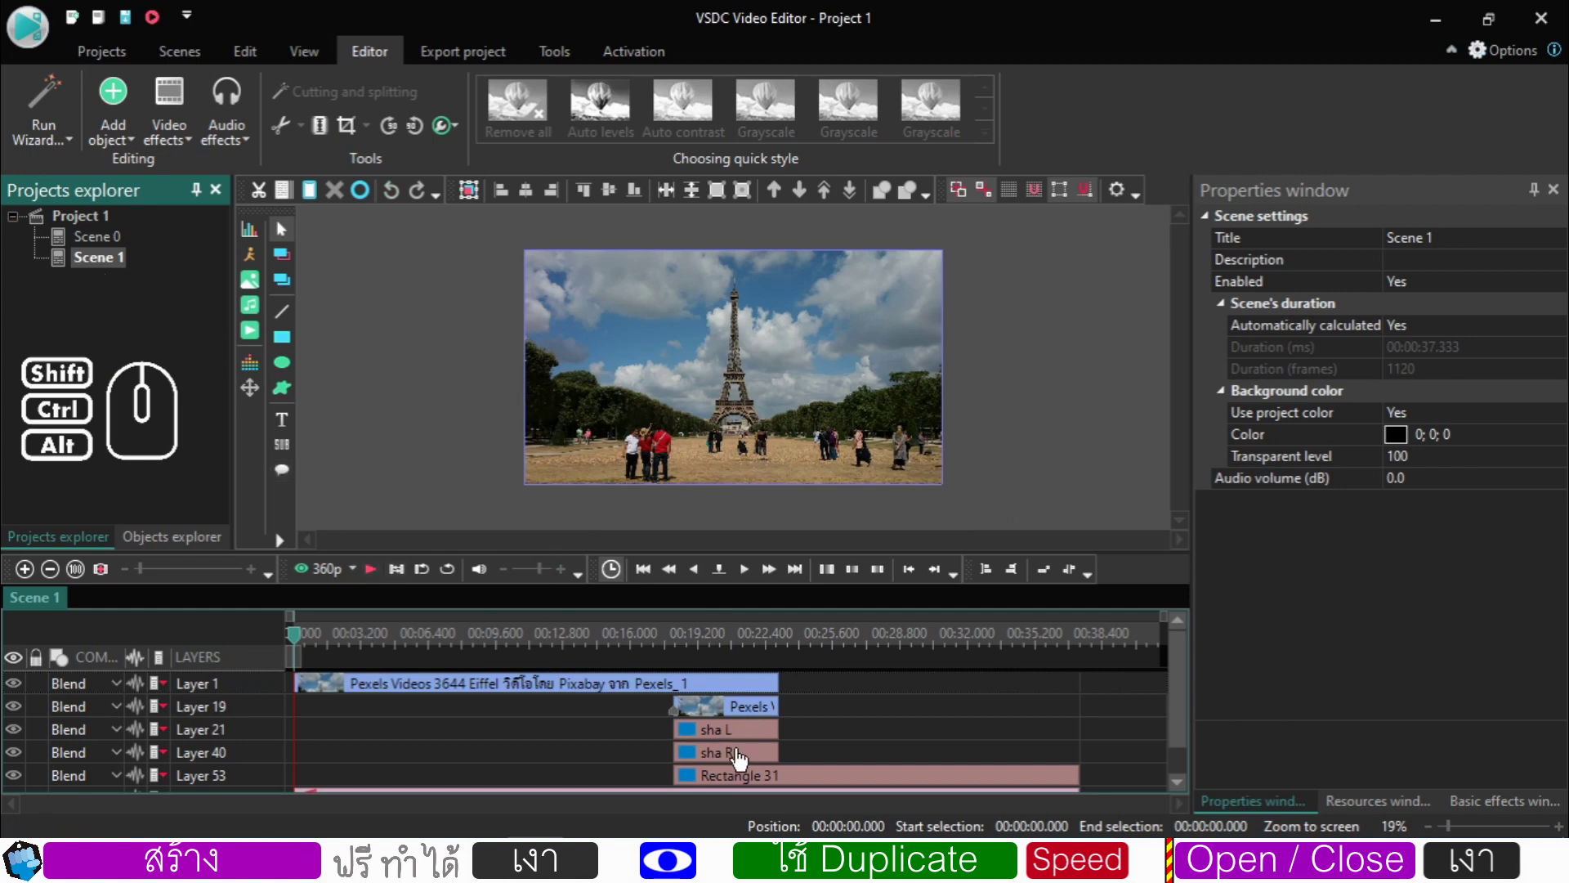
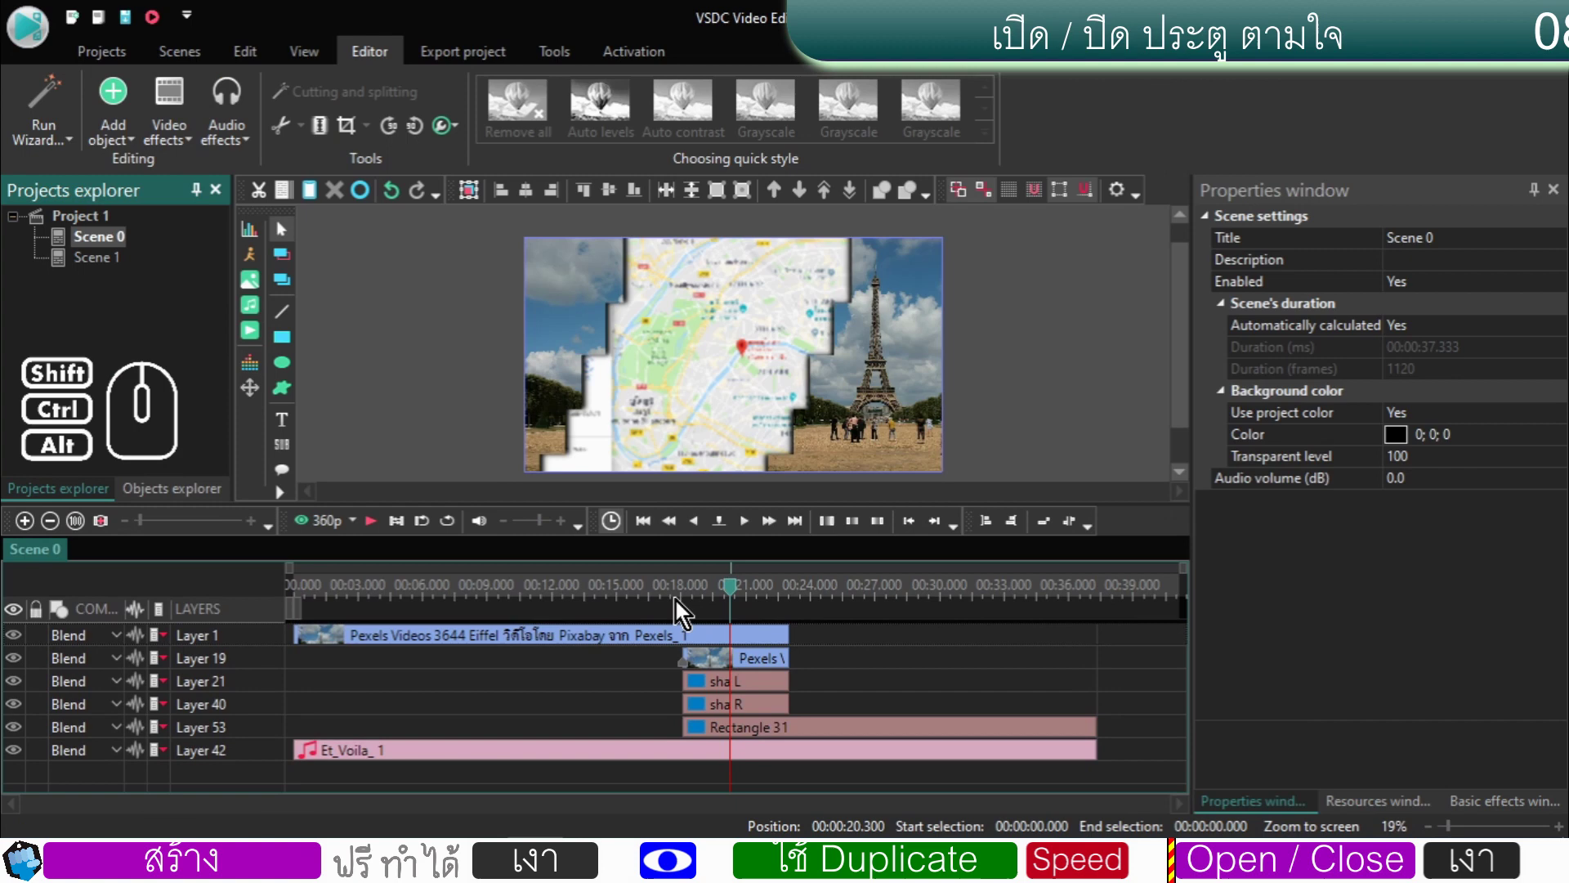
click(685, 597)
click(710, 594)
click(727, 590)
click(749, 590)
click(778, 591)
click(794, 589)
click(823, 599)
click(855, 598)
click(900, 596)
click(942, 600)
click(996, 599)
click(97, 269)
double_click(96, 269)
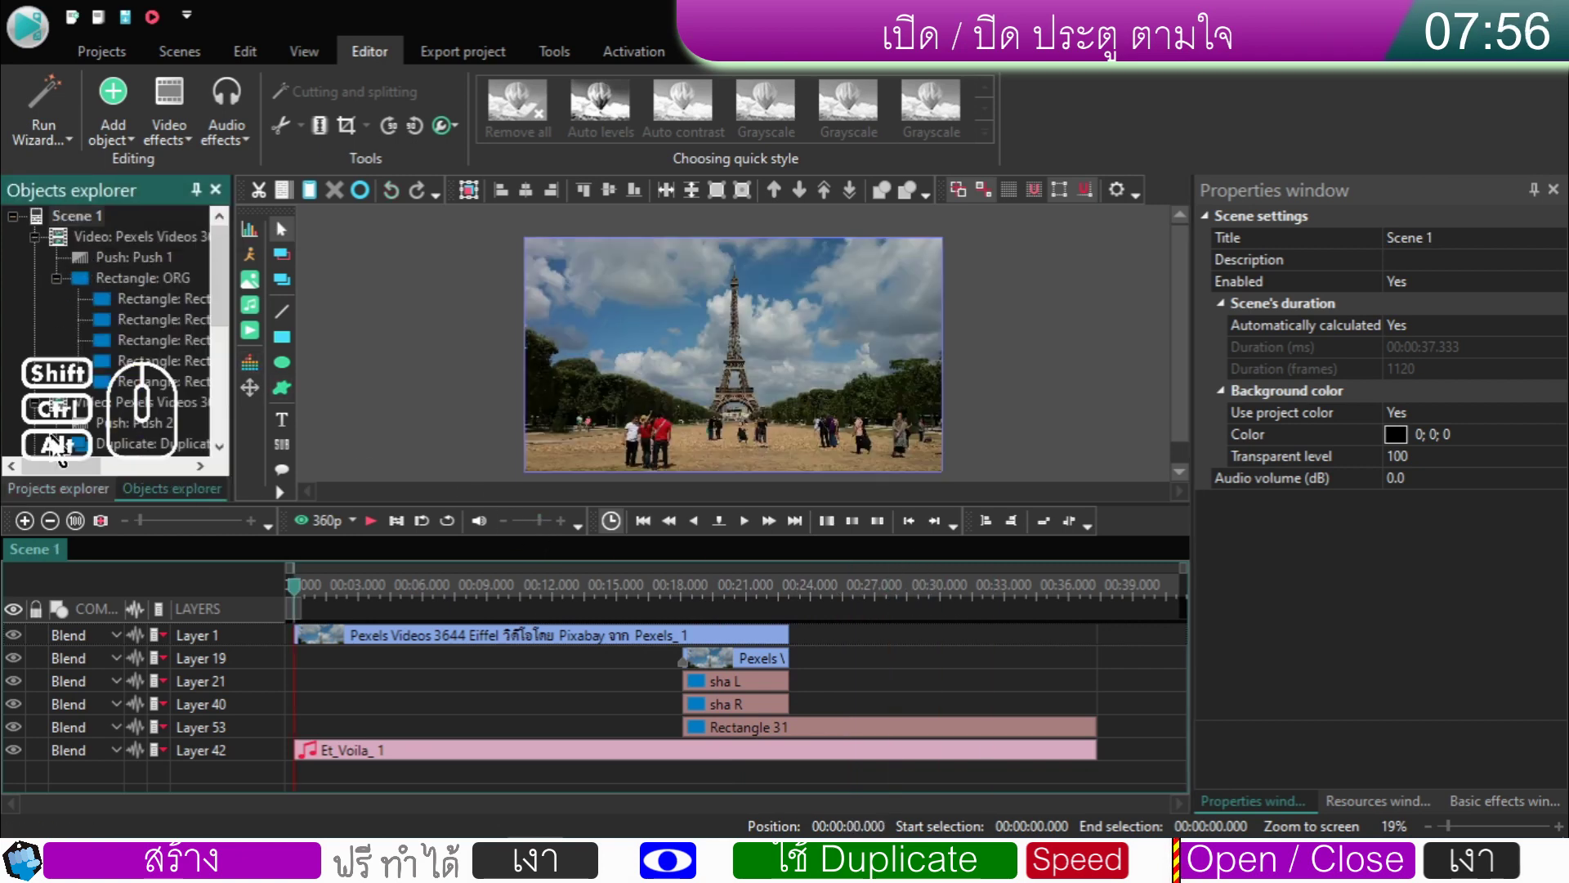
- Review Scene 1's timeline around 8 s and select Rectangle 31 on Layer 53
click(60, 507)
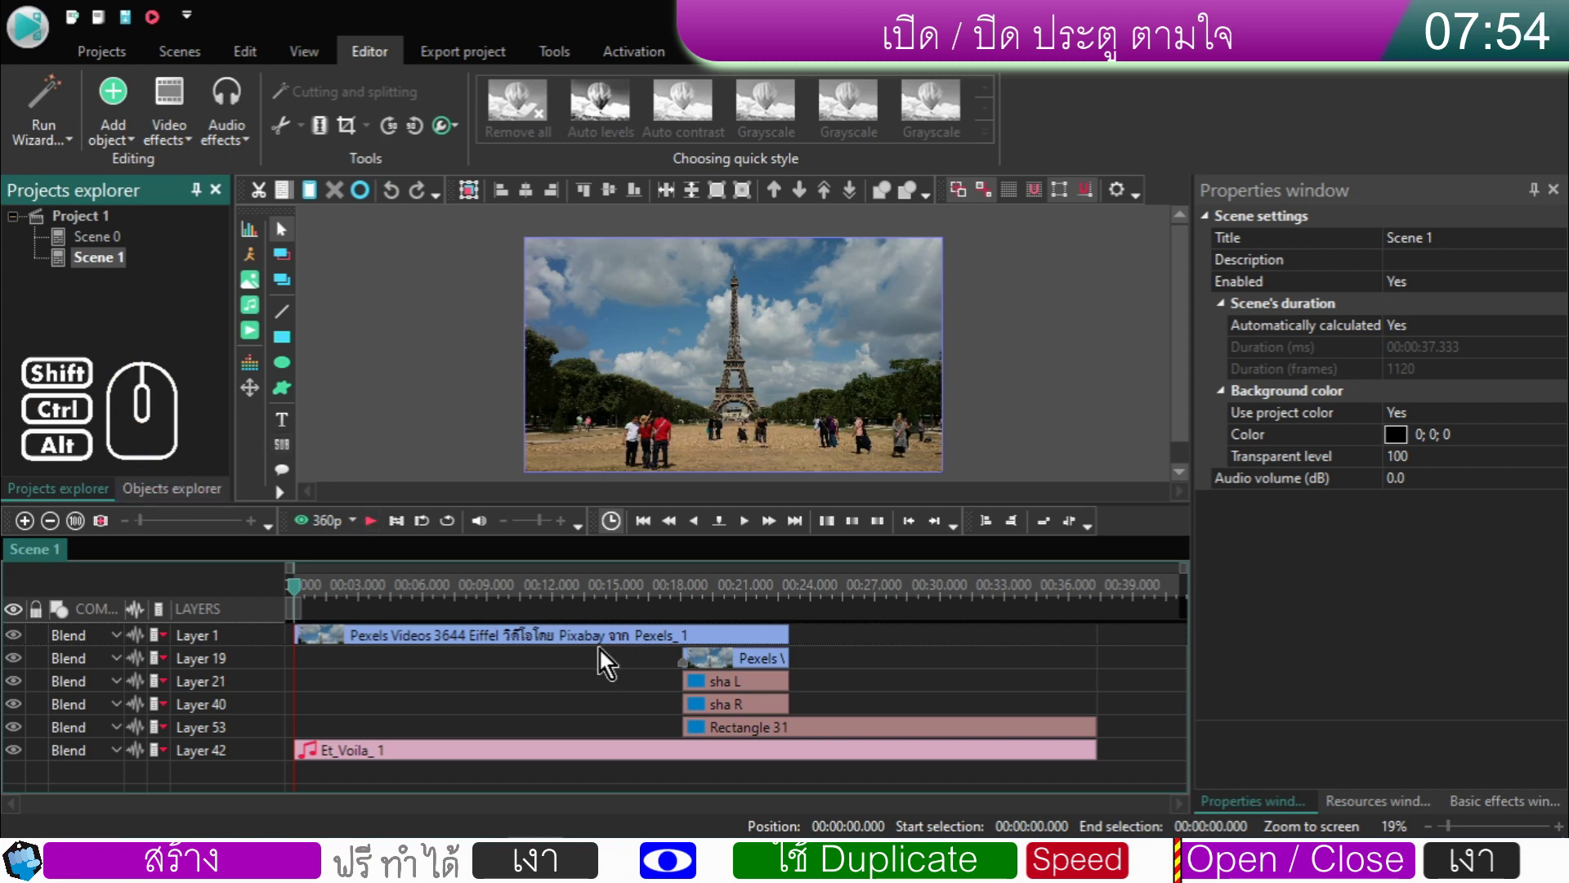
drag(477, 592, 471, 603)
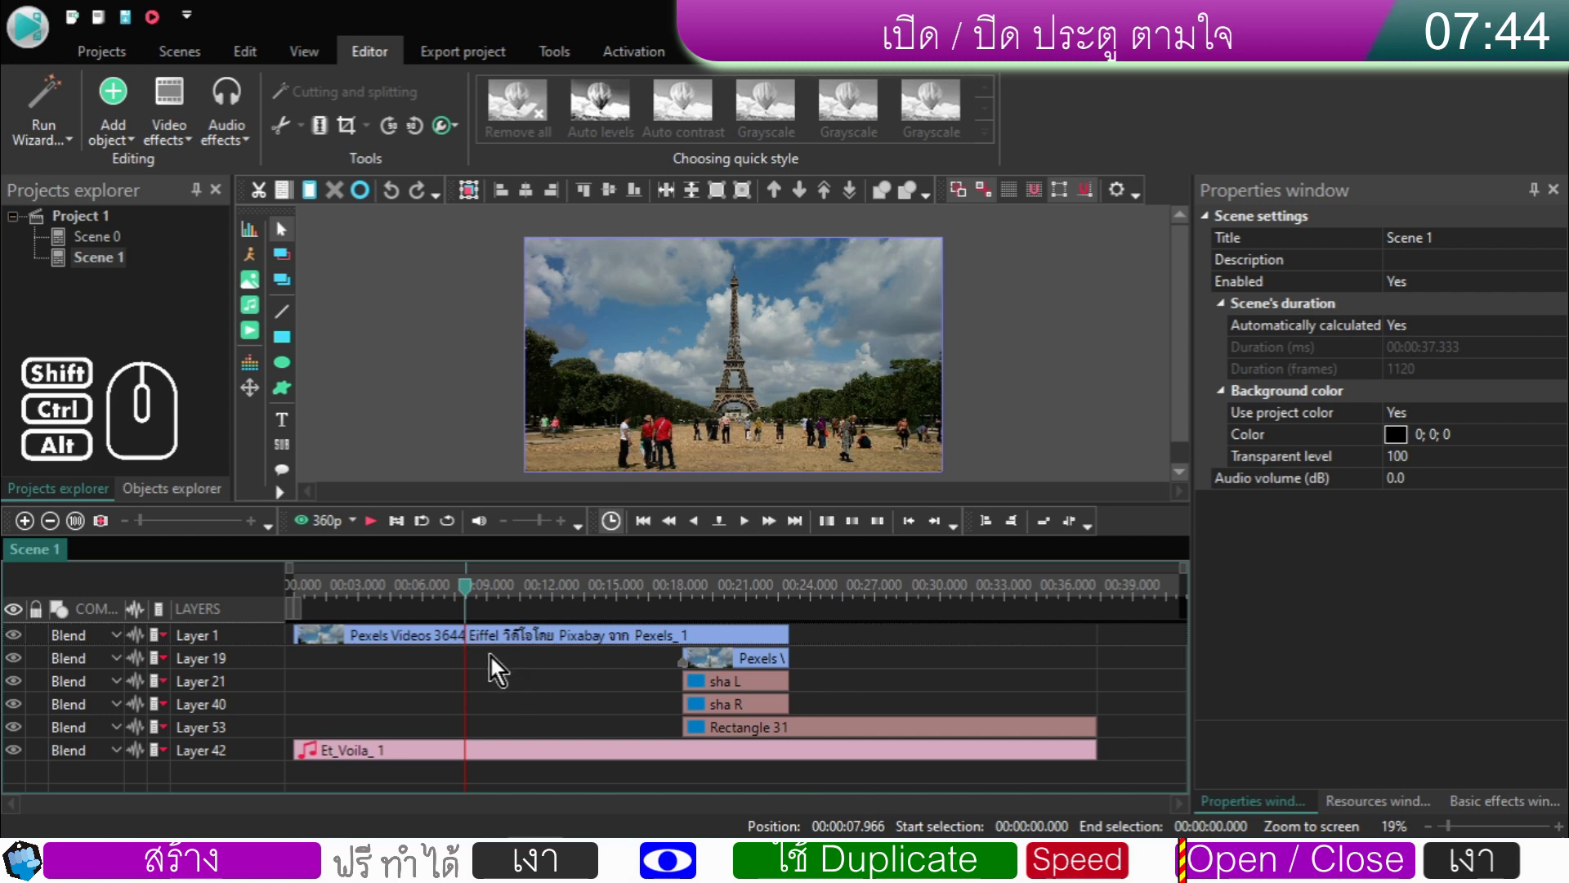
drag(821, 665, 701, 723)
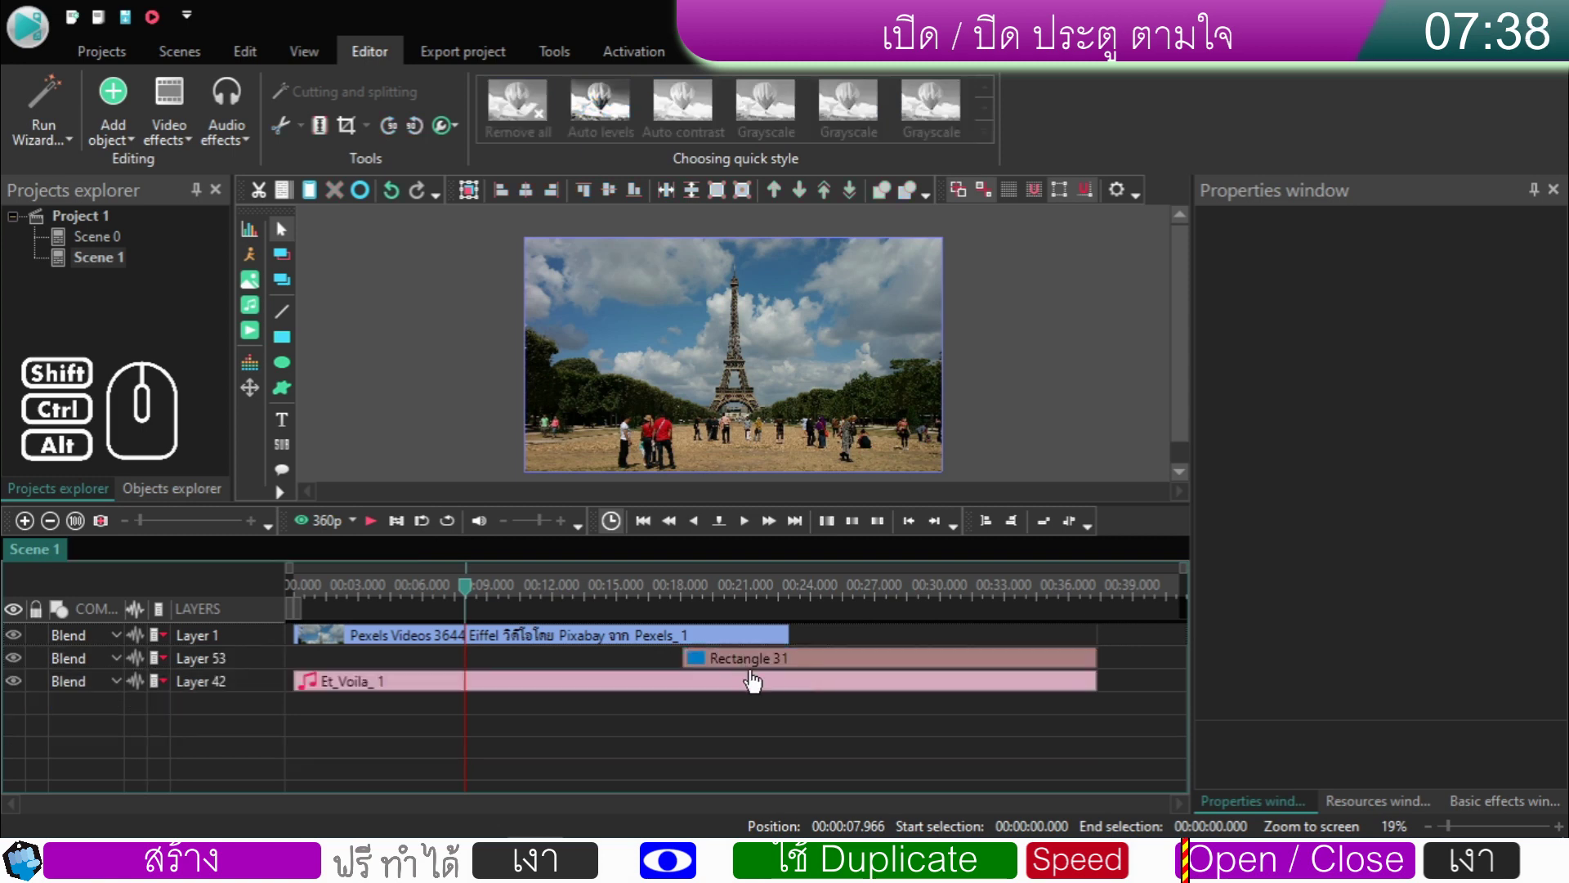
click(761, 665)
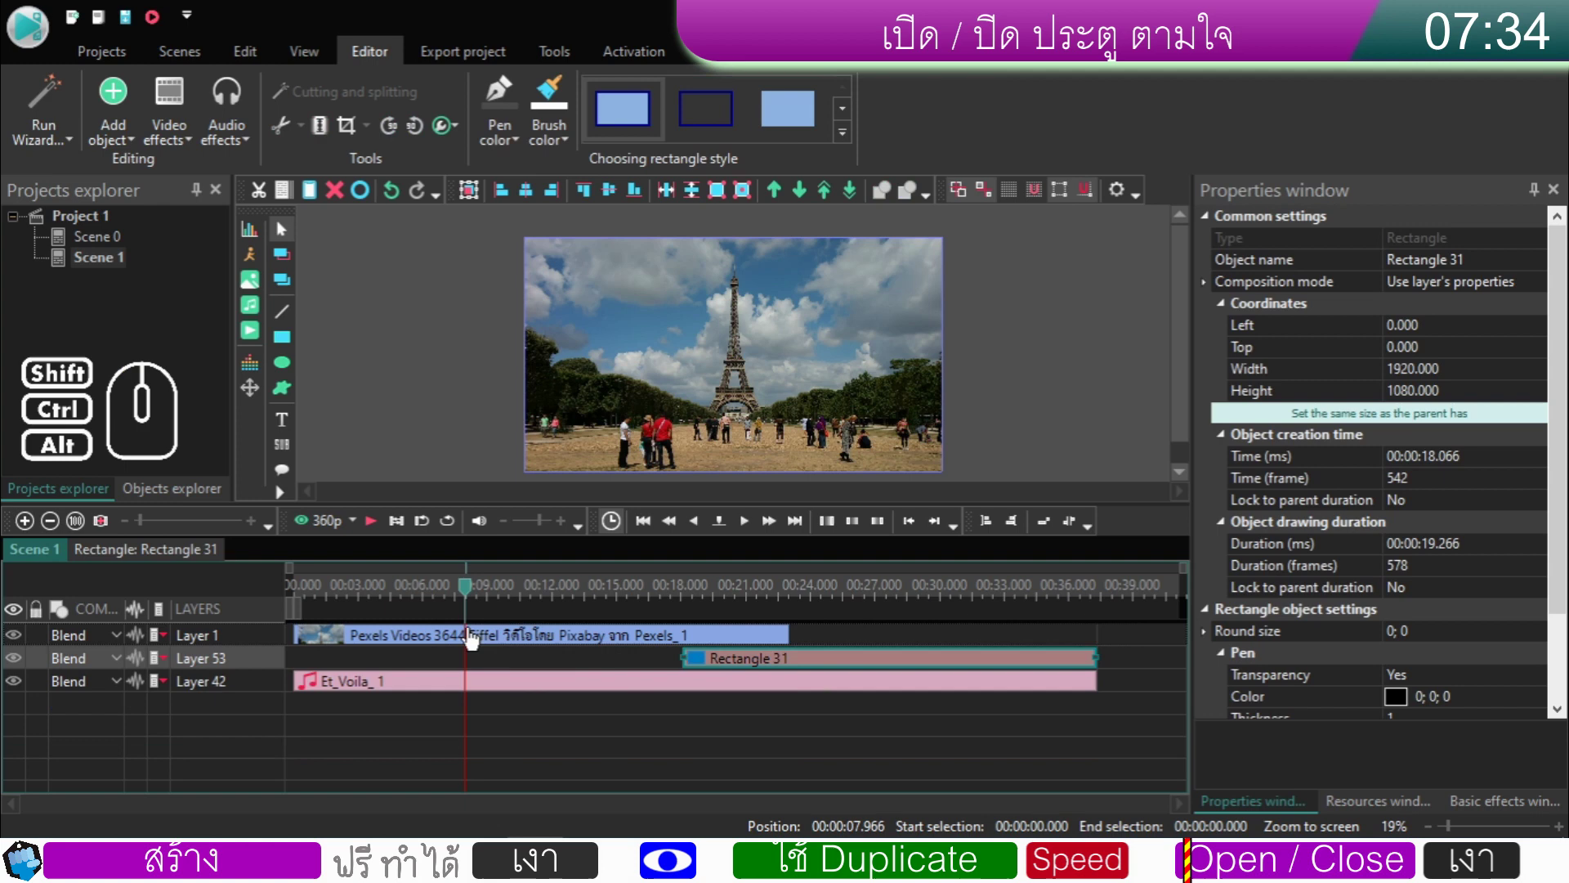
- Move Rectangle 31 so it starts at 7.333 s under the Eiffel clip
drag(472, 597, 458, 615)
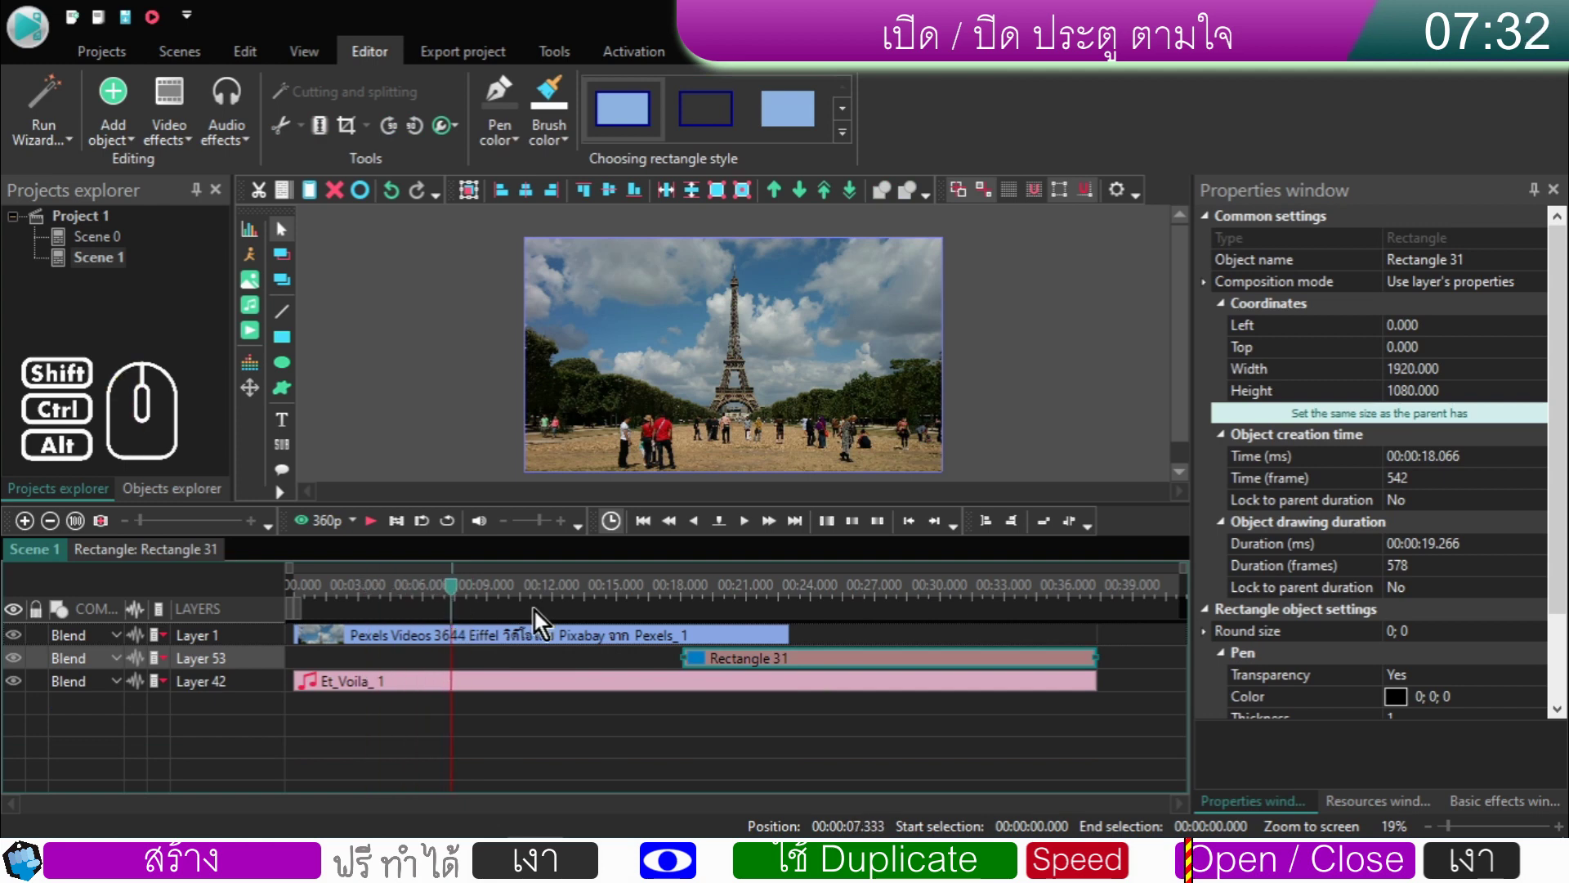
drag(724, 671, 492, 668)
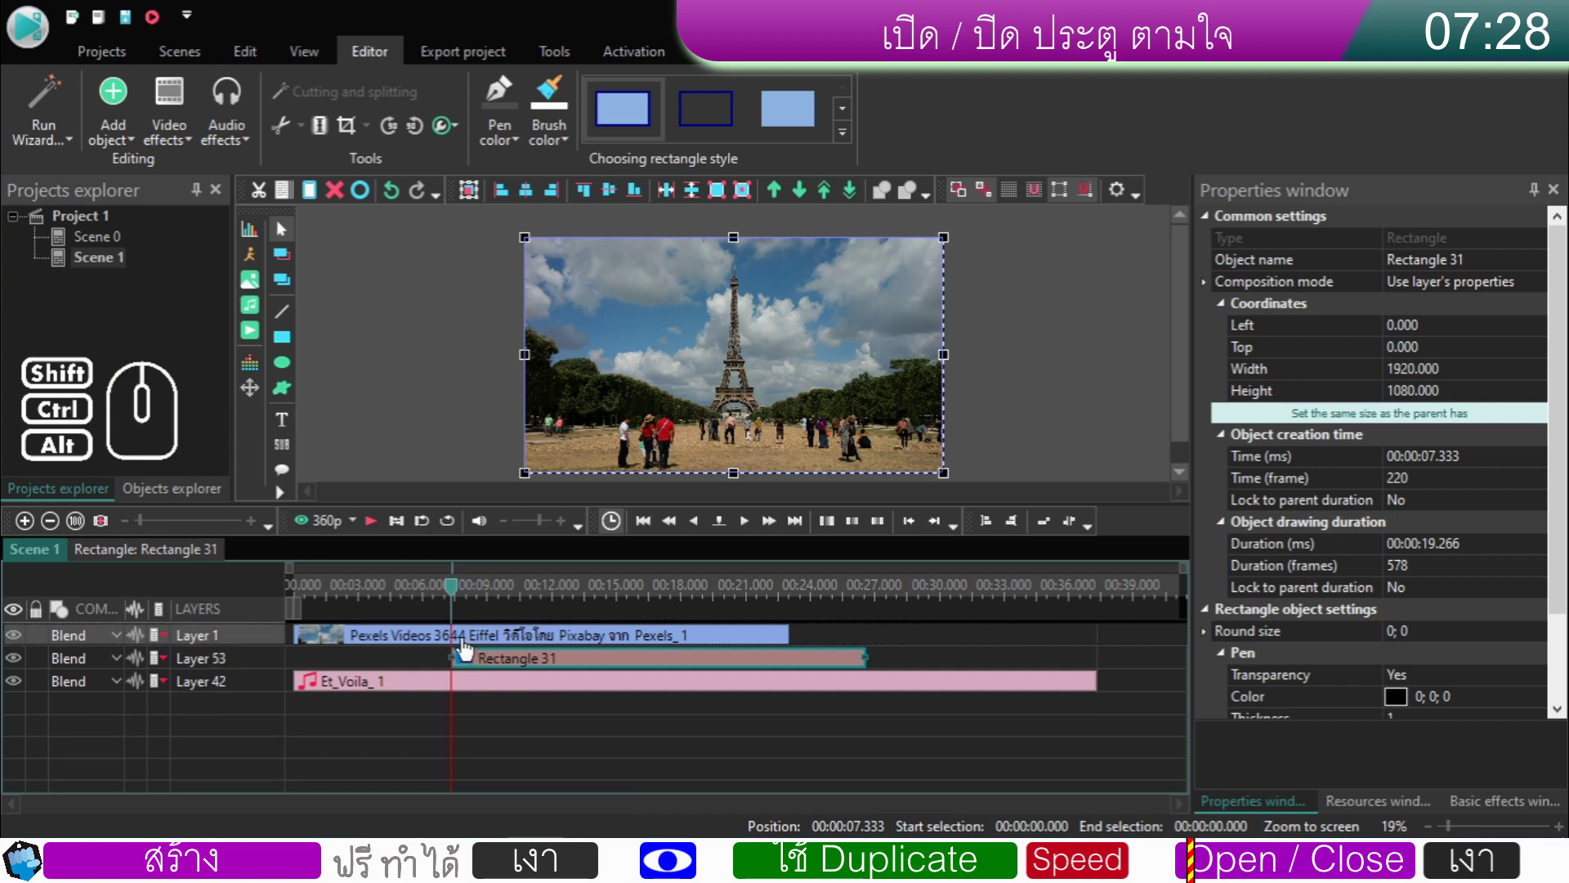
click(458, 644)
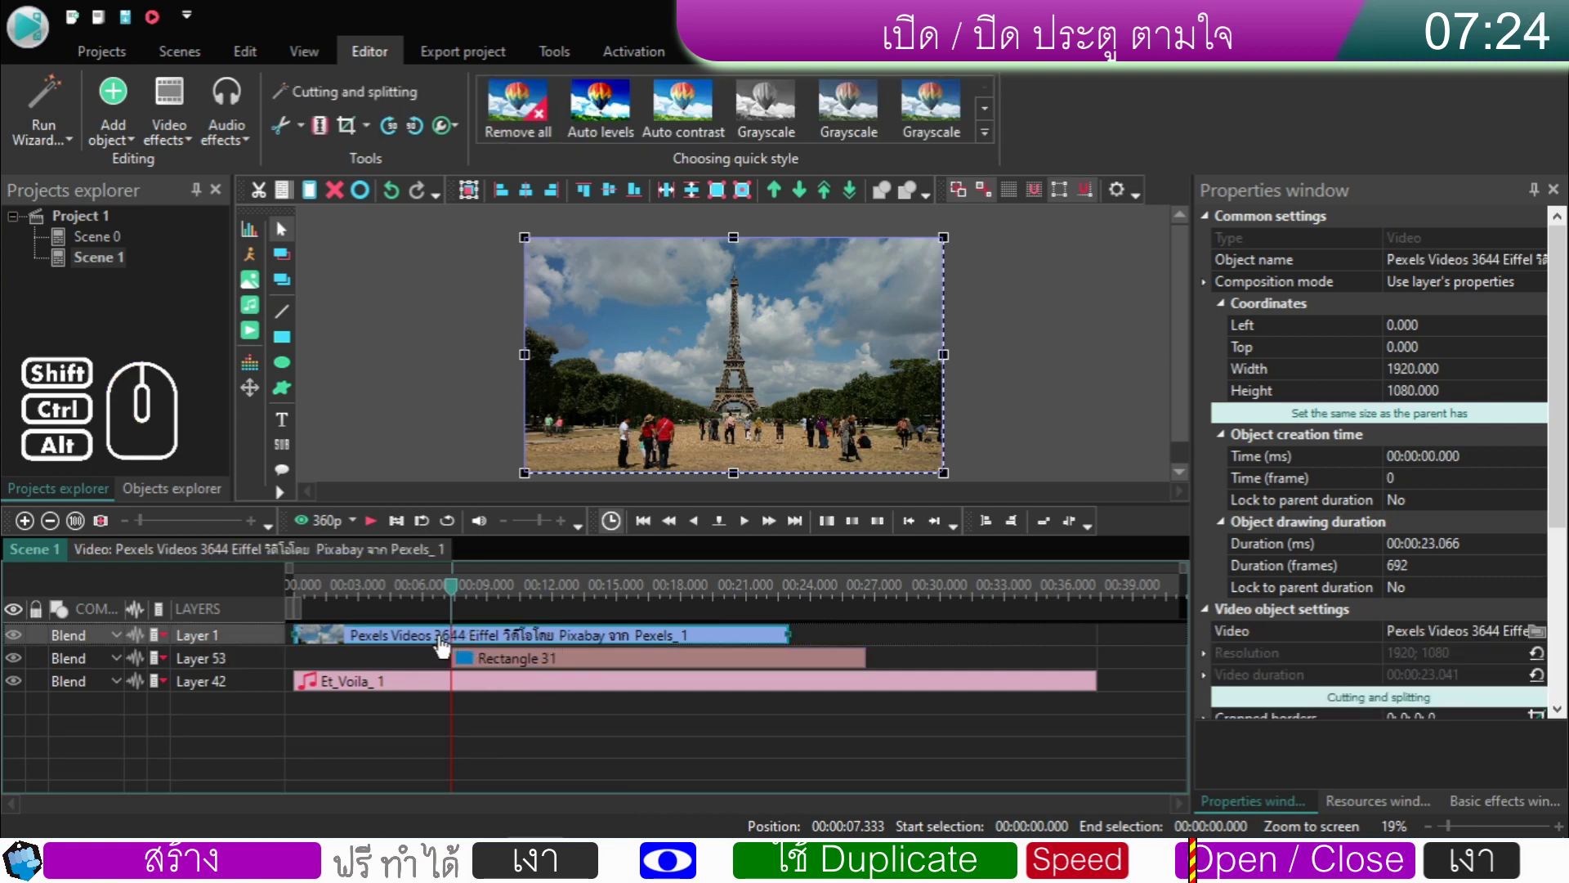
- Inside the Eiffel clip, move Push 1 and ORG together to start near 7.3 s
double_click(445, 646)
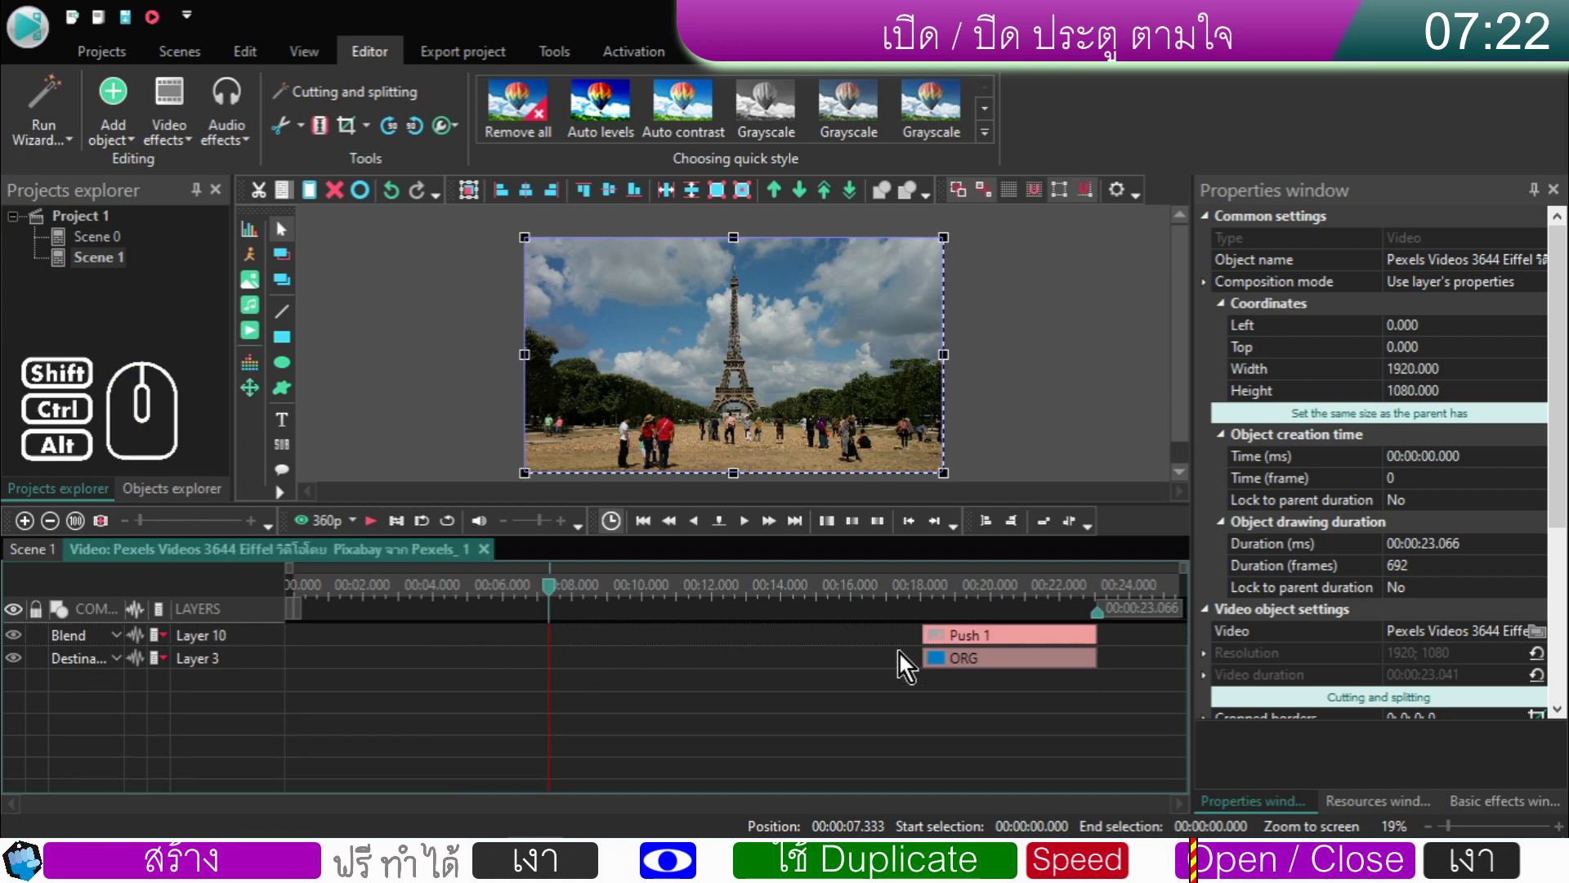
drag(994, 717, 940, 636)
drag(955, 646, 583, 648)
click(740, 695)
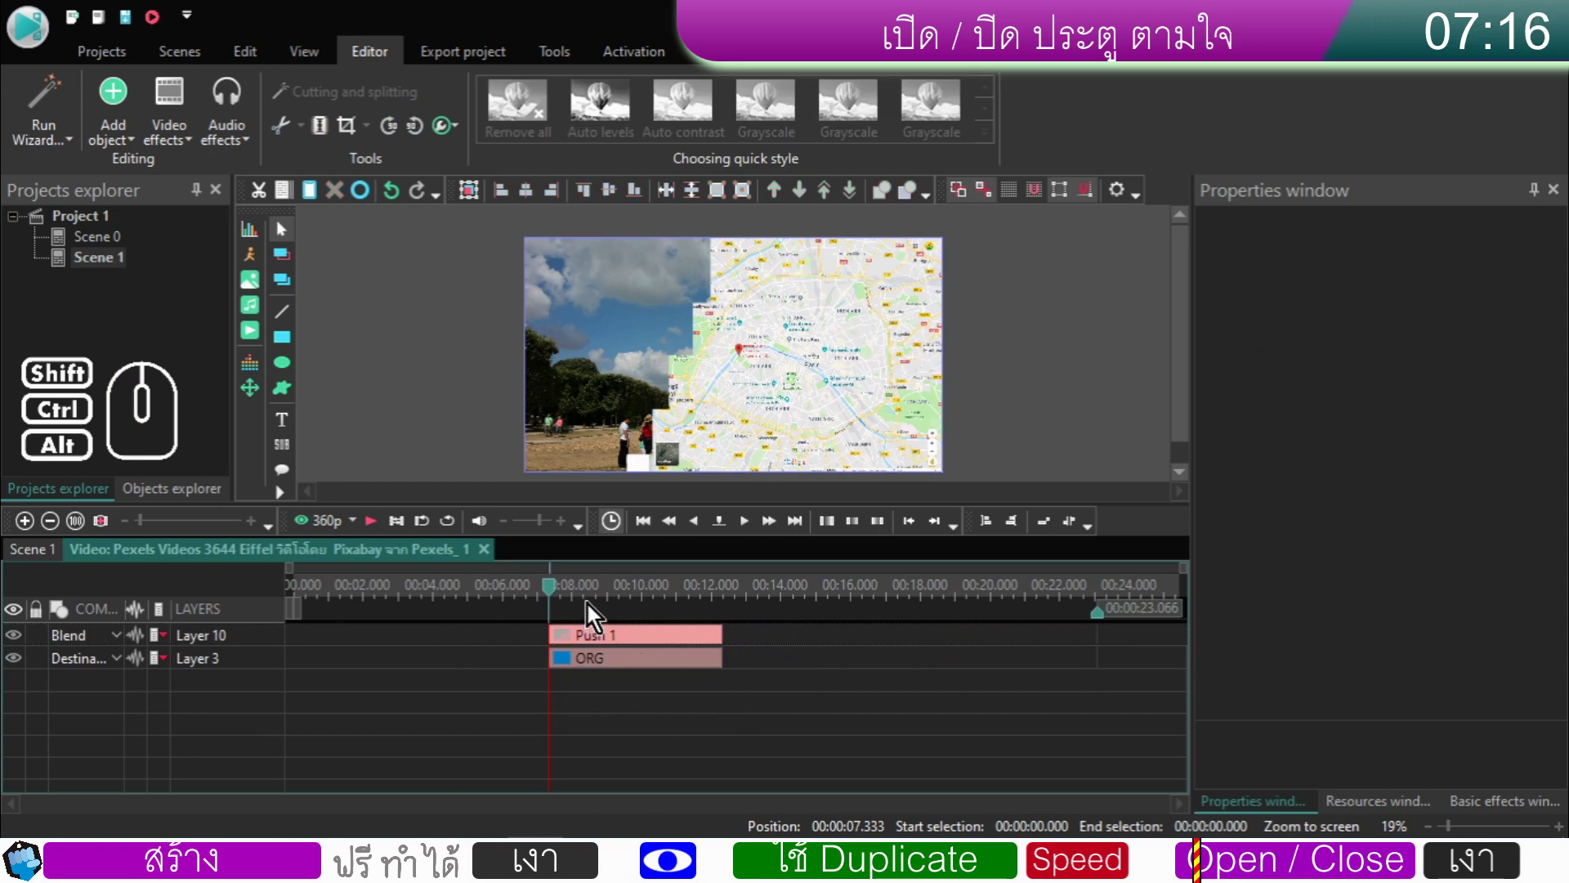
- Set Push 1's Transition levels to 17 for a staircase wipe edge and preview it
click(613, 600)
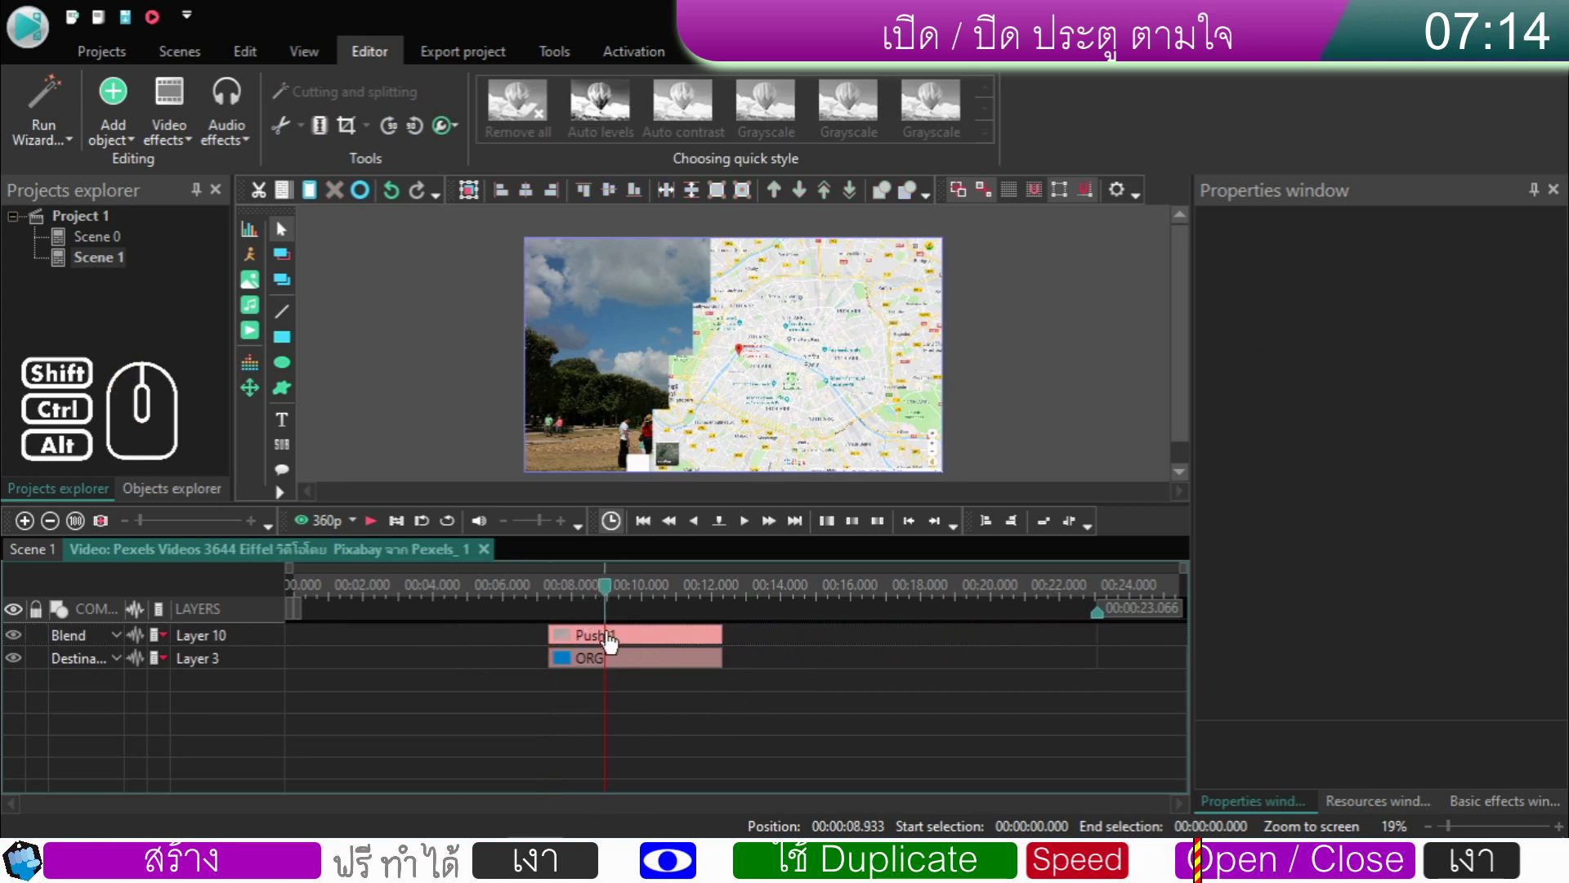
click(611, 642)
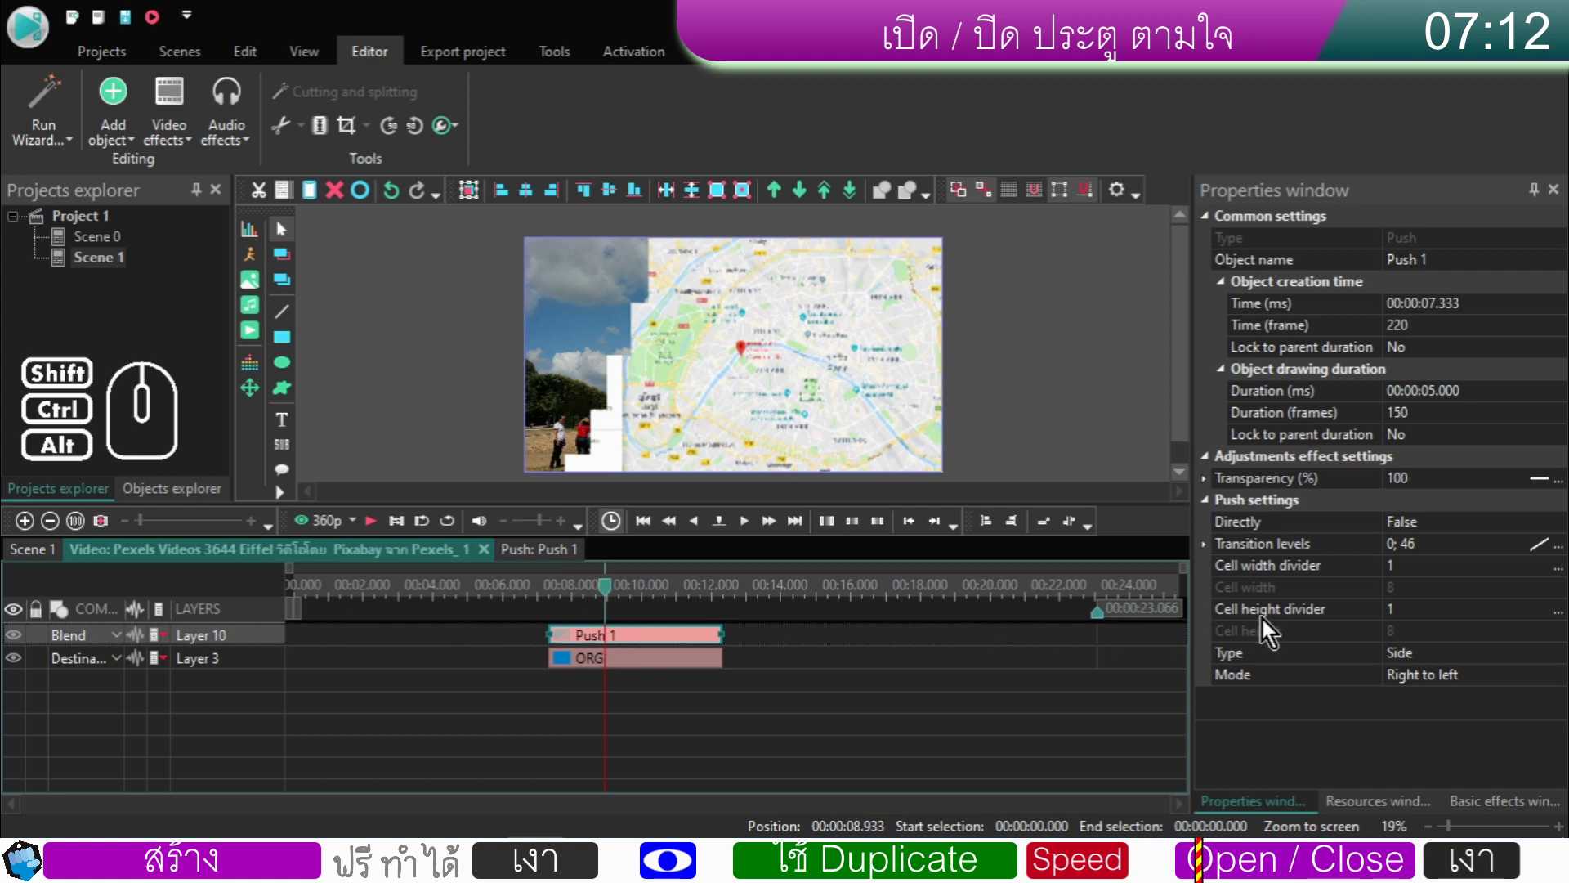
drag(1435, 551, 1317, 555)
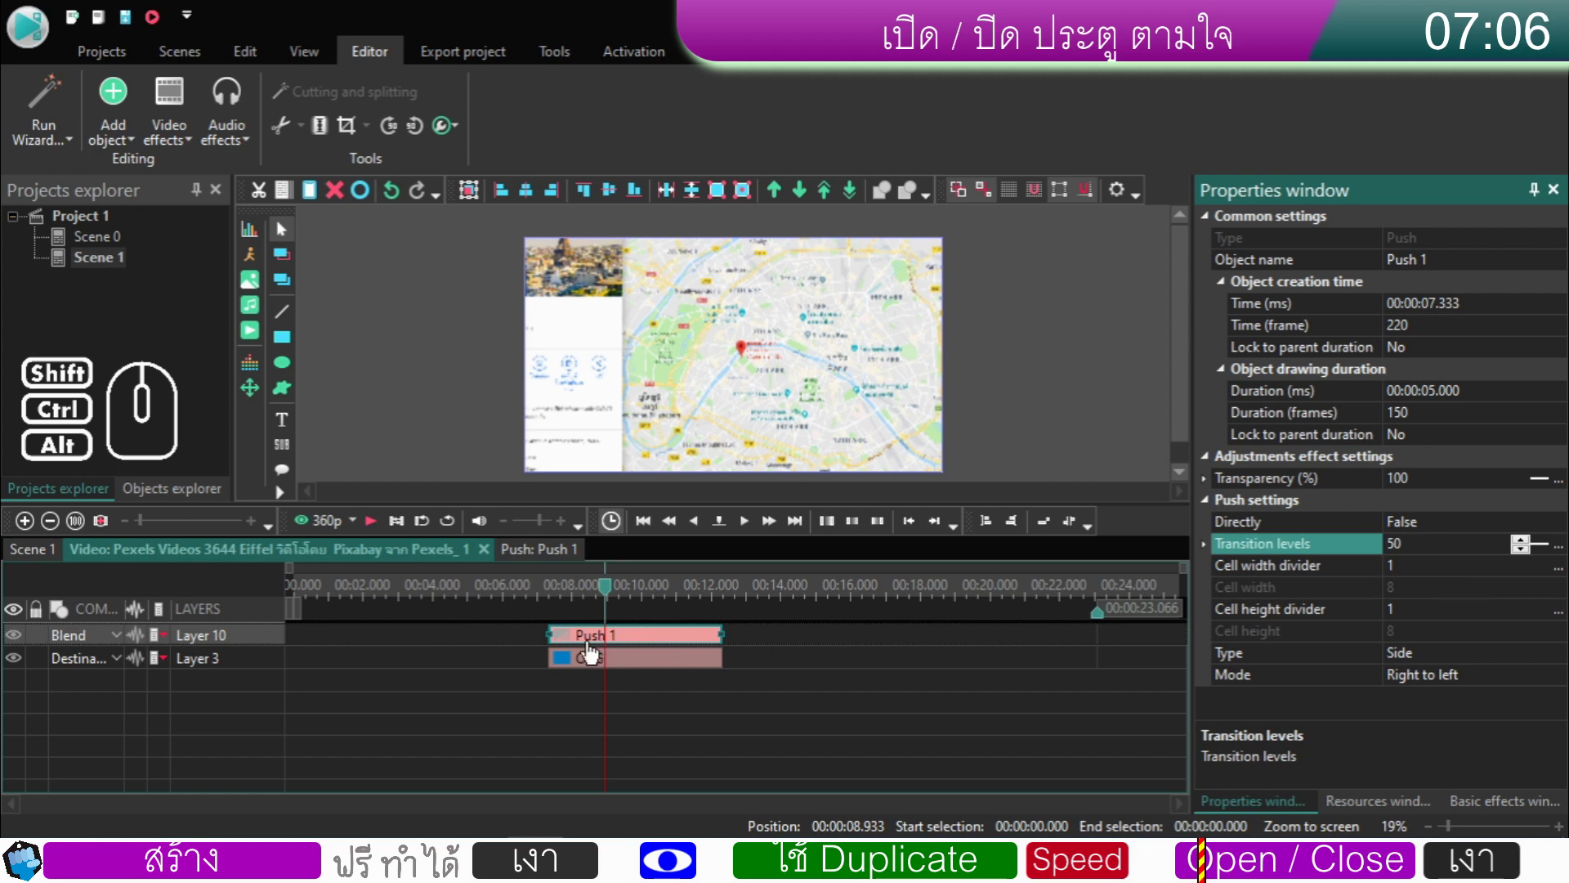
drag(764, 695, 710, 648)
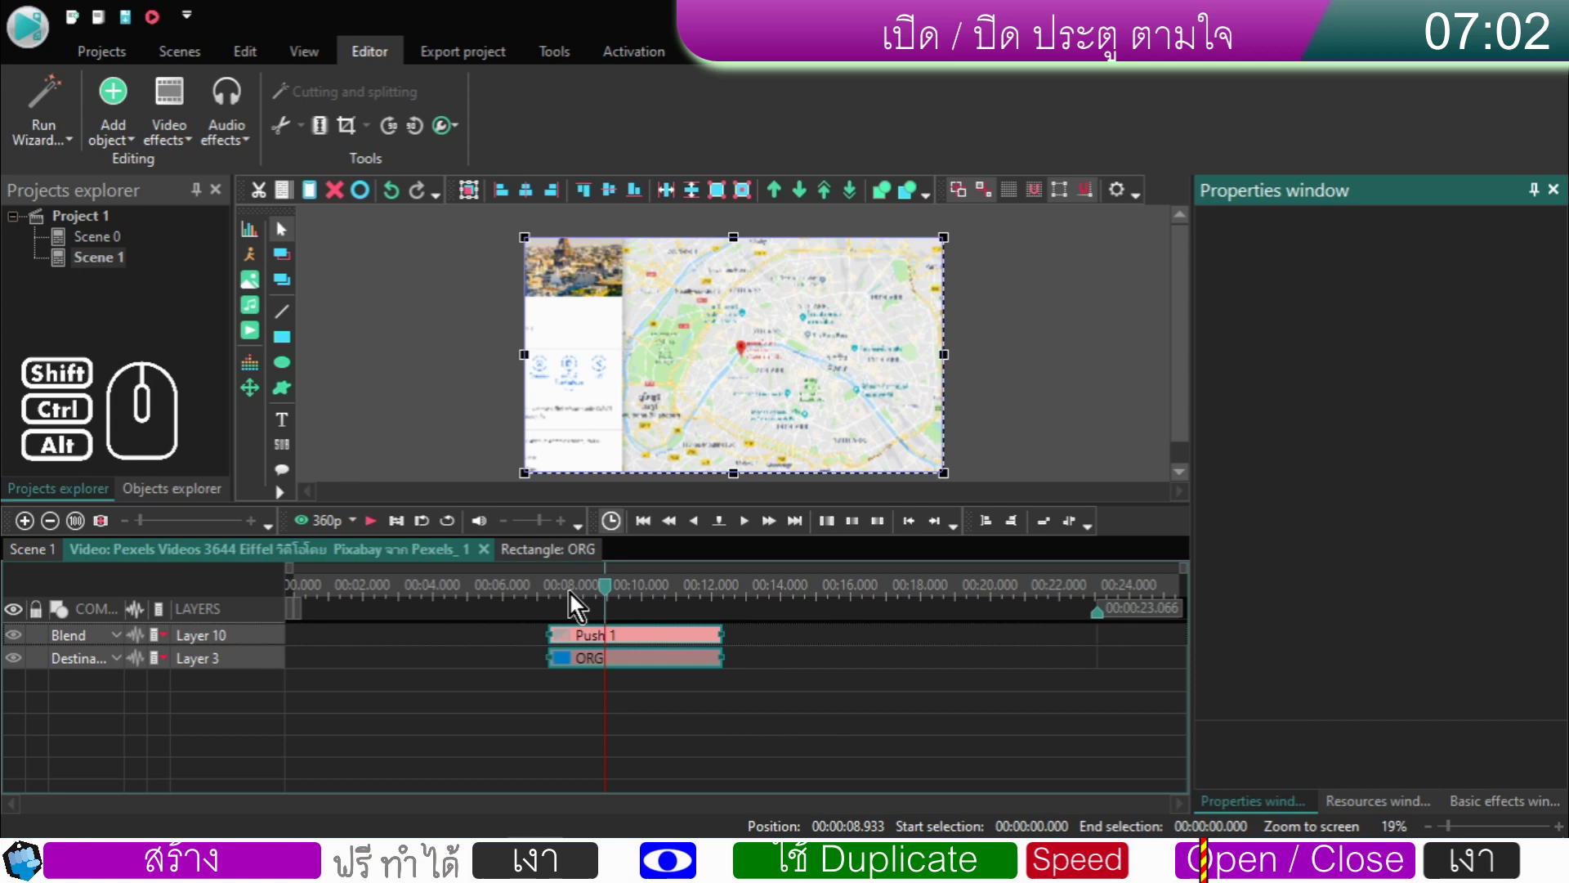
click(576, 603)
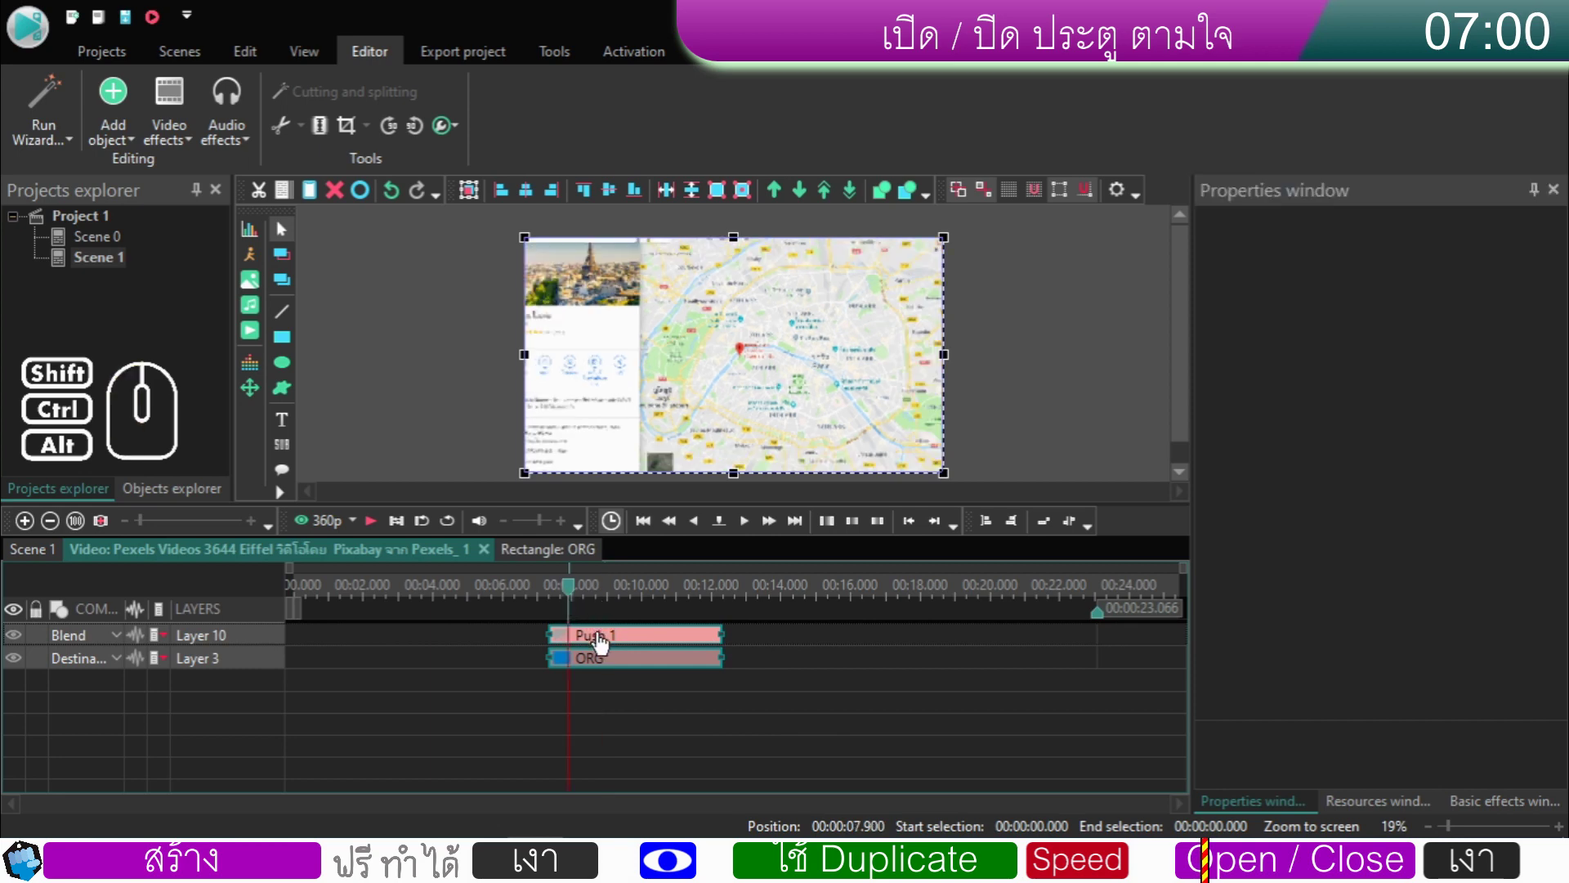
click(603, 643)
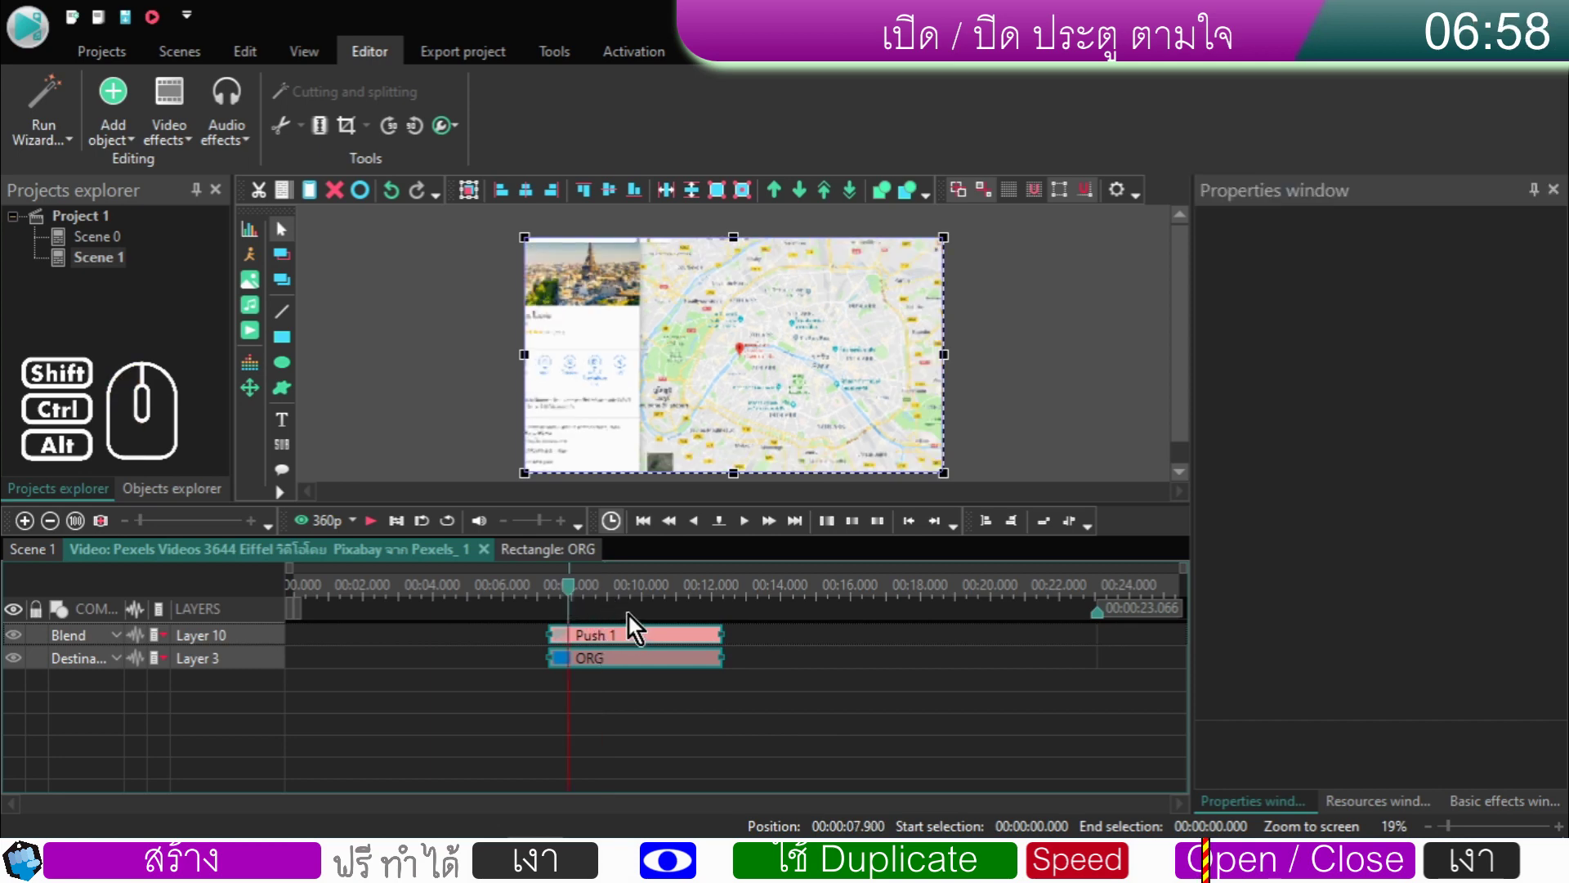
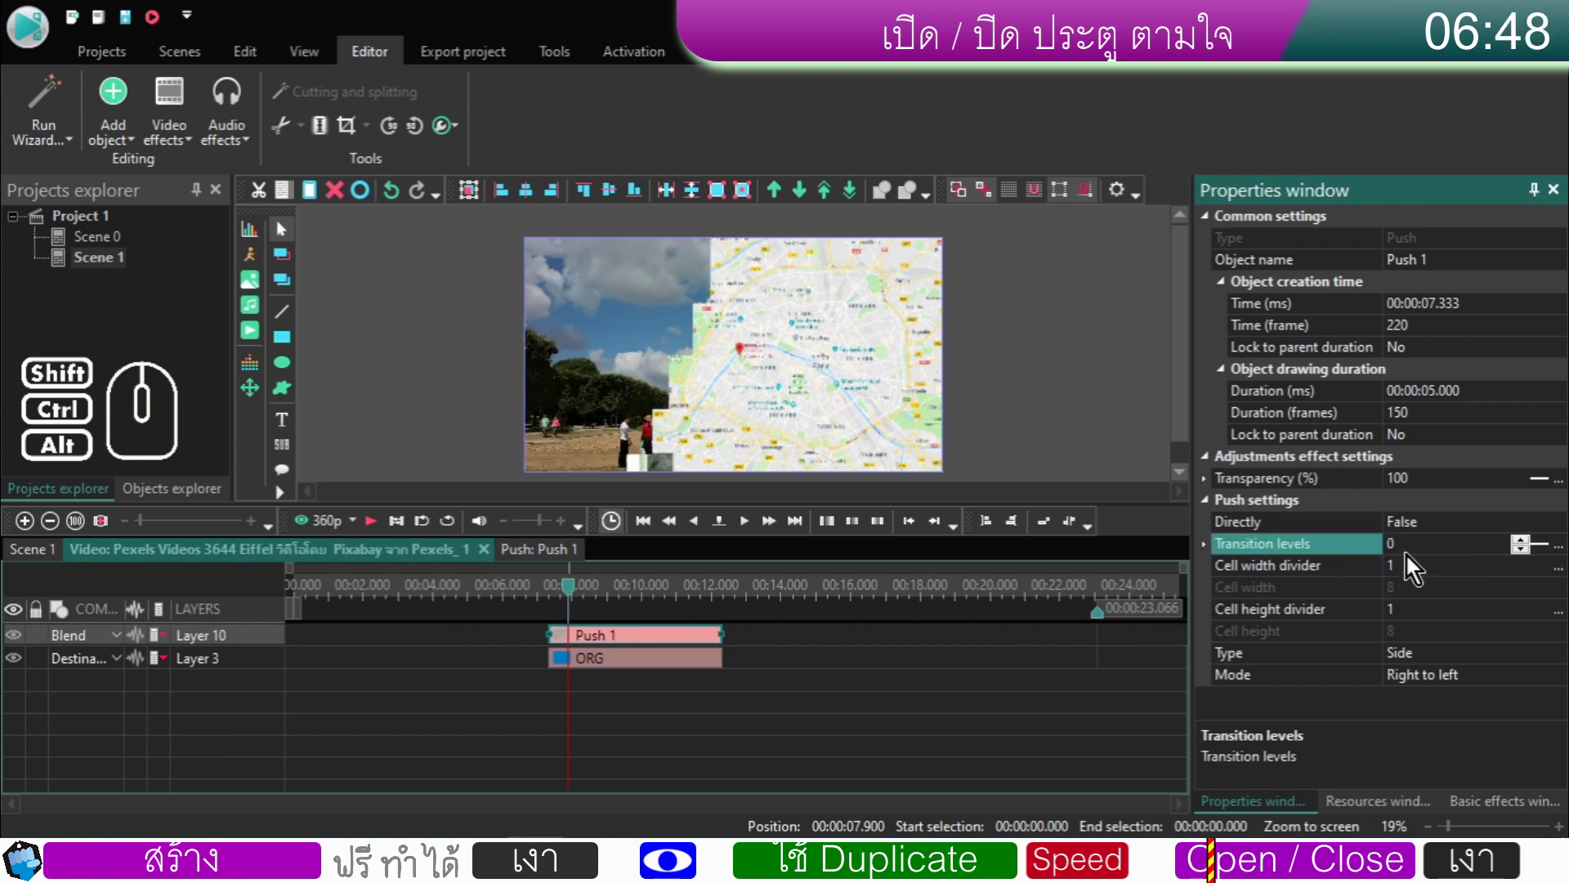
click(1414, 557)
scroll(down, 3)
scroll(down, 3)
scroll(down, 3)
scroll(down, 3)
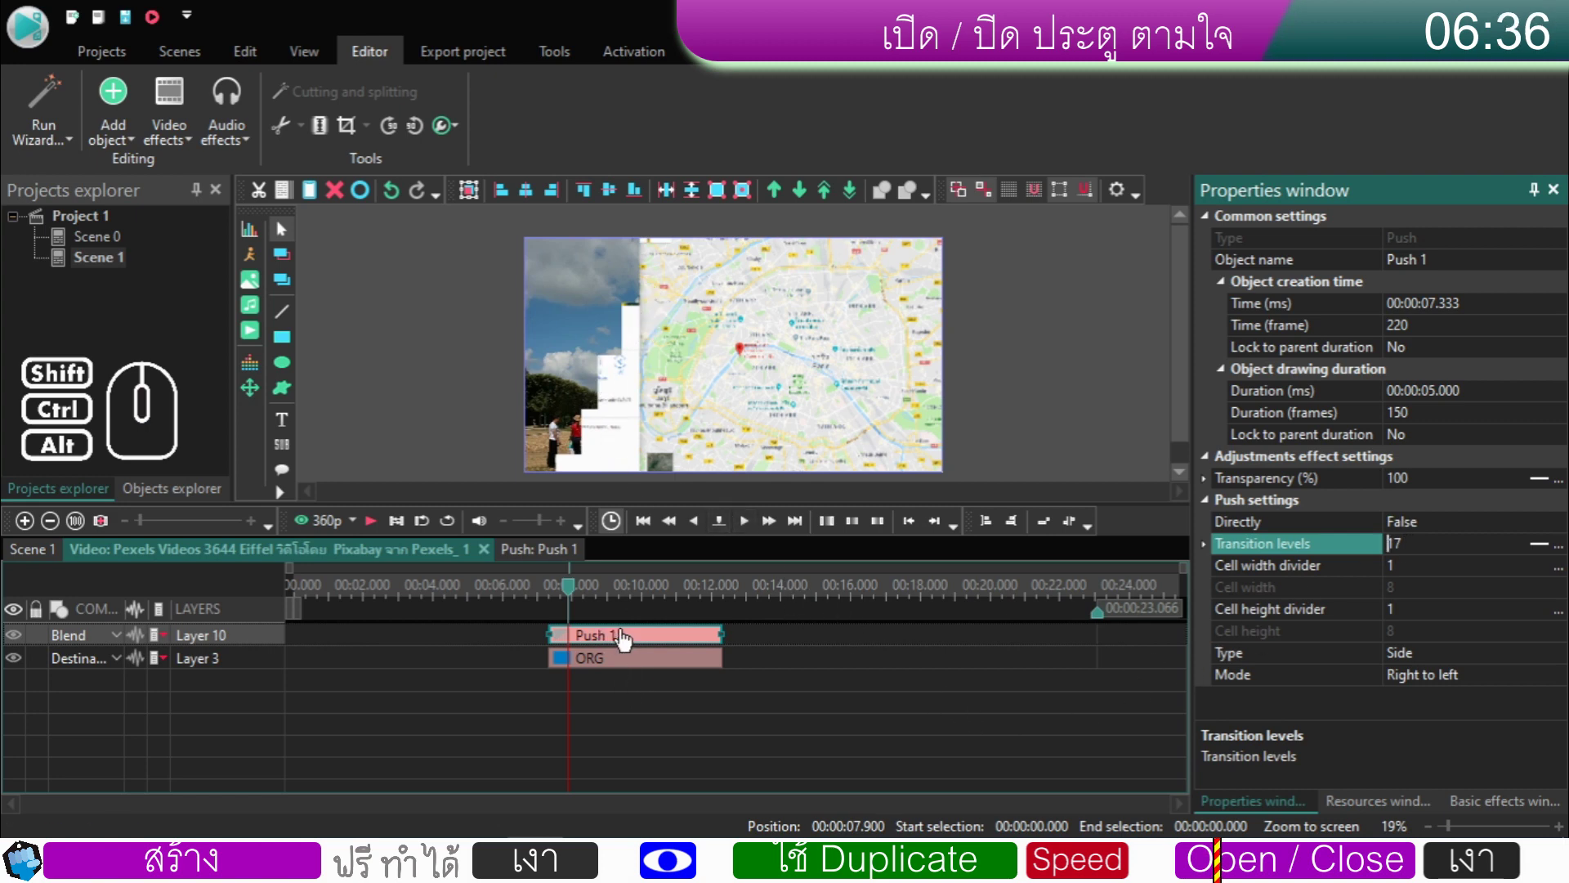
click(780, 661)
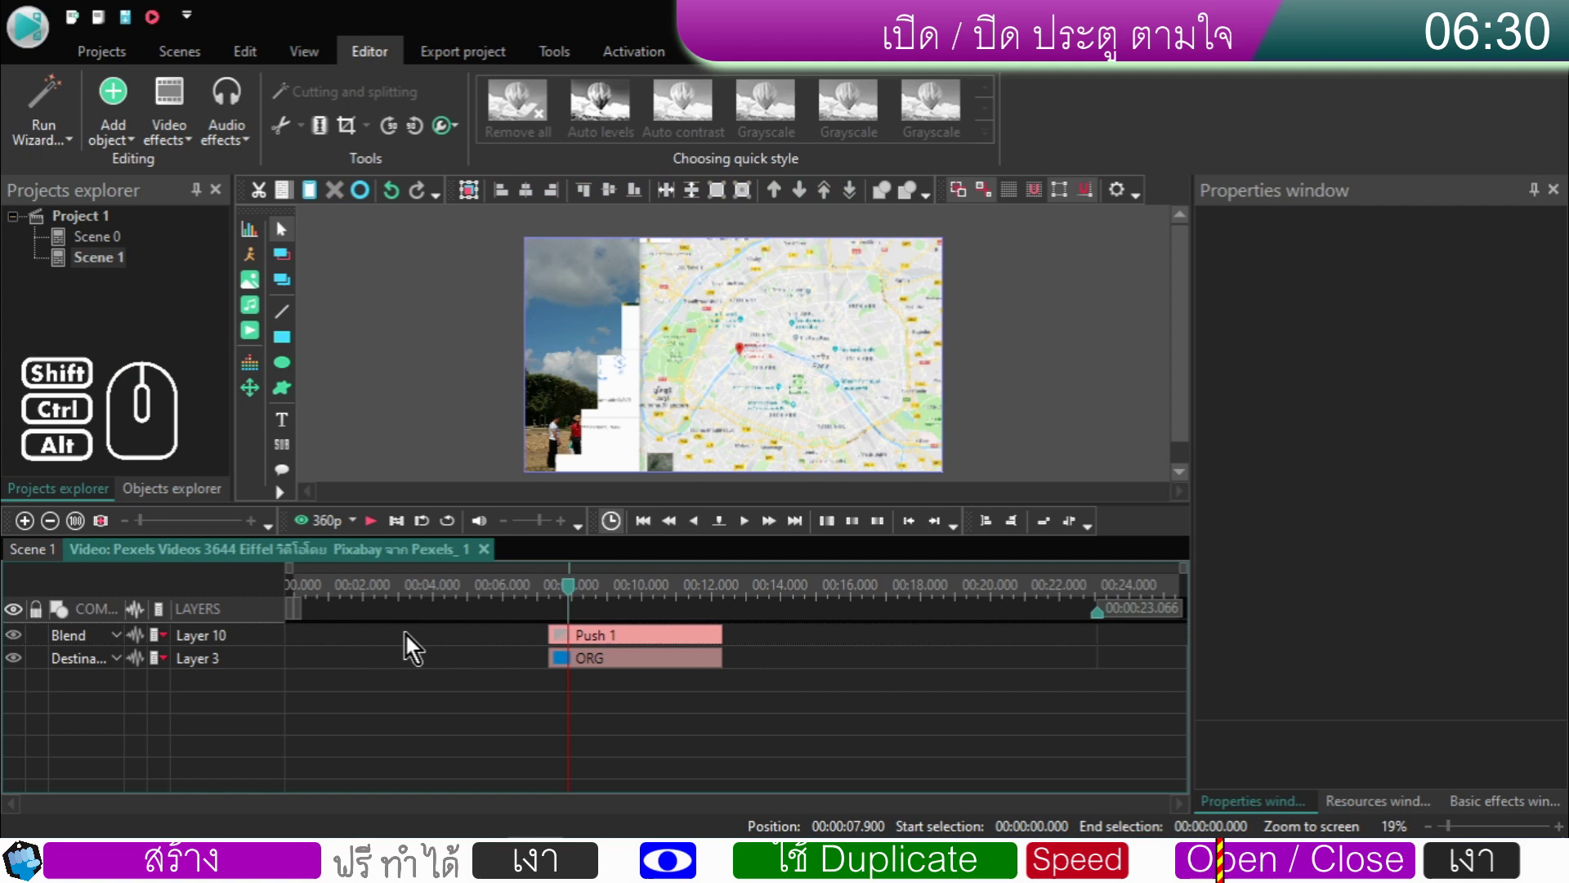
- Duplicate the Eiffel clip in Scene 1, send the copy beneath the original, and enter its timeline
click(41, 561)
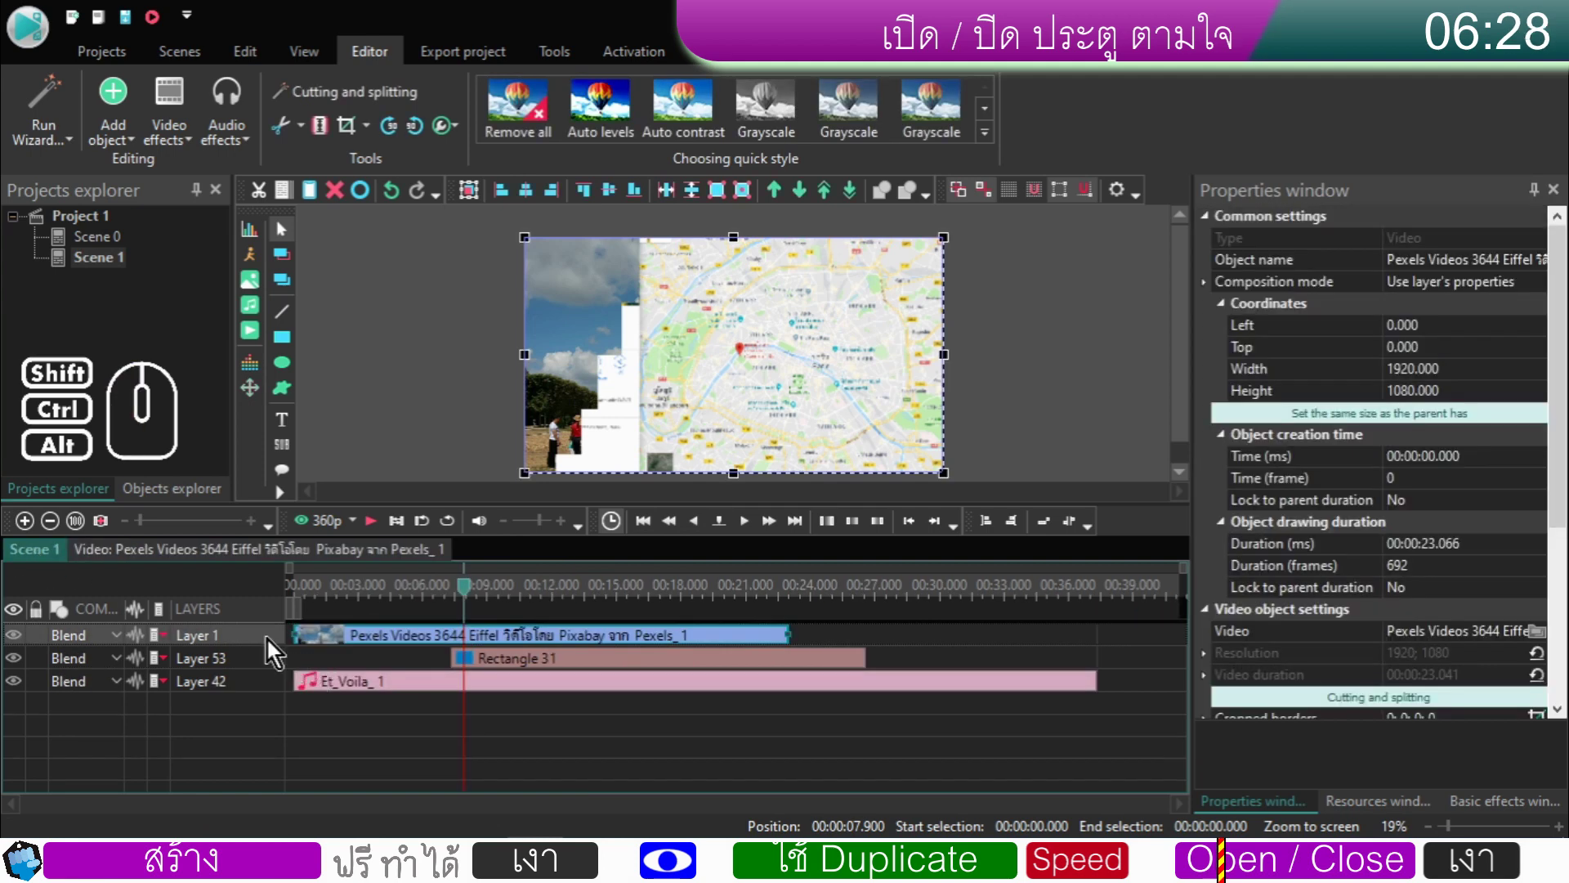
click(272, 646)
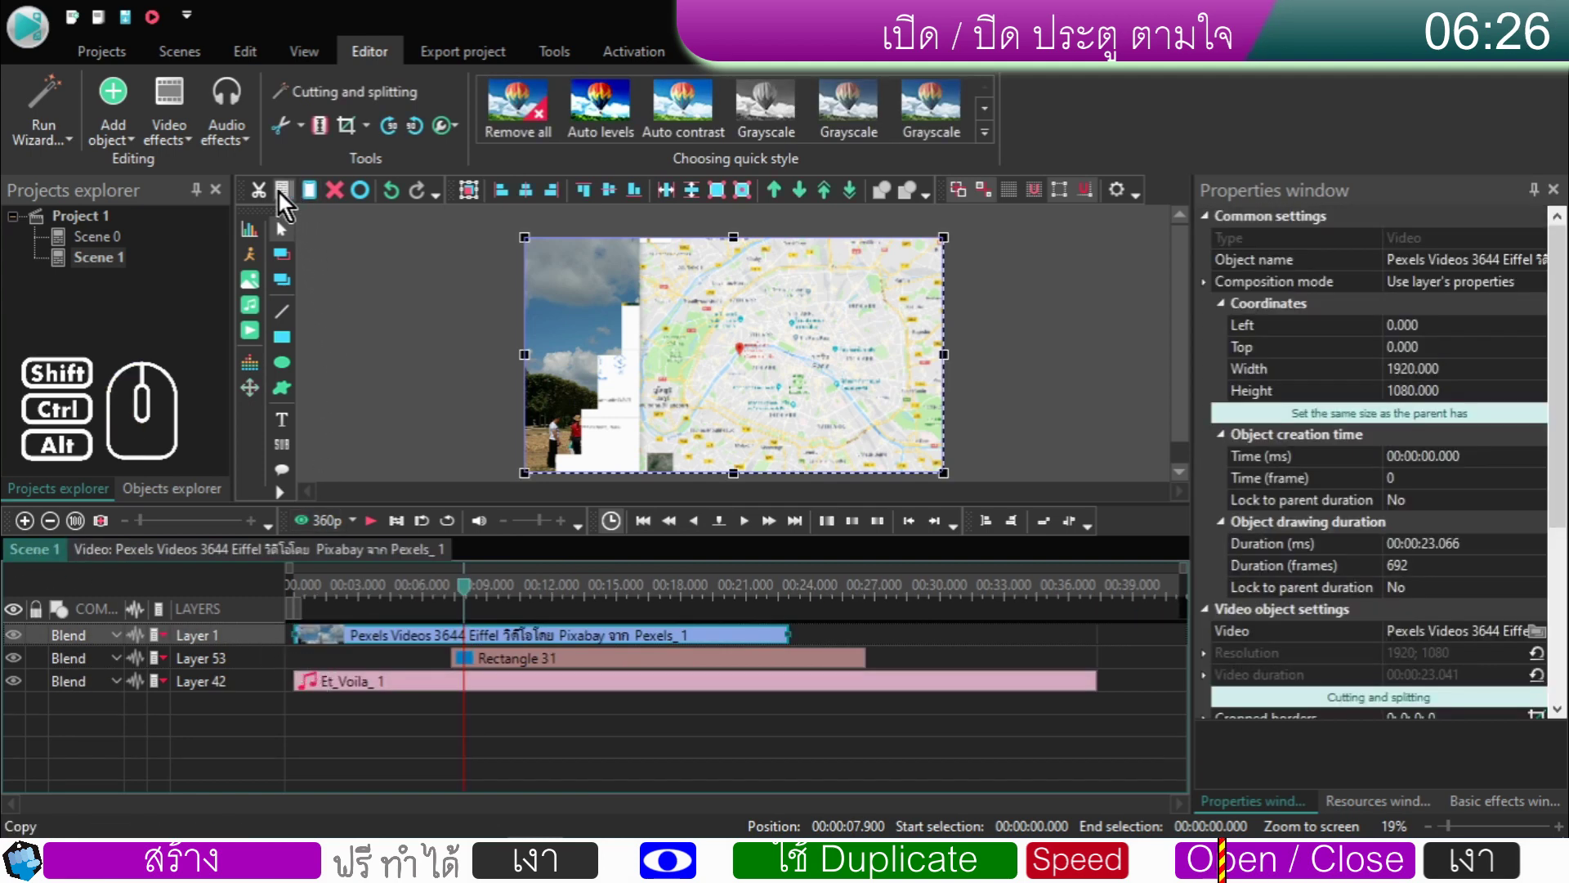
click(284, 198)
click(320, 199)
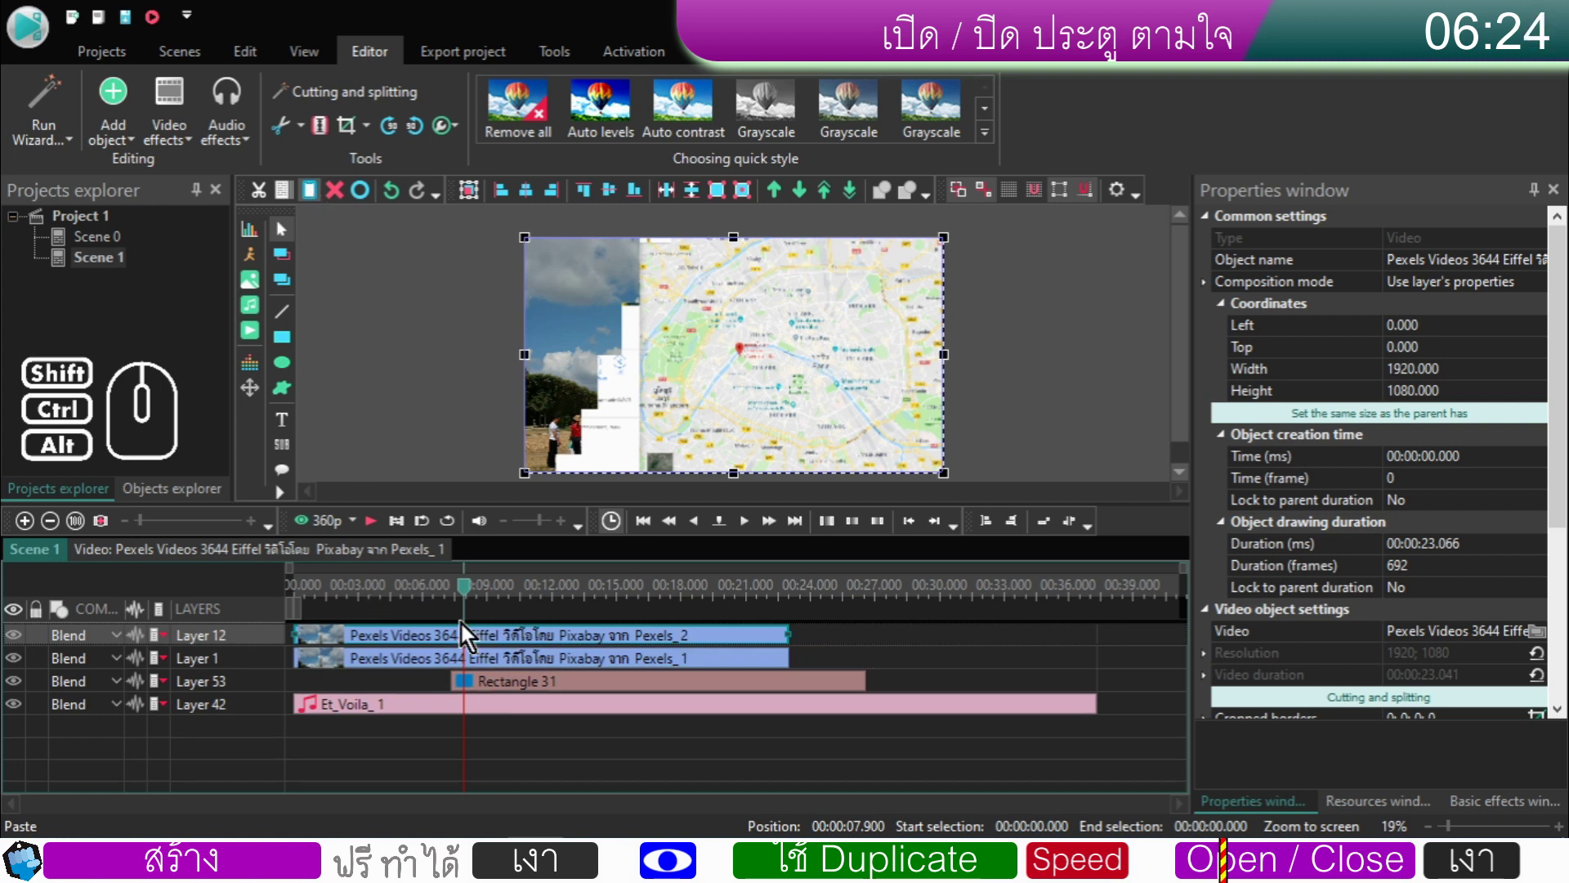
click(274, 643)
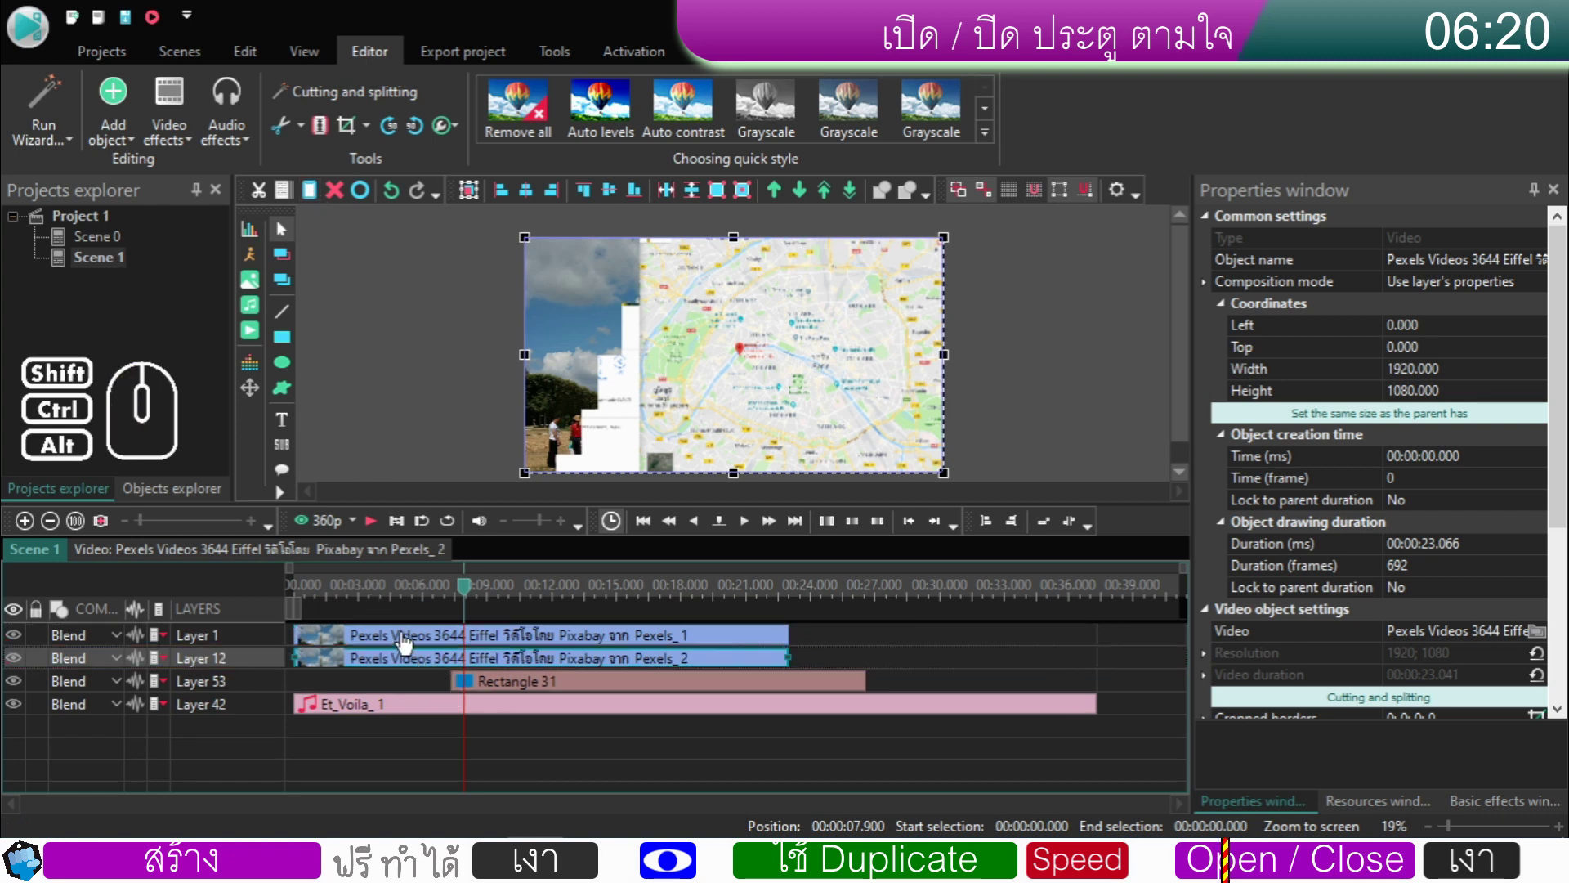
double_click(405, 671)
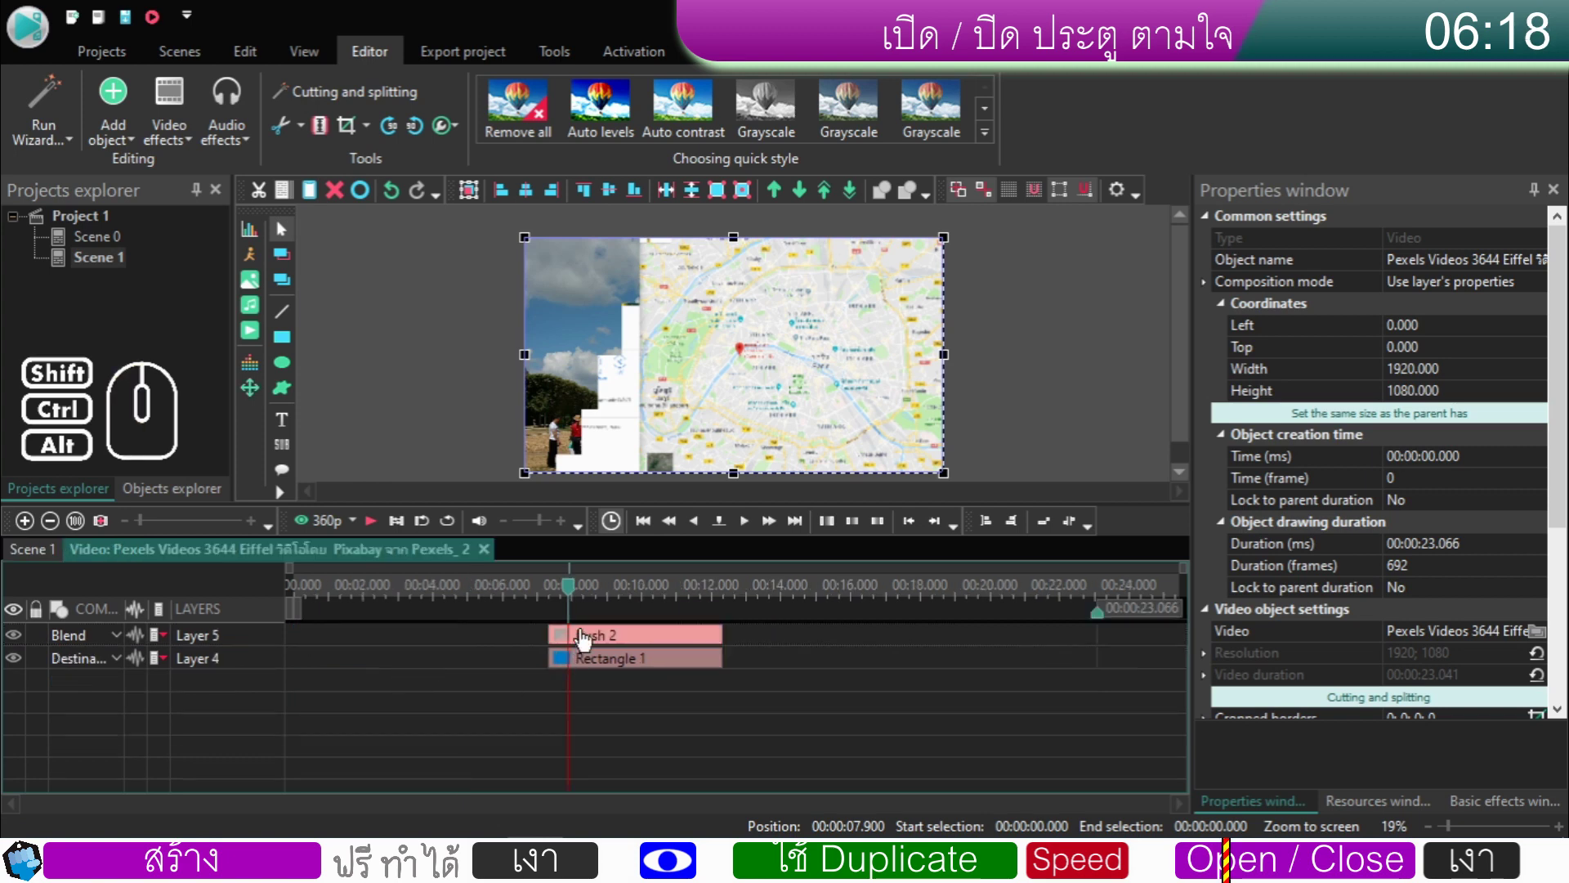
- Set Push 2's Mode to Left to right and change Rectangle 1's blending to reveal the opposite side
click(587, 639)
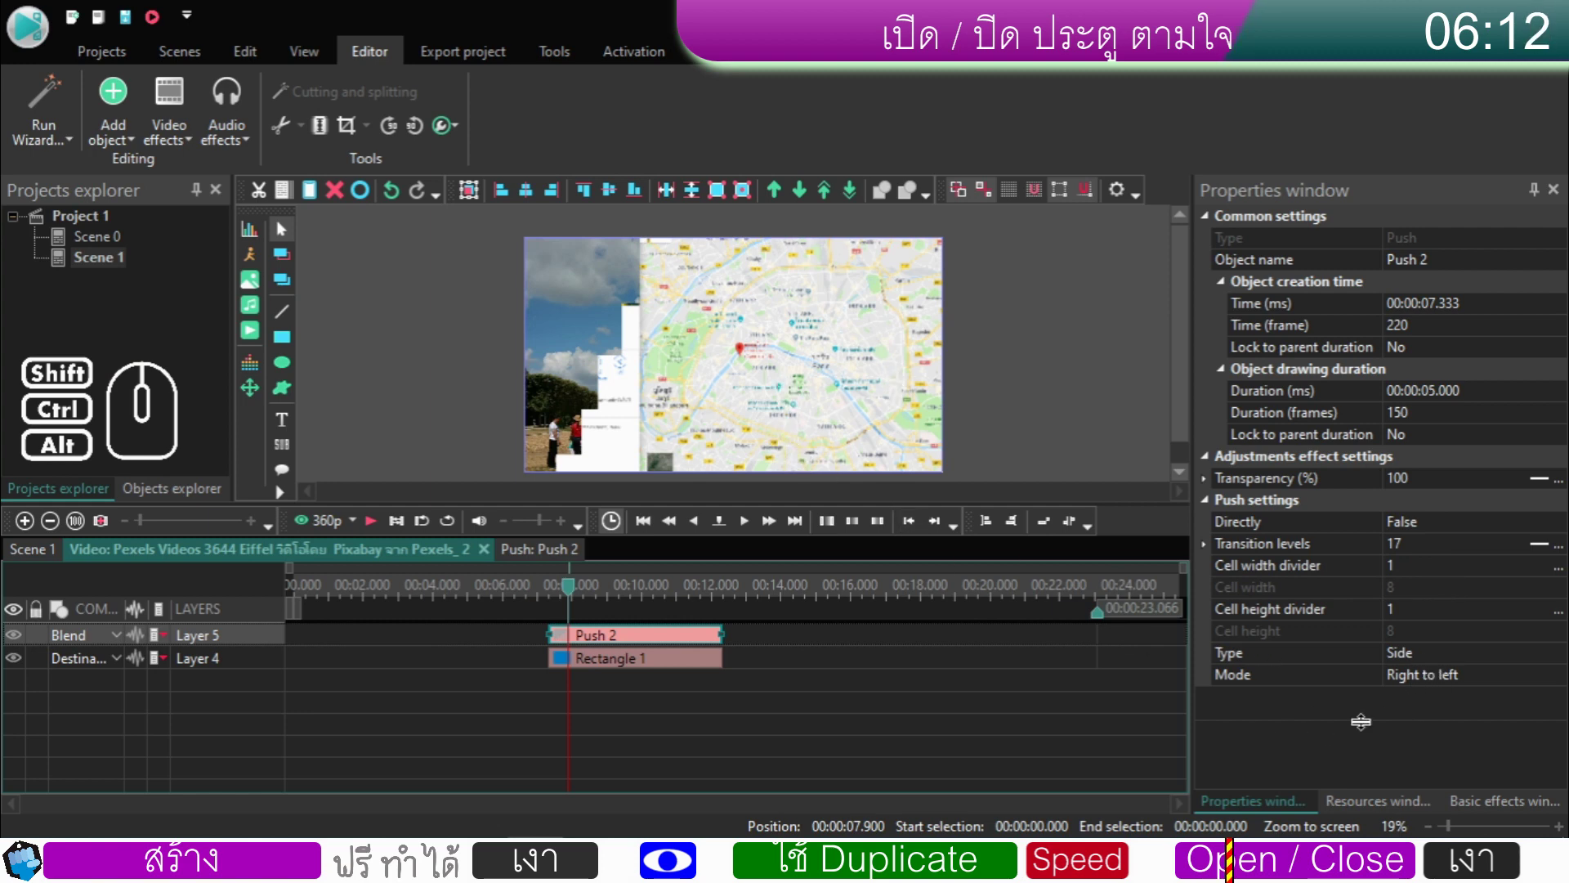
double_click(1453, 688)
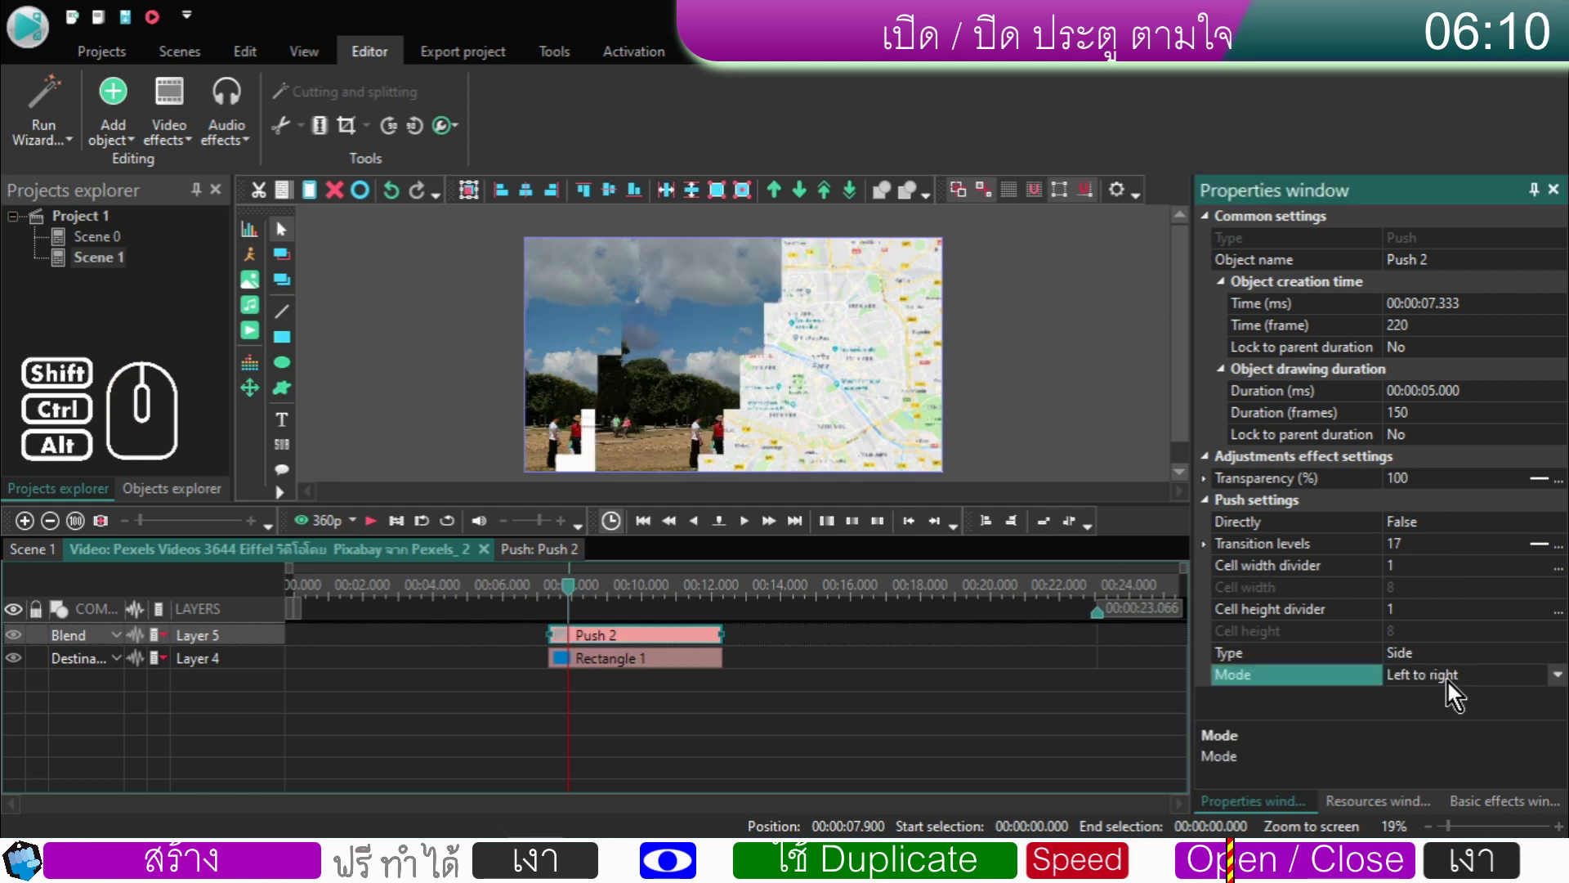
click(620, 672)
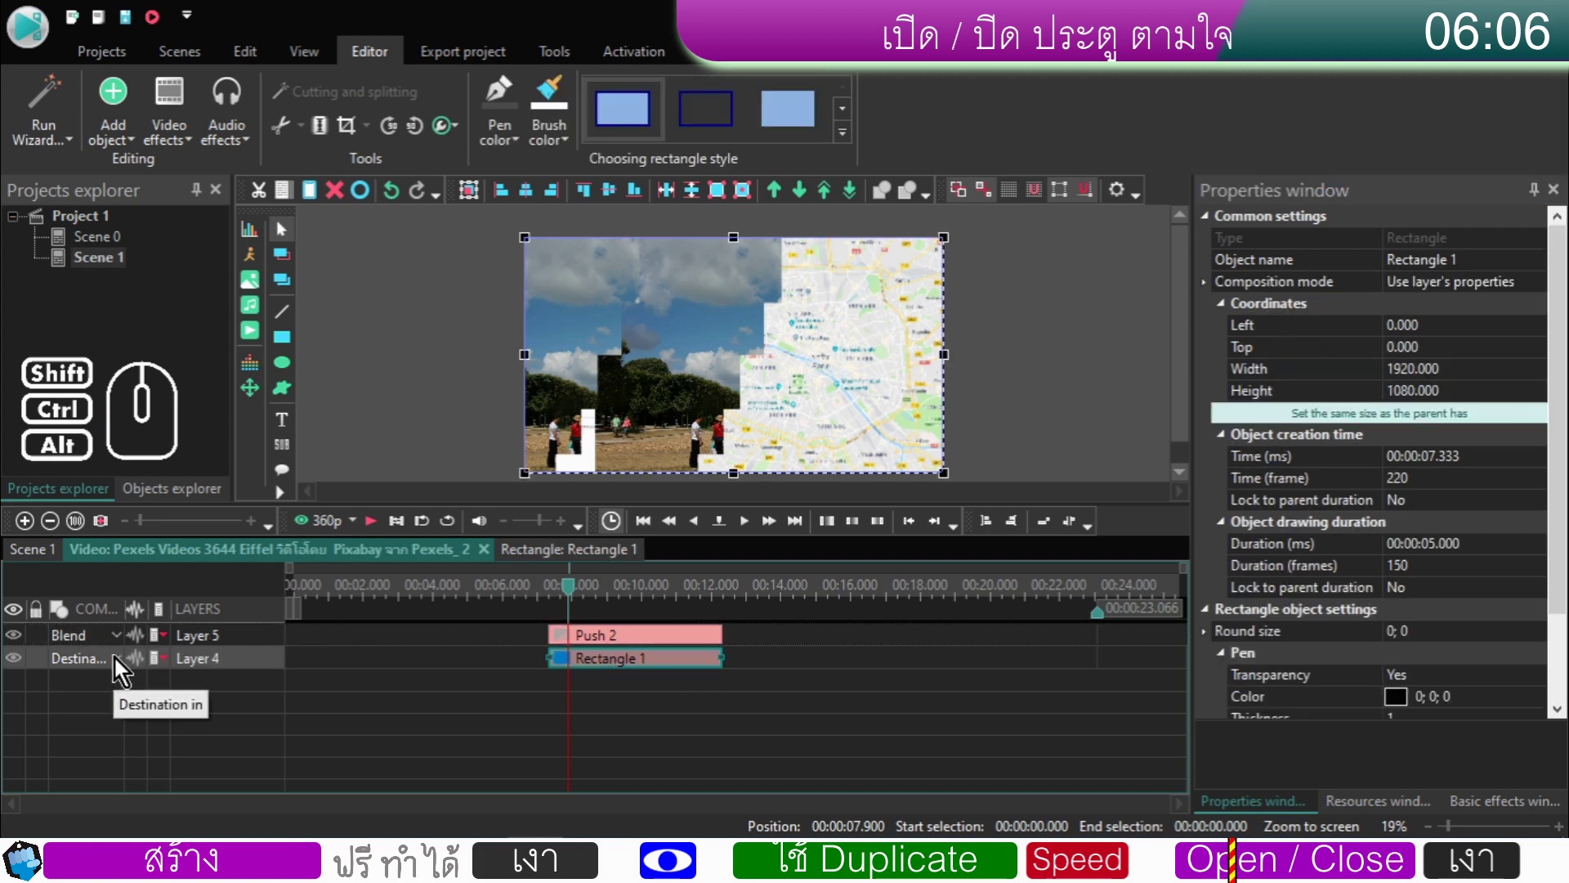
click(120, 663)
click(263, 375)
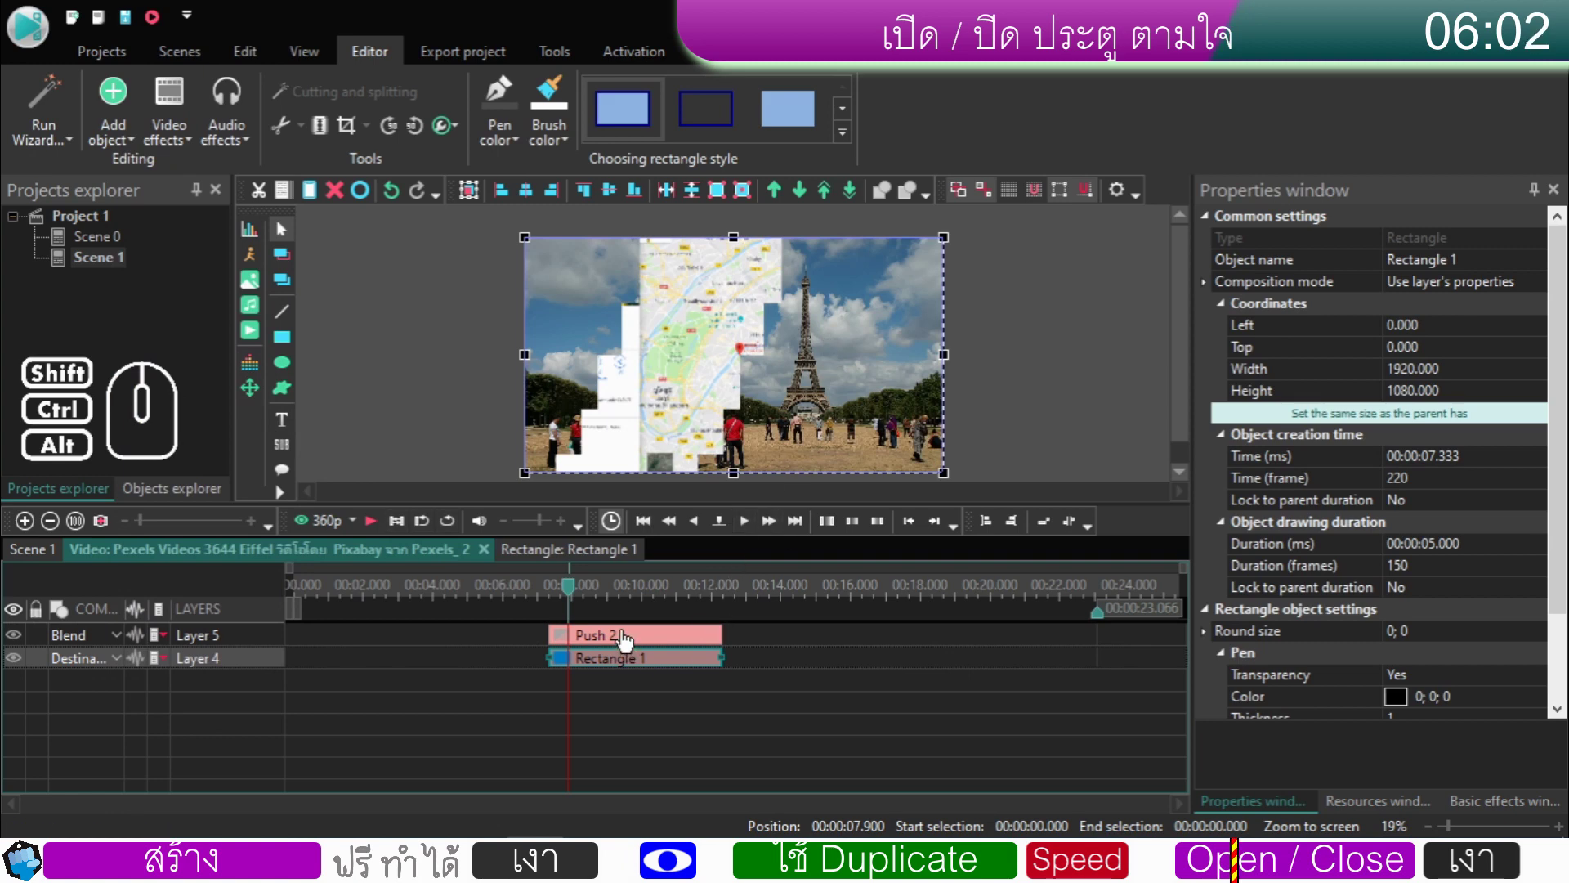
- Raise Push 2's Transition levels value in the Properties window
click(627, 640)
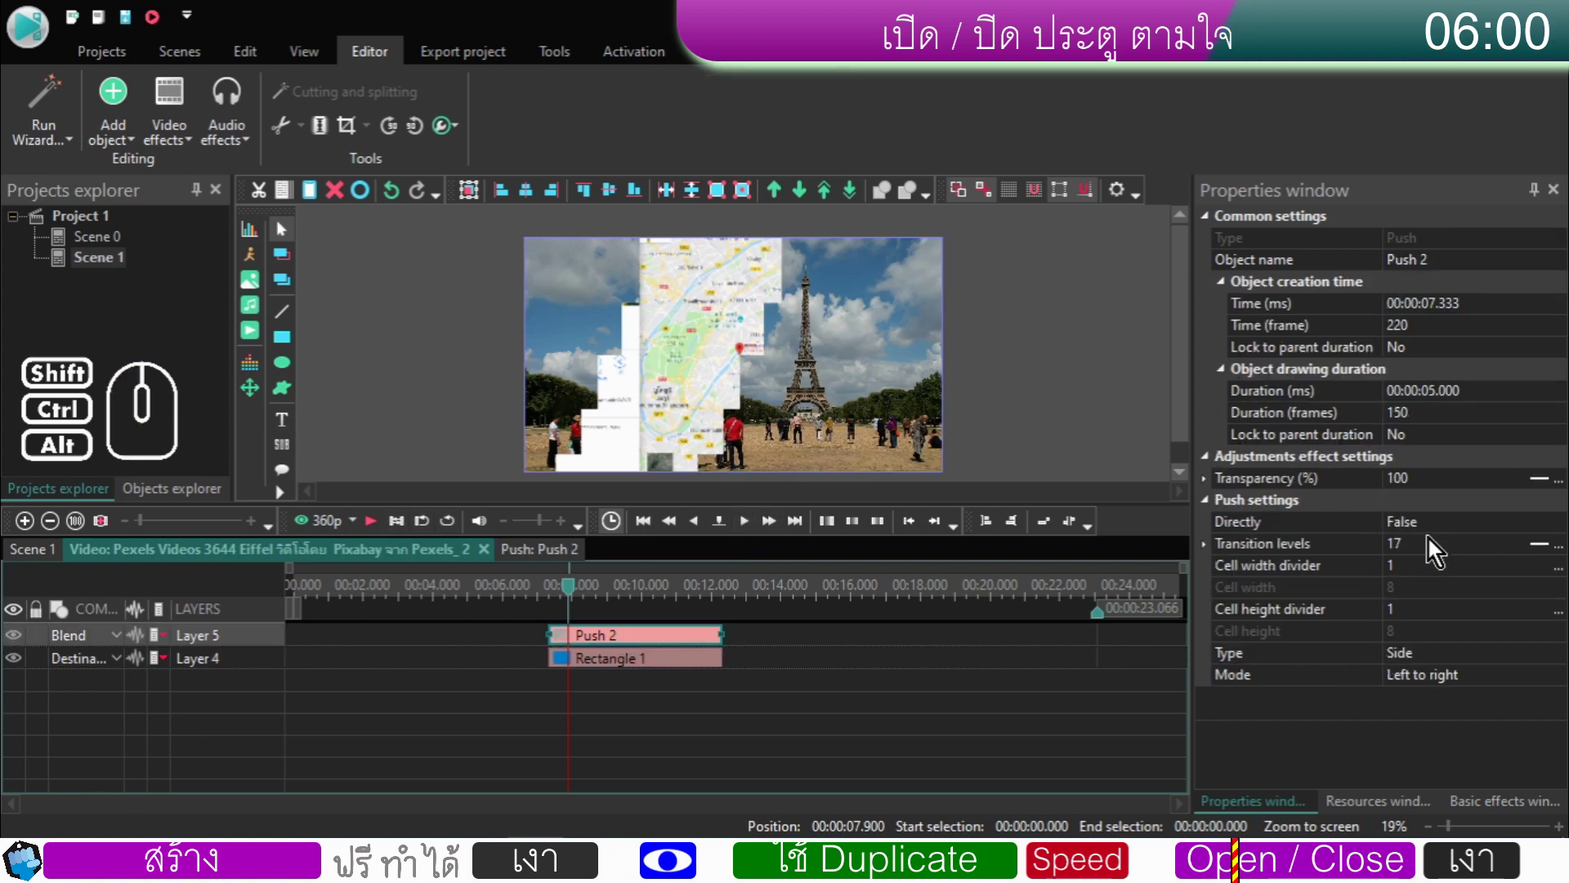
click(1426, 551)
scroll(up, 3)
scroll(down, 3)
scroll(up, 3)
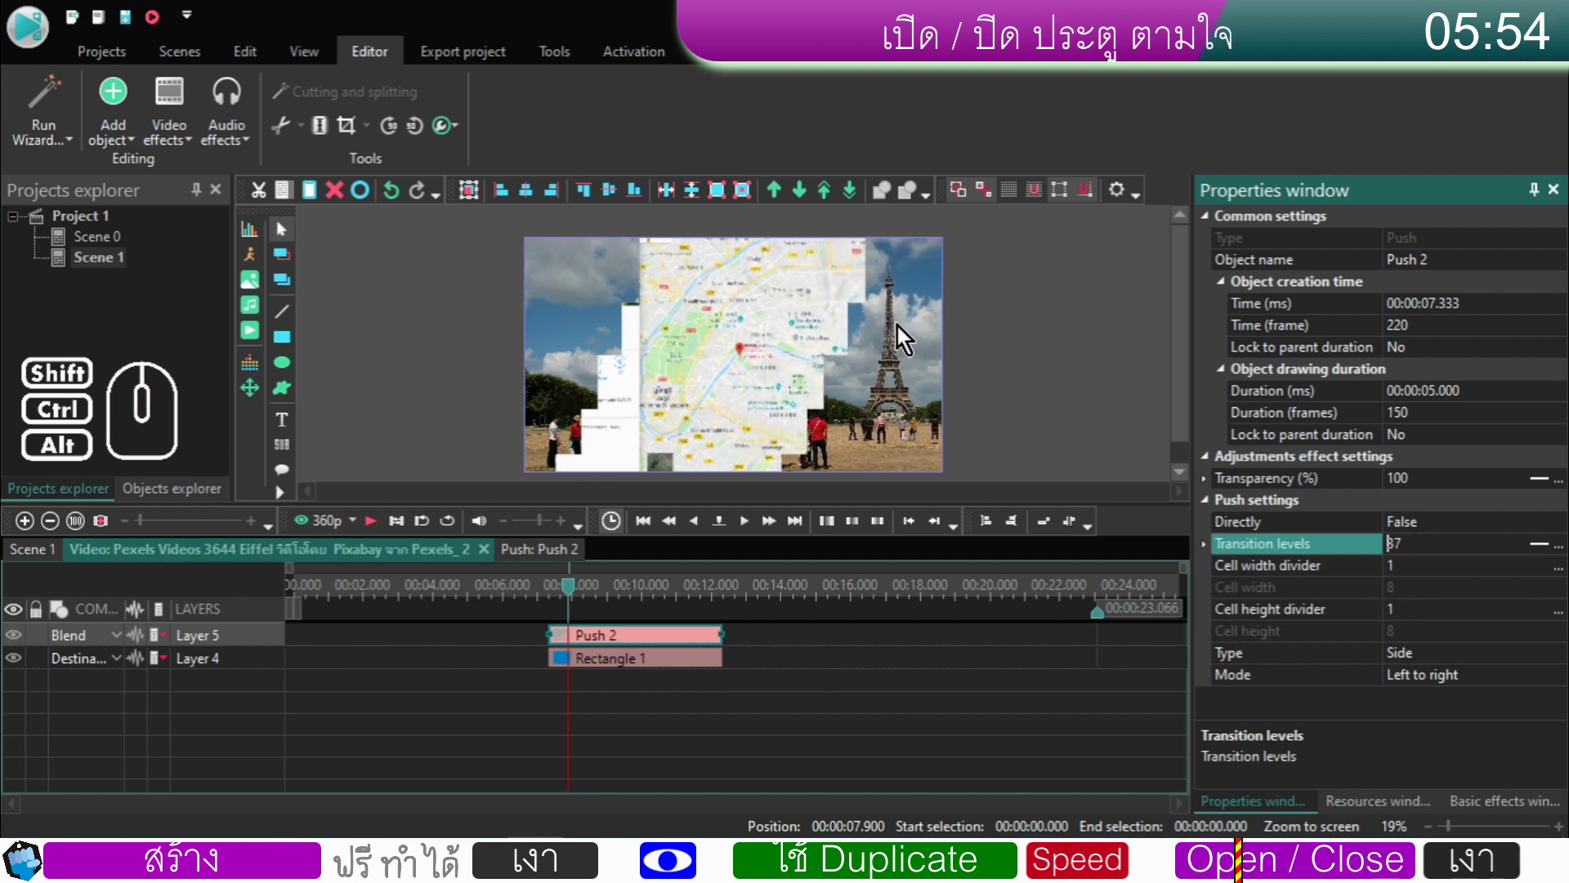
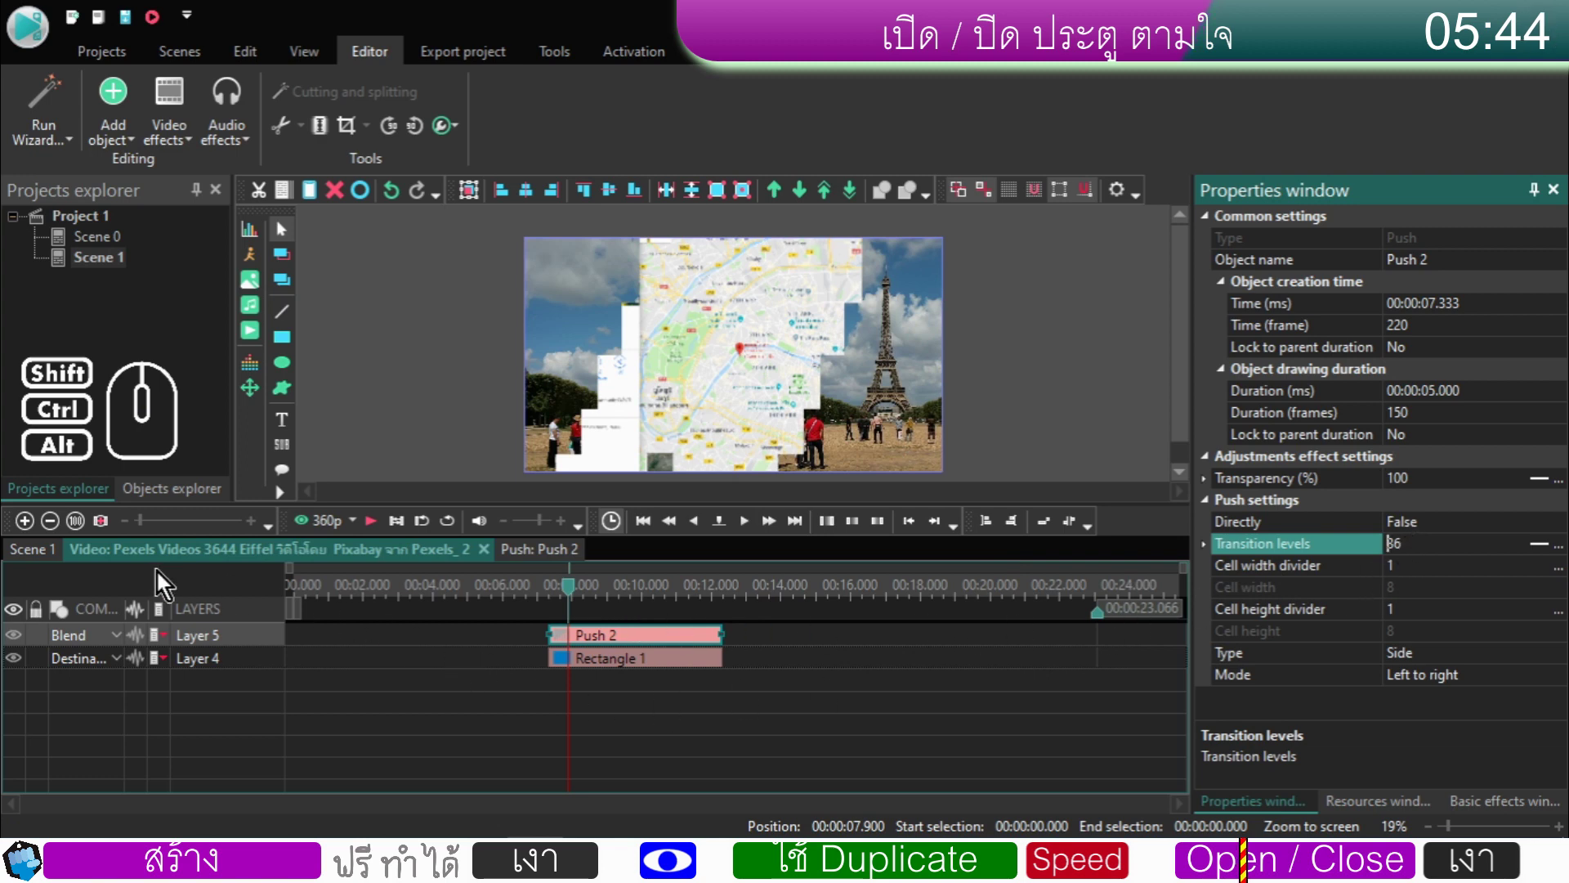
- Reopen the original Eiffel clip's timeline and play the right-to-left Push 1 wipe from before 7 s
click(49, 564)
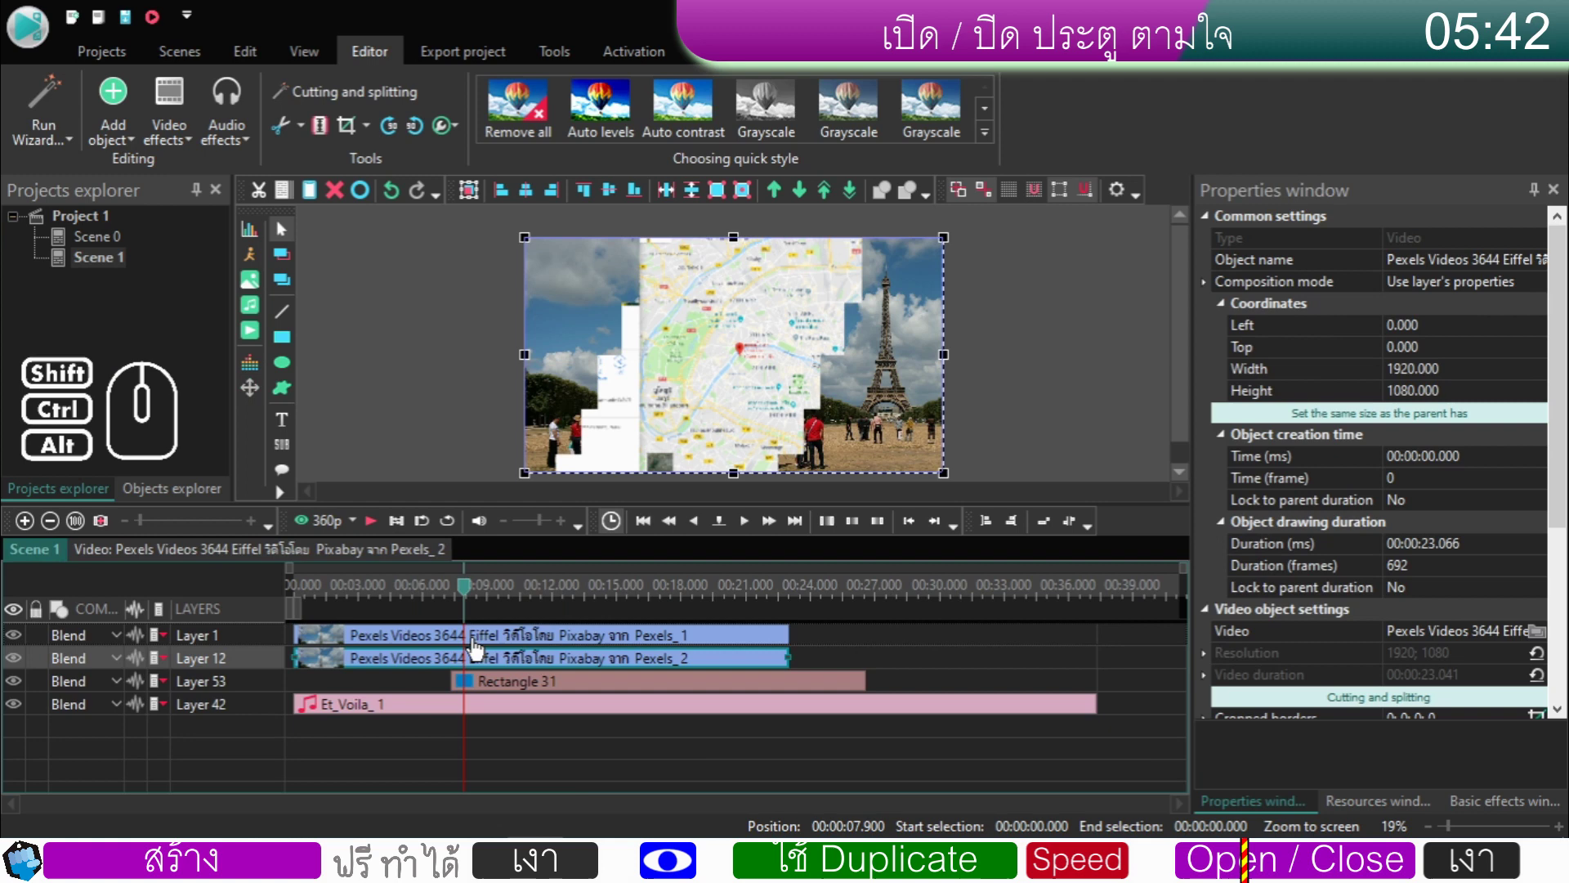
double_click(478, 649)
click(588, 647)
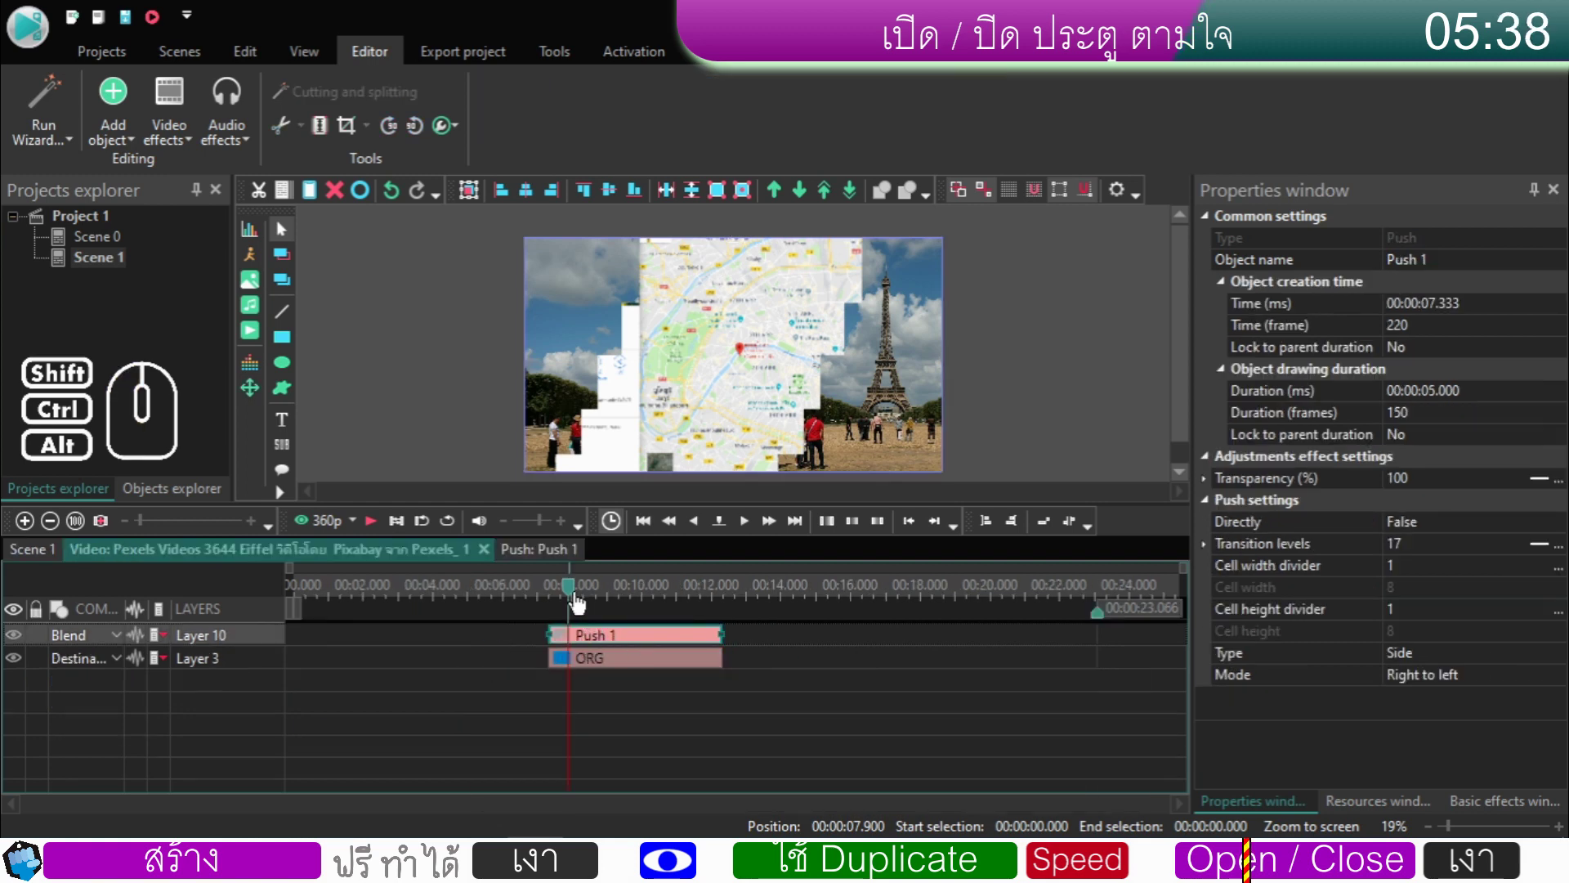
drag(579, 597, 531, 611)
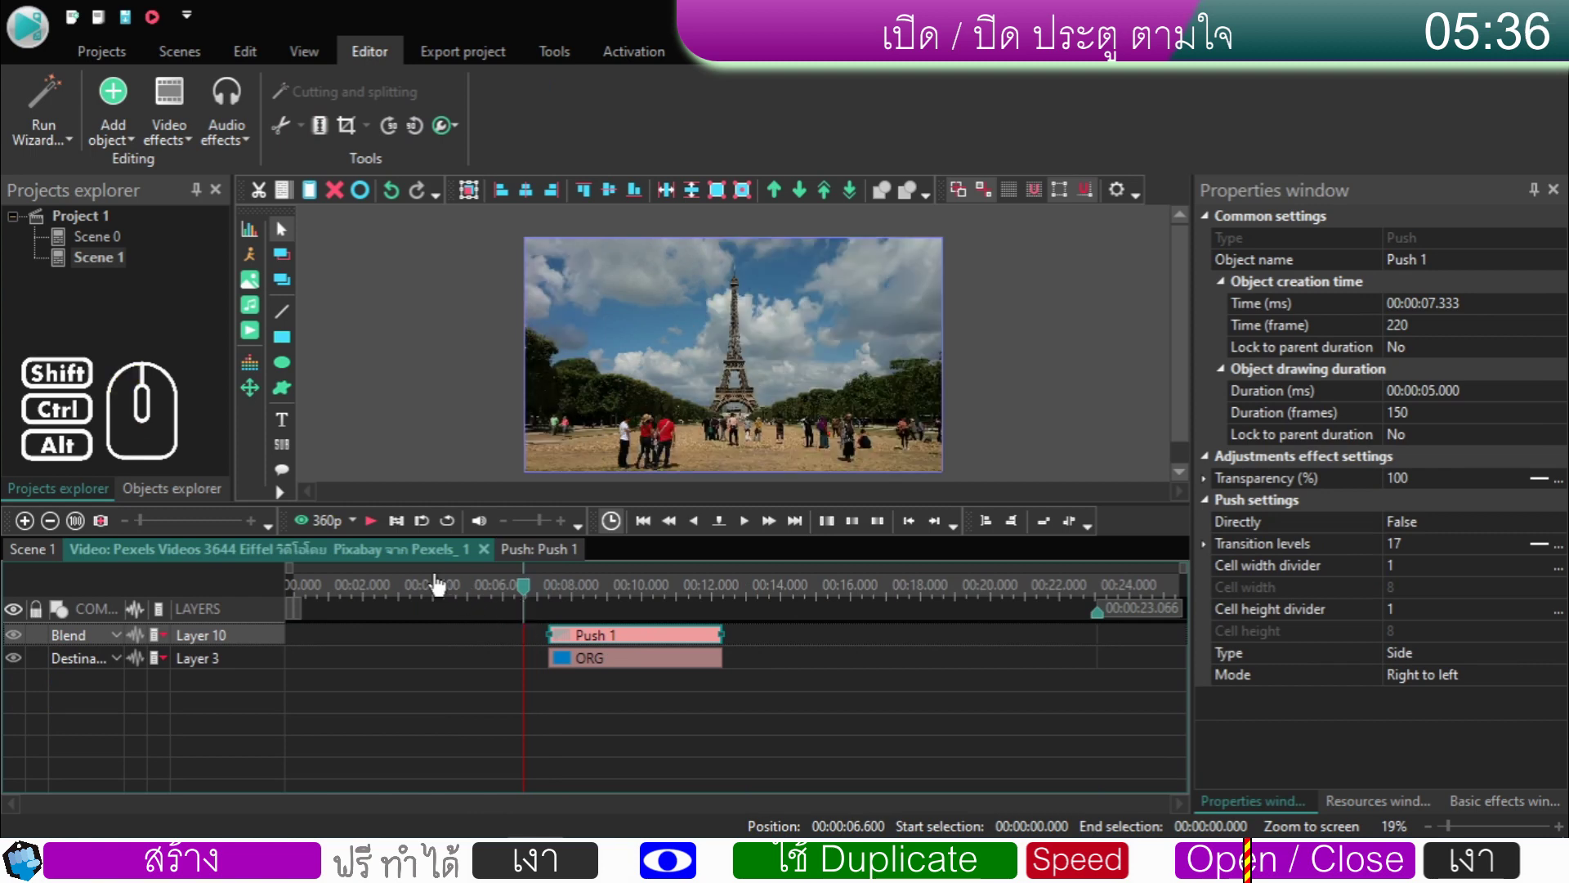
click(378, 533)
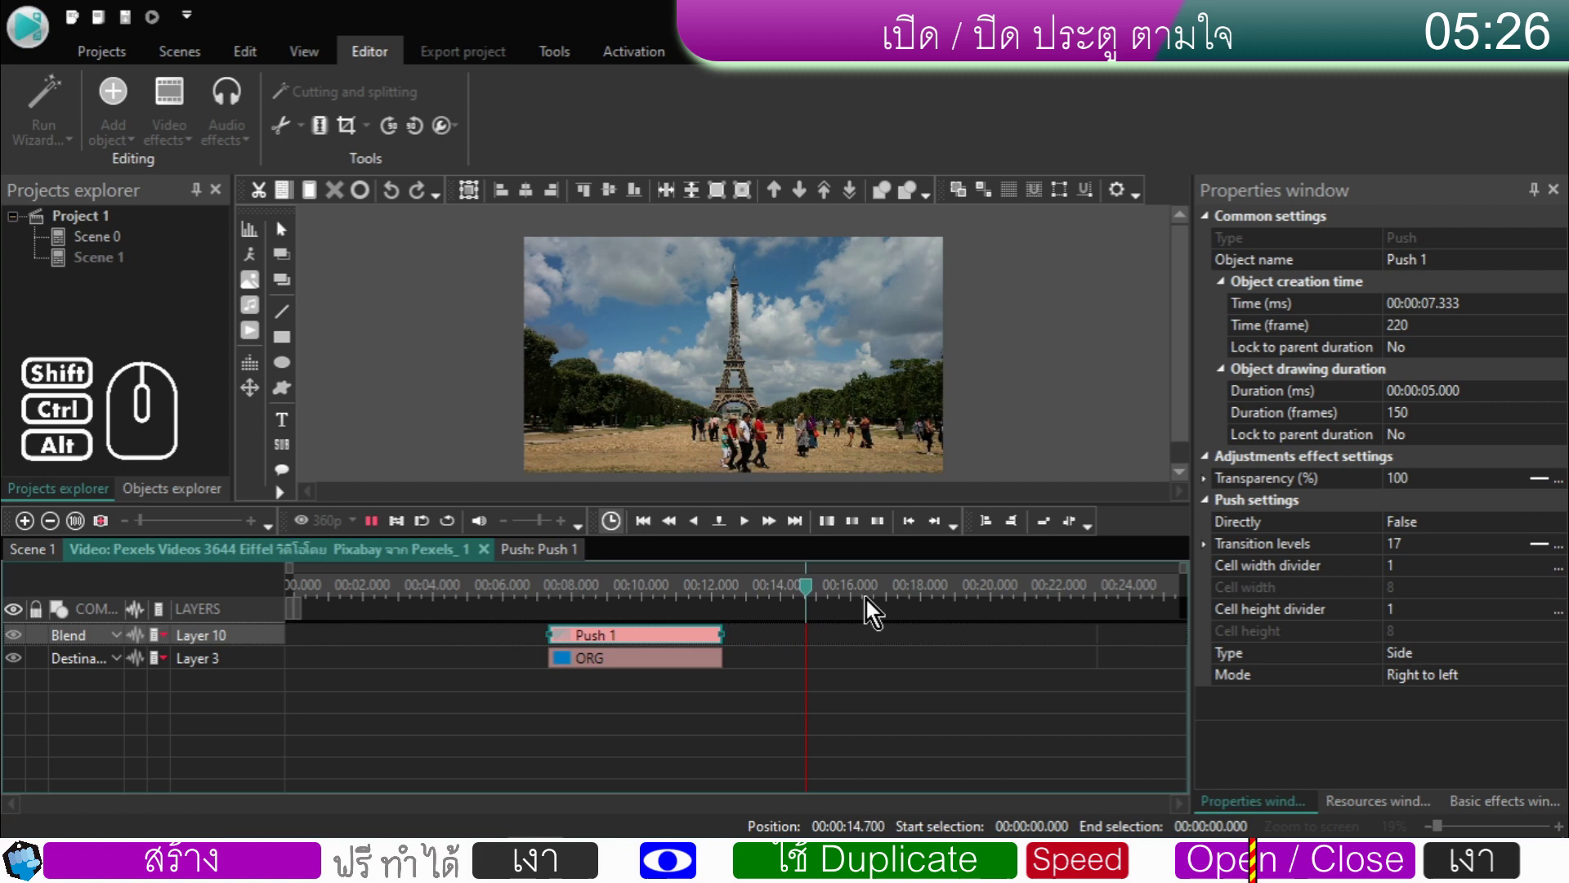
click(380, 528)
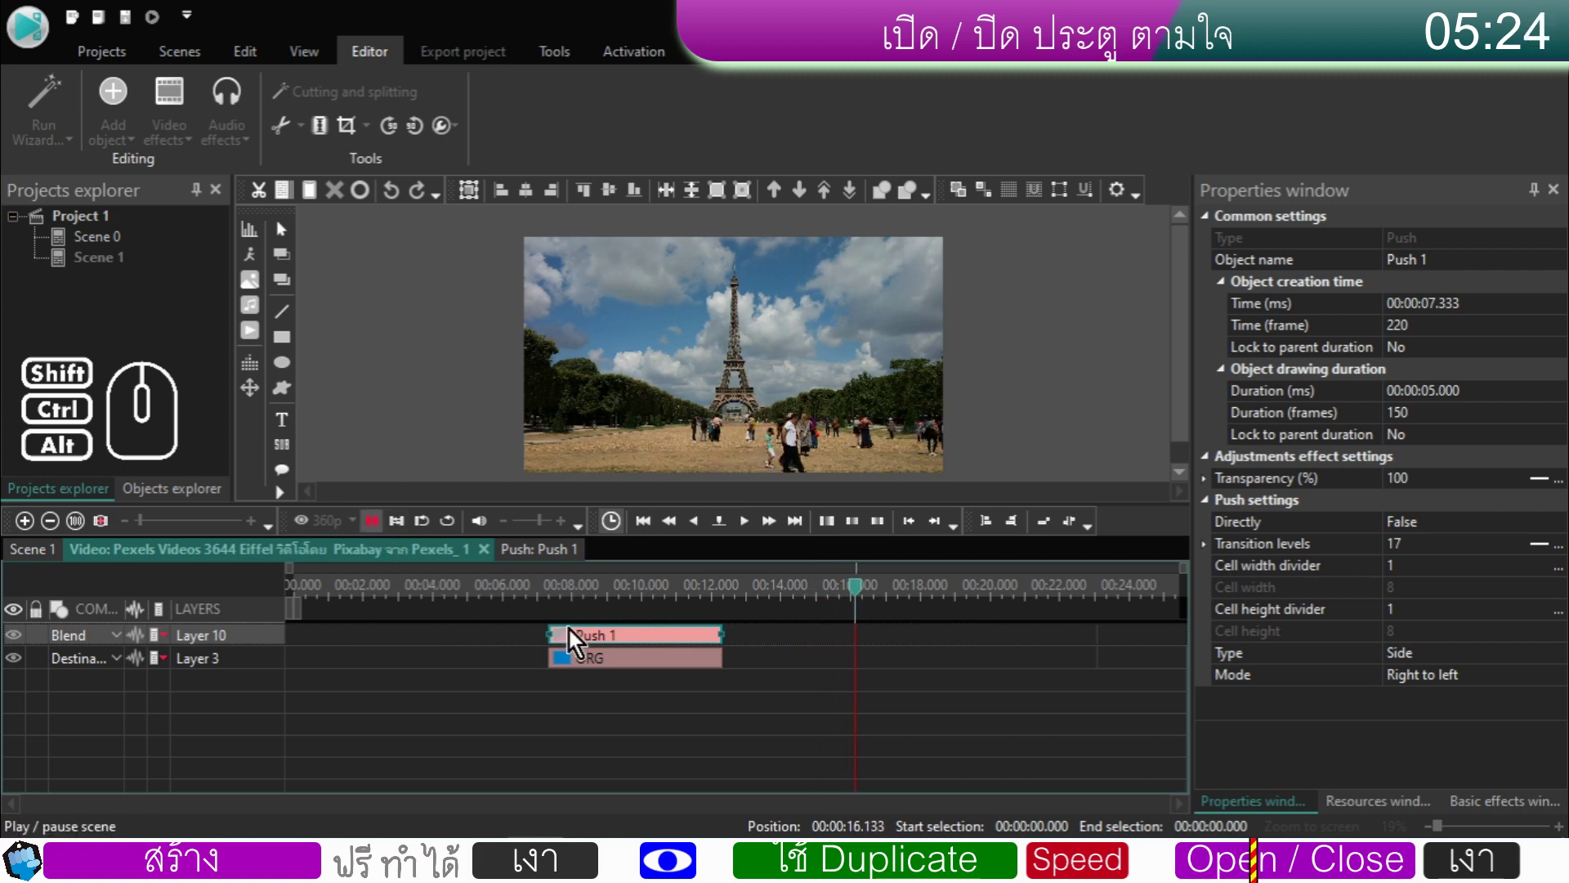
- Step frame by frame through the staircase wipe and check Push 1 and ORG on the timeline
click(549, 603)
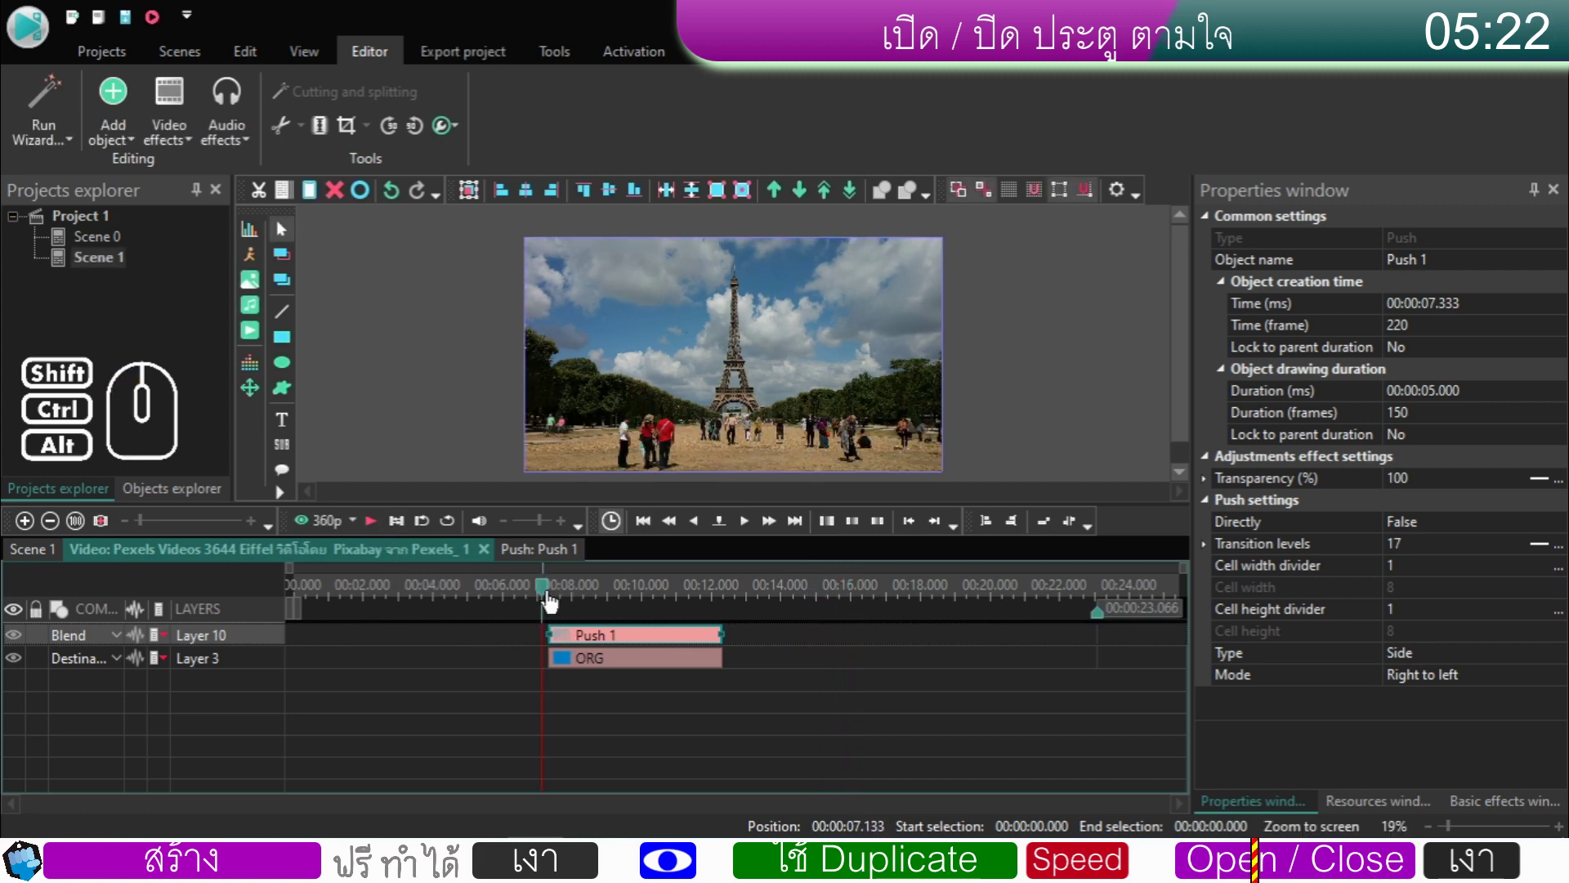
click(565, 599)
click(565, 600)
click(749, 538)
click(749, 538)
click(749, 537)
click(749, 537)
double_click(749, 538)
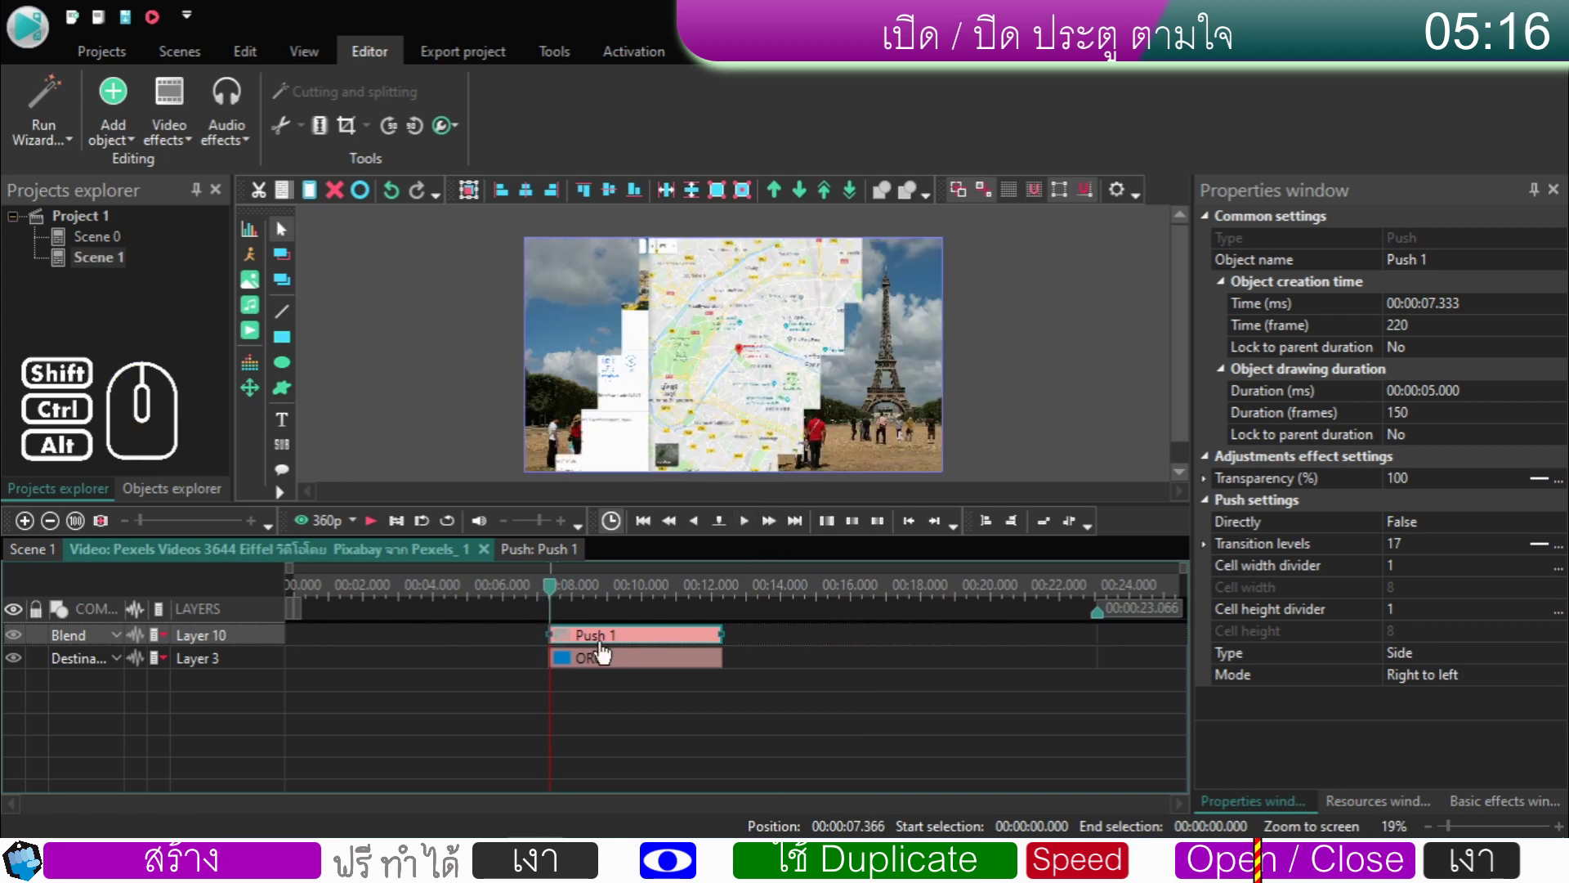
click(577, 648)
click(523, 640)
click(597, 643)
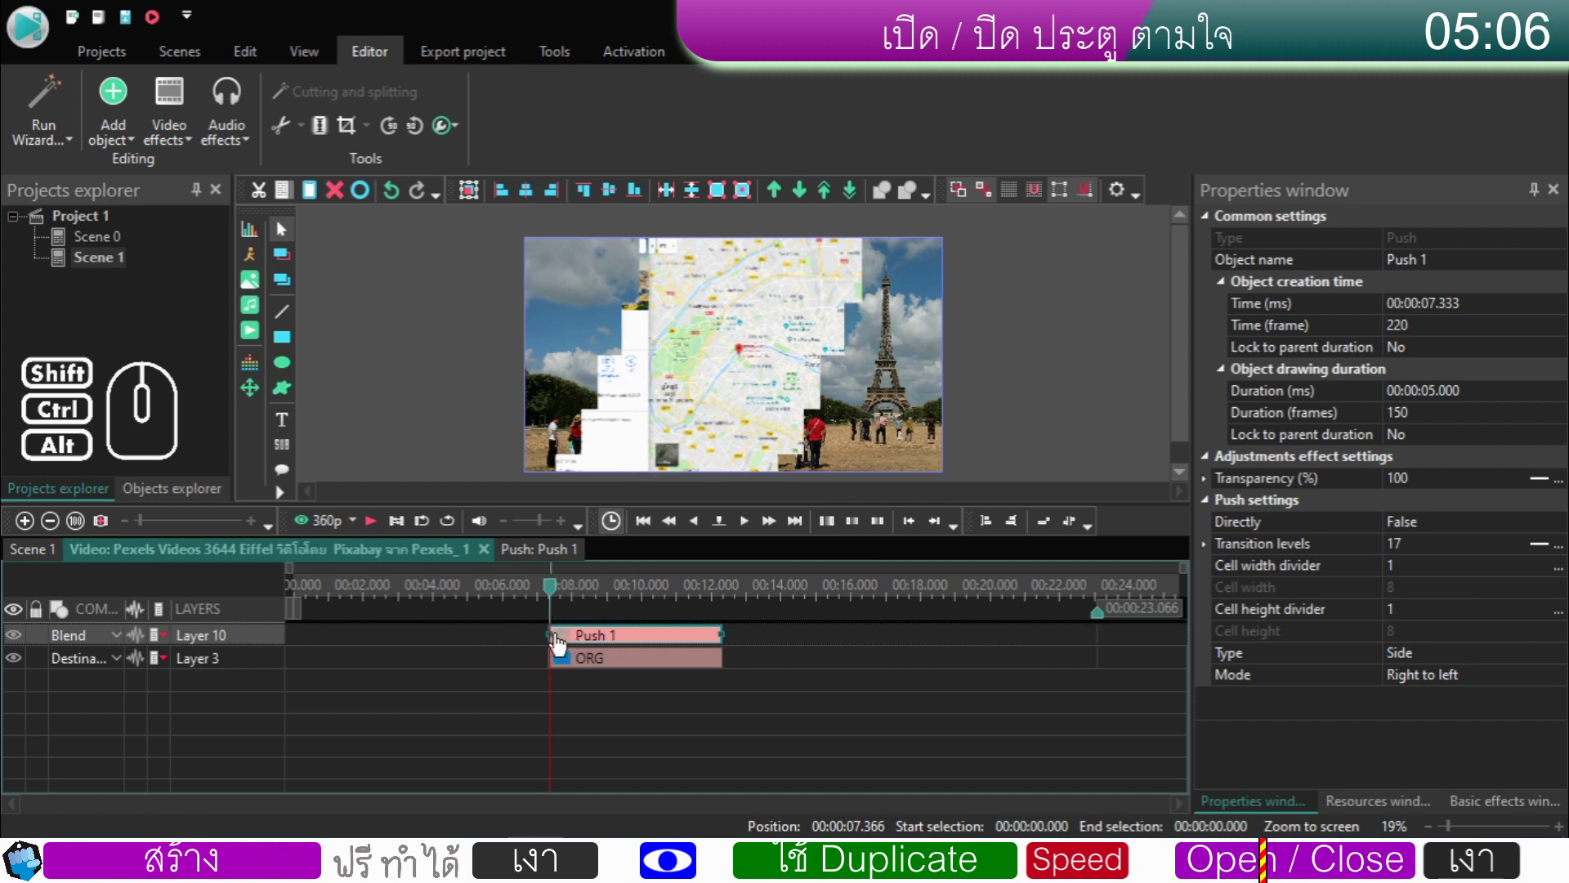
click(776, 640)
click(628, 642)
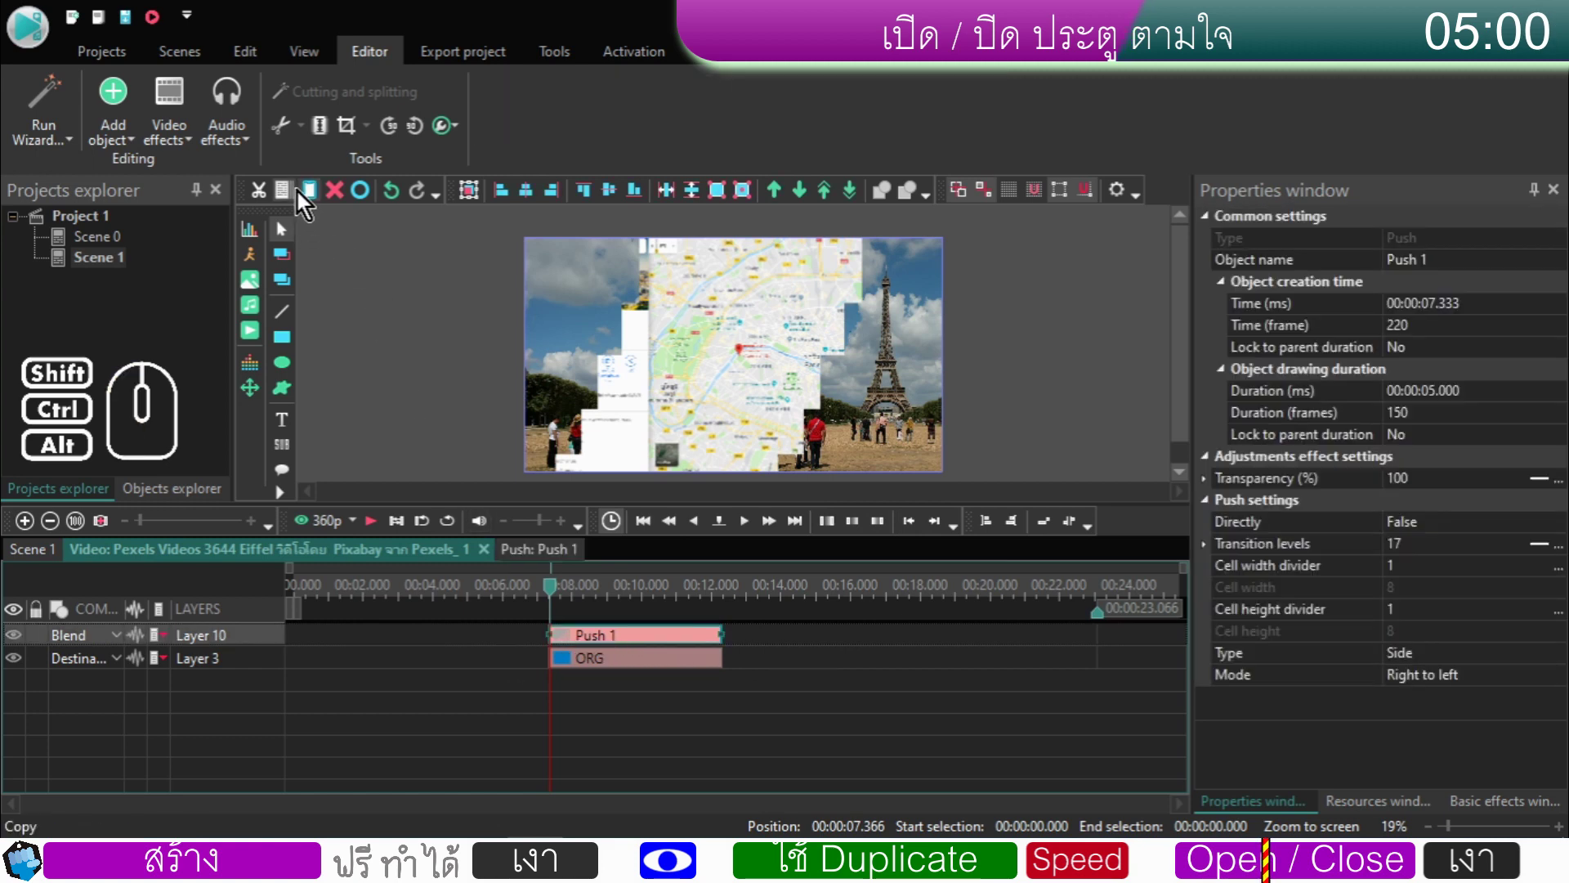
- Duplicate Push 1, shorten the copy to 1 s and place it right before Push 1
click(286, 197)
click(309, 198)
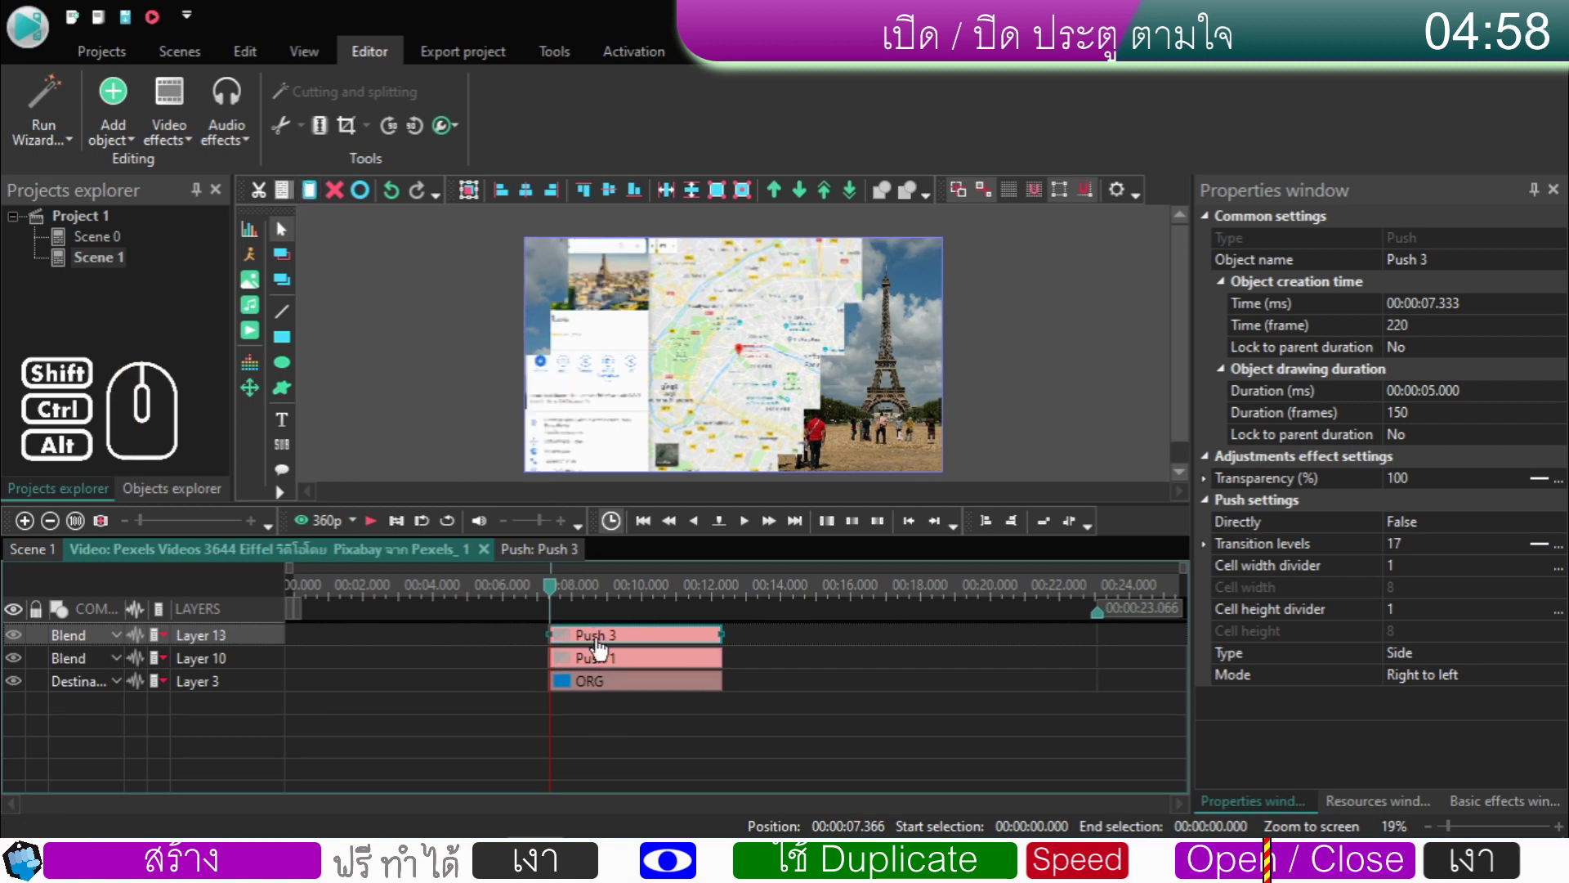
drag(639, 645, 524, 639)
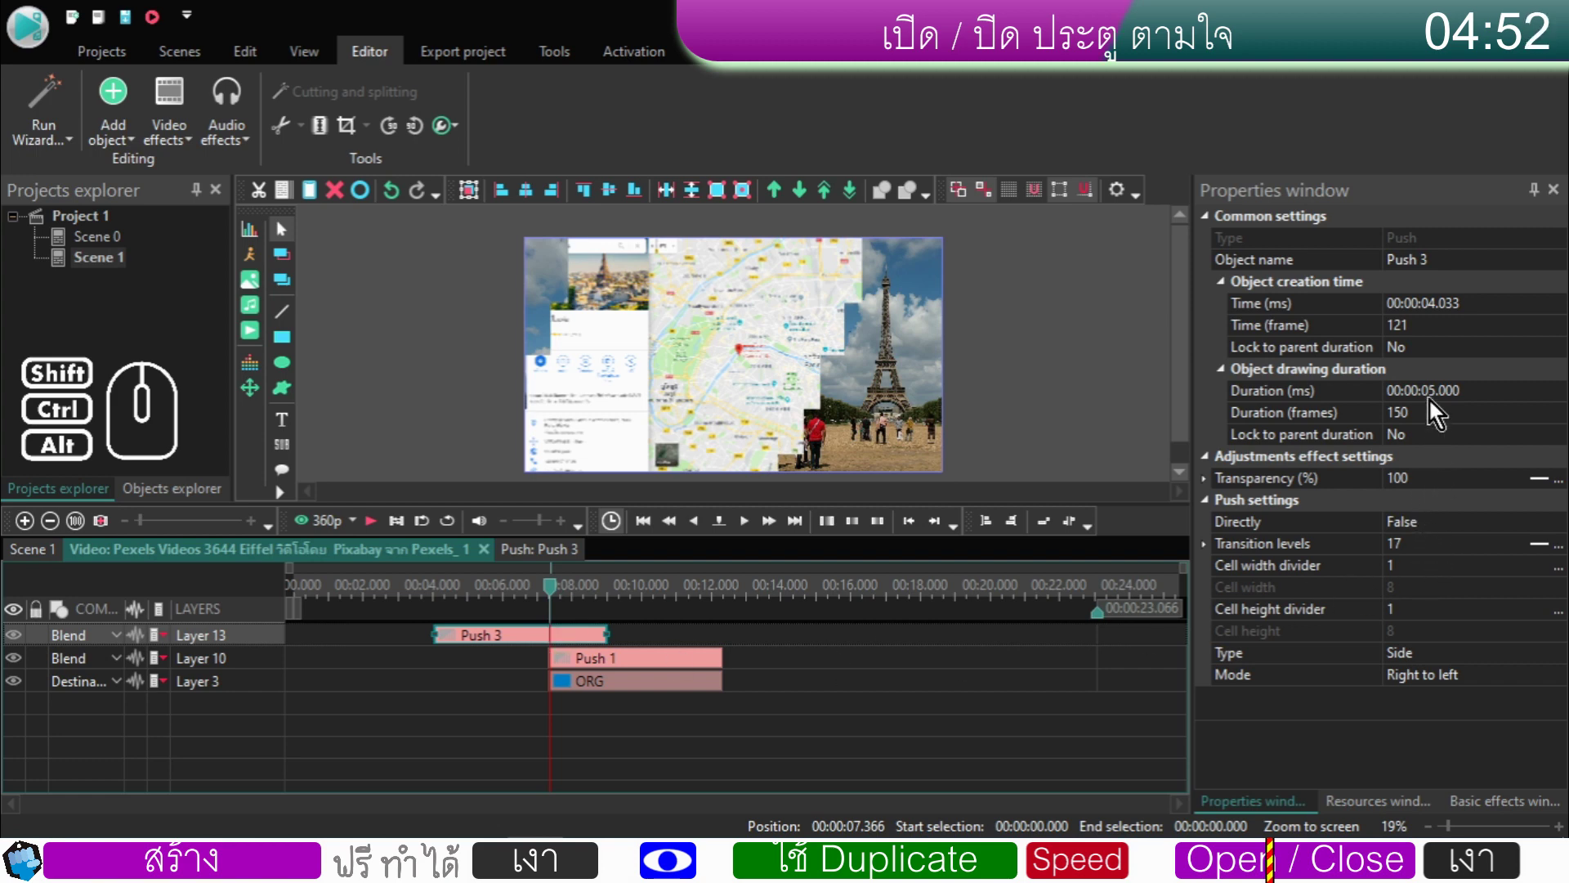
drag(1434, 402, 1468, 411)
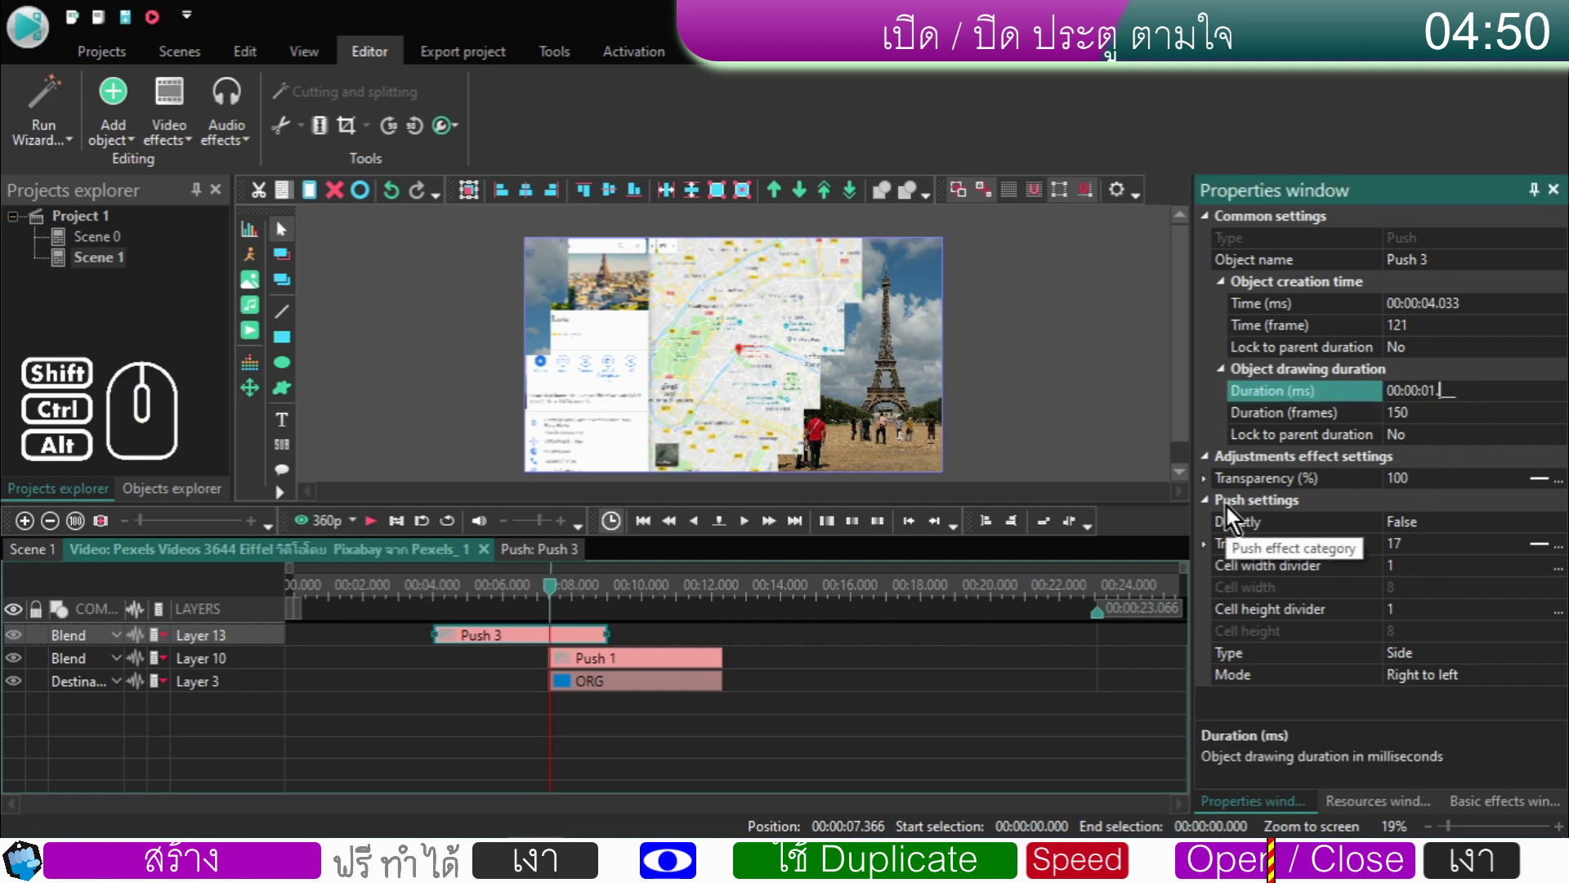
drag(457, 642, 545, 670)
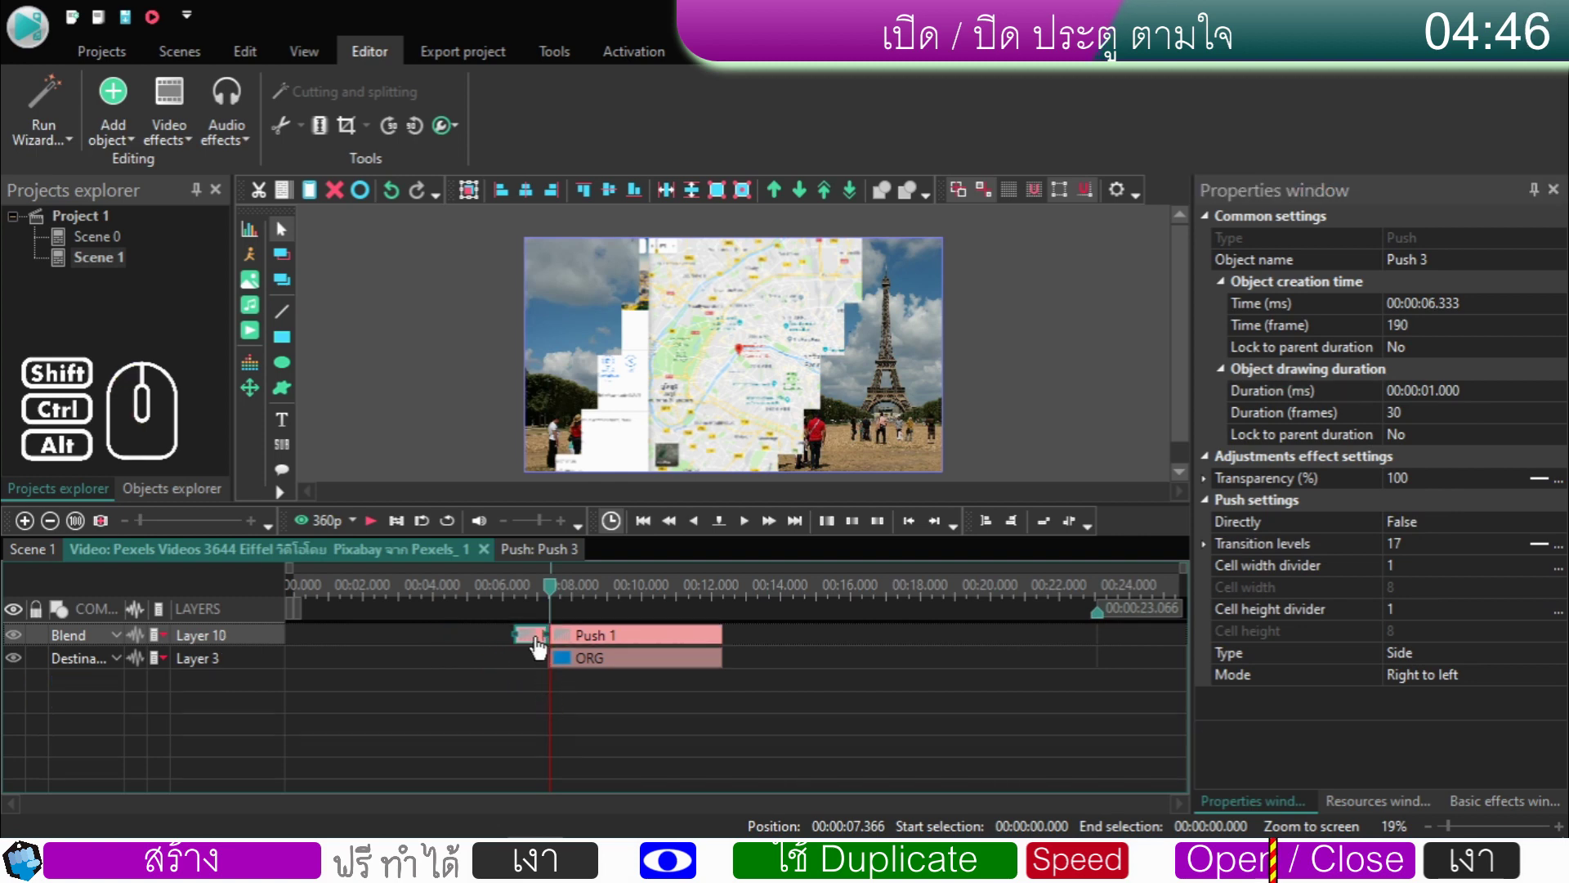
- Duplicate the short push again and place the copy right after Push 1
click(287, 198)
click(318, 199)
drag(530, 643, 733, 656)
click(540, 597)
click(537, 648)
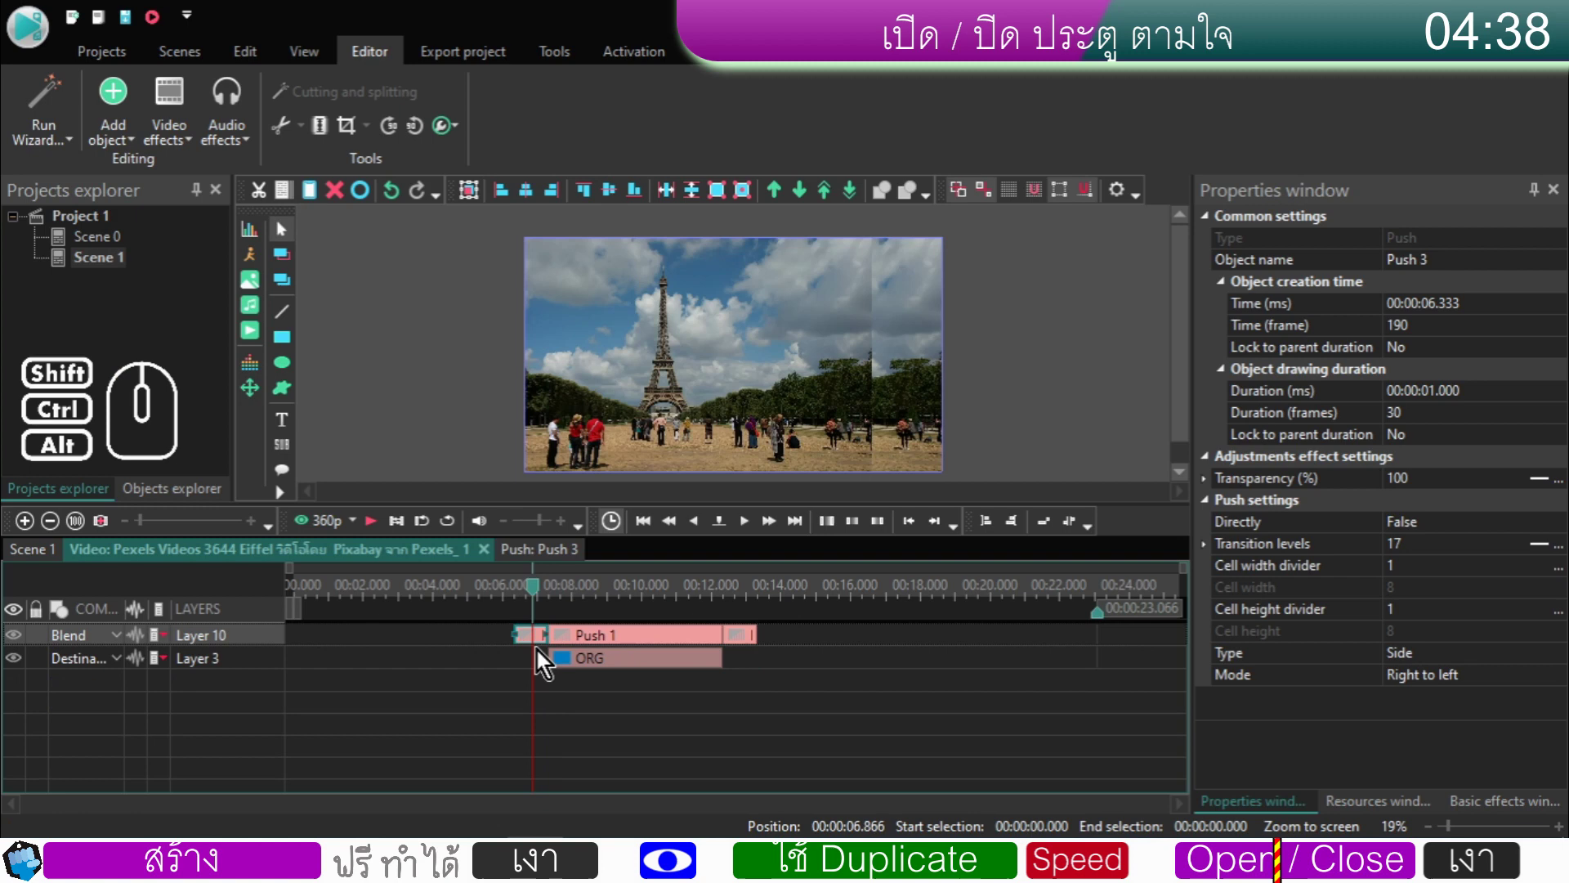
- Set Push 3's Transition levels to 0; 17 and Push 4's to 17; 0
click(577, 639)
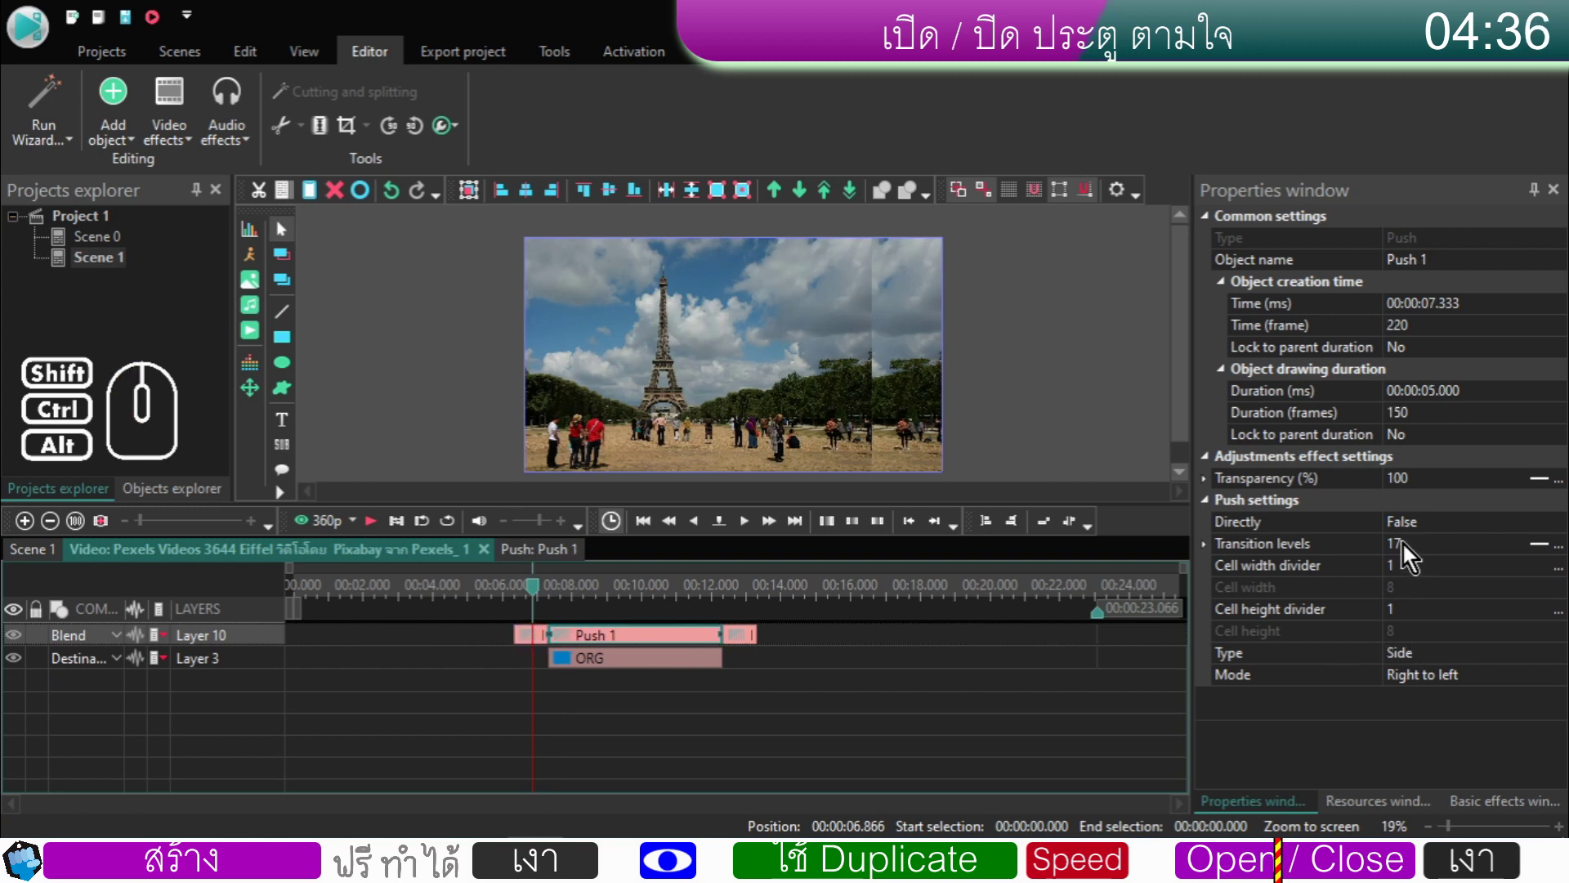
click(544, 645)
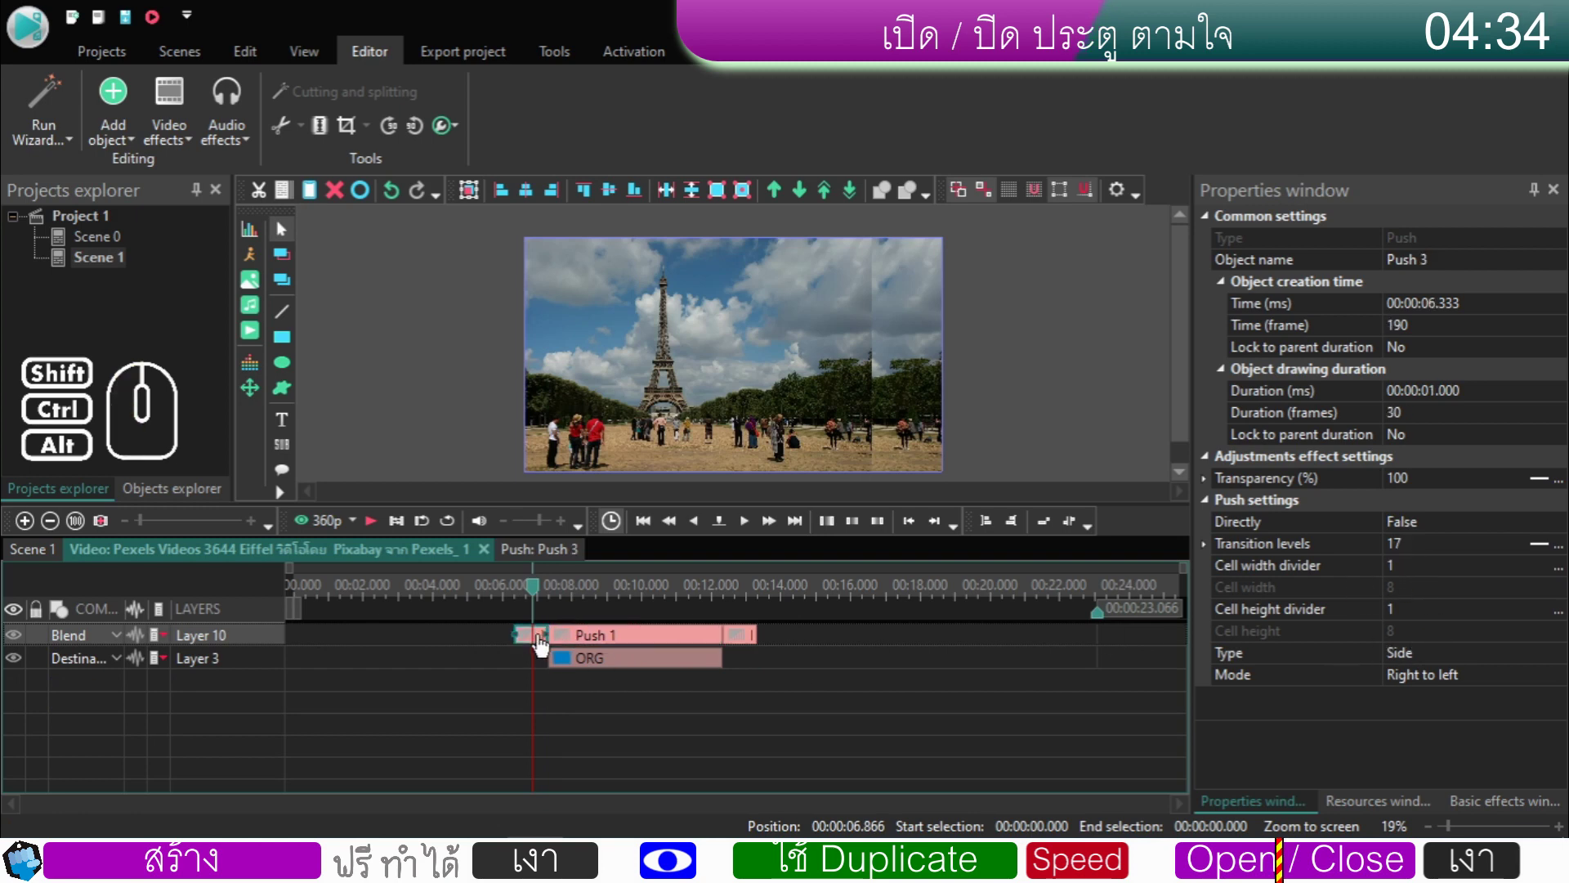
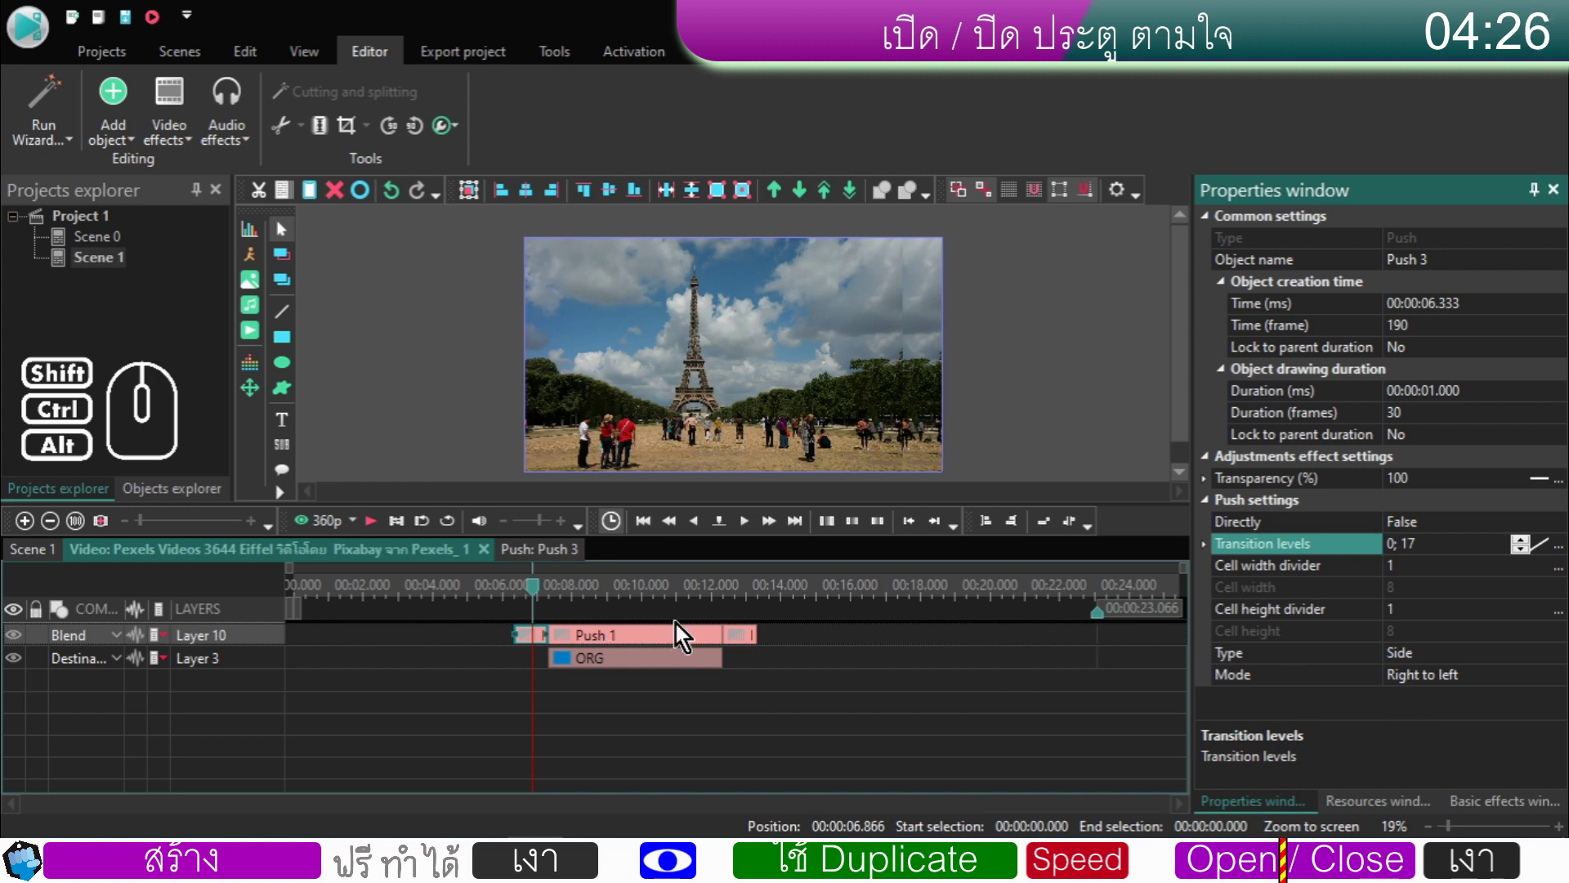
click(750, 603)
click(751, 649)
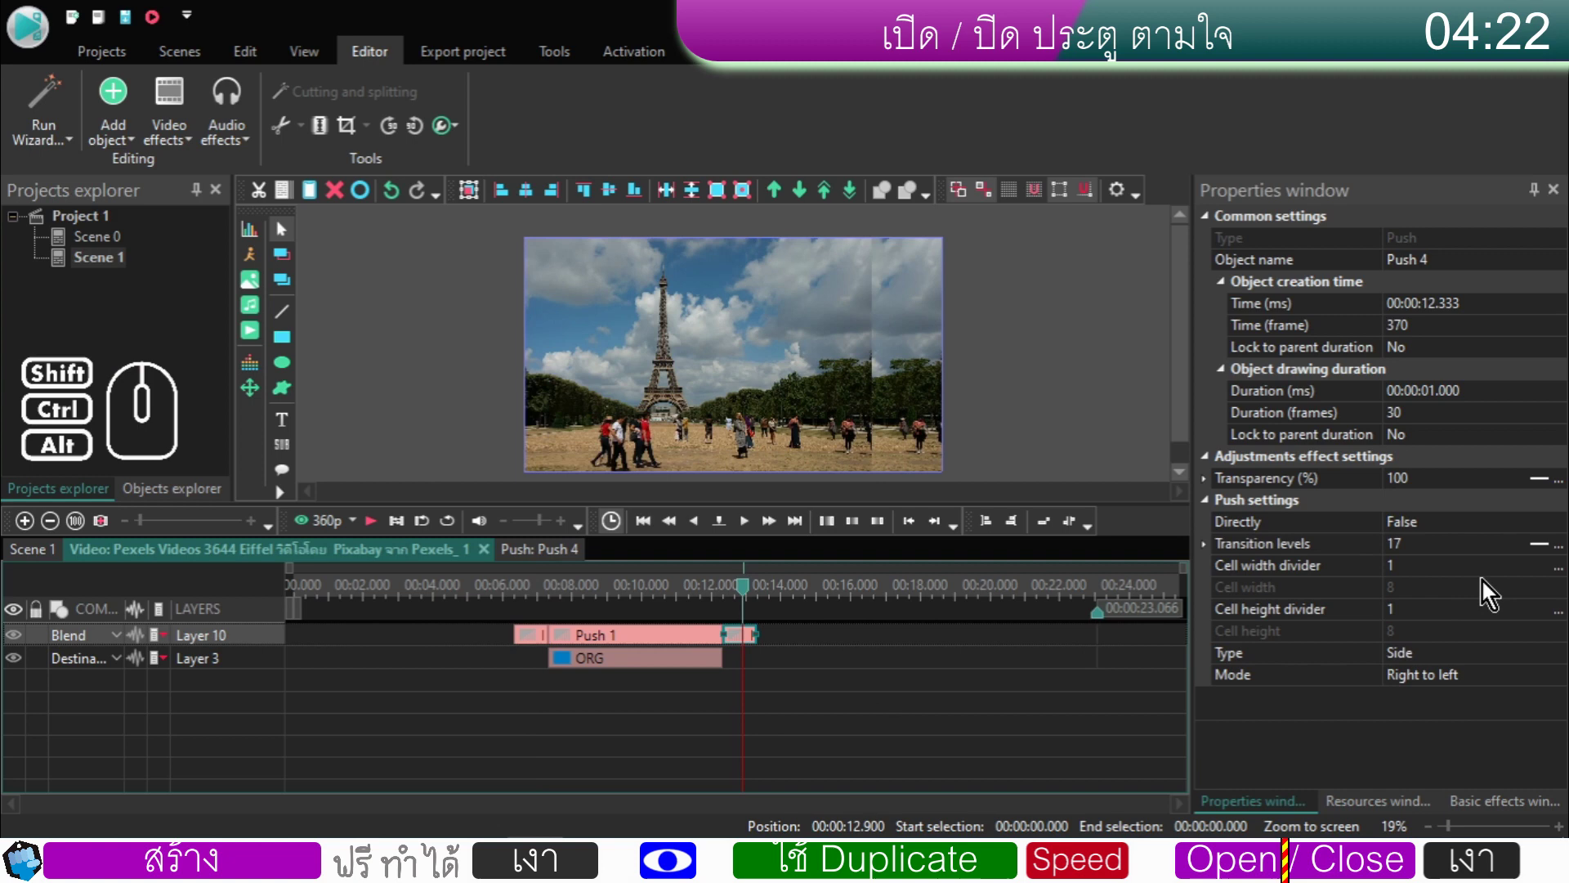
click(1425, 553)
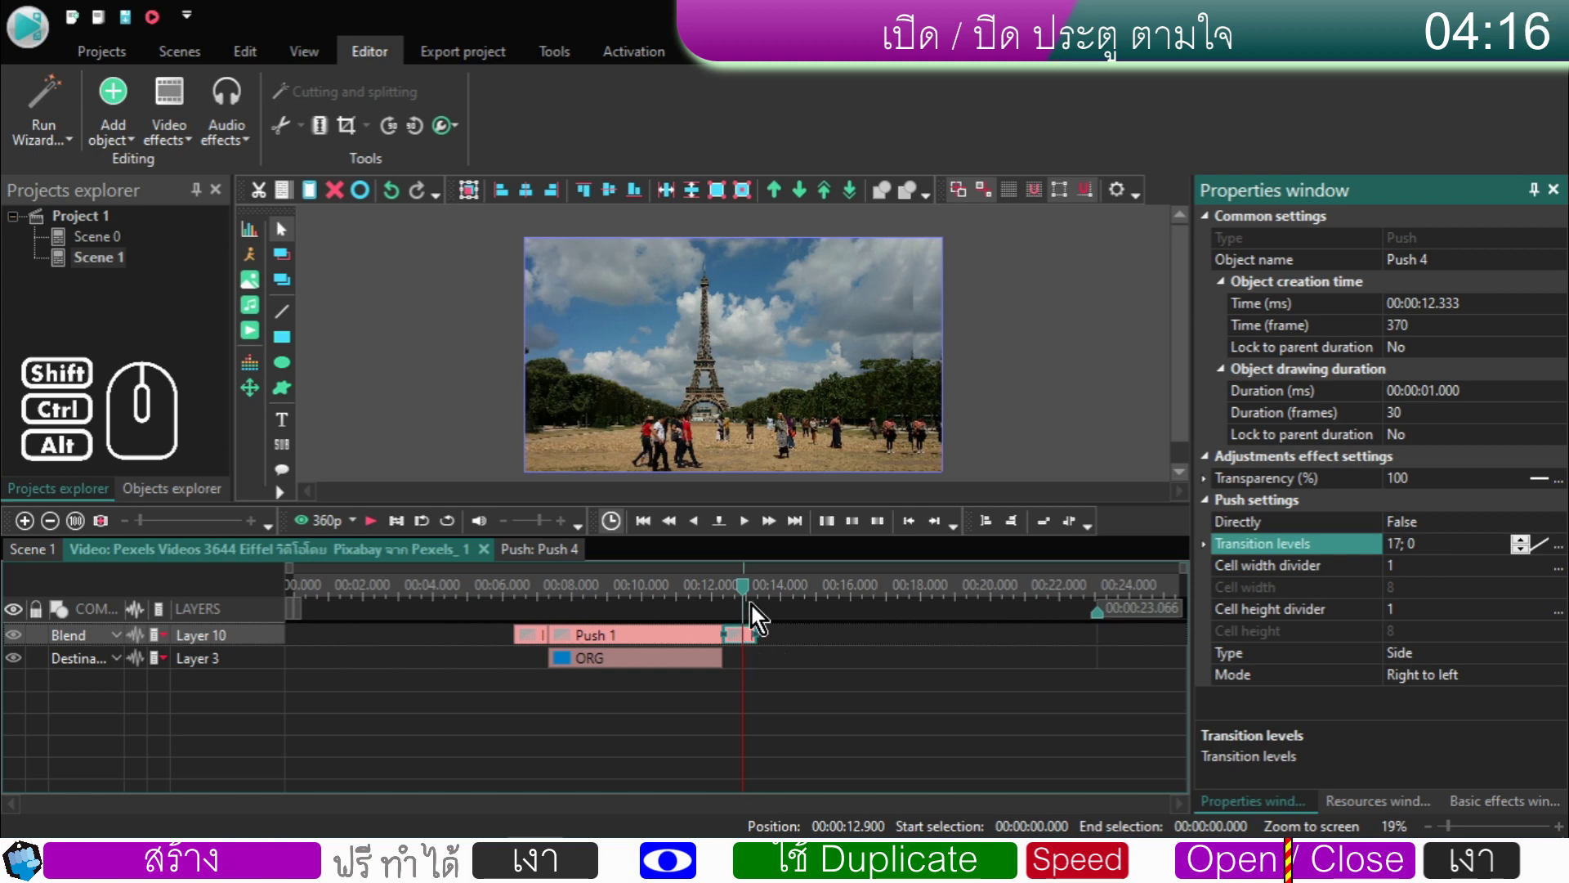
drag(749, 598, 681, 603)
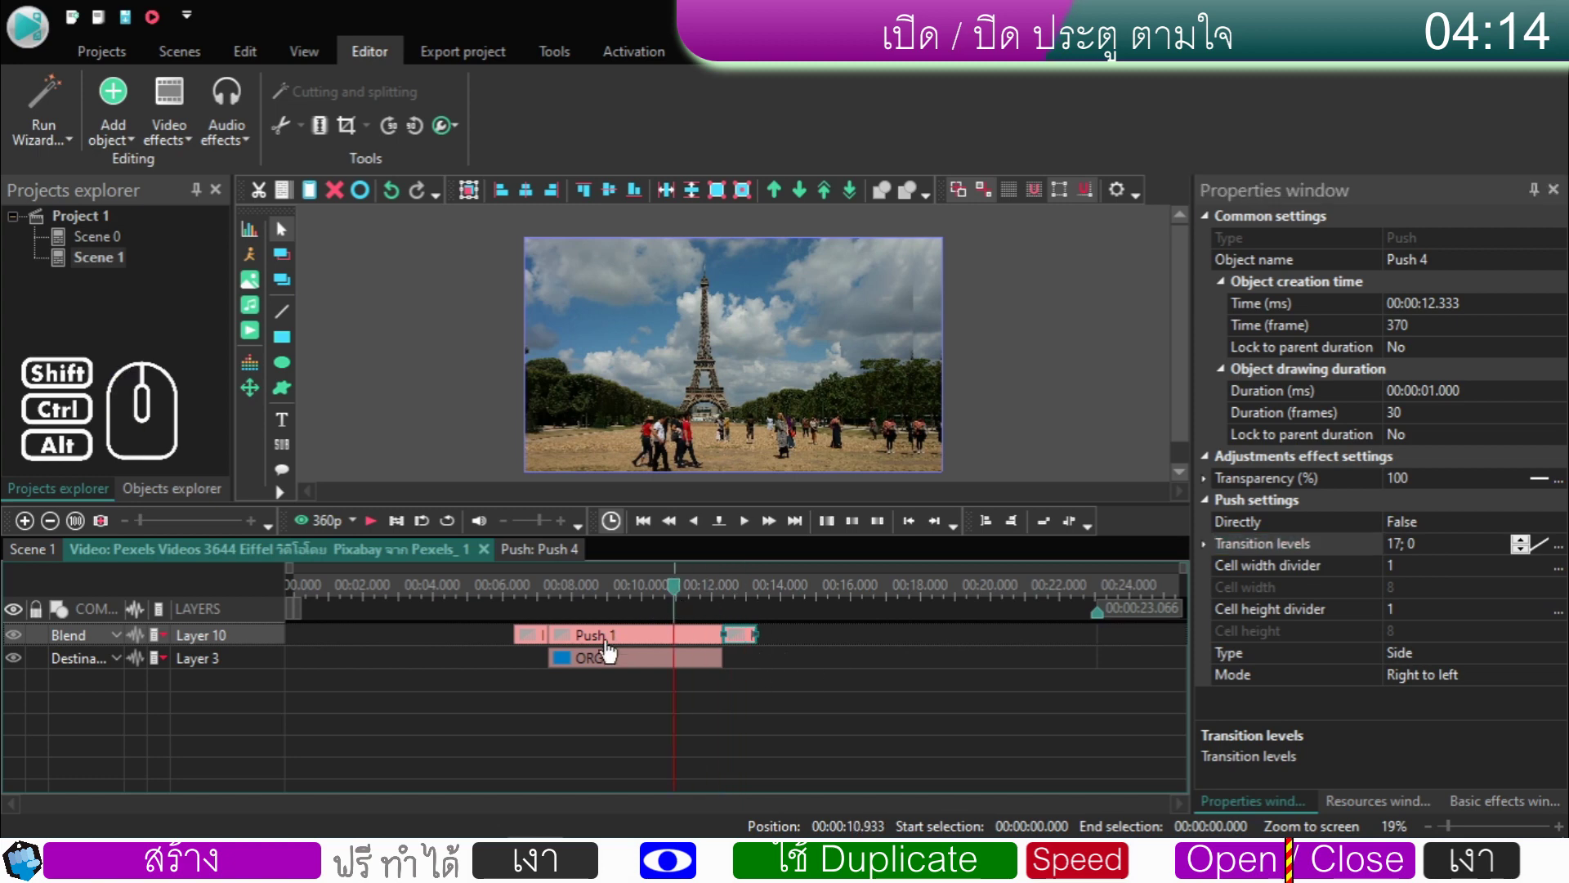
- Stretch ORG to start at 6.333 s for 7 s, then inspect its Rectangles 32–36 inside
click(585, 667)
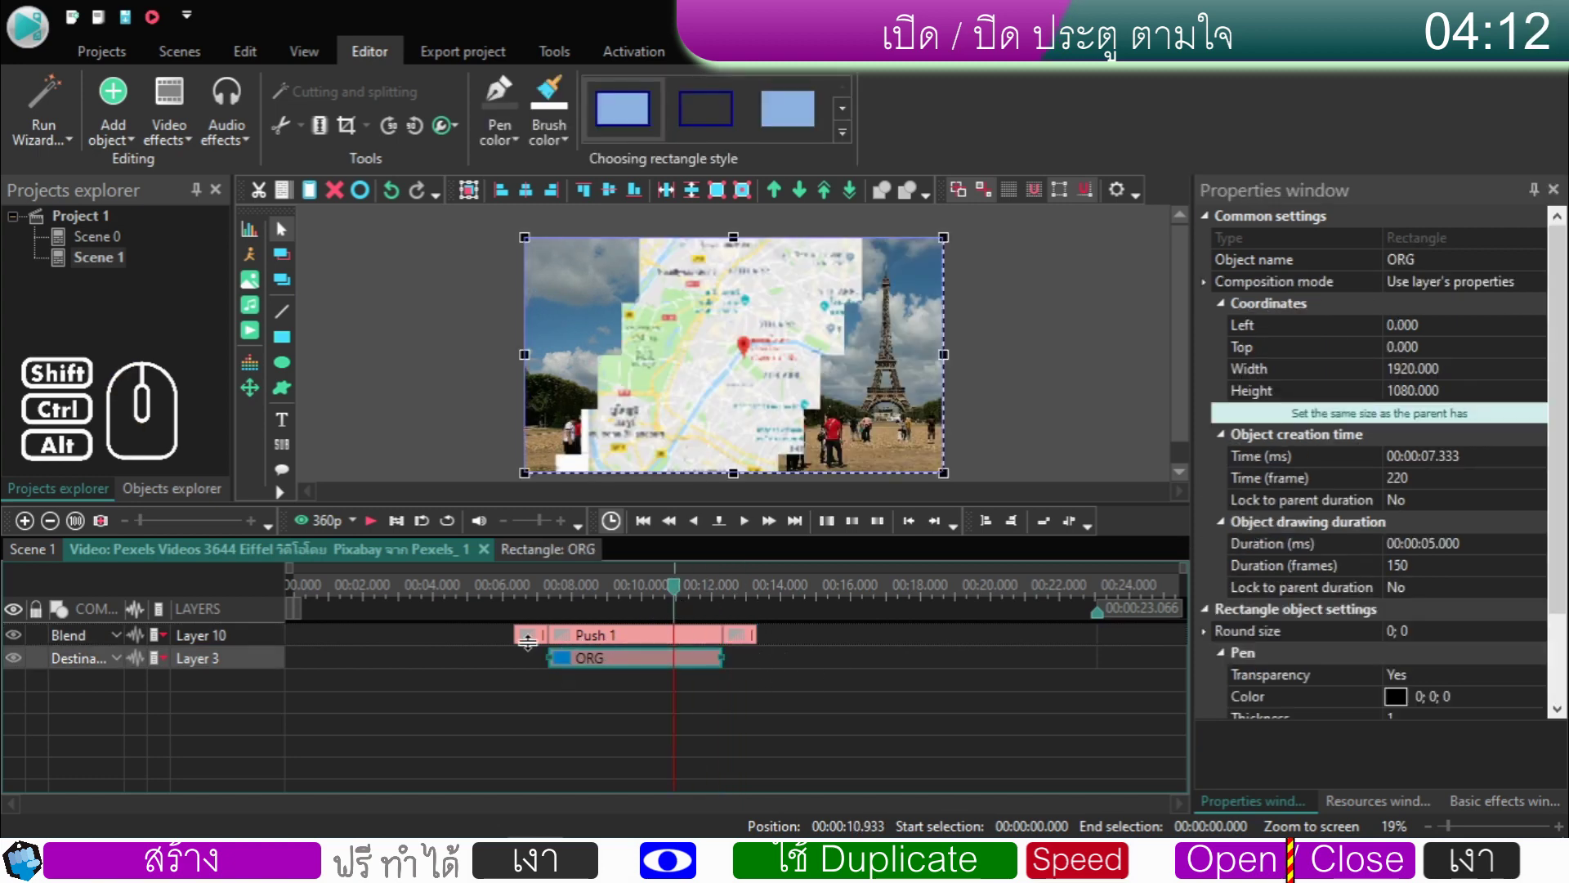
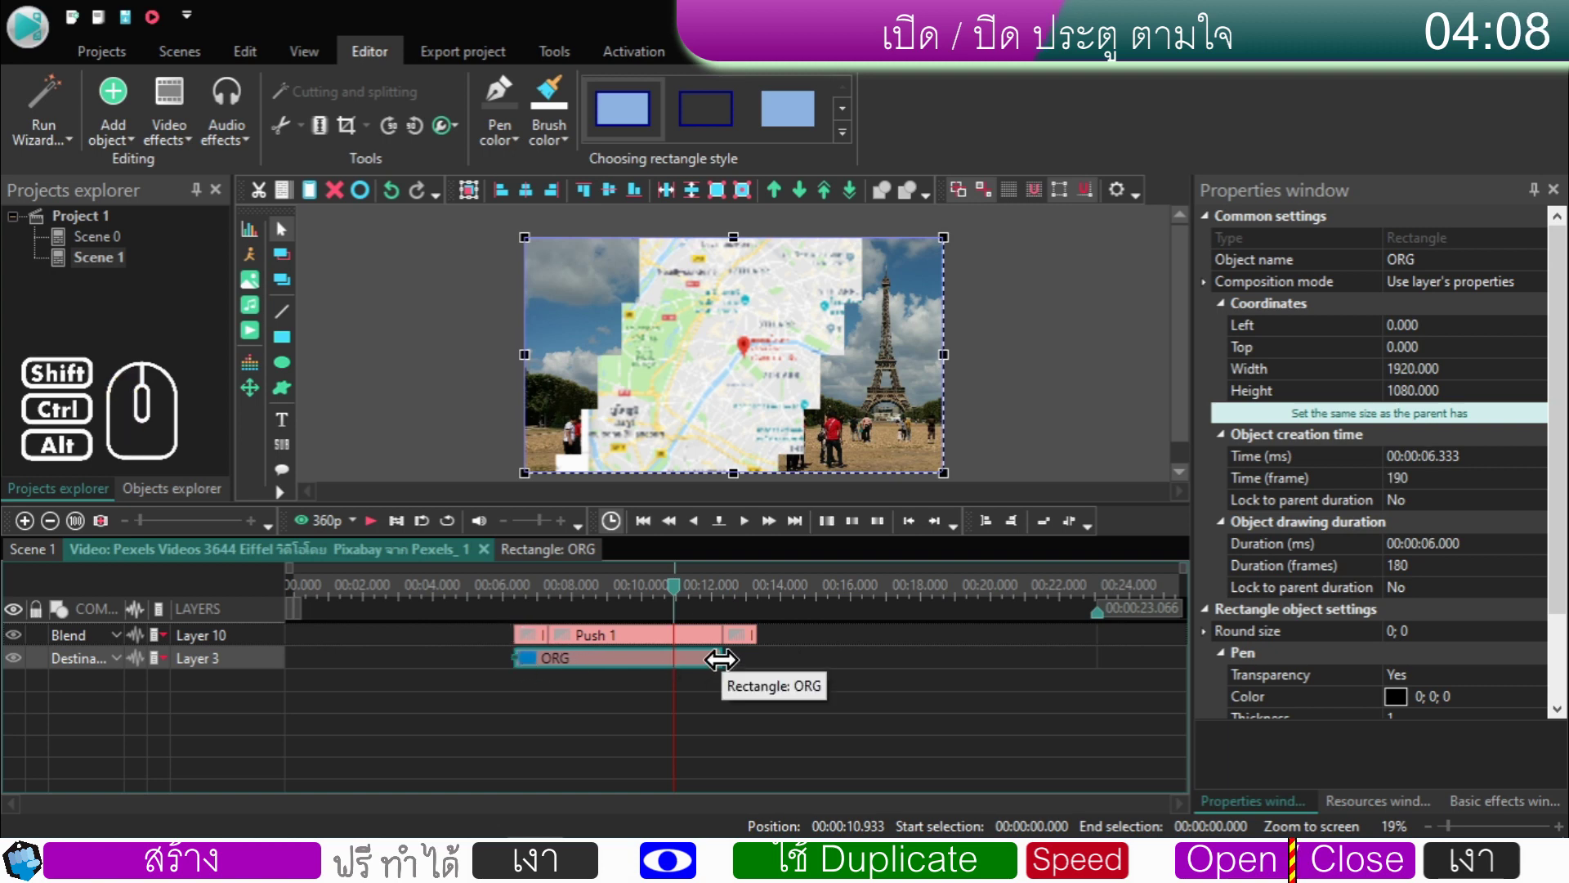
drag(728, 670, 743, 671)
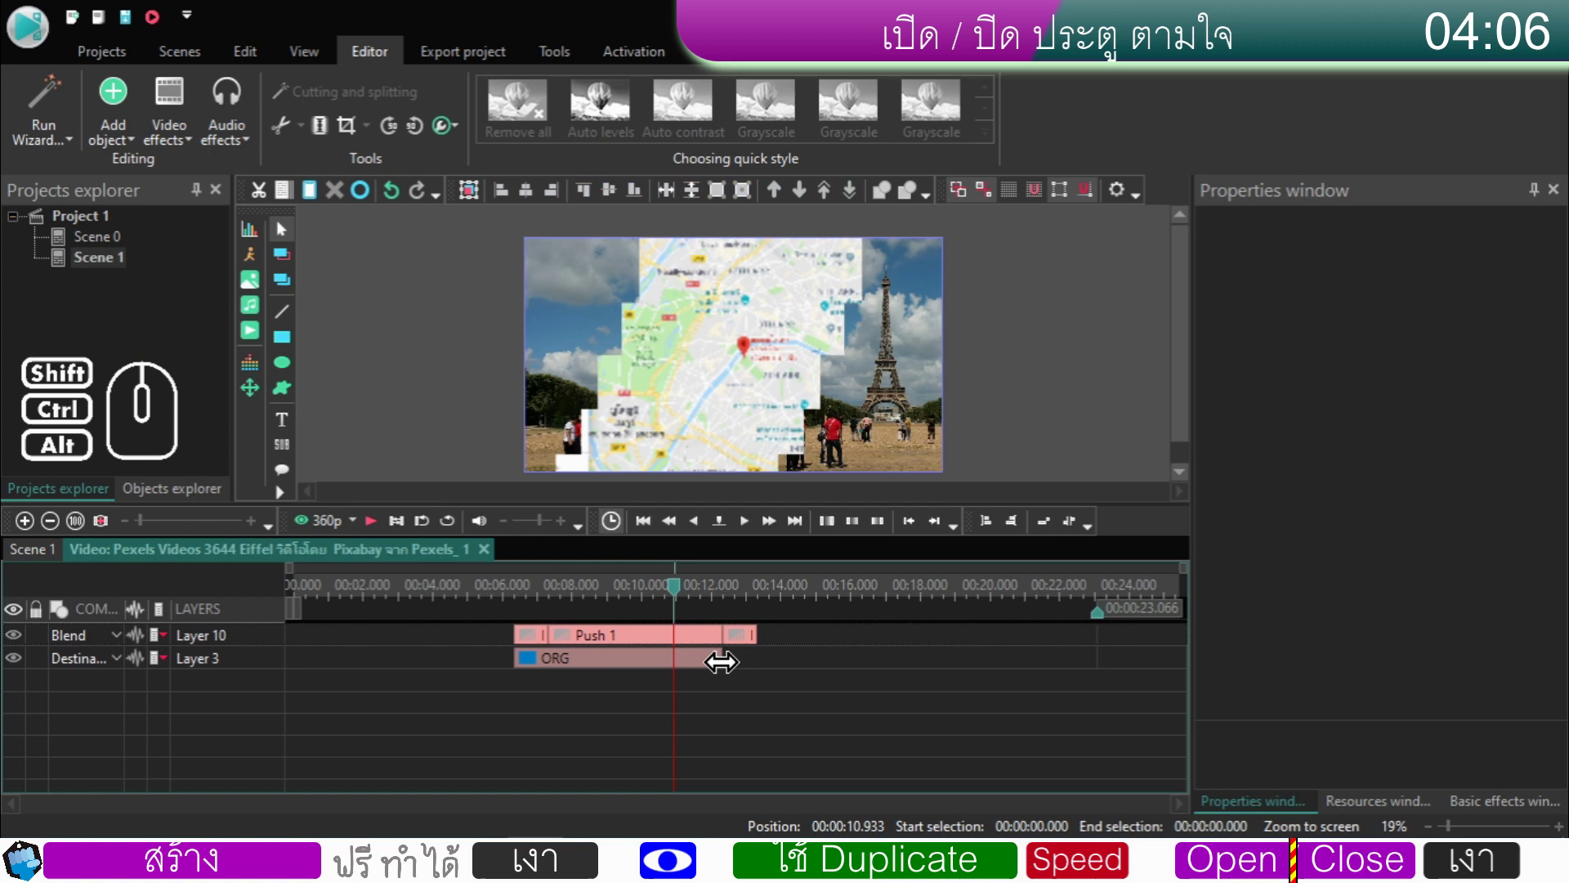
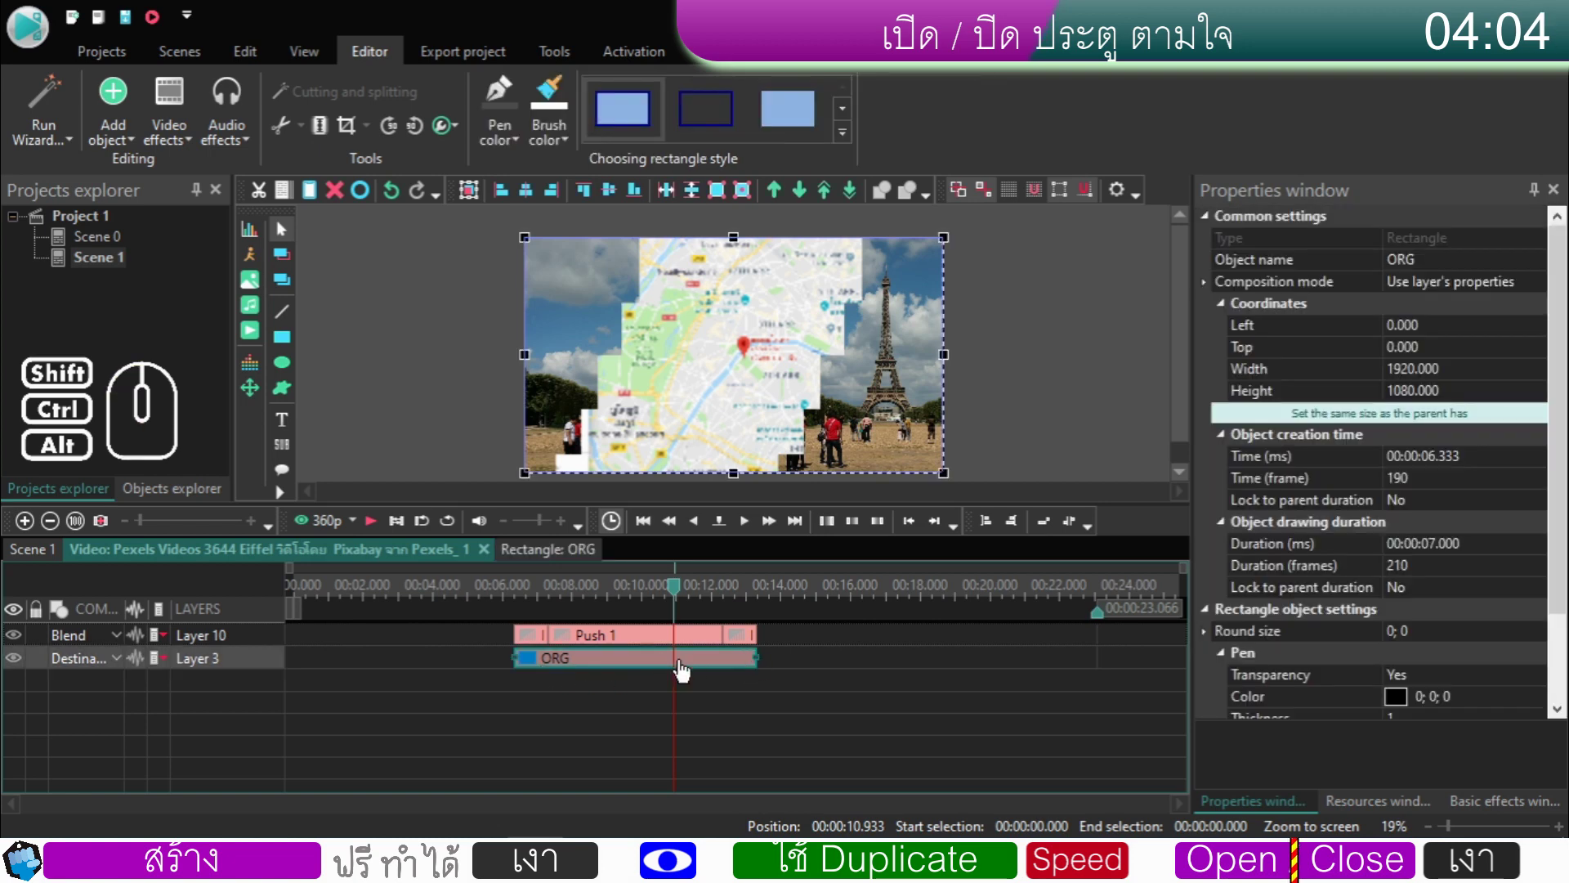
double_click(668, 671)
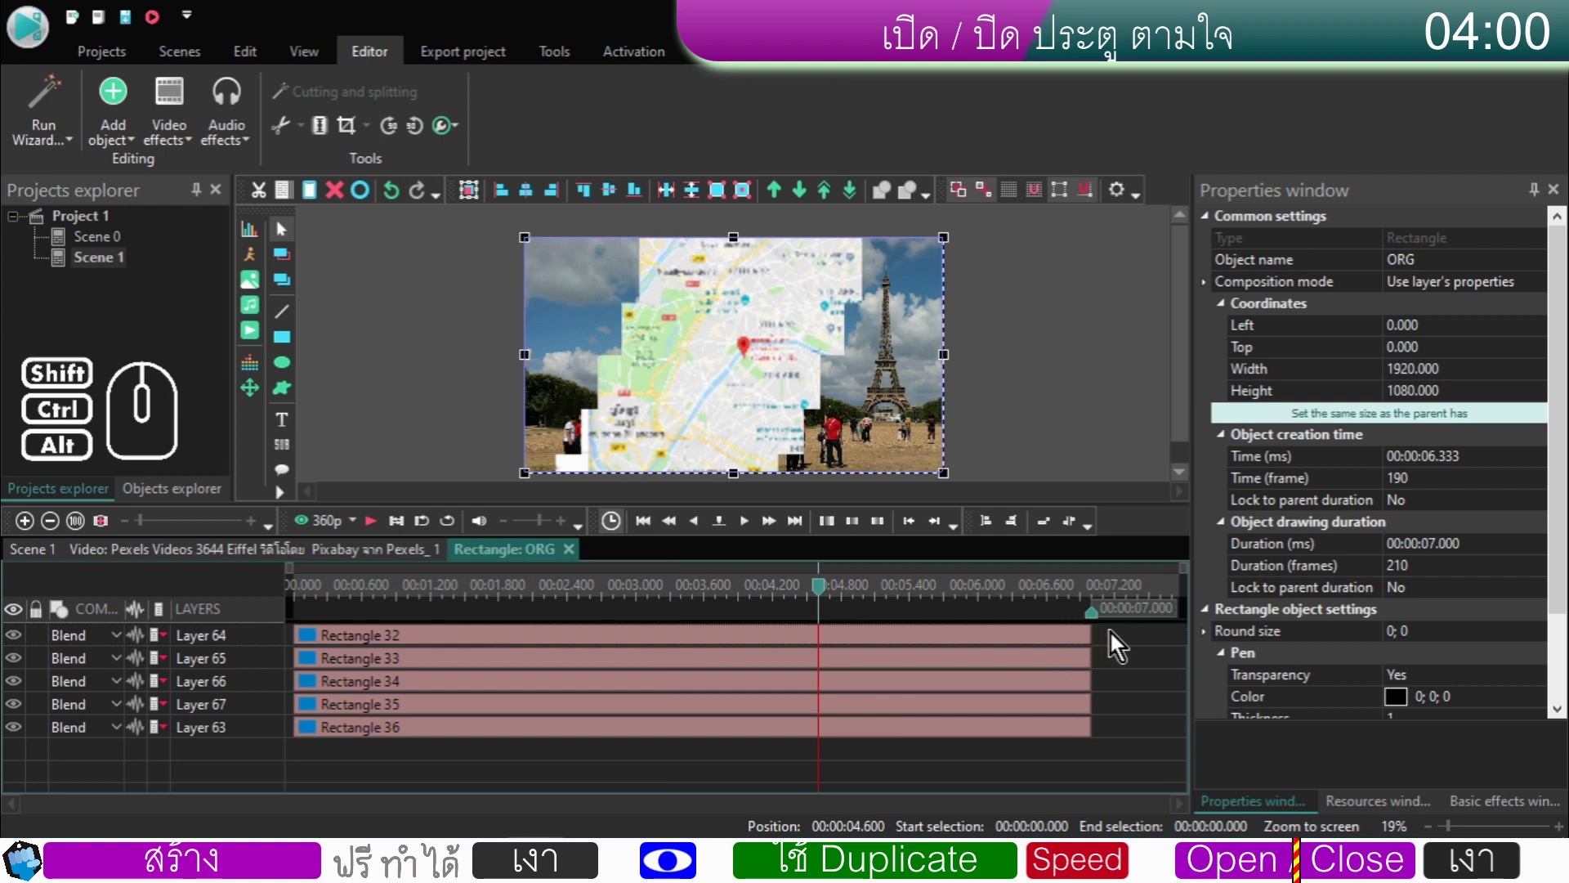
click(1083, 649)
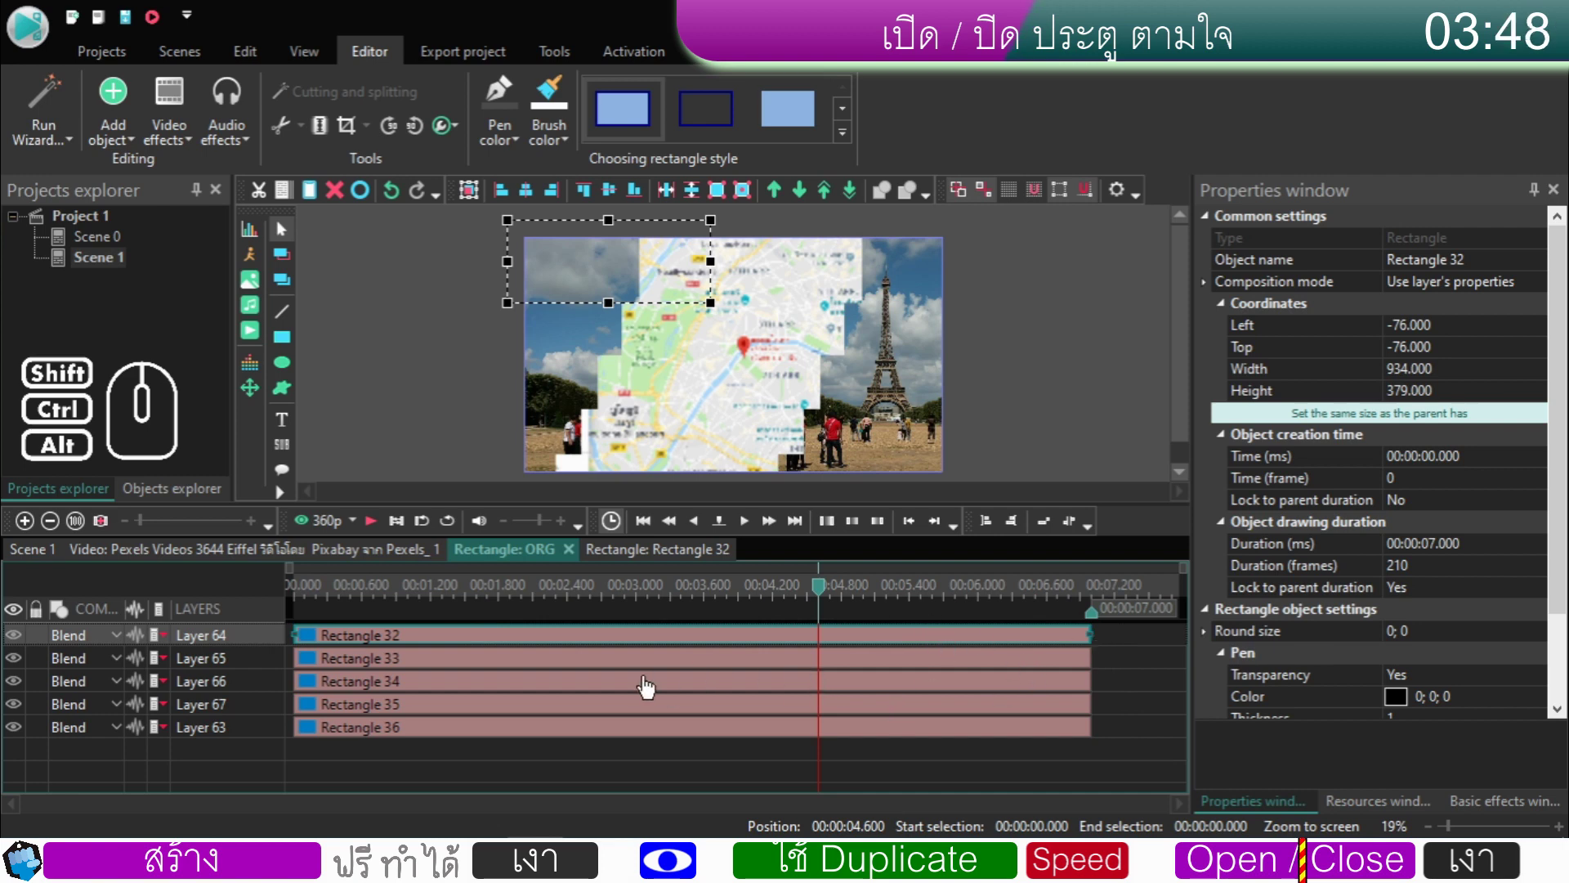
click(425, 663)
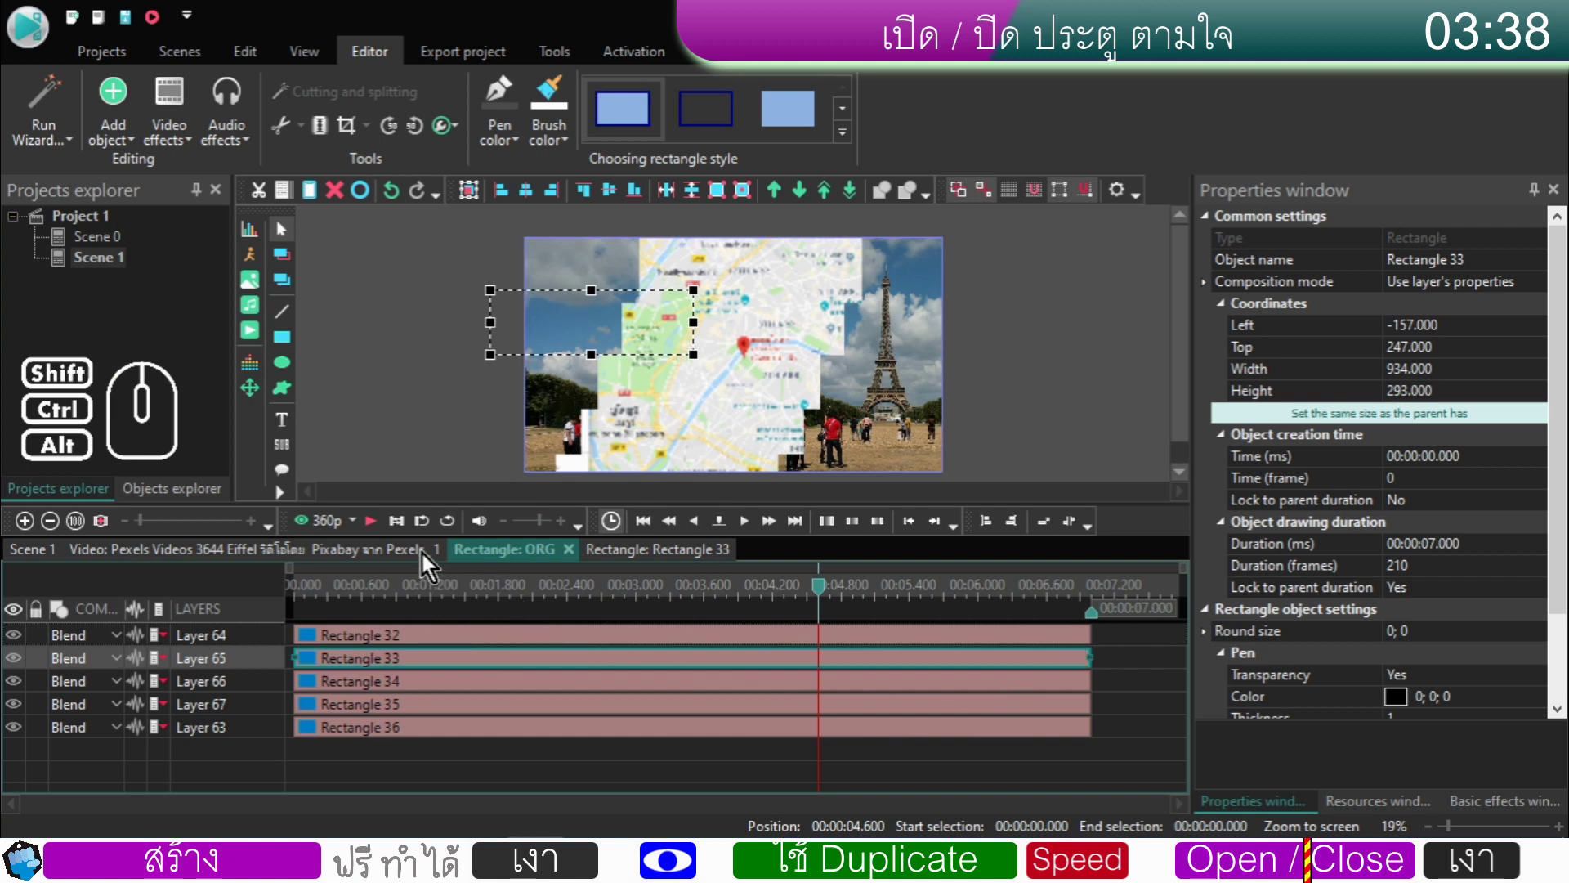
- Return to the Eiffel clip timeline and play the wipe from just before the opening push
click(427, 558)
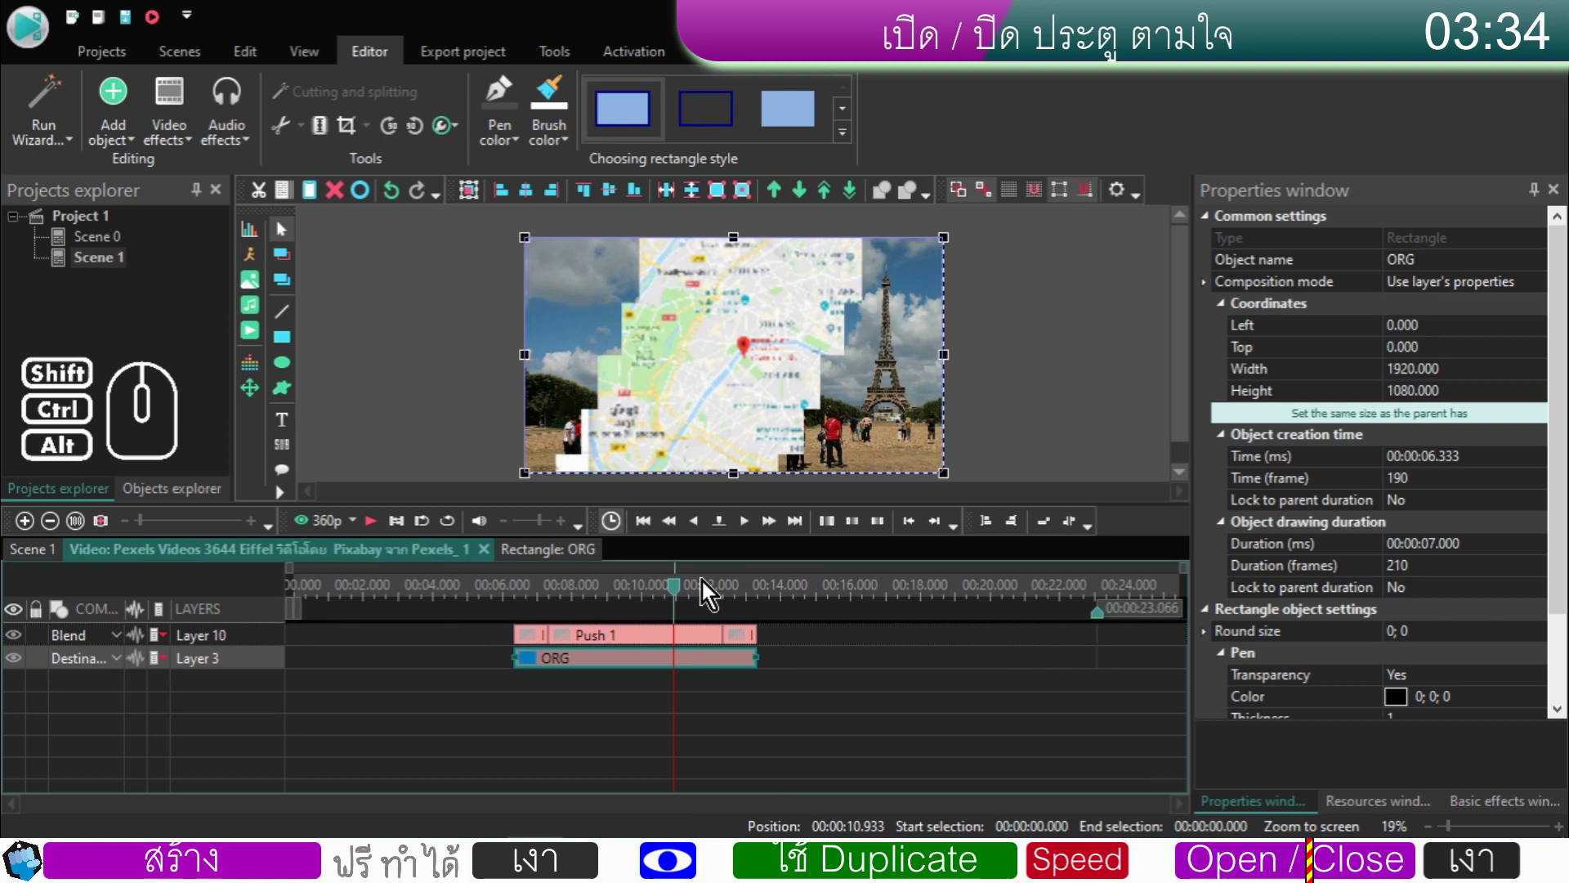
drag(678, 595, 495, 600)
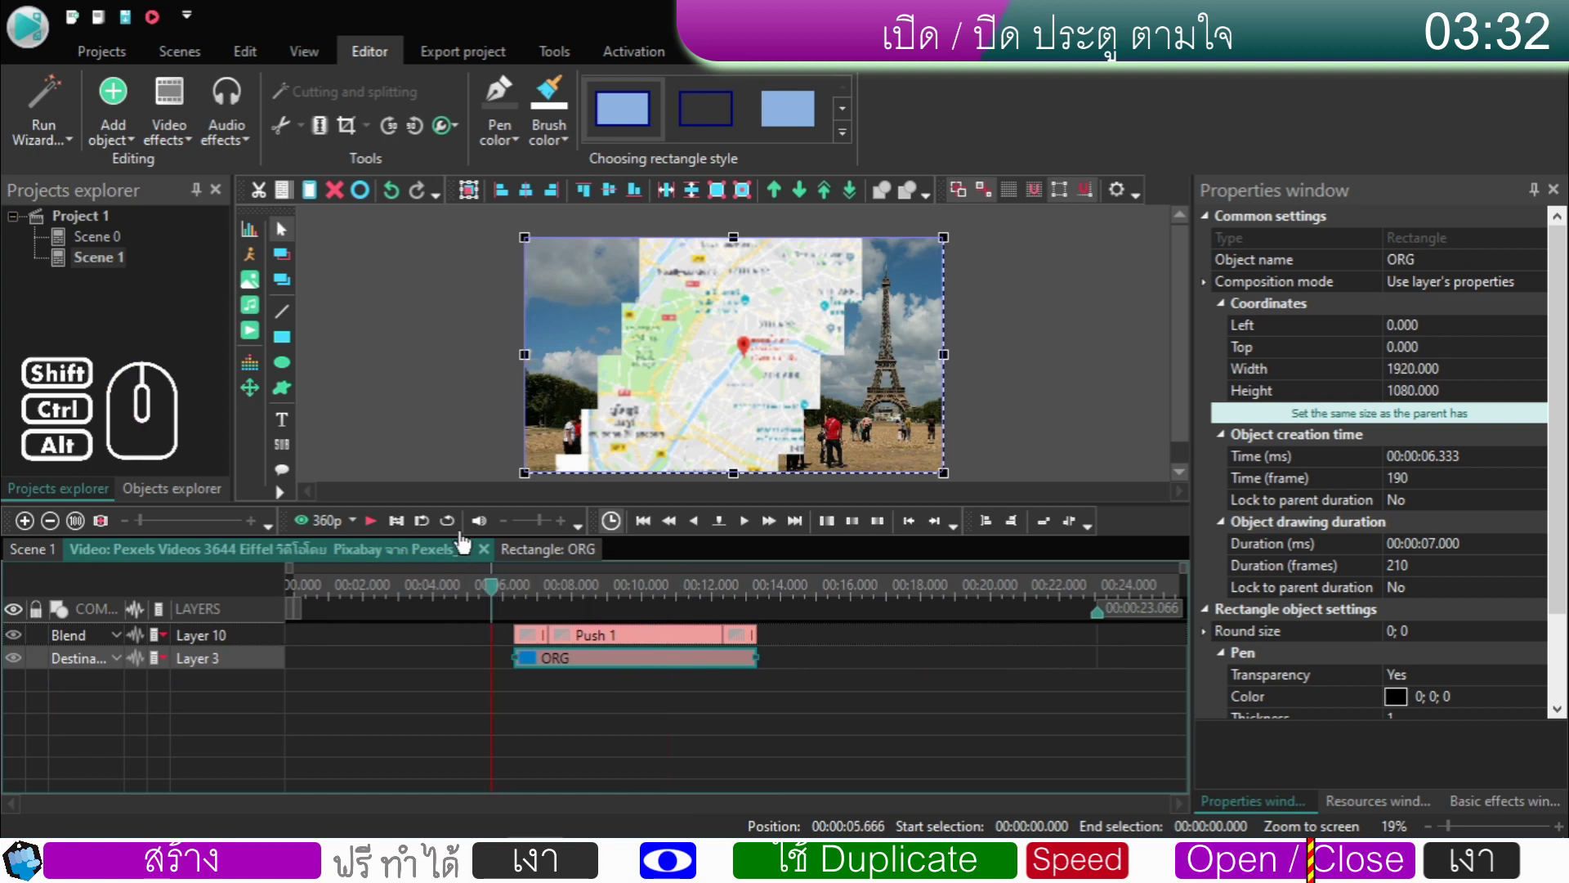
click(378, 530)
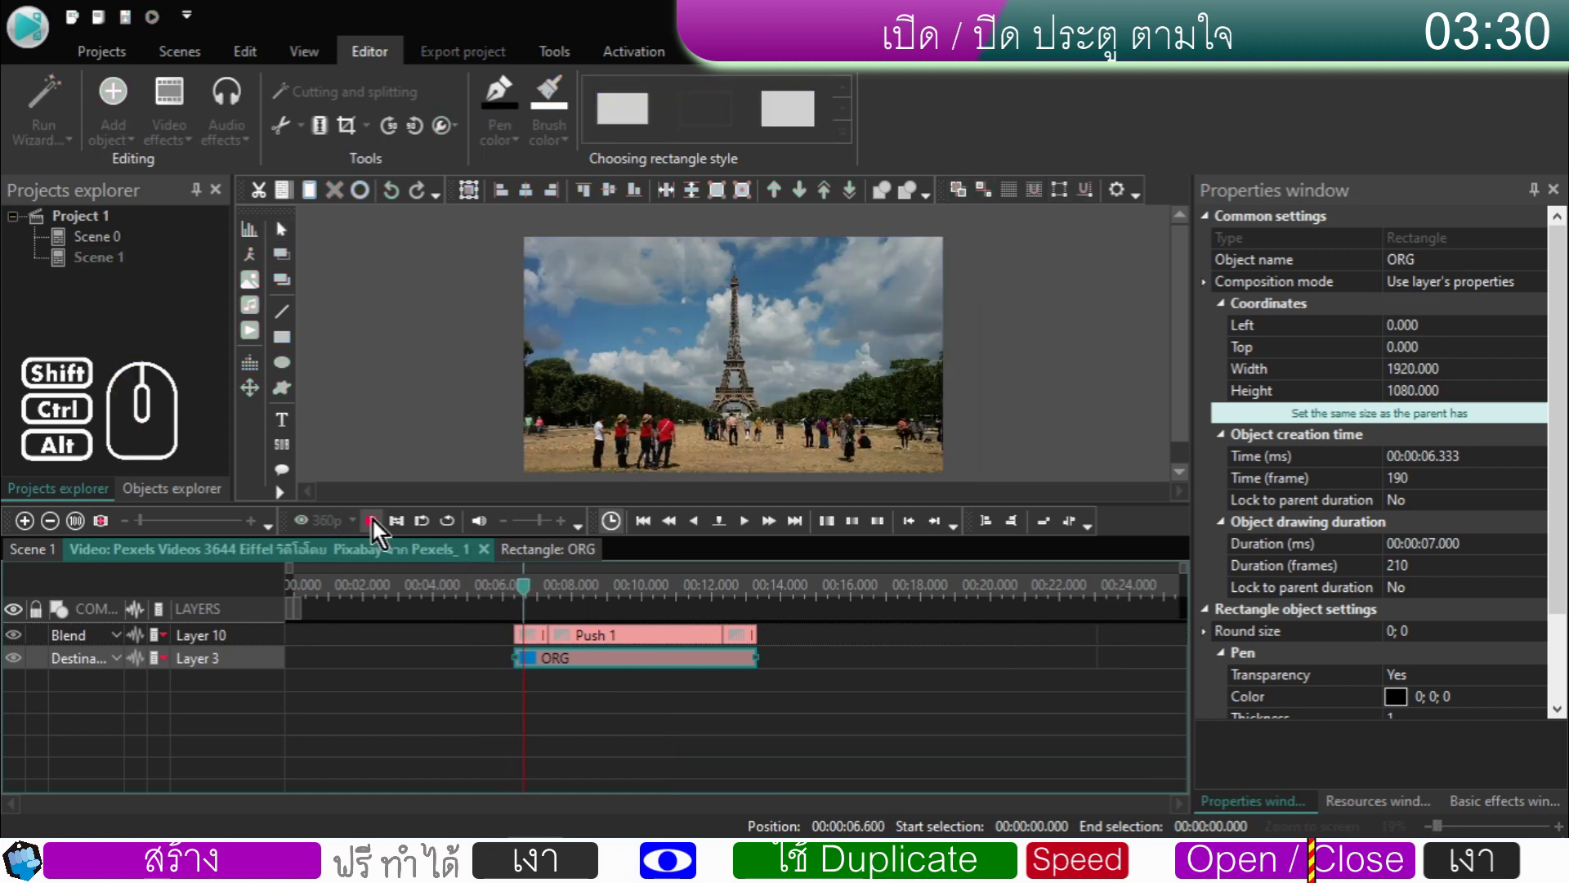
- Stop playback, enter the second Eiffel clip's timeline and select Push 2
click(378, 525)
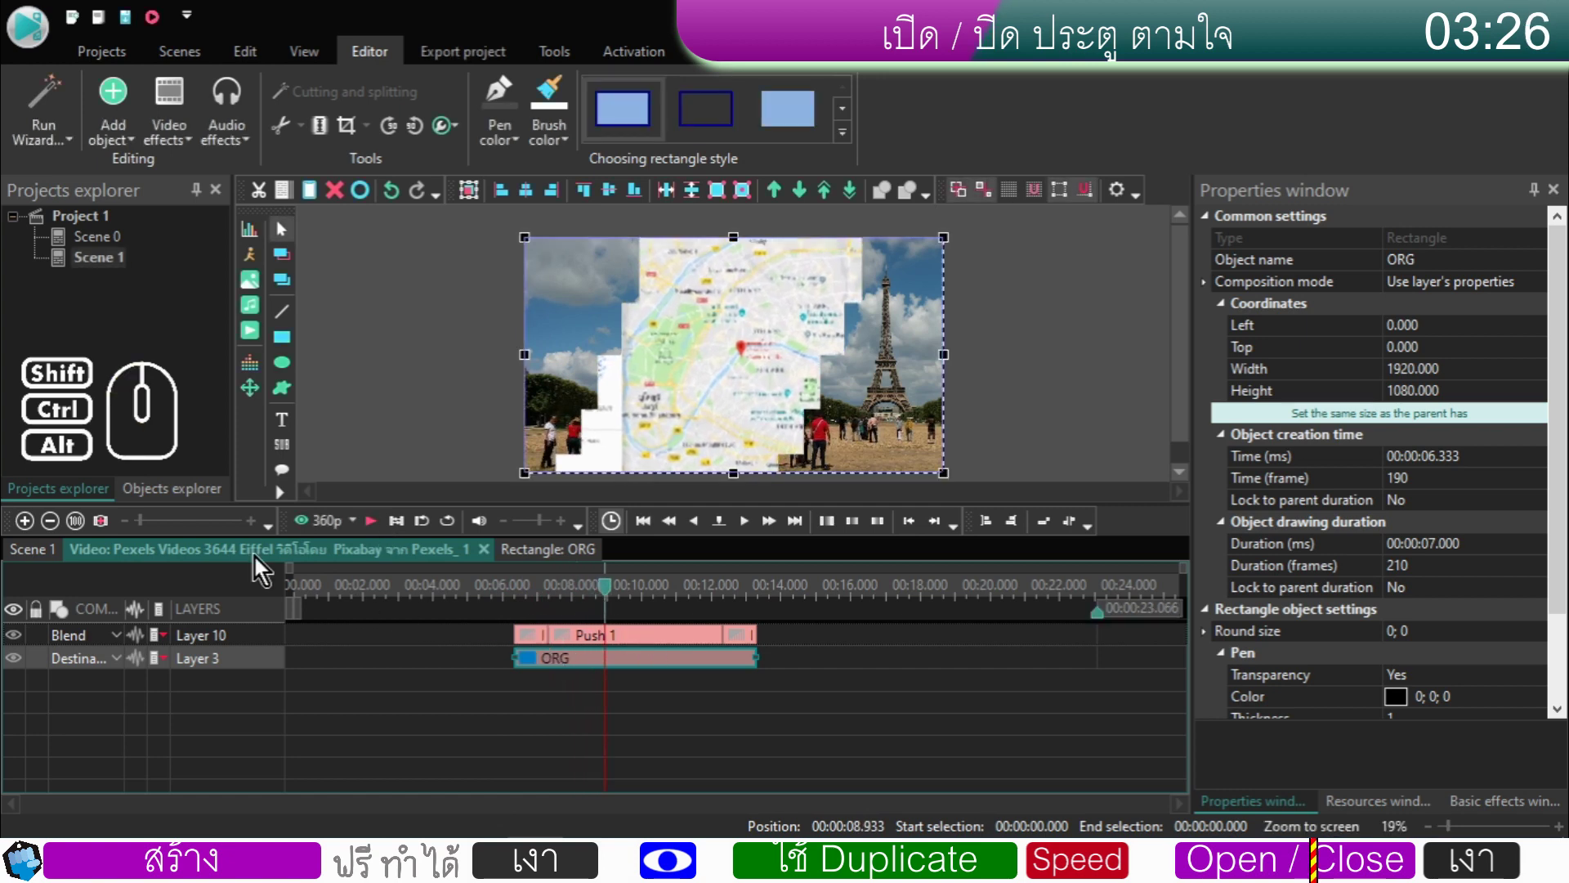
click(51, 560)
click(506, 668)
double_click(506, 668)
click(602, 642)
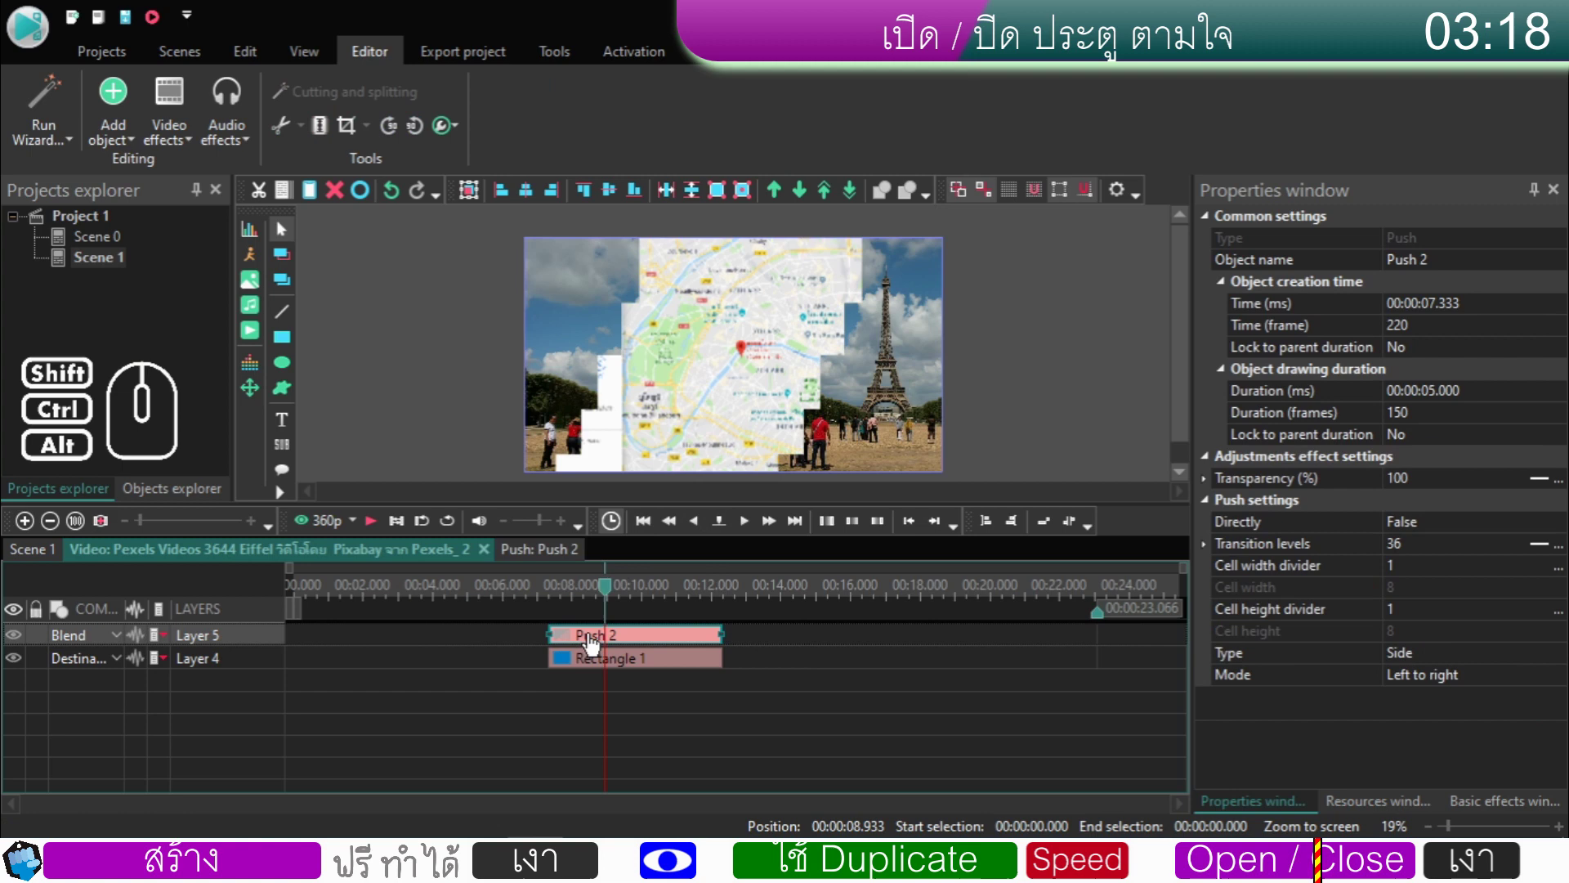
- Duplicate Push 2 into two 1-second pushes placed right before and right after it
click(285, 197)
click(313, 198)
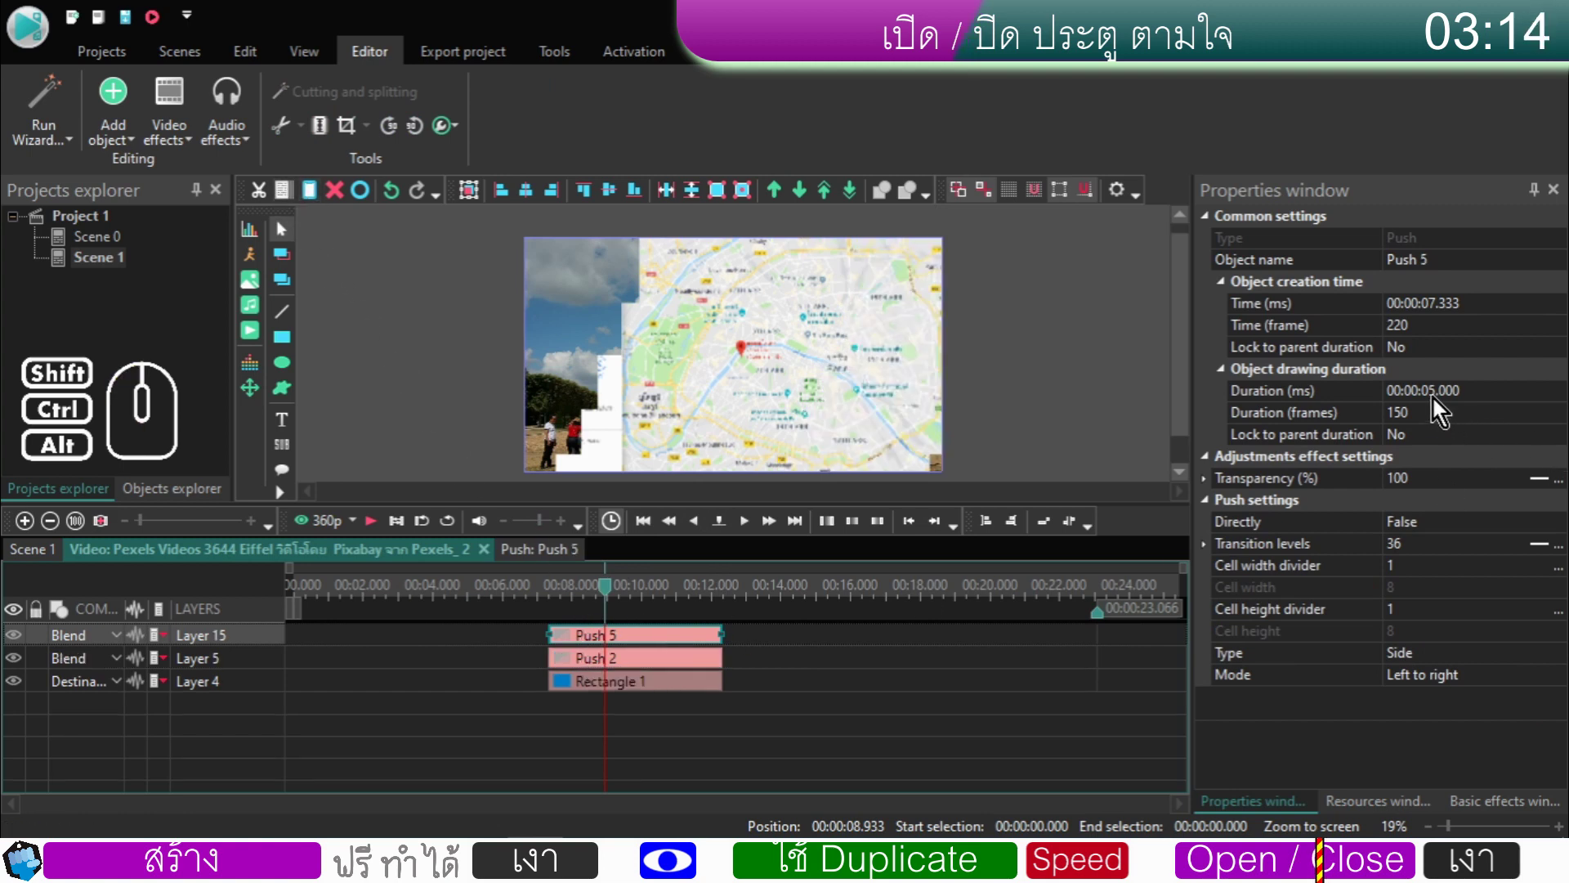
click(1438, 404)
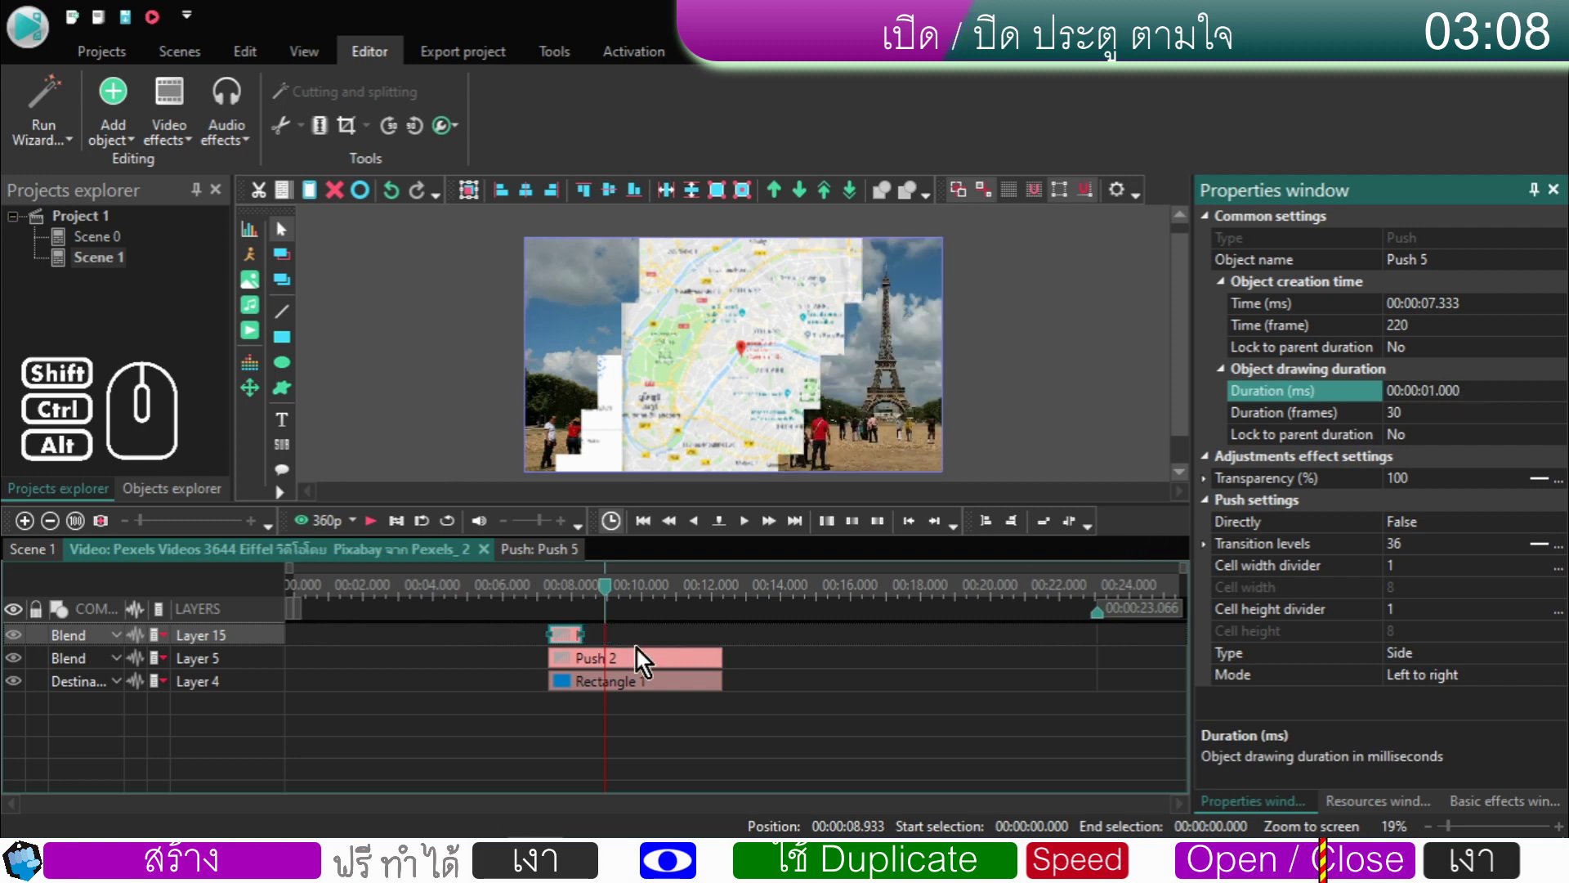
drag(577, 646, 546, 658)
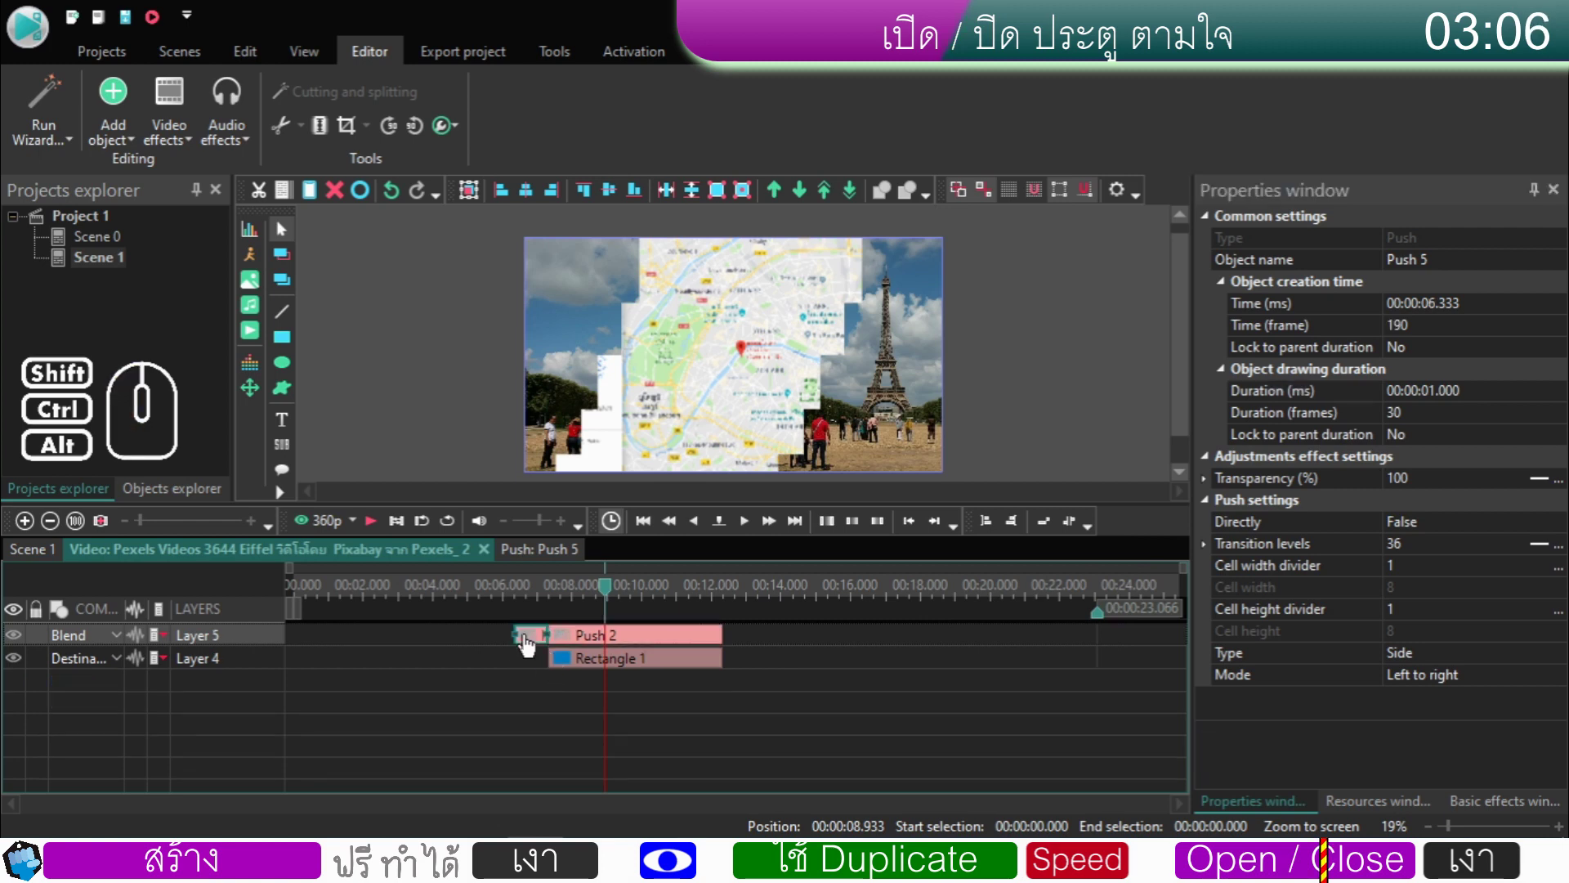
click(289, 203)
click(305, 200)
drag(540, 643, 752, 656)
- Stretch Rectangle 1 to start at 6.333 s and last 7 s
click(580, 665)
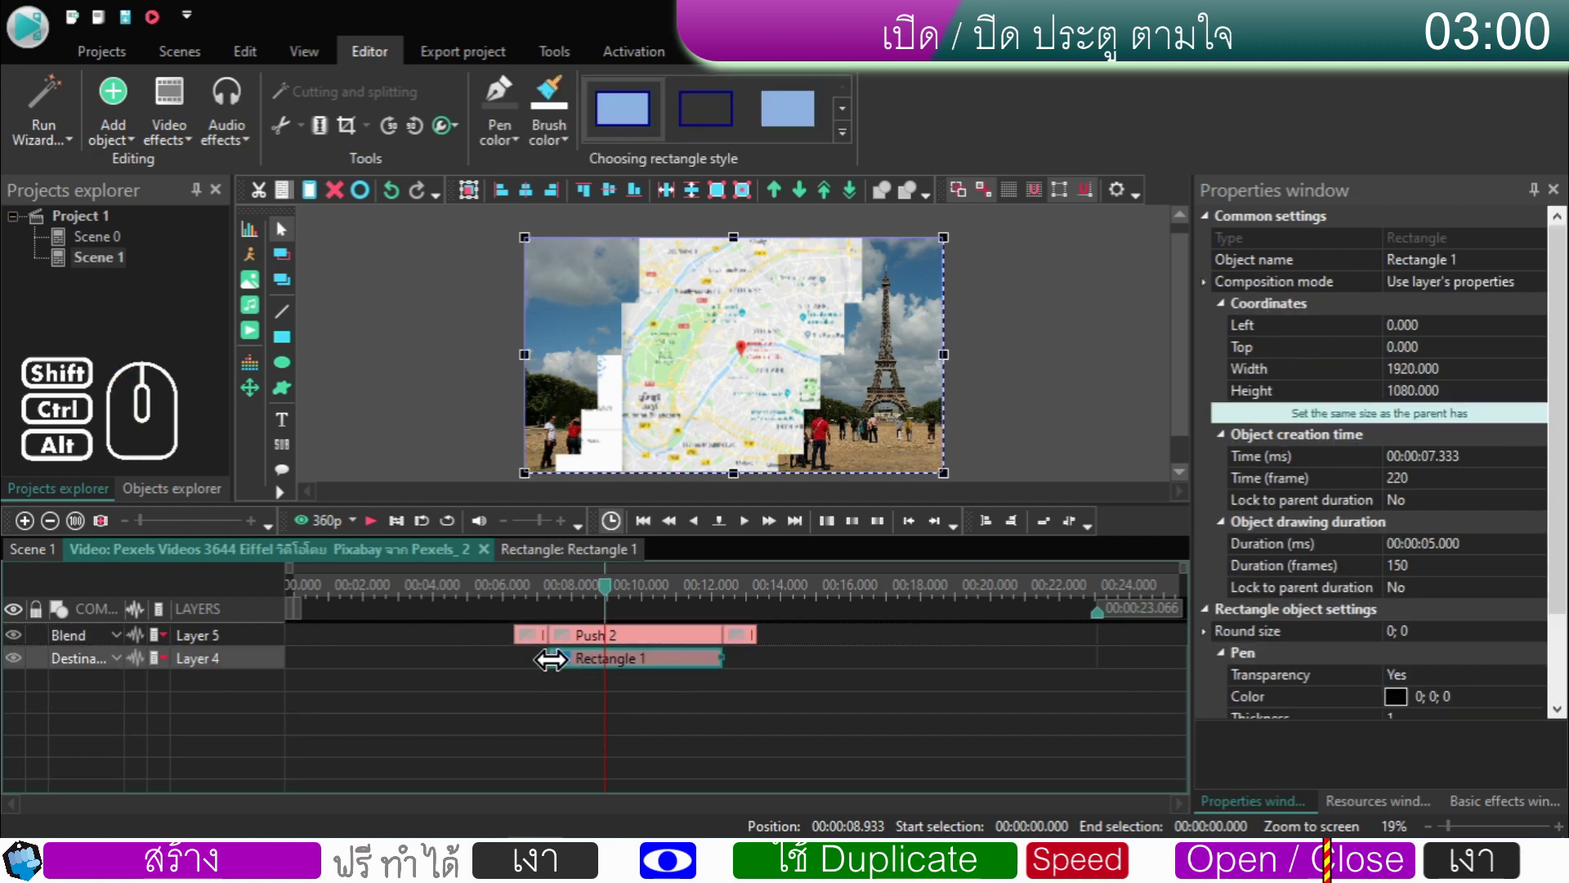
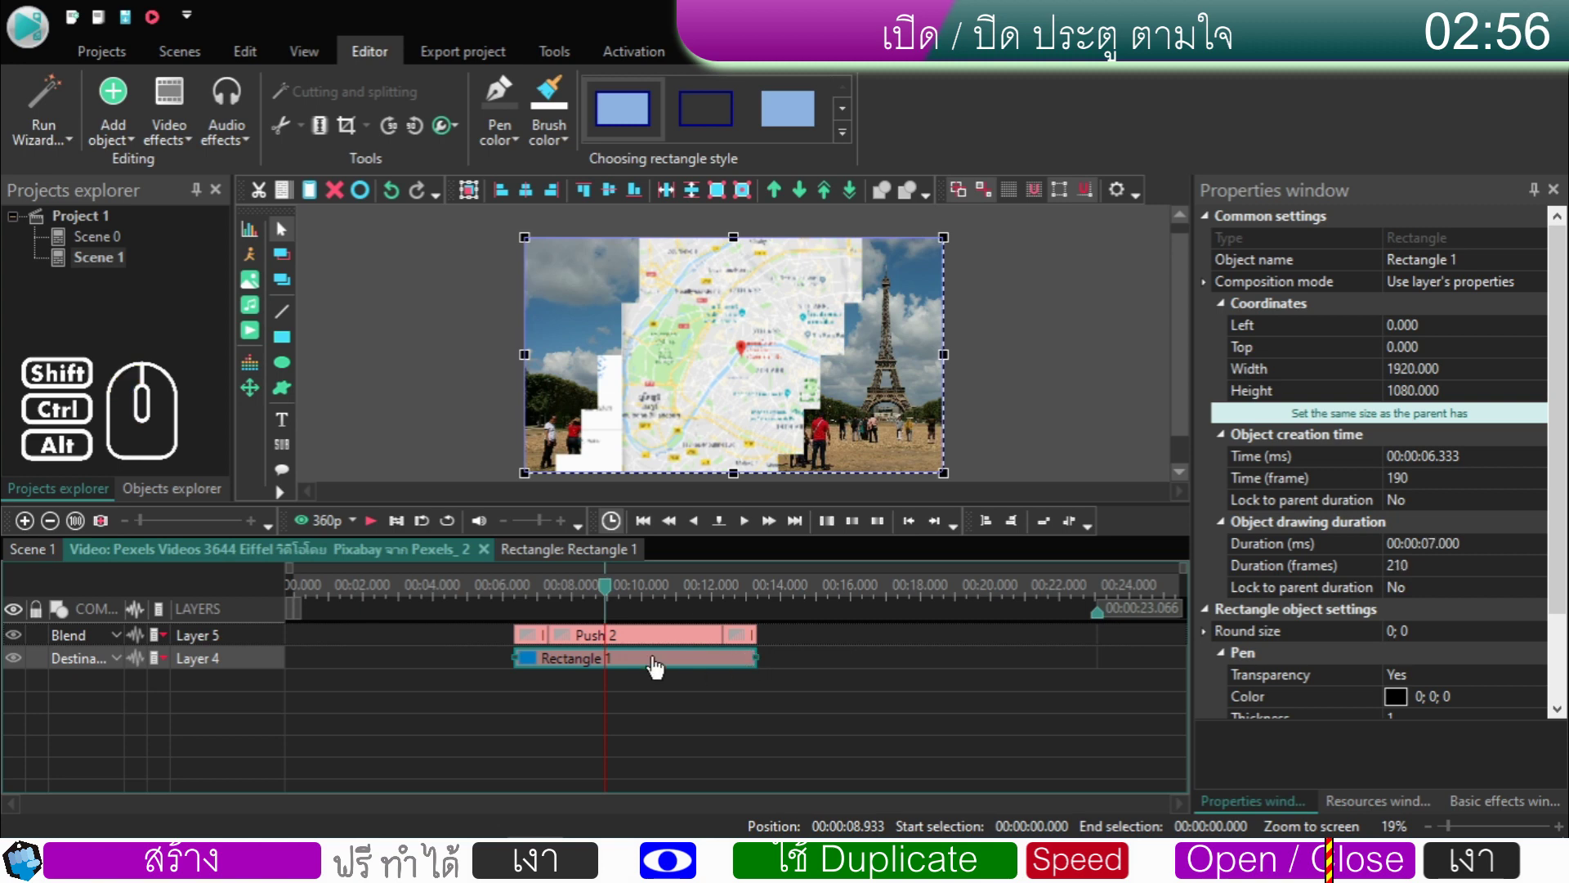
click(637, 685)
click(639, 667)
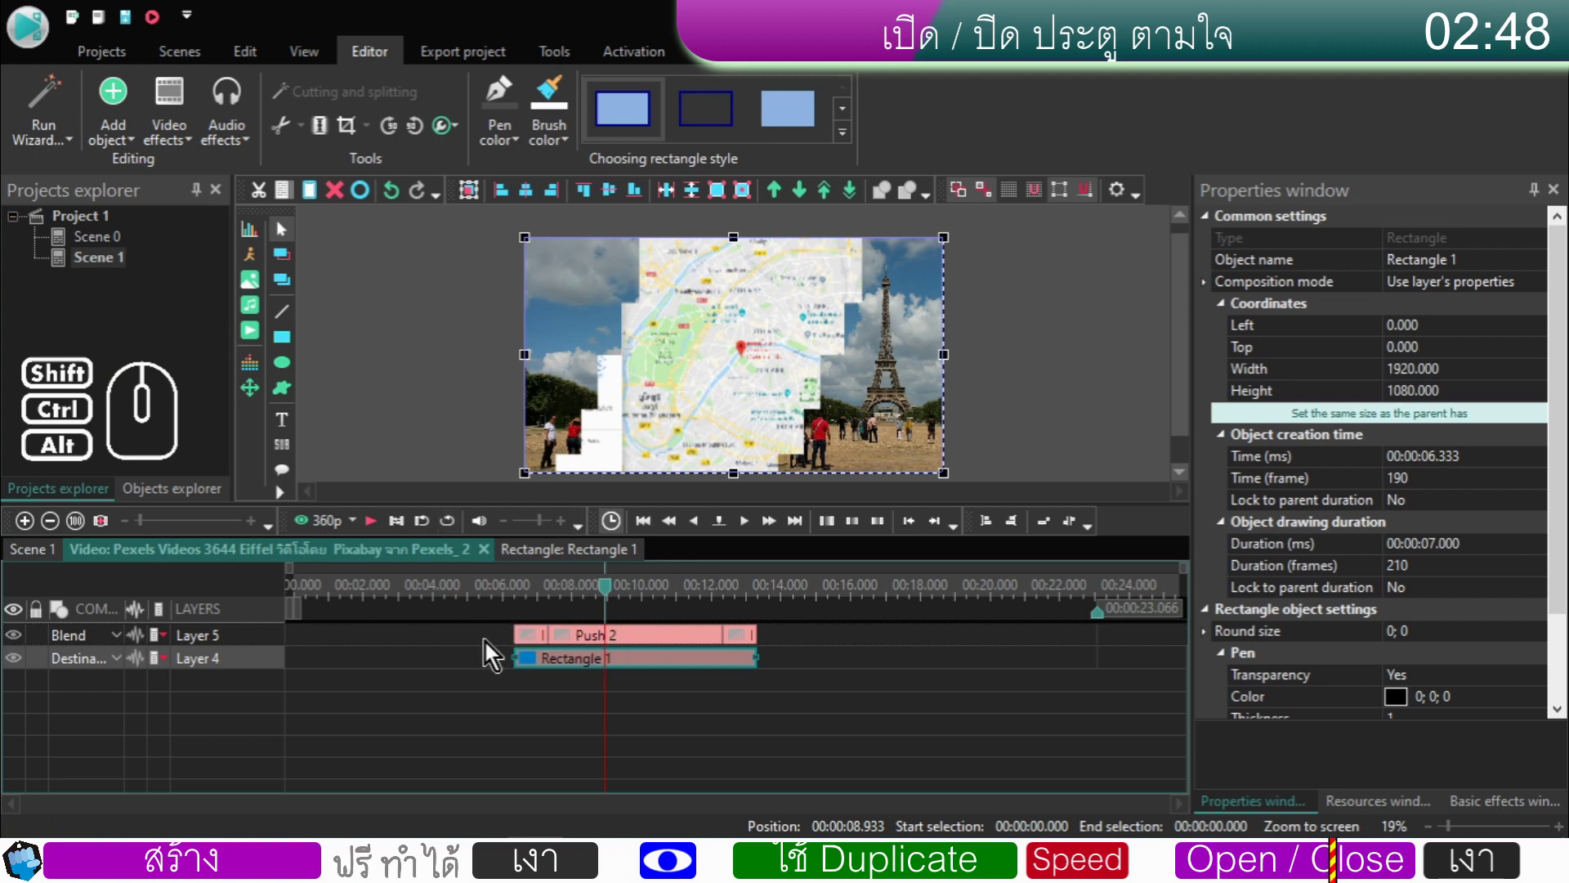
click(507, 644)
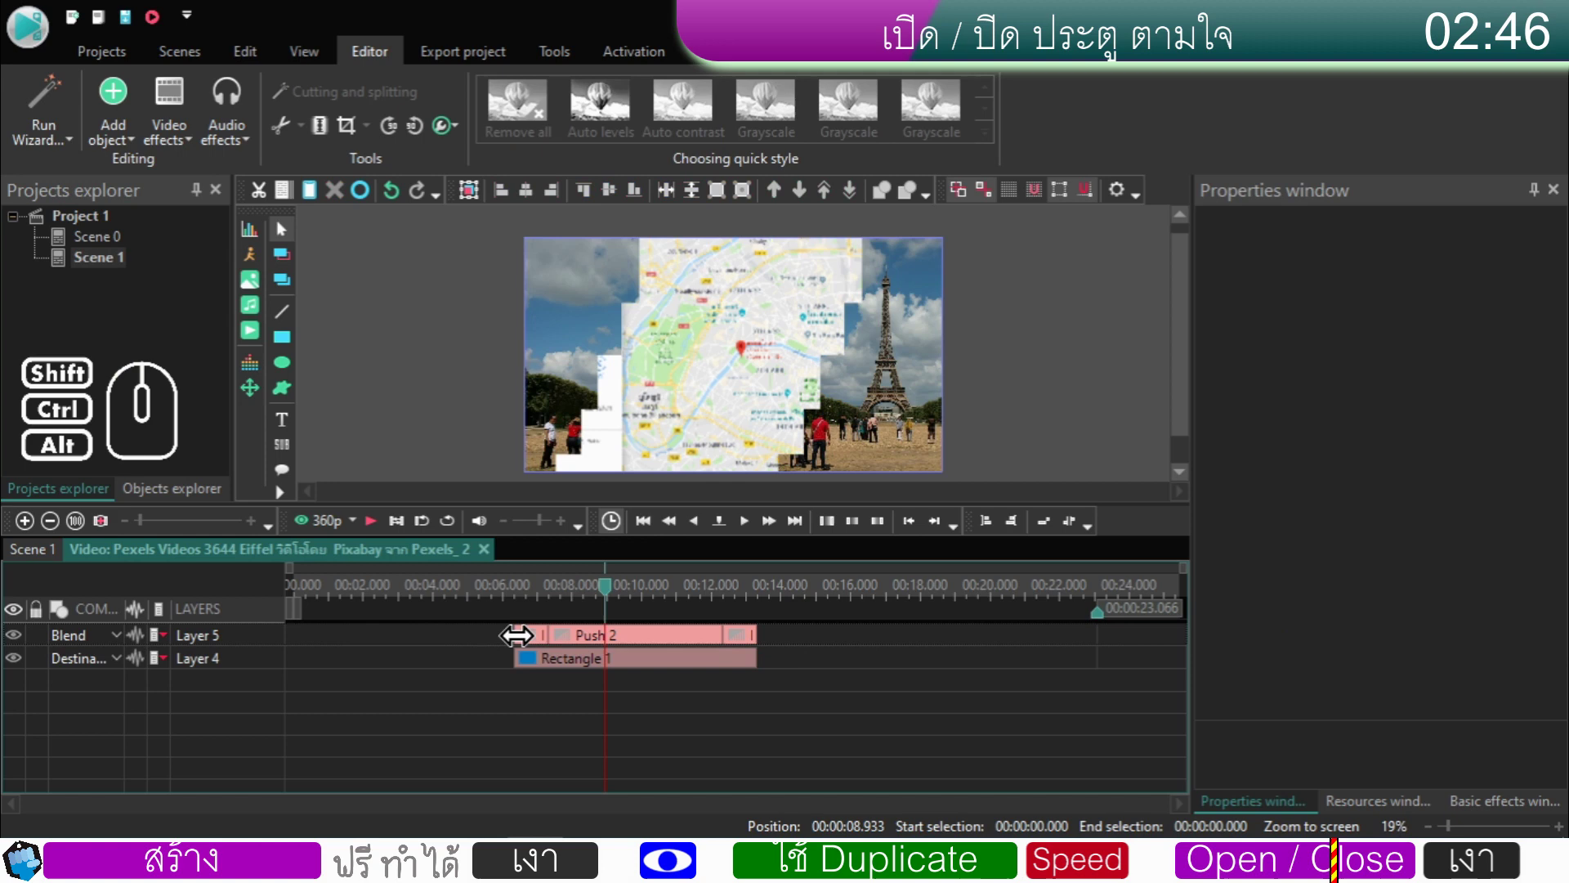
- Set the opening push Push 5's Transition levels to 0; 36
click(597, 670)
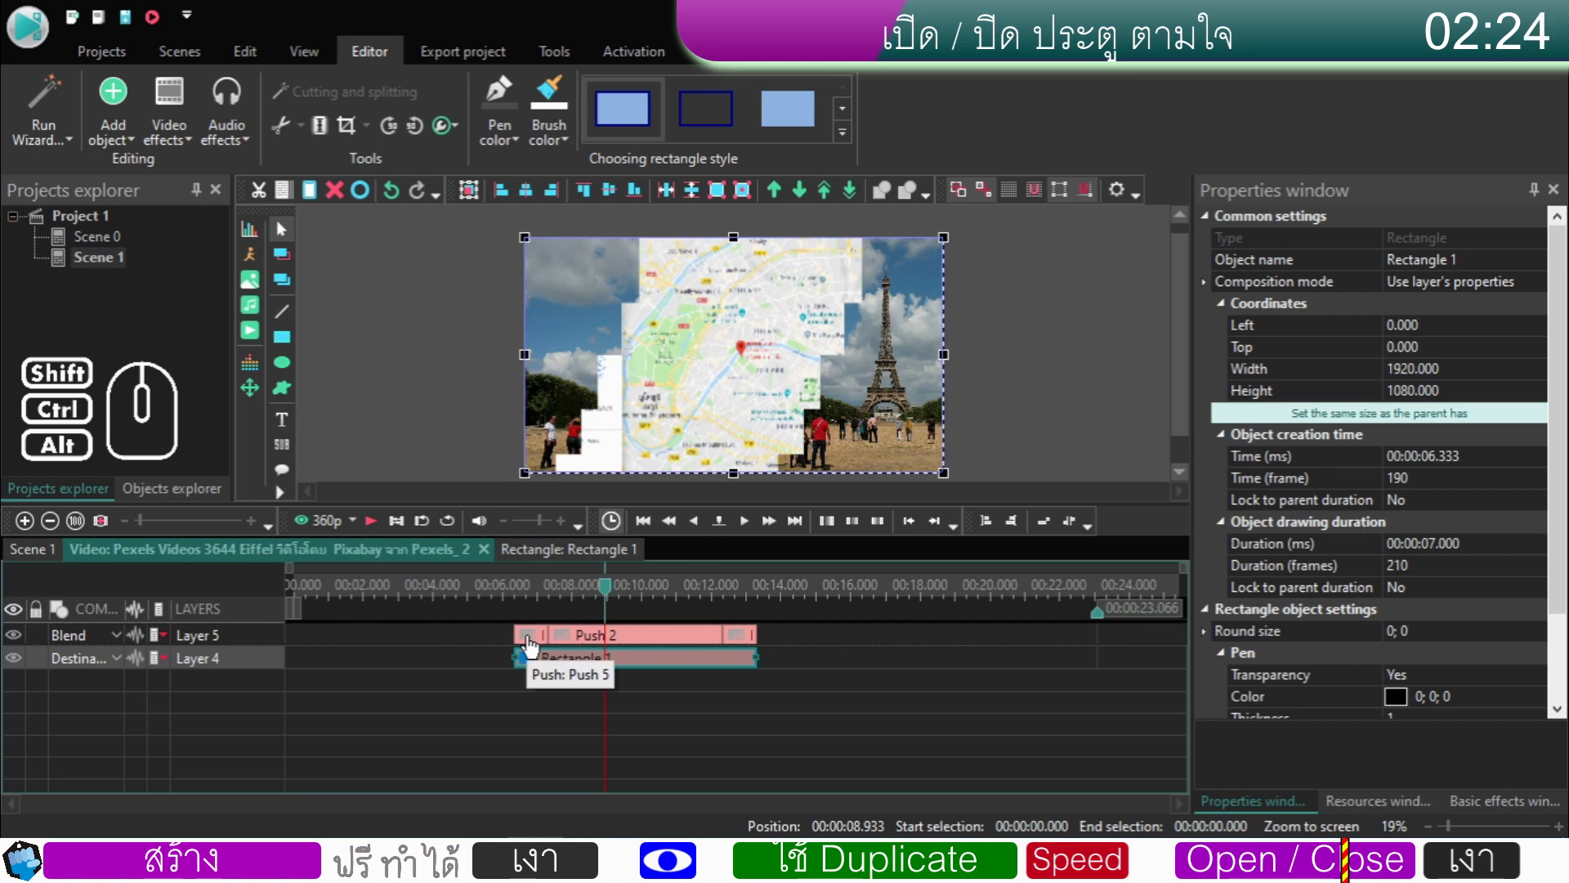
click(601, 597)
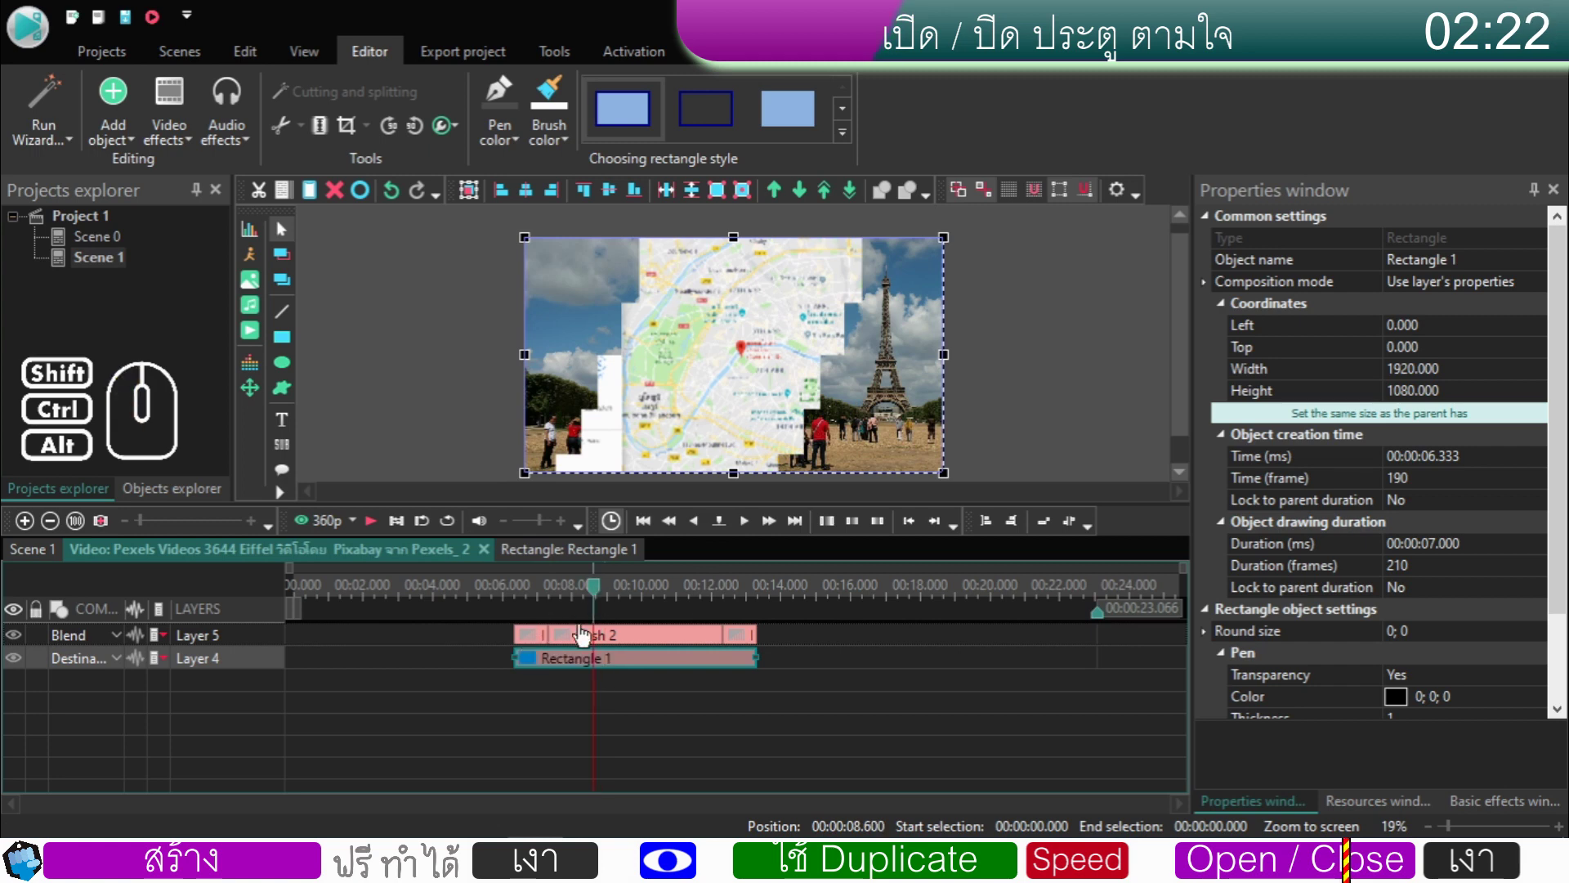
click(579, 640)
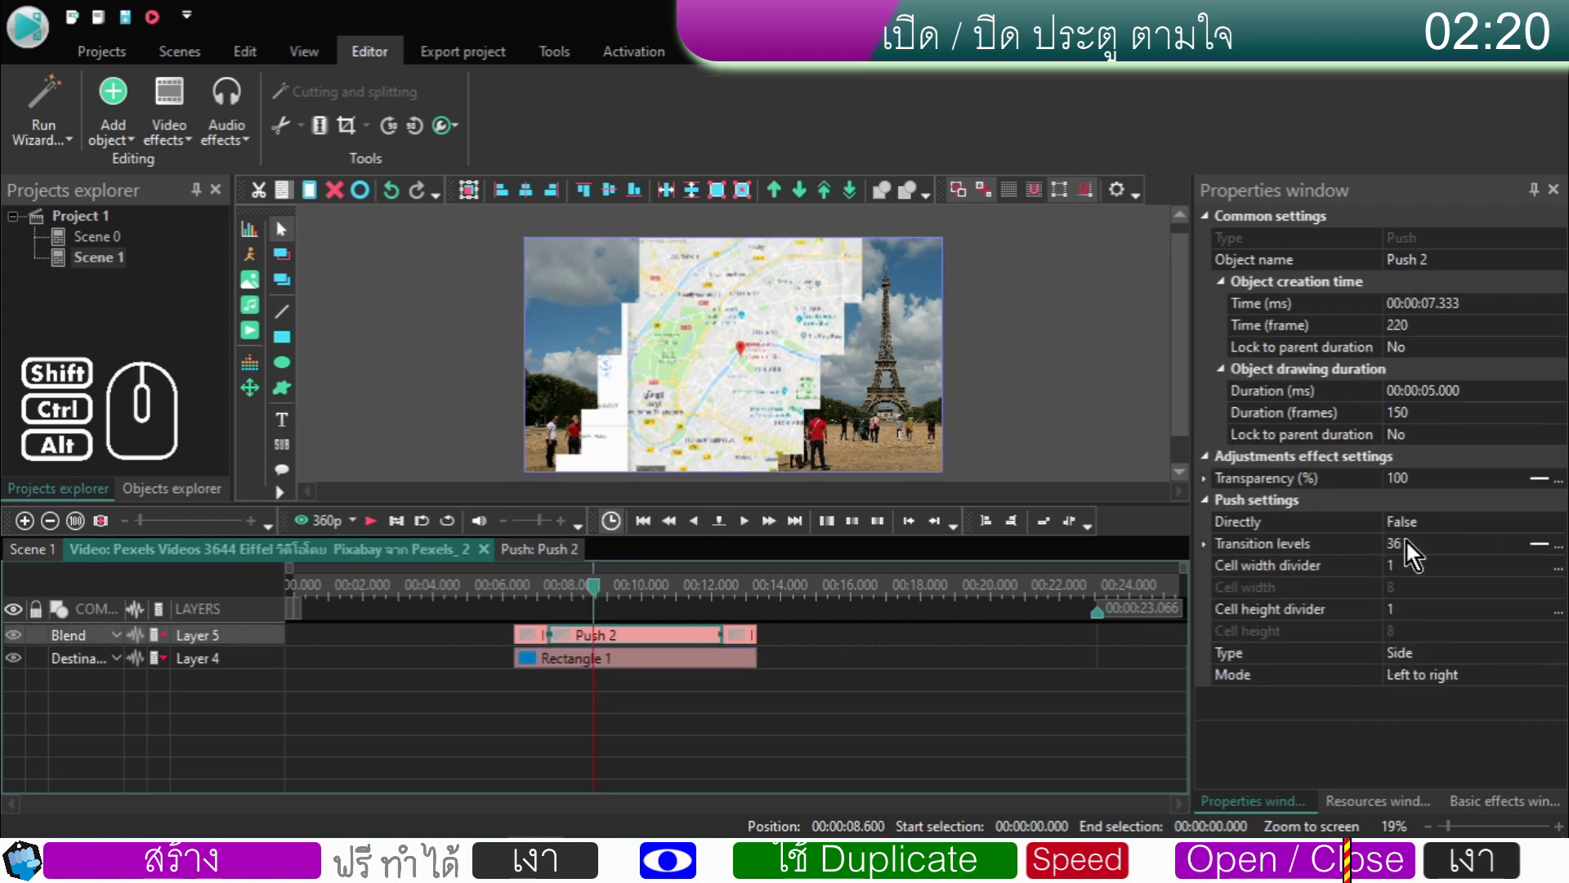
click(542, 597)
click(537, 638)
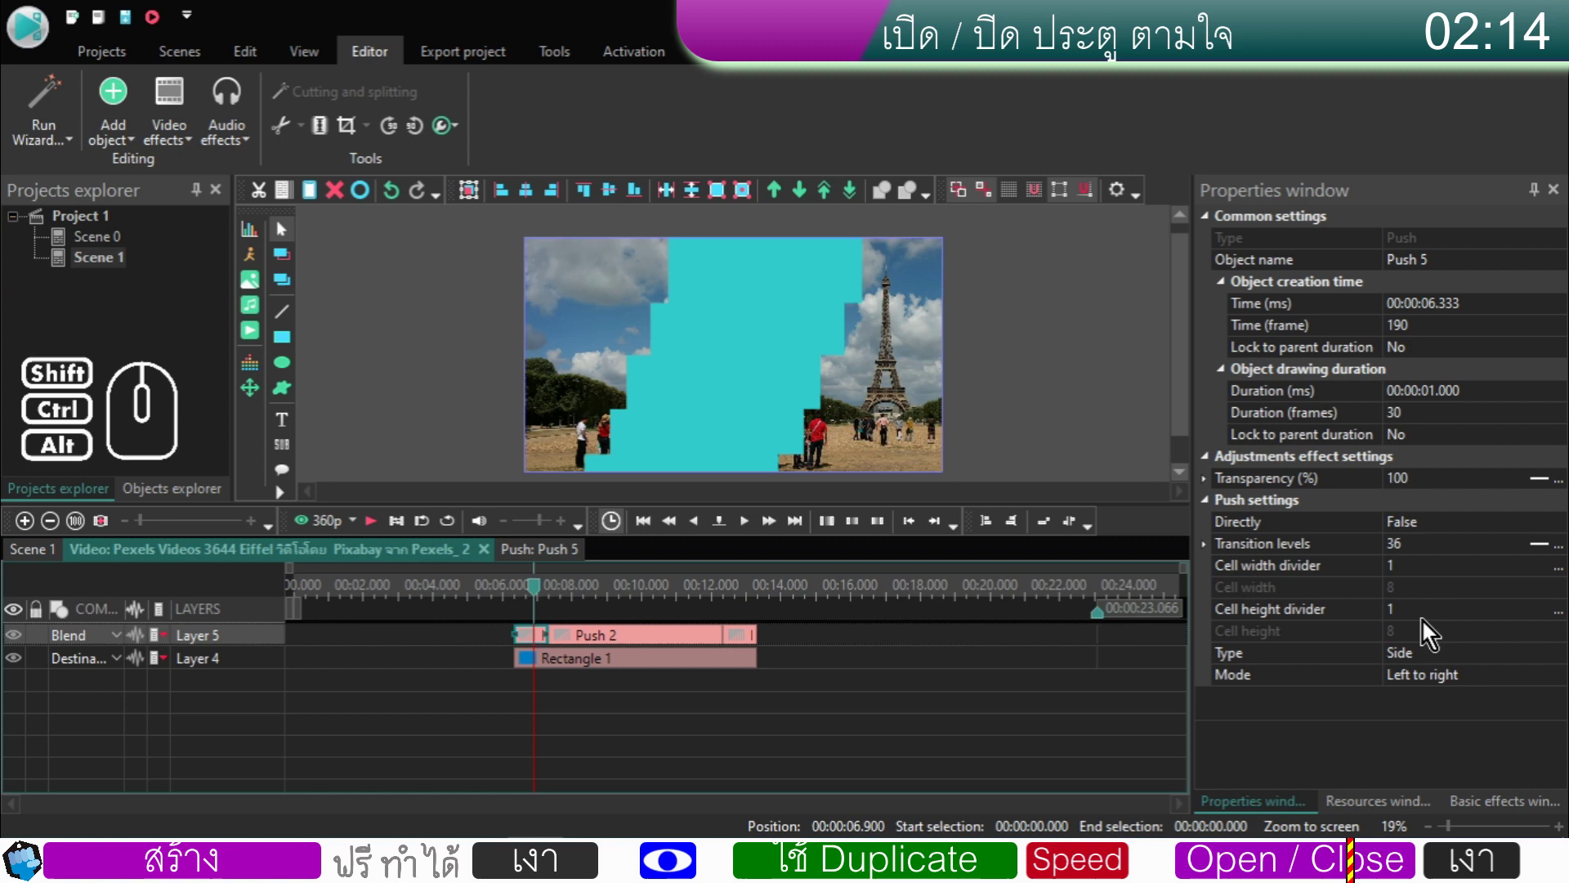
click(1429, 552)
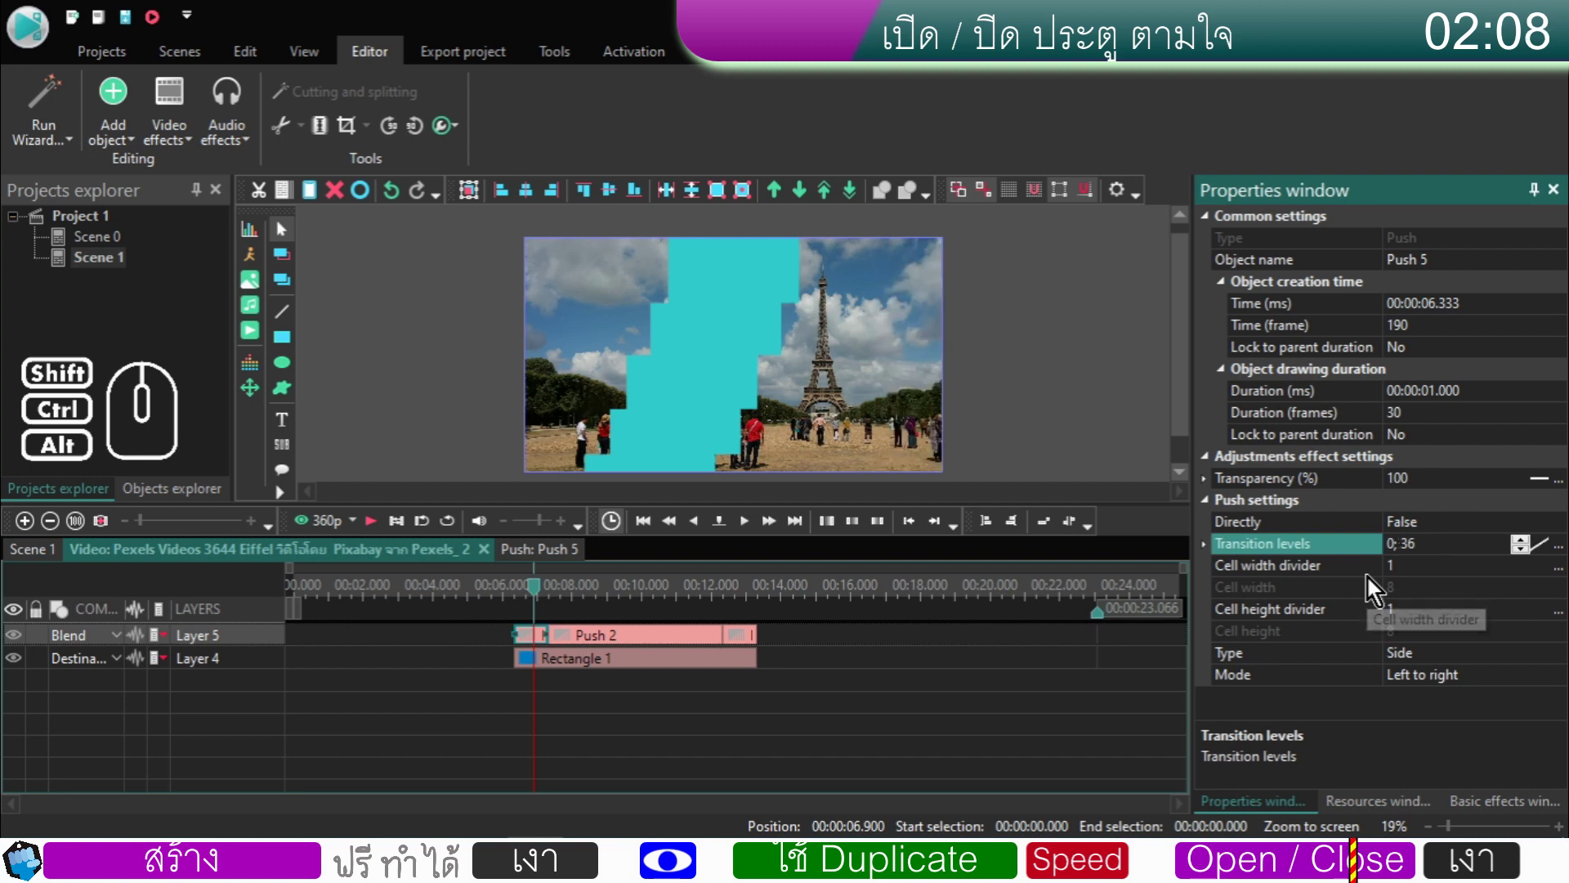
- Set the closing push Push 6's Transition levels to 36; 0
click(745, 641)
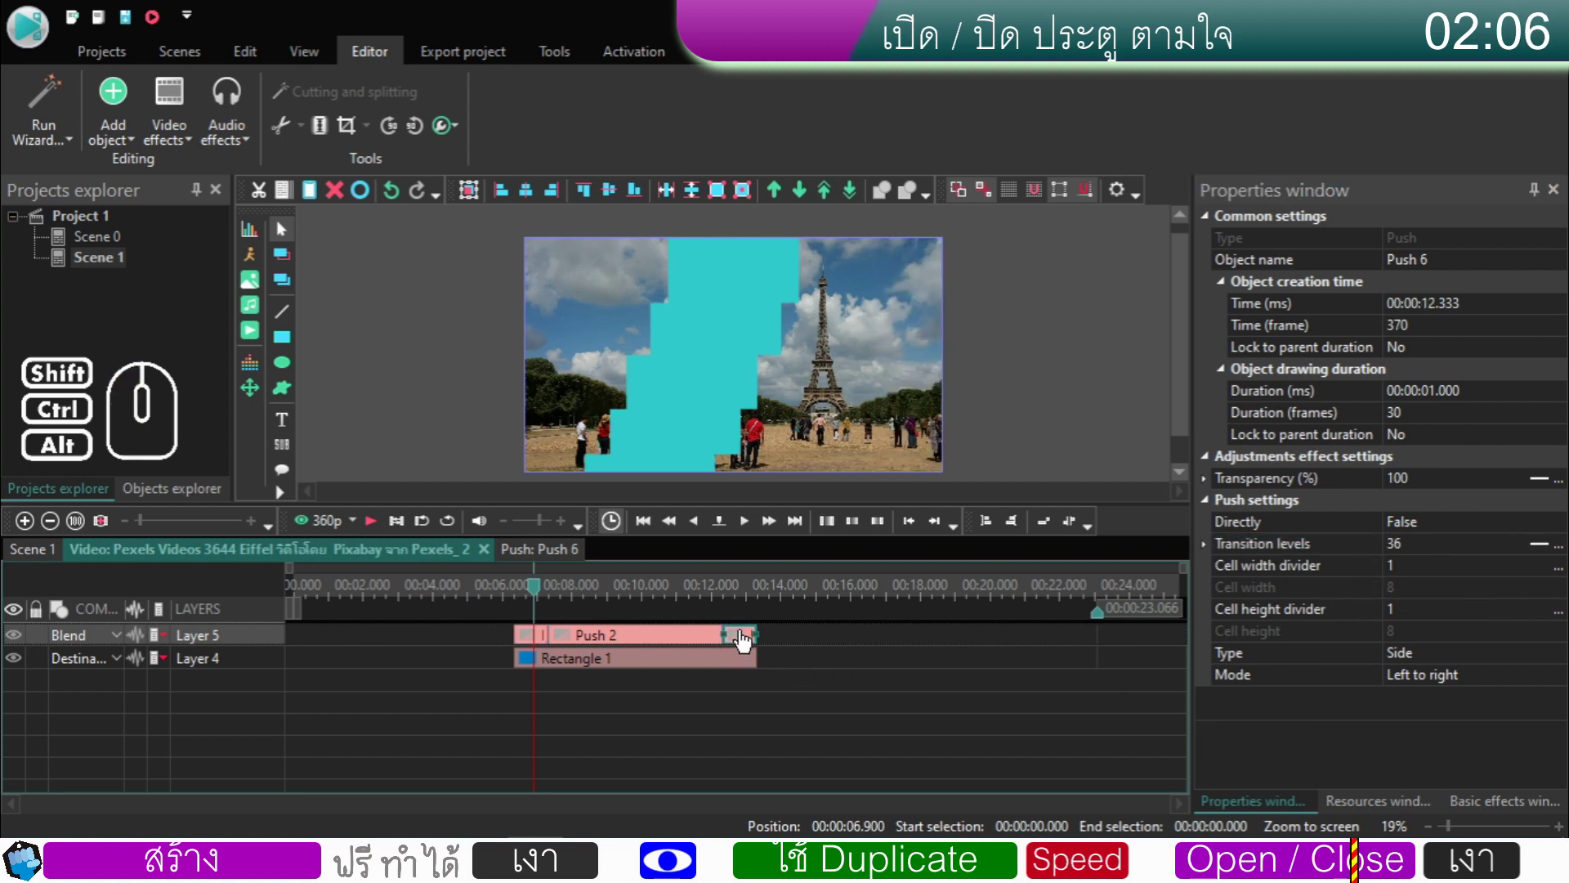
click(1420, 549)
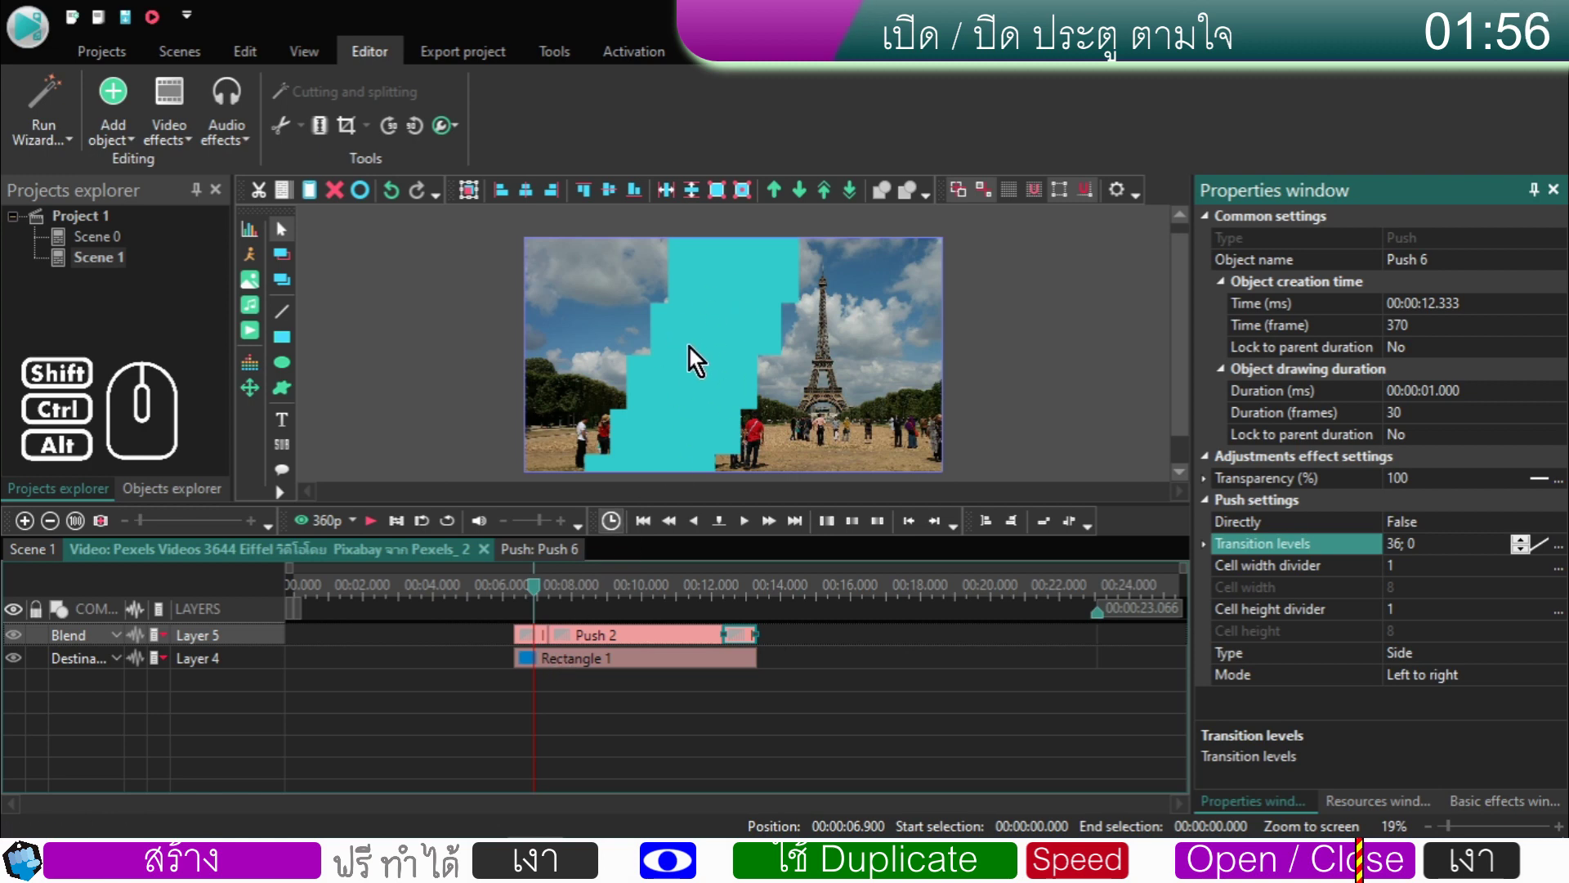
click(534, 665)
- Leave the clip timeline and return to Scene 1's main timeline
right_click(535, 665)
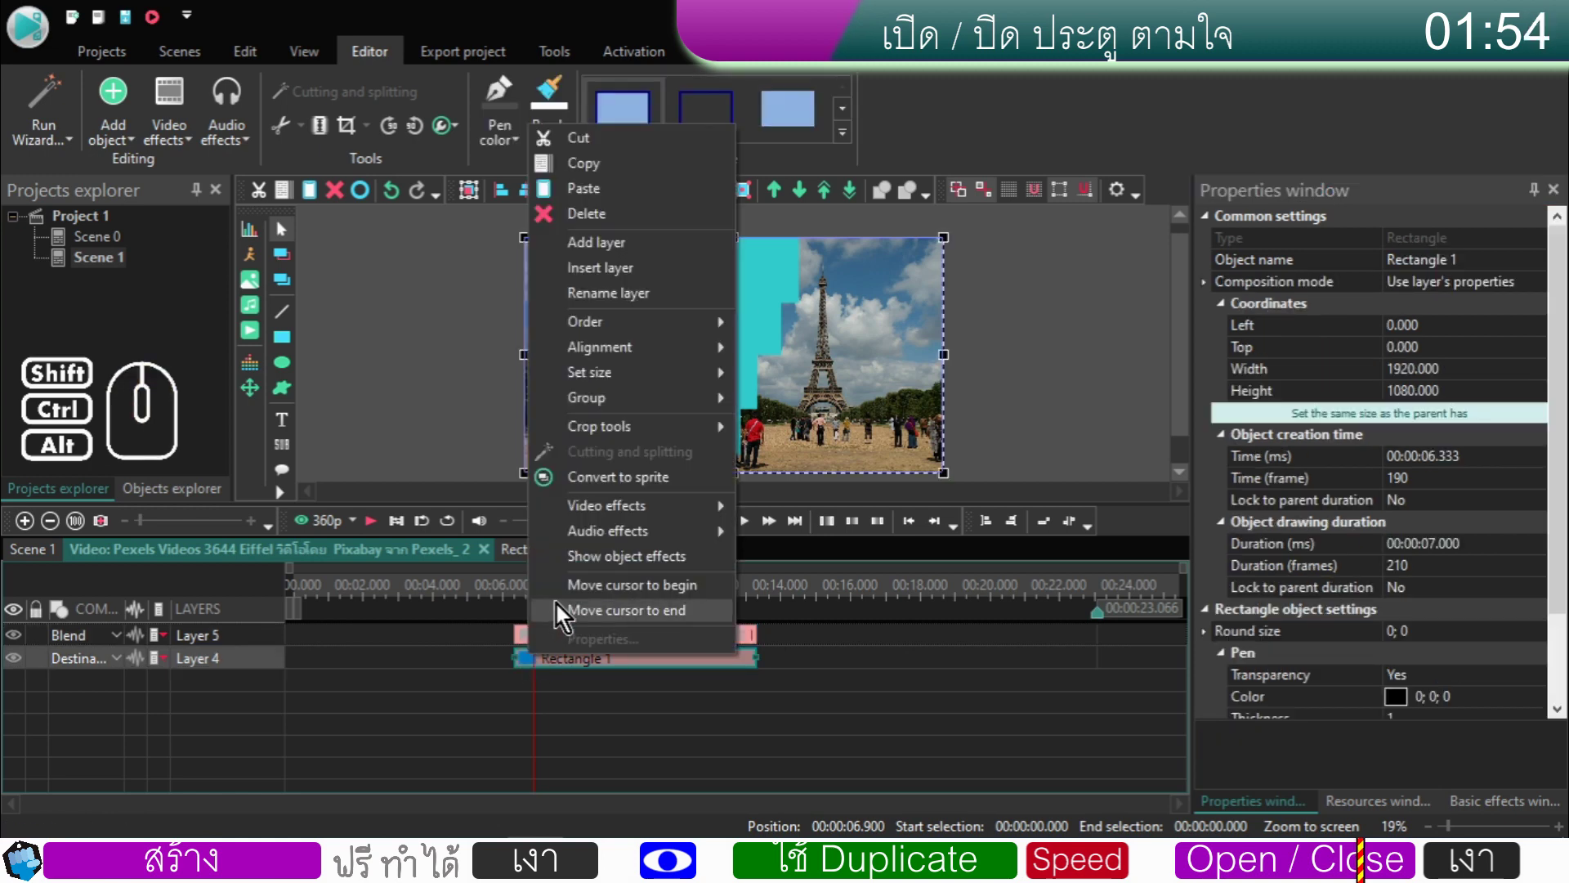
click(567, 600)
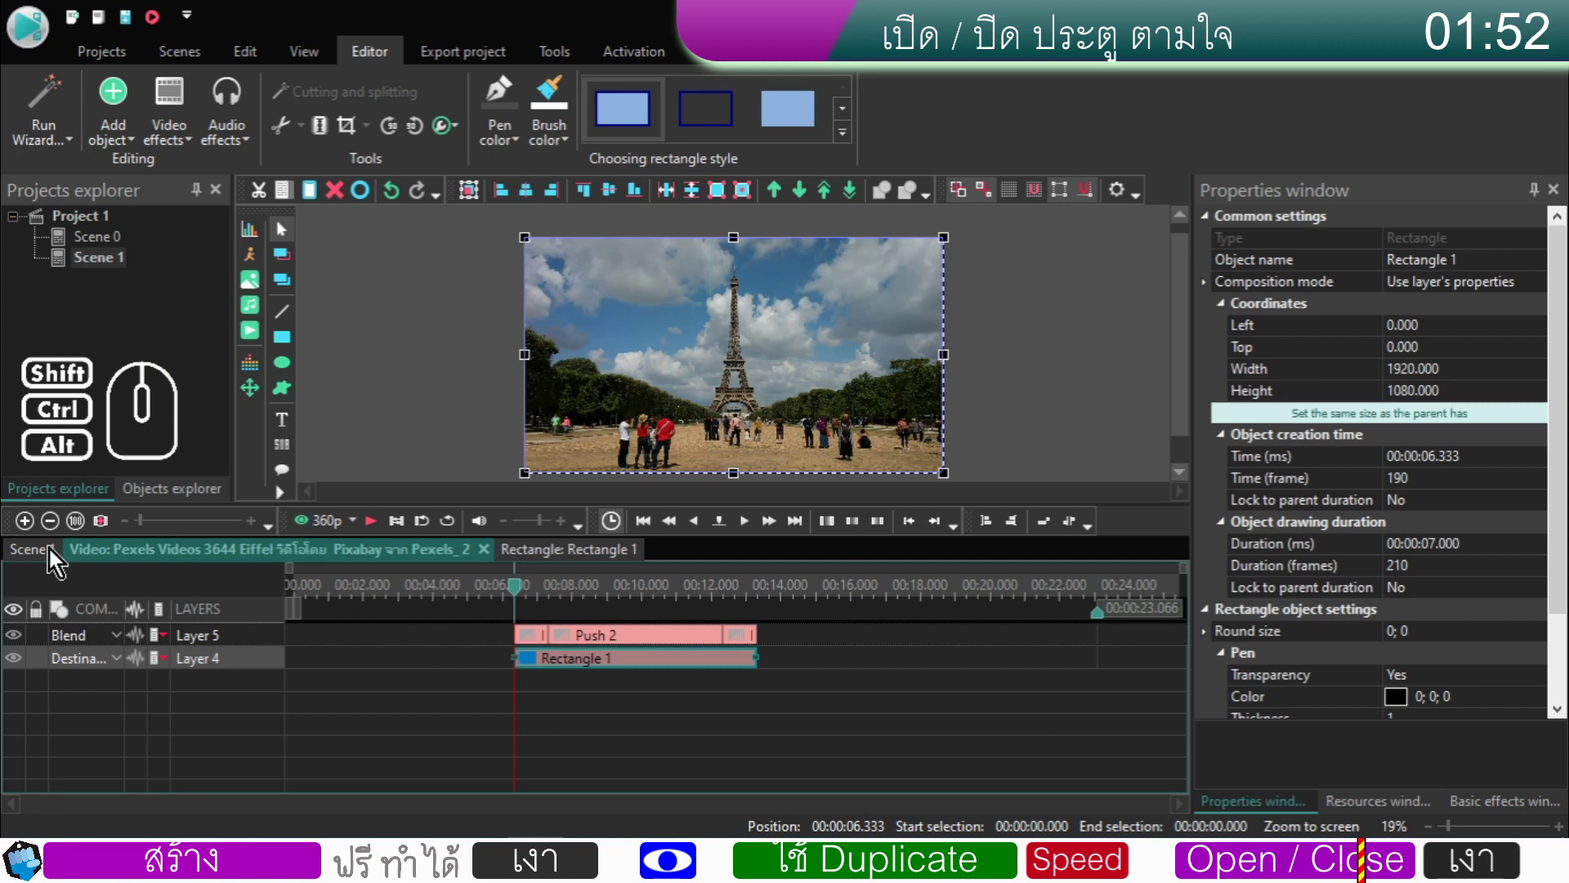
click(52, 555)
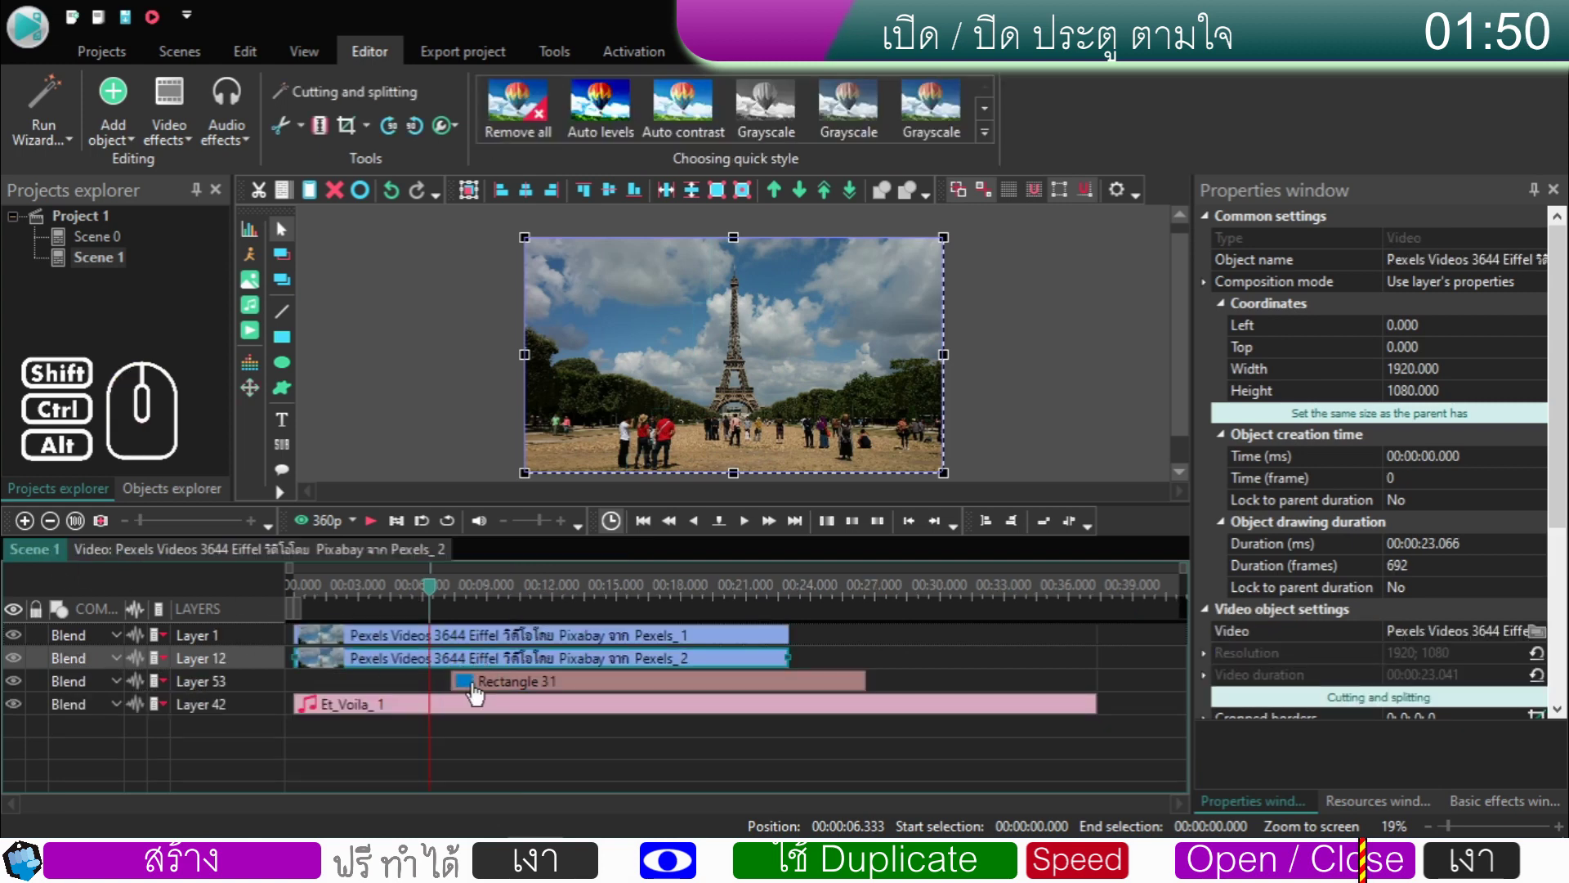
- Shorten Rectangle 31 on Layer 53 to about 14.3 s and play back the full wipe
click(478, 694)
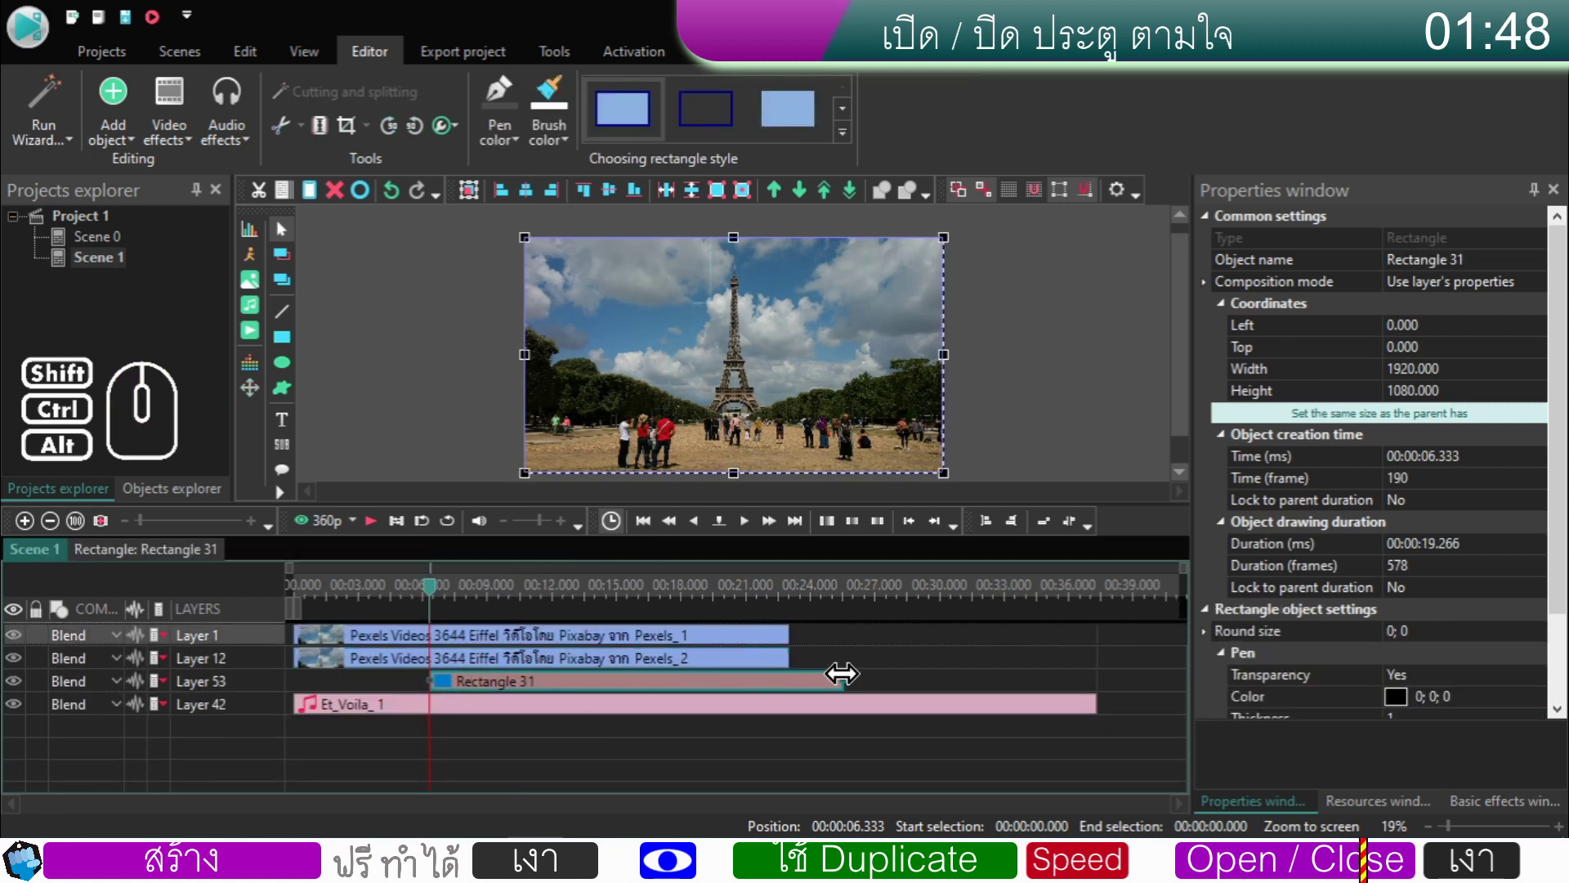
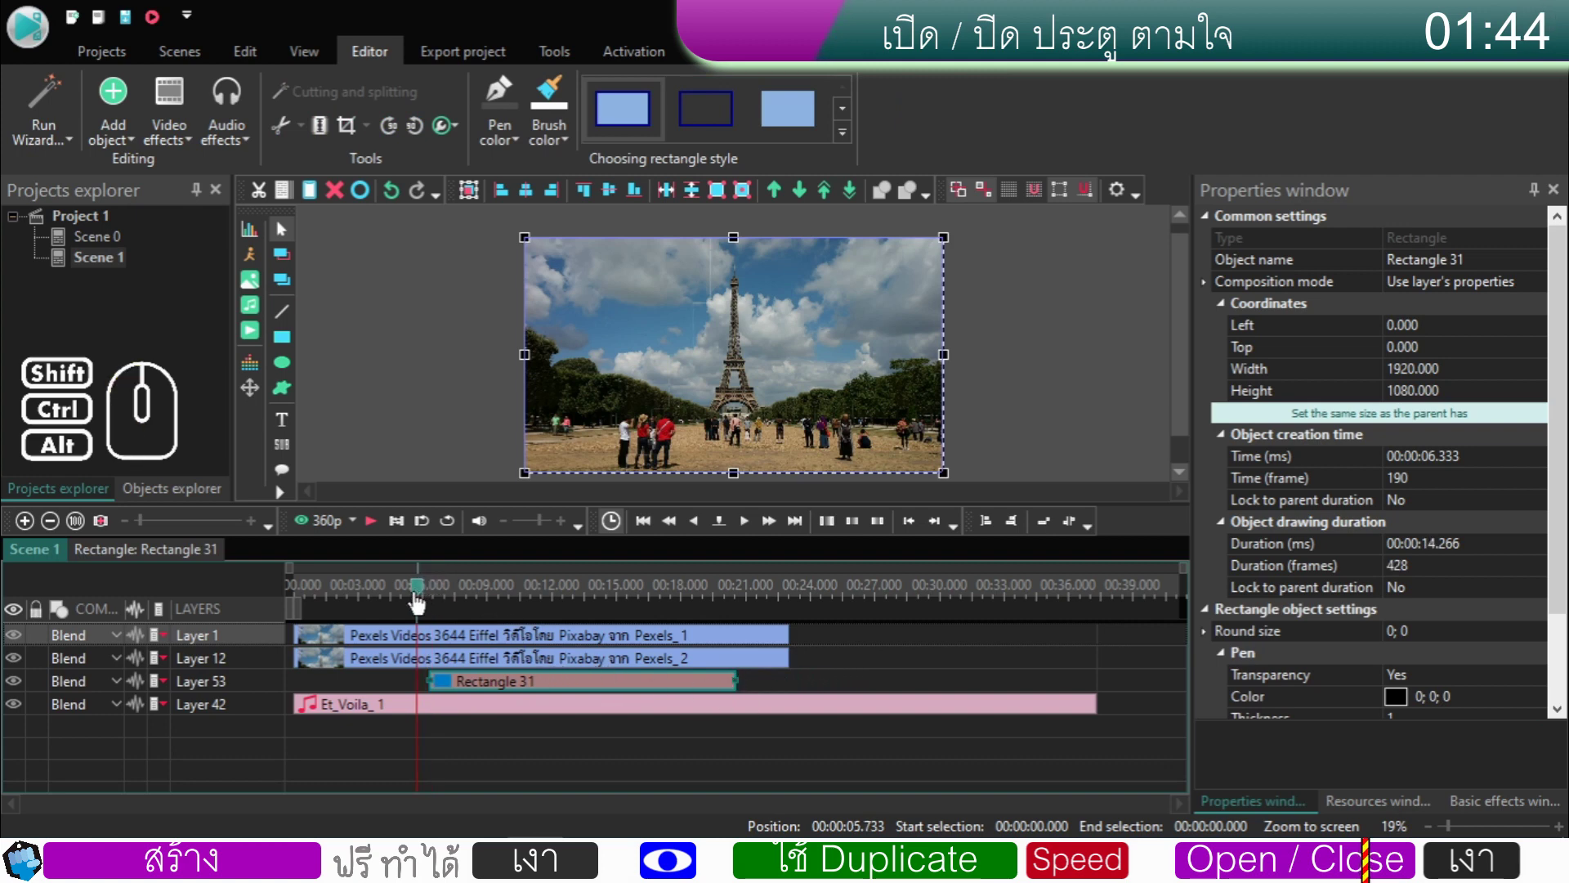
click(382, 528)
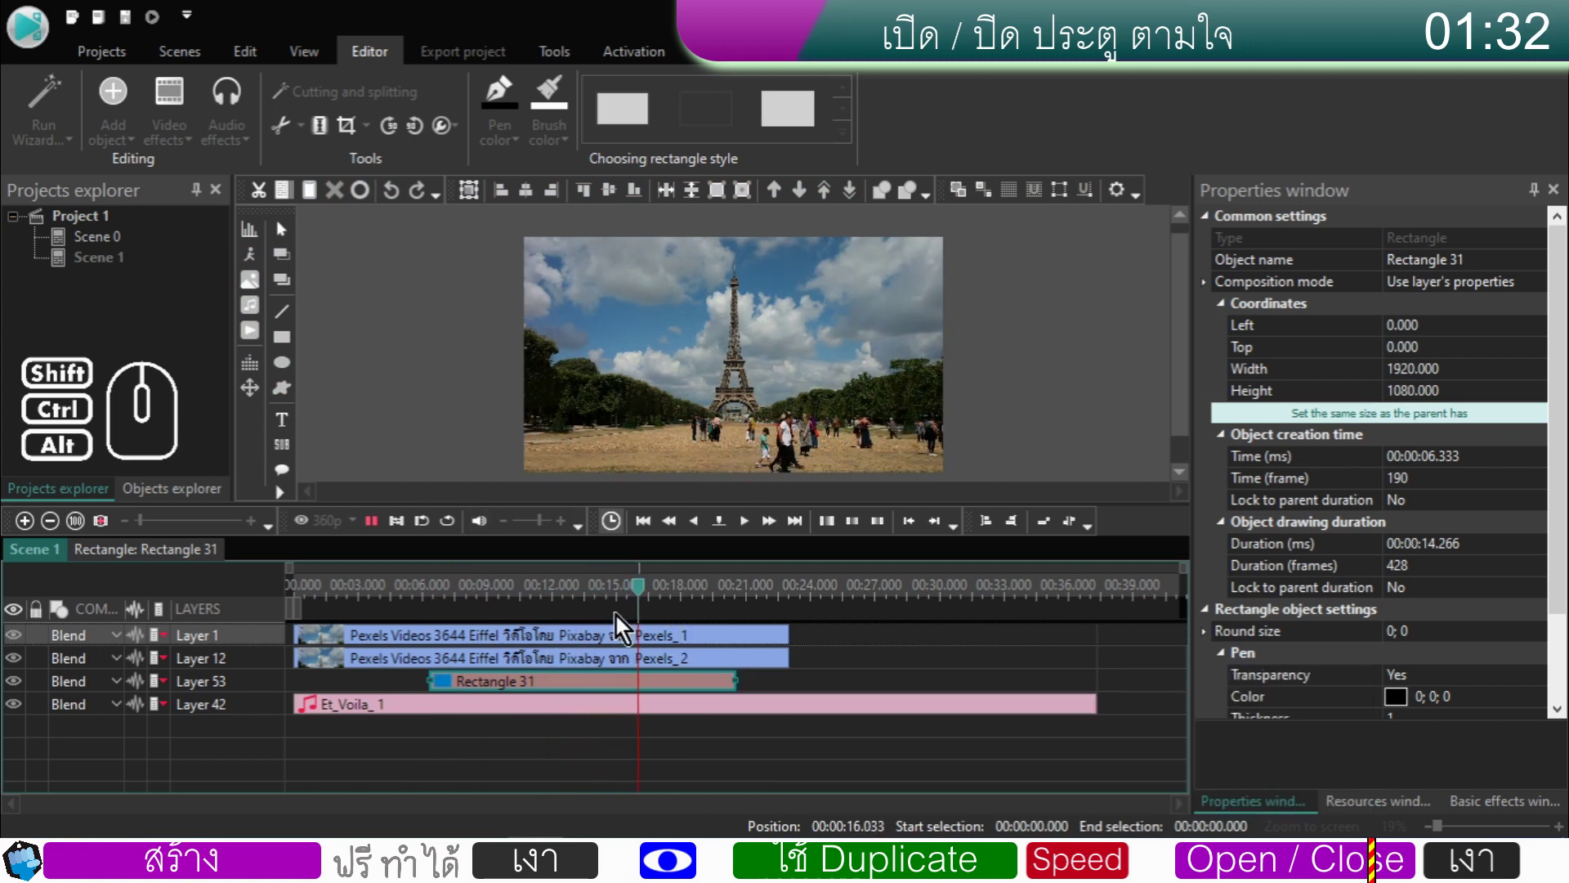
click(379, 535)
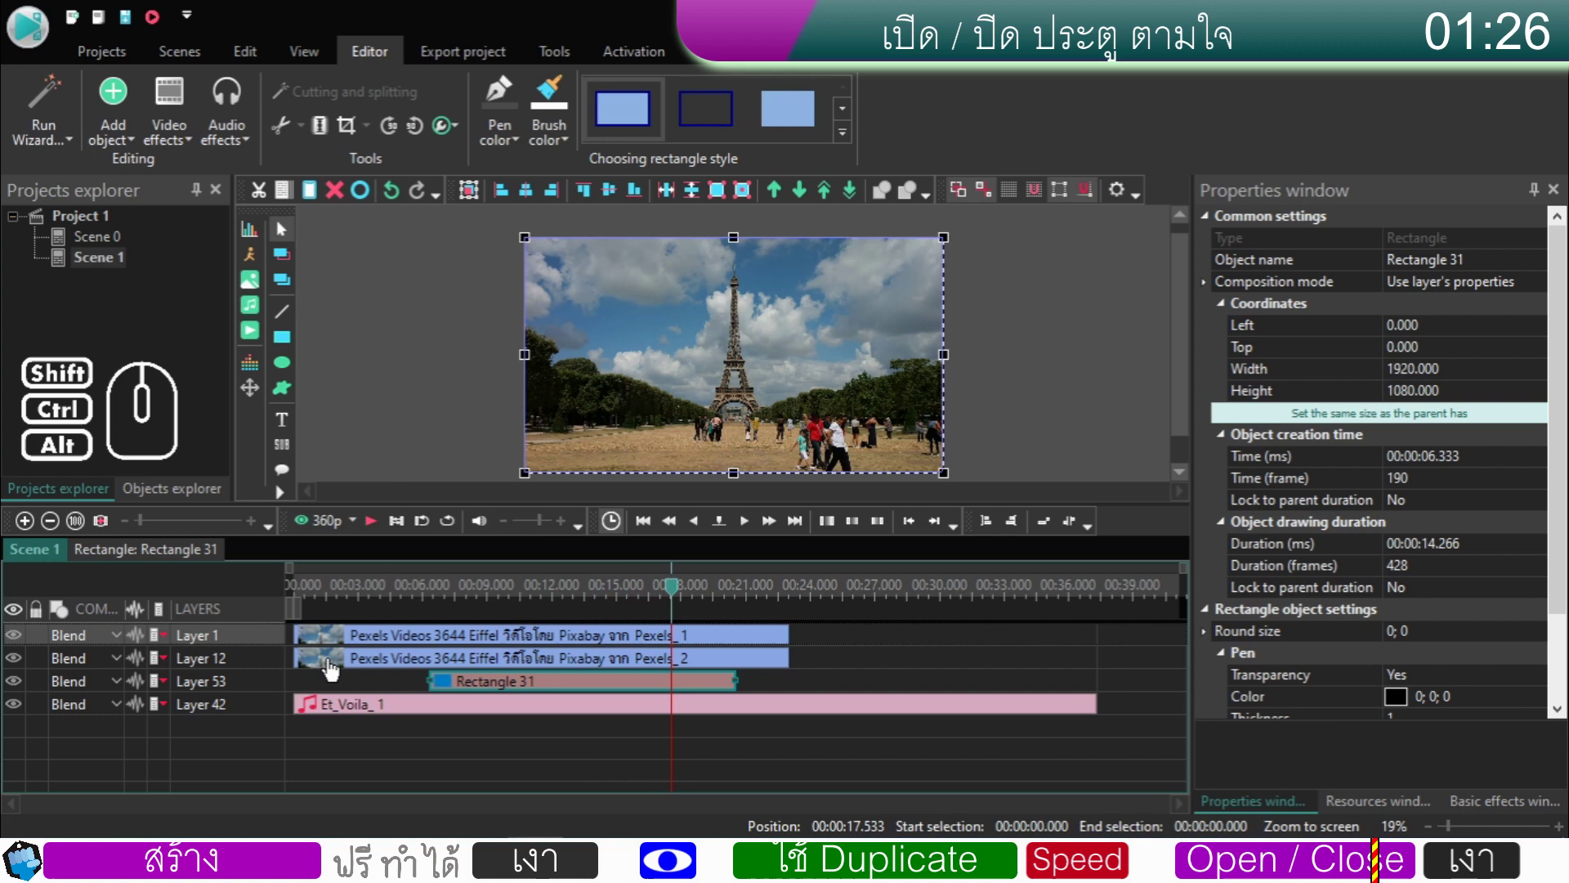
- Place the playhead at Rectangle 1's start inside the second Eiffel Tower clip (6.333 s)
click(335, 669)
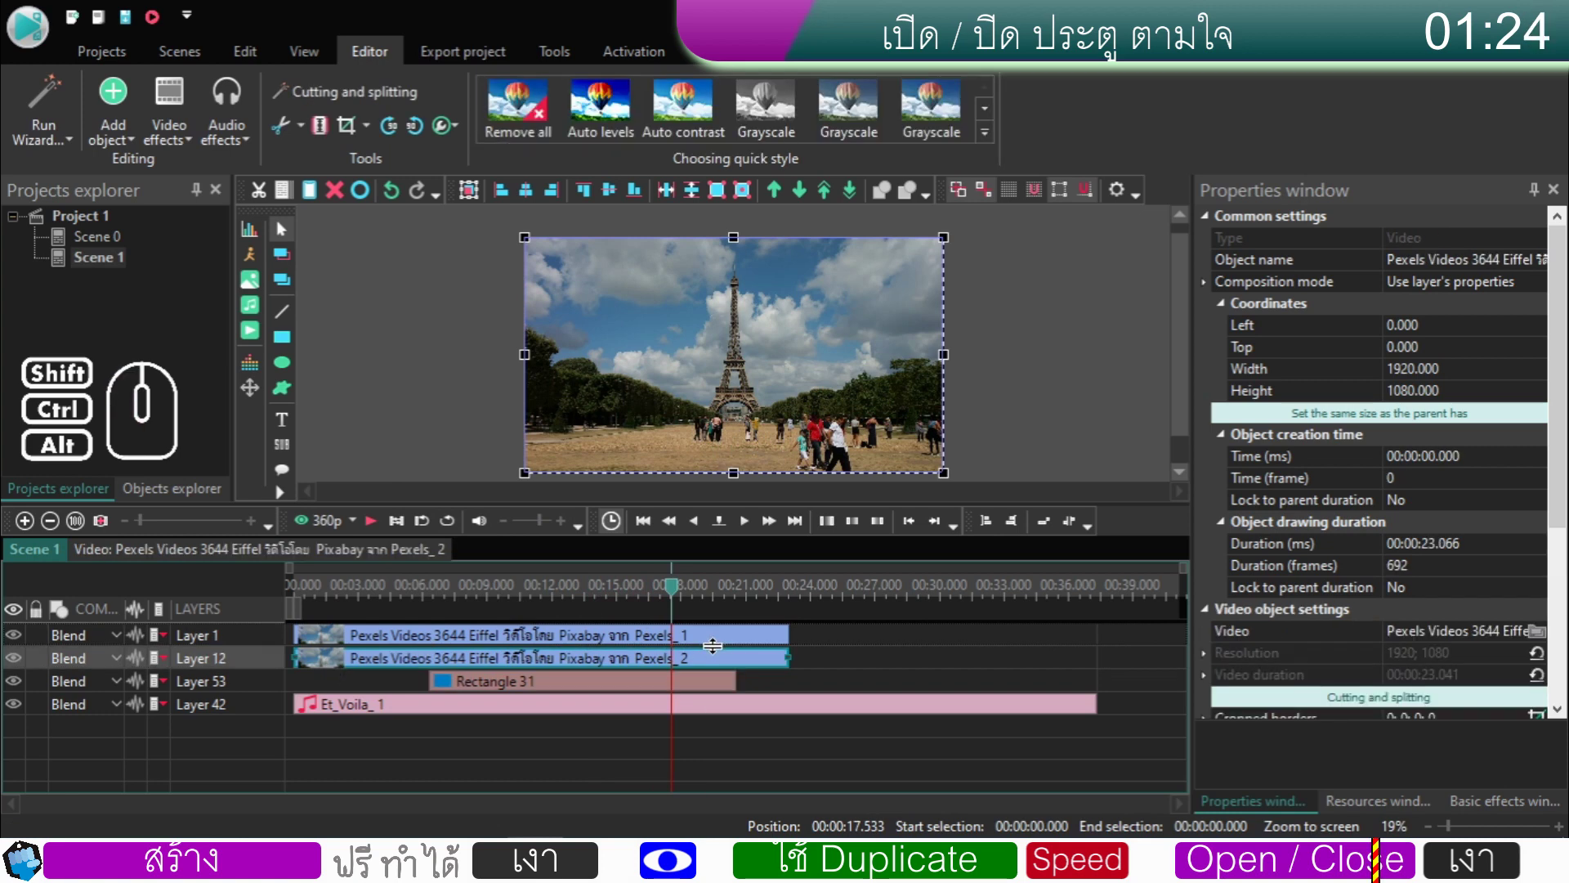
click(328, 605)
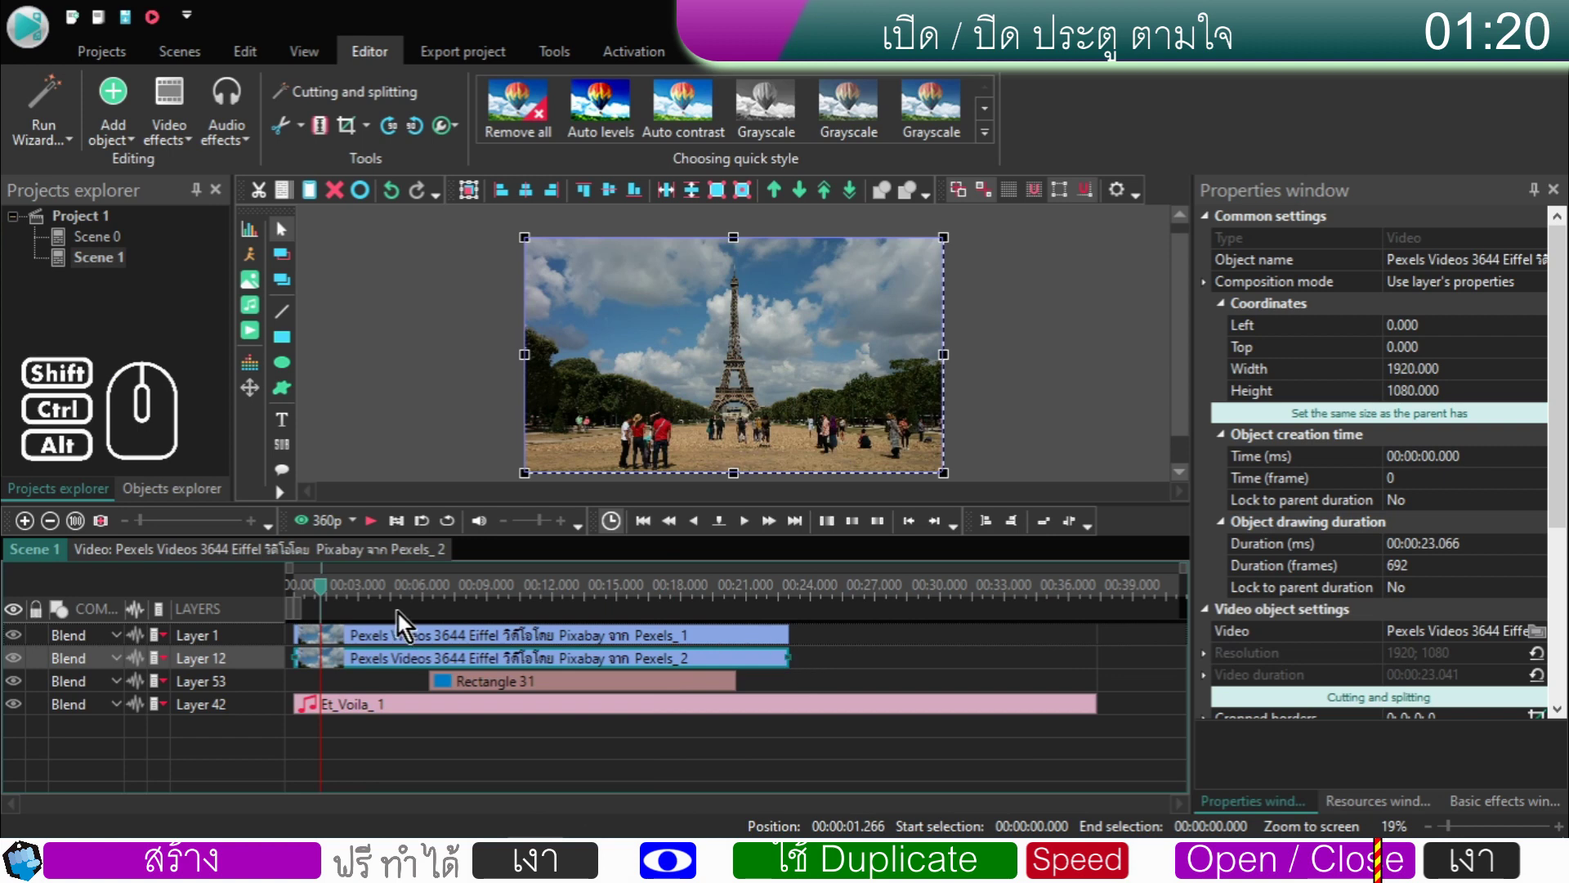
click(398, 603)
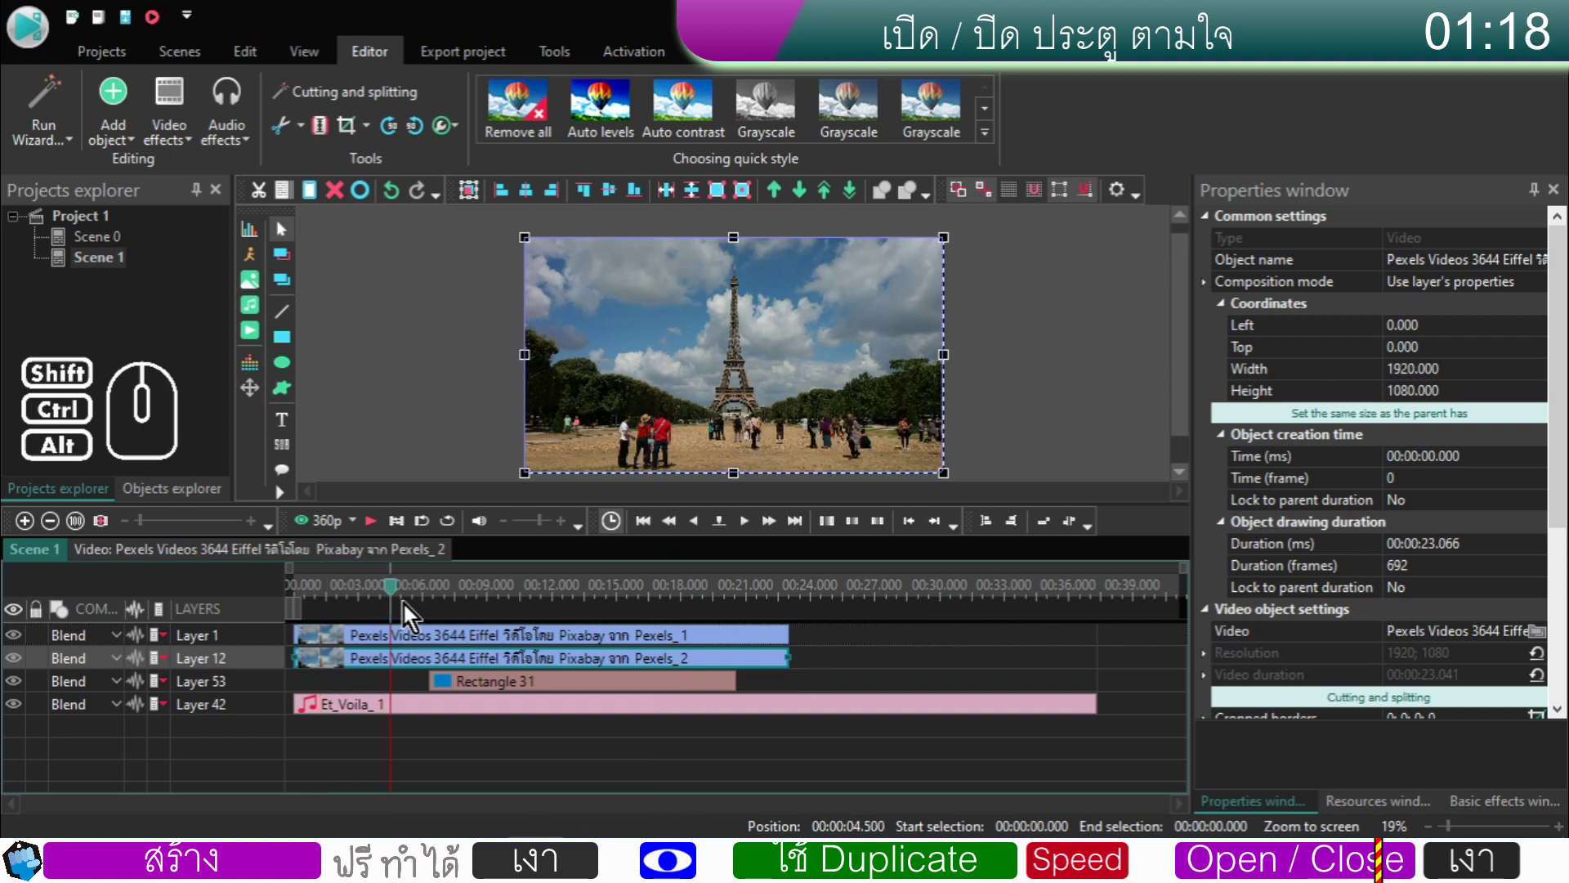
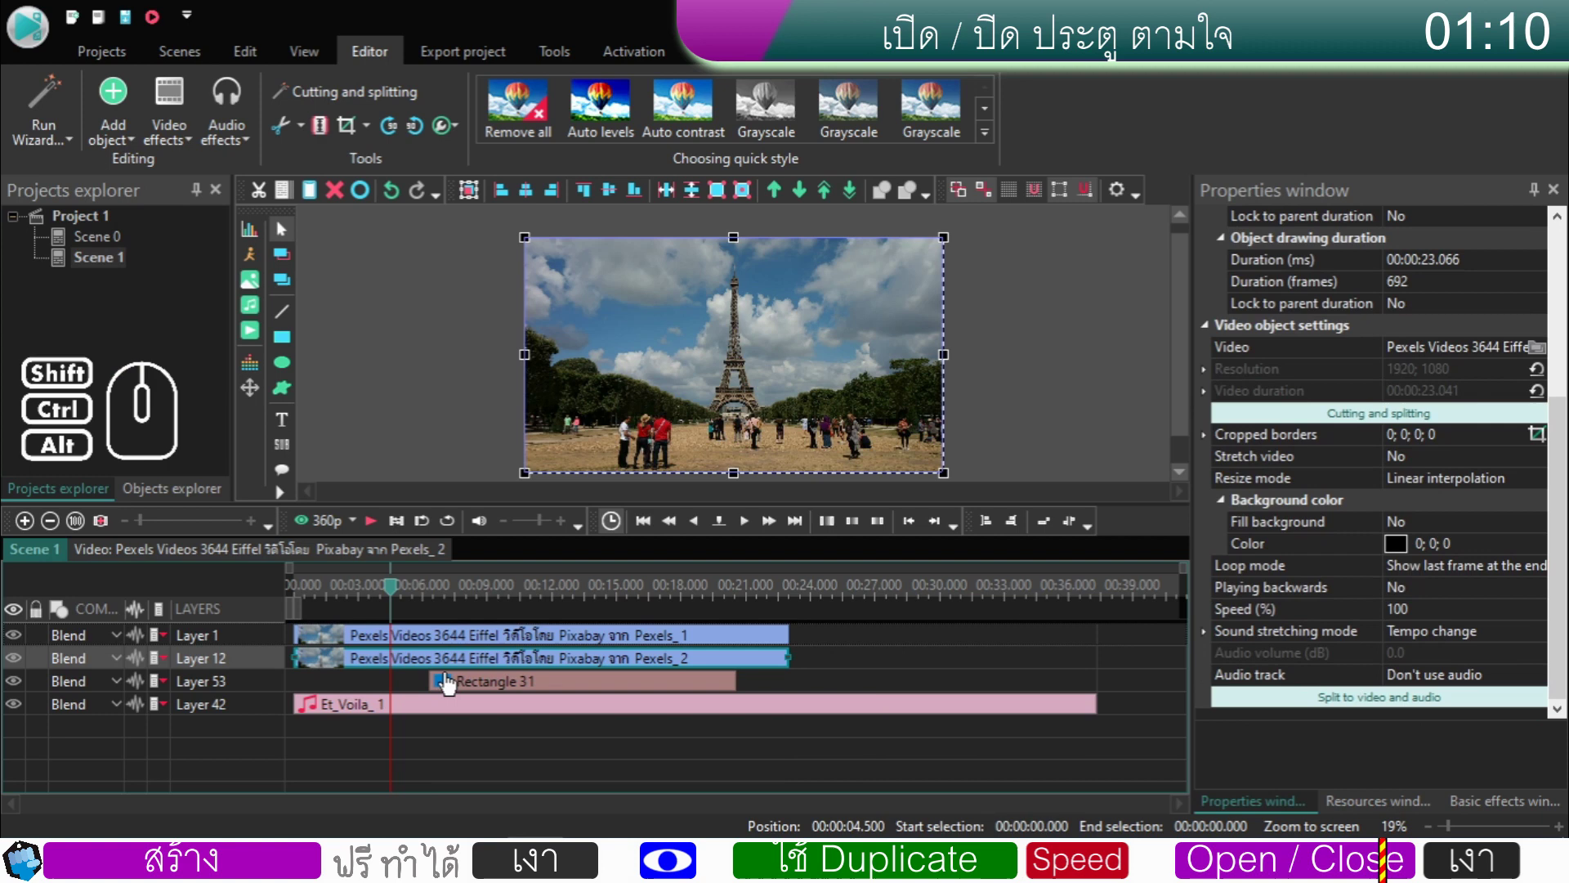
double_click(449, 674)
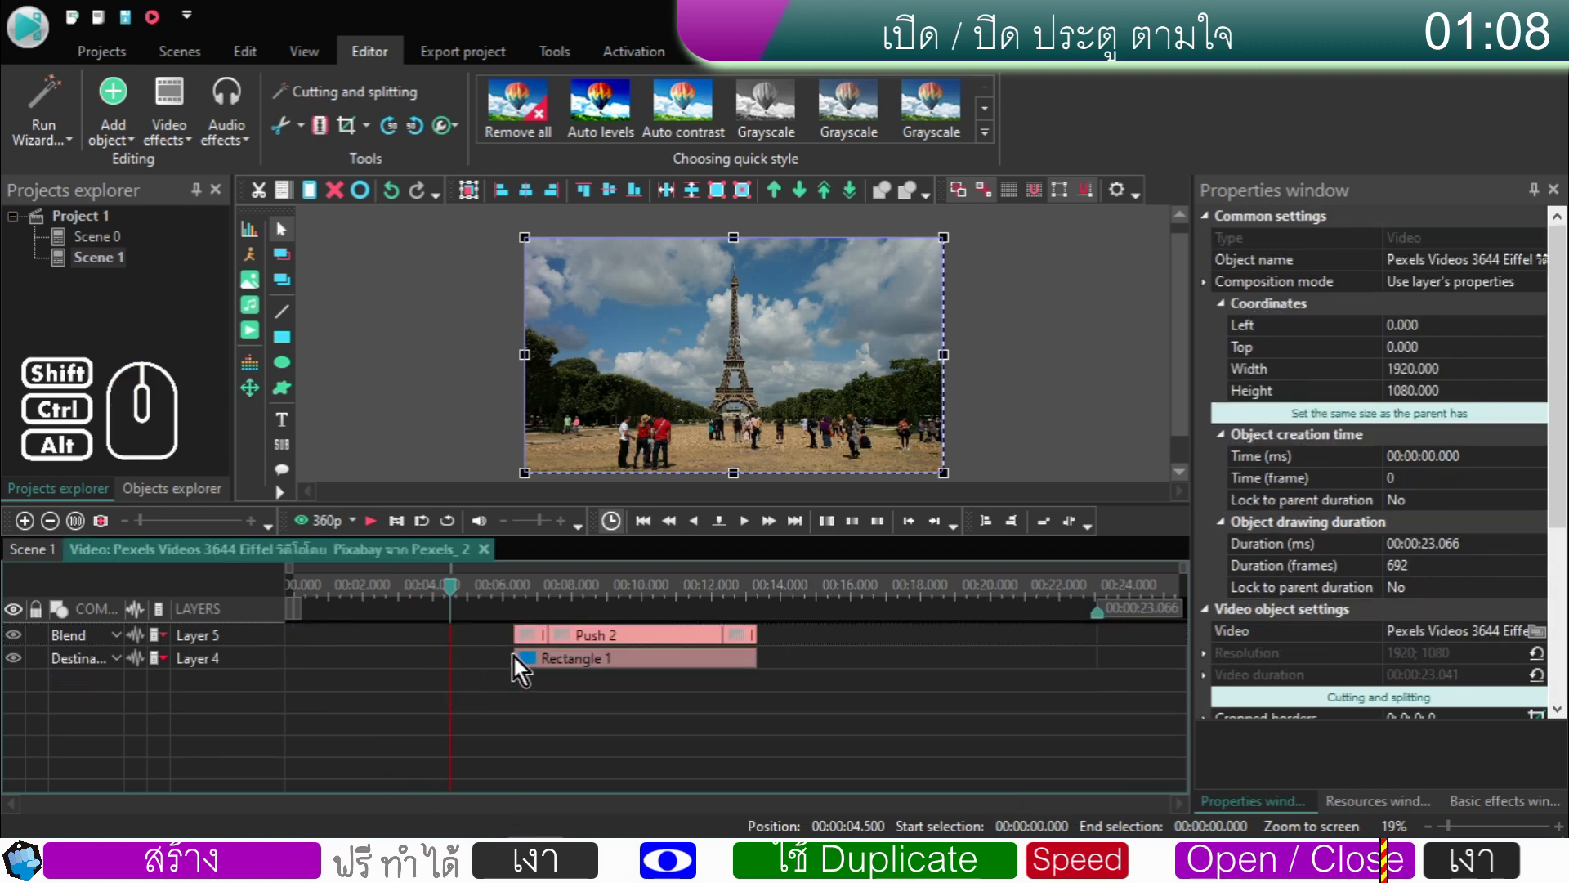
click(529, 663)
right_click(529, 663)
click(600, 597)
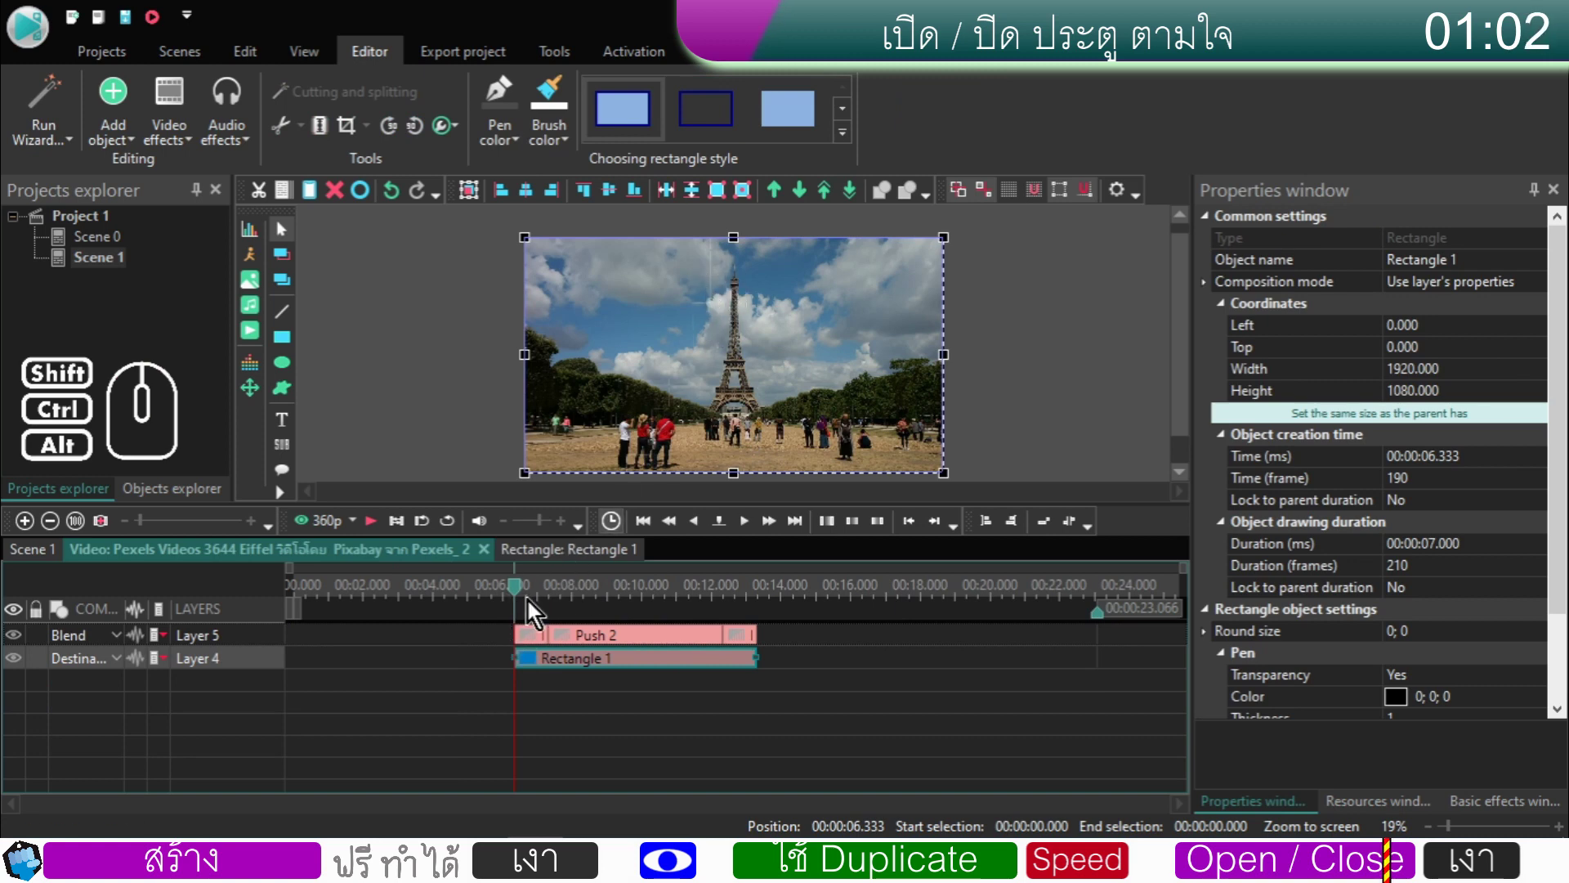
- Trim the second Eiffel clip's start to the playhead, leaving 16.733 s, and reopen its contents
click(40, 557)
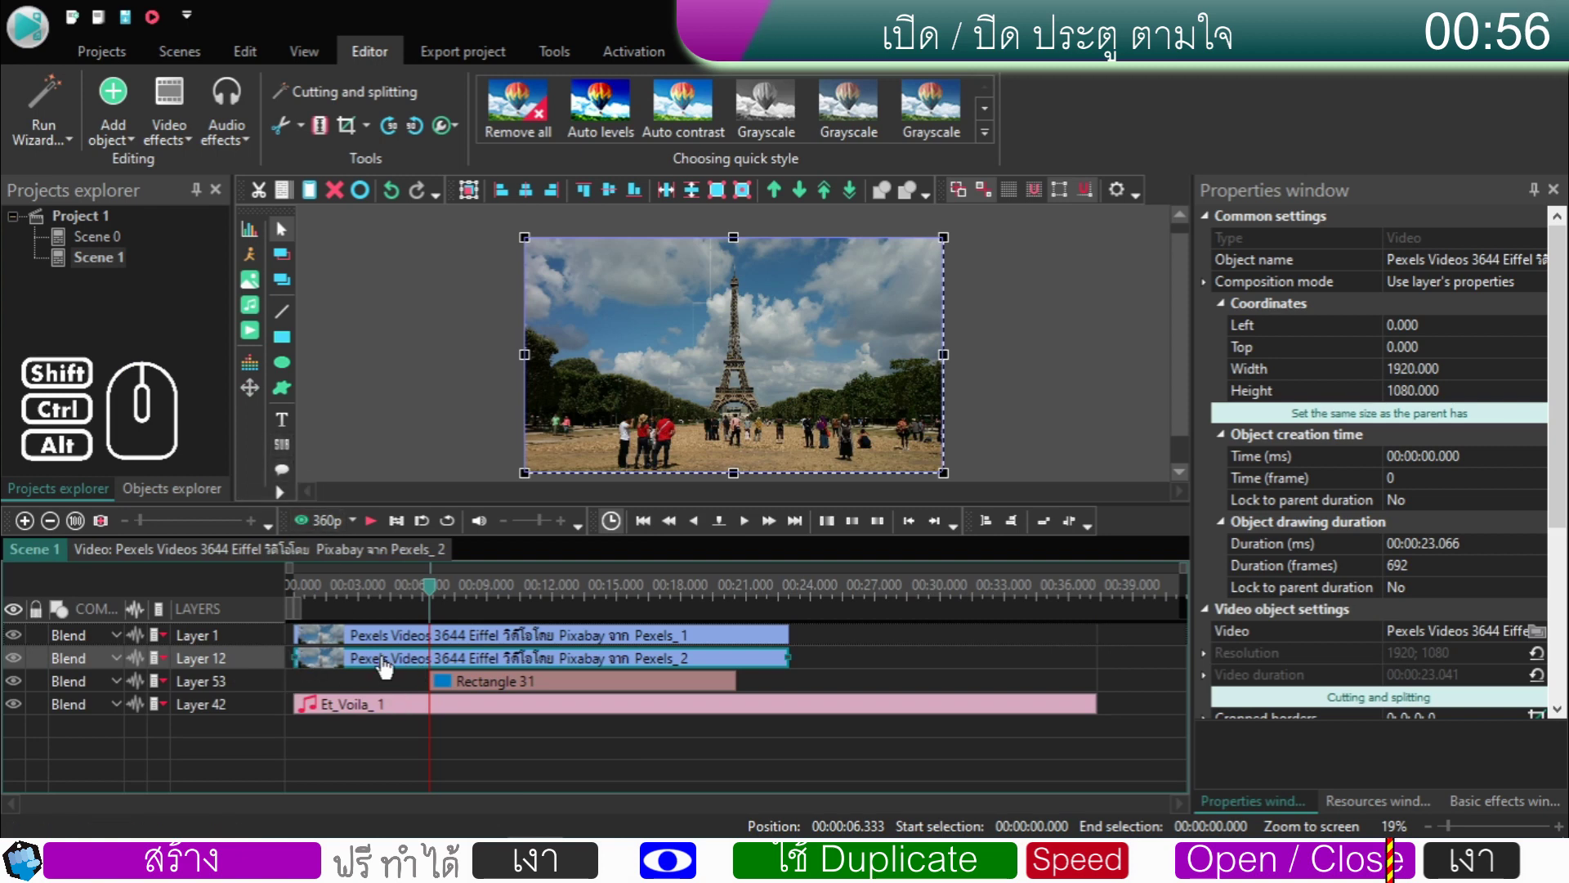
click(388, 667)
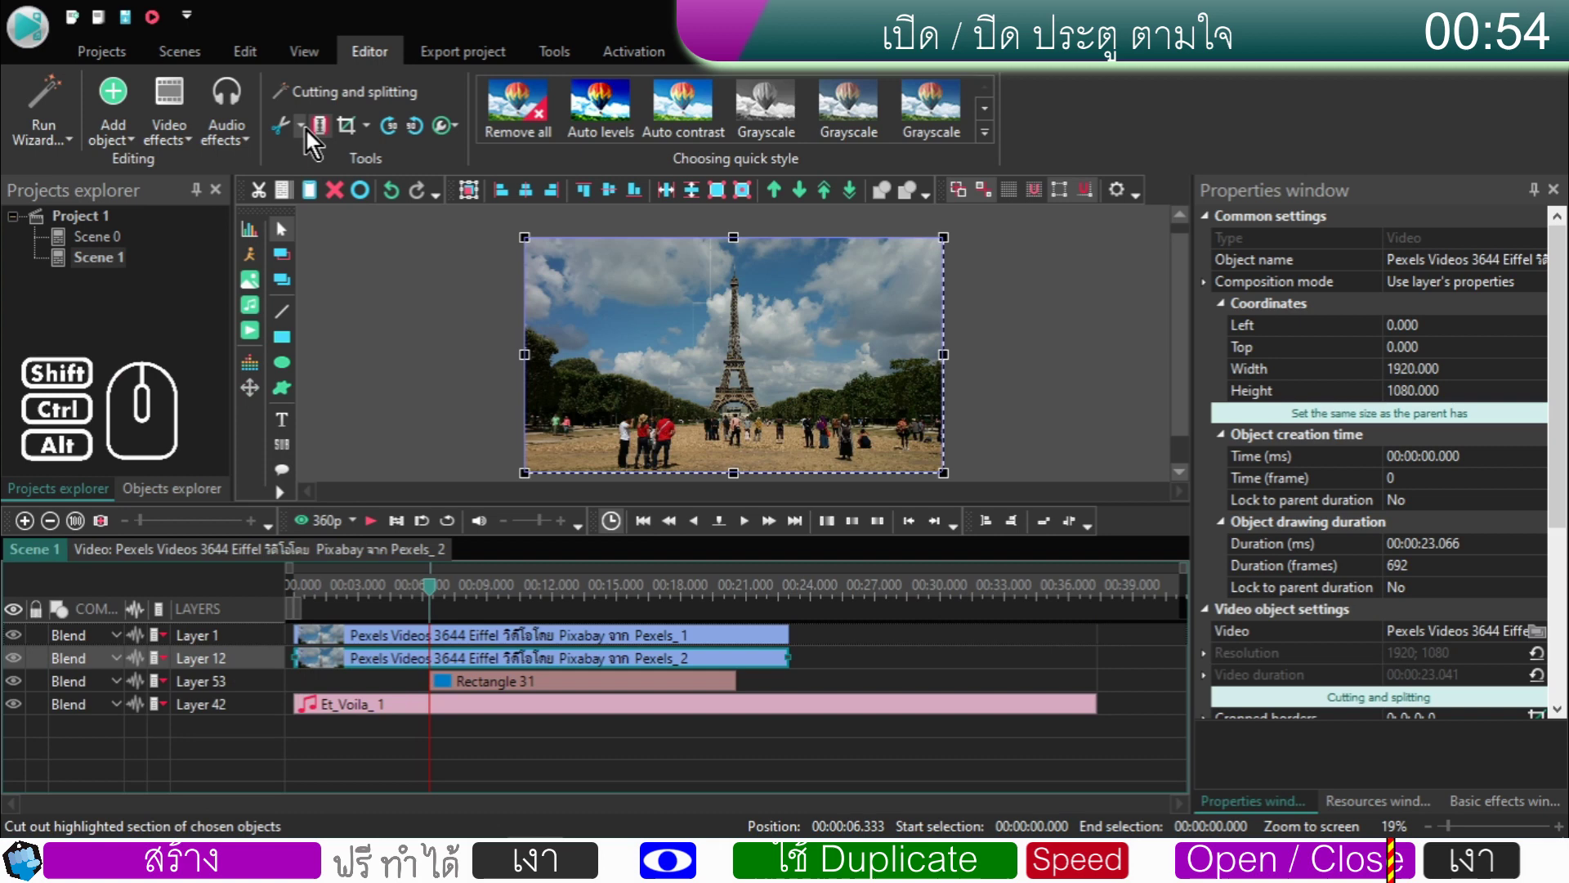
click(309, 134)
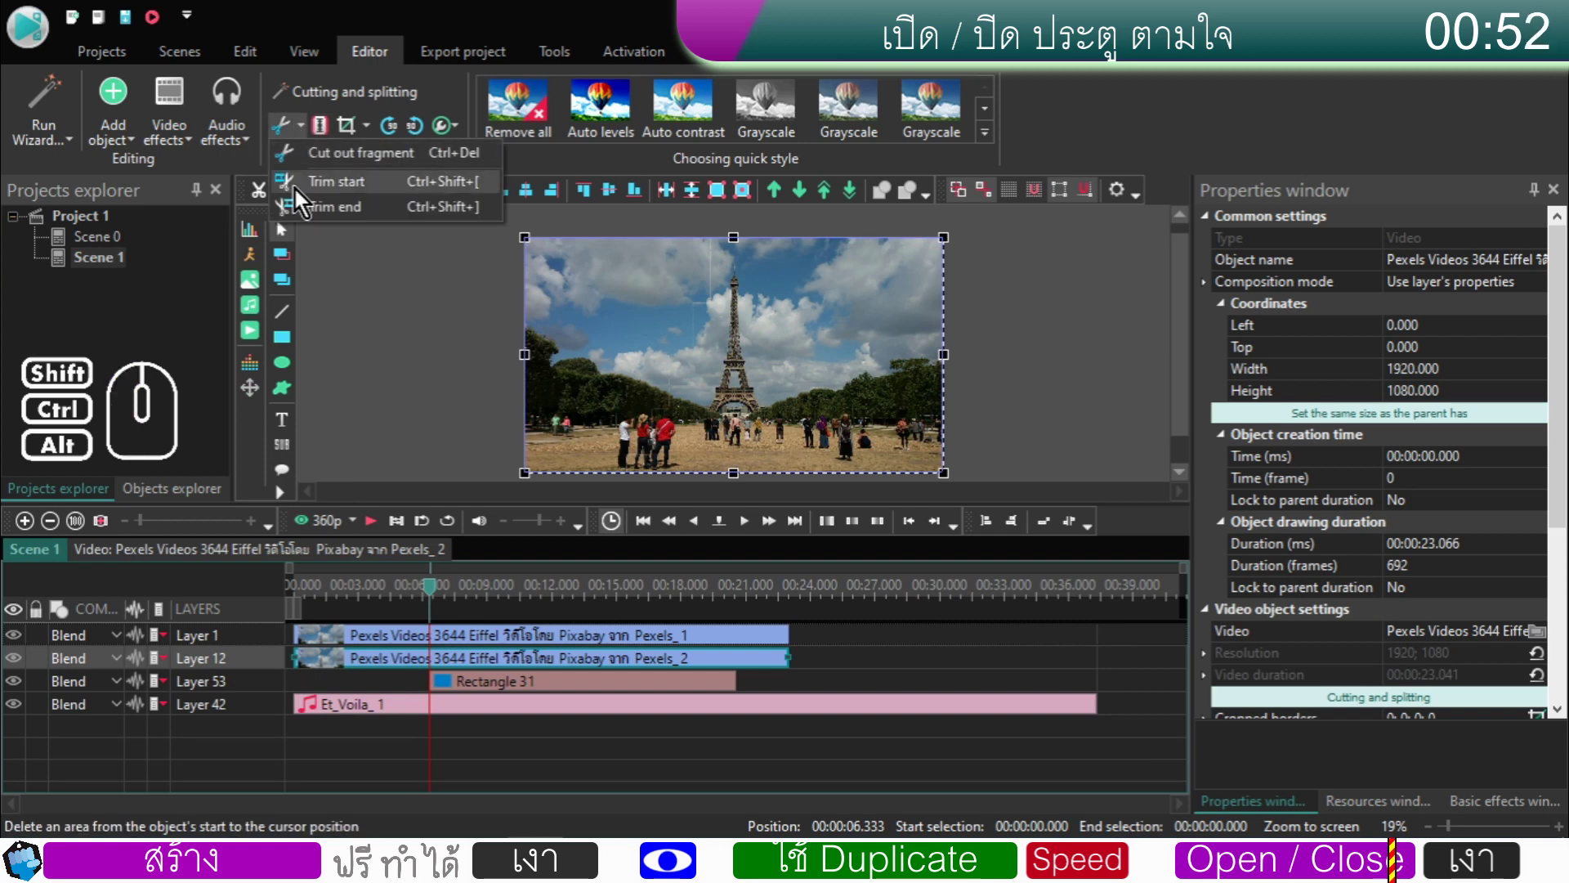
click(300, 195)
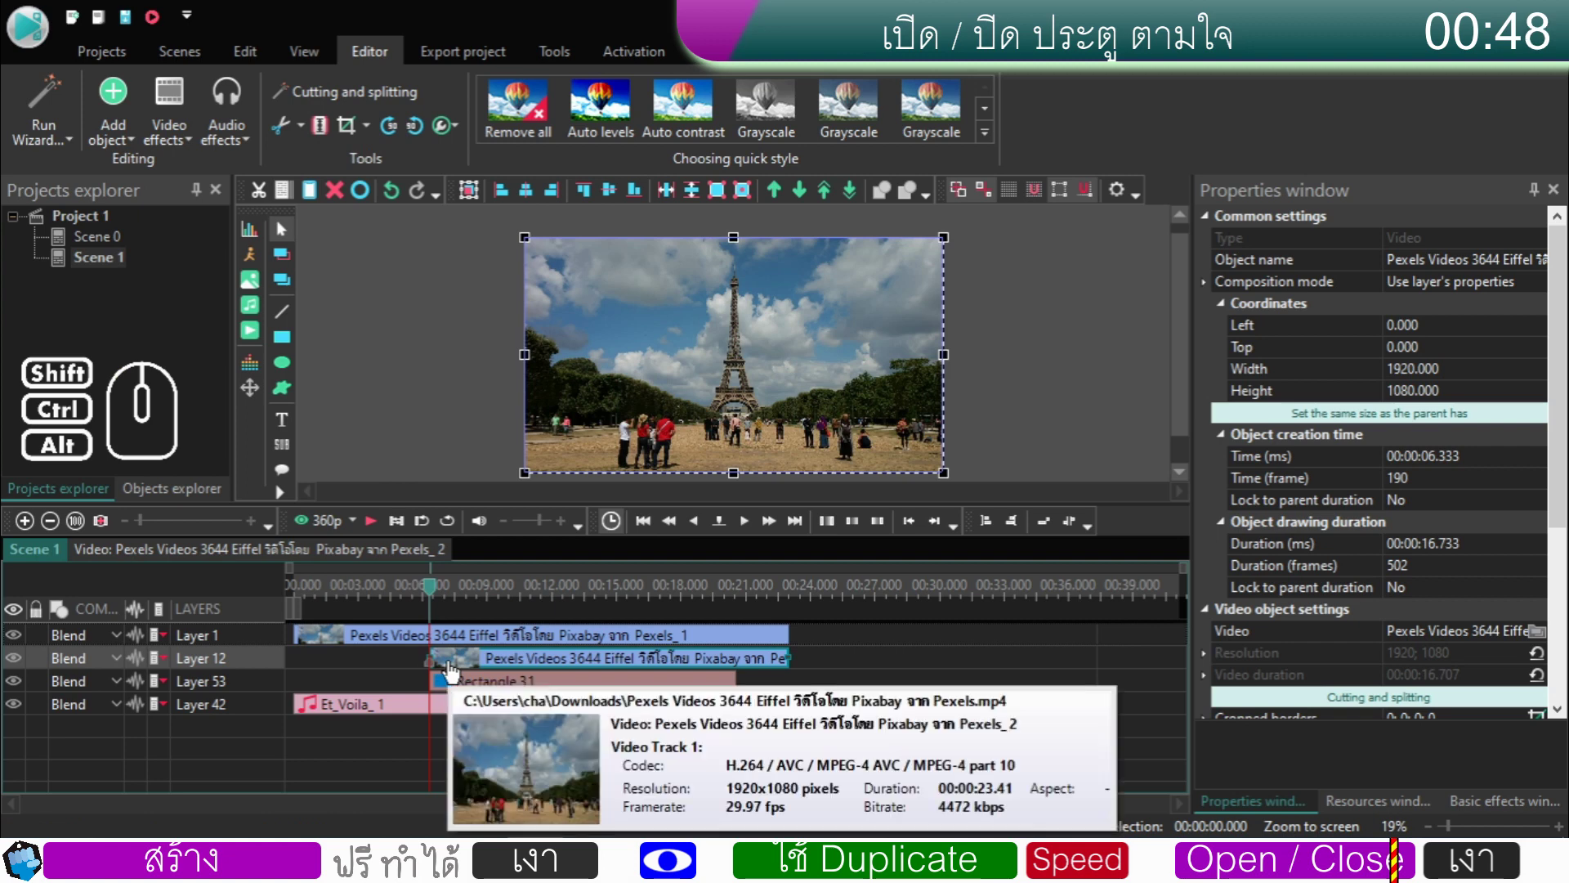
double_click(451, 668)
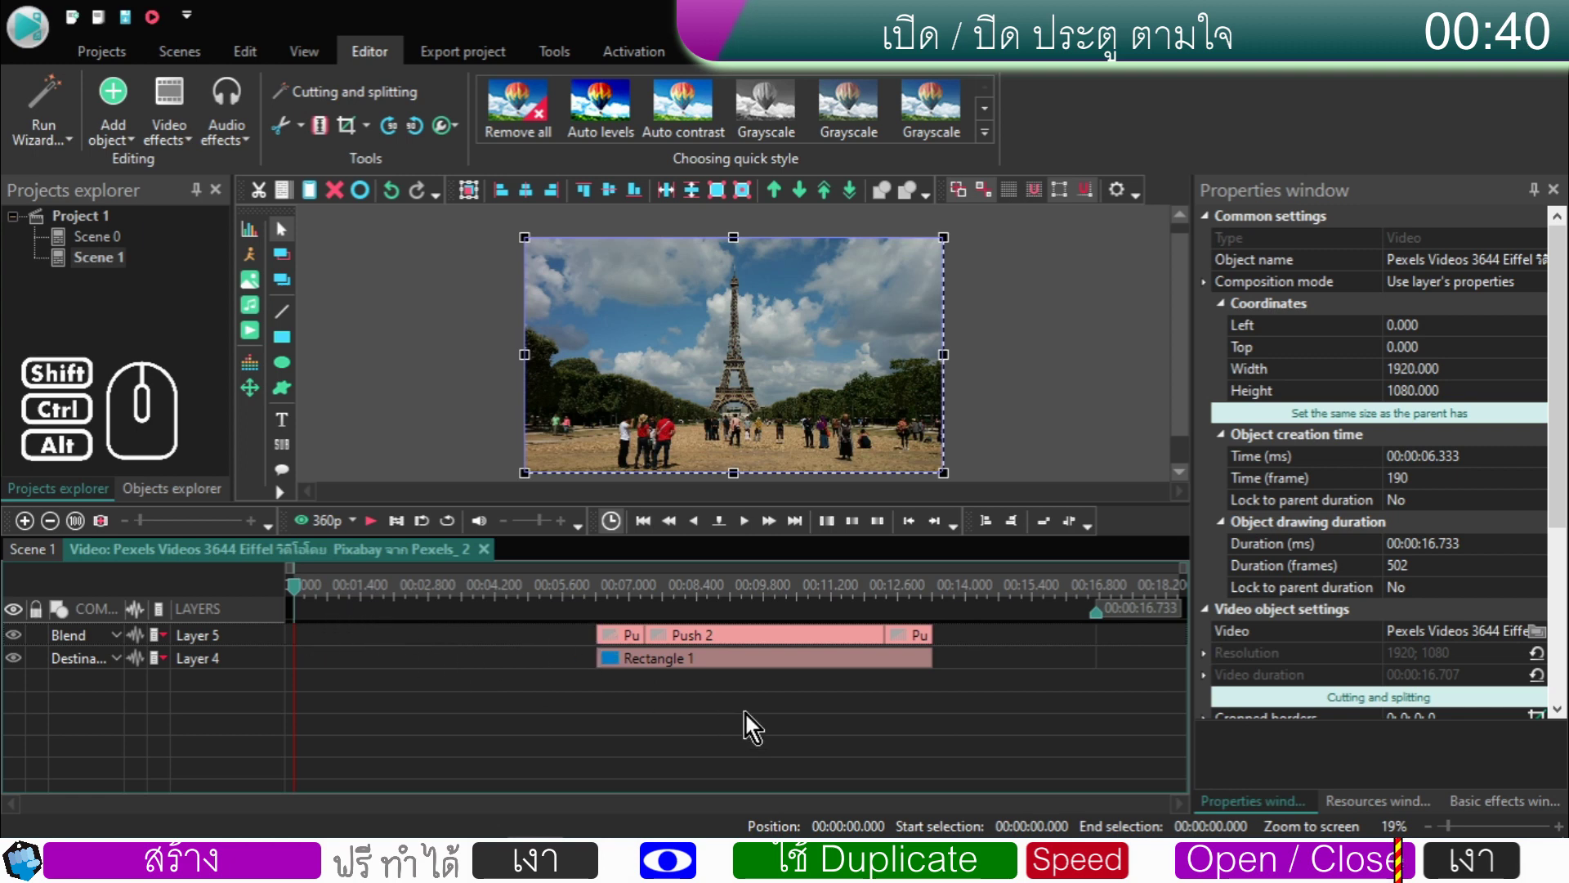
- Move the push wipes and Rectangle 1 to start at 0 s inside the trimmed clip
click(962, 723)
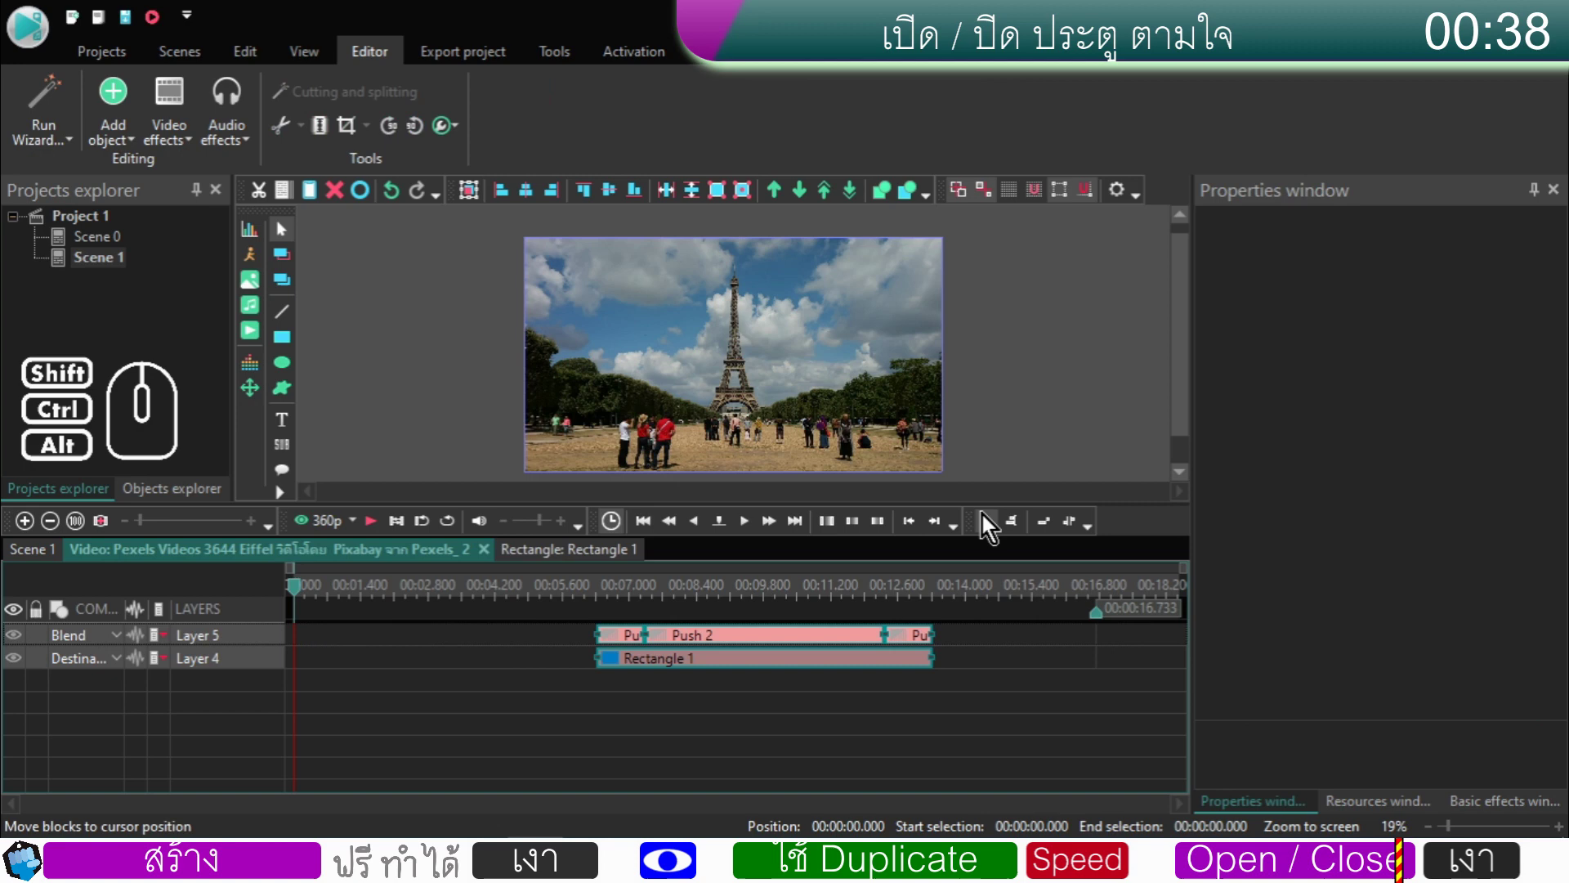
click(991, 533)
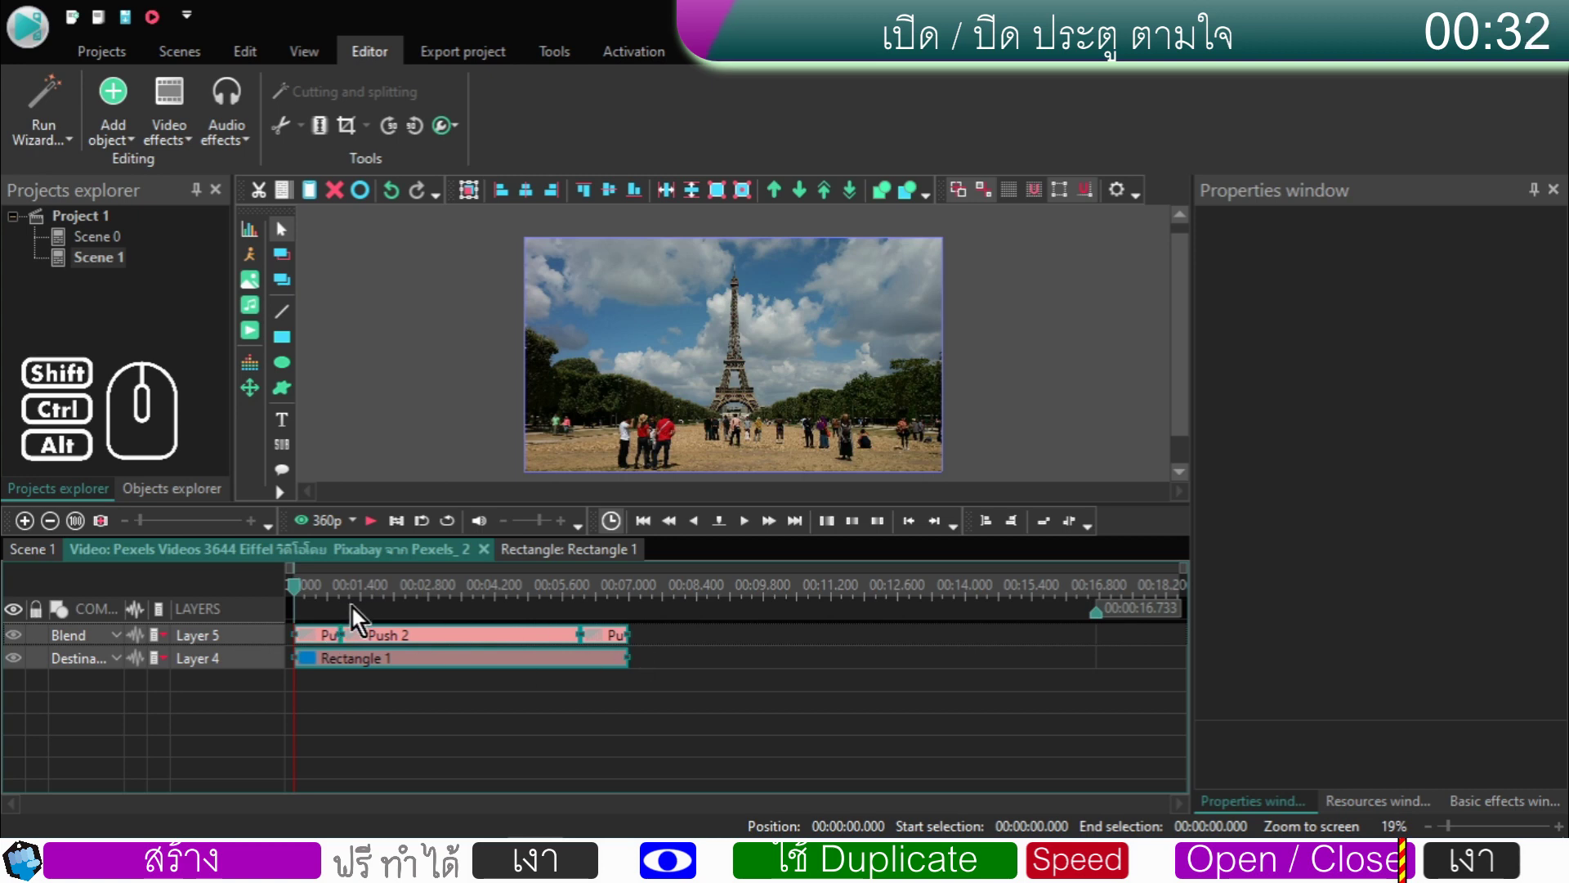
click(578, 670)
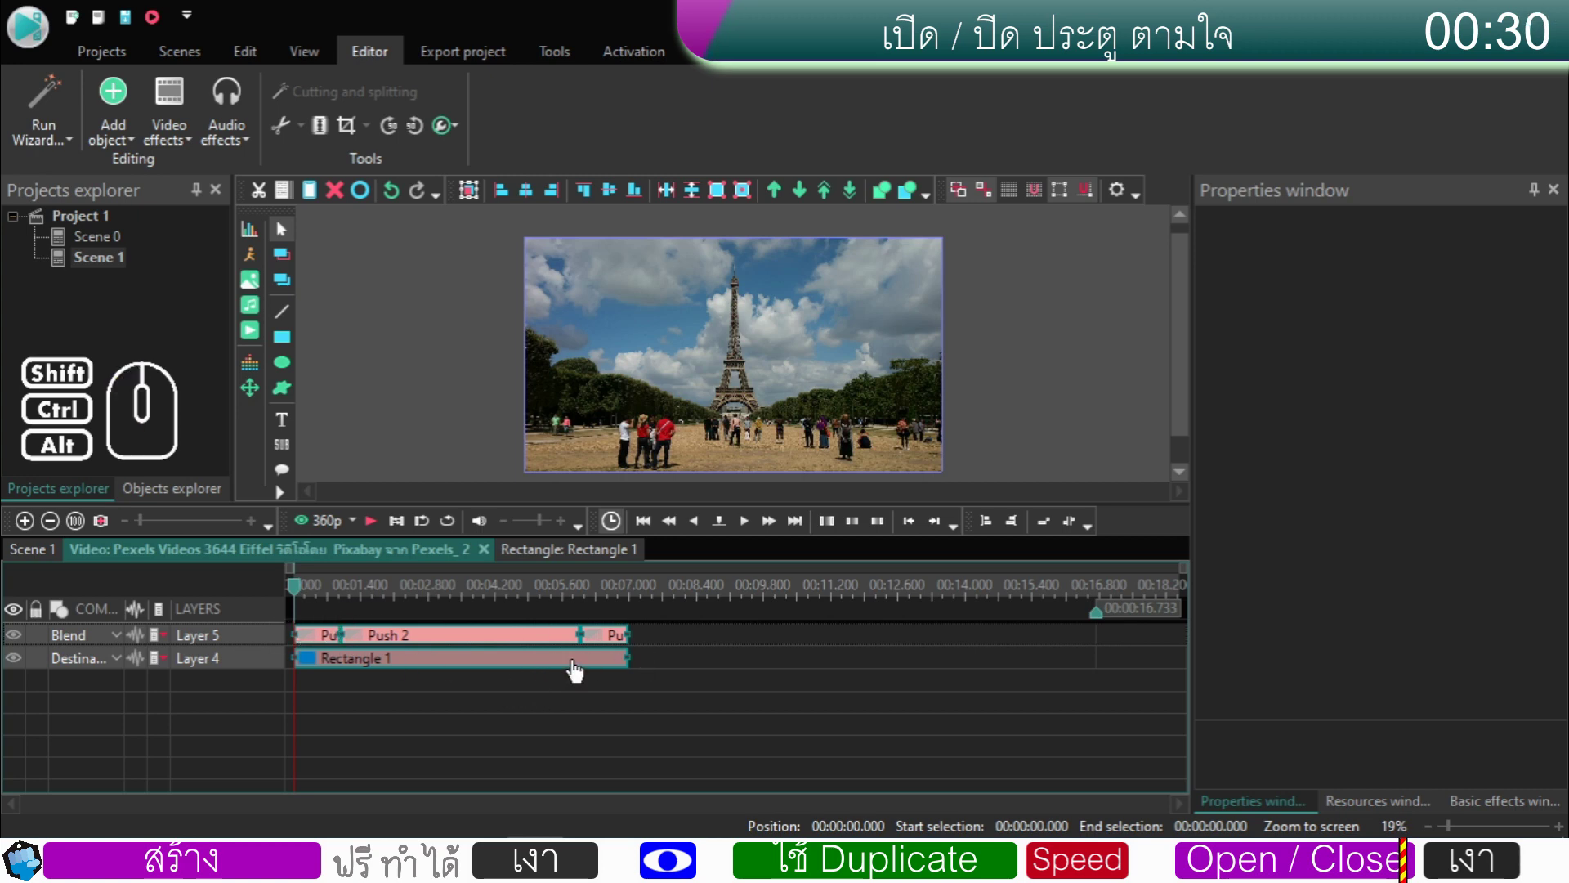
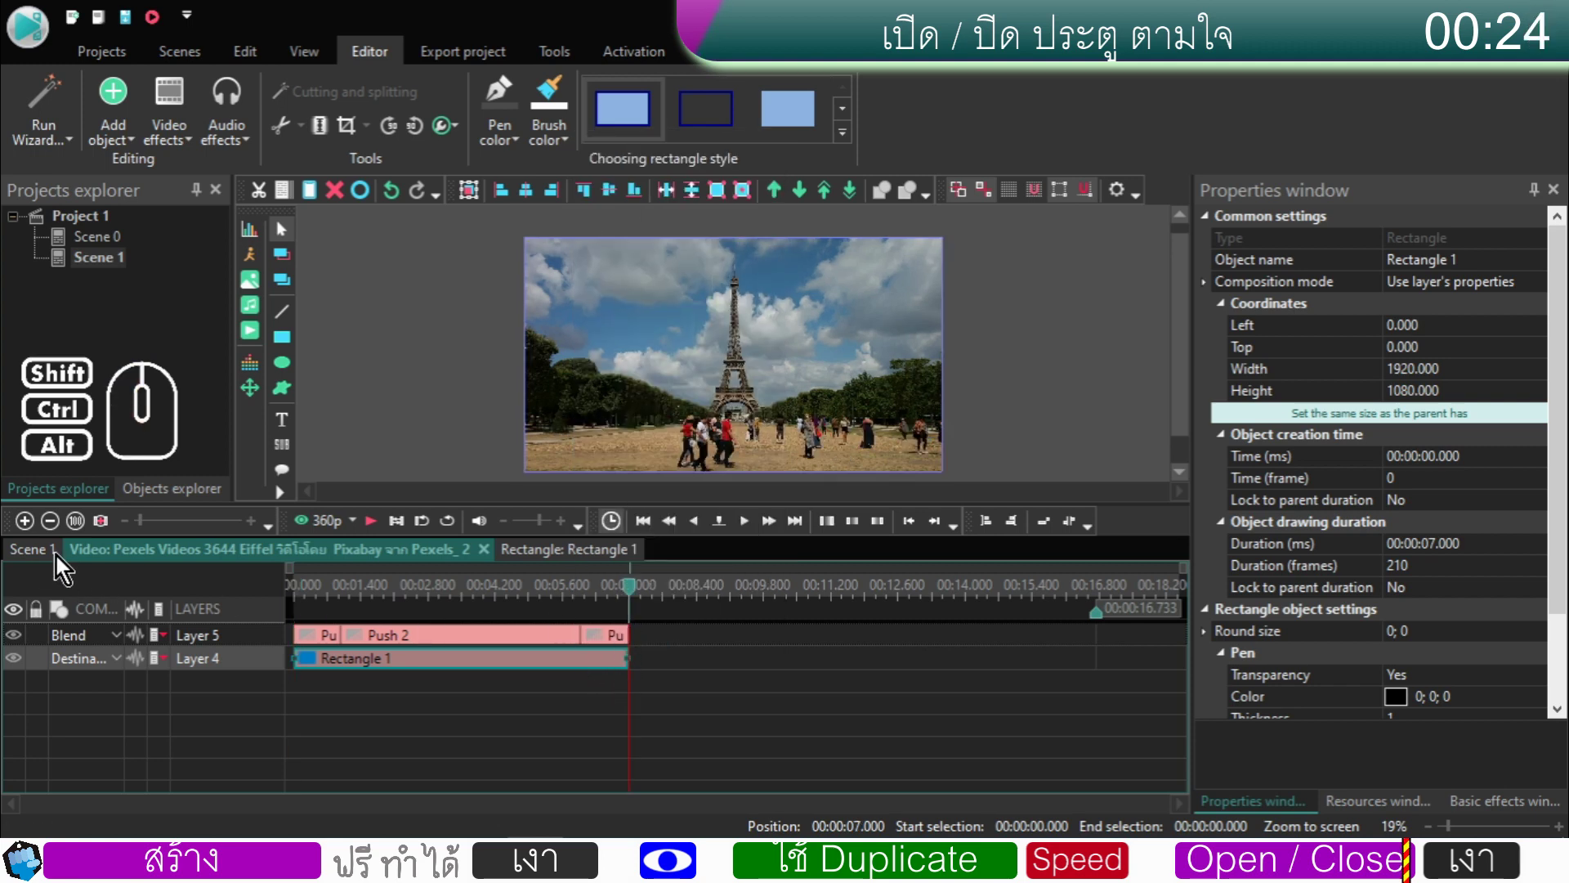
- Shorten the second Eiffel clip to 7 seconds on Scene 1 and preview the wipe closing onto it
click(55, 559)
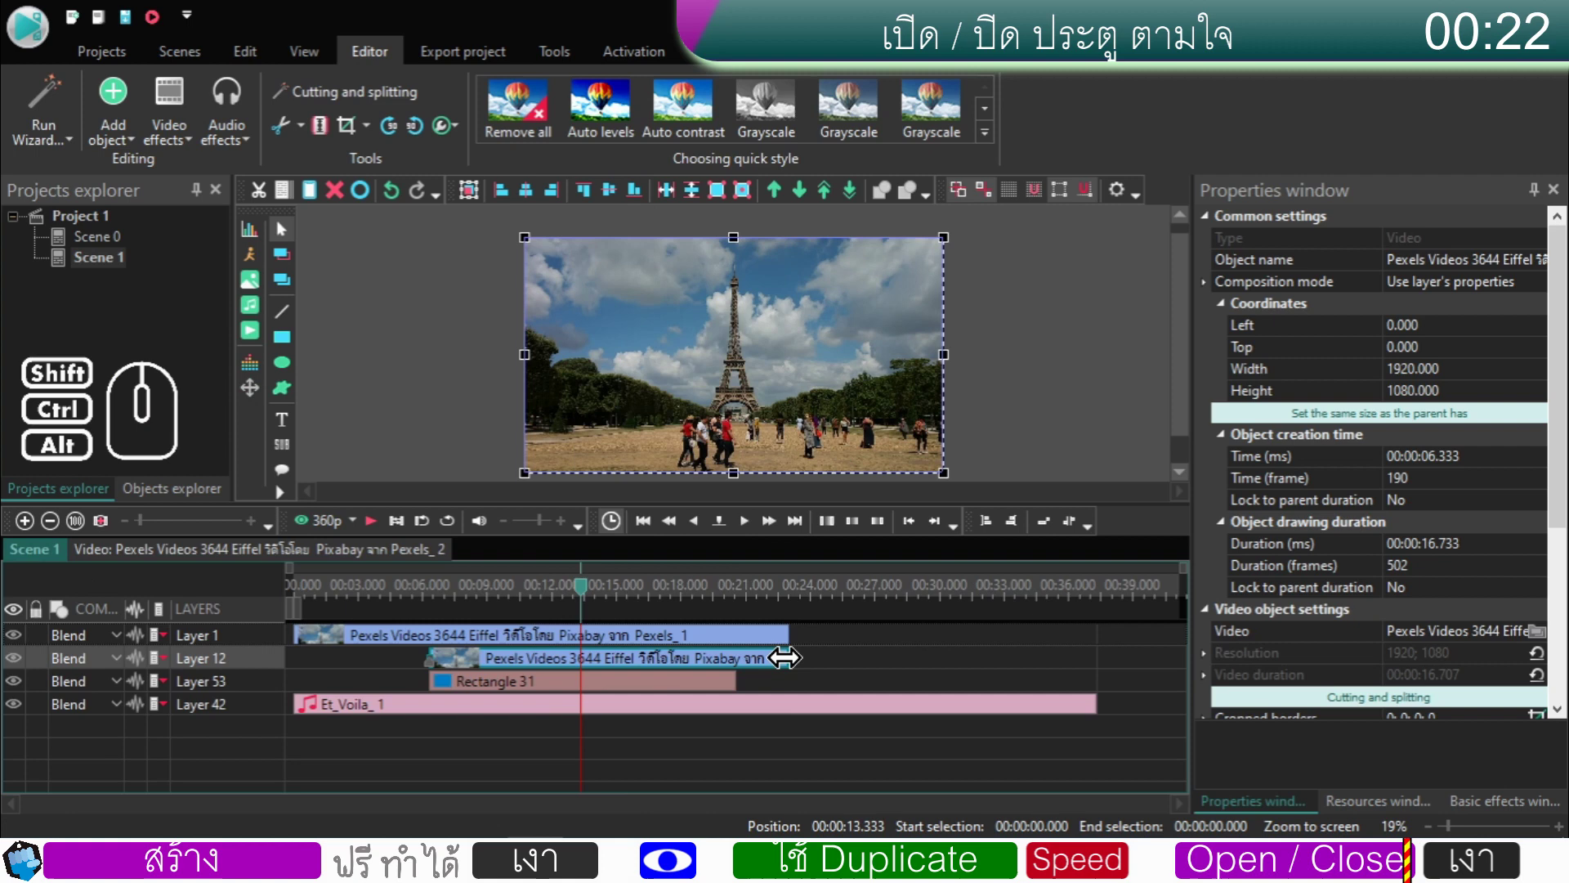
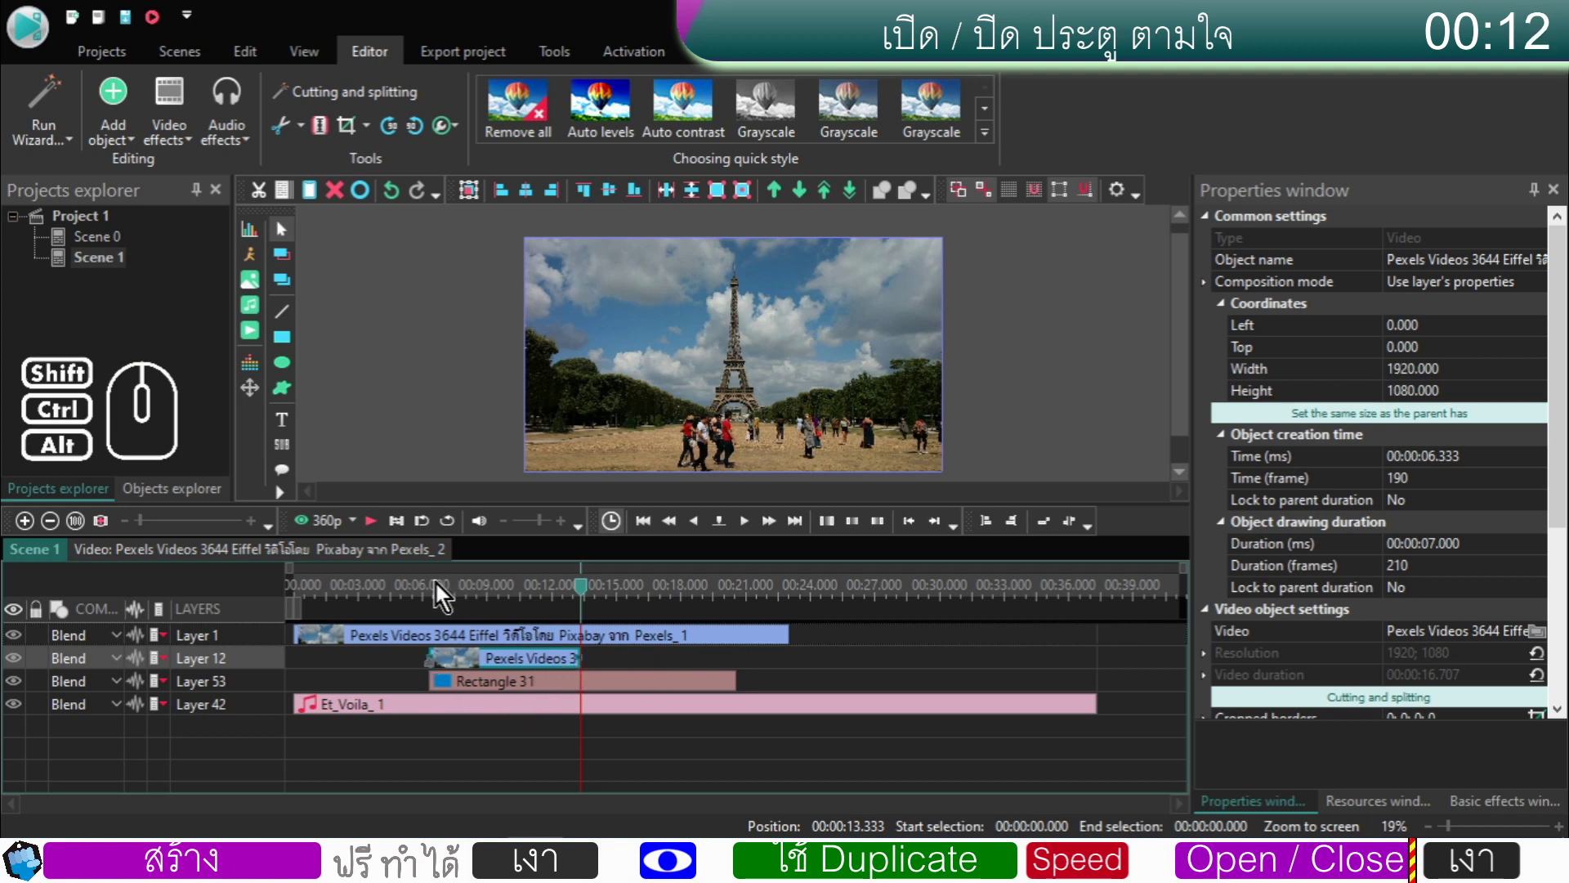
click(430, 592)
click(379, 529)
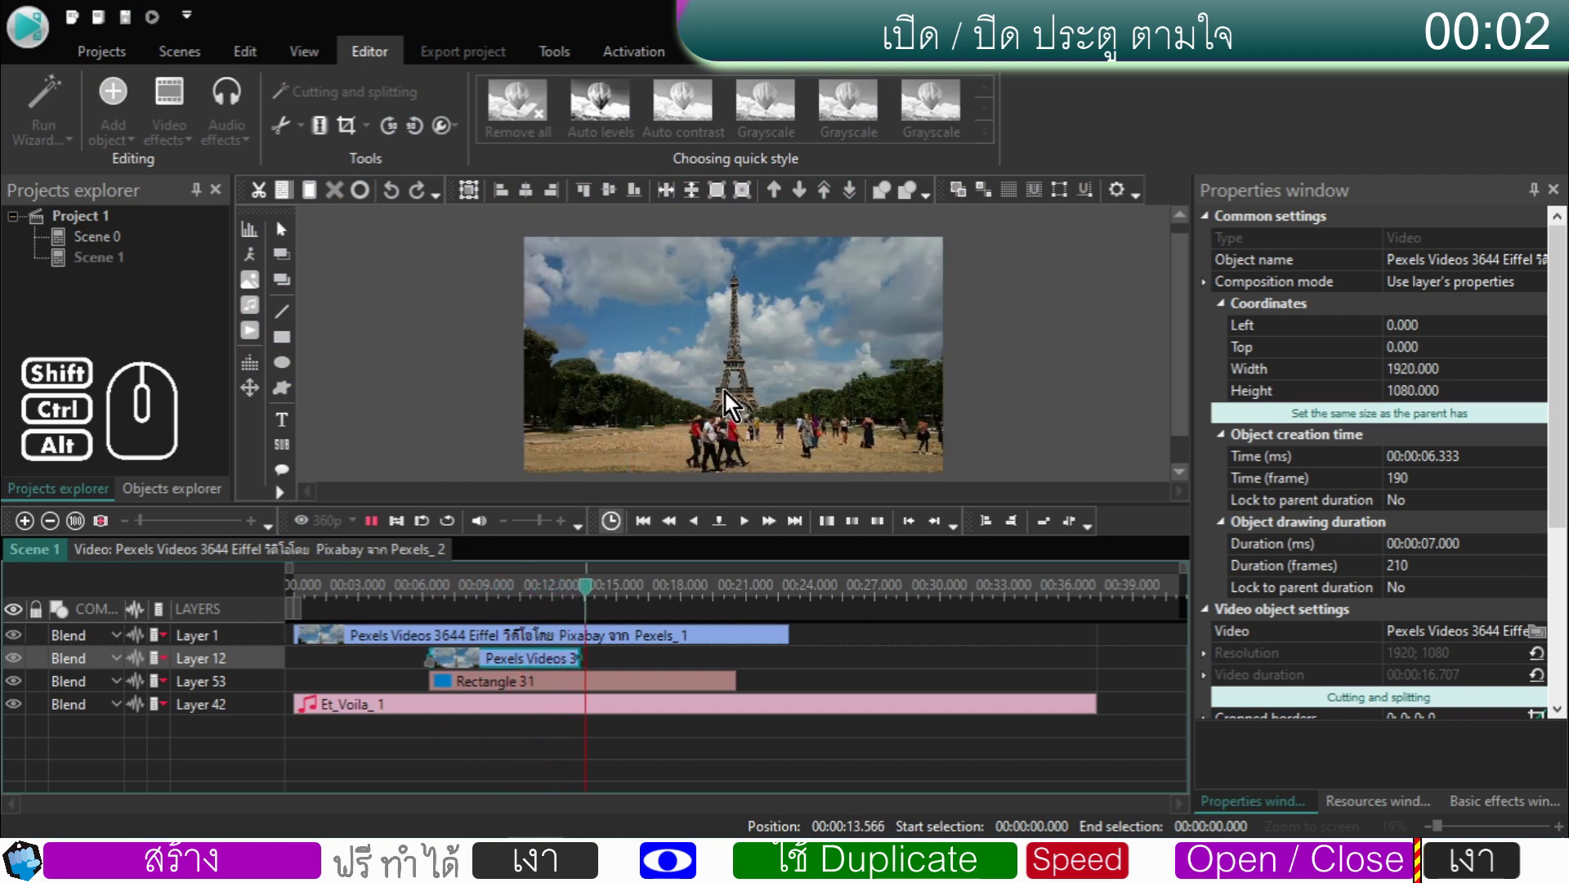
click(369, 530)
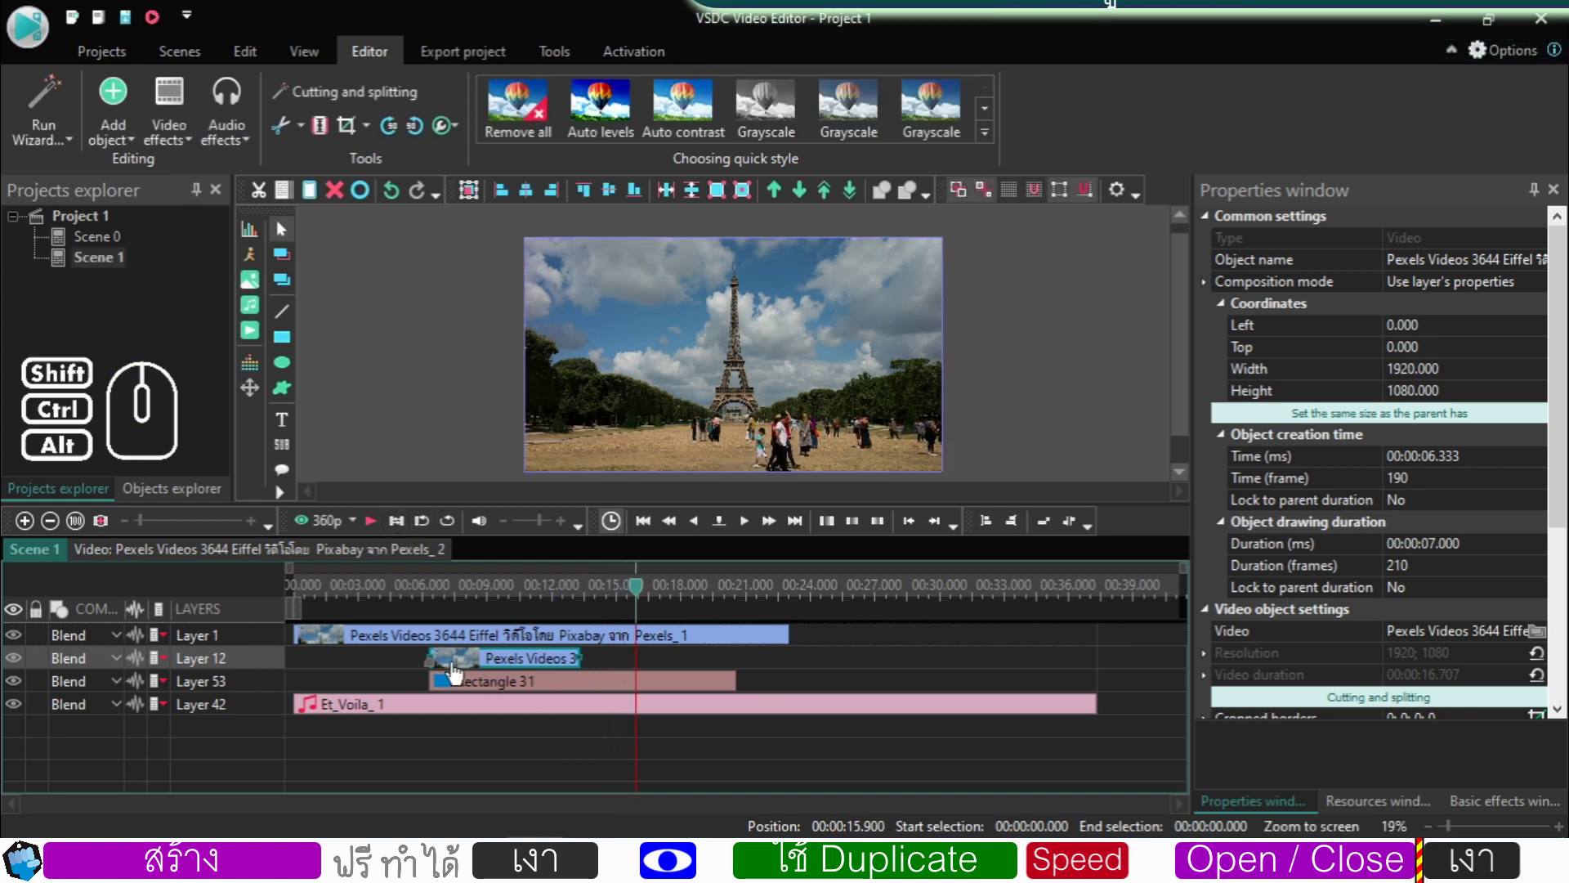
click(457, 674)
right_click(456, 673)
- Fit the work area to the Pexels Videos 3 clip and add a rectangle By work area on a new layer
click(507, 607)
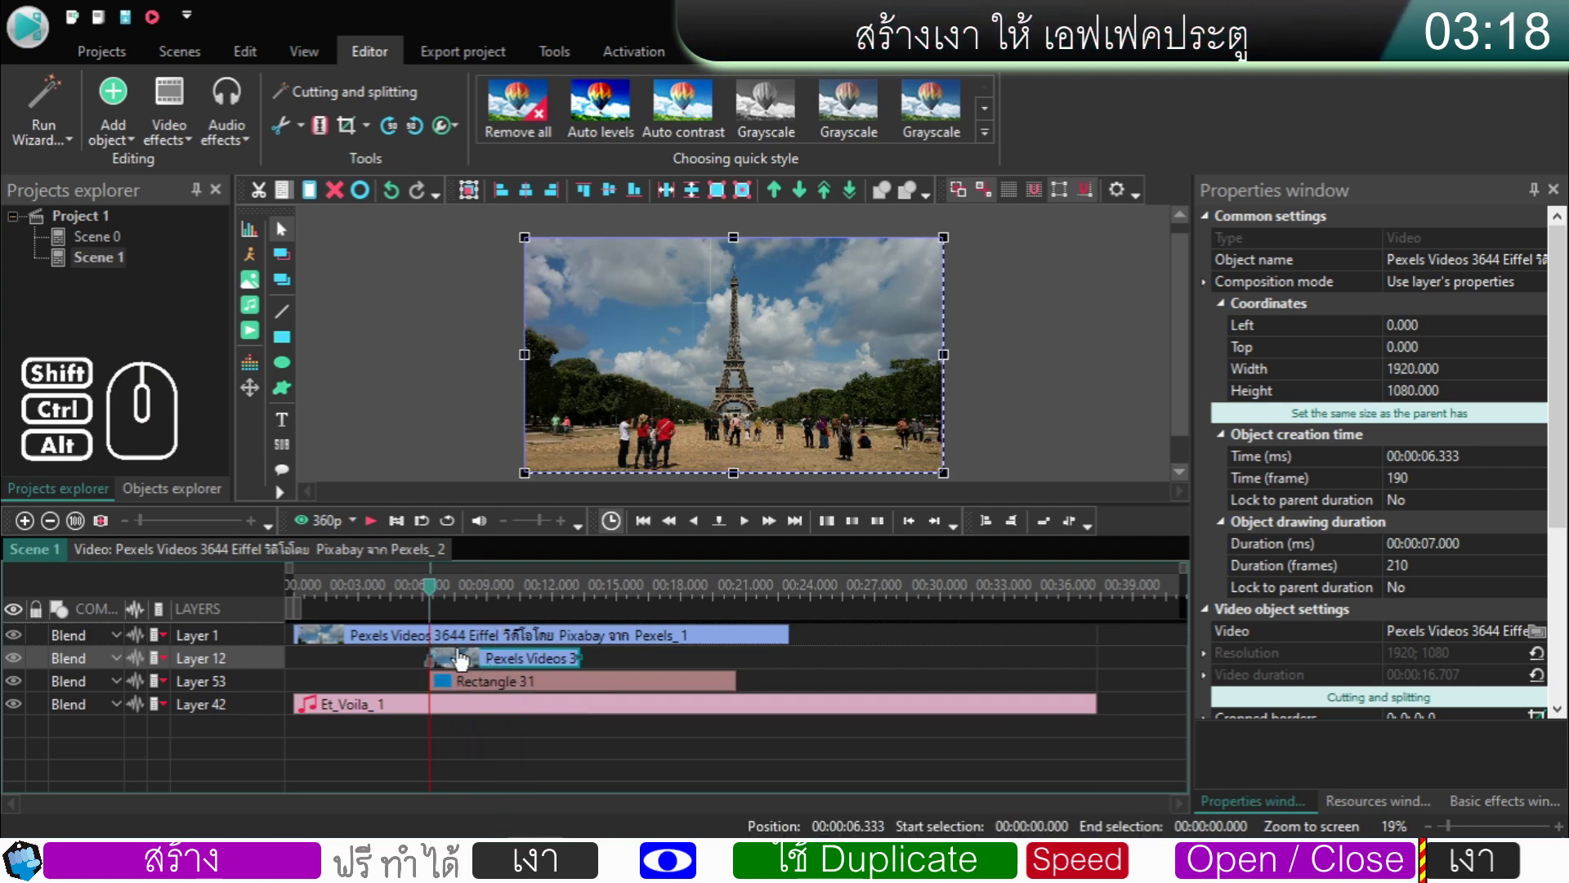
click(605, 660)
click(545, 665)
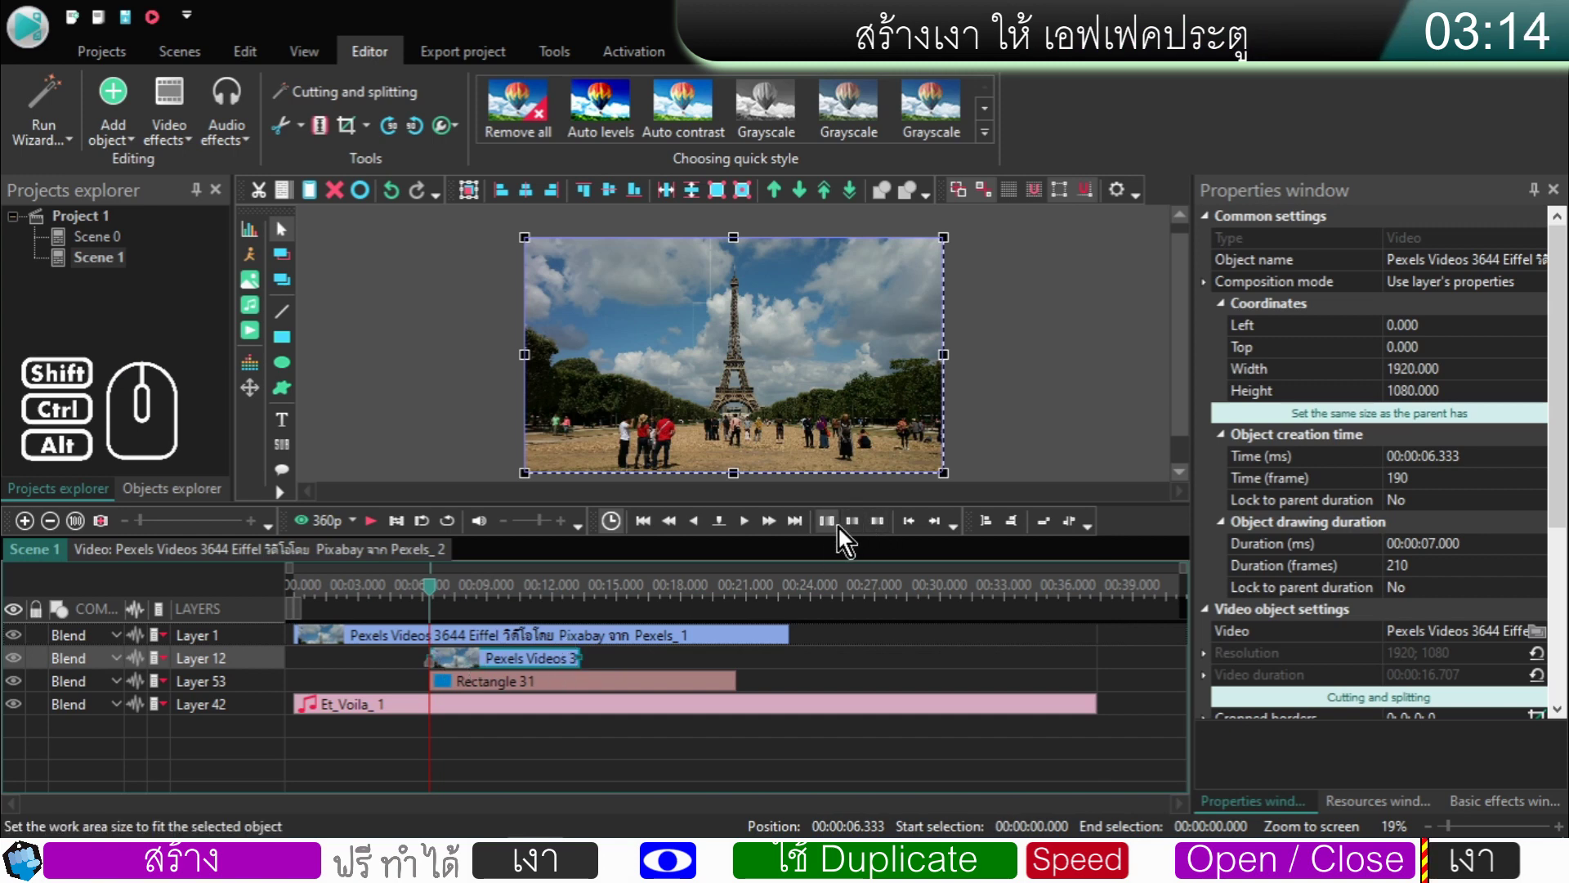
click(834, 534)
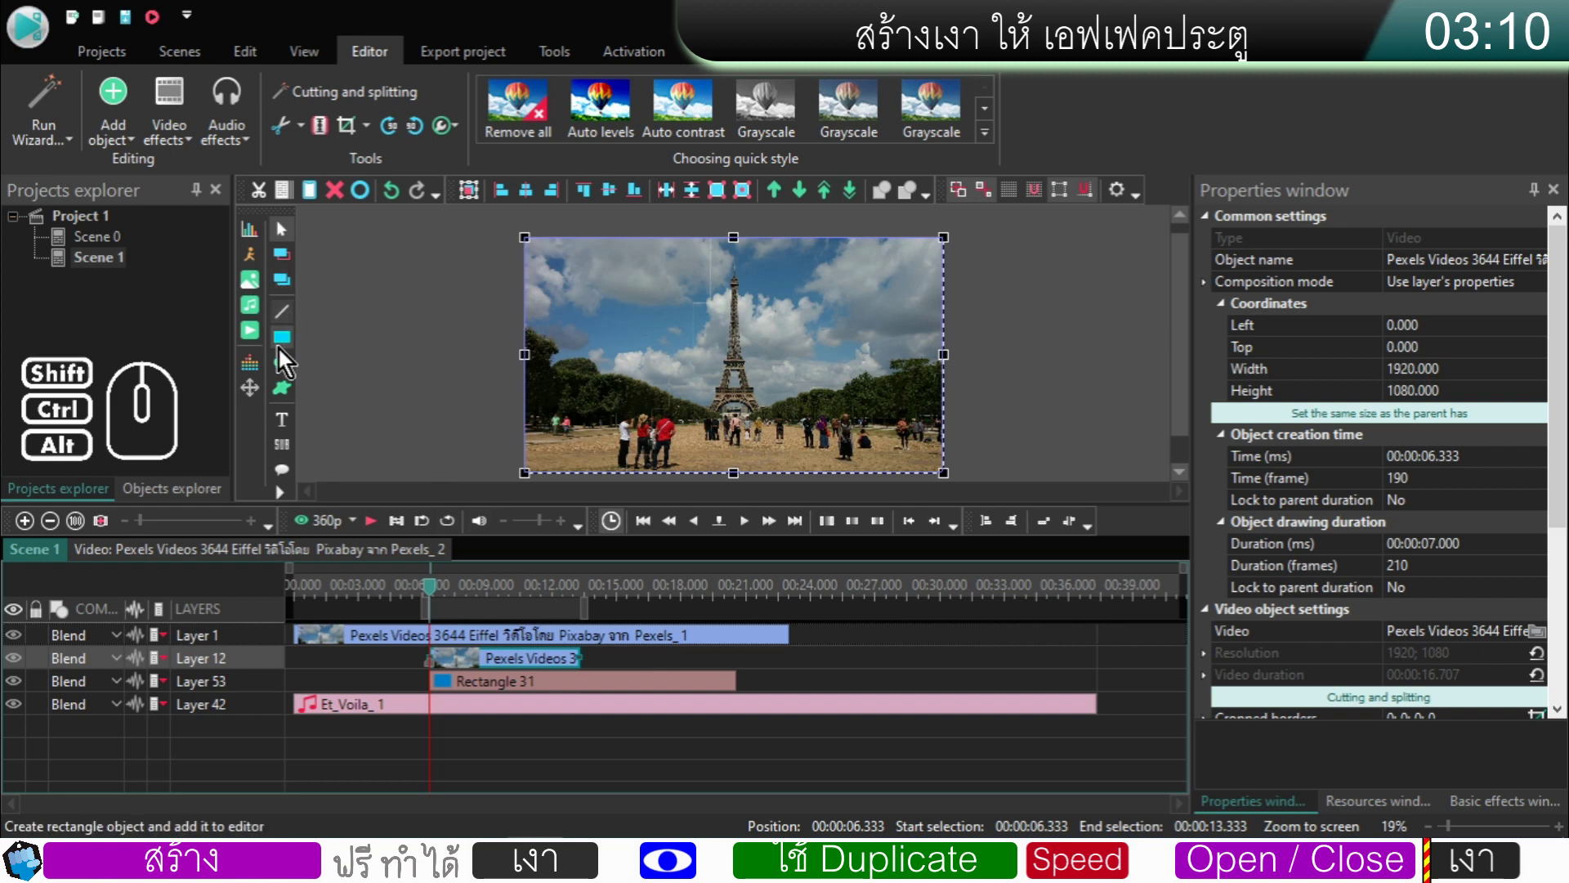
click(285, 351)
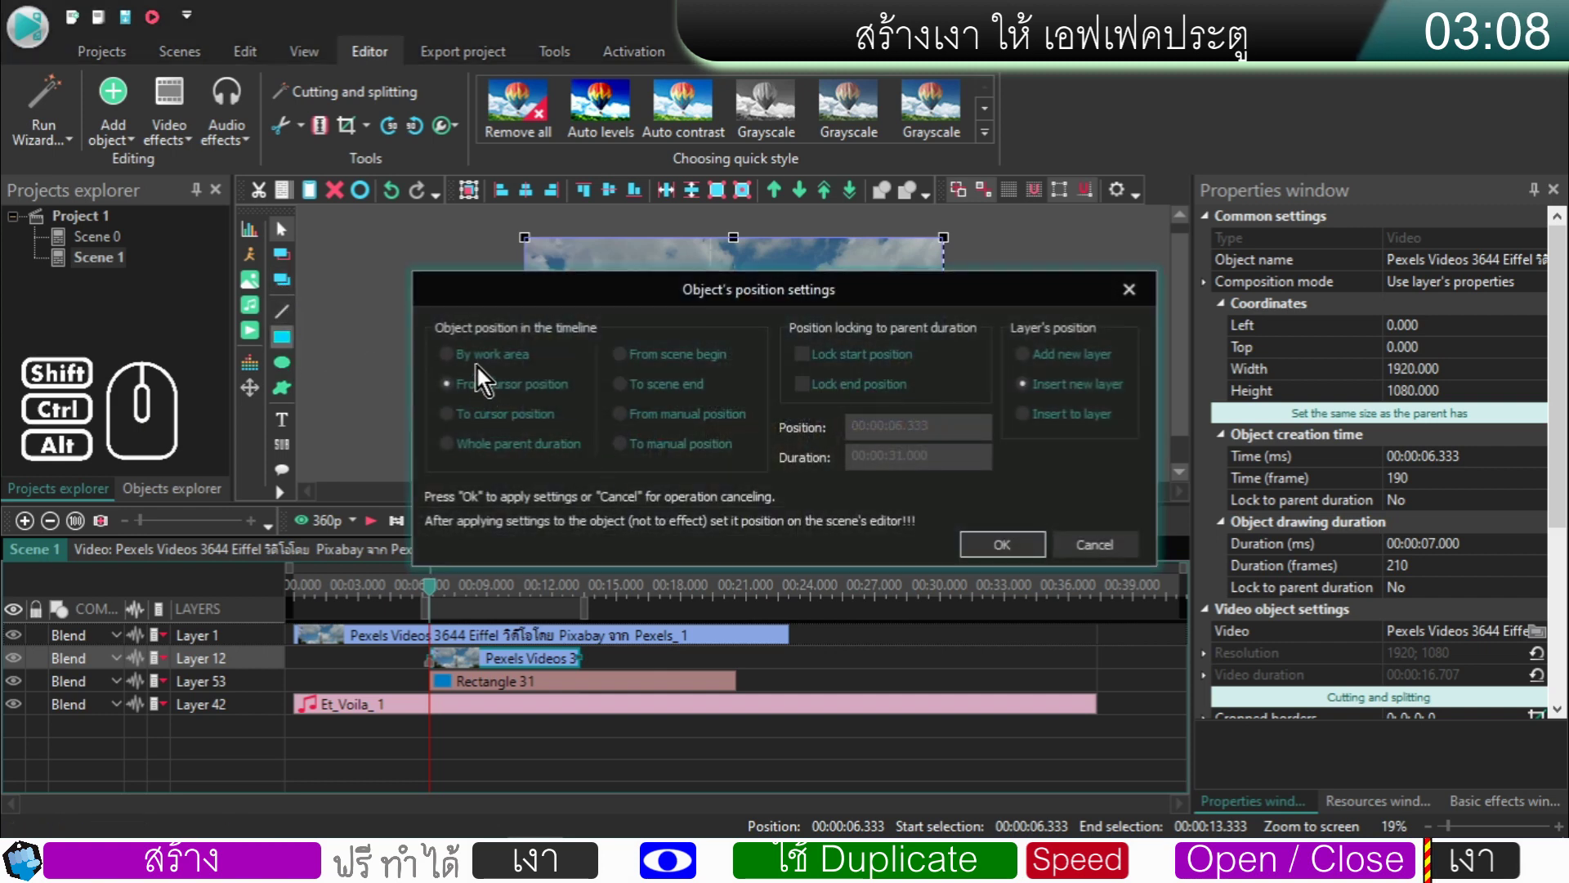
click(481, 372)
click(472, 365)
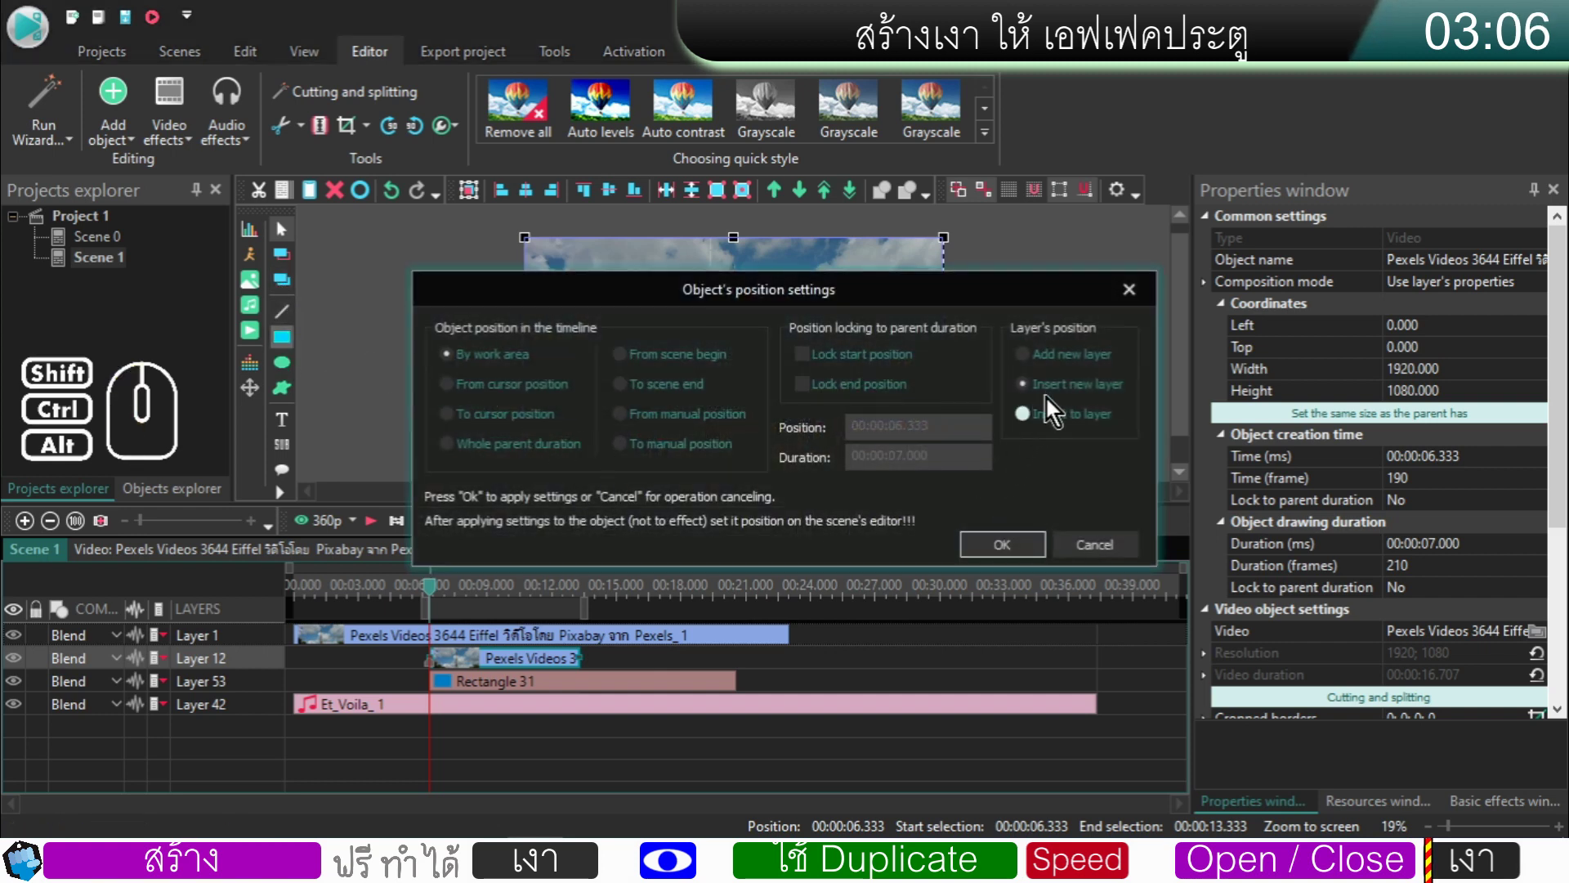
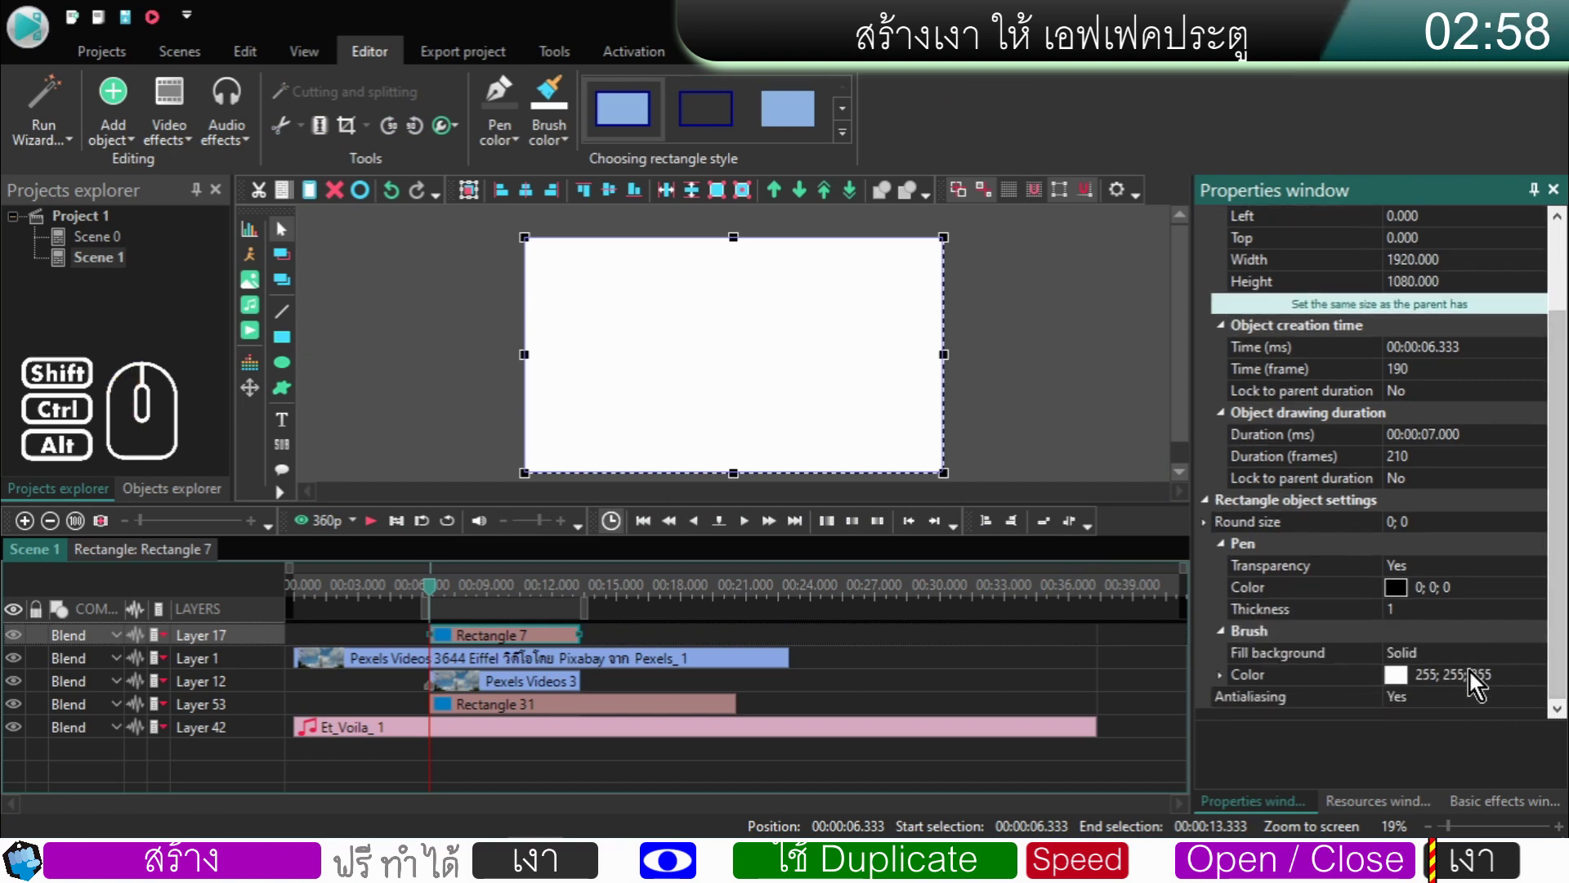
- Fill the rectangle black and move its layer under the Eiffel clip
click(1517, 683)
click(1544, 685)
click(828, 537)
click(942, 298)
drag(275, 639, 271, 677)
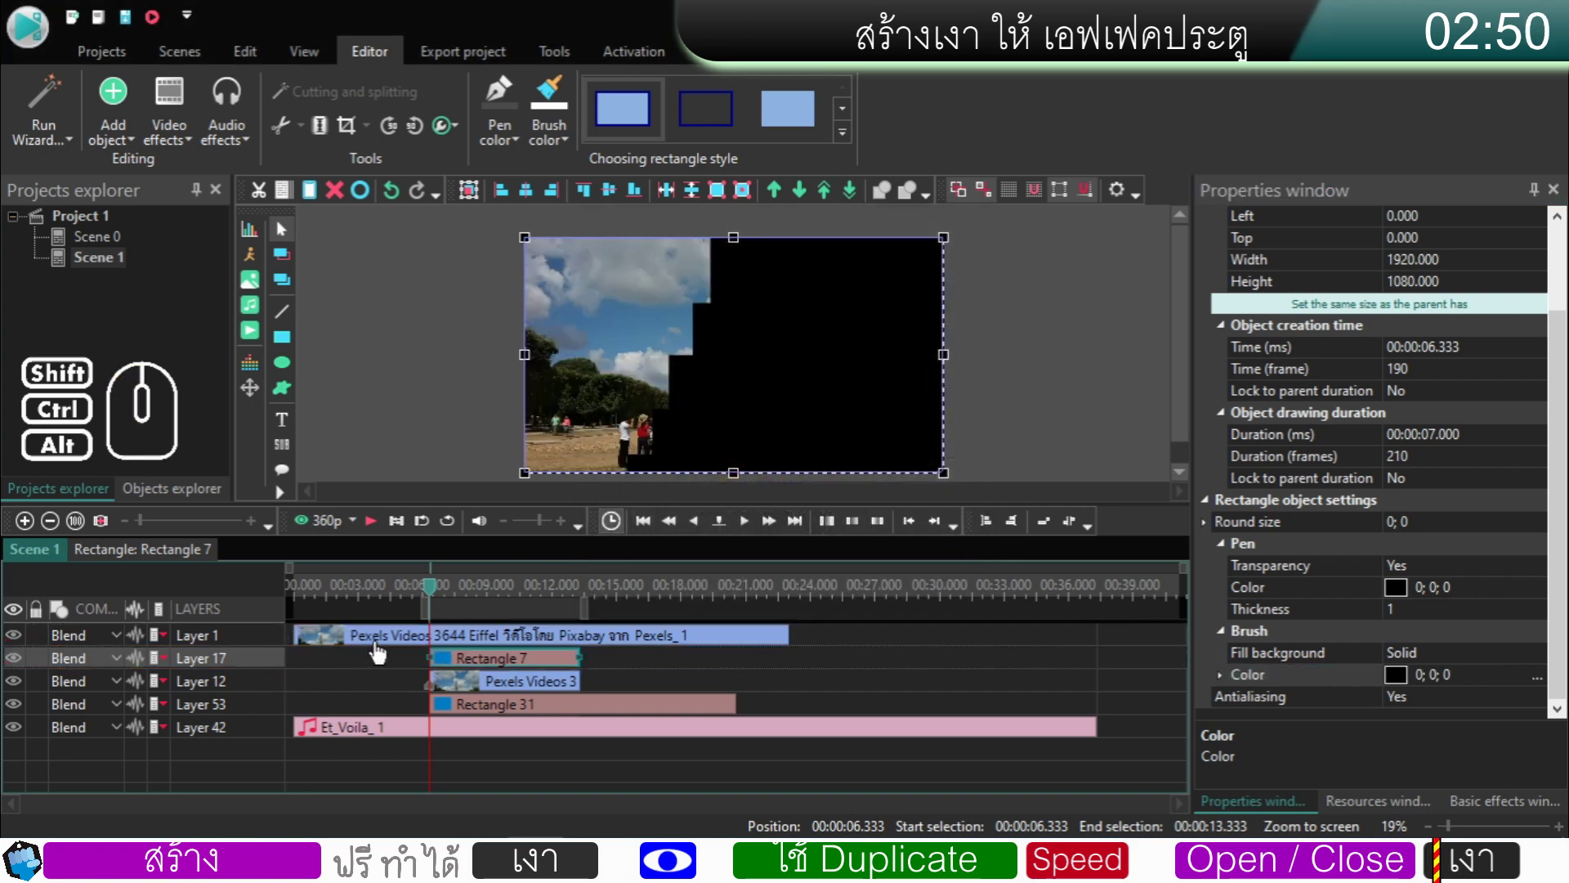
- Rename the black rectangle LEFT
click(596, 669)
click(556, 668)
drag(1474, 267, 1342, 281)
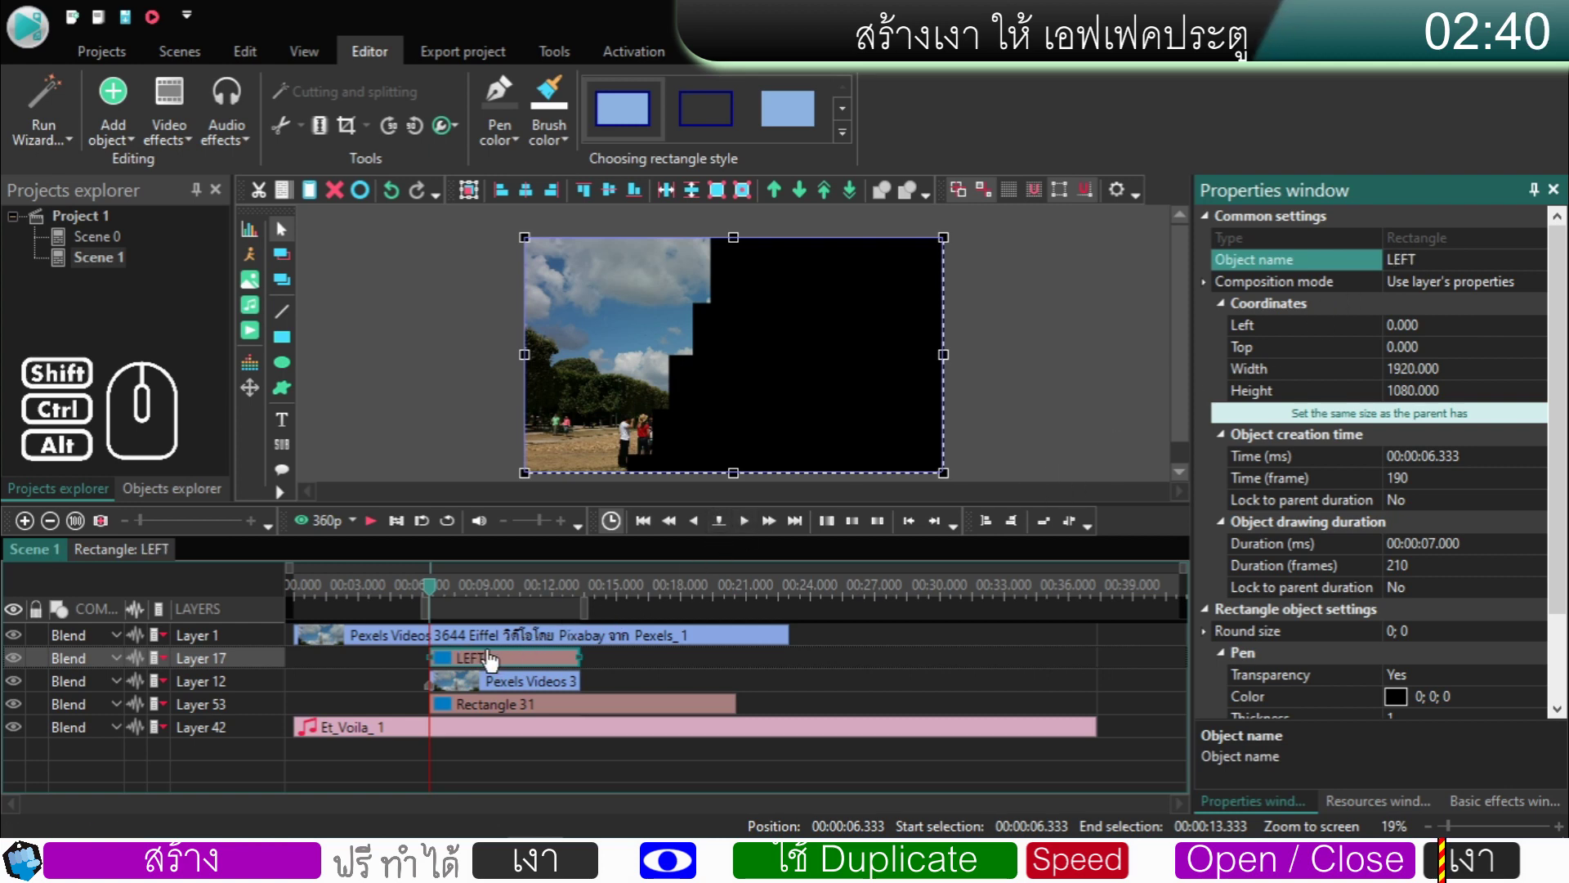
click(483, 646)
- Copy the push wipe effects from the Eiffel clip's contents
double_click(483, 646)
drag(792, 727, 515, 627)
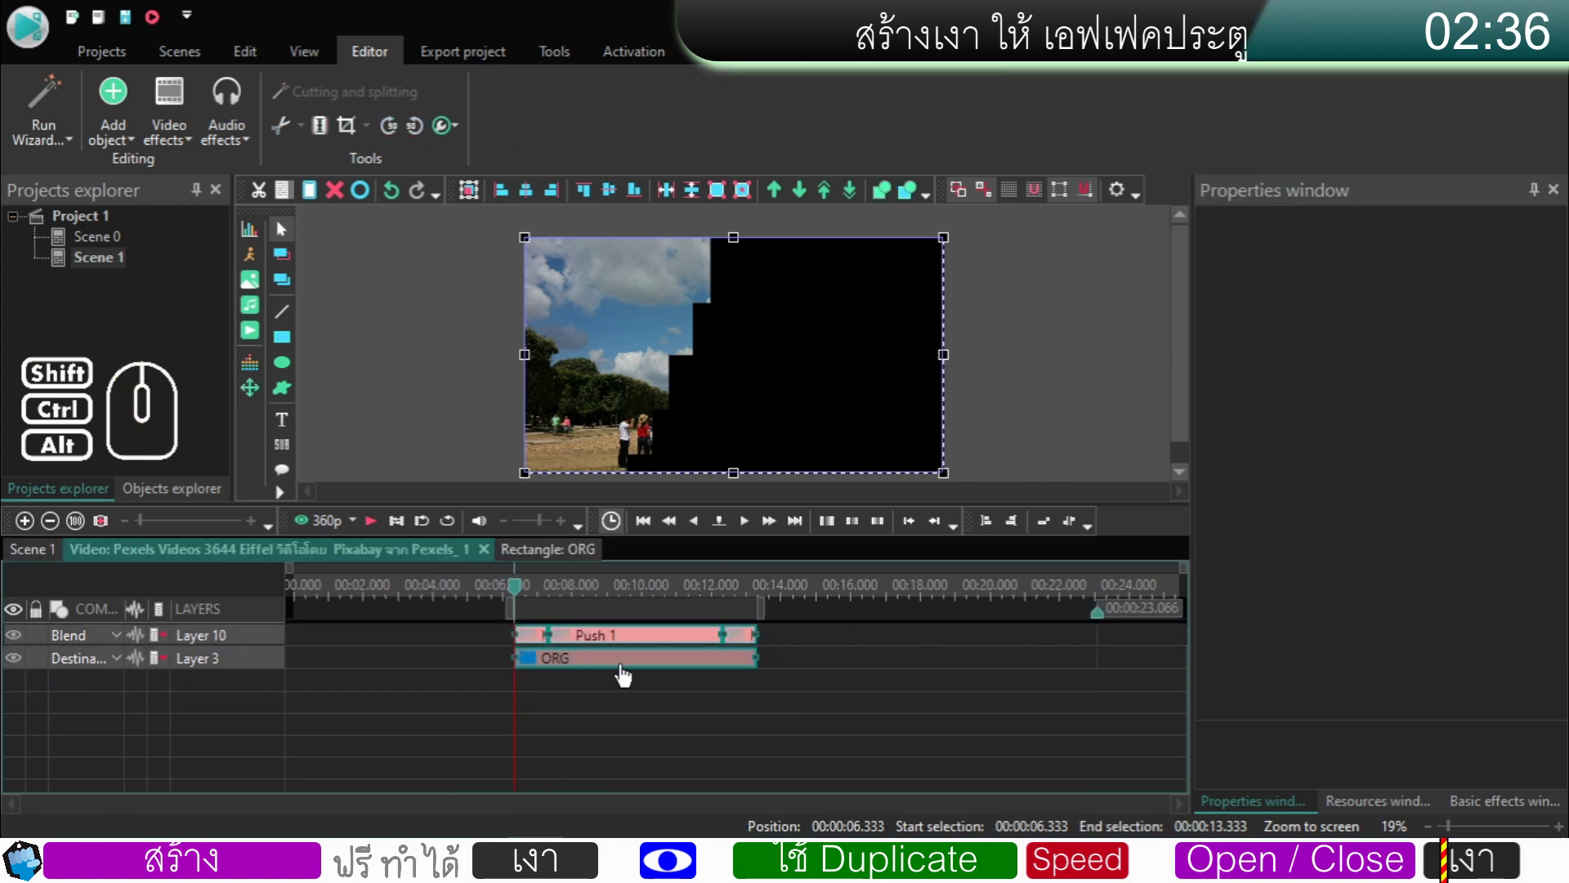
click(287, 191)
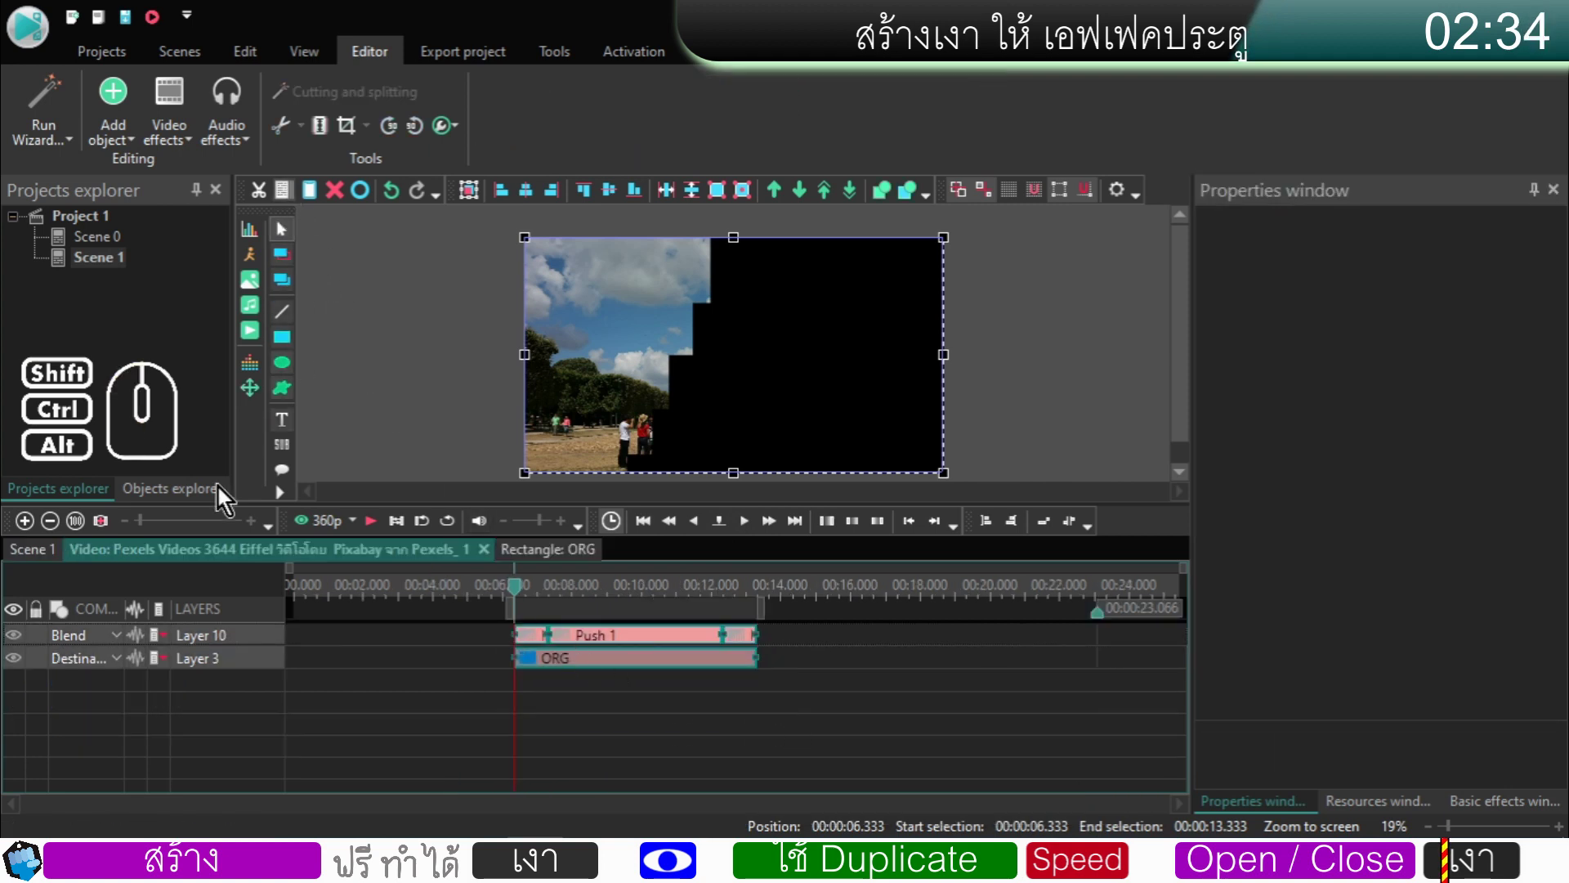
click(43, 556)
- Paste the push wipes into LEFT above Rectangle 8, fit its timeline, and select Rectangle 8
double_click(462, 668)
click(314, 199)
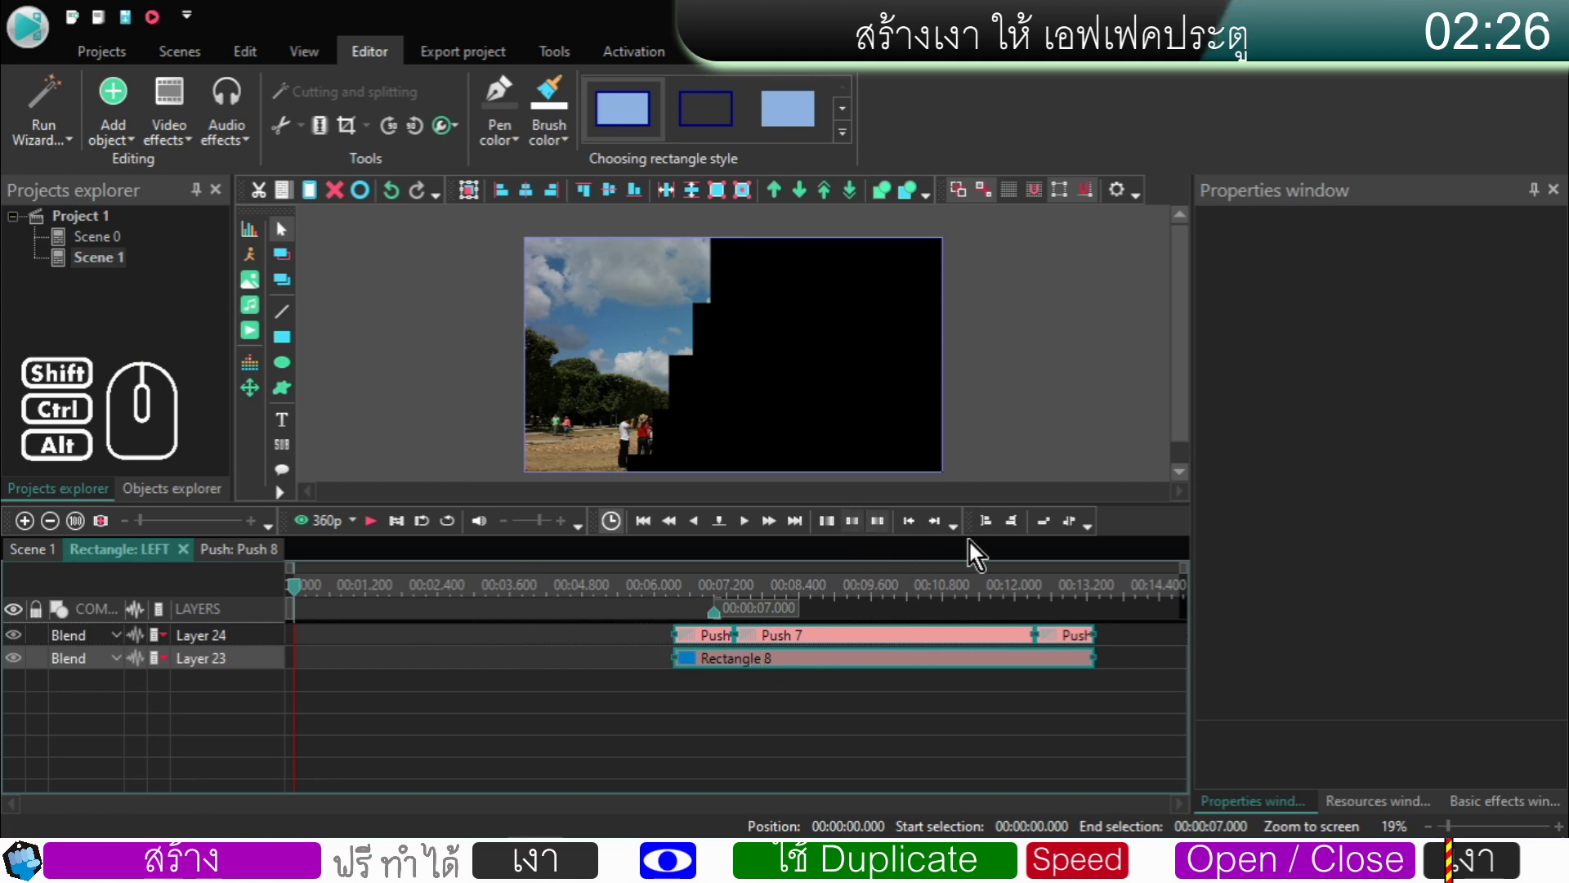
click(994, 528)
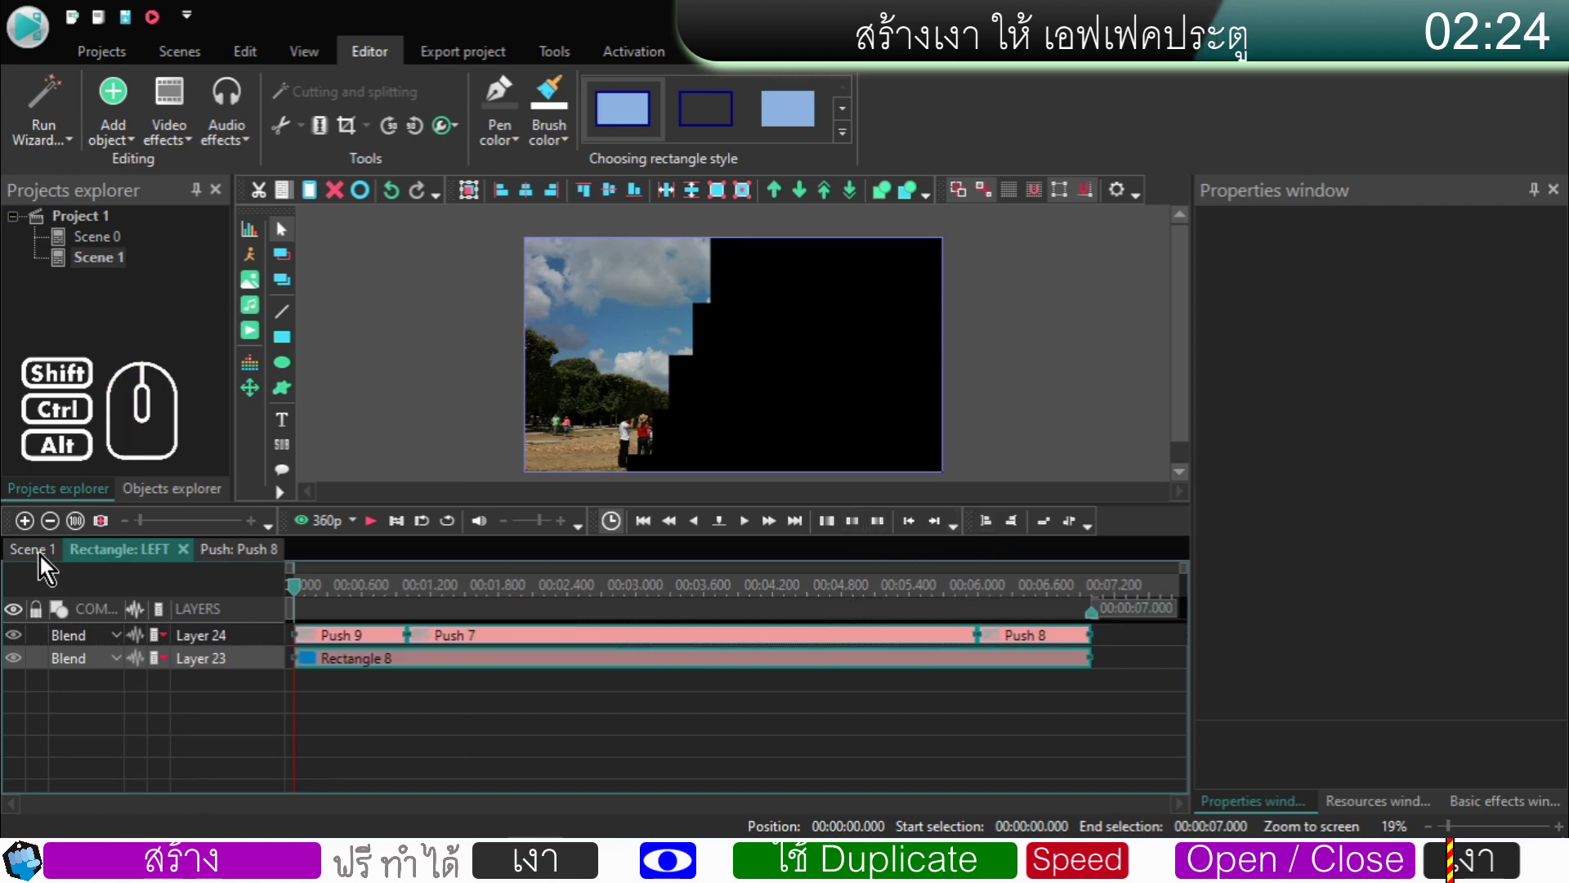
click(364, 692)
click(379, 666)
- Set Rectangle 8's composition mode to Source in with a 15 px left offset
click(119, 667)
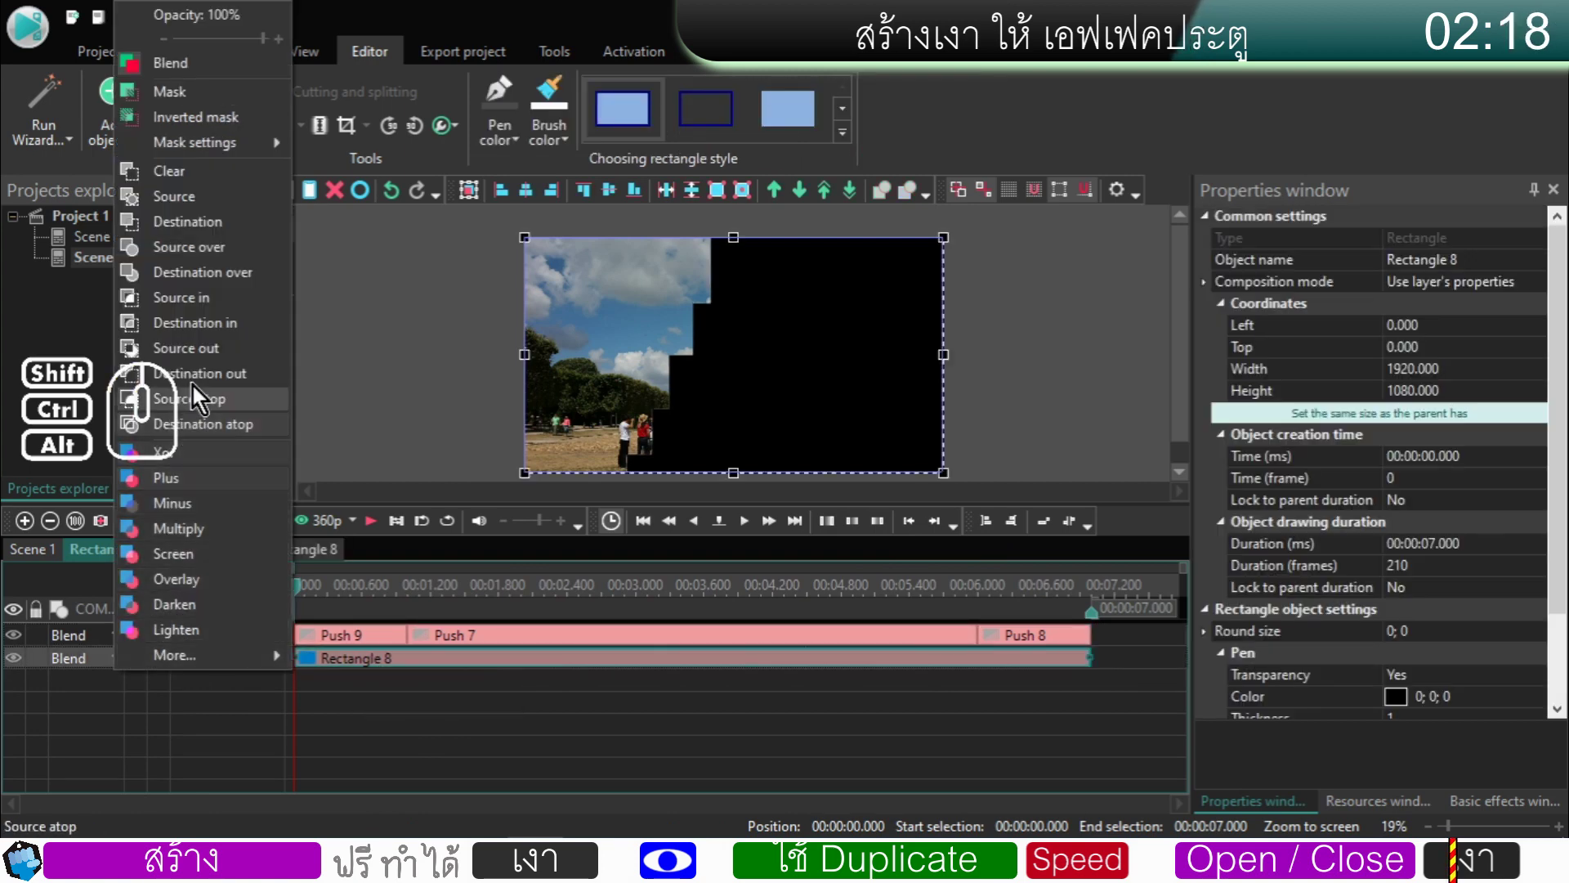
click(210, 307)
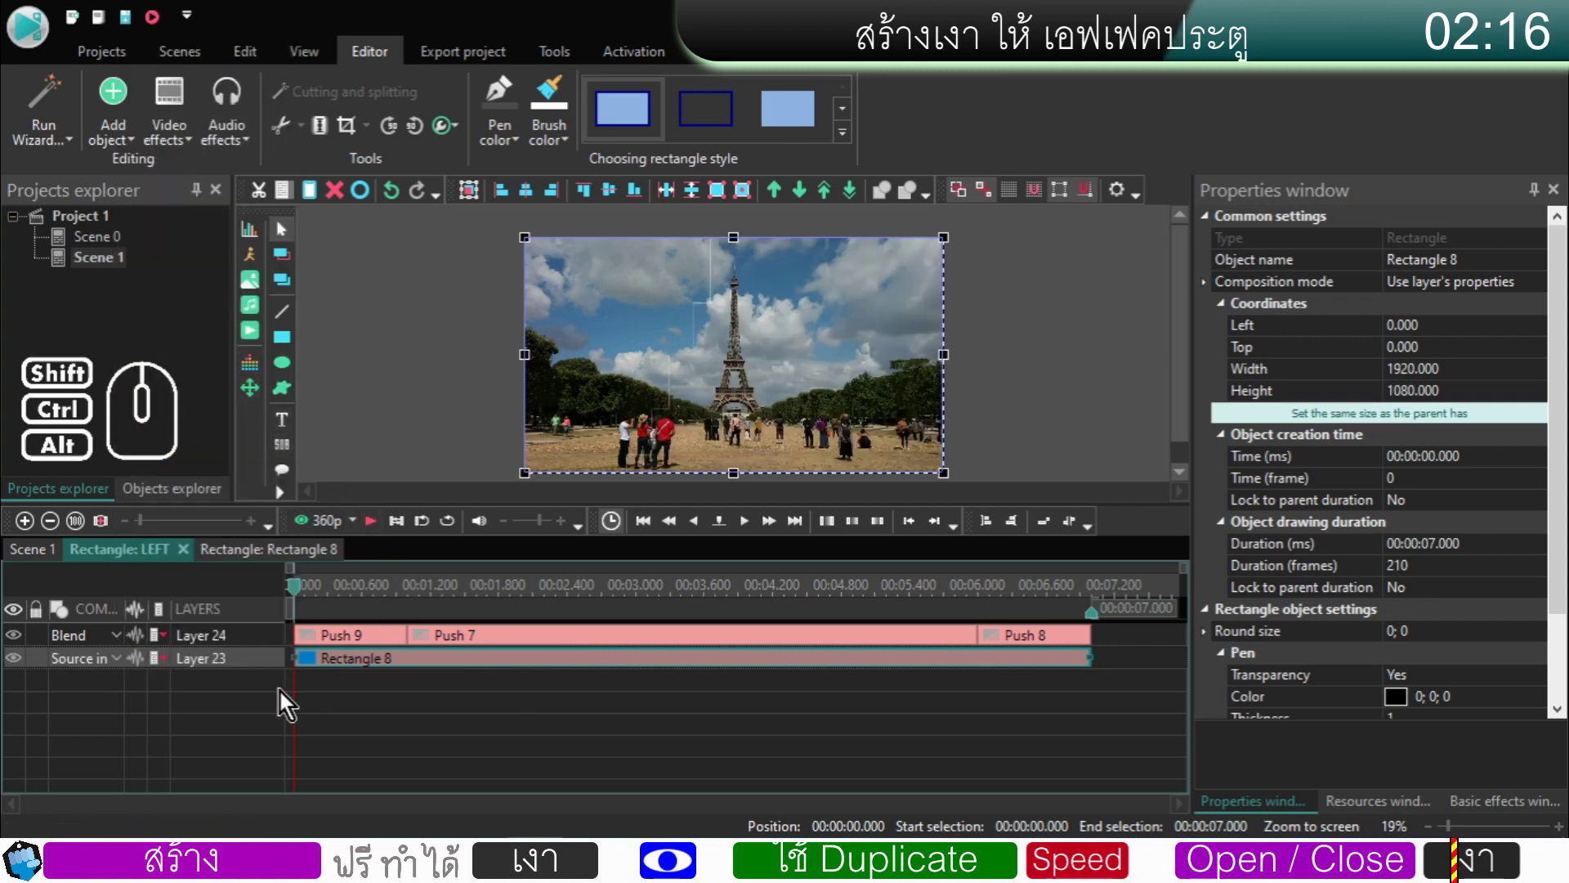
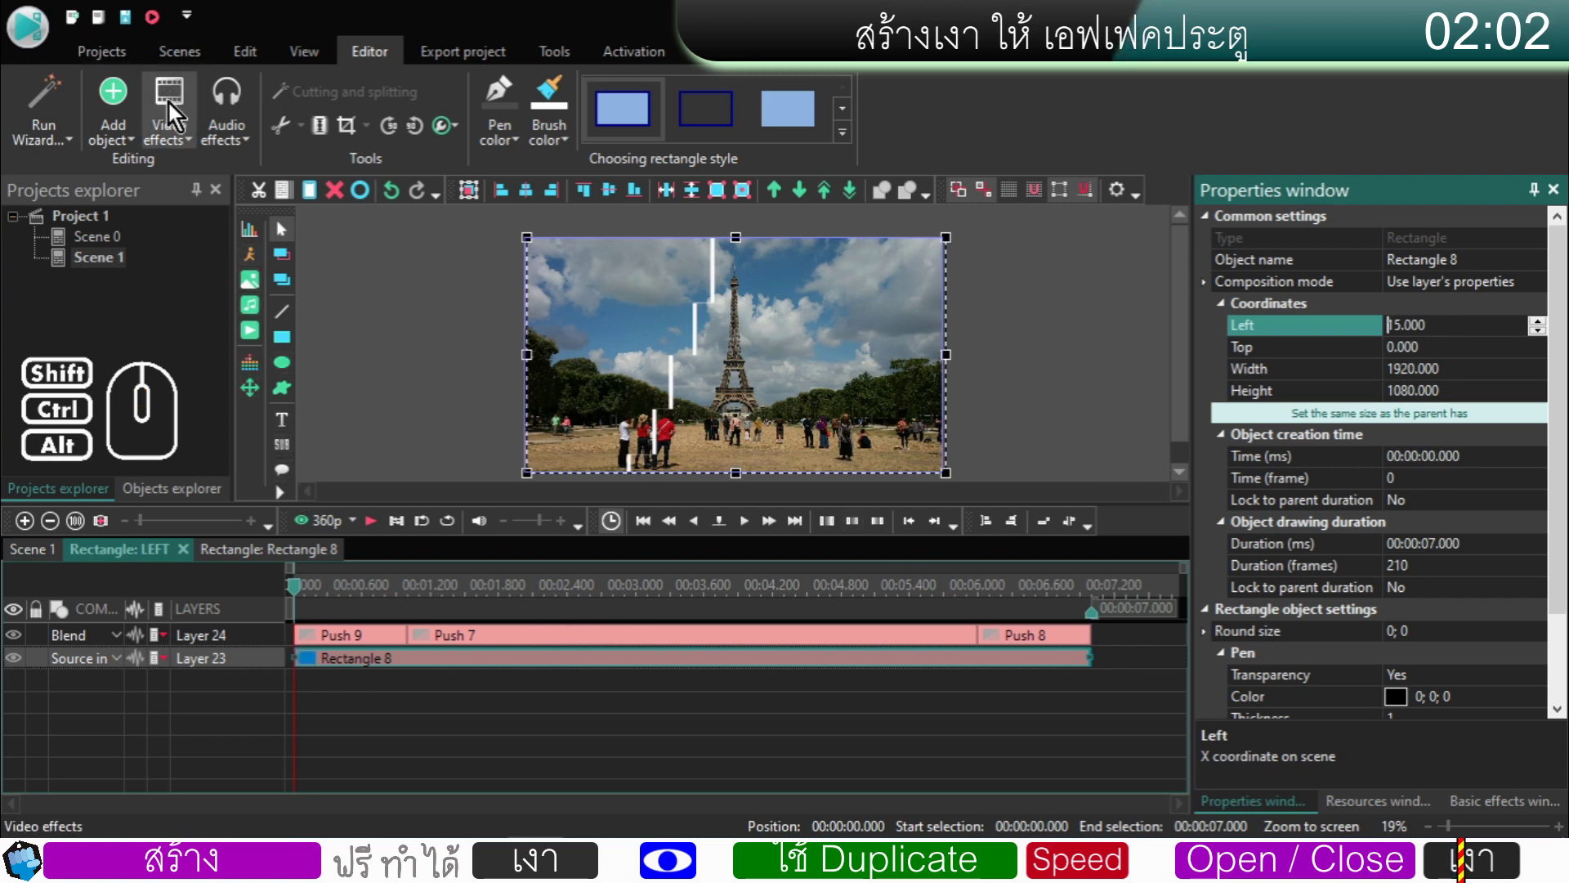
- Add a Gaussian blur, Blur levels 20, and move its layer to the top inside LEFT
click(173, 108)
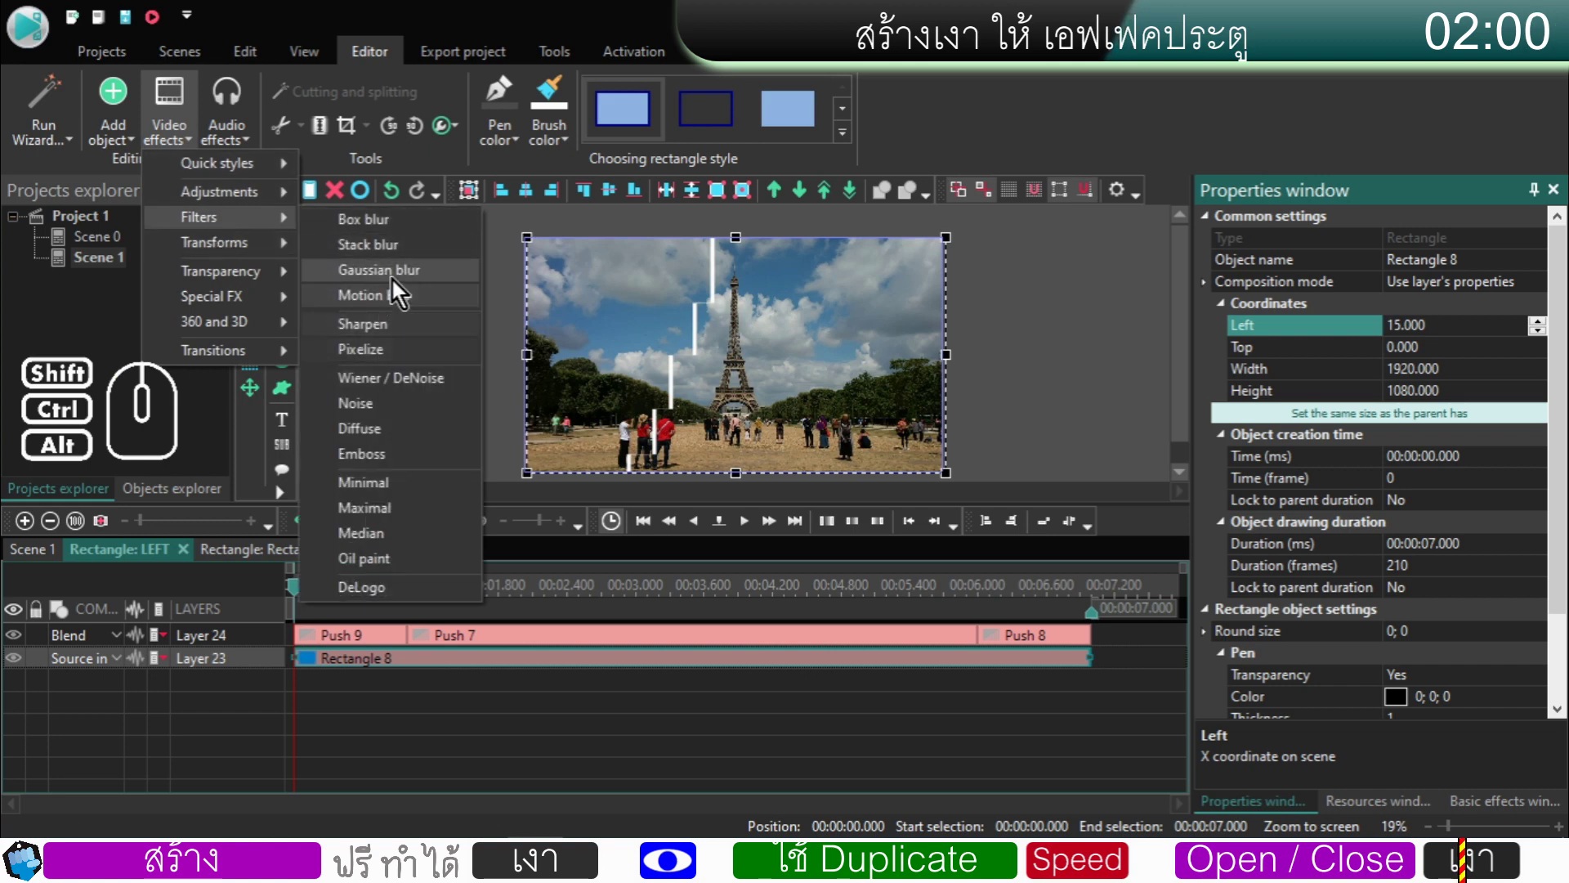
click(398, 282)
click(850, 424)
click(1000, 550)
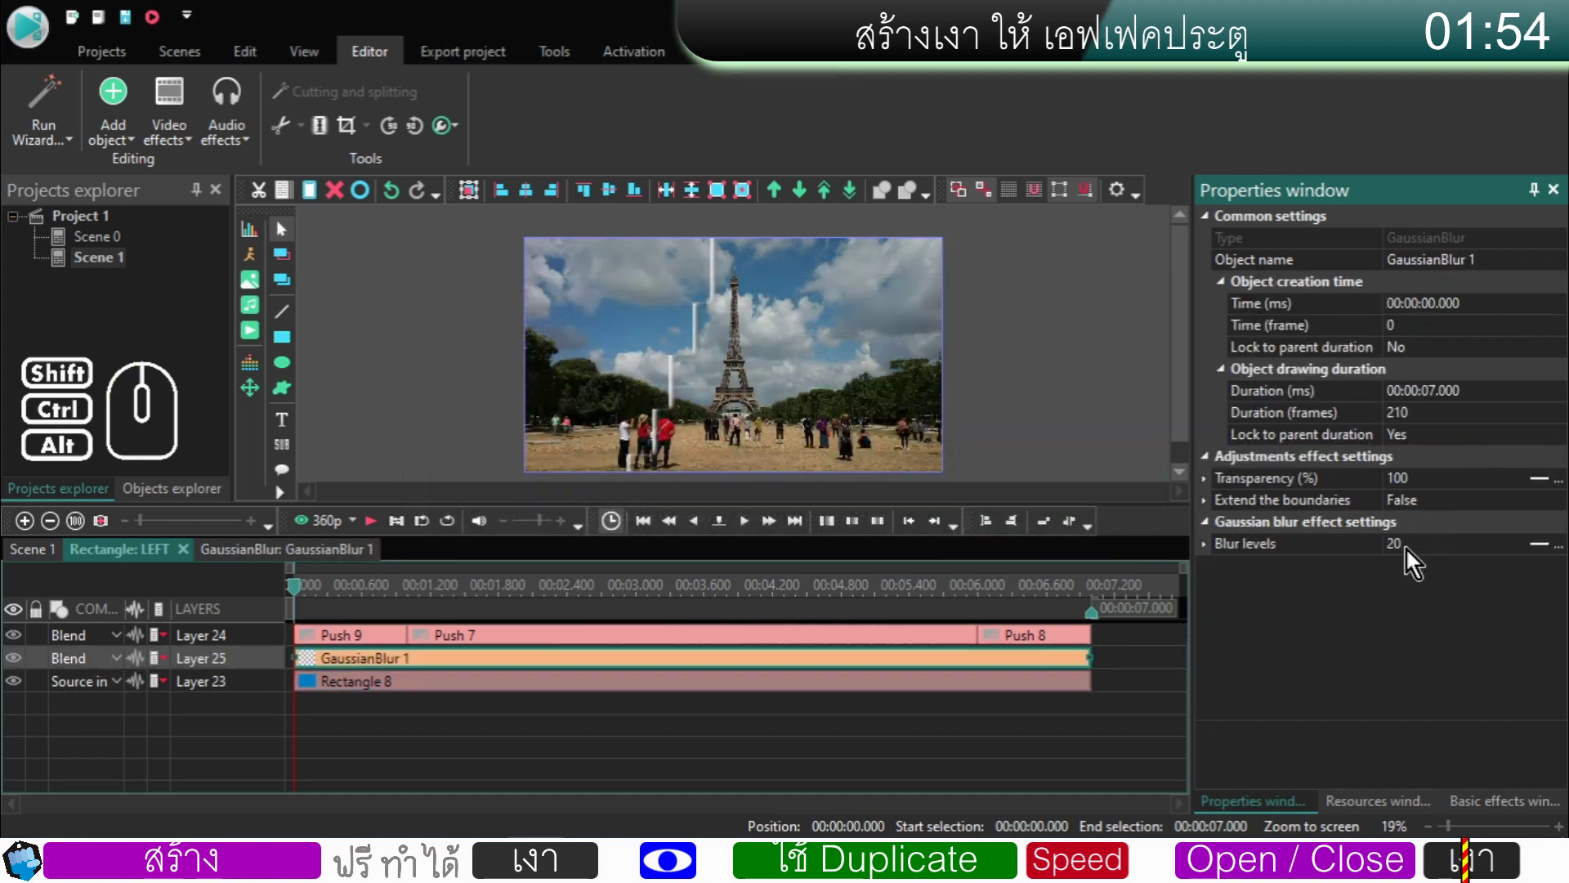
click(273, 664)
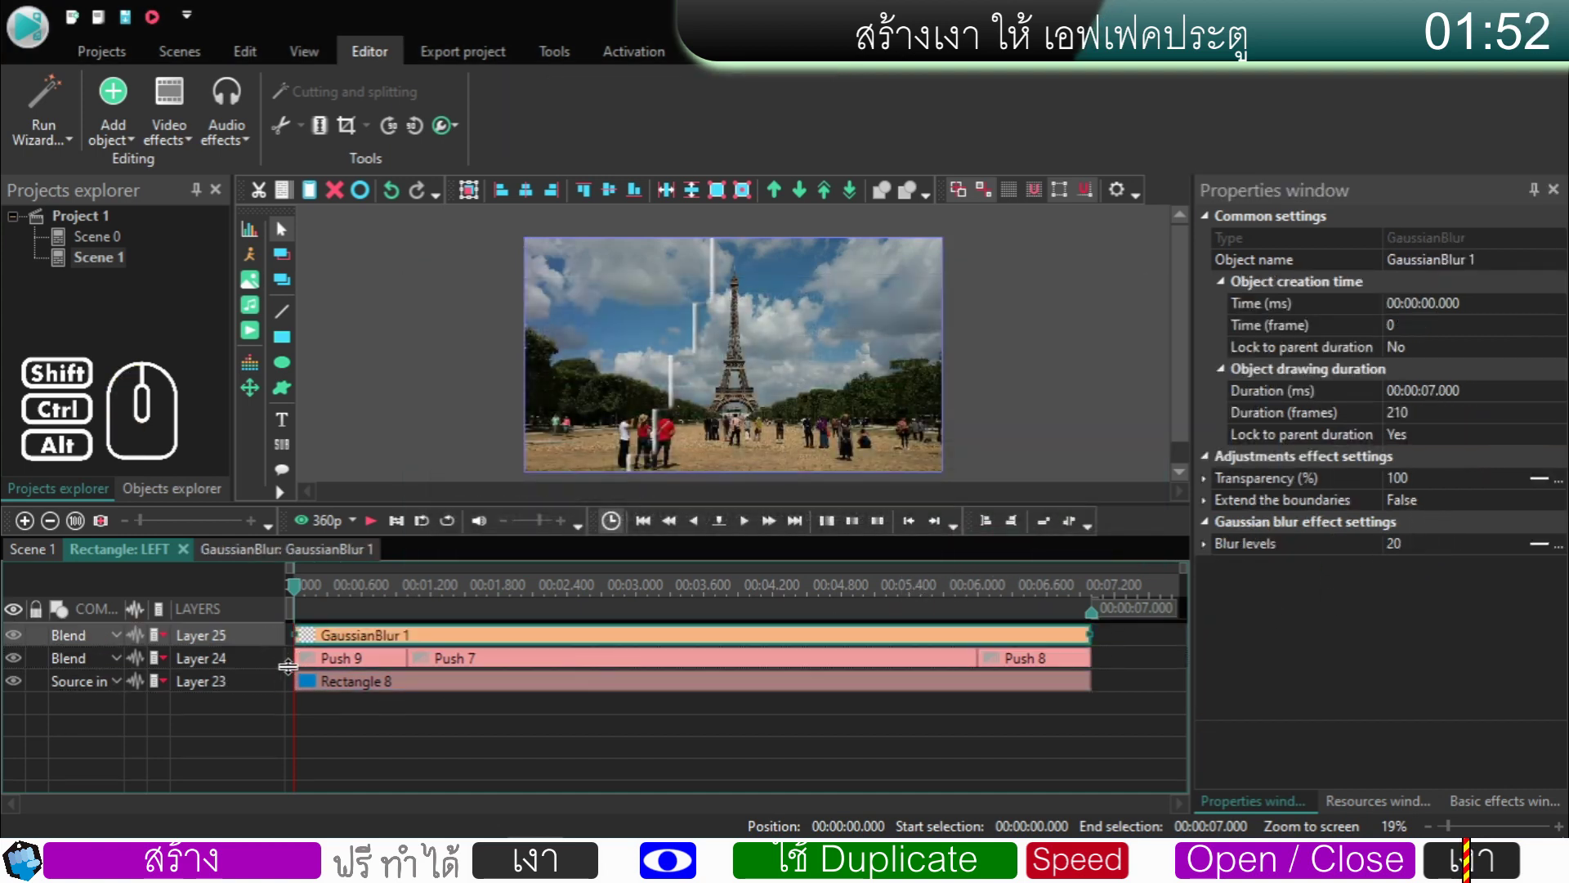
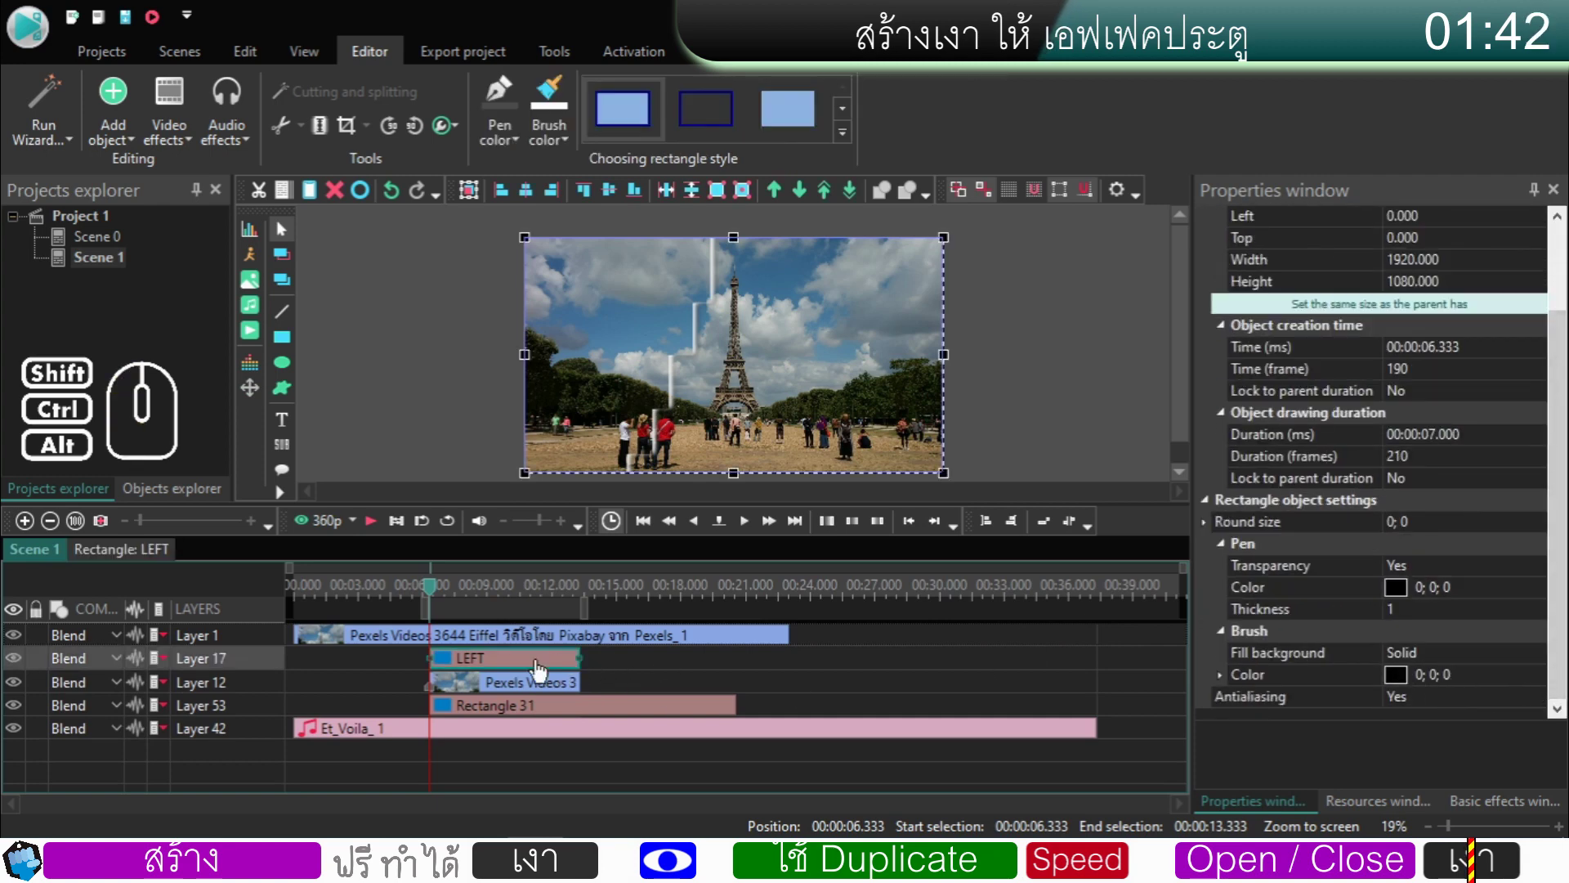
- Move LEFT below the Pexels Videos 3 layer and zoom the preview on the map edge
click(268, 666)
click(475, 600)
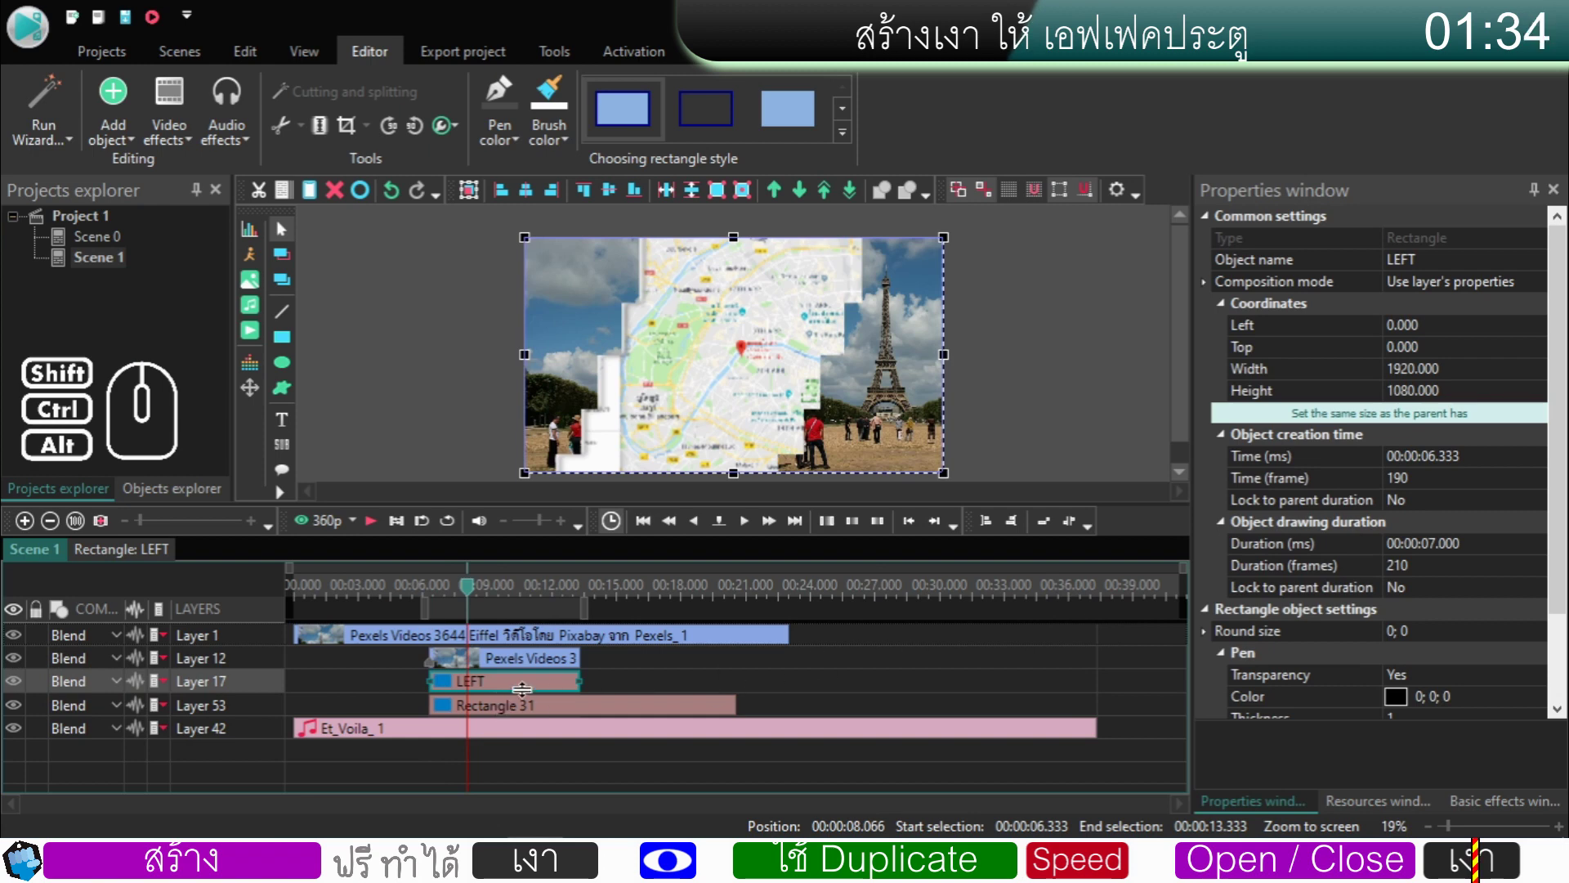
click(420, 694)
click(456, 689)
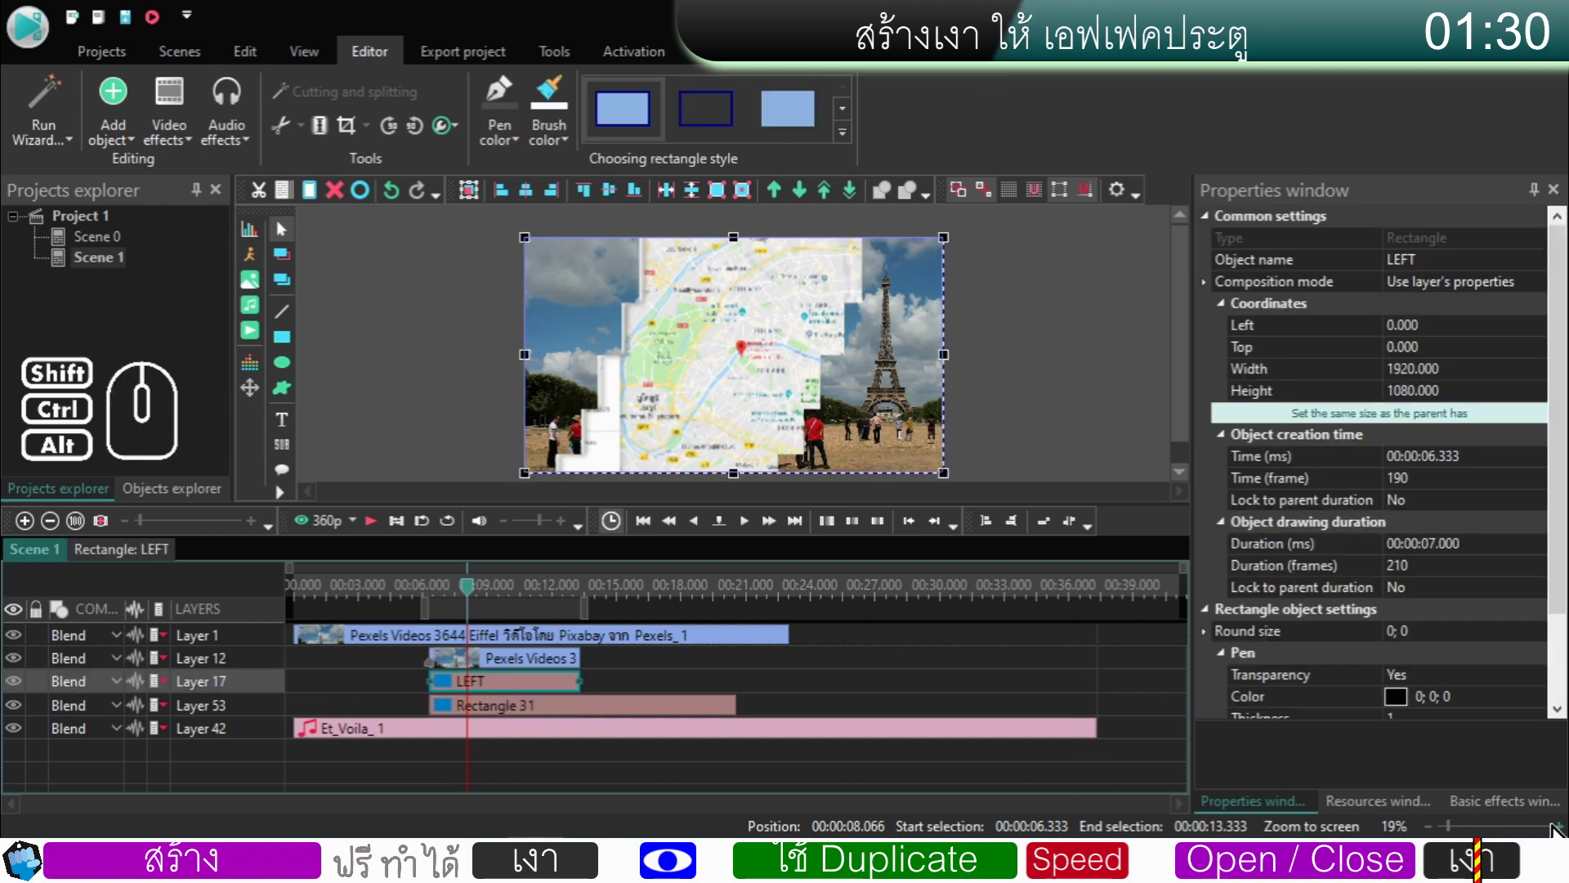
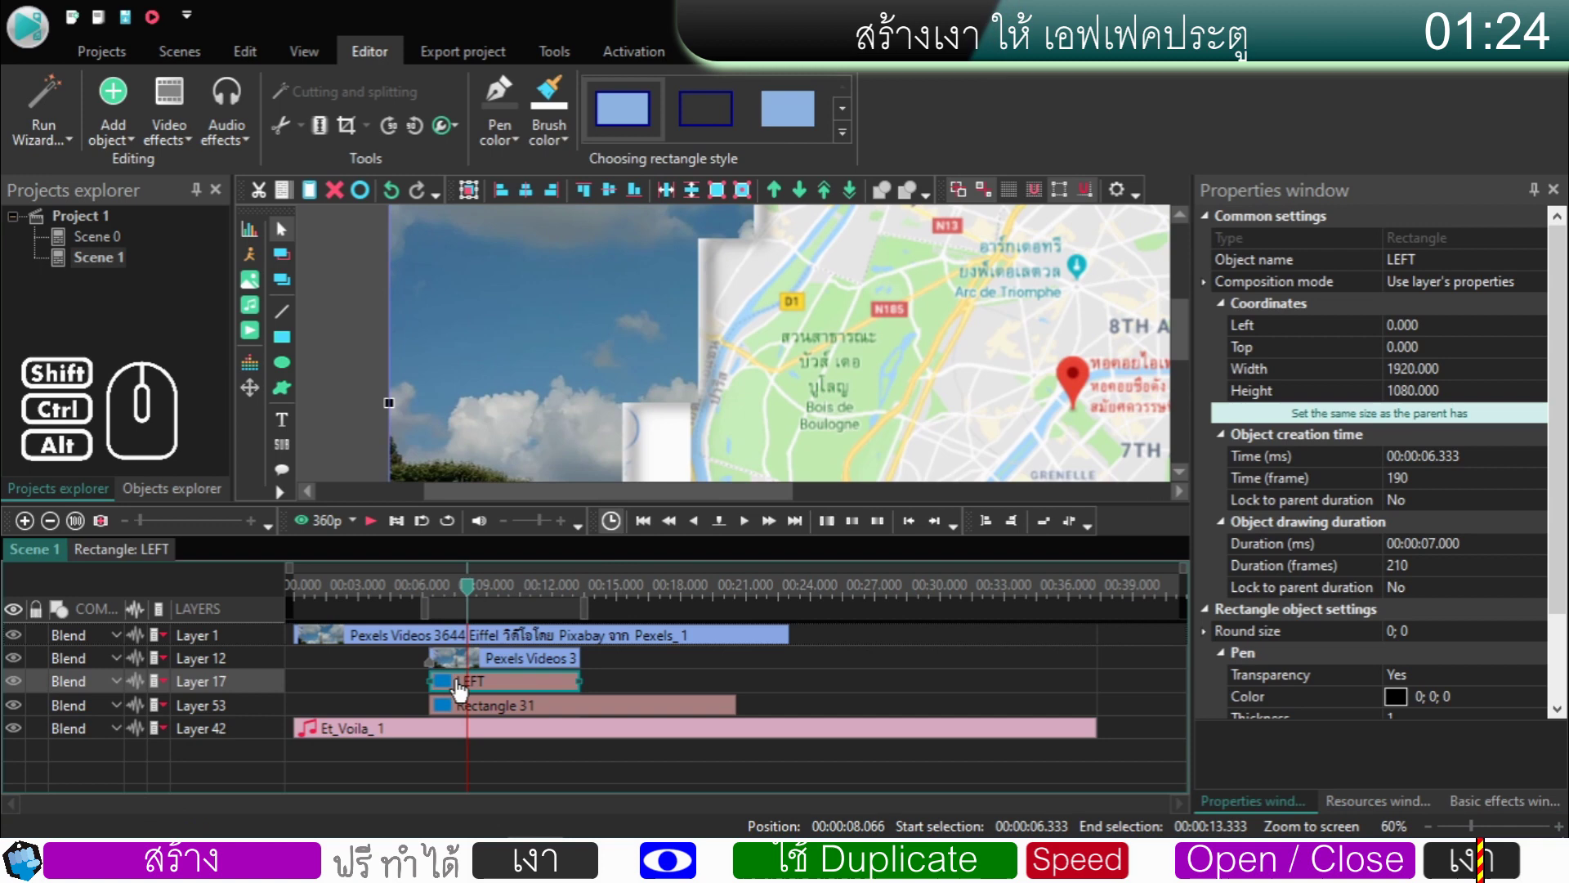
- Switch Rectangle 8 inside LEFT from Source in to a Destination blending mode
double_click(463, 690)
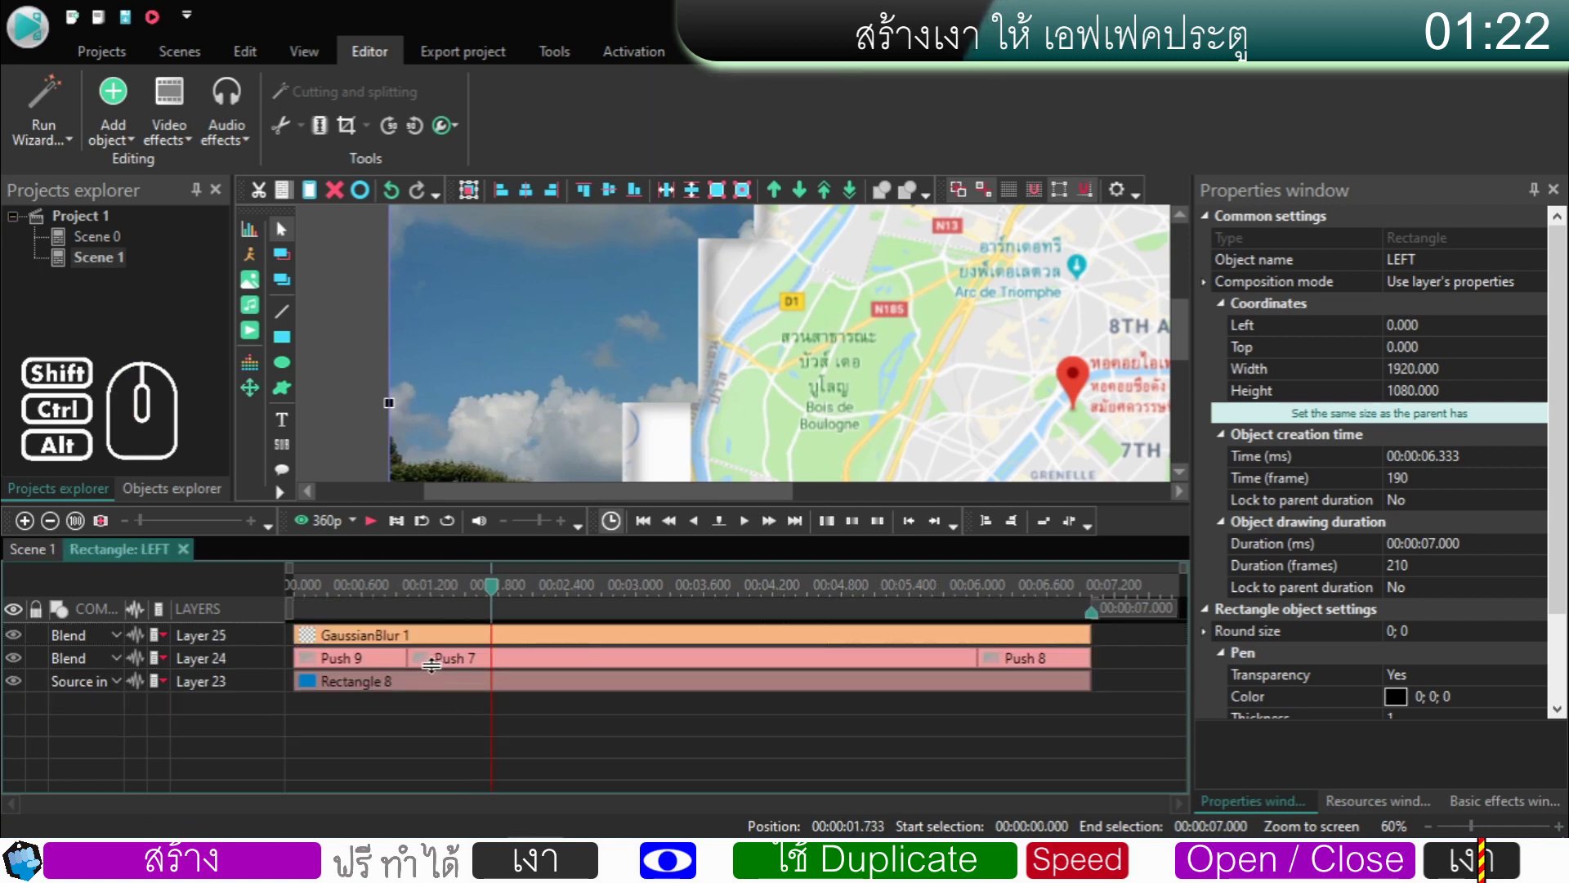
click(422, 696)
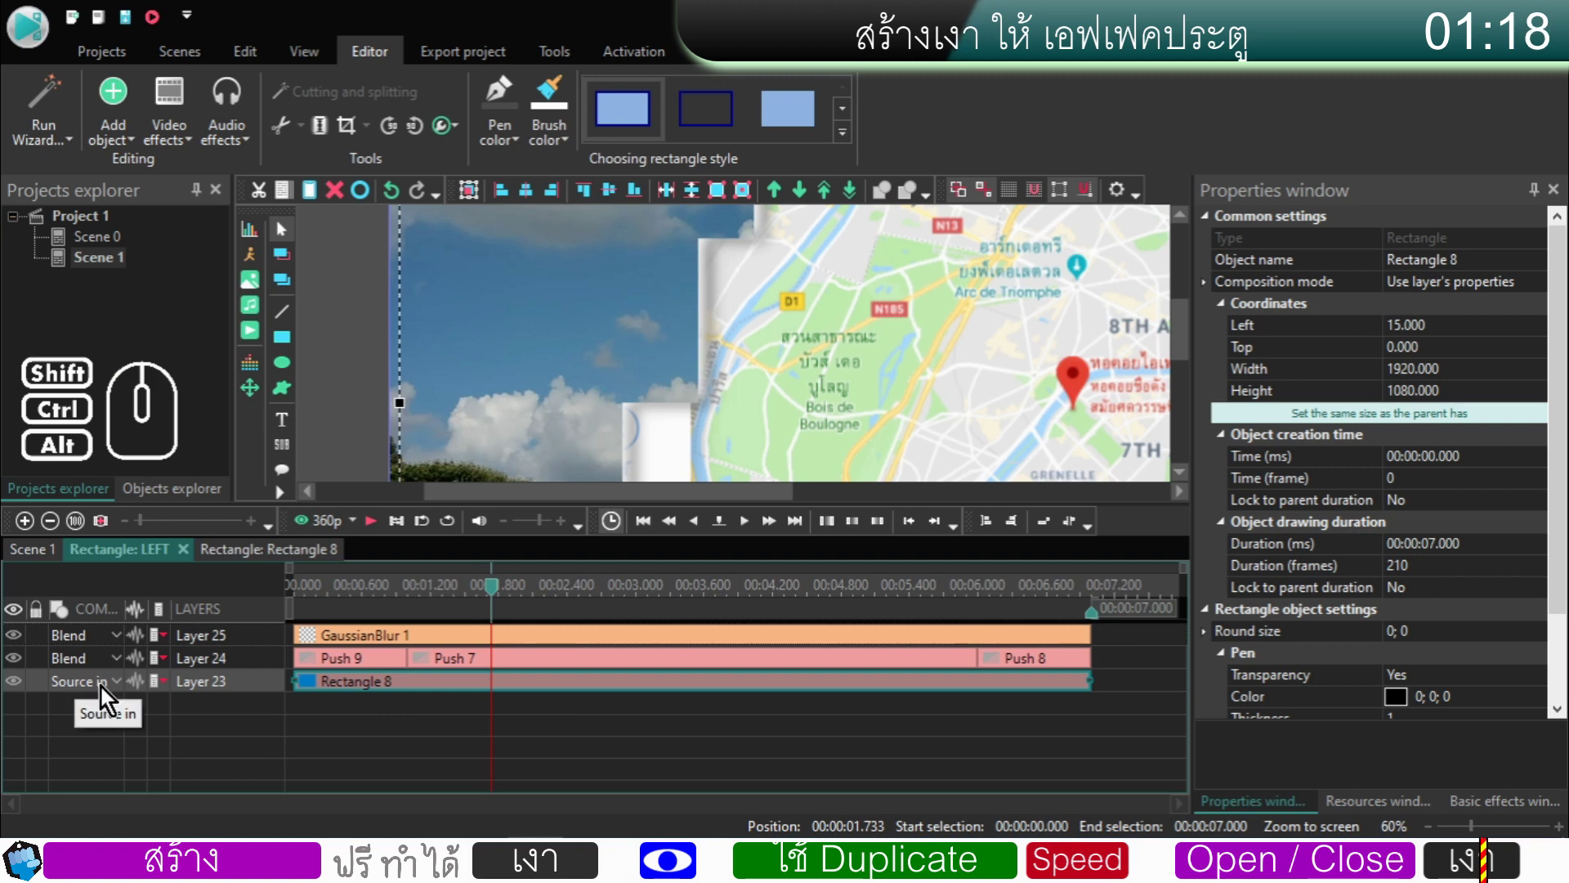
click(106, 695)
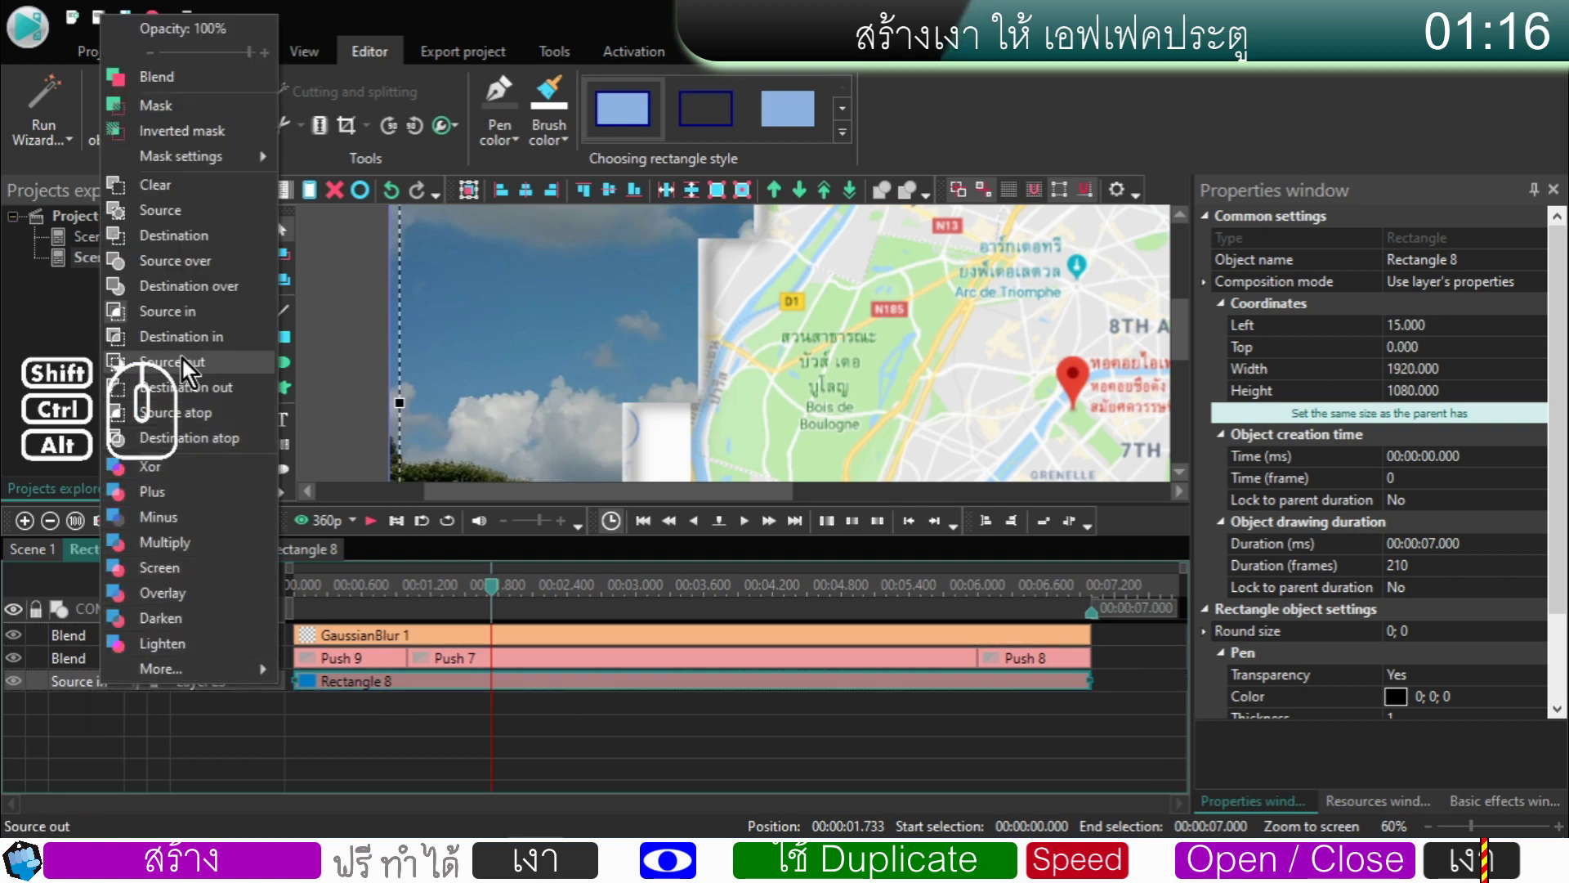
click(198, 346)
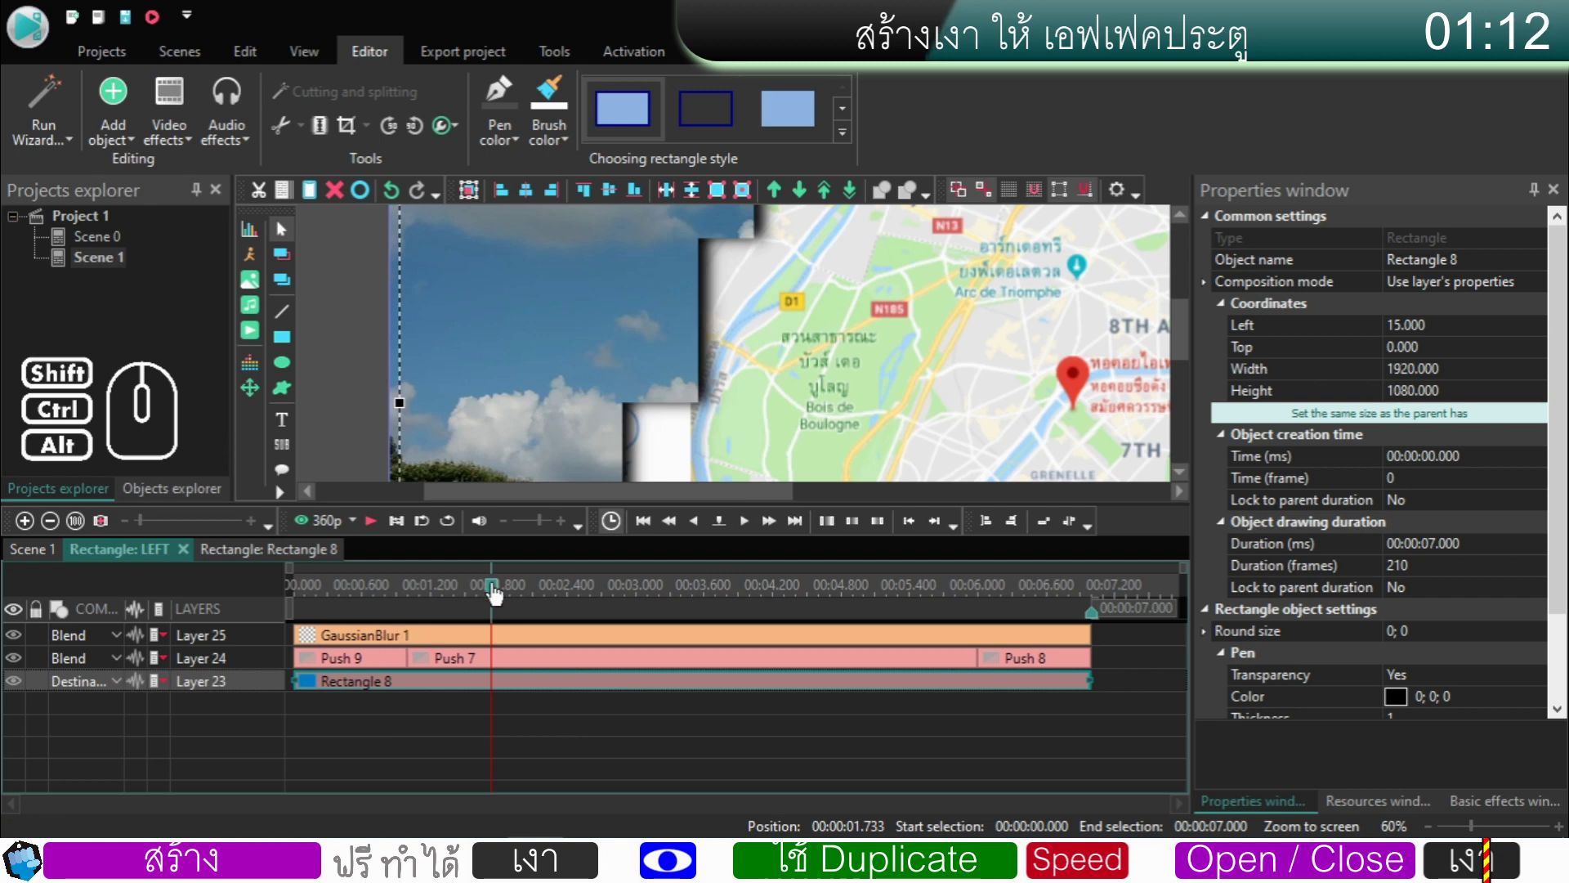
drag(497, 594, 432, 593)
- Duplicate LEFT on Scene 1 and rename the copy Right
click(51, 555)
click(593, 688)
click(547, 692)
click(288, 199)
click(311, 198)
click(279, 690)
click(1491, 268)
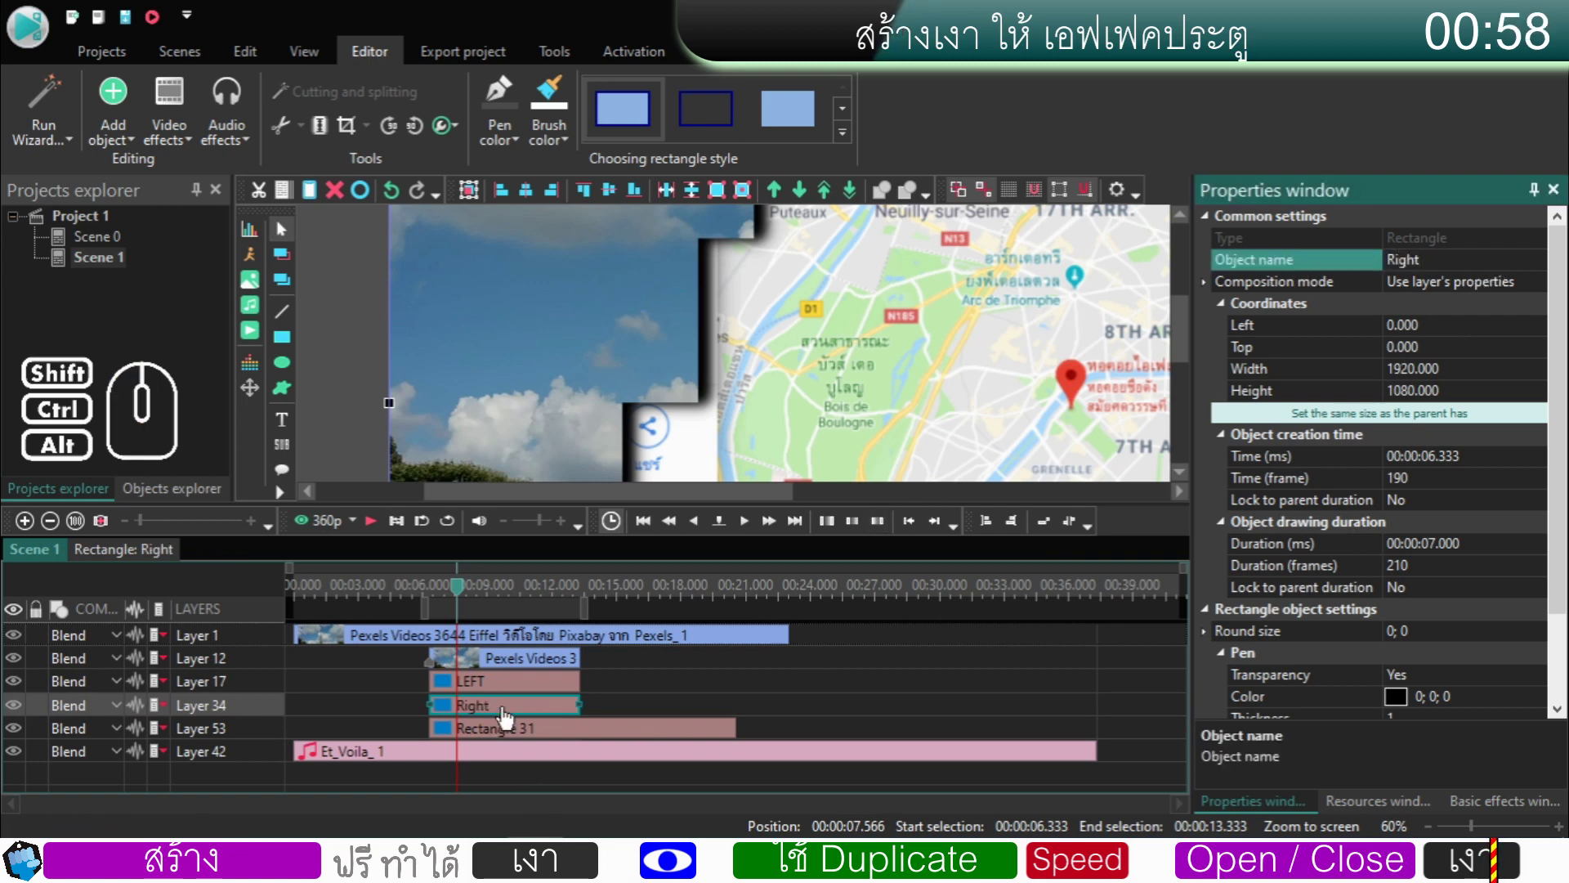
- Set Rectangle 15's Left offset to -15 inside Right
double_click(508, 717)
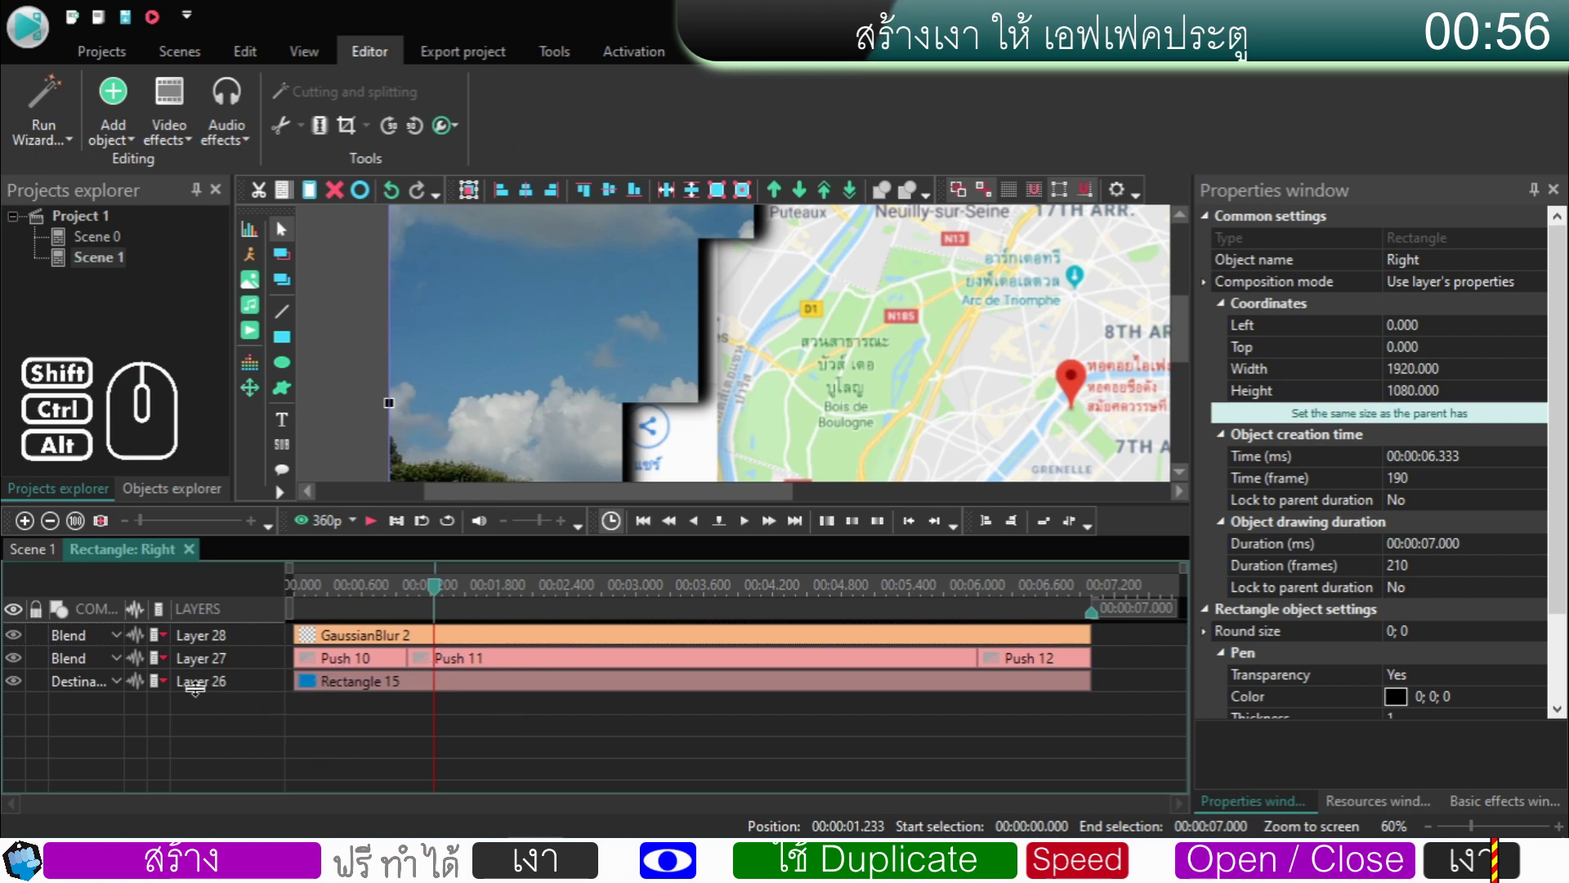
click(98, 687)
click(224, 398)
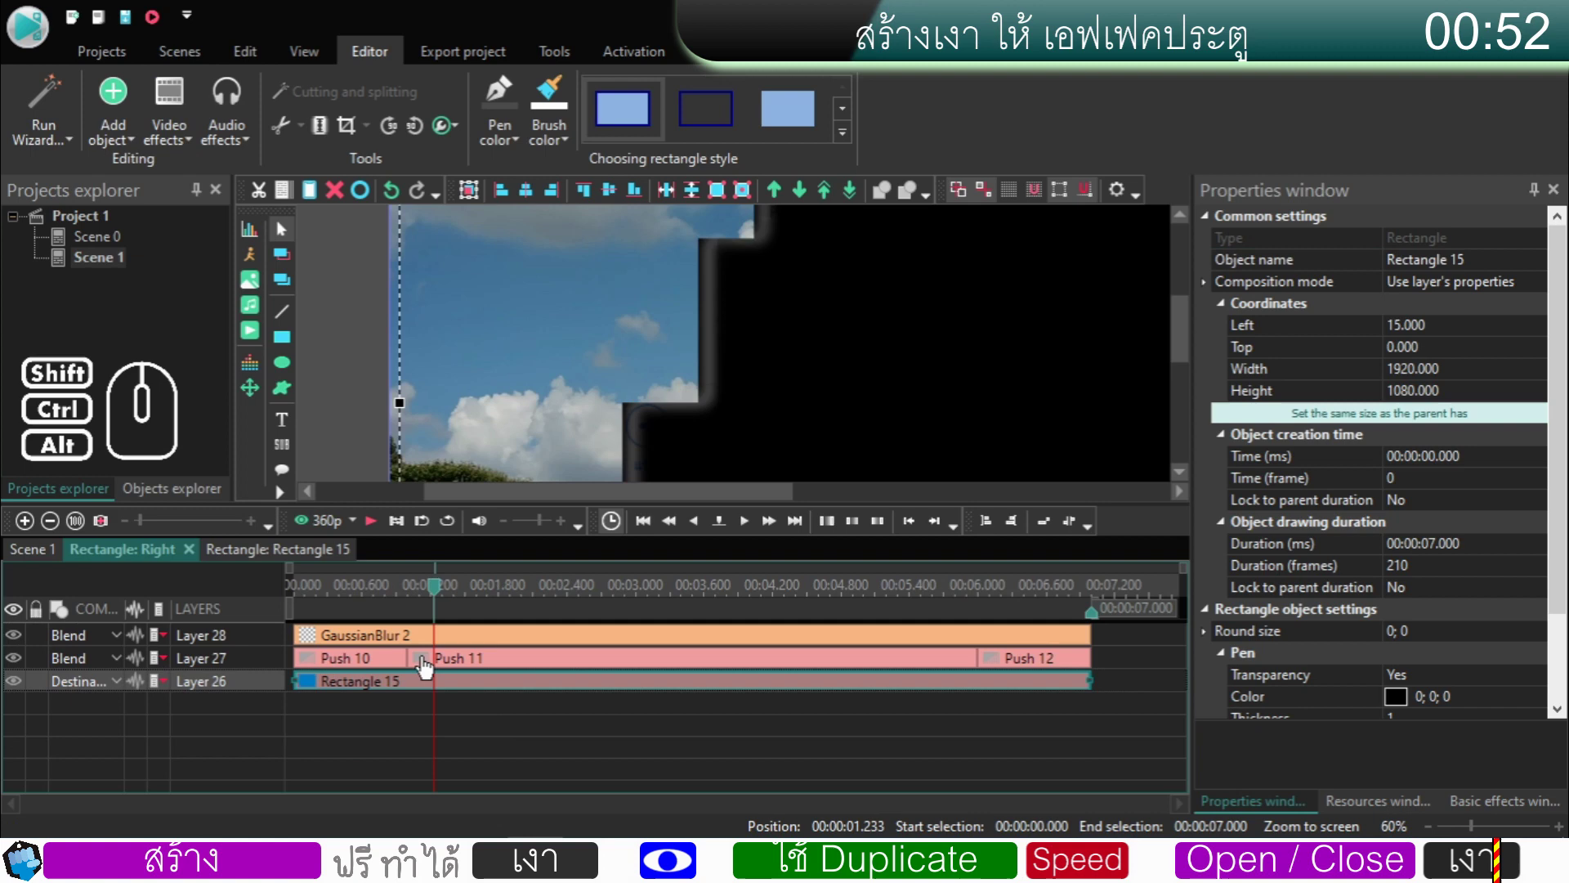
click(428, 666)
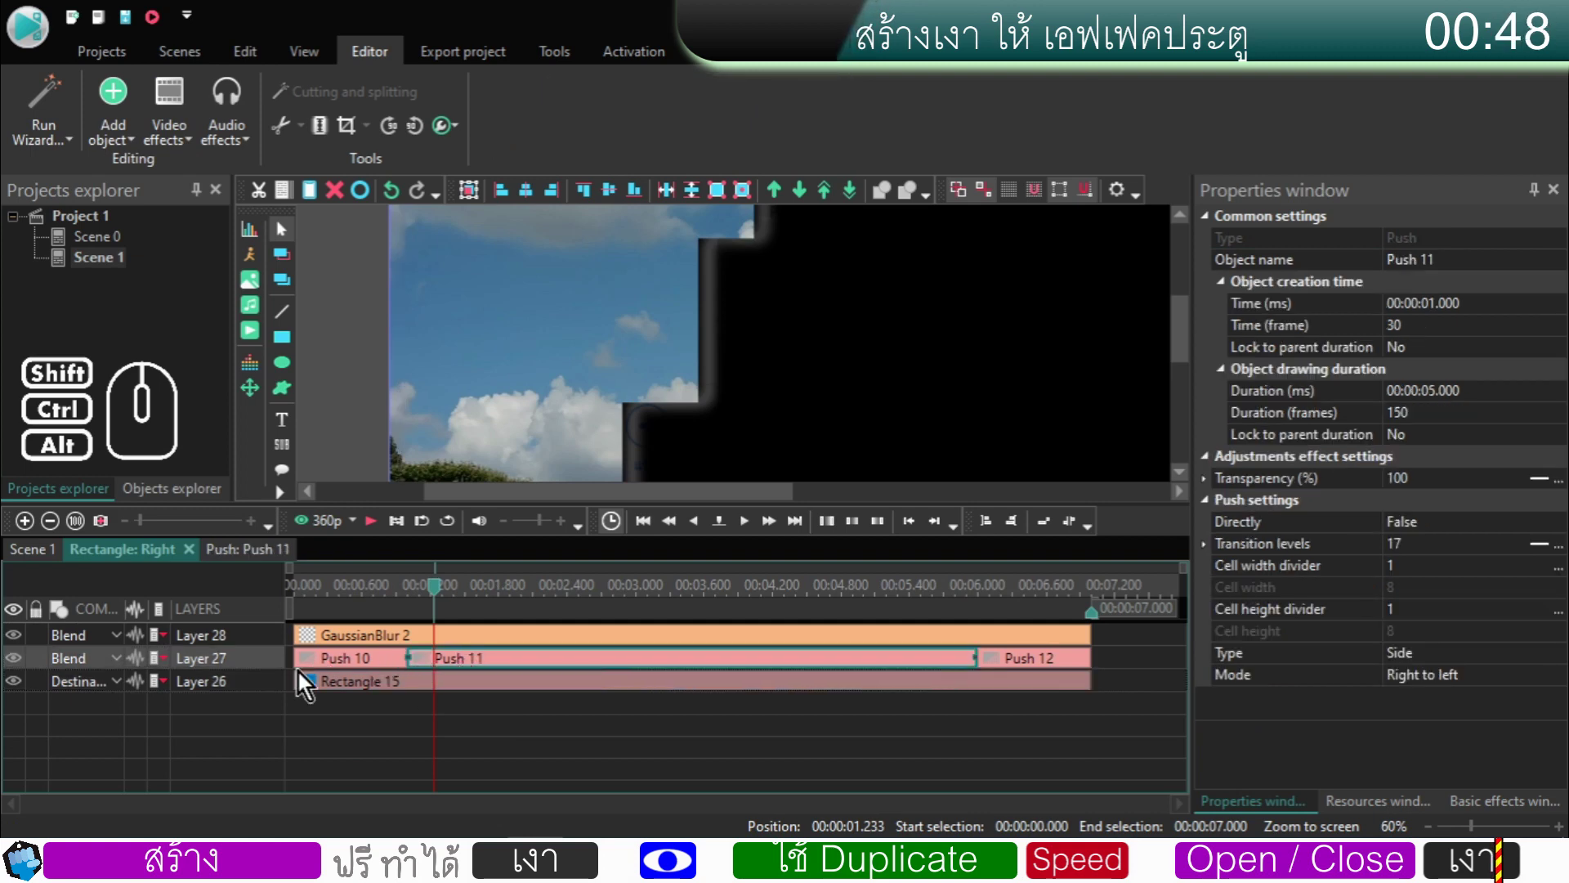
click(338, 697)
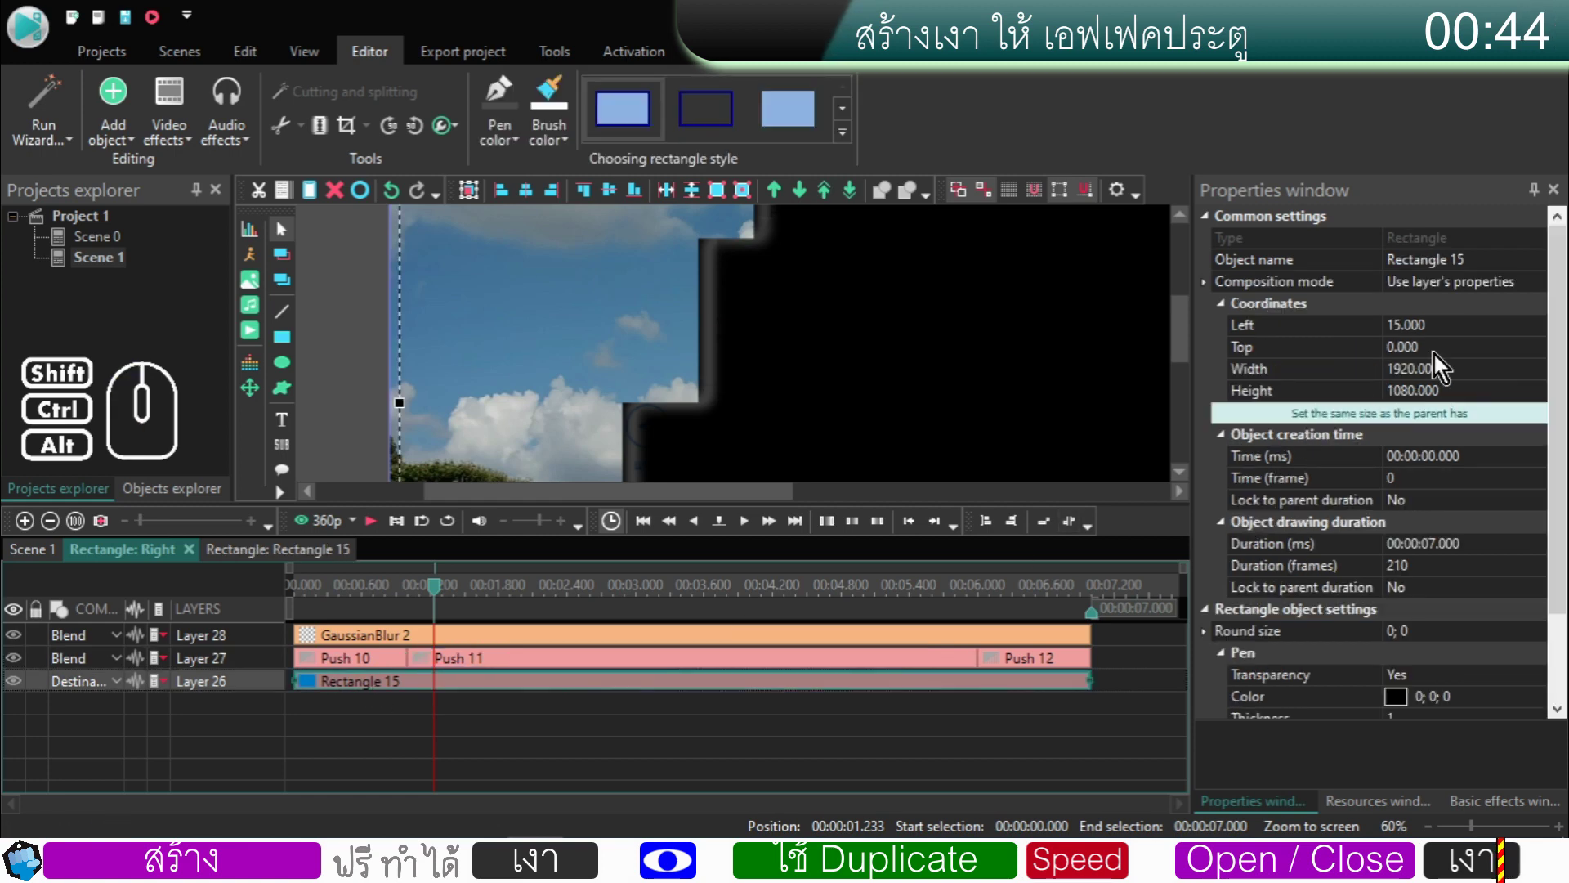
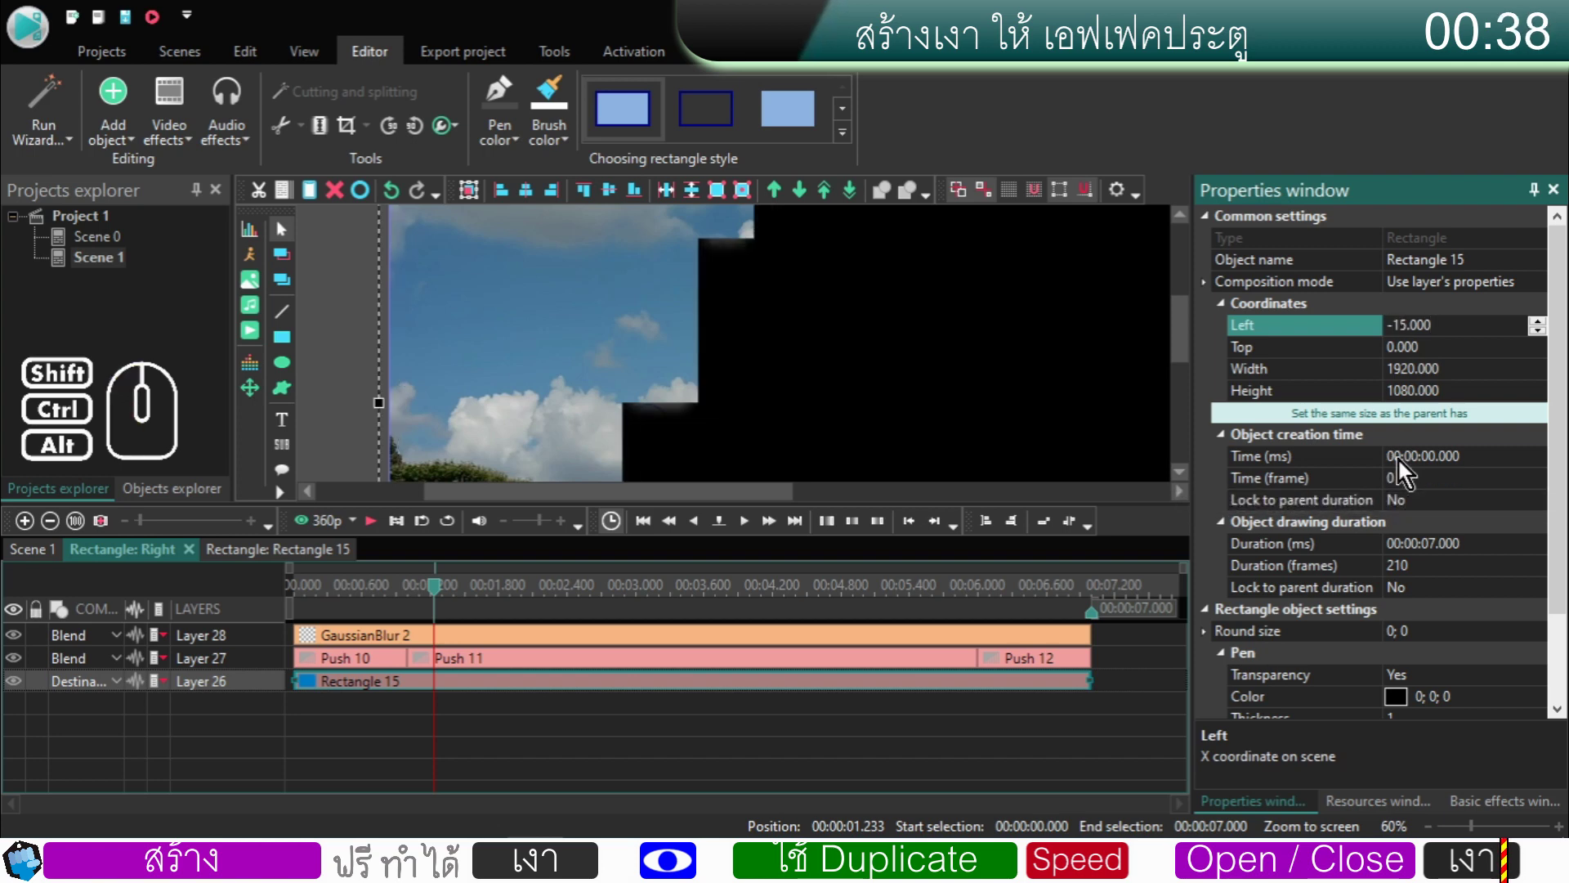
click(272, 667)
- Delete Right's copied push effect and return to Scene 1
right_click(272, 668)
click(321, 234)
click(46, 561)
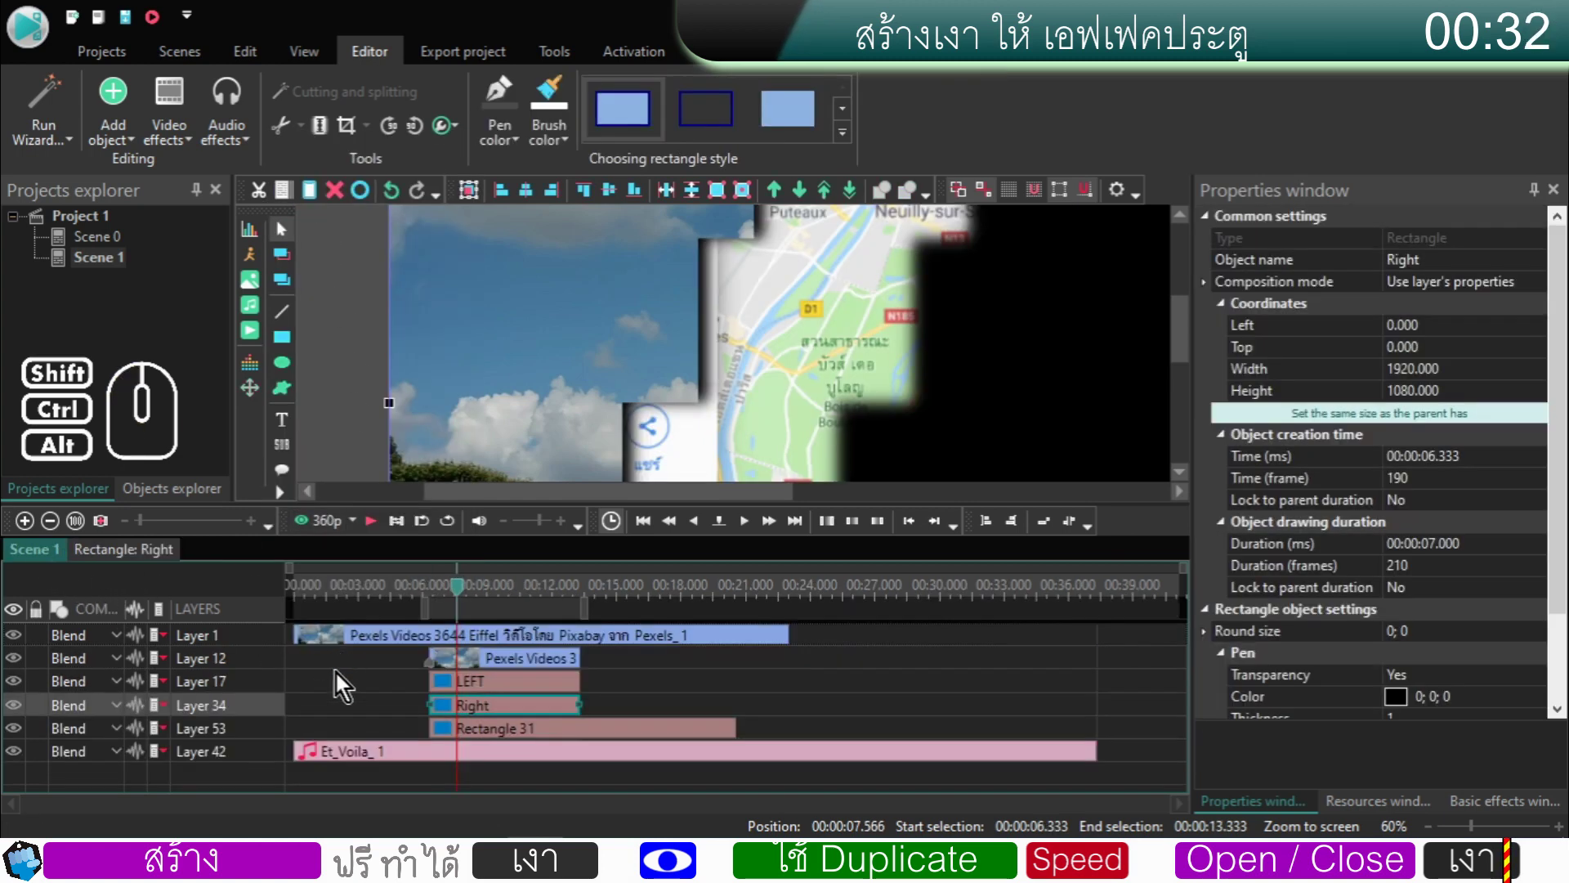
- Copy the push wipe effects from the second Eiffel clip
double_click(273, 666)
click(277, 641)
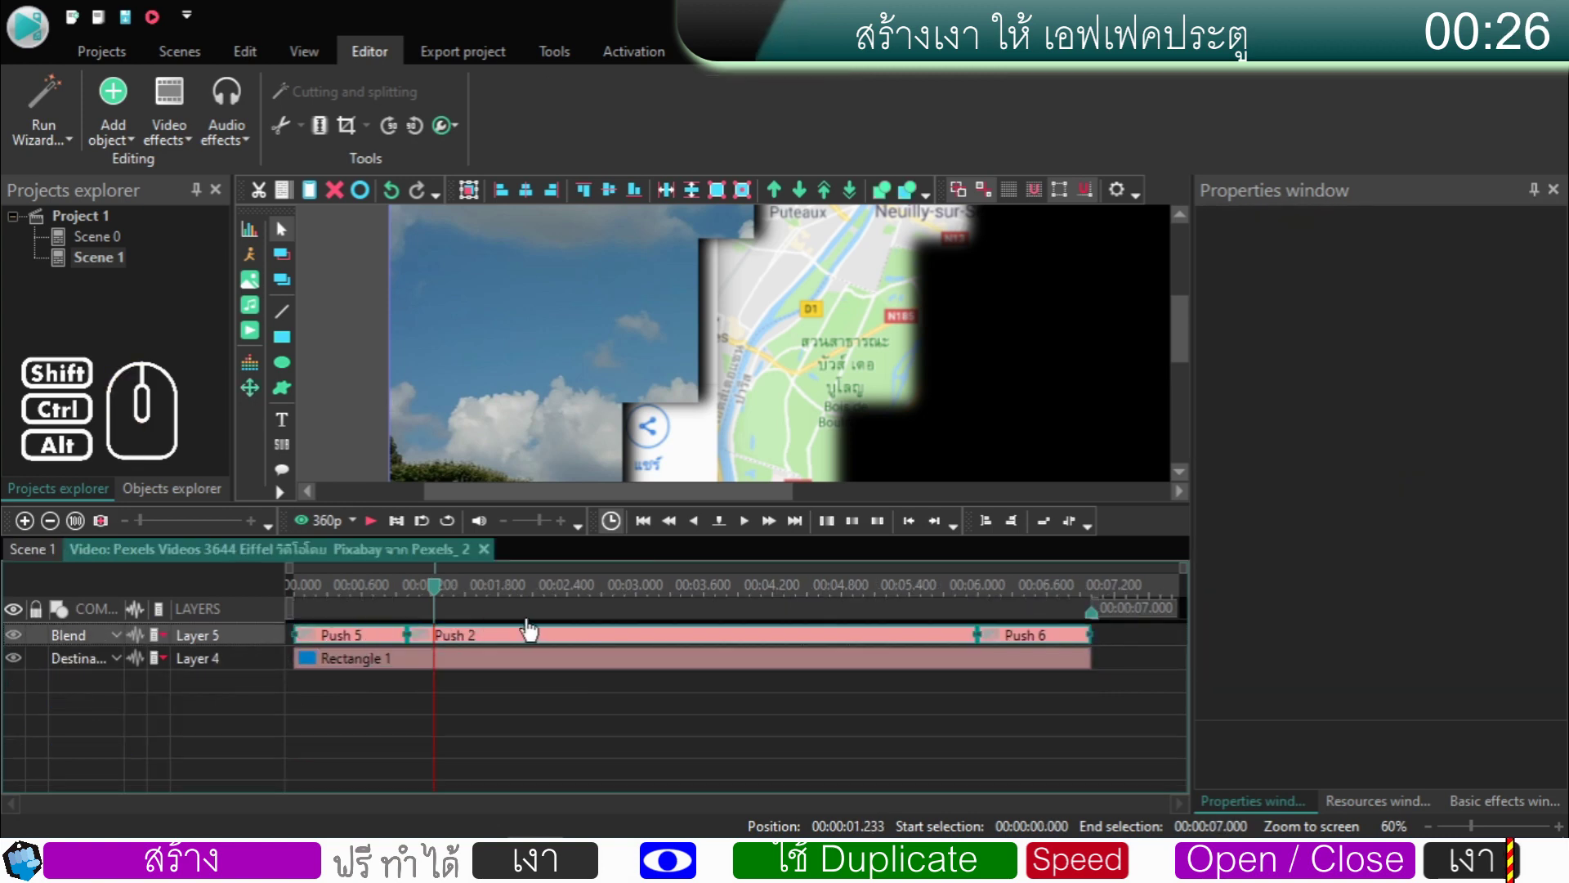
click(293, 205)
click(36, 556)
- Paste them into Right as Push 13, 14 and 15 over Rectangle 15 and play the wipe
double_click(267, 718)
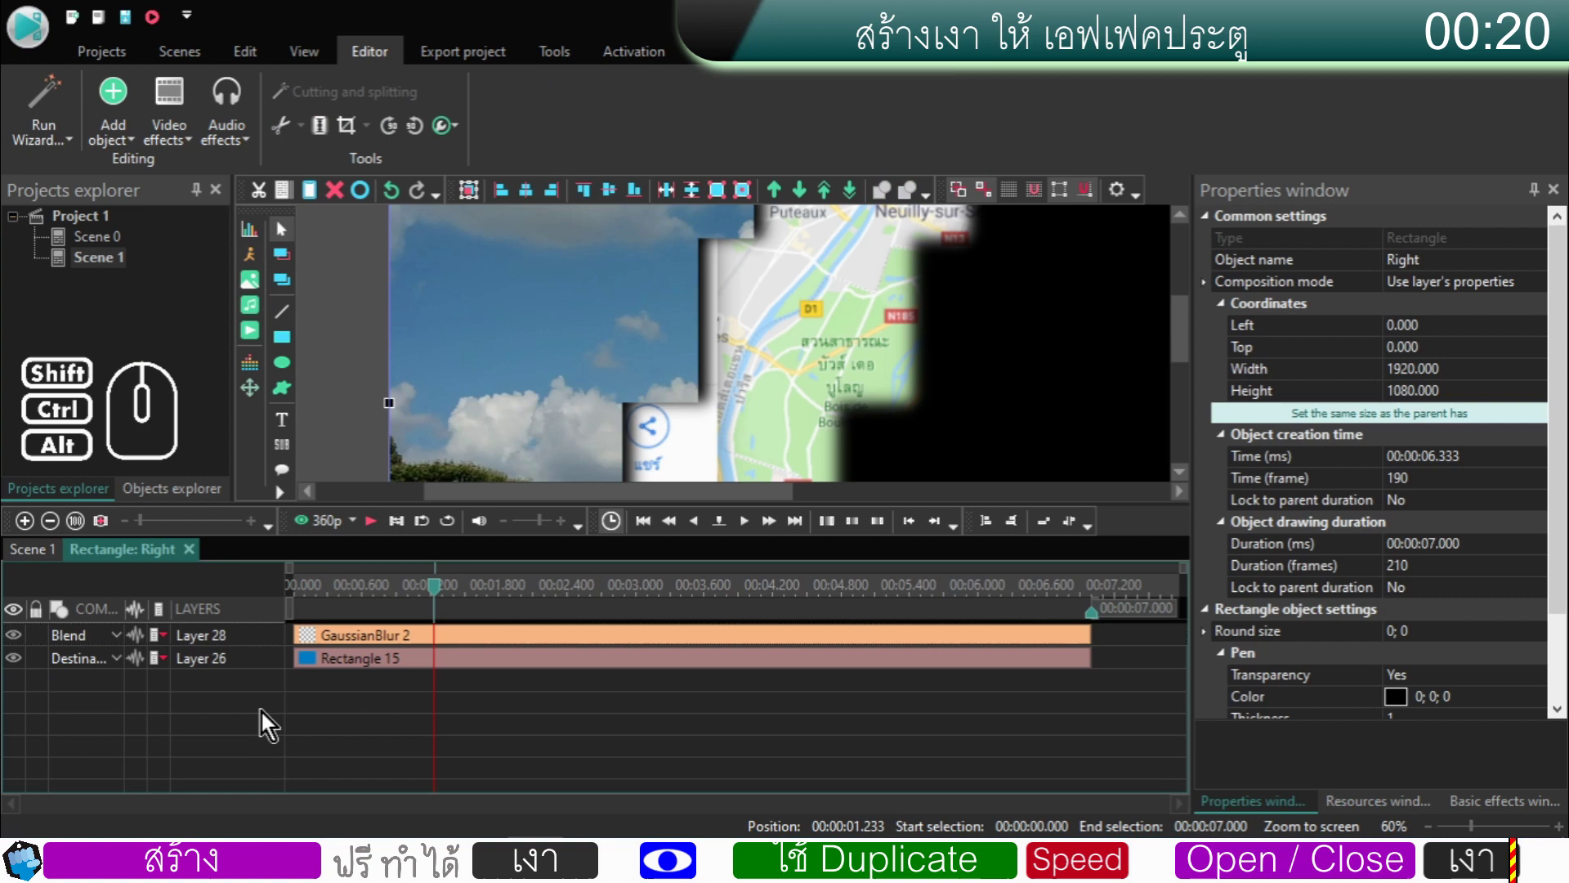
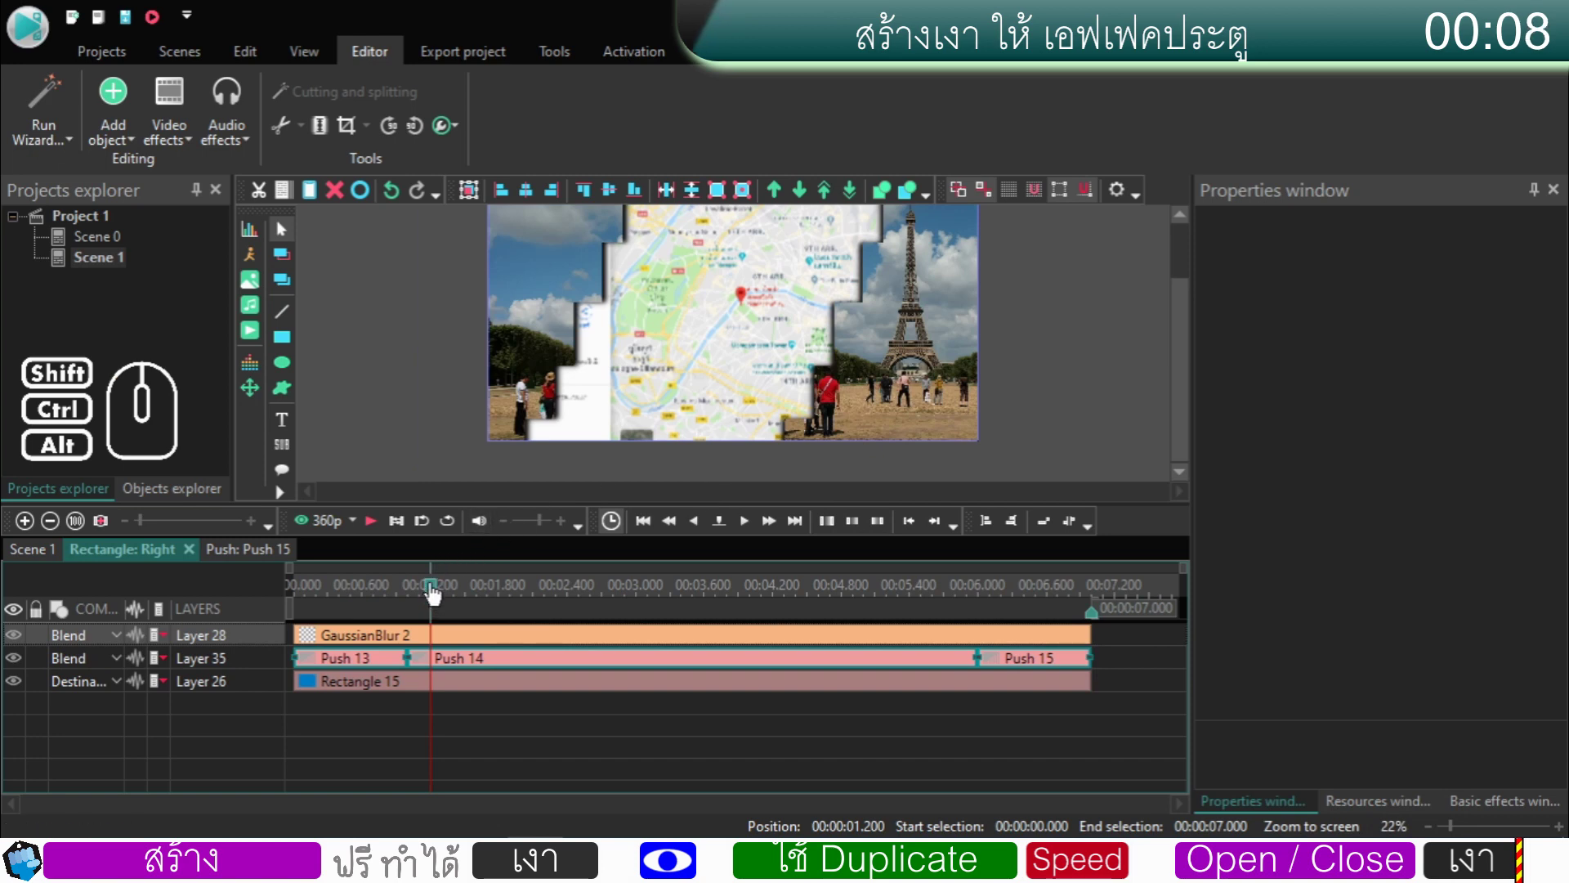
drag(436, 593, 267, 600)
click(371, 534)
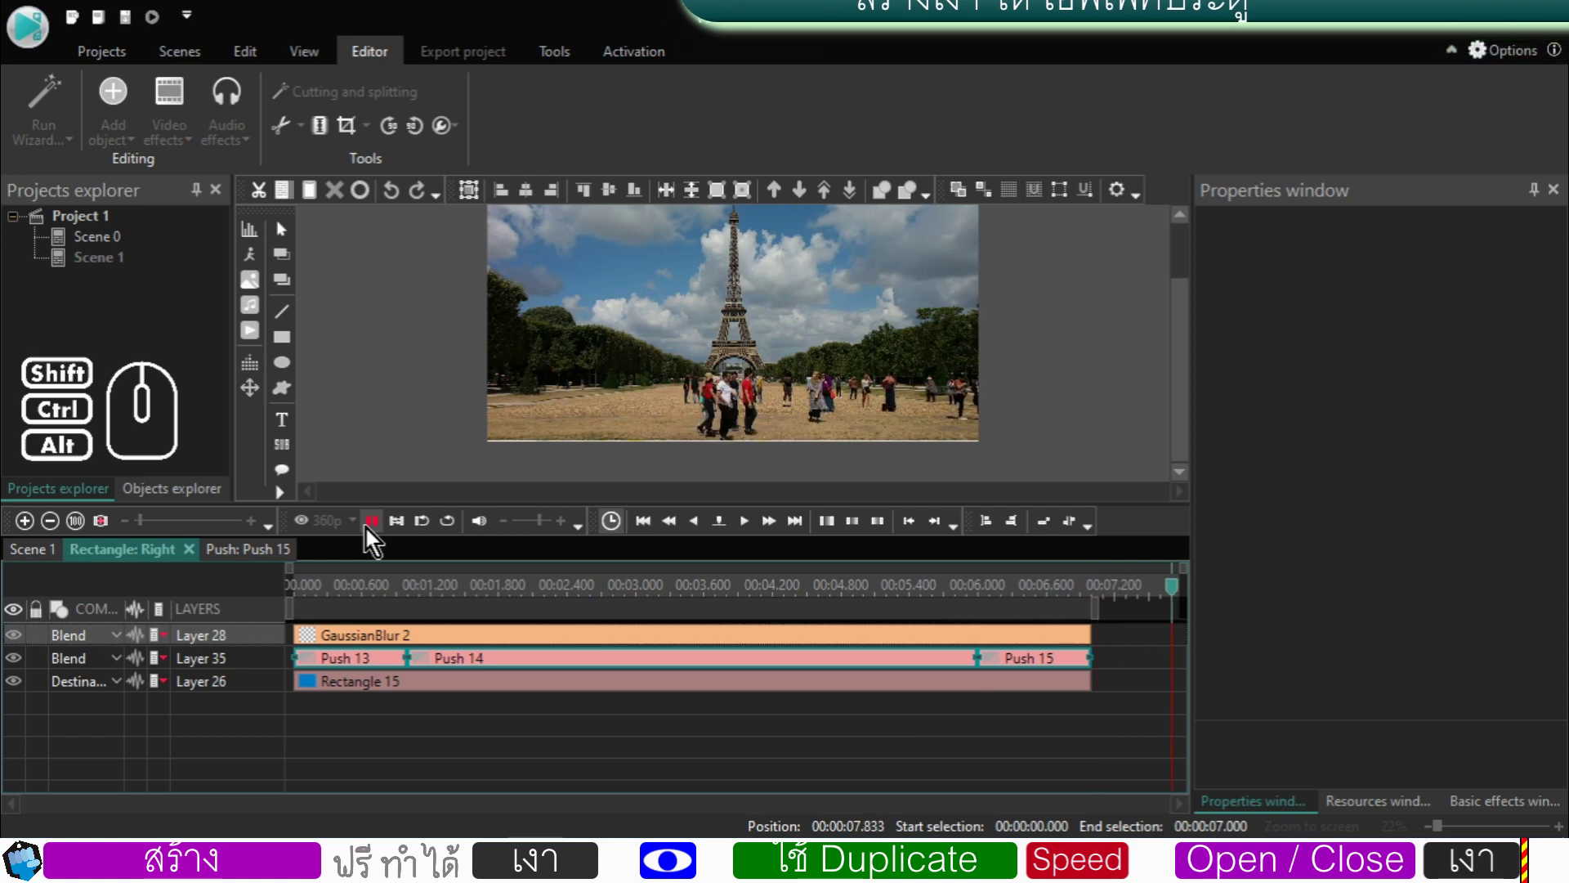
- Stop playback, close the Push 15 view and check the main Eiffel clip's inner wipes
click(371, 533)
click(420, 402)
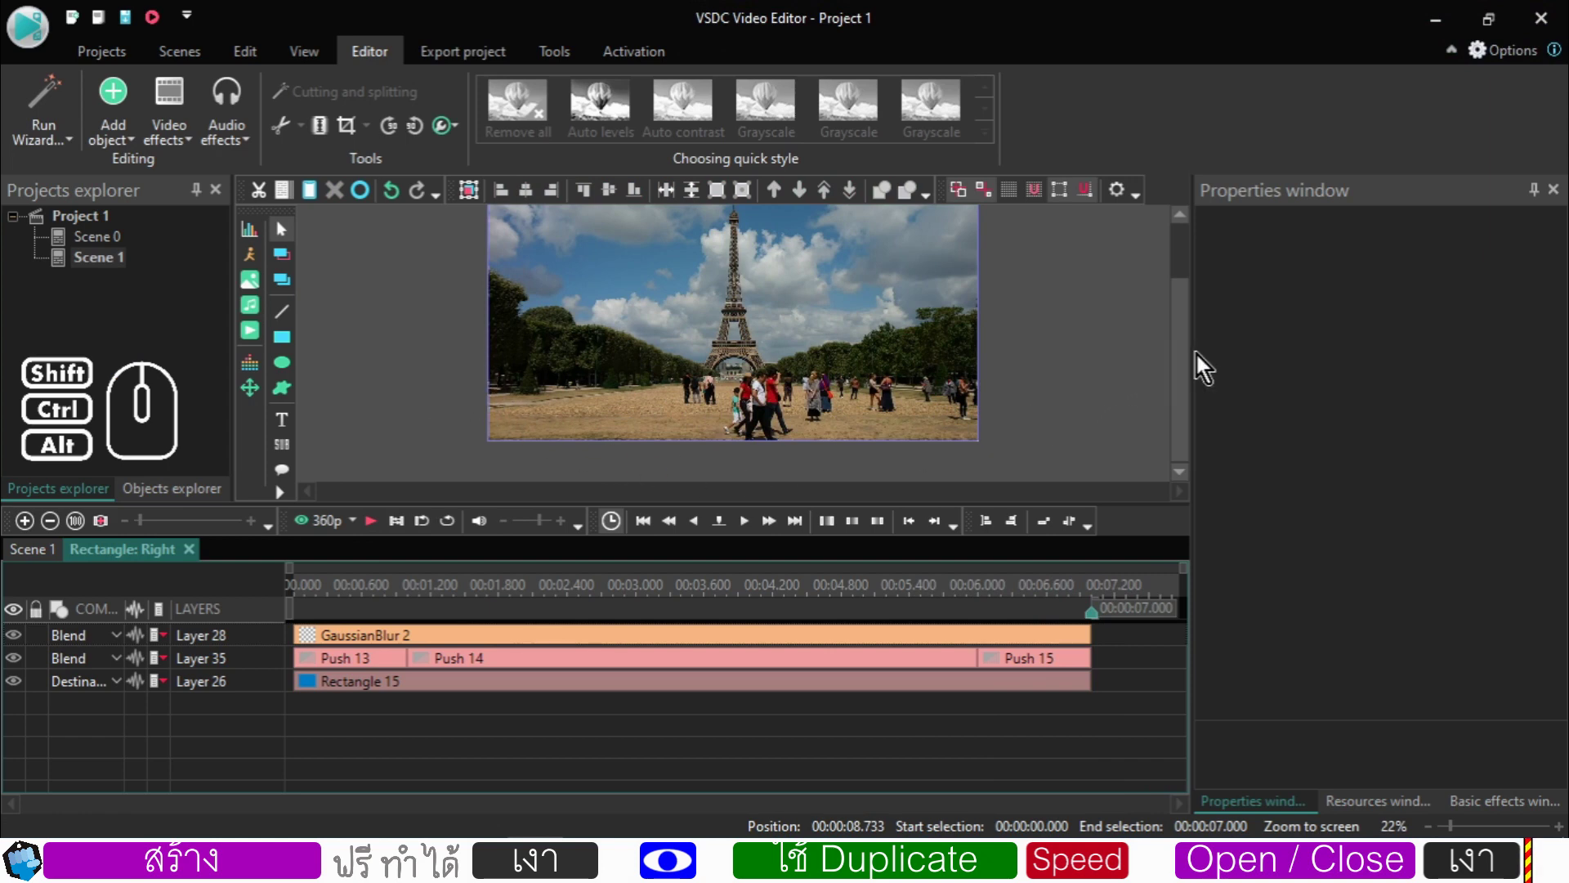
drag(1186, 363, 1185, 341)
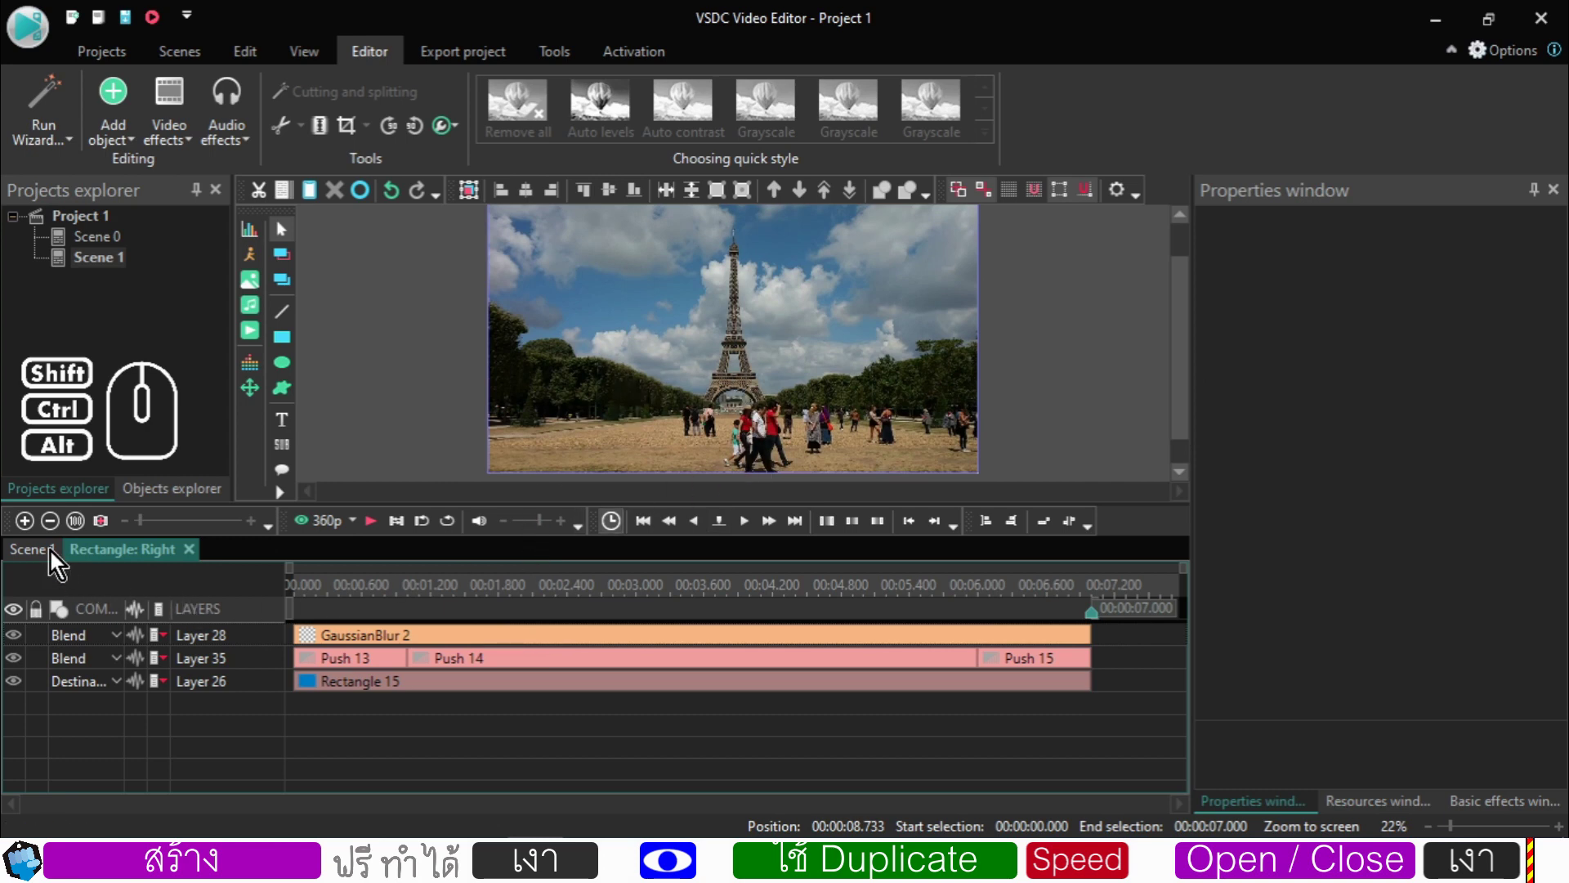
click(55, 556)
click(523, 600)
click(498, 640)
double_click(497, 639)
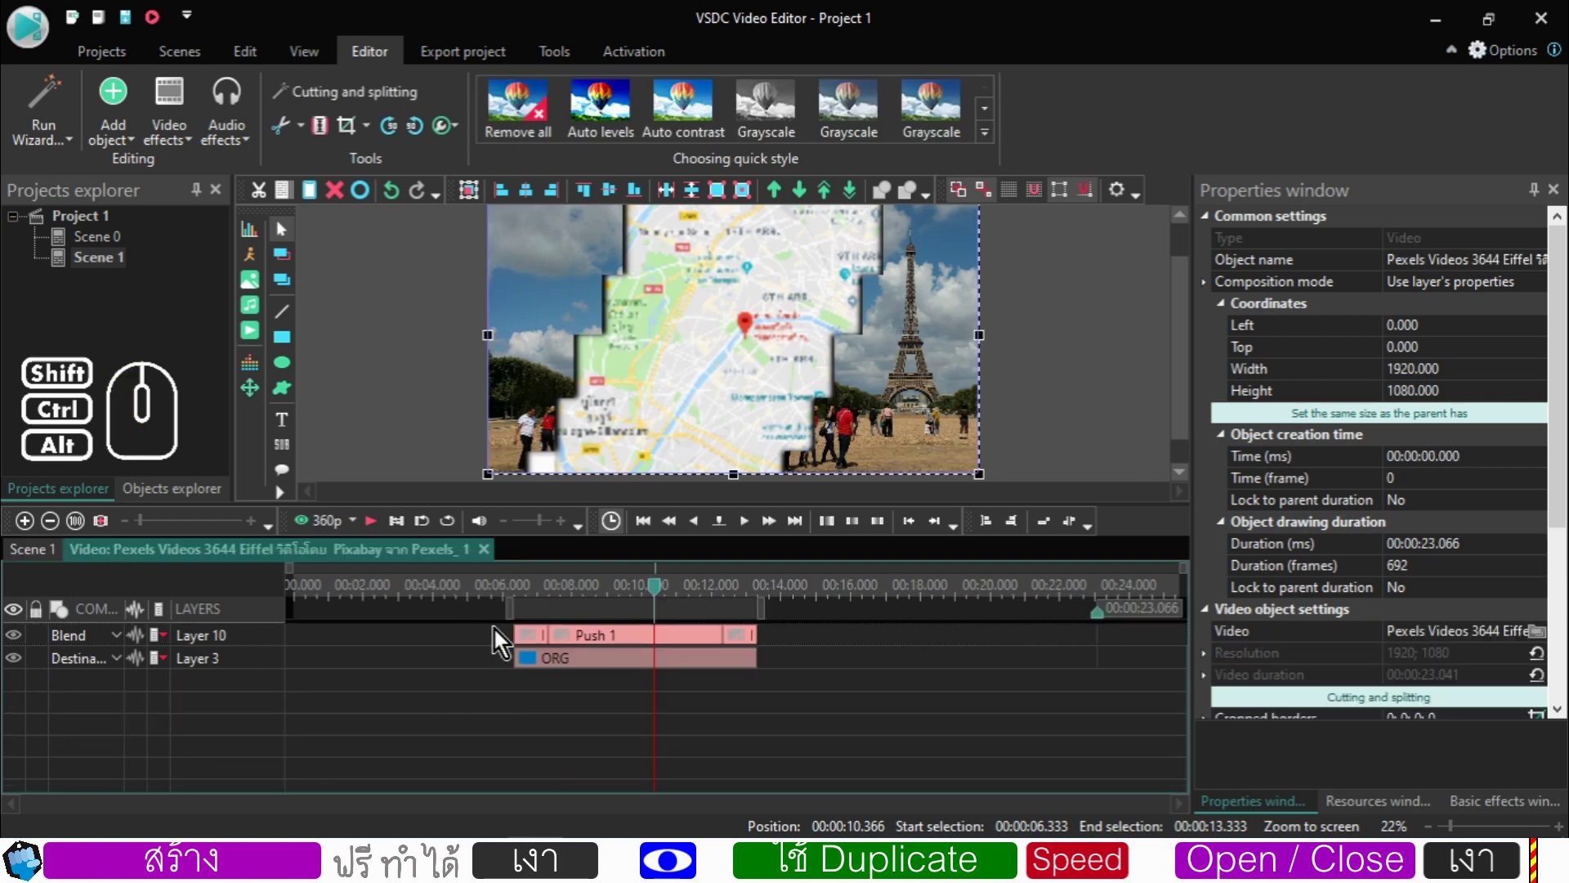
- Check the wipes inside LEFT at mid-wipe and return to the Scene 1 timeline
click(22, 647)
click(48, 556)
click(468, 696)
click(468, 696)
click(467, 691)
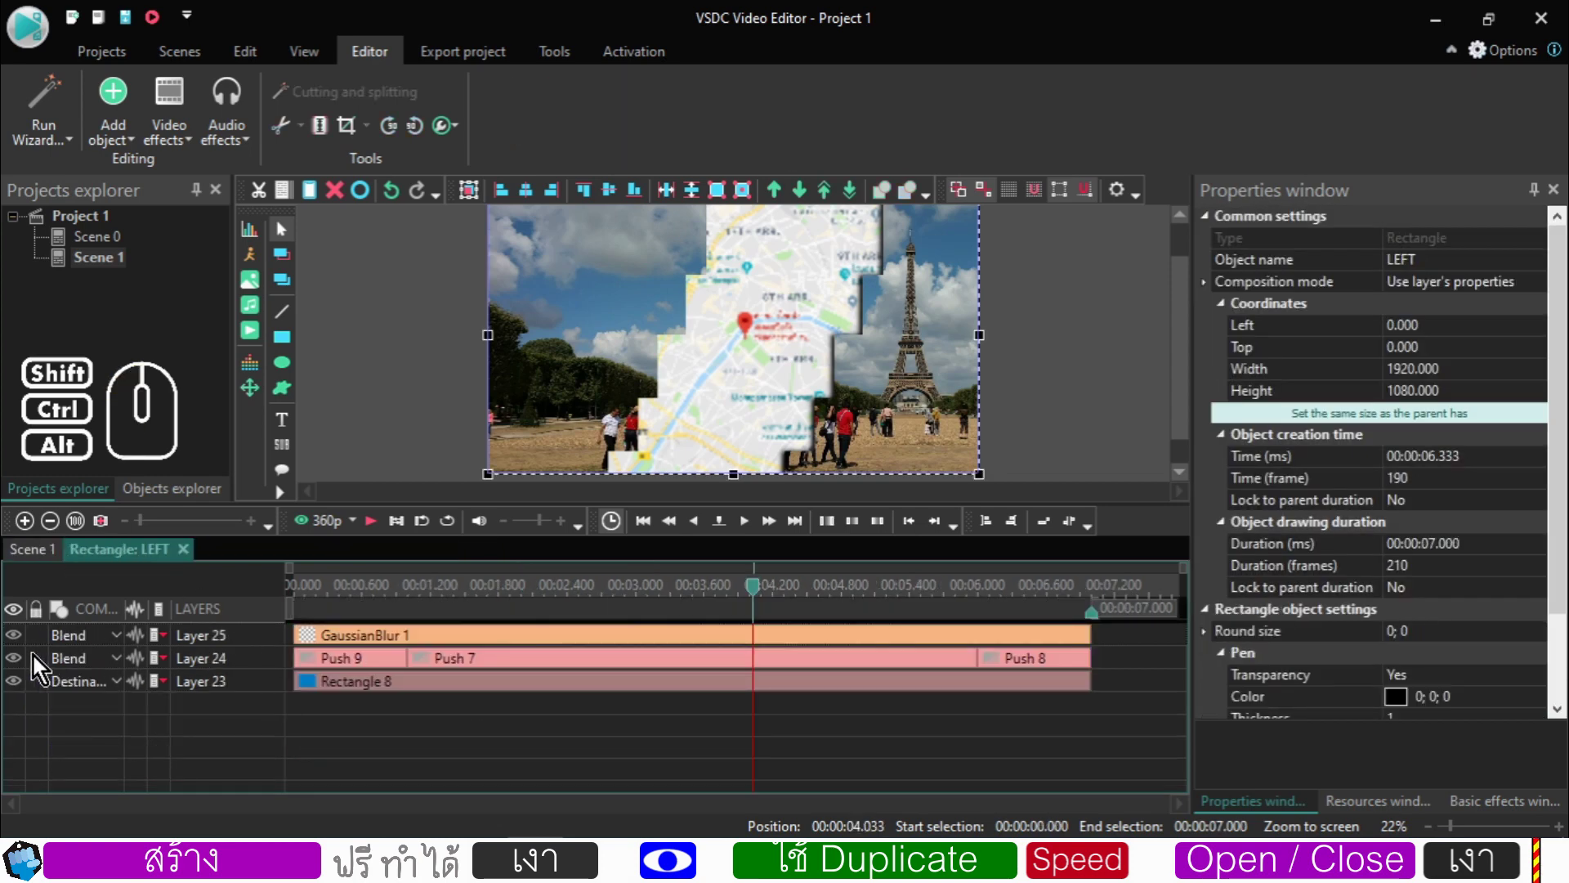
click(14, 662)
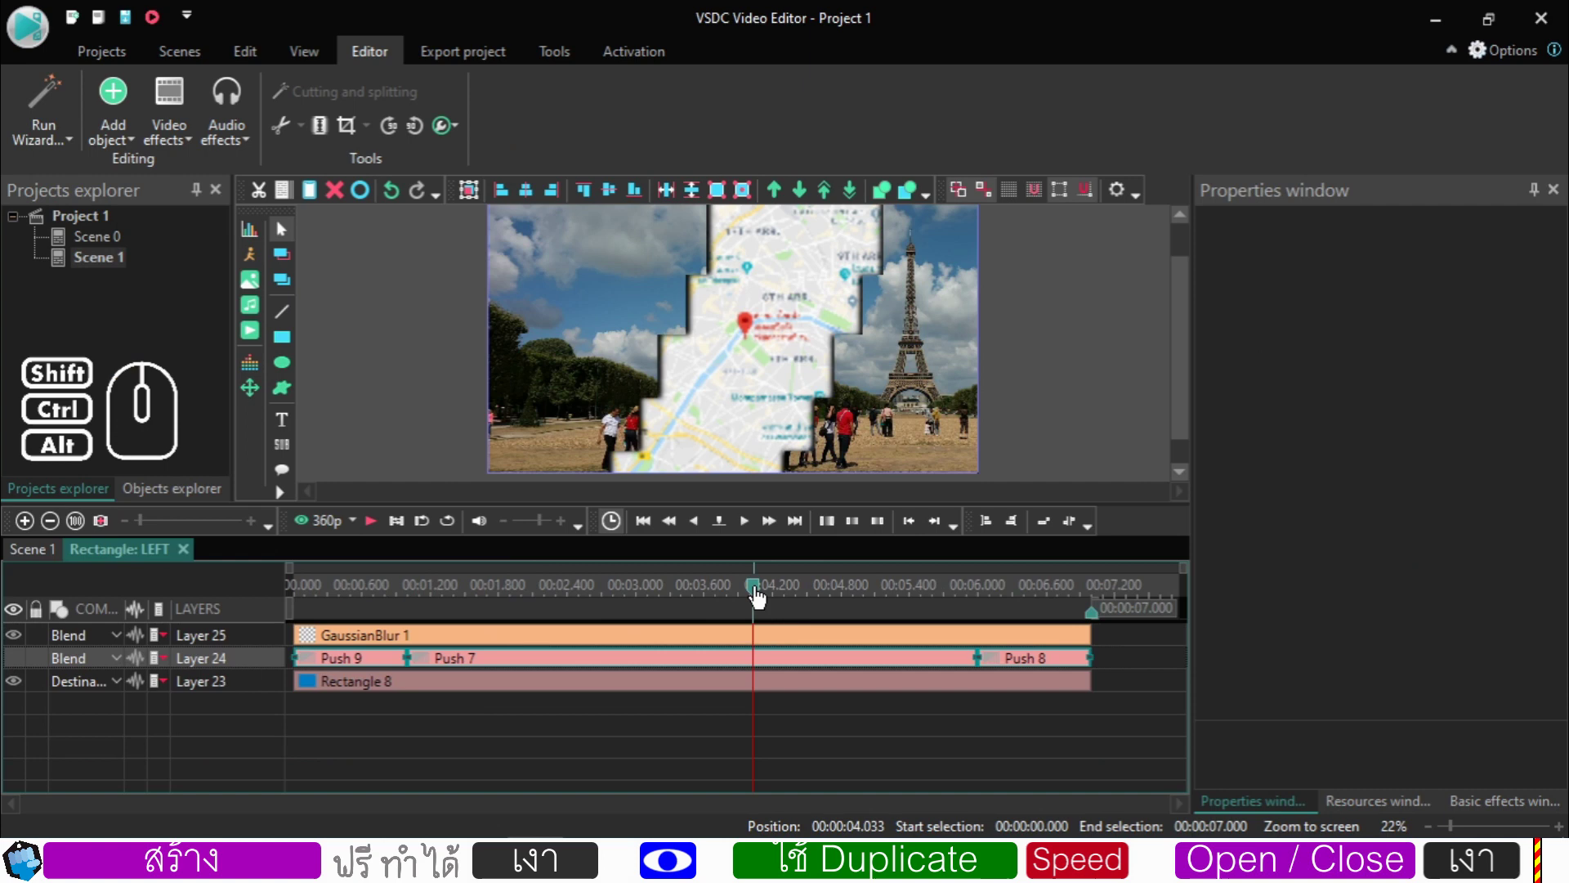
click(27, 561)
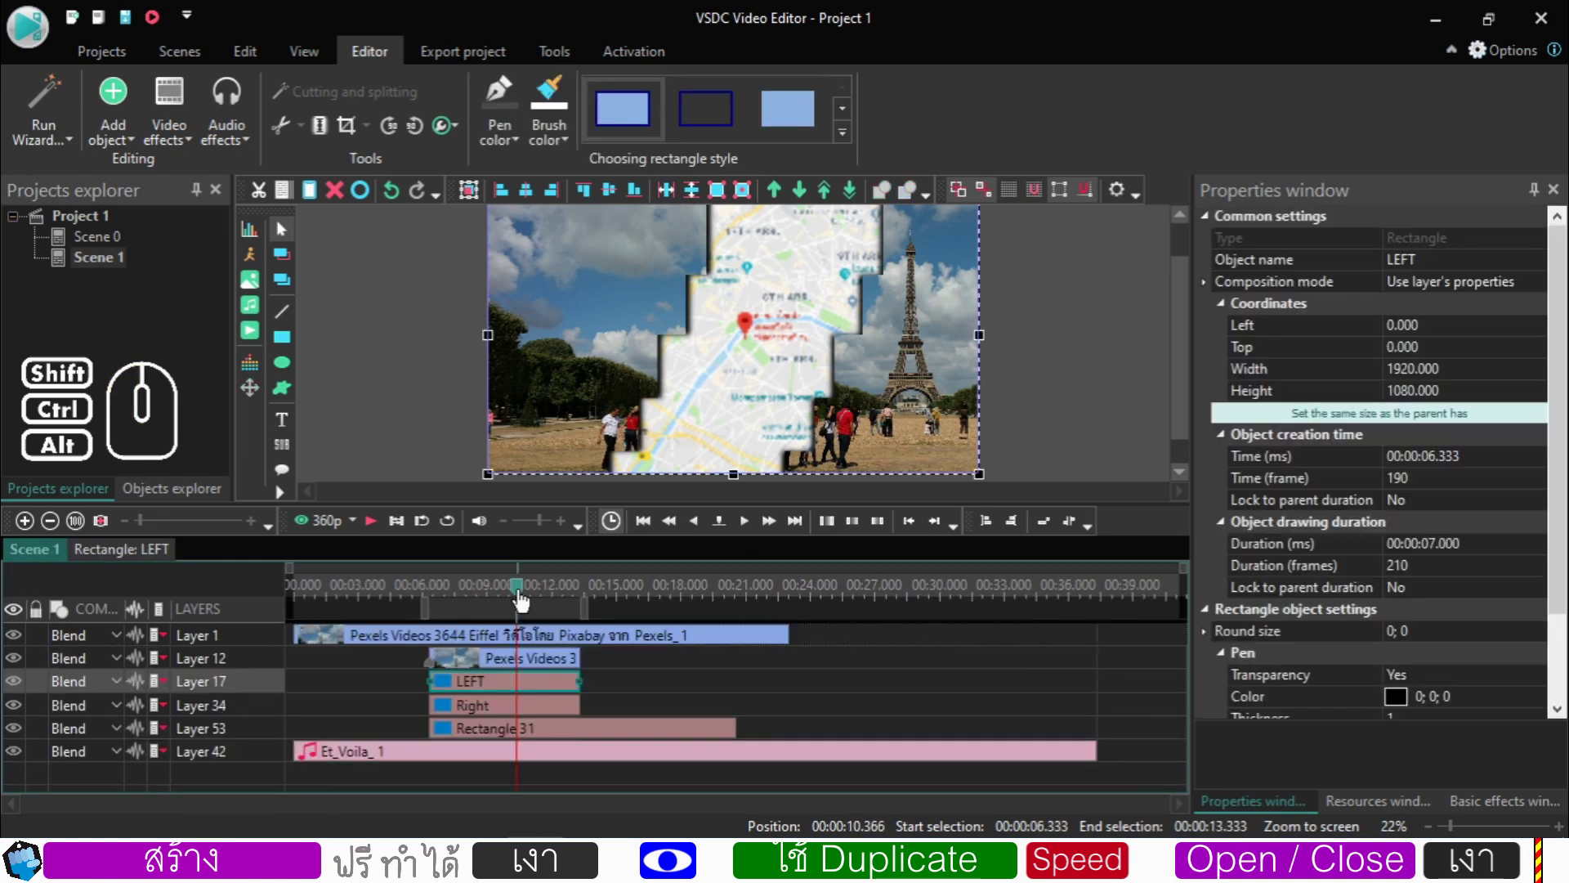
drag(523, 600, 415, 616)
click(380, 525)
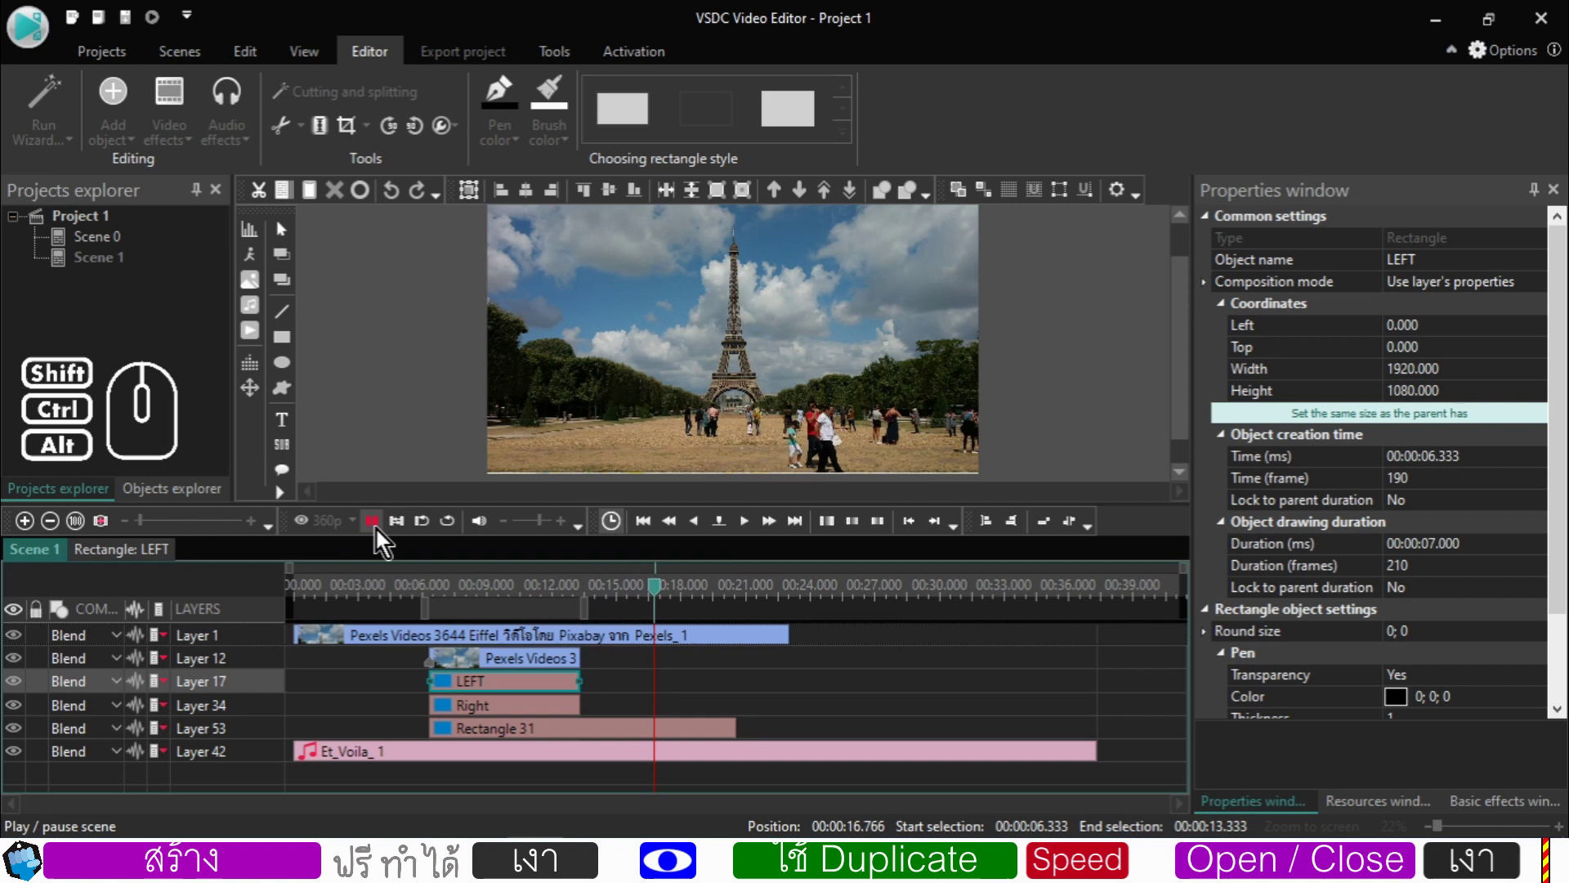
click(381, 534)
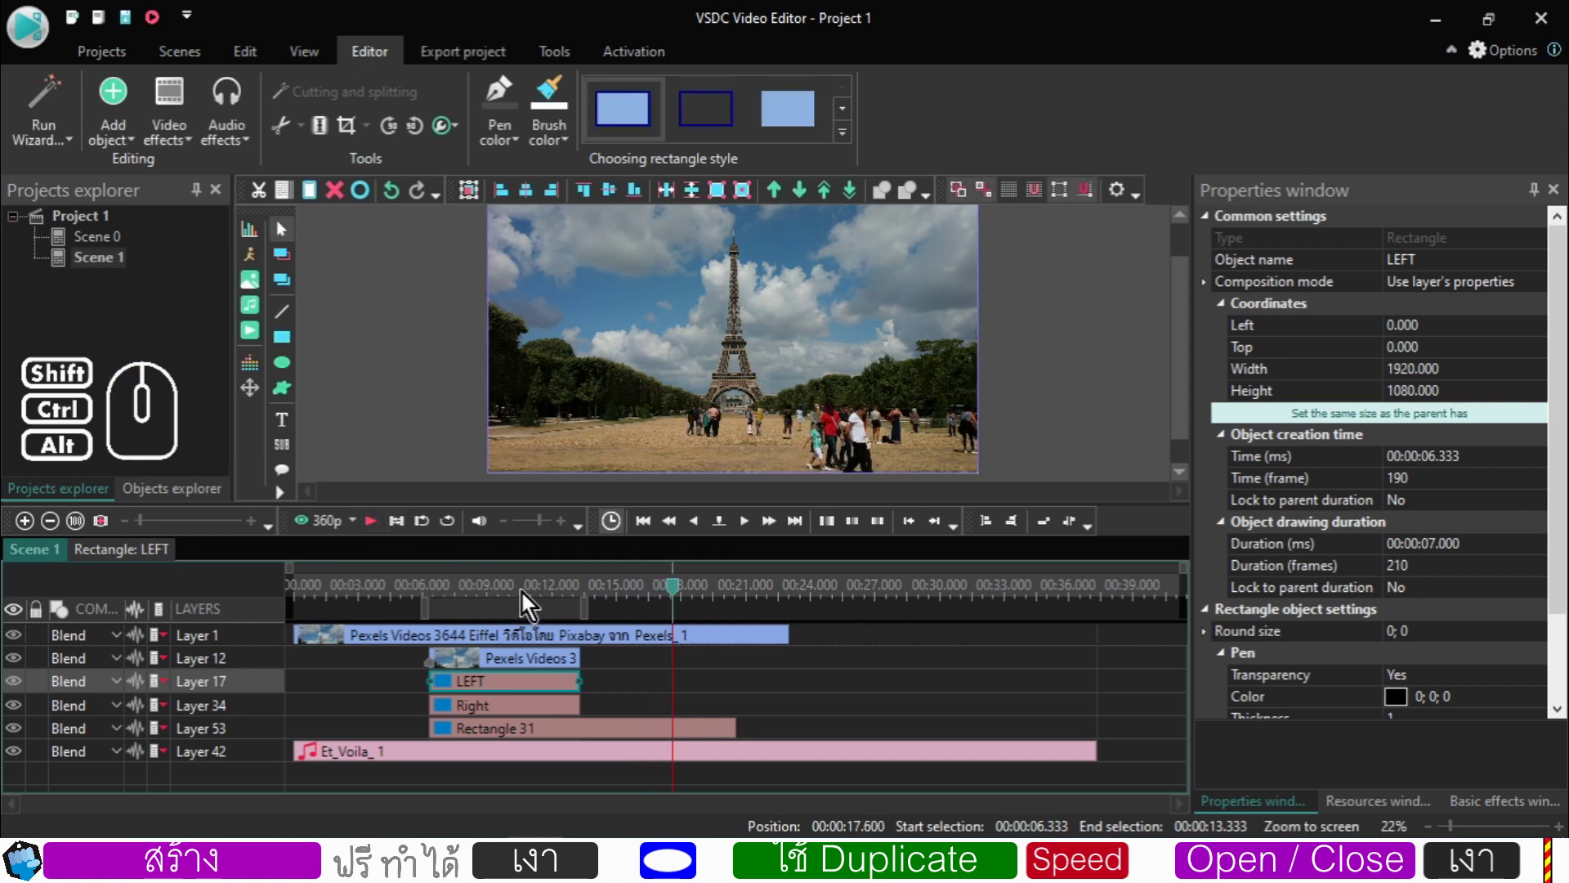
click(528, 601)
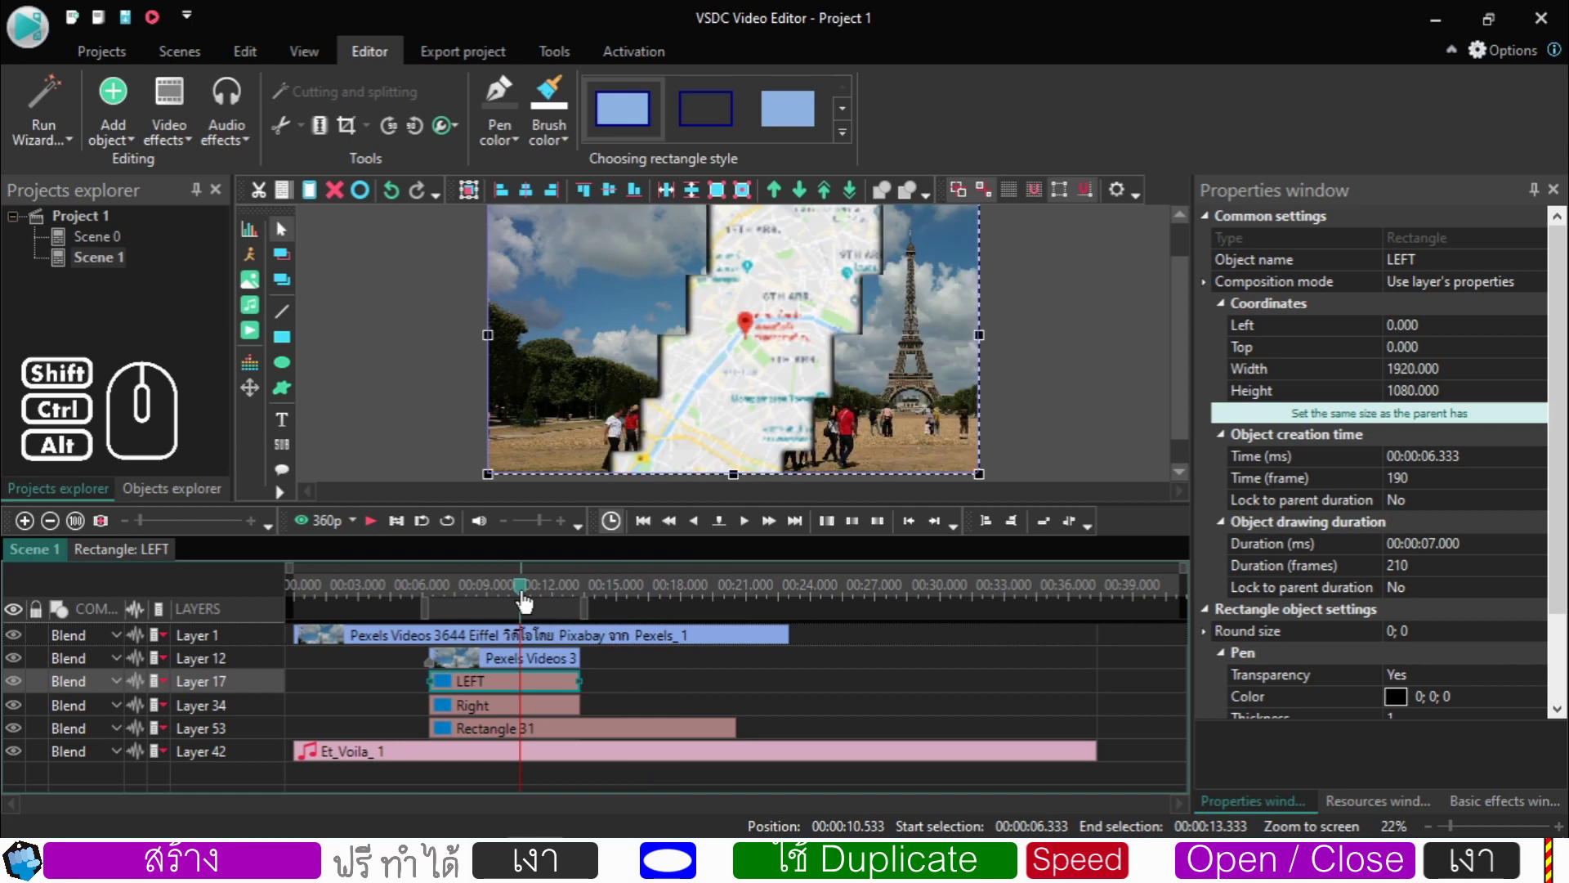
click(546, 647)
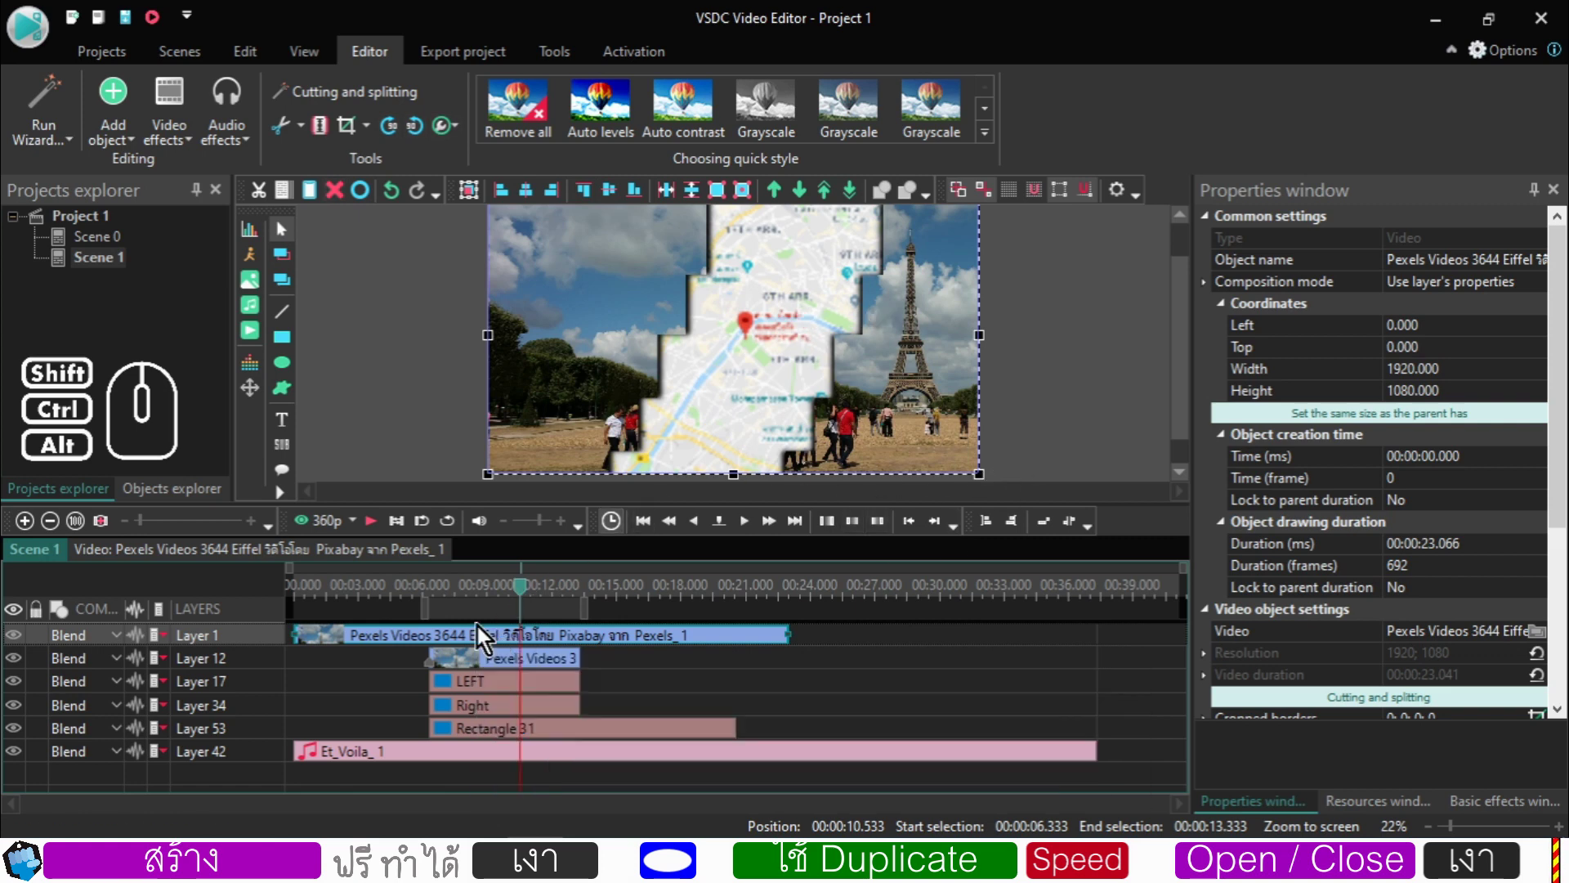
click(506, 600)
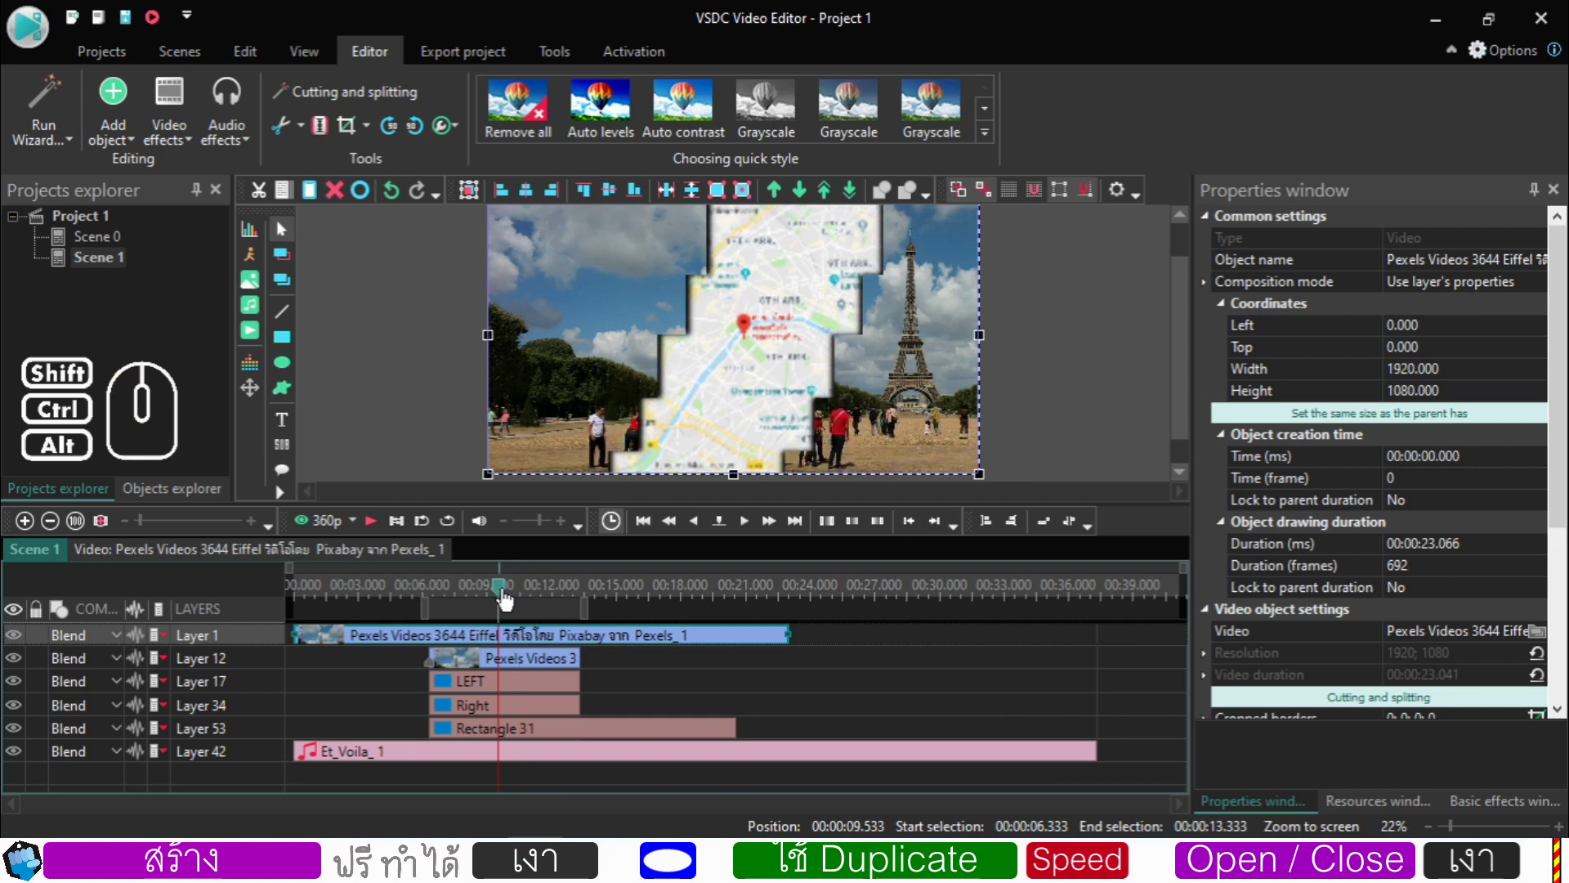
drag(505, 597, 438, 604)
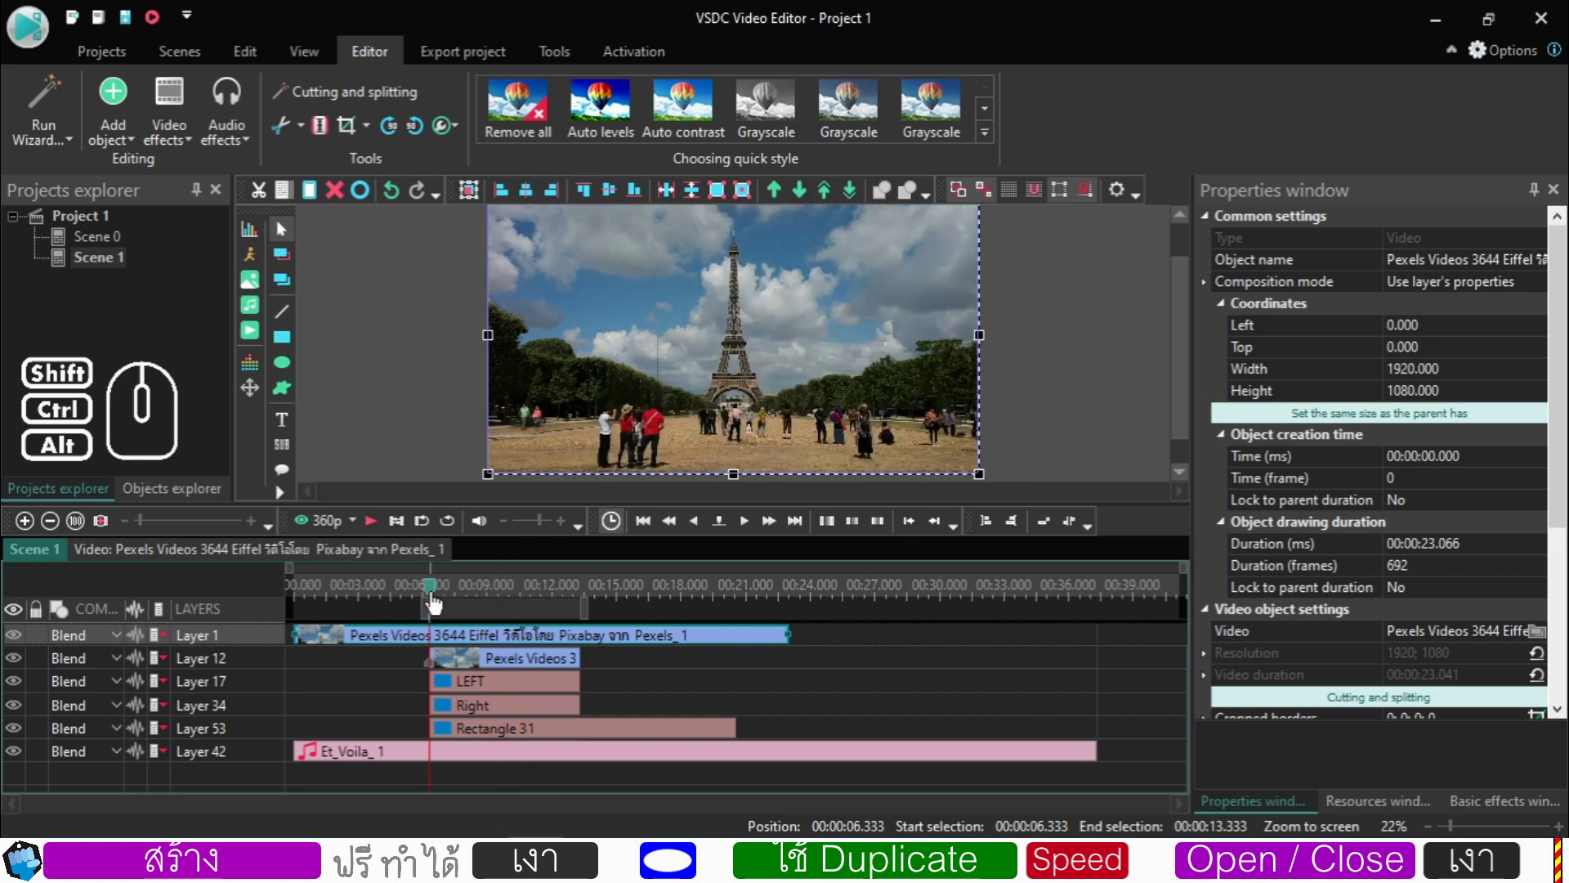
click(432, 595)
click(379, 527)
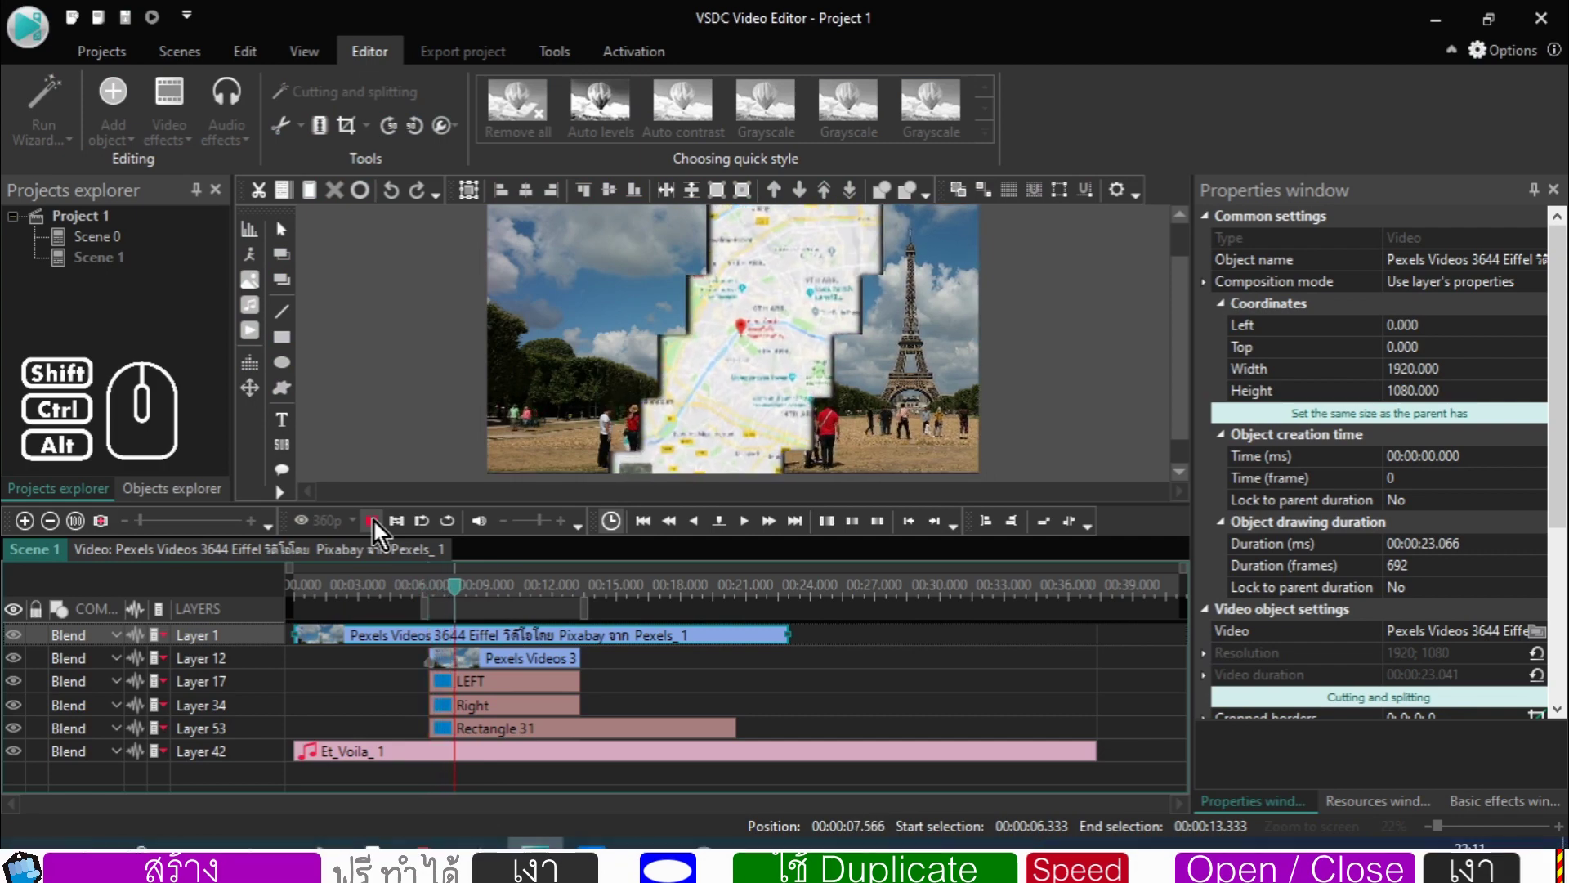